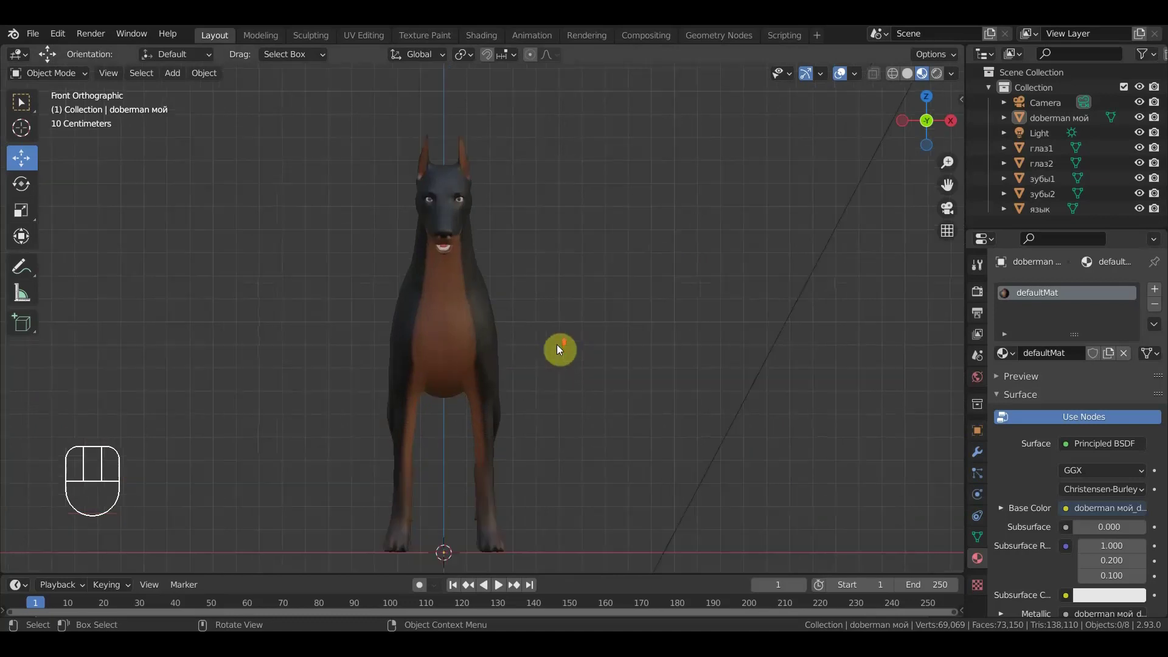
- Frame the dog in front view and browse Add > Armature > Animals to the Wolf (Meta-Rig) entry
drag(602, 346, 598, 343)
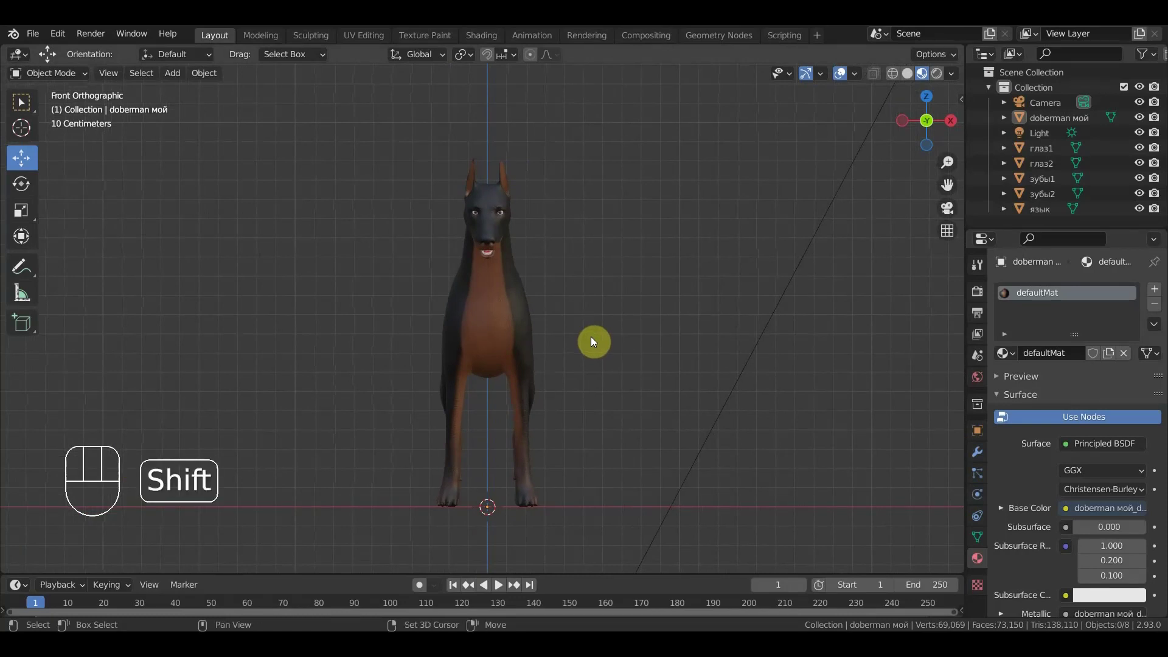
key(shift+a)
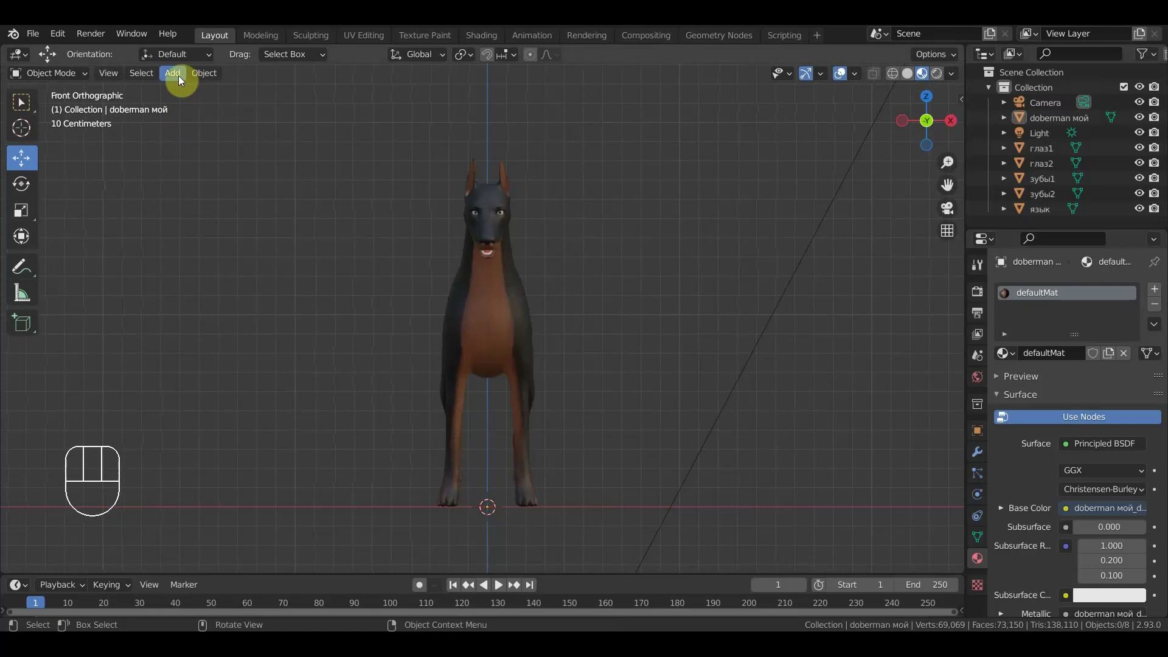
drag(180, 79, 333, 208)
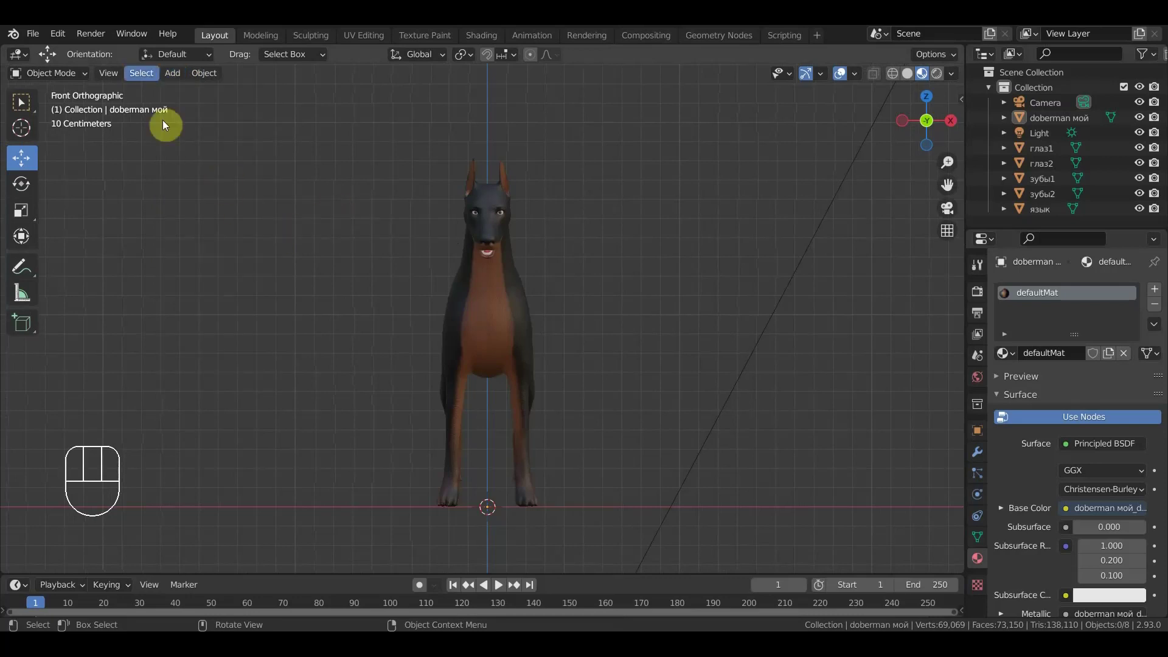
drag(62, 34, 150, 227)
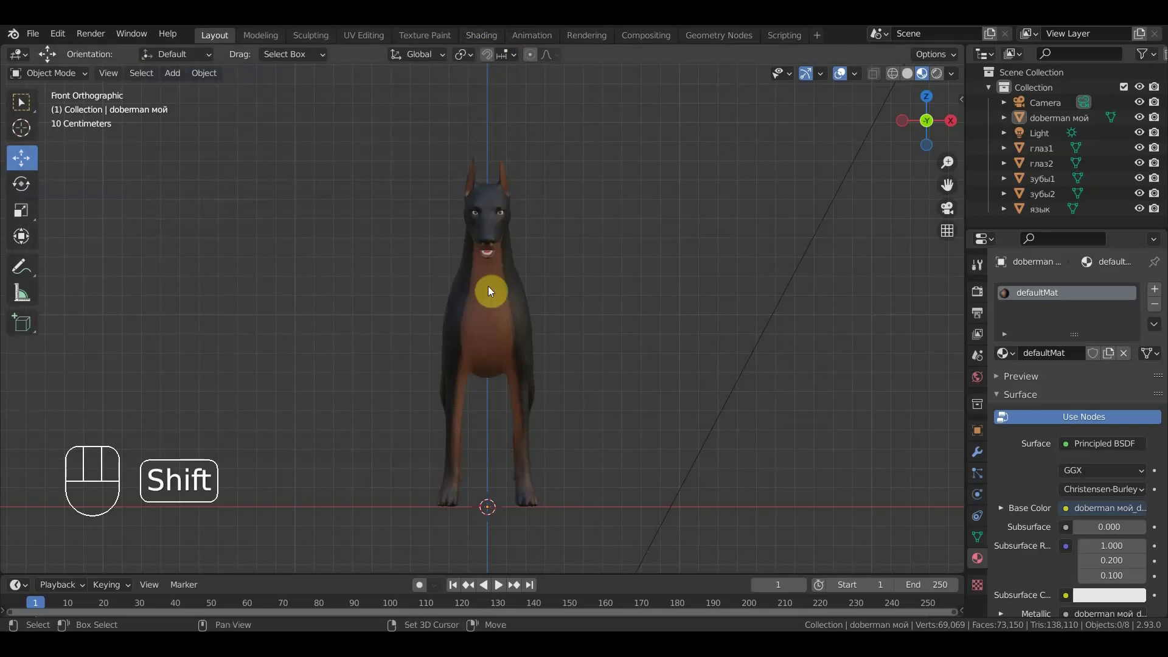
- Add a single-bone armature, enable Viewport Display > In Front, and enter Edit Mode
key(shift+a)
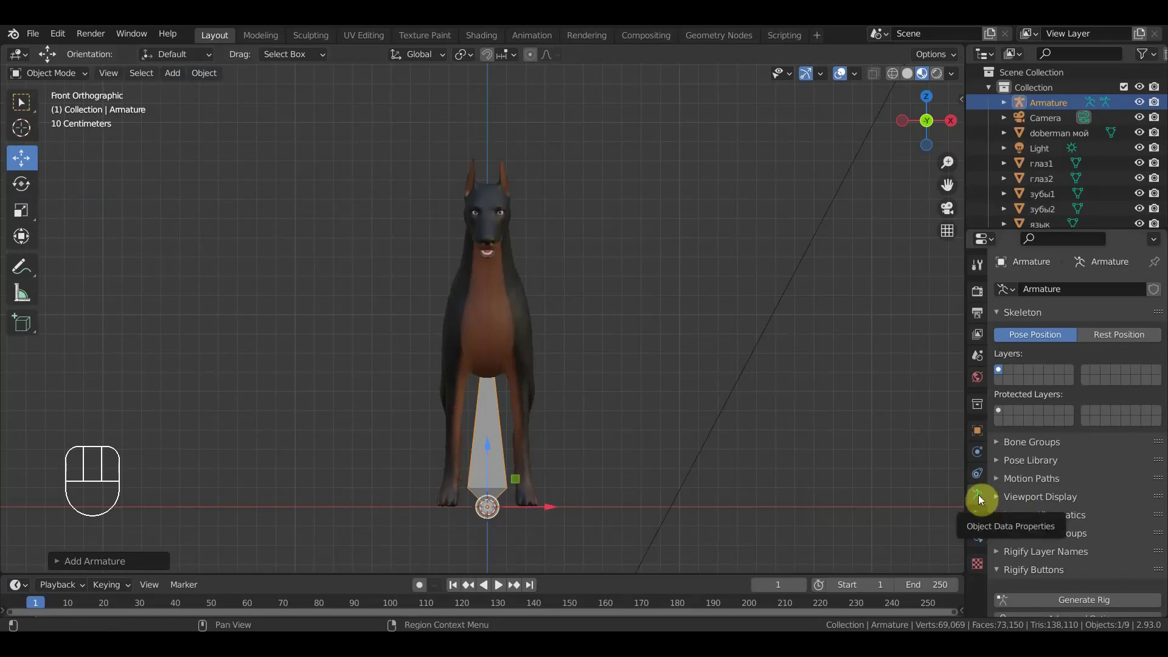
click(1038, 506)
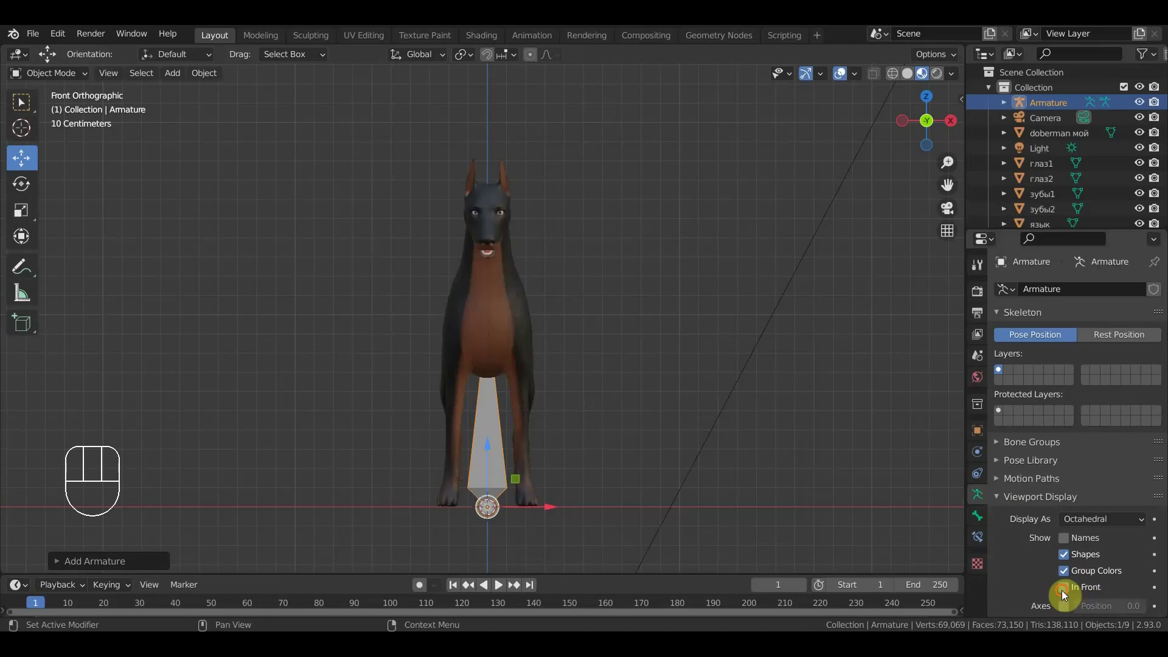
click(1064, 596)
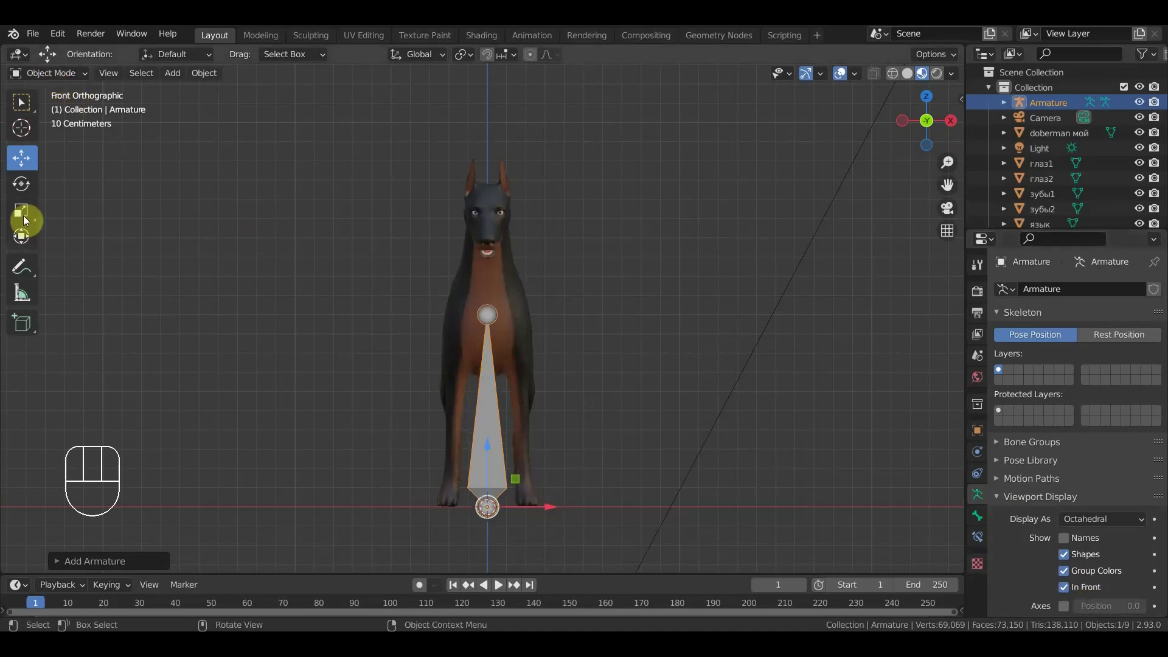
drag(72, 79, 61, 127)
- Scale the bone down to about a fifth and view the dog from the right side
drag(56, 77, 60, 112)
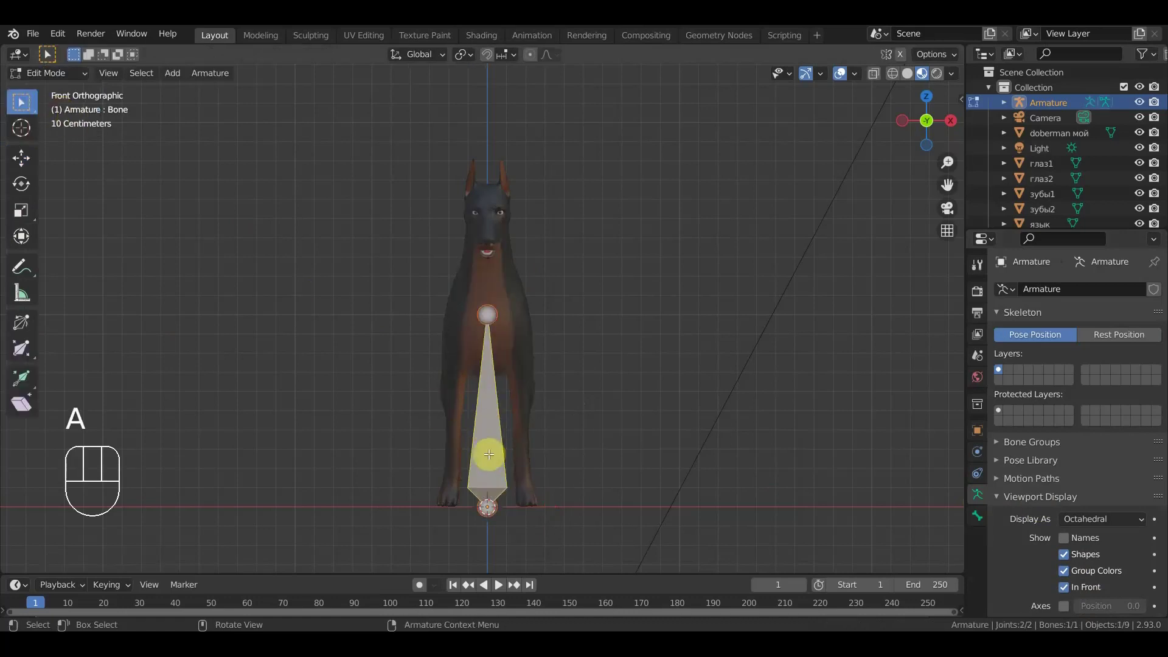
key(s)
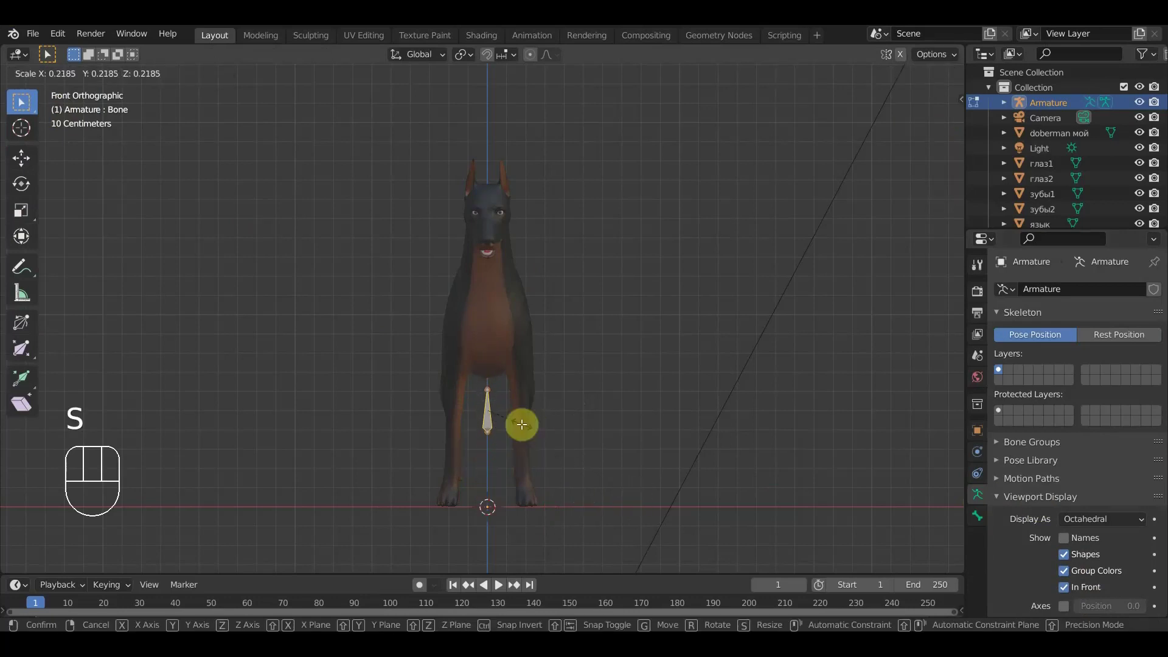
key(KP_3)
key(r)
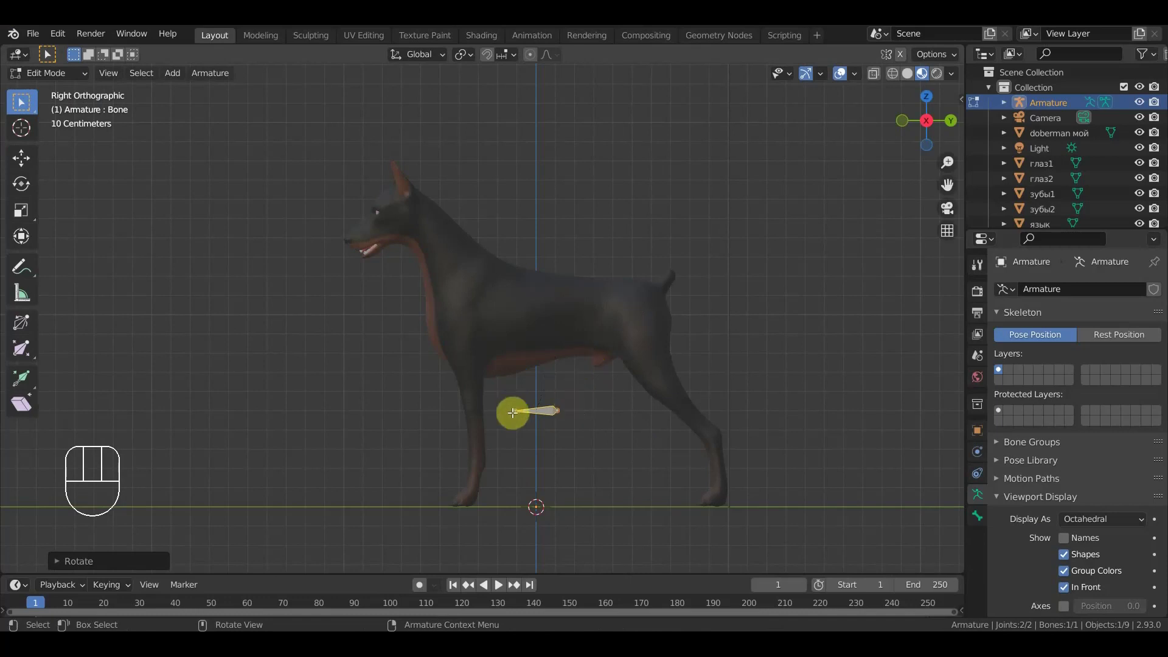
click(21, 159)
- Move and rotate the bone to lie horizontally at the dog's hip near the tail base
drag(601, 407, 652, 366)
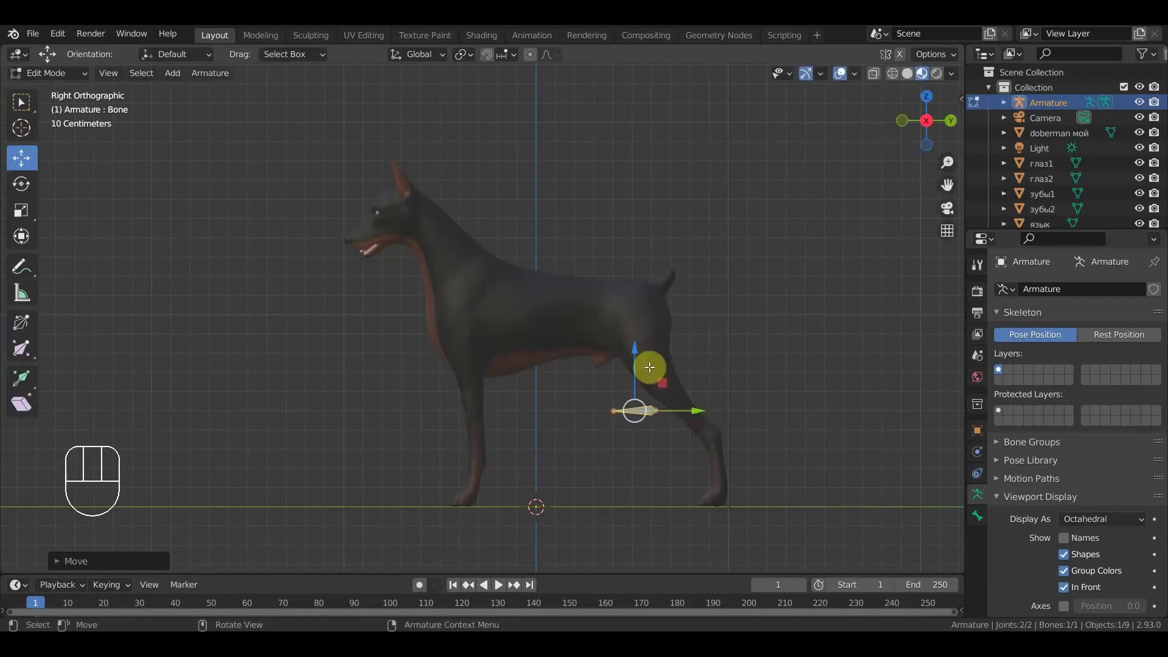
drag(641, 340, 656, 236)
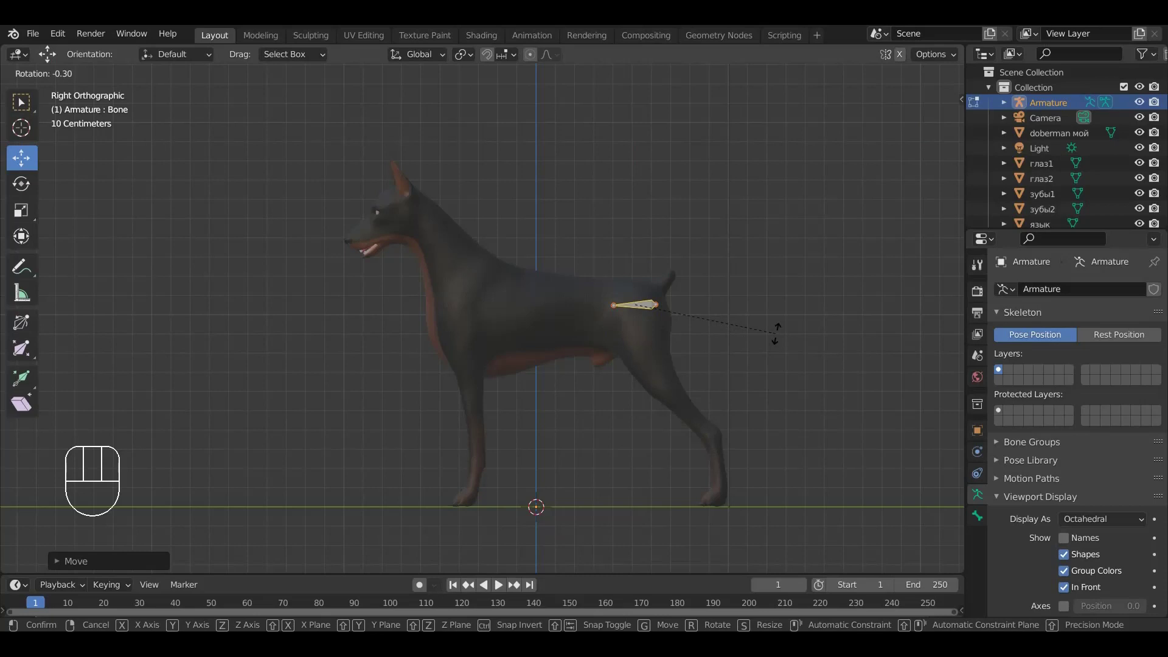
click(779, 332)
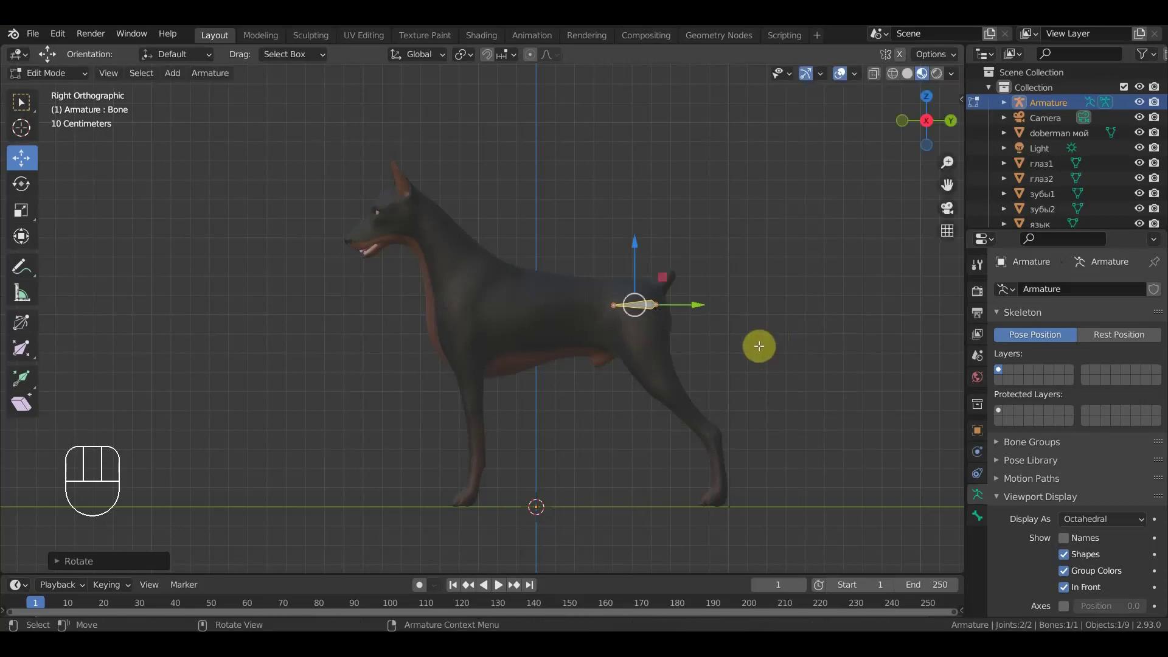
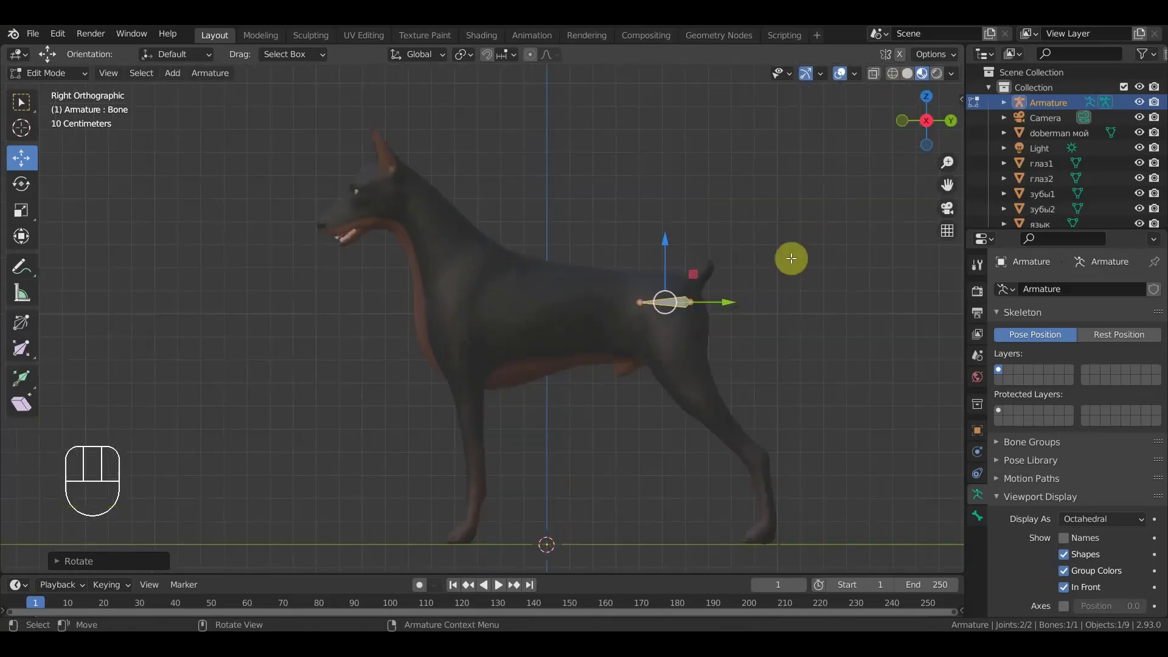
drag(797, 293, 755, 280)
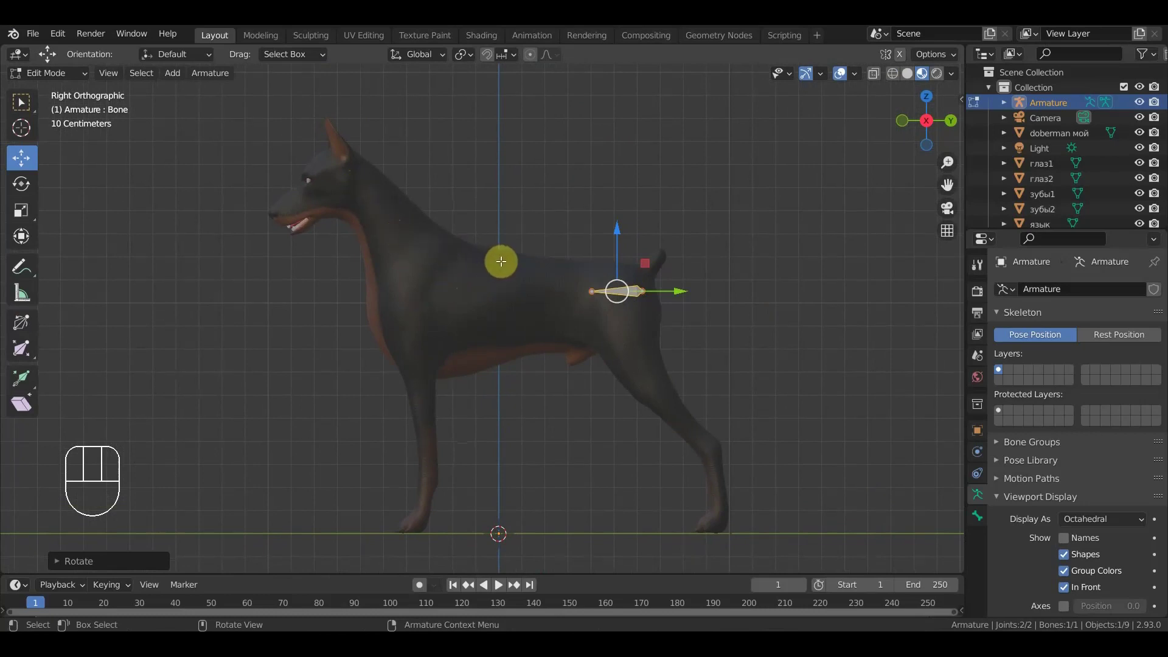
drag(404, 223, 457, 231)
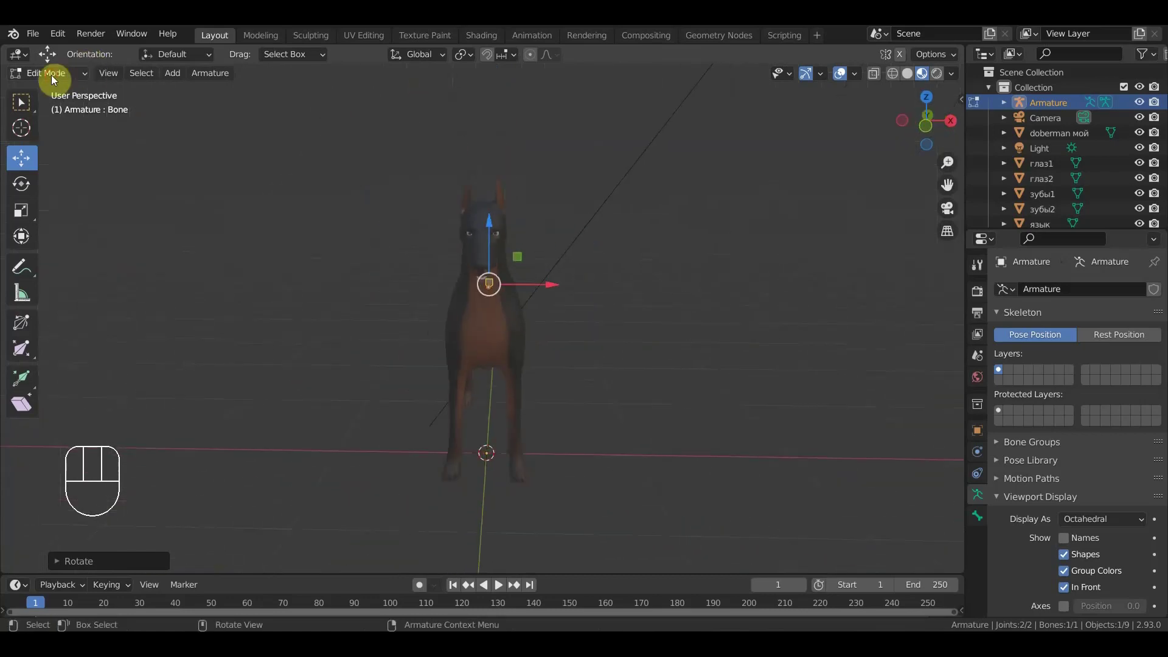
- Return to Object Mode and load the dog biomechanics skeleton image as a reference
drag(56, 84, 59, 100)
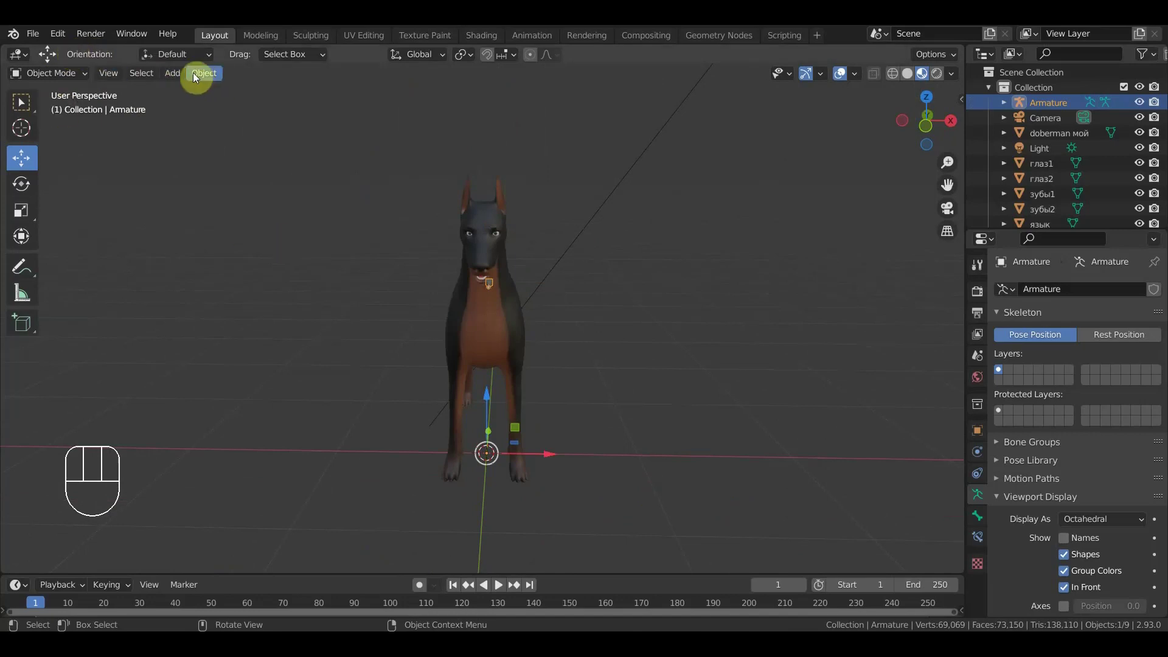
drag(179, 79, 352, 261)
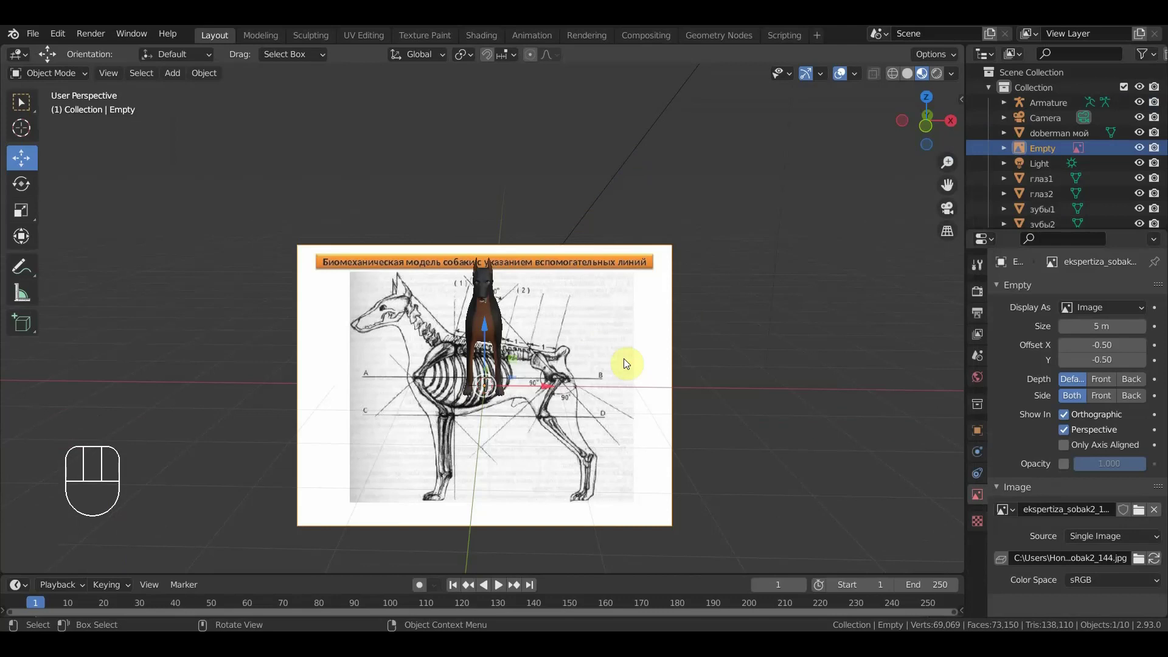
- Rotate the reference image in top and front views so it stands upright facing the side view
click(634, 351)
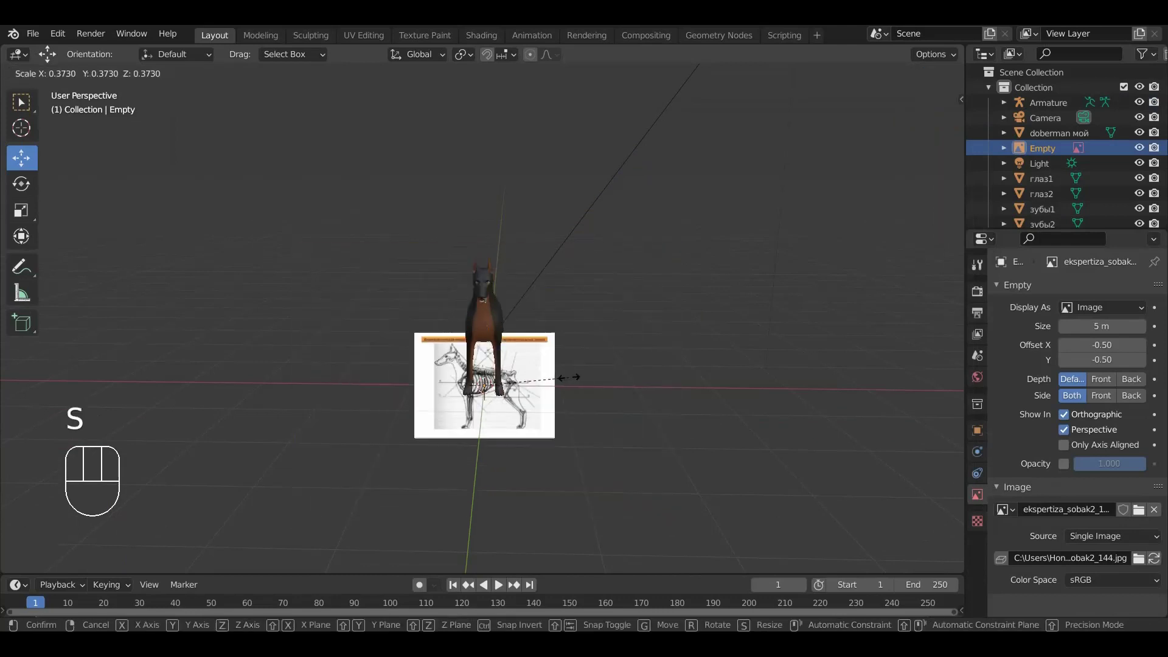
key(KP_7)
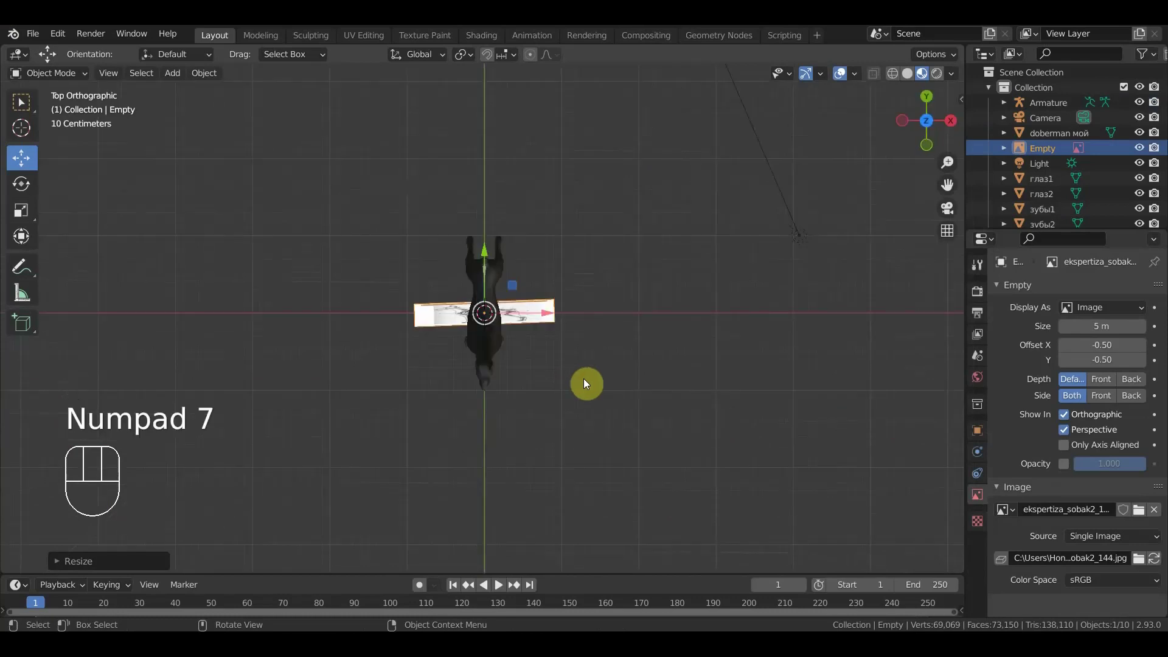
key(r)
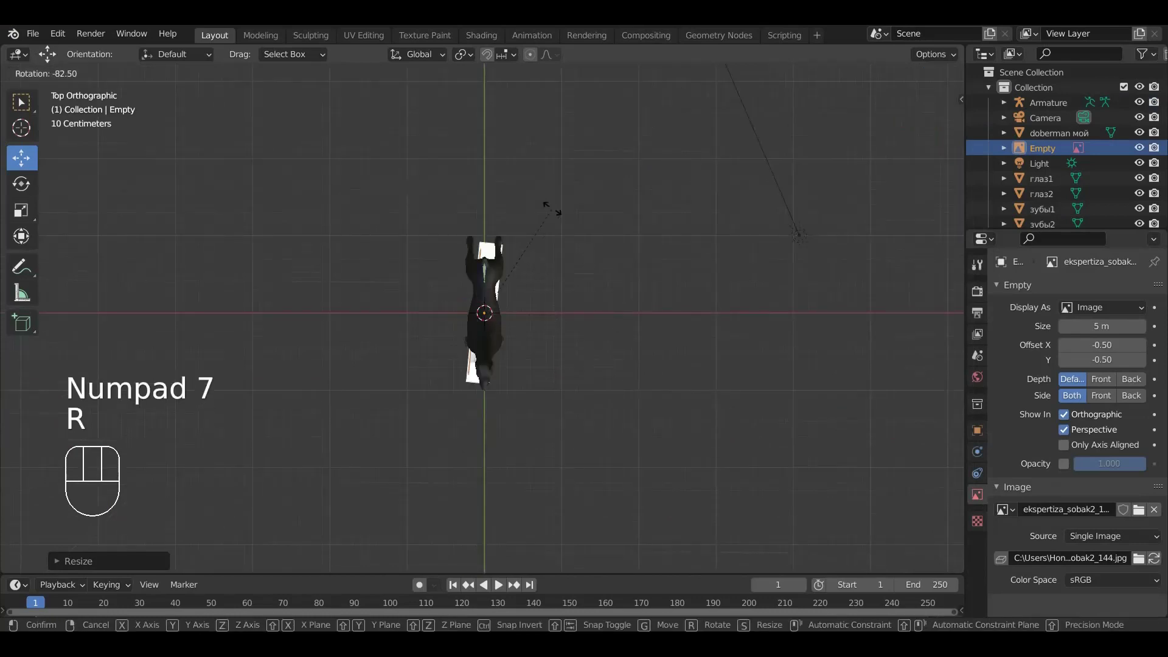
click(548, 206)
key(KP_1)
key(r)
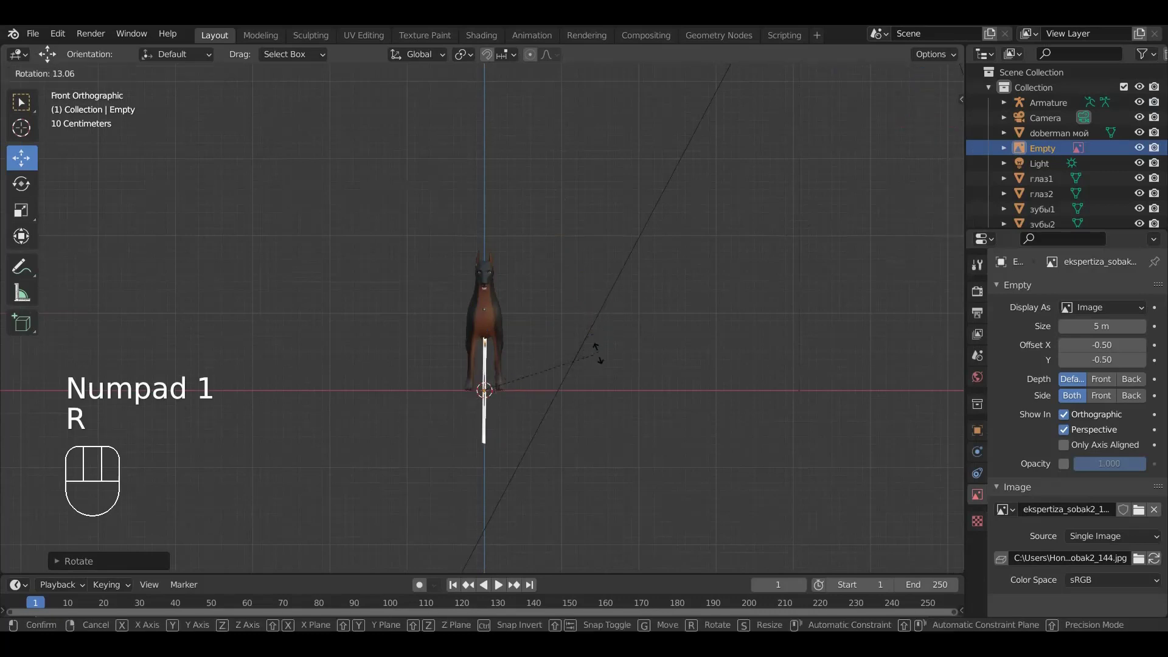
click(600, 361)
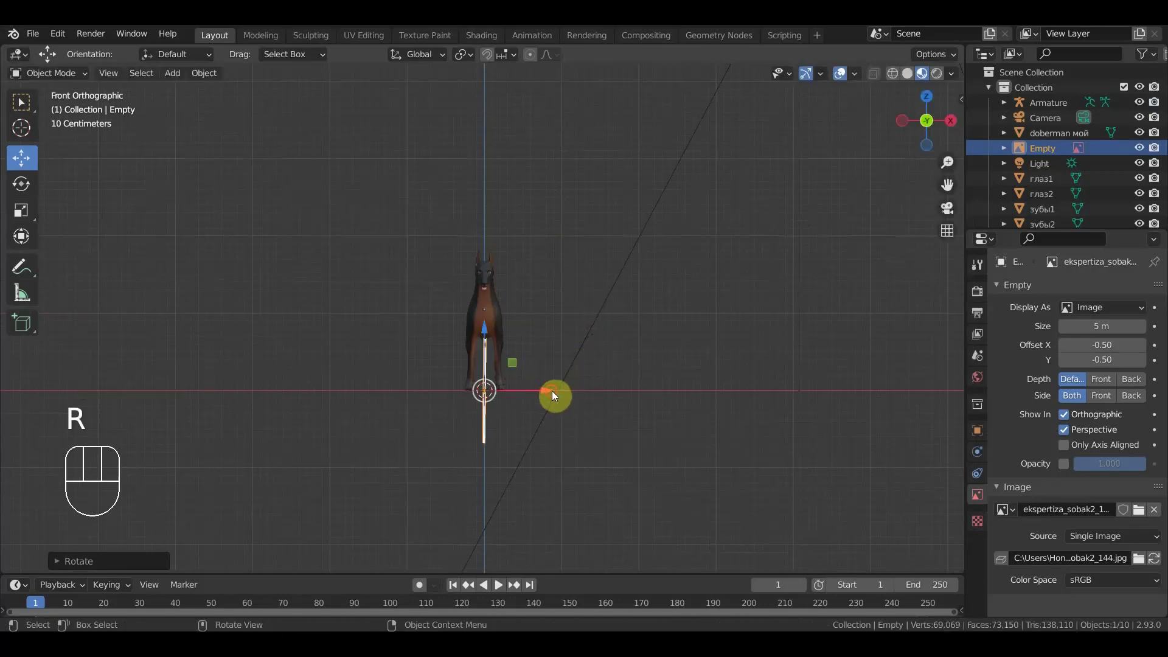
- Enlarge the reference image in right view and slide it beside the dog at its height
drag(535, 390, 487, 345)
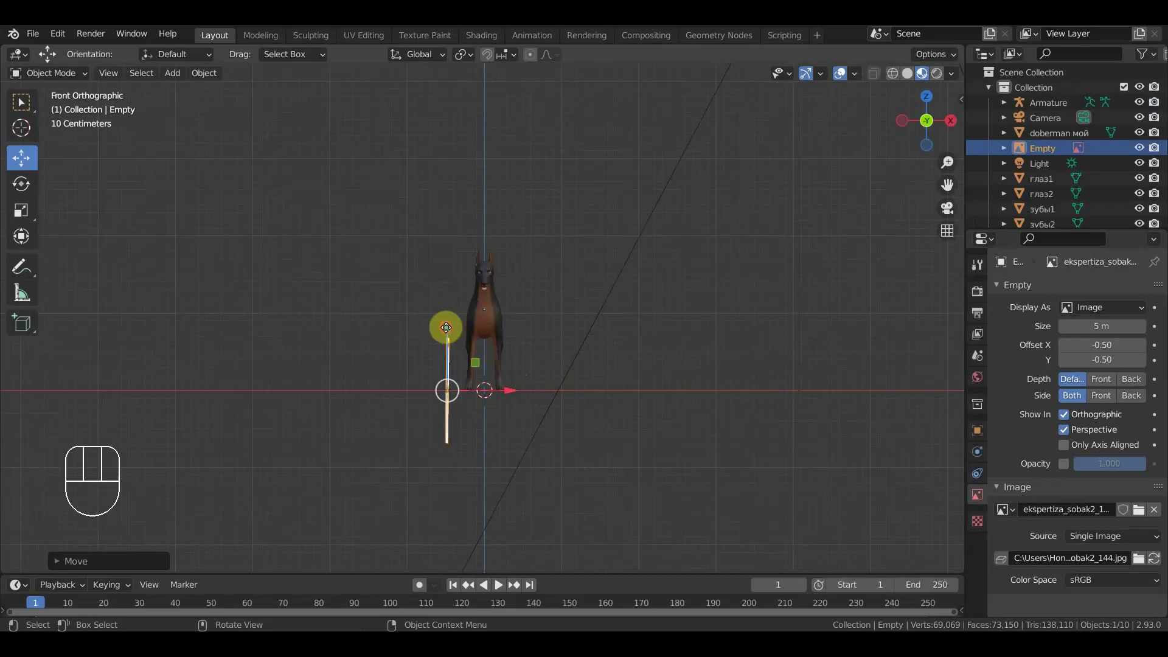
drag(448, 316, 450, 268)
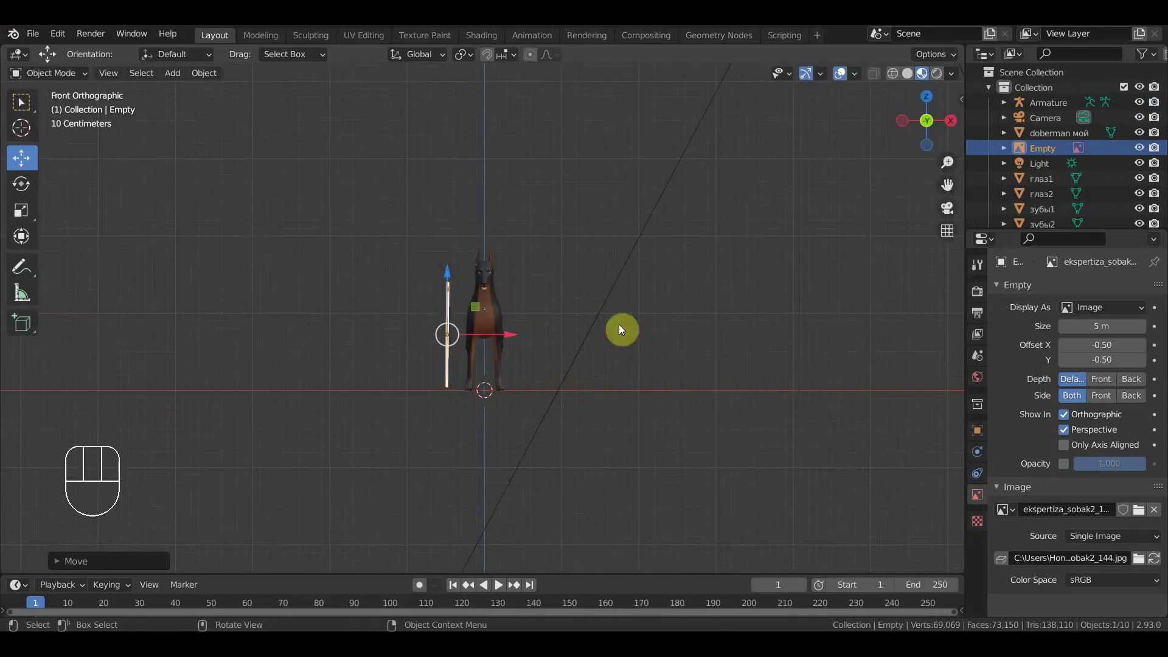
drag(576, 338, 542, 336)
key(KP_3)
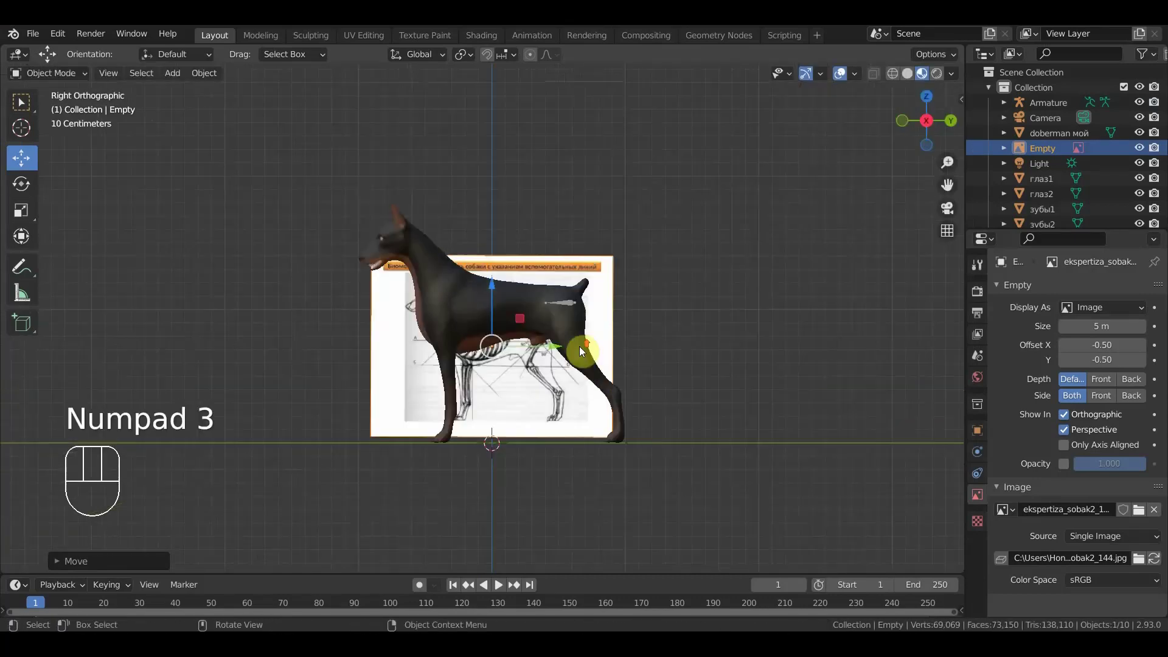
key(s)
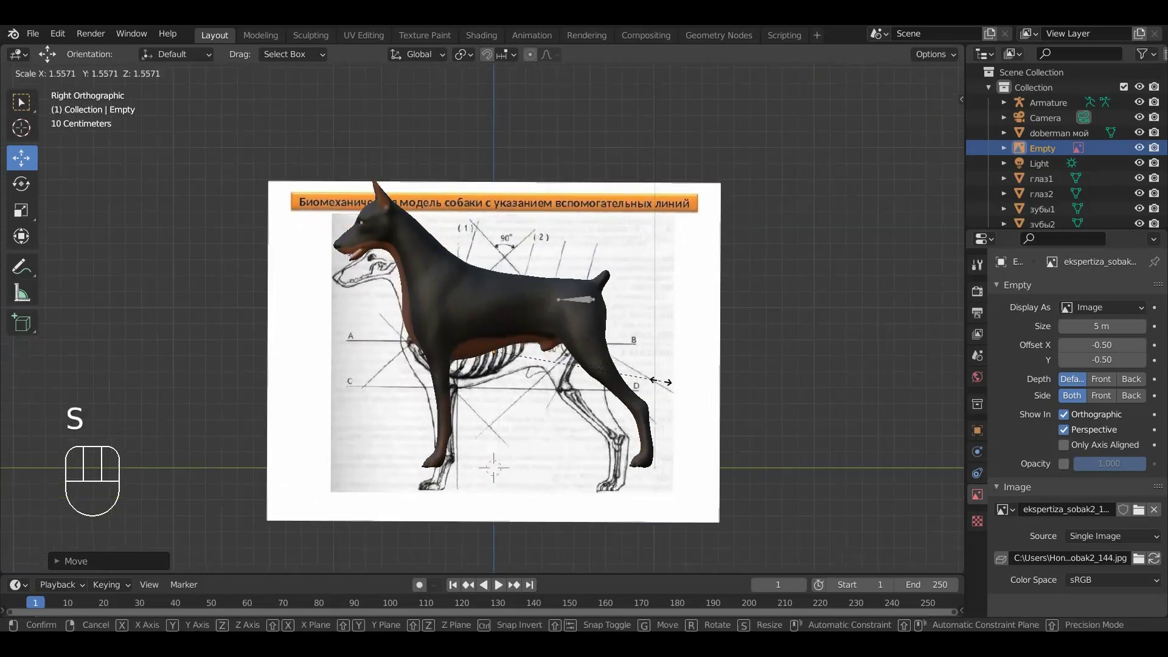
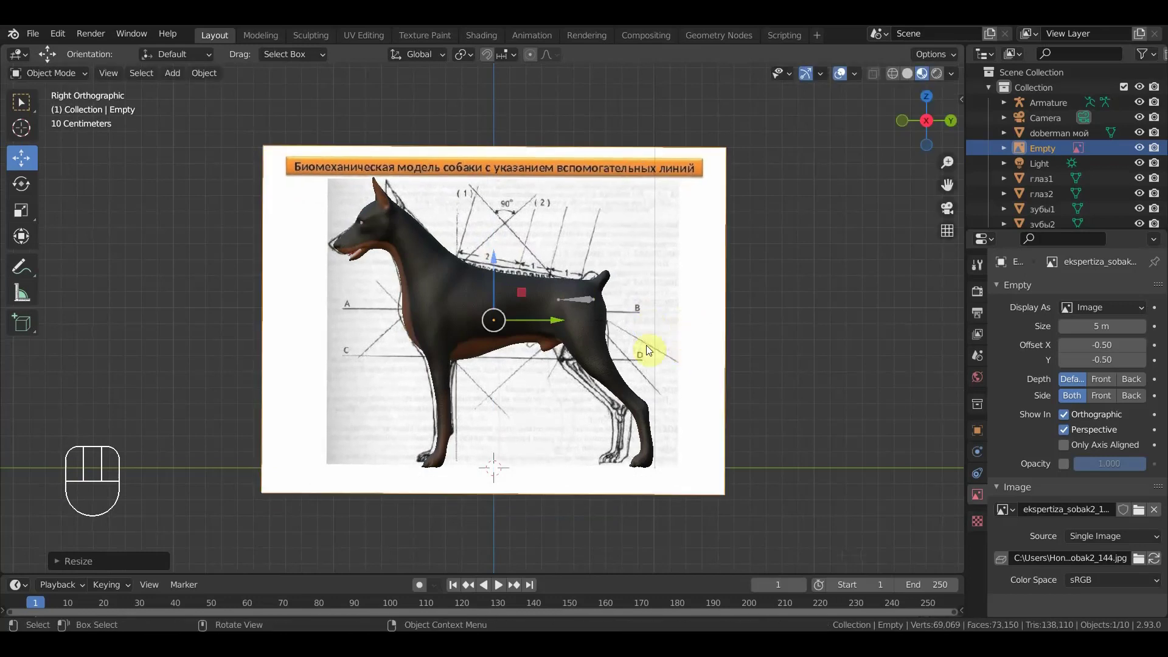
click(565, 324)
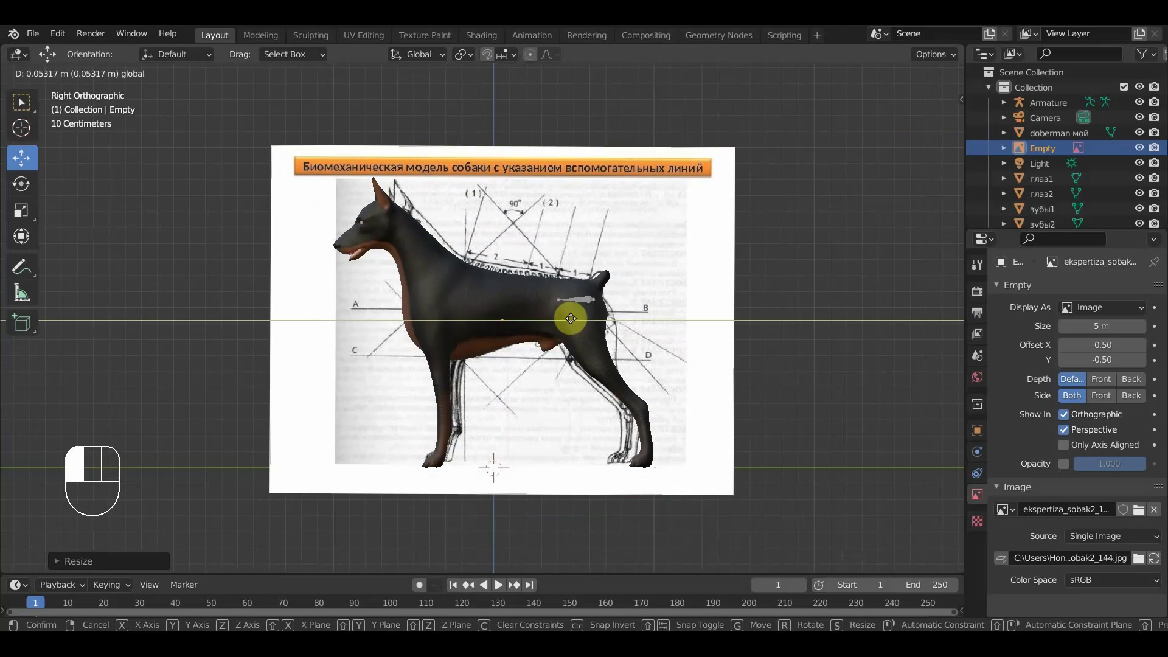
drag(573, 325, 553, 330)
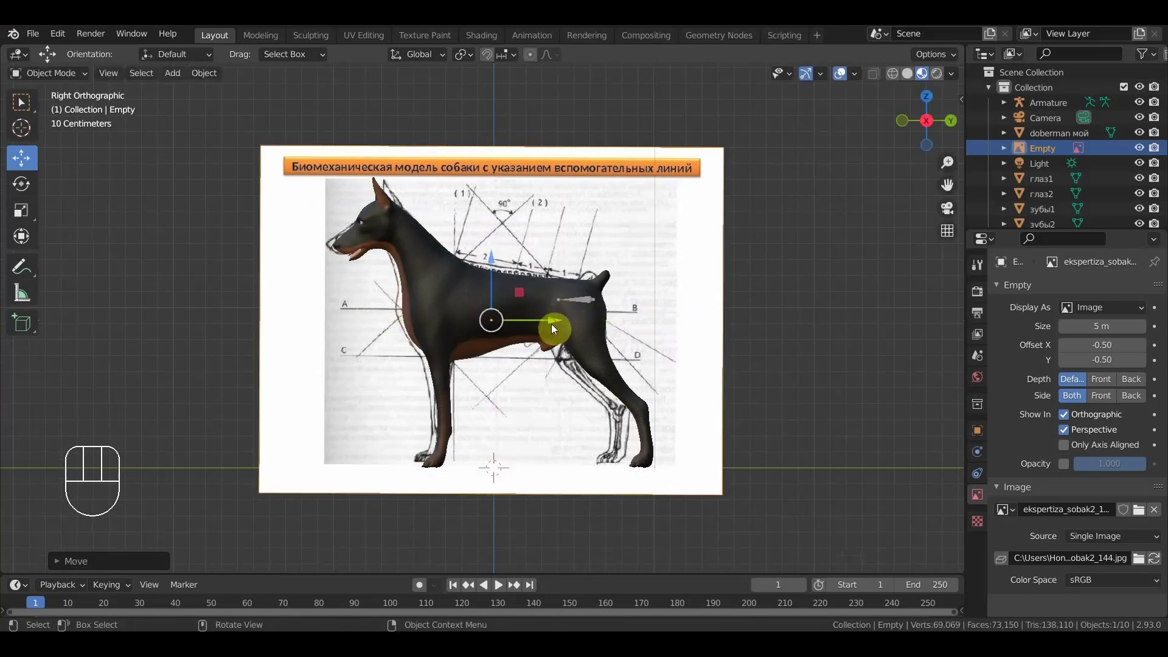
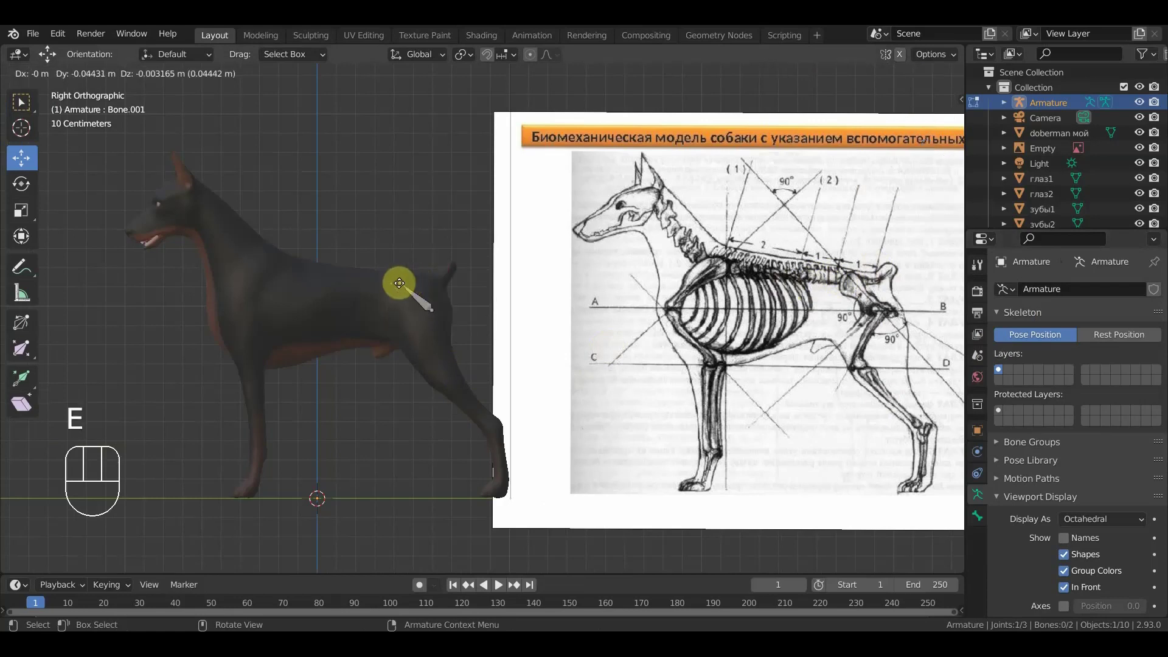
- Extrude bones along the neck and spine to the head in right view, then begin the shoulder bone
key(e)
click(373, 281)
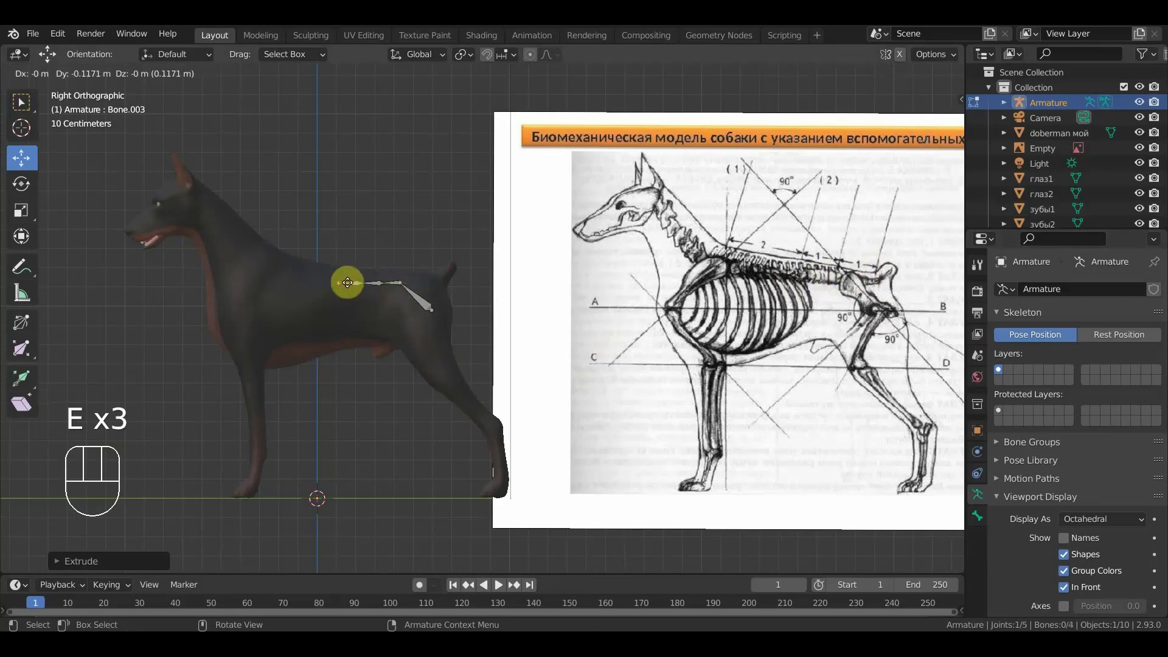
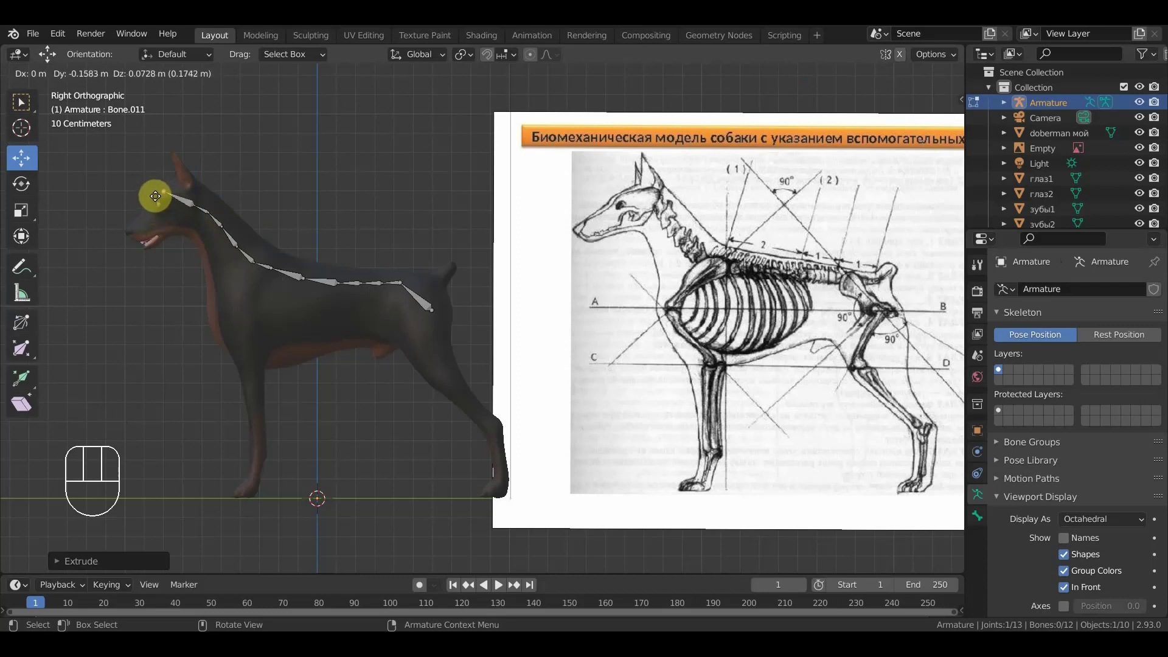
click(158, 196)
drag(334, 243, 421, 257)
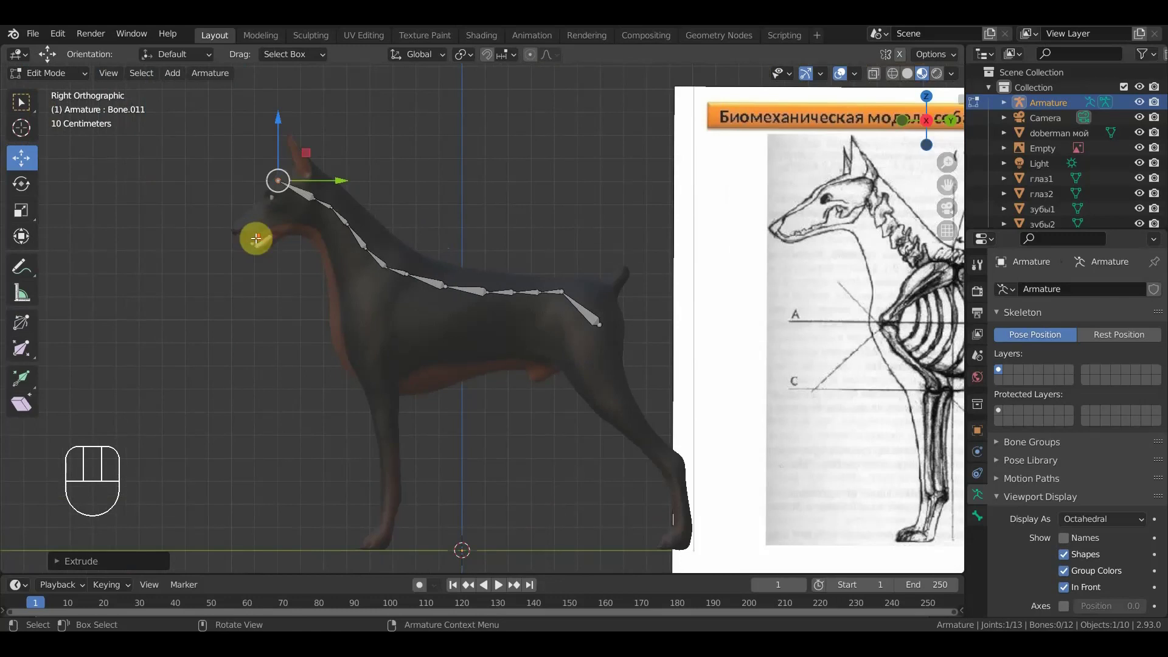
drag(310, 231, 262, 220)
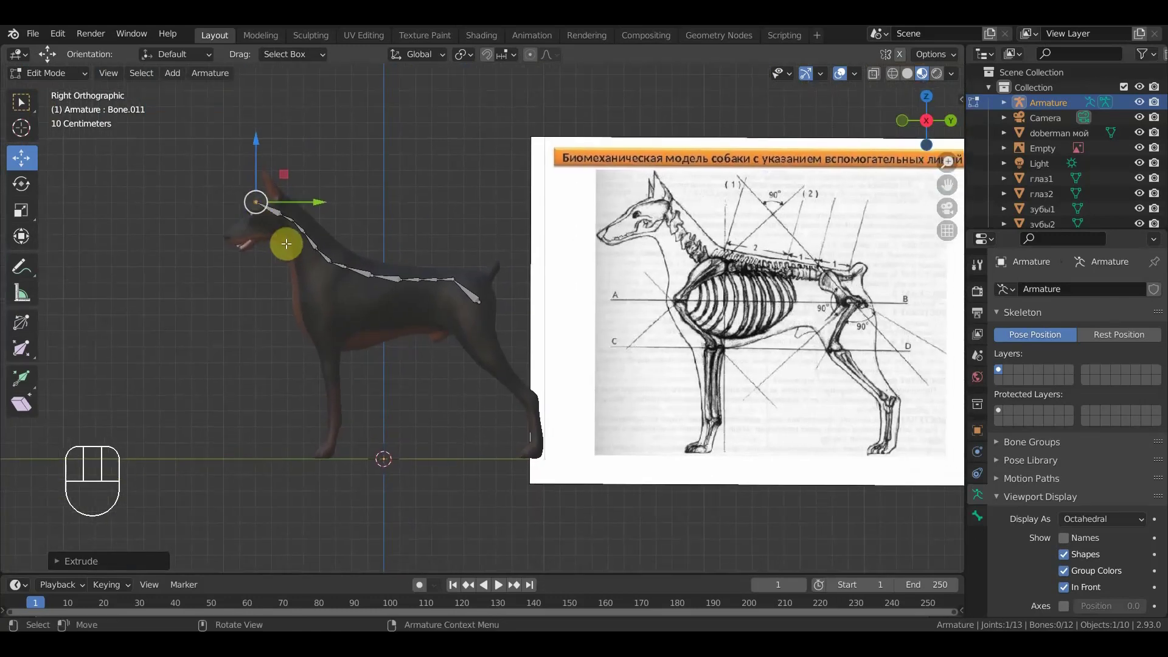
drag(394, 312, 371, 311)
drag(376, 299, 405, 305)
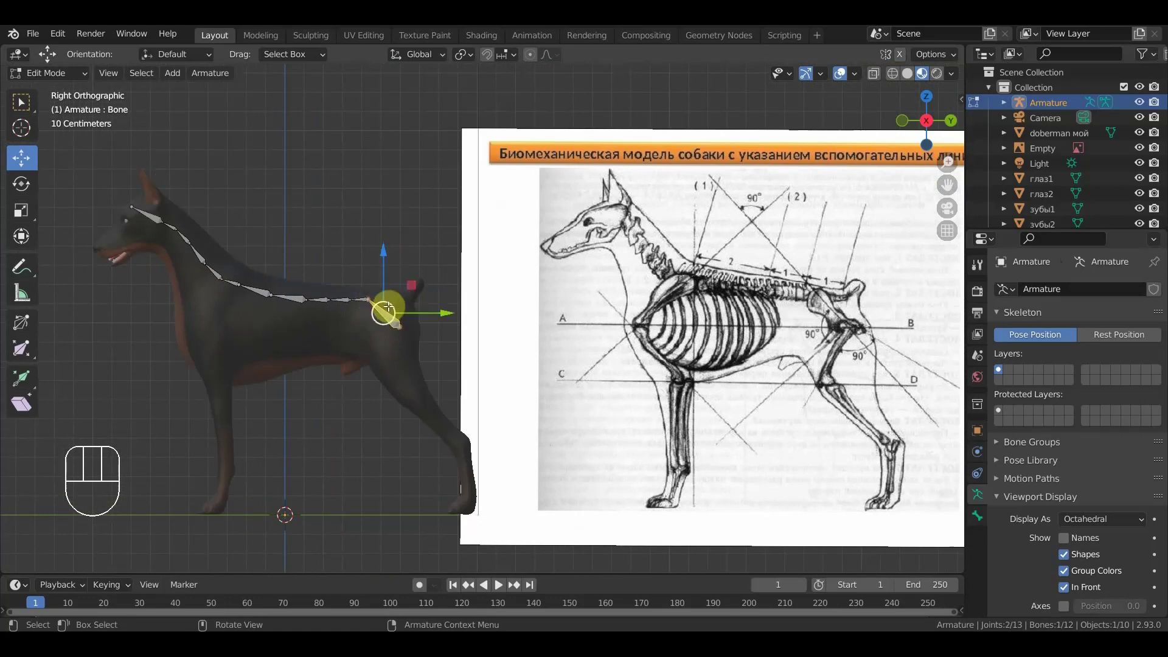
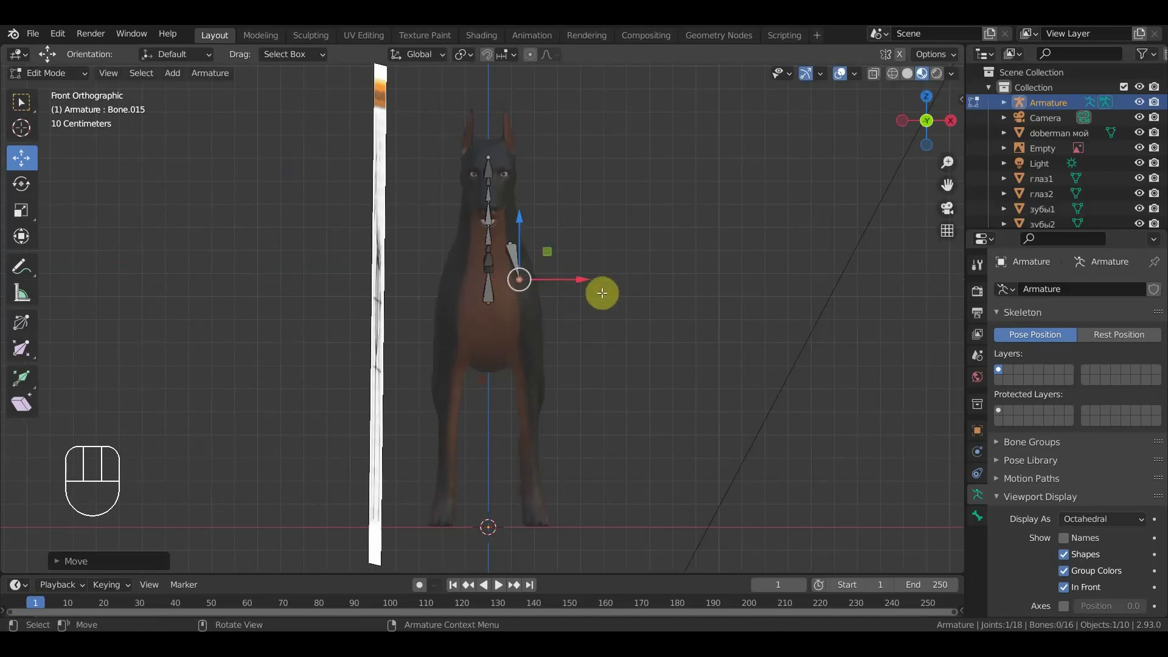
- Extrude successive bones from the shoulder down the front leg to the elbow and below
key(KP_3)
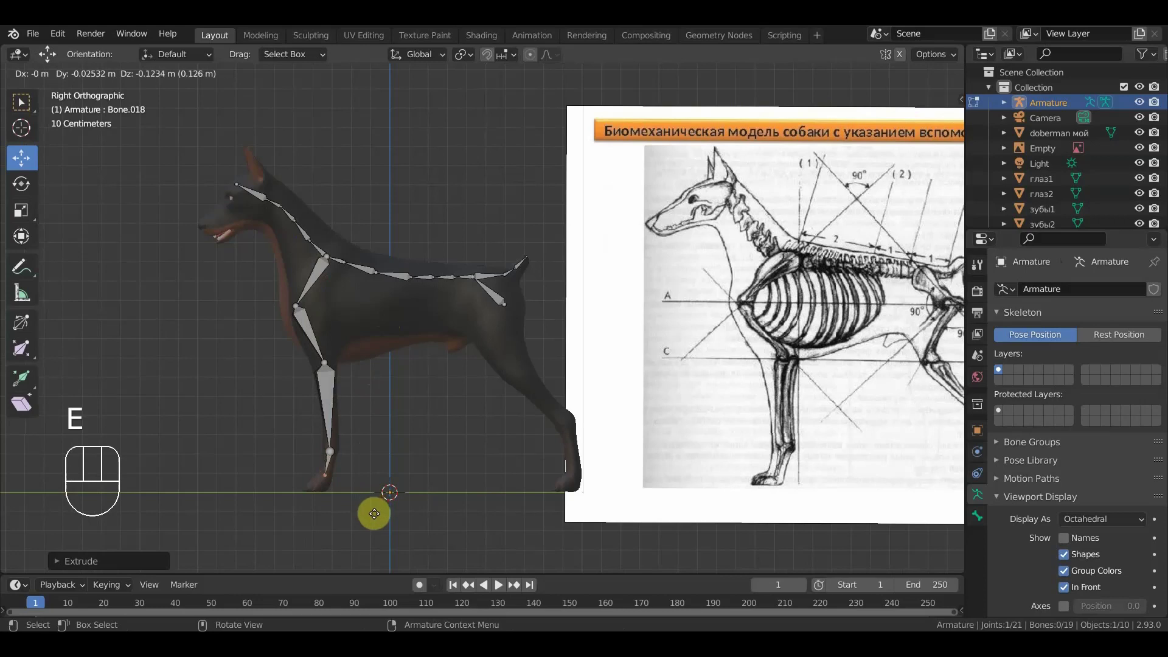
click(377, 512)
key(e)
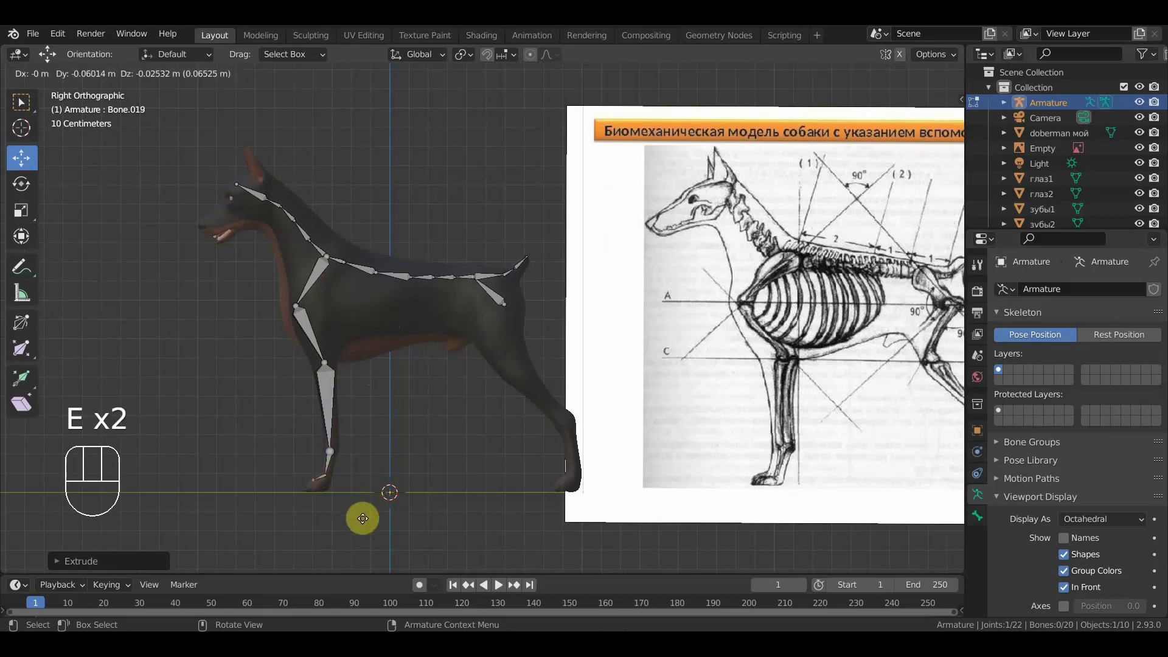
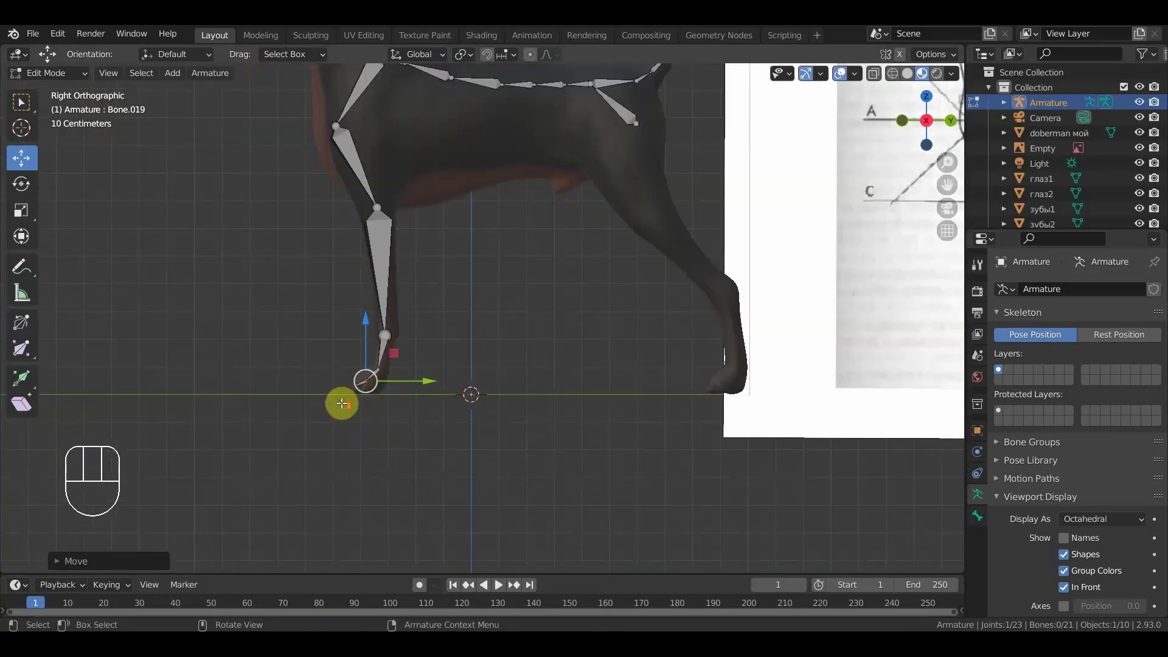
- Extrude a final lower-leg bone to the paw and keep it connected to its parent
drag(403, 394, 371, 406)
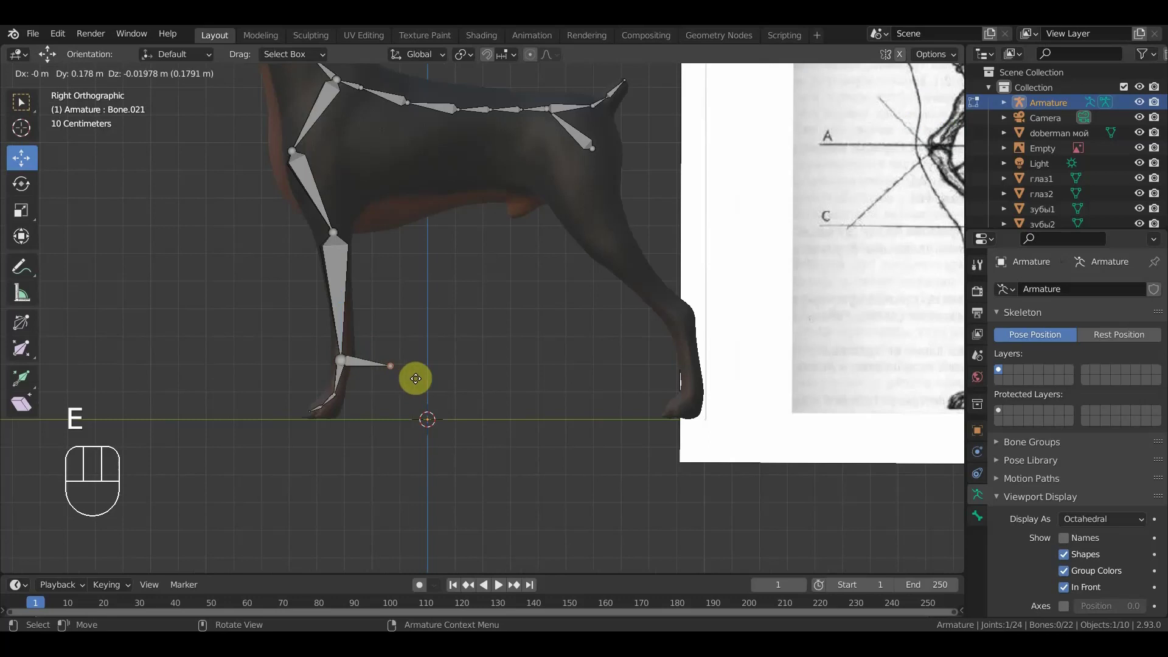
click(423, 372)
click(375, 360)
key(alt+p)
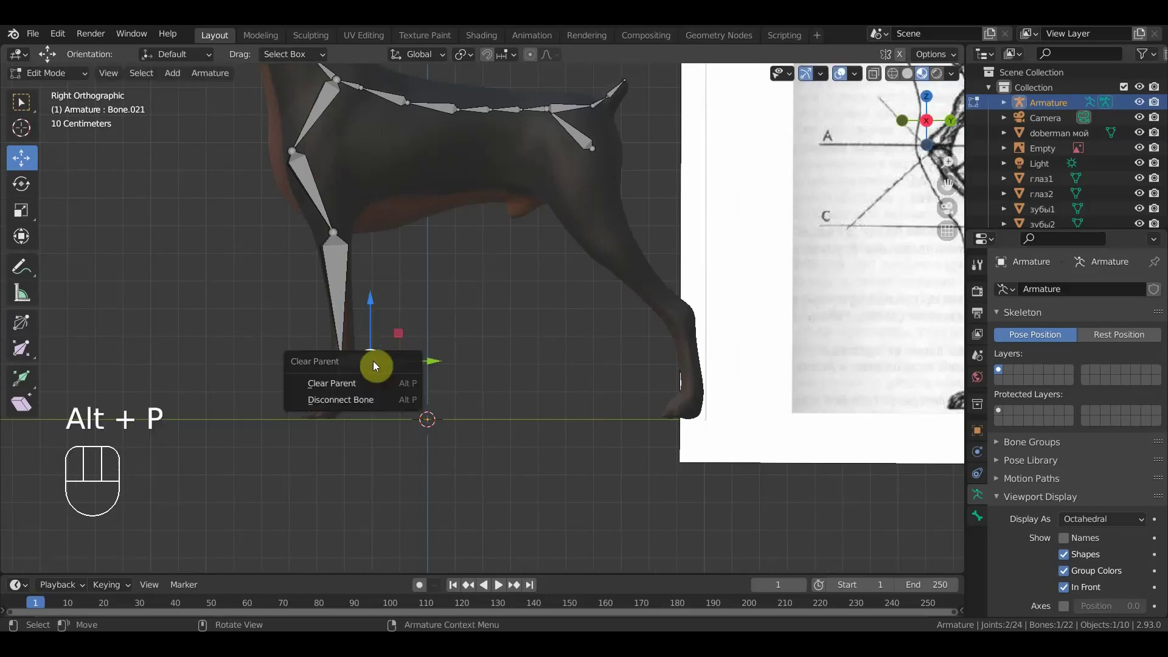
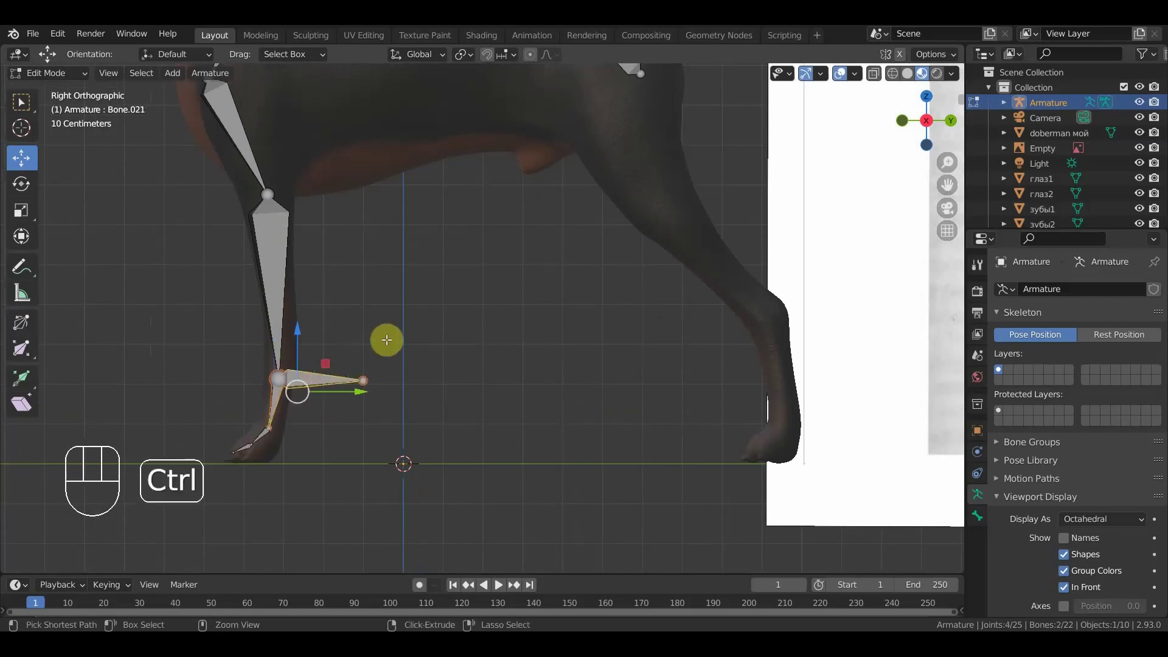
key(ctrl+p)
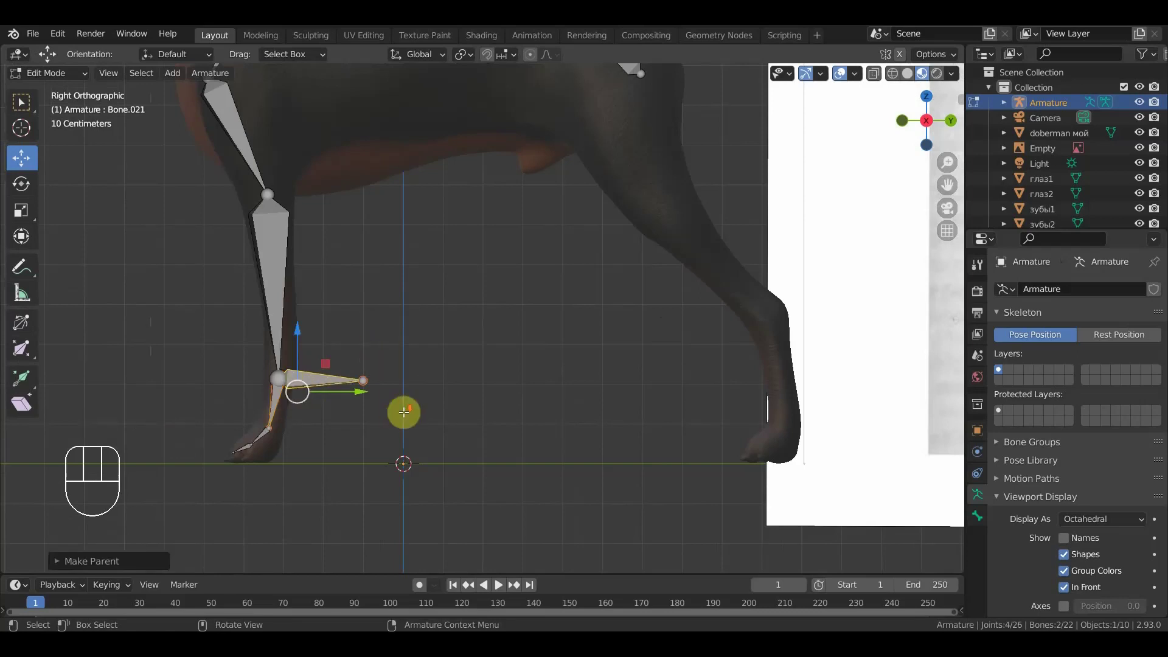
drag(394, 437, 421, 464)
drag(414, 442, 350, 469)
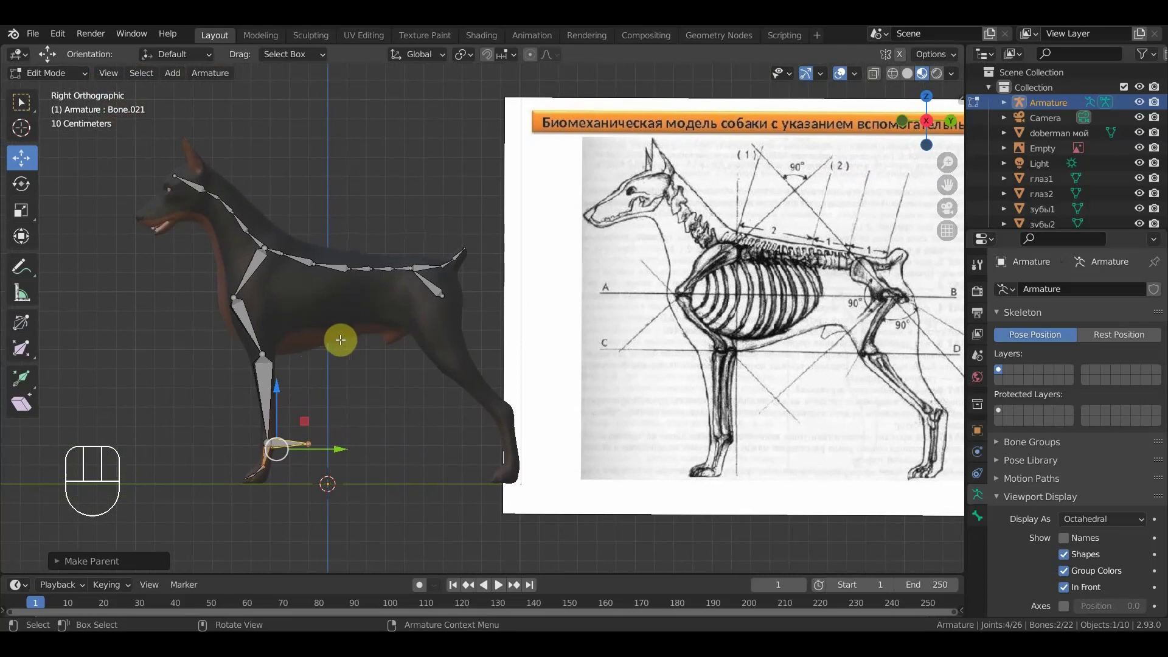
drag(275, 367, 228, 358)
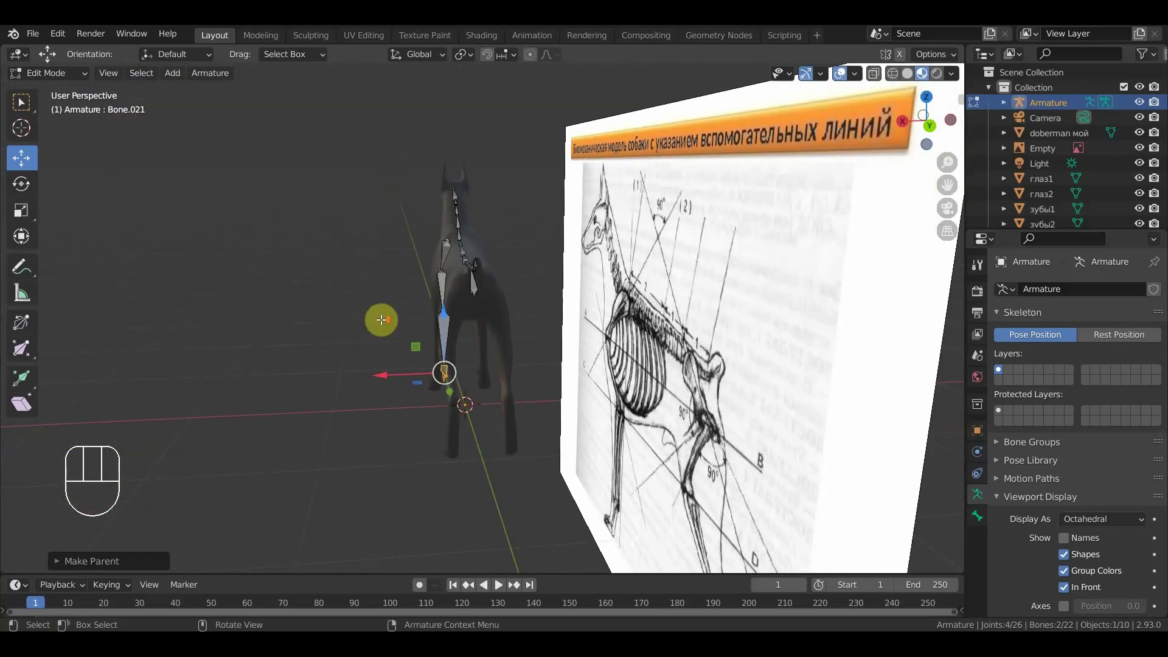
drag(527, 297, 511, 287)
- Extrude a sideways bone at the chest joint and clear its parent with Disconnect Bone
click(477, 262)
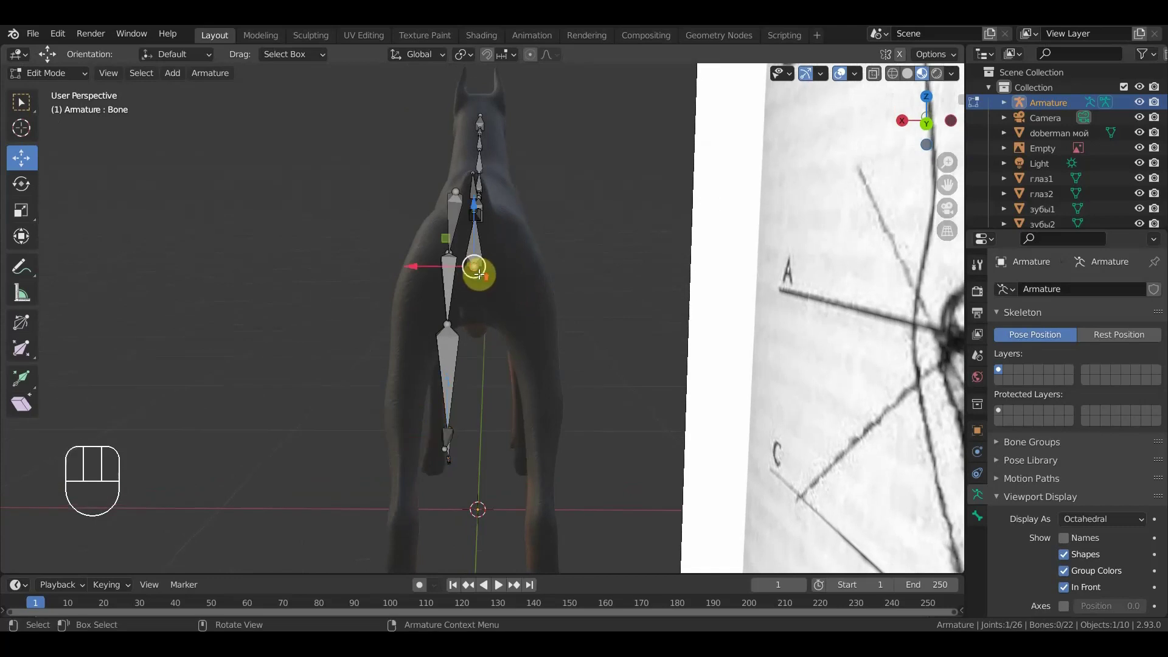
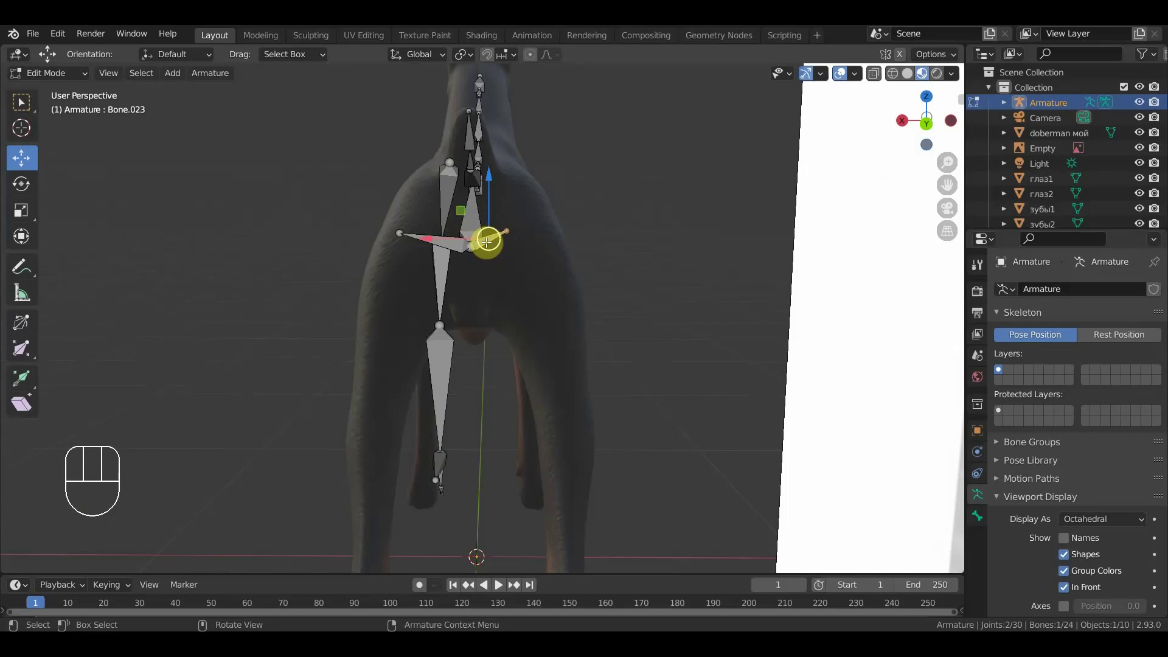
key(ctrl+z)
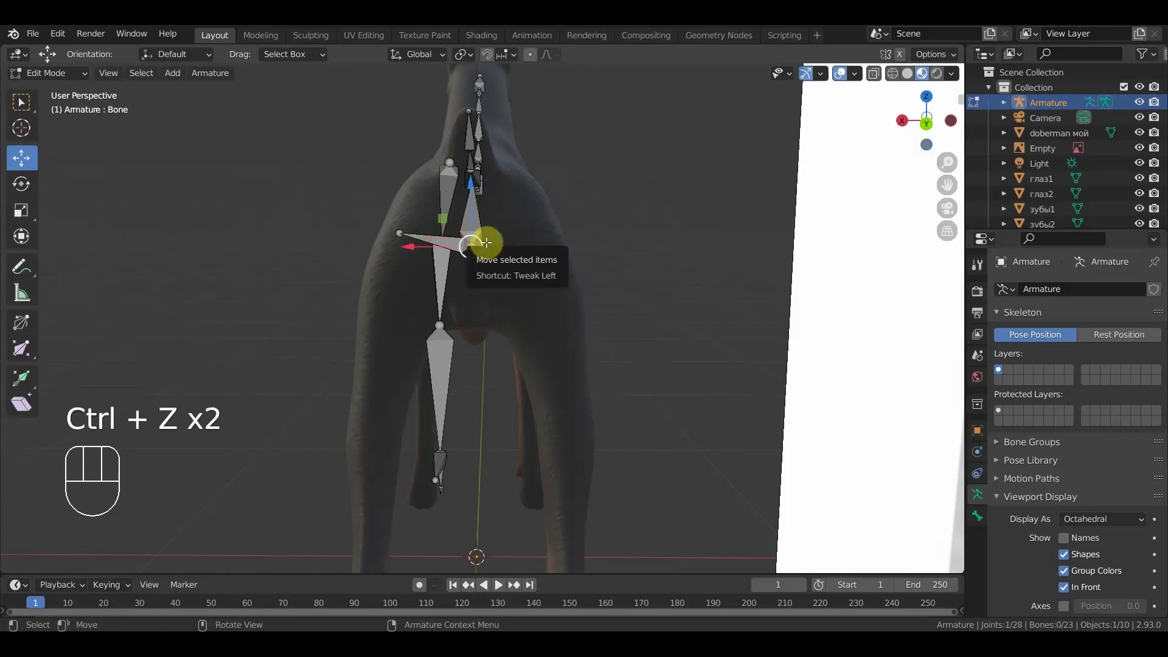
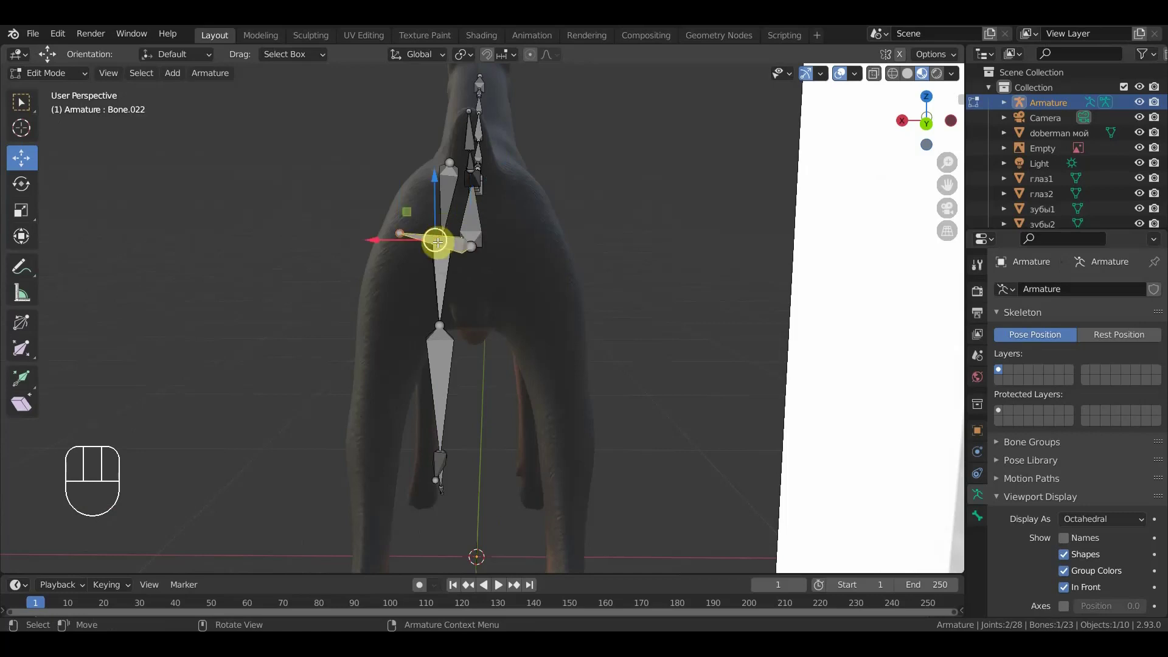
key(ctrl+p)
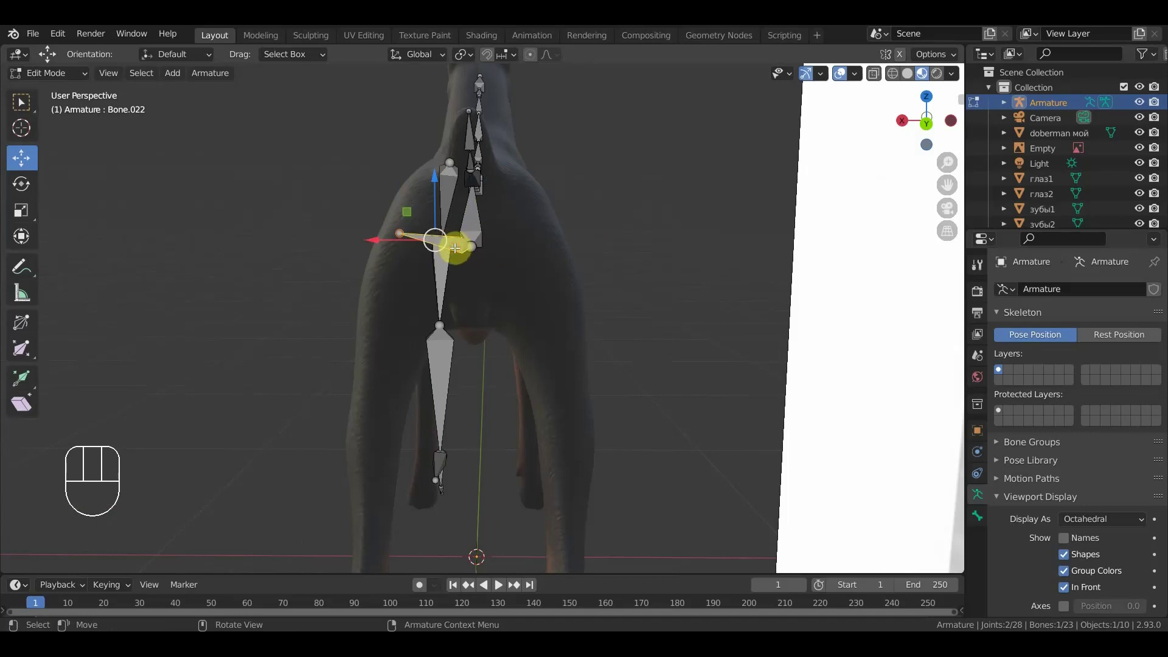
key(alt+p)
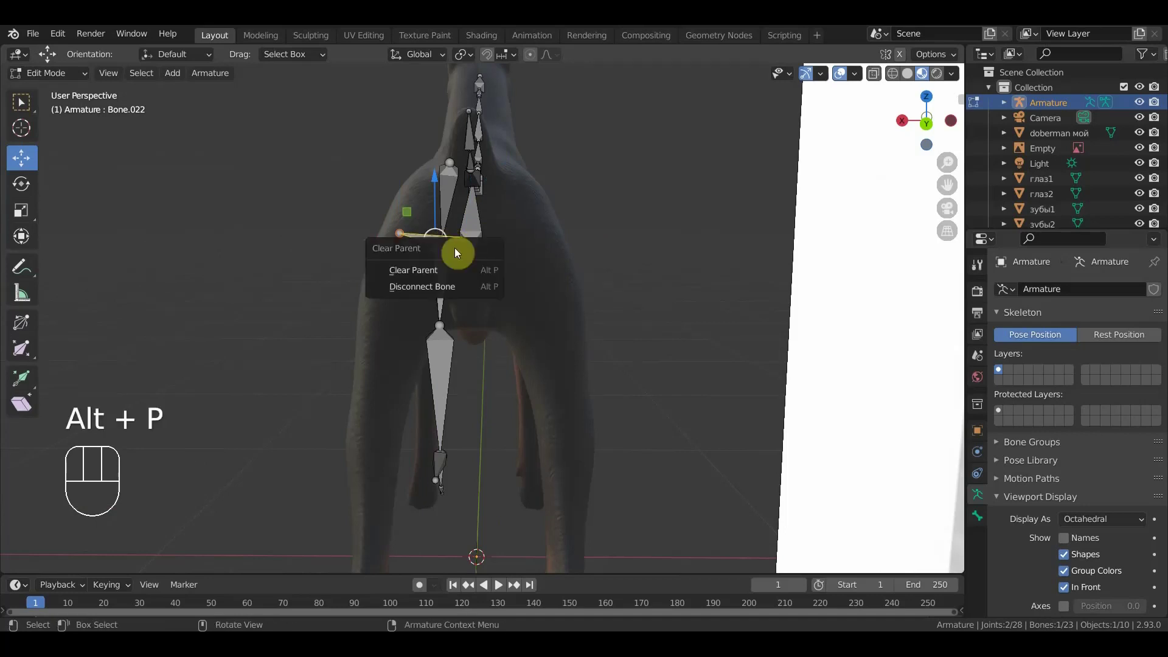
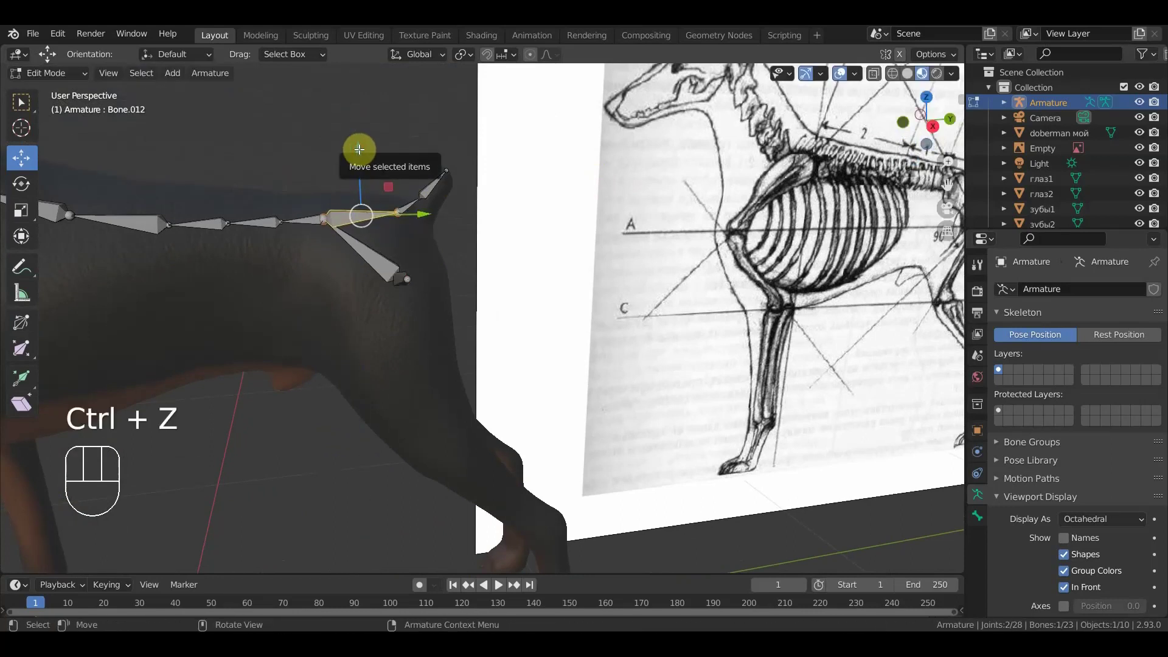
- Delete the old tail bones and switch to the side view
key(Delete)
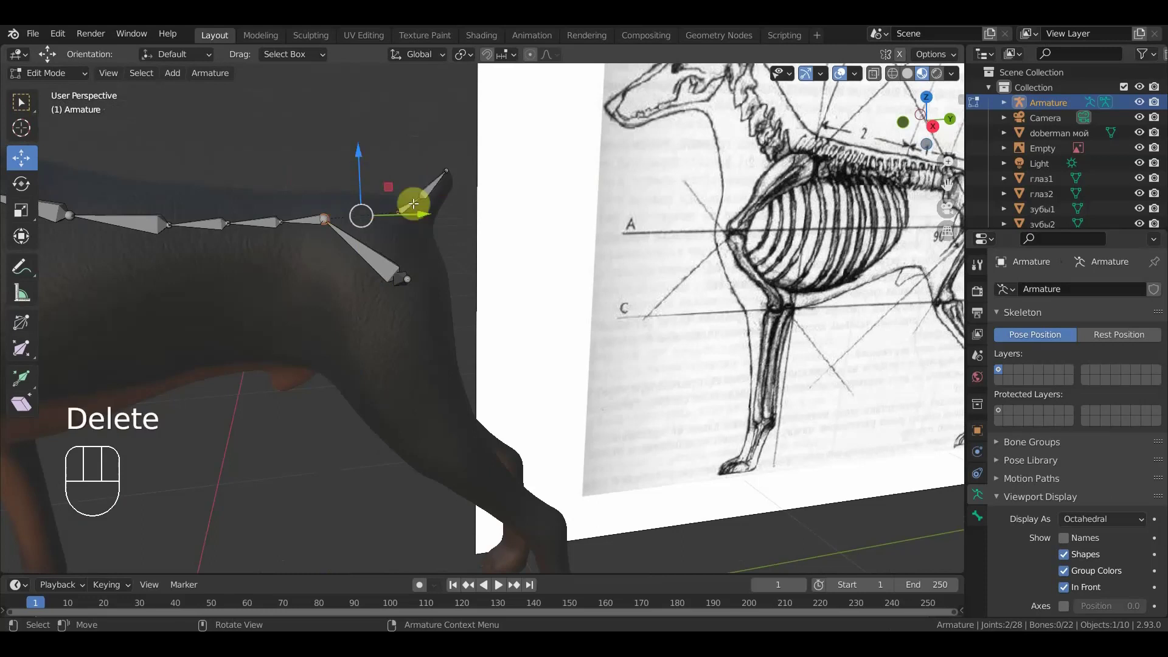
drag(419, 203, 390, 141)
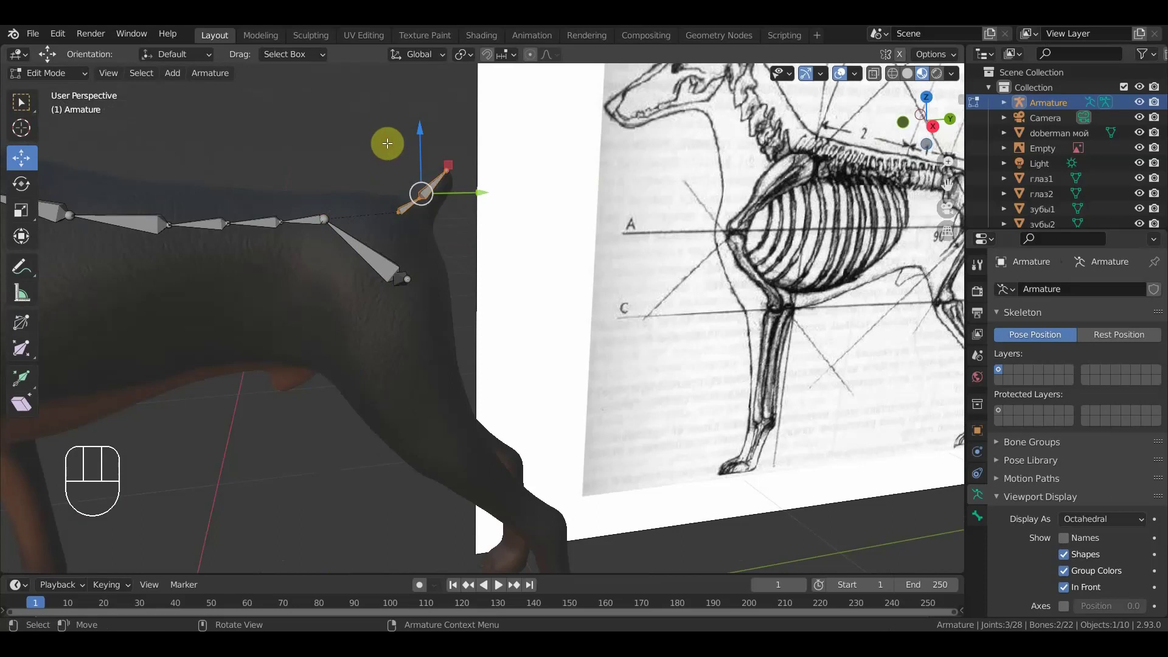
key(Delete)
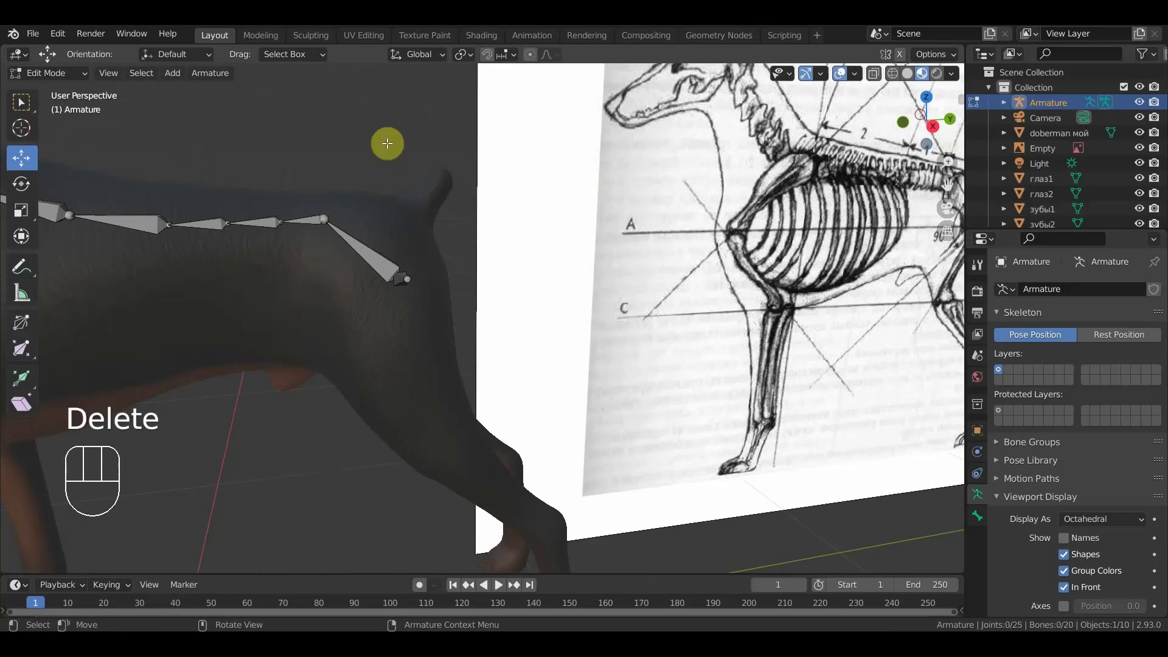
key(KP_3)
- Extrude a new three-bone chain from the tail base up to the tail tip
drag(340, 214, 372, 214)
key(e)
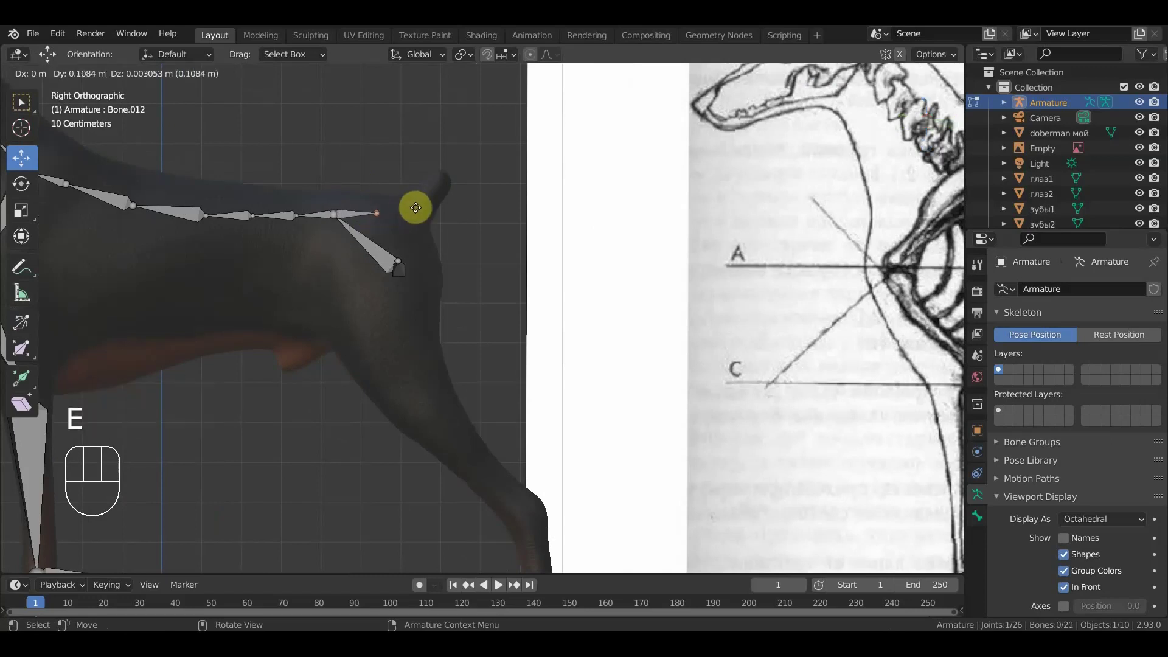
click(442, 208)
click(373, 207)
key(alt+p)
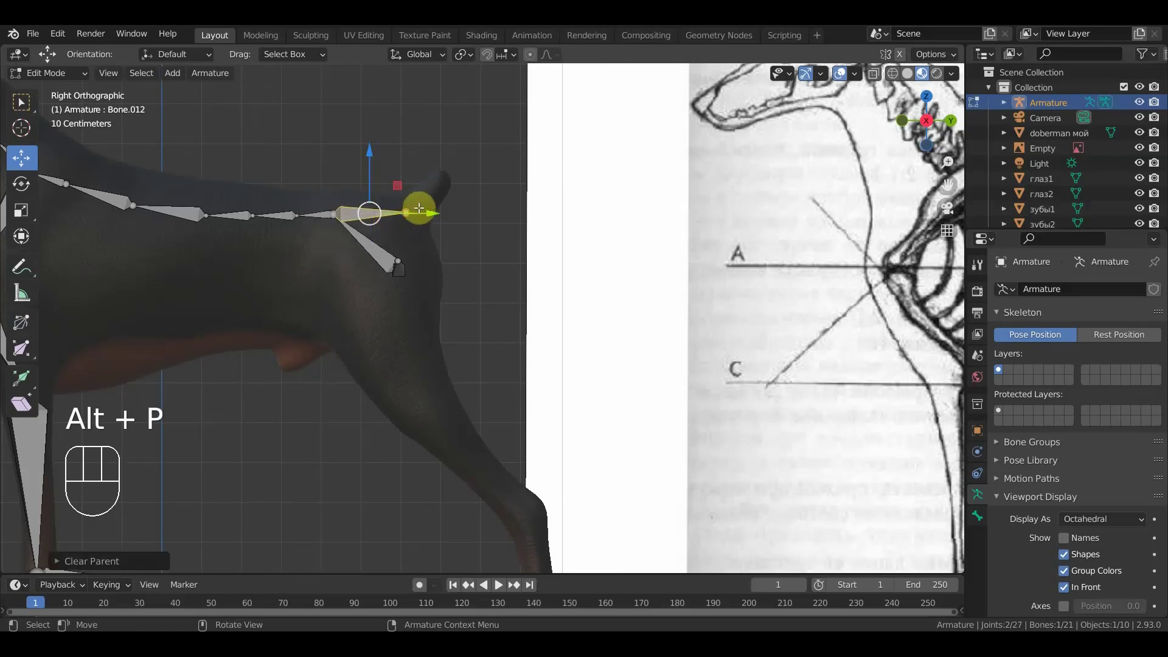
click(410, 209)
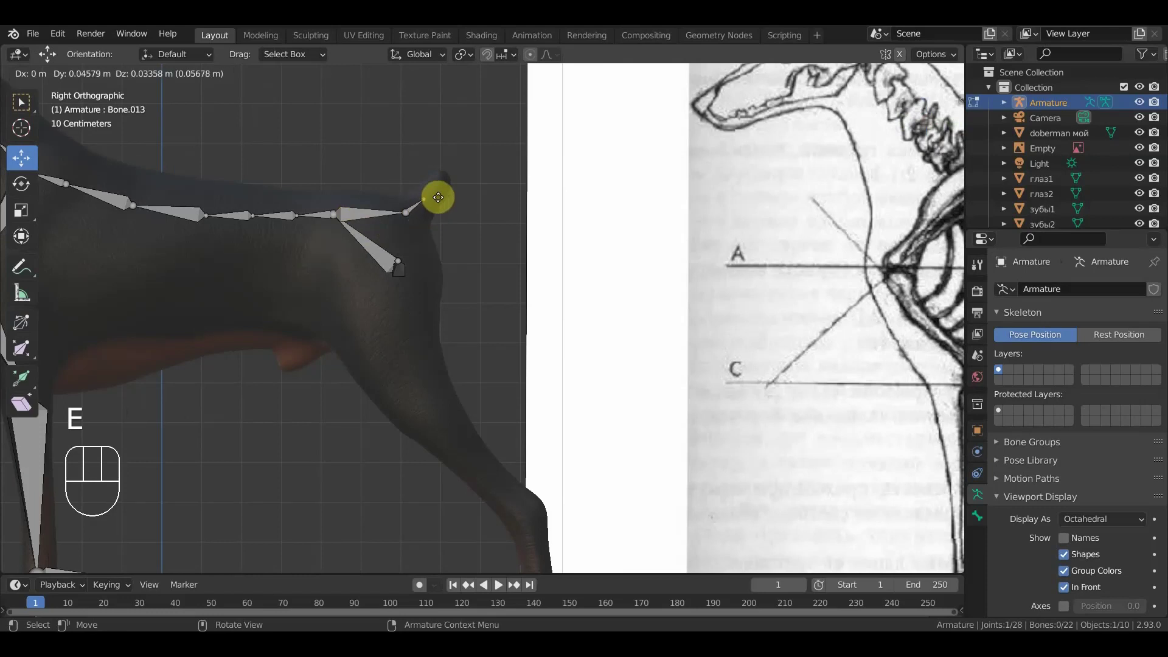
key(e)
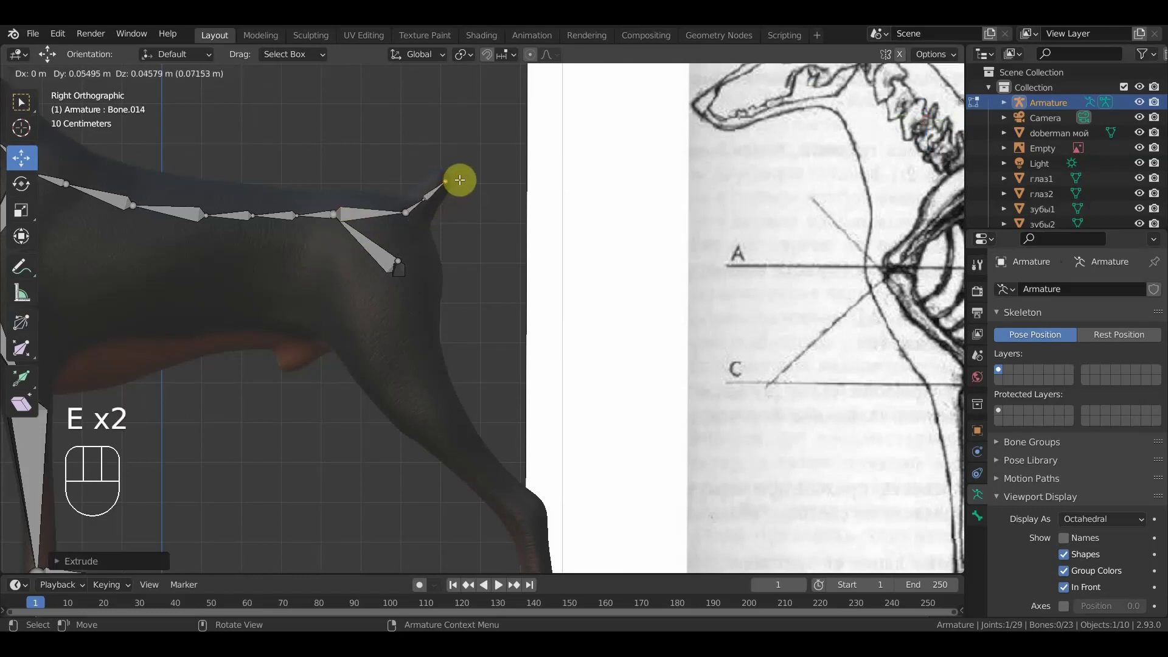
click(408, 211)
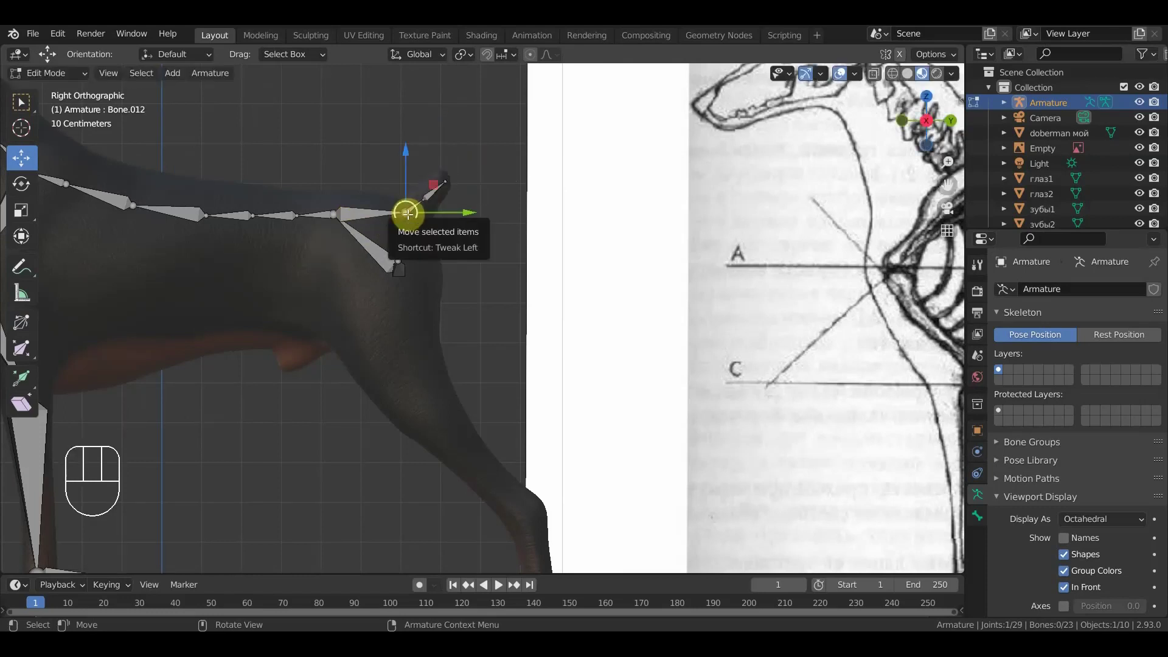
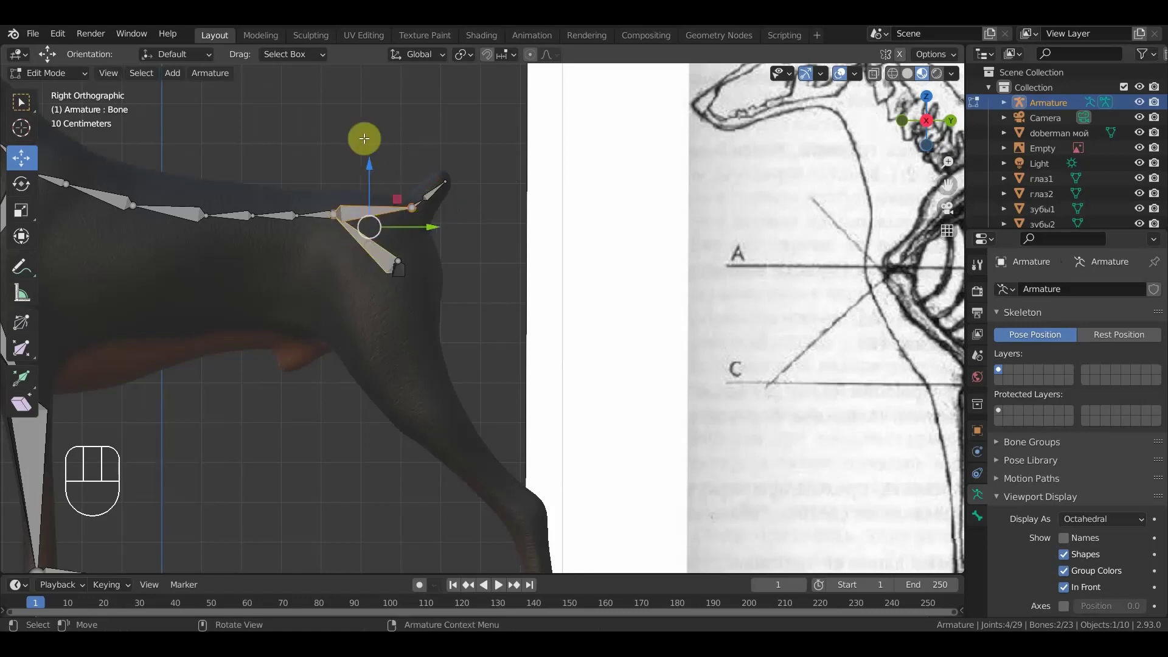
key(ctrl+p)
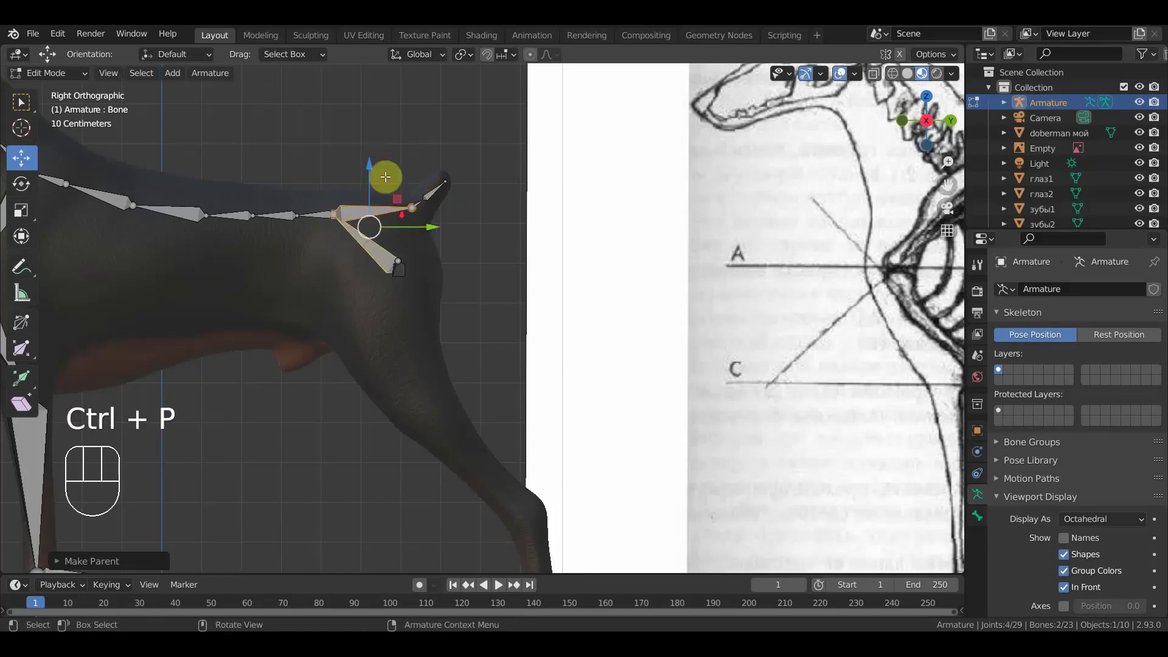
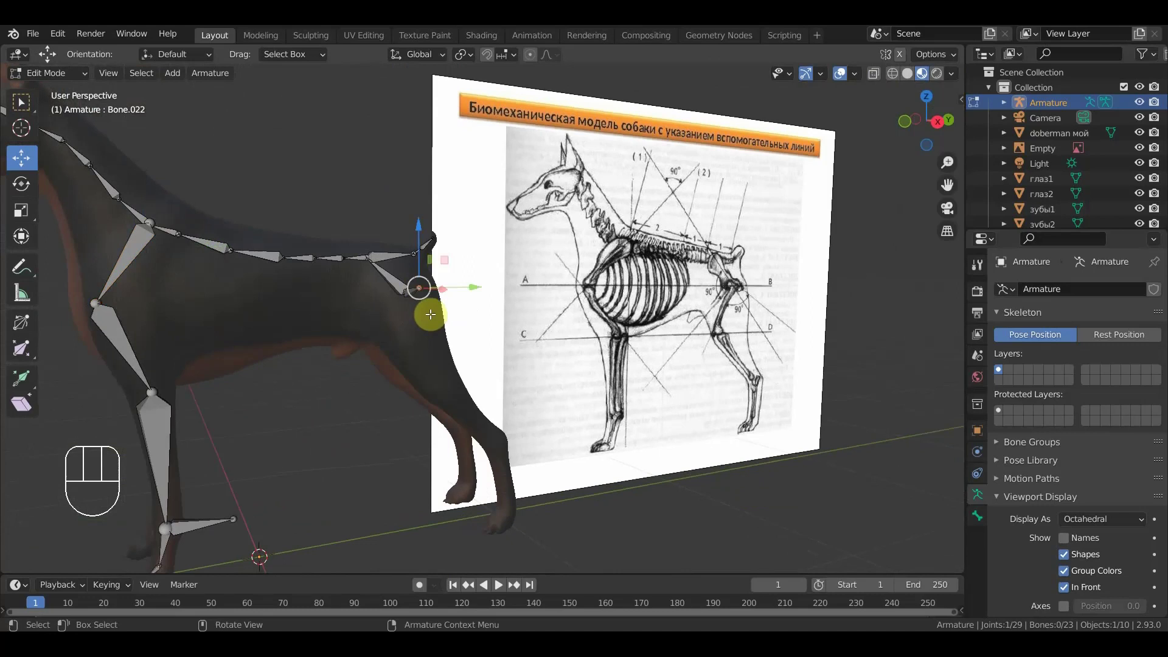
- Extend a new bone from the spine's hip joint angled down into the hind leg
key(KP_3)
drag(313, 328, 415, 287)
drag(256, 272, 276, 257)
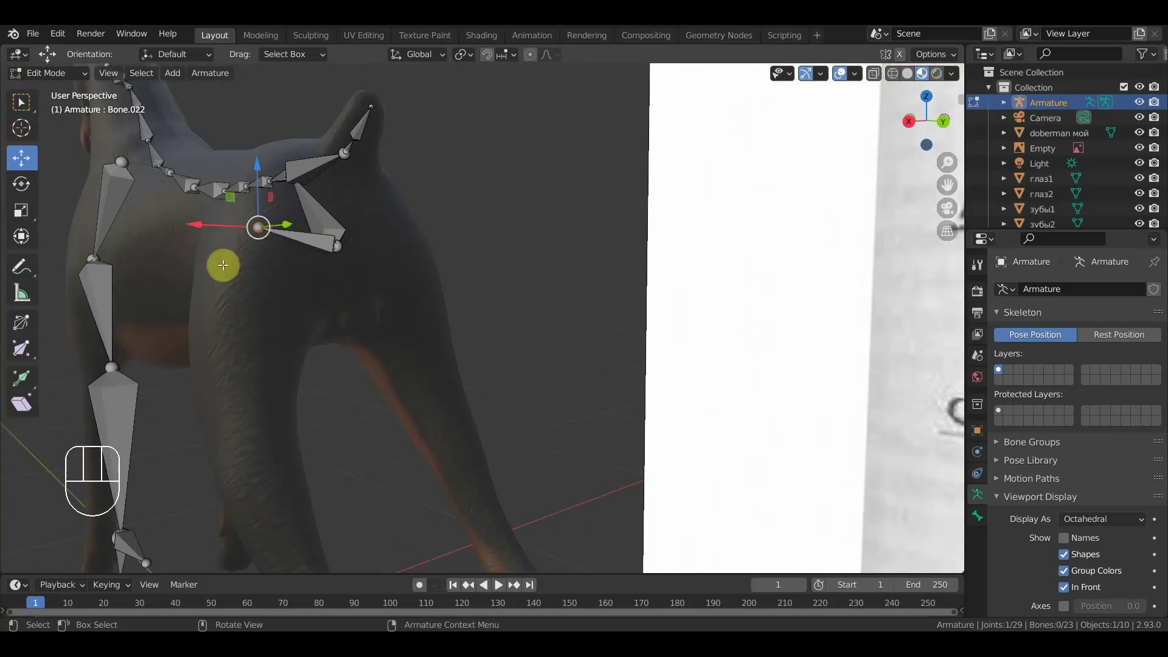
key(KP_3)
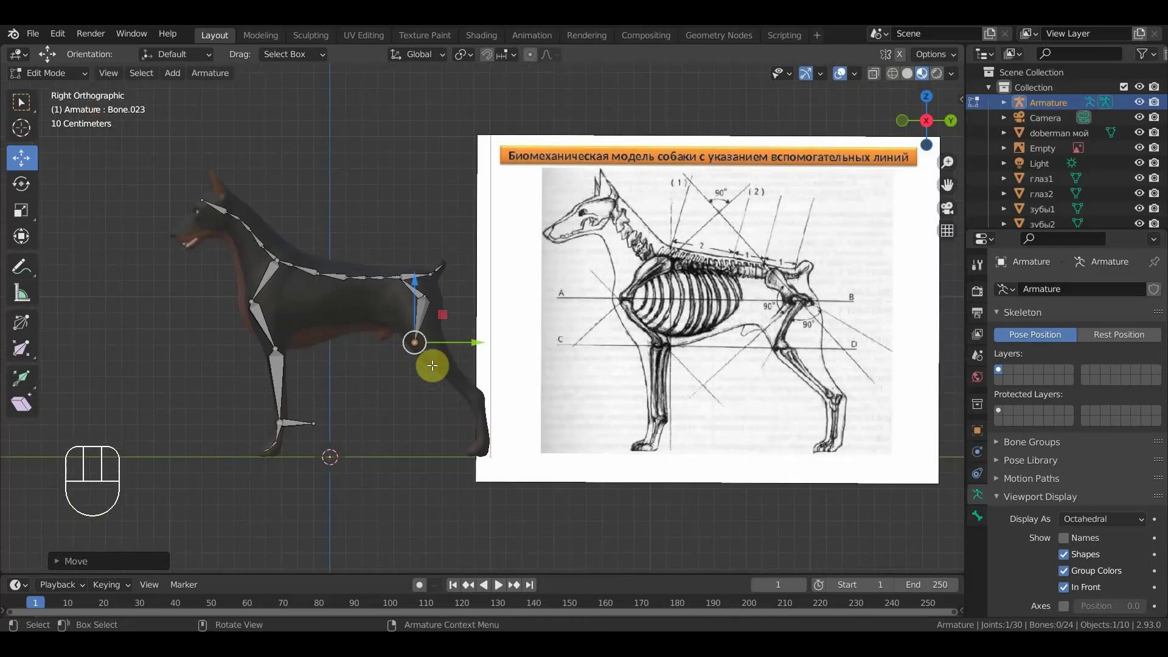
click(383, 306)
key(alt+p)
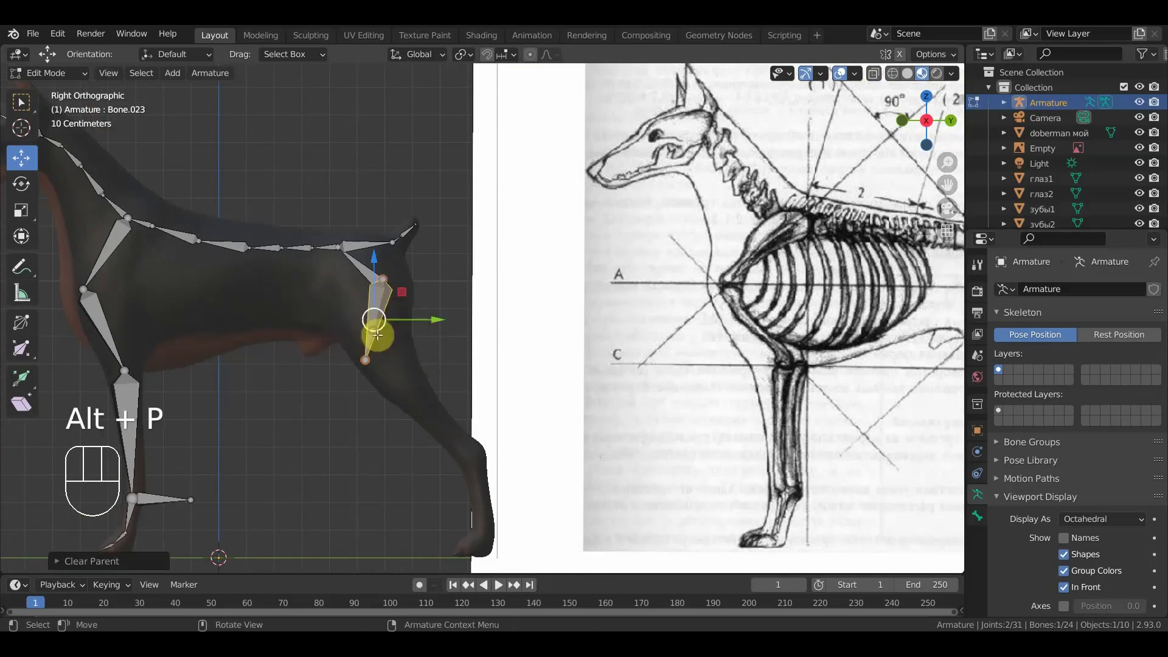
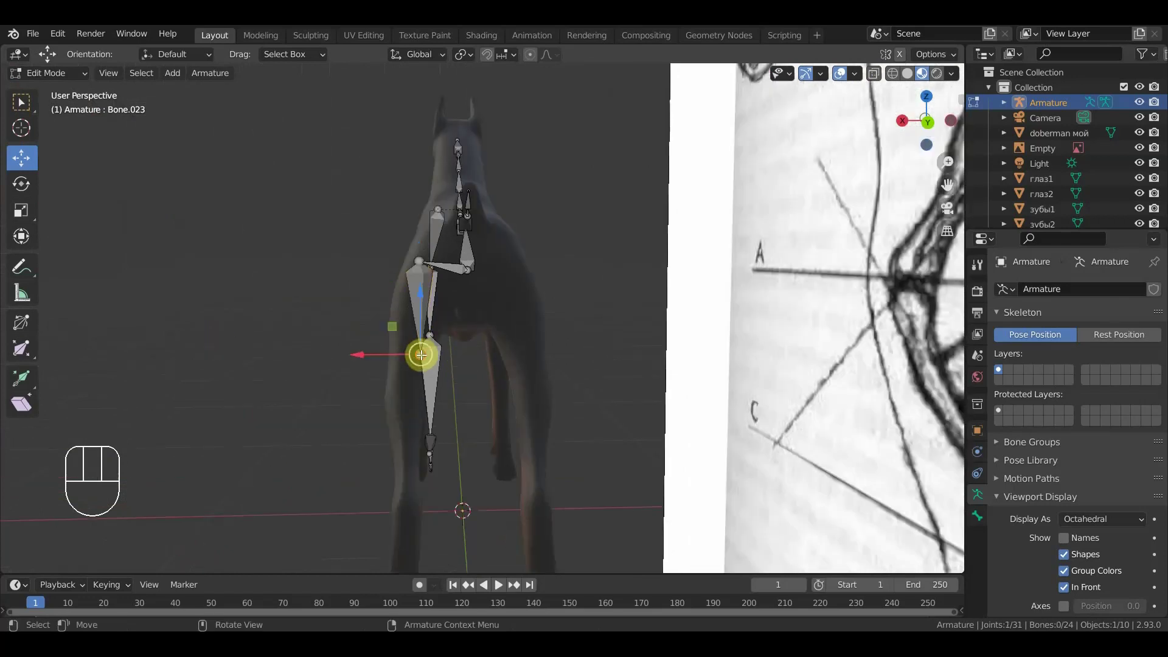
- Check the new leg bone from behind, front and side against the reference drawing
drag(357, 359, 339, 365)
key(KP_1)
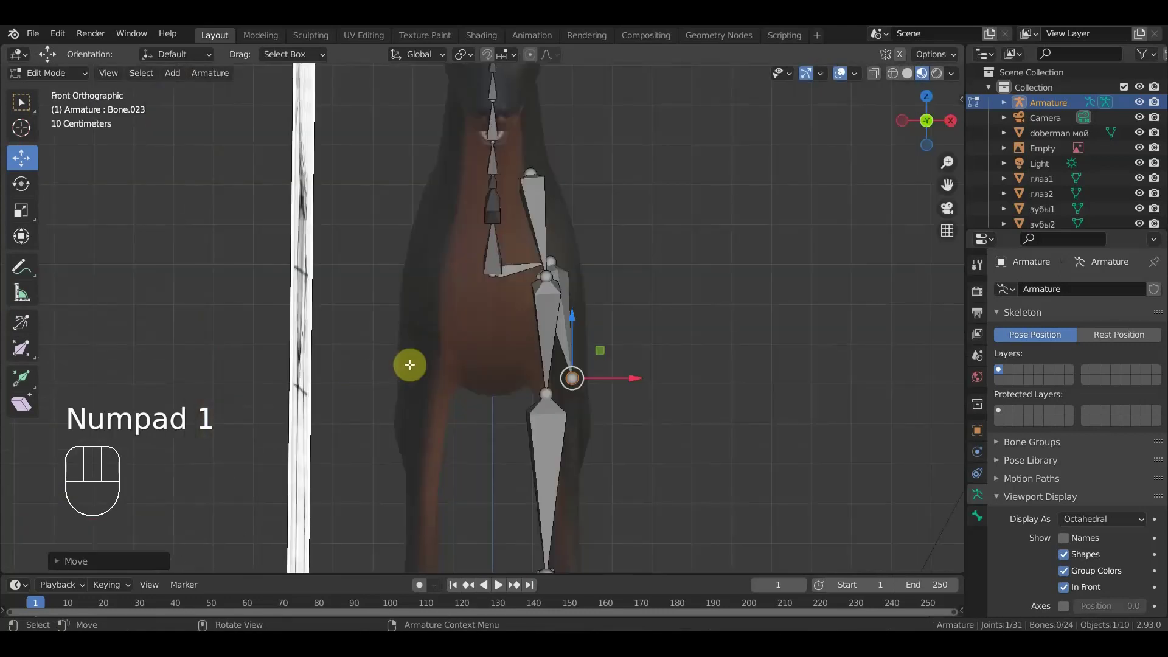
key(KP_3)
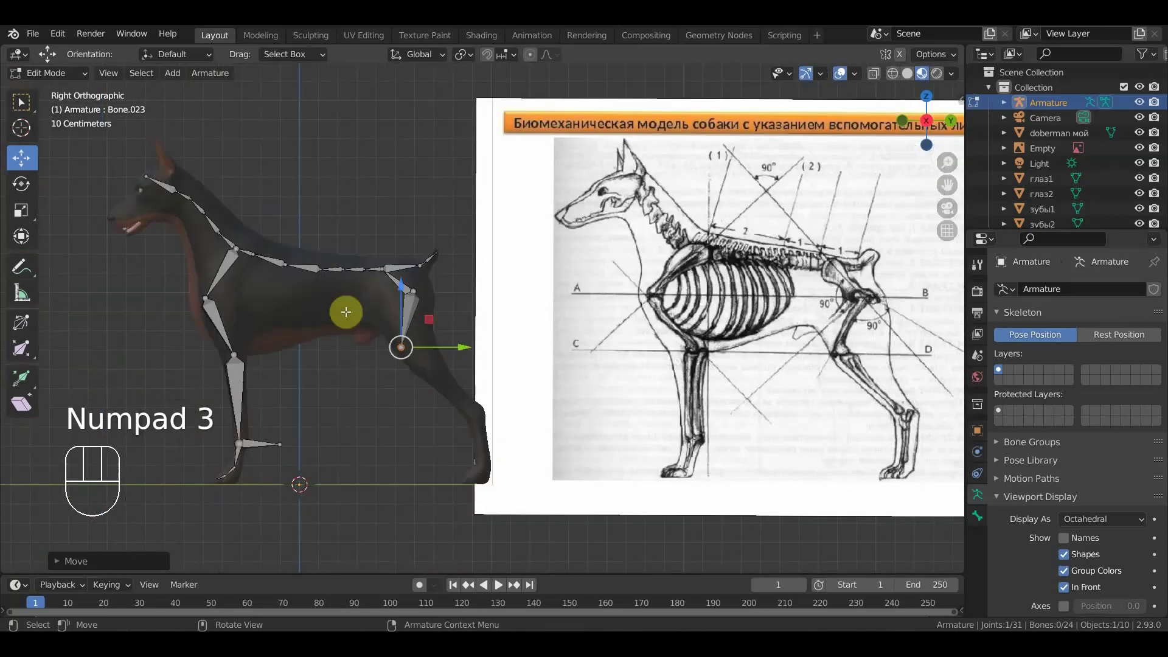
drag(388, 369, 406, 354)
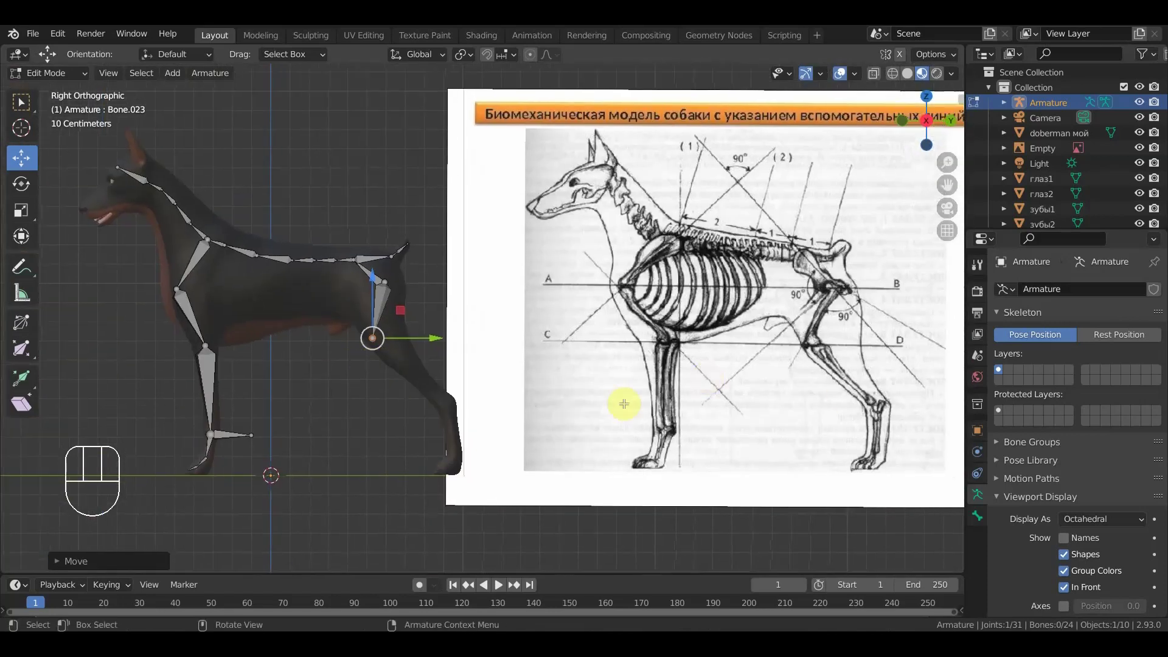
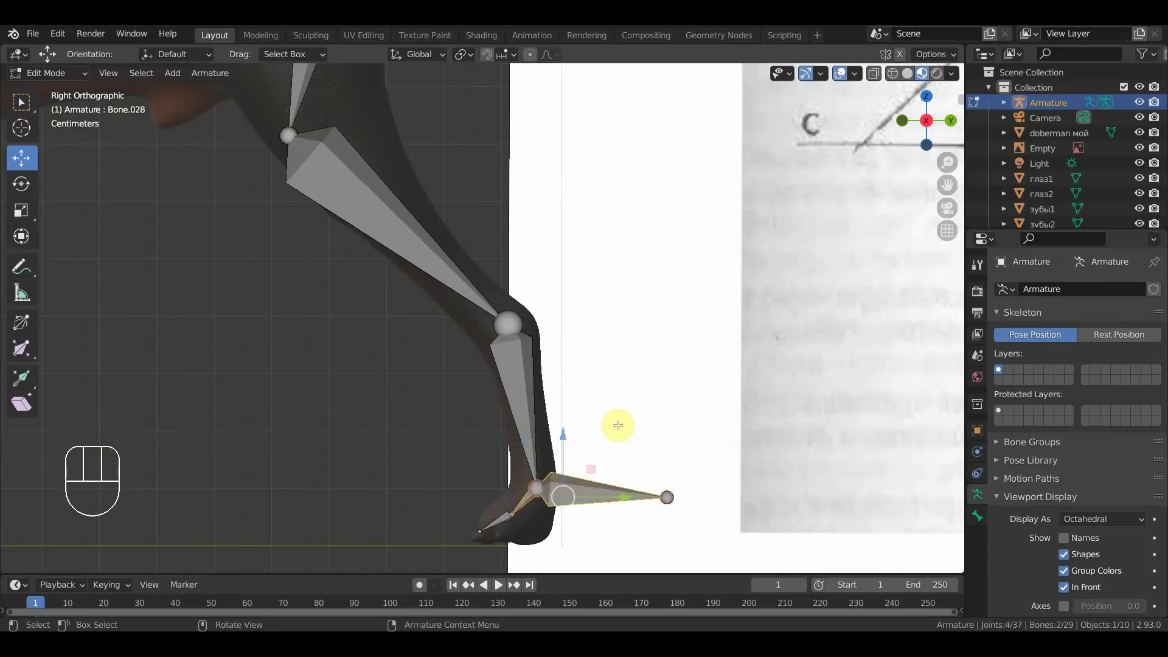
- Parent the foot bone to the hind leg bone with Keep Offset
key(ctrl+p)
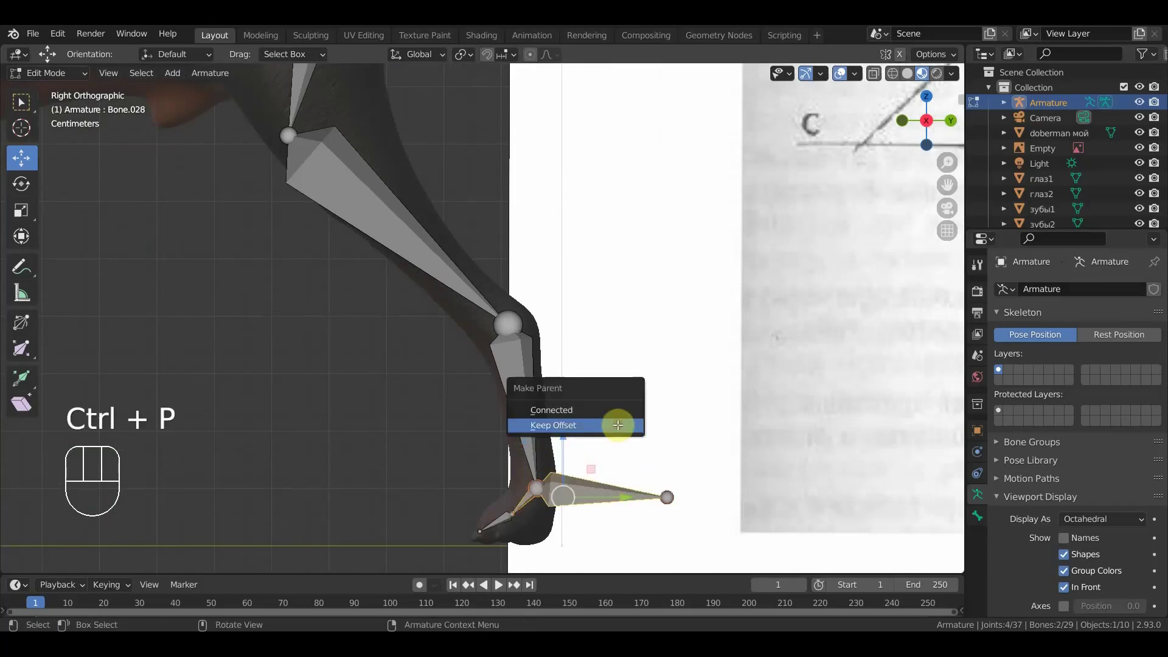
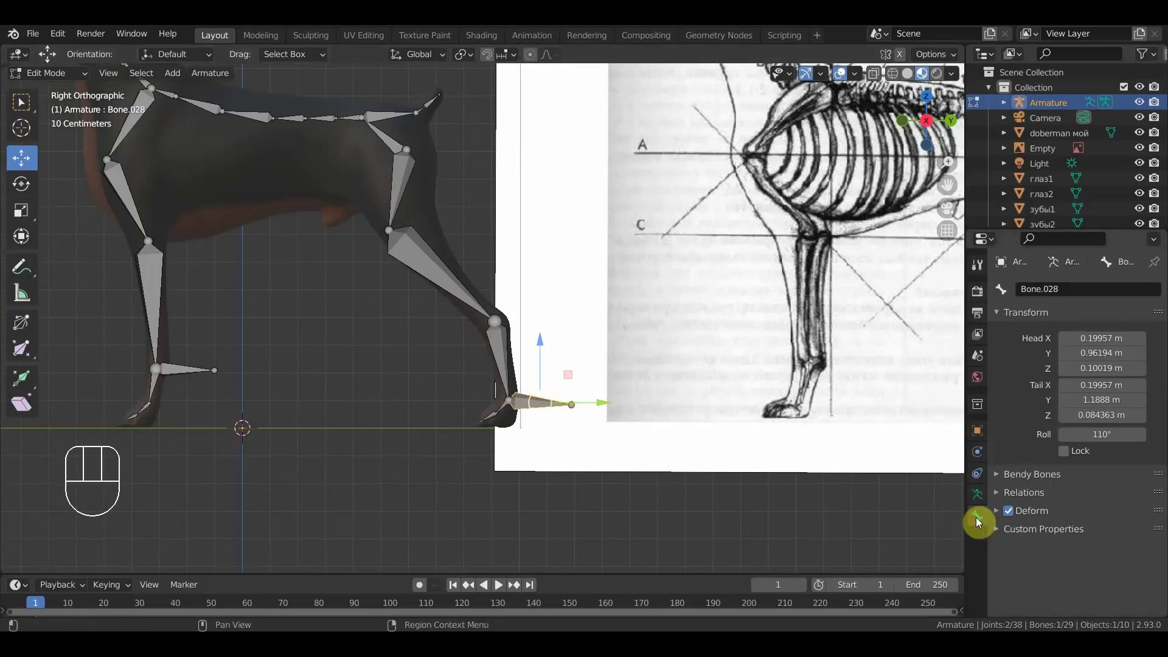
- Disable Deform for the new leg bones in Bone properties
click(1014, 515)
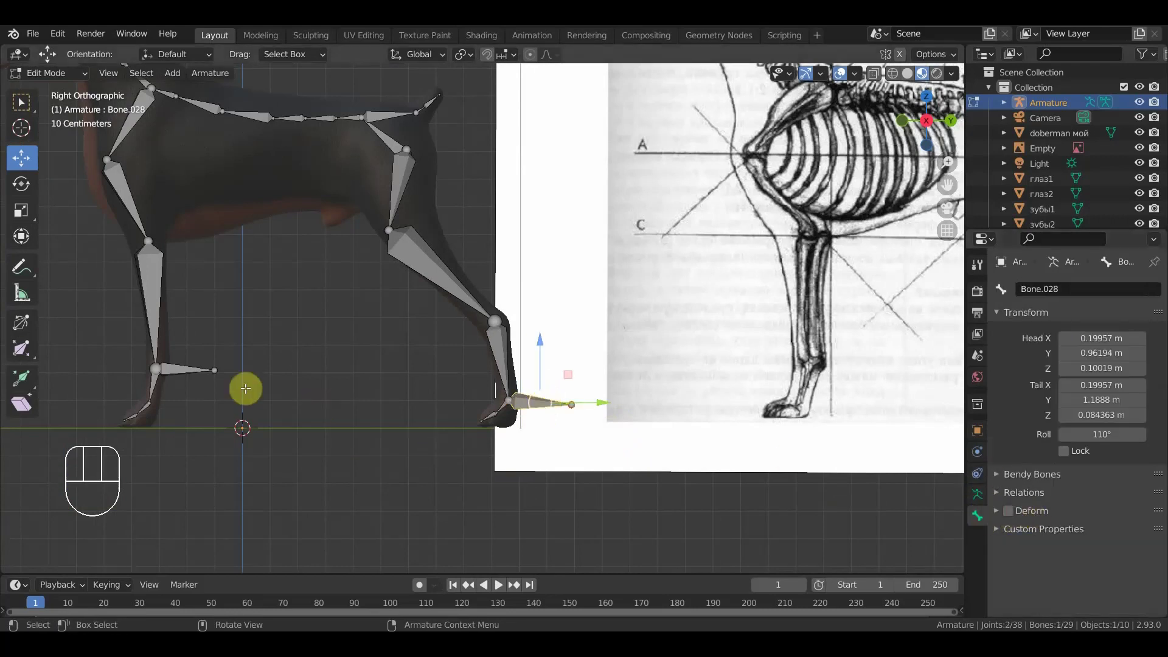
click(195, 371)
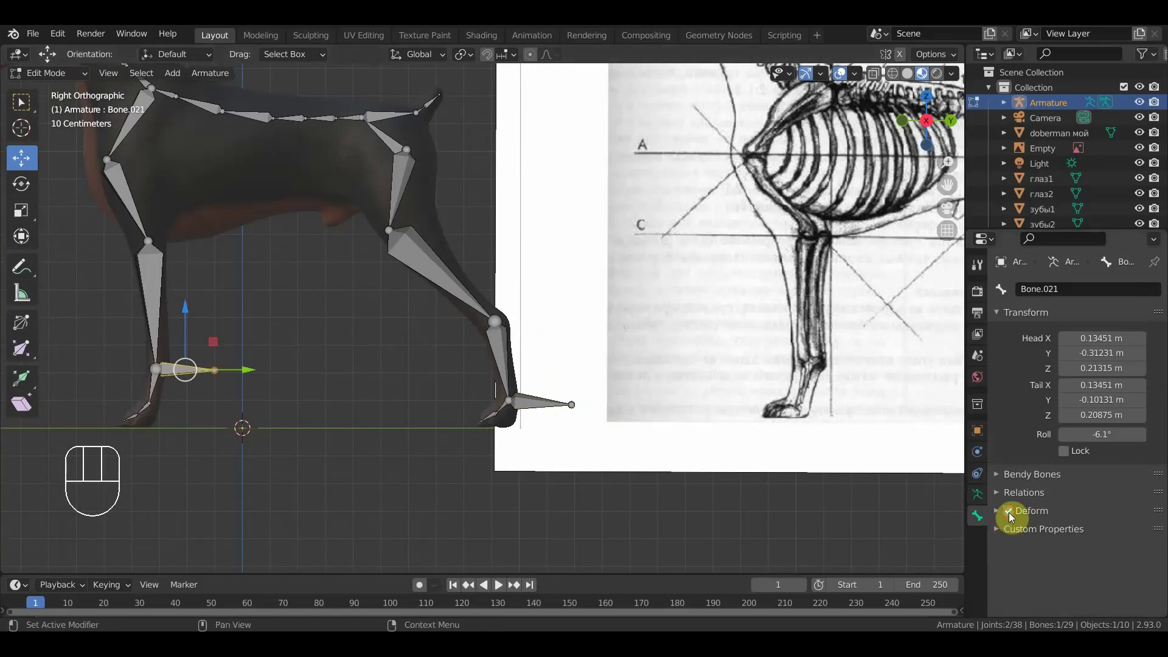
- Add a small new bone and begin placing it from the shoulder into the belly area
middle_click(421, 396)
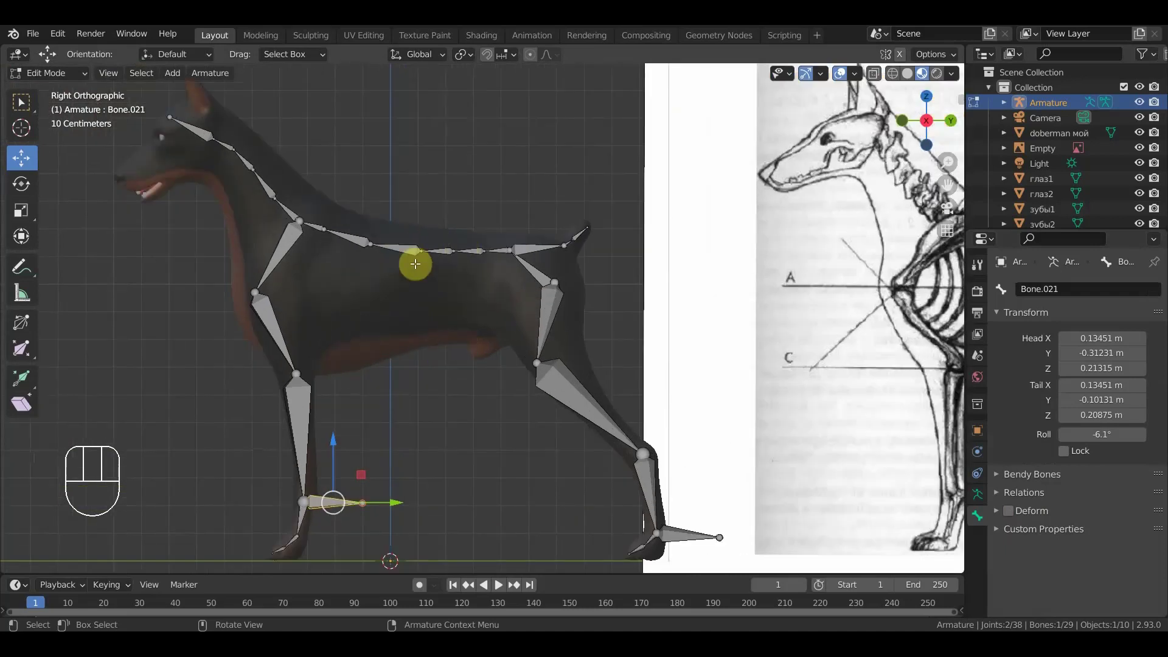
drag(378, 359, 389, 366)
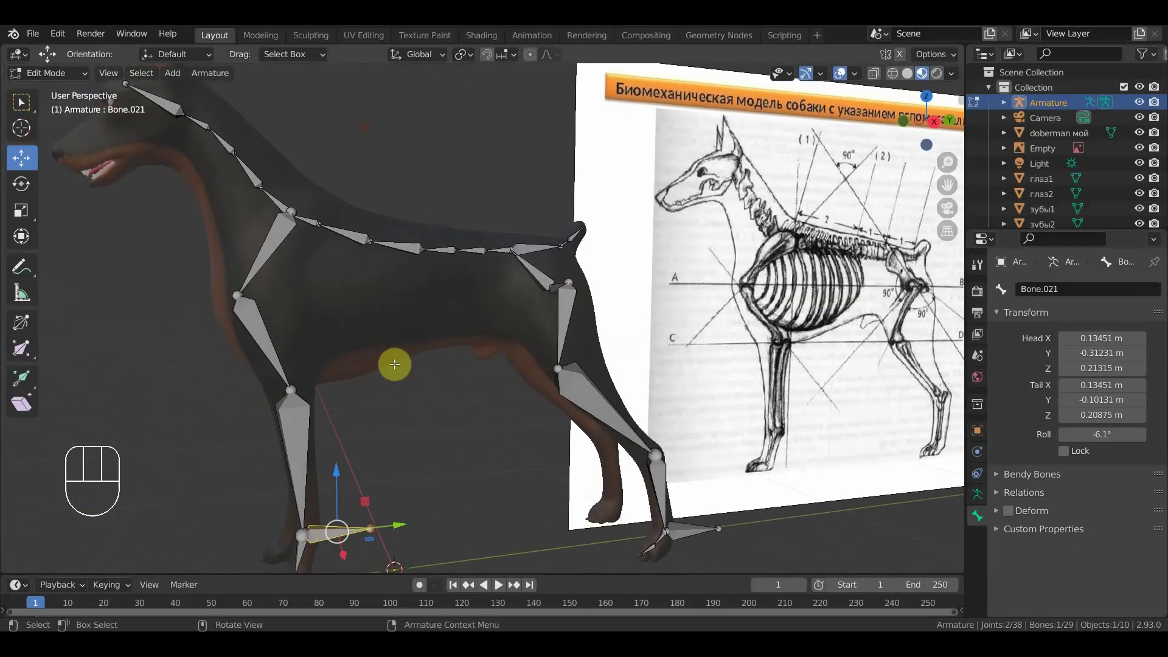
key(KP_3)
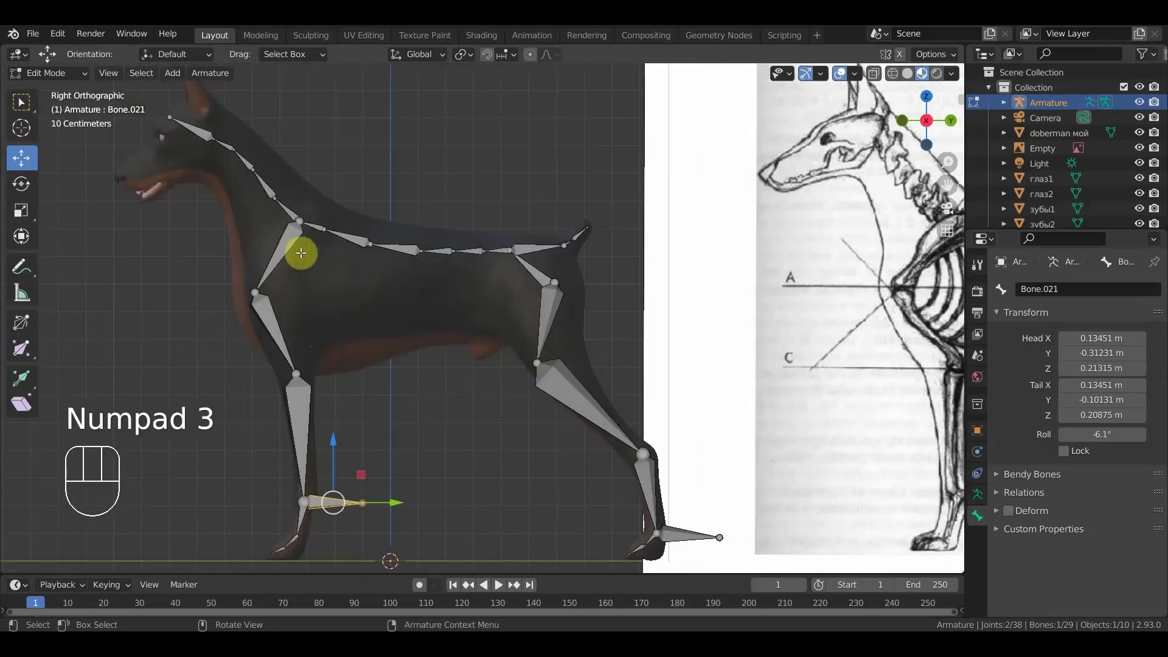
click(279, 199)
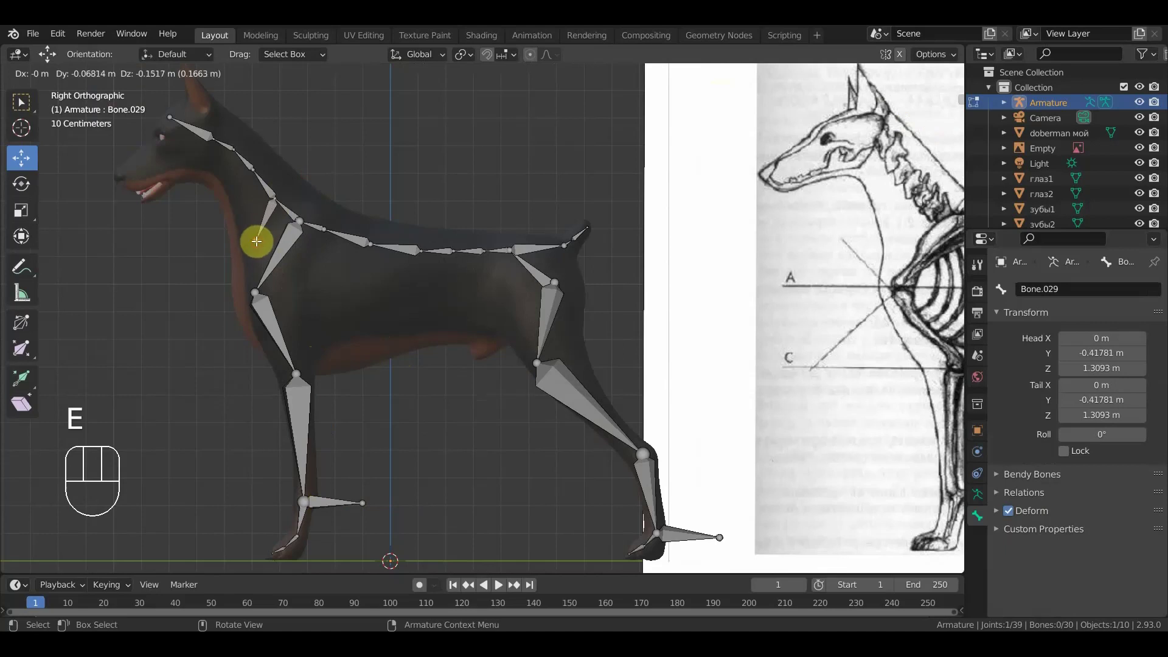
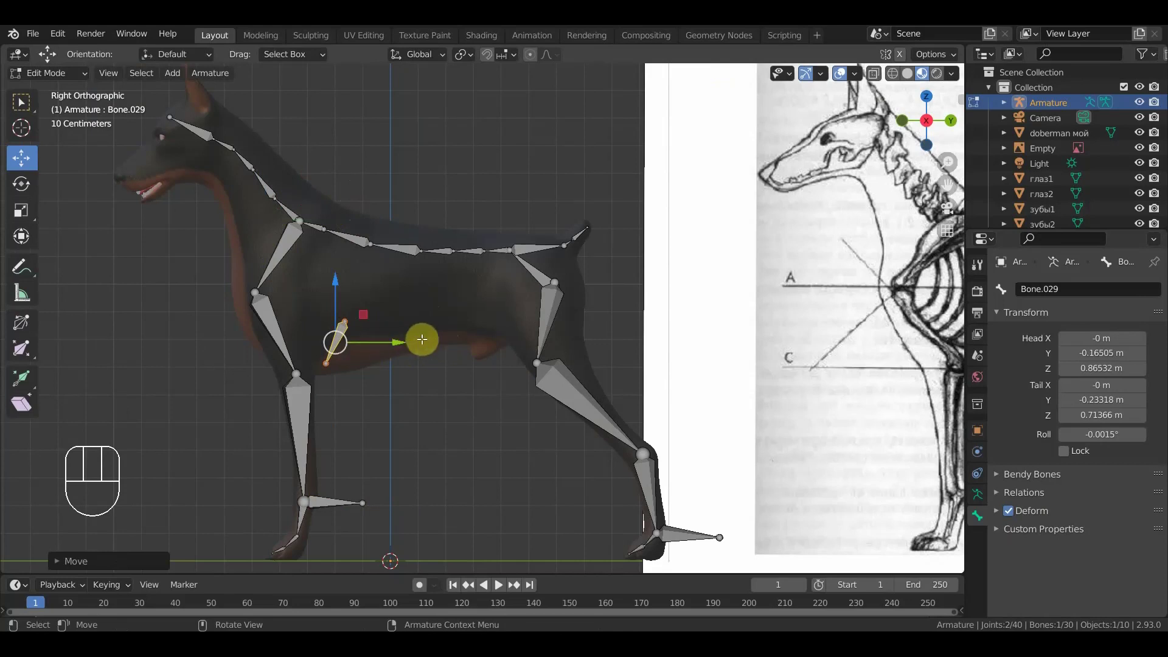
- Duplicate the belly bone, place the copy inside the belly and tilt it
key(shift+d)
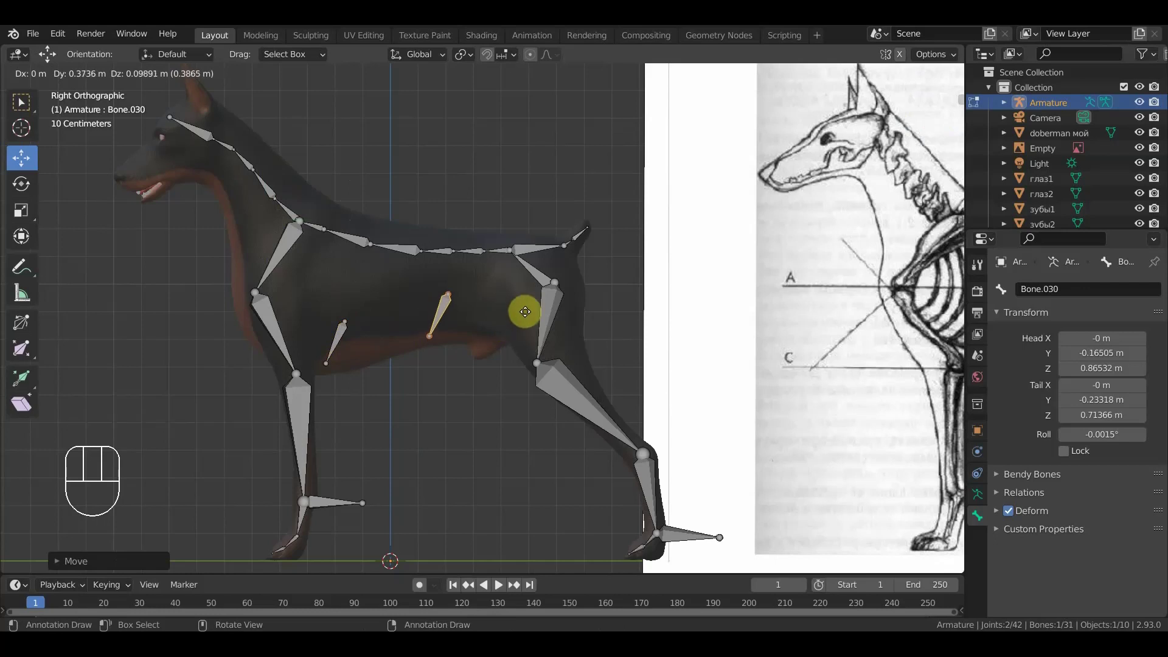
click(528, 311)
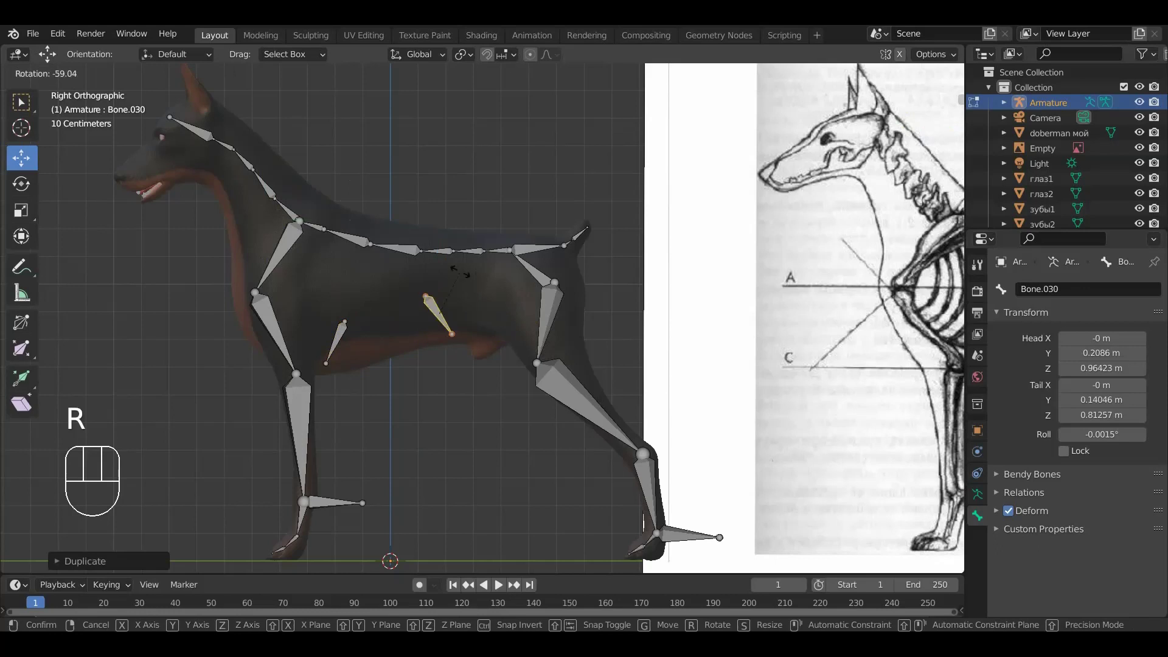
key(g)
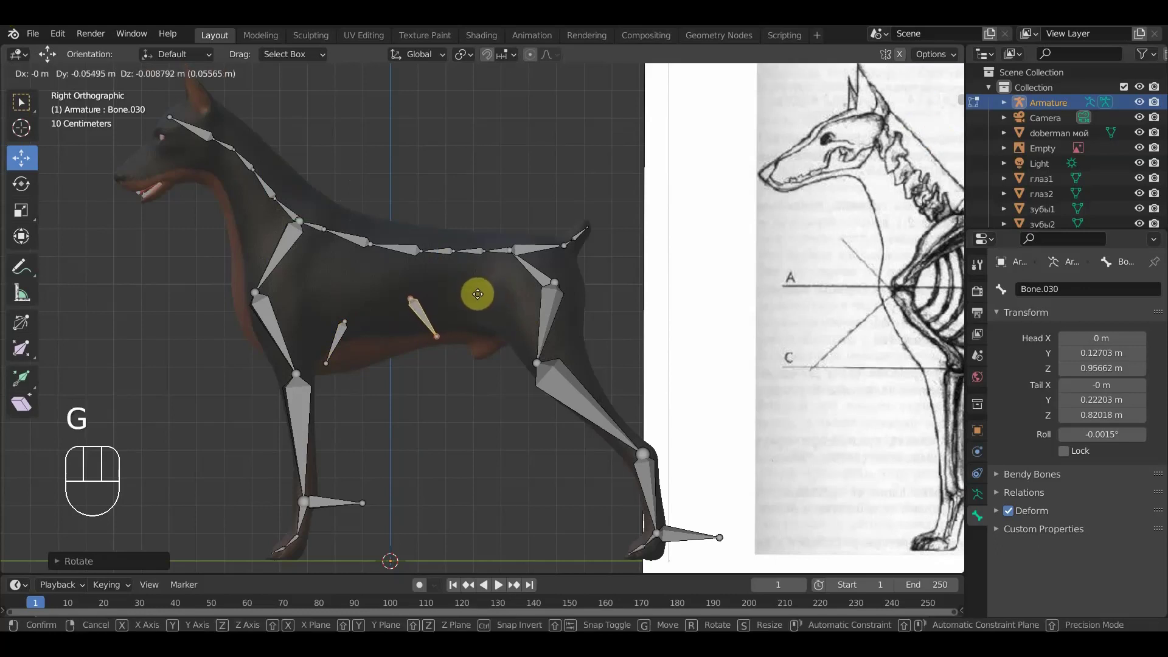
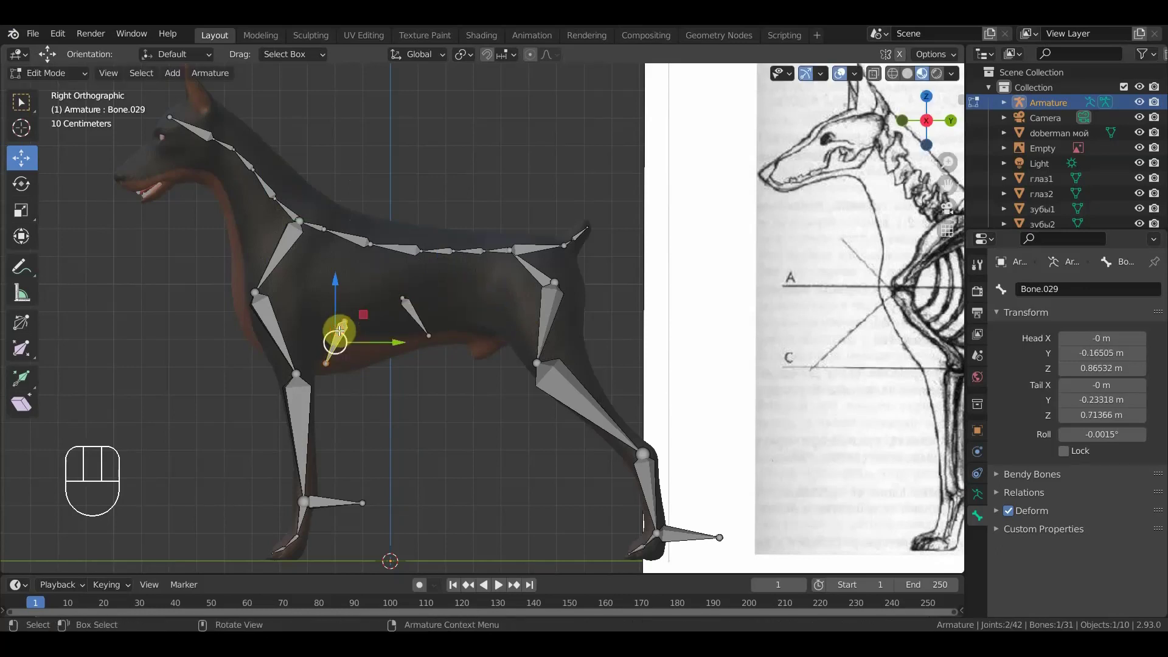
- Duplicate a chest bone and shift it sideways off centre in front view
key(shift+d)
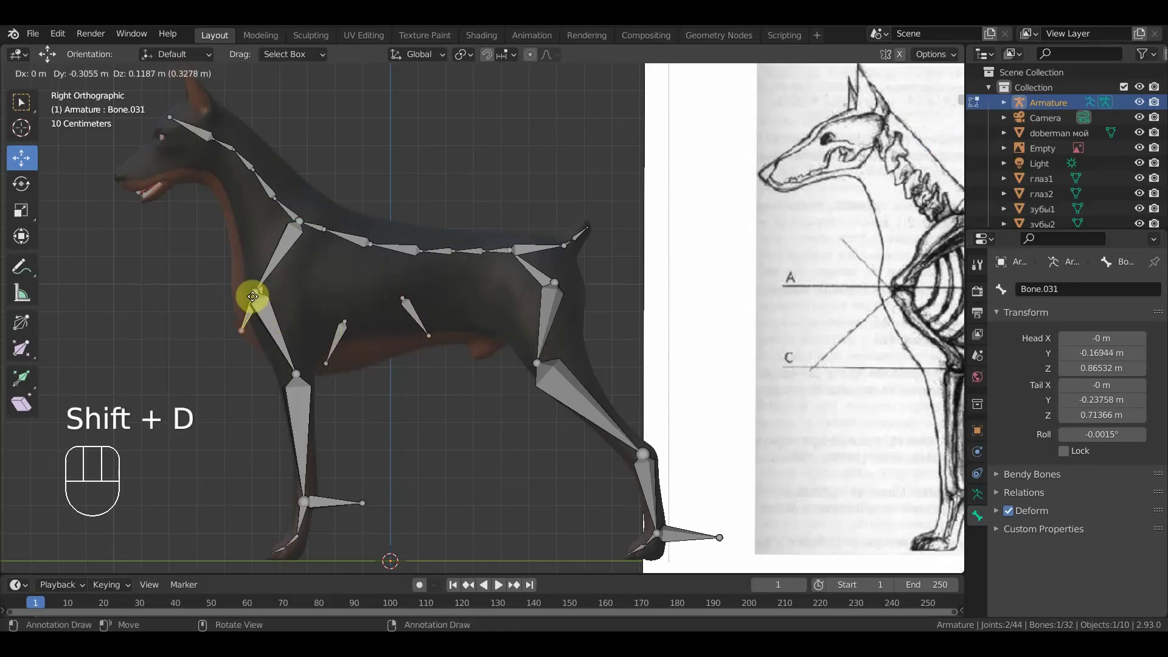
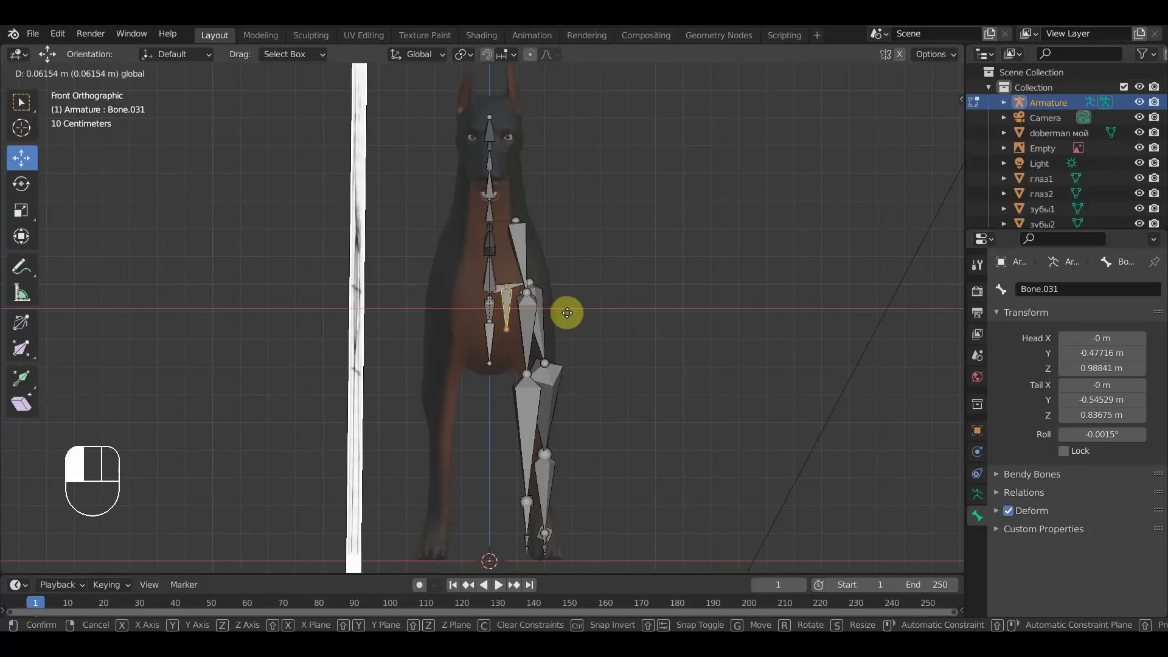
drag(552, 329, 297, 345)
click(225, 332)
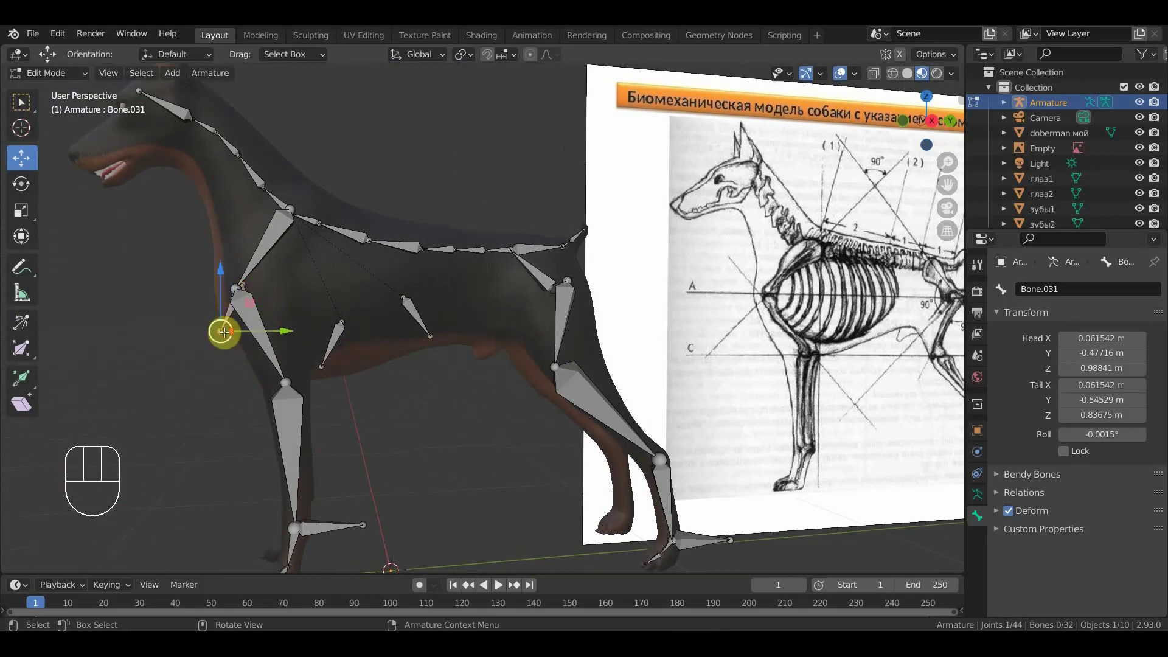
- Move the chest bone's tip up to the front of the chest in side view
key(KP_3)
key(g)
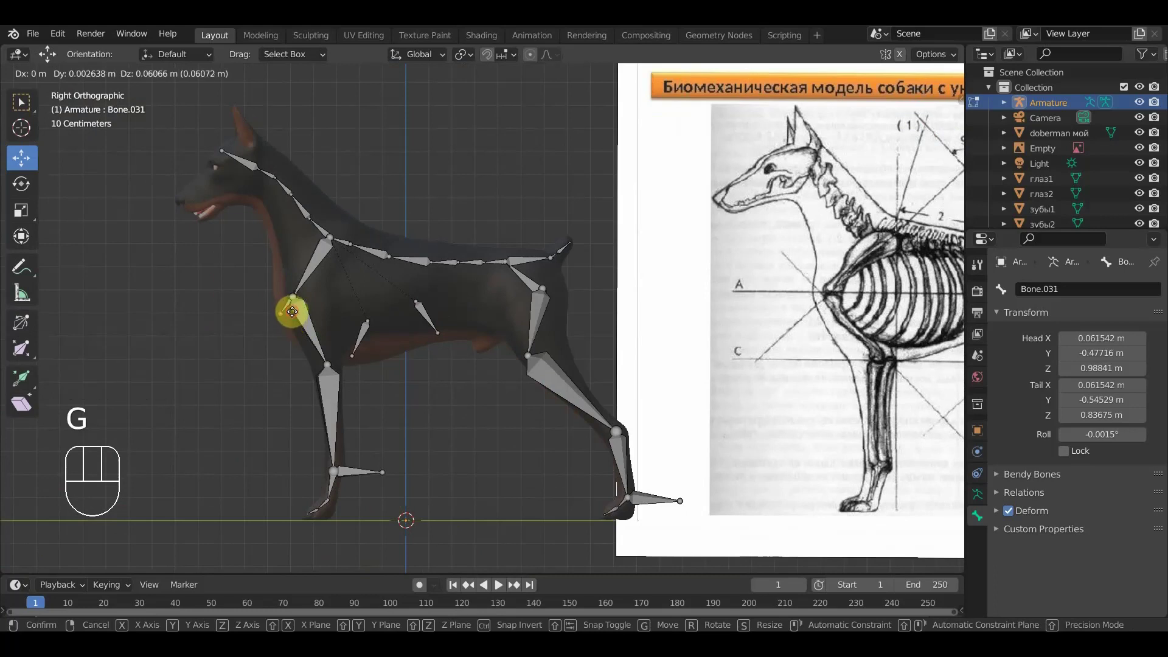
drag(333, 373, 452, 357)
drag(454, 380, 444, 383)
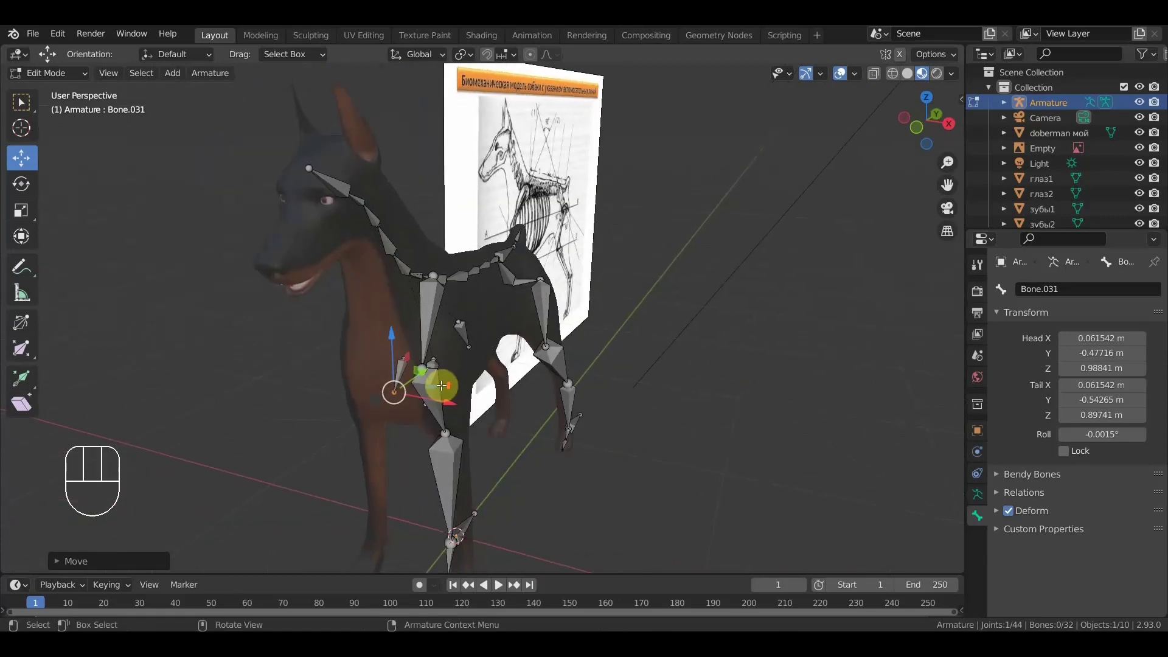
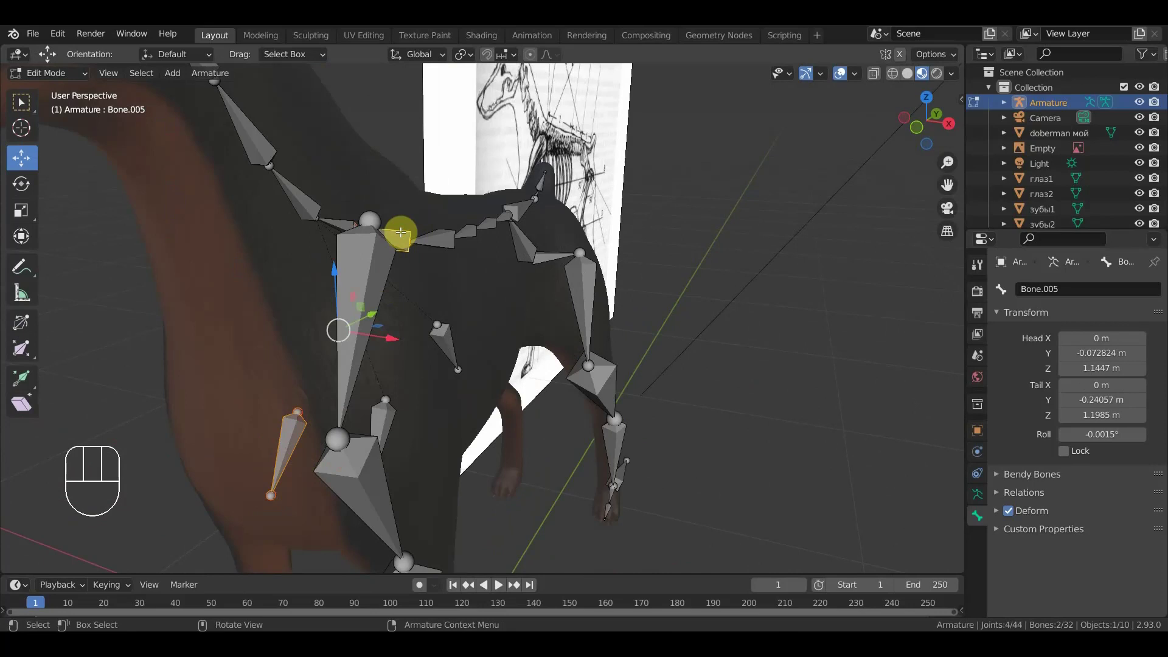
- Add a head bone and move it down to lie along the lower jaw
key(ctrl+p)
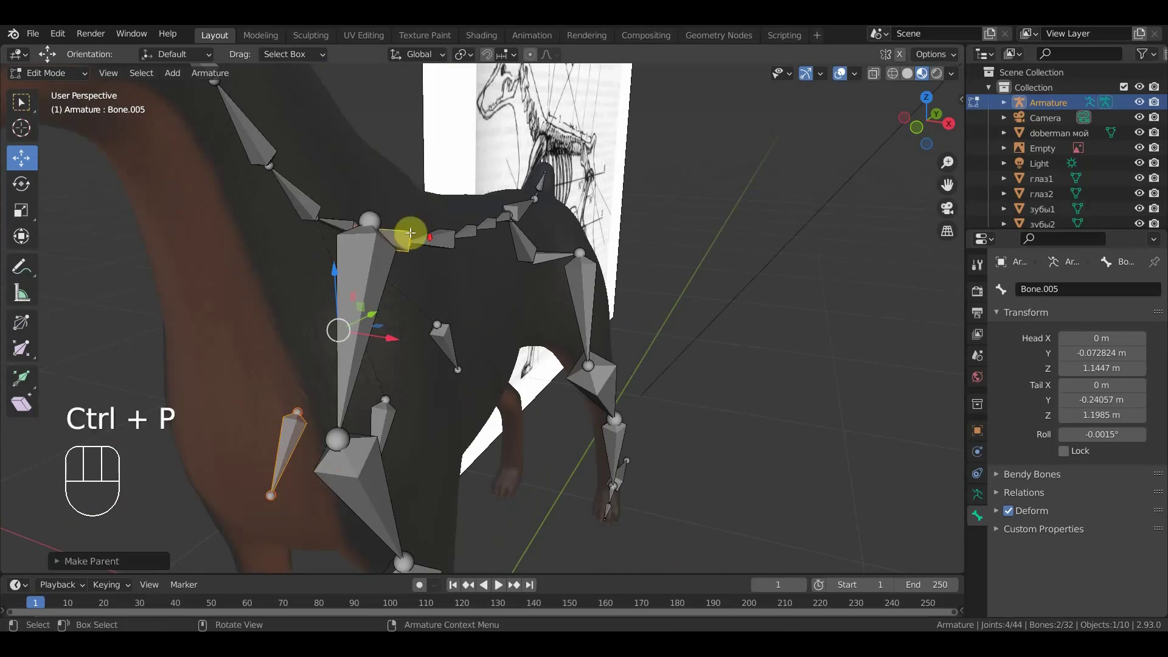
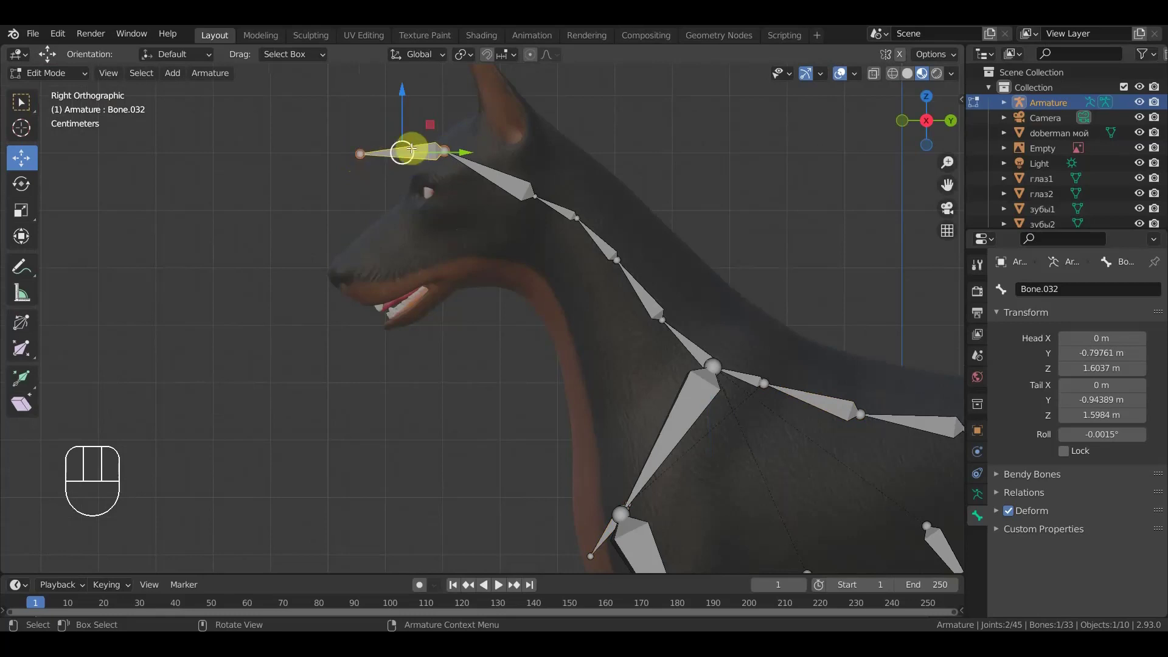
key(alt+p)
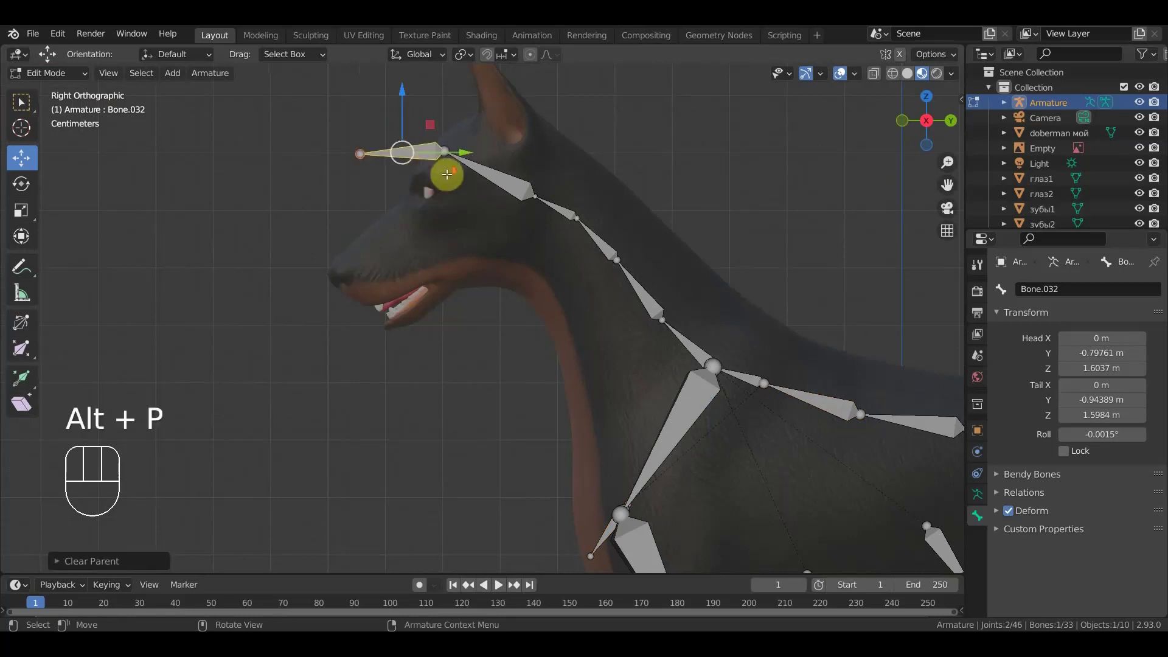
drag(439, 153, 477, 262)
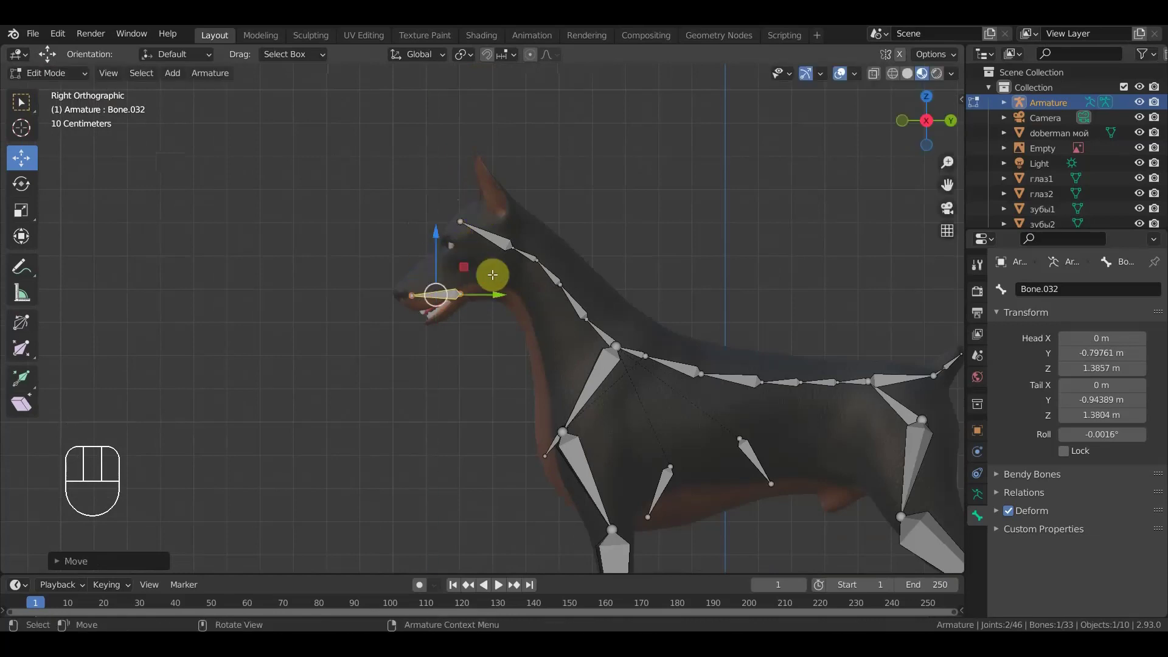
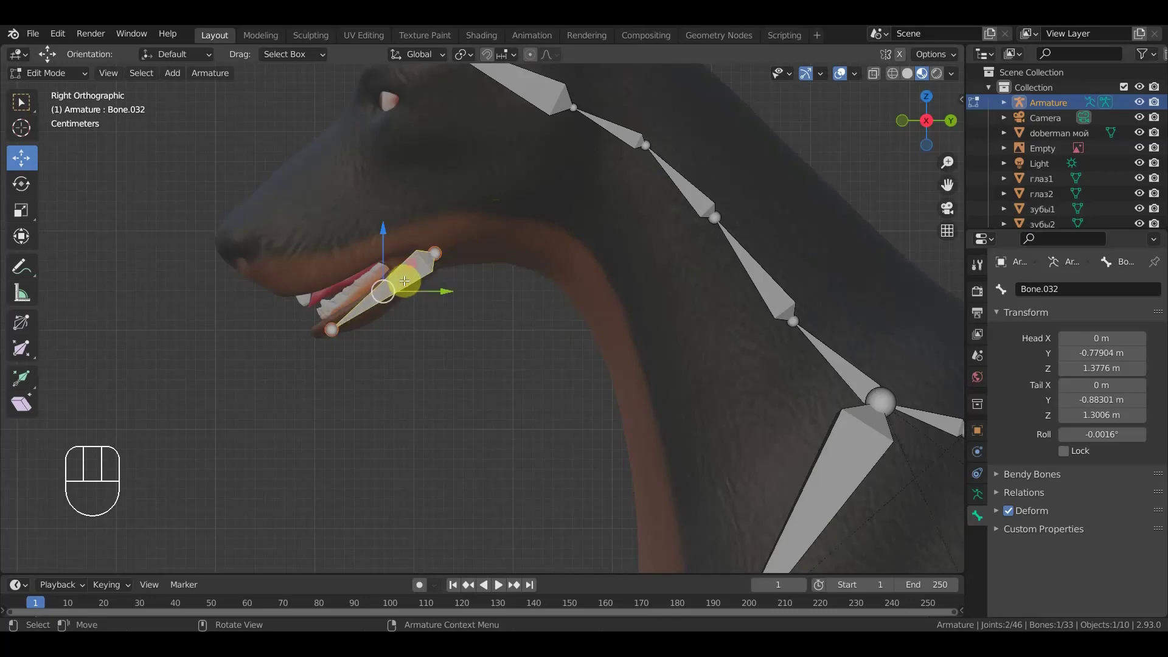
- Duplicate the lower jaw bone (Bone.032) and lay the copy along the upper muzzle
key(shift+d)
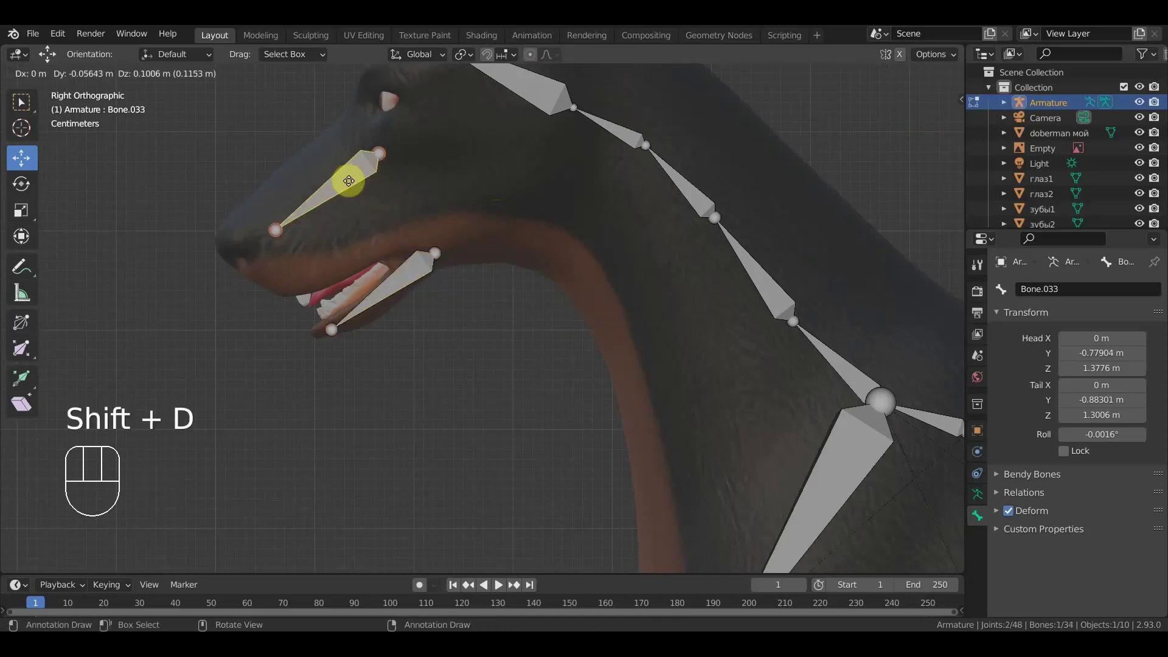
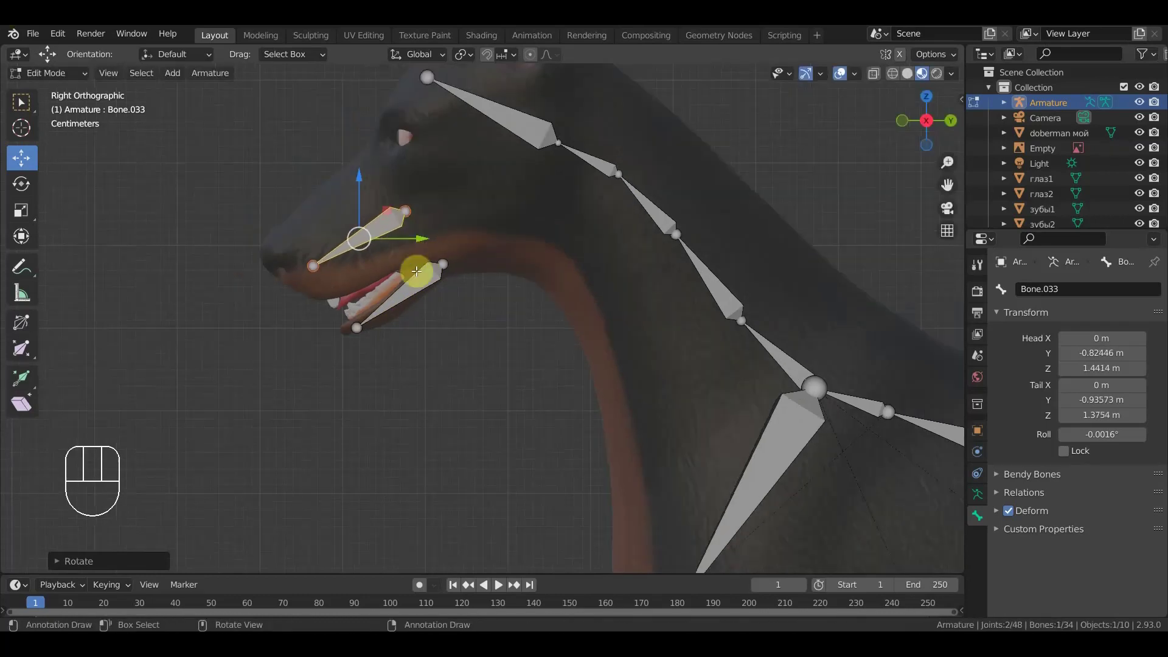
key(KP_3)
drag(535, 307, 551, 307)
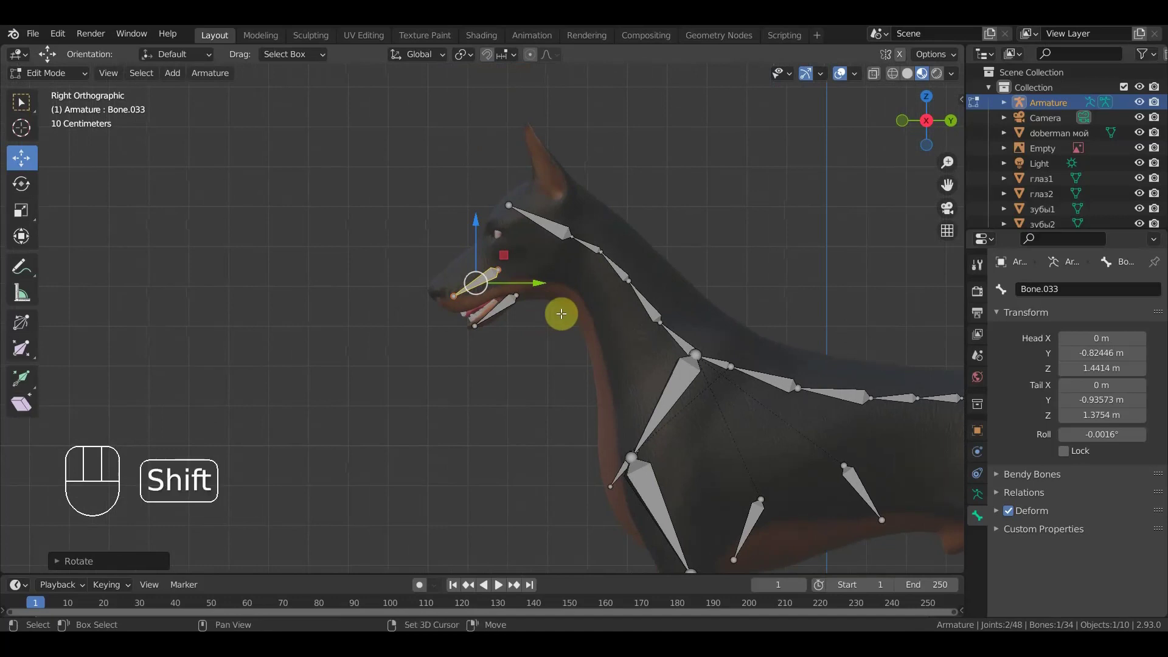
- Duplicate both jaw bones as control copies in front of the muzzle
key(shift+d)
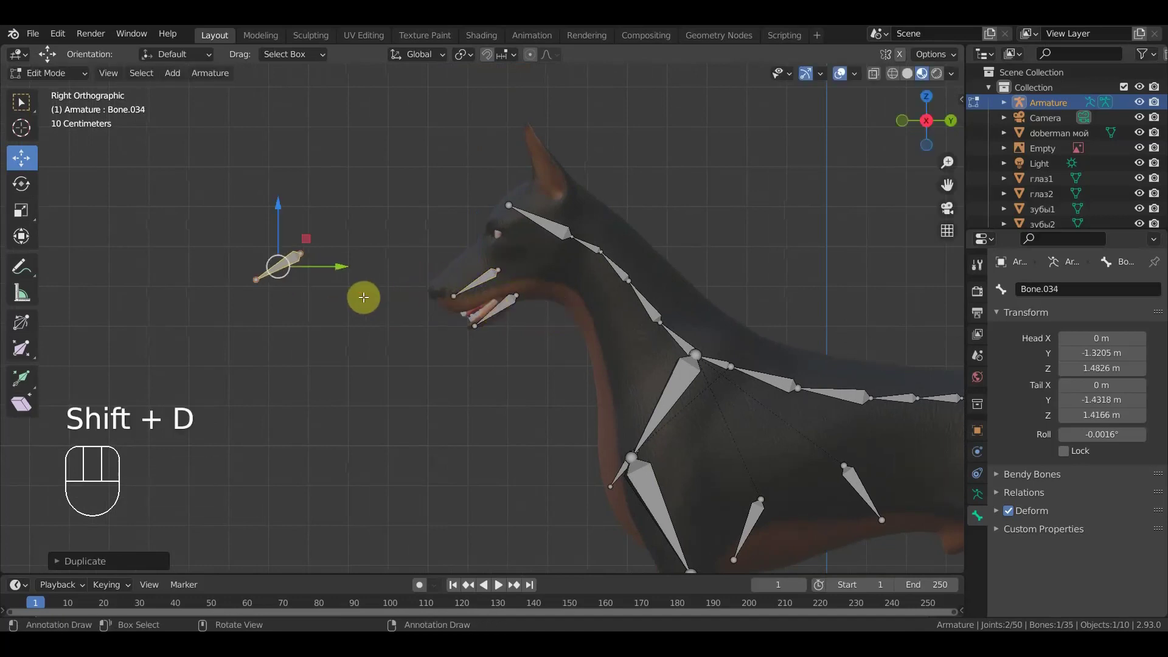
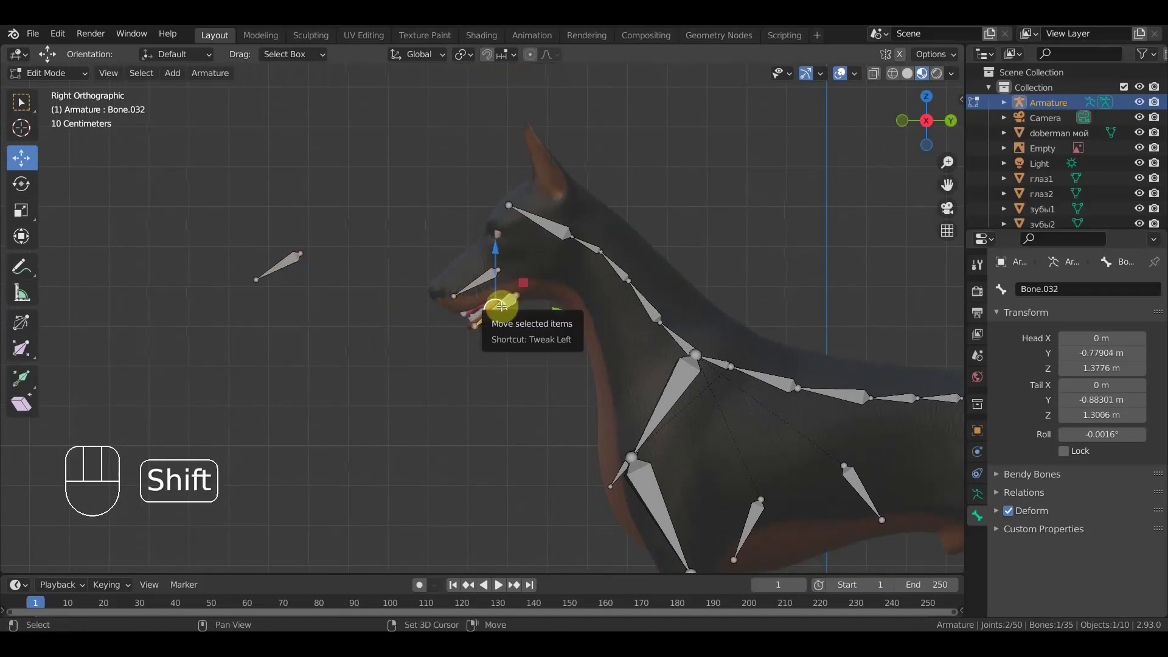
key(shift+d)
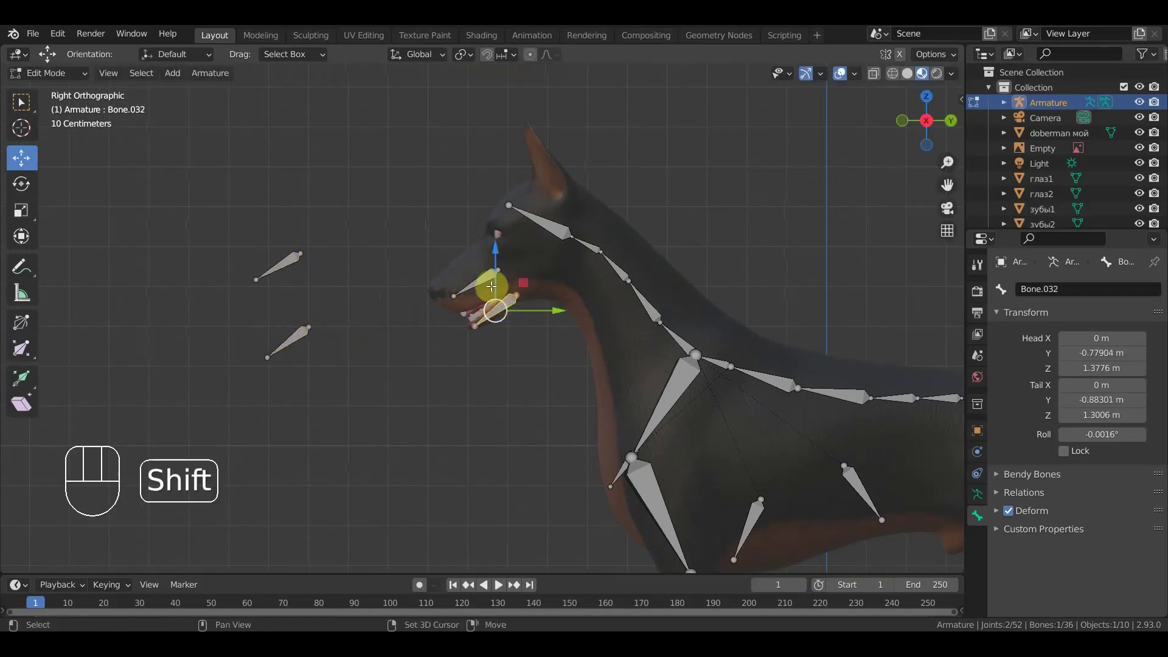
- Parent each jaw bone to its control copy with Keep Offset
click(487, 277)
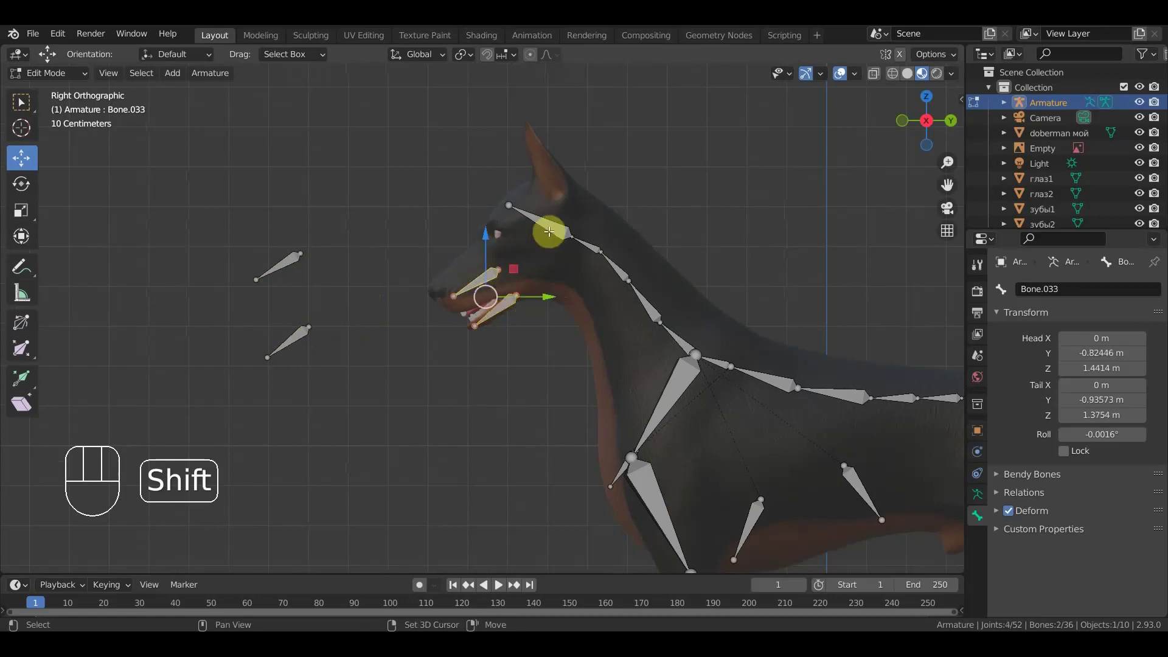
drag(555, 225, 644, 168)
key(ctrl+p)
click(296, 341)
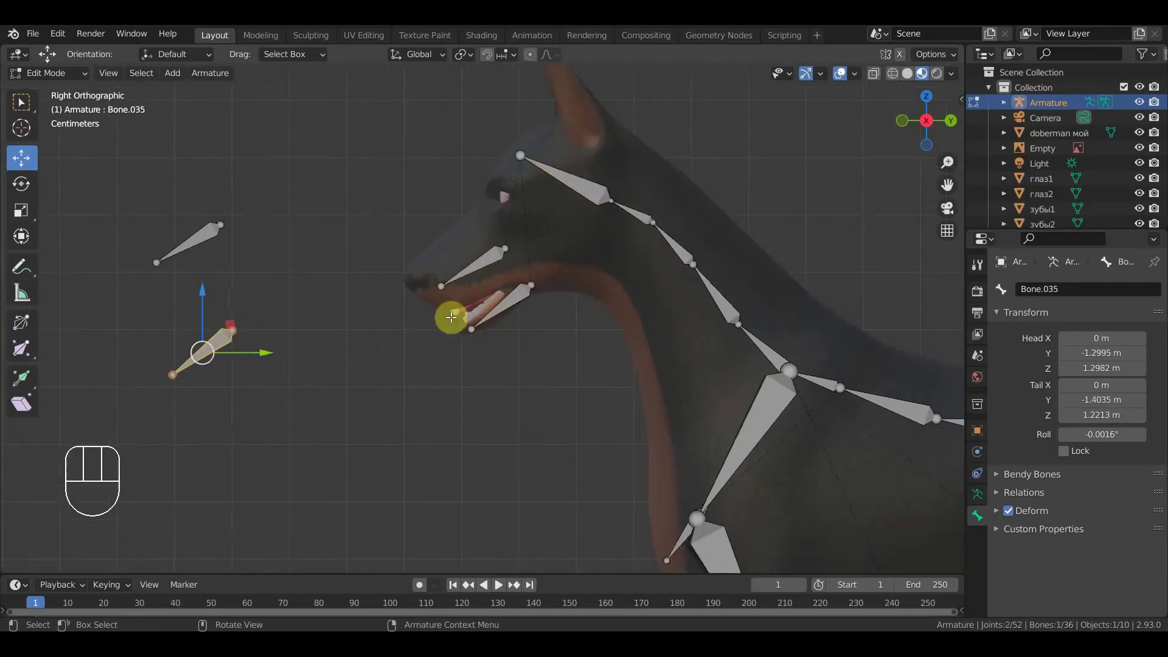
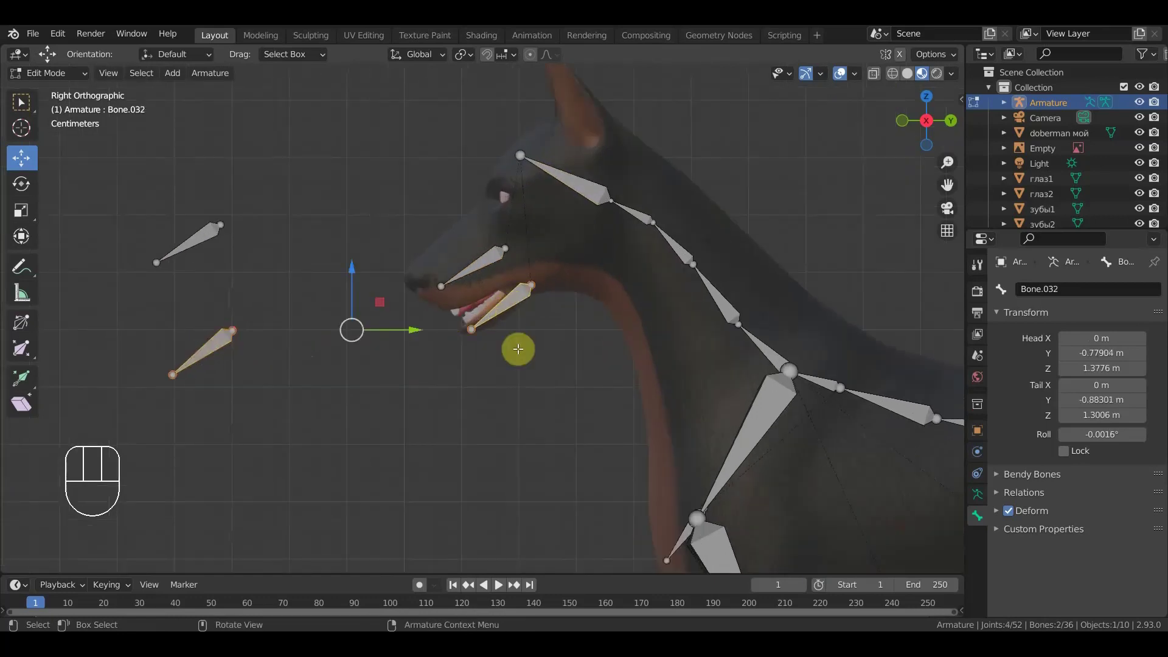
key(ctrl+p)
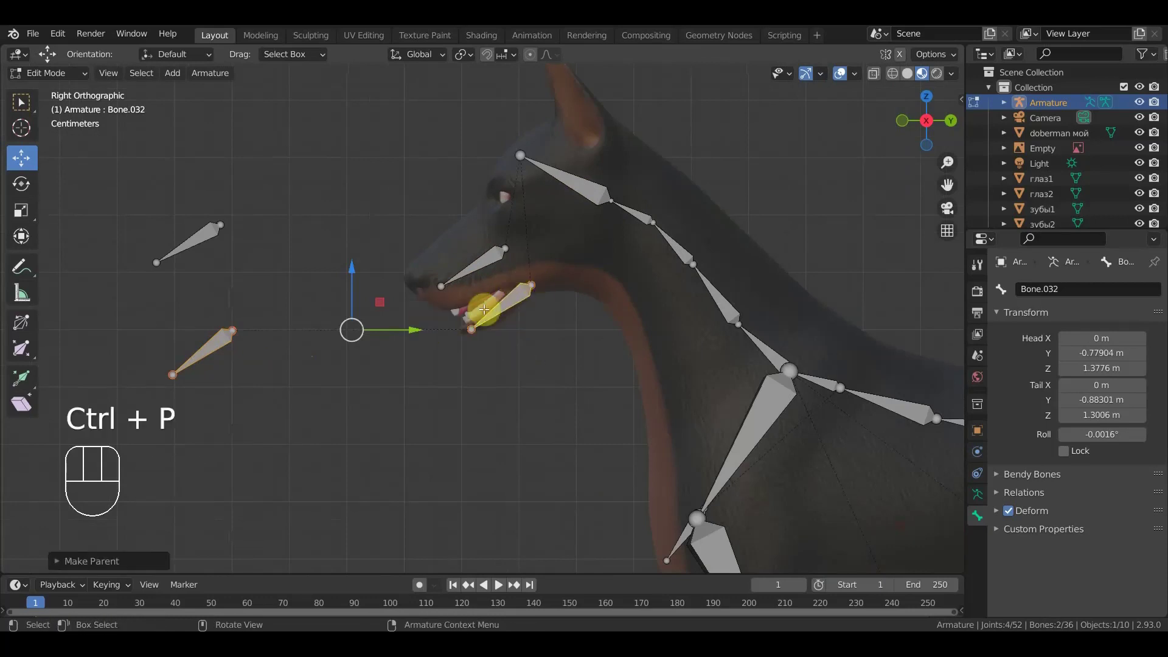
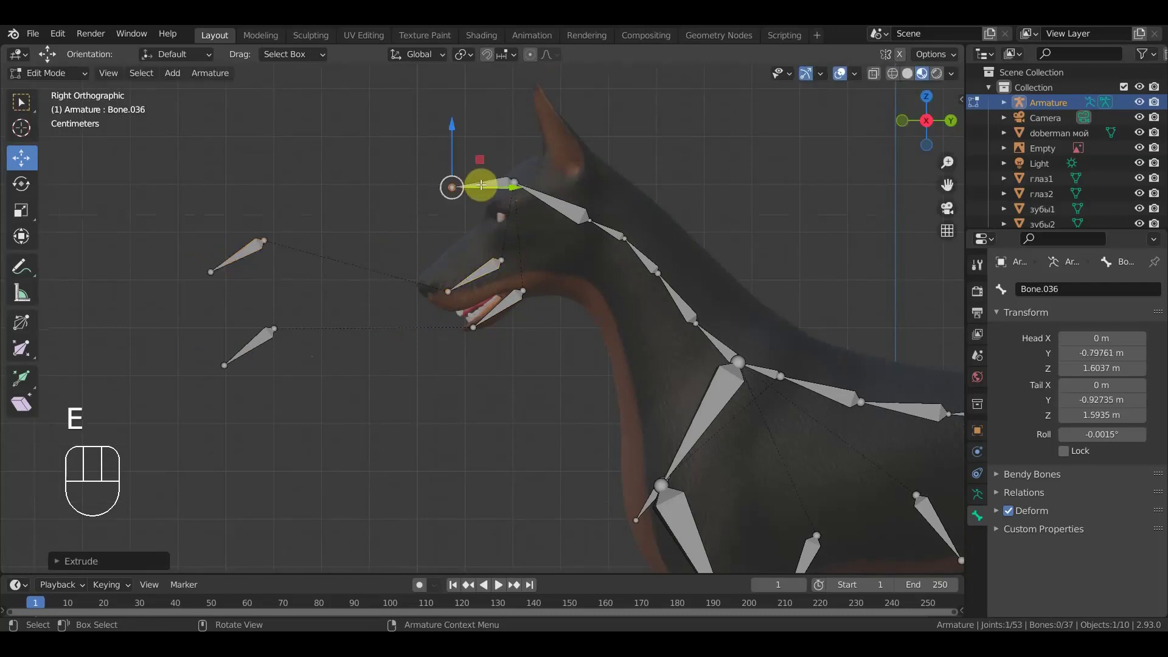
- Move brow bone Bone.036 forward over the forehead and off to one side
click(496, 183)
key(alt+p)
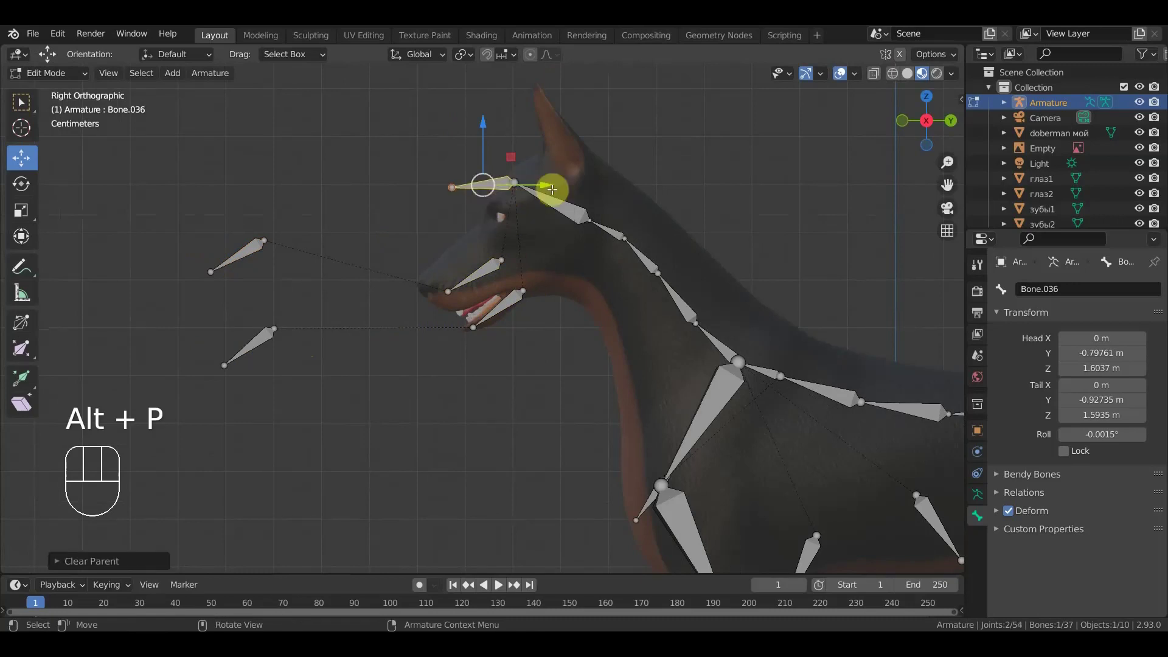
drag(551, 181, 469, 201)
key(KP_1)
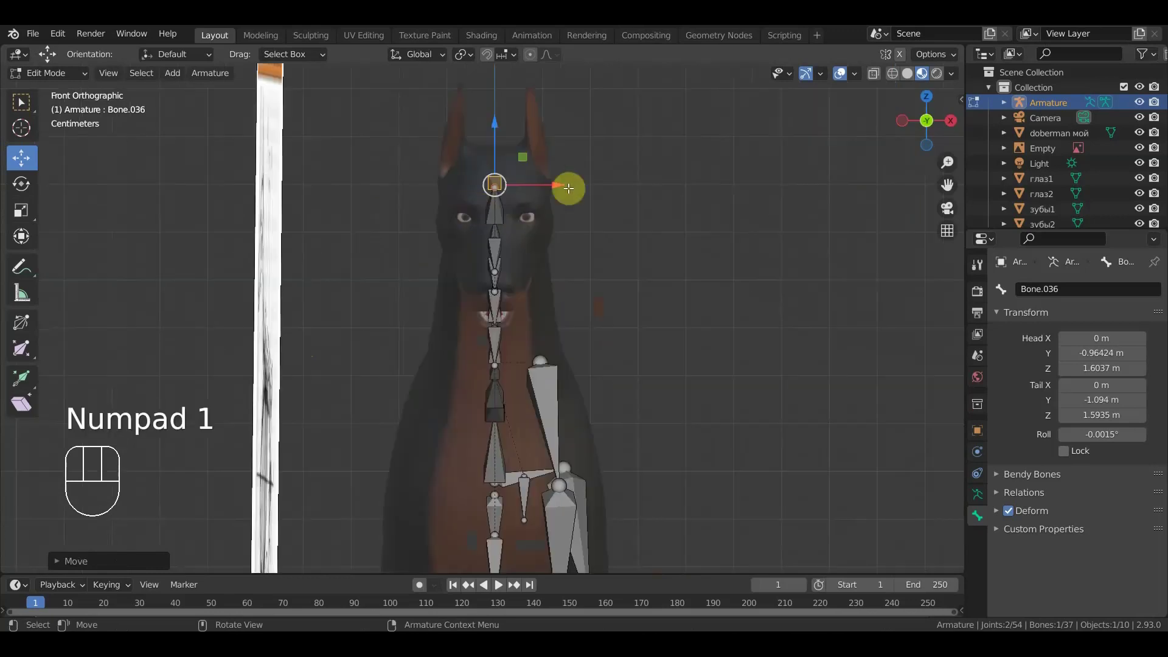
drag(564, 189, 552, 151)
drag(532, 138, 536, 161)
key(KP_3)
key(s)
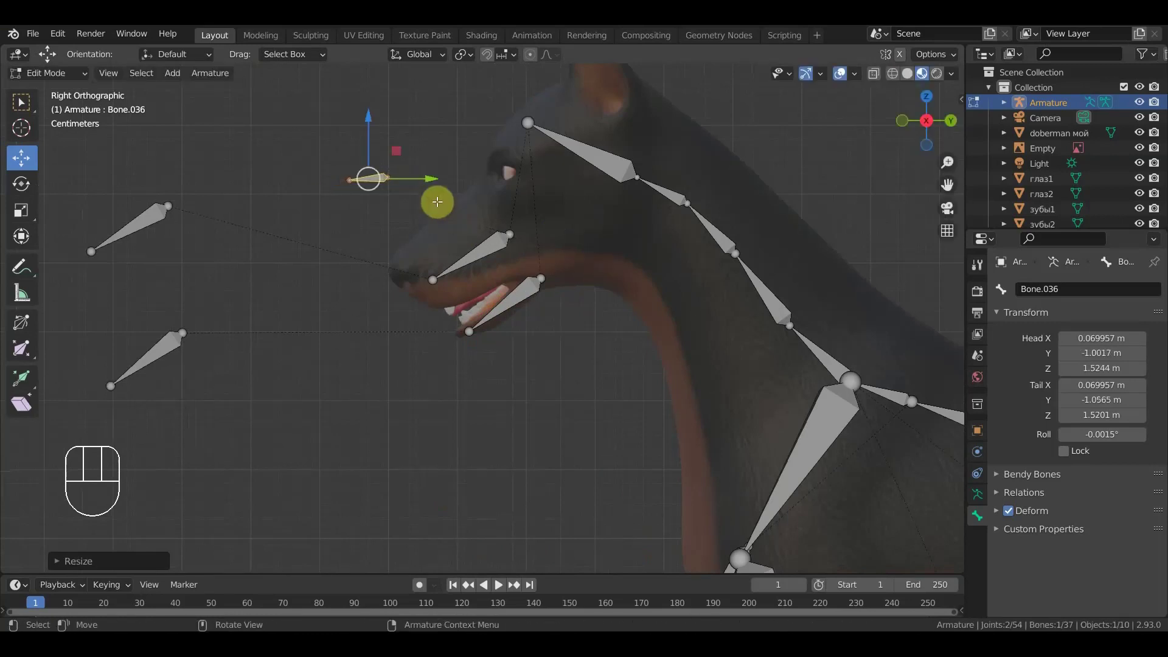
drag(443, 182, 403, 180)
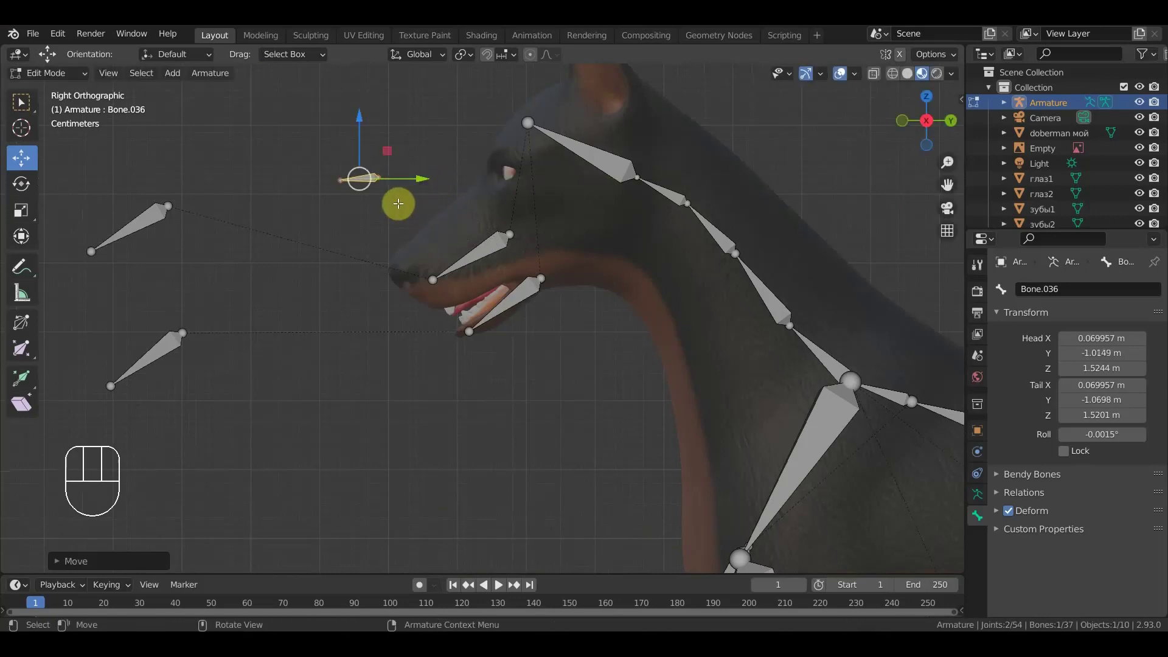
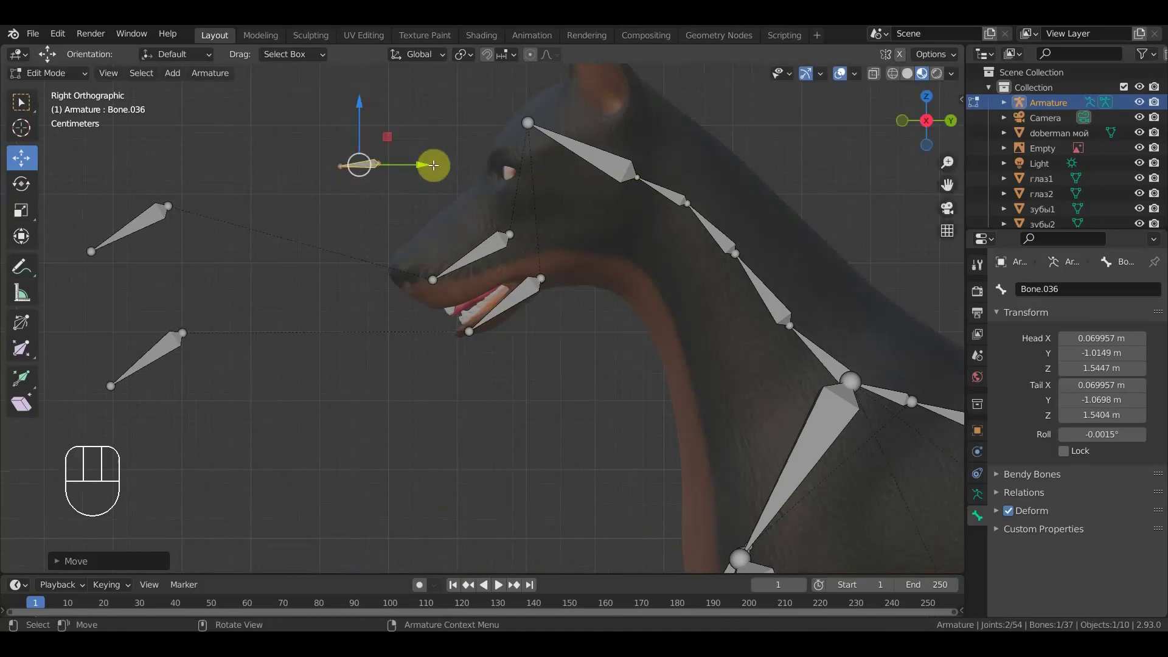
- Duplicate the brow bone twice and place one copy on the head's centre line
key(shift+d)
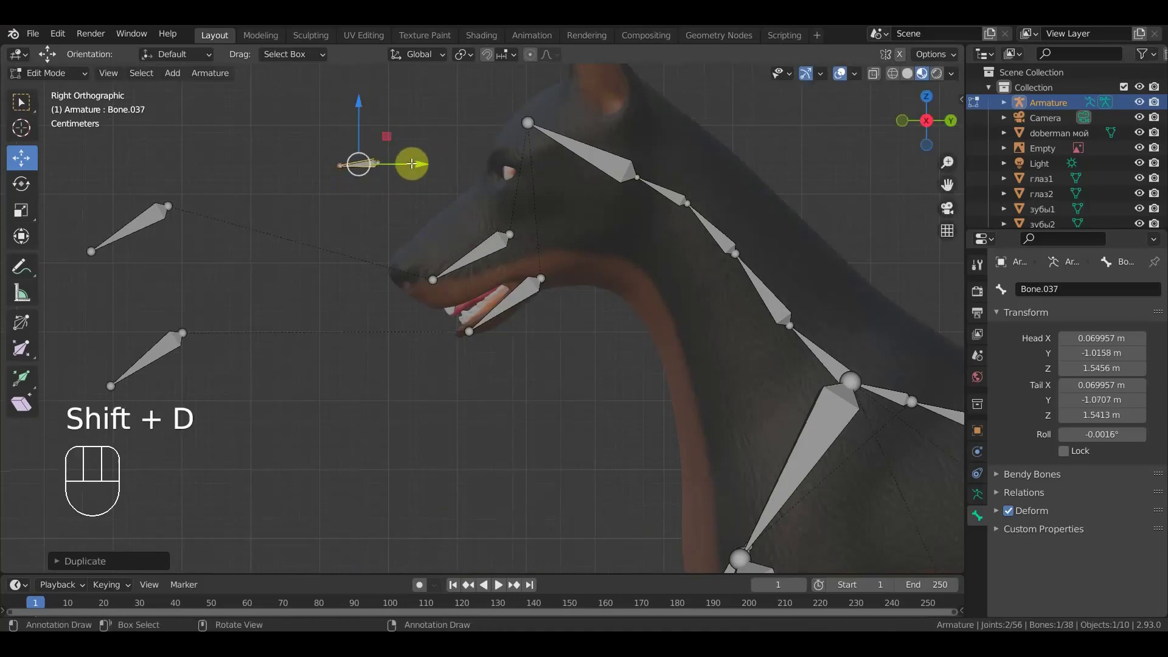
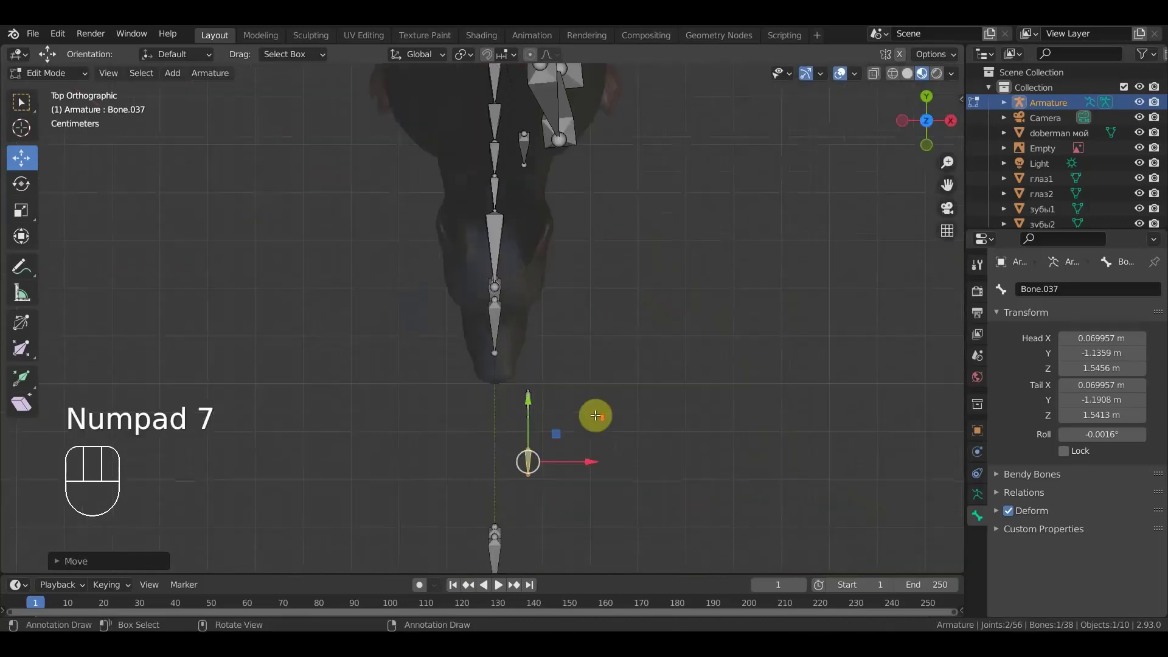
key(shift+d)
drag(586, 464, 553, 464)
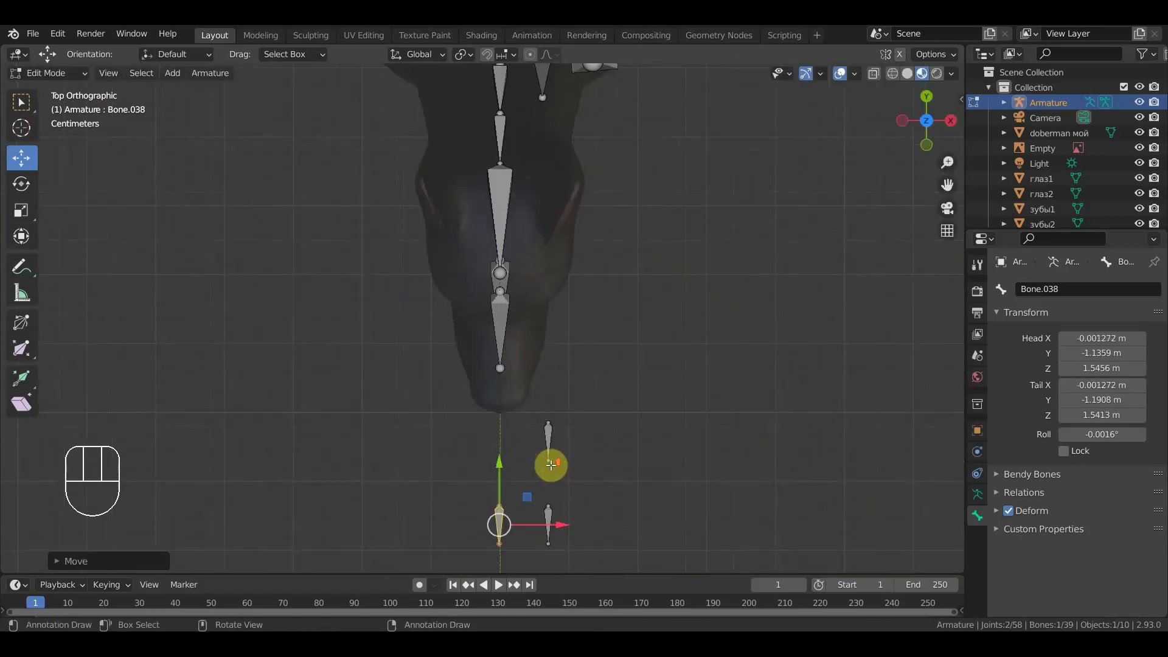
drag(531, 448, 354, 295)
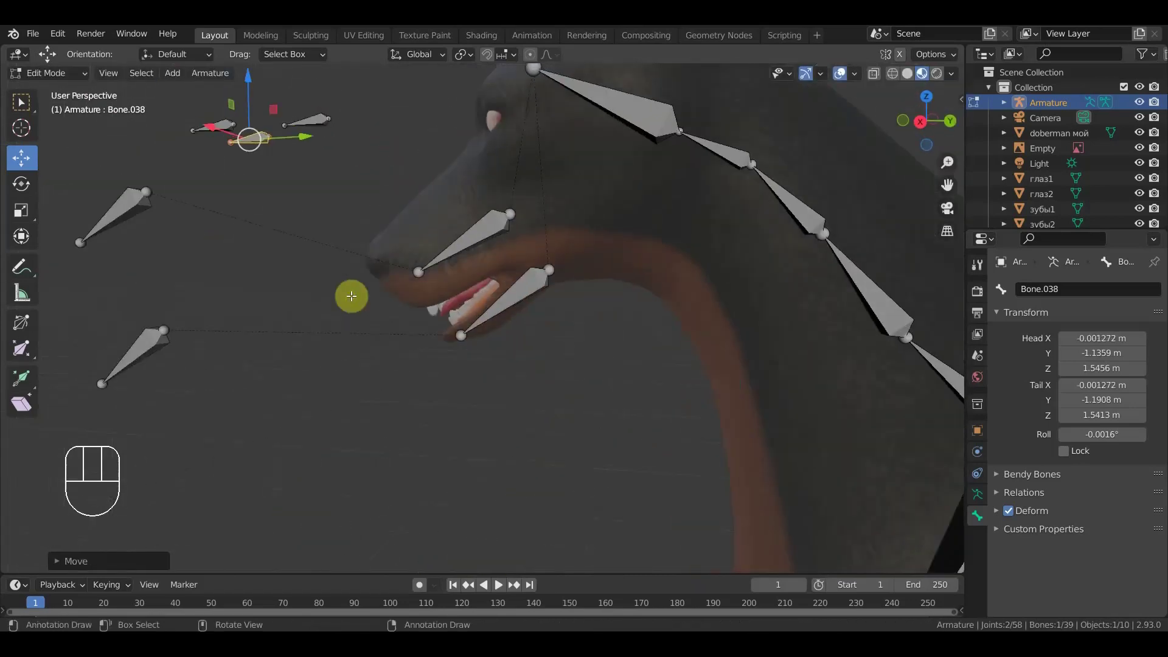
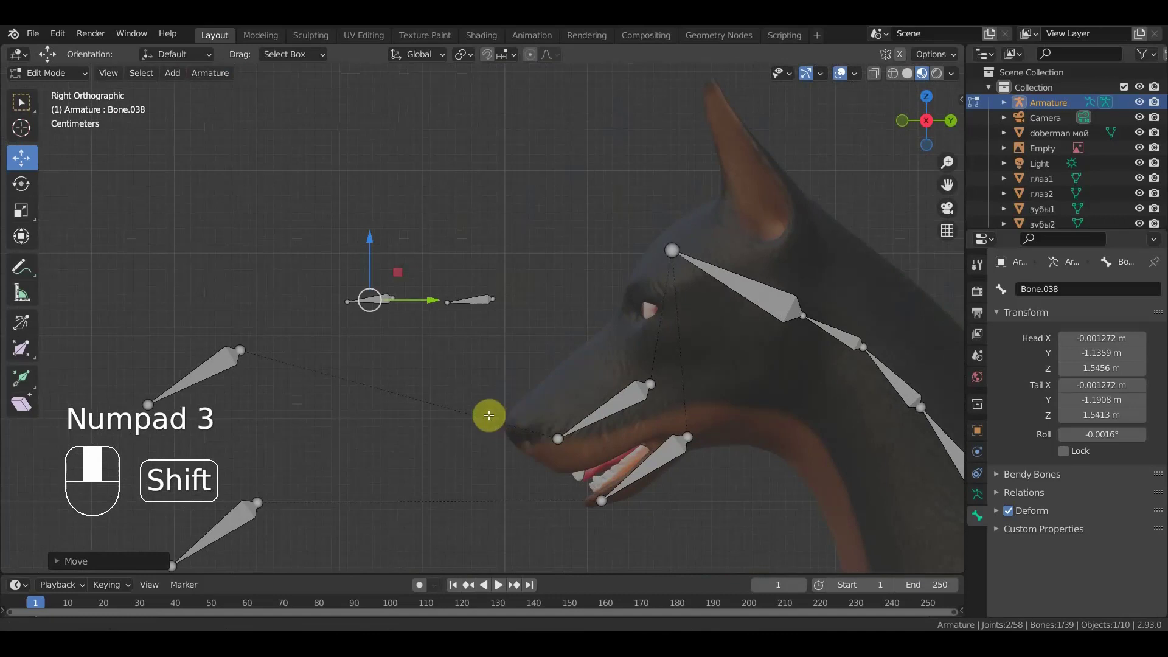
- Rotate Bone.038 upright about 90° and parent the other brow bone to it with Keep Offset
key(r)
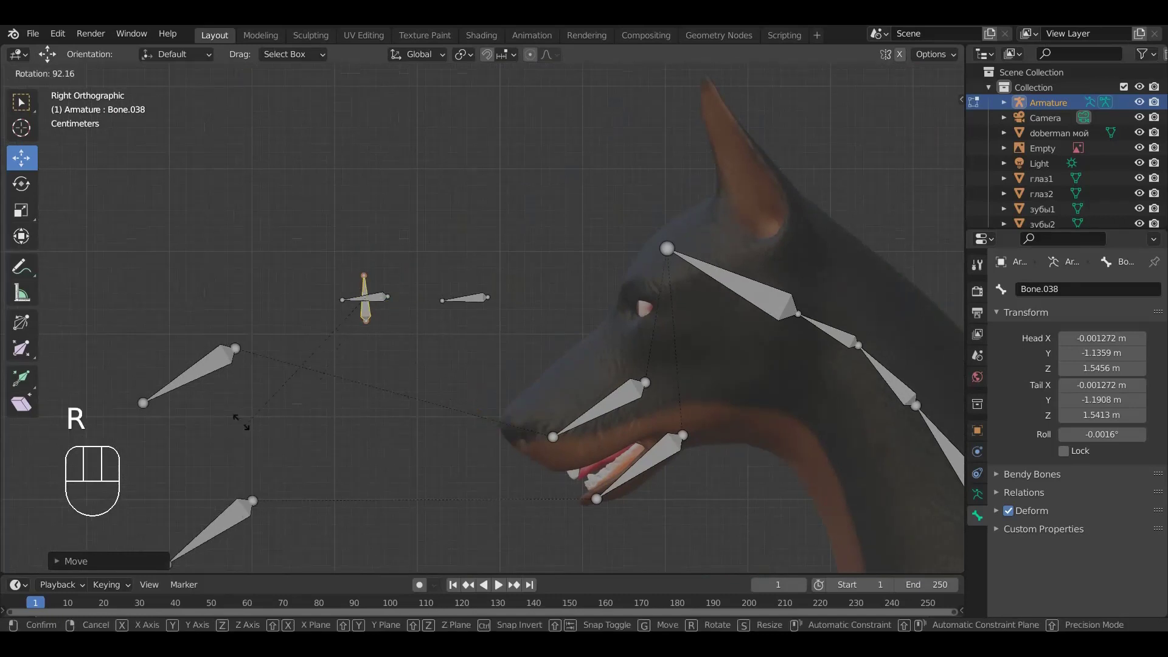
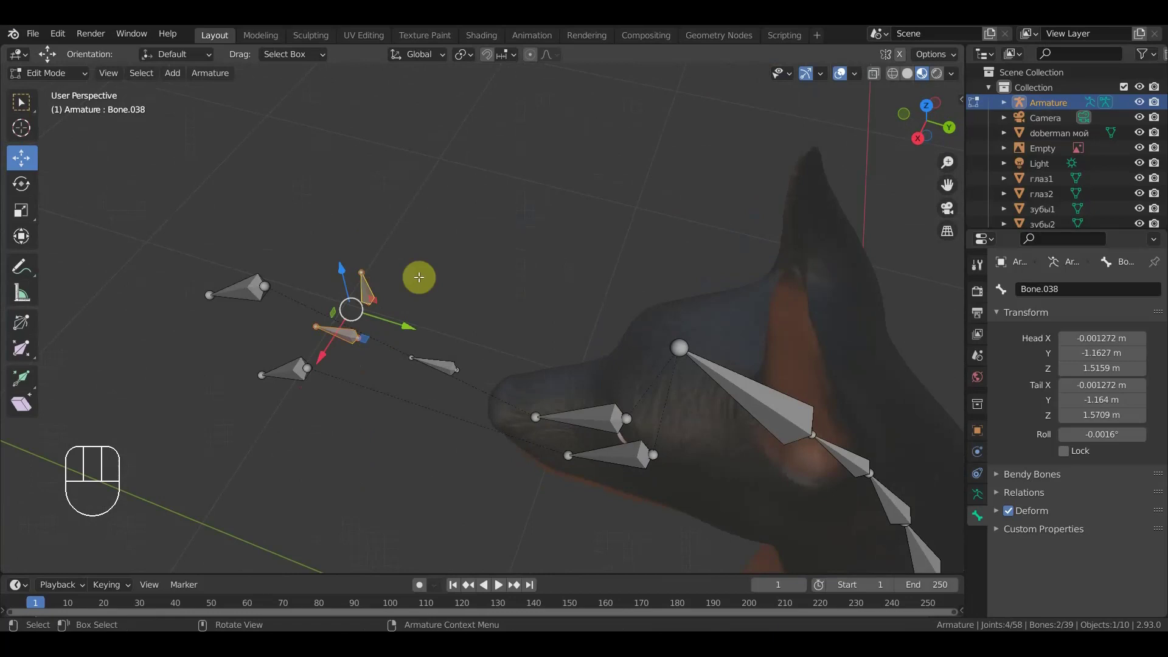
key(ctrl+p)
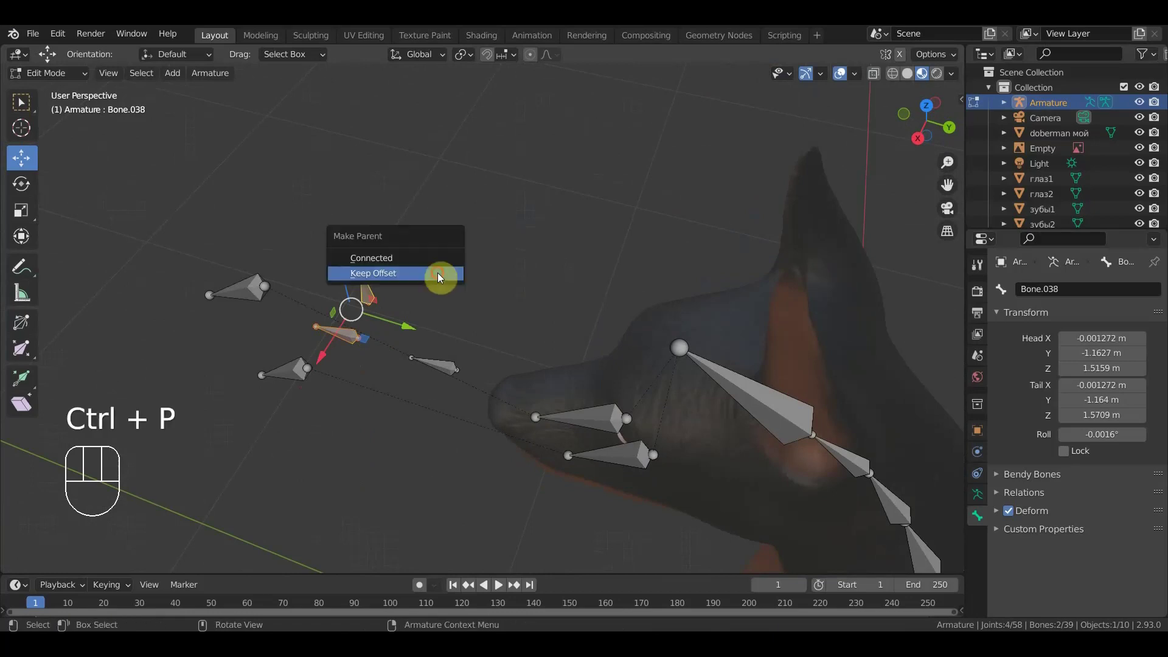
drag(458, 311, 380, 295)
click(365, 297)
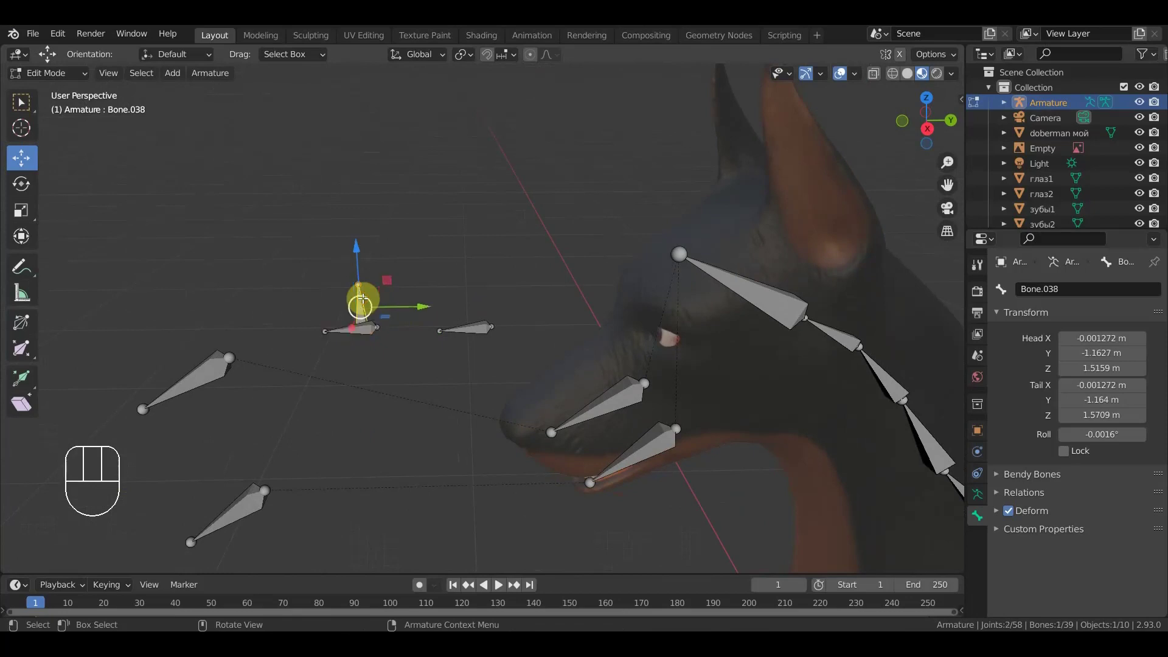
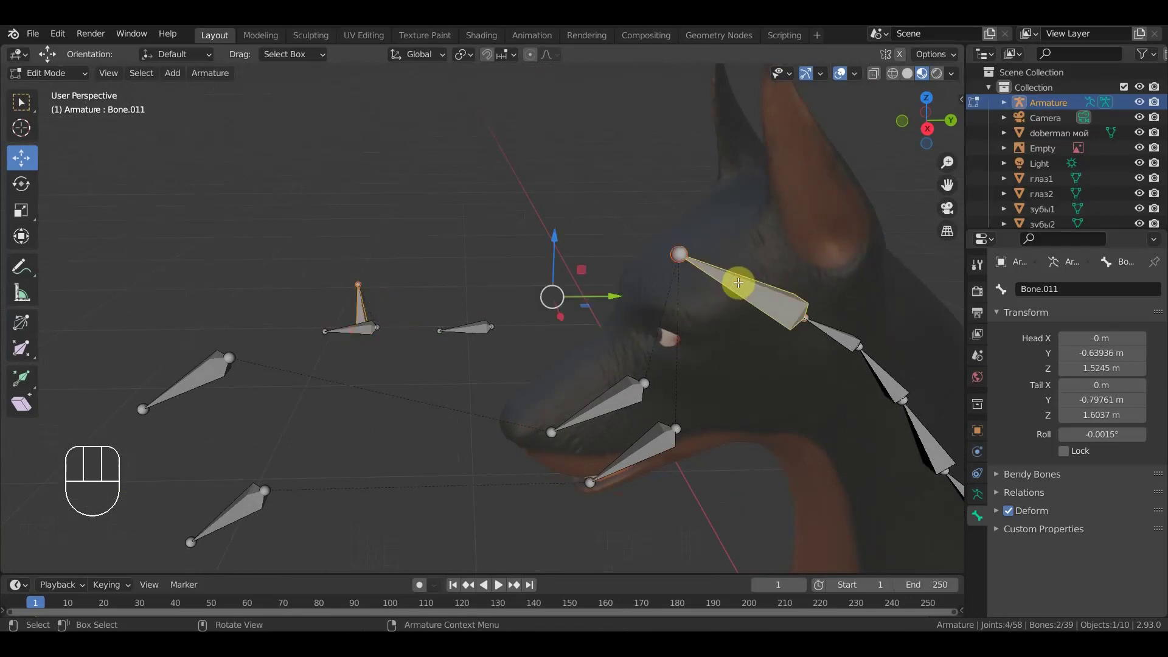
- Parent the brow control bone to the head bone with Keep Offset
key(ctrl+p)
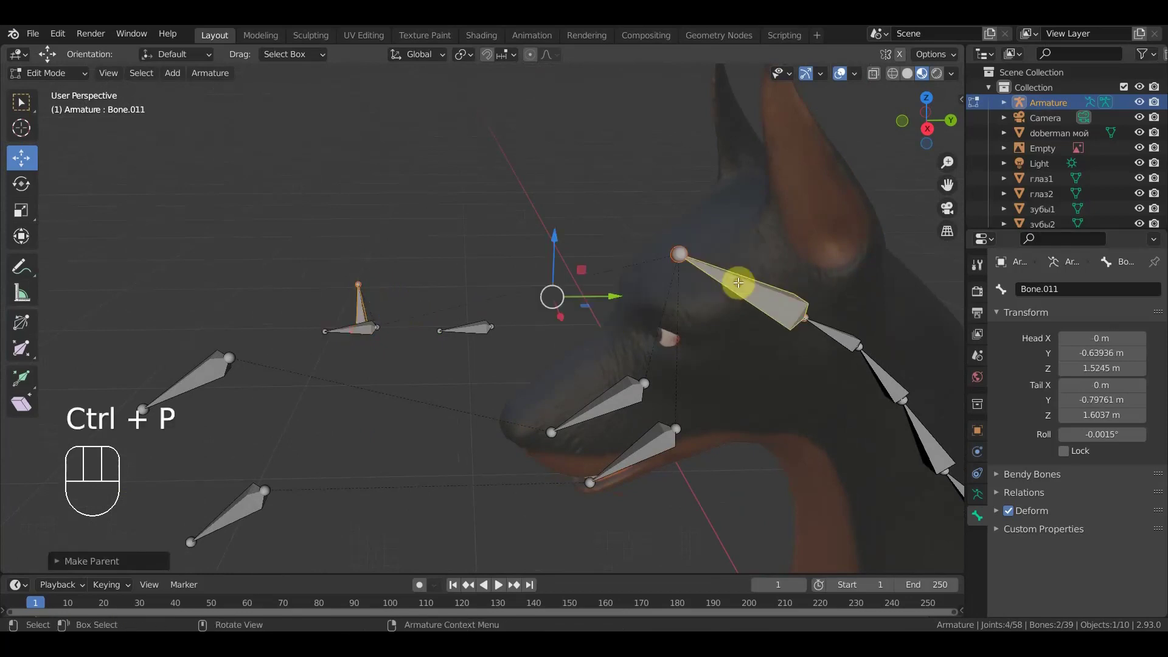
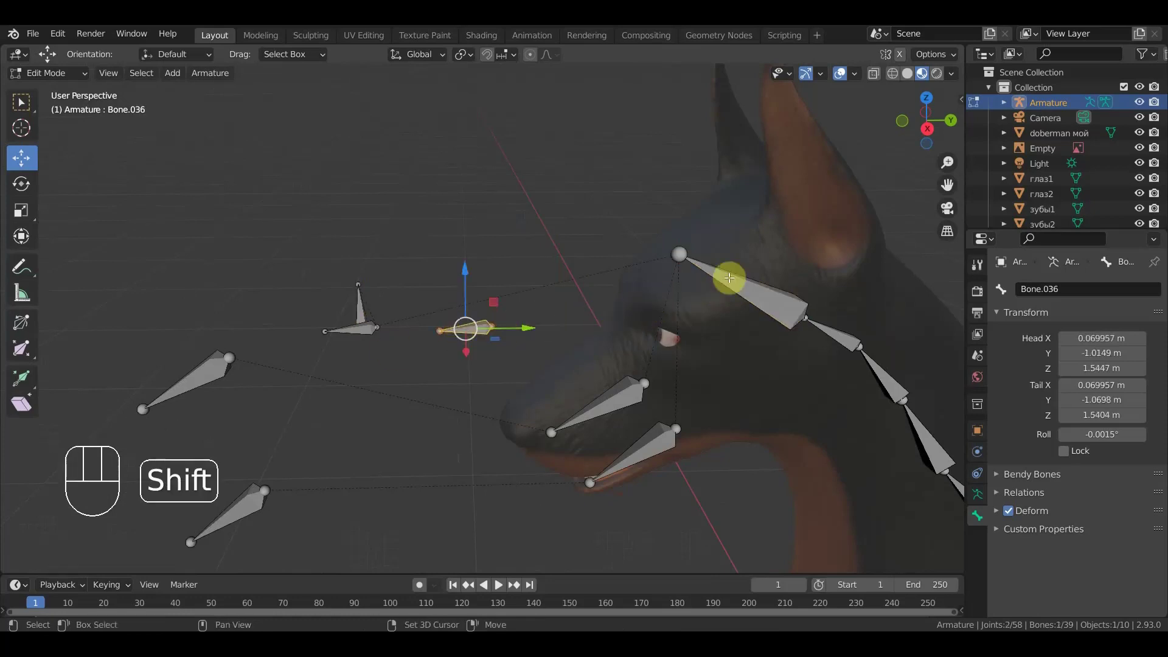
click(729, 274)
key(ctrl+p)
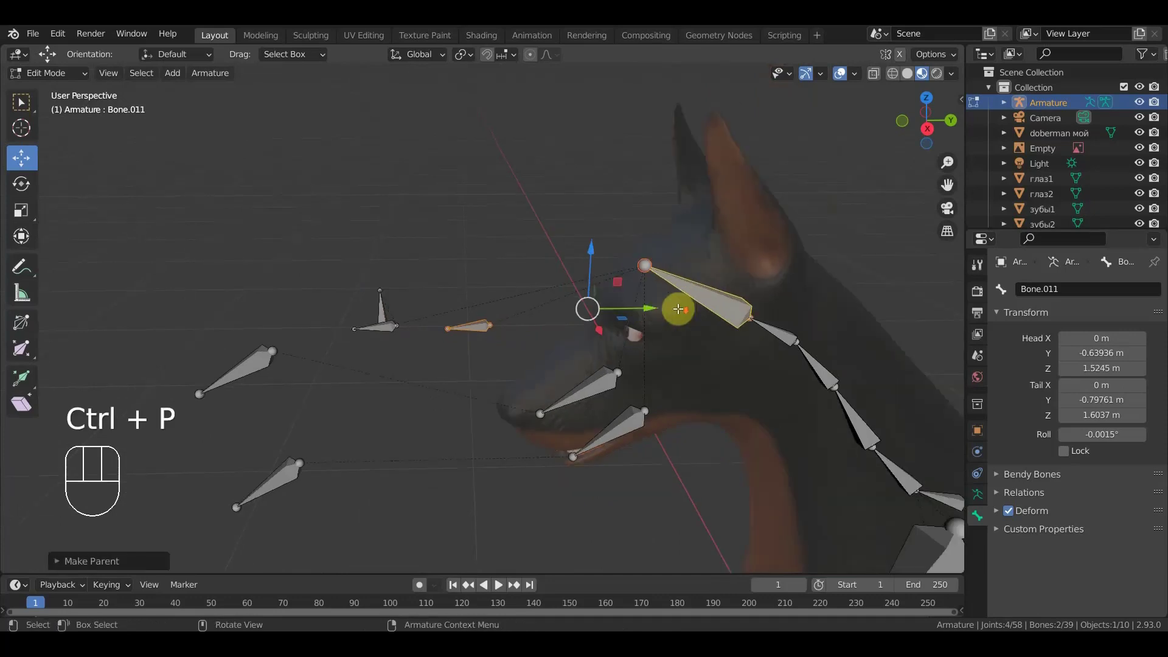
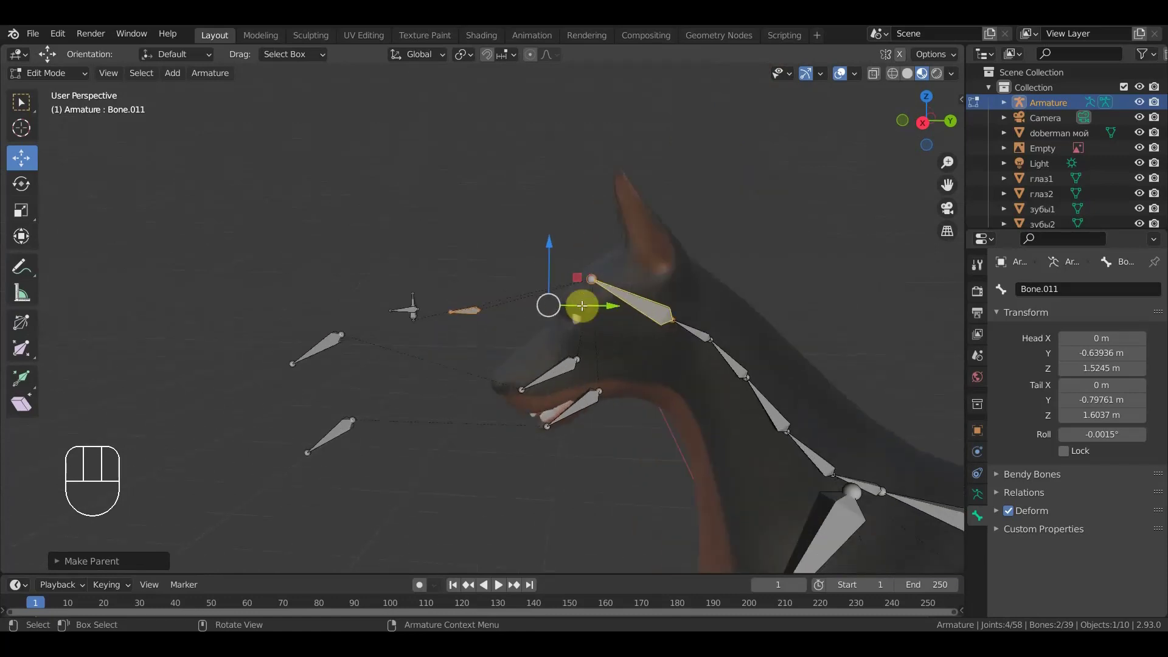
- Select the muzzle bone near the mouth and begin rotating it in side view
drag(624, 367, 575, 366)
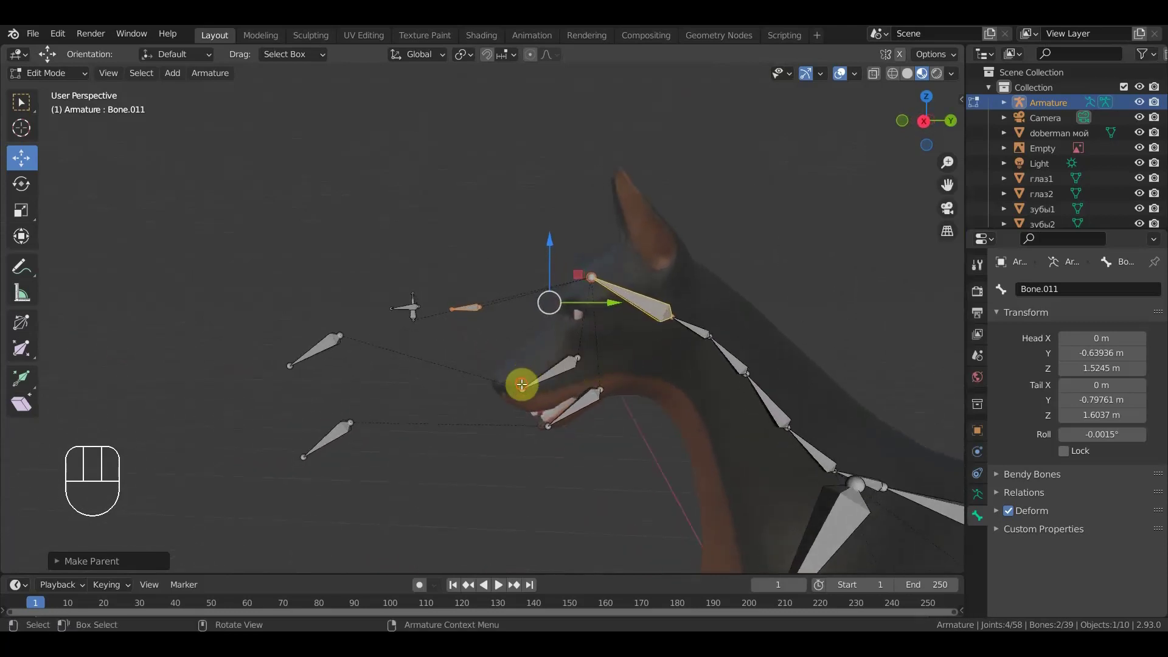
click(525, 383)
key(KP_3)
key(r)
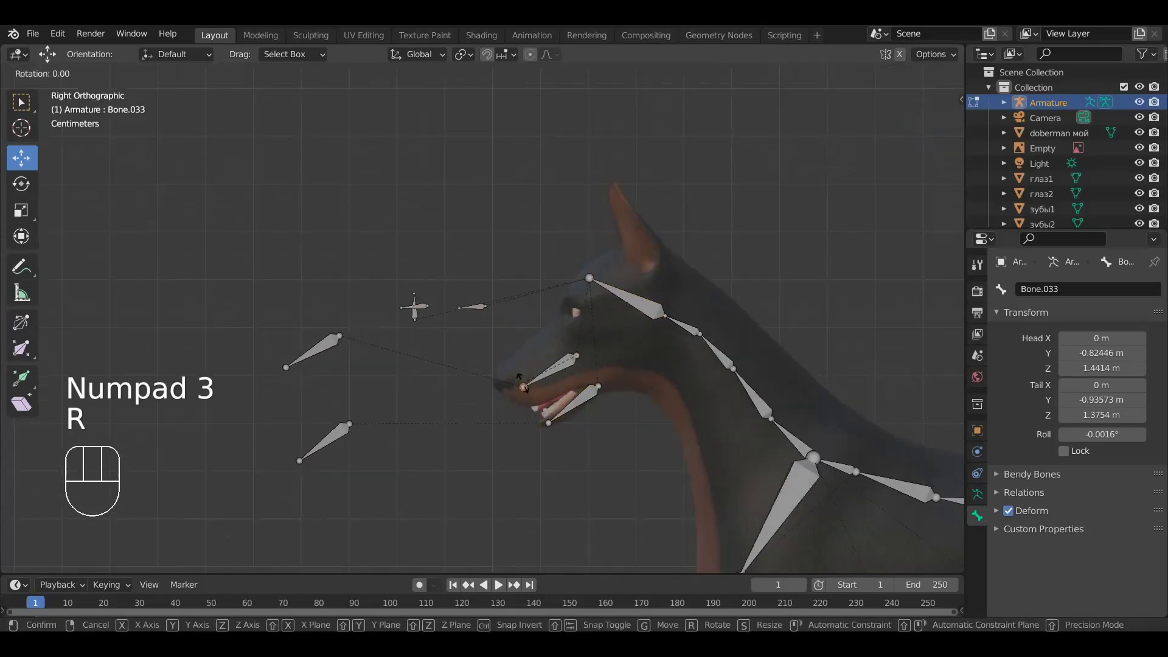
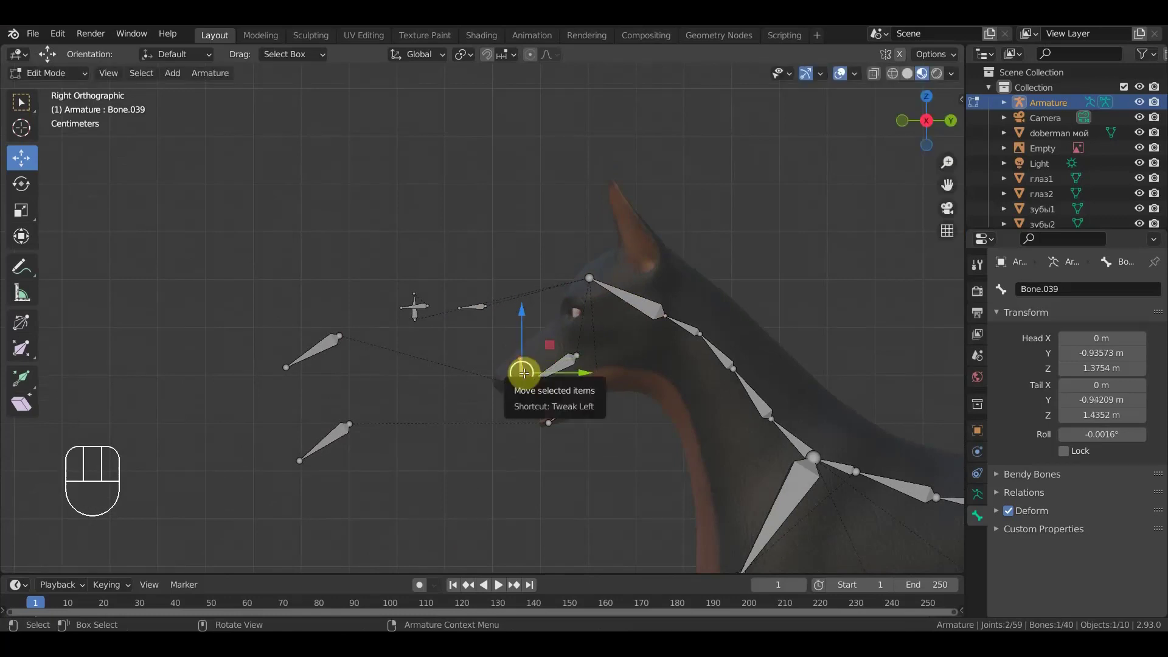
- Deselect the bones and frame the whole Doberman from the side without the armature overlay
key(alt+p)
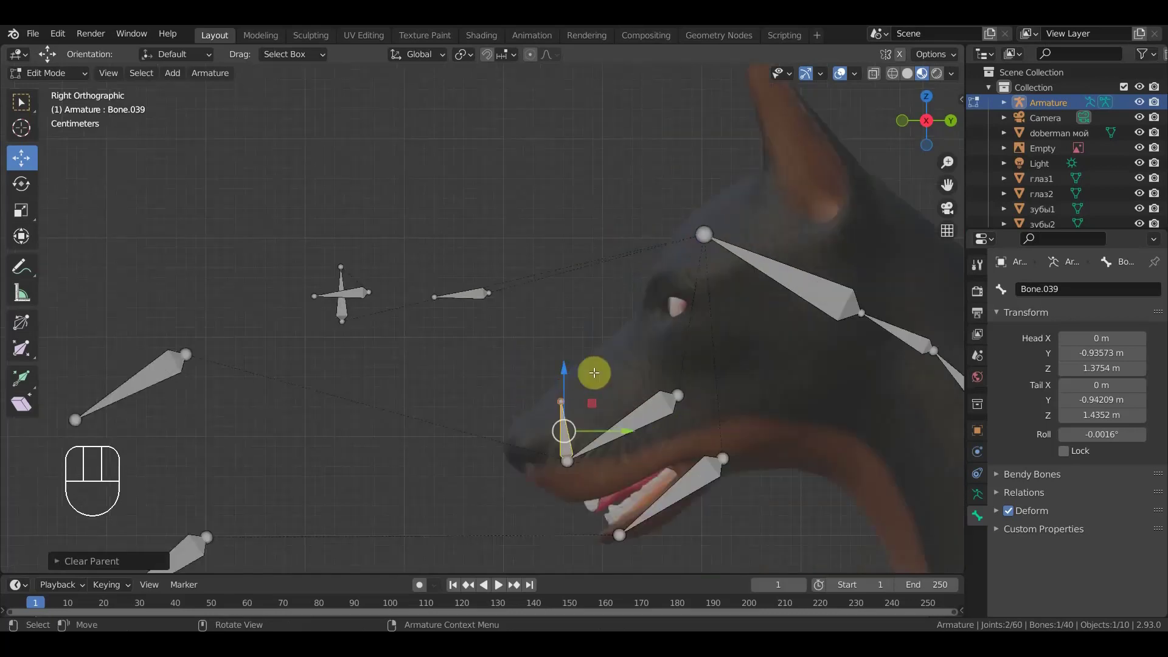
key(ctrl+i)
key(h)
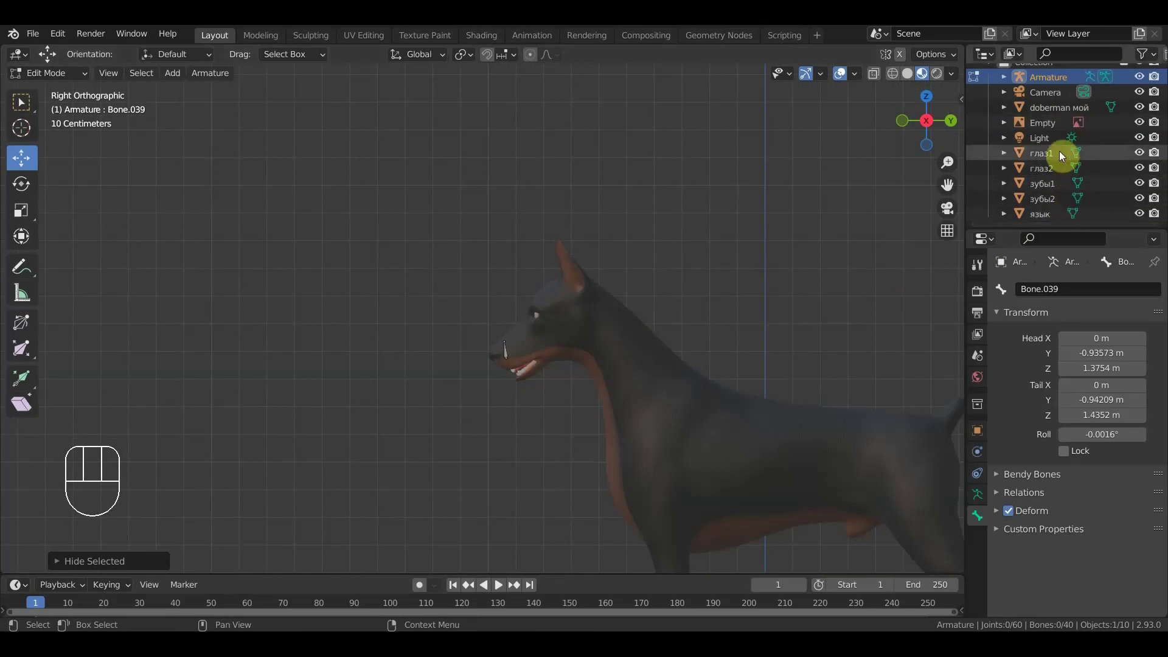
- Hide the Empty in the Outliner and select the small bone at the snout tip
click(1138, 129)
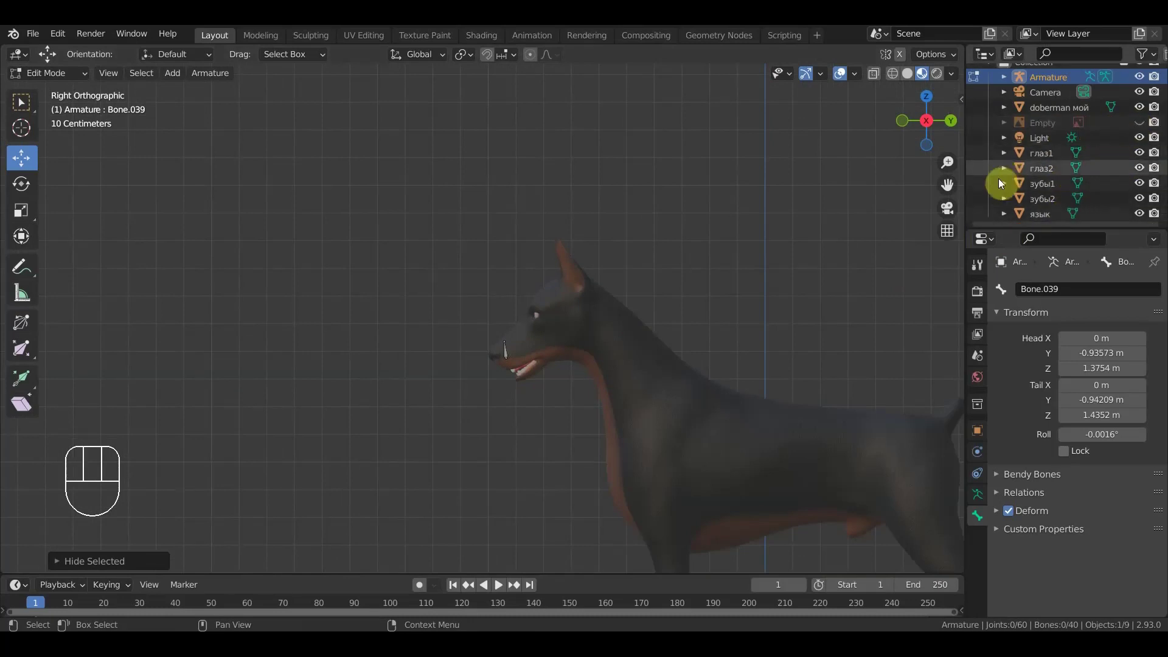
drag(678, 256, 440, 293)
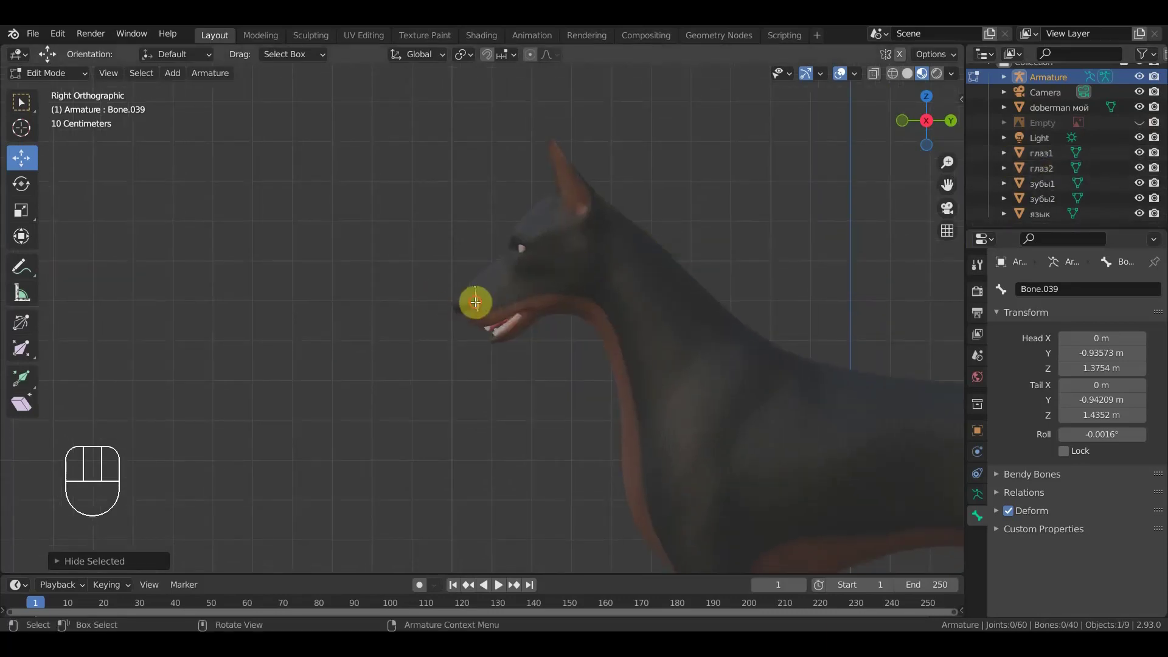
click(478, 301)
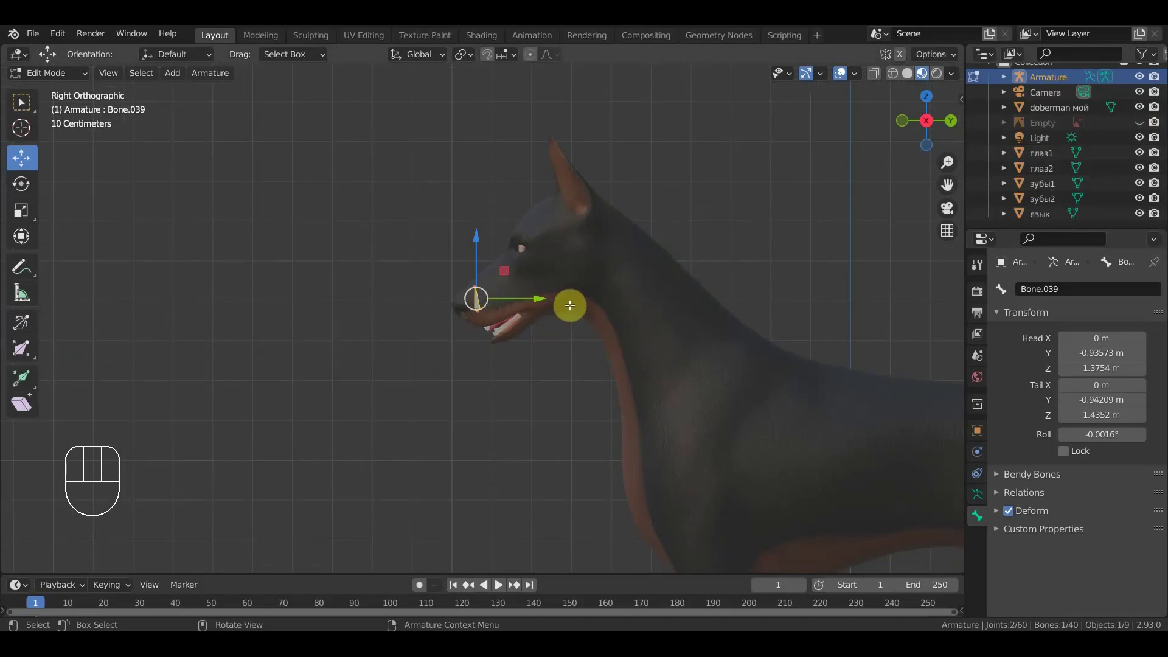
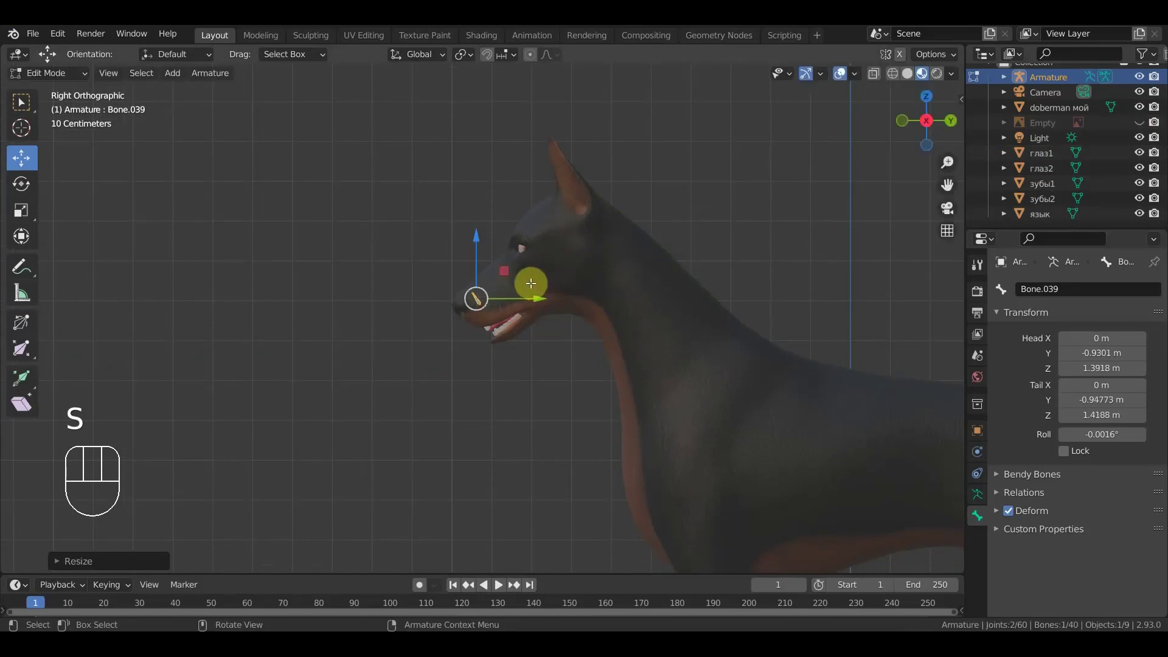
- Move the snout bone down onto the front of the upper lip, checking from front view
drag(481, 240, 484, 257)
key(KP_1)
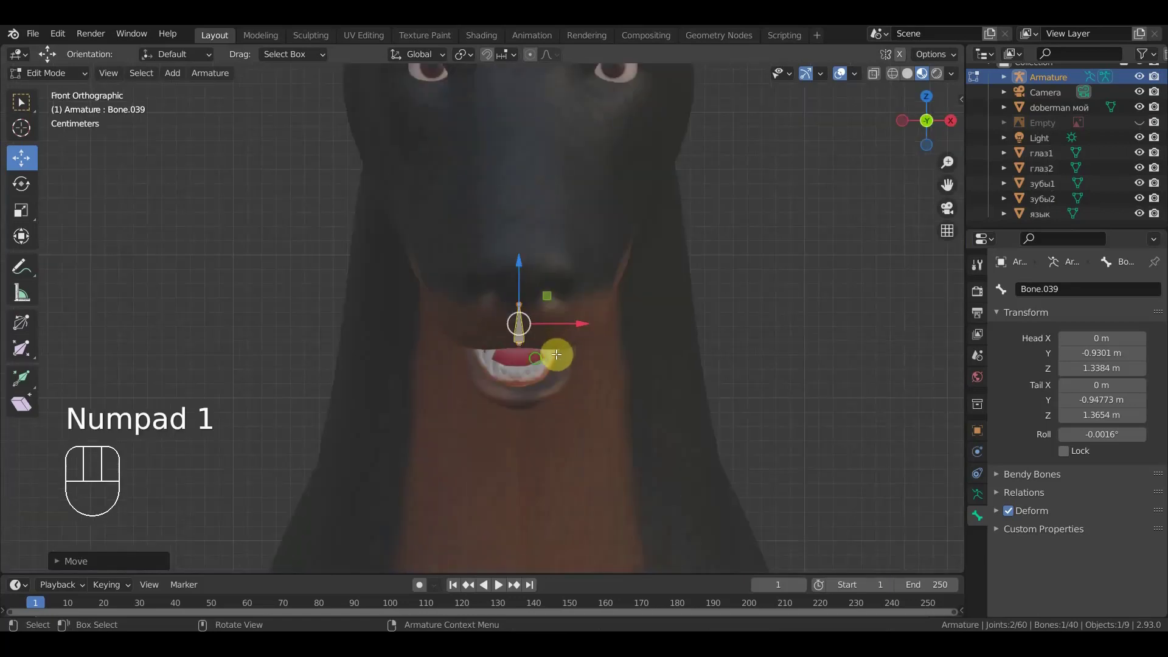
drag(487, 367, 453, 293)
click(462, 273)
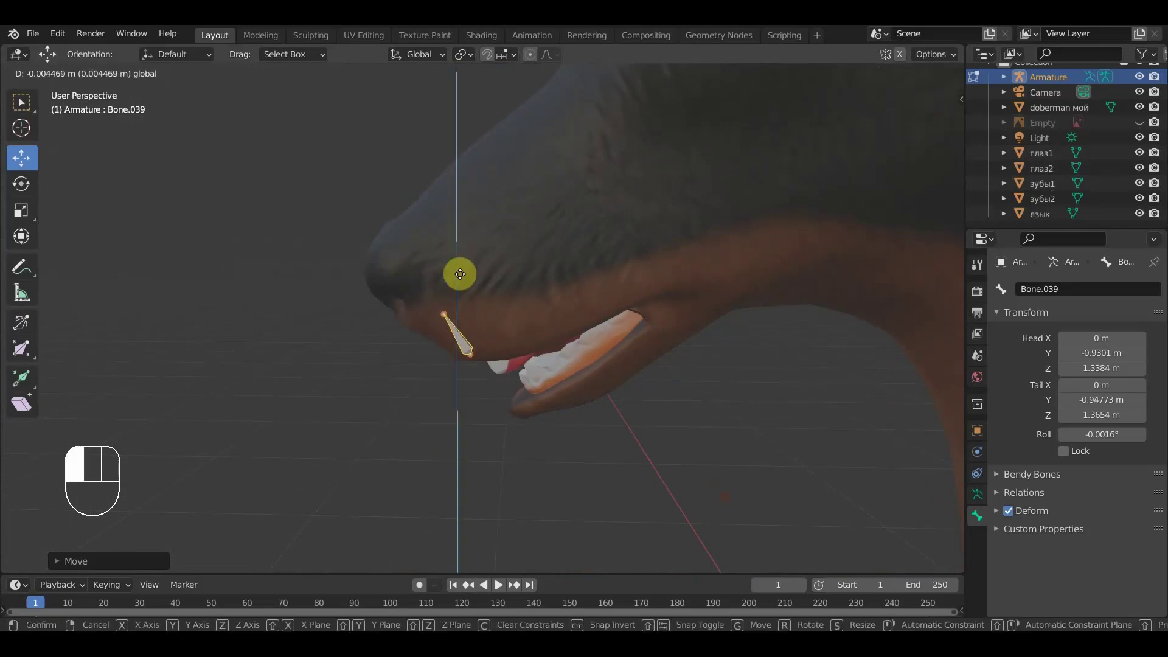
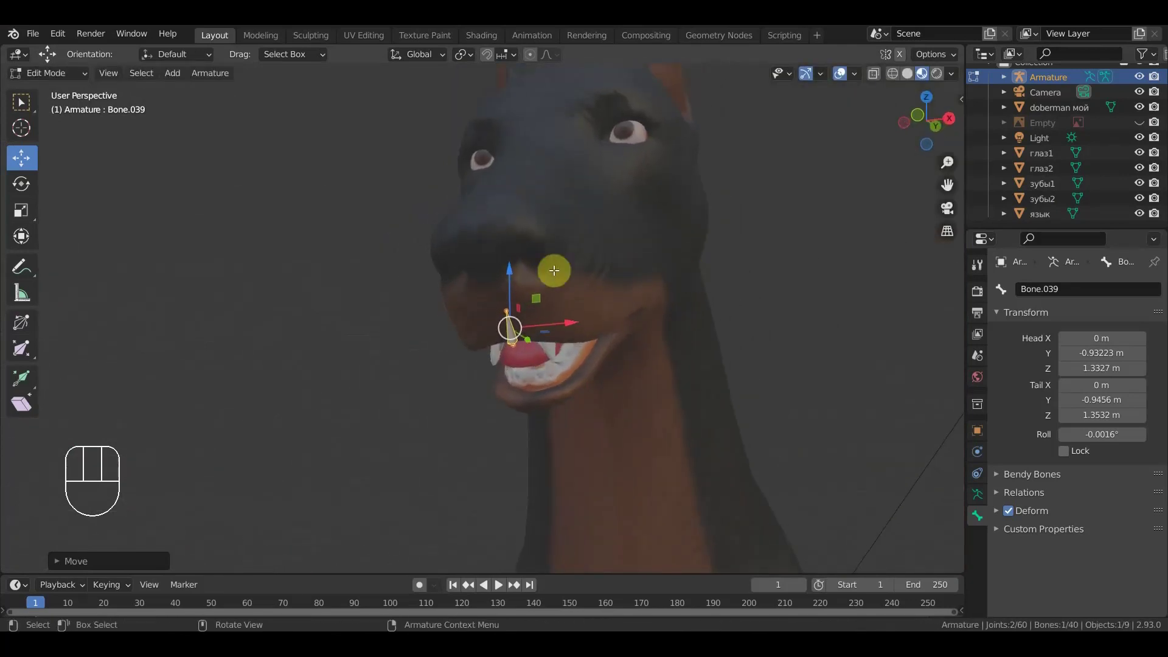
click(525, 261)
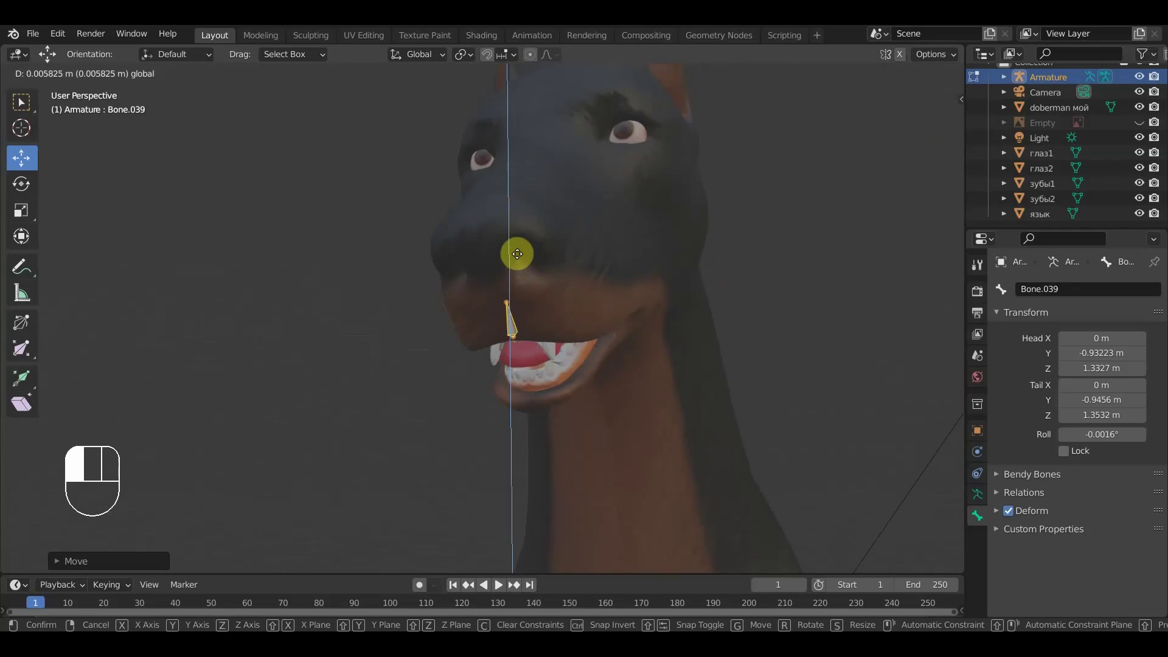
middle_click(547, 331)
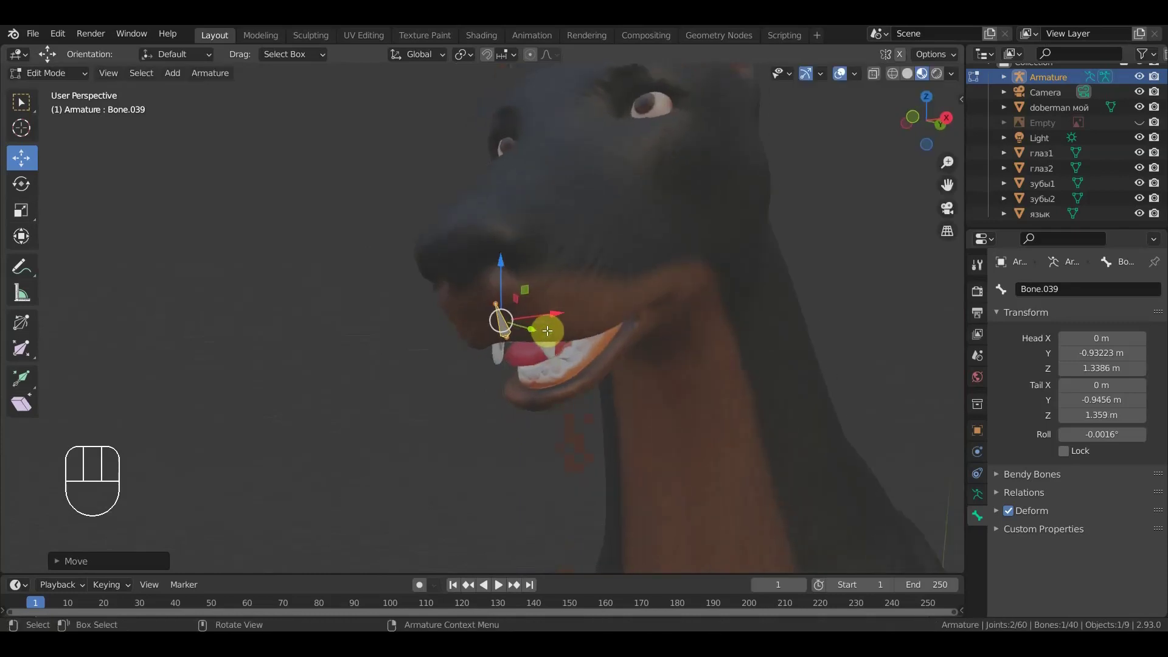
- Duplicate the snout bone twice and place the copies along the upper lip
key(shift+d)
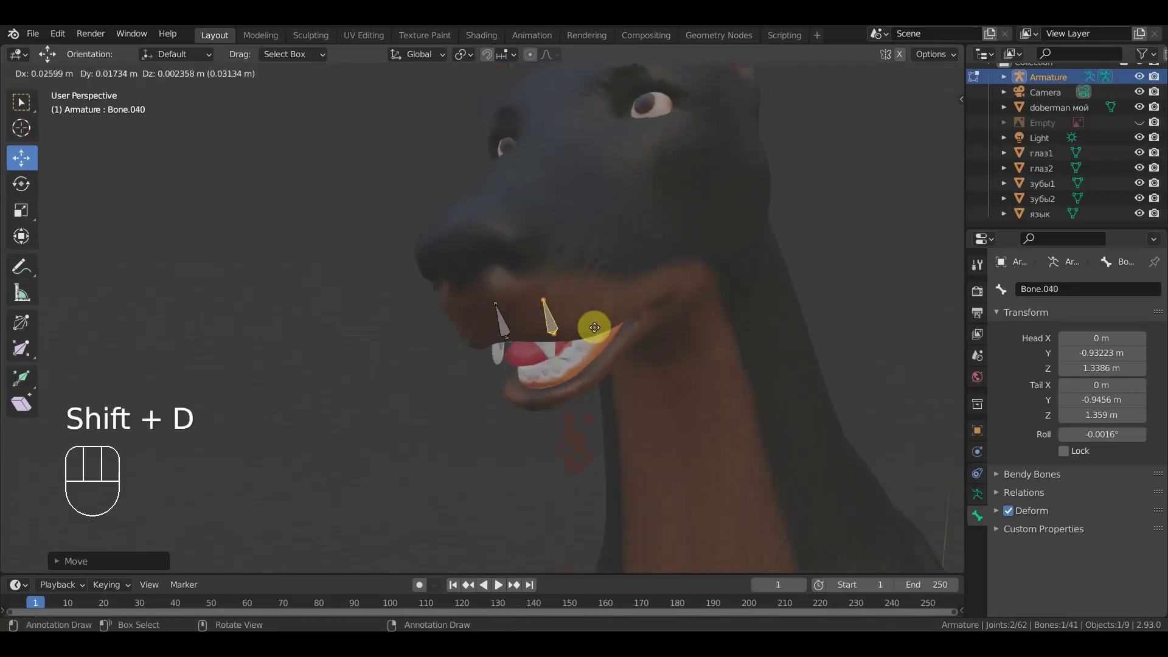
click(596, 330)
drag(562, 382, 500, 332)
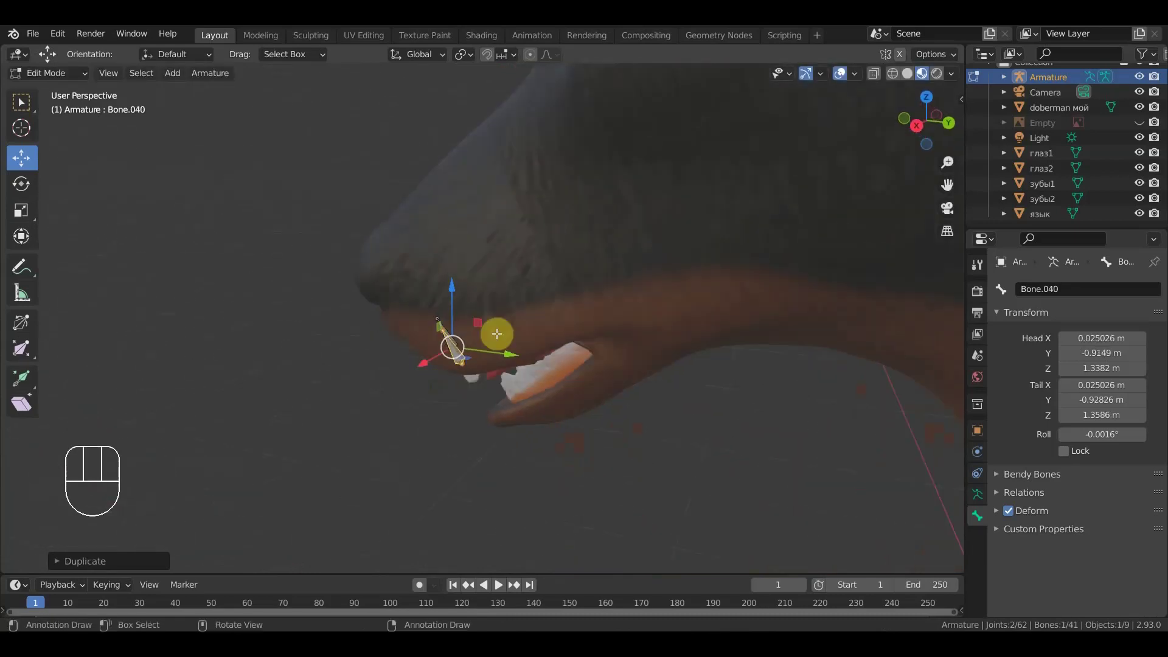
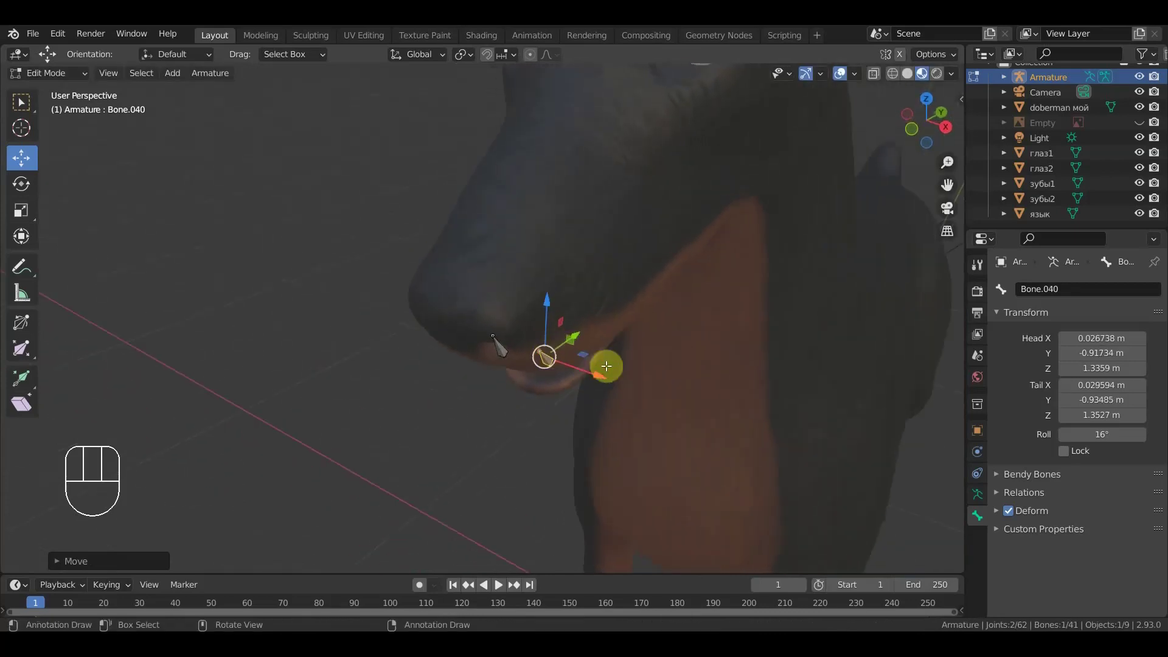
middle_click(621, 369)
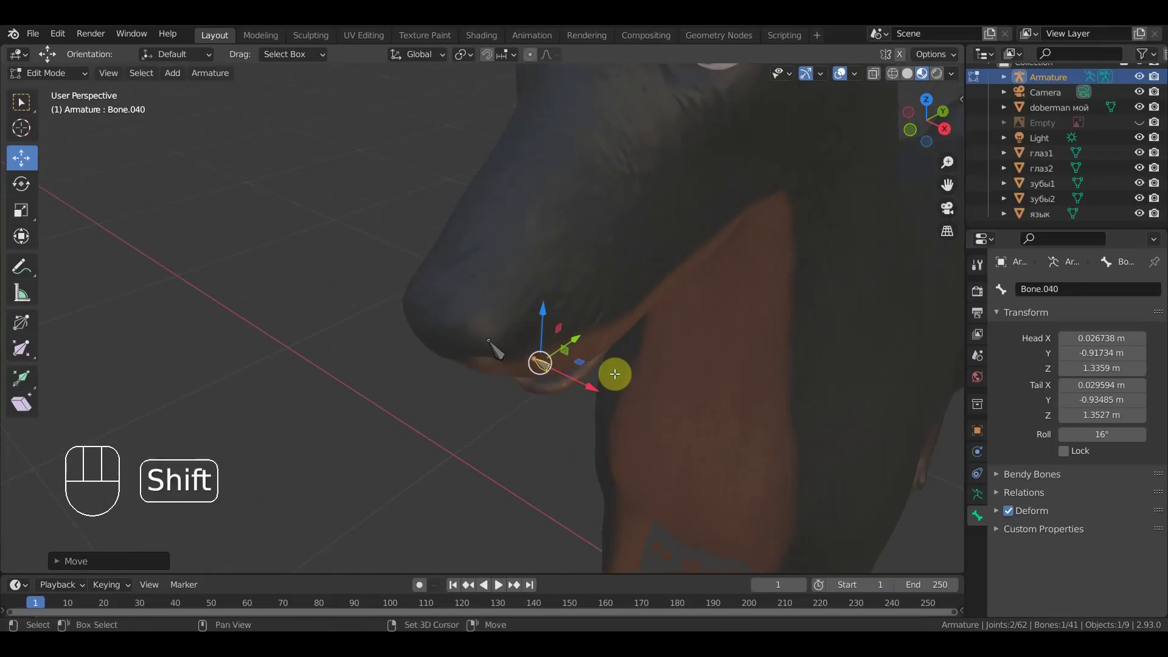
key(shift+d)
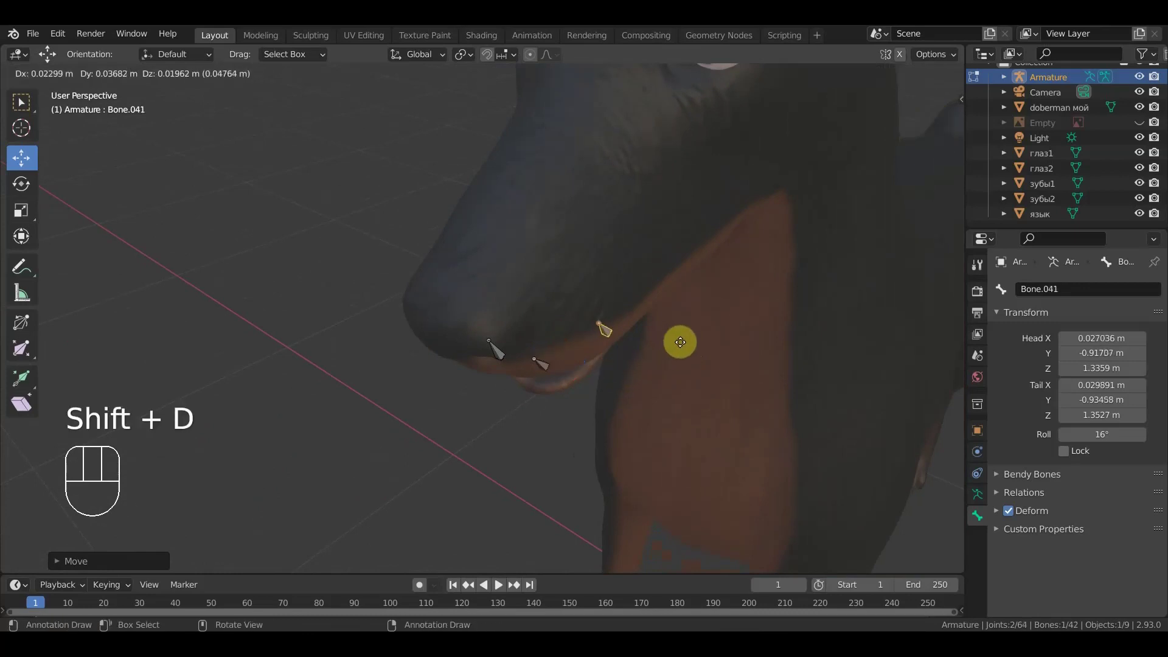
click(680, 341)
drag(649, 334, 581, 288)
- Duplicate two more lip bones toward the mouth corner, rotate the last one and check in front view
key(shift+d)
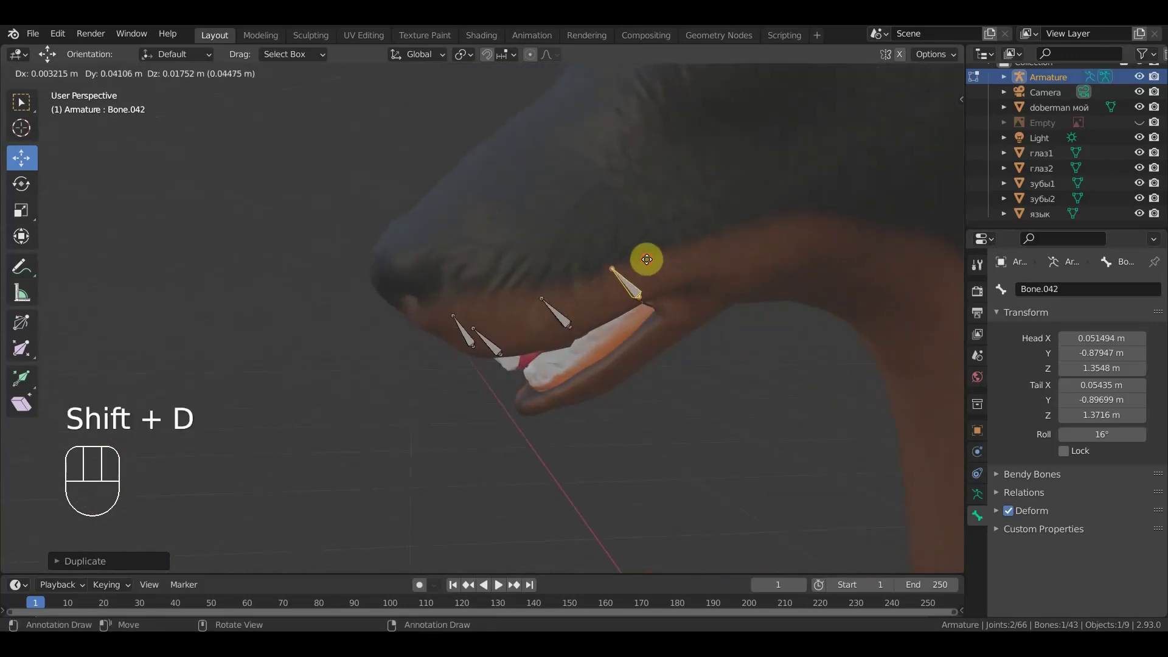
click(650, 257)
key(shift+d)
click(684, 262)
key(KP_3)
key(r)
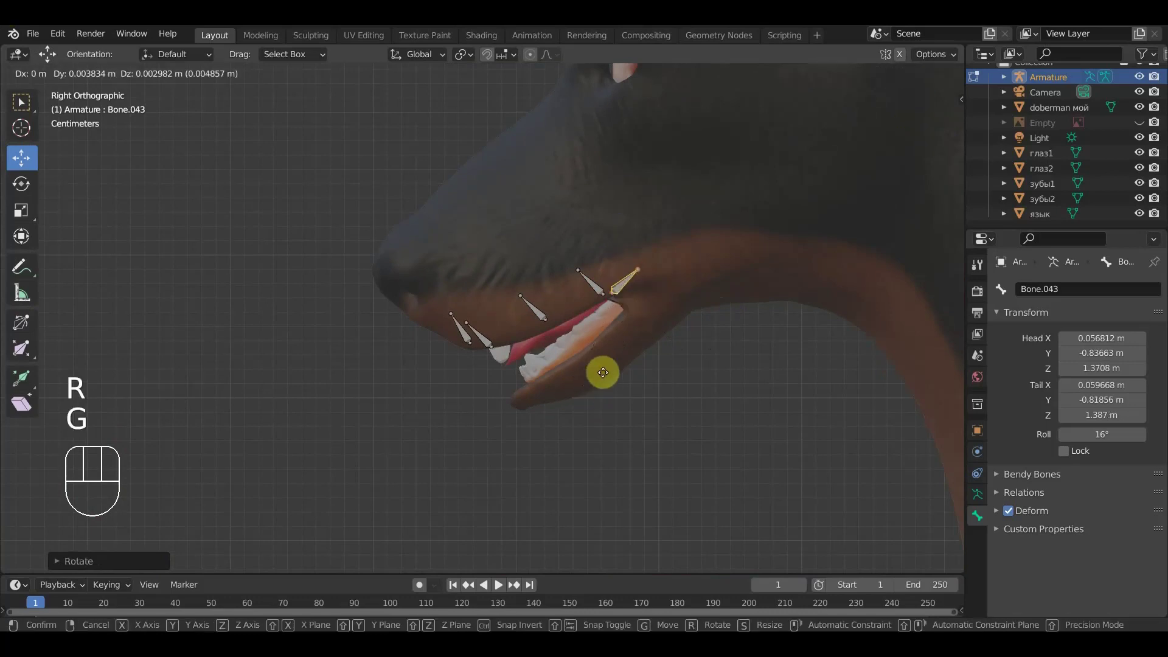
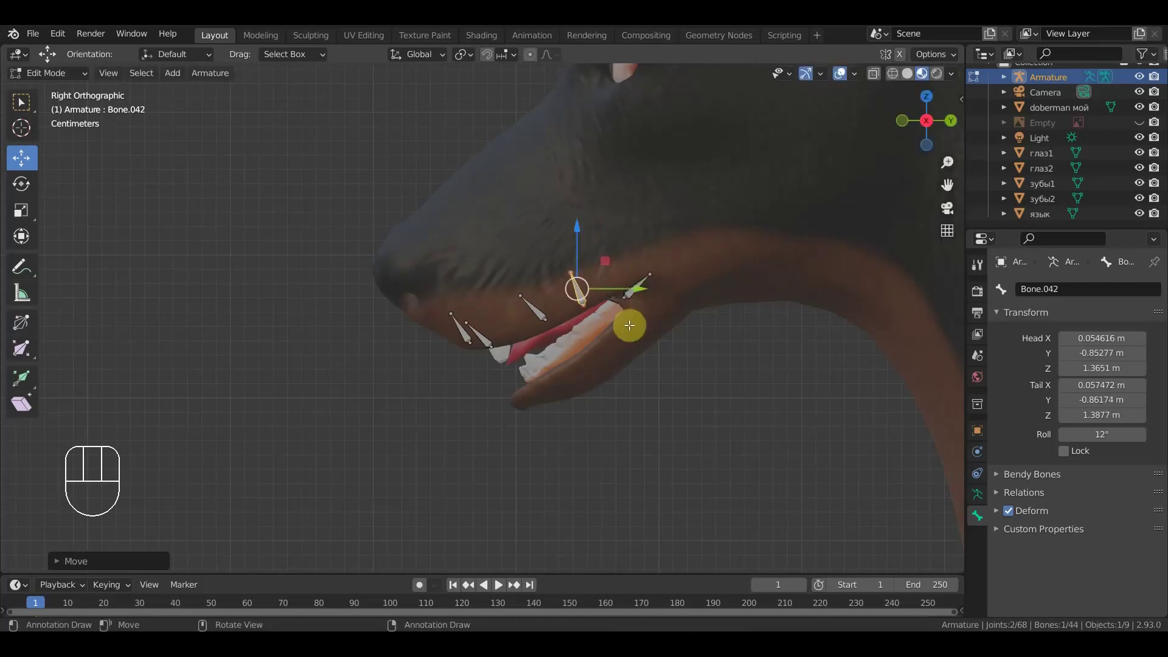
drag(668, 333, 762, 293)
key(KP_1)
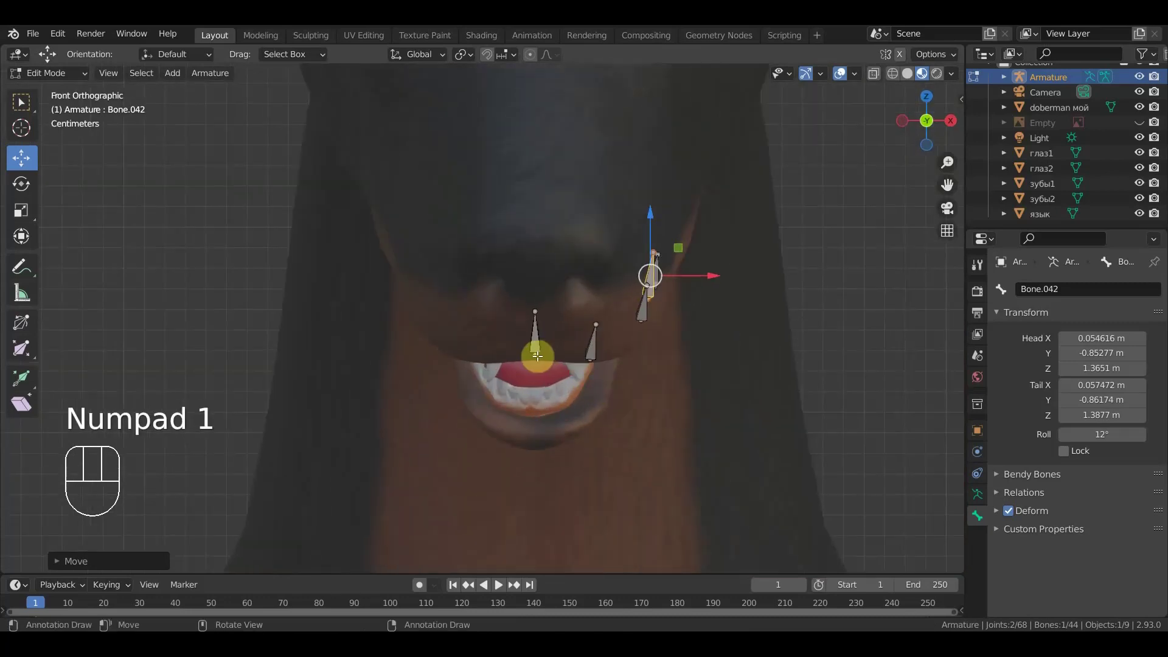
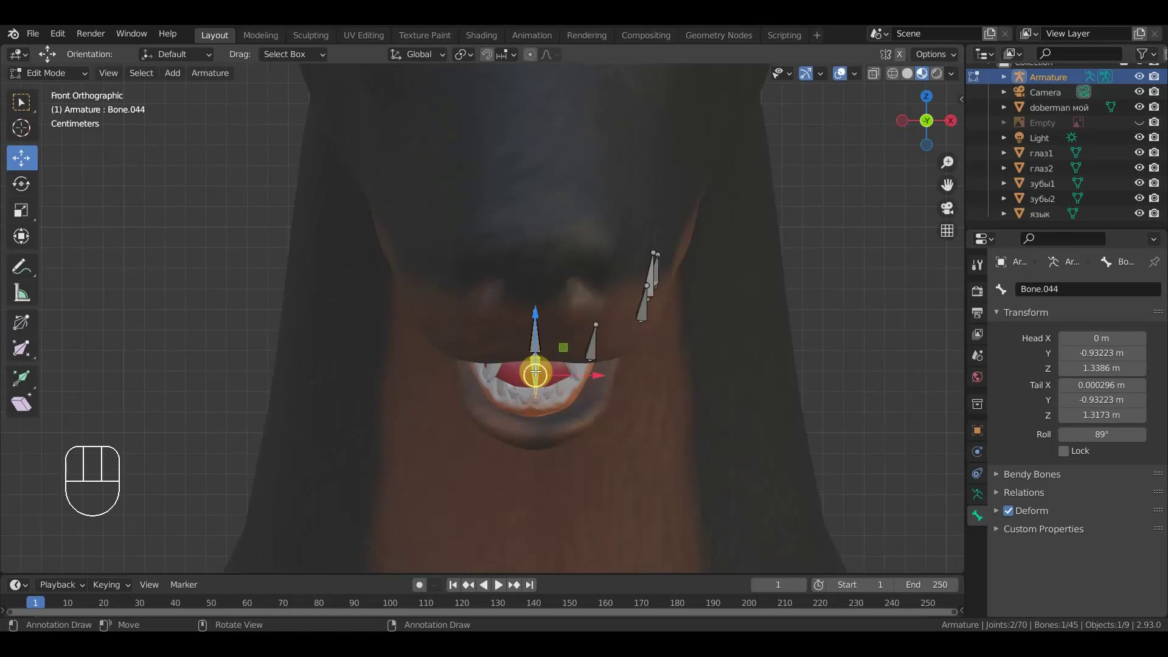
- Clear the parent of Bone.044 and move it under the jaw as a chin bone
key(alt+p)
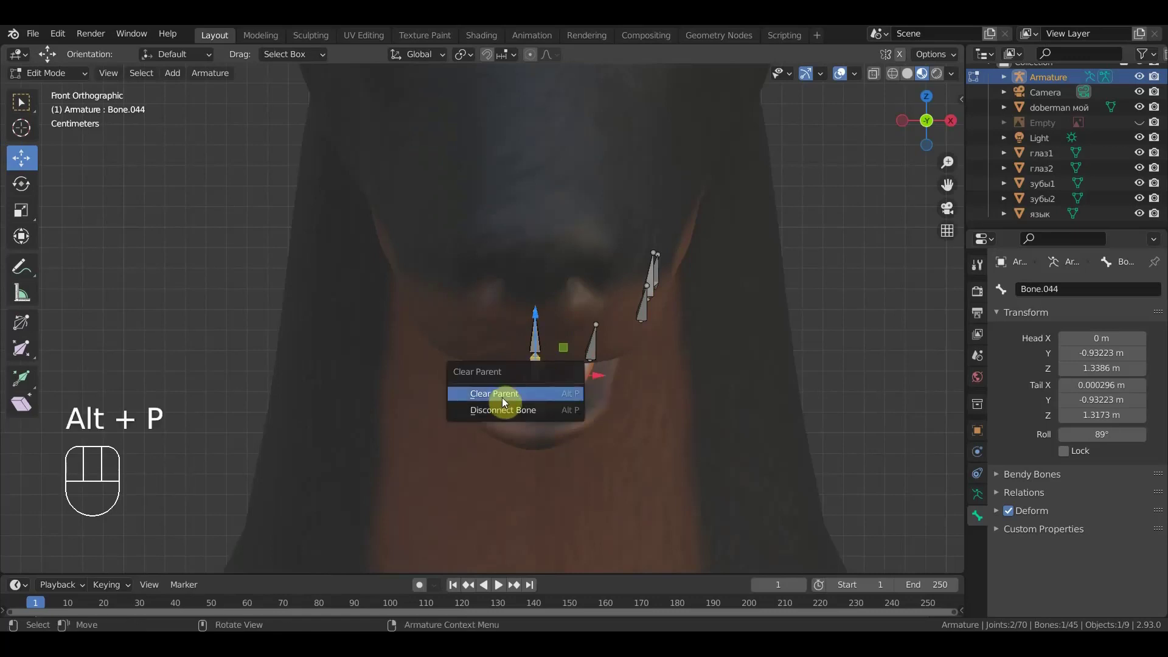
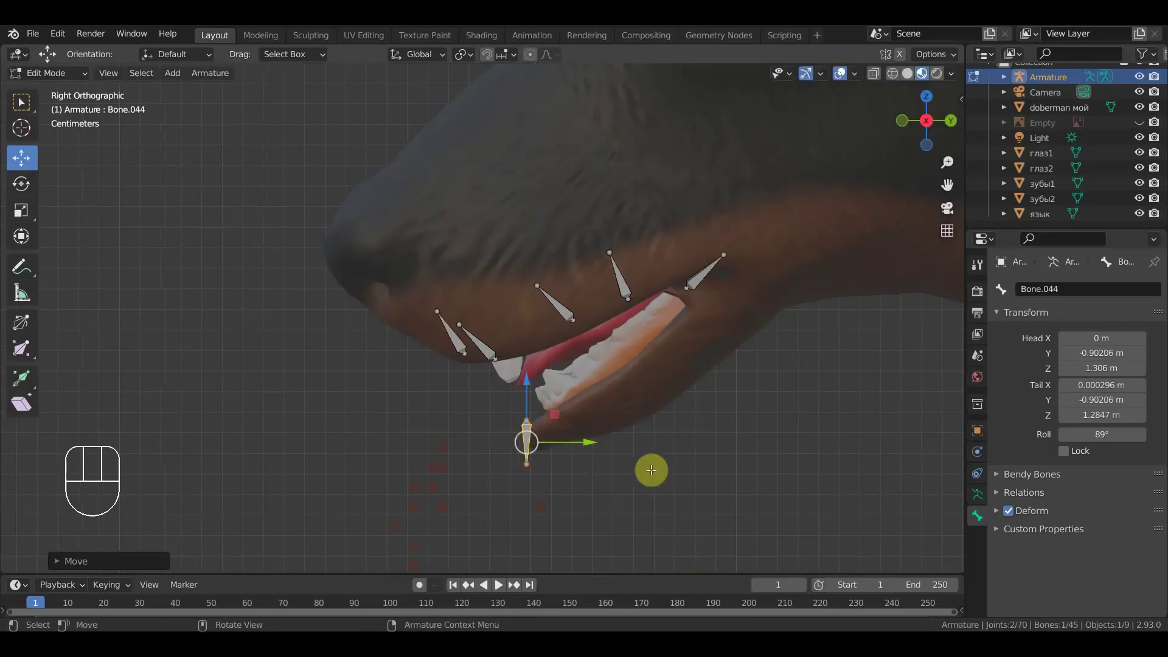
click(604, 442)
drag(599, 442, 620, 450)
drag(663, 464, 684, 468)
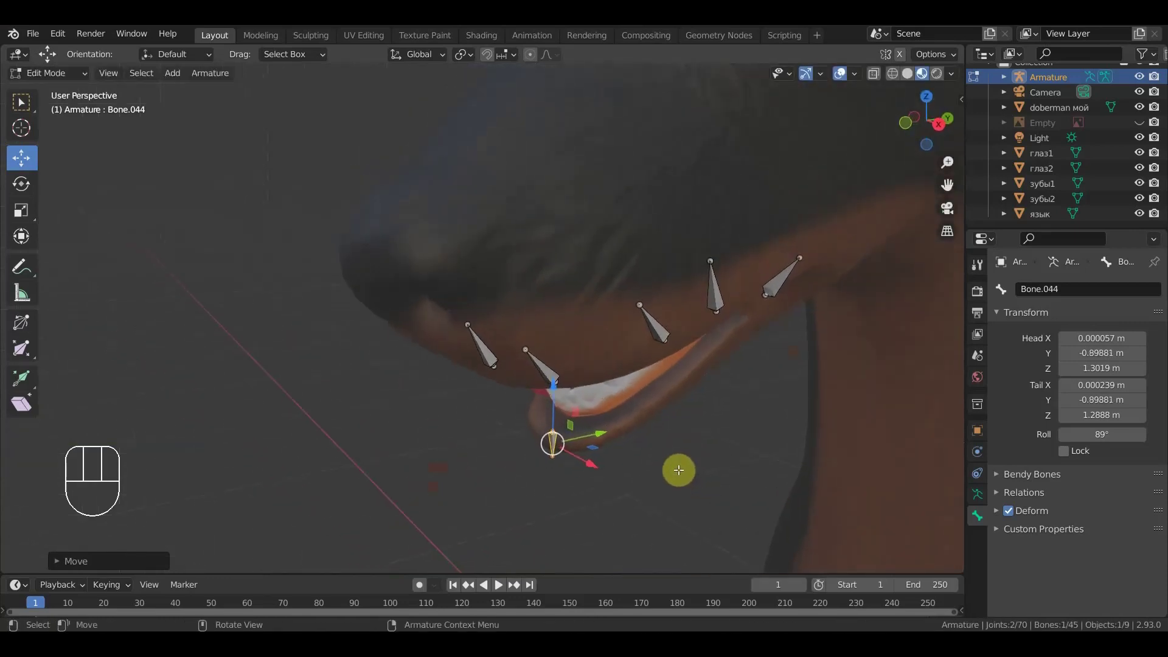
- Duplicate the chin bone and settle the copy along the lower lip from front and side views
key(shift+d)
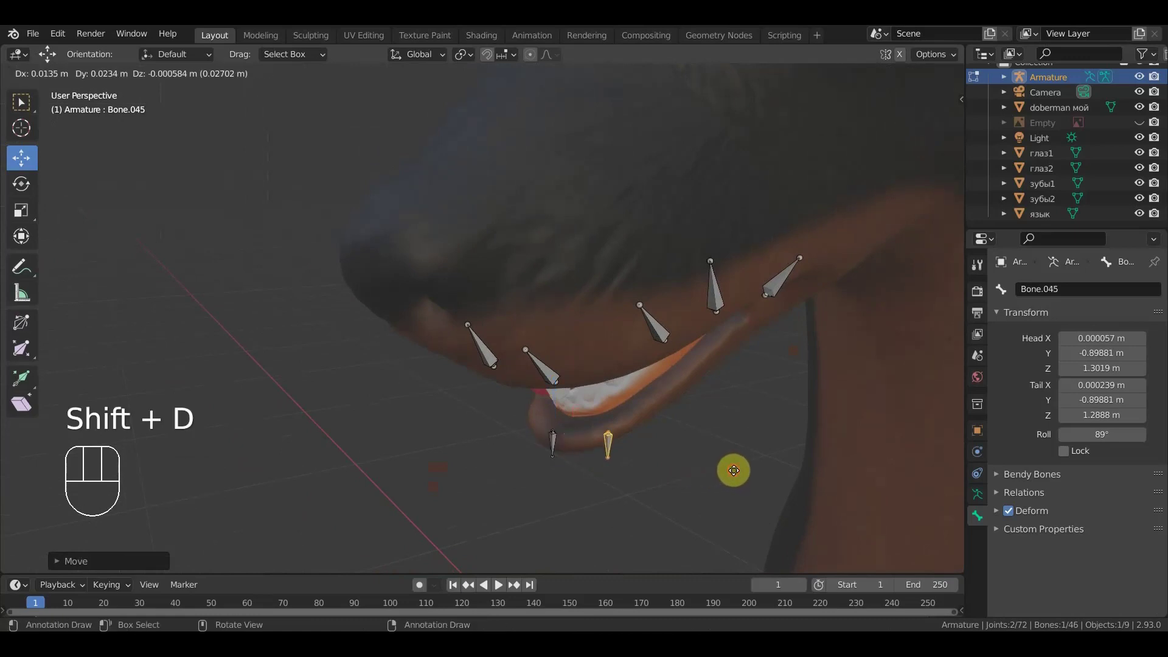
click(736, 469)
drag(683, 450, 728, 438)
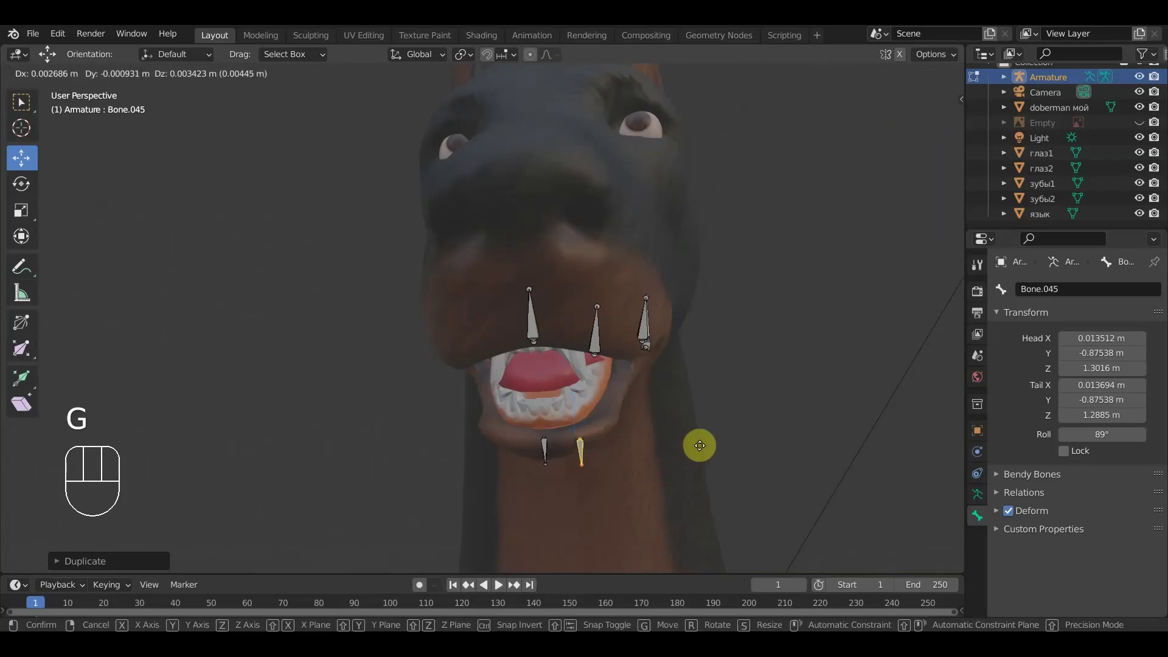
click(693, 449)
drag(583, 468, 568, 474)
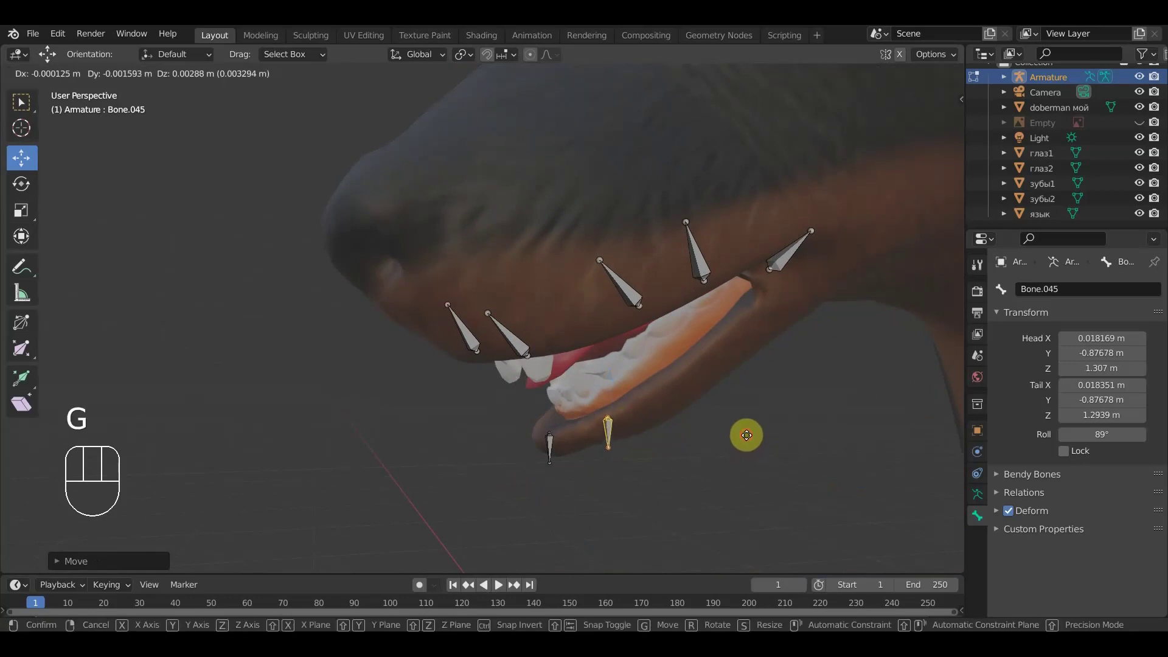
click(749, 434)
drag(727, 436, 708, 439)
- Duplicate two more lower-lip bones, placing them further back along the jaw
key(shift+d)
click(775, 396)
key(shift+d)
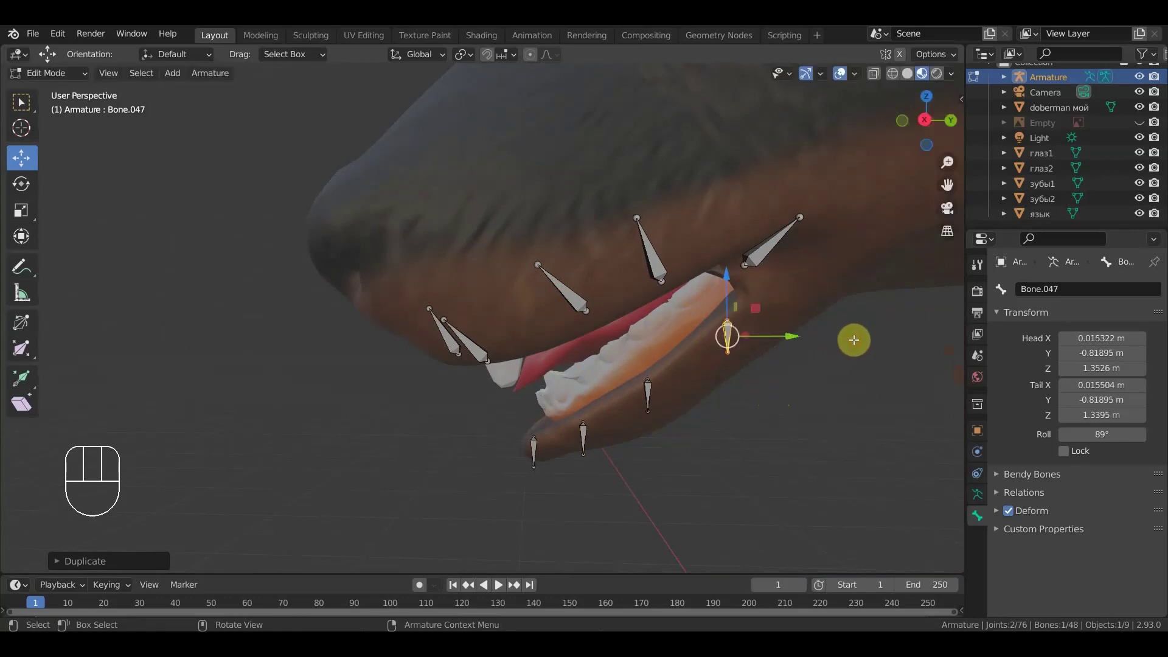
click(653, 397)
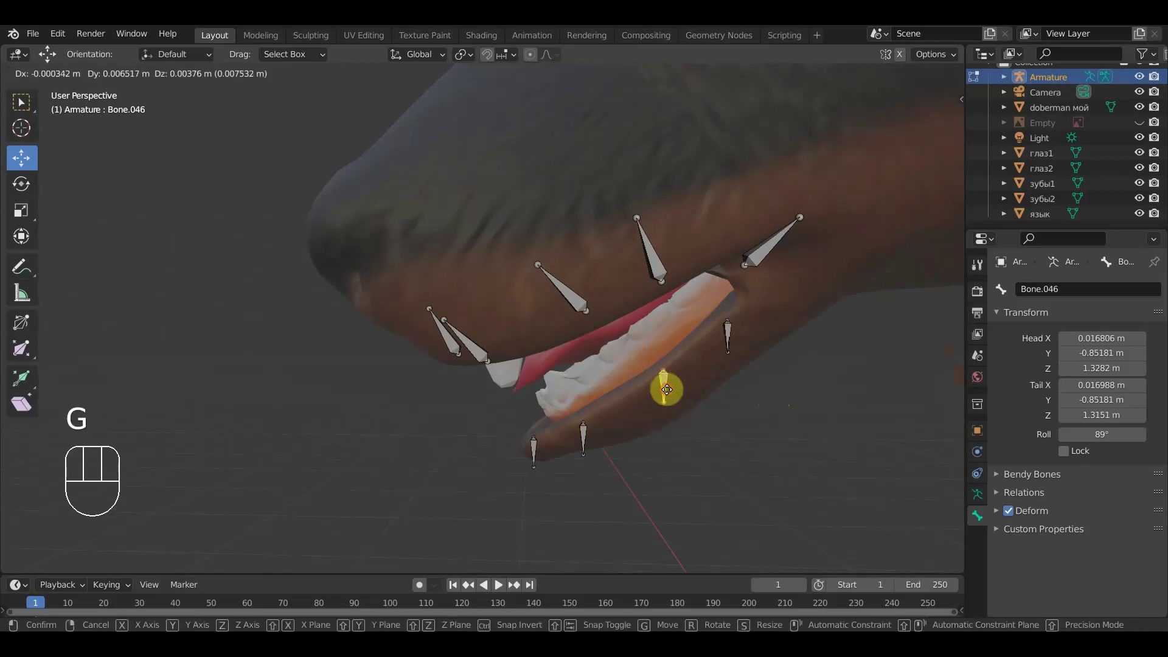
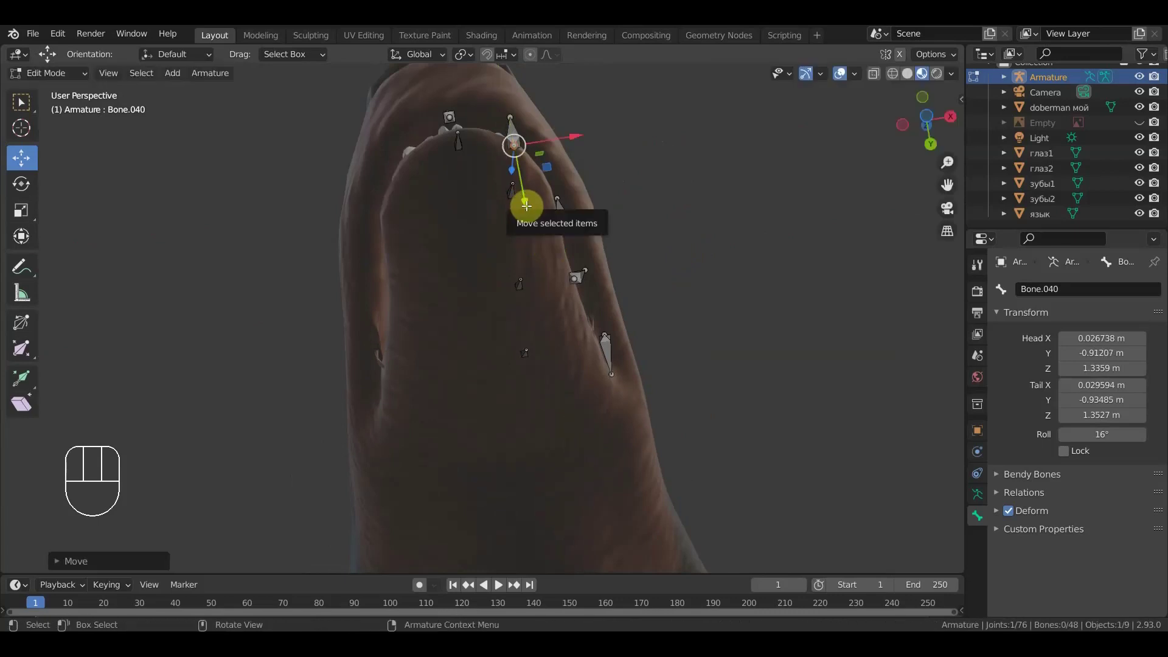
- Undo the last moves and pick another lower-lip bone to adjust under the jaw
key(ctrl+z)
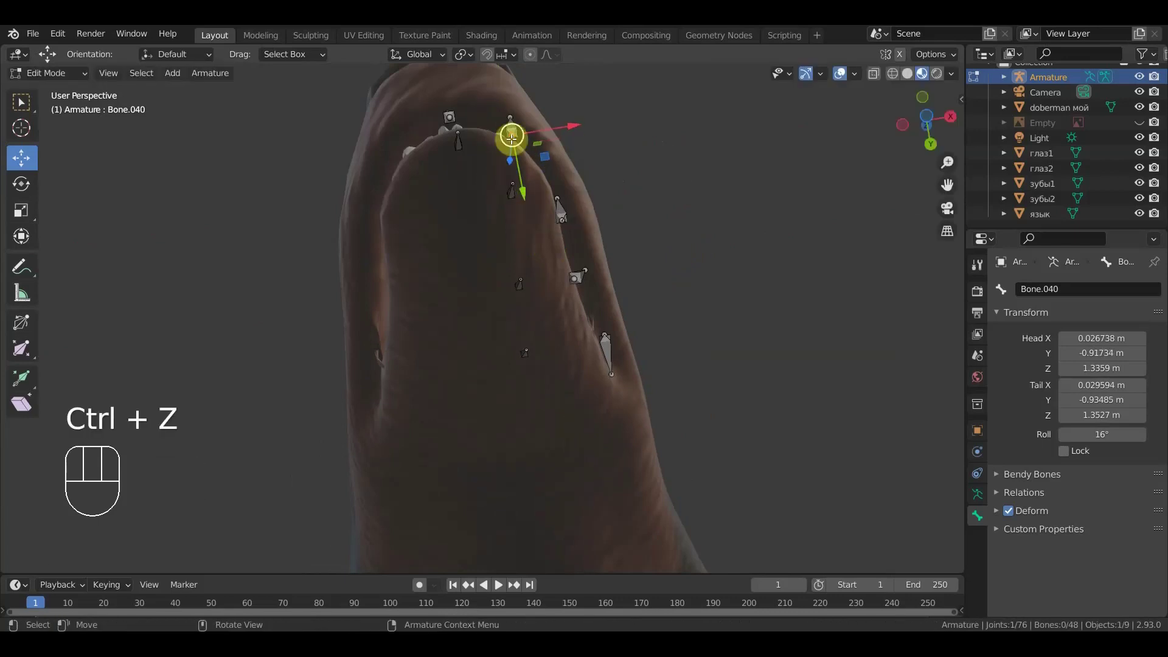
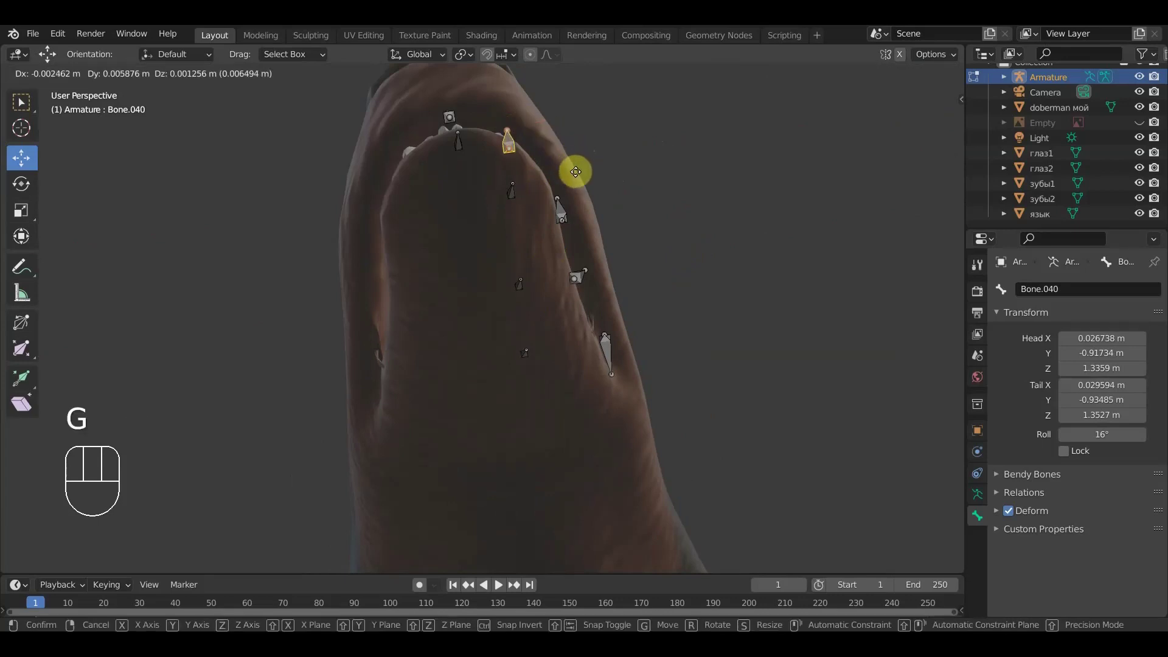
drag(553, 204, 565, 343)
key(ctrl+z)
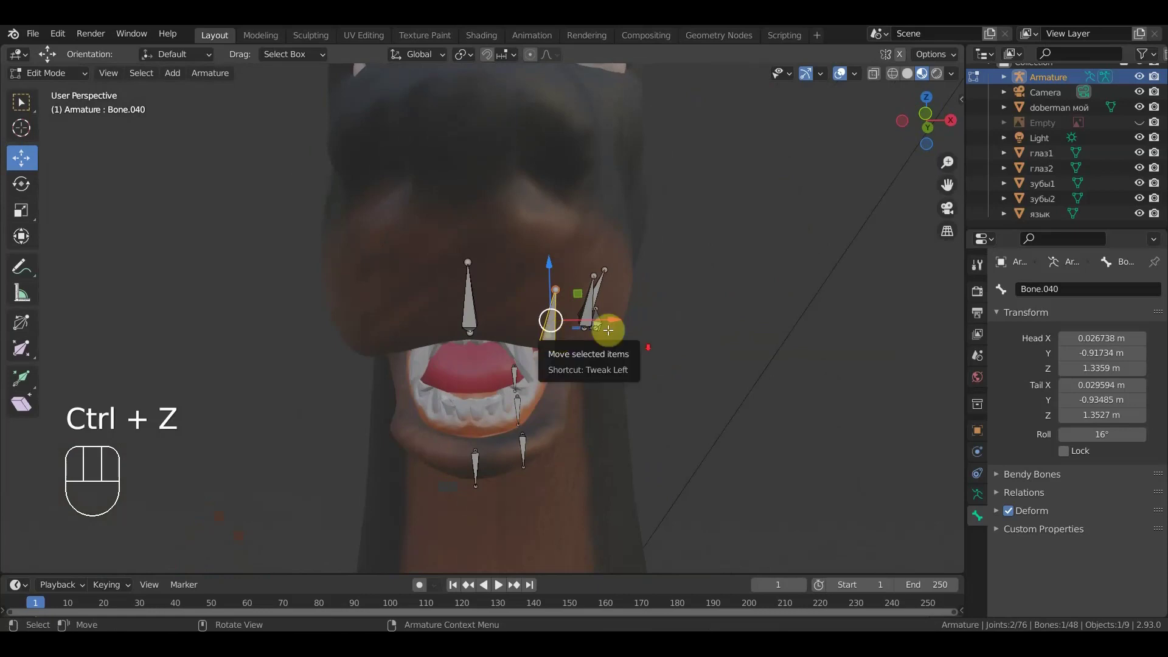
click(514, 405)
drag(584, 398, 580, 265)
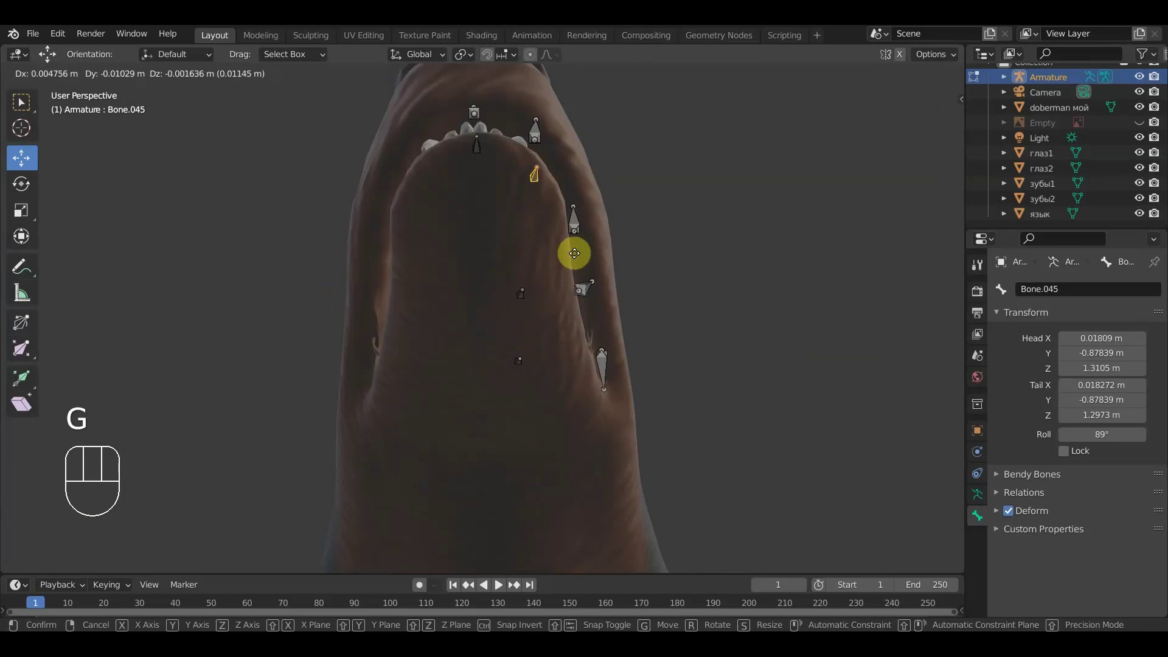
click(579, 246)
- Slide that lip bone further back along the jaw edge and check it from front and side
click(525, 310)
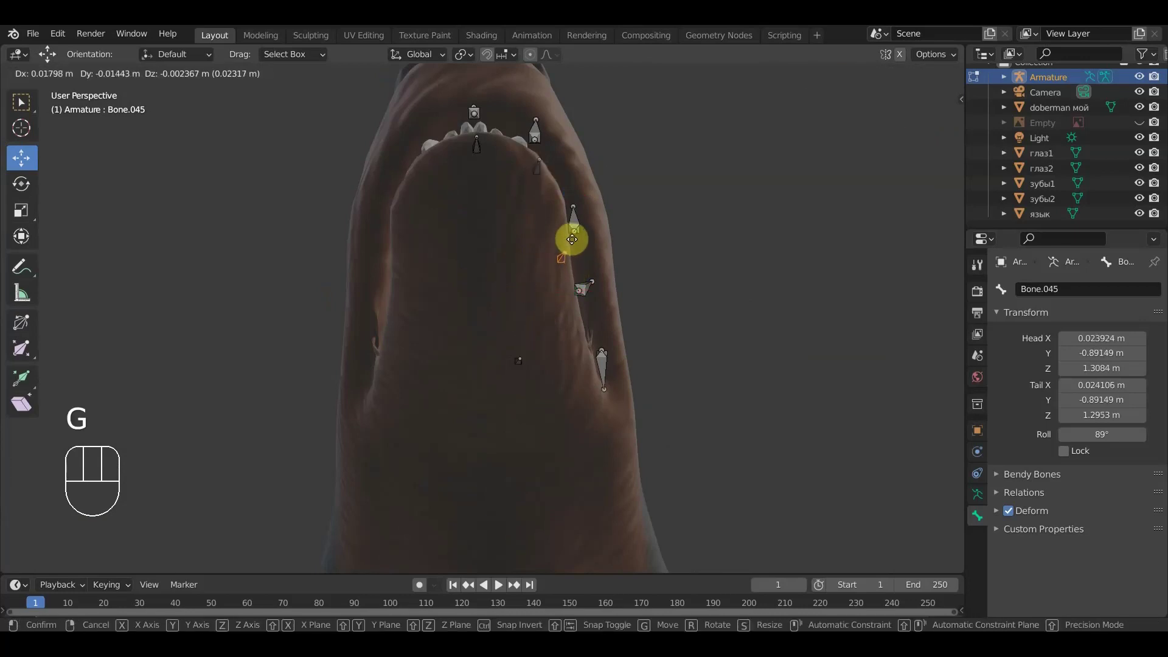
drag(546, 393, 521, 332)
click(598, 321)
drag(523, 356, 524, 436)
key(KP_1)
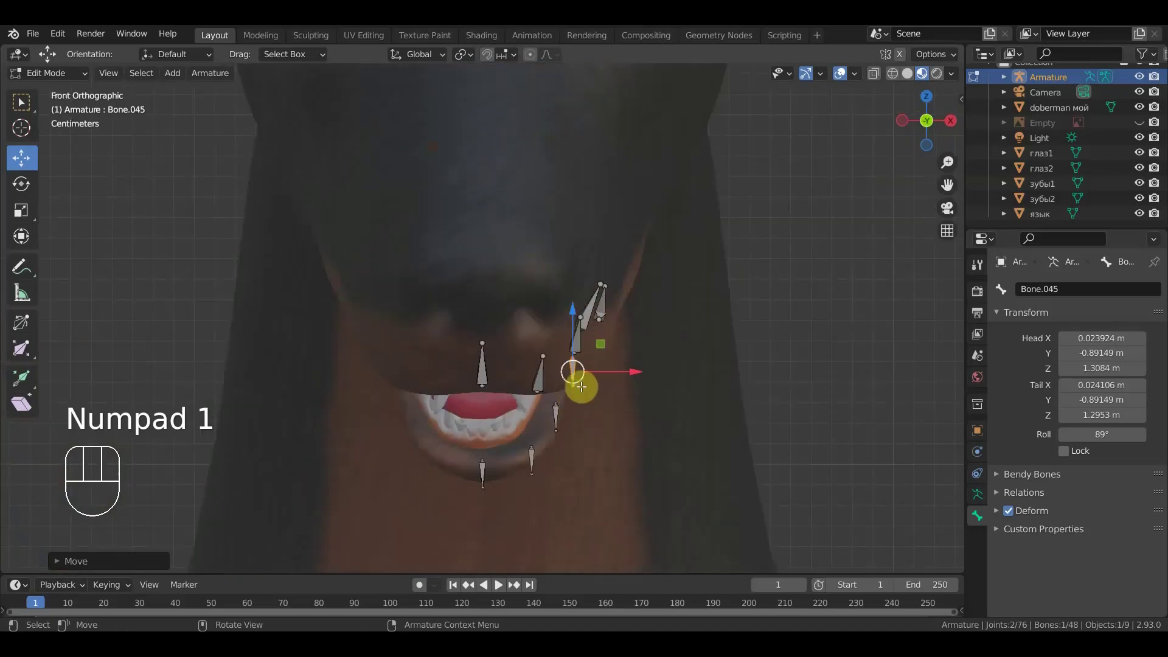
drag(511, 375, 453, 357)
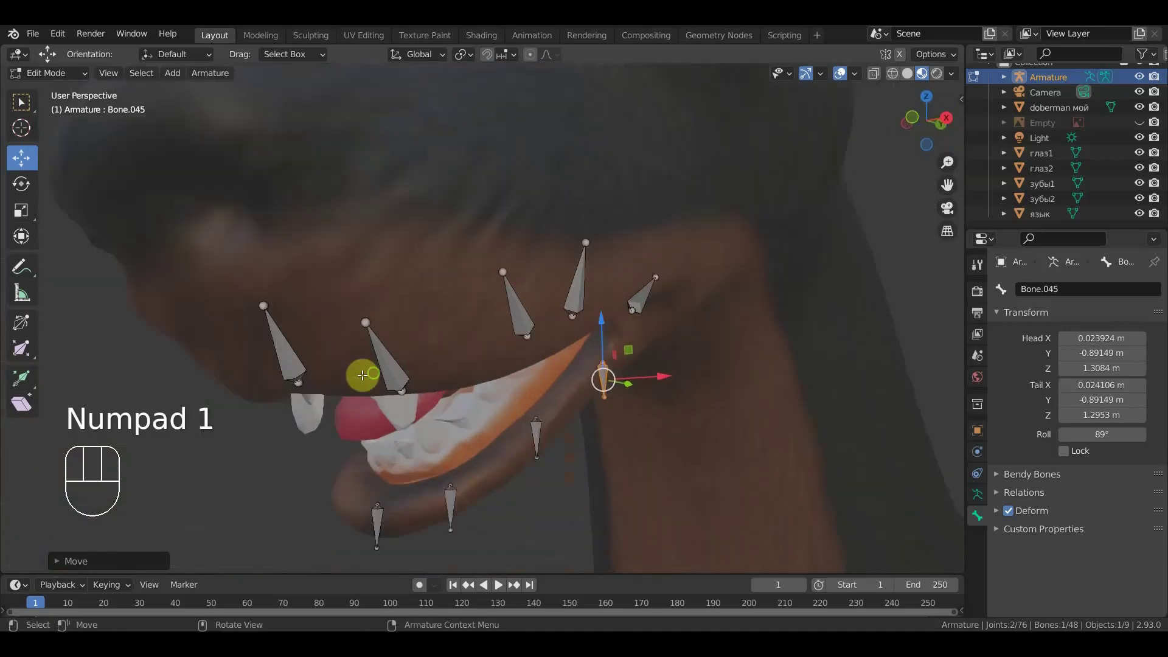
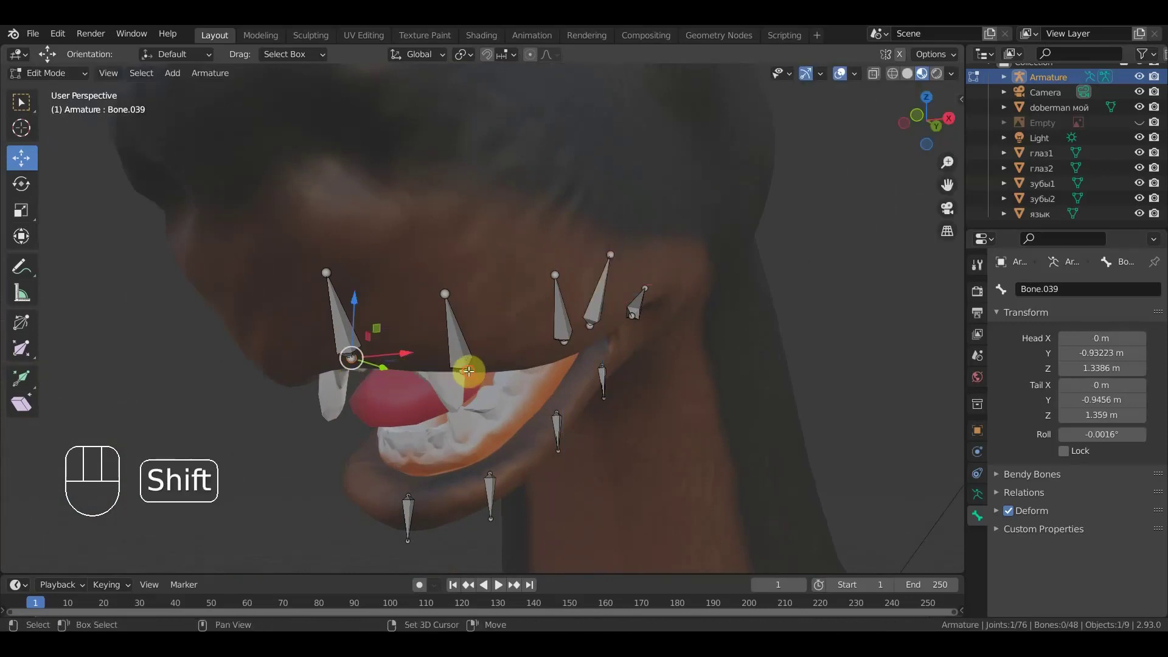
- Extrude connecting bones from a mouth-corner joint toward the lower lip bones
click(472, 369)
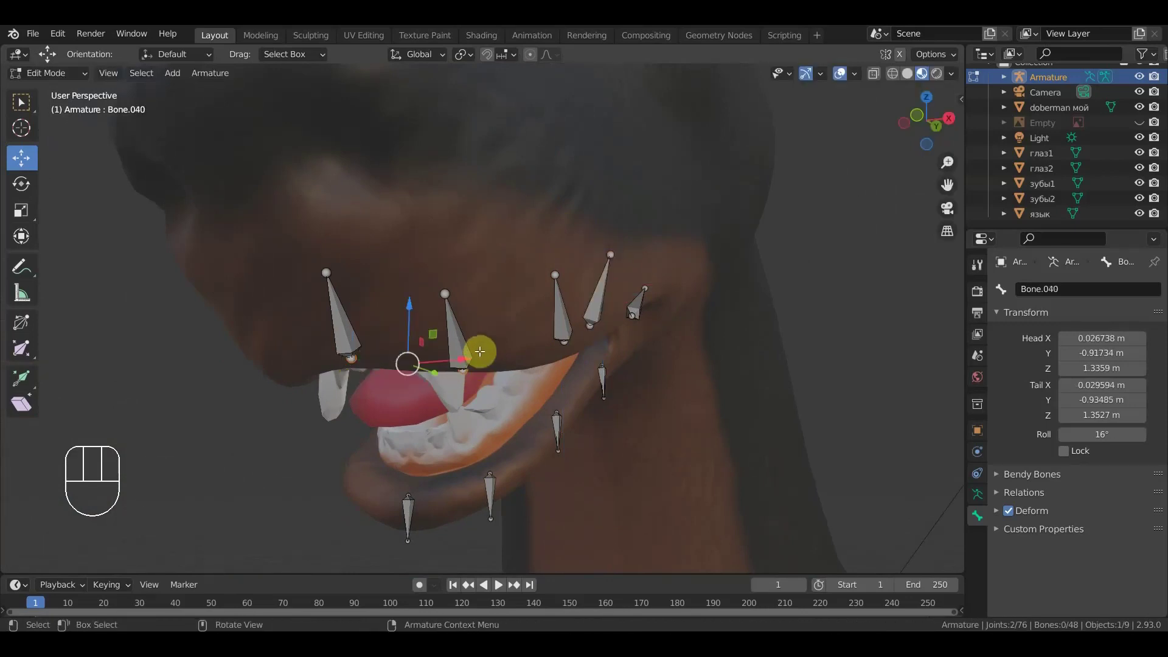
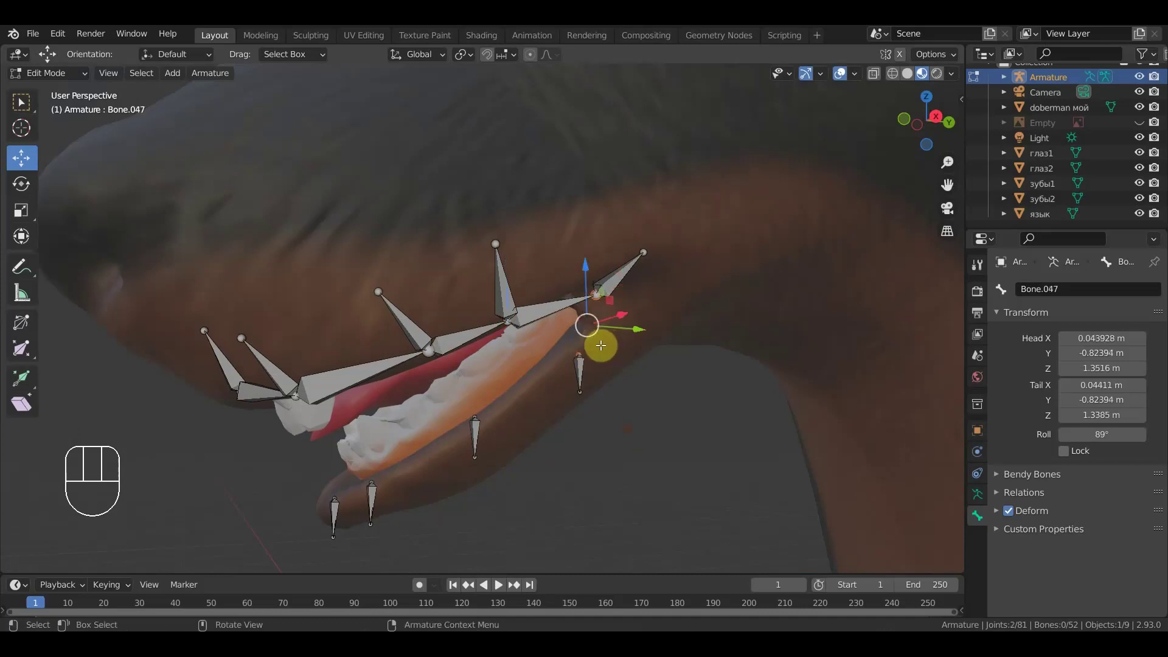
click(478, 416)
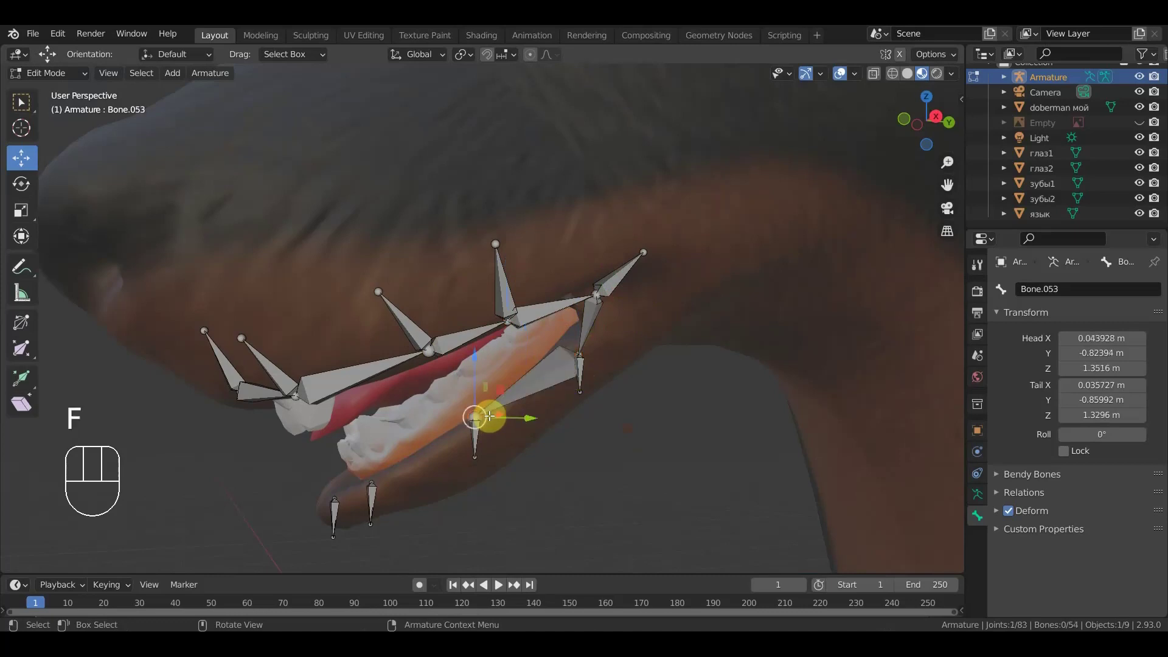
drag(372, 479, 396, 477)
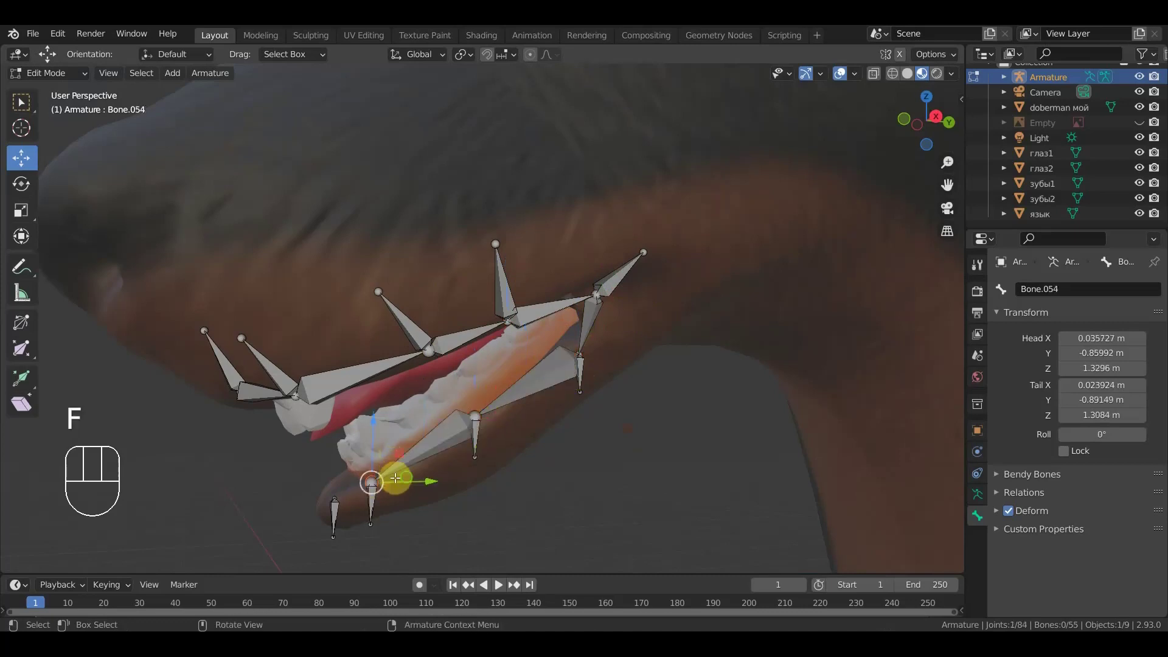
drag(464, 464, 504, 445)
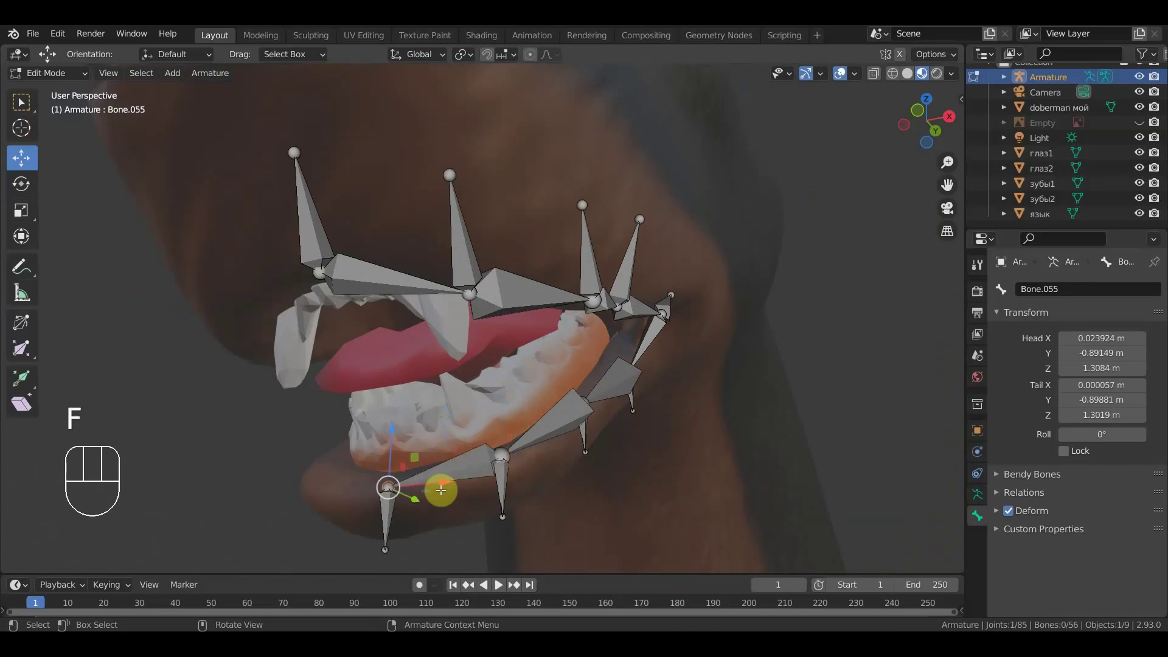
drag(512, 477, 408, 501)
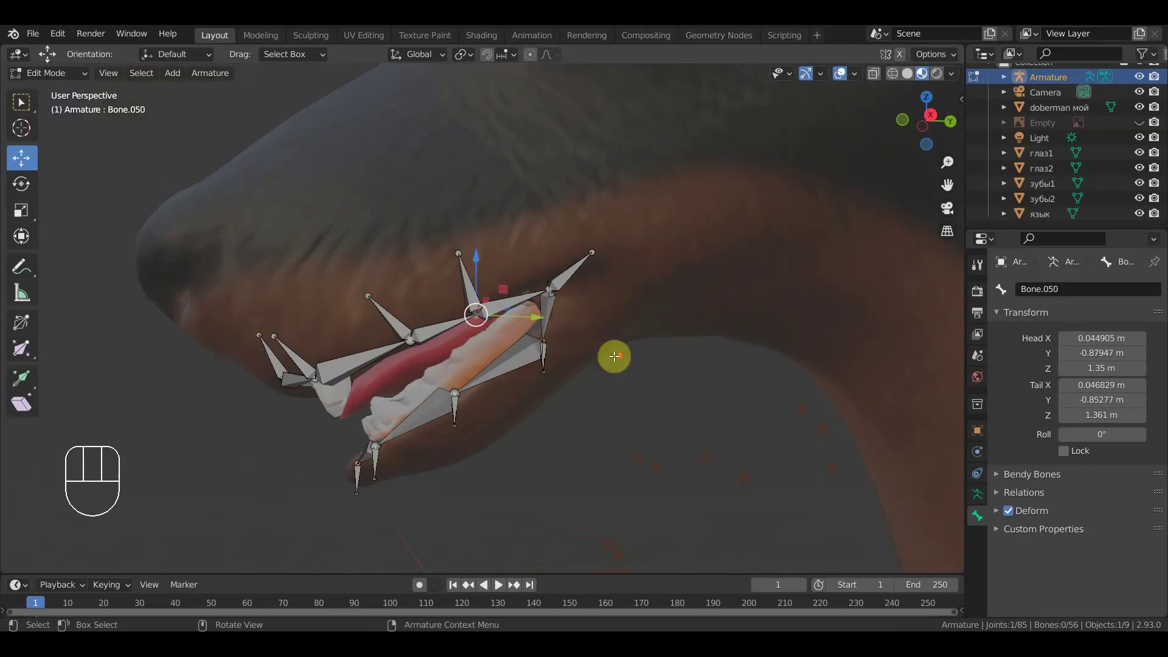
drag(600, 360, 535, 379)
- Add more linking bones at the mouth corner, then review the head from side and front
click(534, 410)
drag(599, 406, 509, 444)
click(431, 472)
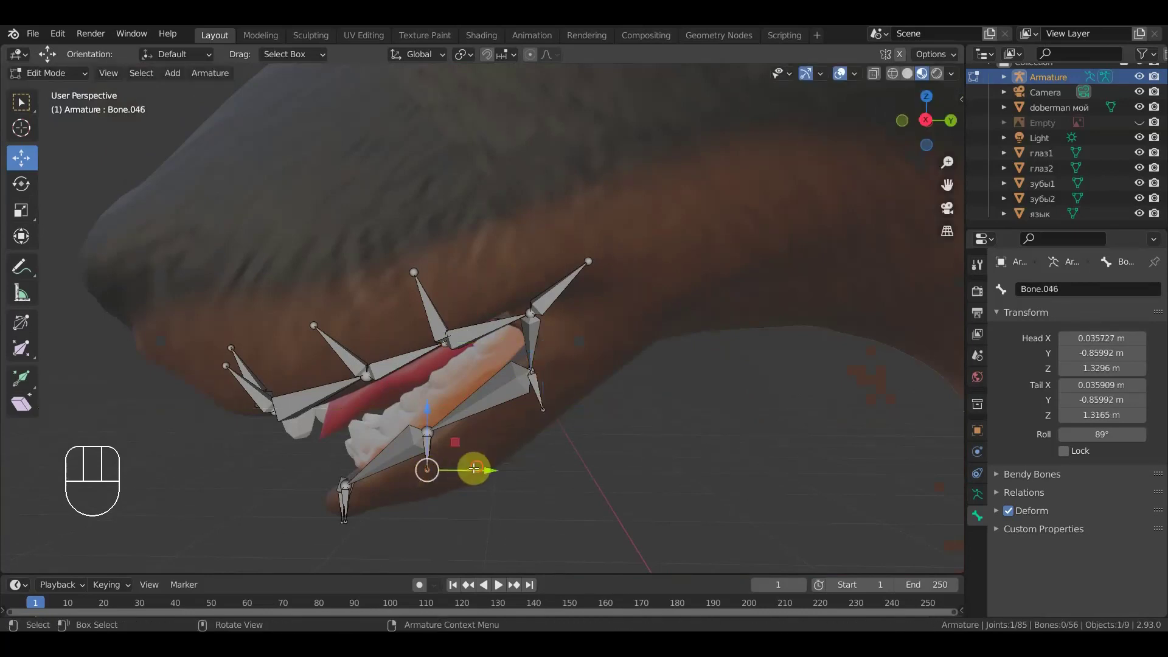
click(499, 467)
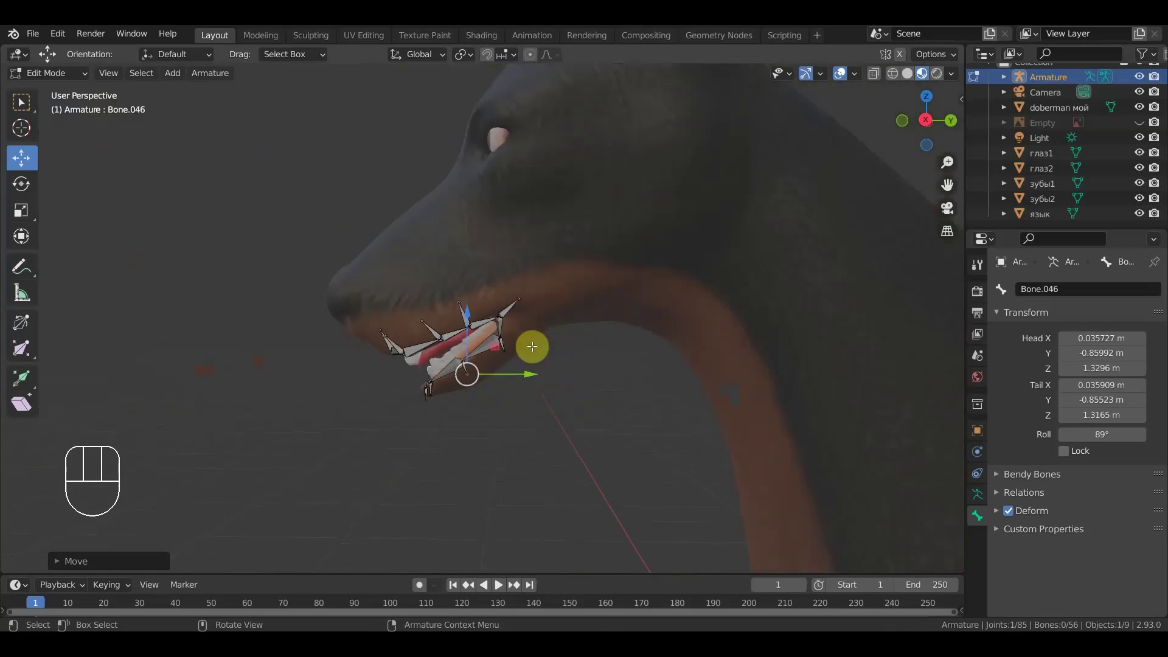
key(KP_3)
drag(584, 373, 540, 379)
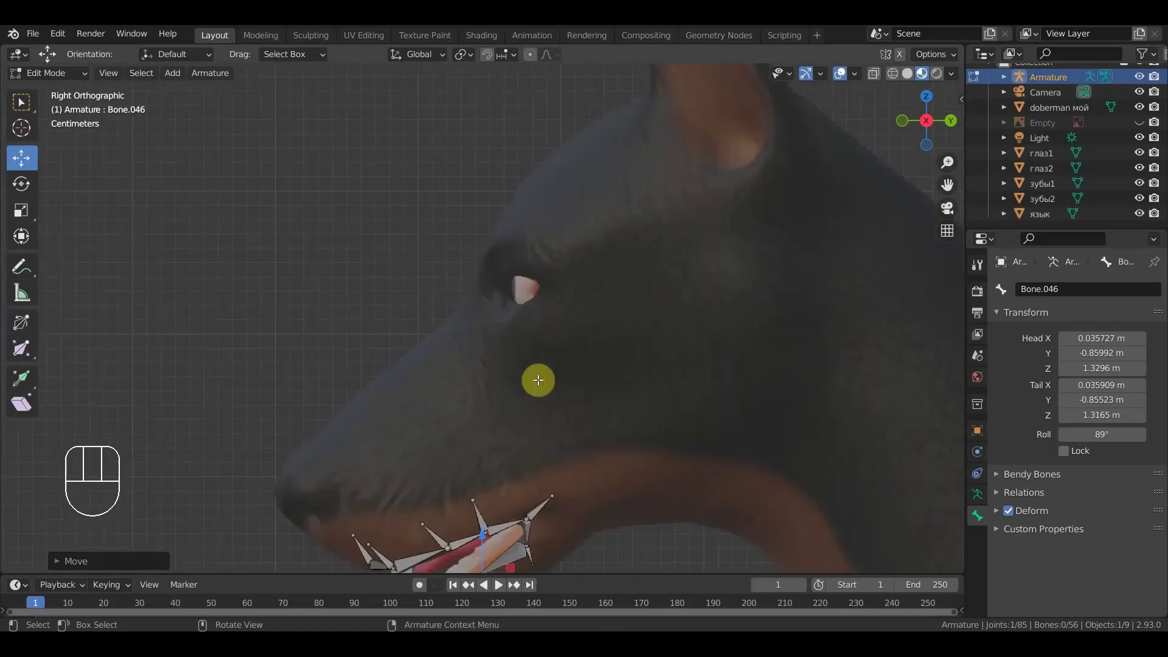
drag(645, 378, 700, 357)
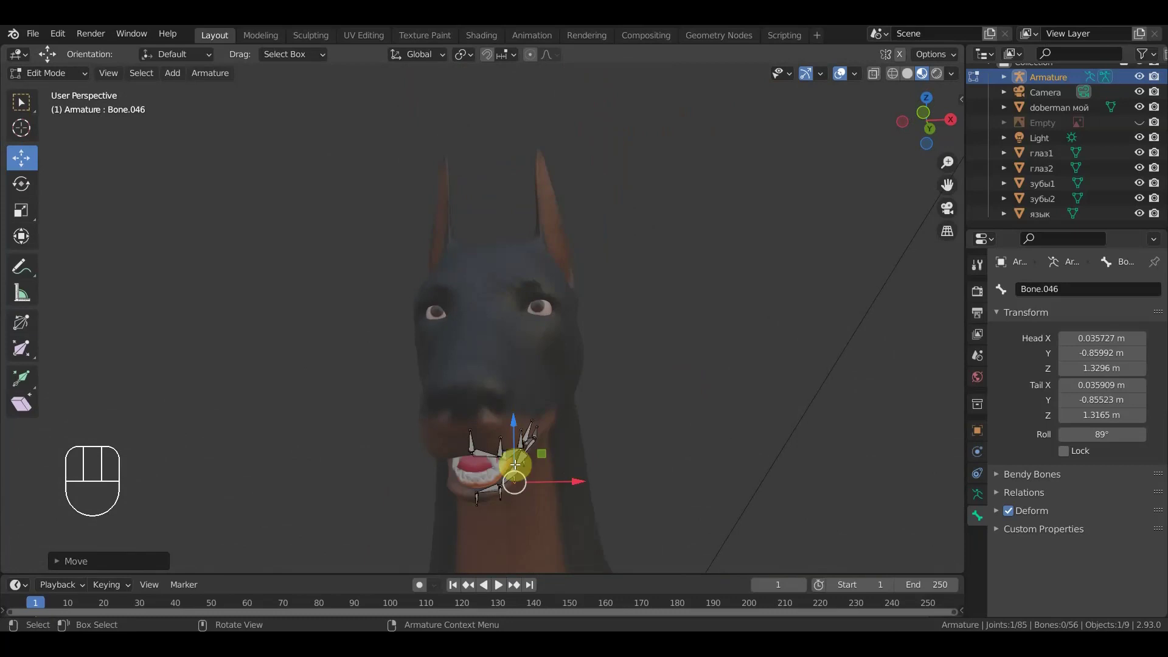
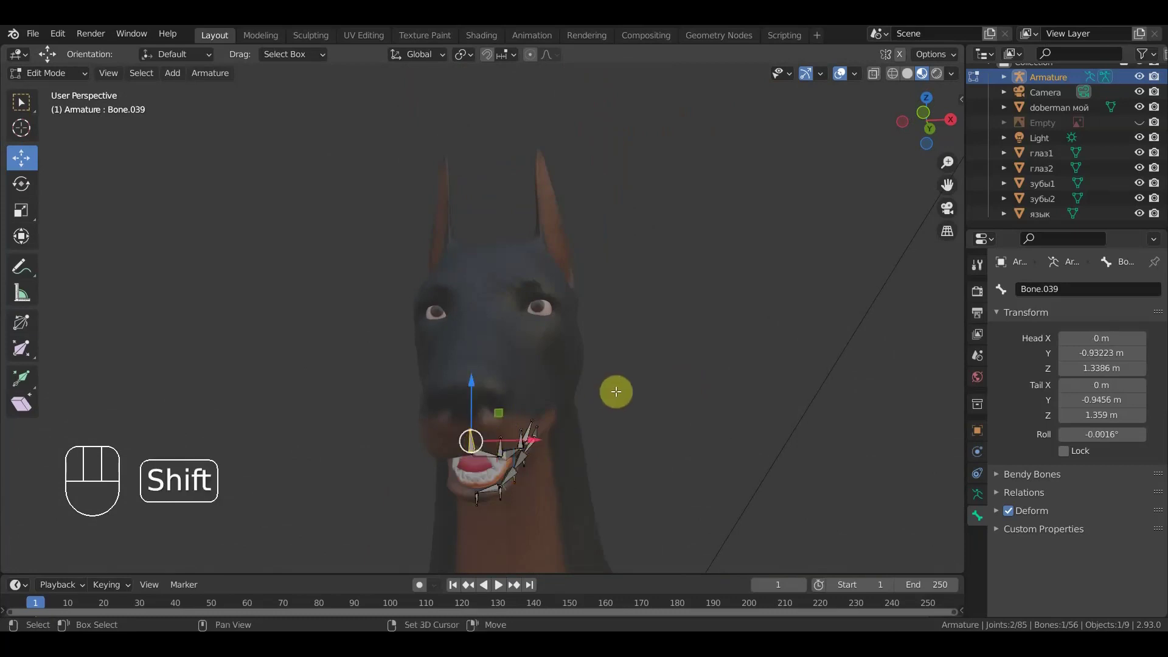
- Duplicate a bone and move it onto the brow above one eye, shrinking it to about half size
key(shift+d)
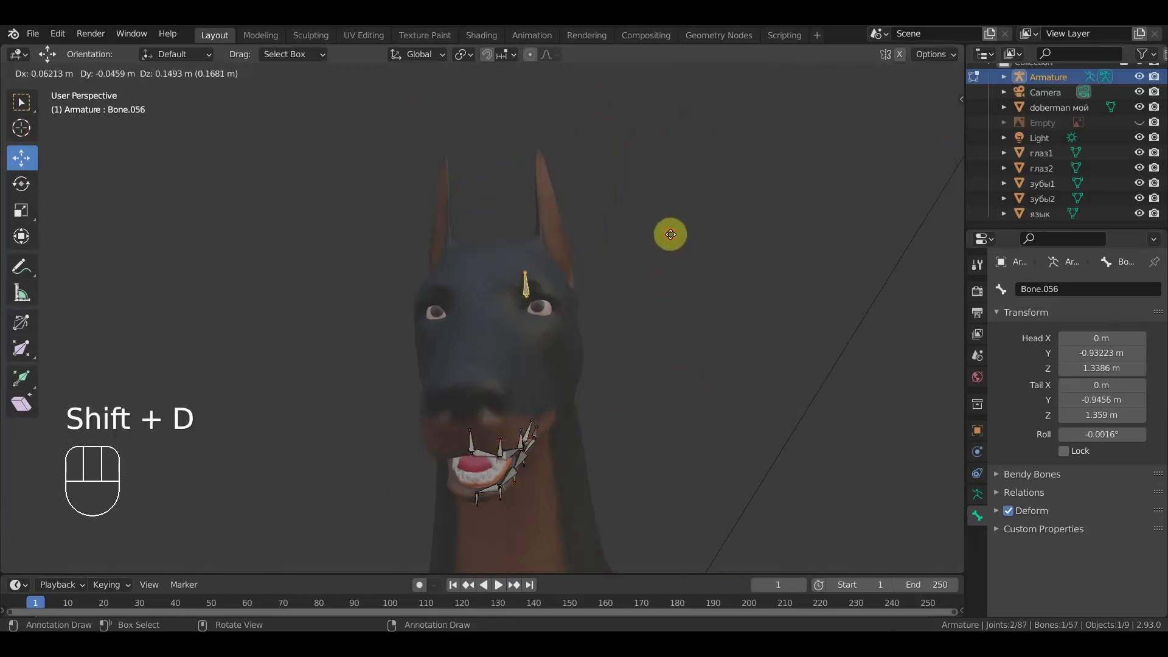
drag(622, 324, 545, 327)
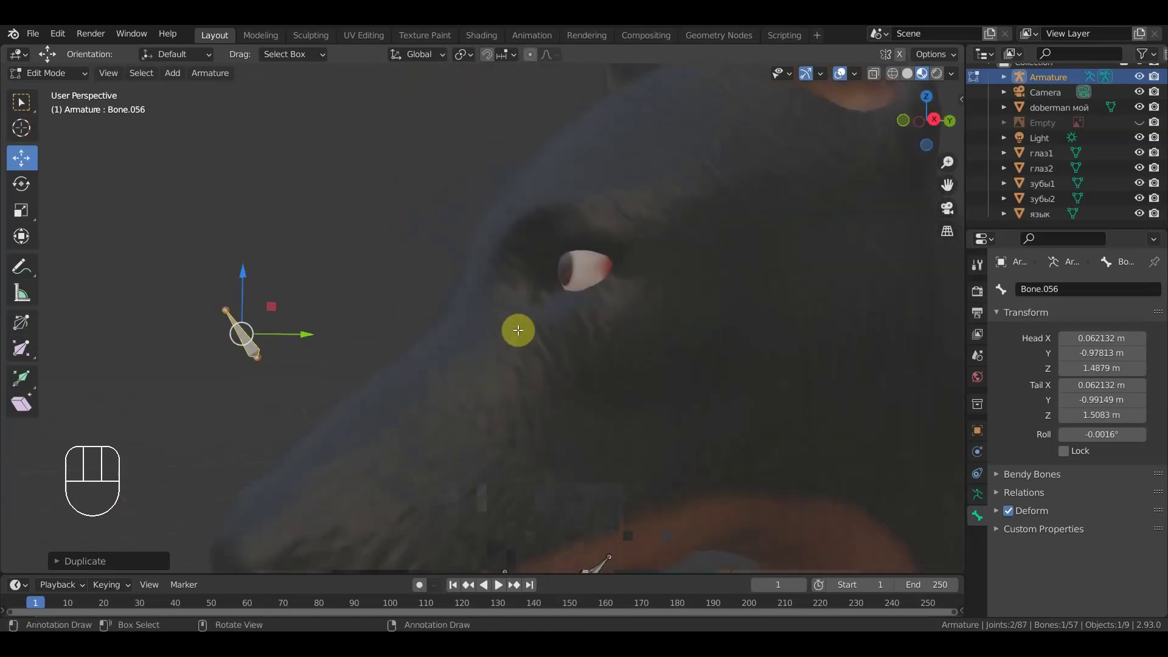
key(KP_3)
key(g)
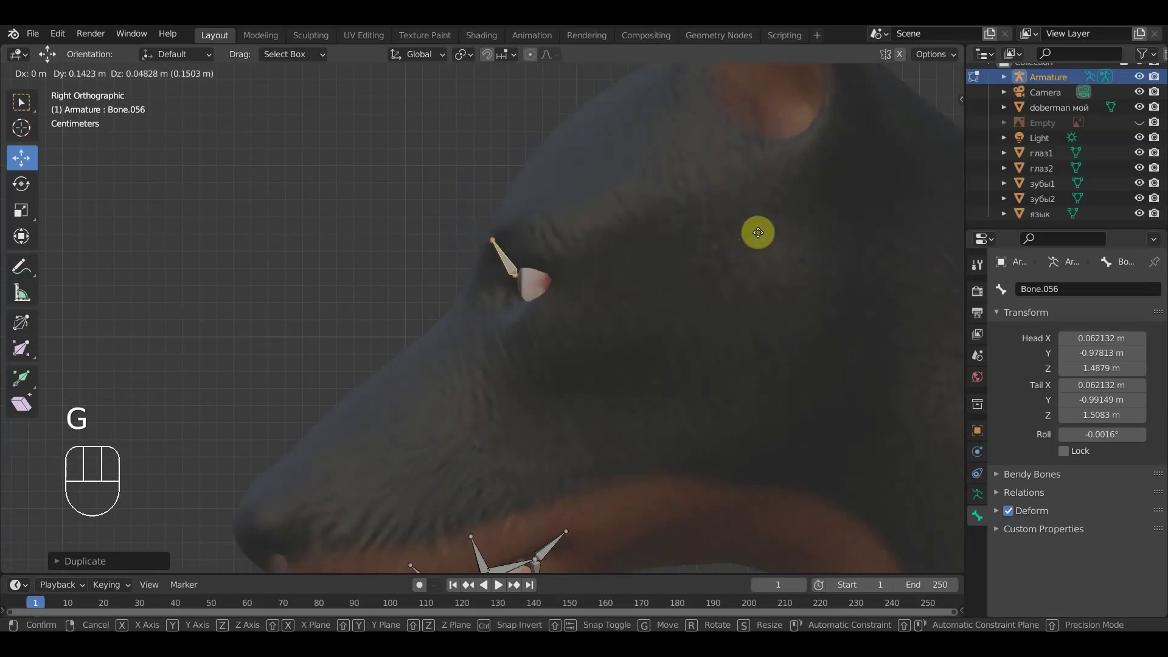
drag(762, 230, 755, 249)
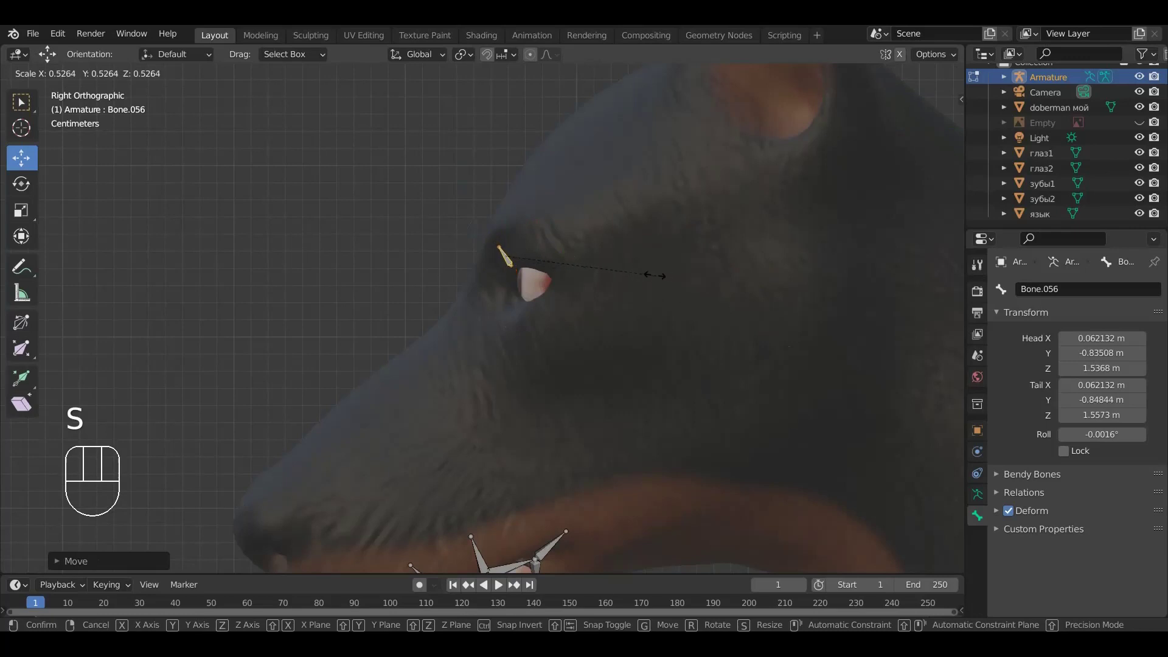
key(KP_1)
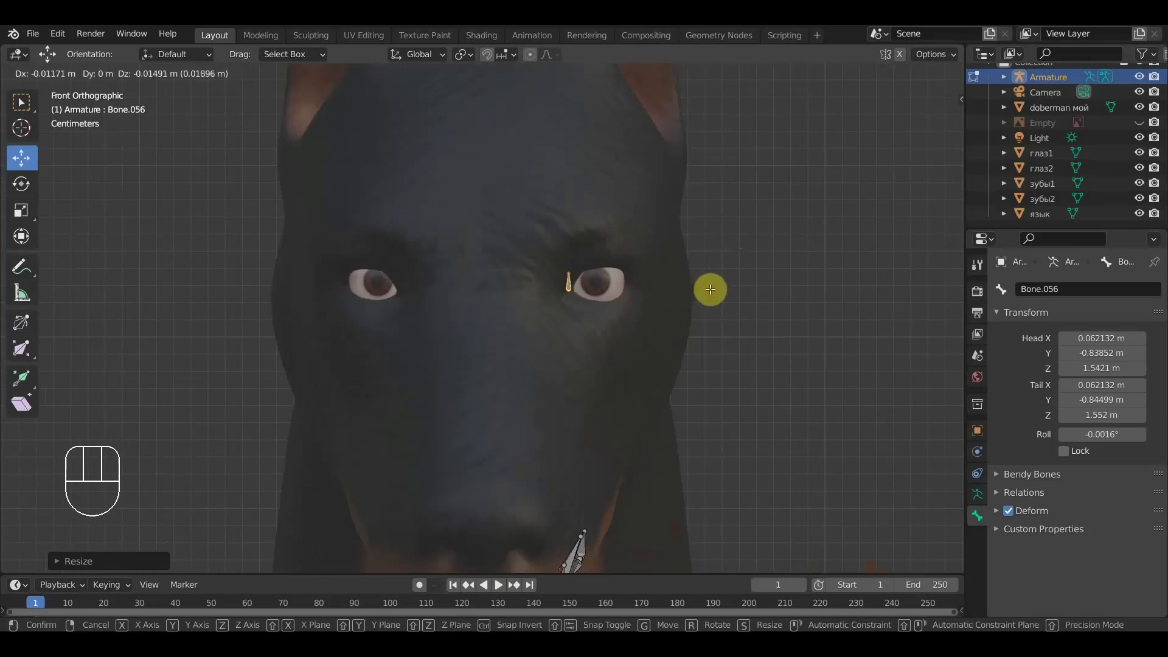
drag(616, 311, 482, 307)
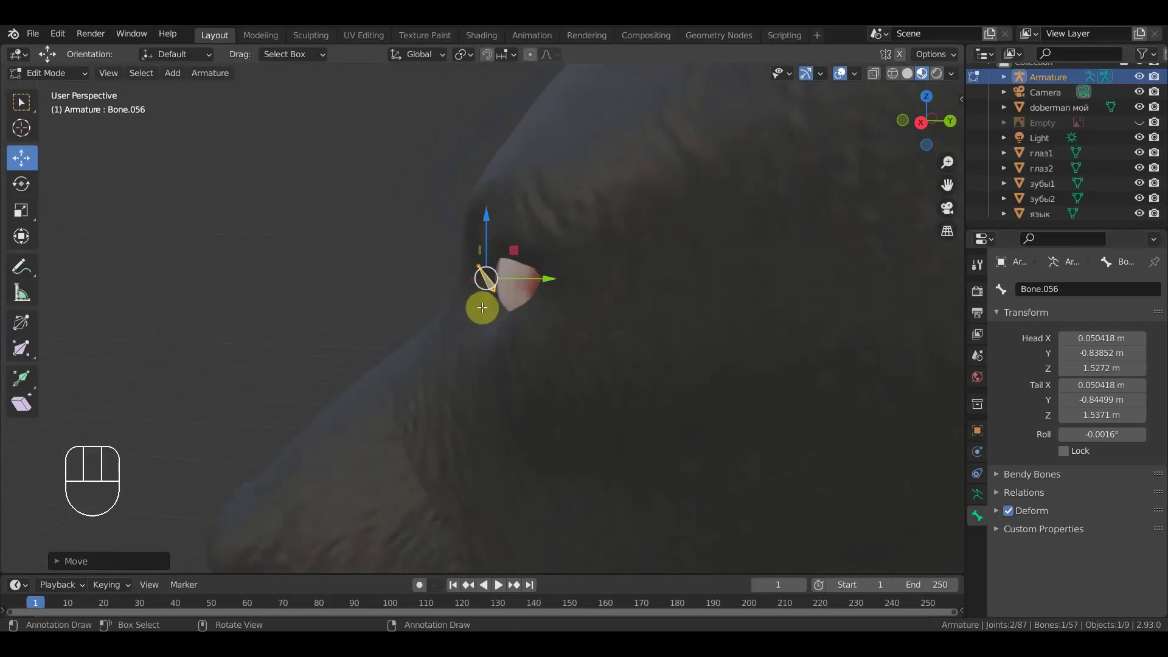
- Rotate the brow bone to follow the eye's upper edge and verify from several angles
key(KP_3)
key(r)
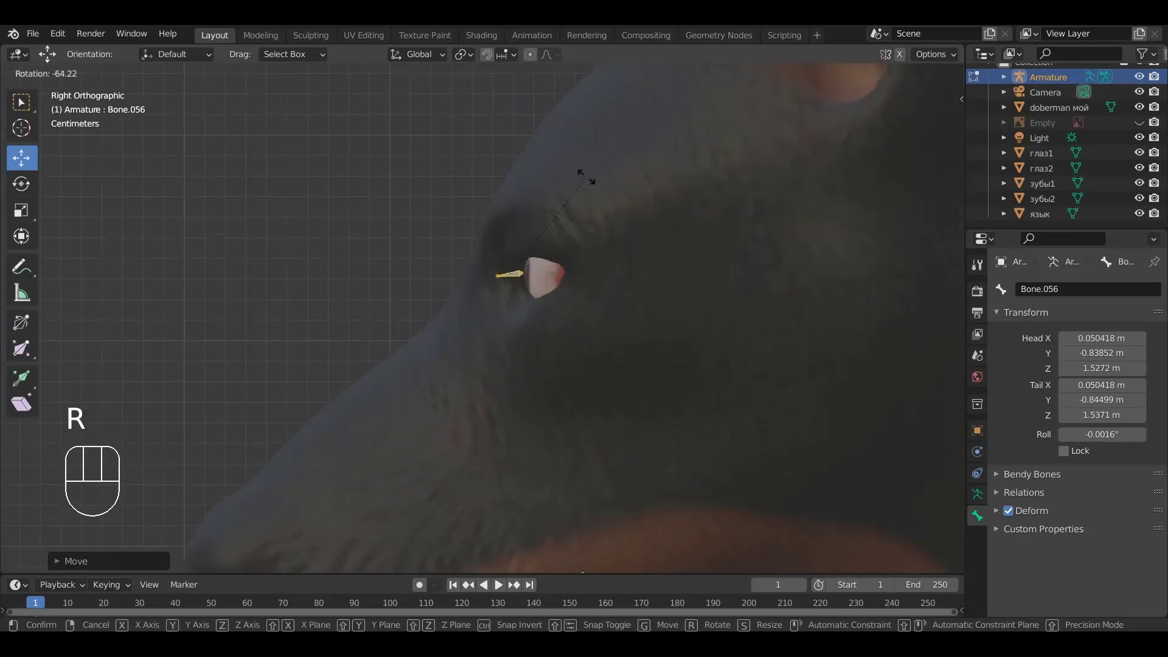
click(587, 174)
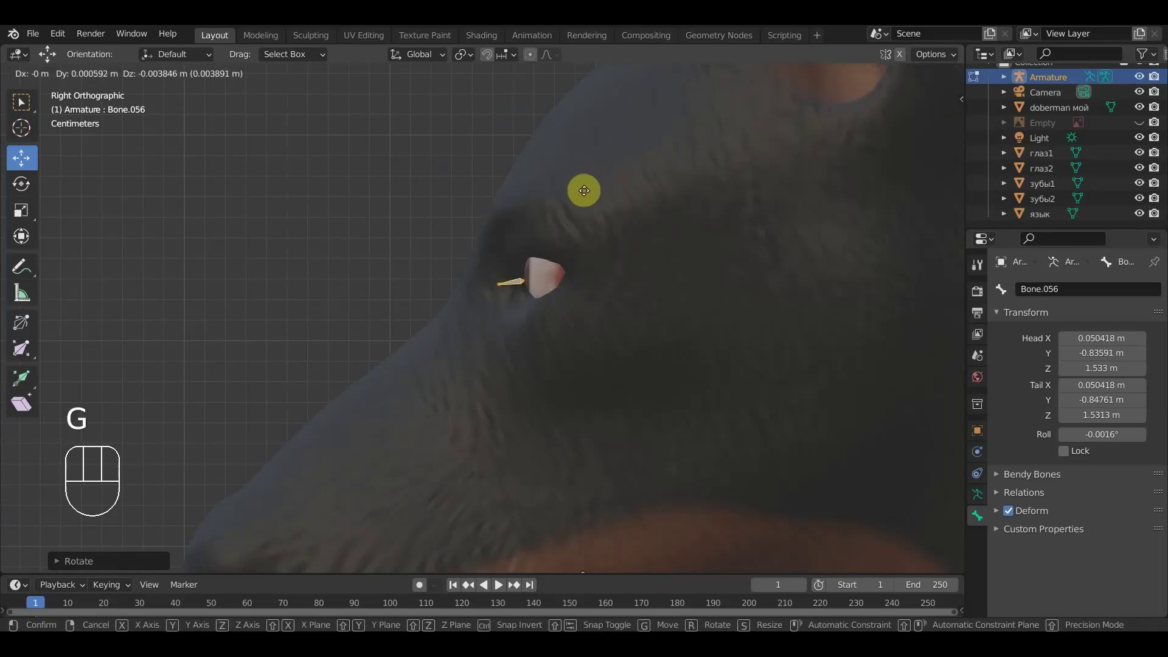
click(588, 189)
drag(703, 231, 671, 282)
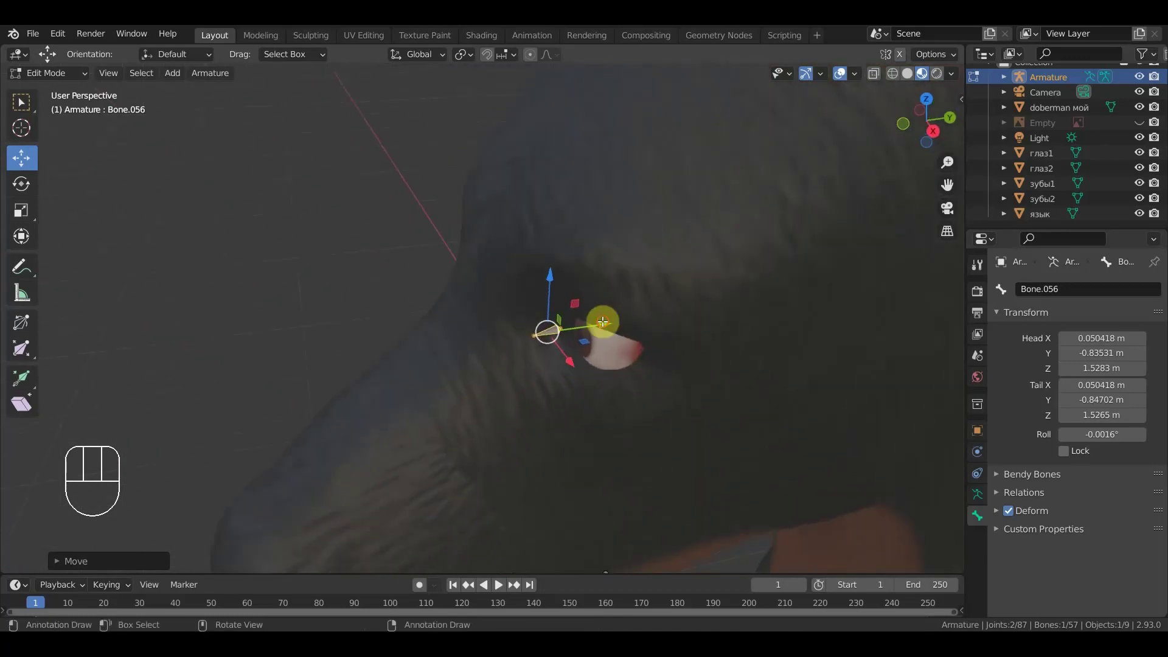
drag(612, 320, 639, 319)
drag(734, 304, 785, 259)
key(KP_1)
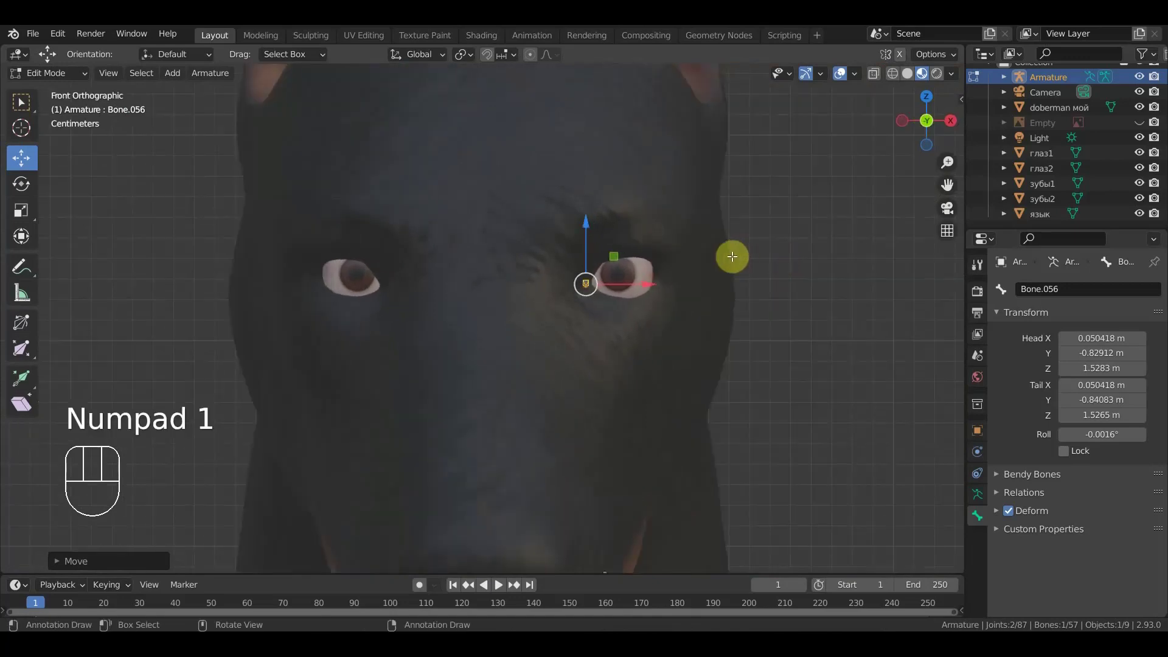
- Duplicate the brow bone four times into a row running to the eye's outer corner
key(shift+d)
click(685, 268)
key(shift+d)
click(707, 260)
key(shift+d)
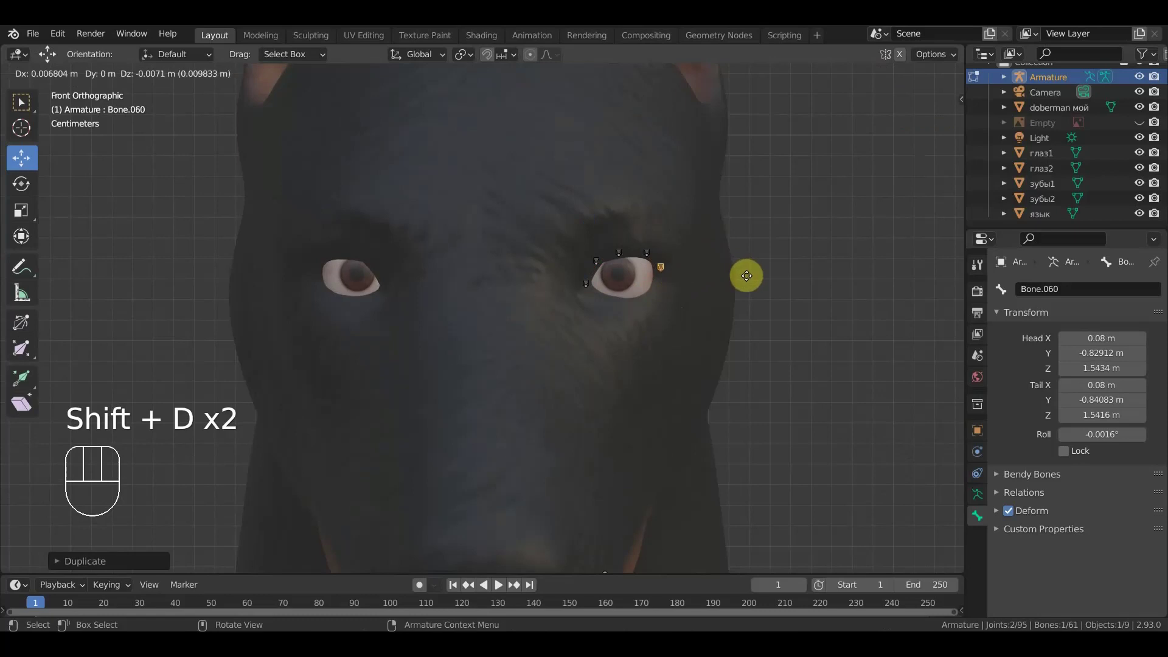
click(744, 275)
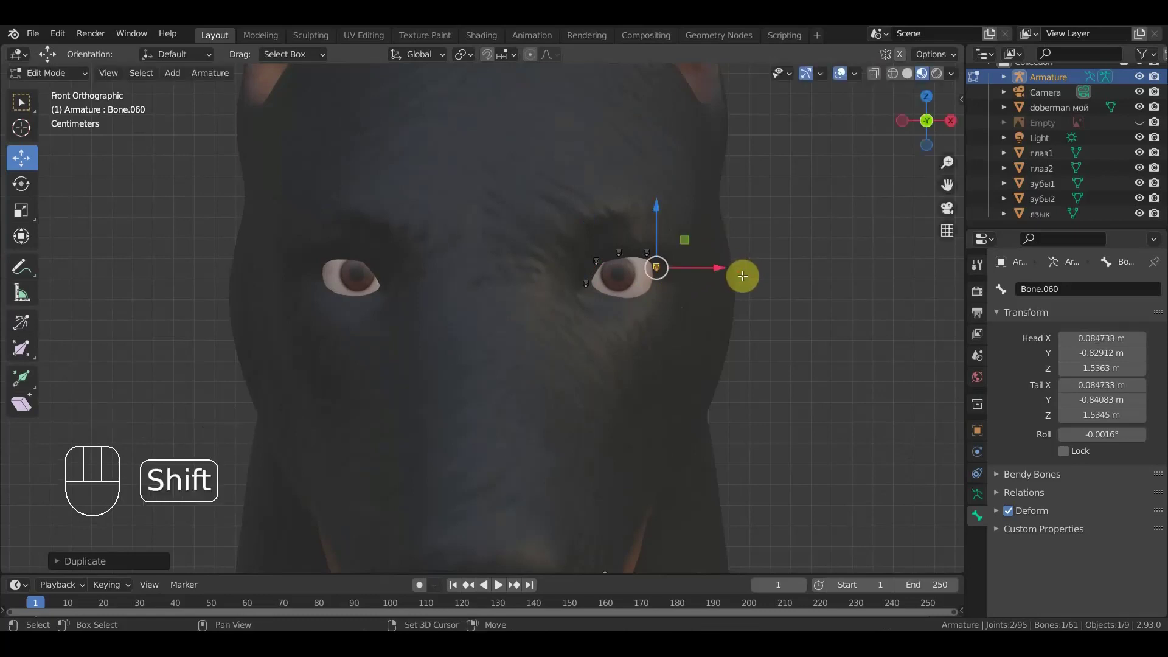
key(shift+d)
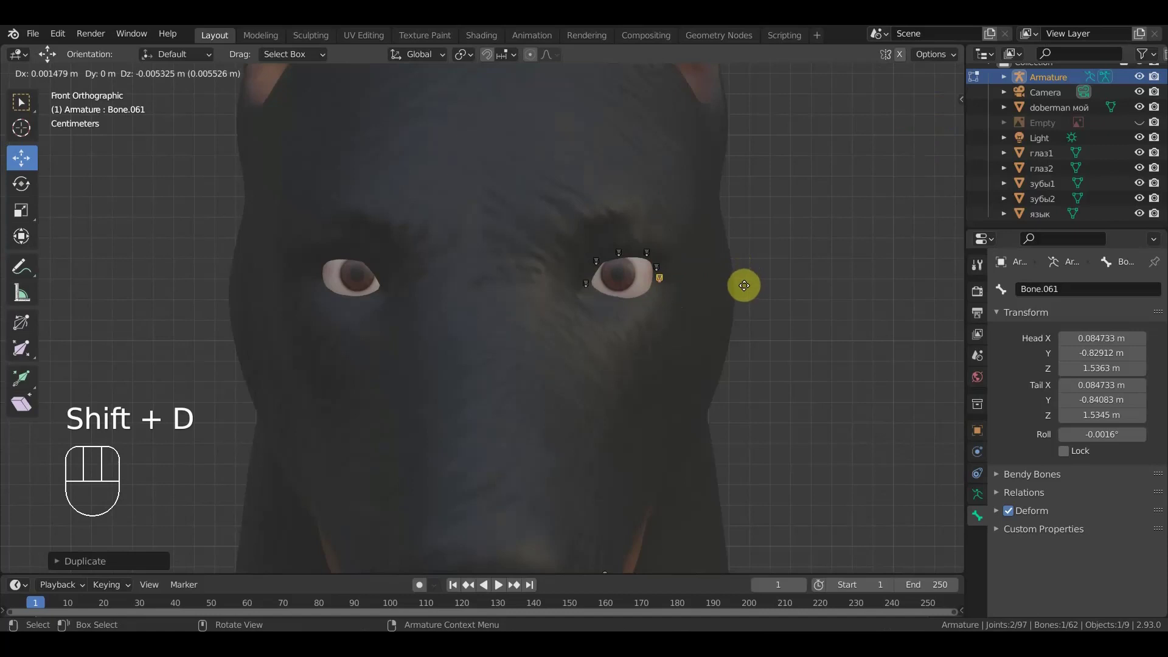
click(746, 282)
- Spread the eyelid bones apart to follow the eye's curved rim and select one near the lower lid
drag(671, 303, 593, 309)
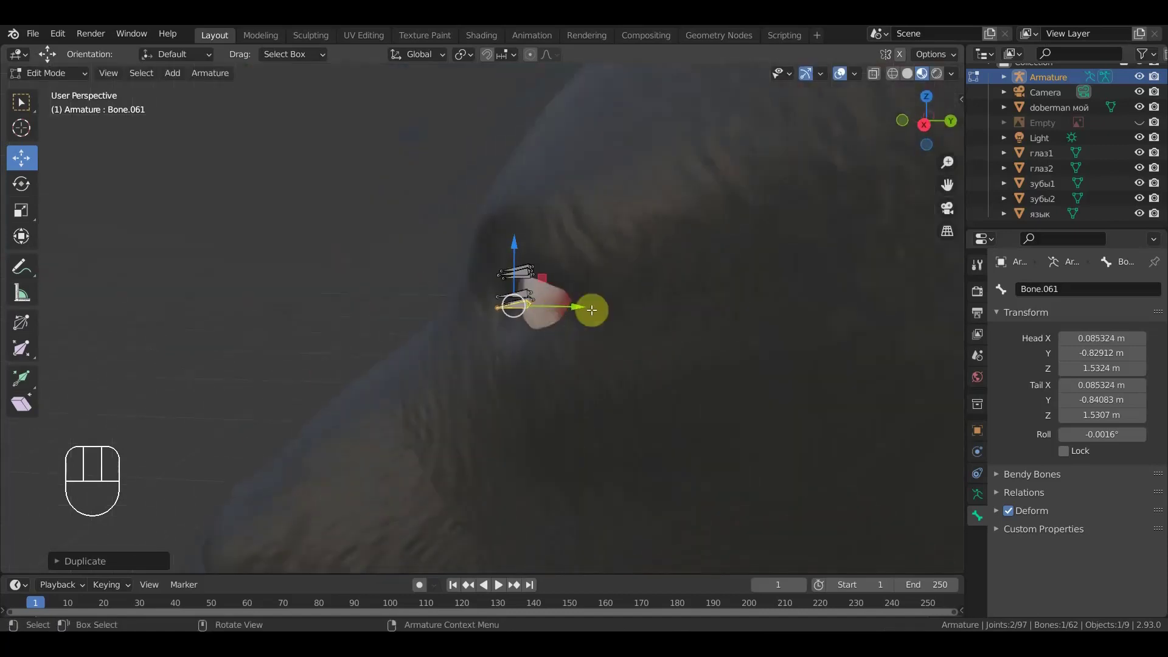
drag(618, 305, 600, 306)
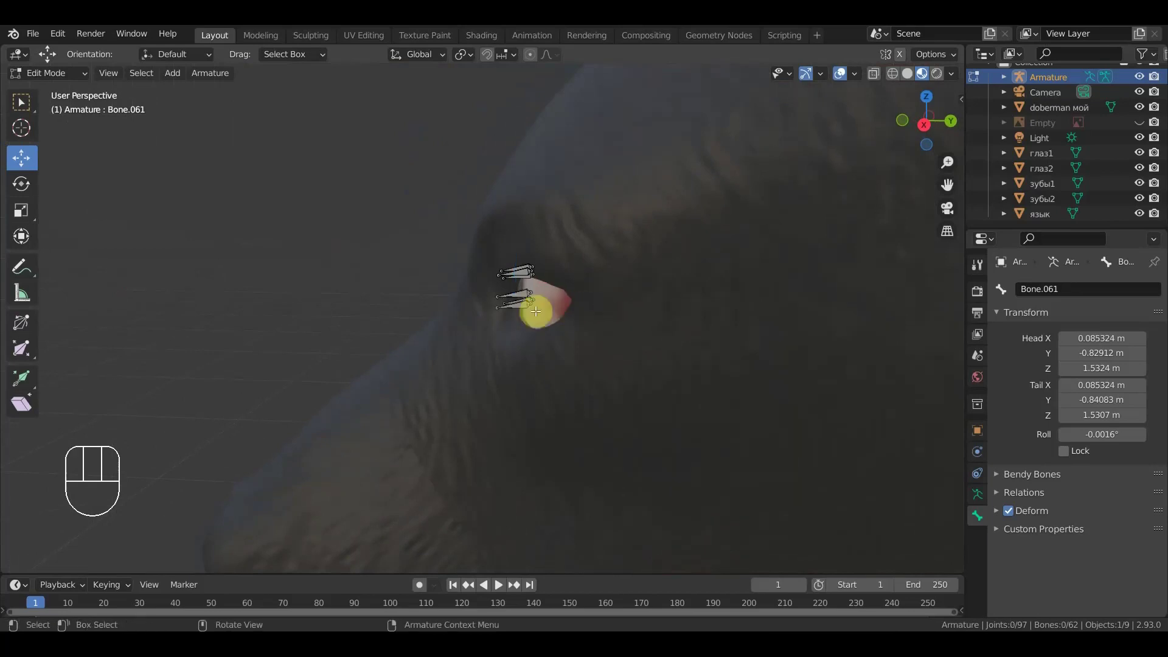
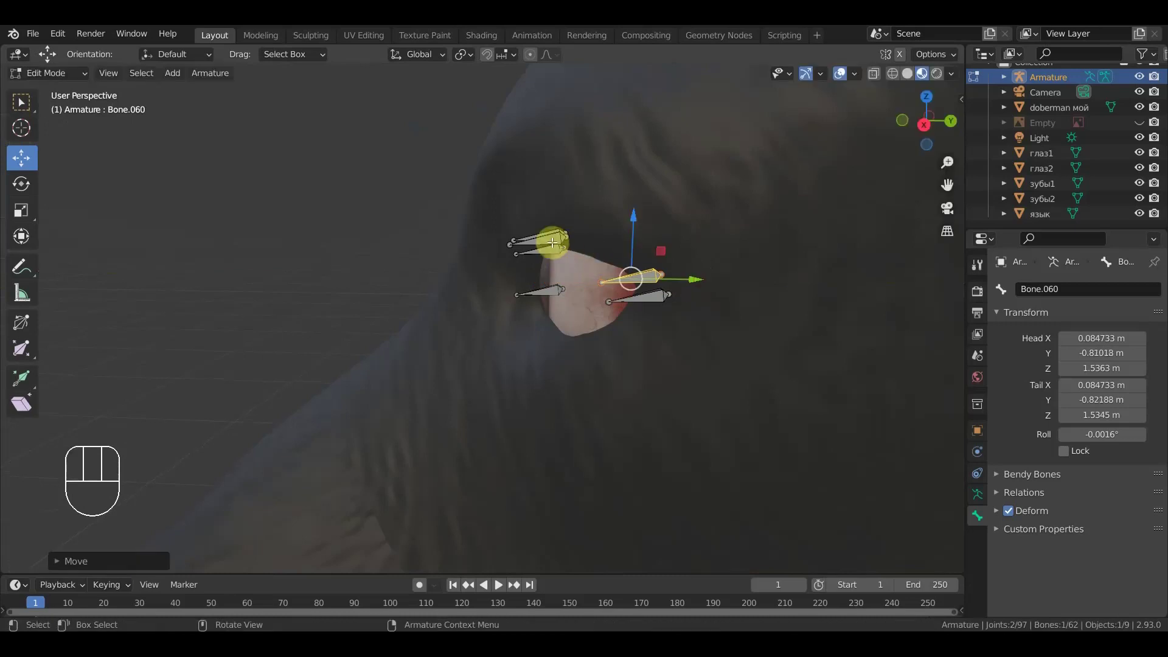
drag(622, 247, 679, 280)
drag(683, 371, 690, 384)
drag(683, 495, 669, 499)
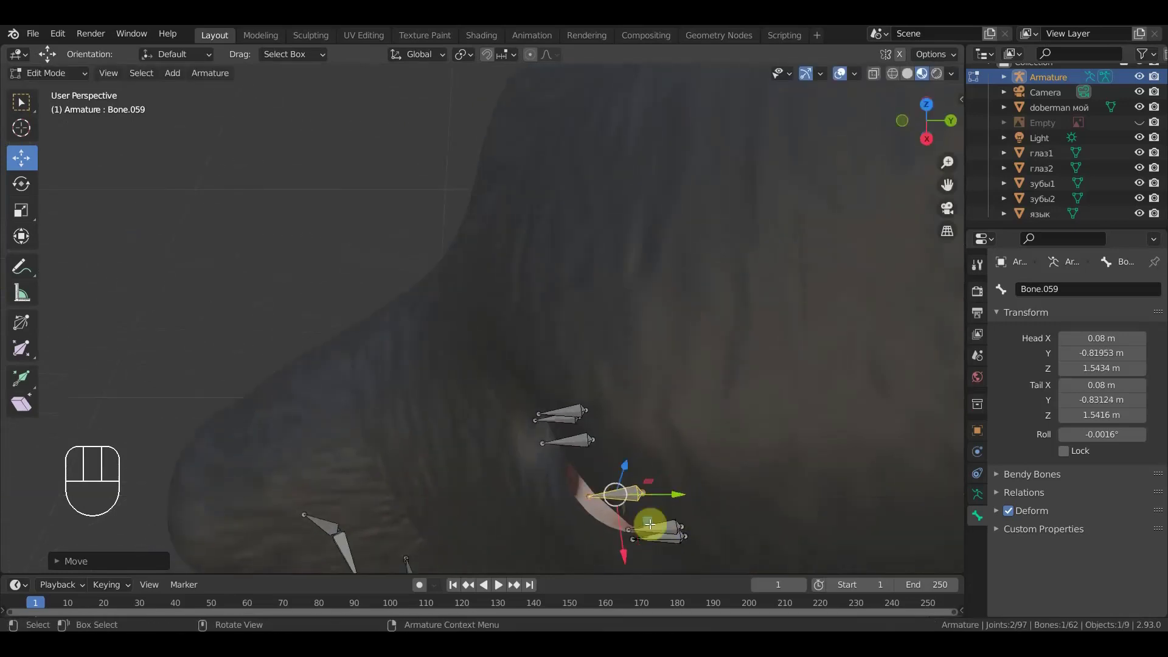
click(665, 526)
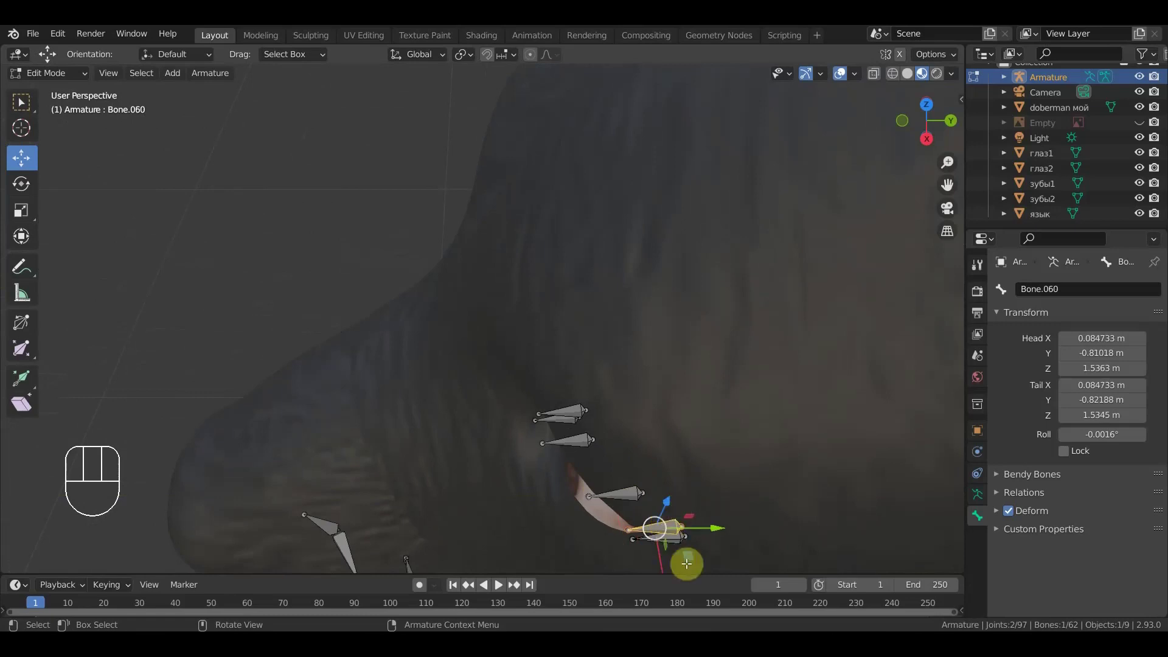
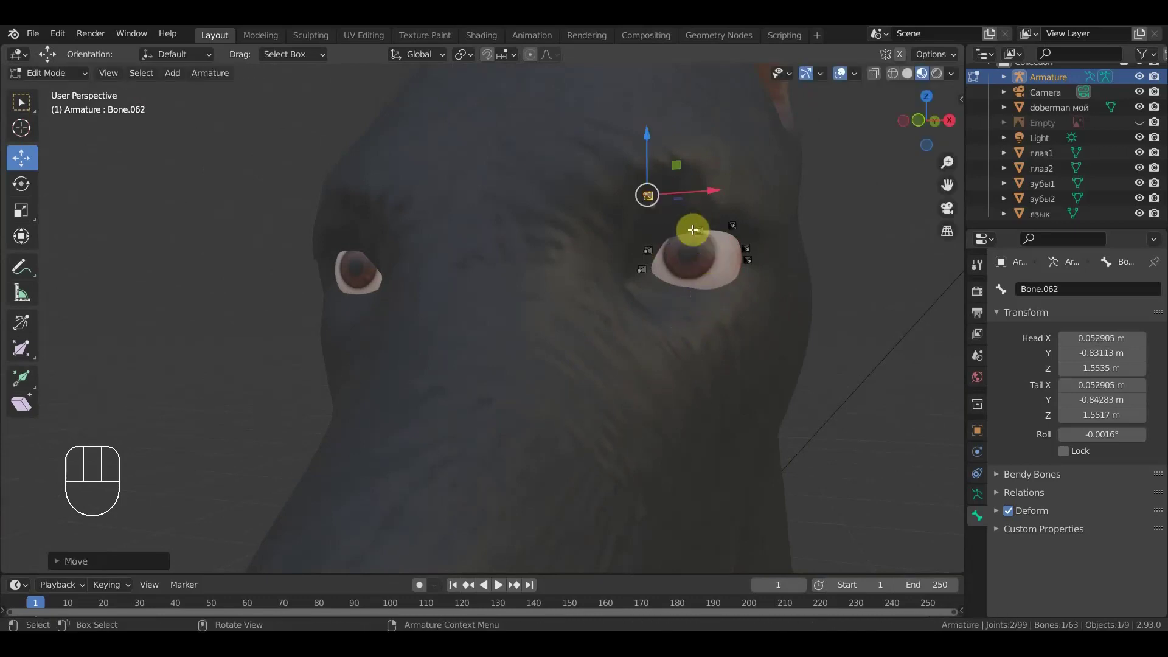
- Duplicate three bones along the lower eyelid to close the ring around the eye, checked in front view
drag(649, 137, 671, 190)
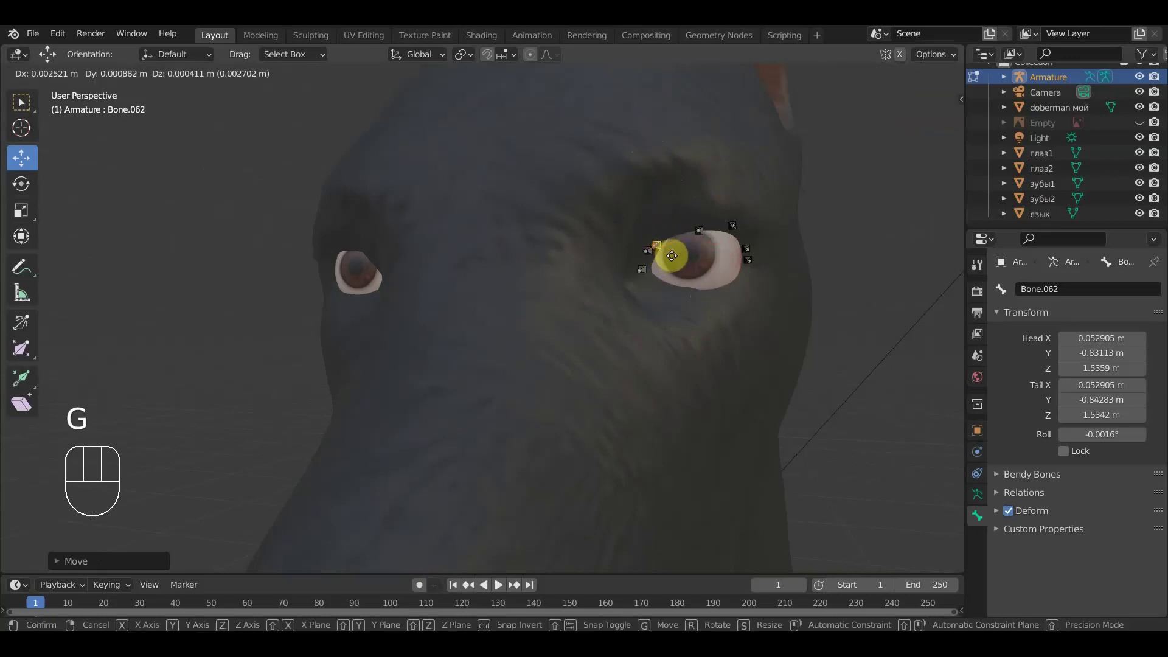
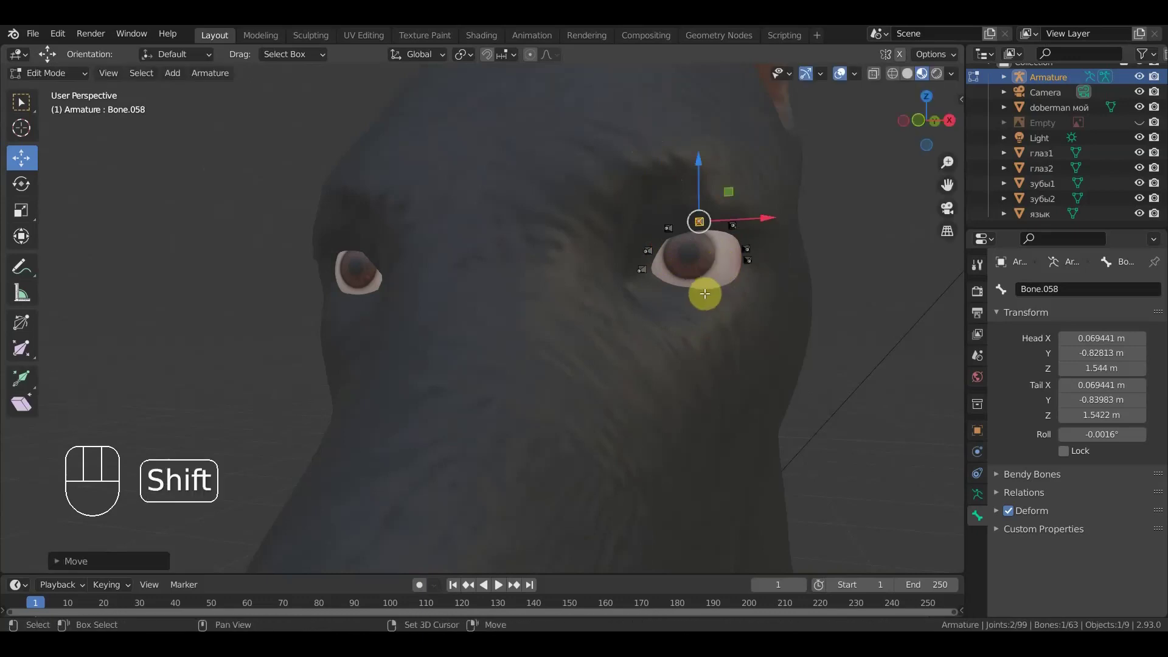
key(shift+d)
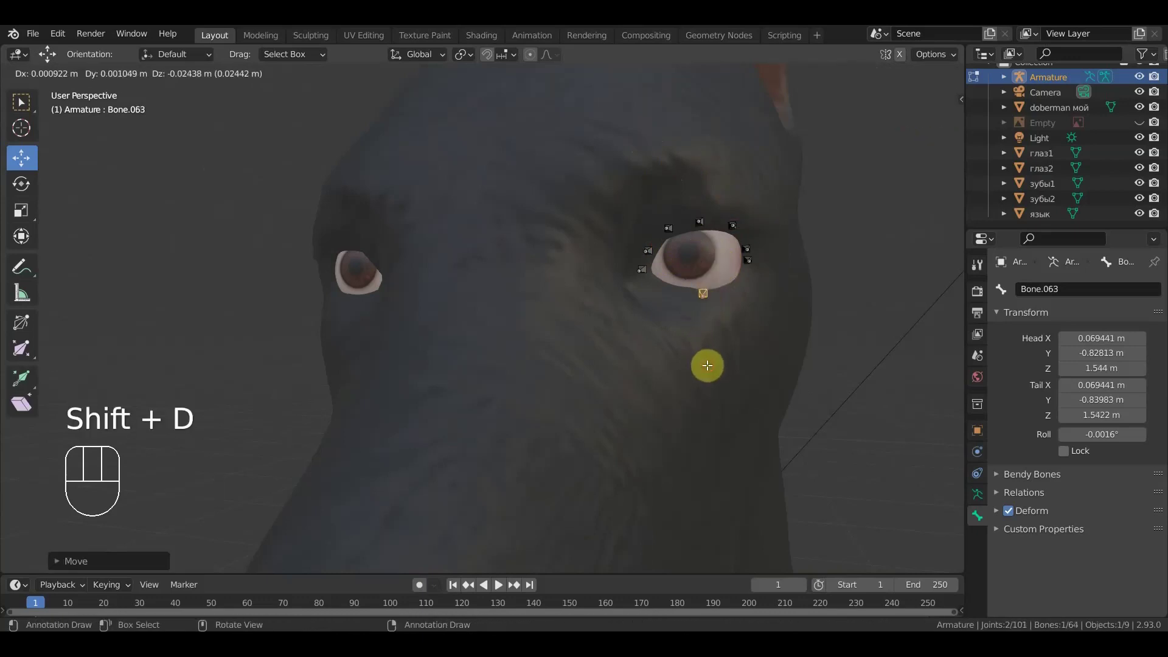
click(711, 365)
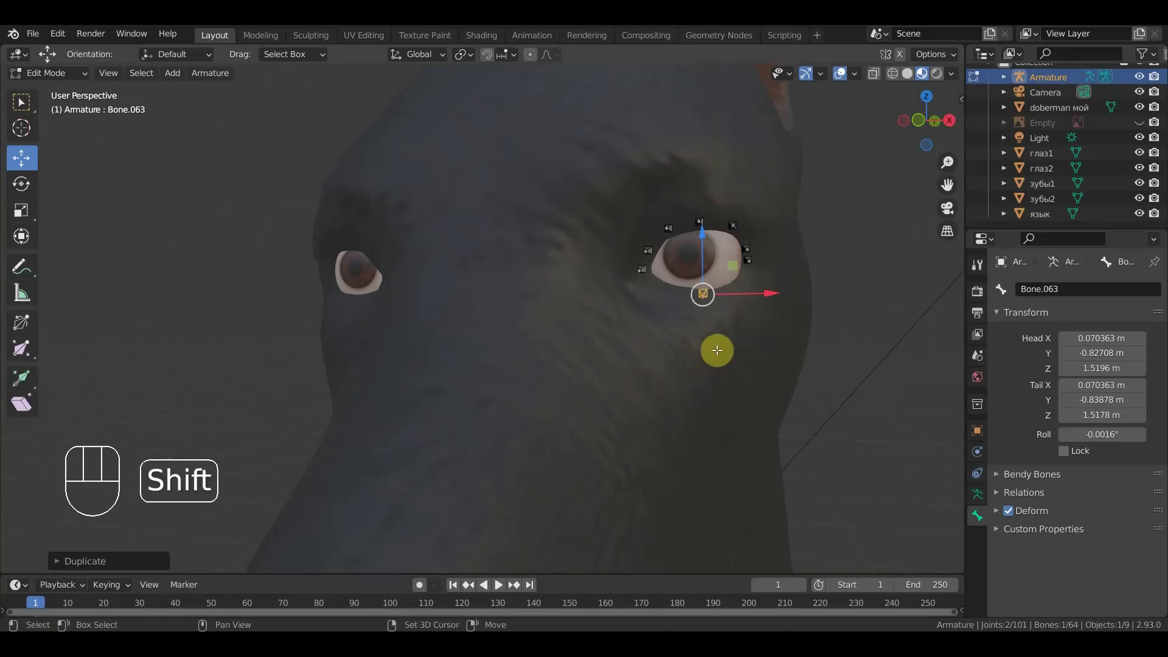
key(shift+d)
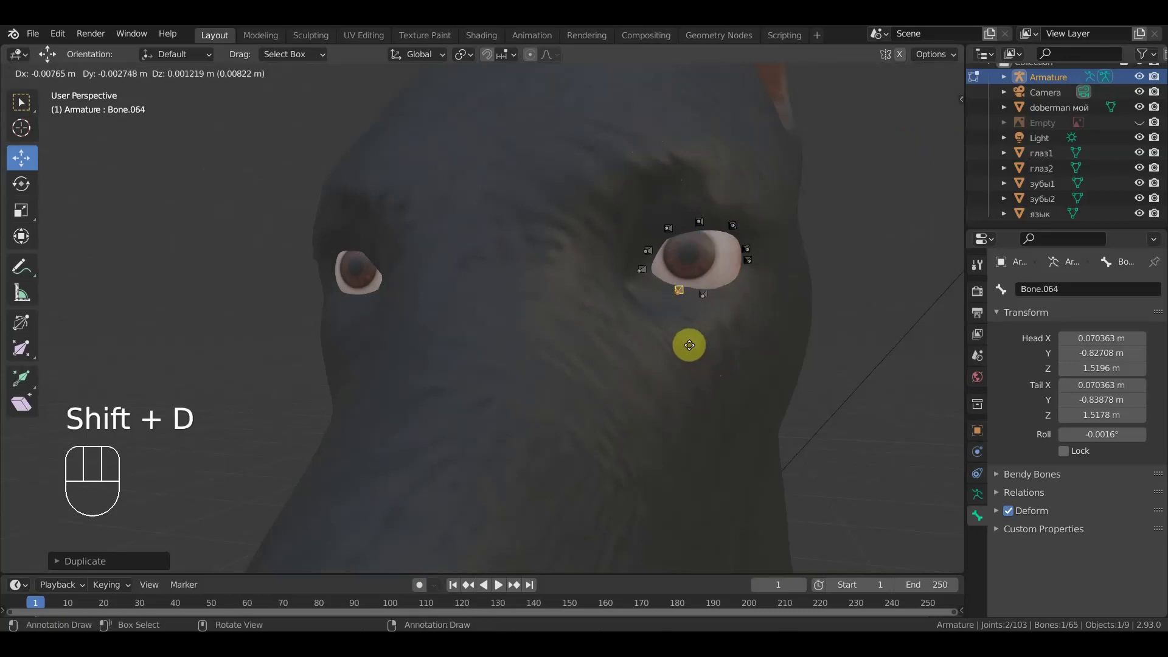
click(678, 343)
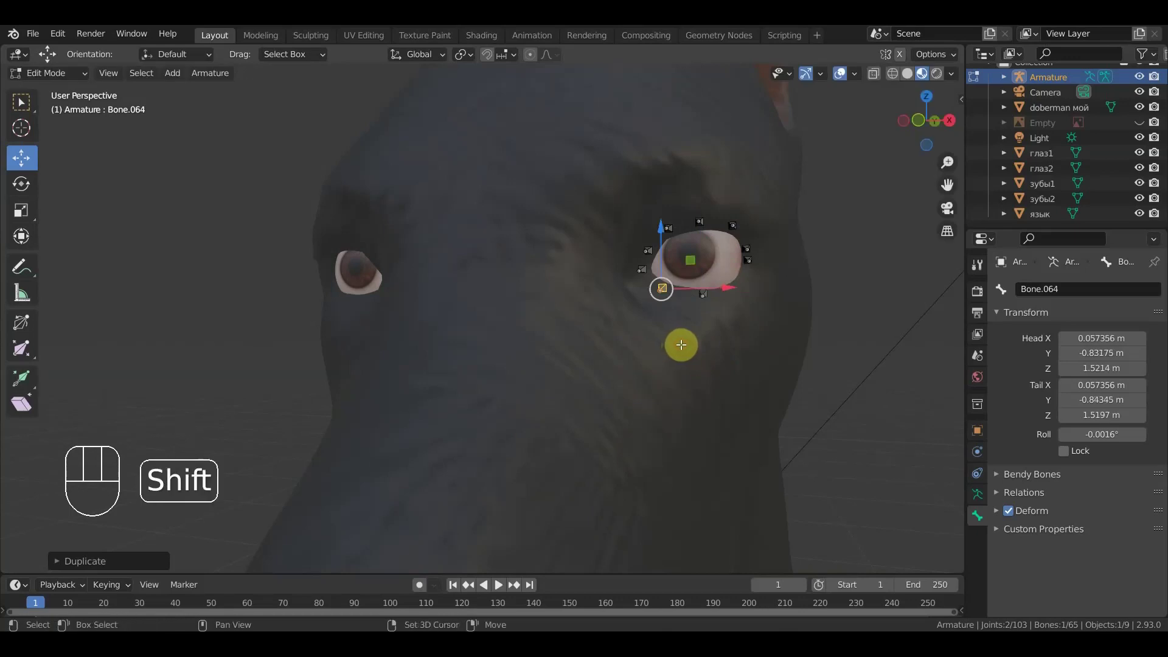
key(shift+d)
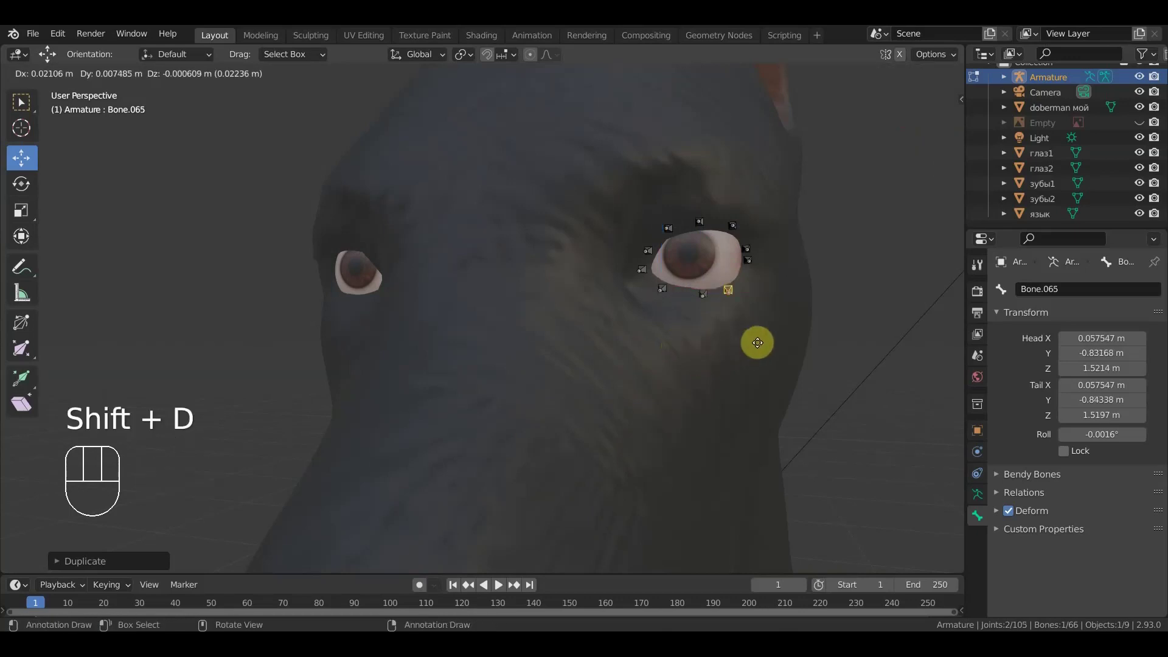
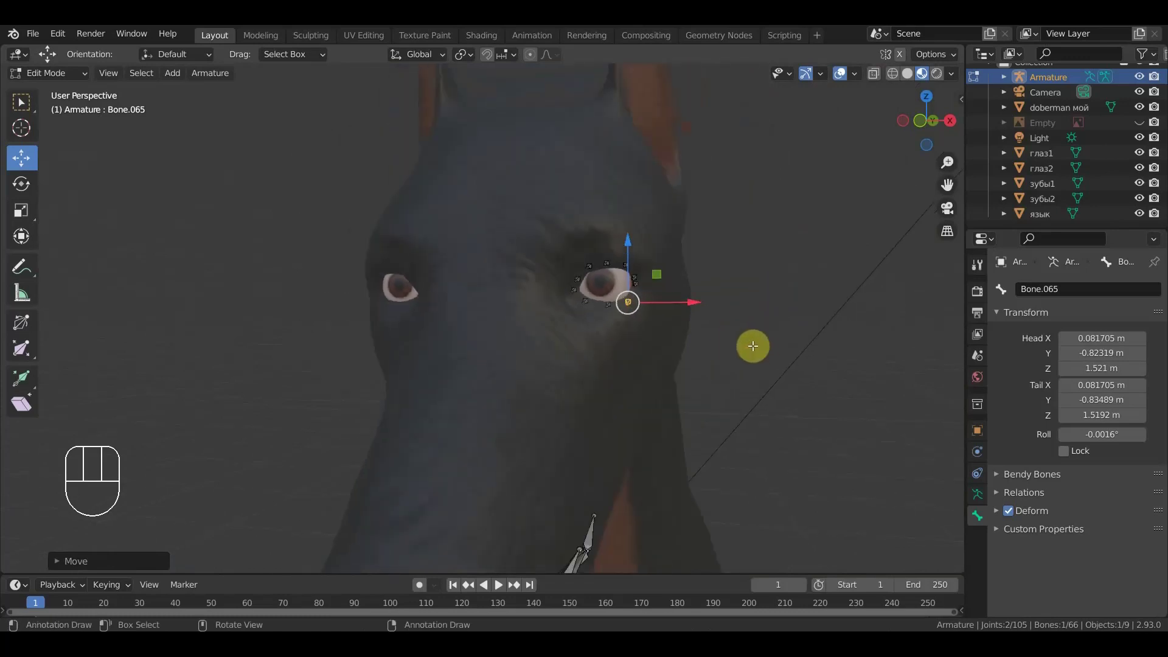
key(KP_1)
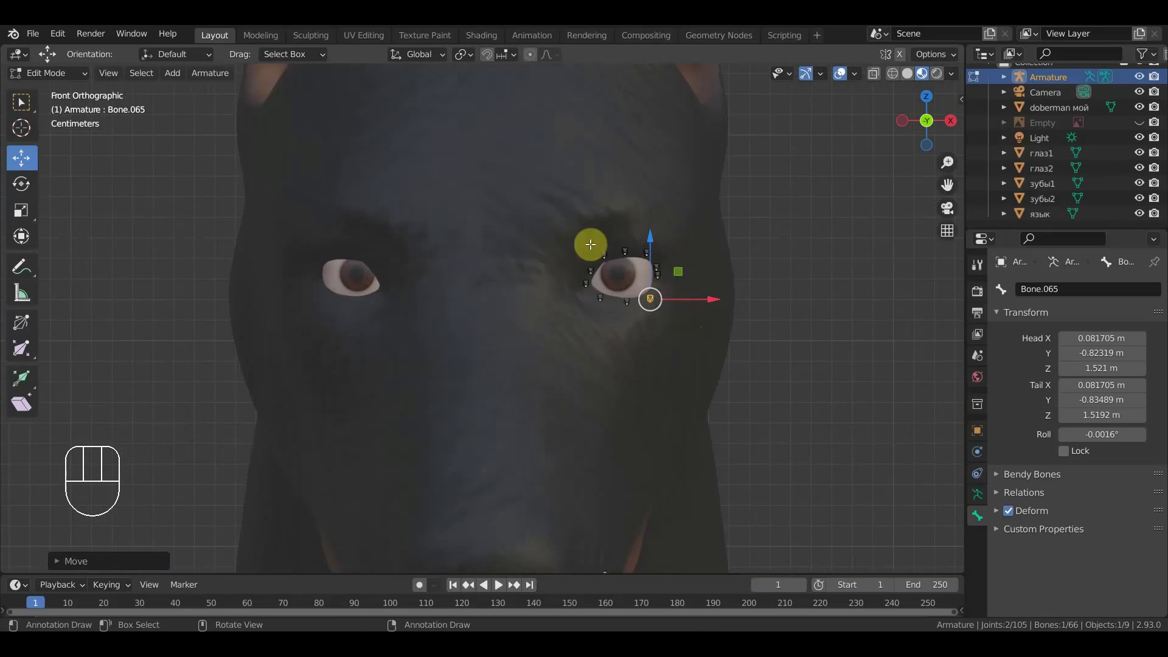
- Duplicate a bone into an upright eyebrow bone beside the eye's inner corner and tilt it in side view
key(shift+d)
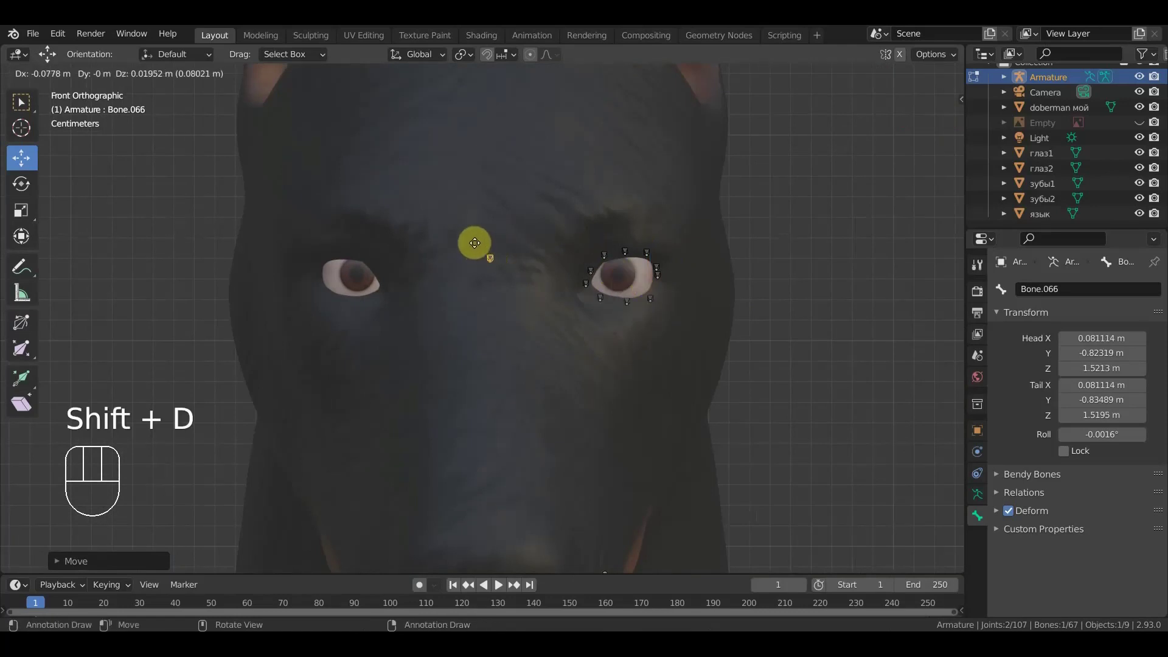
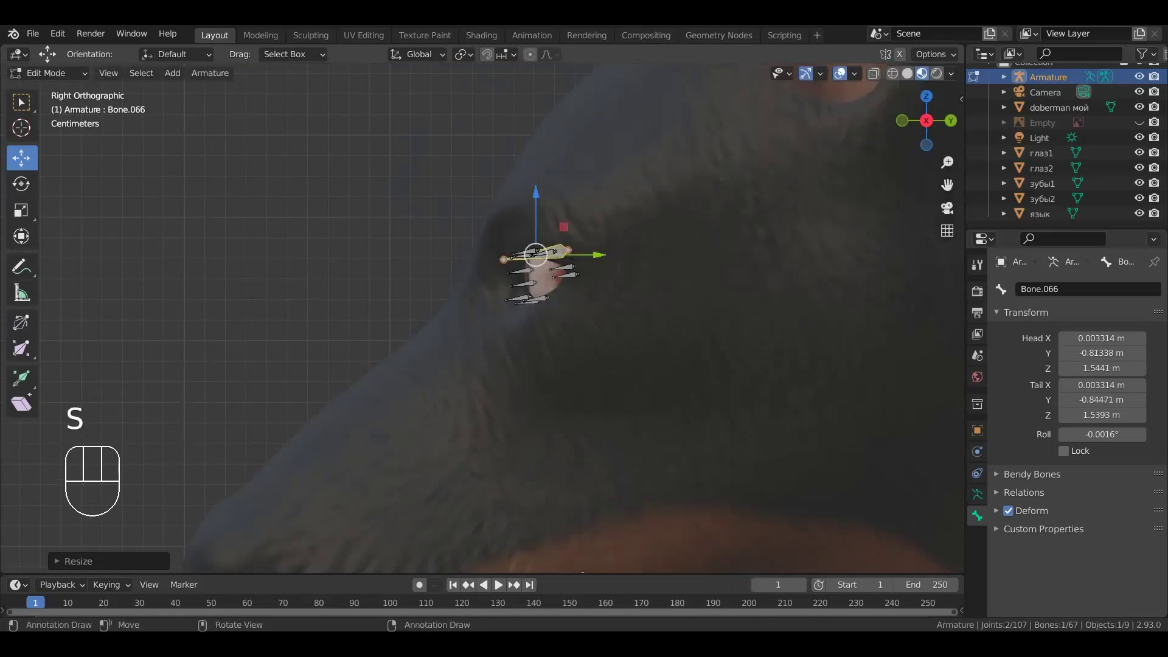
click(543, 438)
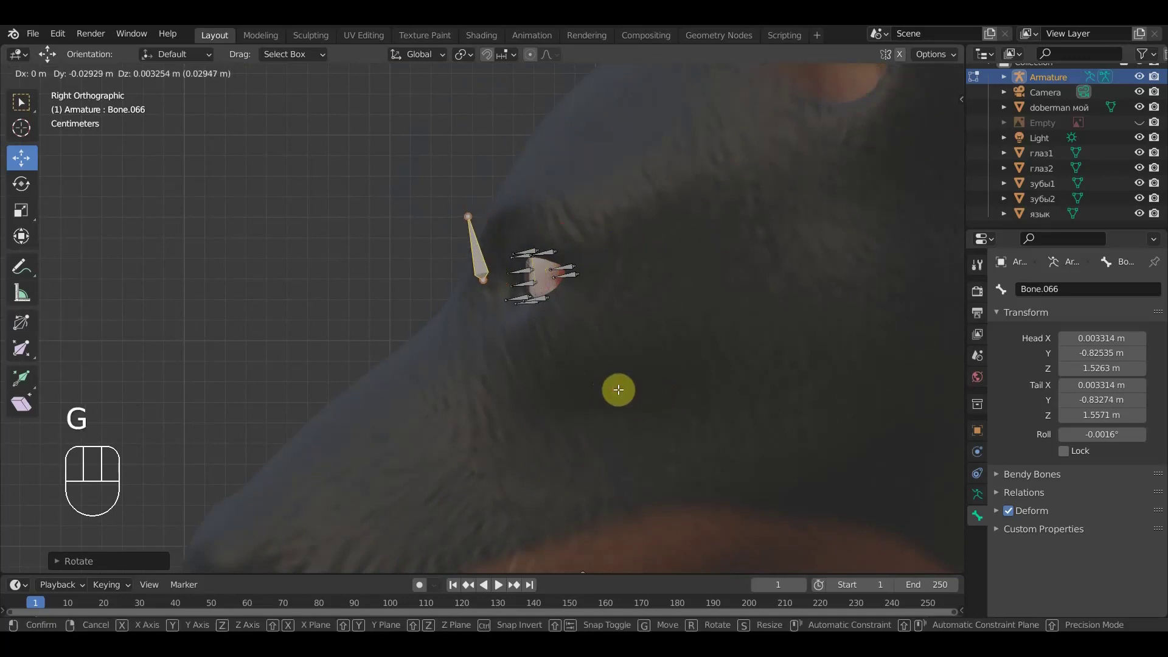
key(KP_3)
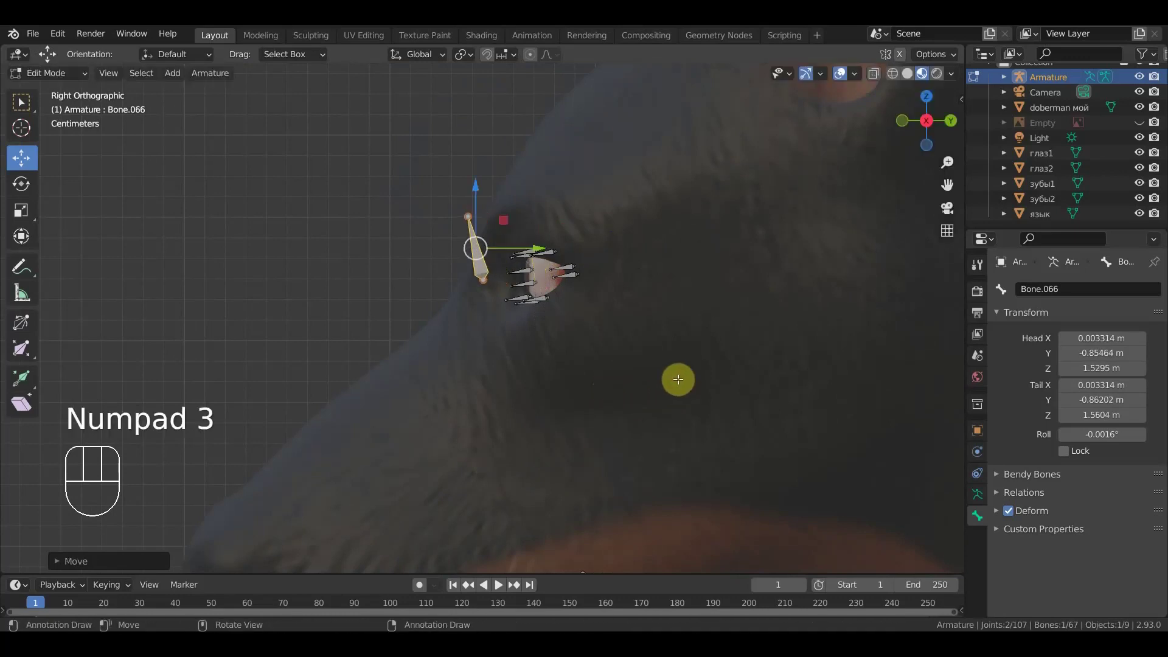
key(r)
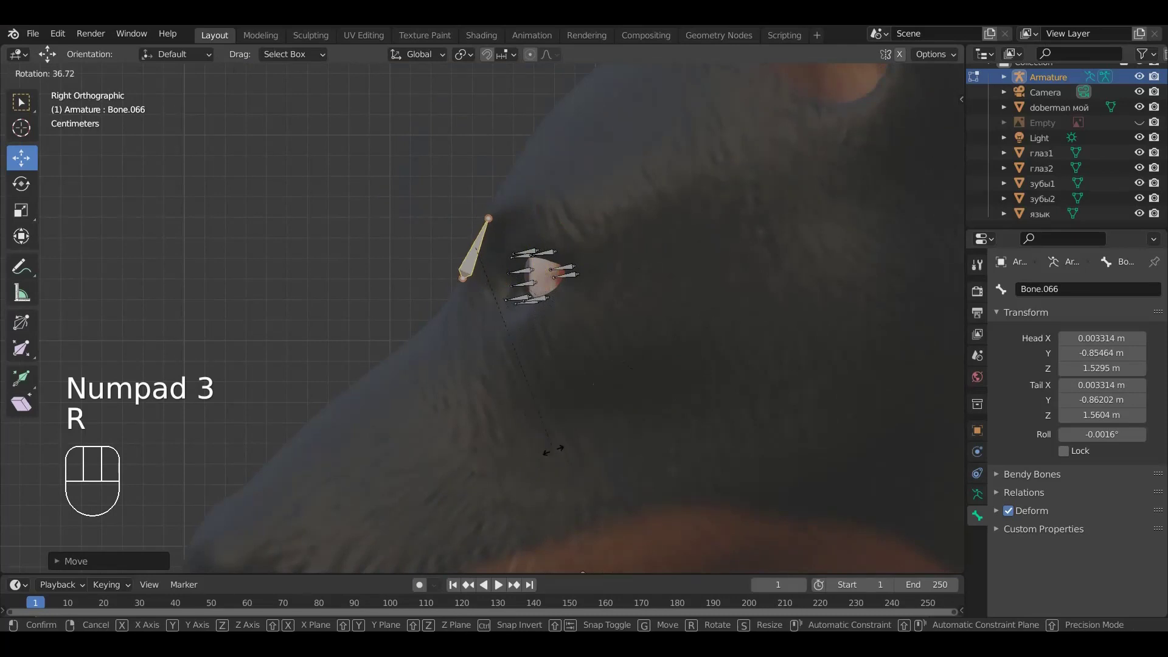
click(559, 446)
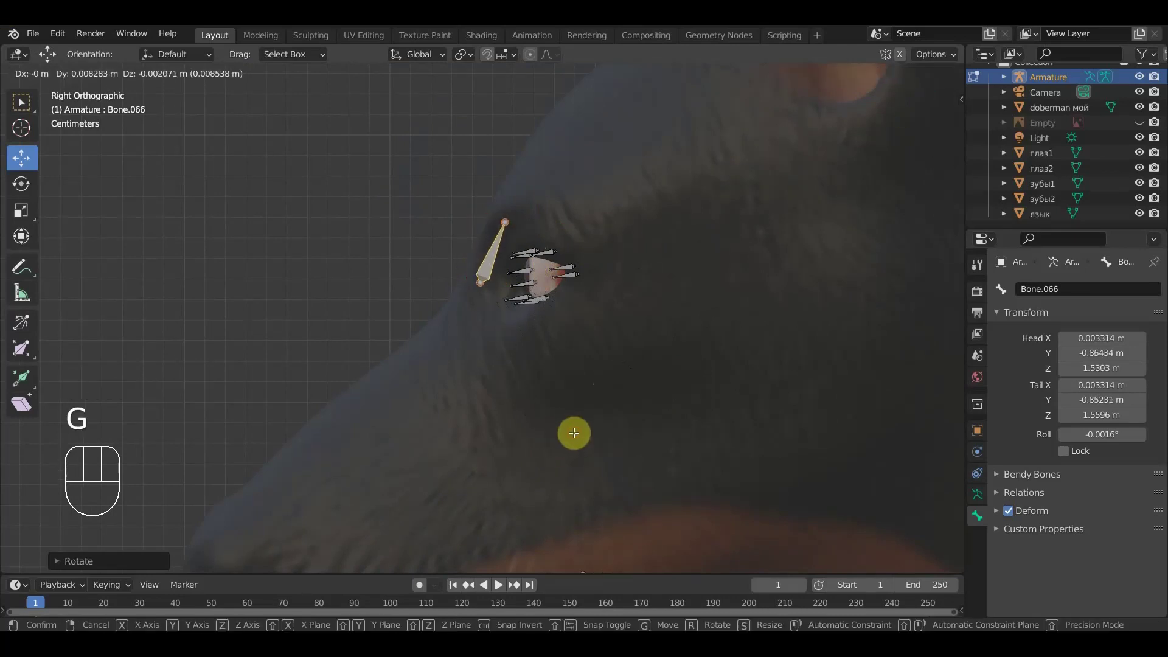
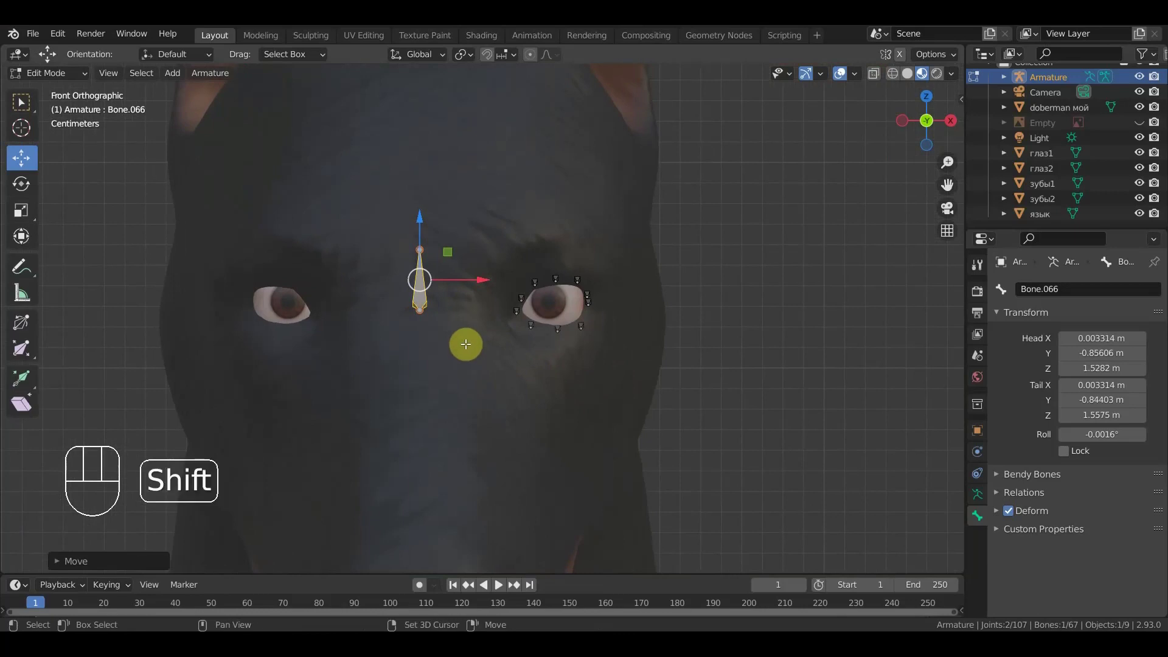
- Duplicate the eyebrow bone, scale the copy smaller and place it further along the brow
key(shift+d)
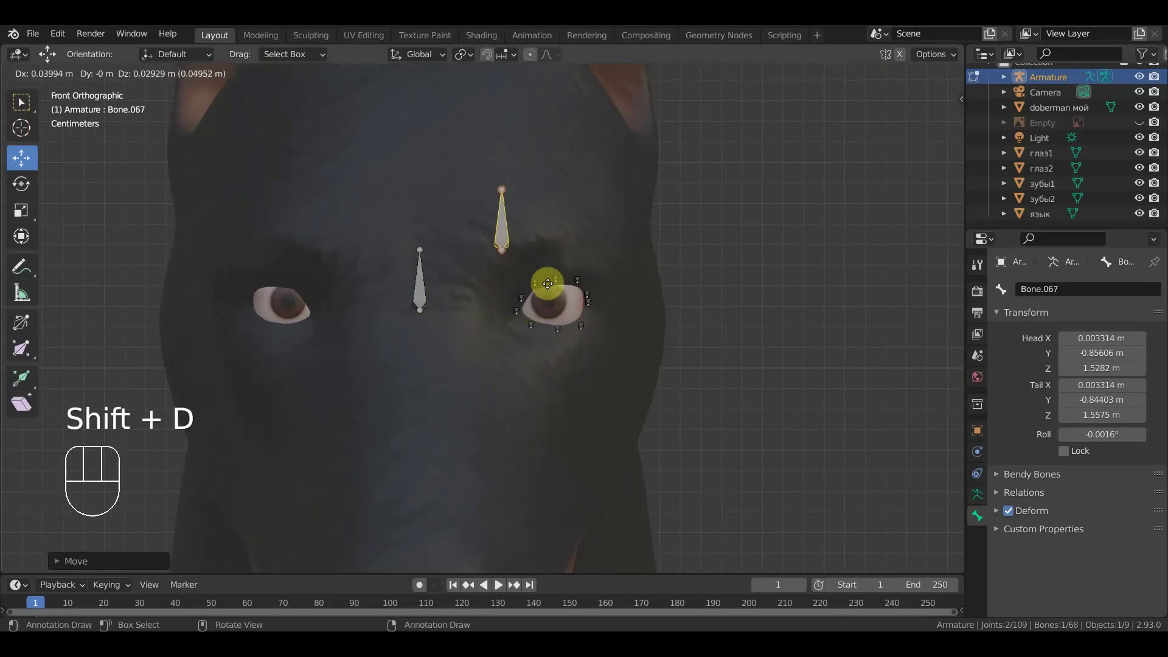
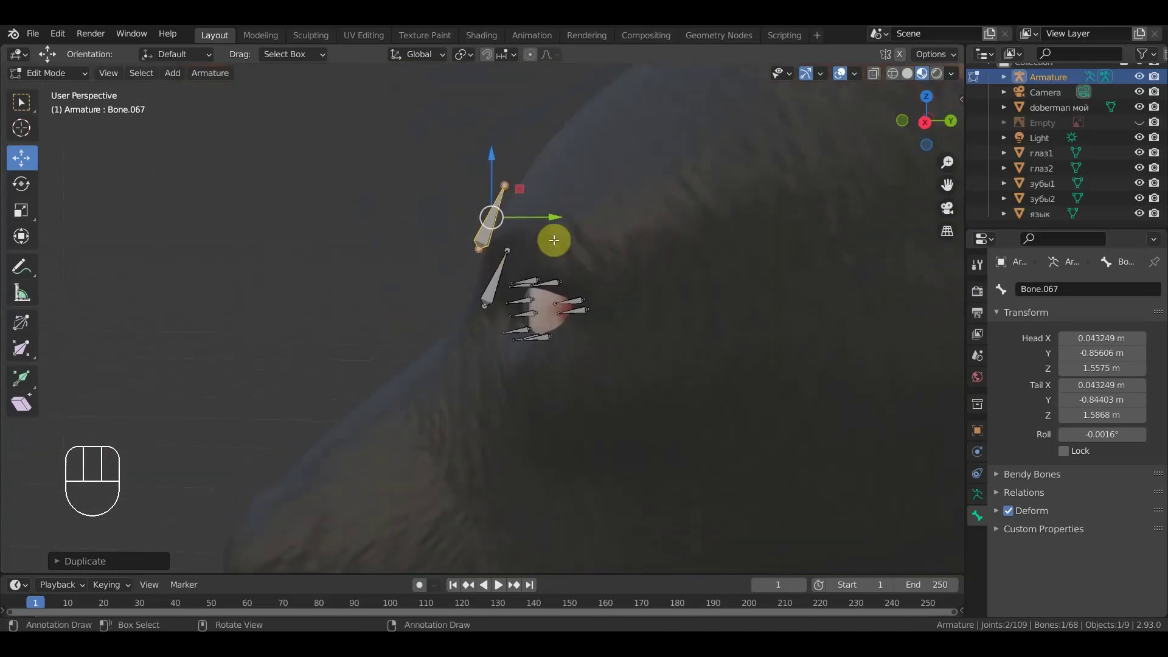
key(KP_3)
key(r)
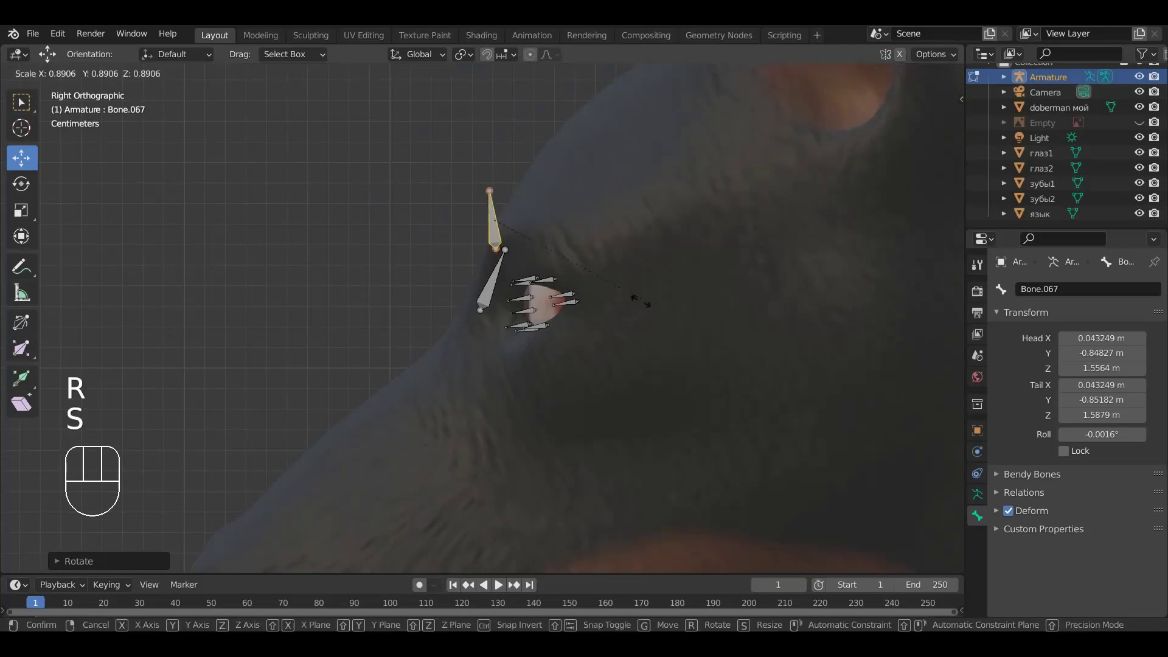
click(588, 276)
click(605, 277)
drag(656, 337, 619, 352)
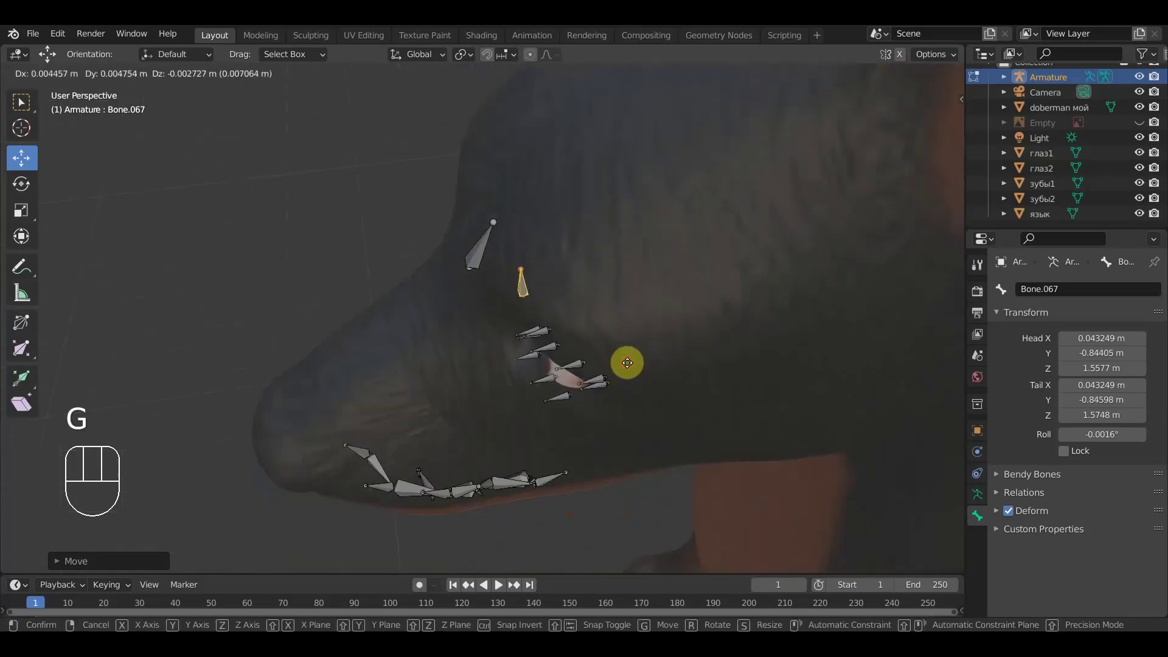
click(629, 360)
drag(731, 314, 679, 233)
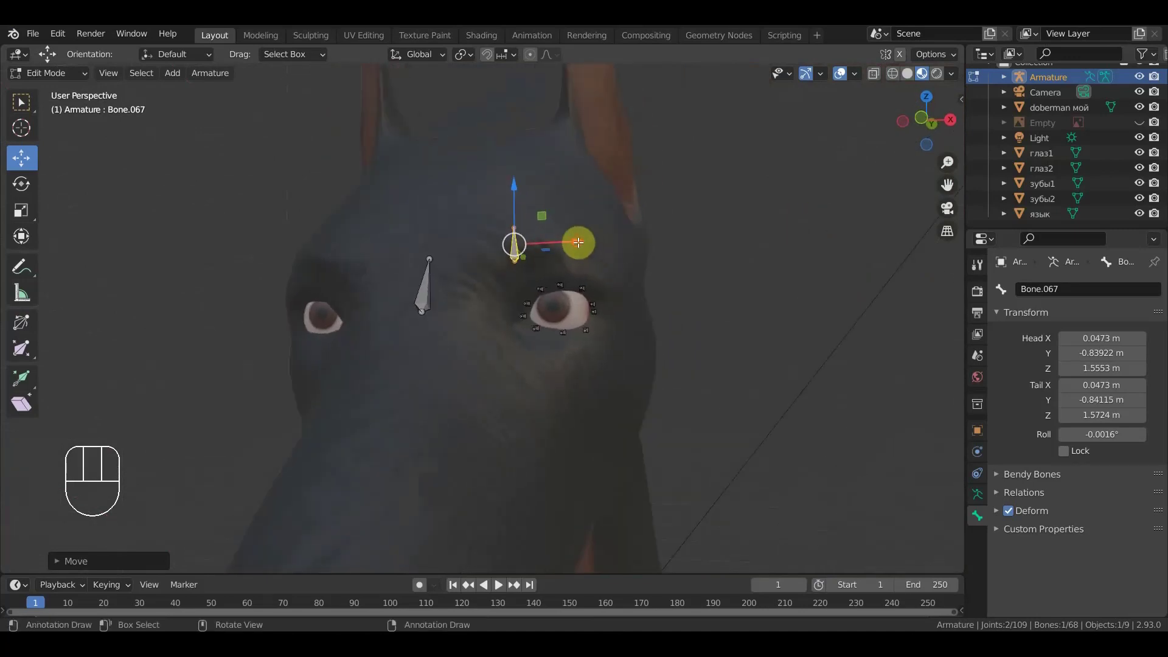
drag(574, 245, 487, 266)
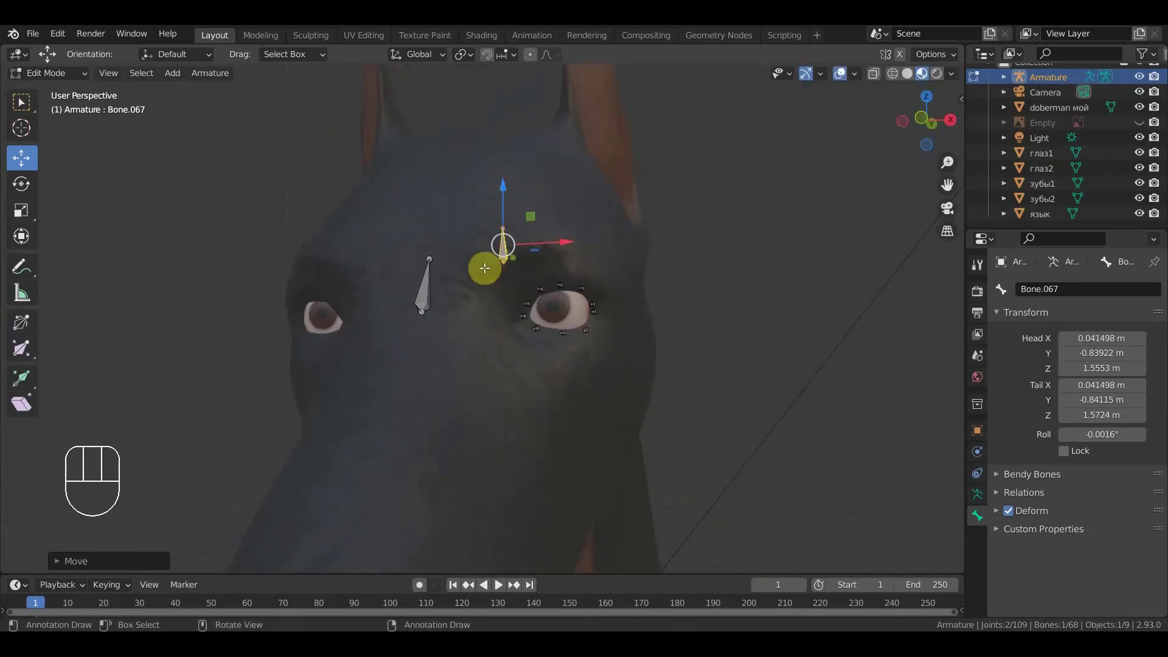
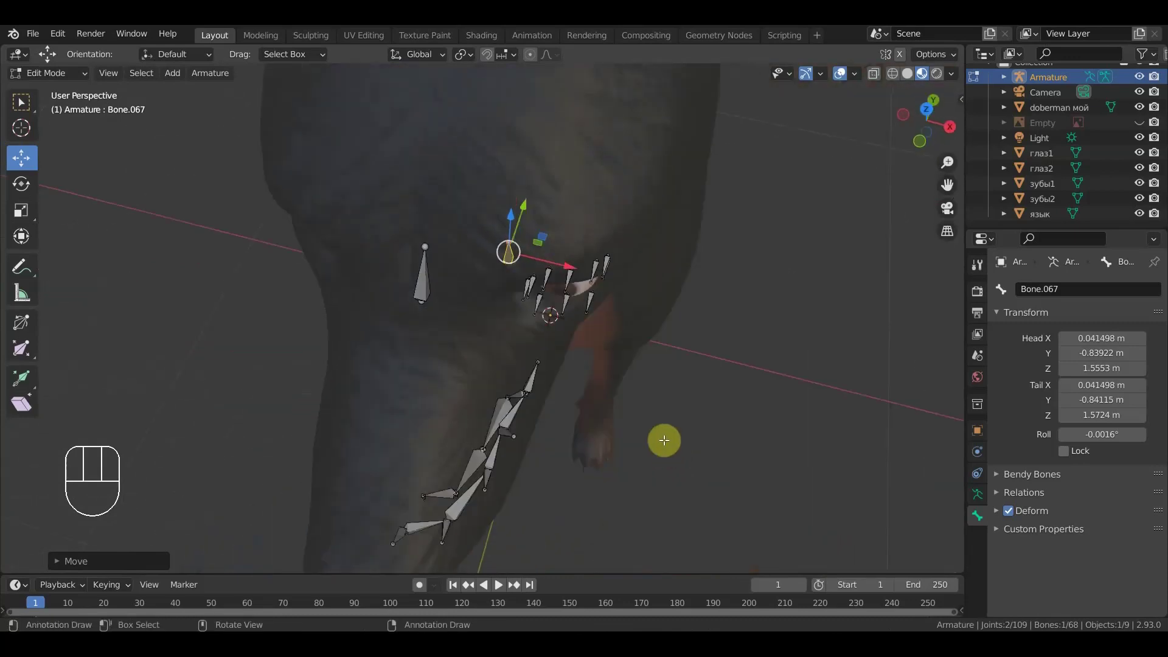
- Duplicate two more brow bones along the brow line and reposition the outer one
key(KP_7)
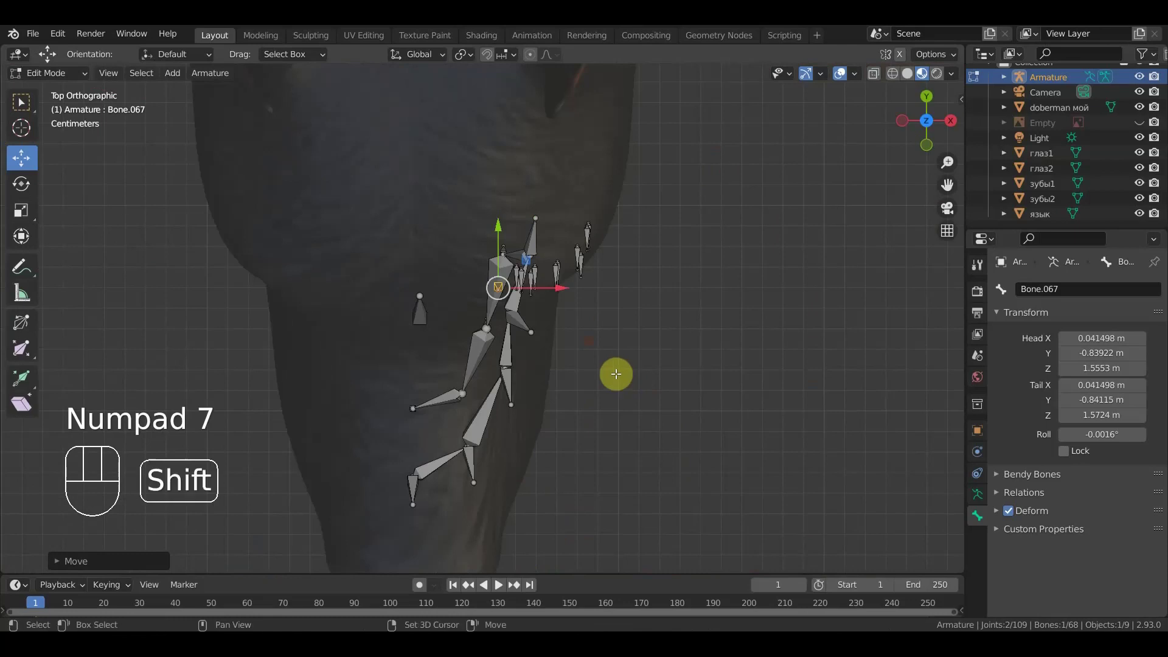
key(shift+d)
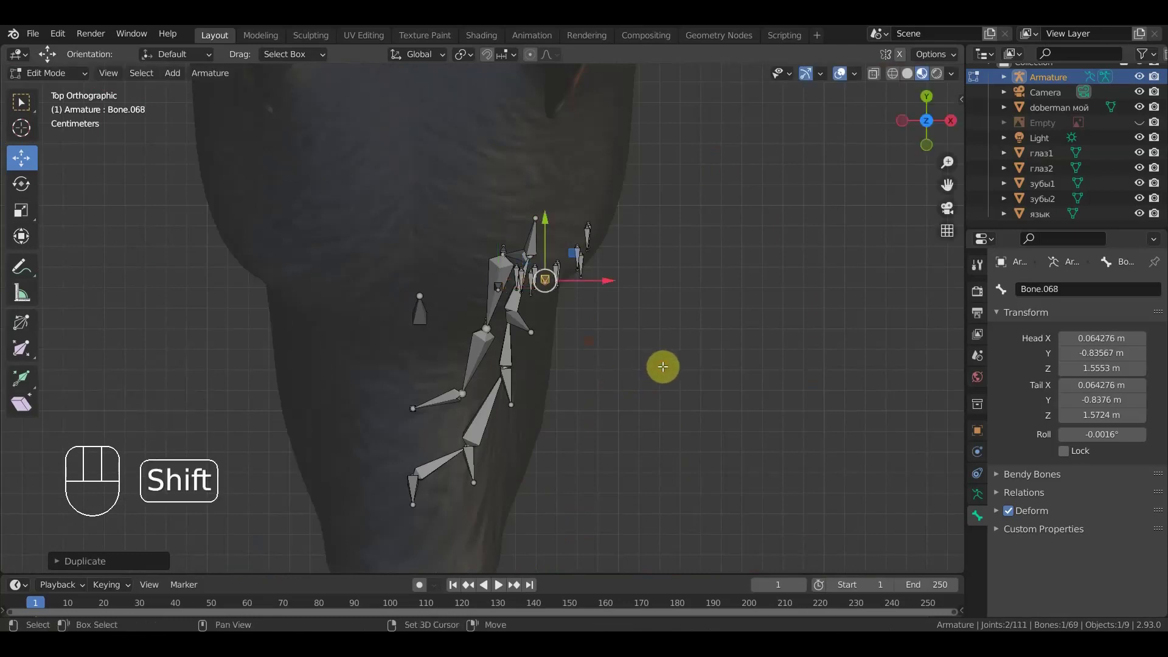
key(shift+d)
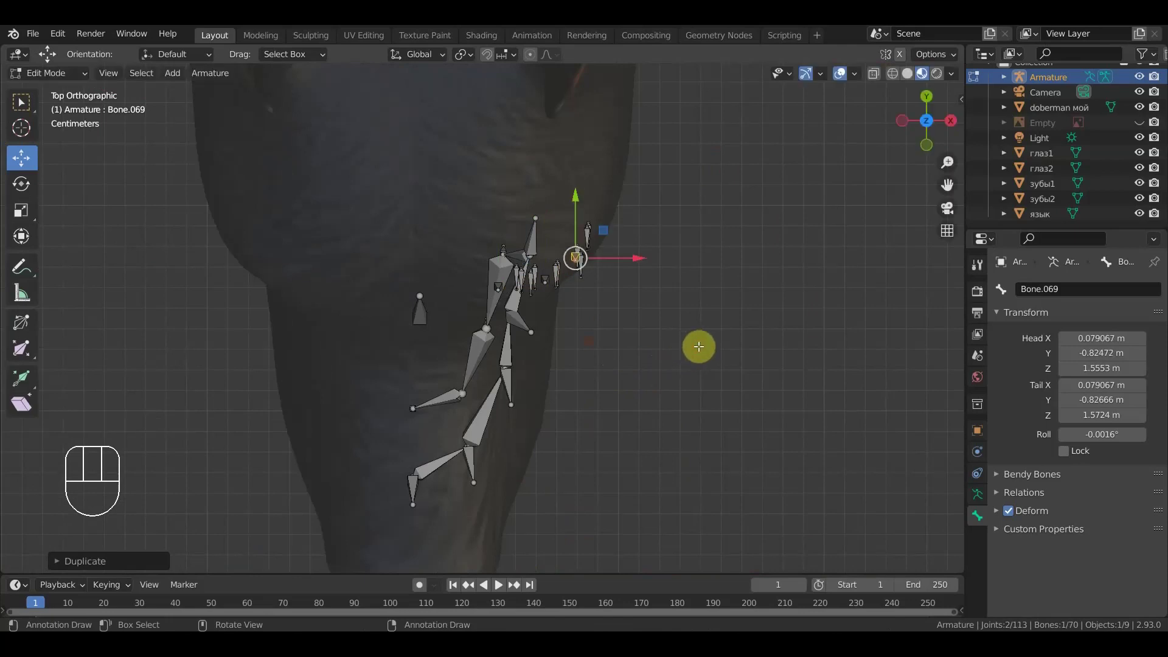
key(KP_3)
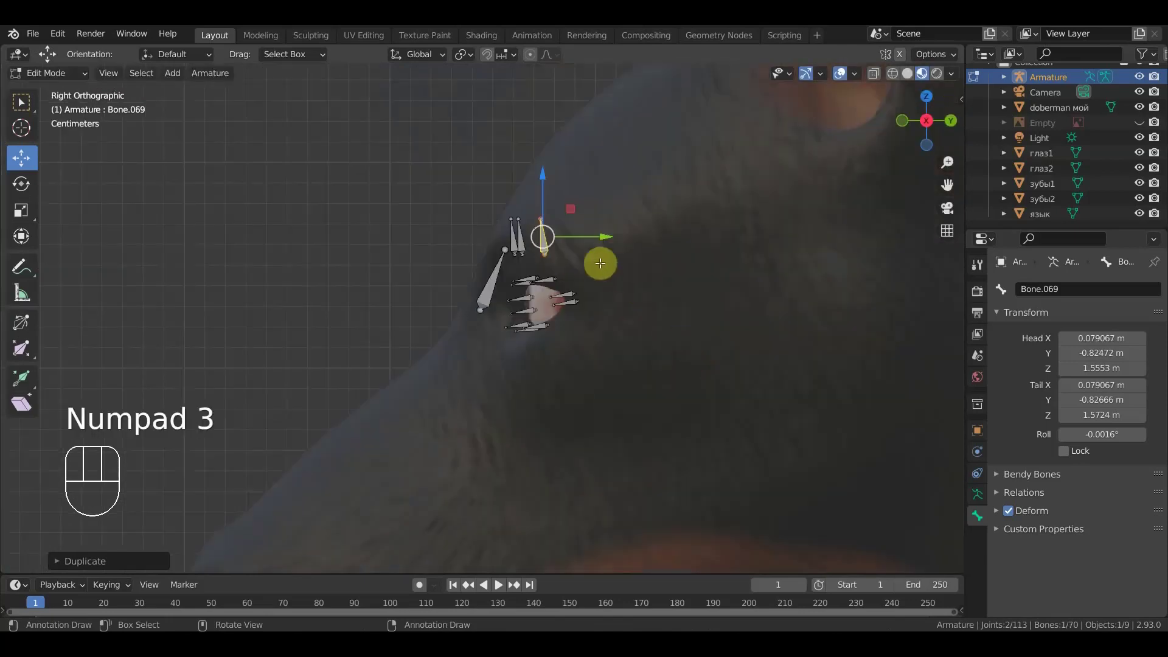
drag(592, 248, 585, 291)
drag(613, 275, 523, 266)
click(522, 265)
- Raise the outermost eyebrow bone higher on the brow above the eye
drag(585, 262, 612, 283)
drag(702, 270, 765, 232)
drag(571, 169, 602, 182)
click(604, 234)
drag(607, 172, 607, 153)
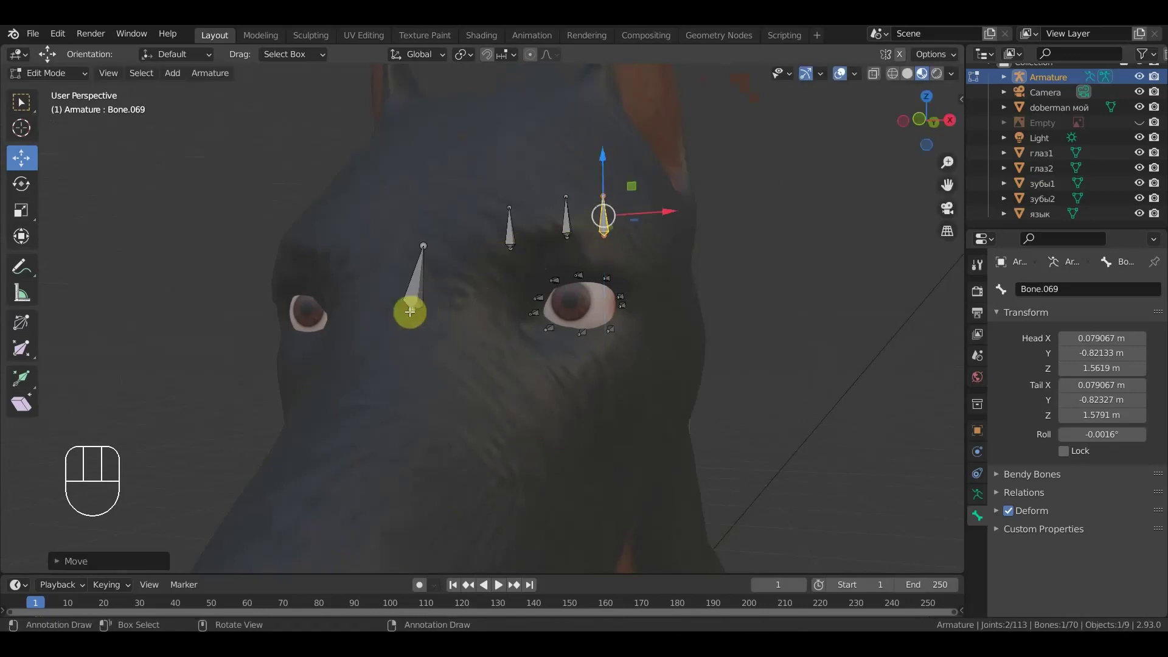
- Extrude two connecting bones linking the inner, middle and outer eyebrow bones
click(423, 284)
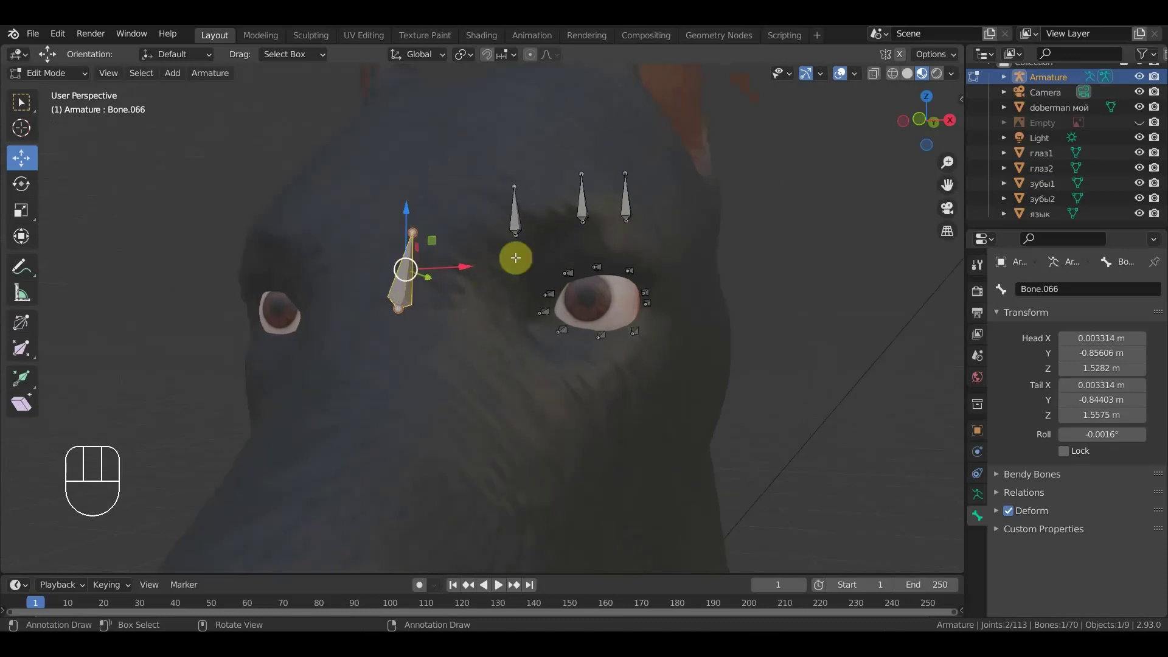
drag(518, 235, 537, 237)
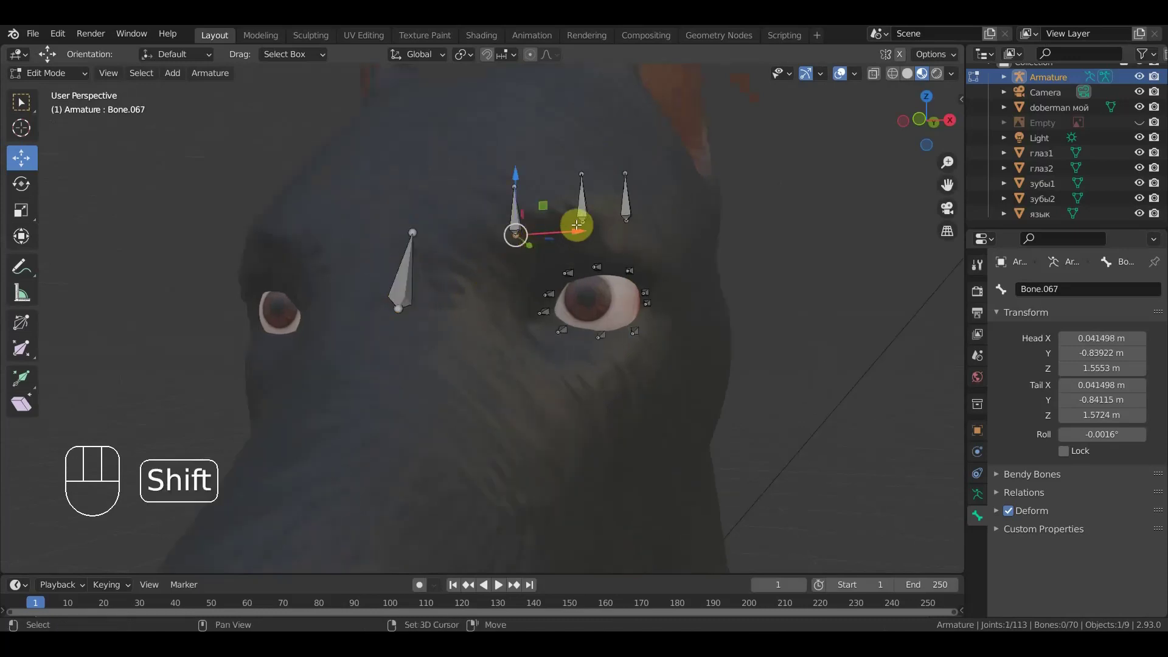
click(585, 223)
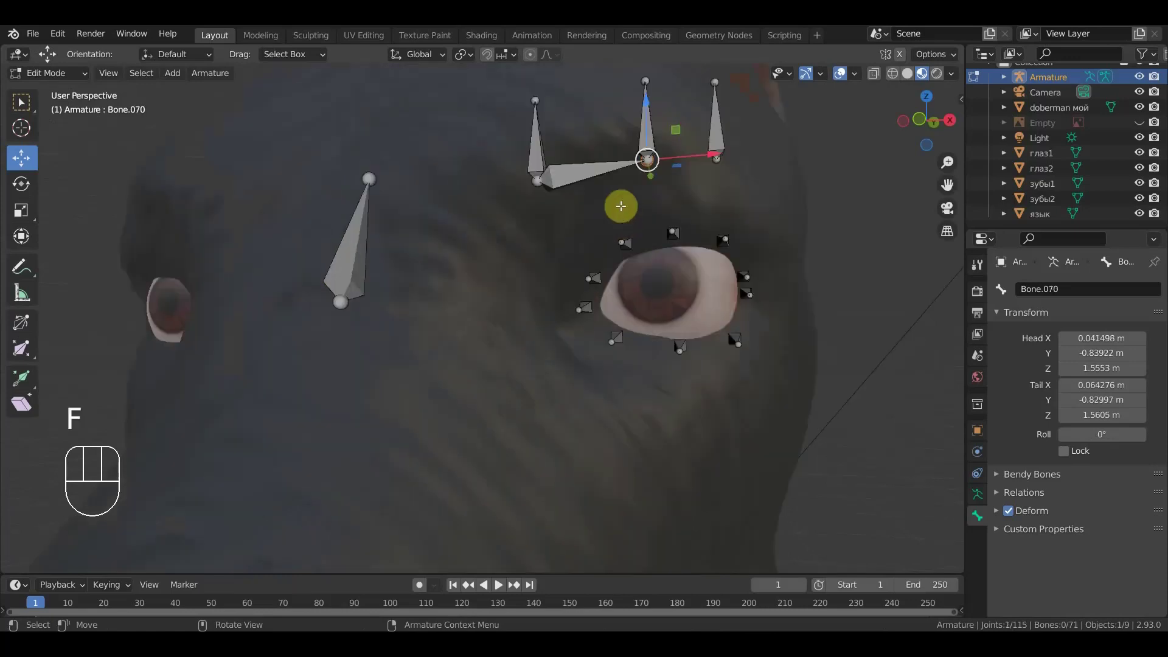
click(720, 156)
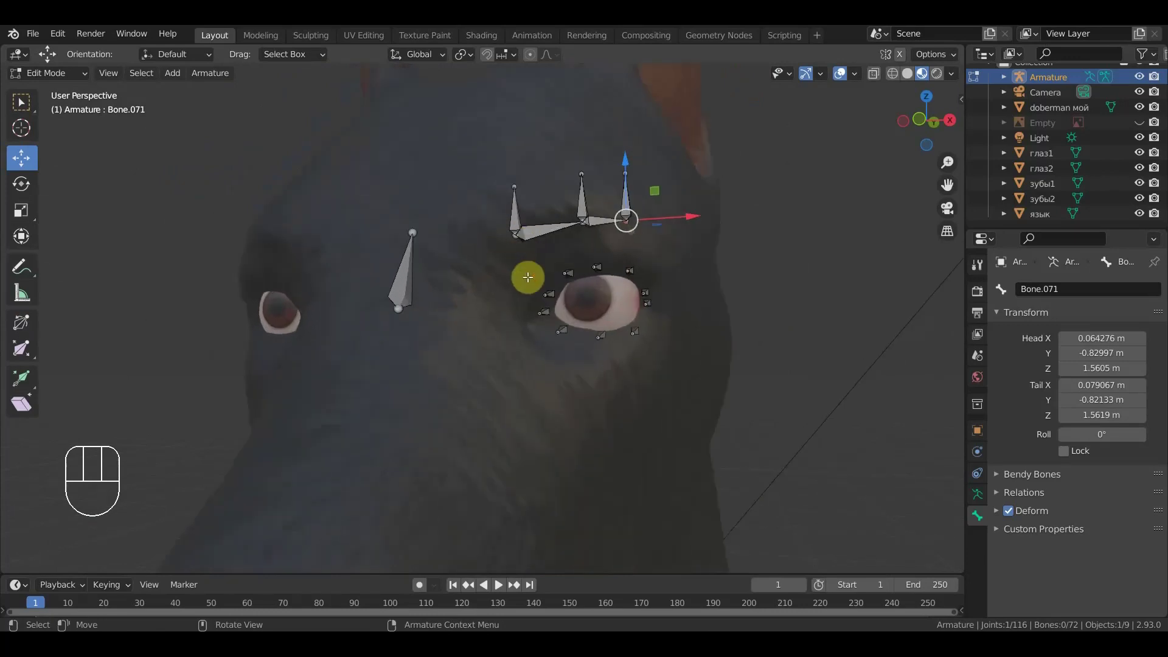
- Check the brow from the side and front, then duplicate Bone.058 at the top of the eye
drag(546, 231, 577, 229)
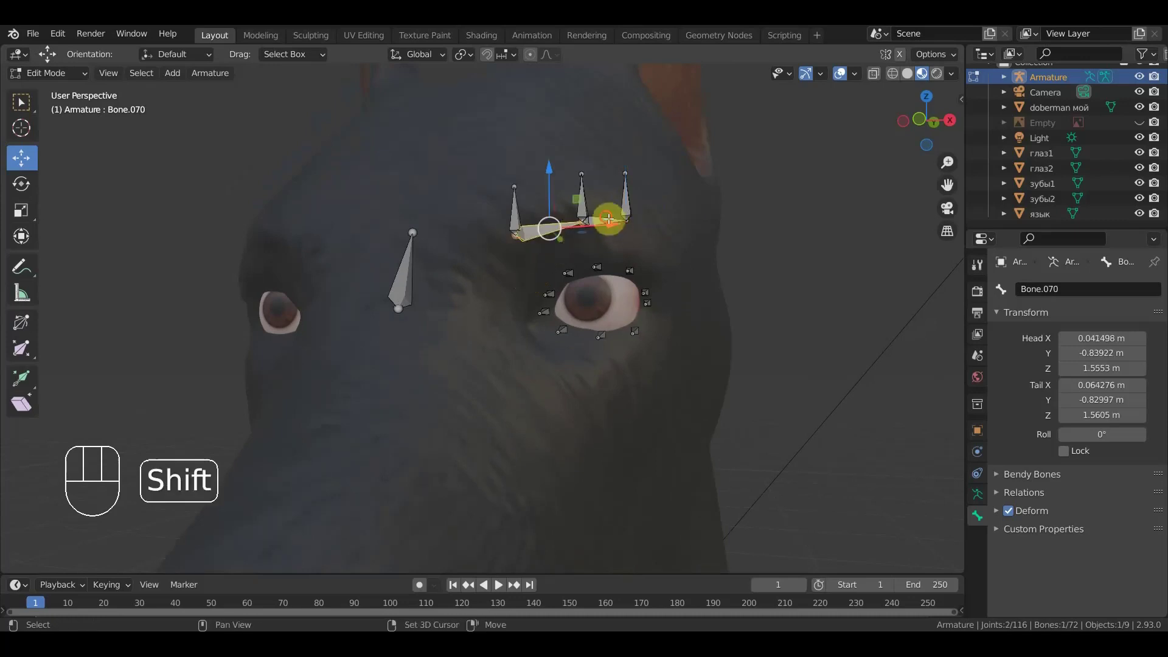
click(609, 216)
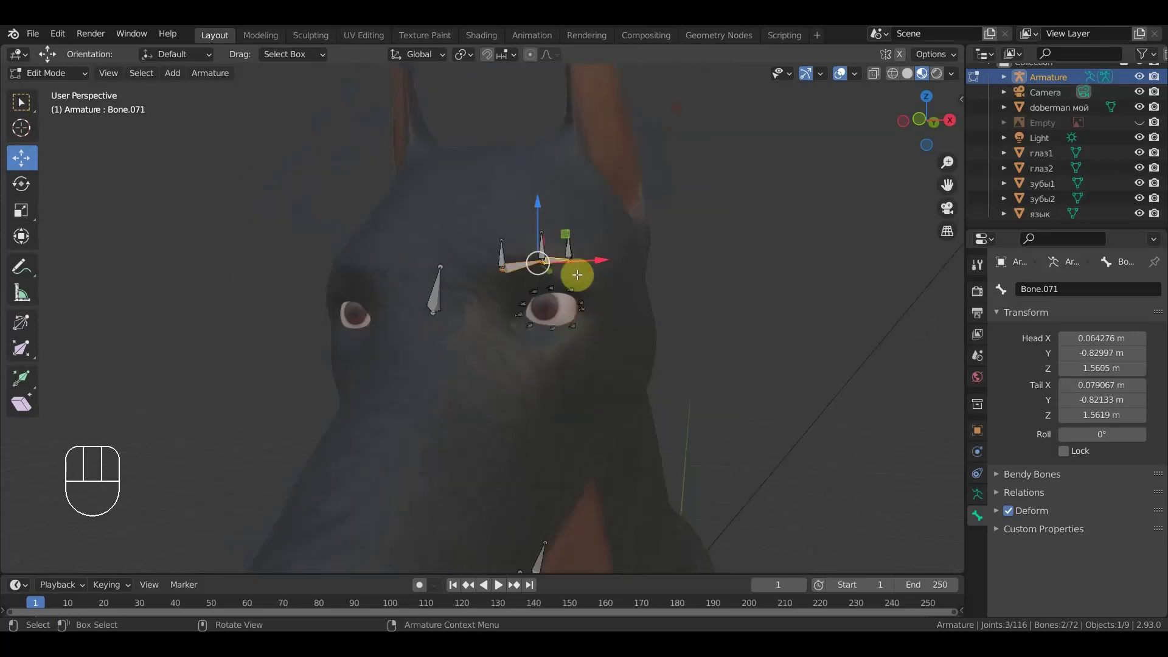
drag(696, 307, 654, 314)
drag(575, 304, 444, 318)
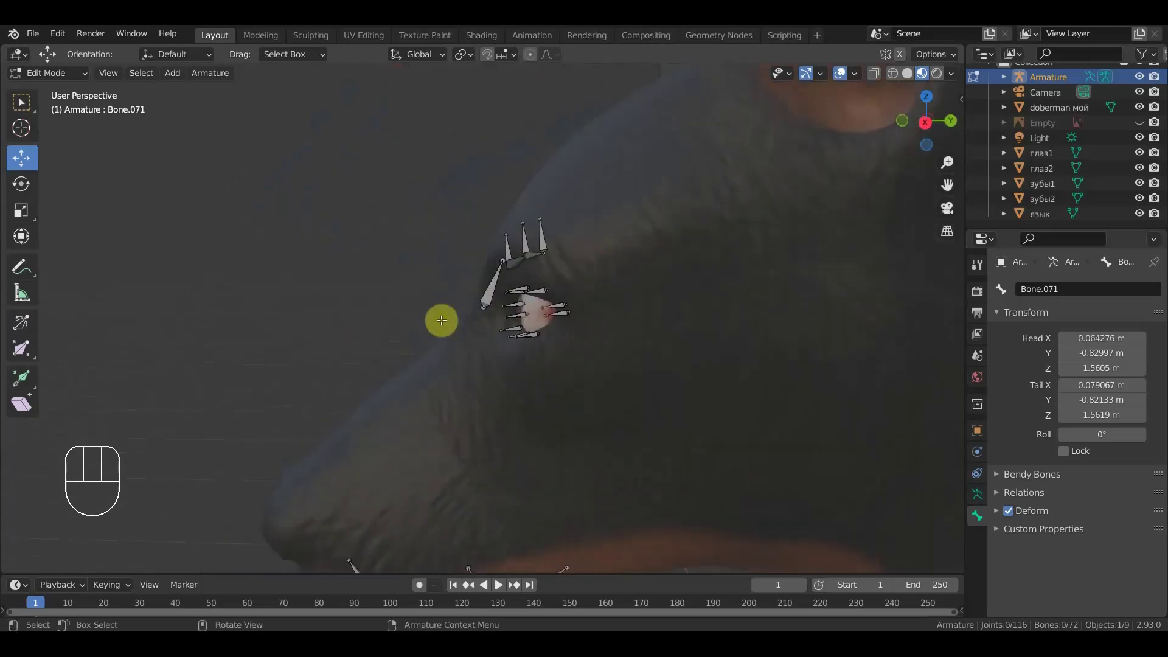
key(KP_1)
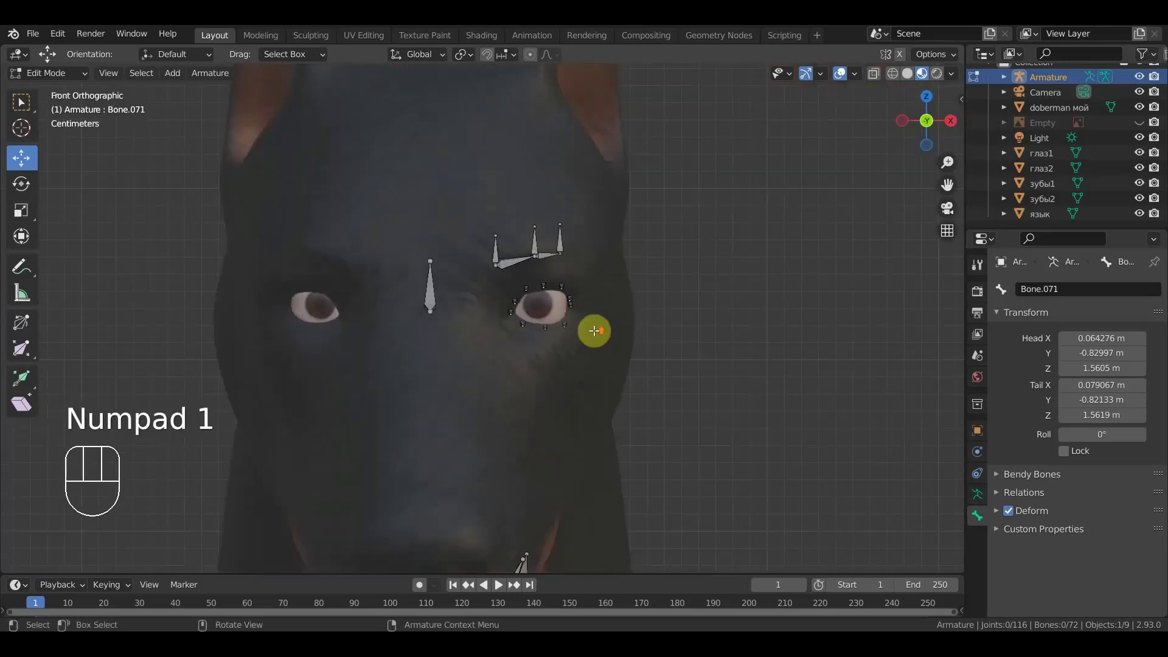
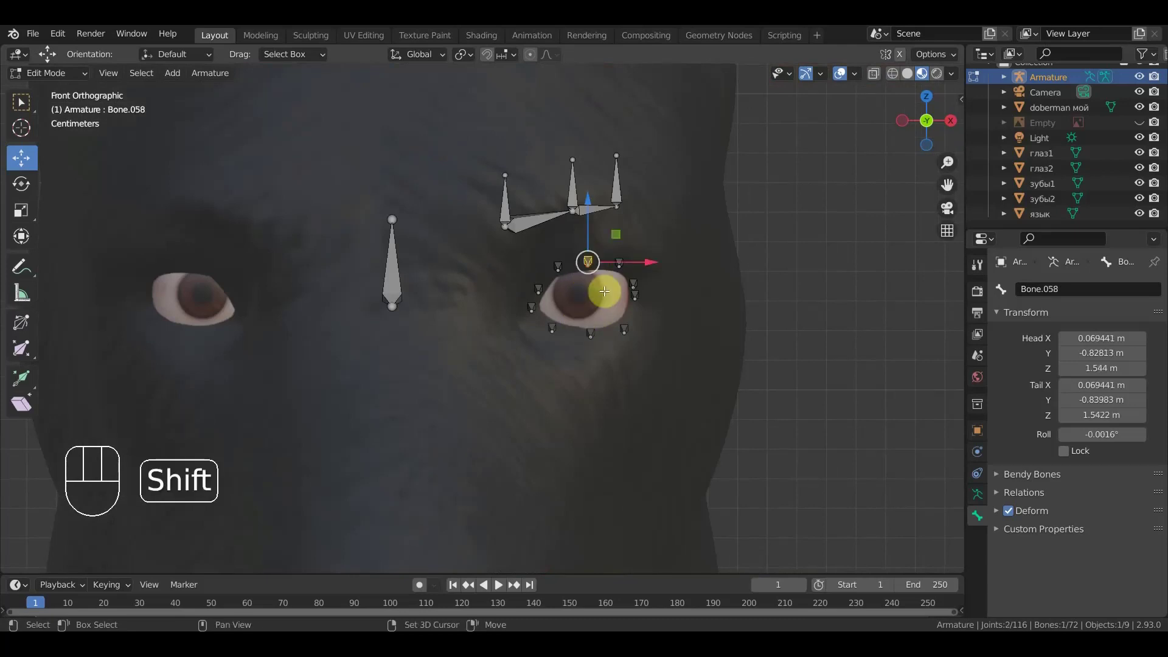
key(shift+d)
- Move the copied bone forward in front of the eye and set its tip length and tilt
click(607, 304)
key(KP_3)
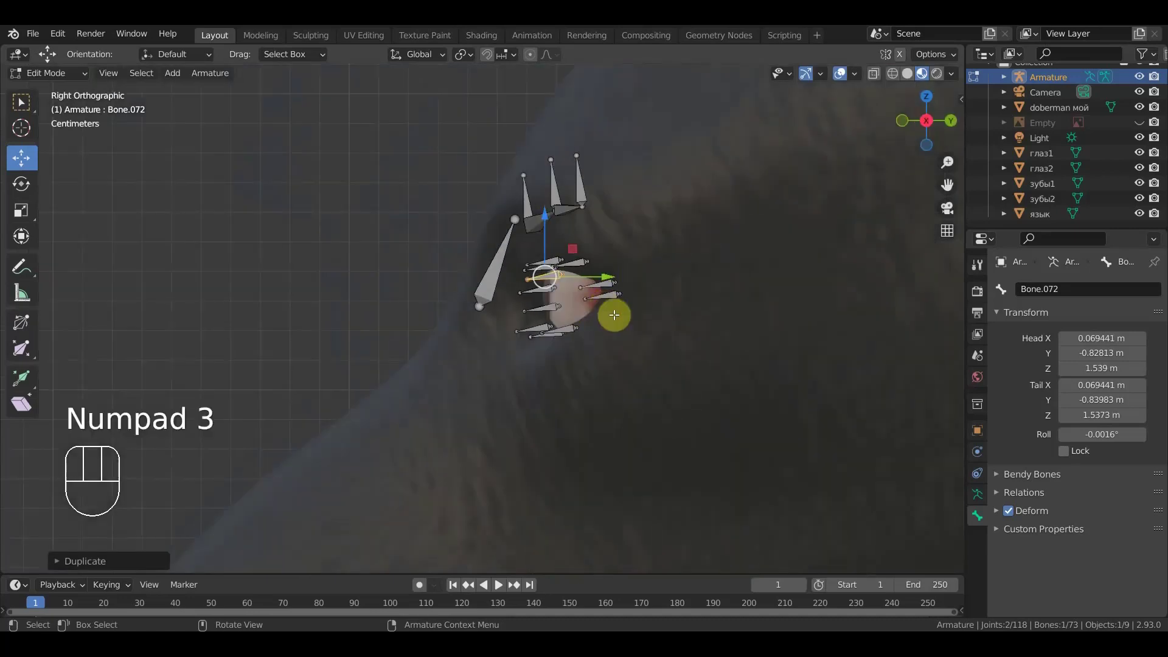
key(g)
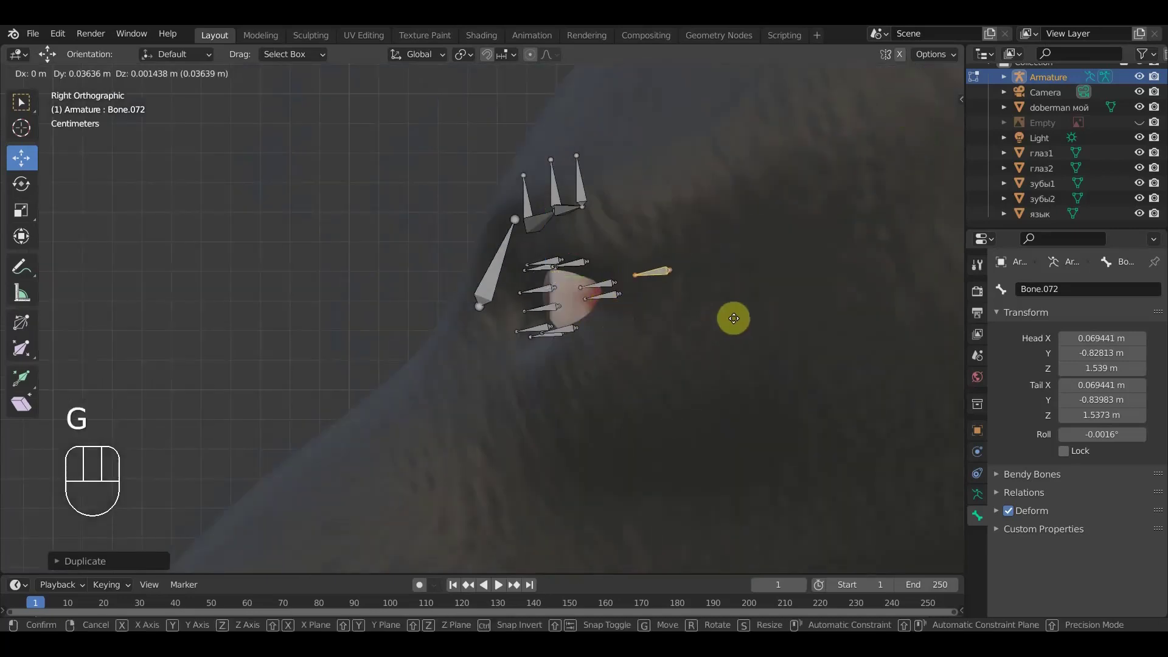
click(736, 312)
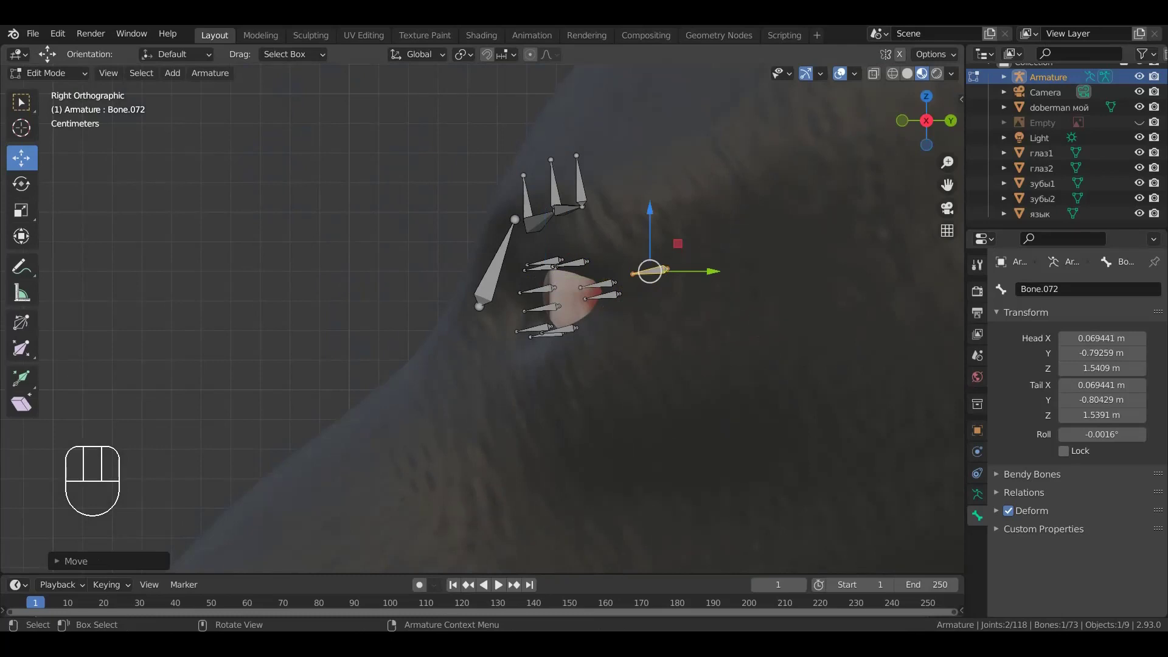
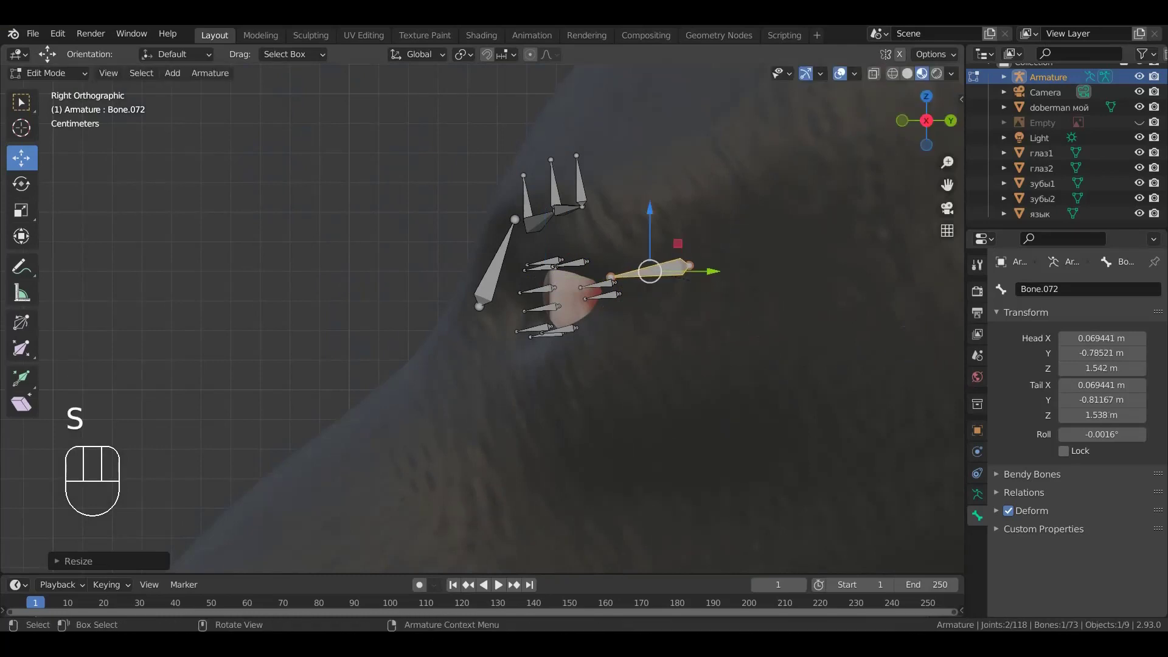
click(915, 415)
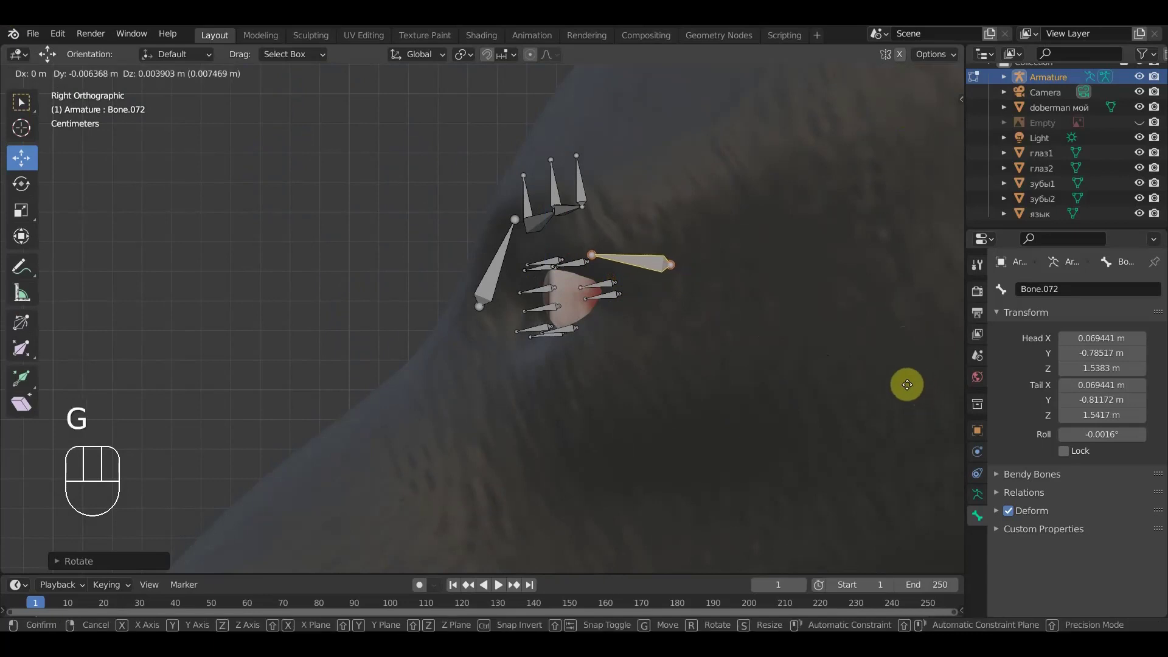
click(910, 384)
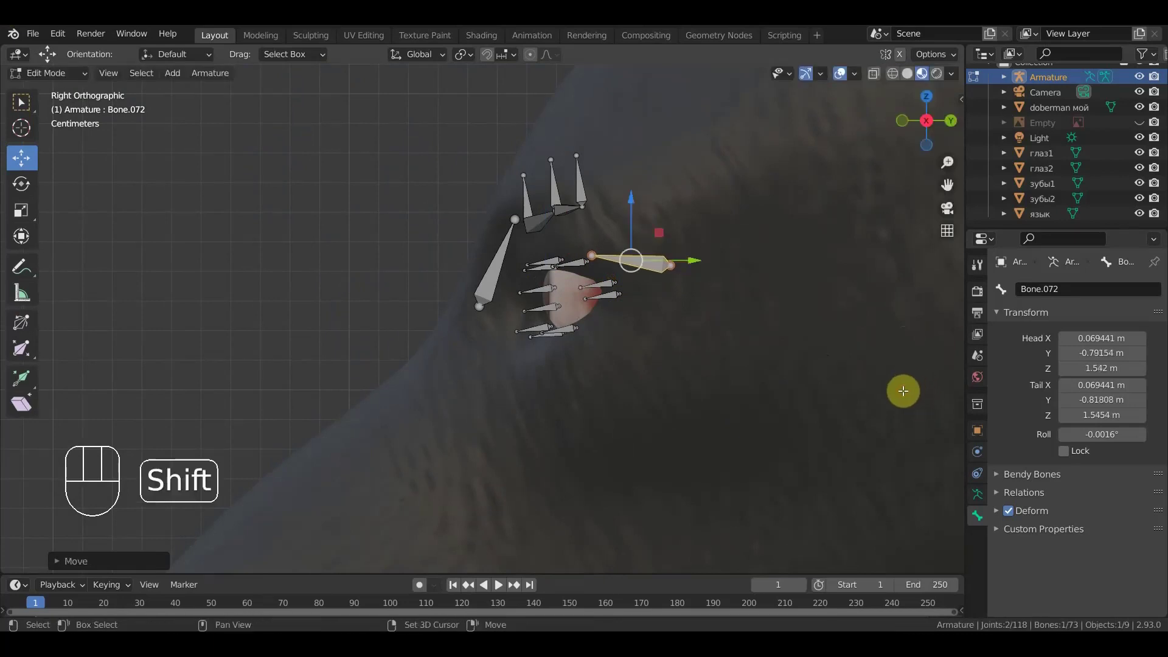
- Duplicate the forward bone just below the first and angle the copy downward
key(shift+d)
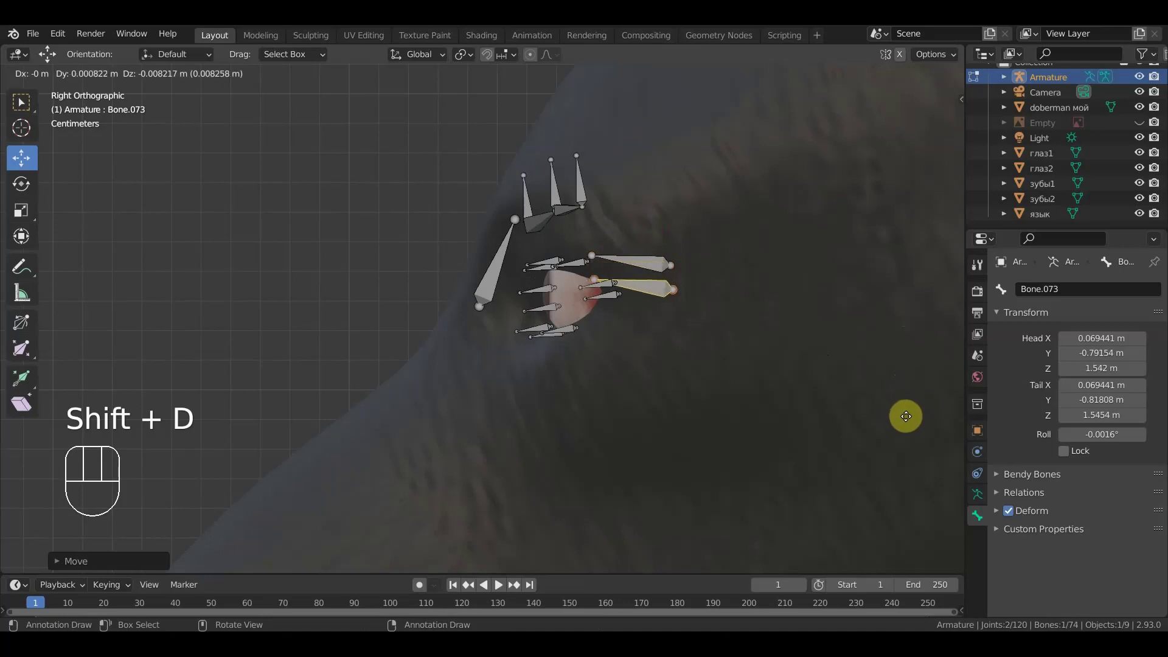
click(908, 414)
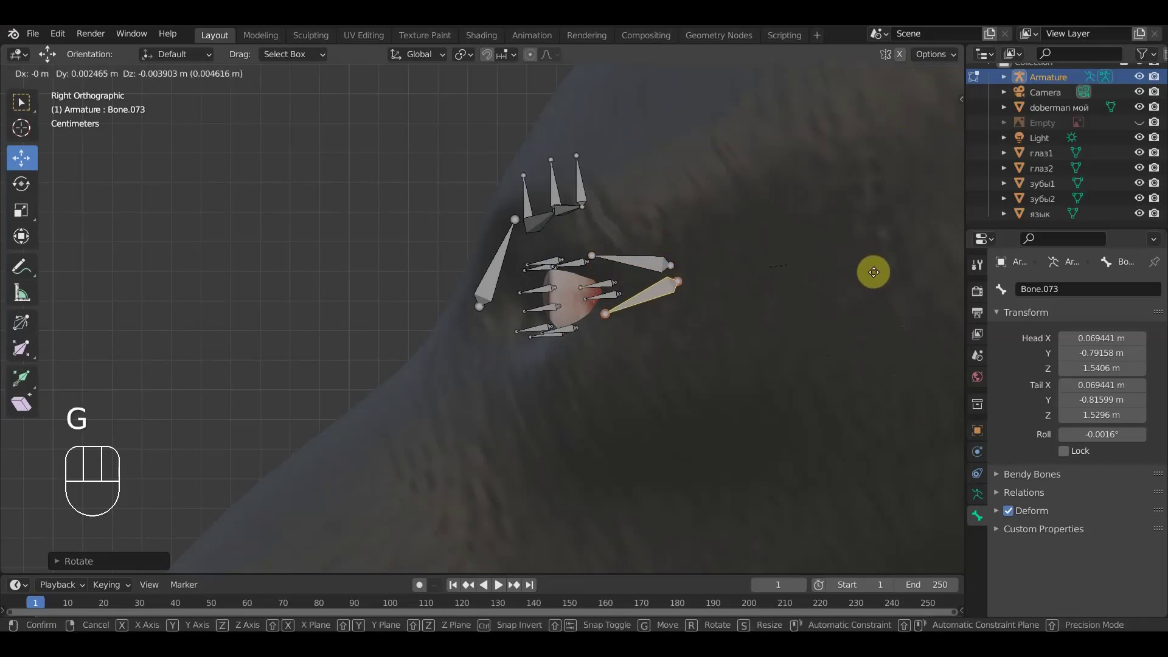
click(874, 276)
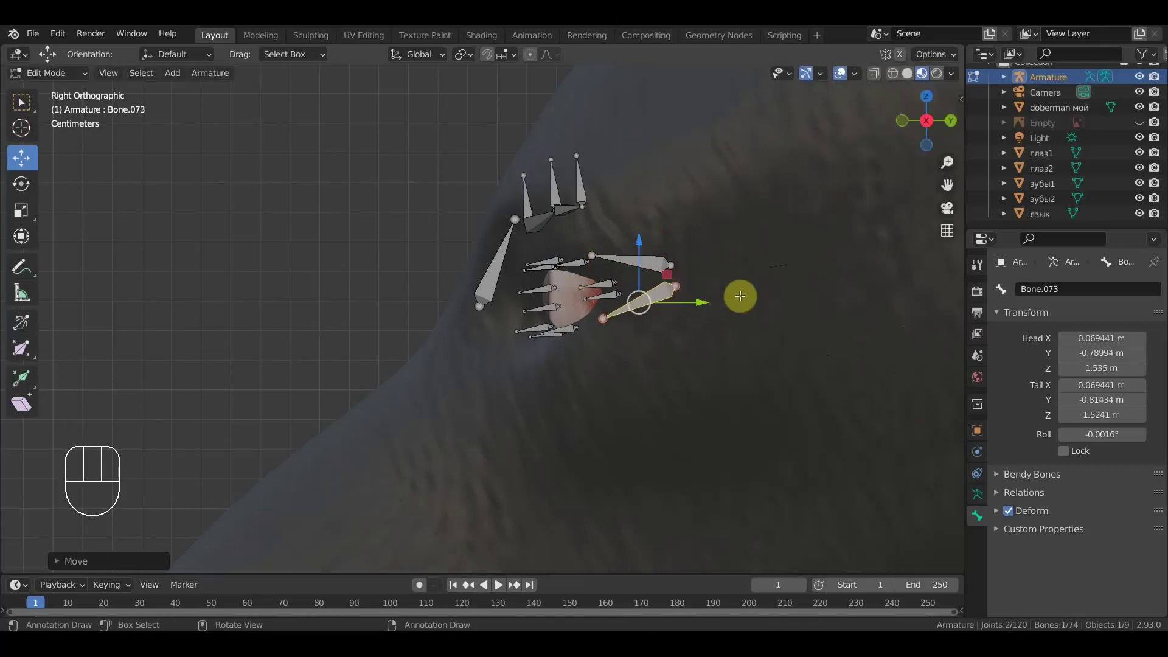
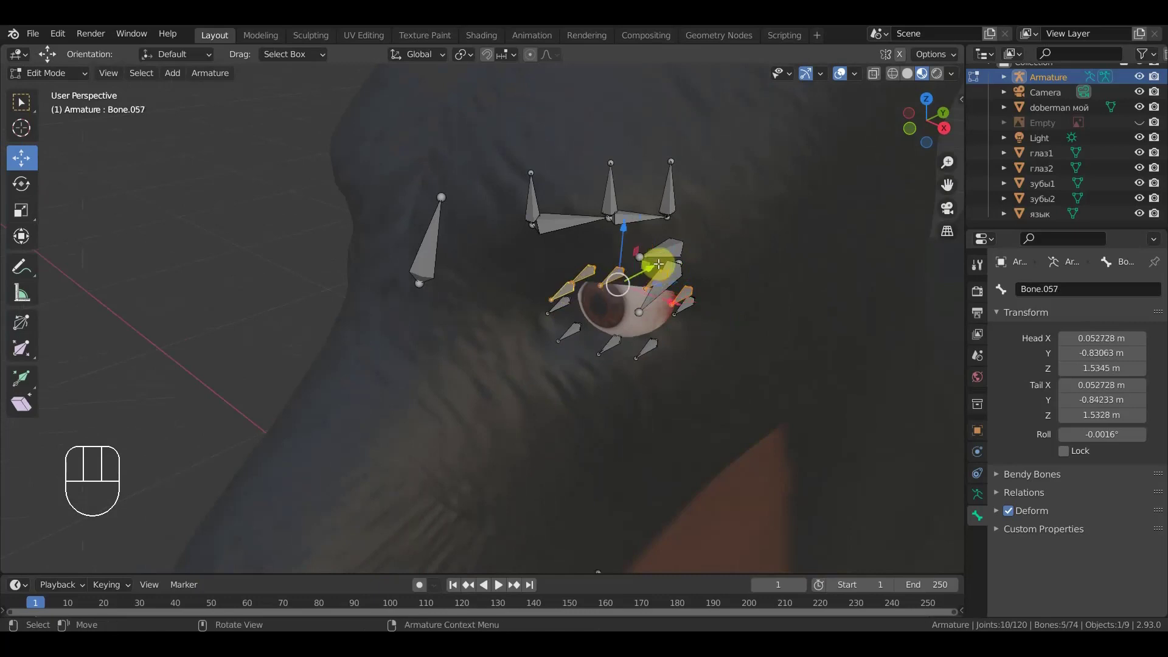
- Parent the upper eye bones to the upper forward bone (Bone.072) with Keep Offset
drag(671, 246, 756, 242)
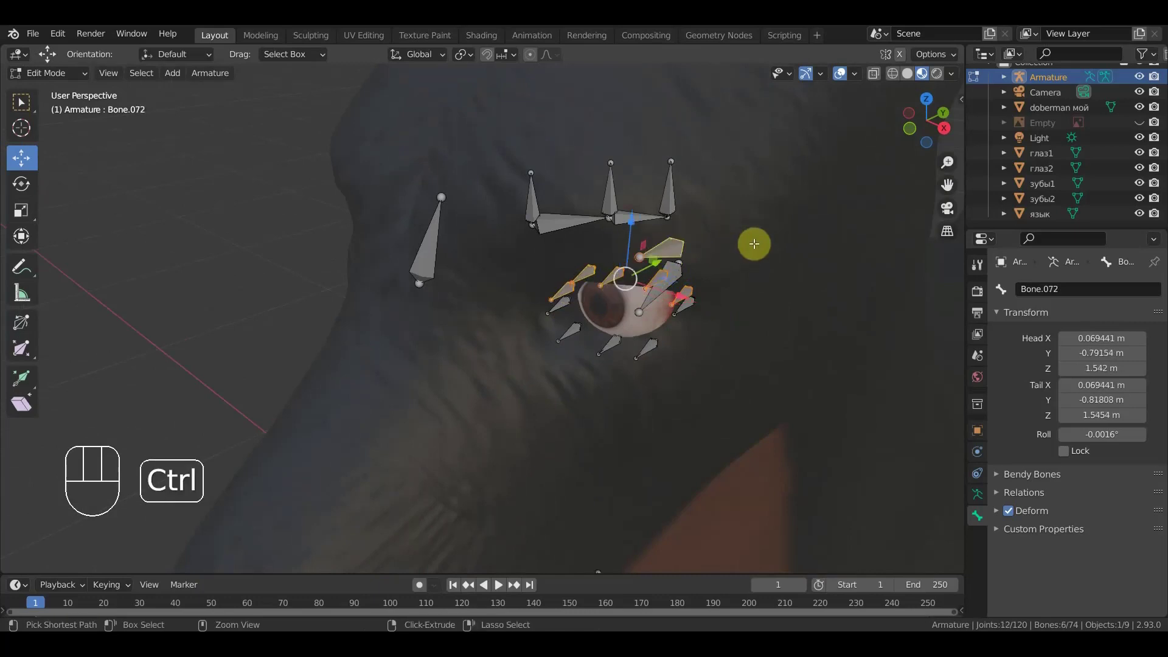
key(ctrl+p)
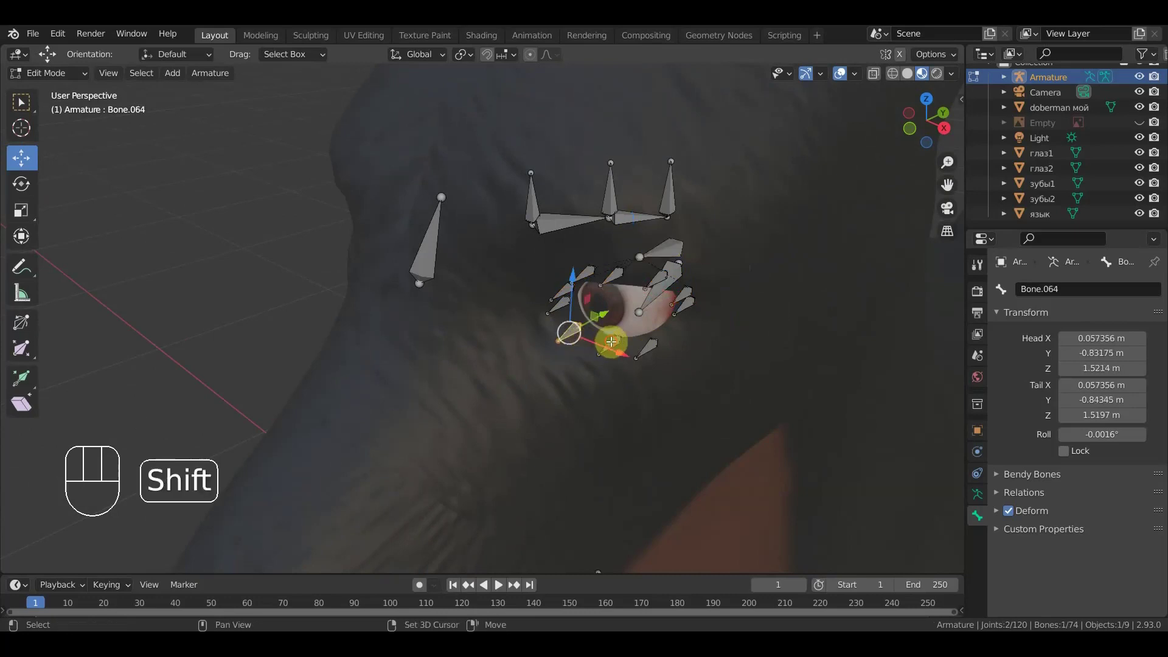
- Parent the lower eye bones to the lower forward bone (Bone.073) with Keep Offset
drag(616, 339, 649, 344)
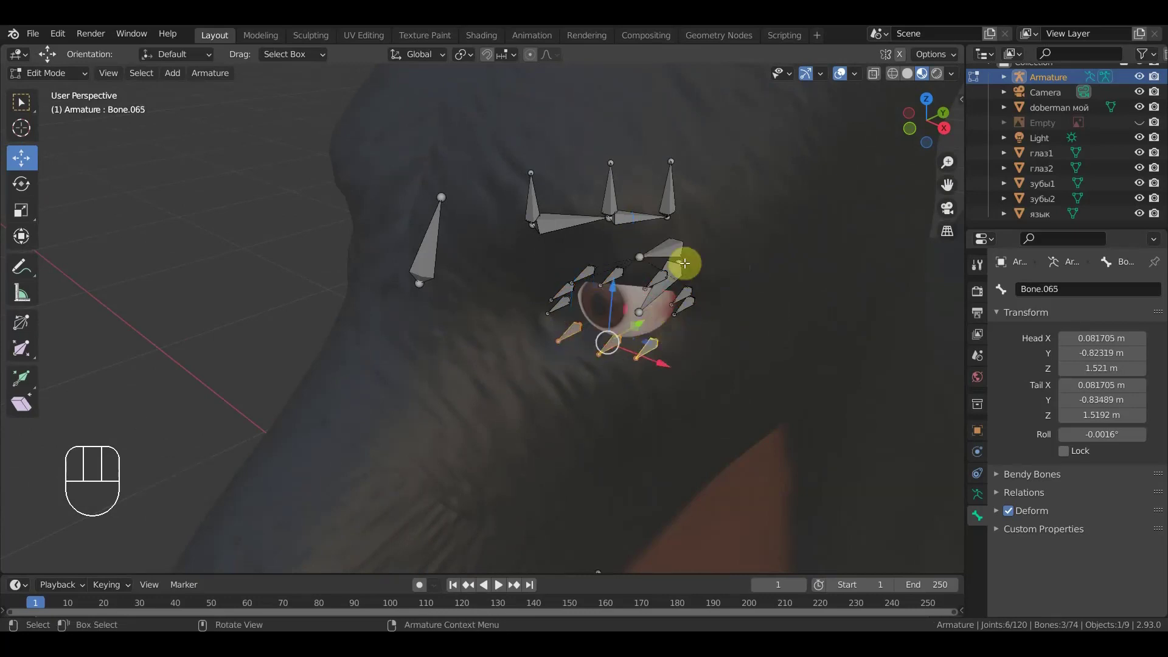
drag(677, 274, 789, 300)
drag(696, 285, 633, 356)
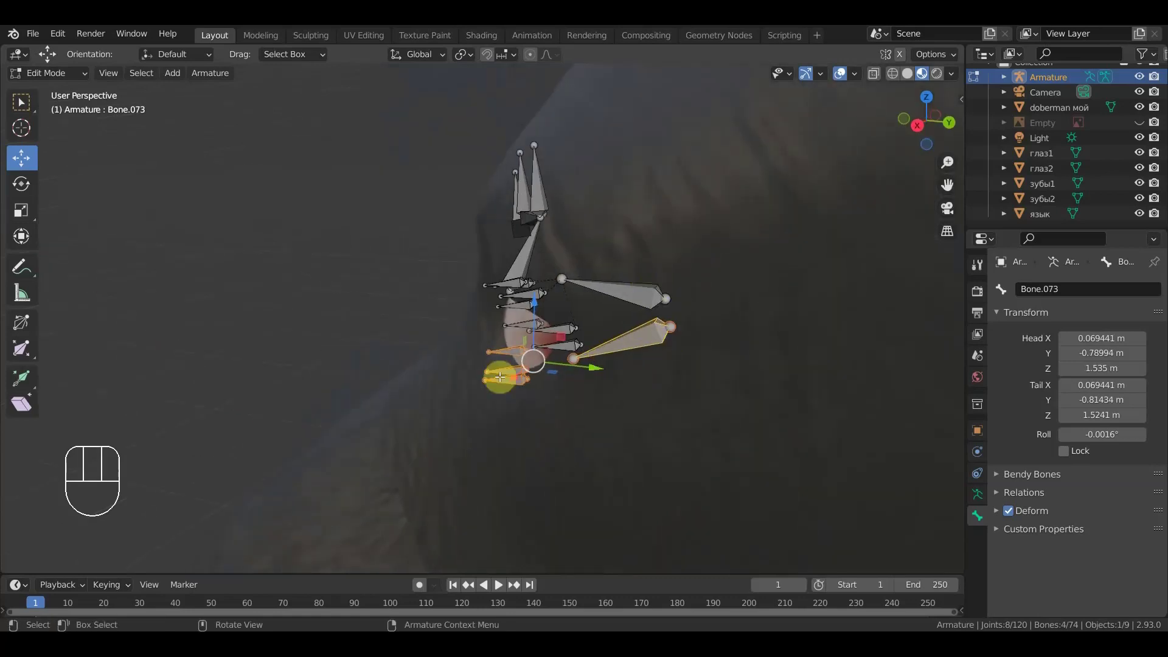
key(ctrl+p)
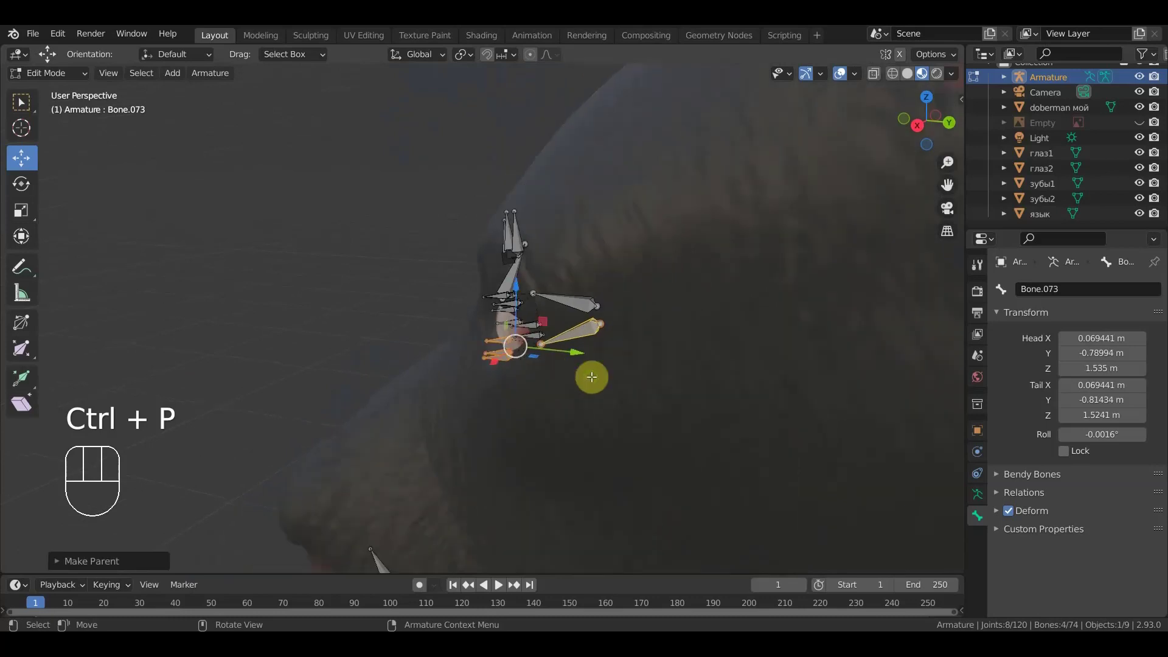
drag(693, 377, 768, 360)
key(KP_1)
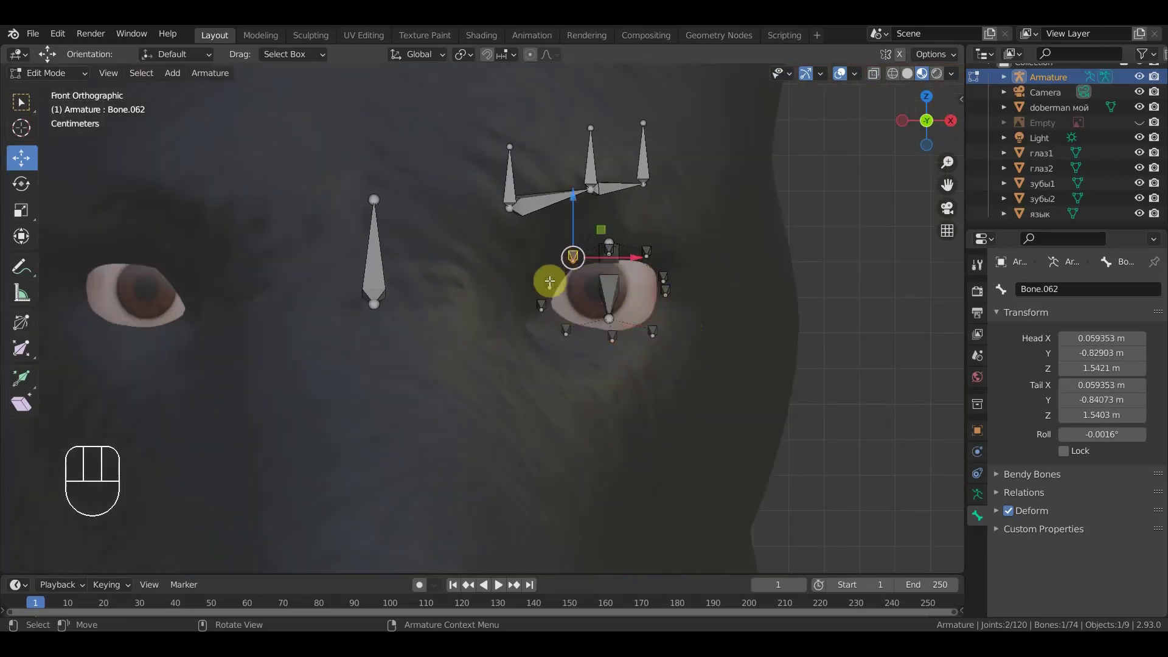
- Duplicate the upper eye bones higher above the eye and place another copy beside it
drag(553, 274, 616, 262)
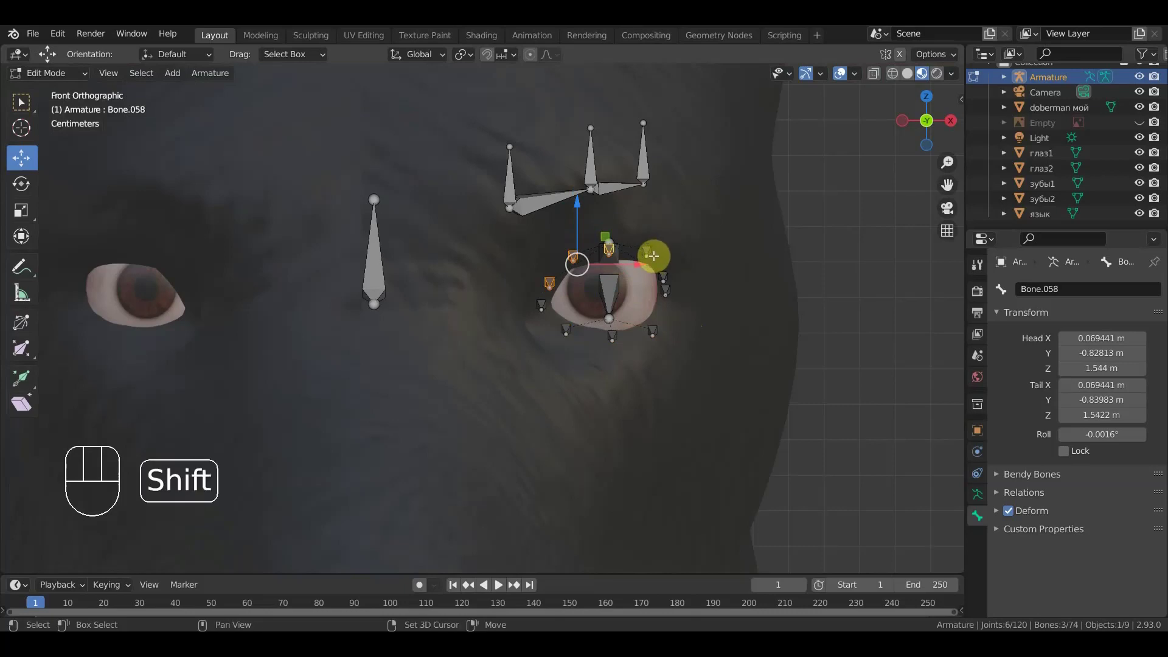
key(shift+d)
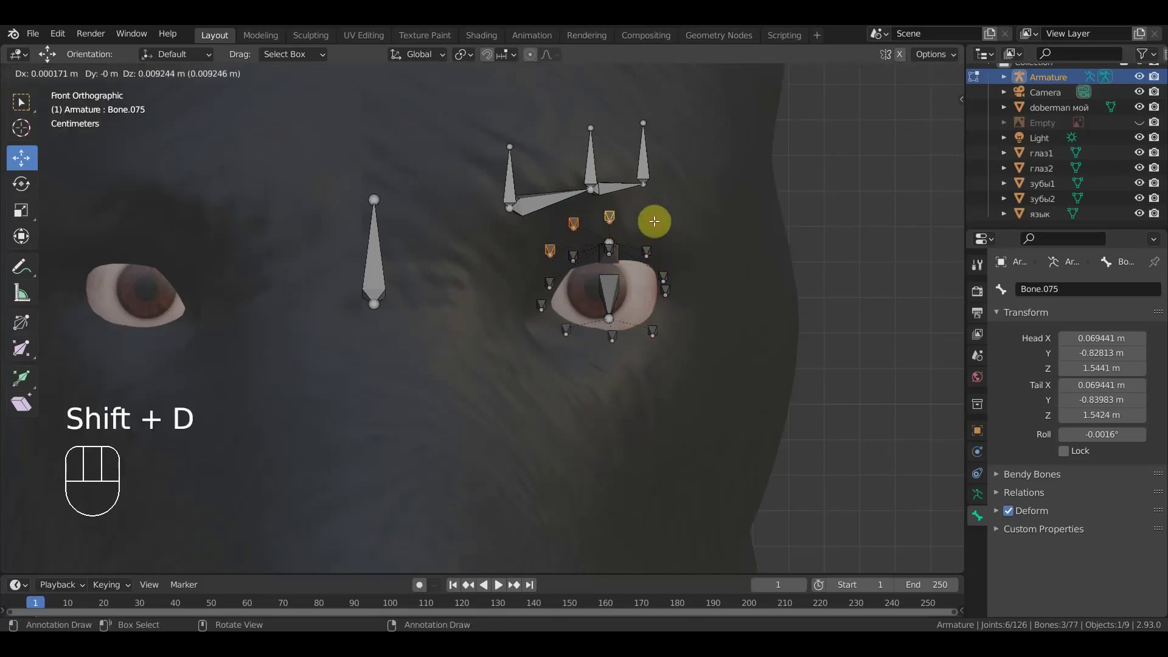
click(567, 257)
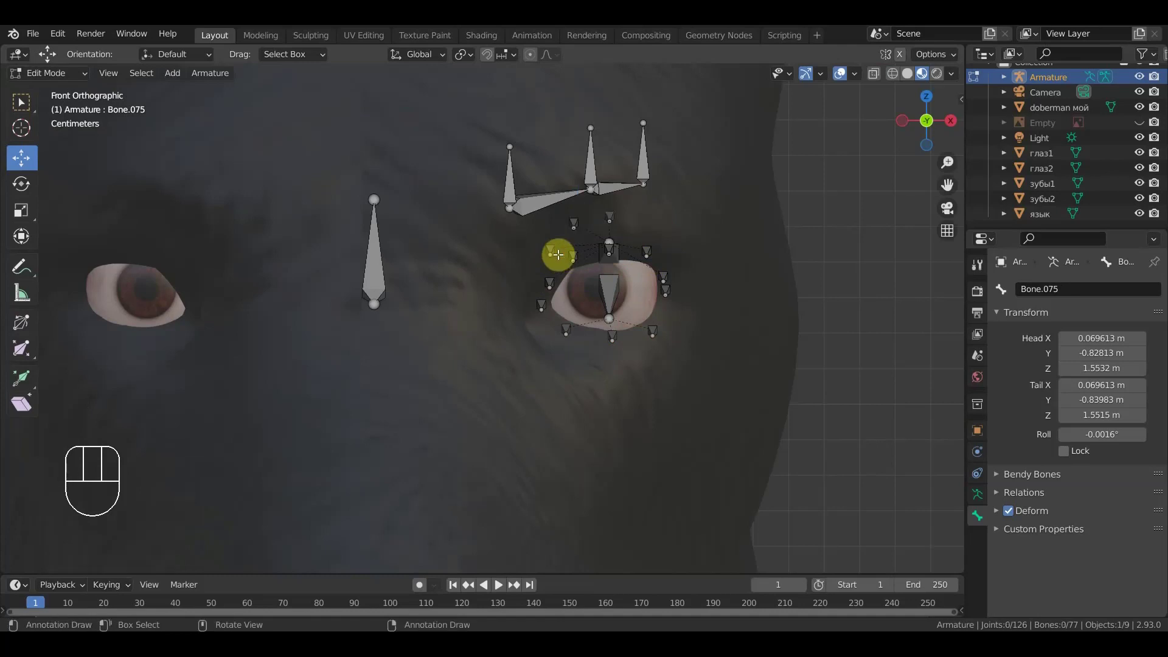
click(570, 255)
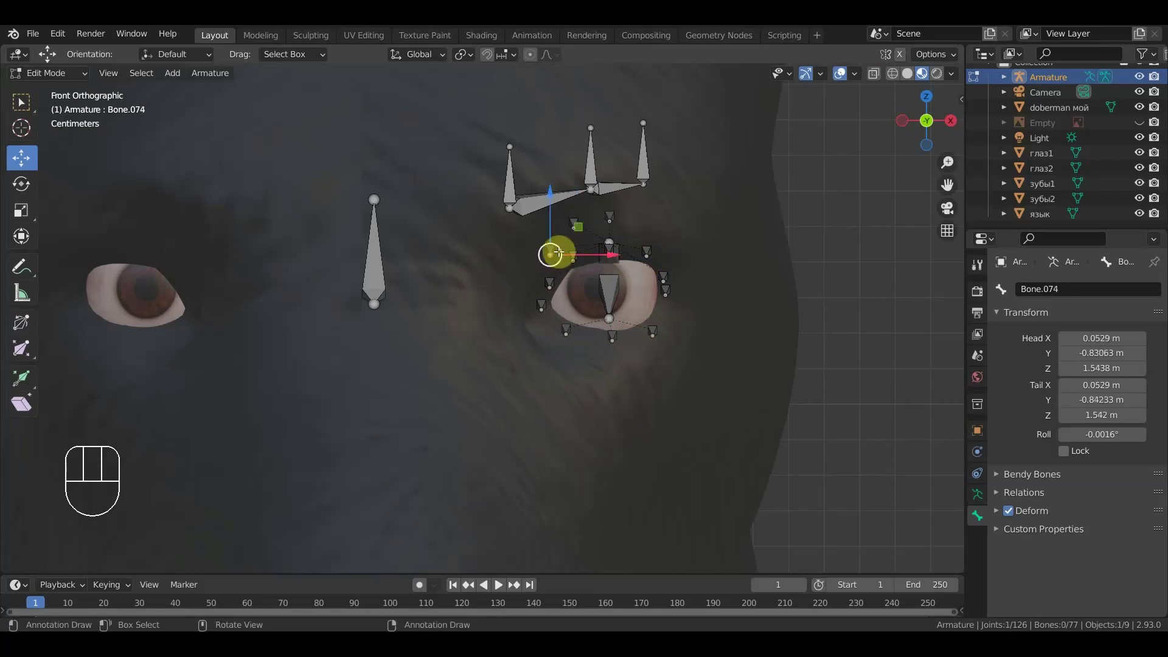
drag(567, 245, 597, 253)
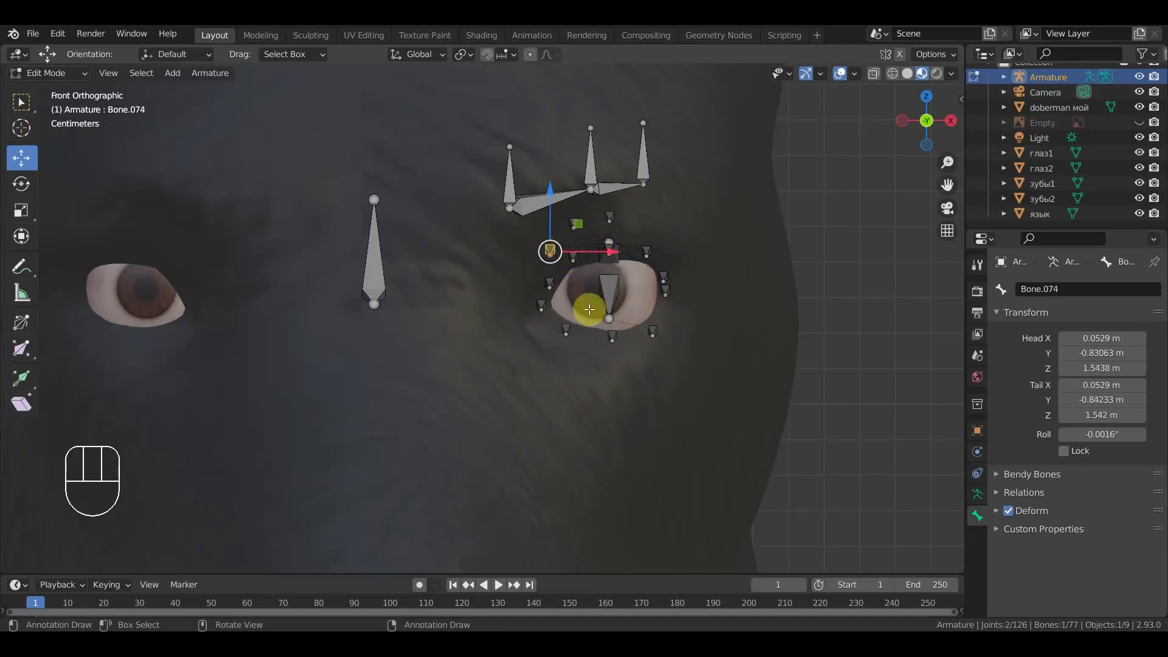
key(g)
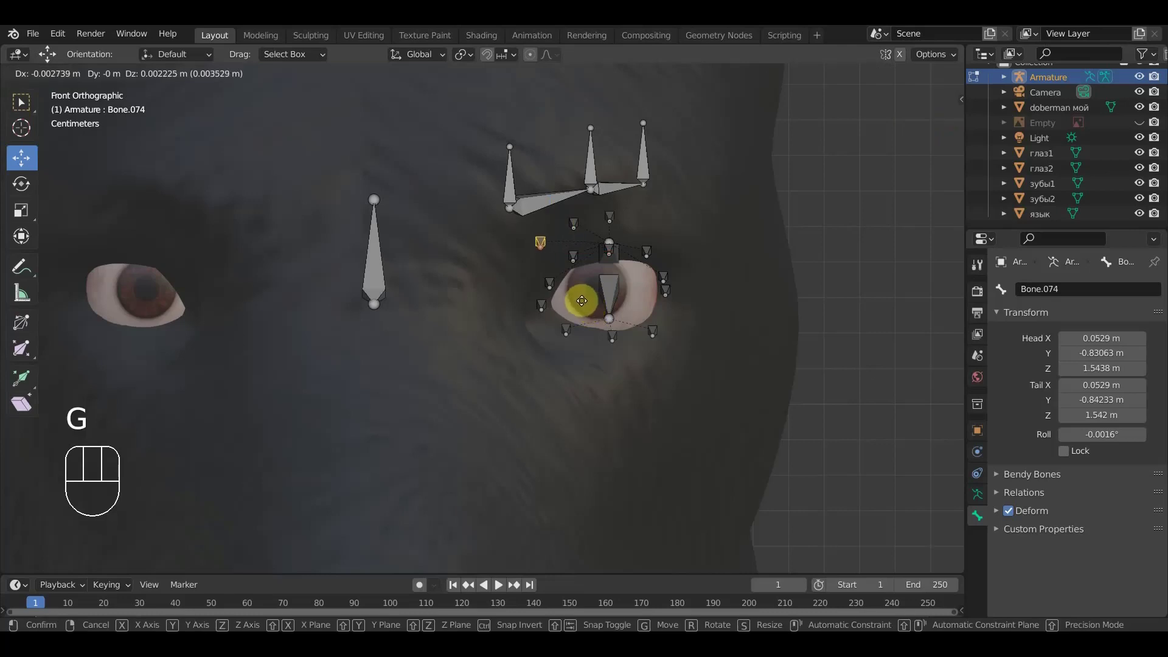
click(585, 285)
click(613, 215)
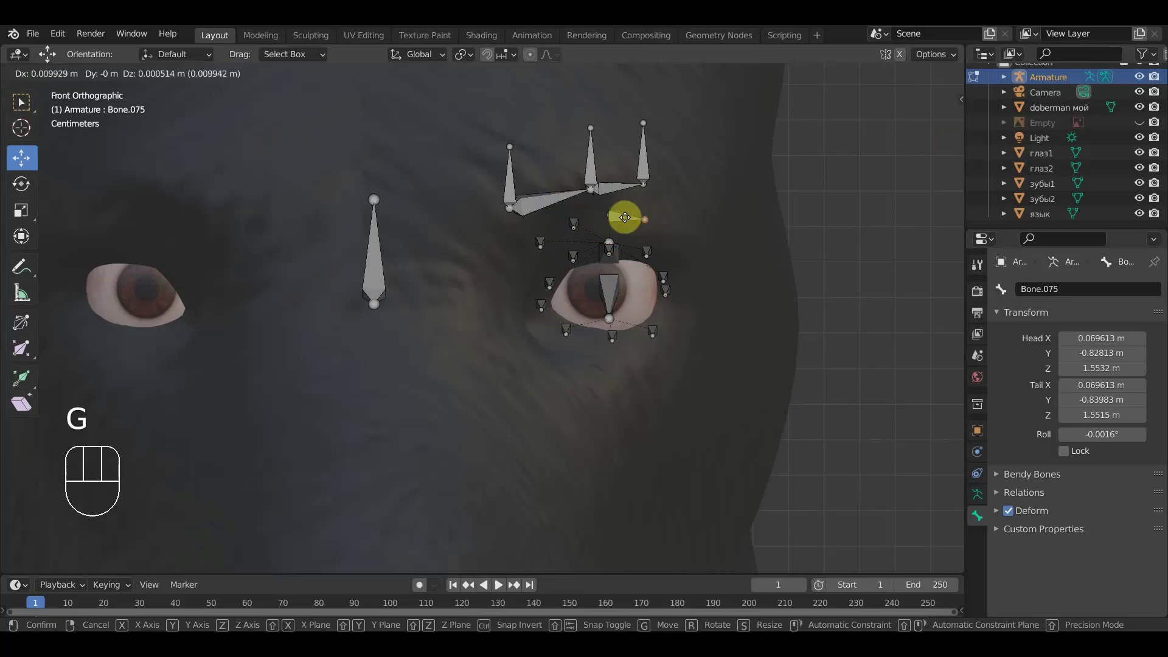
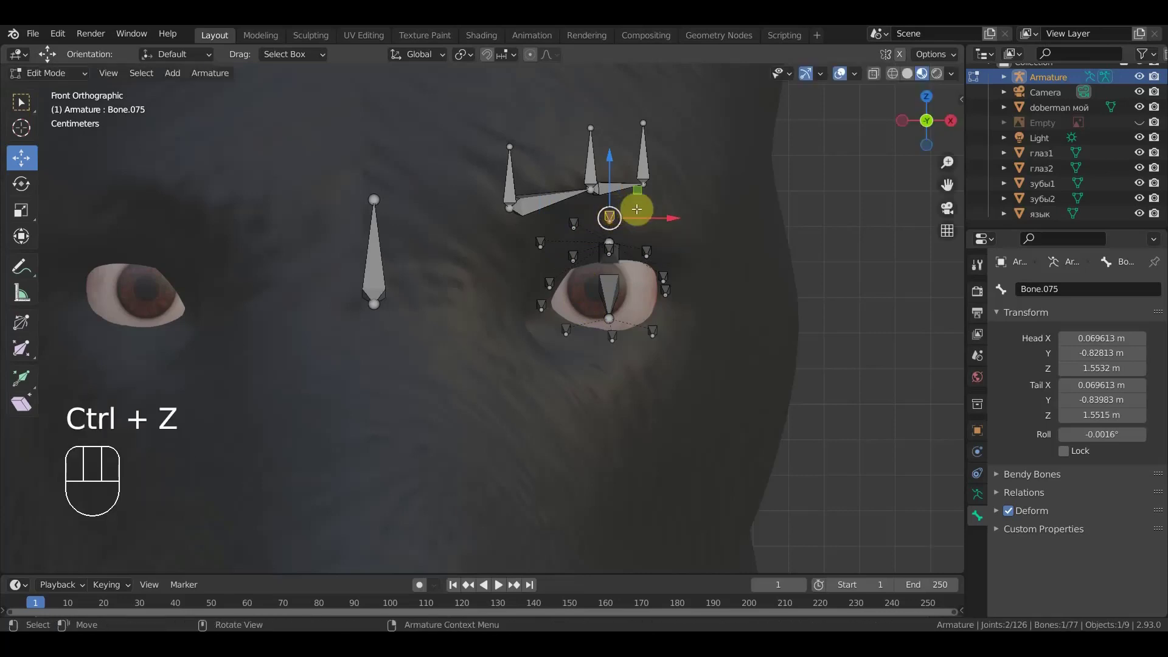
- Spread the new brow bones along the brow line and duplicate one more above the eye
drag(694, 224, 681, 186)
click(680, 175)
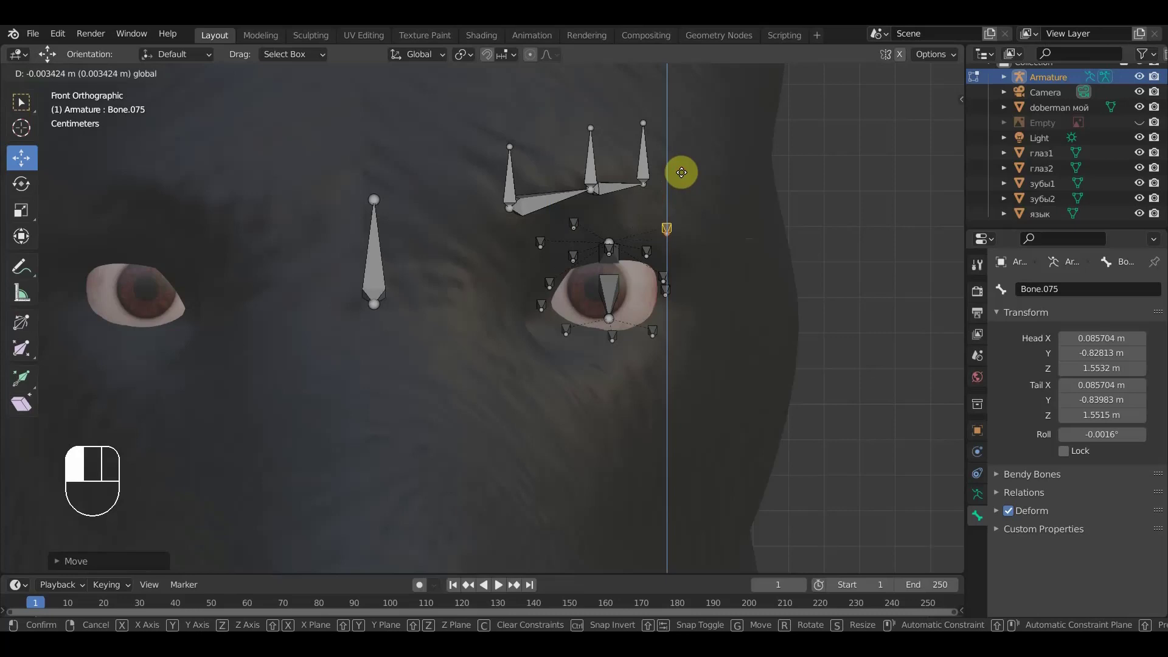
drag(579, 219, 605, 220)
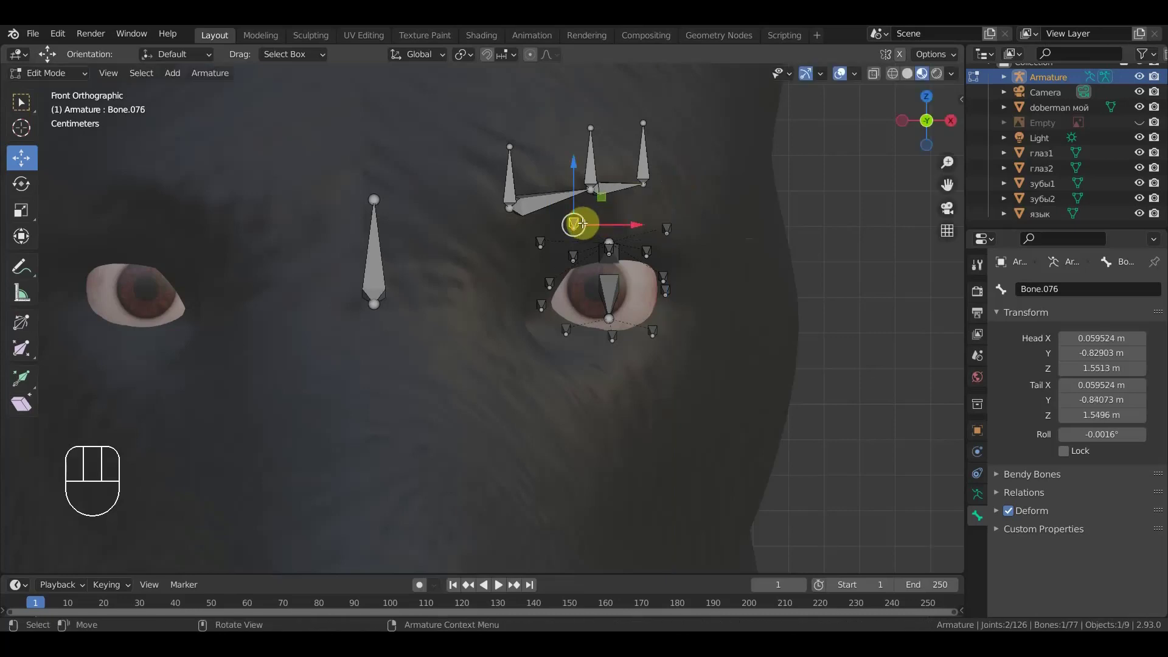
key(shift+d)
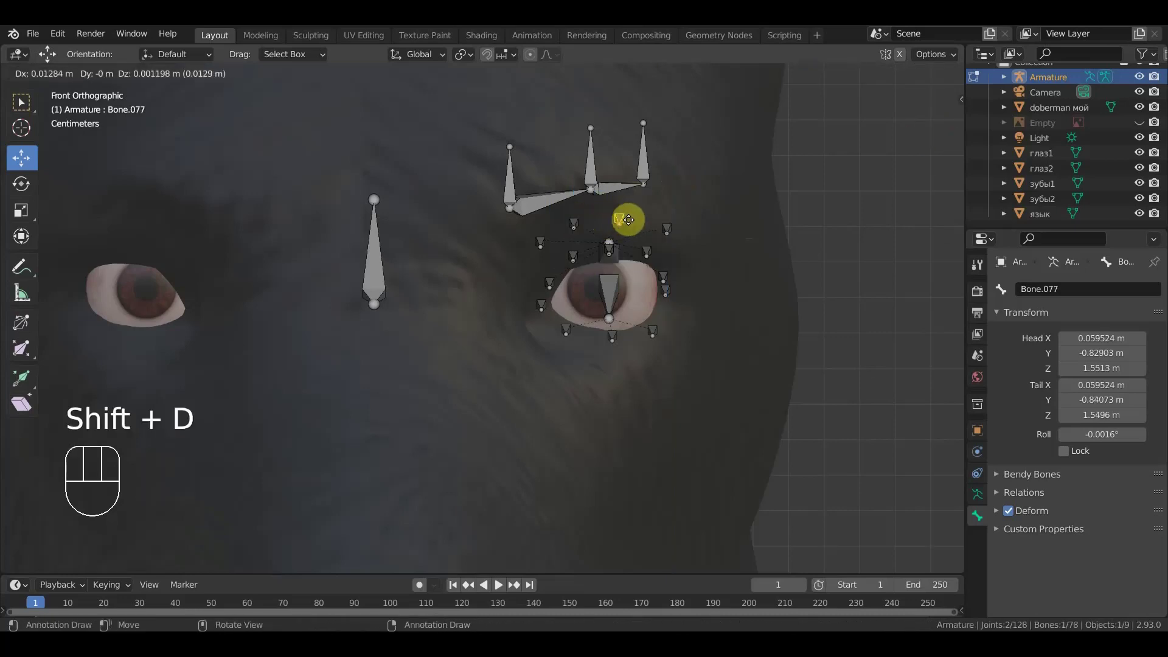
click(643, 198)
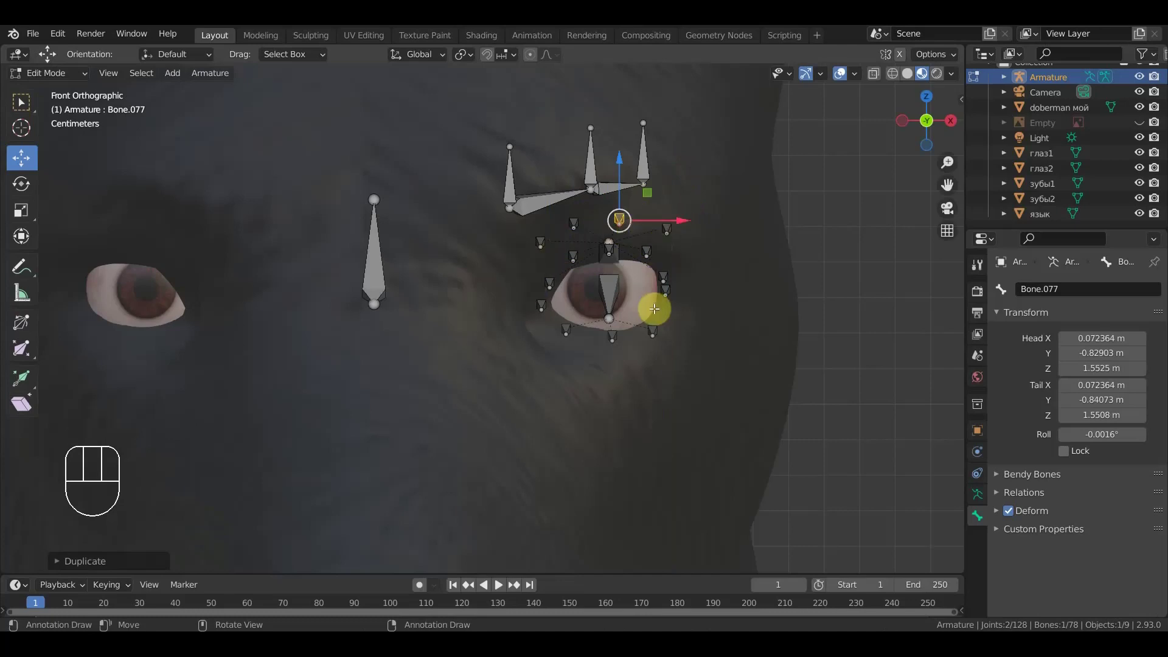
drag(592, 409, 493, 395)
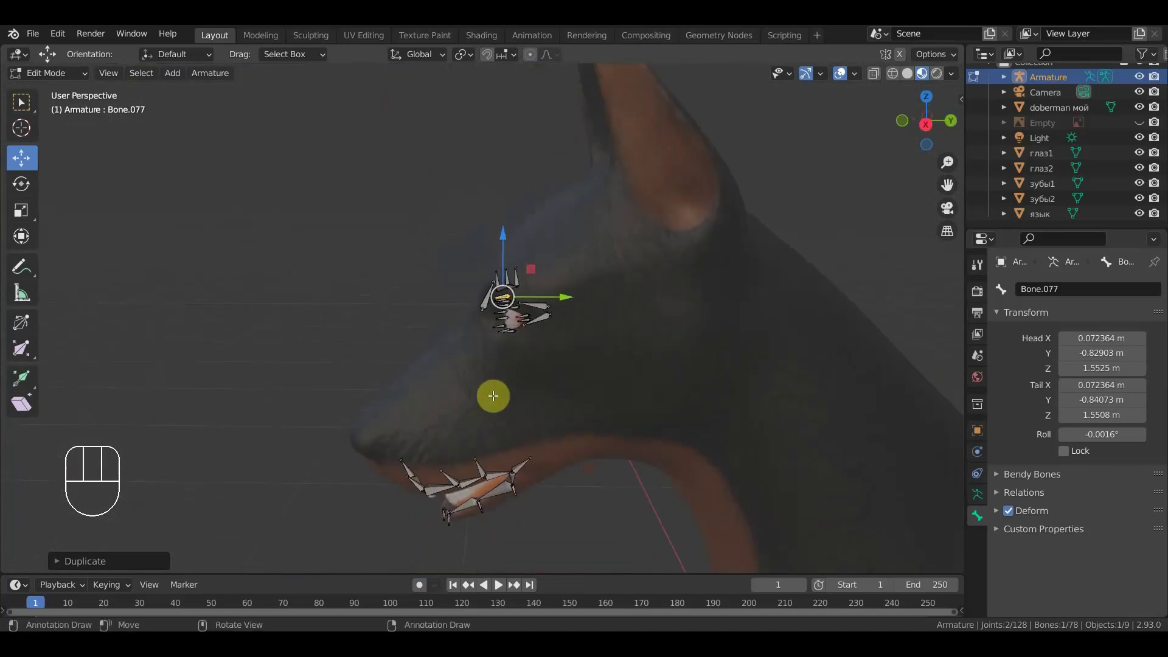
- Duplicate a brow bone onto the muzzle below the eyes and stretch it down the muzzle
key(KP_3)
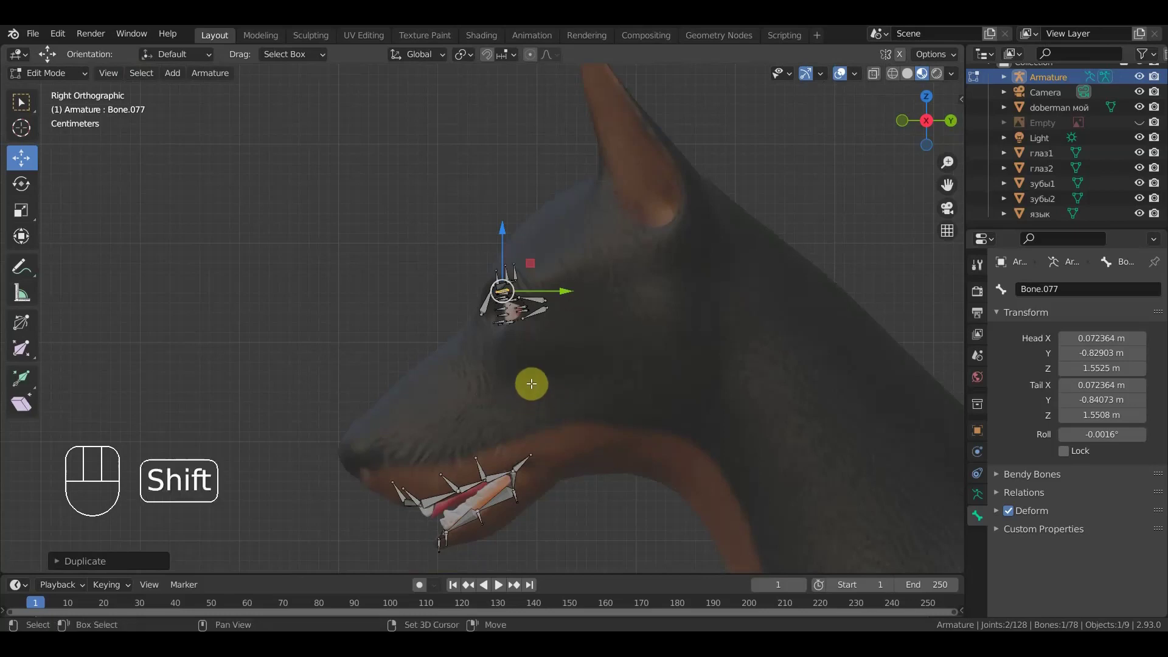
key(shift+d)
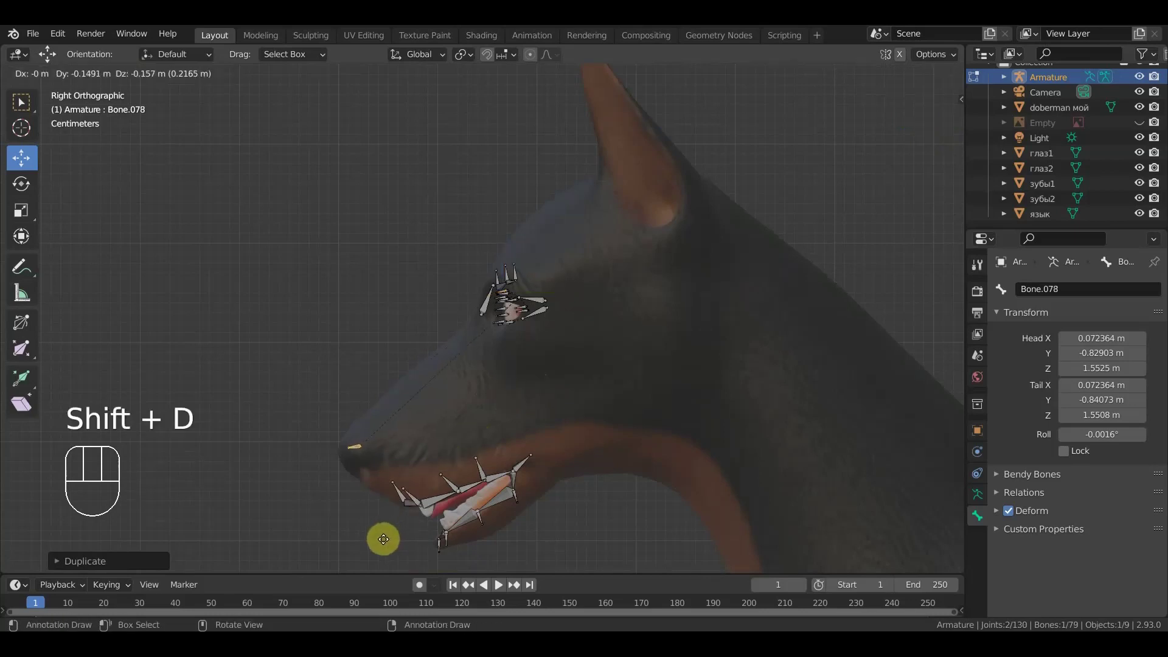
click(386, 538)
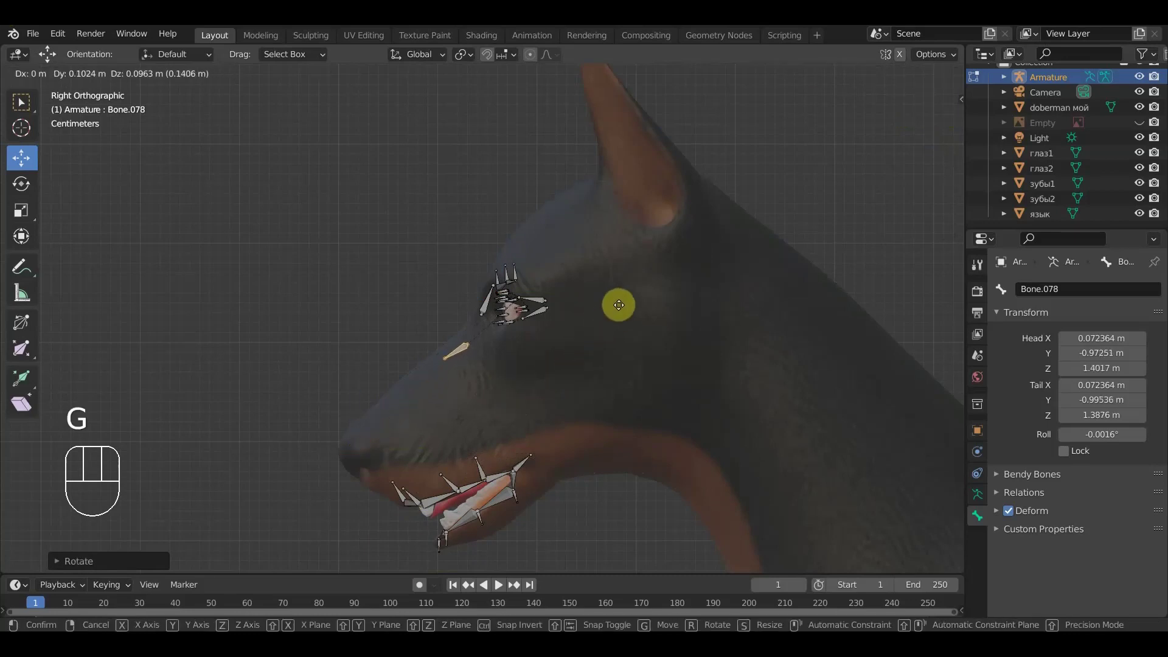
click(446, 356)
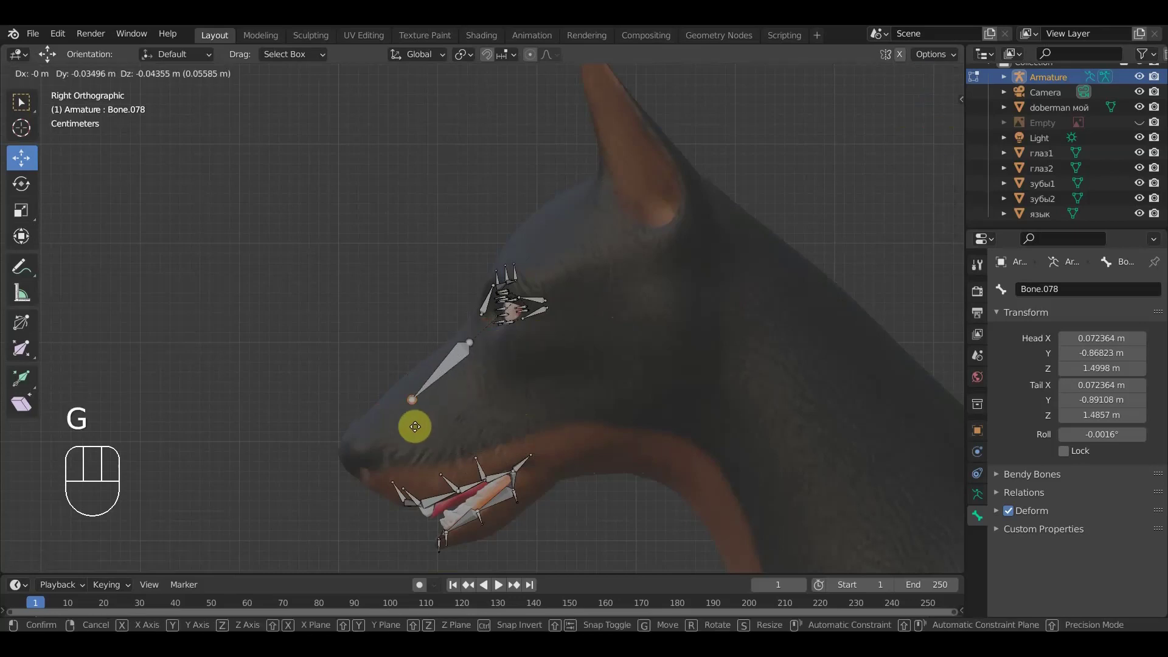
click(391, 438)
key(KP_1)
drag(531, 366, 585, 406)
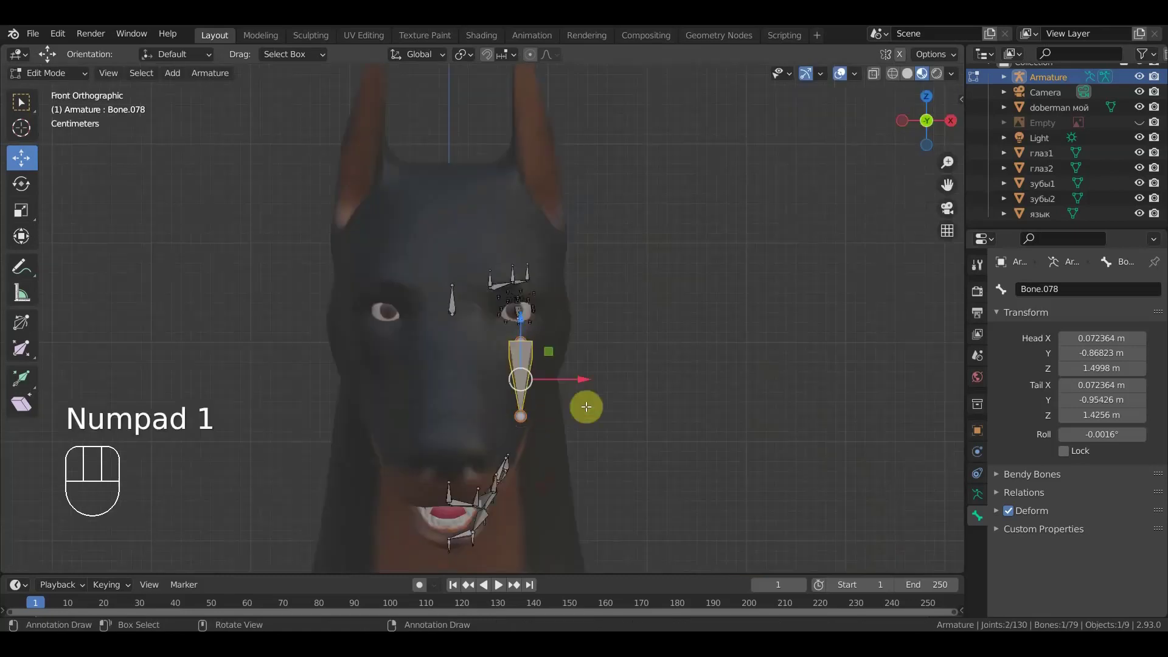
drag(588, 377, 482, 385)
- Centre the muzzle bone at X 0 and duplicate a second bone further down the muzzle
key(KP_3)
click(384, 415)
key(g)
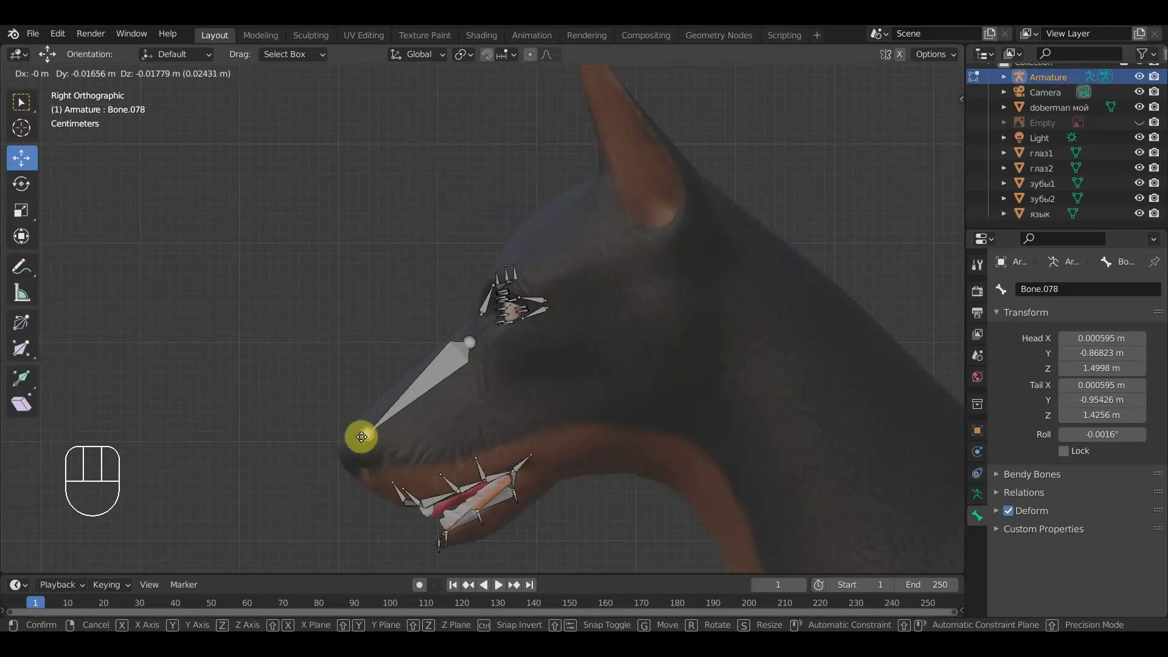
click(364, 434)
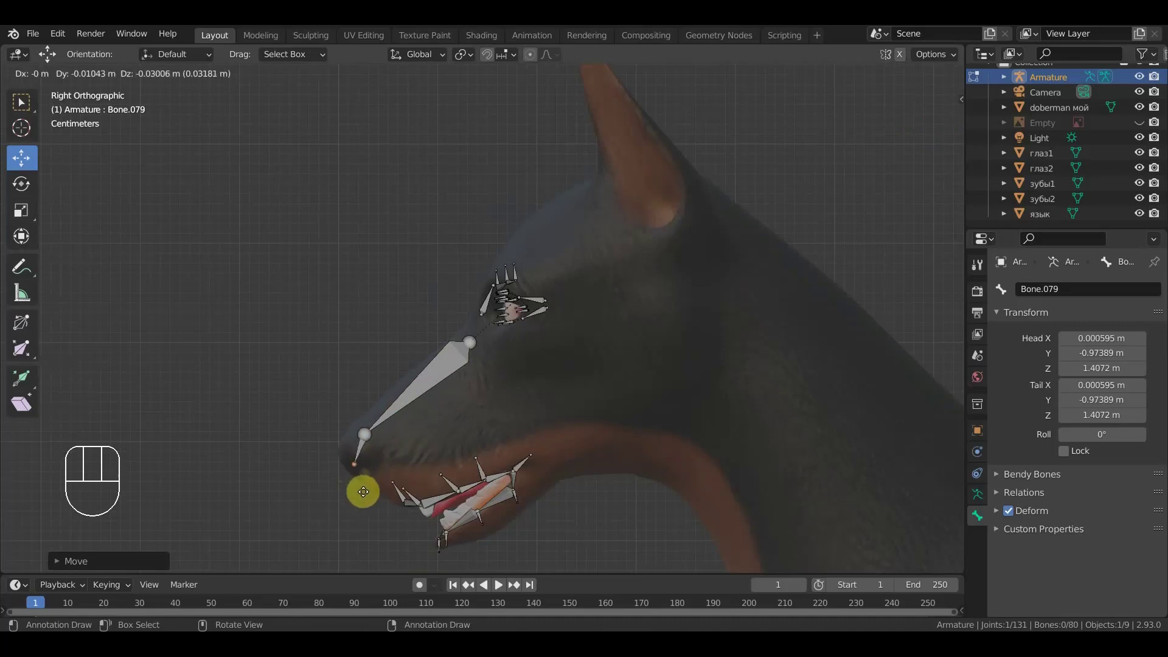
click(371, 495)
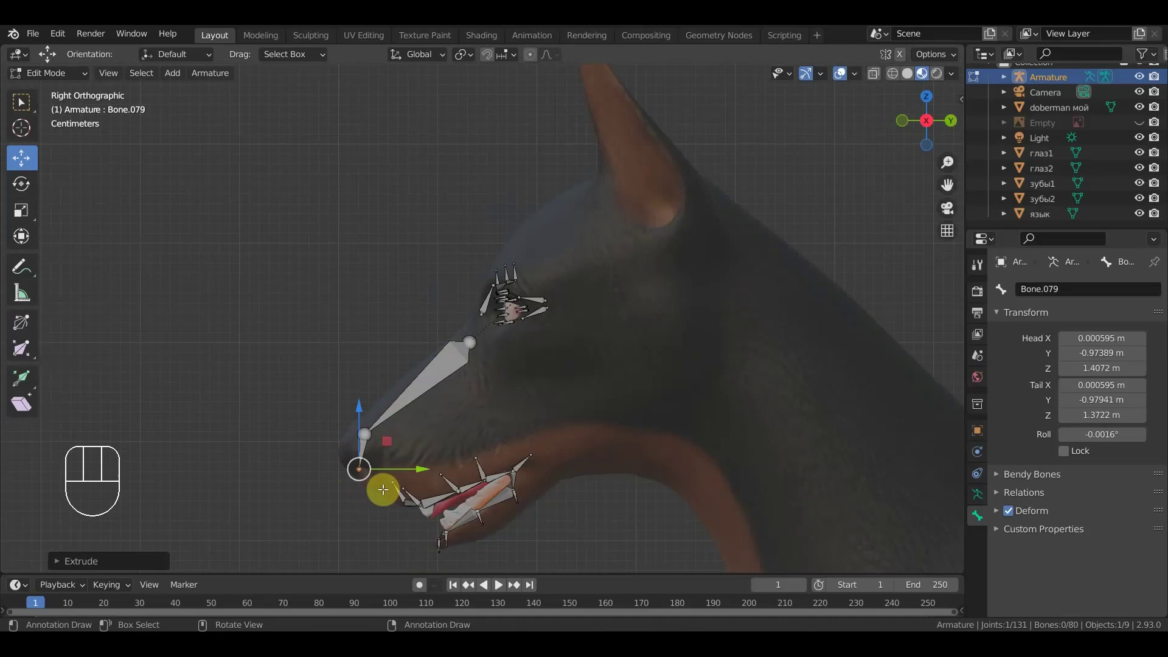
key(KP_1)
- Adjust the muzzle bone's end in side view and shrink it to fit the nose
middle_click(508, 490)
drag(517, 419, 466, 381)
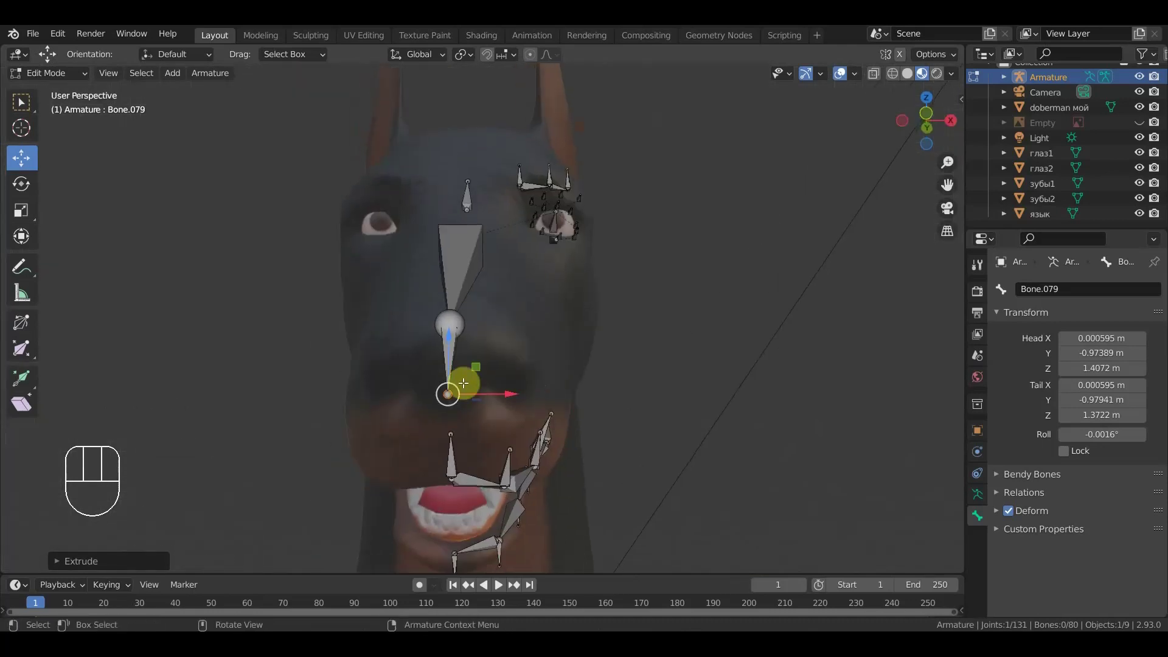
drag(408, 396, 317, 433)
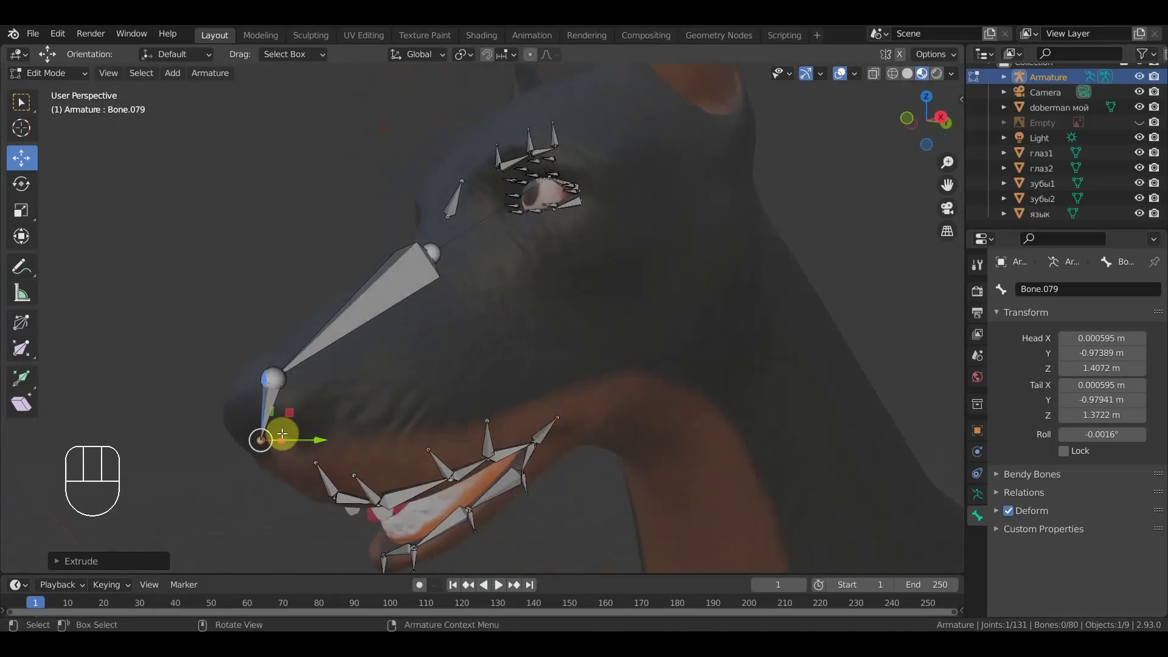
key(KP_3)
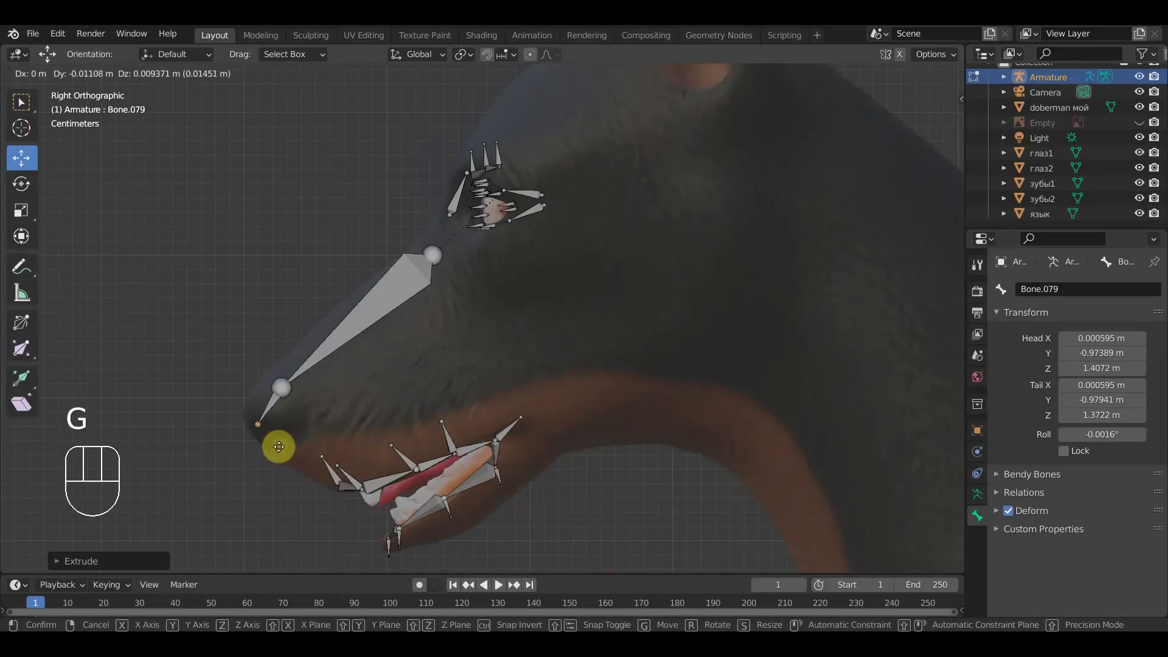
click(282, 447)
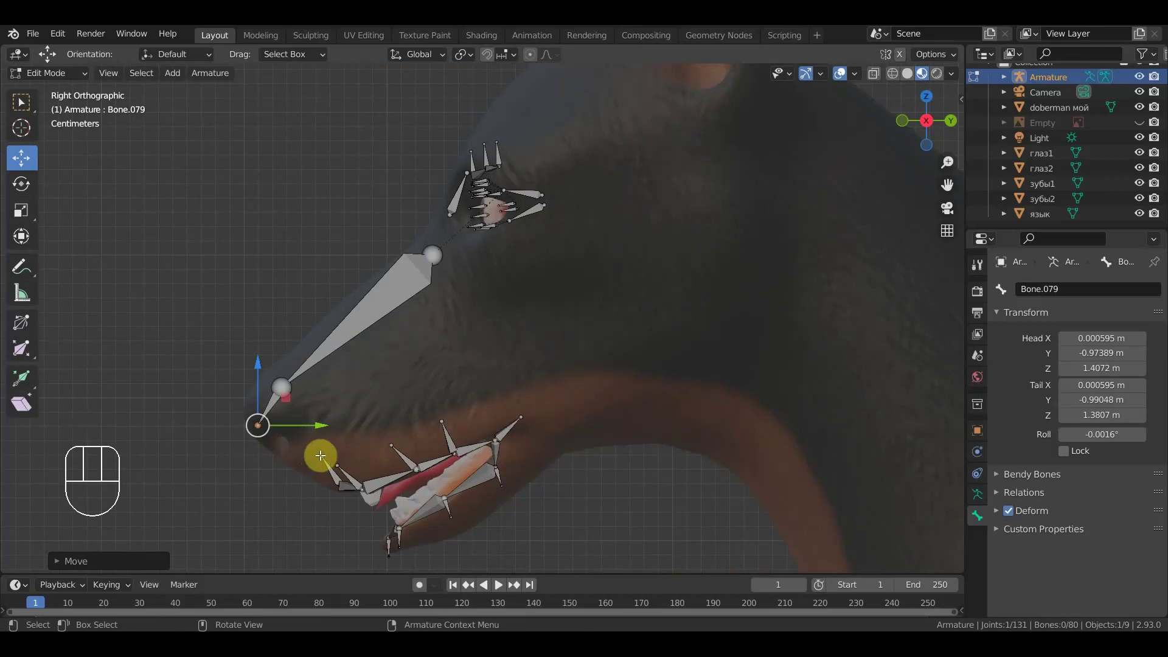
click(333, 469)
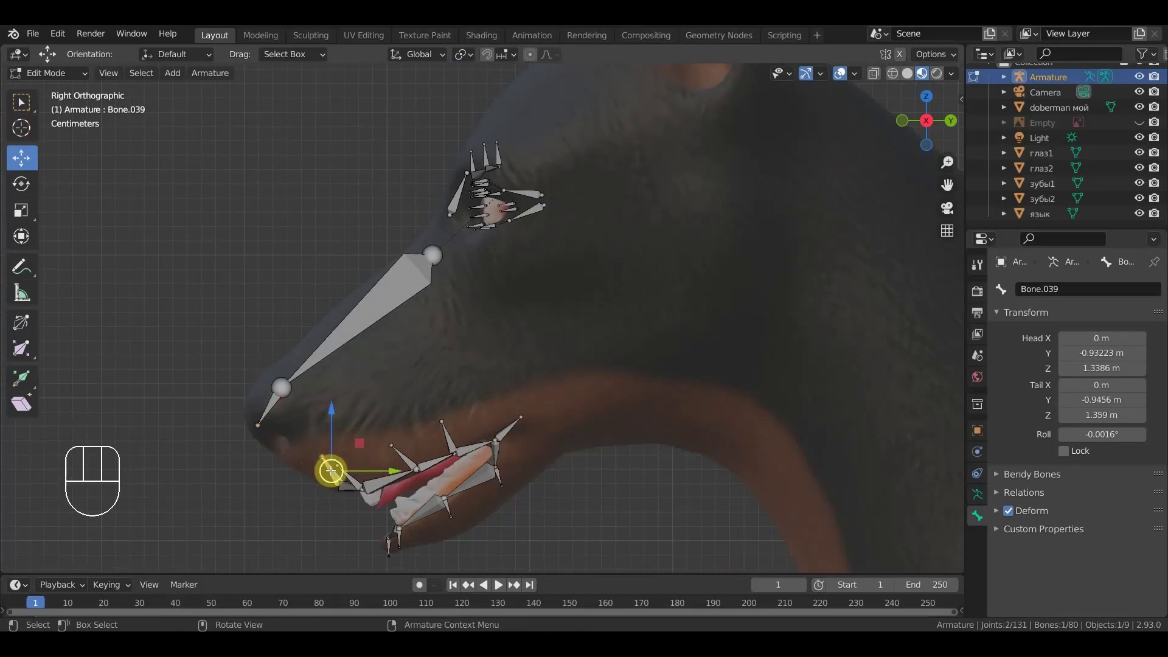
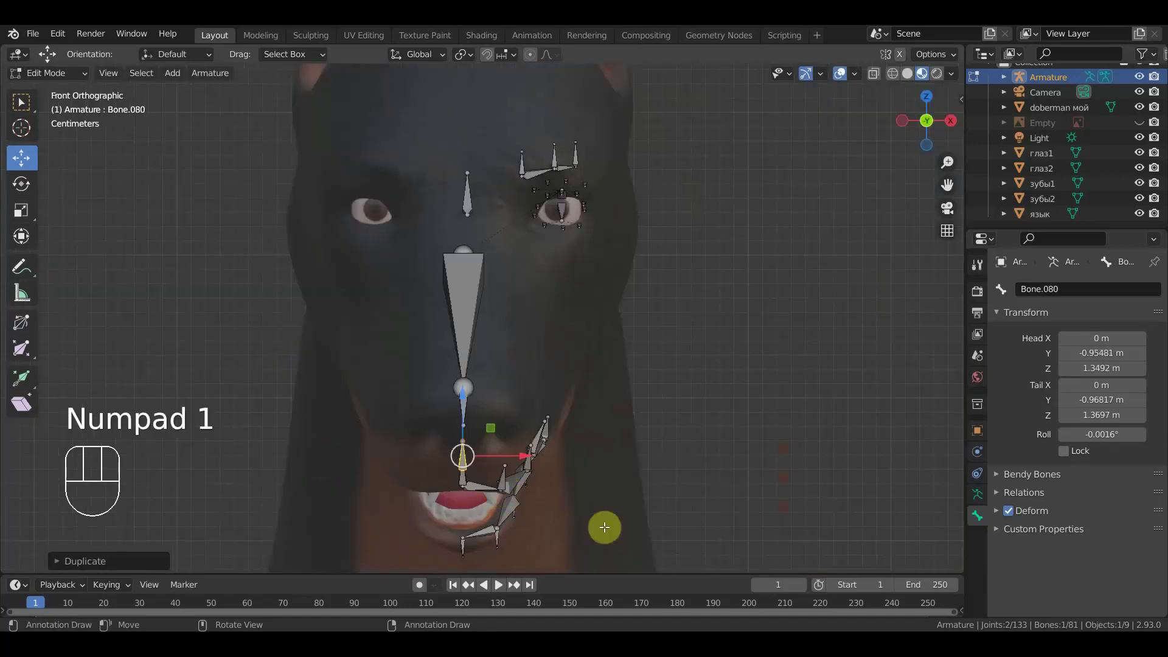
key(s)
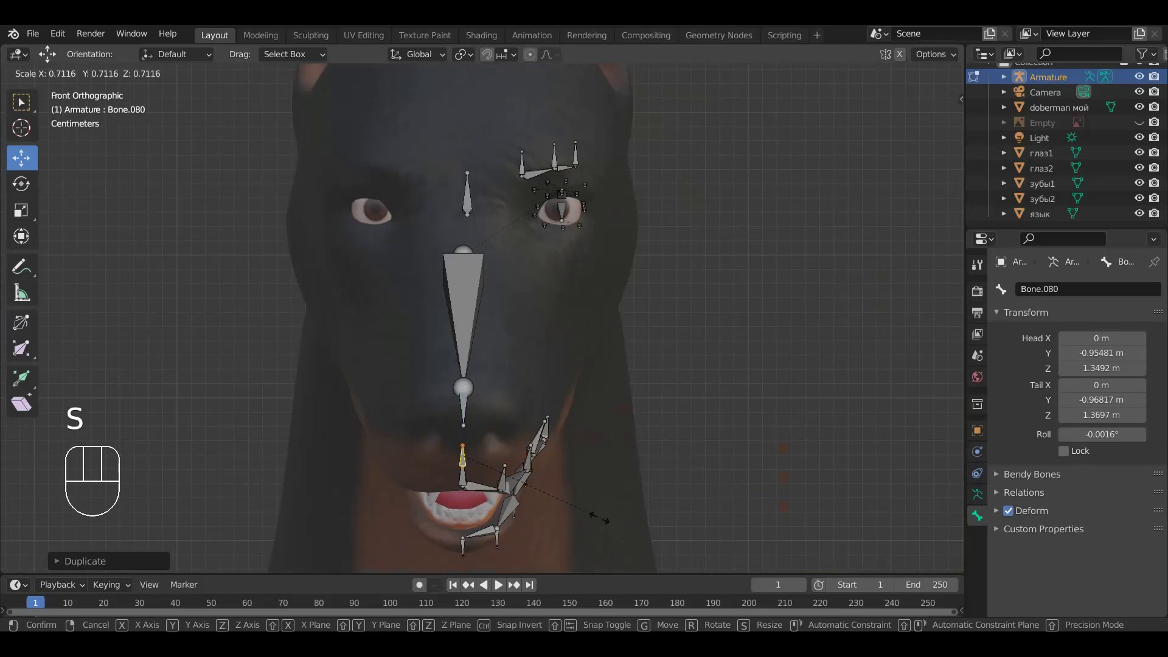
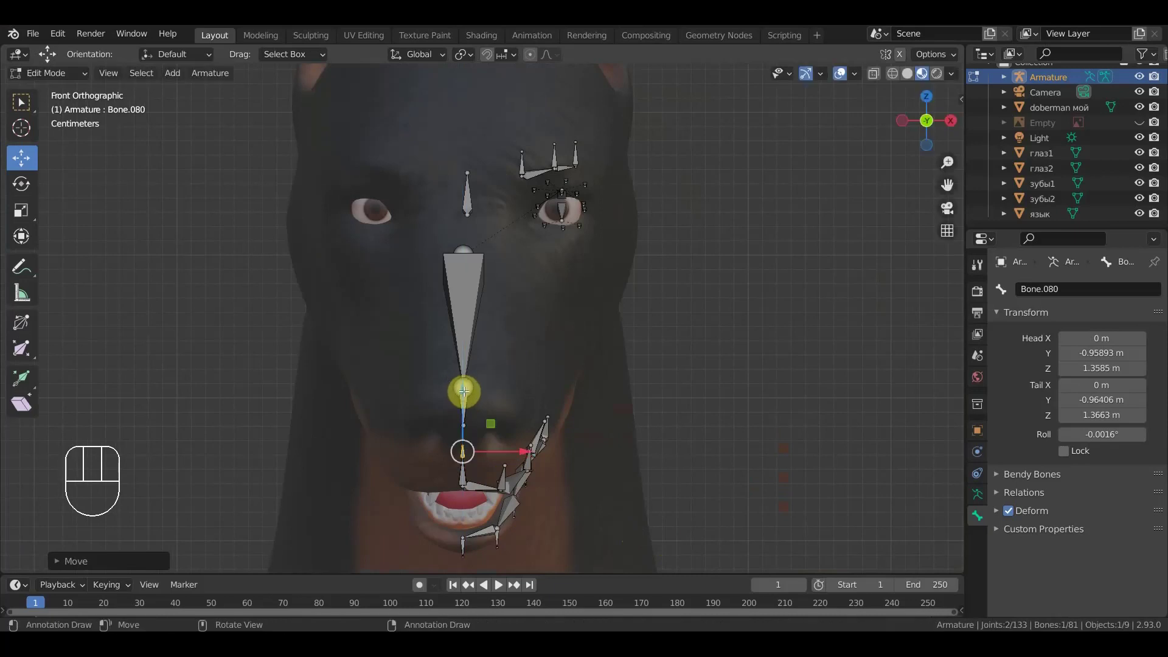
- Duplicate the small muzzle bone and place the copy beside the centre line
key(shift+d)
drag(590, 432, 431, 427)
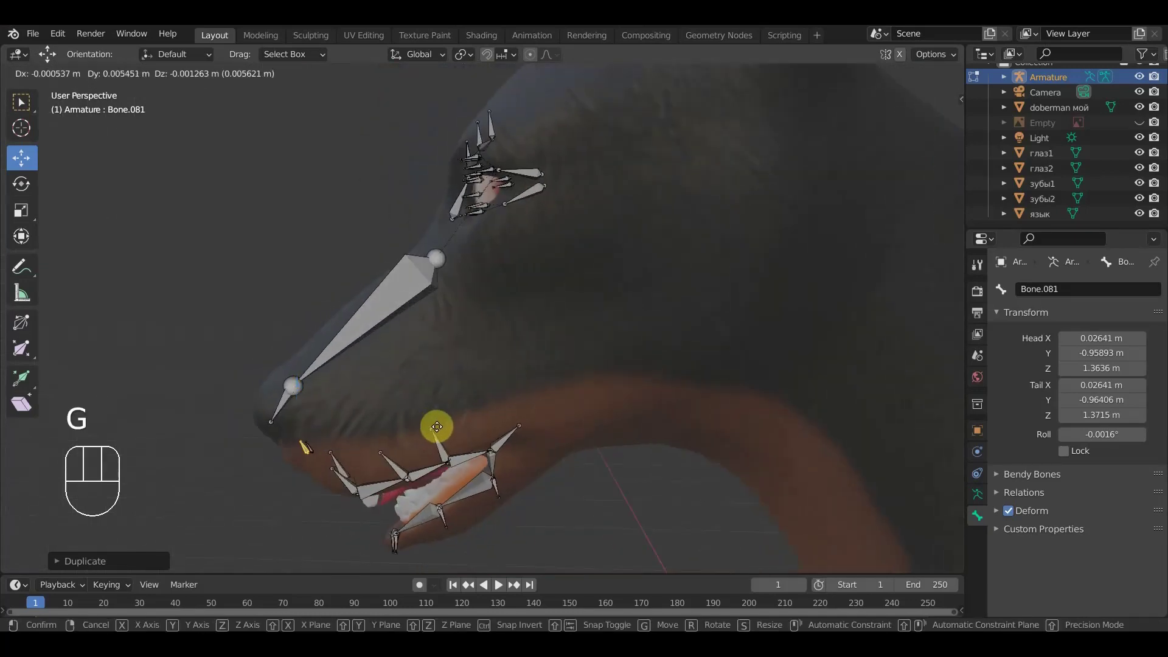
click(441, 426)
drag(499, 454, 612, 421)
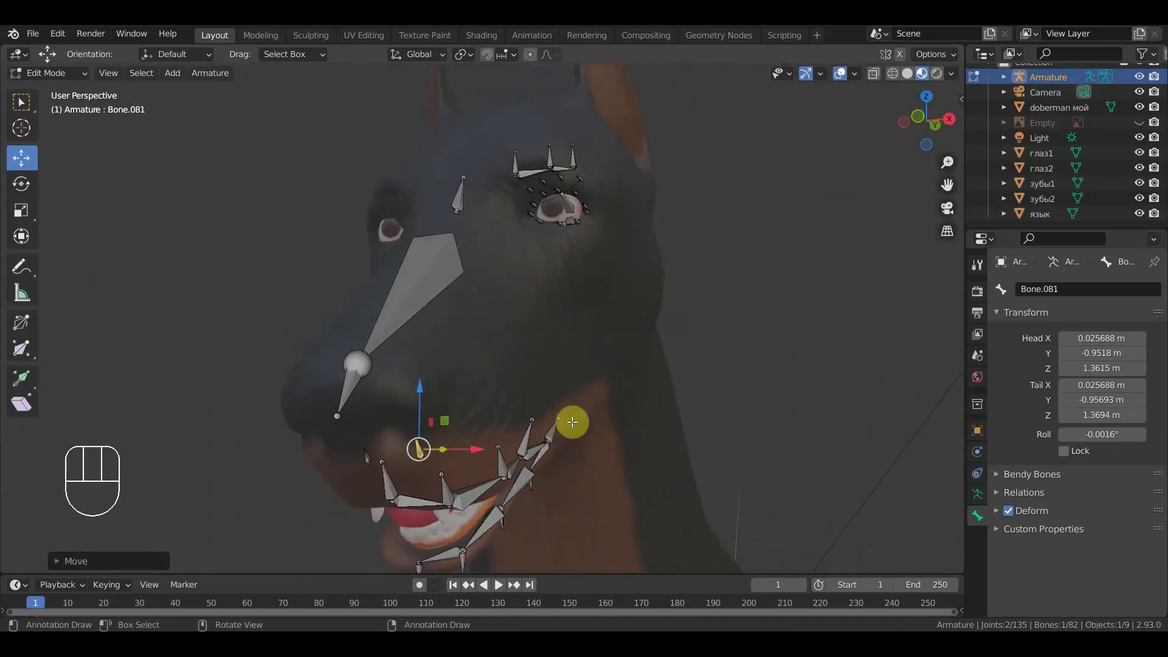
drag(532, 425, 494, 422)
drag(515, 433, 516, 411)
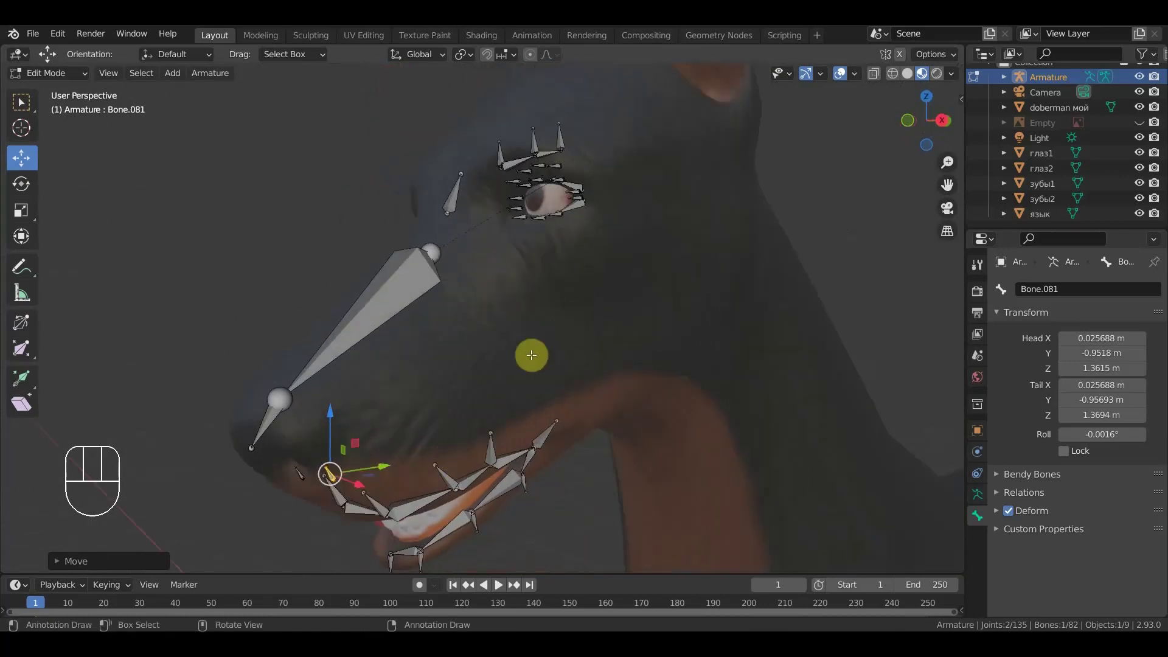
drag(580, 350, 538, 340)
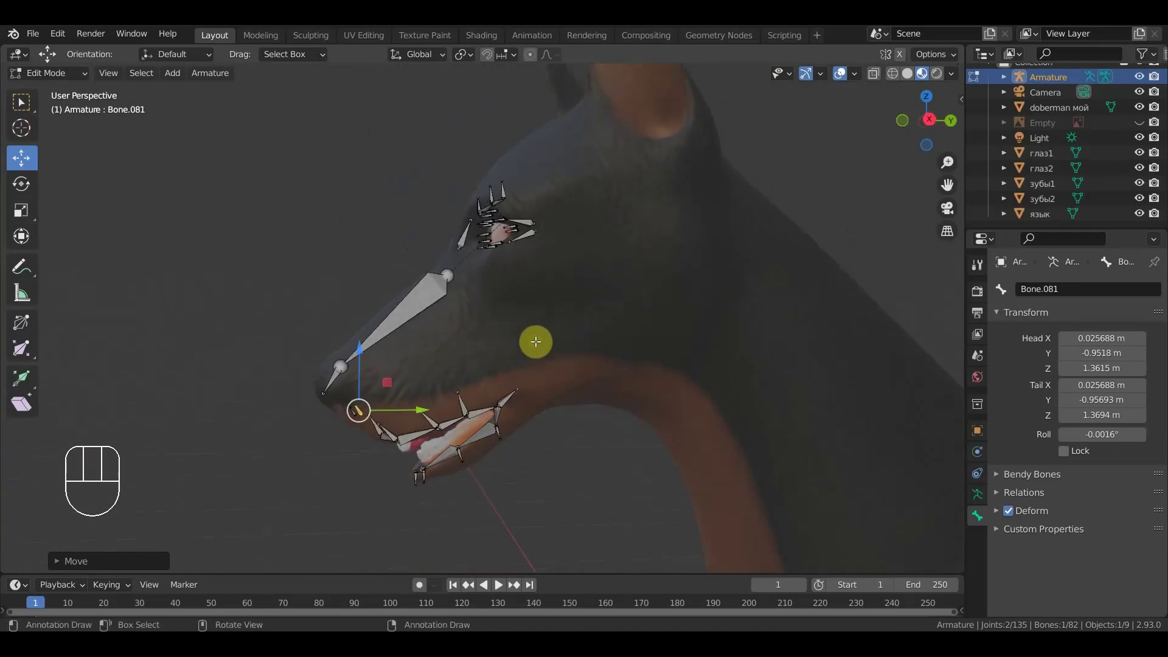
- Select a bone in the neck chain along the dog's back in side view
key(KP_3)
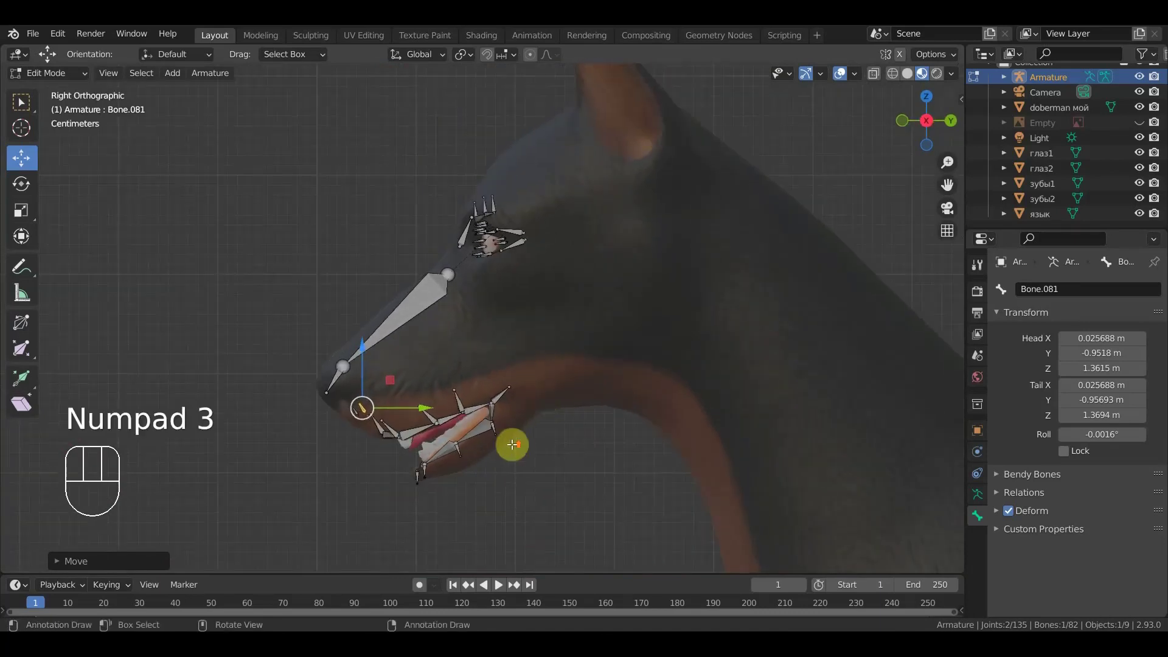
click(485, 481)
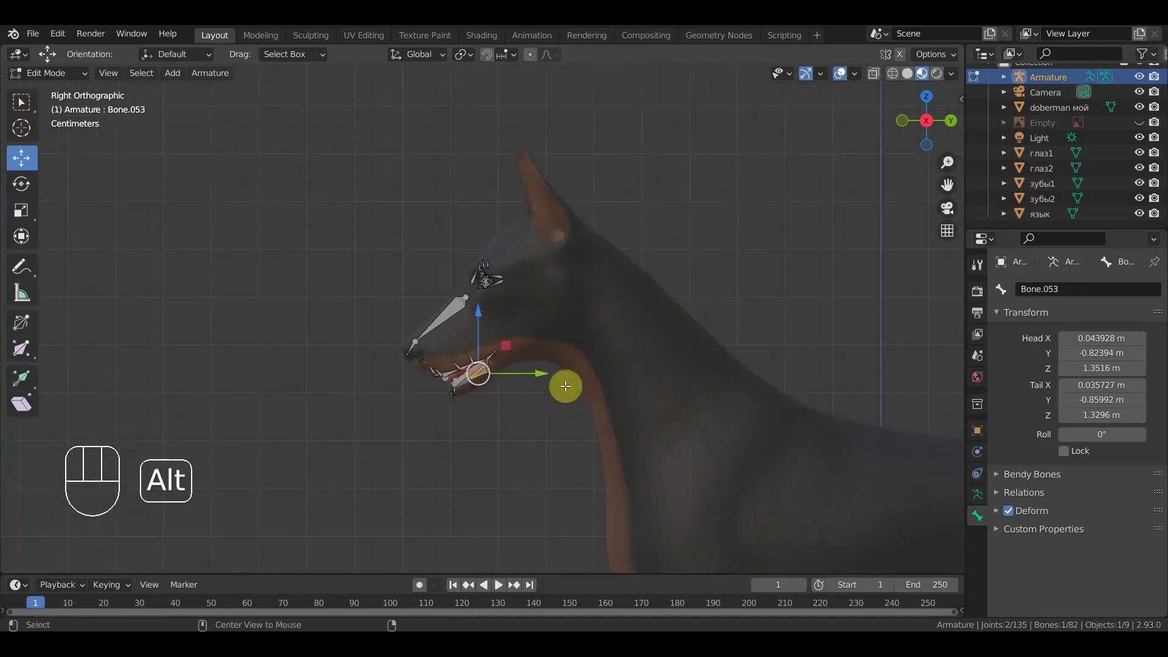
- Reveal the neck and back chain, select the skull-top bone and clear its parent
key(alt+h)
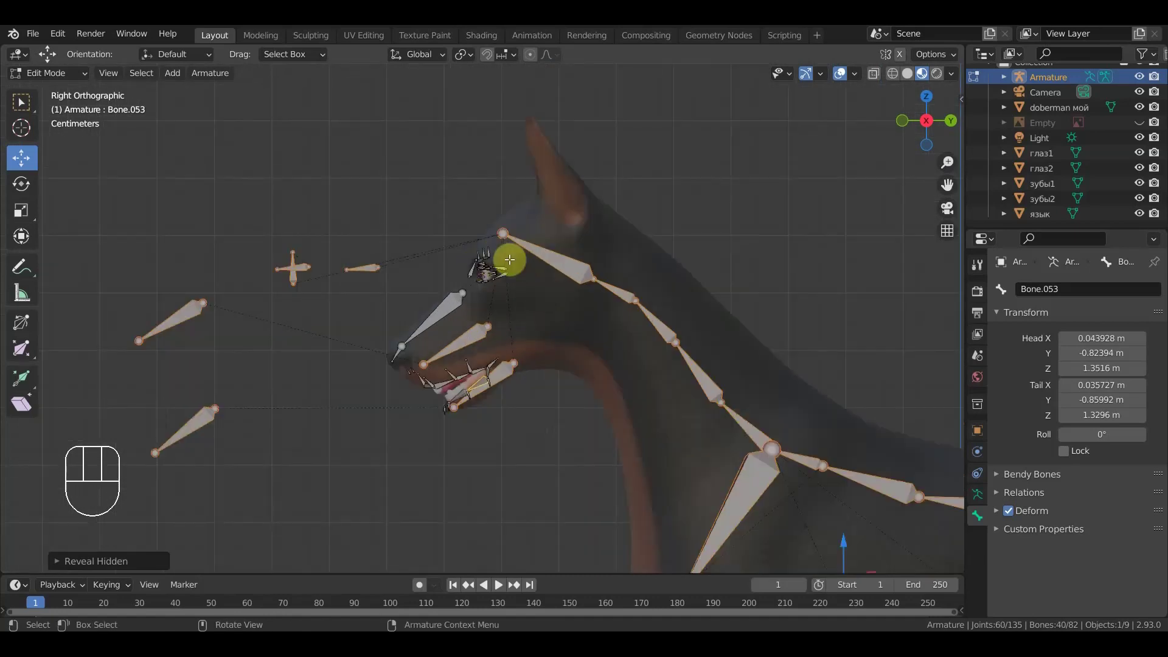
click(503, 231)
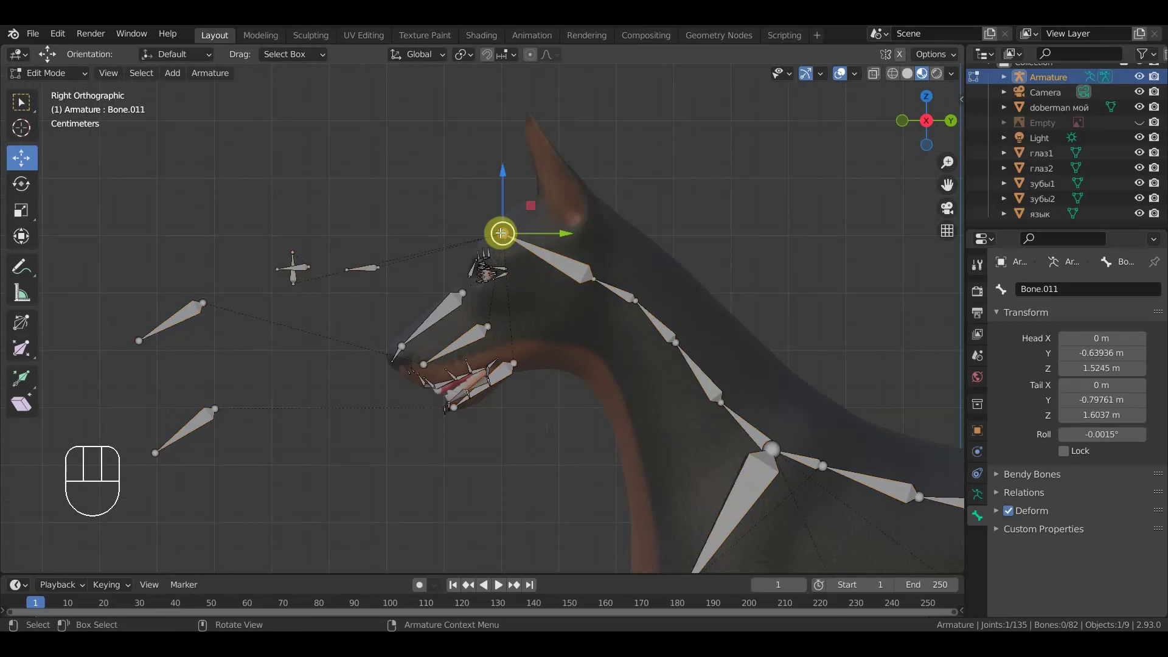
key(KP_3)
click(498, 173)
click(509, 232)
click(502, 188)
key(alt+p)
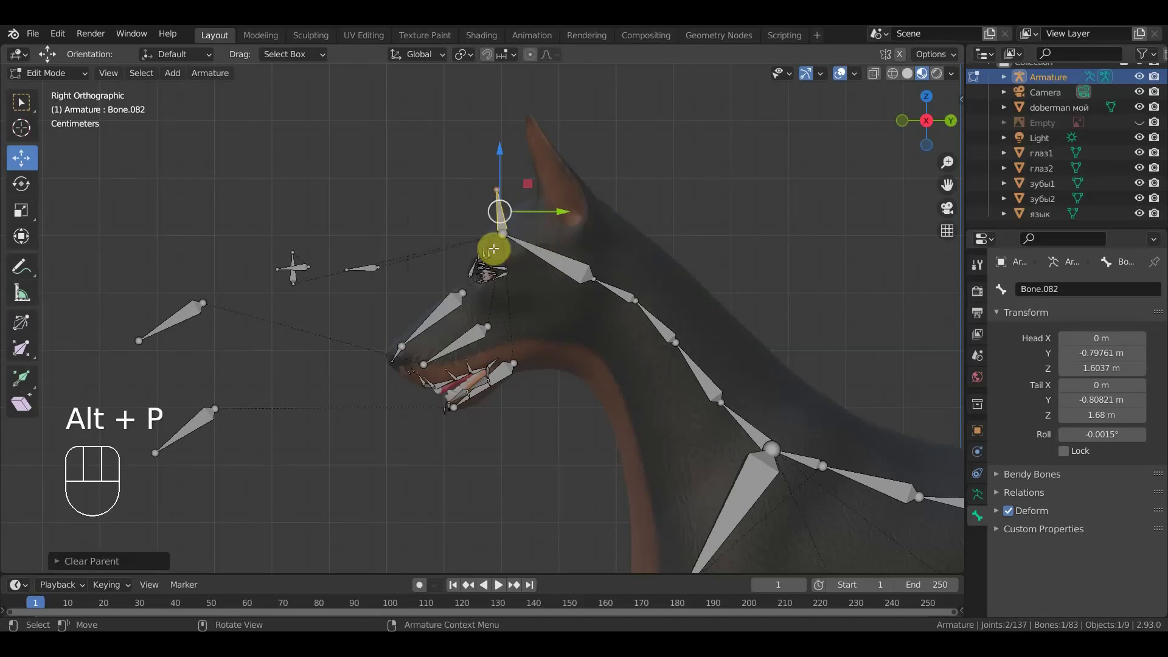
- Move the new bone forward and sideways off the centre line to the base of the ear
drag(562, 216, 649, 204)
key(KP_7)
drag(566, 221, 599, 232)
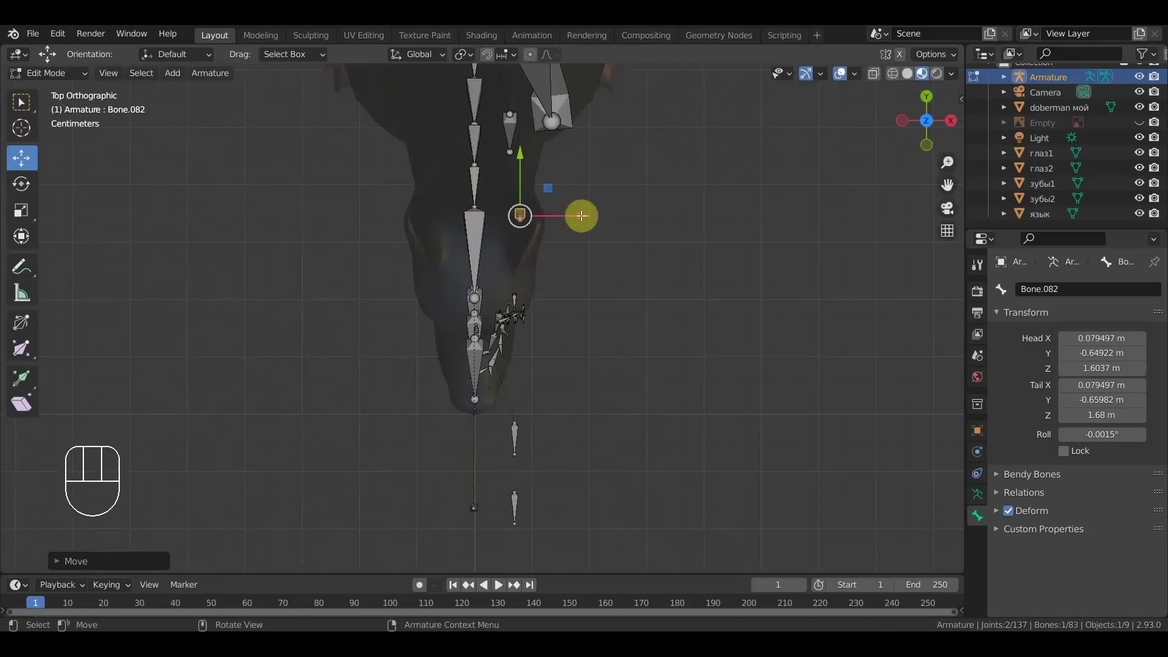
drag(530, 160, 531, 174)
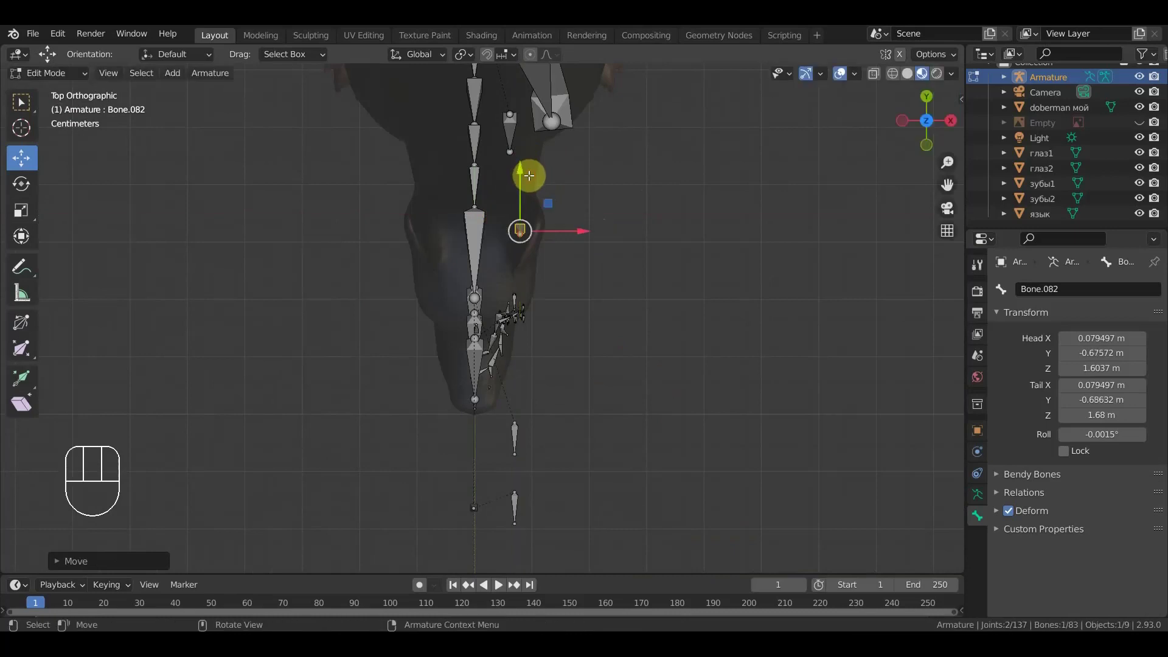
key(KP_3)
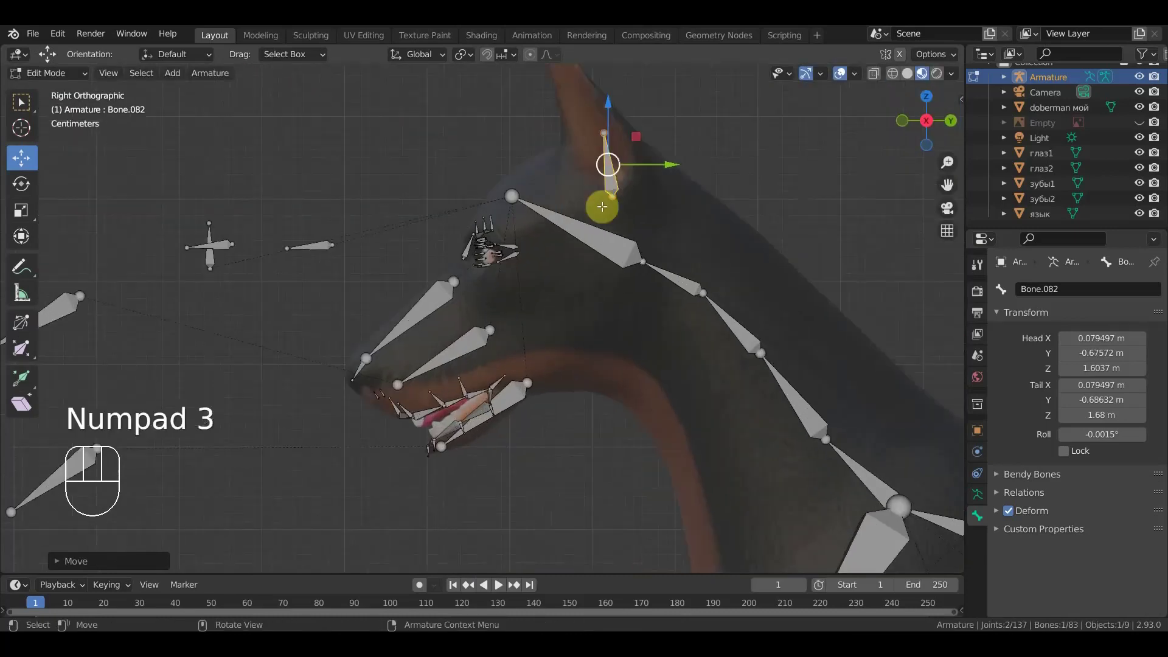
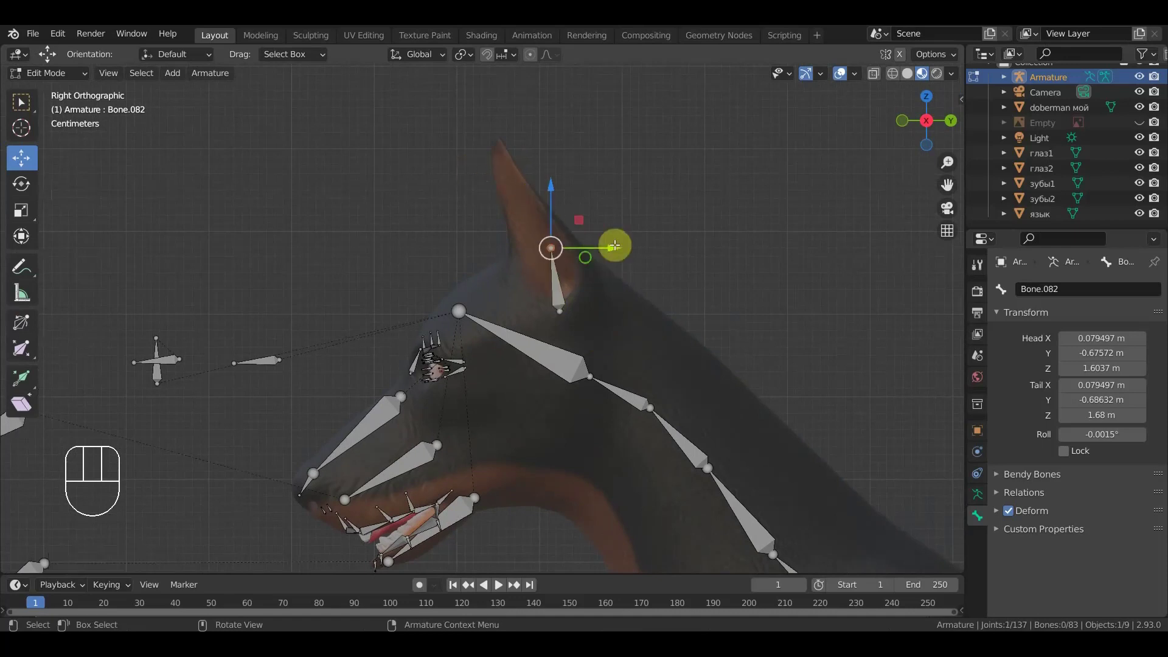
- Extrude two bones up the ear into a three-bone chain and rotate the tip bone
drag(535, 267, 561, 265)
key(KP_1)
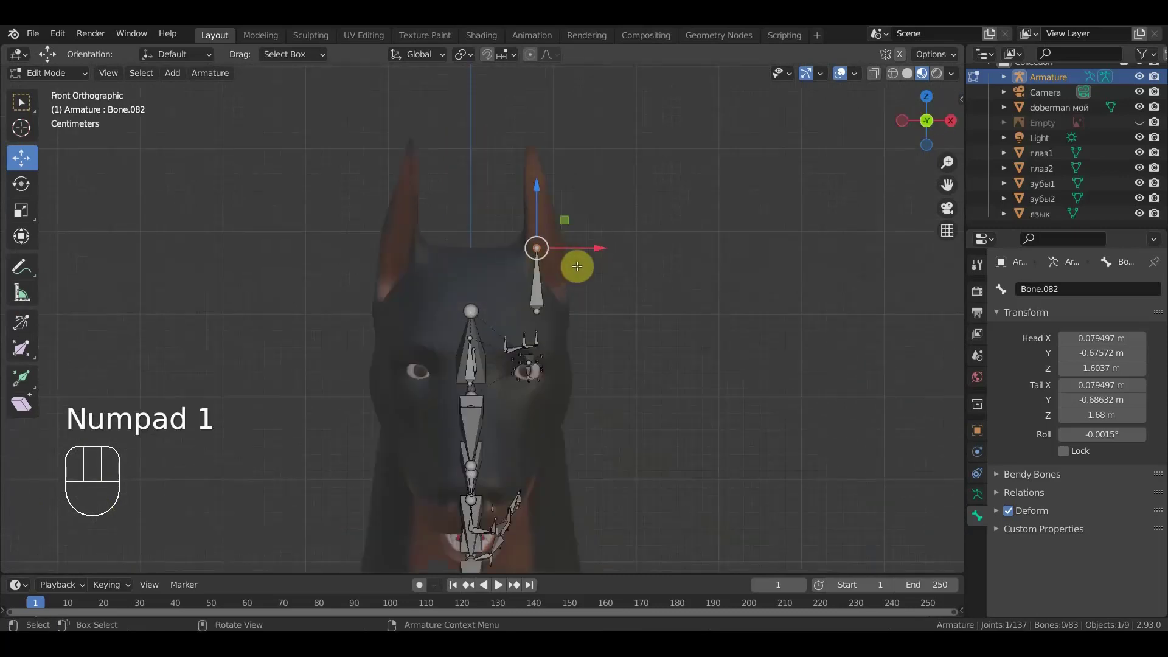
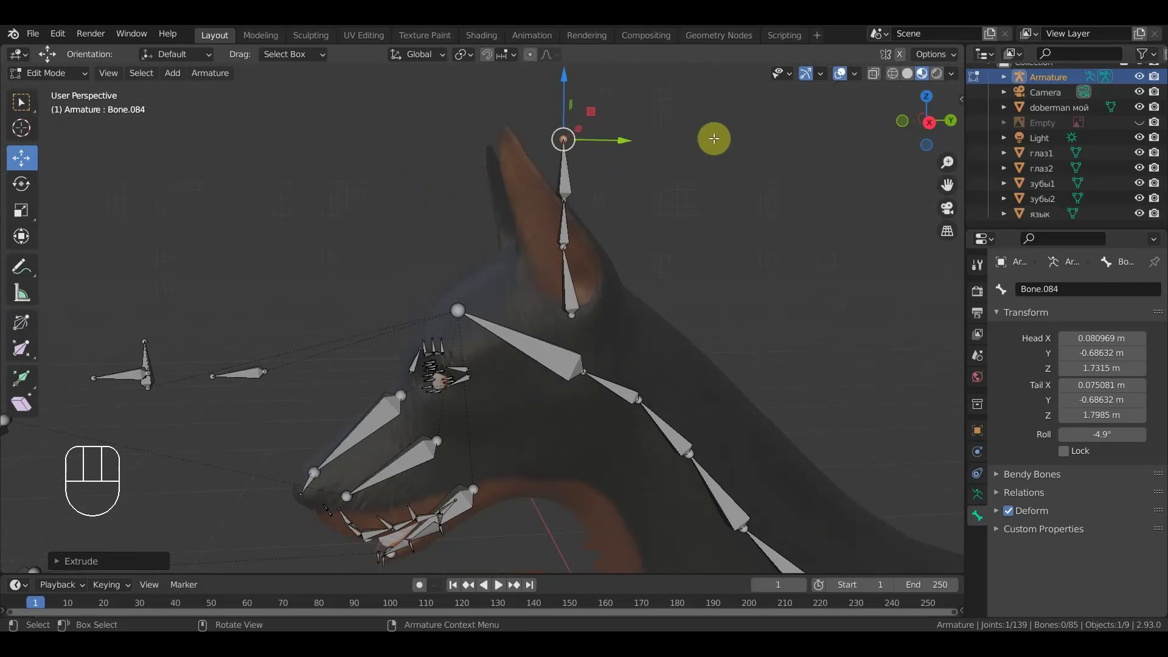
key(KP_3)
key(r)
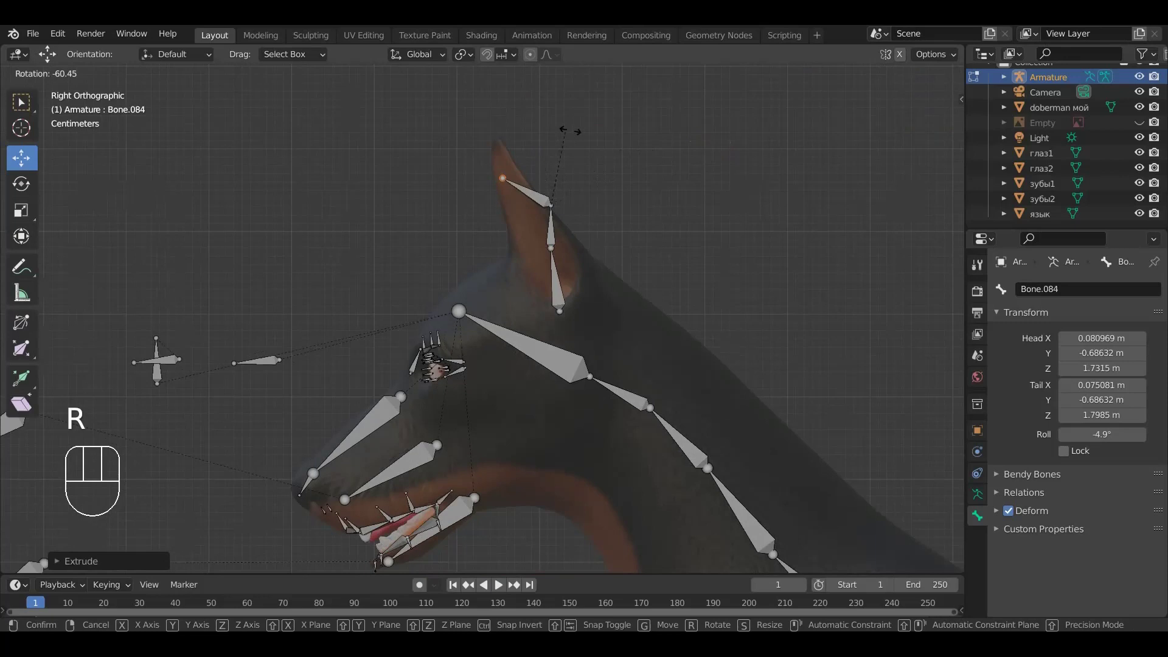
click(576, 136)
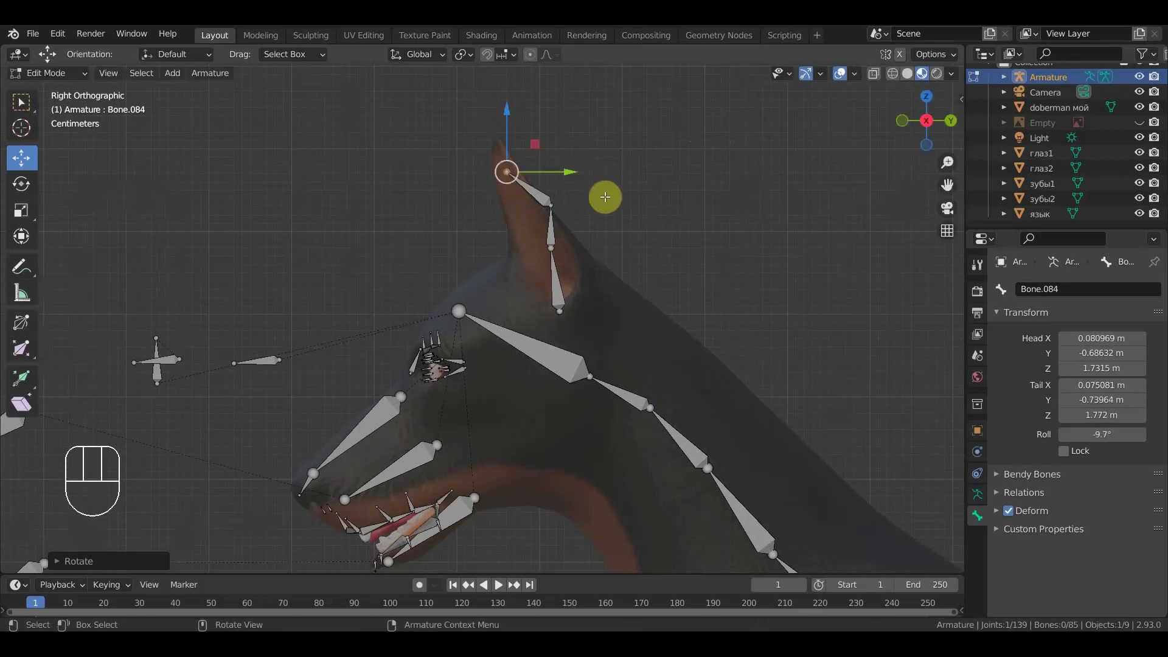
- Grab the bottom ear bone and lower the base of the chain
drag(554, 201, 661, 210)
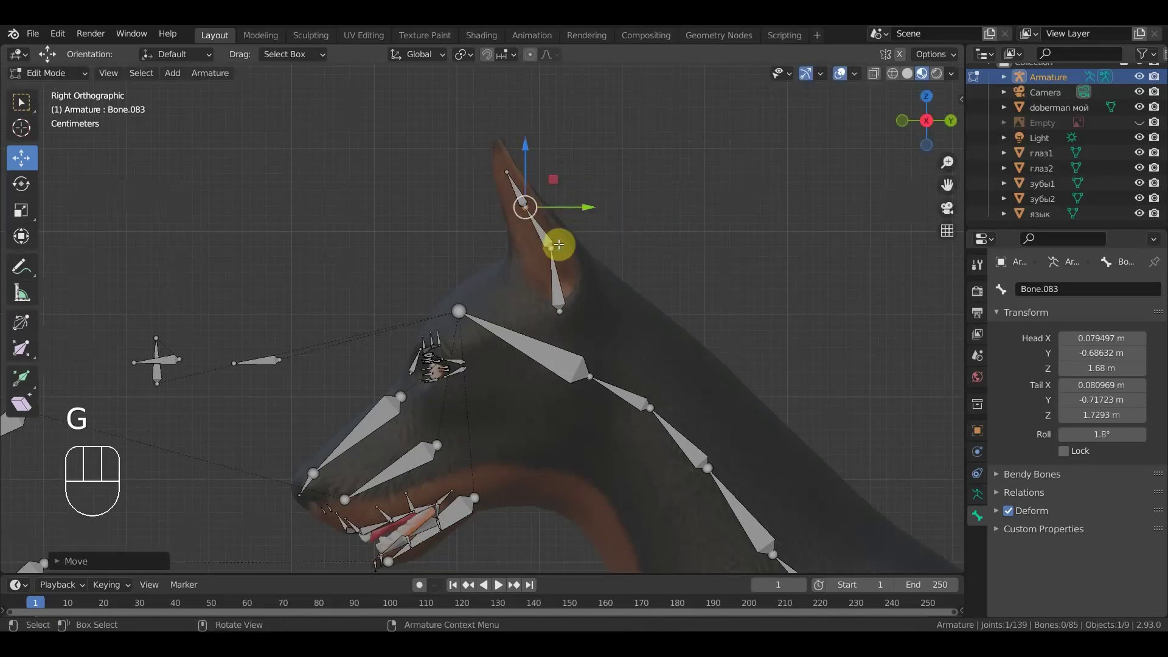
click(553, 245)
key(g)
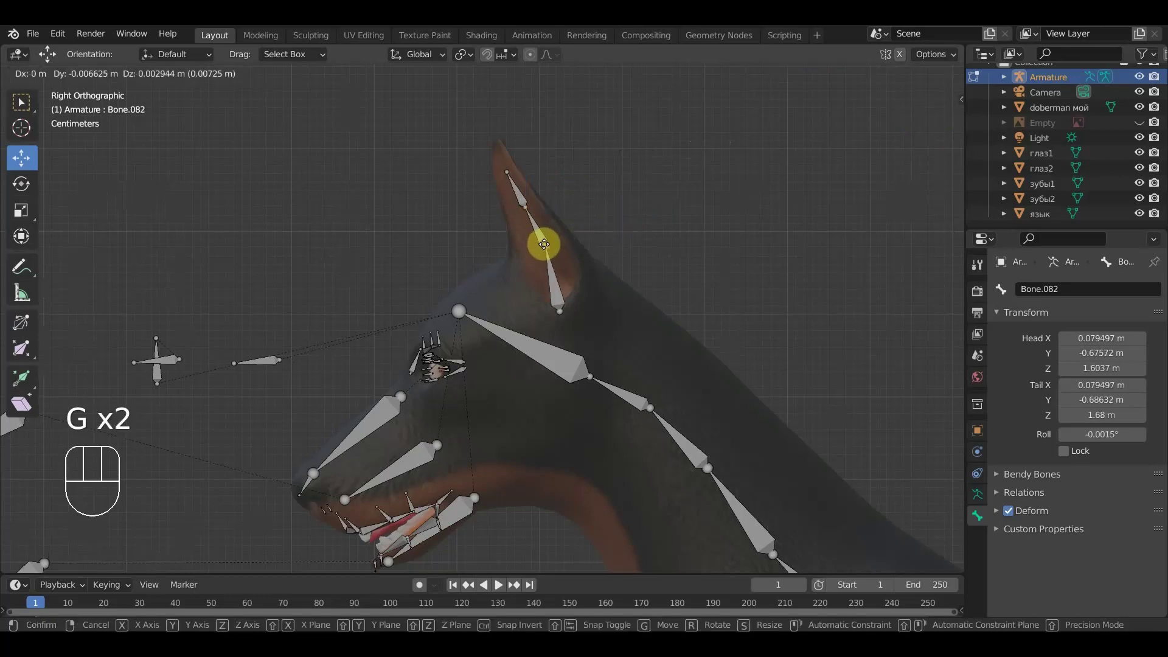
click(556, 262)
click(559, 312)
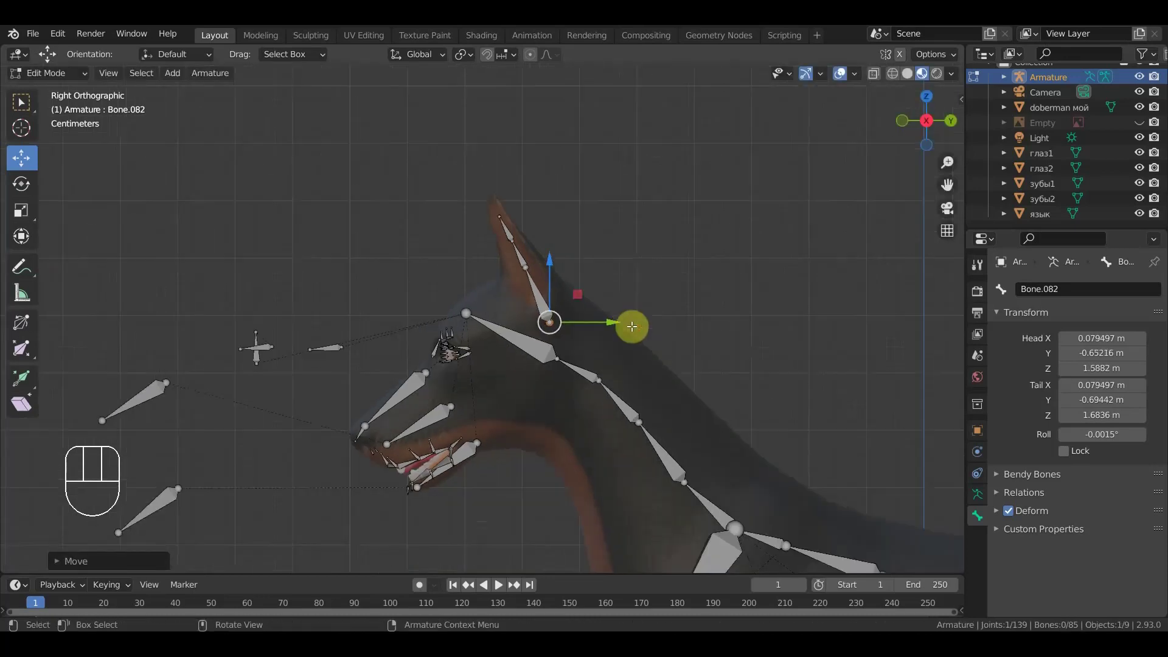
drag(654, 329, 601, 294)
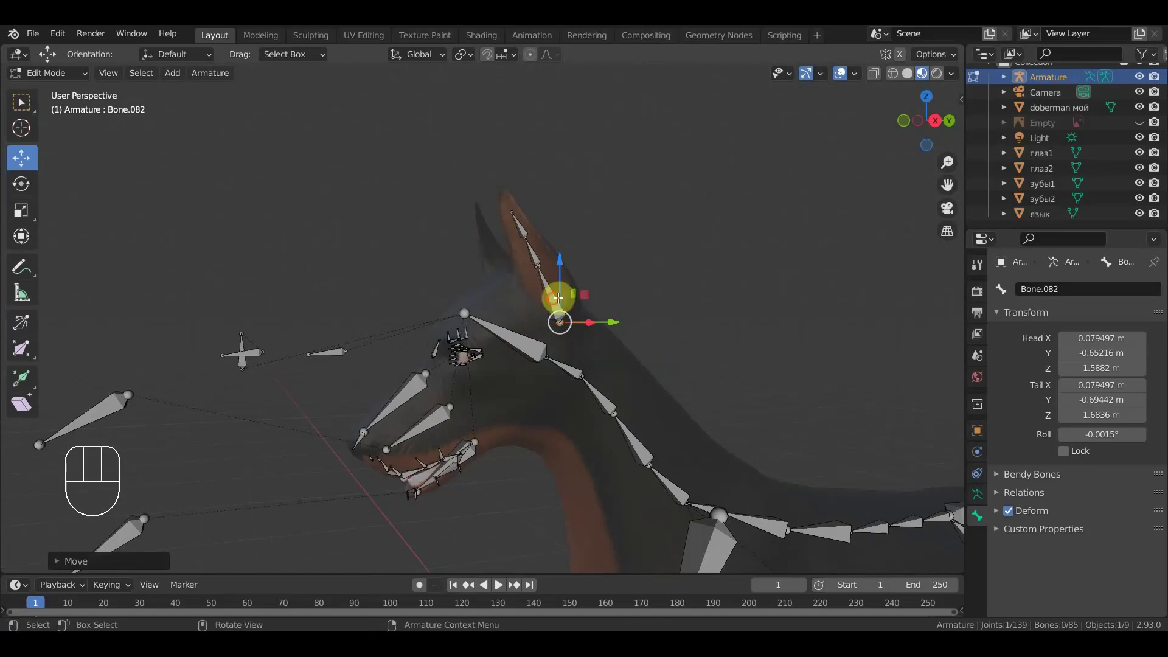
drag(557, 299, 542, 328)
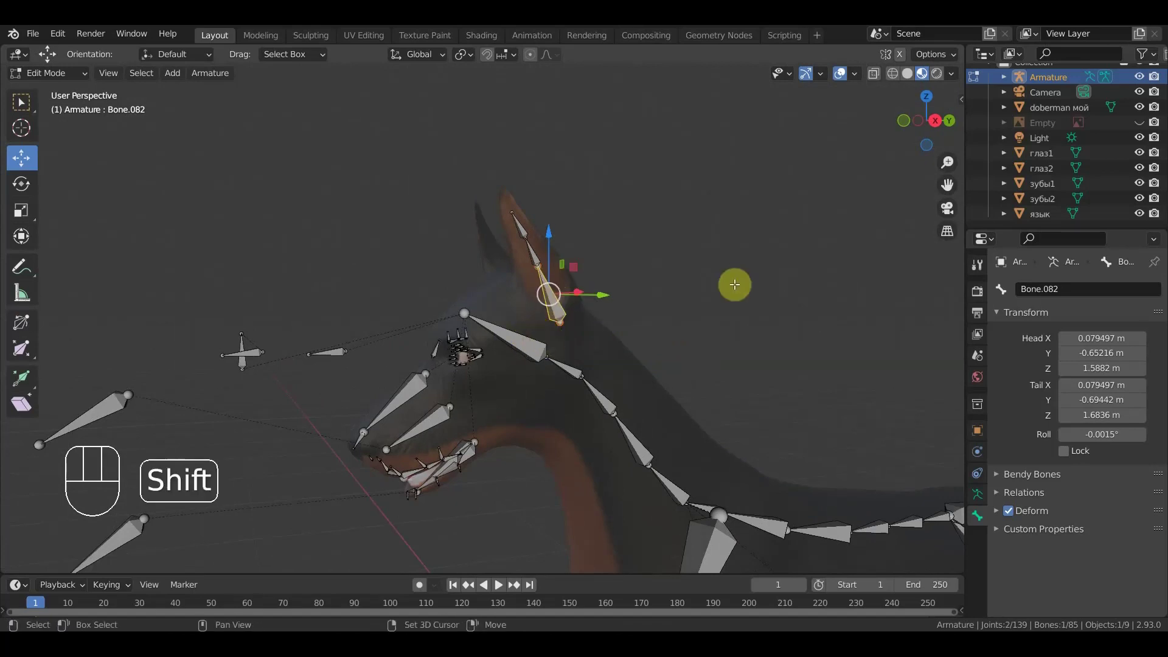
- Parent the ear chain and the facial bones beside the eye to the head bone with Keep Offset
key(ctrl+p)
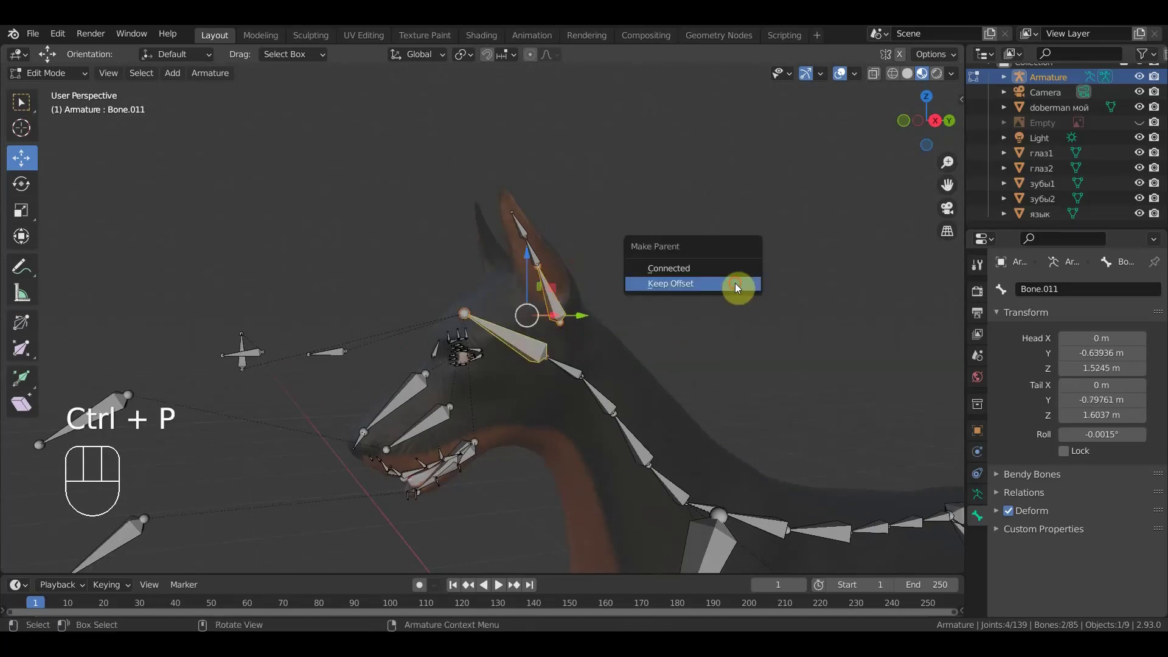
drag(716, 275, 746, 251)
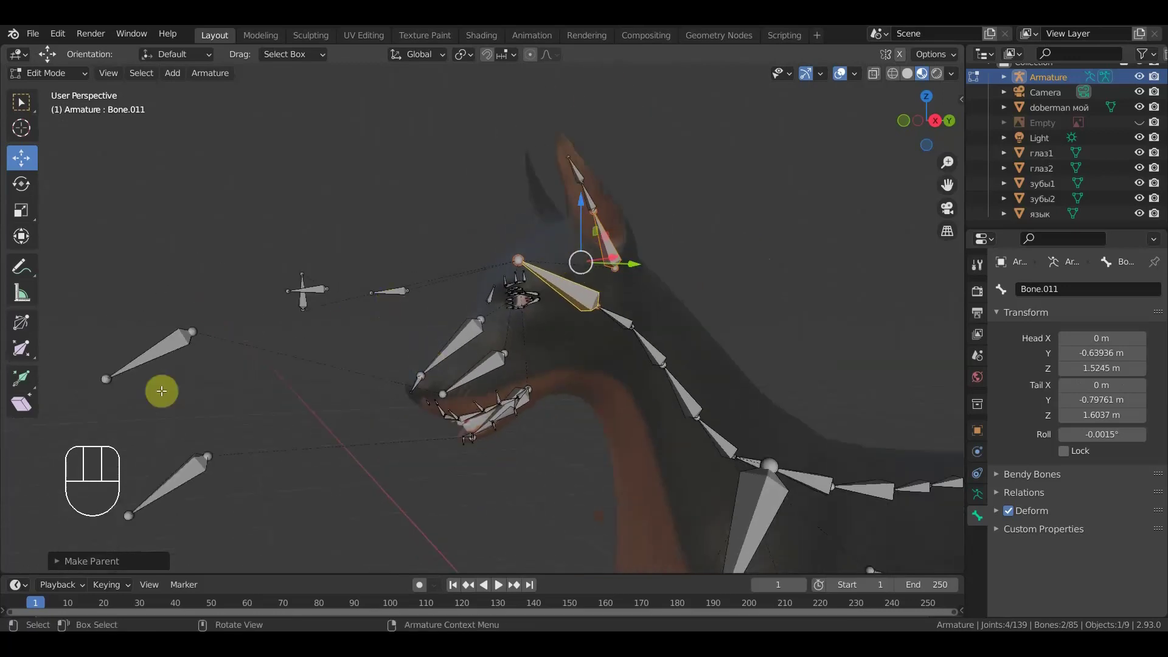
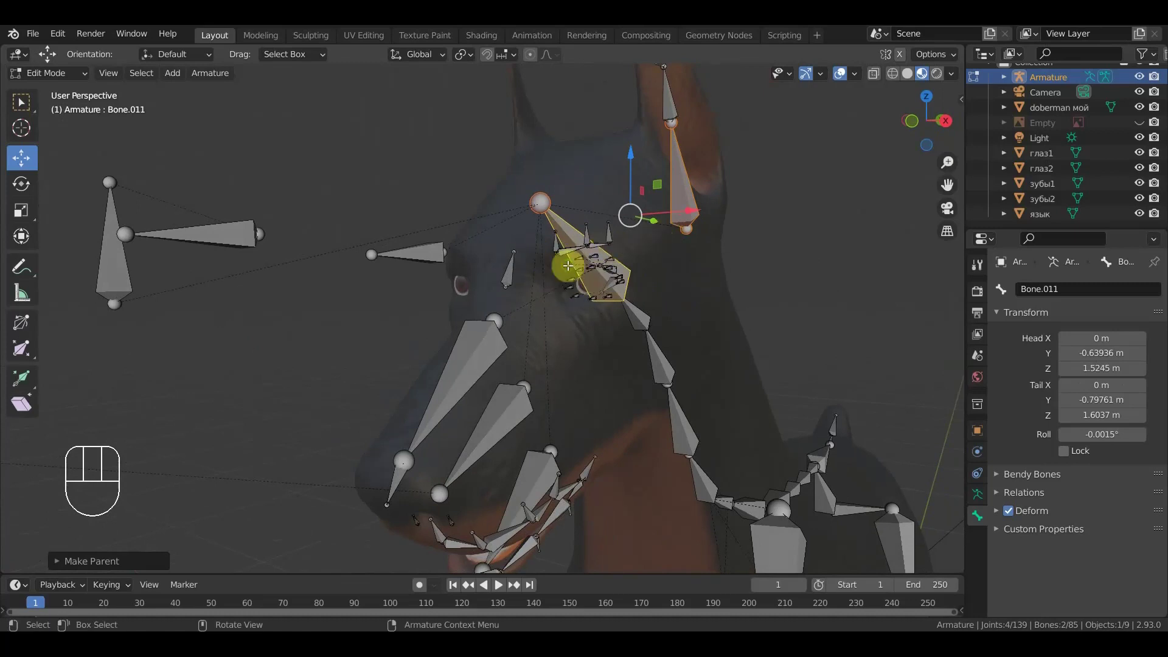
drag(476, 277, 478, 262)
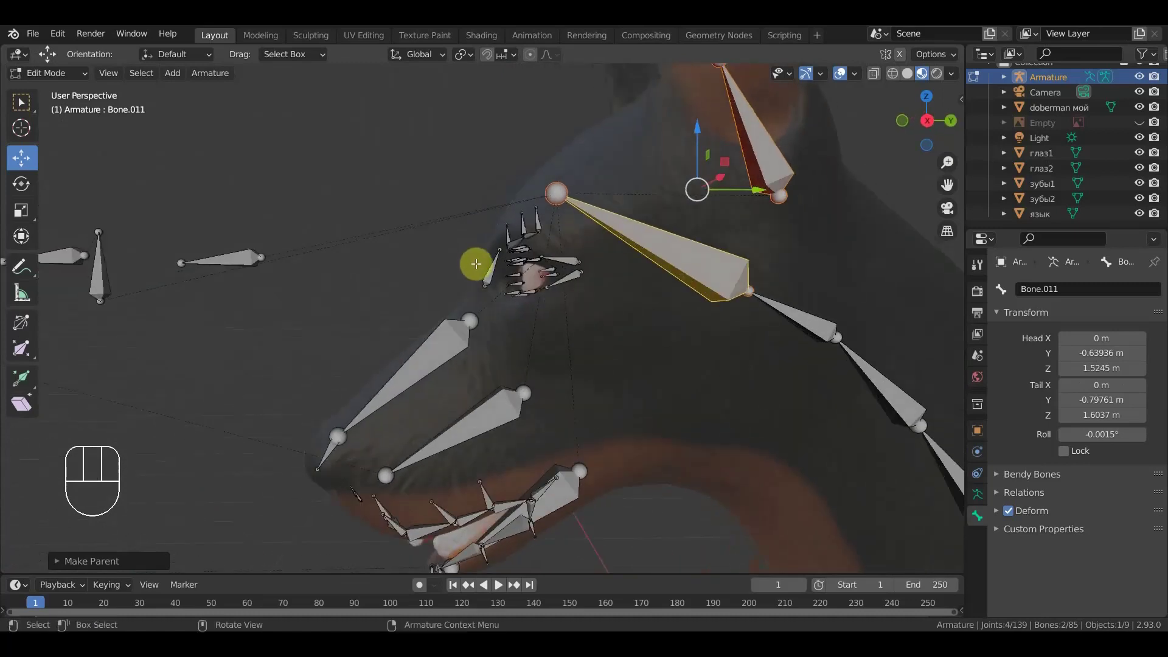
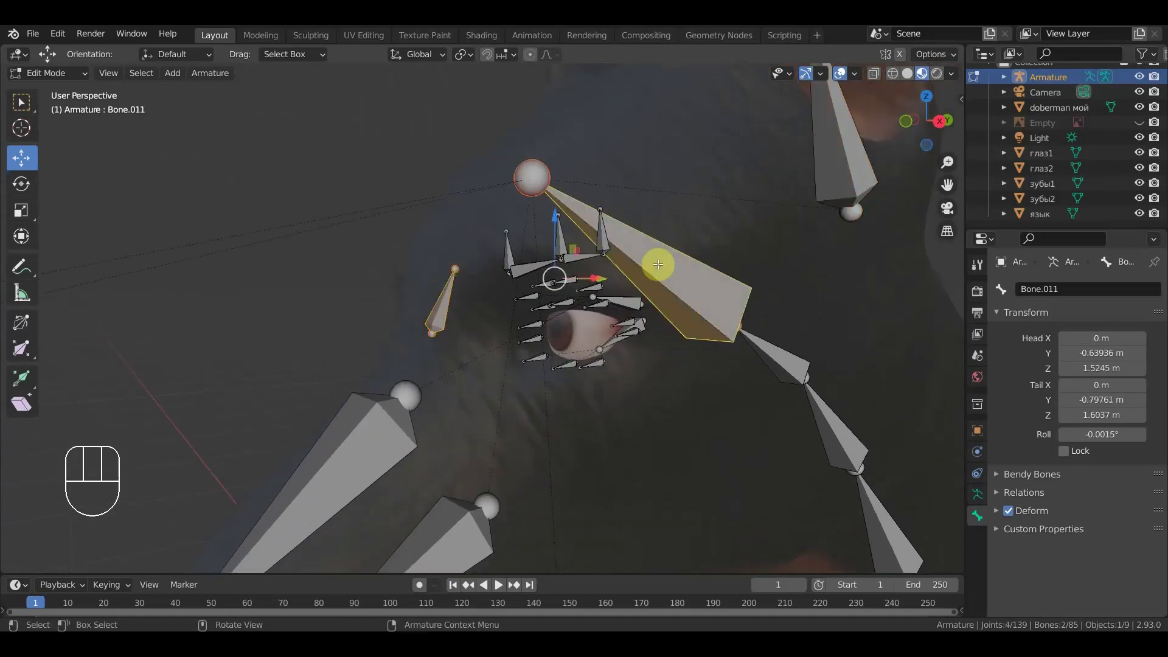
key(ctrl+p)
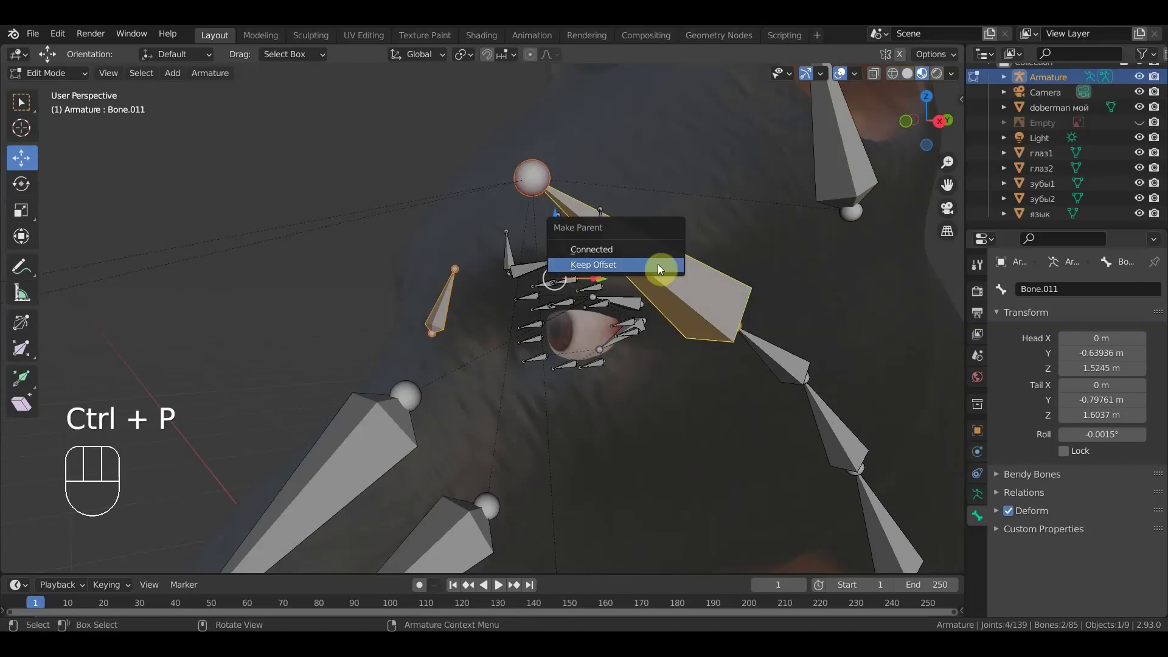
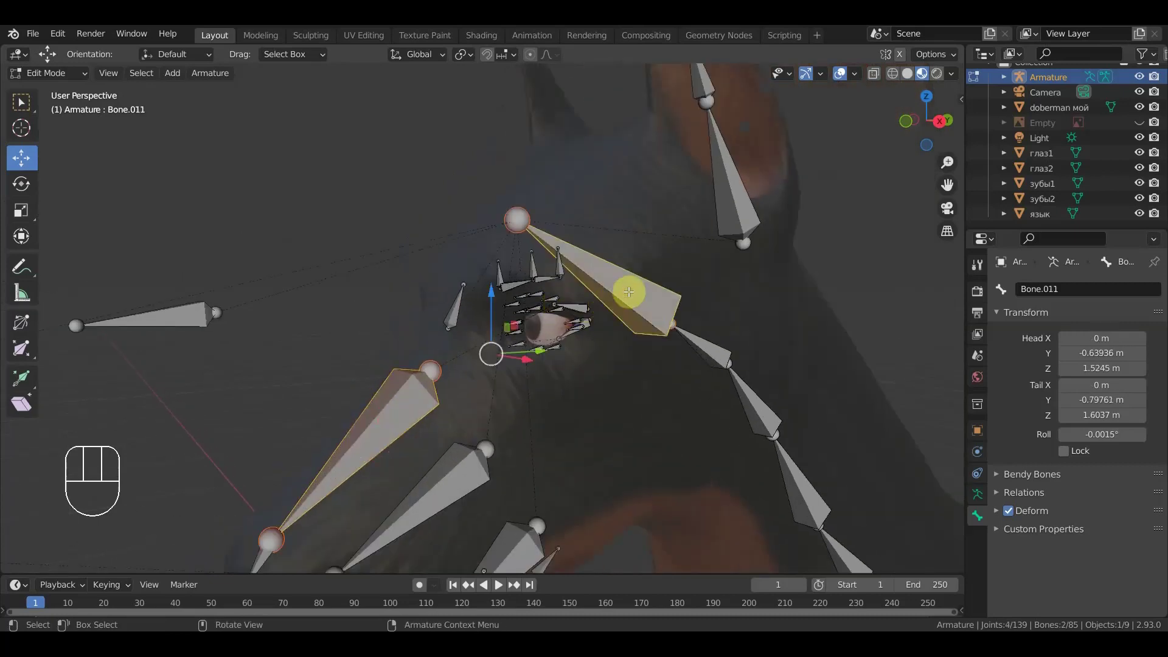
key(ctrl+p)
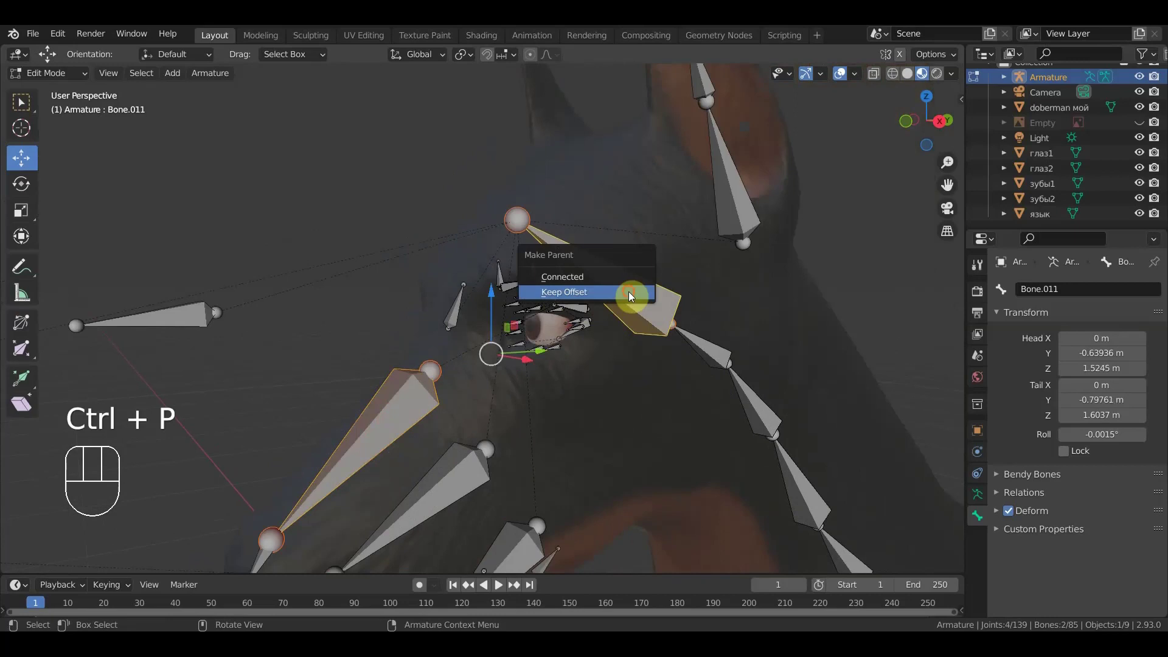
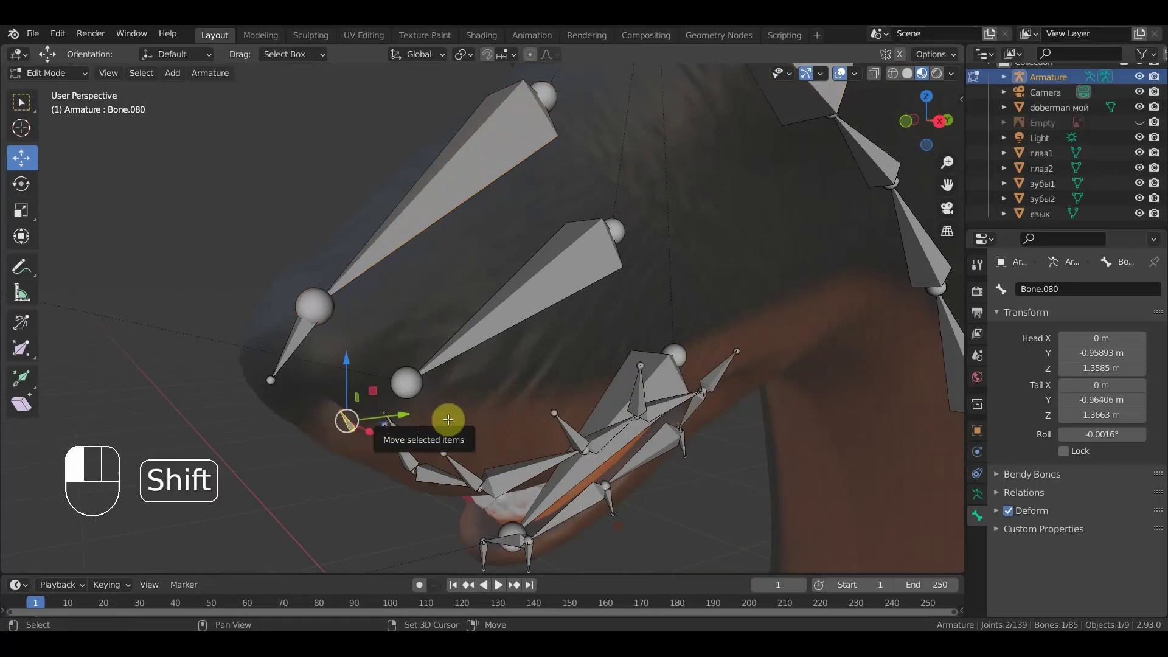
- Parent both sets of eyebrow bones, flat and upright, to the head bone with Keep Offset
drag(609, 360, 631, 355)
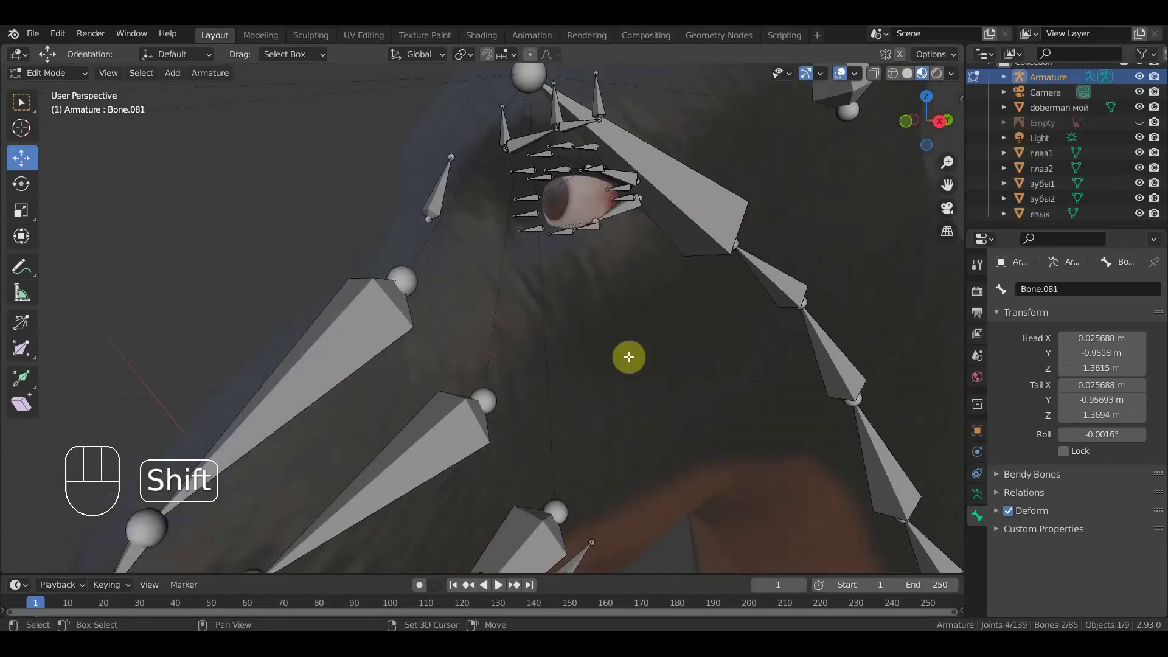
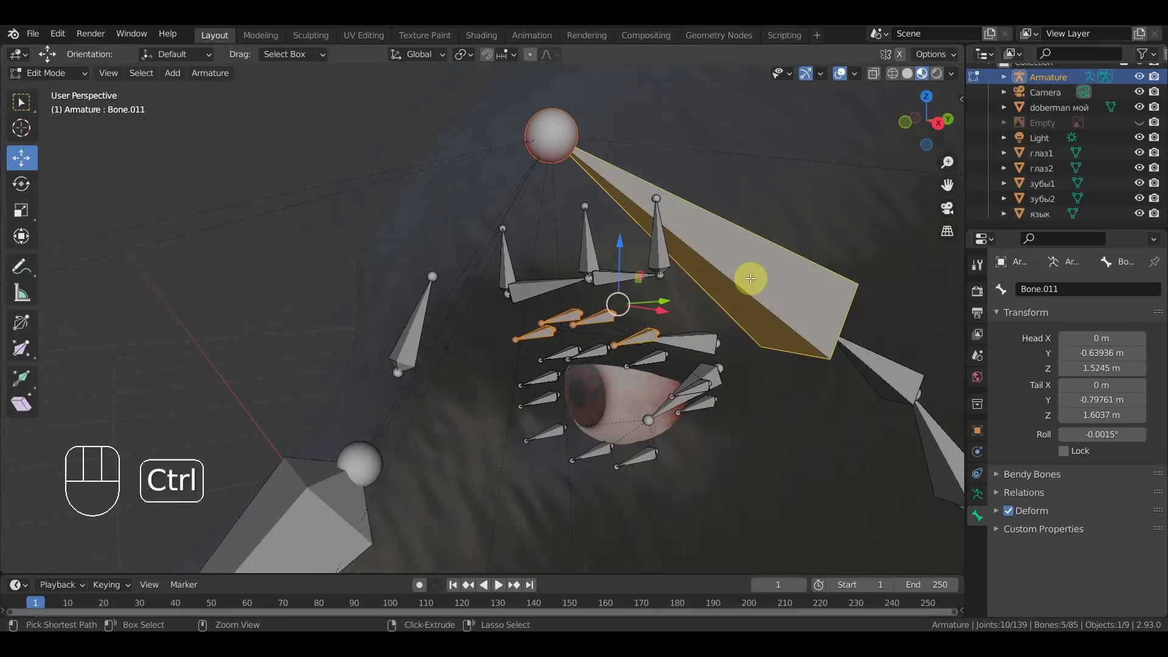
key(ctrl+p)
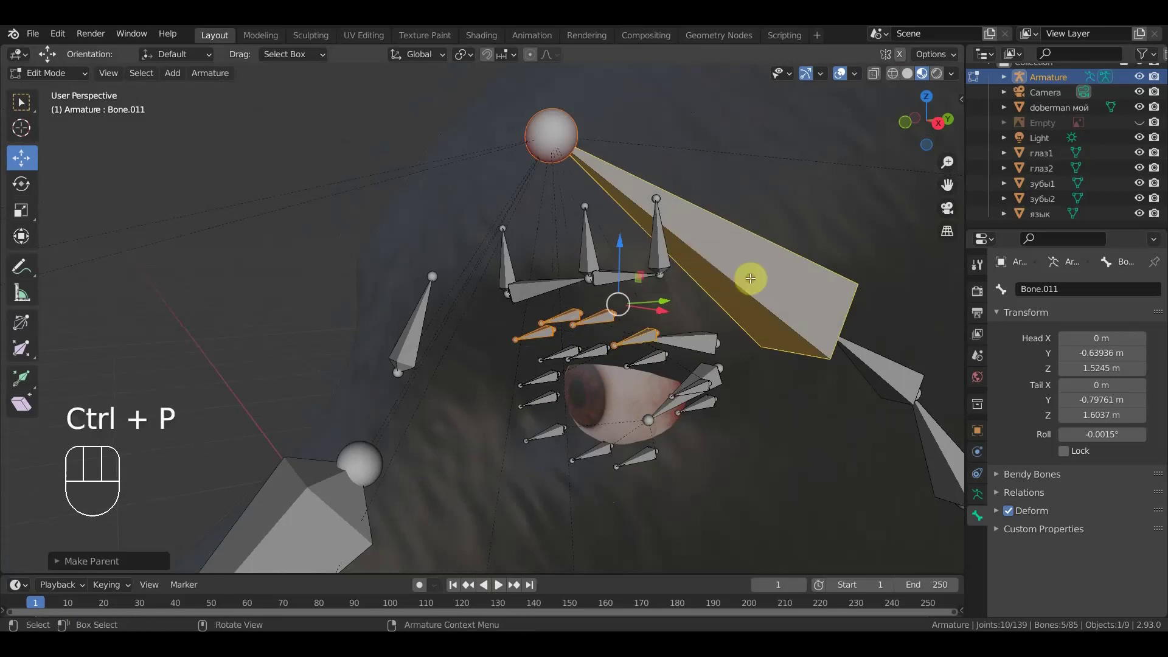
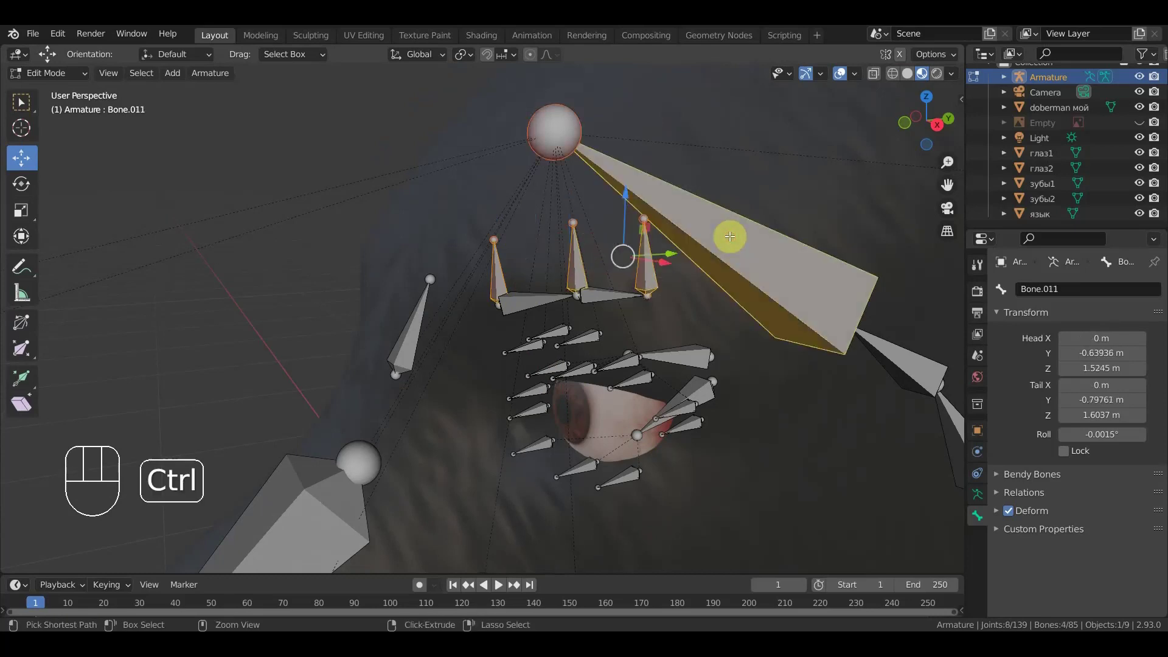
key(ctrl+p)
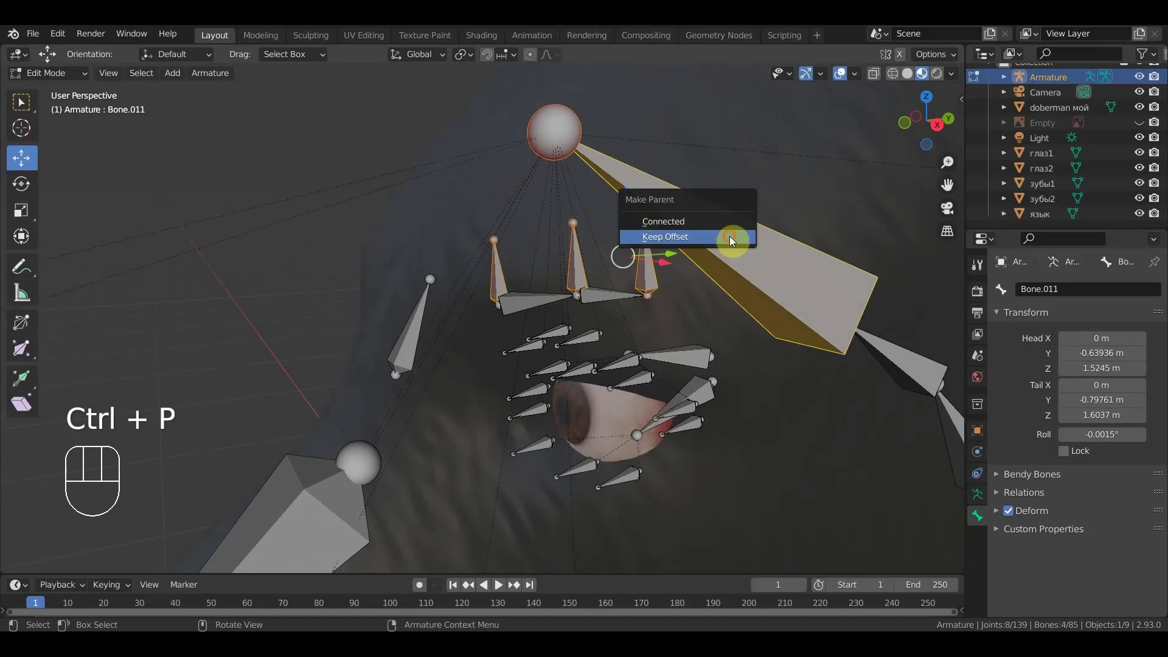
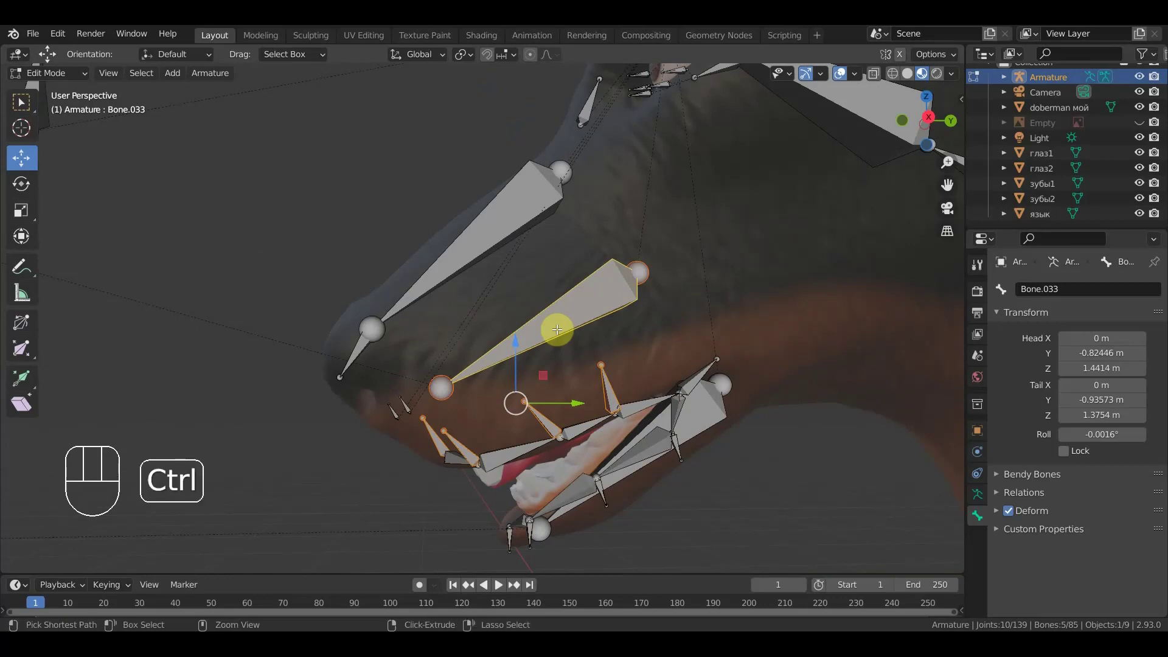
key(ctrl+p)
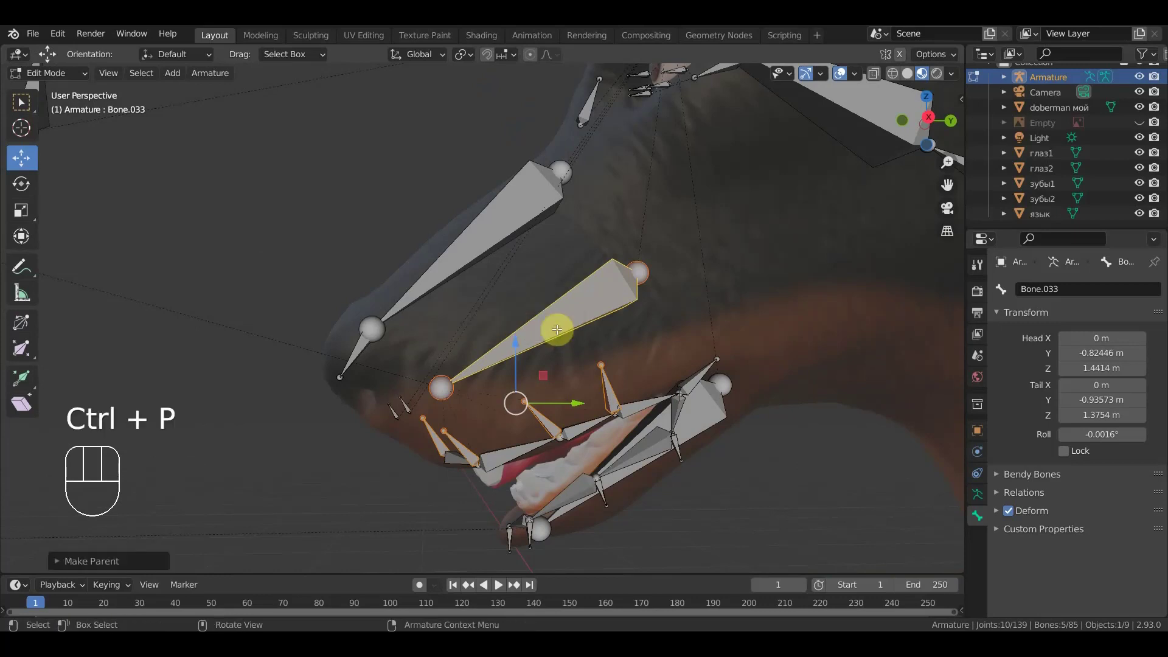
drag(718, 491, 660, 523)
drag(528, 538, 547, 540)
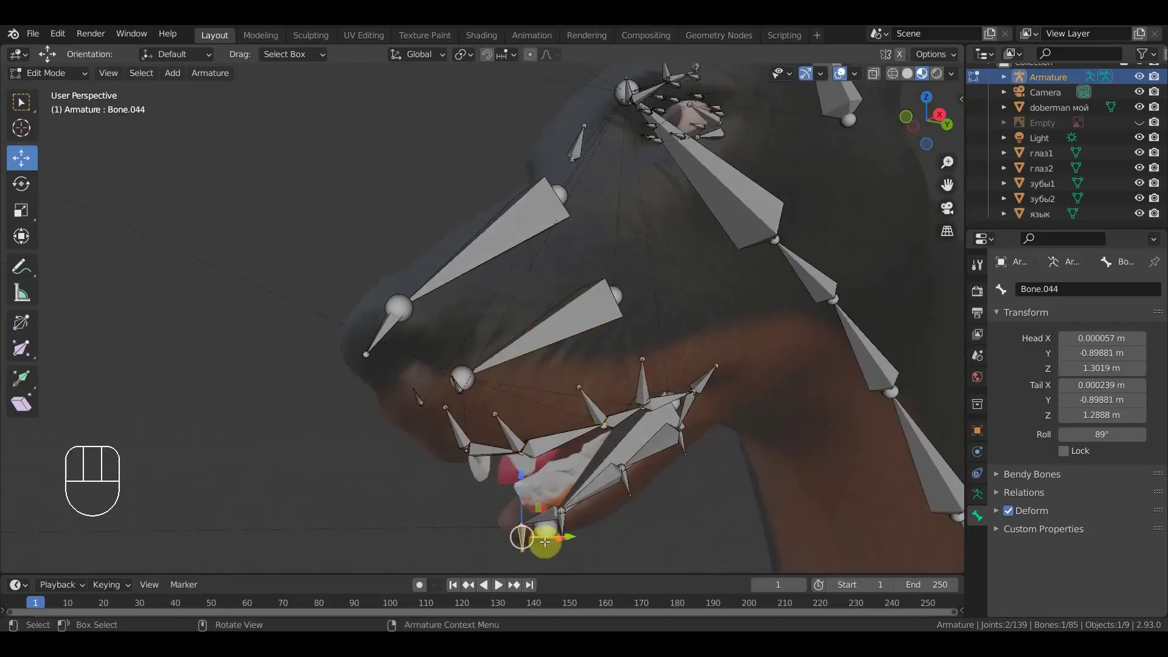
drag(566, 523, 628, 499)
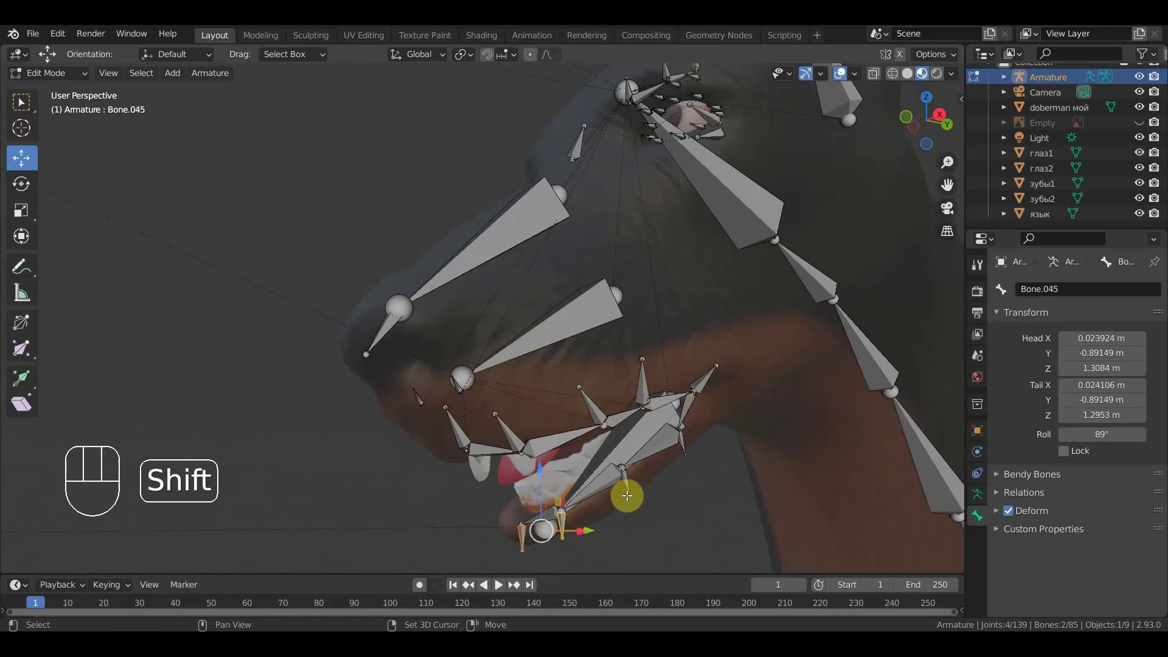
drag(630, 490, 680, 454)
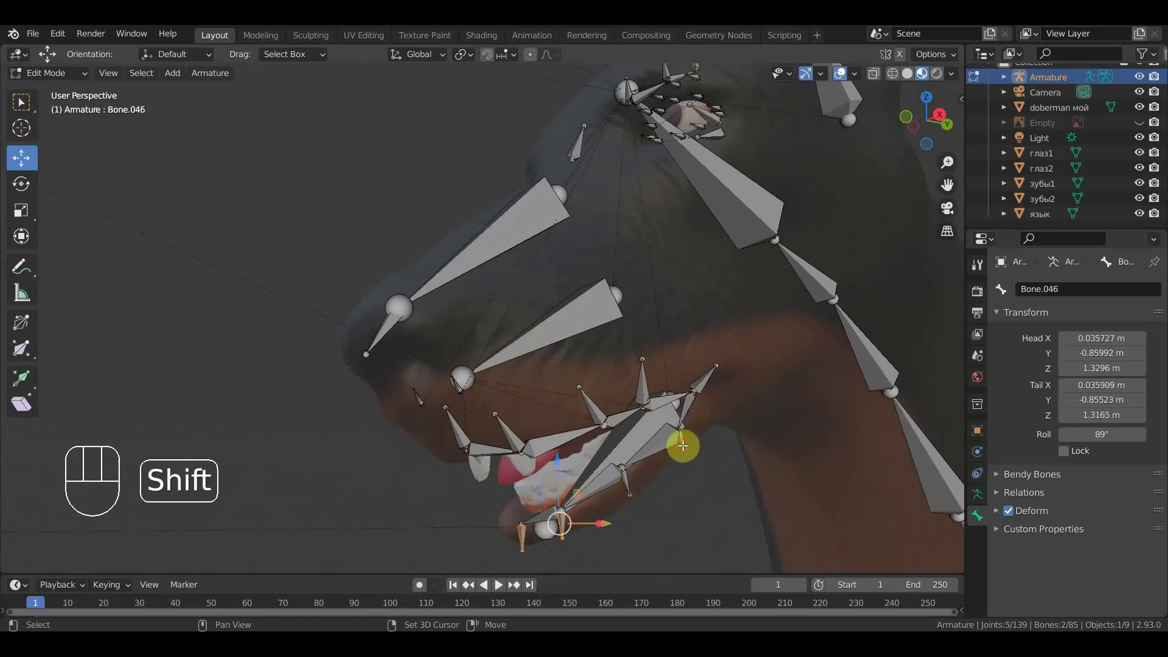
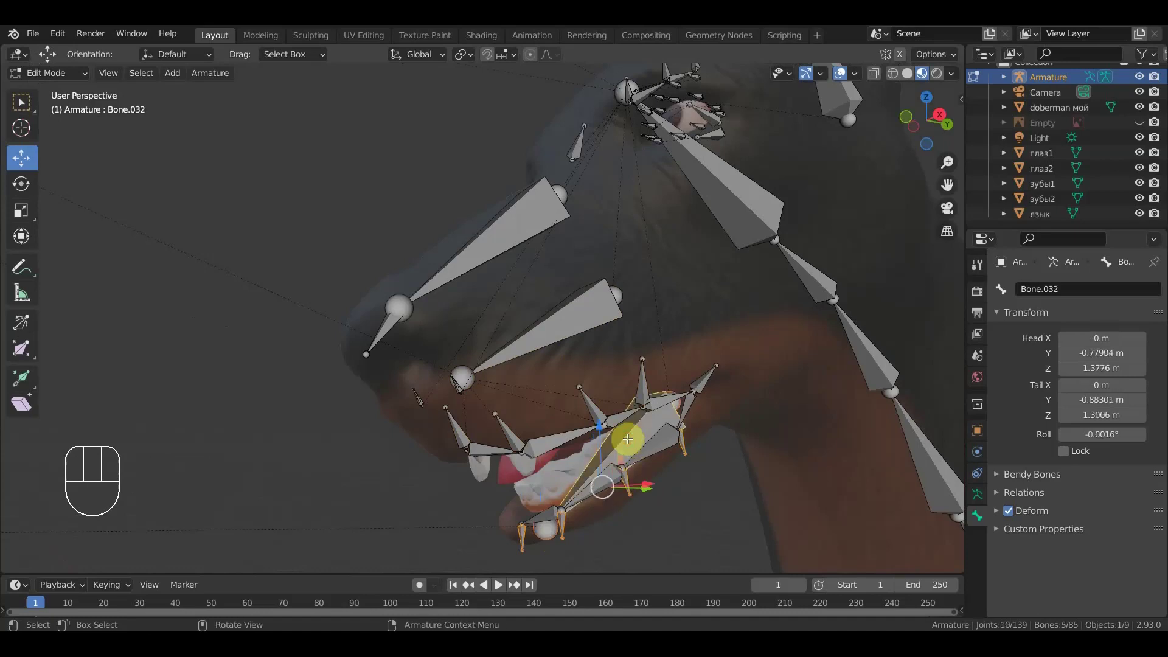
key(ctrl+p)
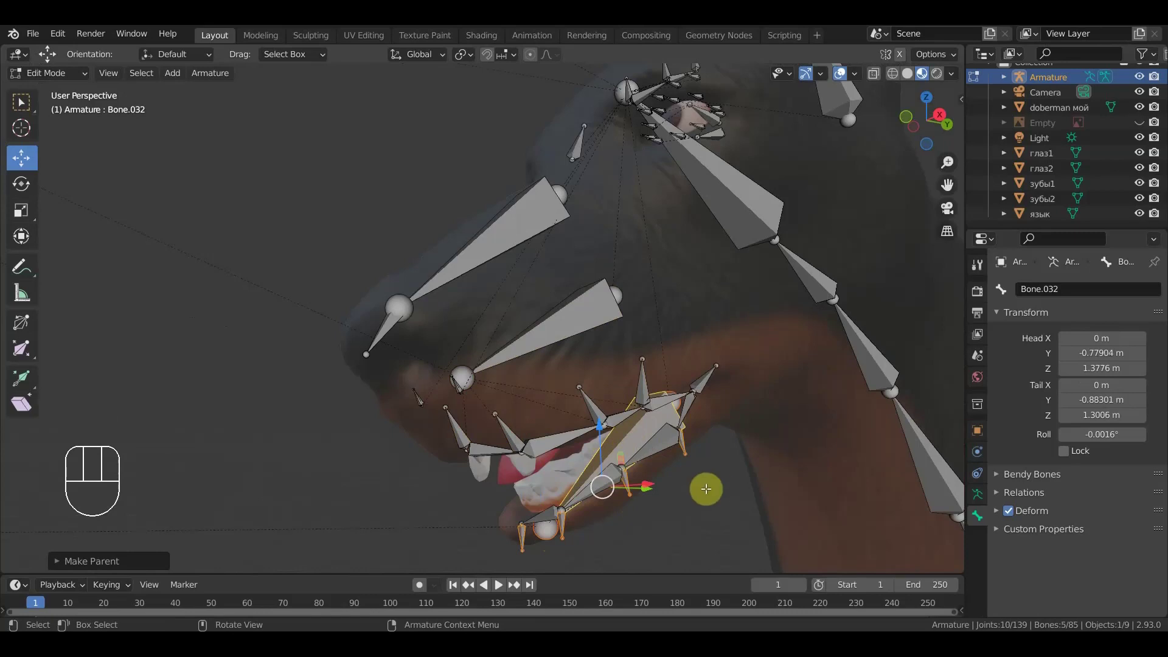
key(KP_3)
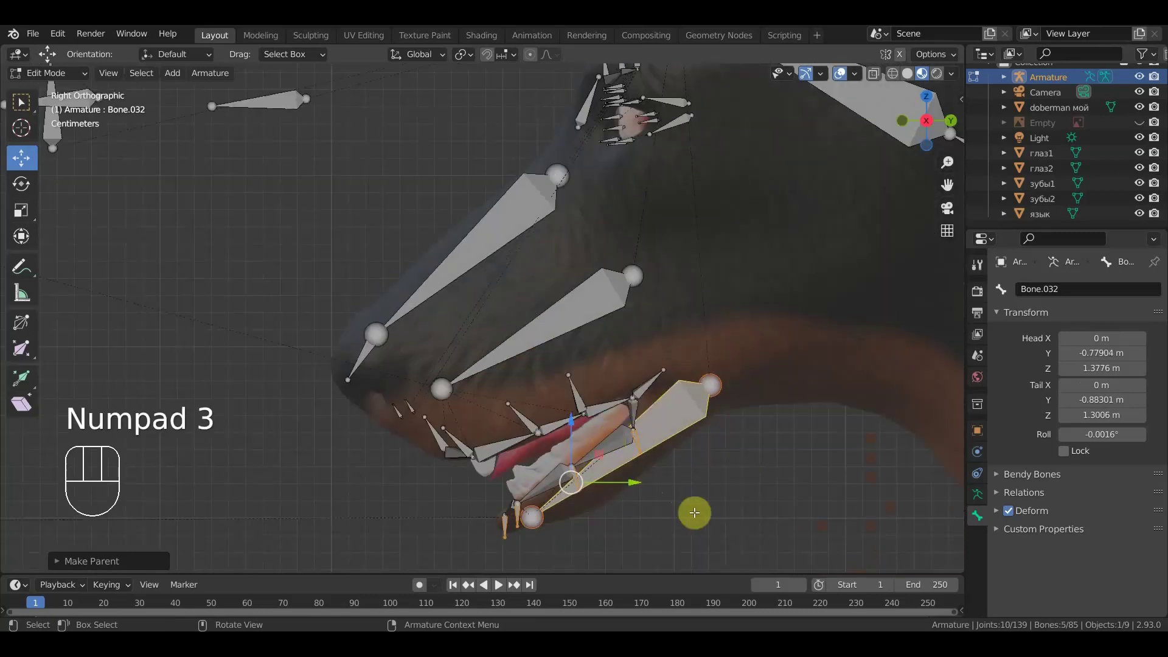
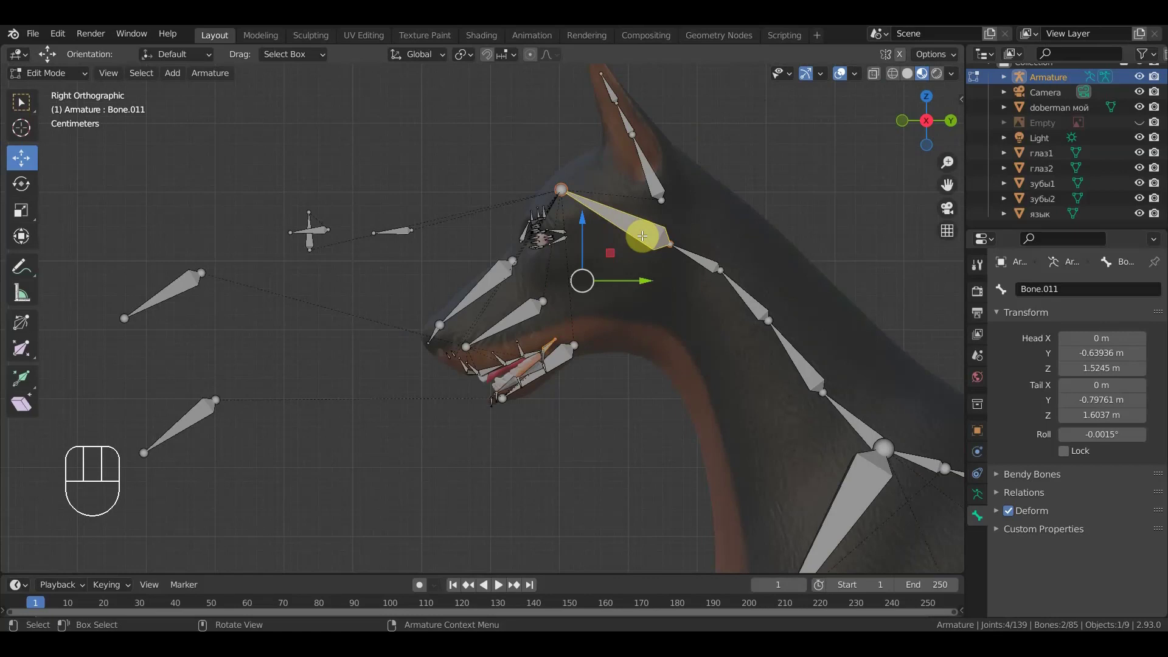
- Parent the floating bone before the face and place a new bone slightly further forward
key(ctrl+p)
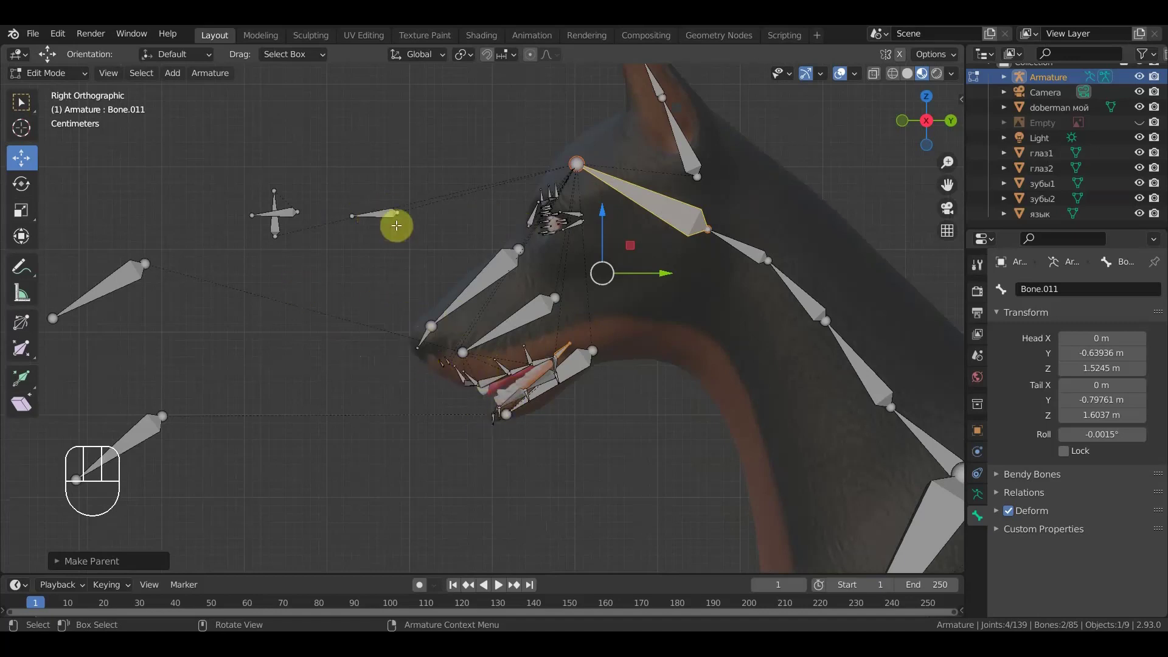
drag(388, 213, 399, 266)
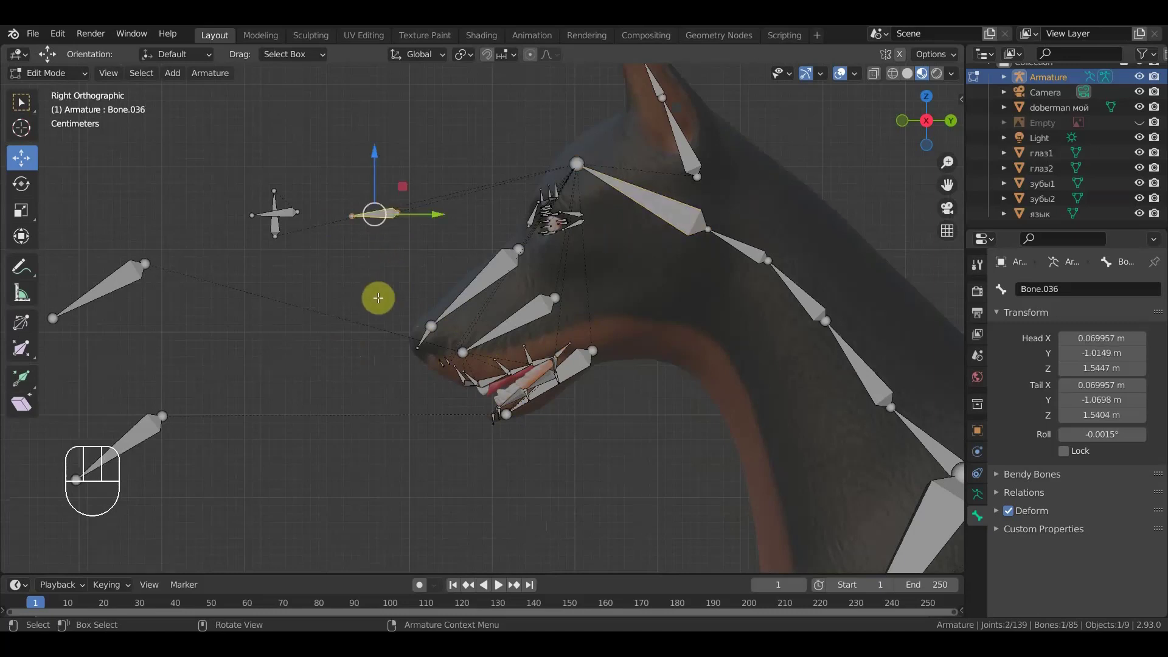
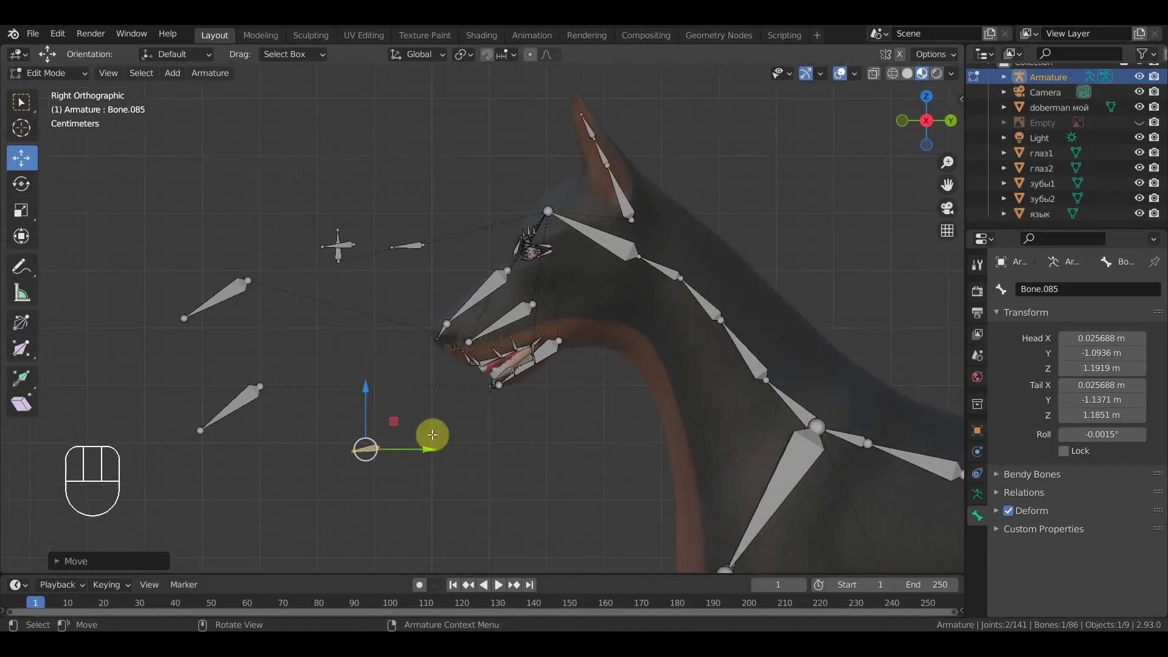
click(423, 450)
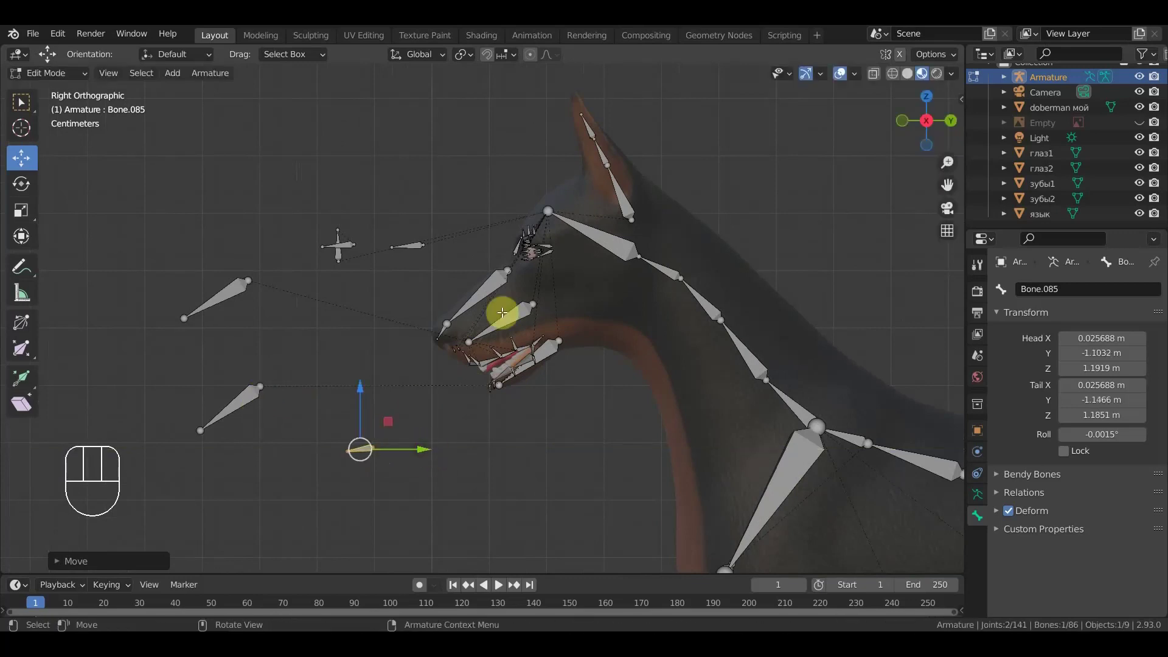
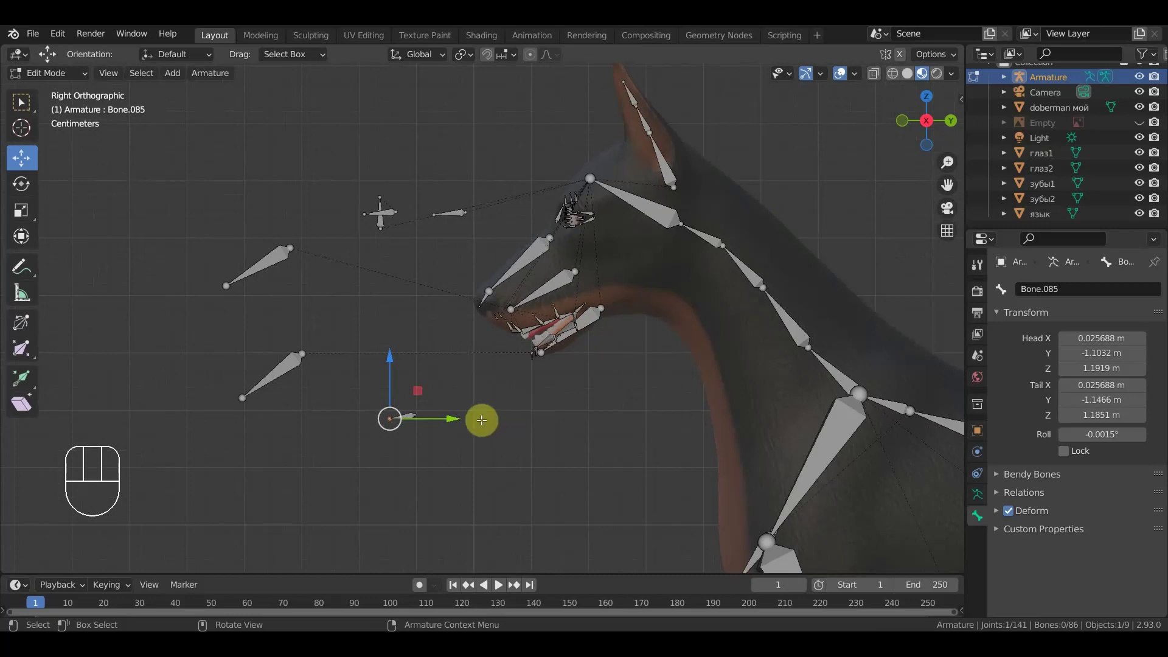
click(449, 434)
- Extrude further small bones floating in front of the dog's face
key(e)
drag(428, 443, 400, 457)
key(e)
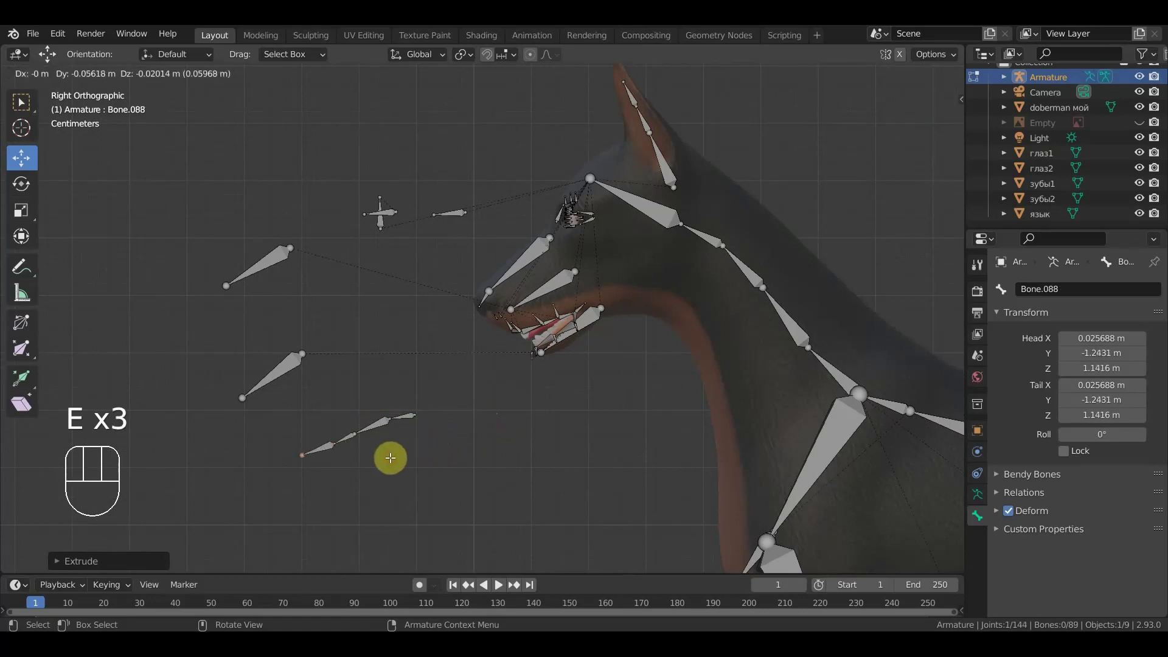
click(367, 462)
- Parent the new face bones to the head bone with Keep Offset, reaching ninety bones
drag(491, 433, 522, 390)
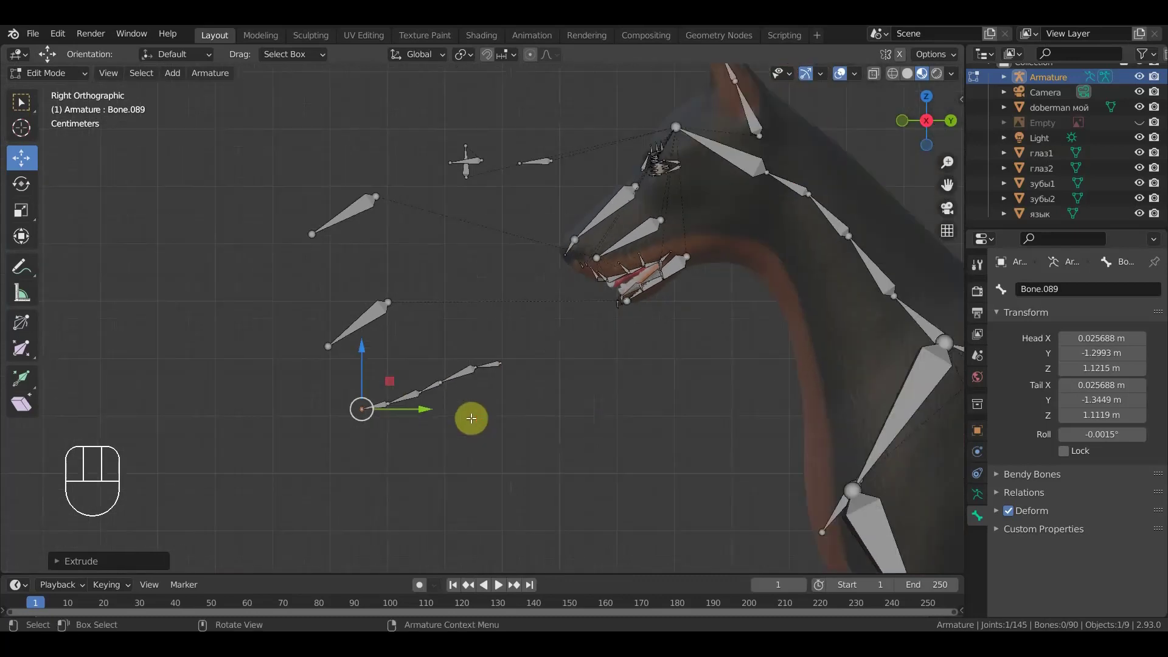
drag(470, 421, 390, 407)
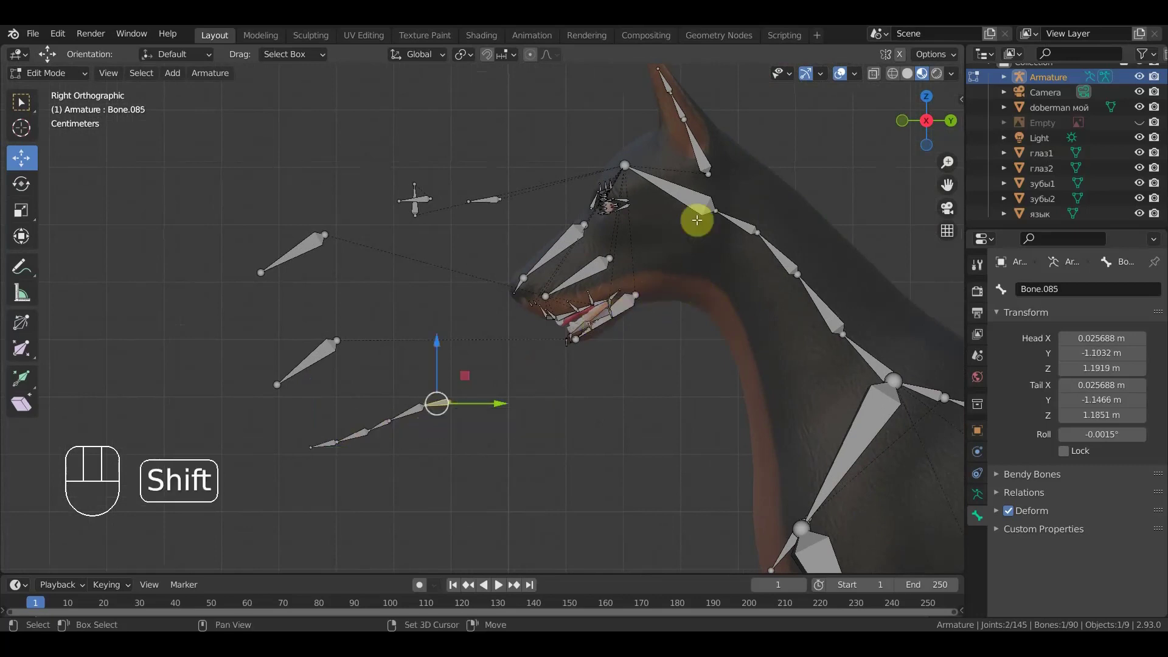
click(699, 195)
key(ctrl+p)
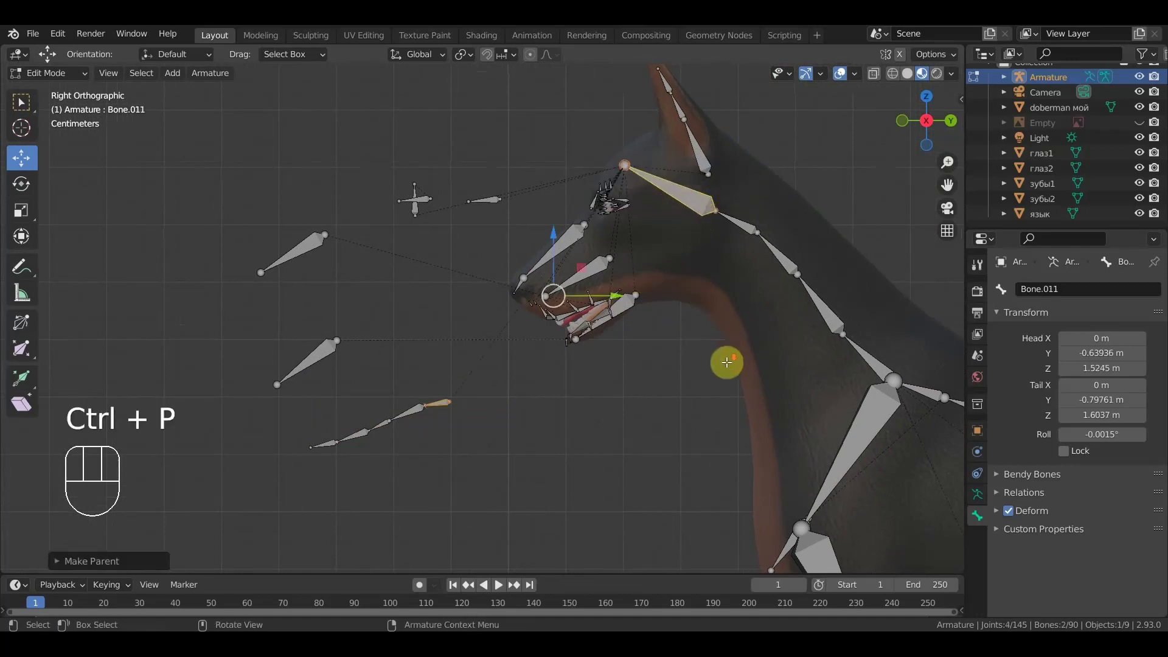
drag(691, 334, 658, 331)
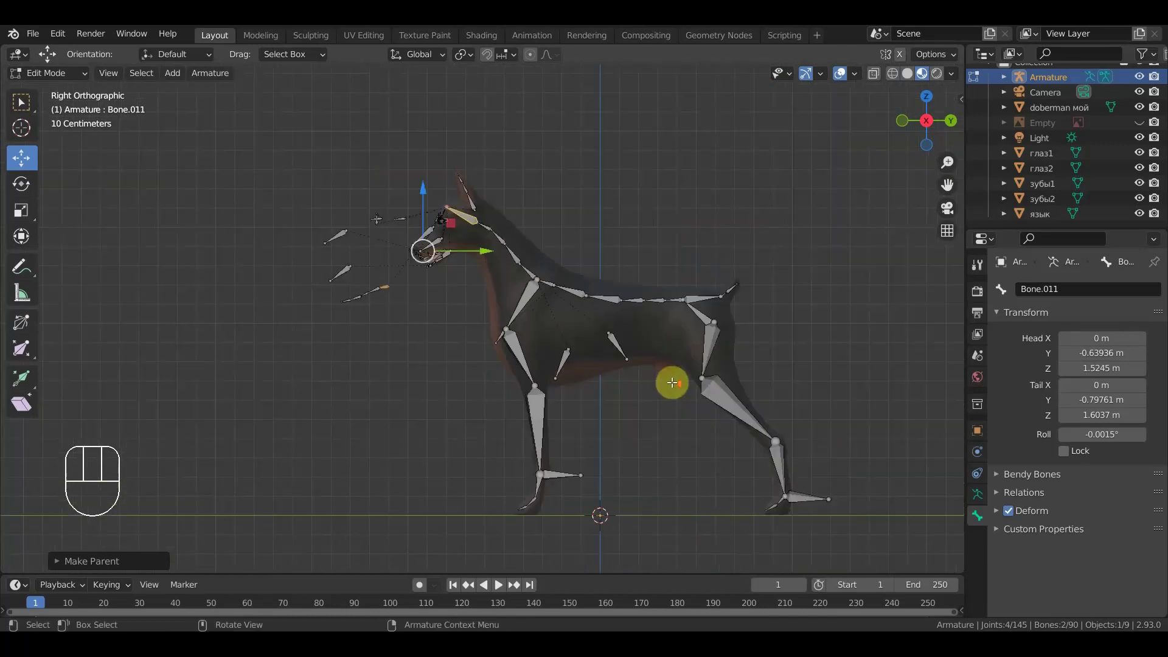
- In front view, drag Bone.031 at the top of the front leg down about 5 cm
drag(623, 393, 522, 436)
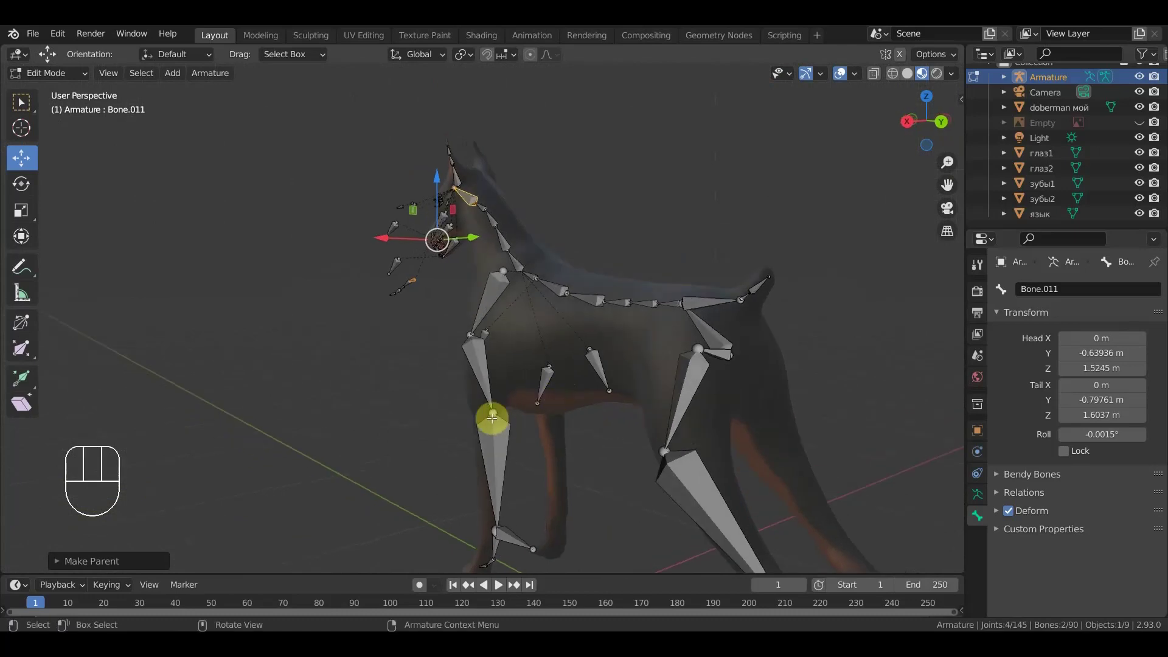
drag(506, 417, 707, 410)
middle_click(667, 401)
key(KP_1)
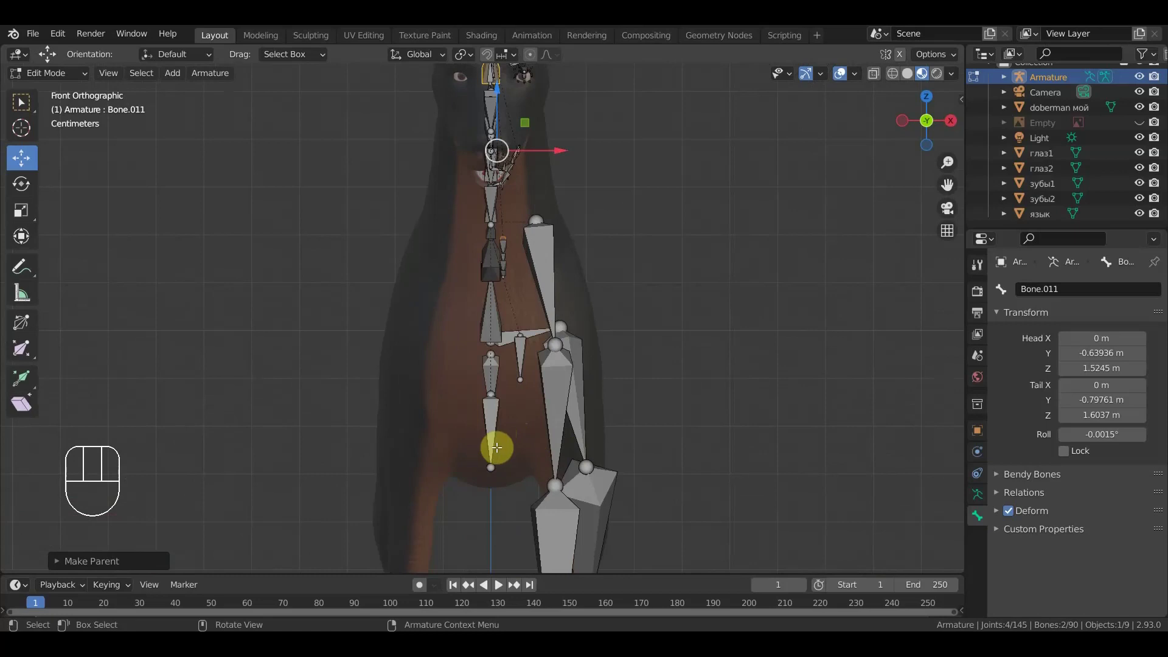
click(526, 348)
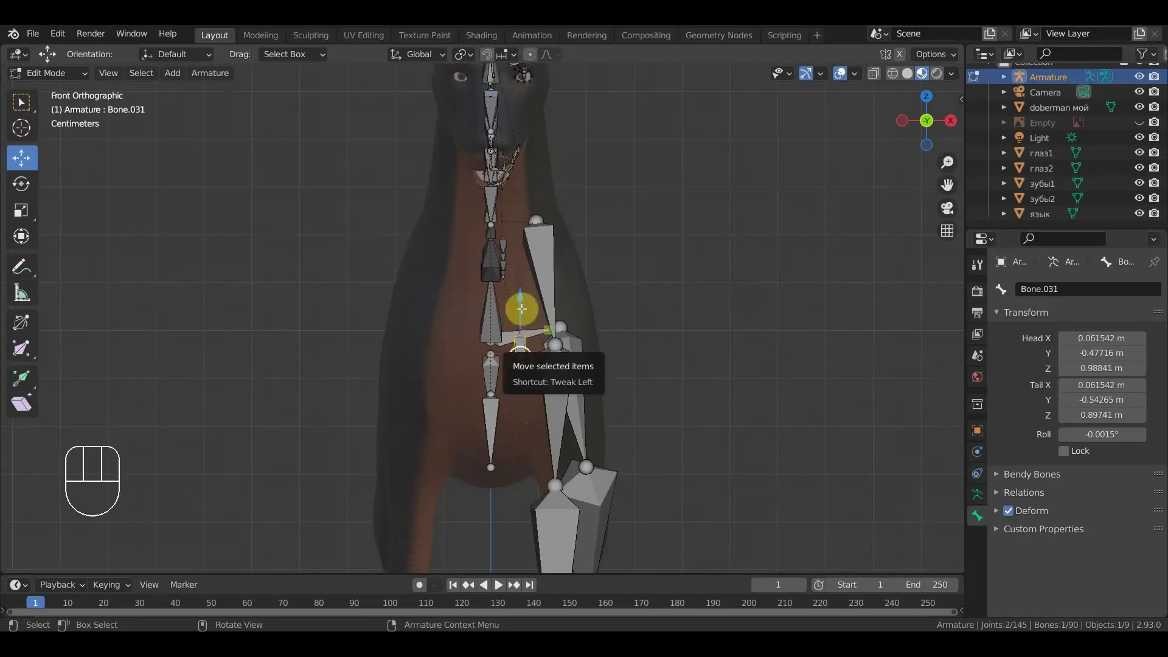
drag(525, 307, 531, 319)
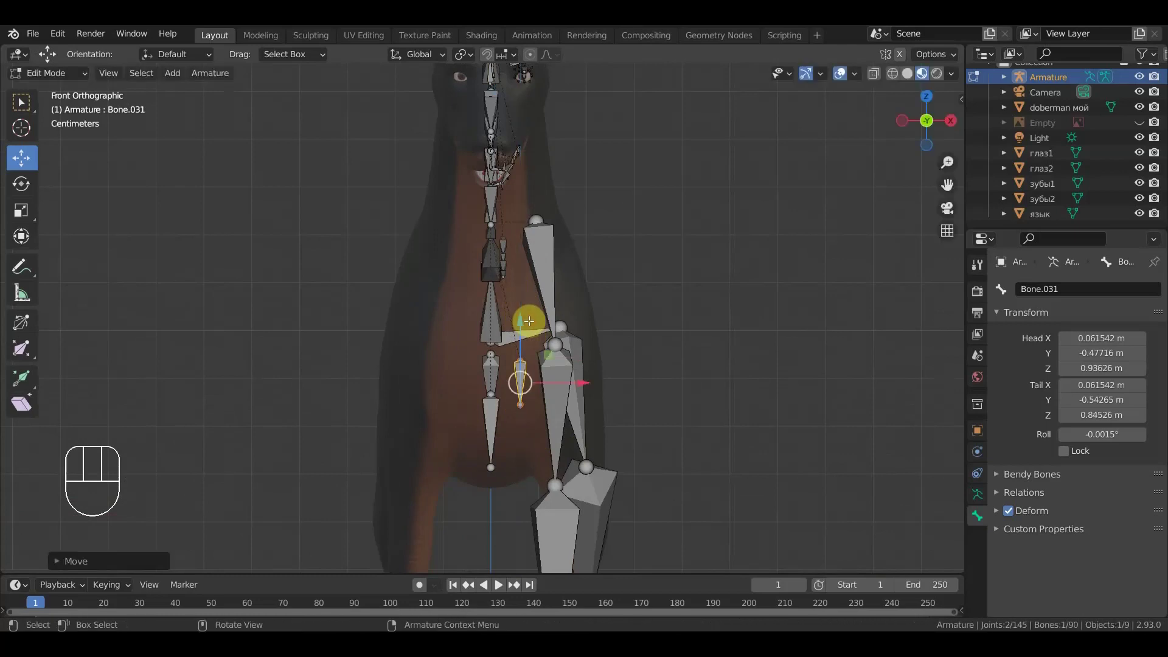
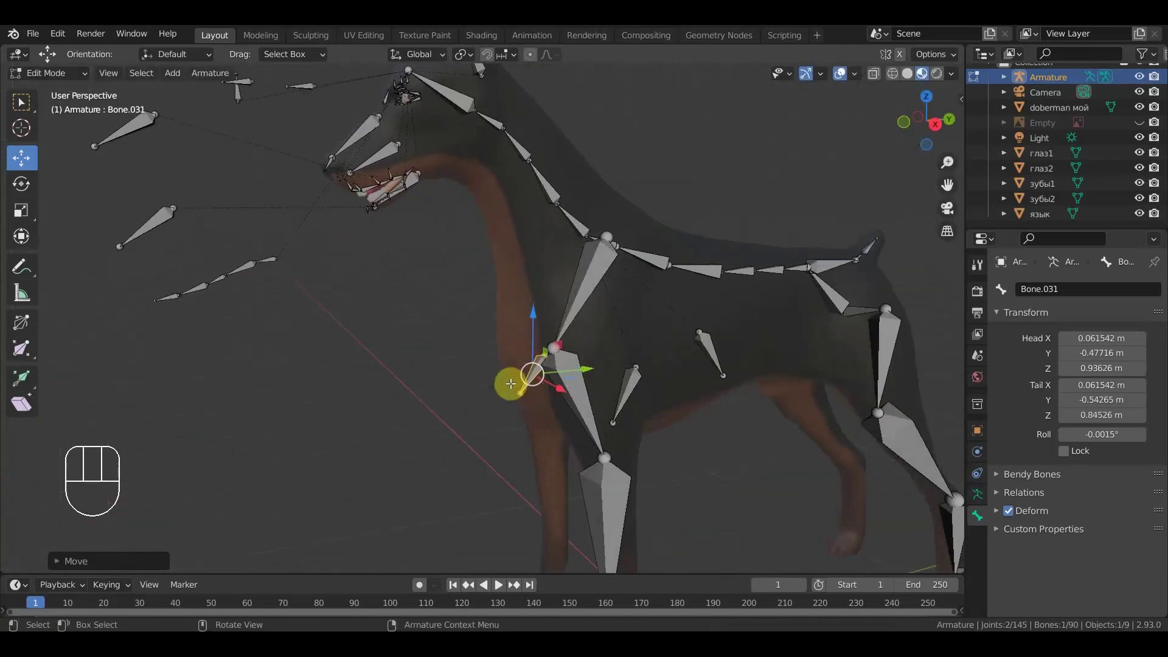
key(KP_1)
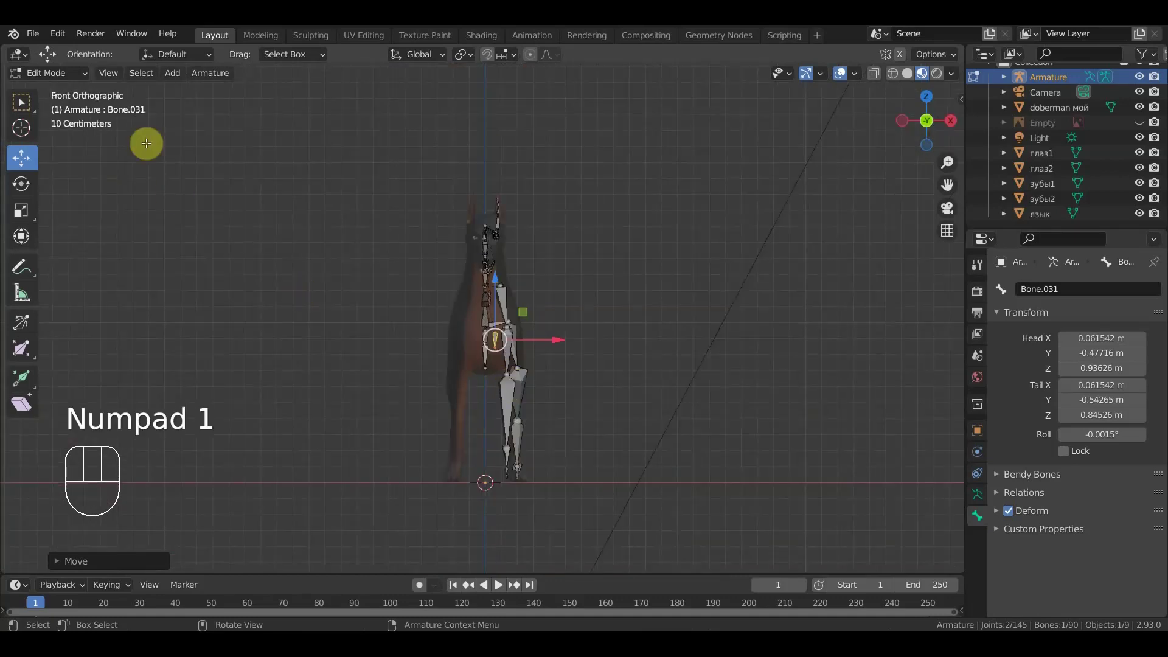
- Select the front paw bones and shift the paw bone sideways to follow the leg
drag(60, 80, 72, 99)
drag(62, 79, 116, 146)
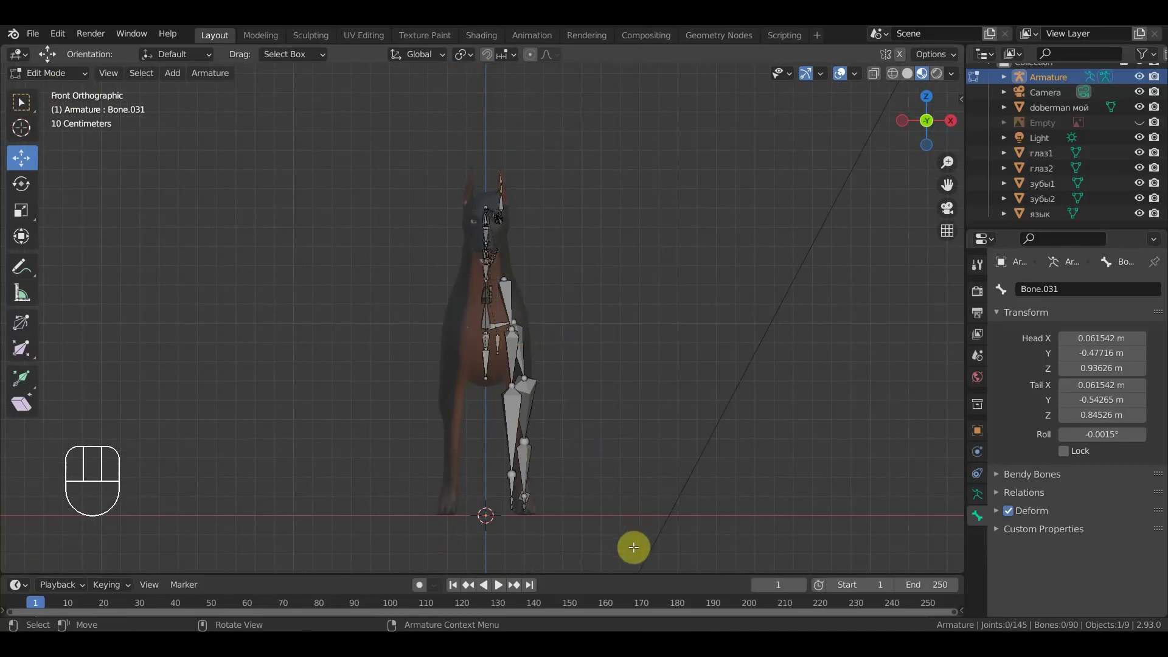
drag(610, 457, 610, 335)
drag(608, 308, 602, 231)
drag(568, 463, 549, 415)
drag(615, 480, 583, 561)
drag(615, 411, 632, 414)
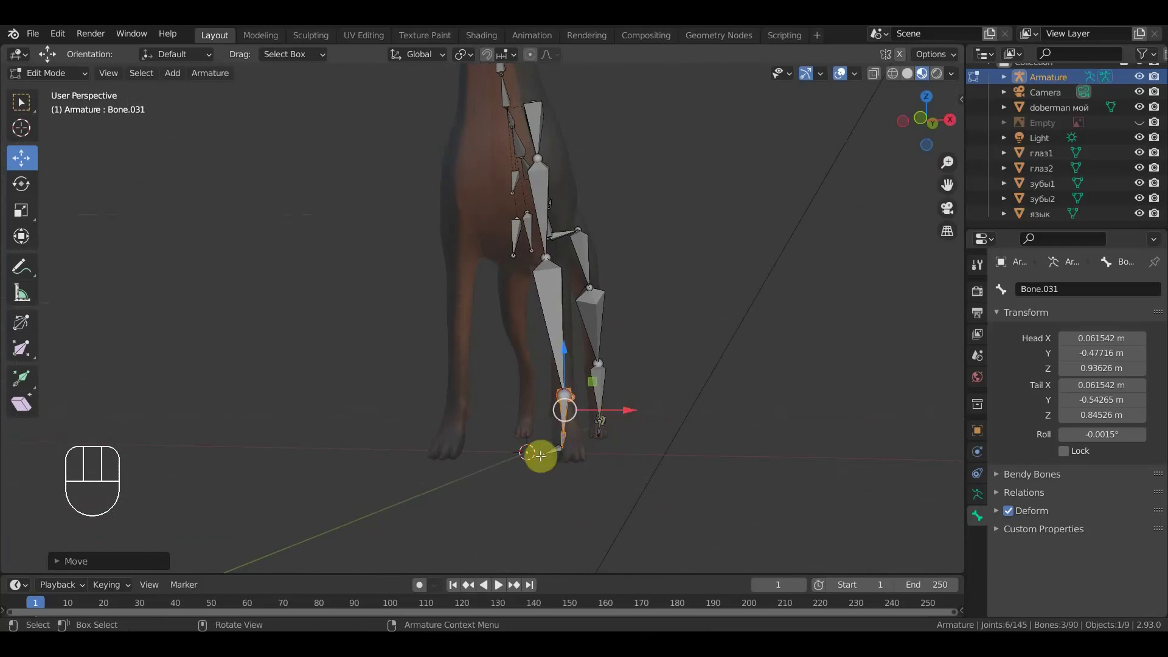
drag(548, 449, 573, 460)
drag(604, 449, 623, 457)
drag(626, 483, 624, 521)
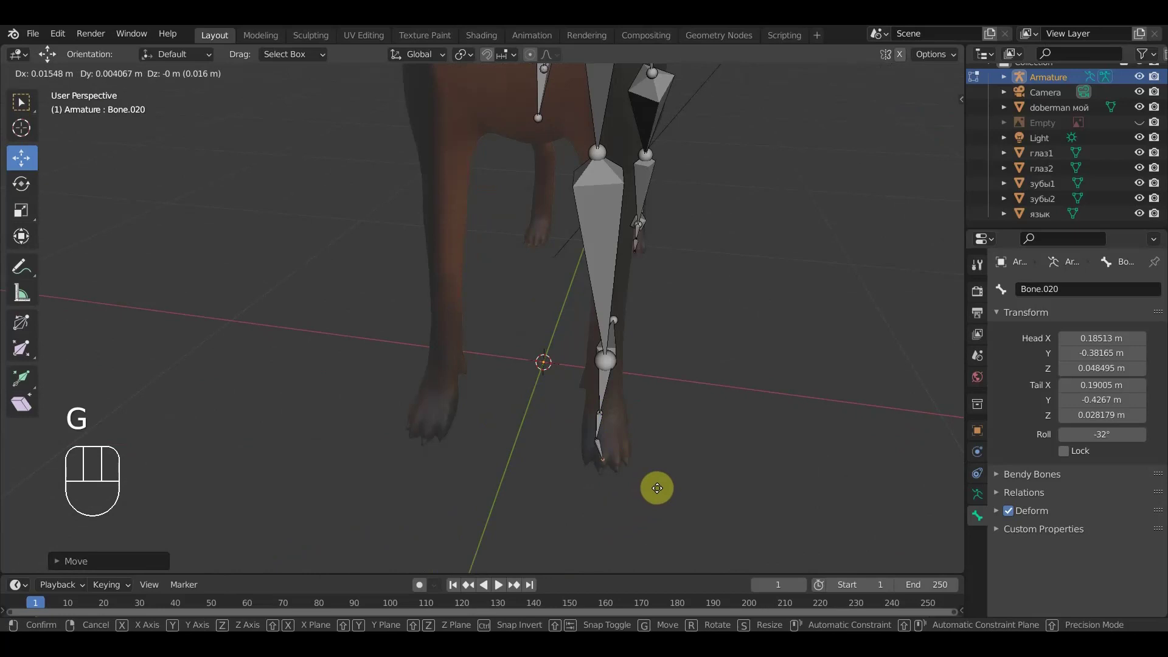
- Undo a stray move, then reselect the lower front leg bones and check them in front view
click(666, 488)
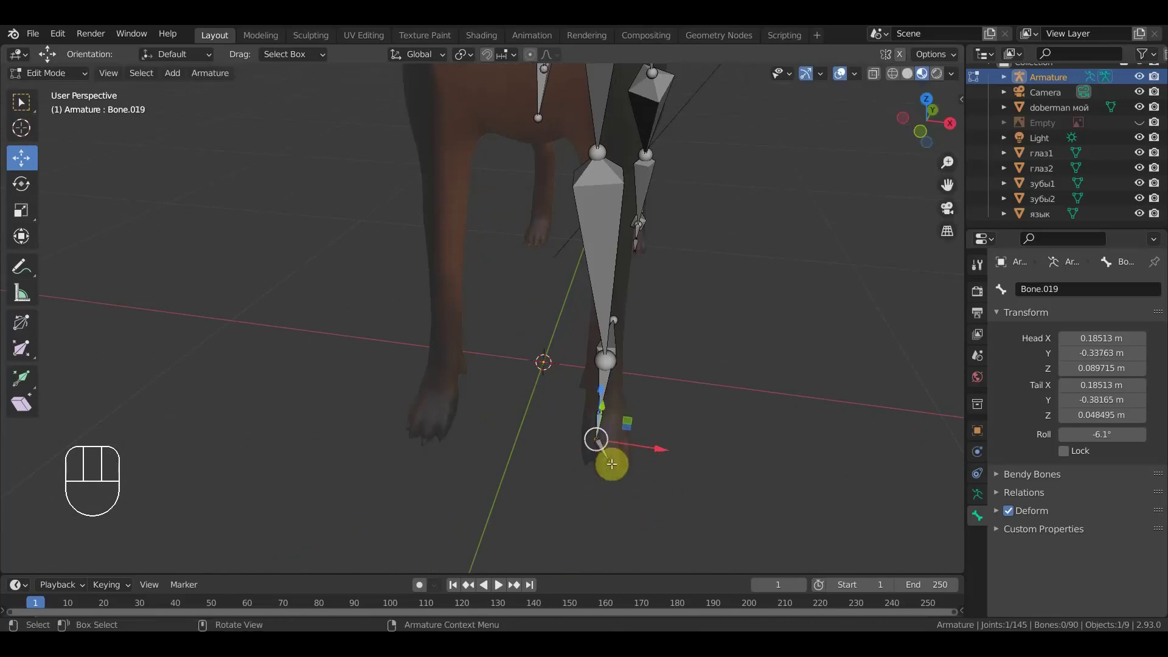
key(ctrl+z)
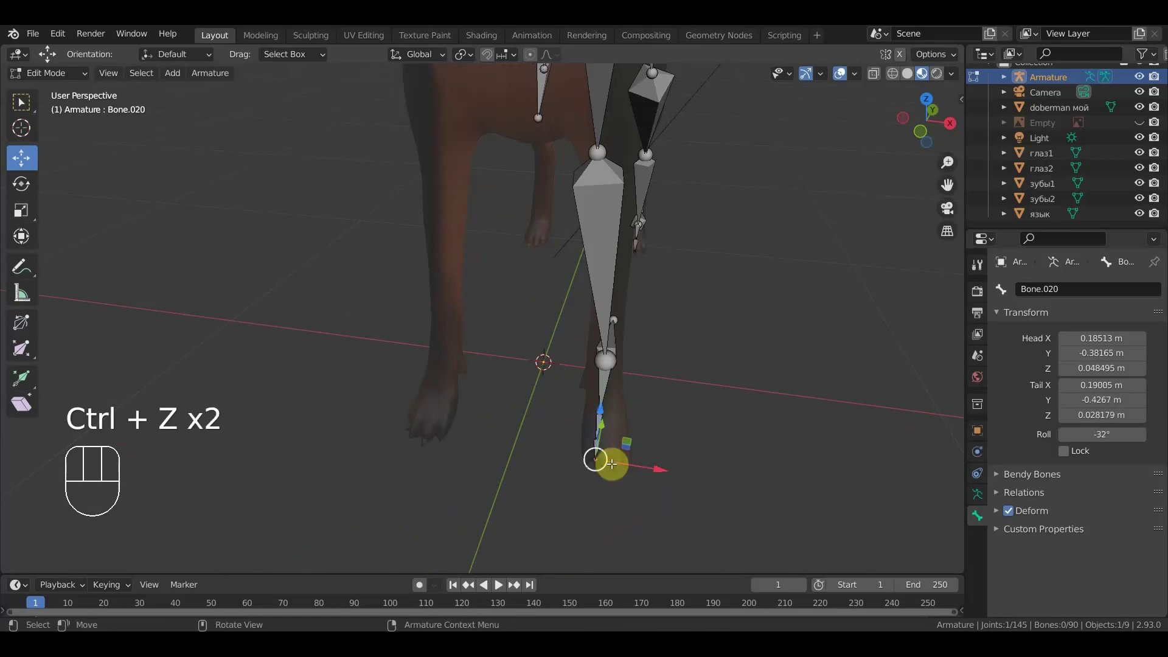
drag(769, 420, 634, 427)
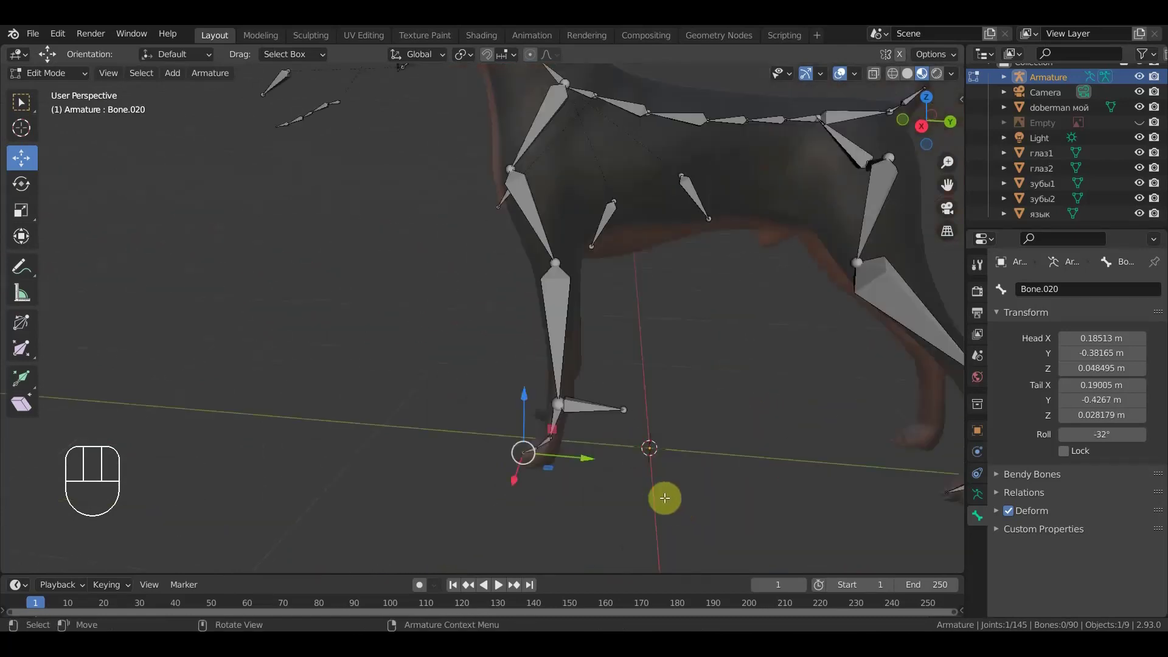
drag(527, 473, 496, 437)
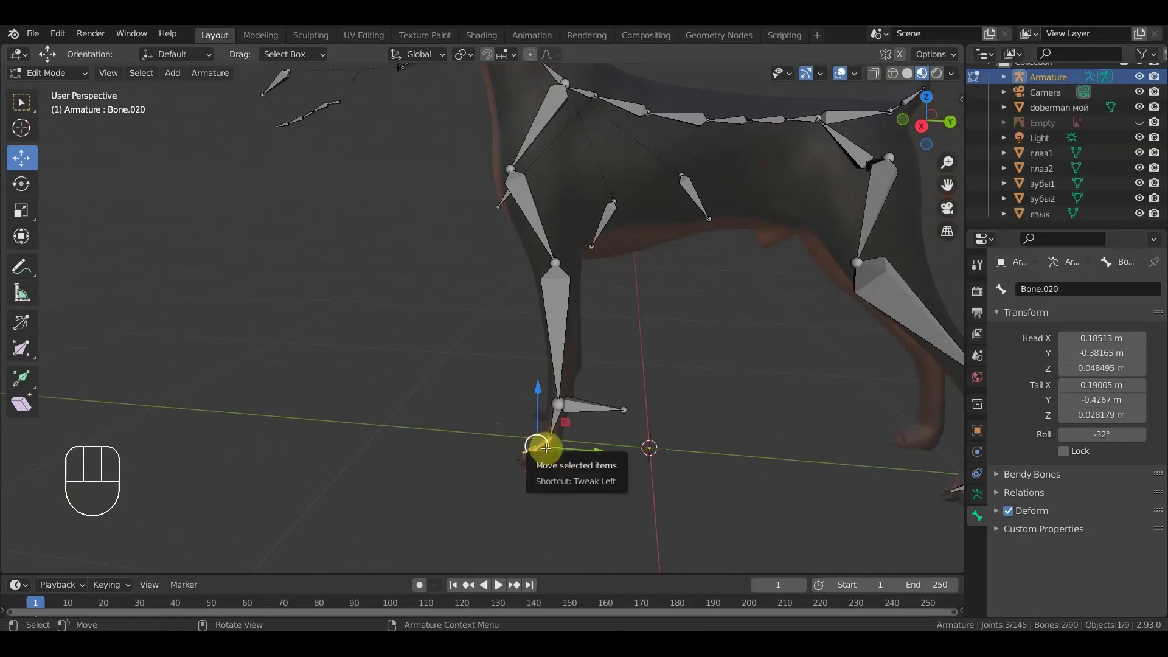
key(KP_1)
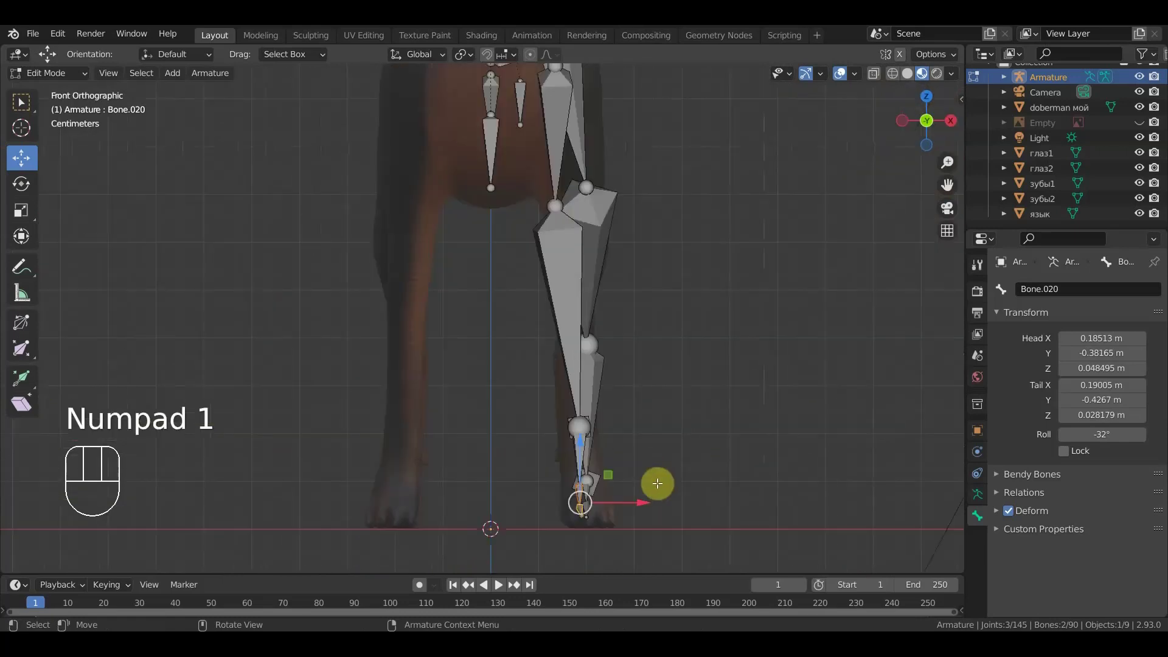
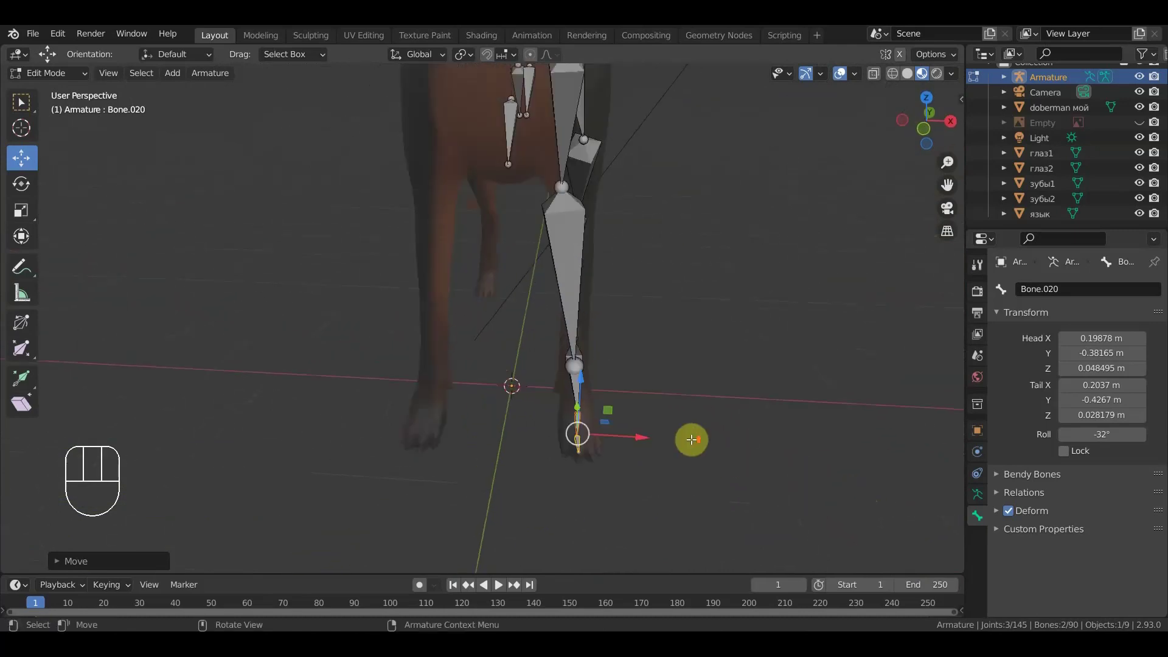
drag(595, 417, 626, 428)
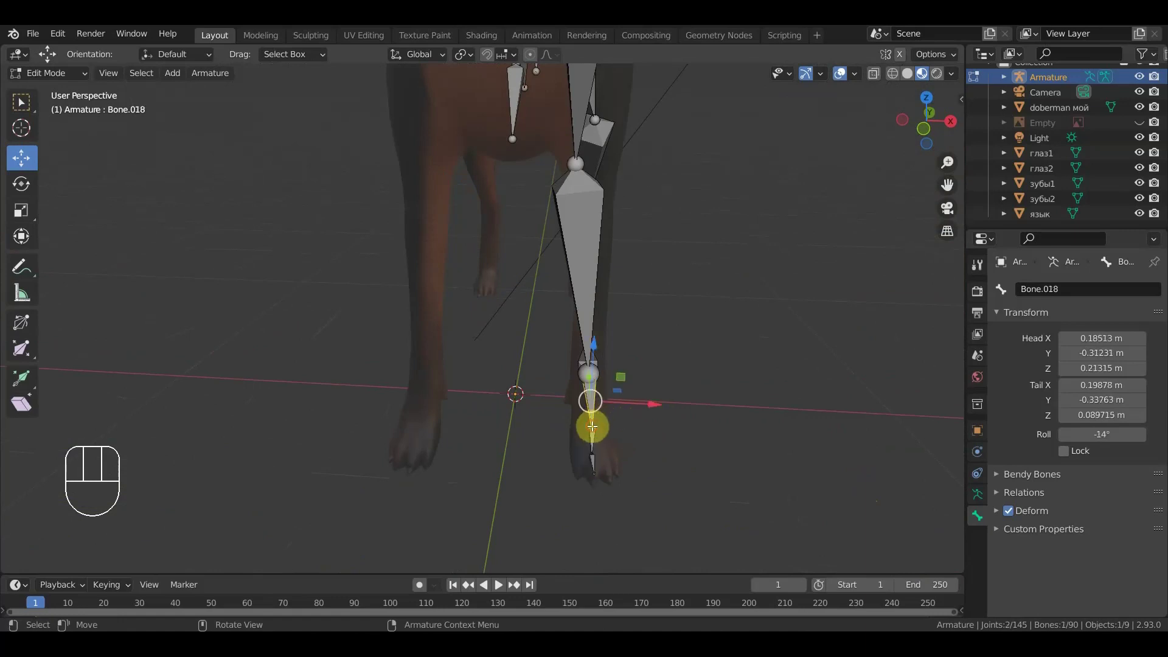
click(667, 430)
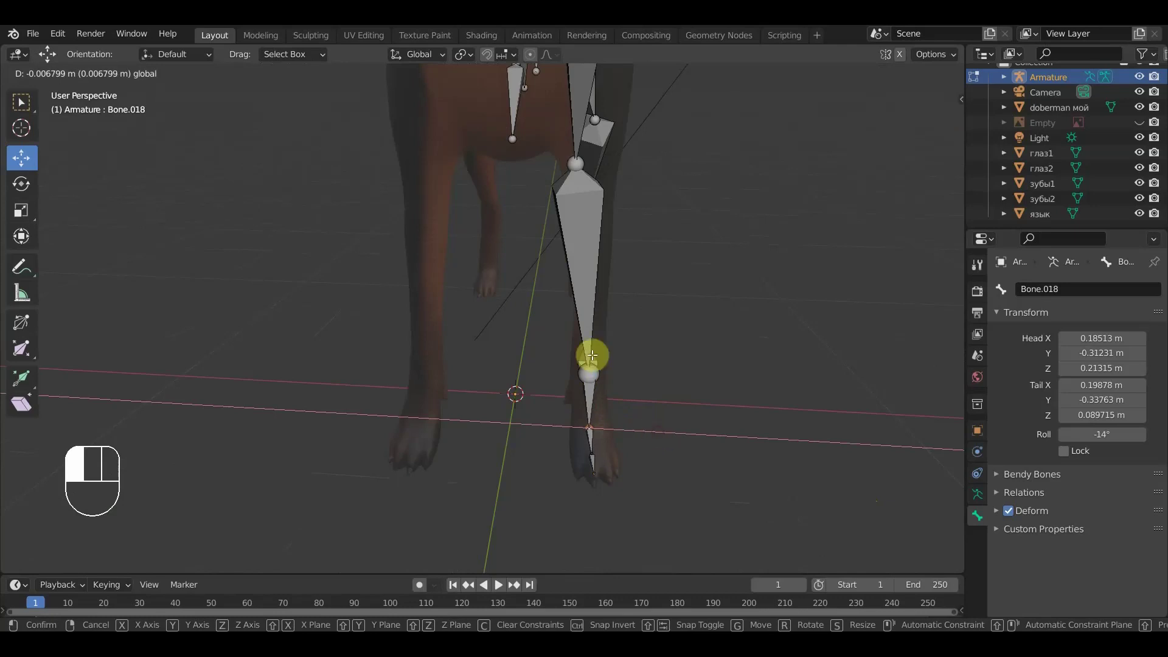
middle_click(693, 356)
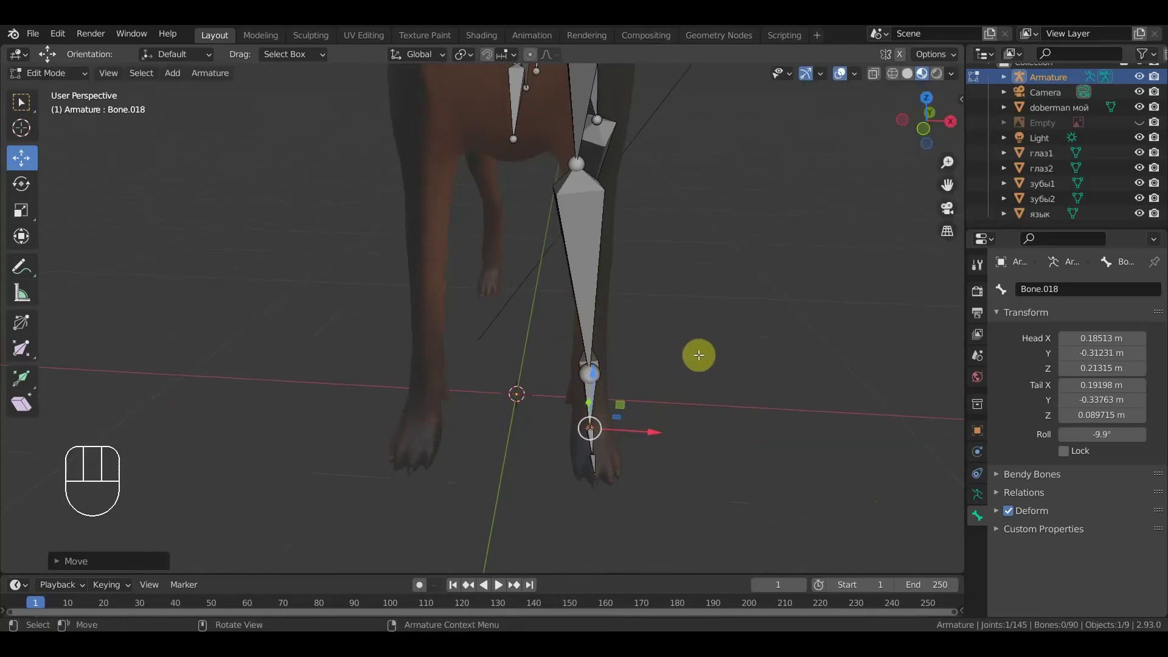
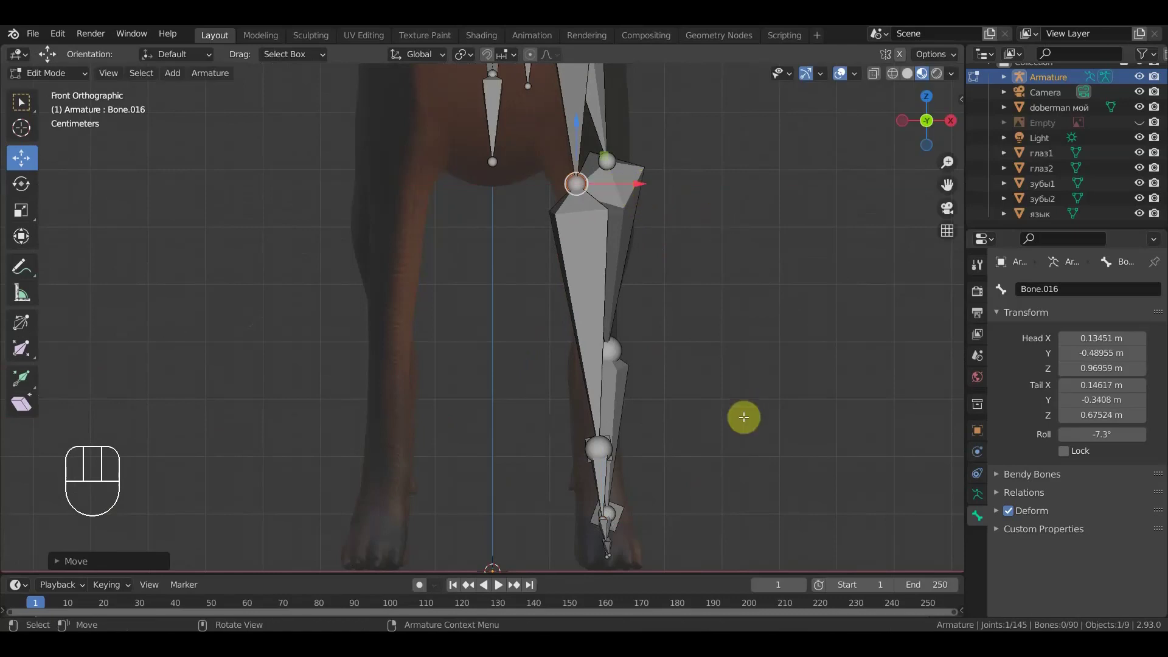
- Select the shoulder bone above the front leg and check it from below and the front
key(KP_3)
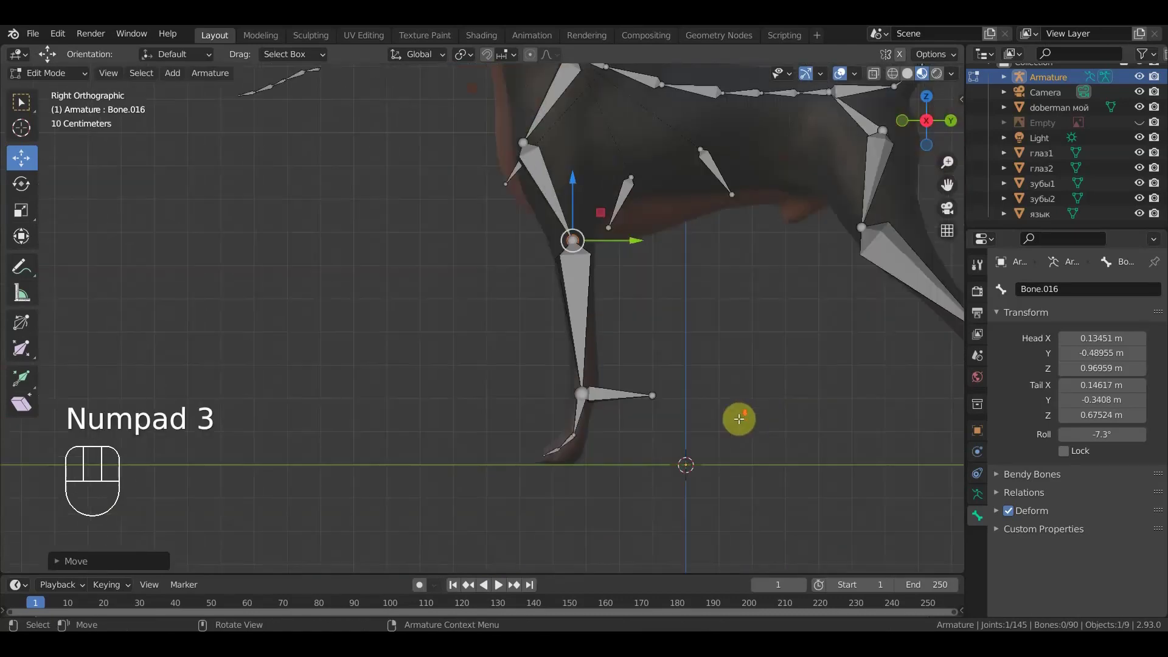
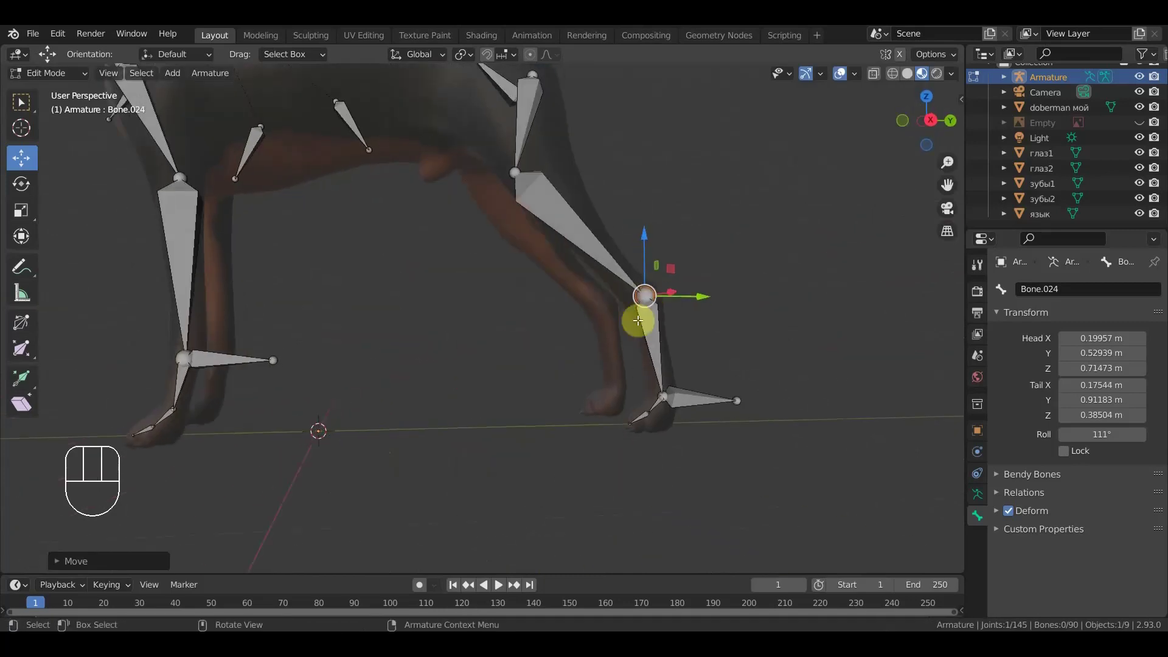
drag(779, 307, 702, 412)
click(513, 275)
click(512, 174)
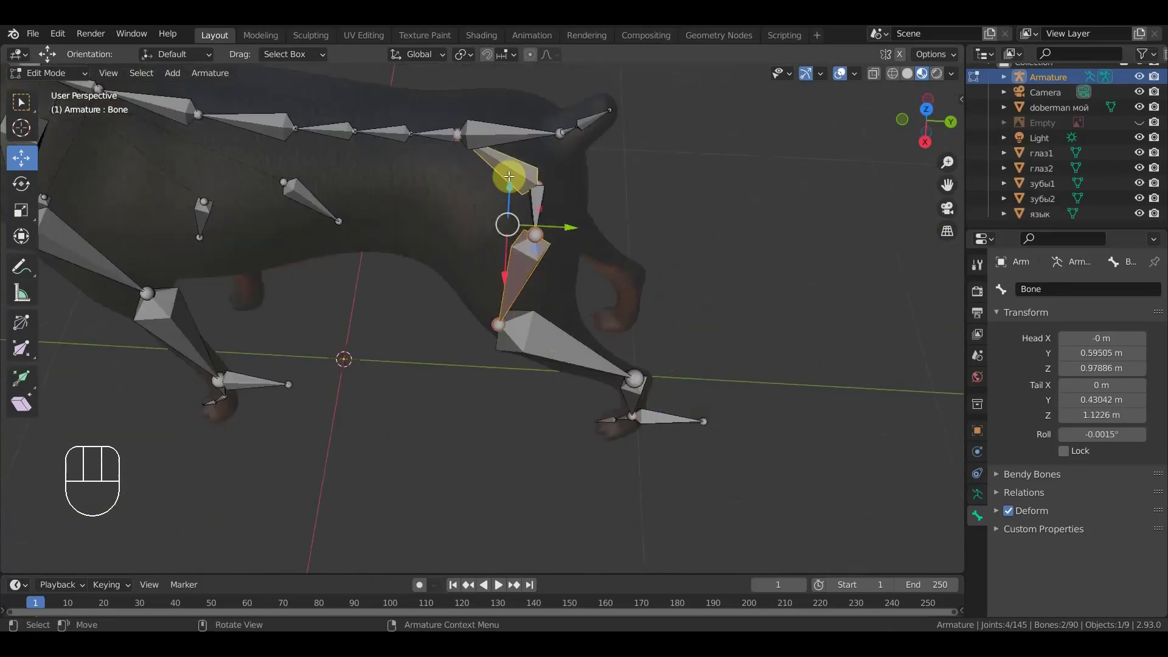
key(ctrl+p)
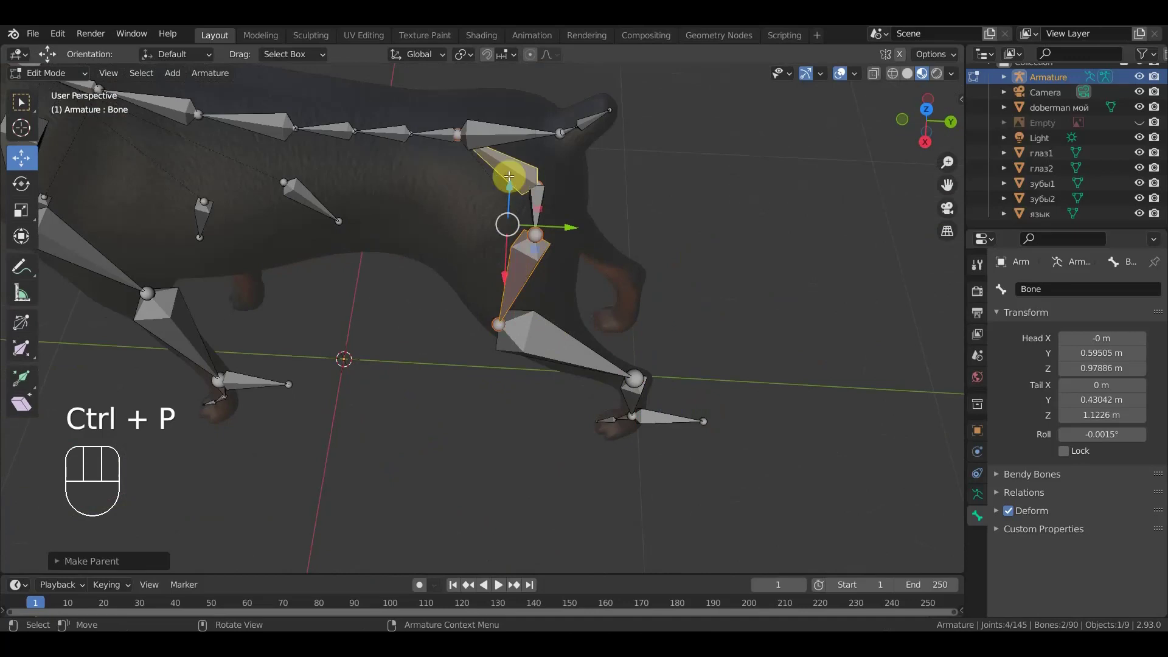
drag(624, 212, 528, 164)
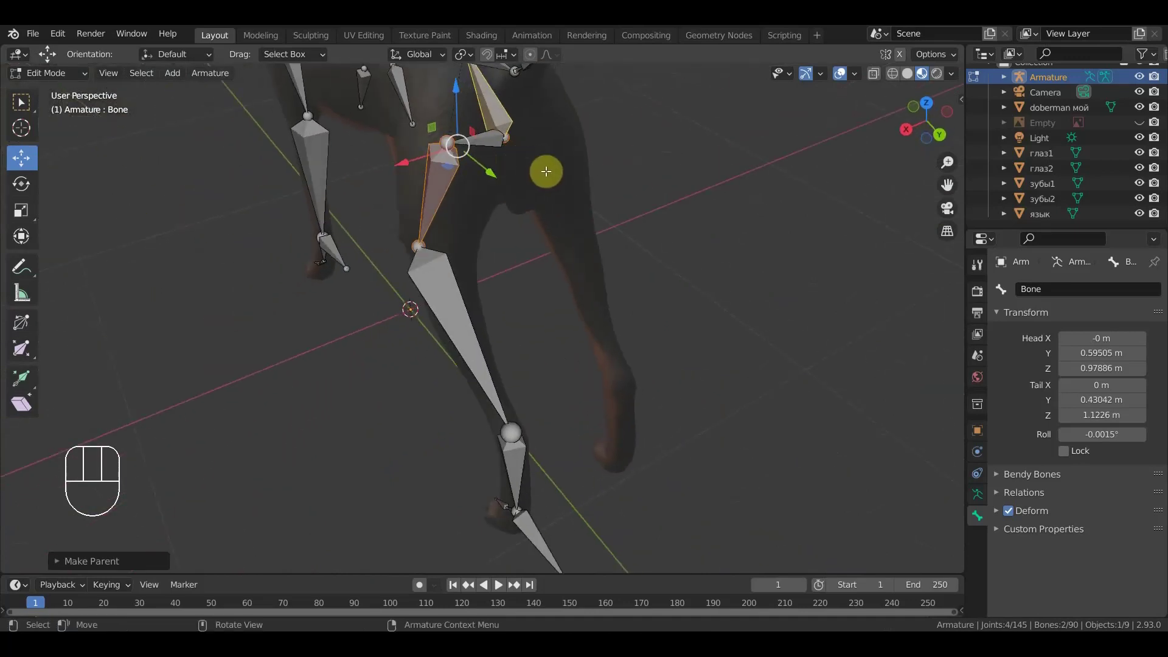
drag(576, 226, 535, 199)
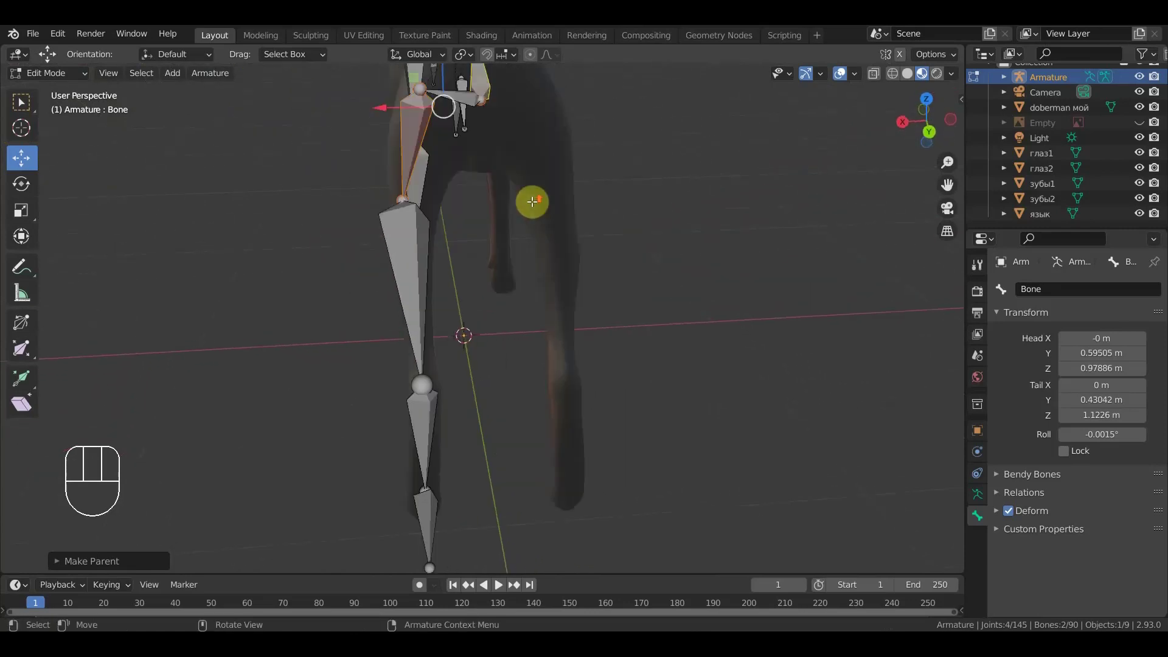
key(KP_1)
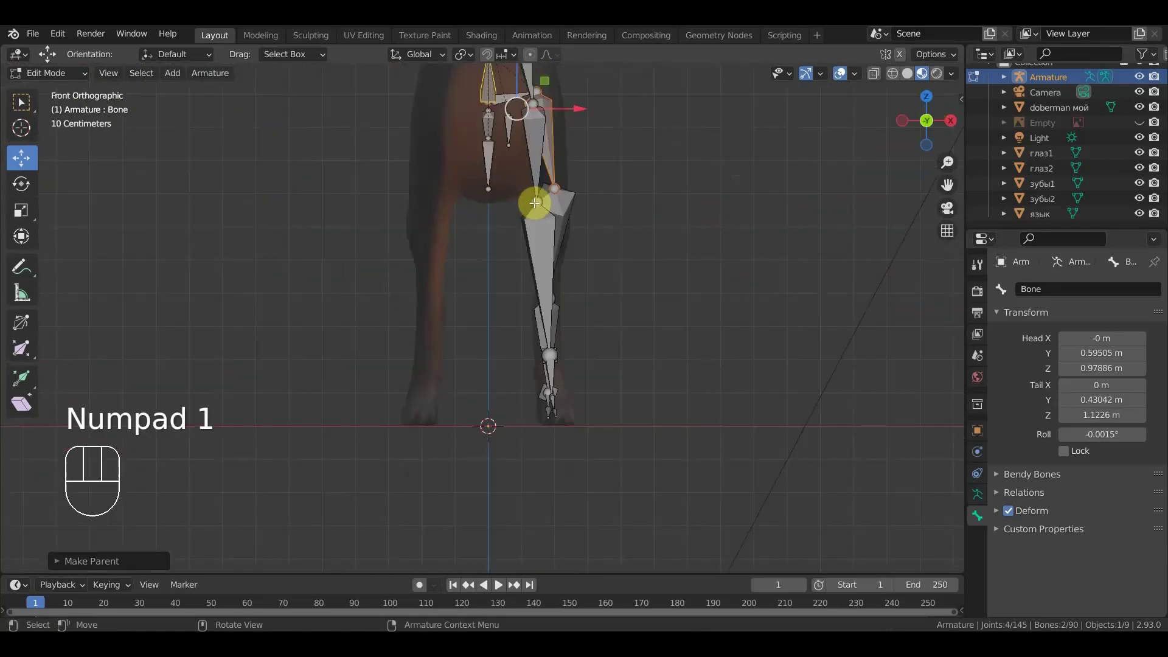
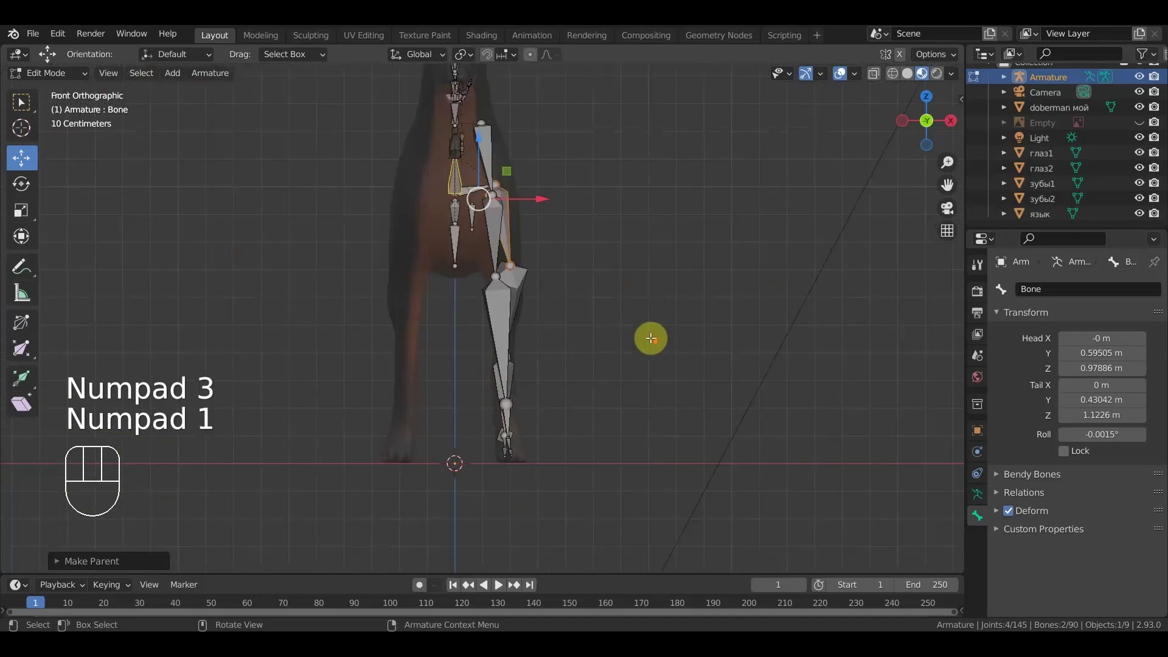
- Move the top joint of upper leg Bone.023 inward toward the body's centre
drag(548, 418, 554, 439)
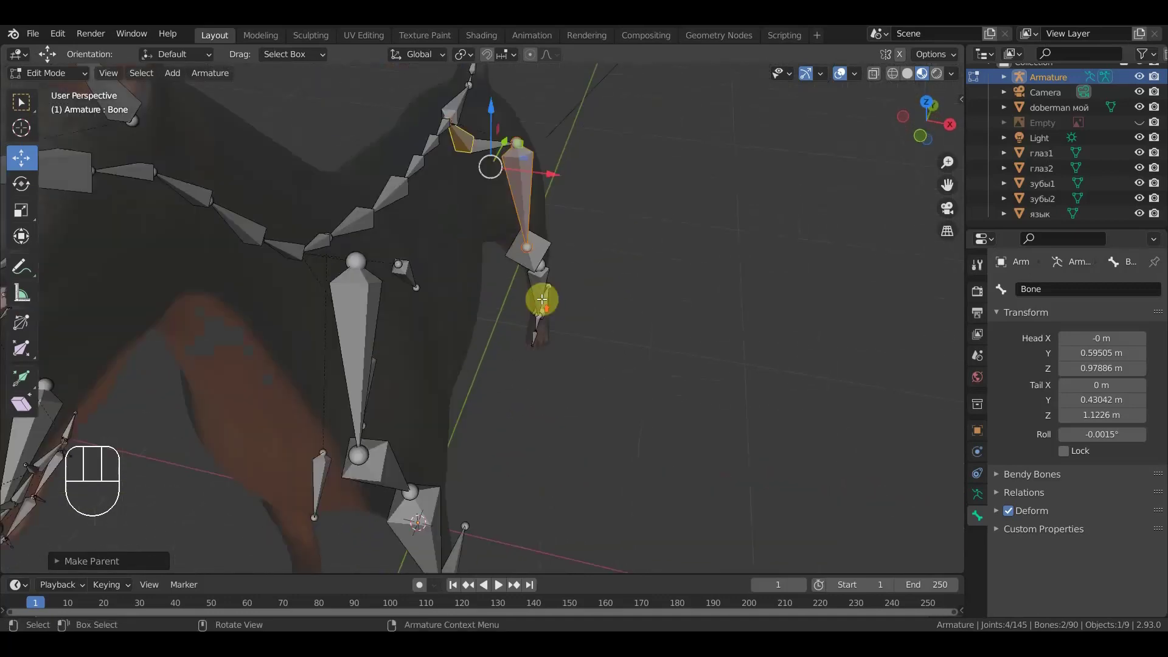
click(522, 139)
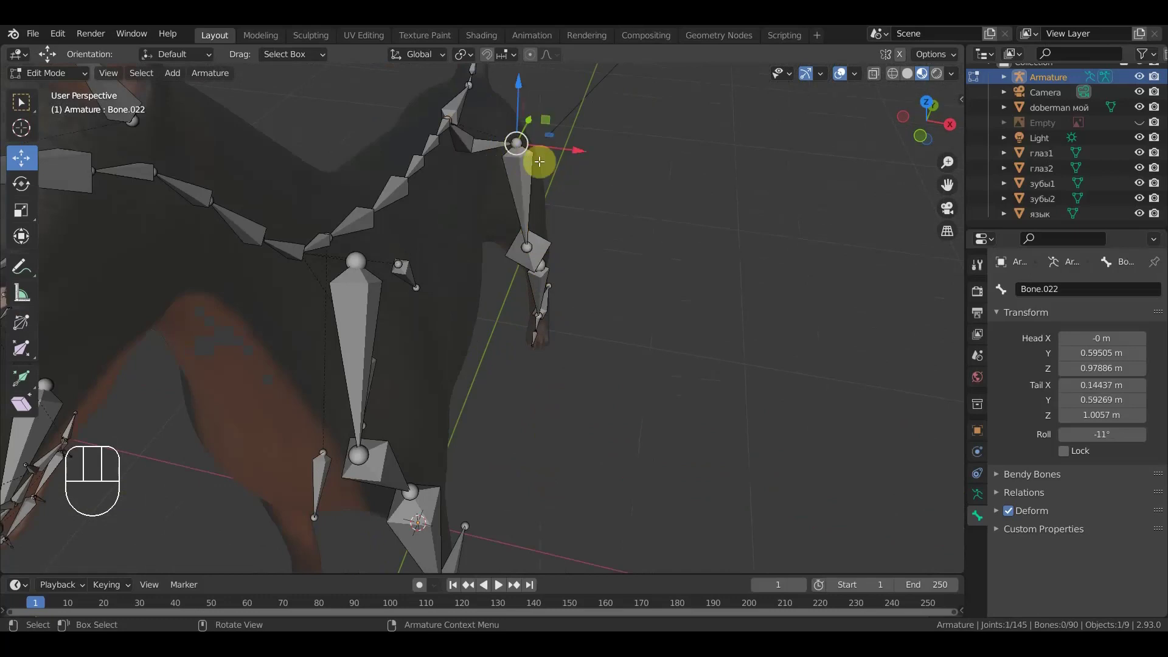
drag(579, 152, 548, 137)
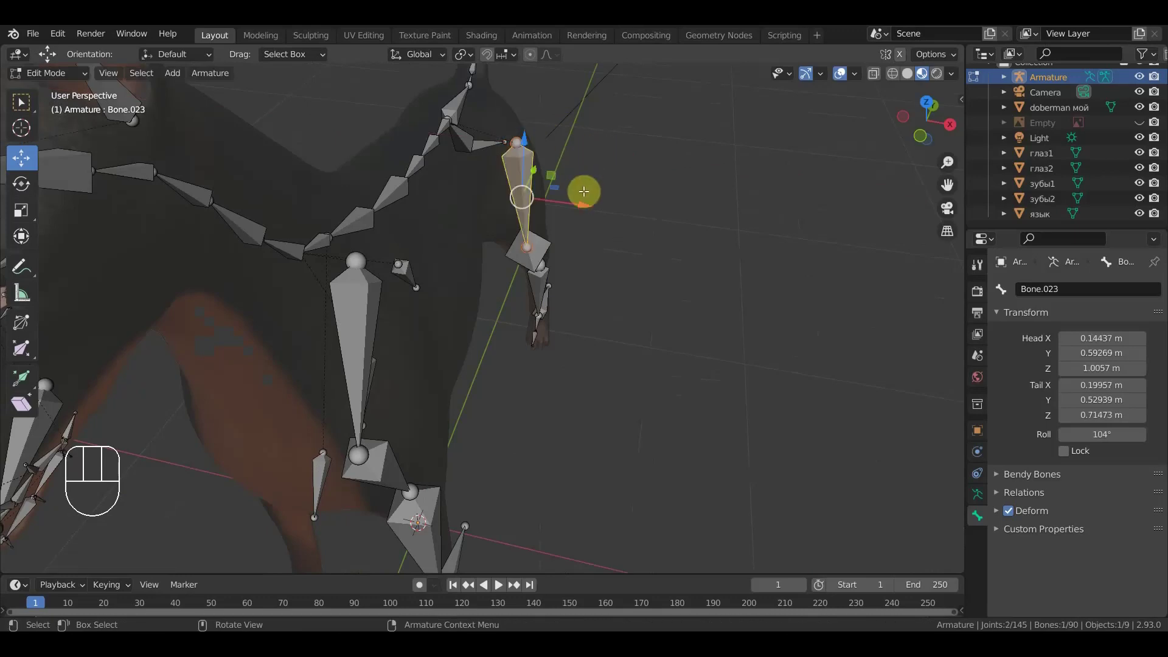
drag(520, 136, 577, 162)
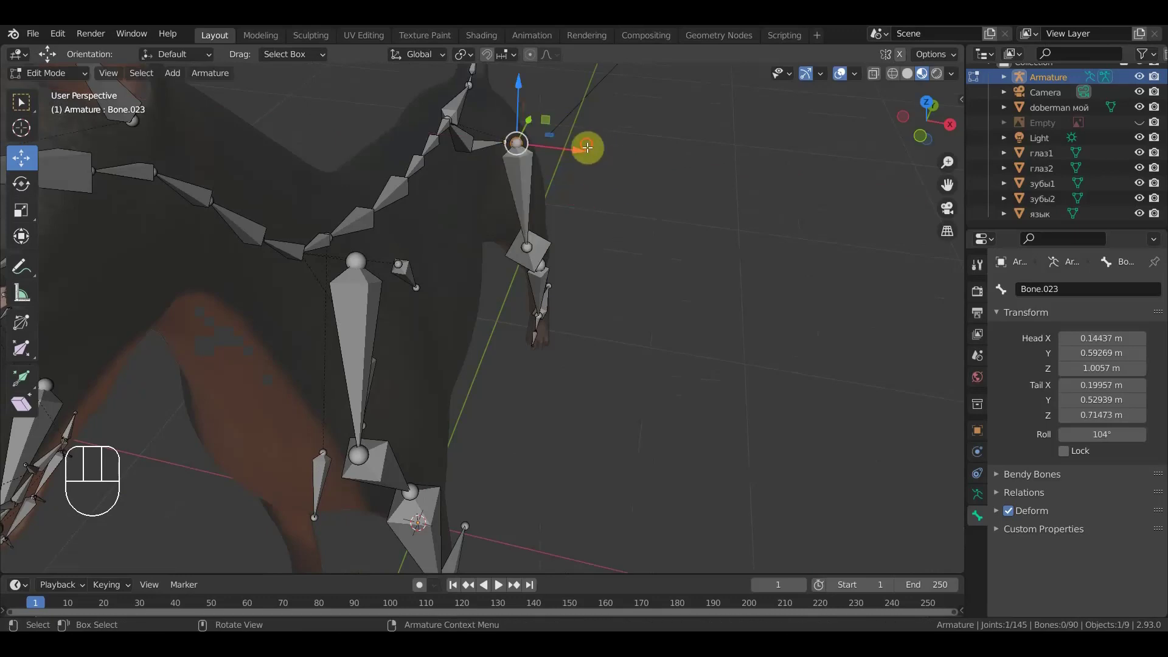
drag(583, 148, 576, 160)
drag(556, 169, 397, 150)
drag(380, 154, 572, 134)
key(KP_1)
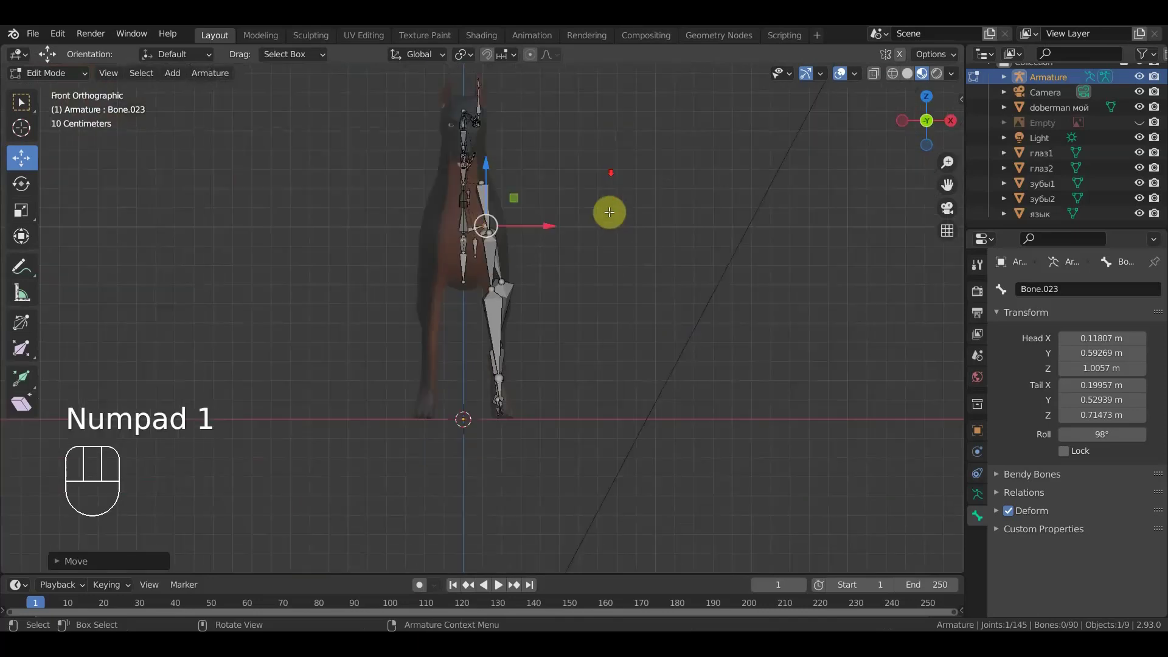
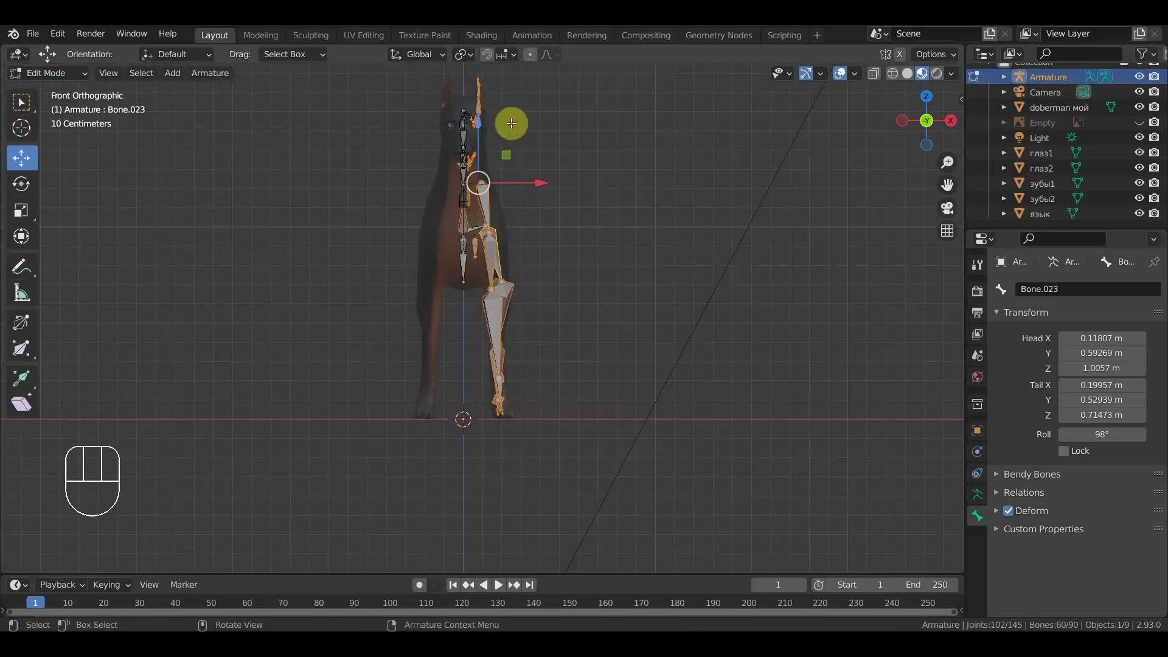
- Adjust the side selection: drop a head bone and add the shoulder bone in top view
drag(572, 292, 499, 418)
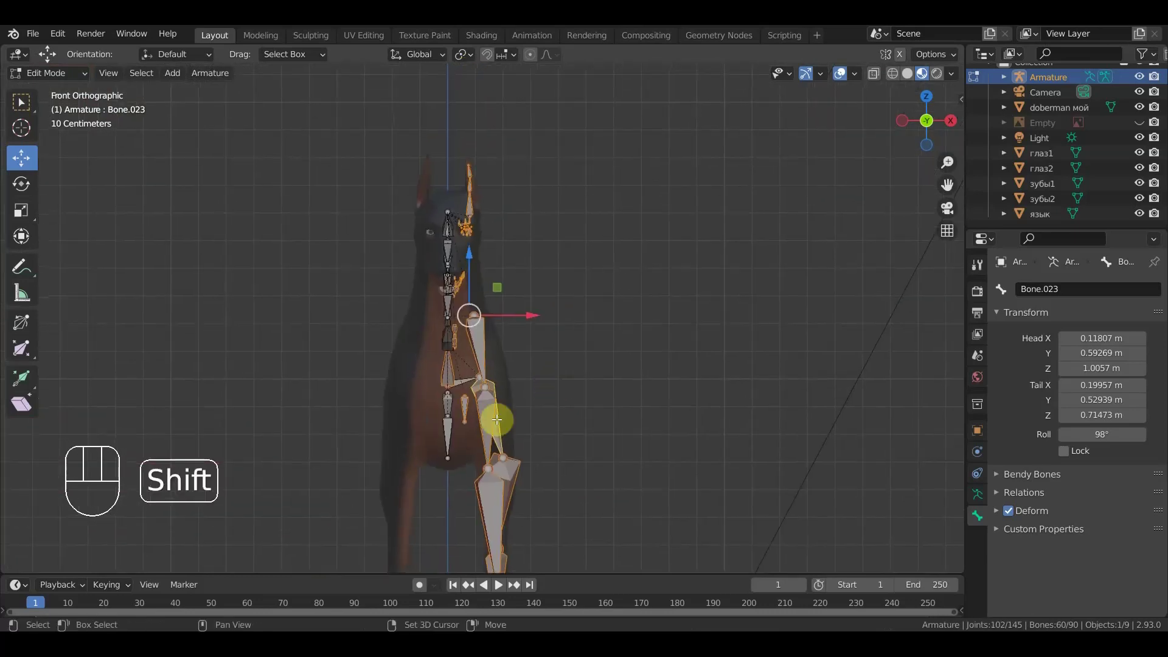
click(449, 372)
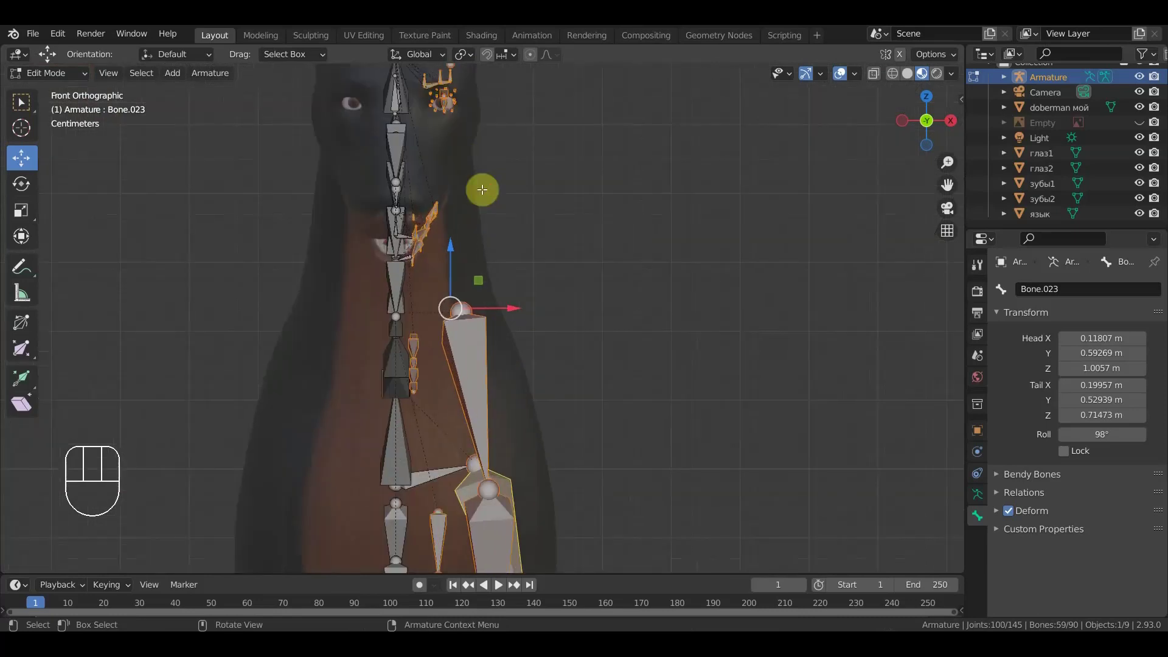
drag(485, 243, 486, 254)
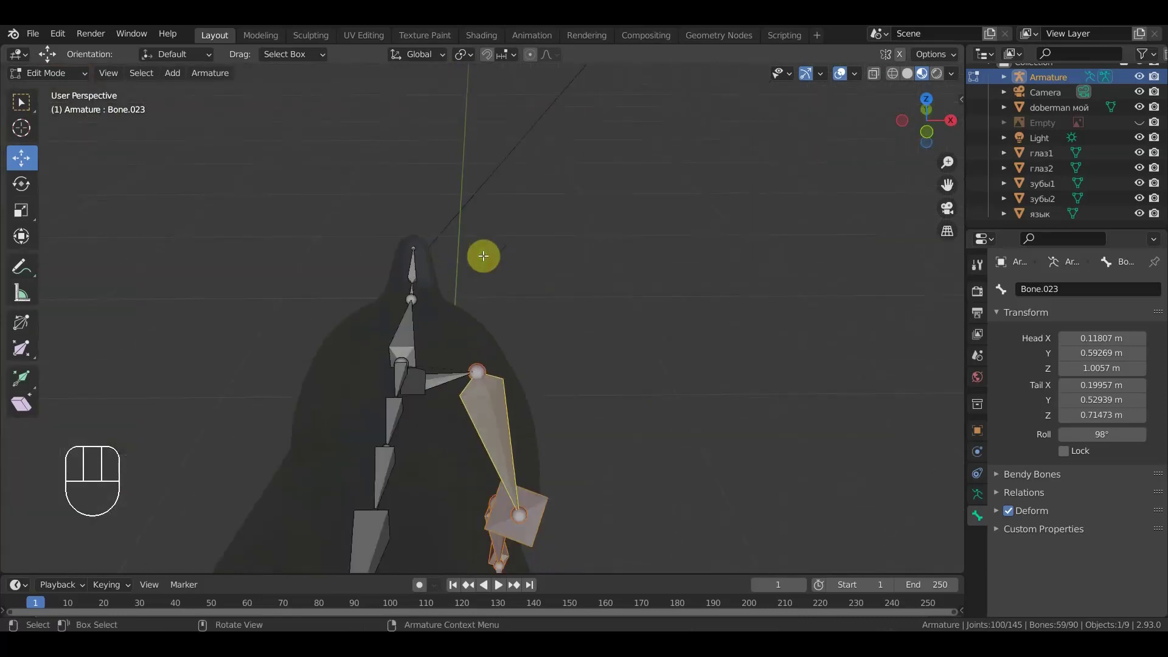
key(KP_3)
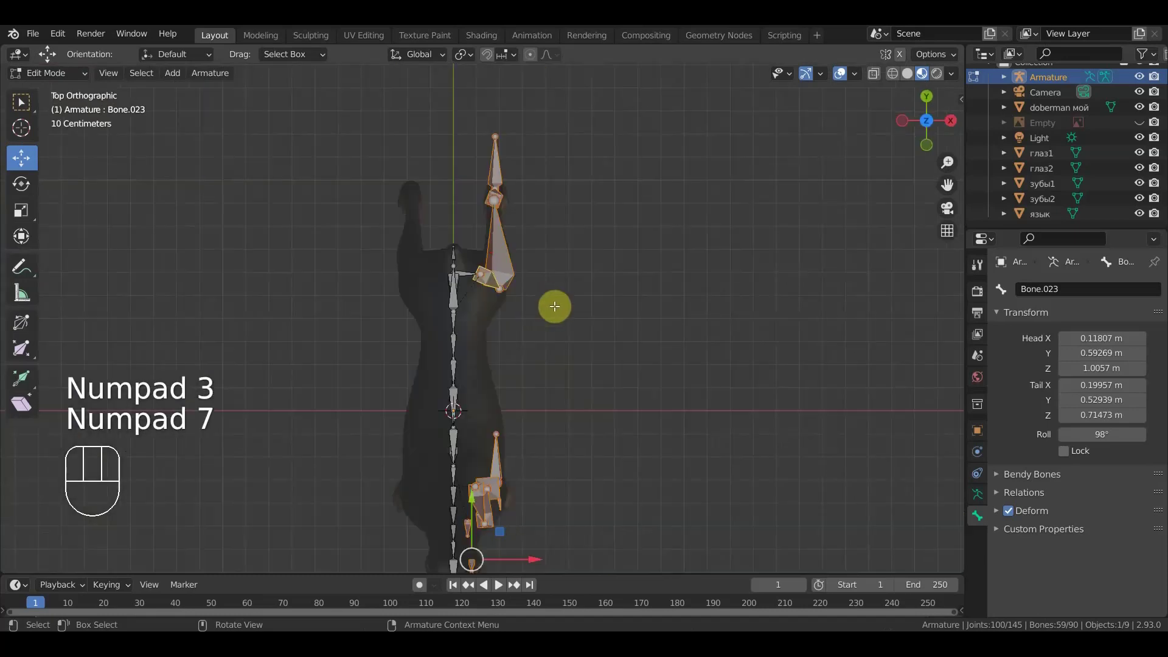
click(448, 222)
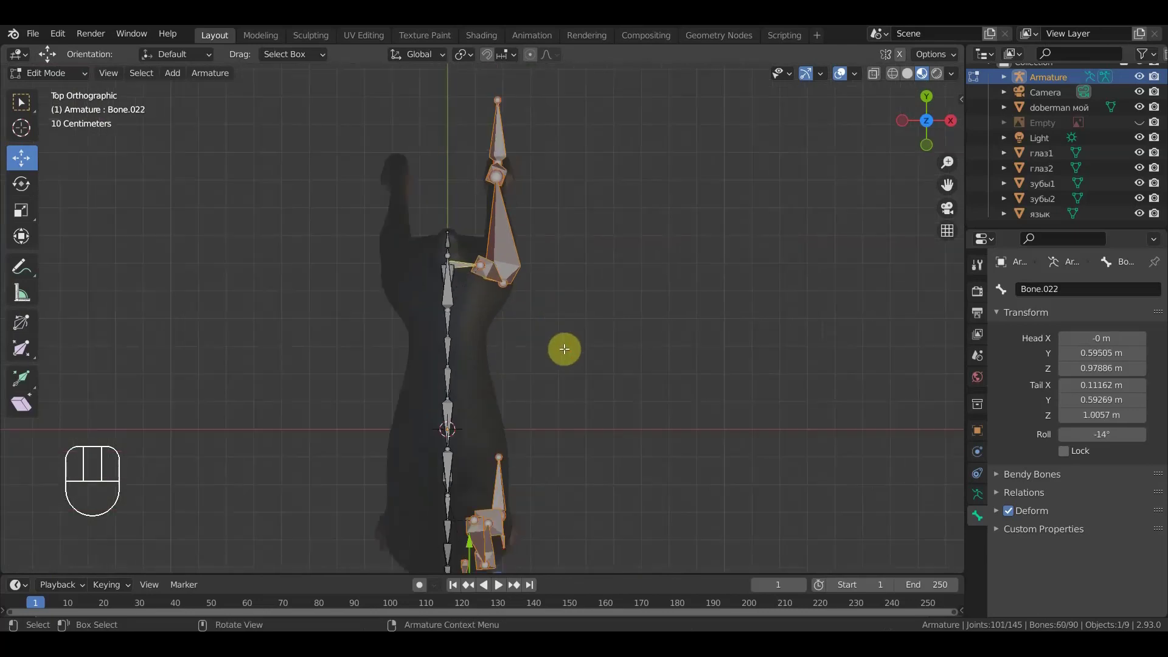
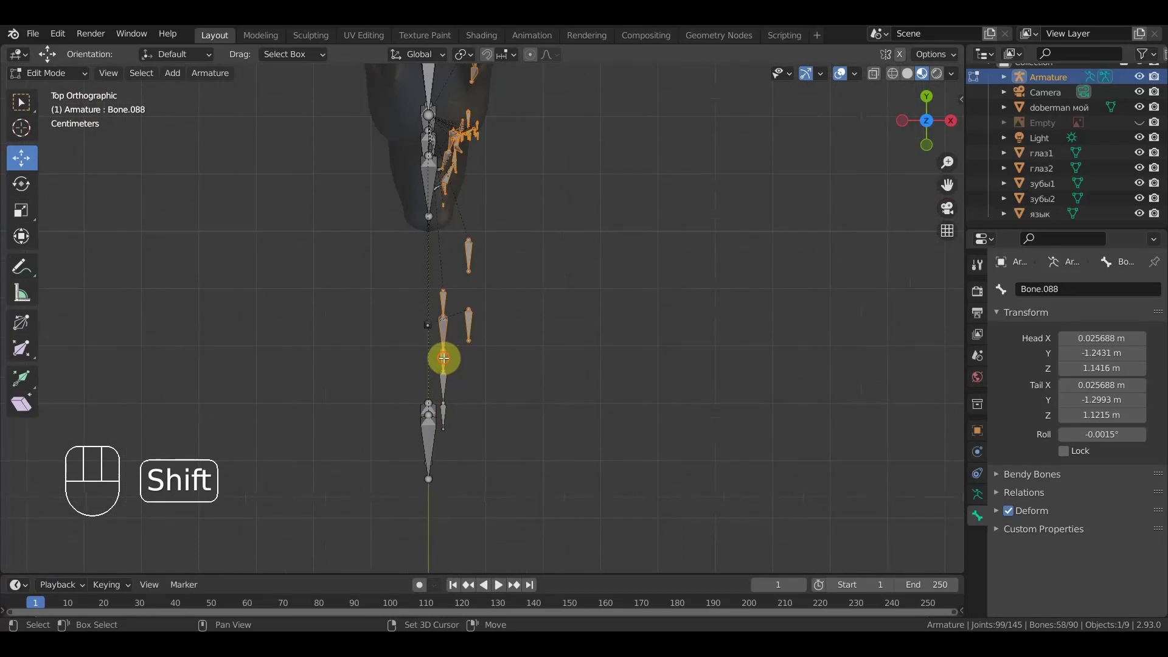
- Remove the centre snout bones from the selection and review it from side and front
click(446, 351)
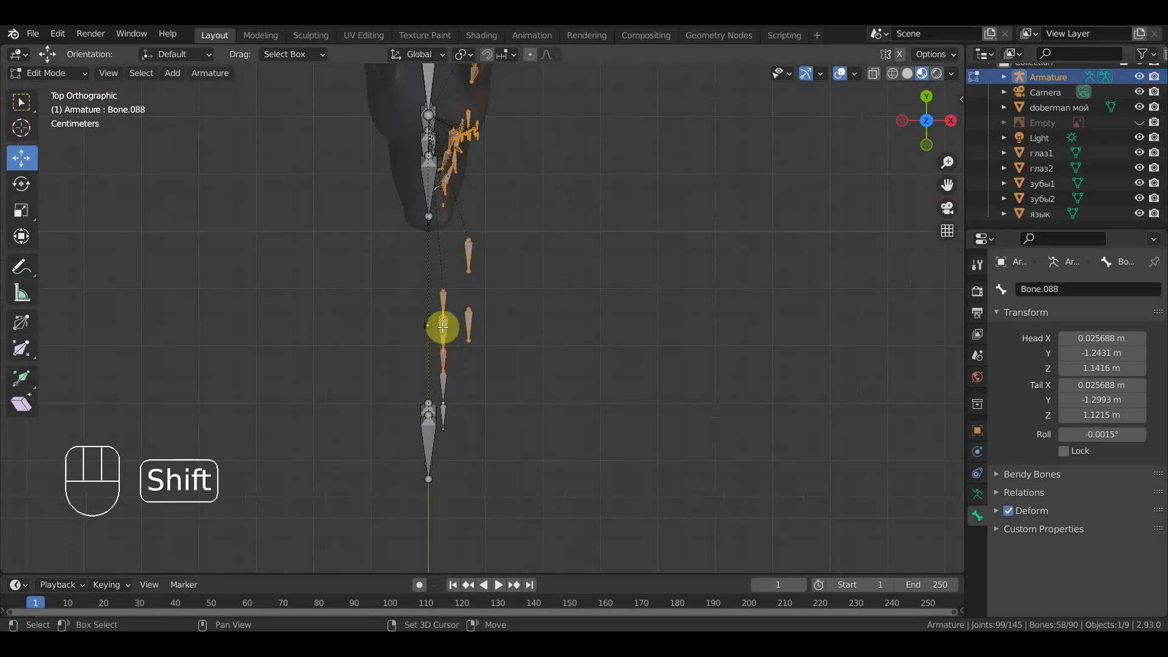
drag(447, 306, 460, 332)
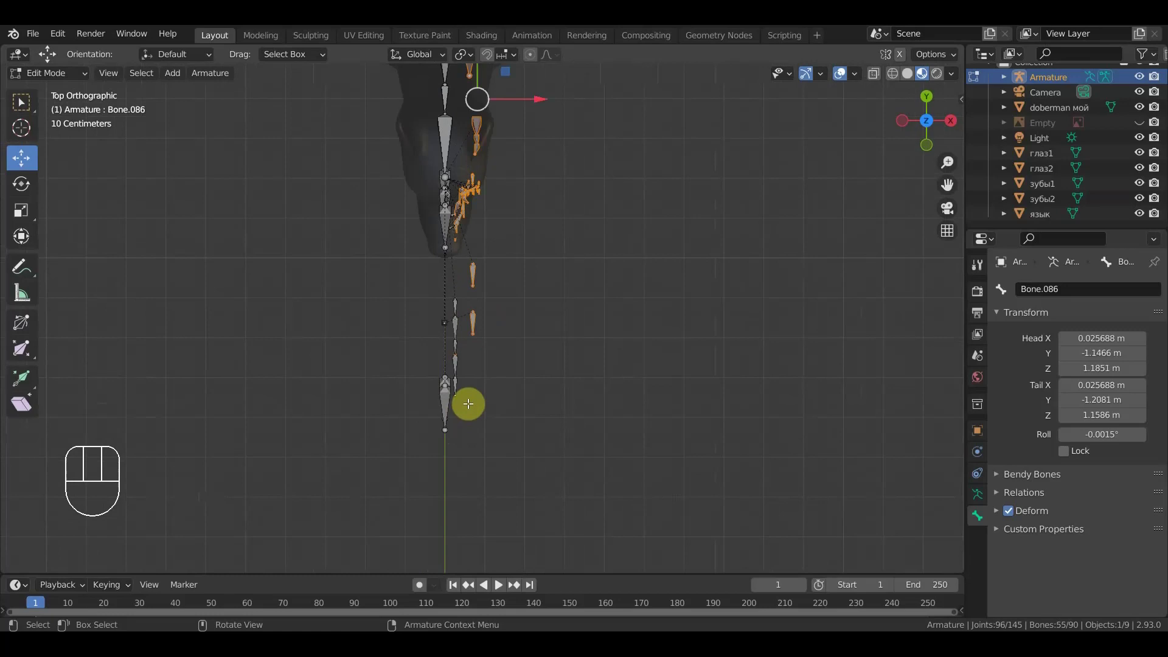
key(KP_3)
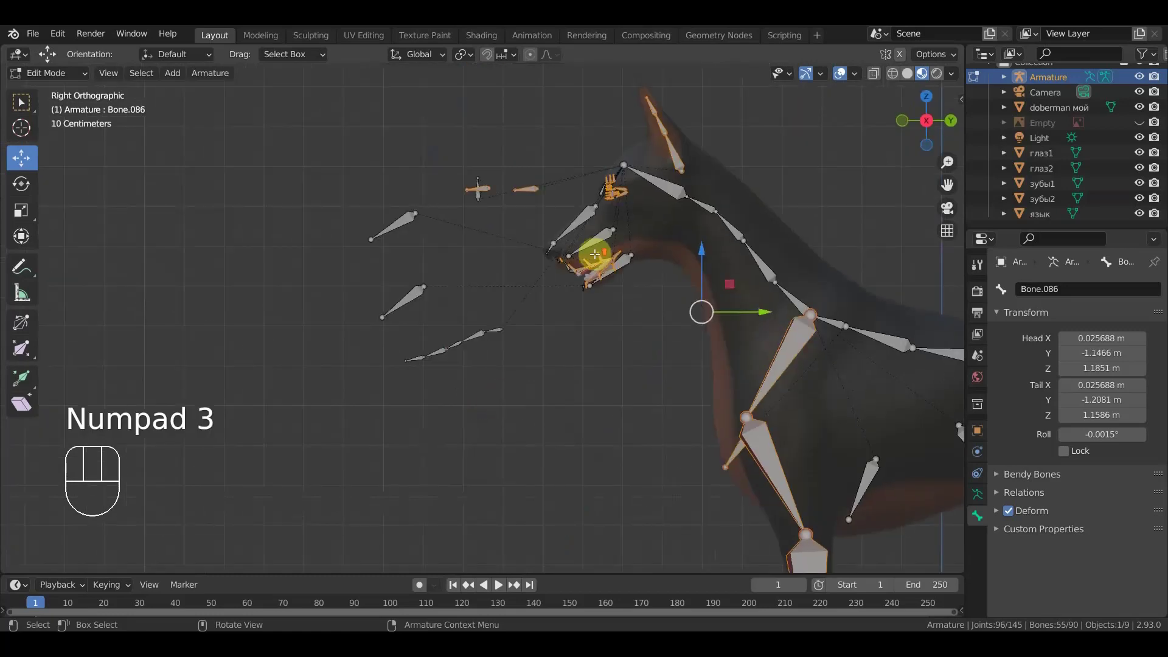
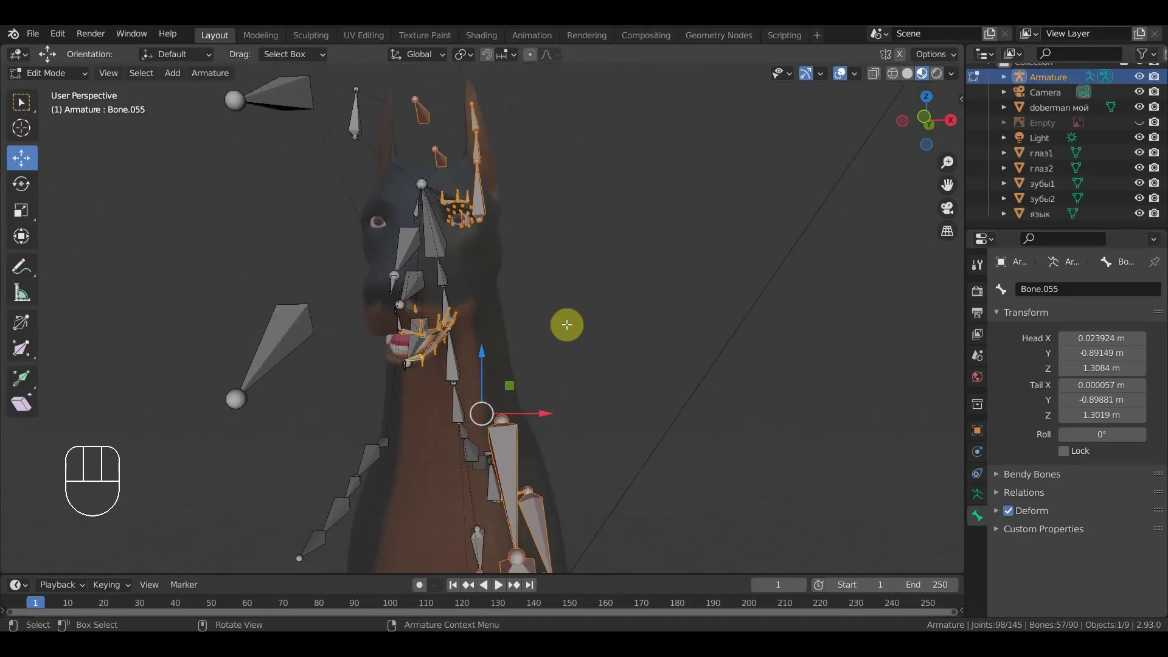
key(KP_1)
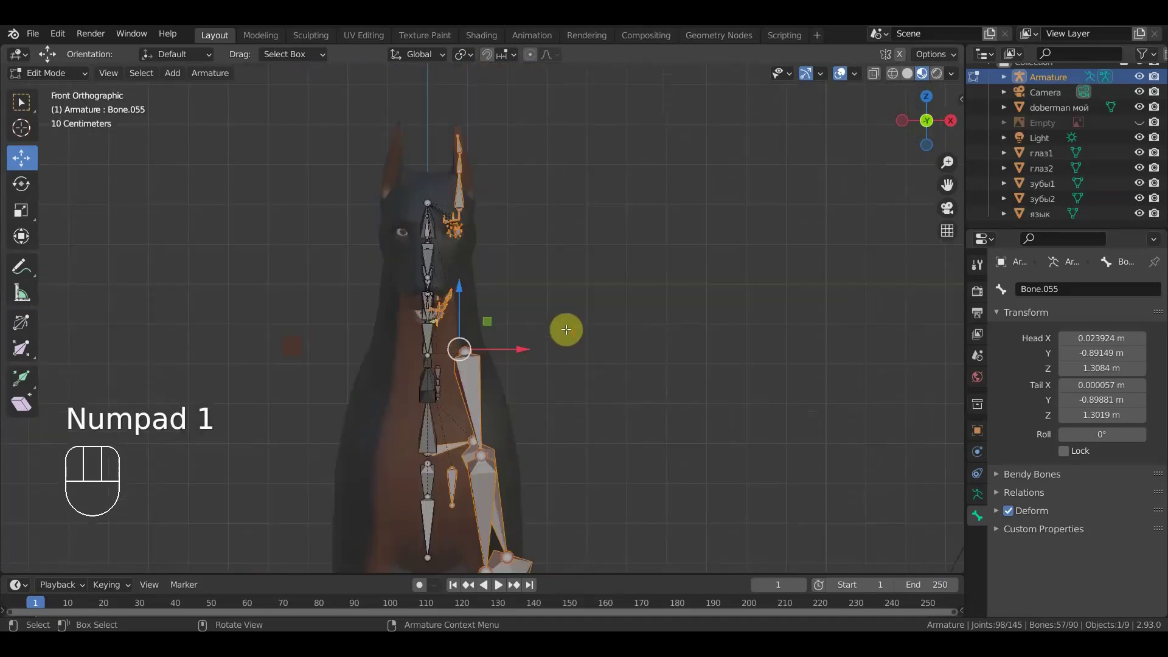
drag(580, 296, 597, 198)
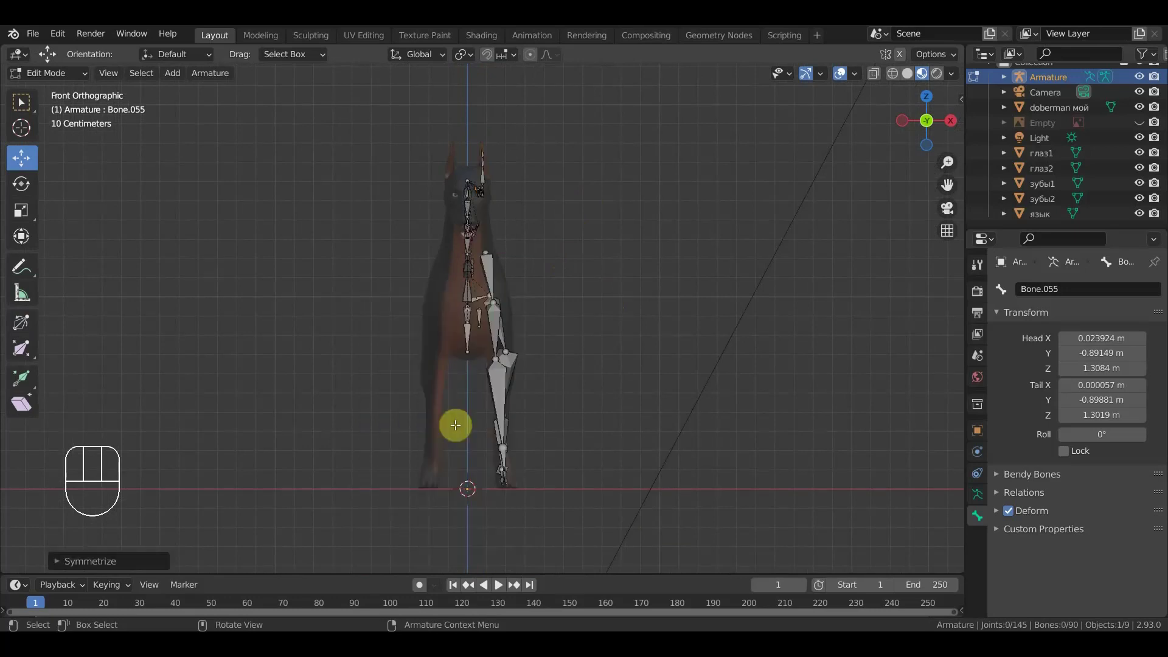
- Restore the one-sided selection, symmetrize it to 147 bones and reposition the mirrored eyebrow bones
key(ctrl+z)
key(shift+d)
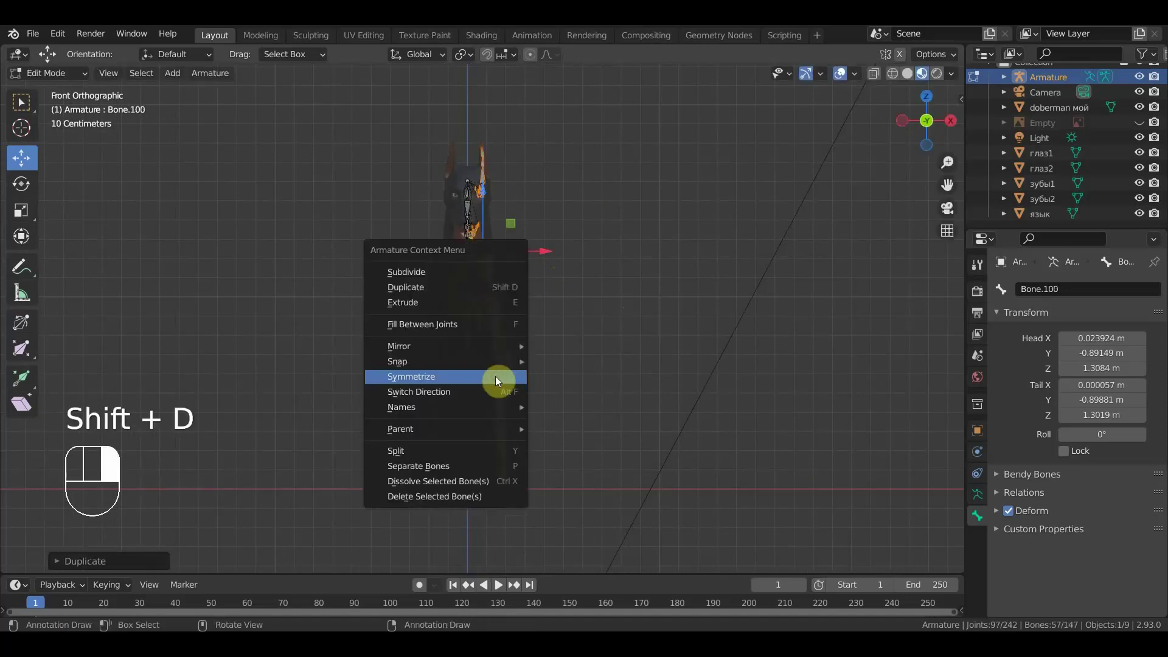
drag(500, 380, 518, 253)
drag(519, 252, 507, 251)
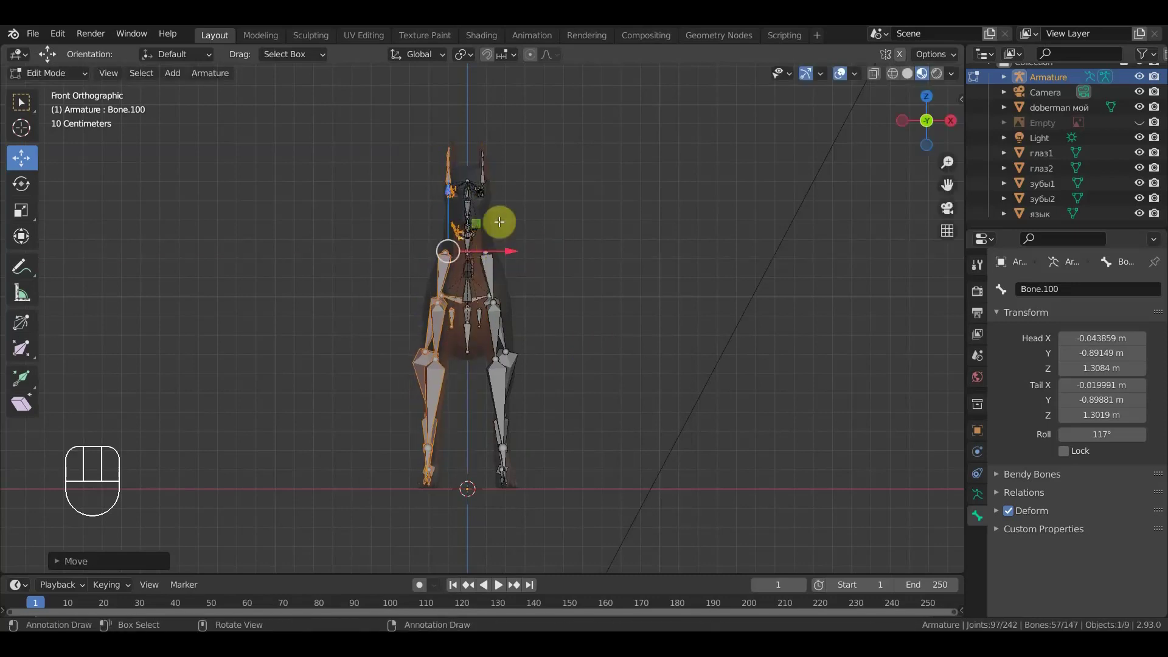
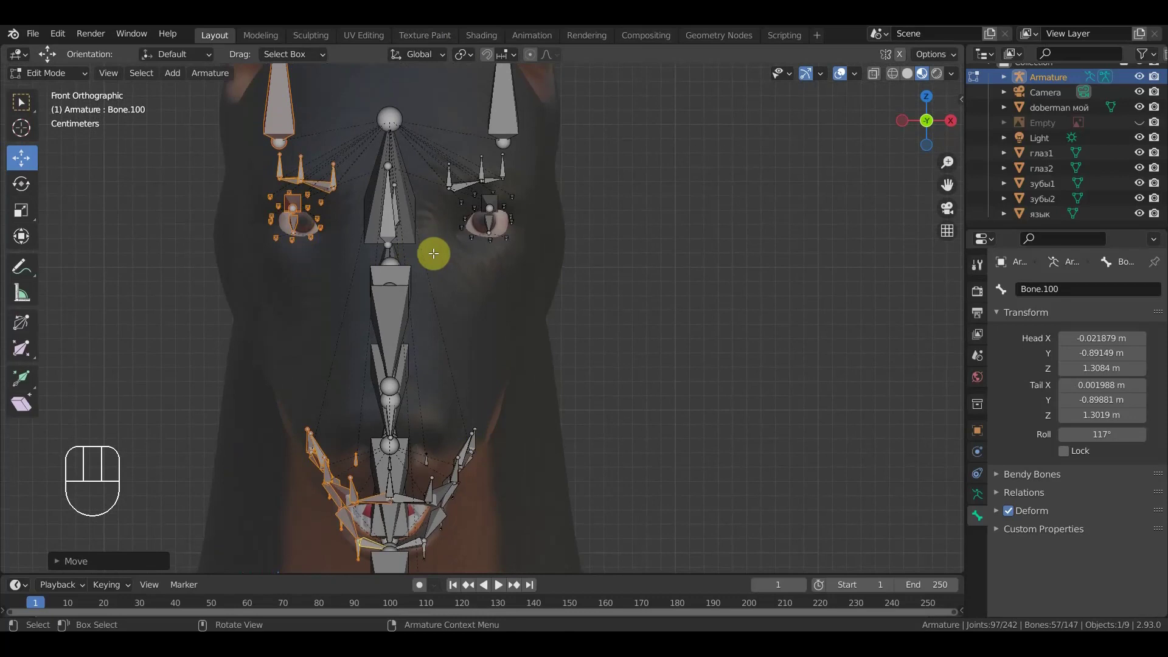
- Inspect the mirrored armature from the side and return to Object Mode
drag(415, 298, 295, 297)
key(KP_3)
drag(366, 317, 104, 142)
drag(63, 79, 63, 100)
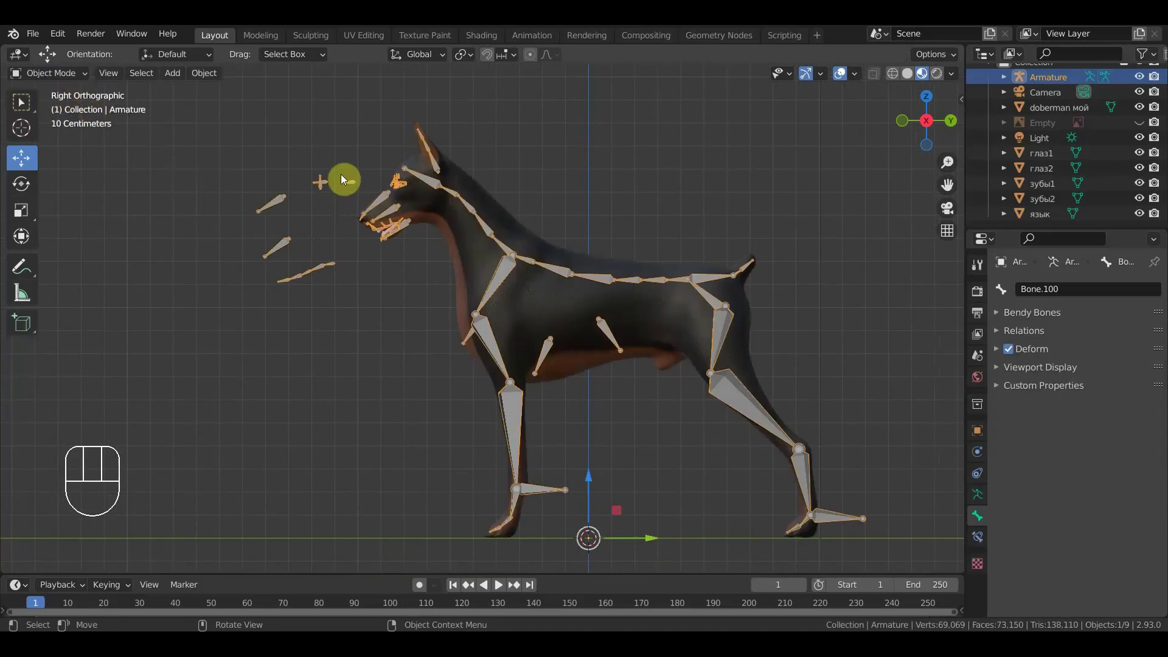
- Move the eye object глаз1 forward in front of the snout onto its floating bone
drag(455, 248, 547, 315)
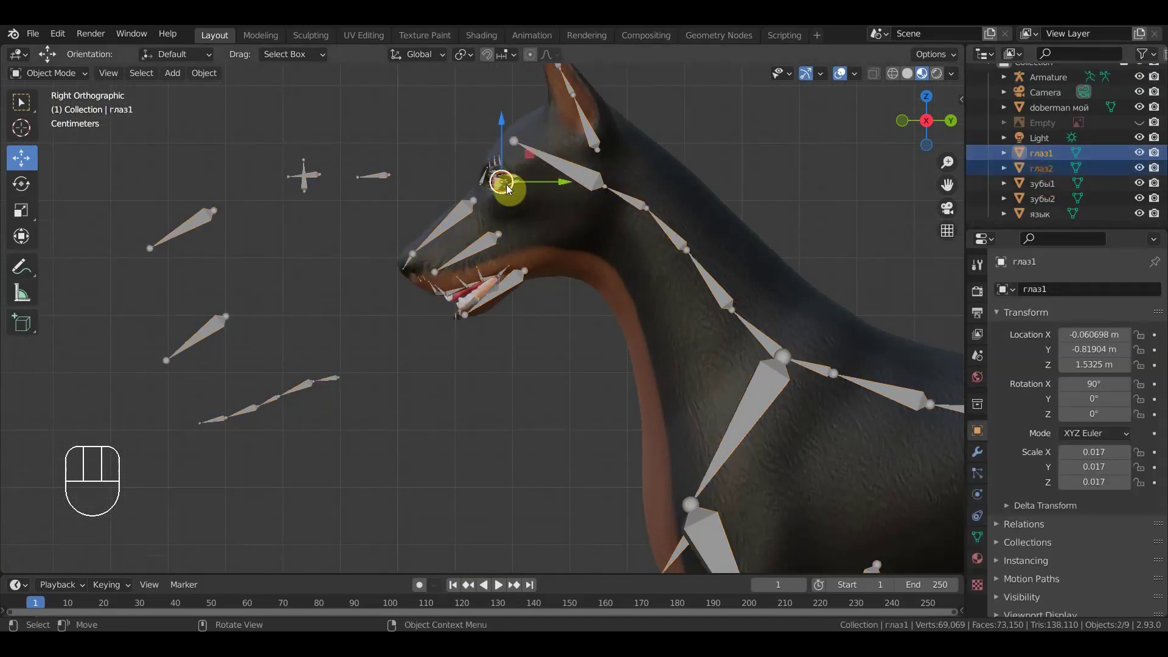
drag(567, 185, 438, 194)
drag(383, 127, 404, 140)
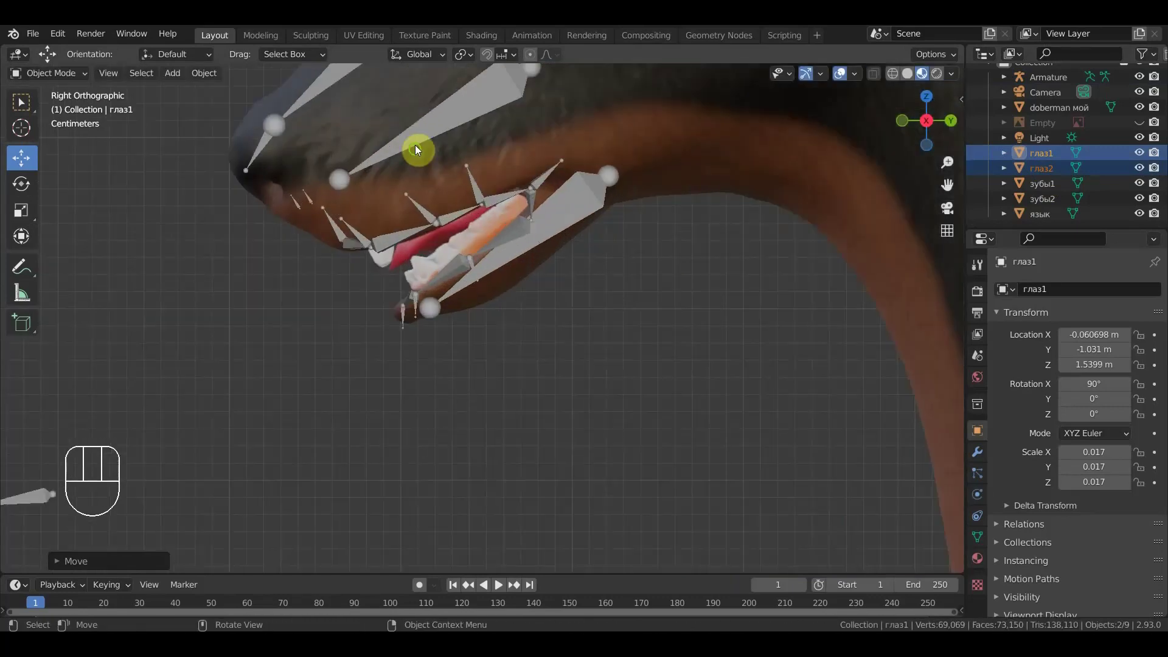
drag(469, 246, 605, 456)
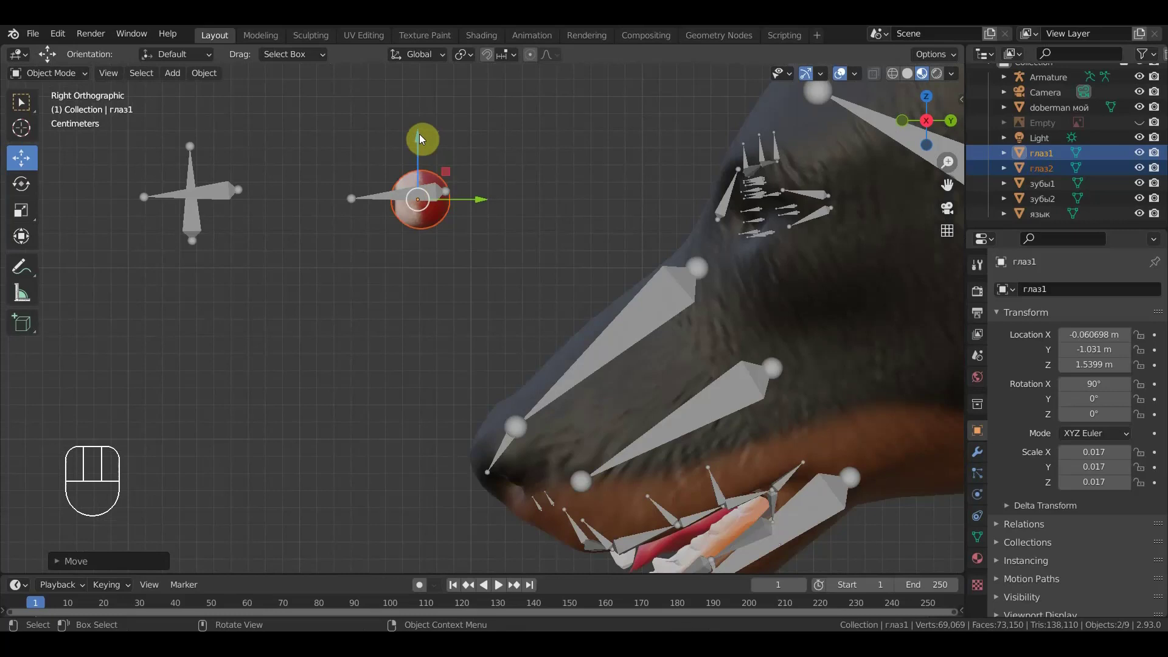
drag(422, 140, 432, 146)
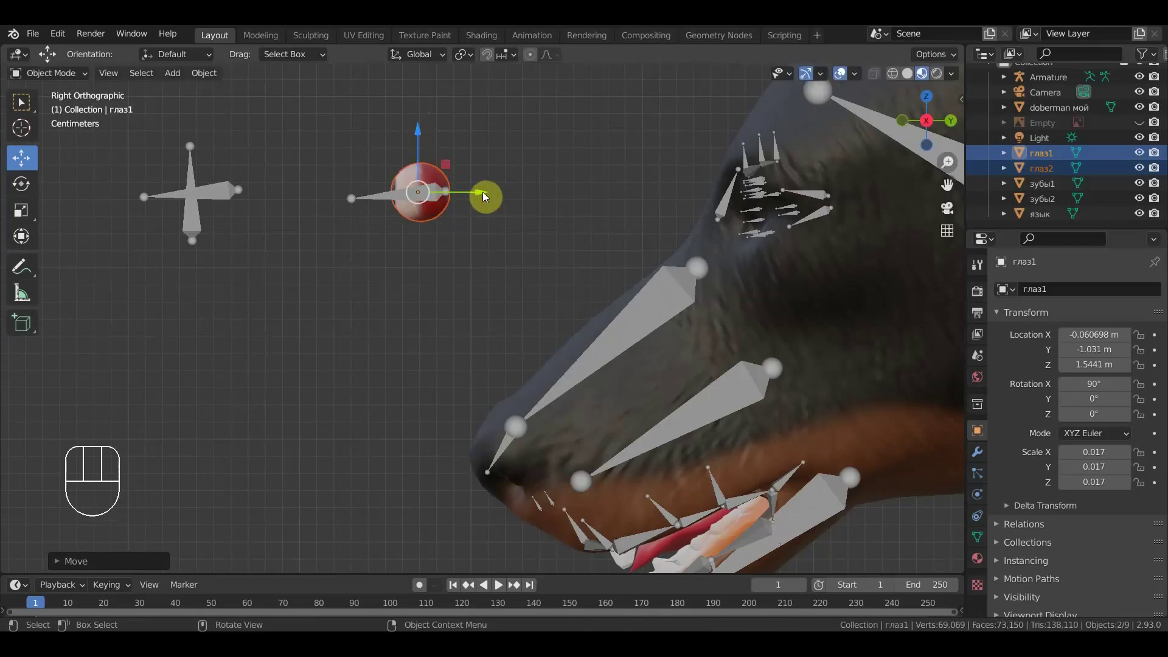
drag(487, 196, 477, 198)
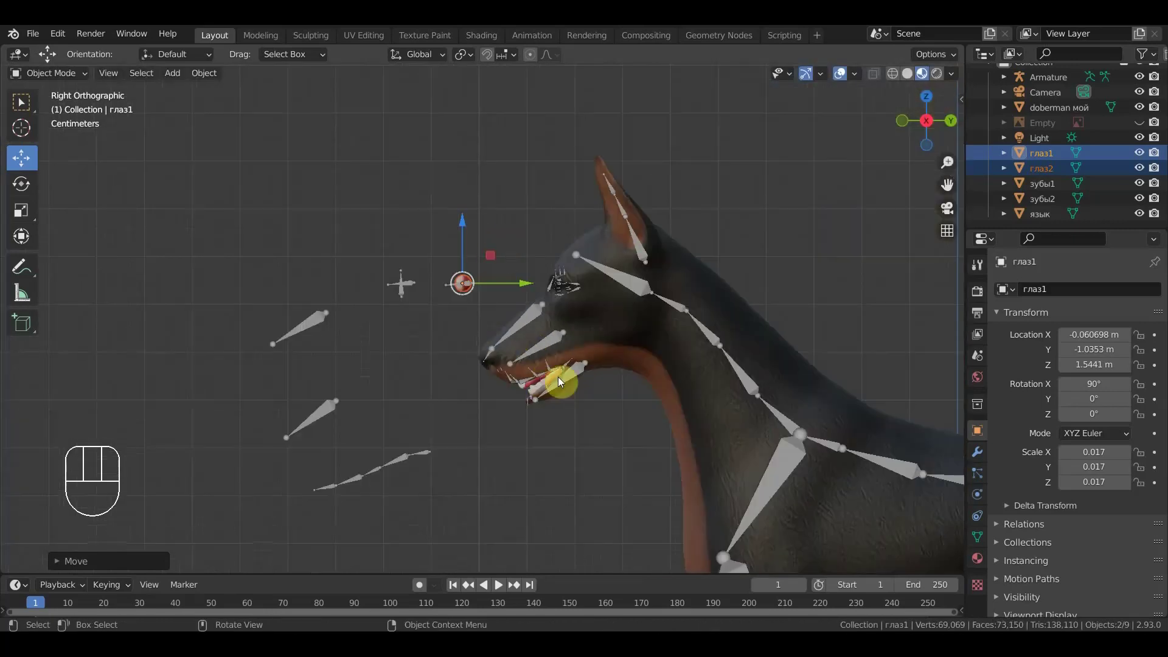
- Select the upper teeth зубы1 in the Outliner and move it onto its floating bone
click(1048, 189)
click(1046, 204)
drag(596, 368, 376, 425)
click(310, 359)
drag(319, 293, 300, 261)
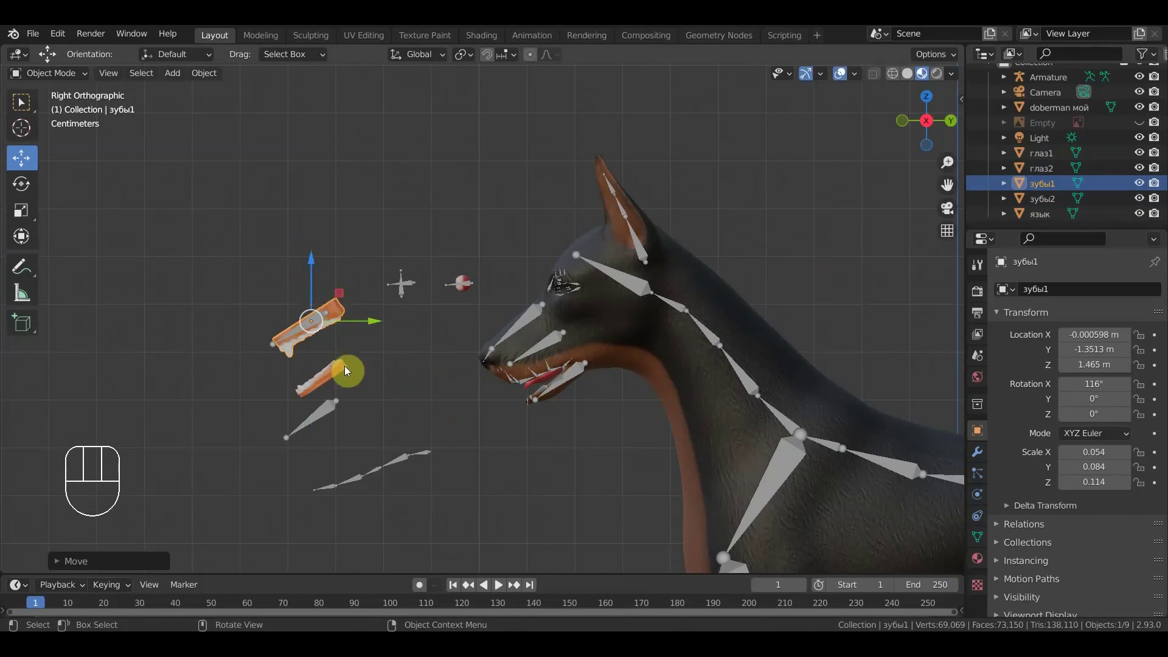
- Move the lower teeth зубы2 out in front of the head
click(340, 375)
drag(329, 320, 333, 352)
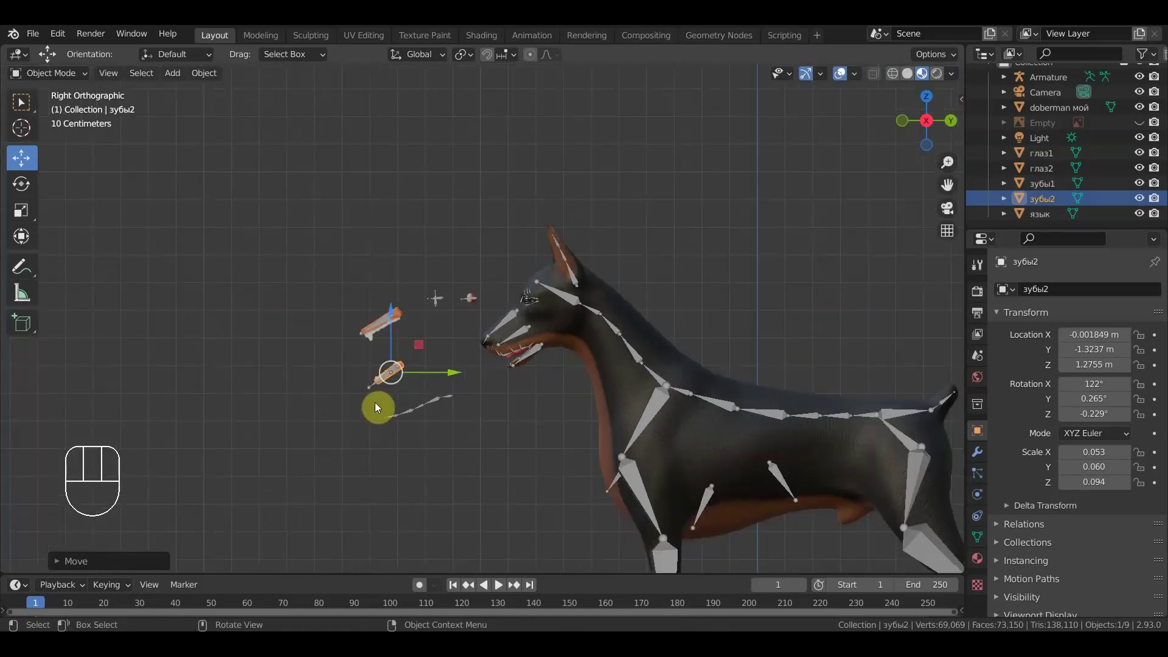
drag(393, 378, 368, 371)
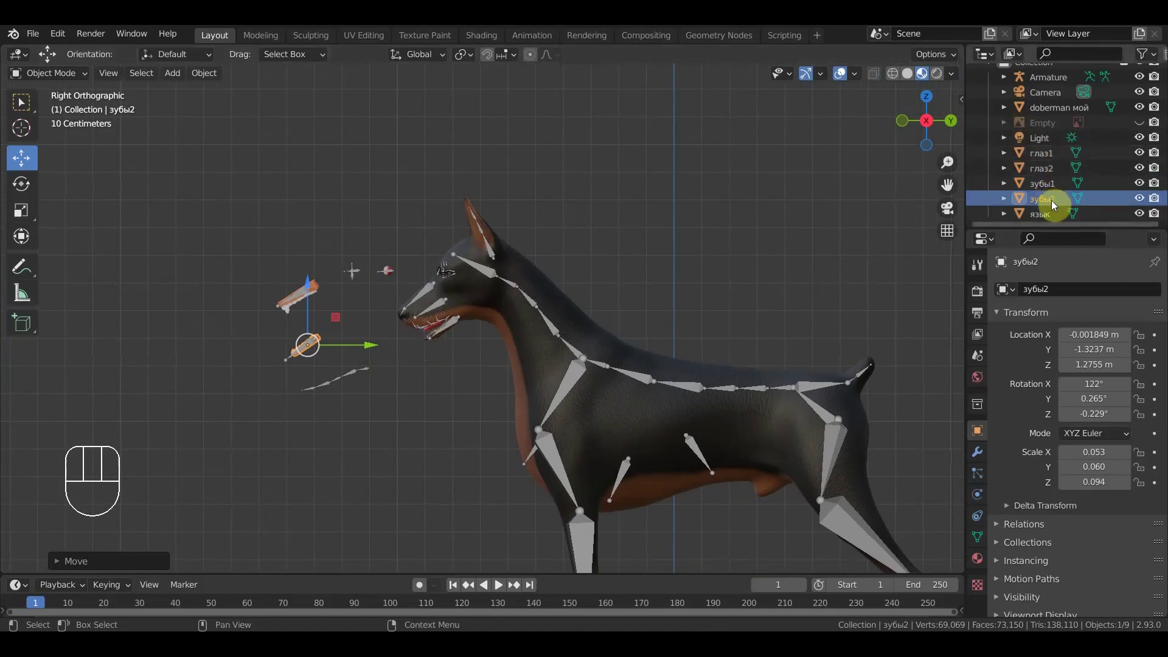
- Move the tongue язык out below the detached teeth and start rotating it
click(1044, 217)
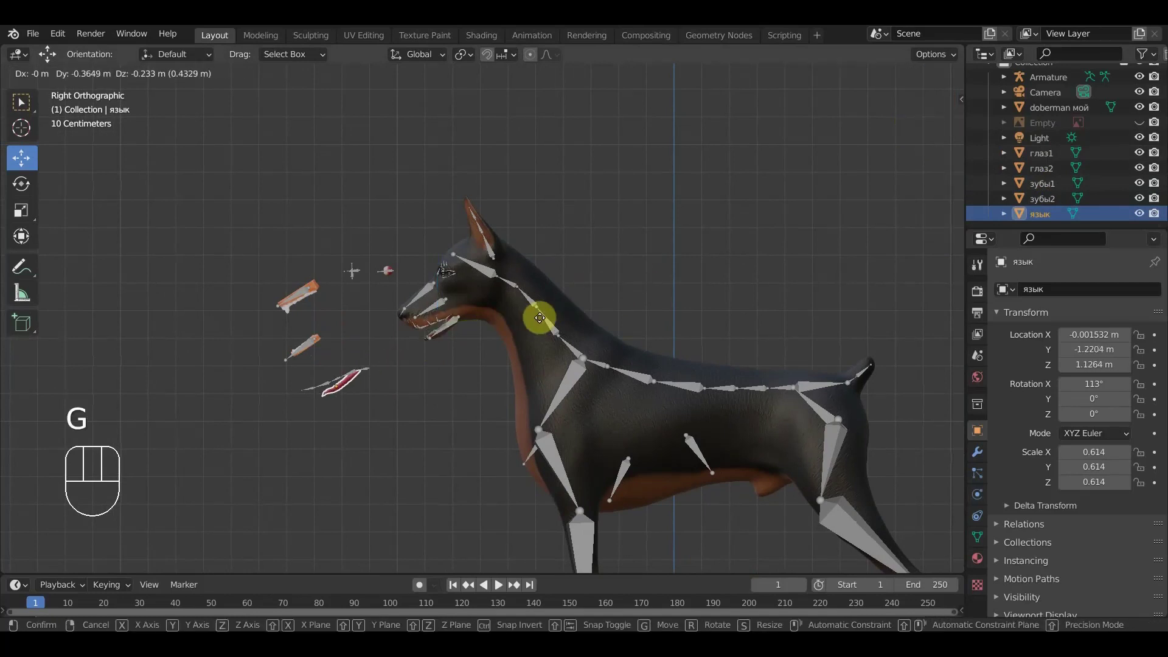
click(547, 322)
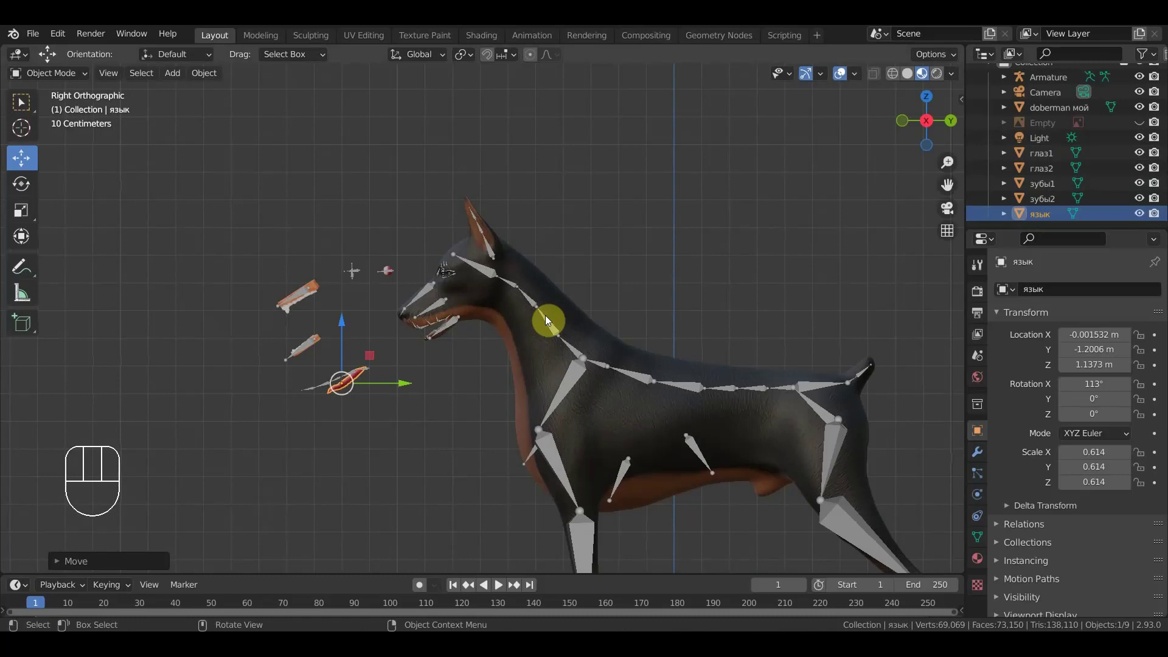
drag(461, 400, 412, 363)
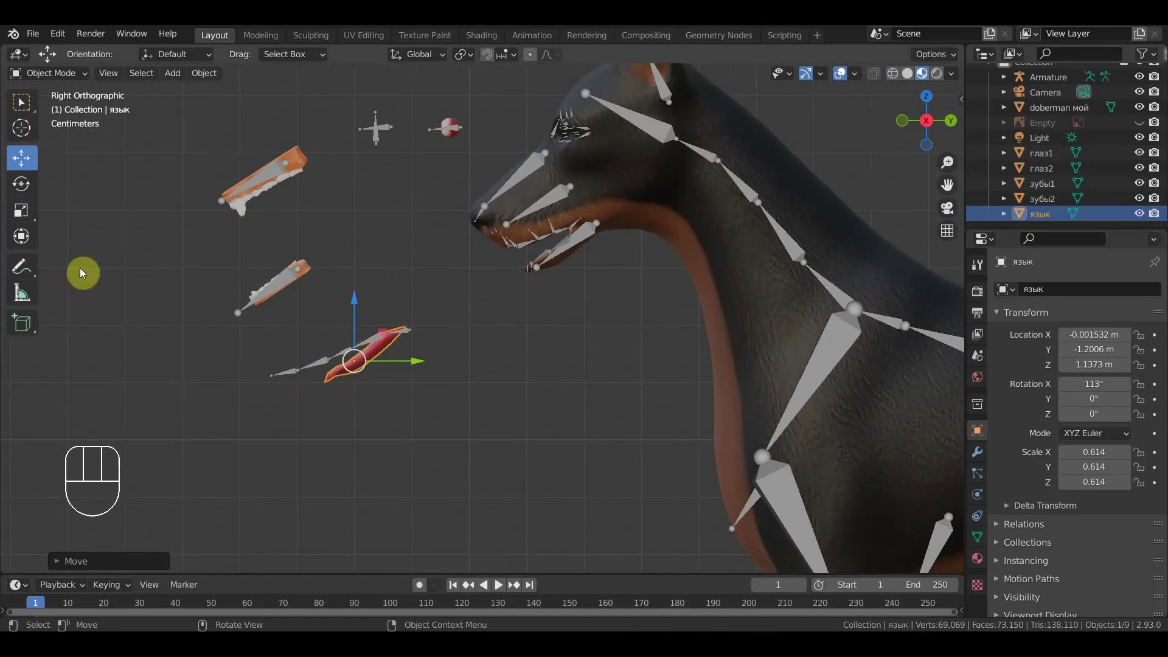
click(27, 244)
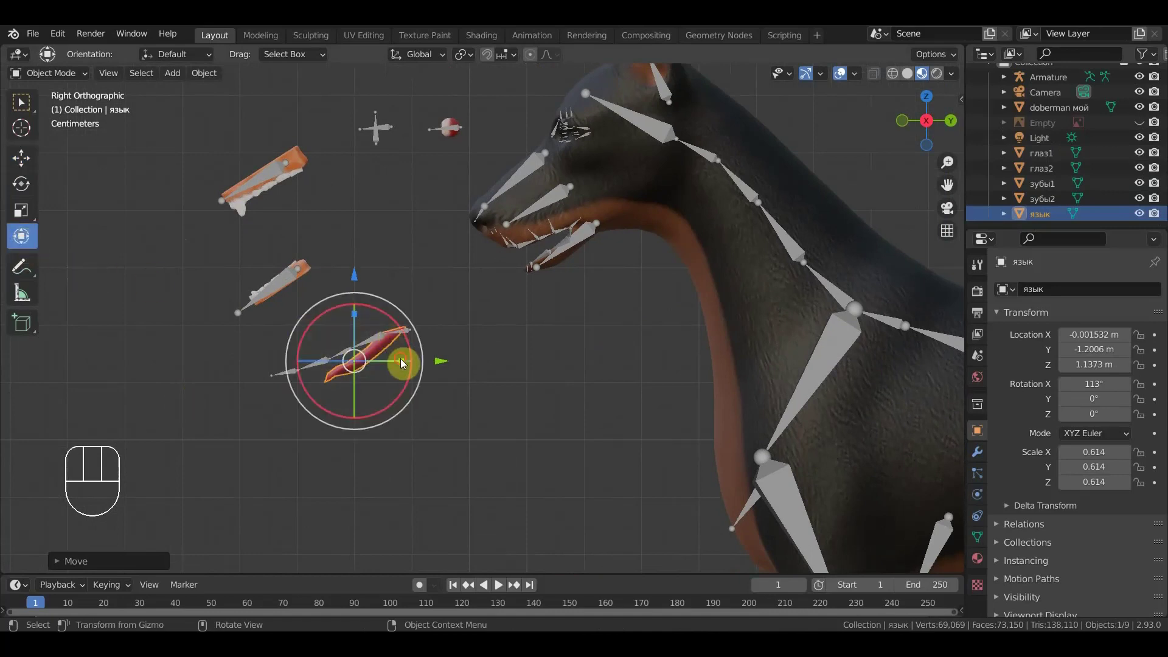
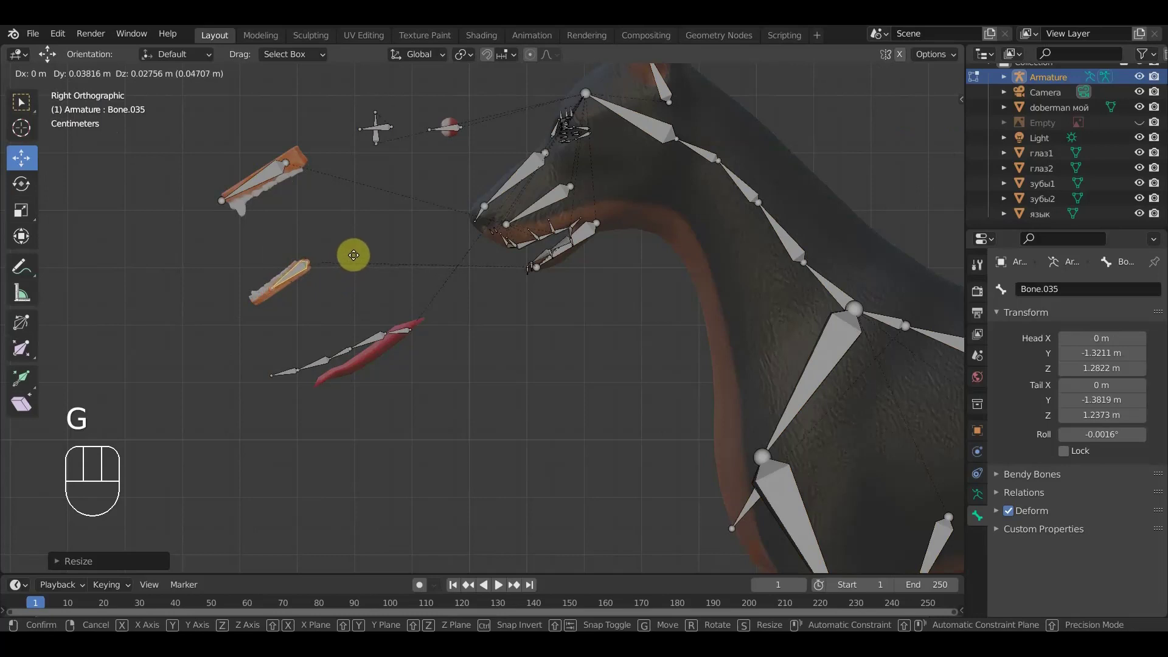
- Move the lower teeth bone onto the lower teeth and shrink the upper teeth bone to fit
drag(354, 256, 285, 197)
drag(268, 172, 317, 189)
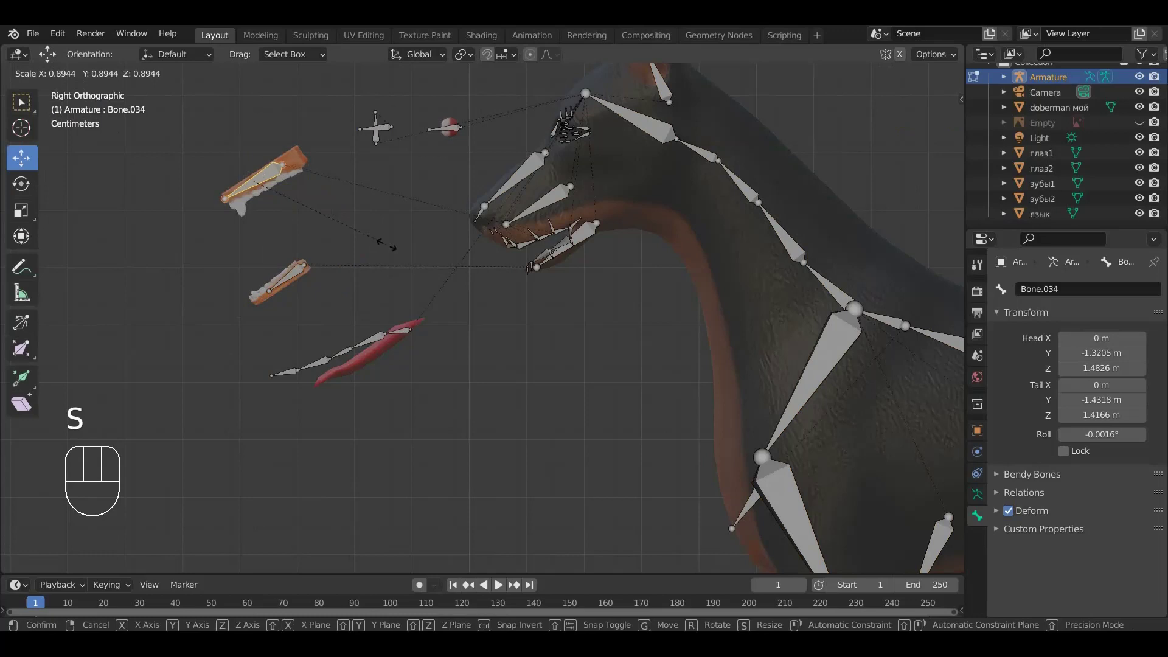
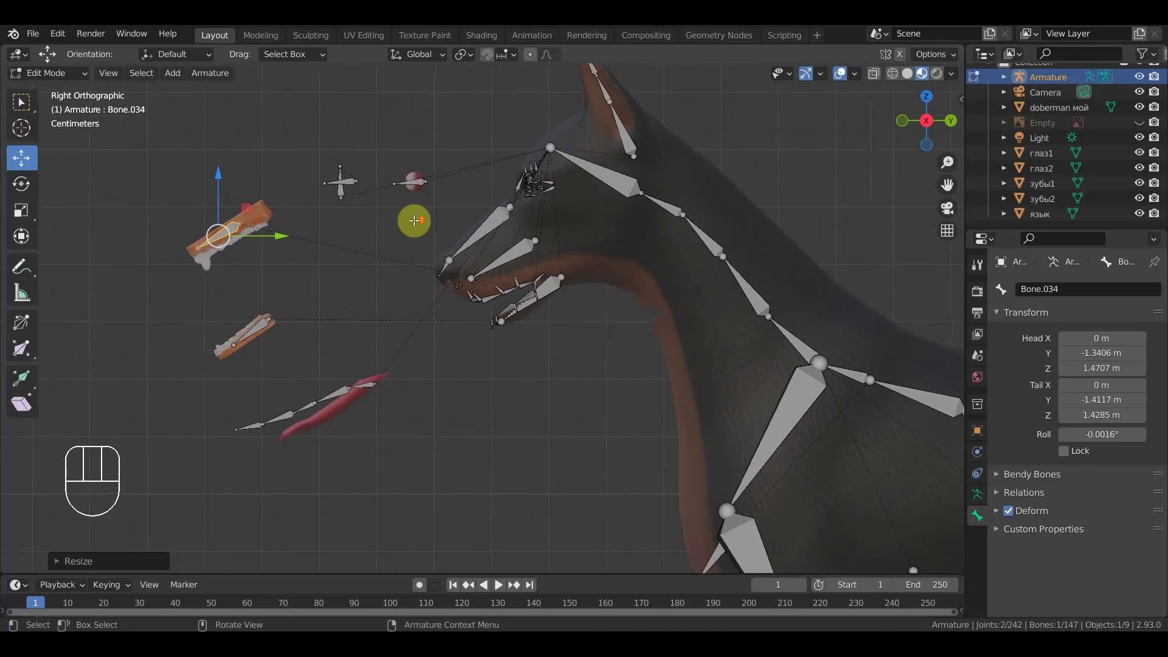
- Select the eye bone Bone.036 and shrink it to roughly 60% to fit the eye
drag(410, 278, 419, 342)
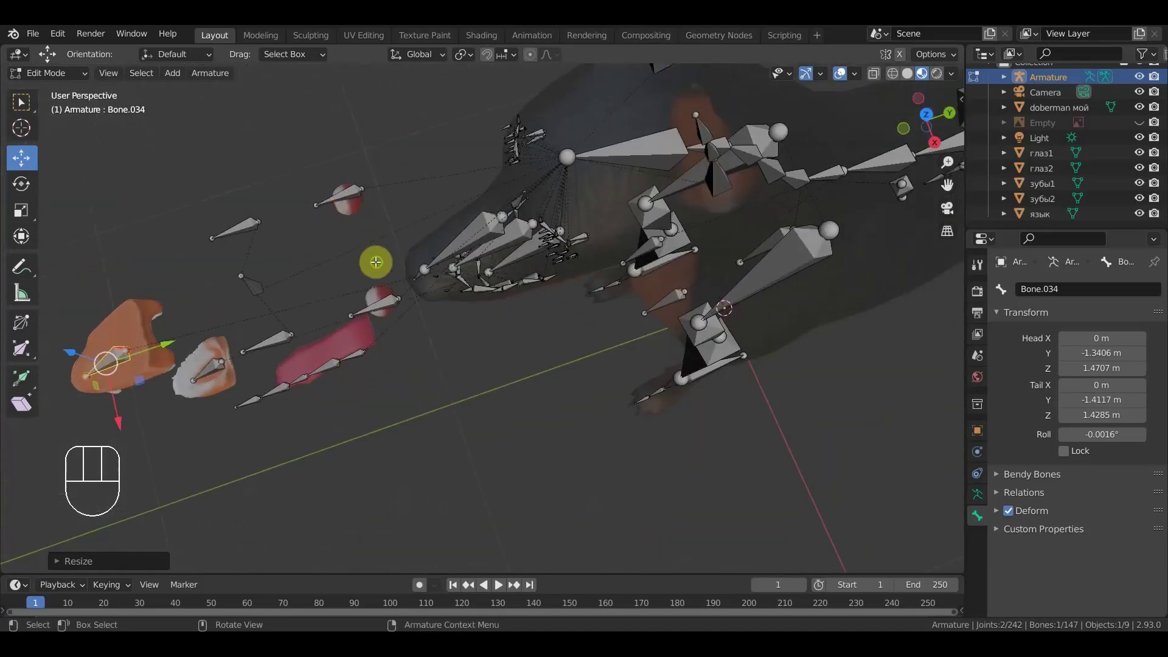
drag(396, 276, 401, 300)
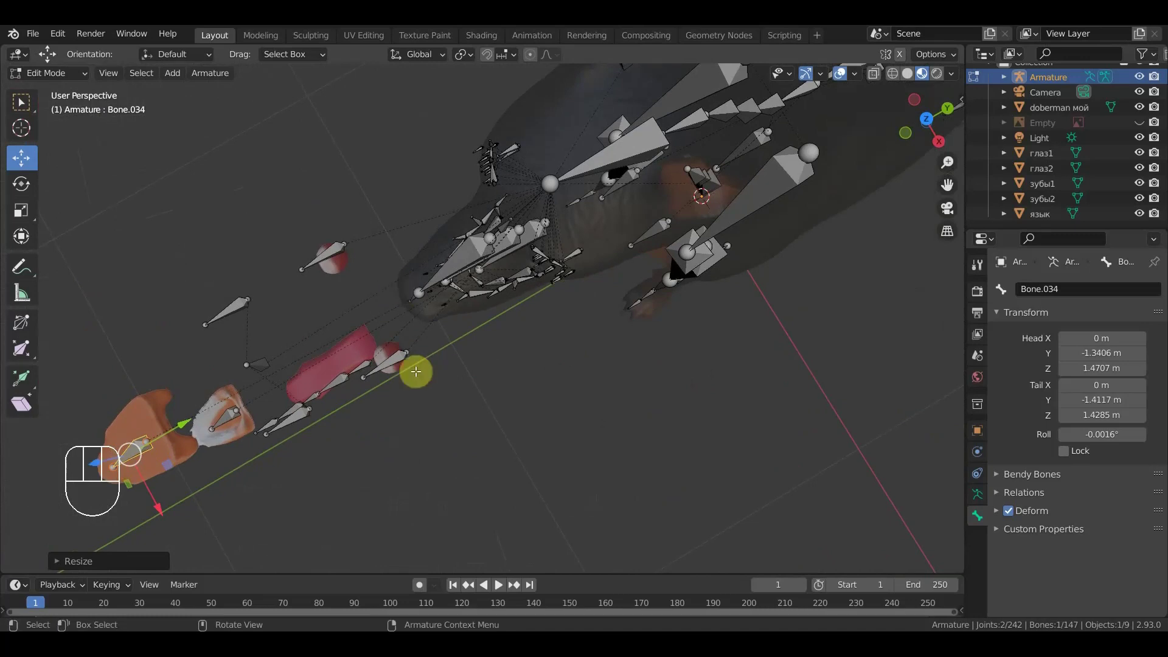
click(397, 358)
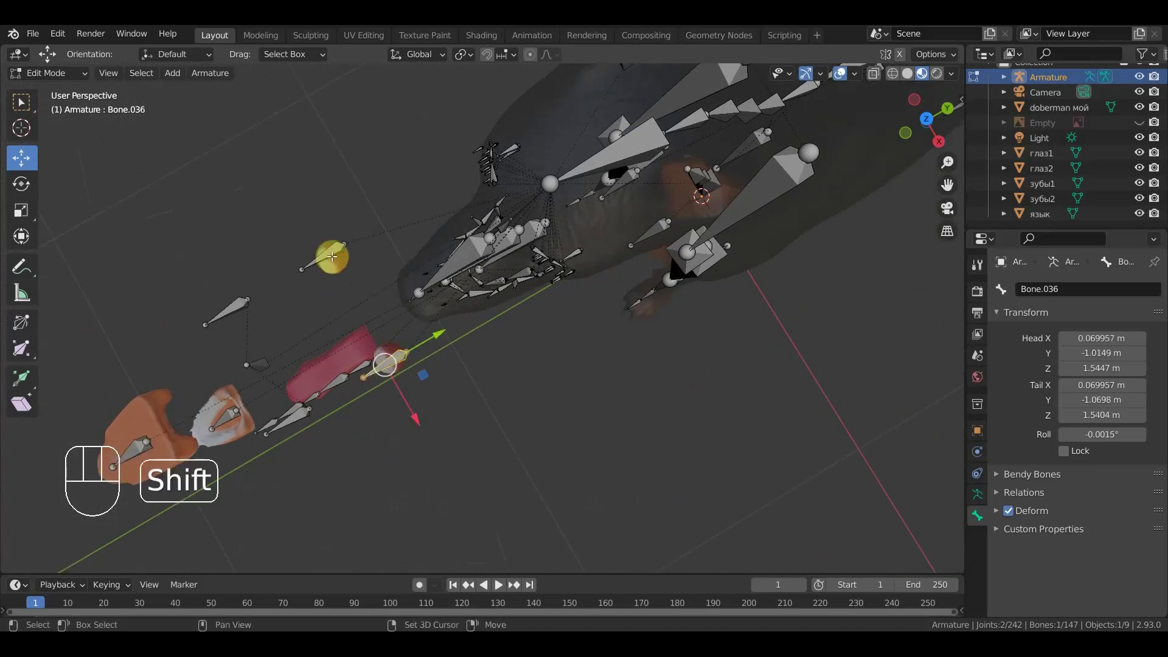
click(328, 247)
click(398, 357)
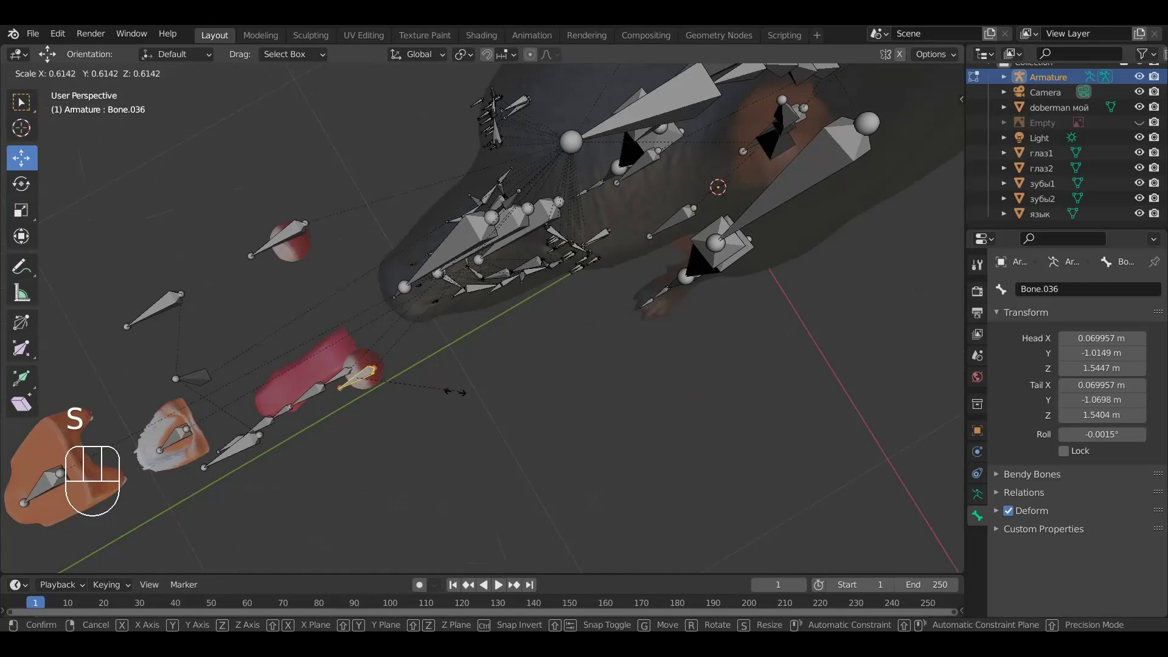
click(438, 394)
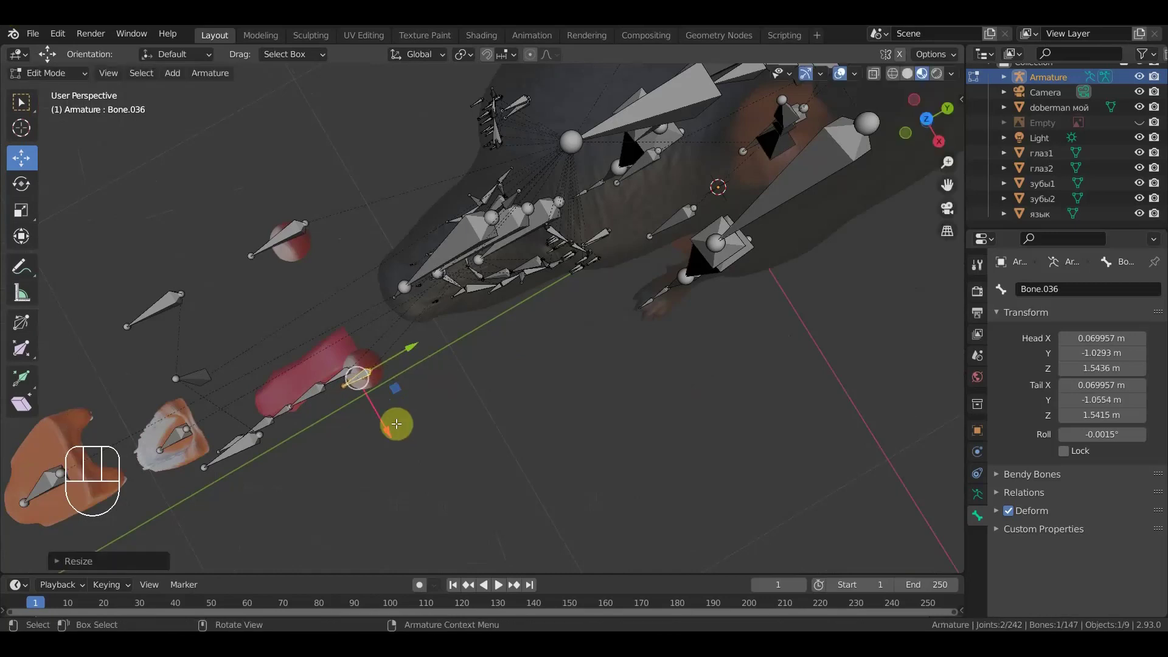
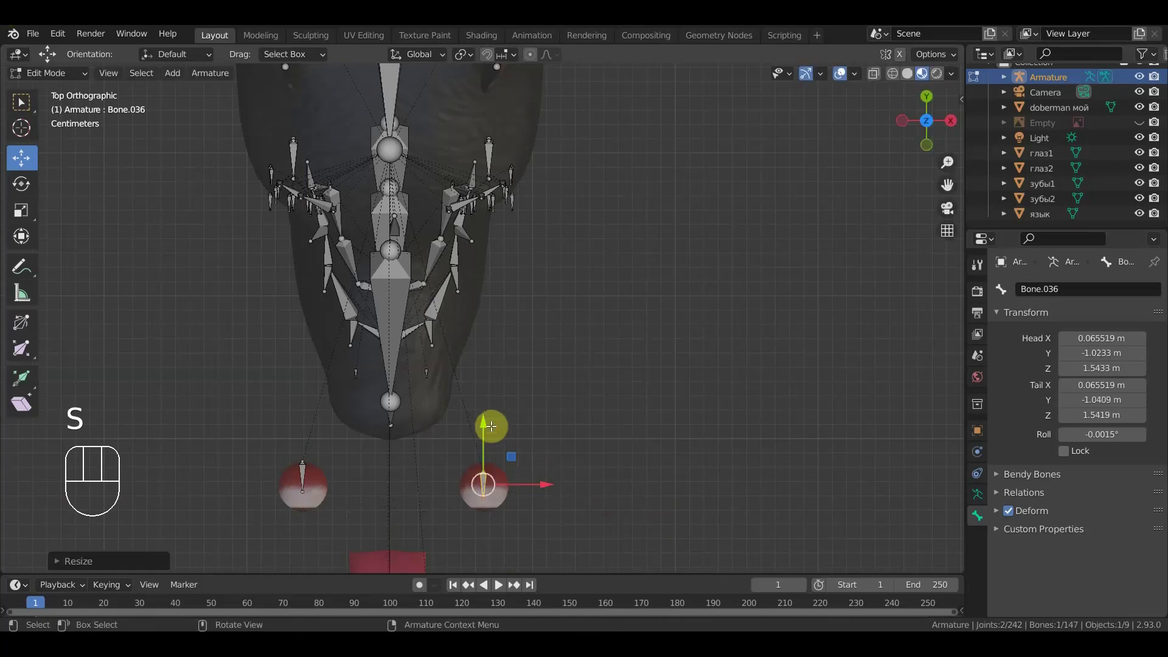
- Nudge Bone.036 along Y toward the eye centre, then switch to the right side view
drag(486, 421, 474, 506)
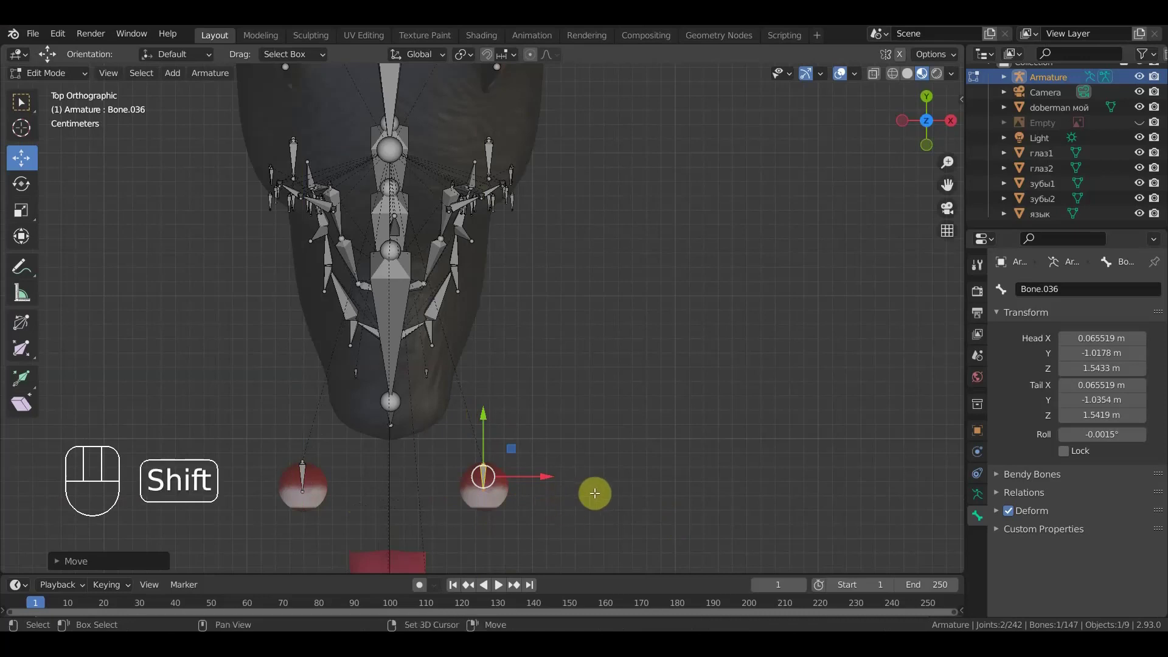
drag(622, 447, 609, 306)
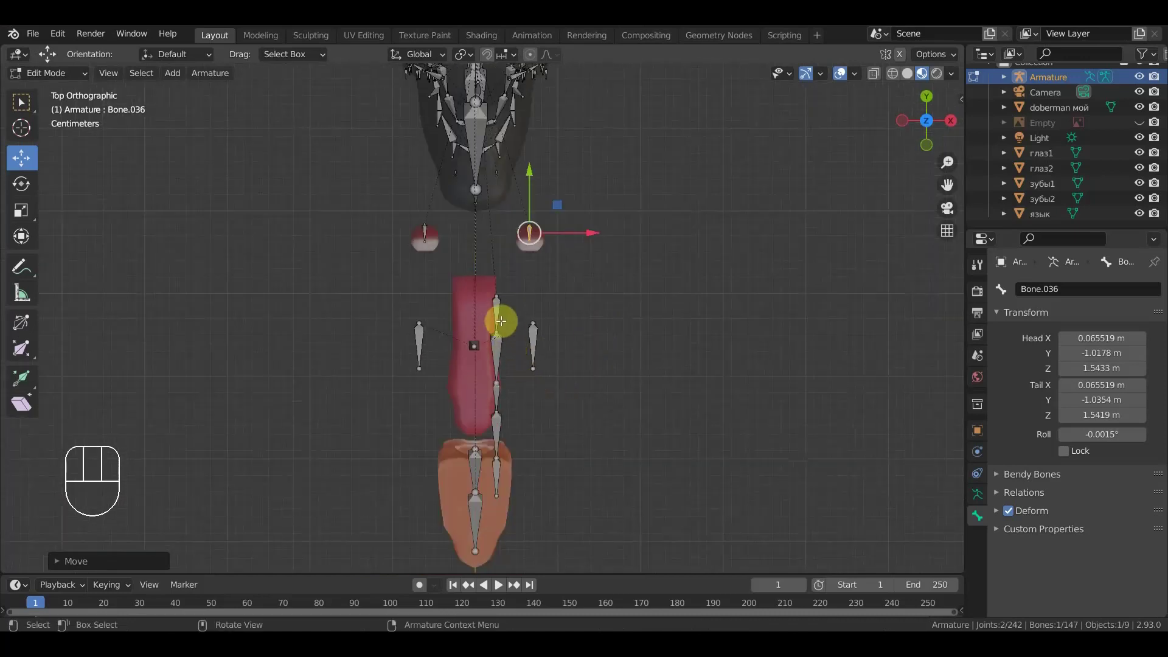
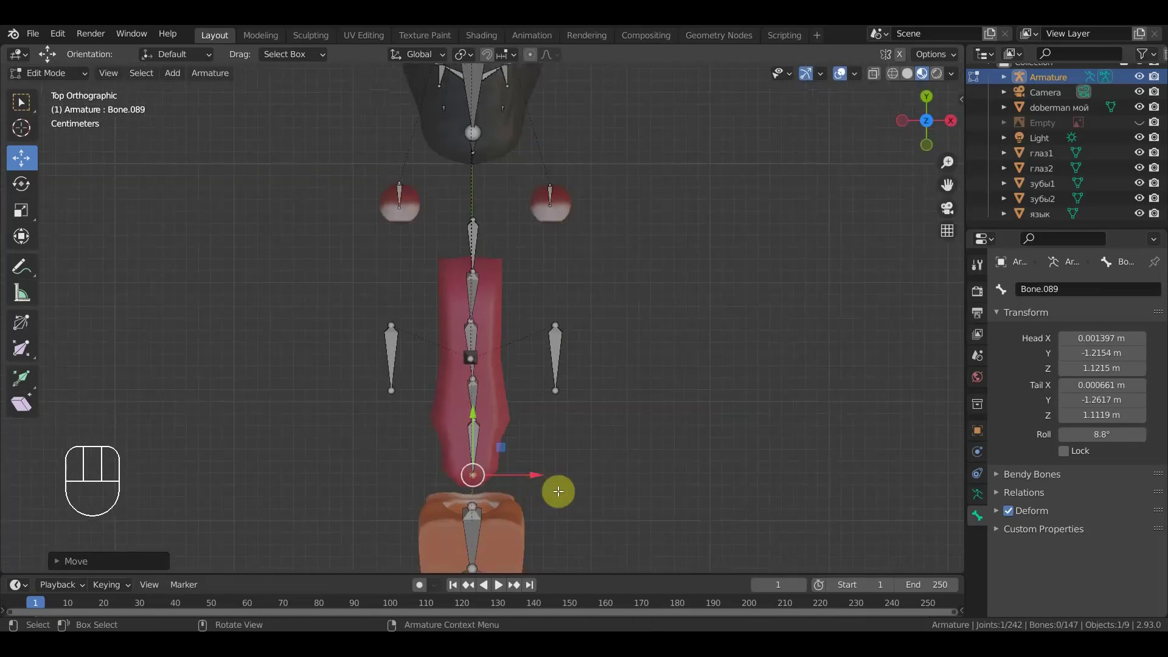
key(KP_3)
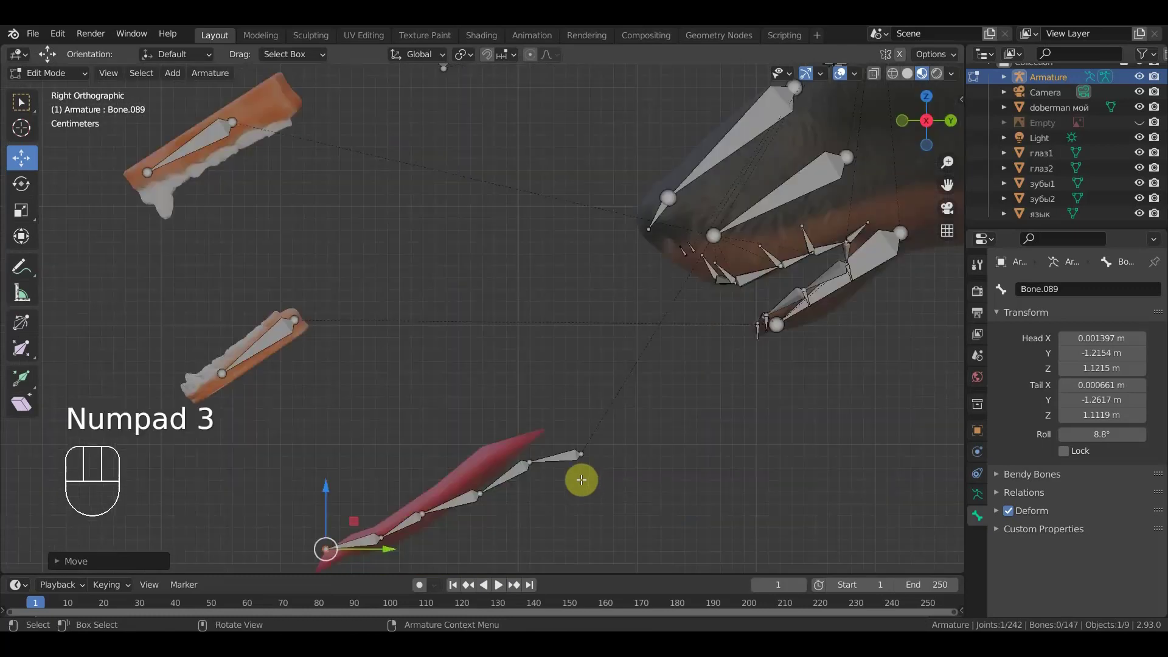
- Adjust Bone.088 and Bone.087 so the chain follows the separated tongue
drag(401, 504, 401, 487)
click(404, 447)
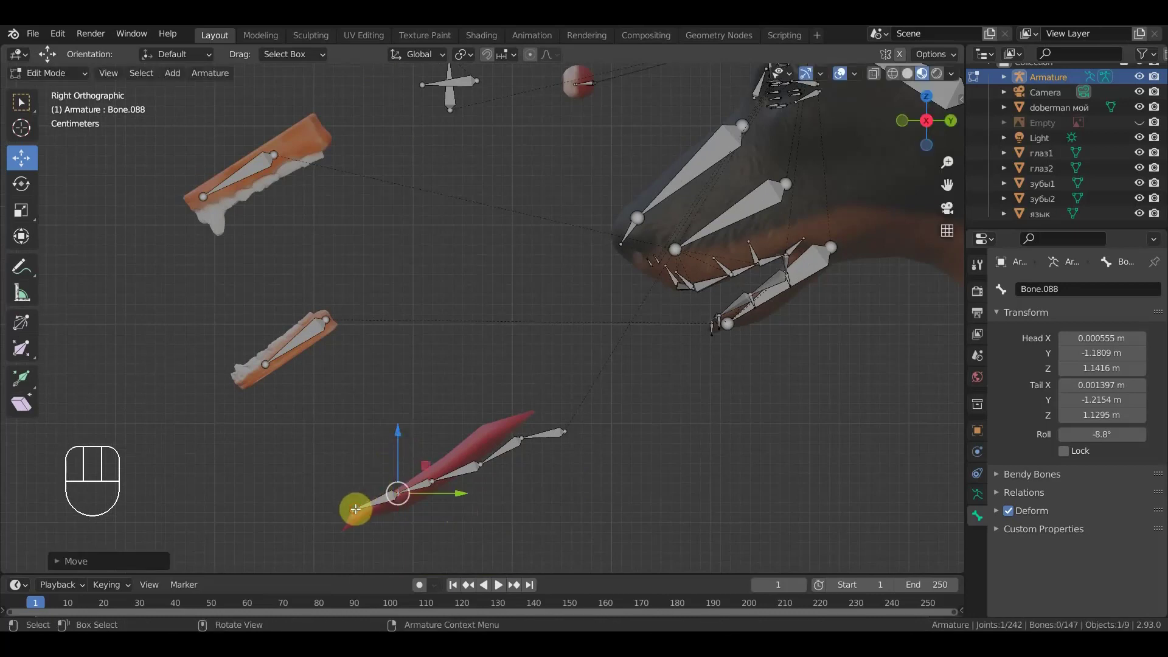
drag(357, 452, 459, 477)
drag(439, 479, 439, 474)
drag(442, 416, 467, 468)
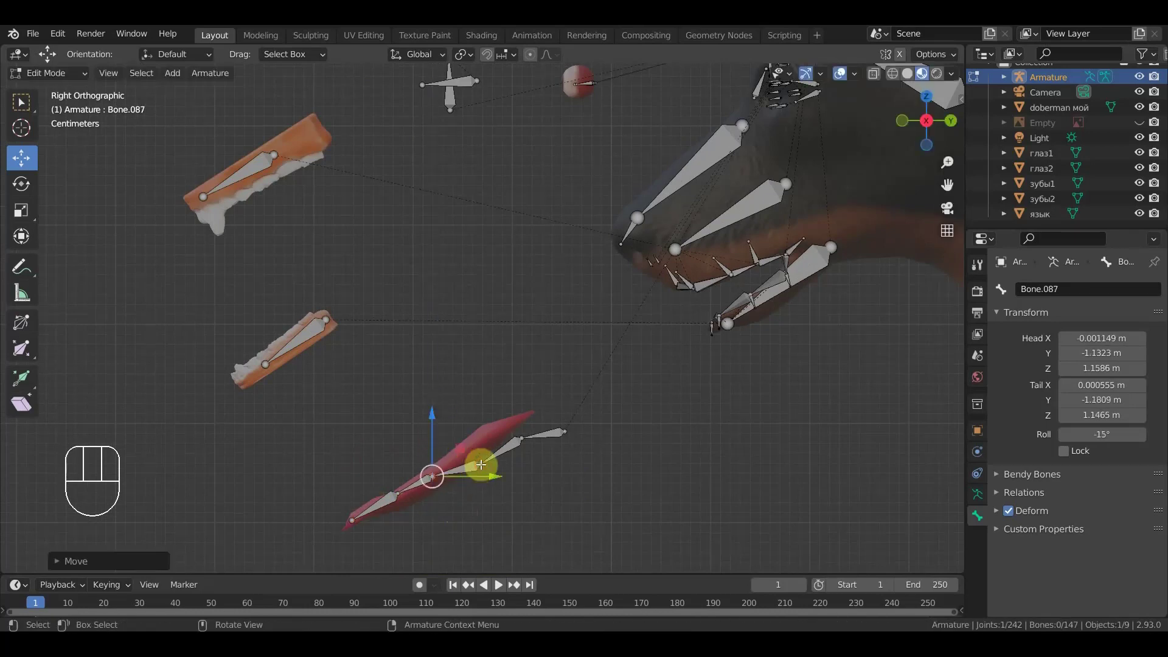
drag(484, 394, 484, 378)
drag(524, 438, 491, 379)
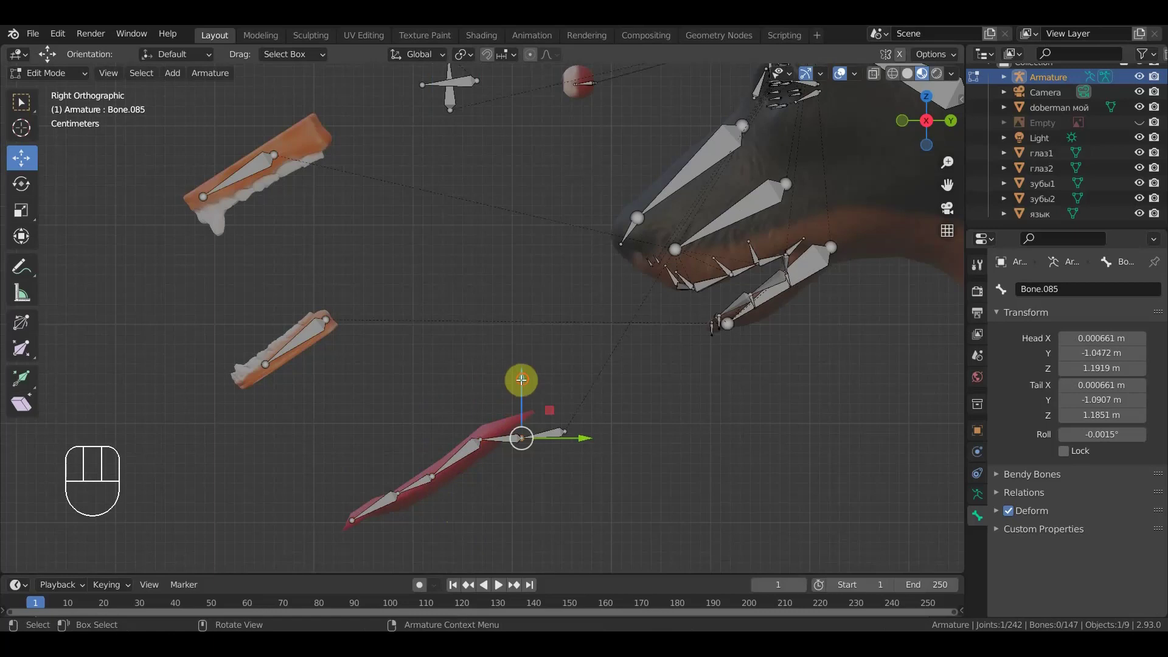
- Move the base tongue bone Bone.085 into place and raise its tail
drag(527, 381, 526, 351)
drag(568, 432, 540, 370)
drag(572, 361, 575, 384)
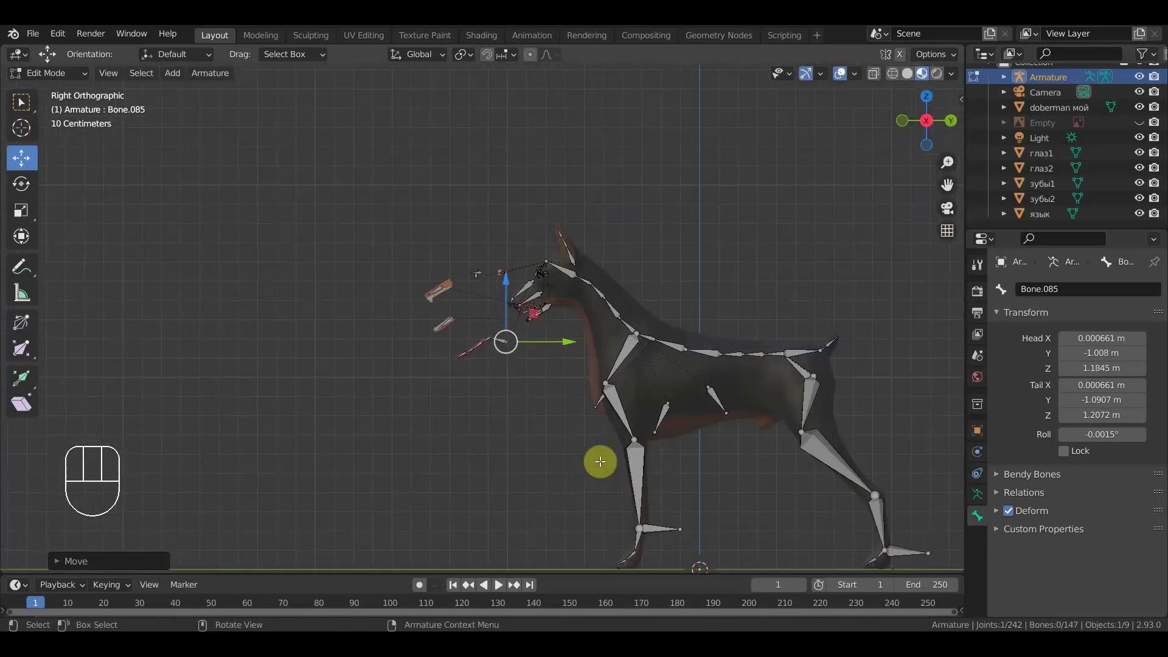
- Inspect the rig from several angles and save the доберман.blend file
drag(617, 478, 704, 426)
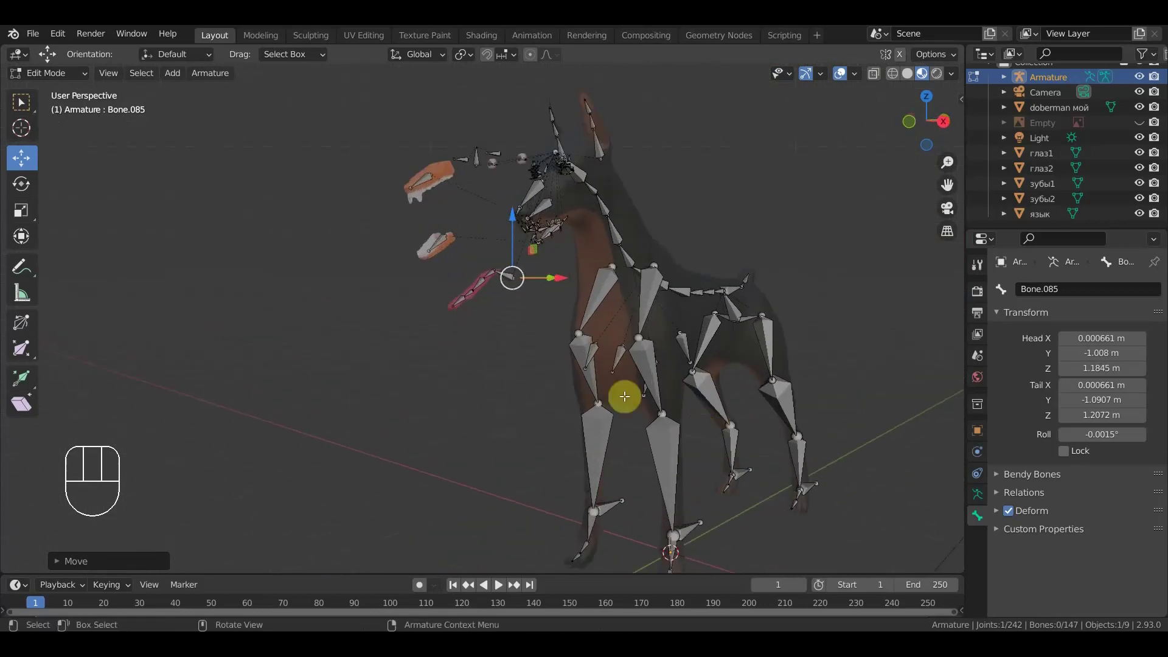
drag(696, 270, 696, 280)
key(KP_1)
drag(39, 33, 68, 137)
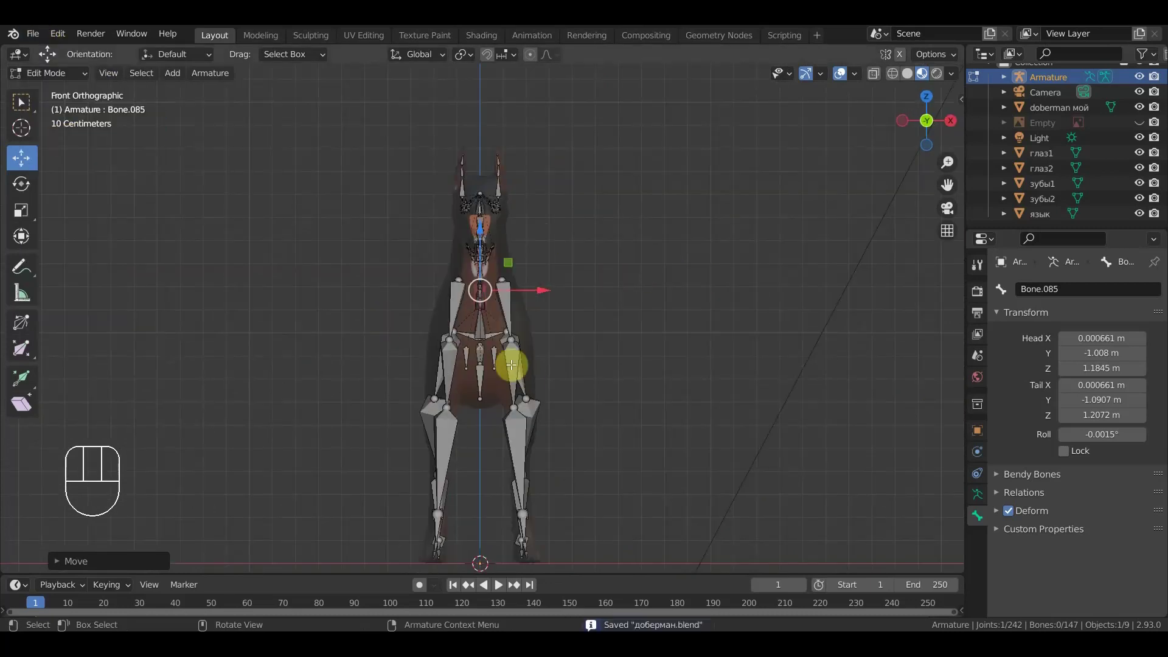
drag(617, 287, 529, 300)
- Orbit and zoom in on the eyeballs and eyebrow bones in front of the muzzle
drag(545, 308, 402, 281)
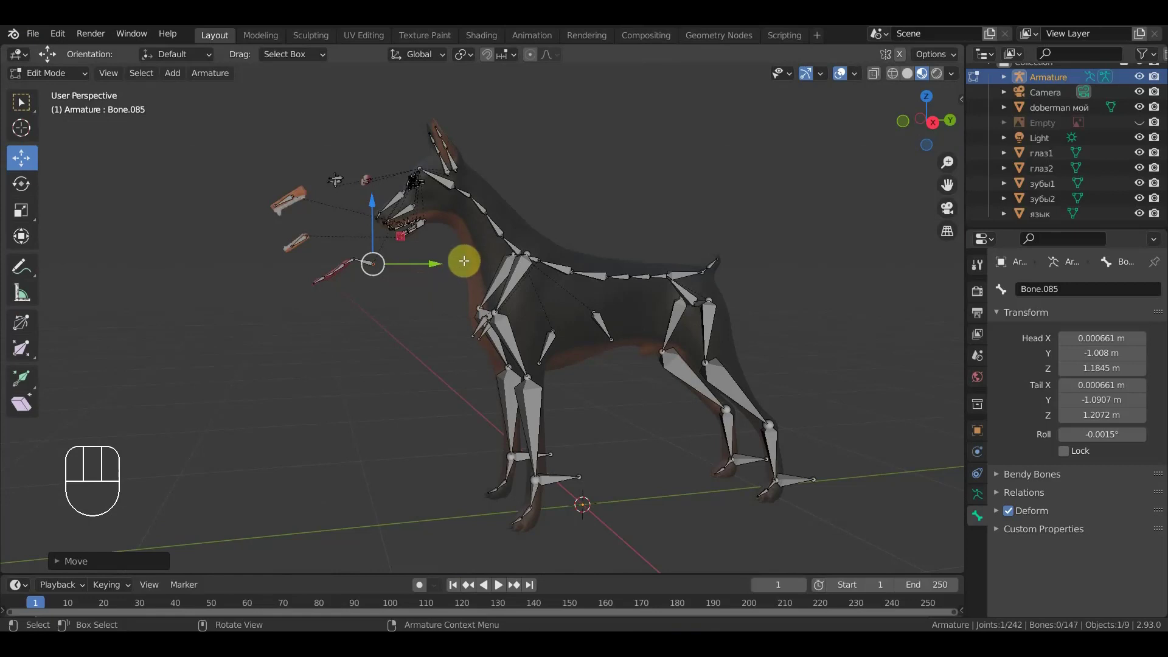
drag(457, 256, 441, 250)
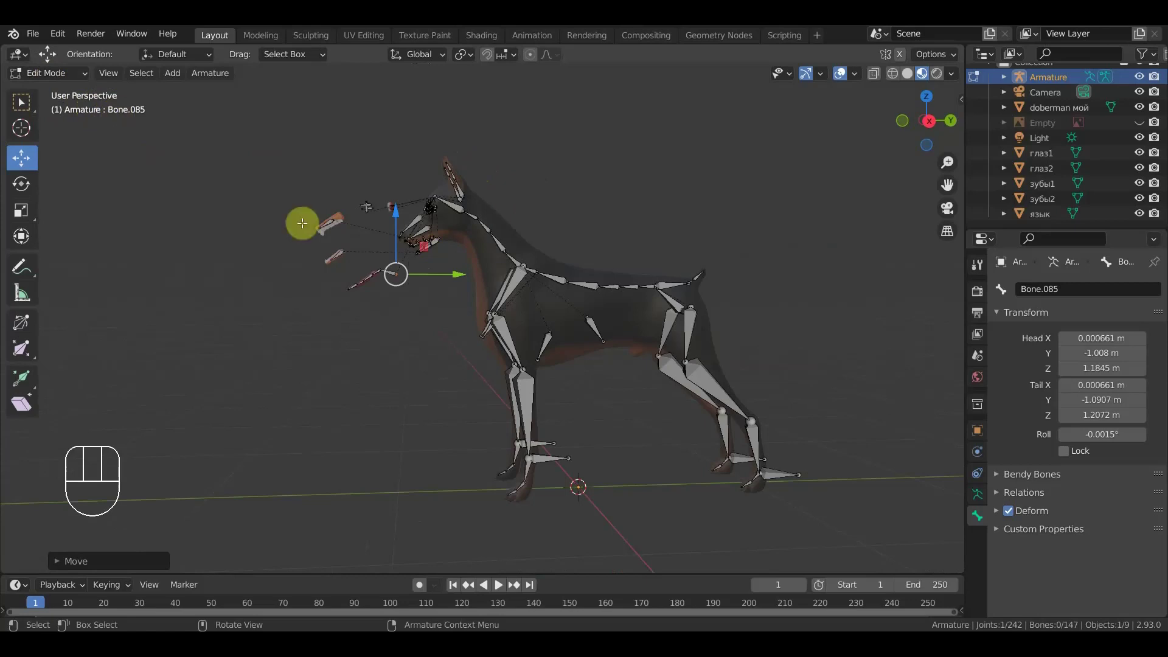
middle_click(281, 195)
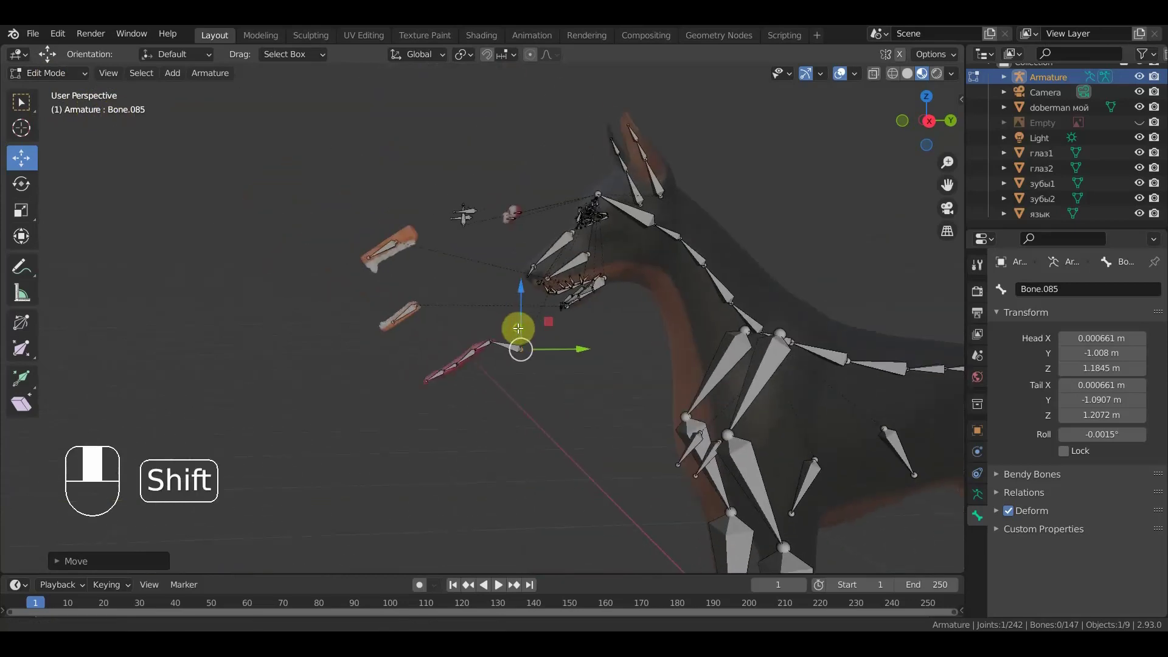
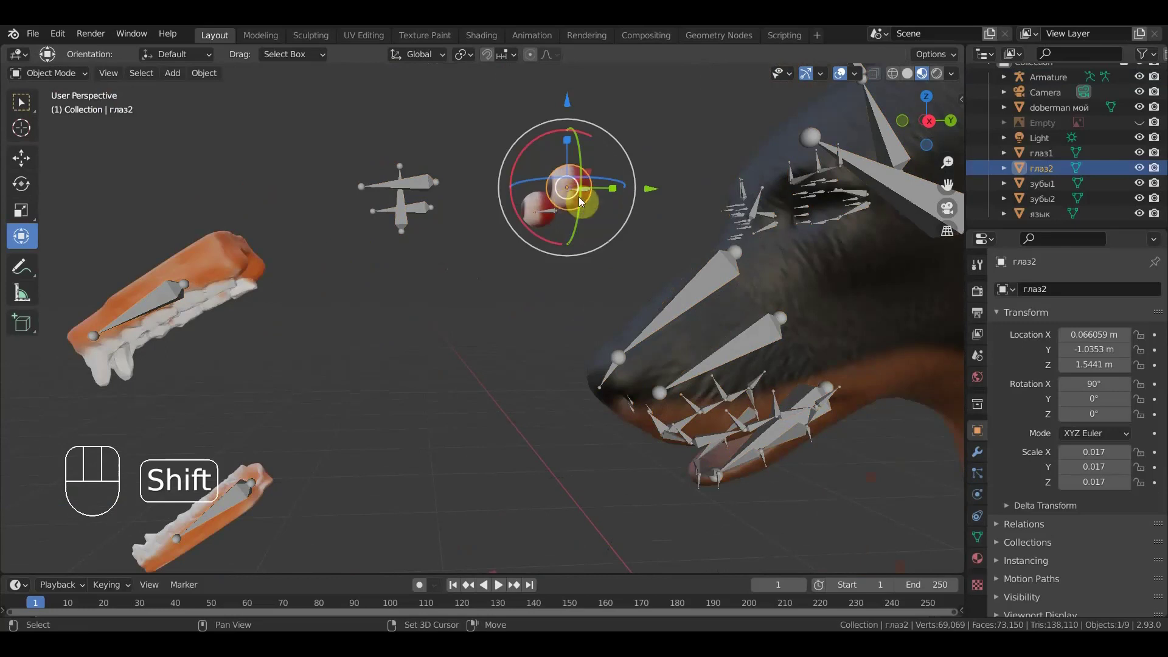
- Parent the eyeball глаз2 to its eye bone Bone.036 with Ctrl+P > Bone
click(582, 195)
drag(53, 82, 306, 176)
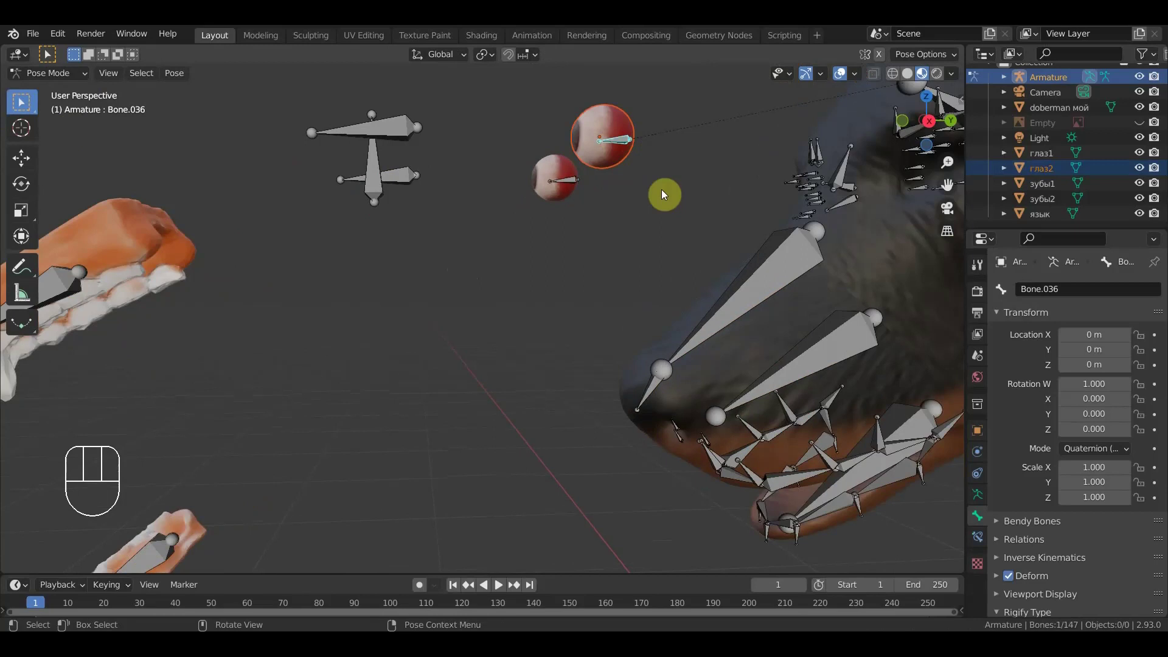
key(ctrl+p)
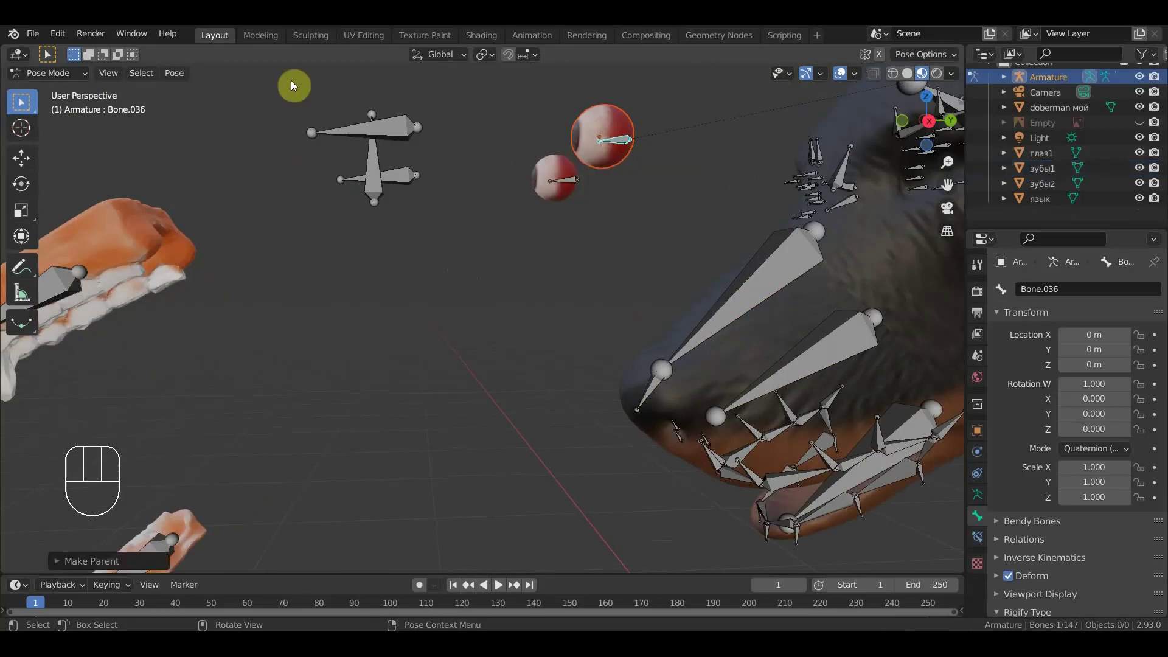
- Parent the other eyeball глаз1 to its eye bone Bone.104 with Ctrl+P > Bone
drag(57, 79, 404, 99)
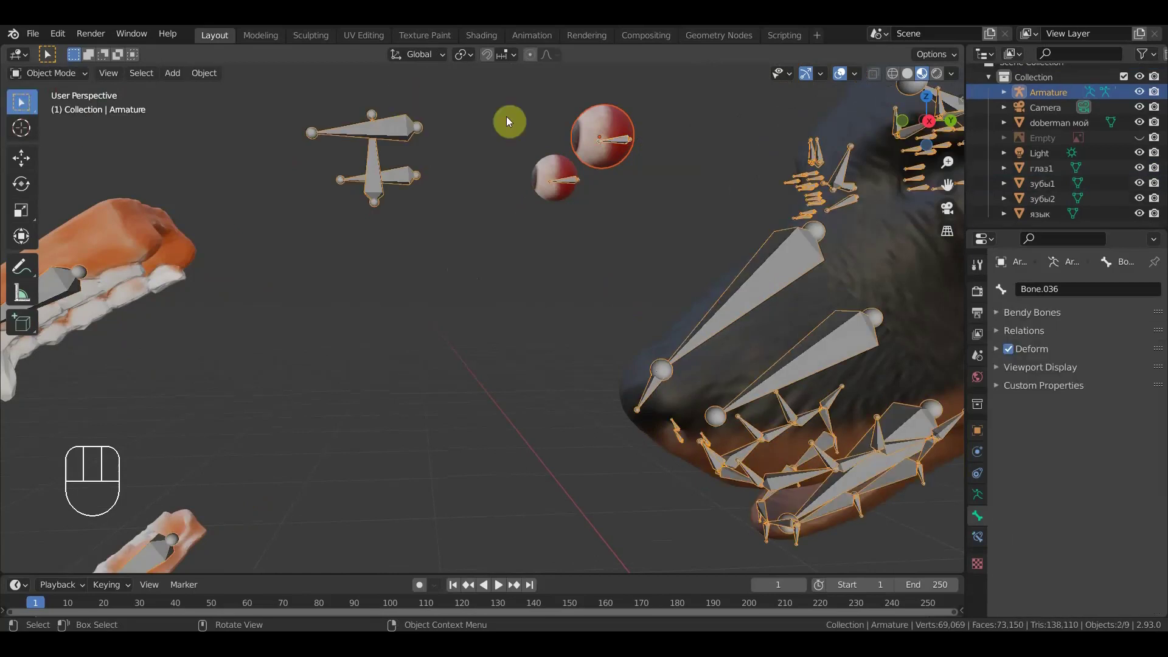
click(559, 163)
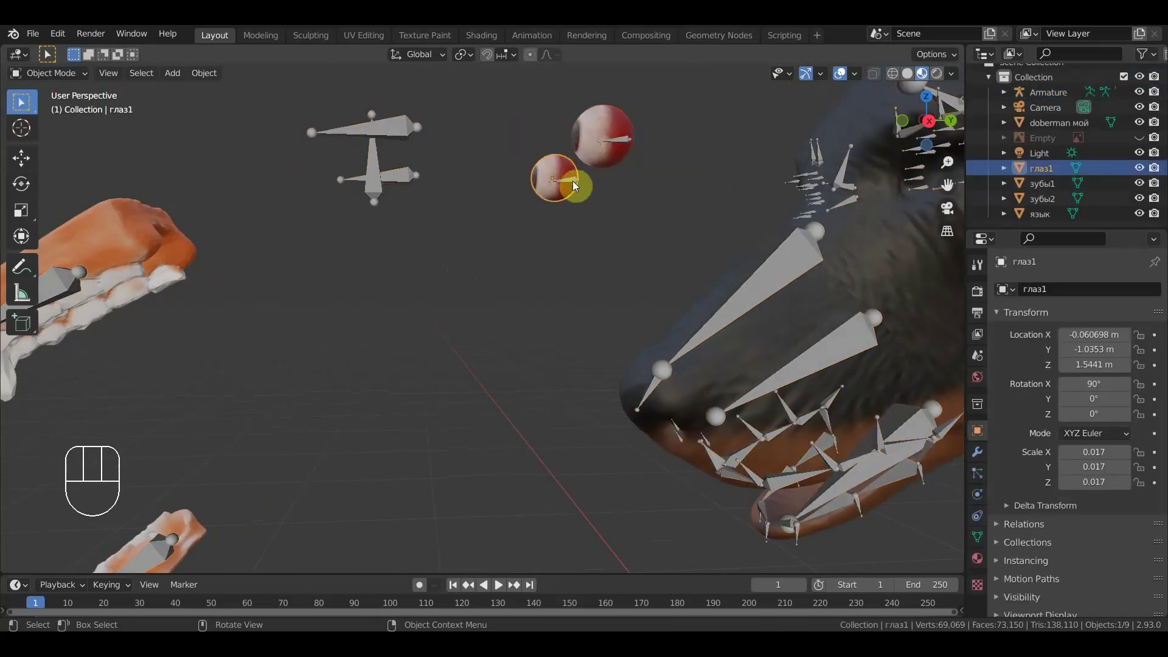
click(577, 186)
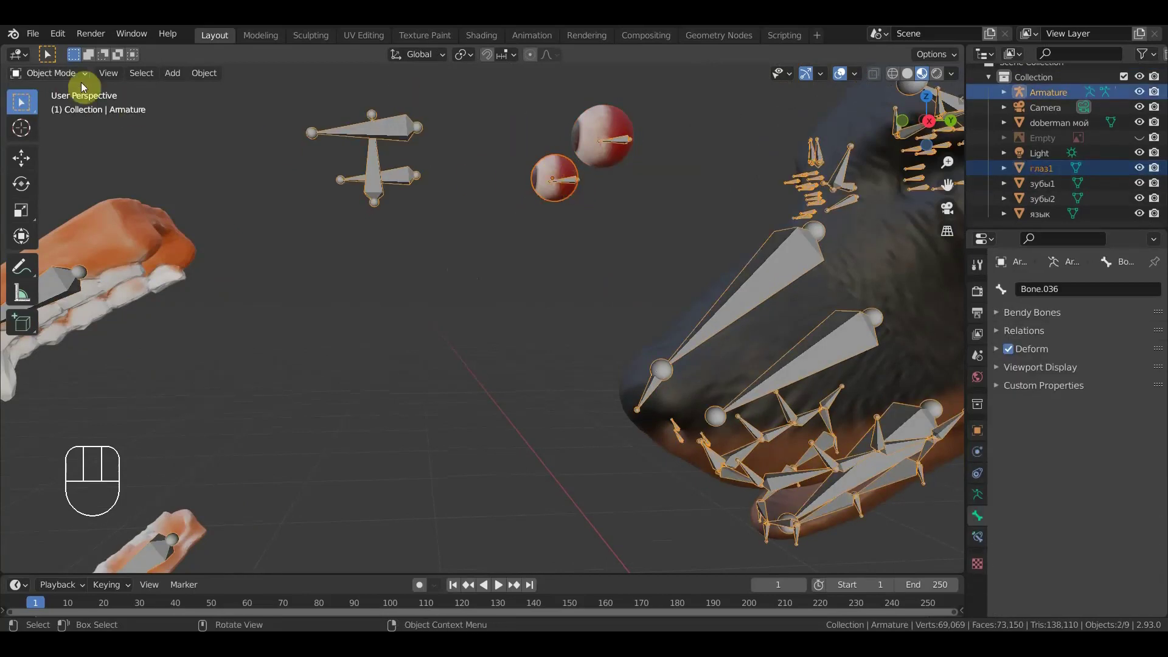
drag(47, 77, 503, 173)
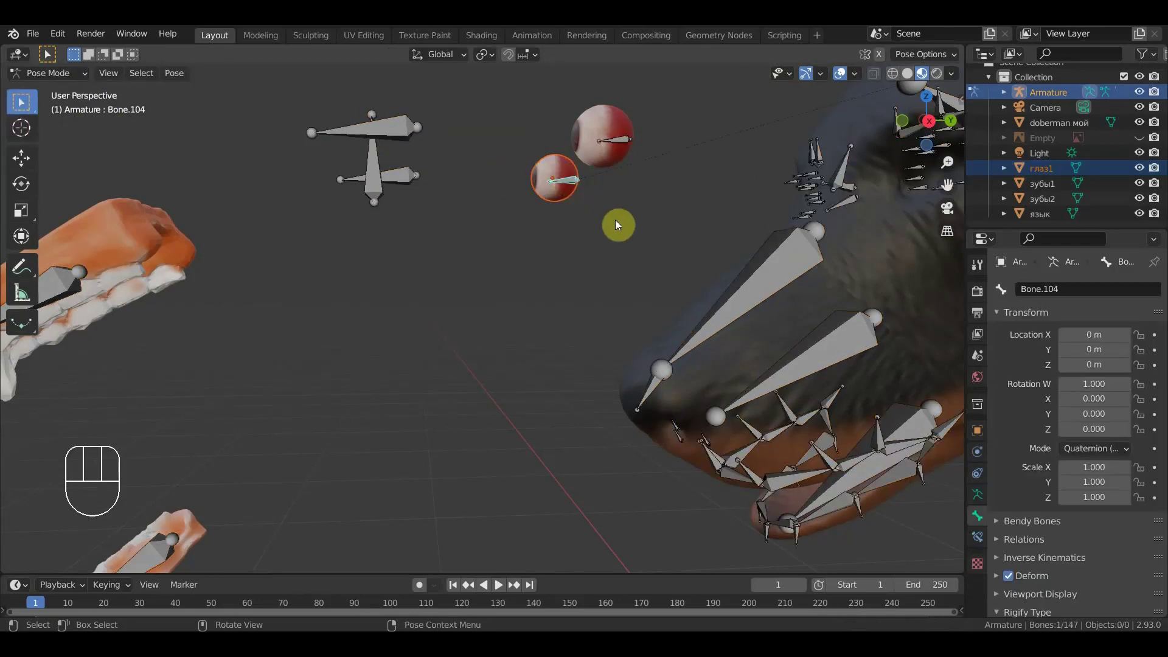
key(ctrl+p)
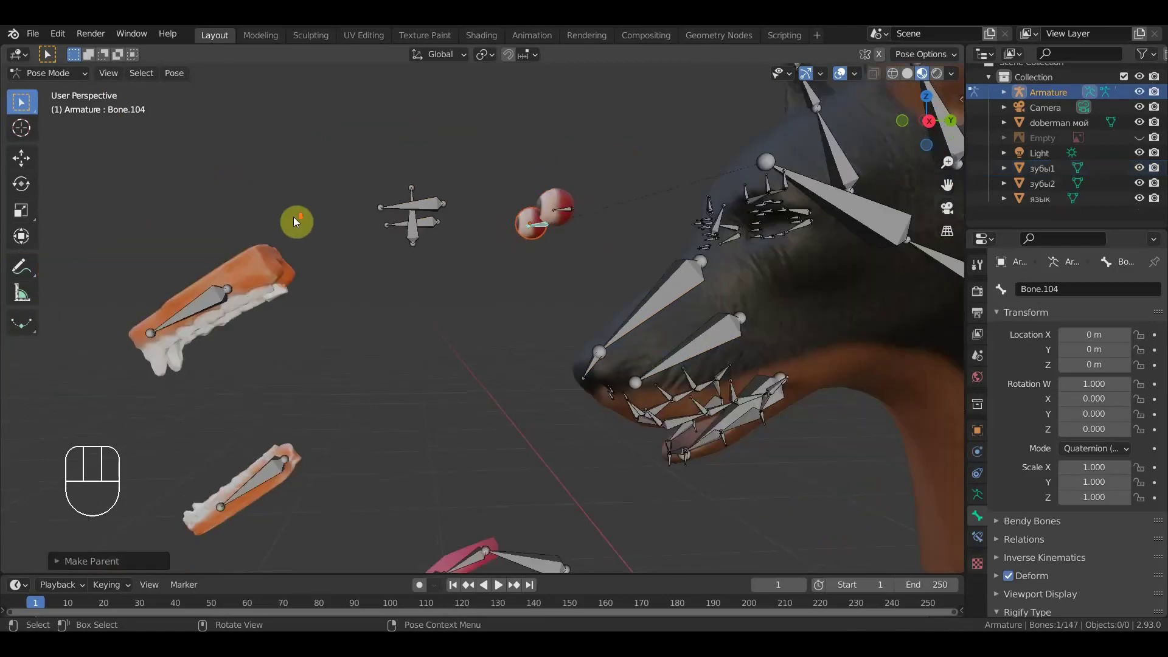
- Back in Object Mode, select the upper teeth зубы1 together with the armature
drag(393, 182, 171, 141)
drag(59, 79, 183, 134)
click(453, 231)
click(405, 255)
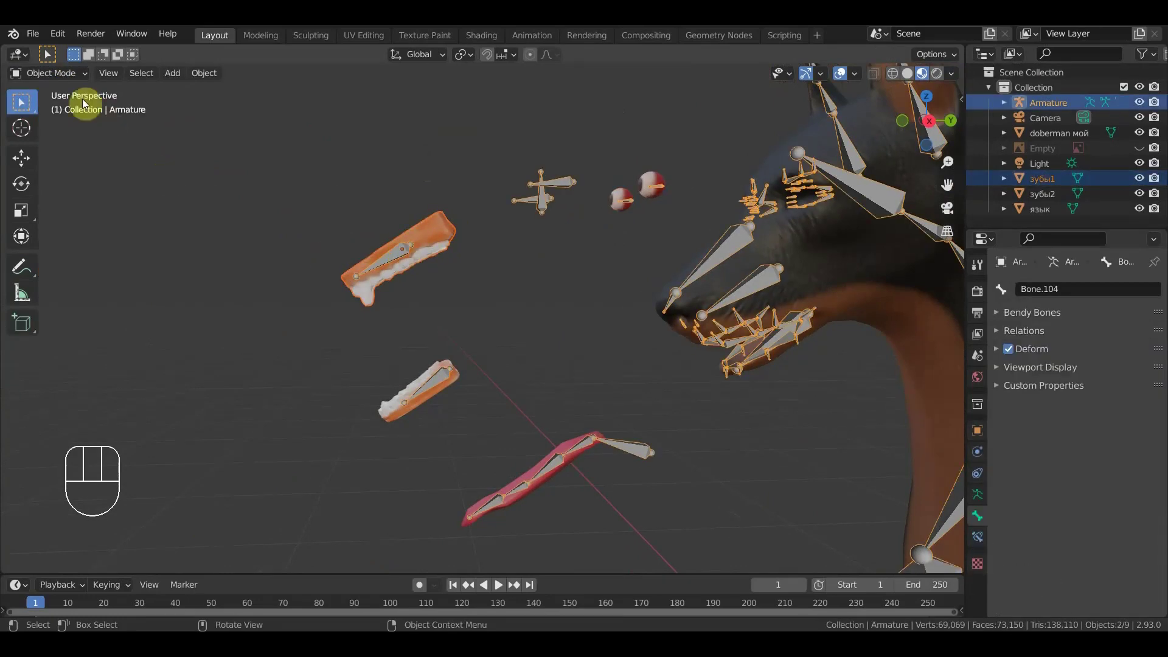
- Parent the upper teeth зубы1 to the bone inside them and return to Object Mode
drag(72, 80, 93, 131)
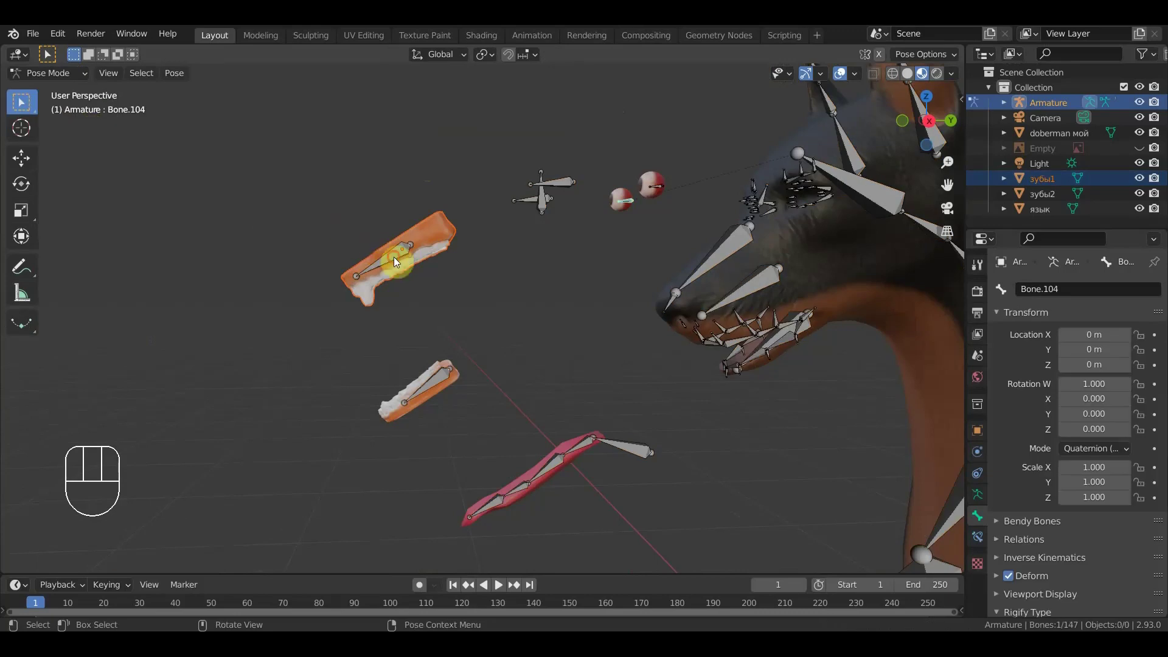
click(396, 264)
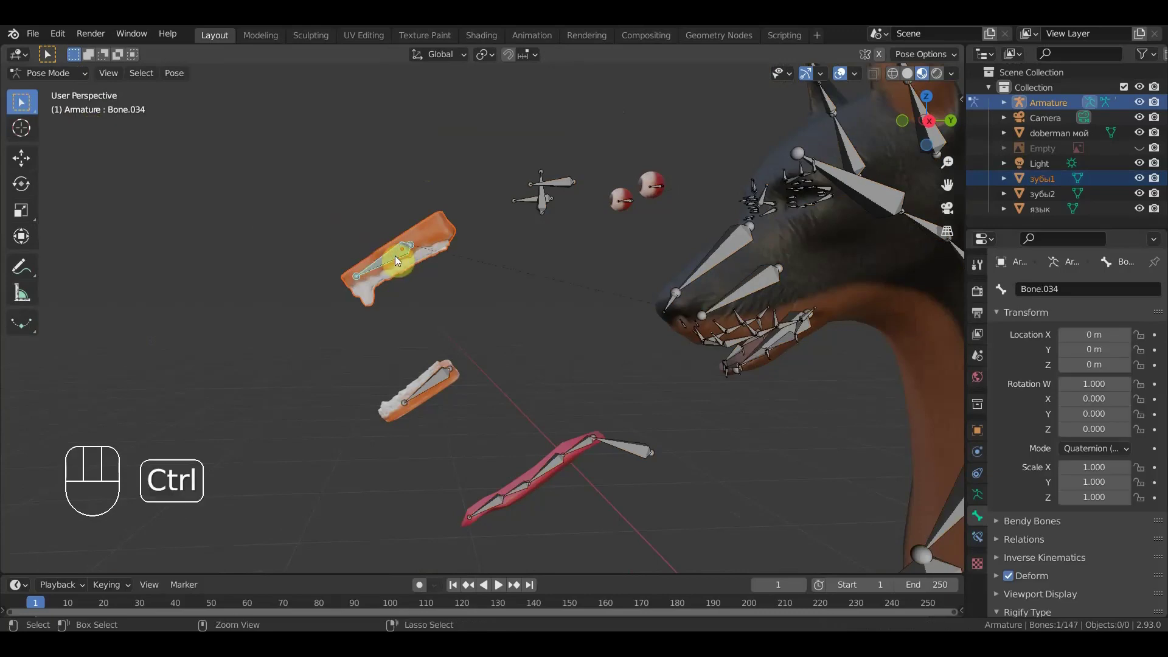
key(ctrl+p)
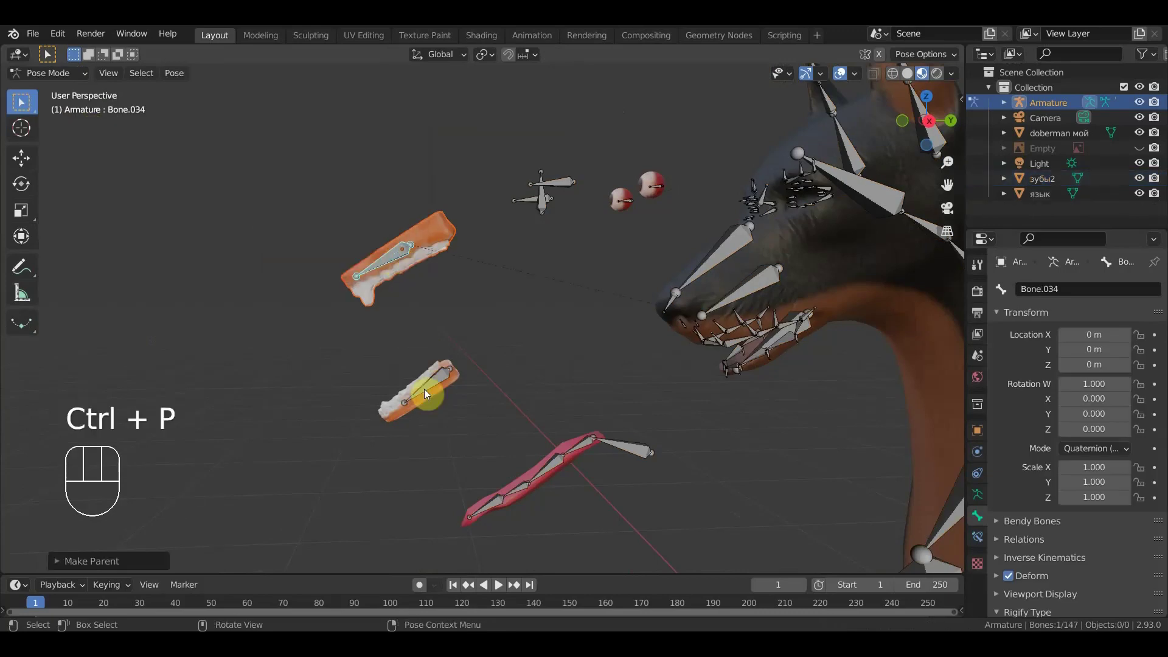
drag(384, 420, 205, 230)
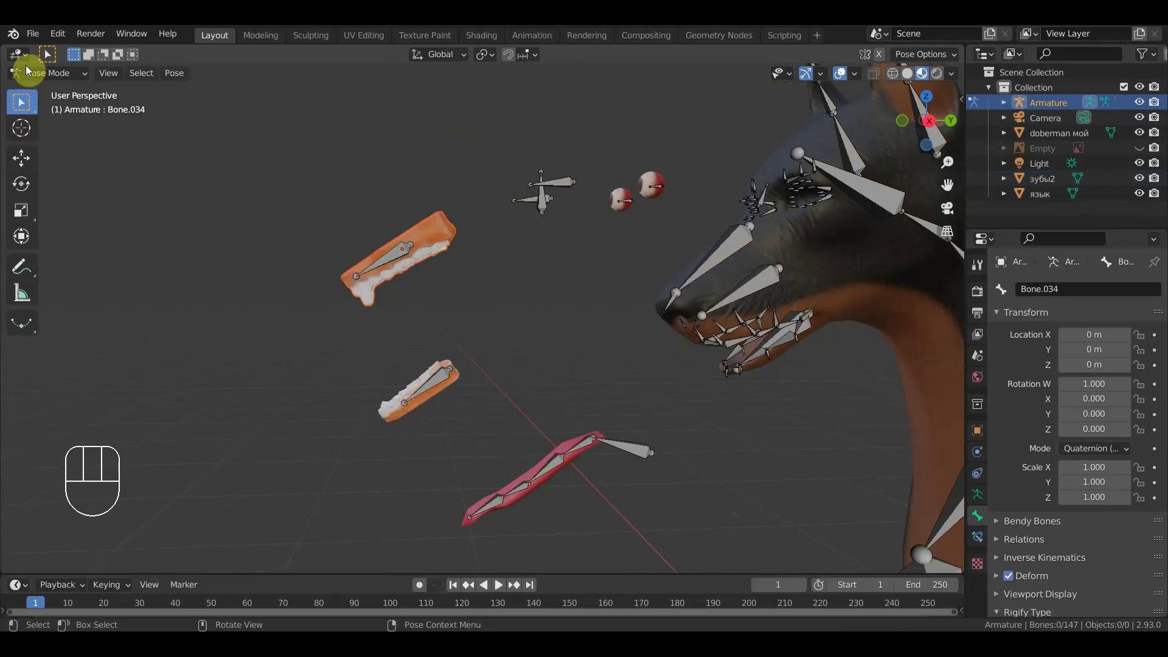
click(56, 95)
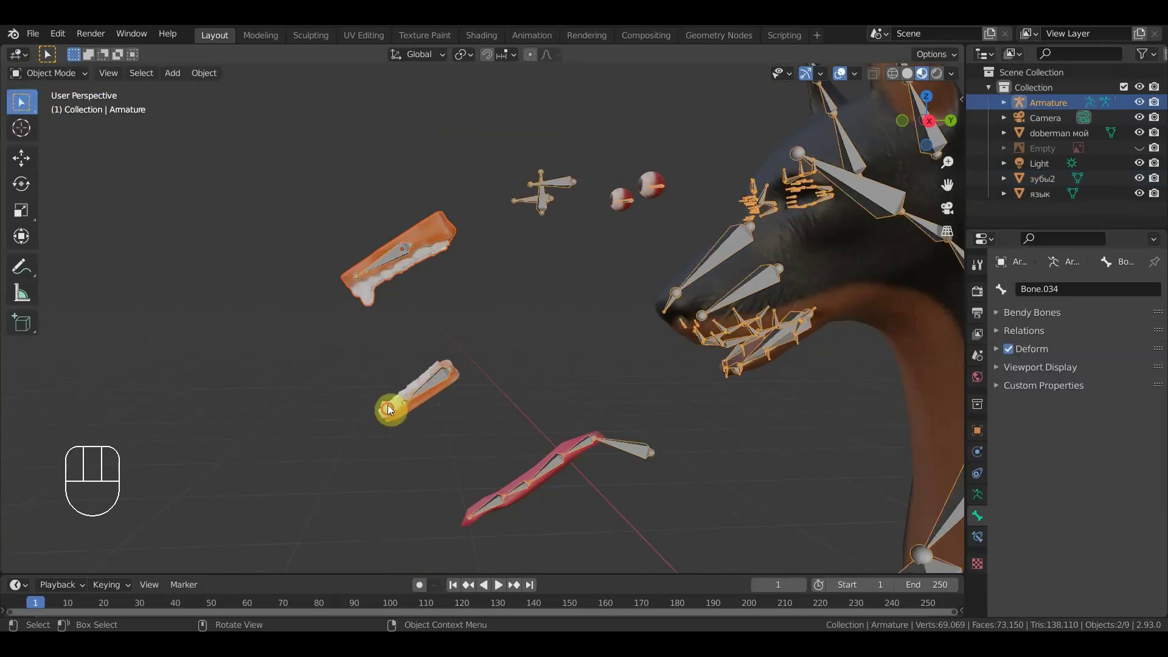
- Parent the lower teeth зубы2 to Bone.035 in Pose Mode
click(391, 416)
click(440, 385)
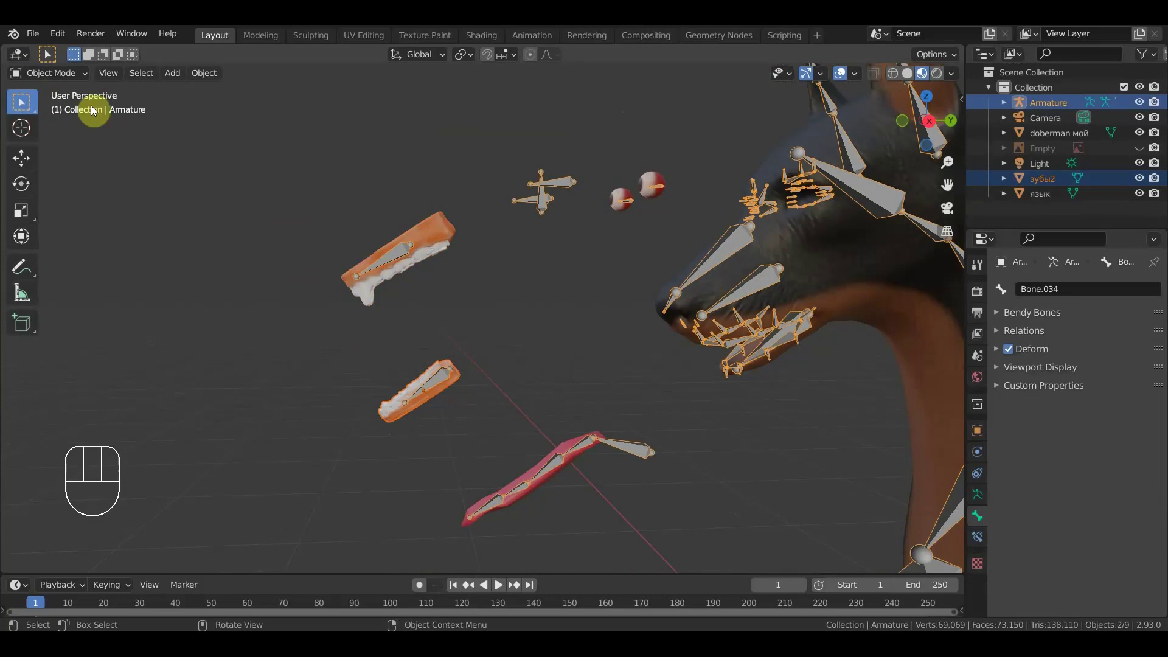
drag(61, 75, 63, 134)
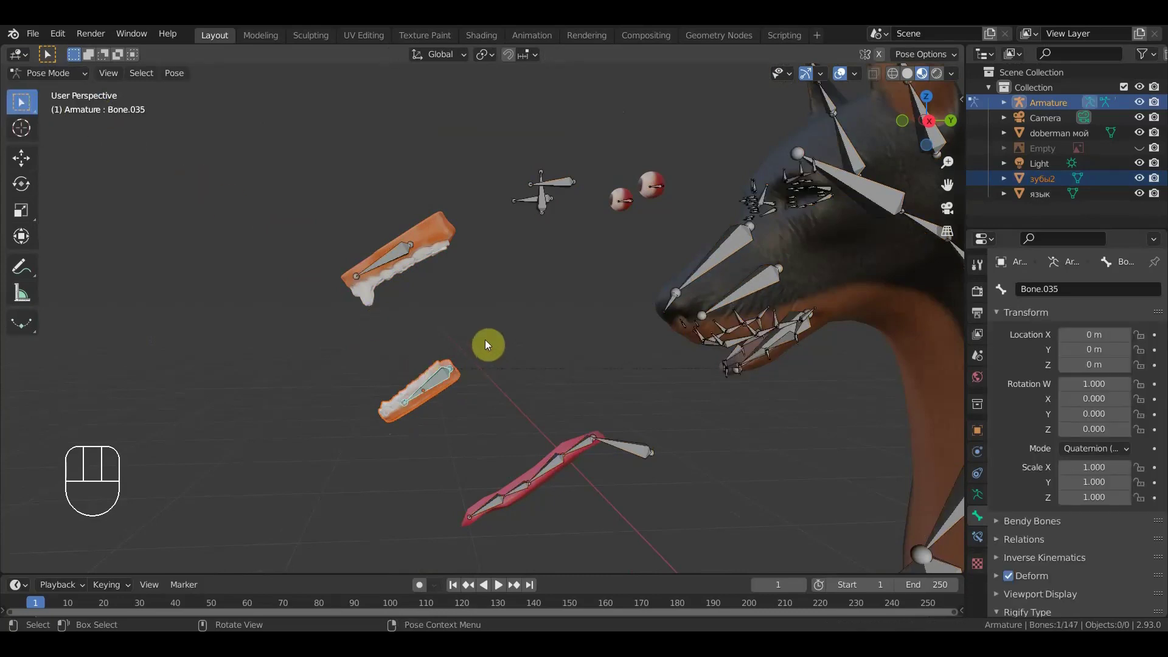
key(ctrl+p)
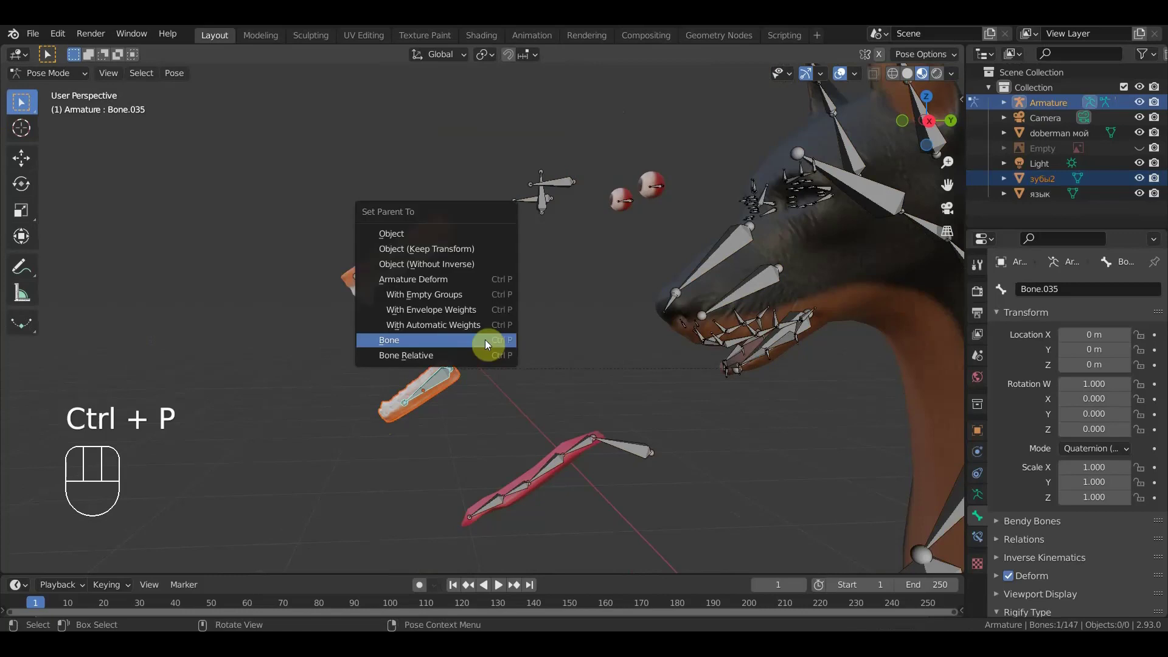
drag(58, 78, 466, 394)
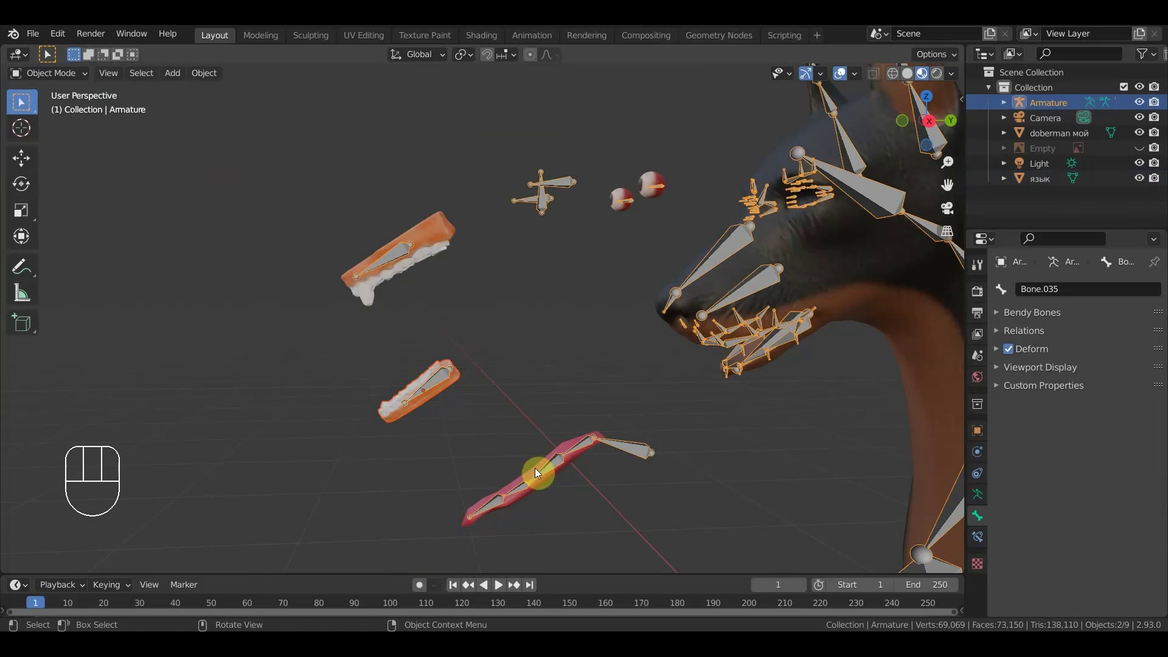
click(536, 472)
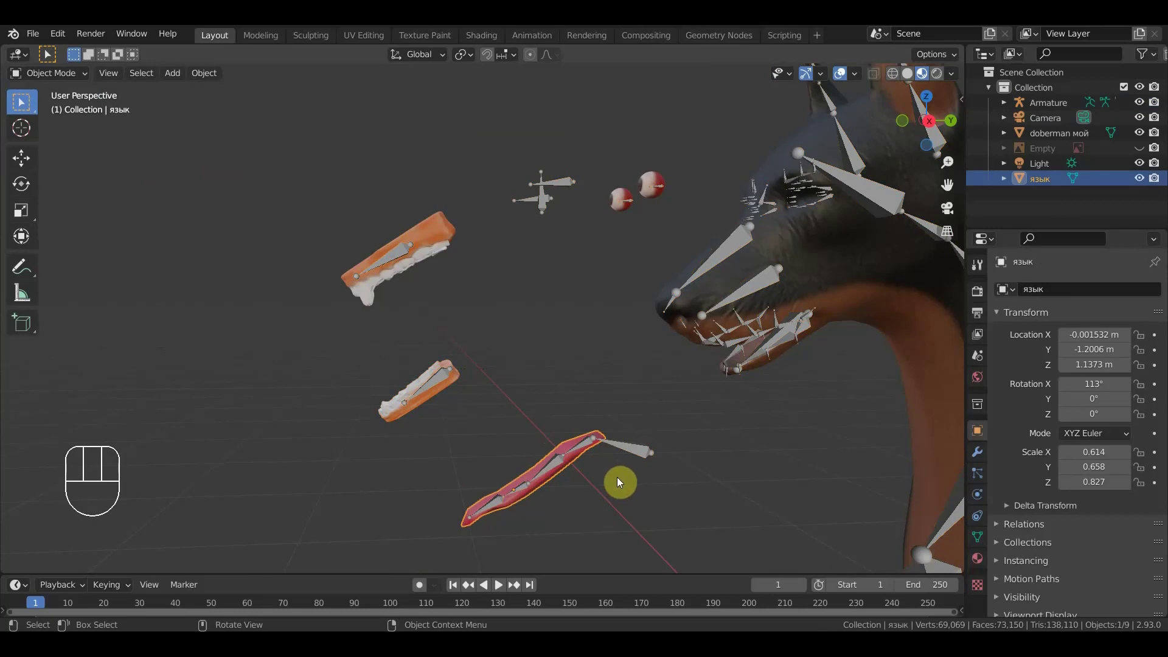
drag(602, 460, 589, 446)
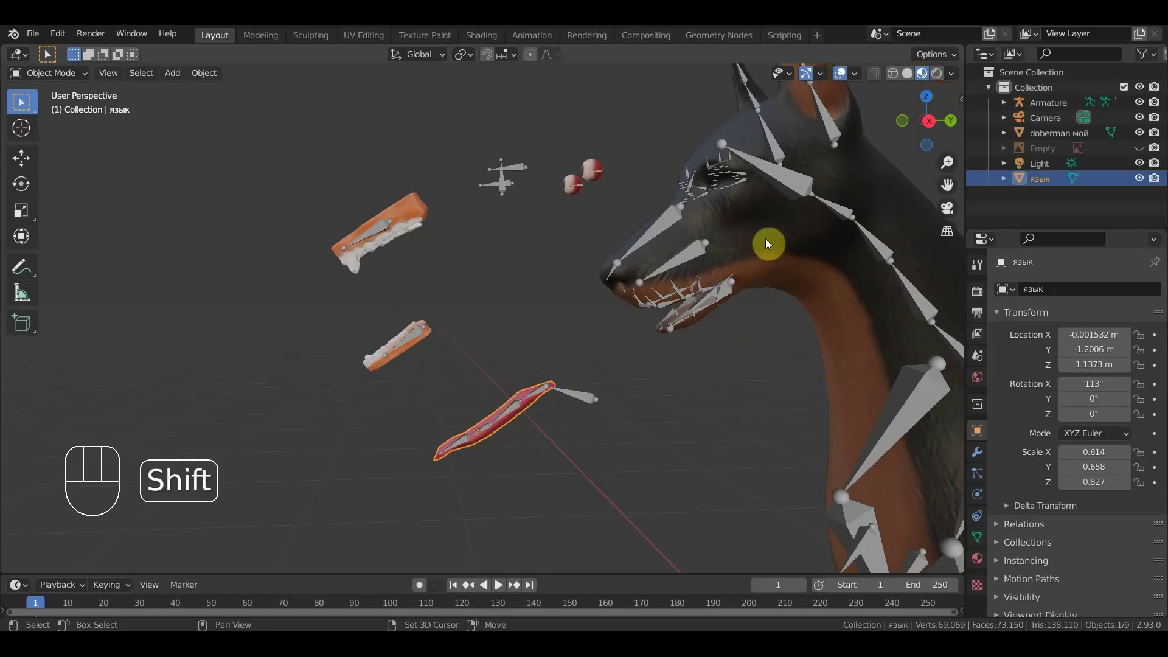
- Parent the body mesh доберман мой and tongue язык to the armature with automatic weights
click(765, 245)
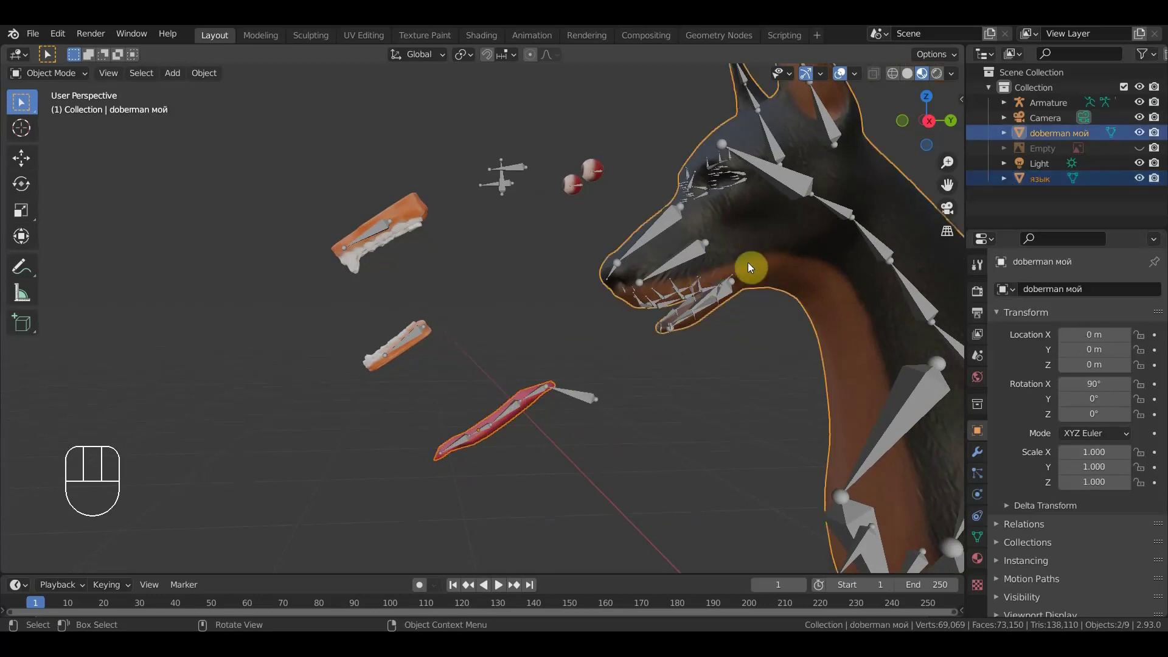
click(579, 399)
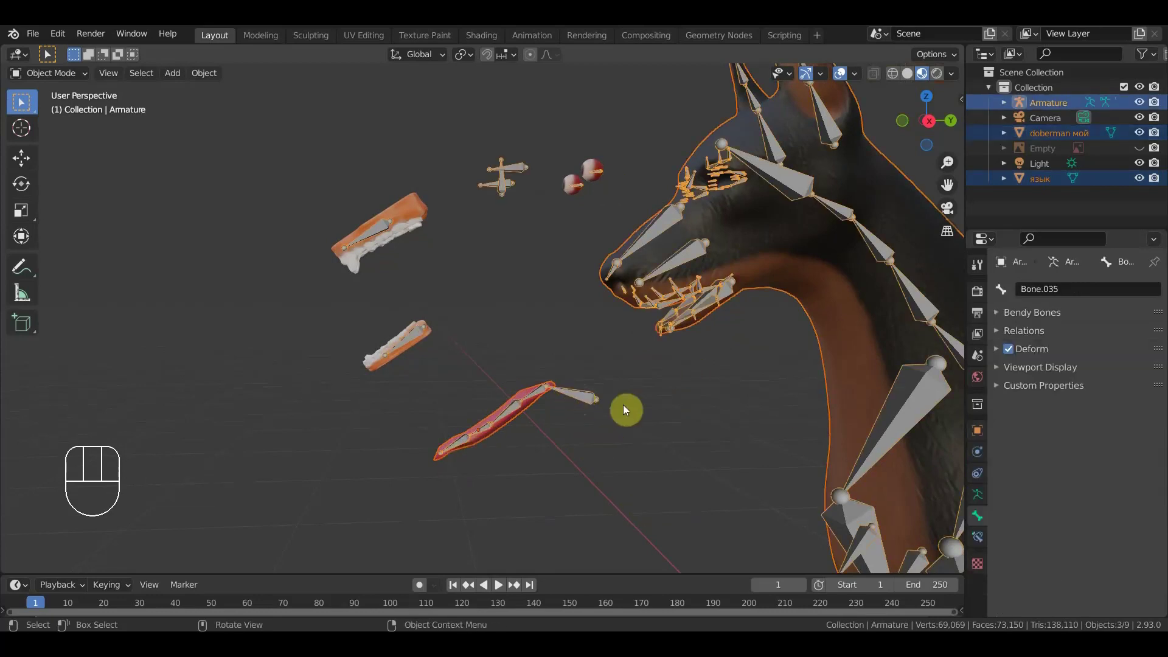
key(ctrl+p)
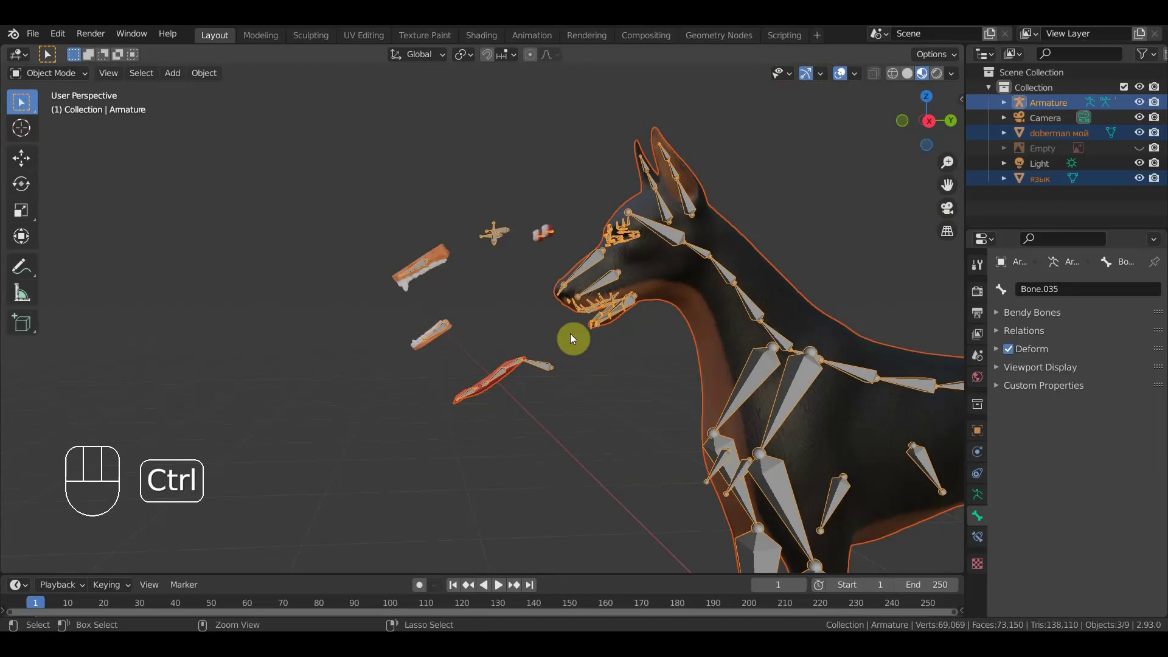
key(ctrl+p)
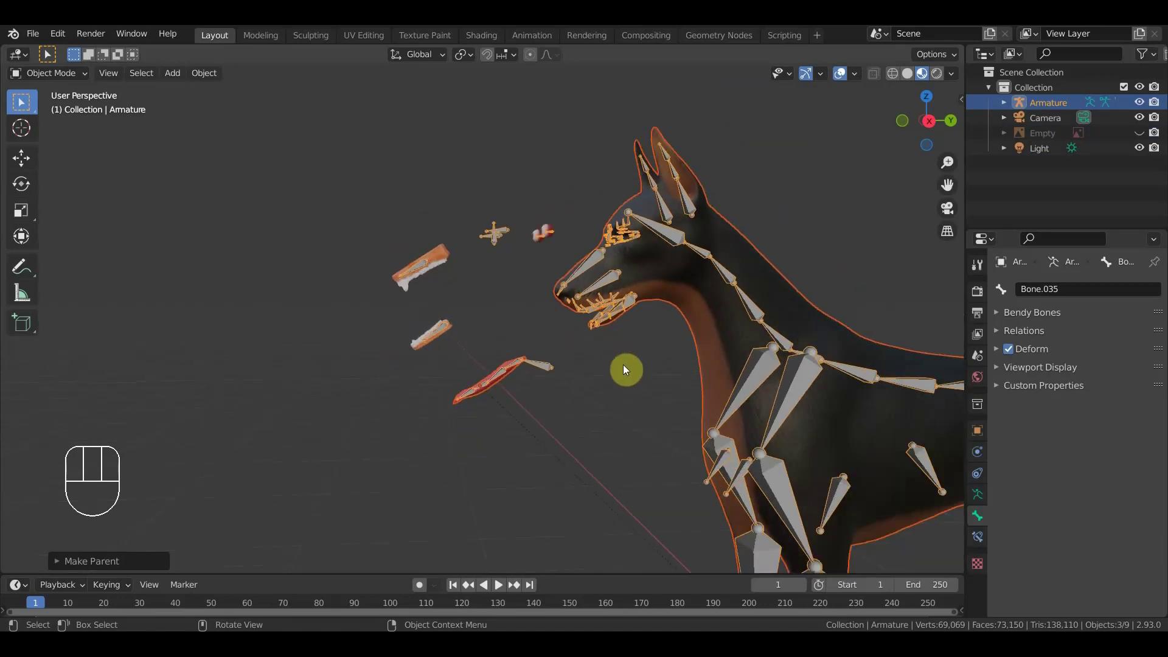
- Select only the armature and switch it into Pose Mode
drag(598, 373, 444, 348)
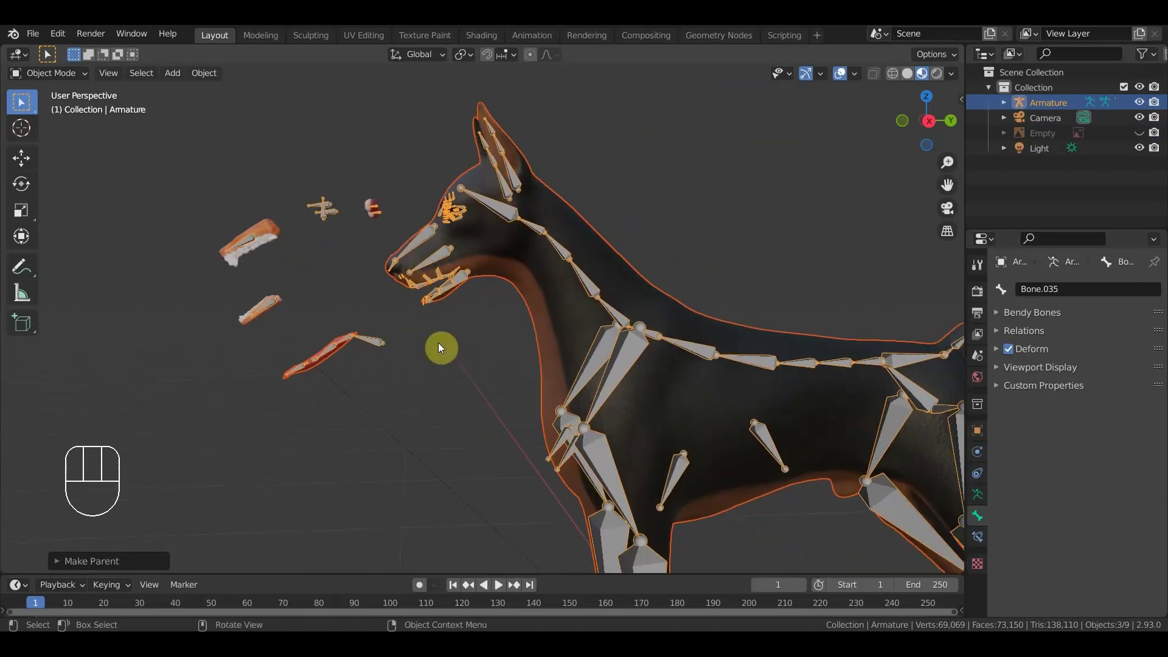
click(501, 217)
click(509, 213)
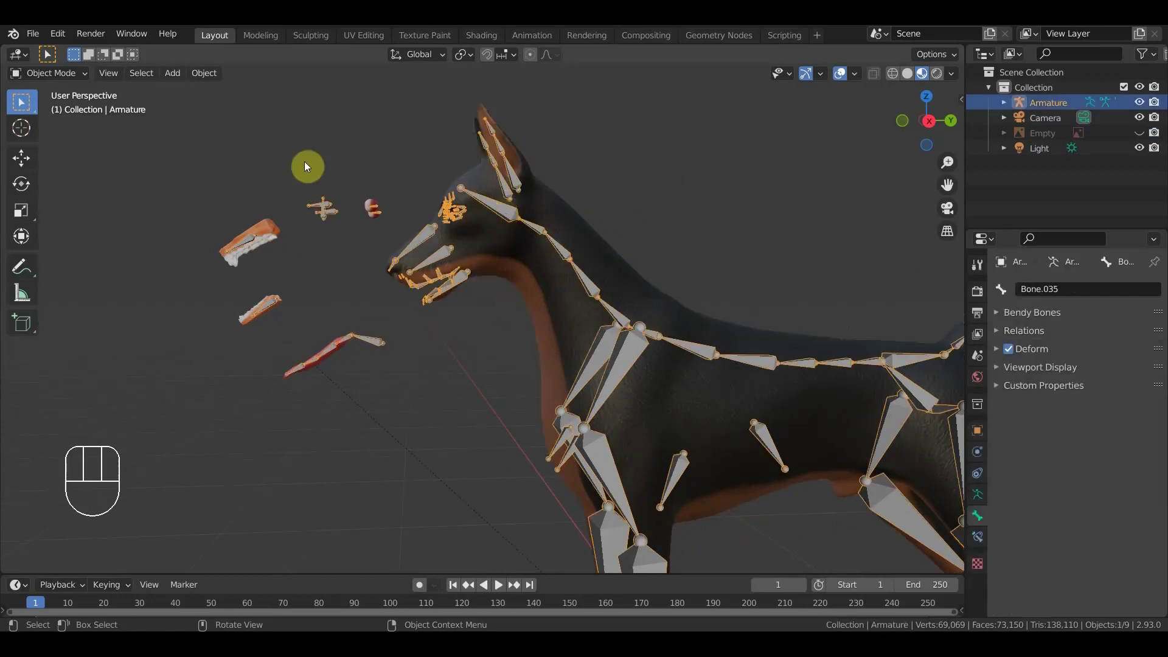
- Test-bend the neck bone Bone.011 and undo it back to rest
drag(69, 82, 126, 150)
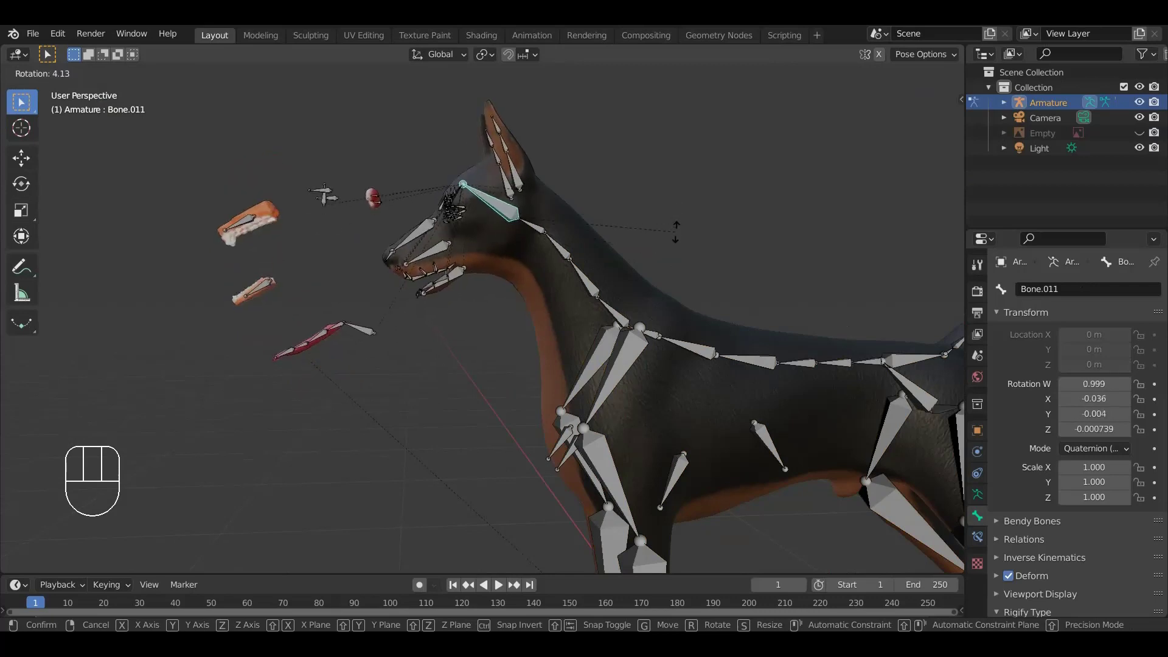
drag(689, 264, 655, 270)
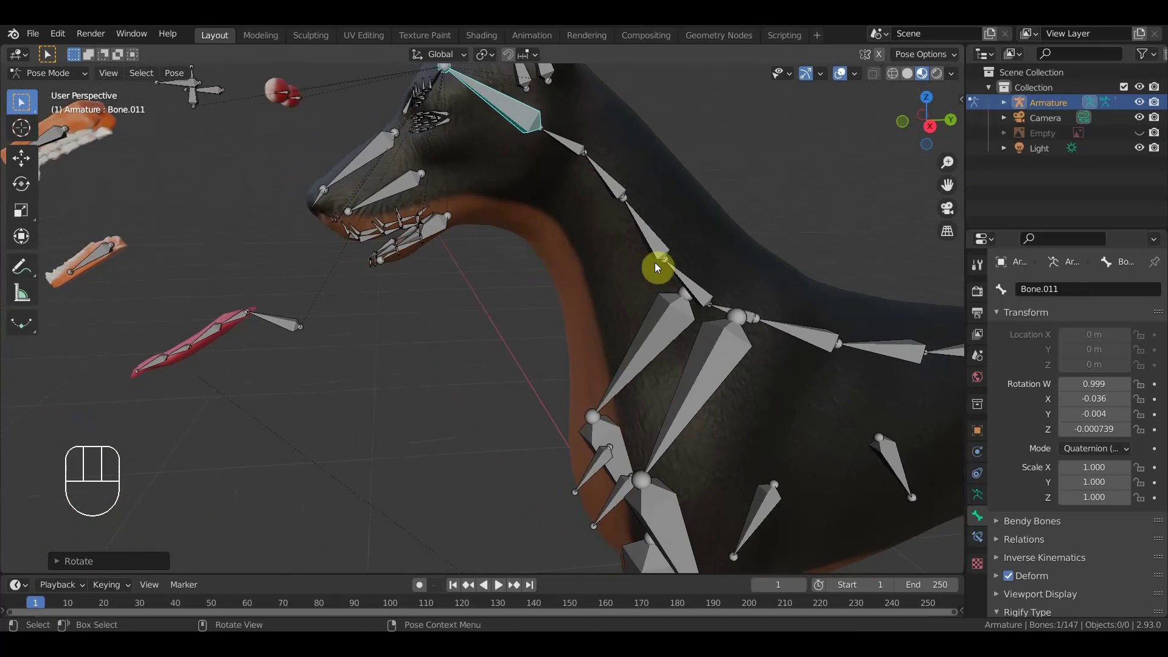
key(ctrl+z)
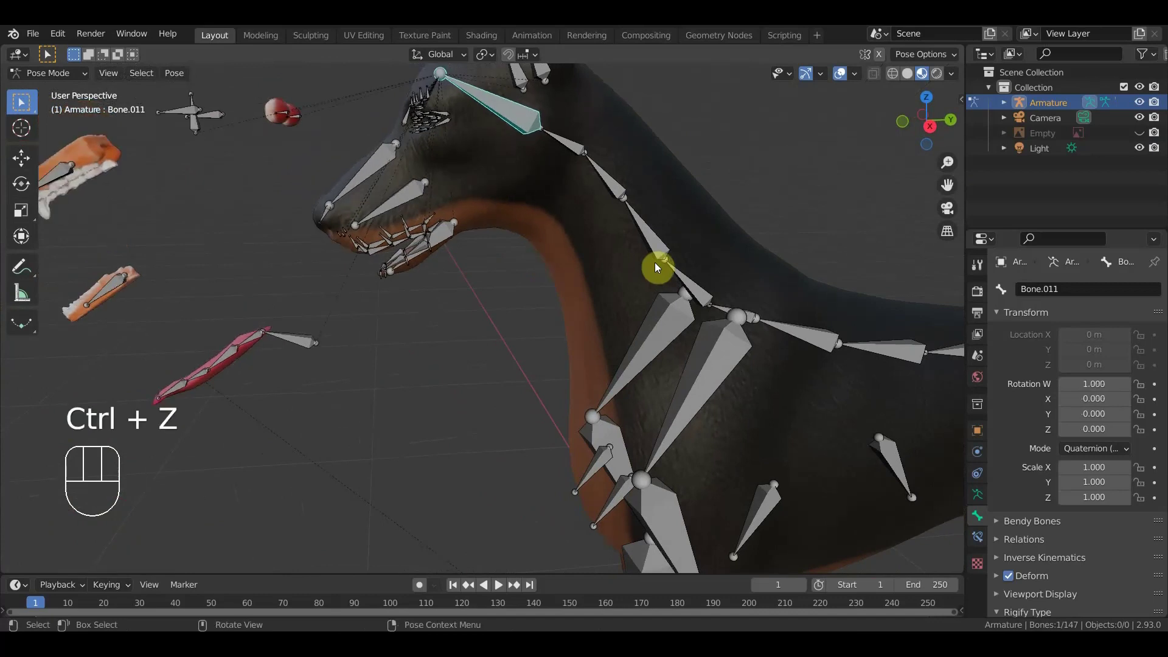
- Zoom and orbit onto the head bones, returning the armature to Edit Mode
drag(55, 77, 79, 114)
drag(604, 287, 595, 422)
drag(447, 199, 444, 233)
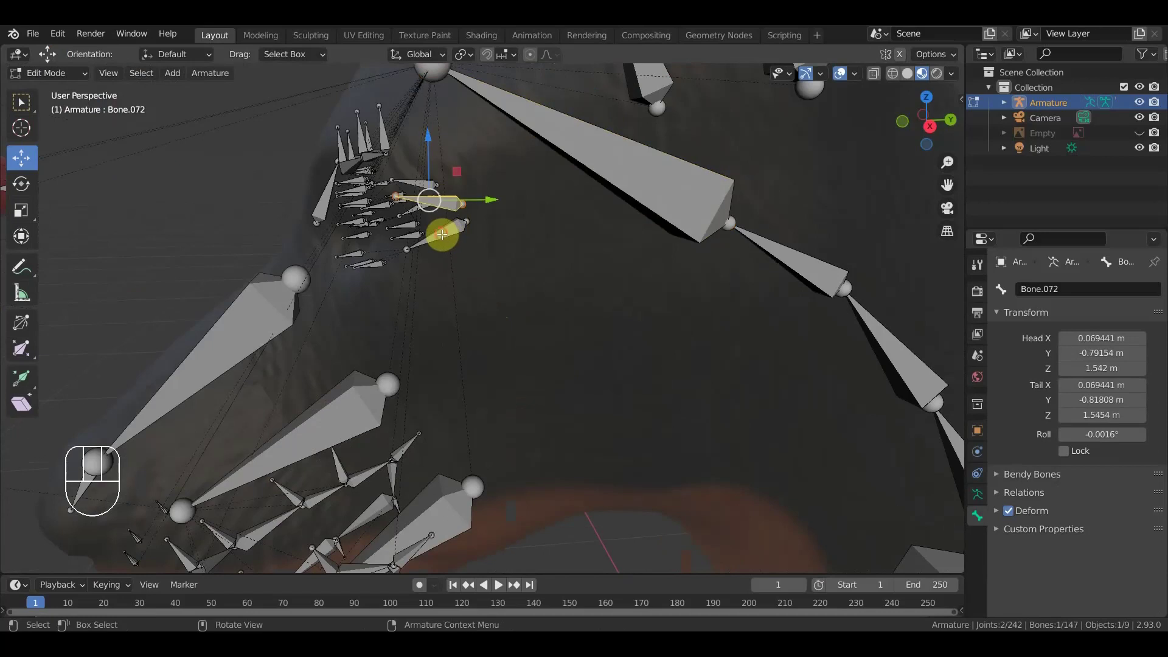
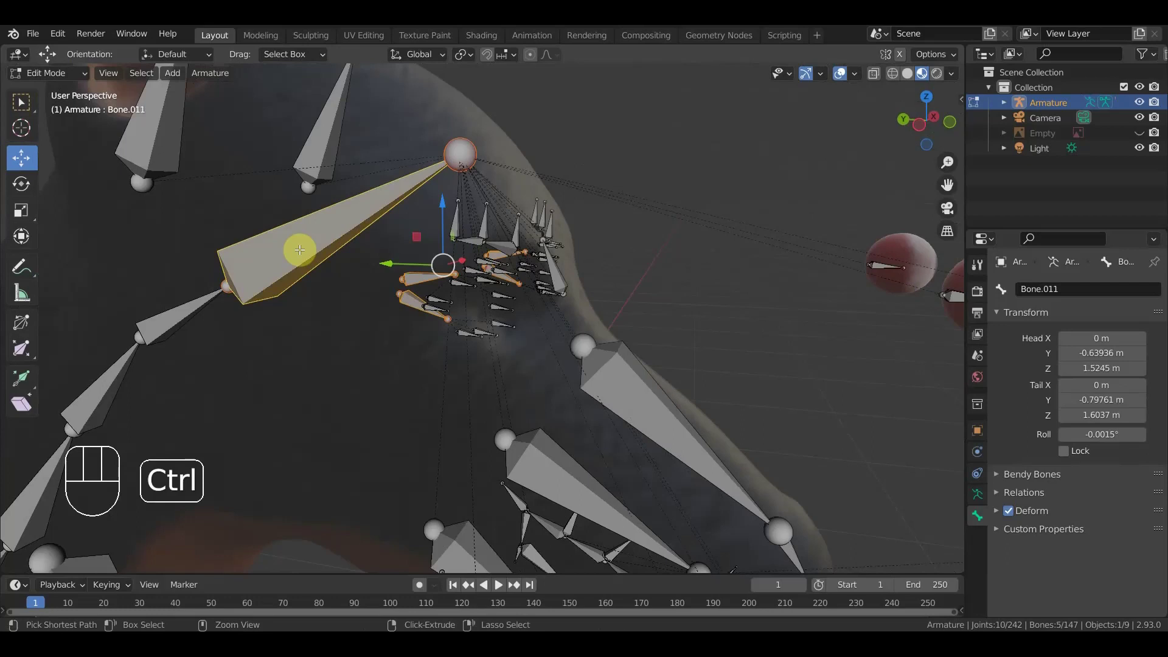
- Leave bone editing, select the armature in Pose Mode and rotate head bone Bone.011 to test the eyebrows
key(ctrl+p)
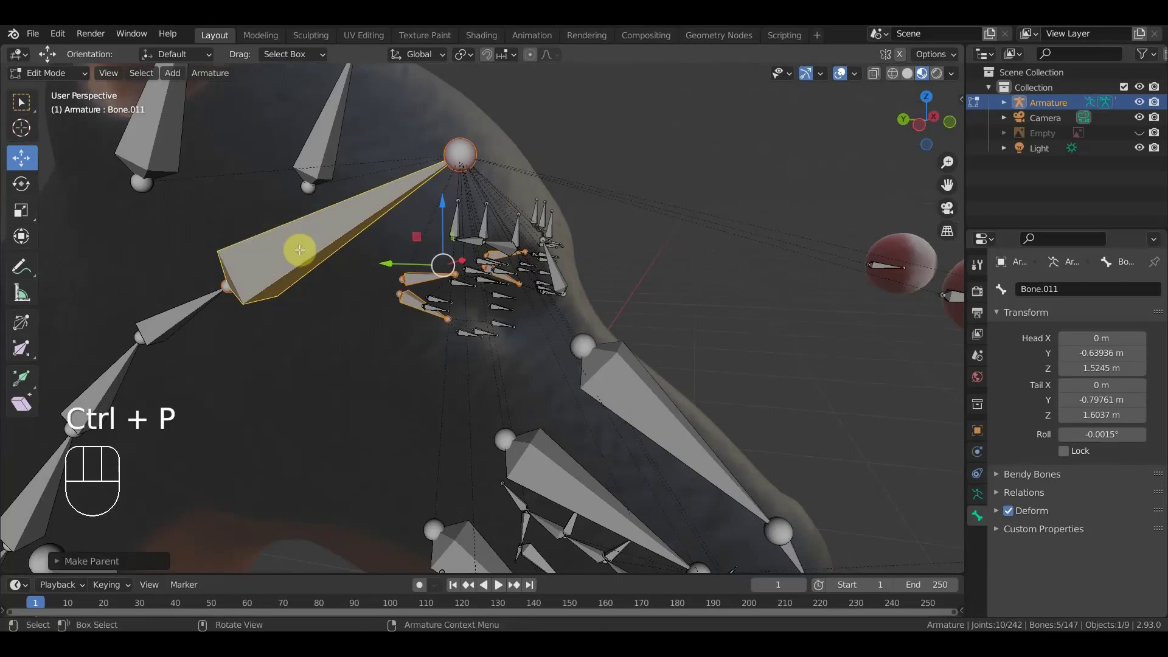
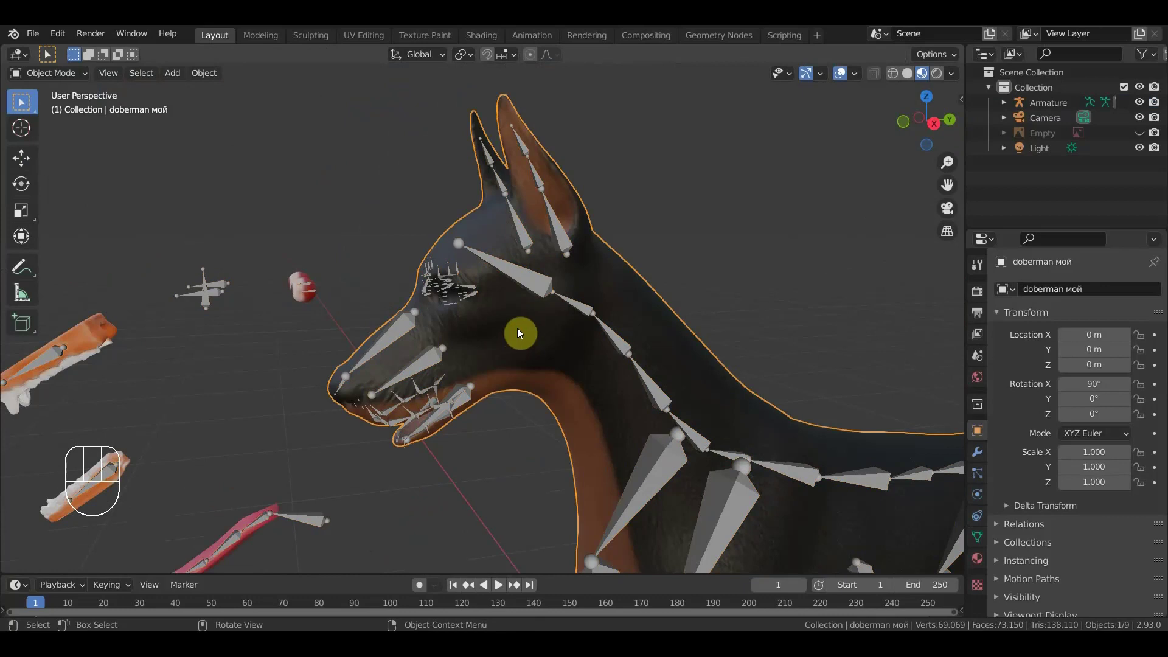
click(537, 283)
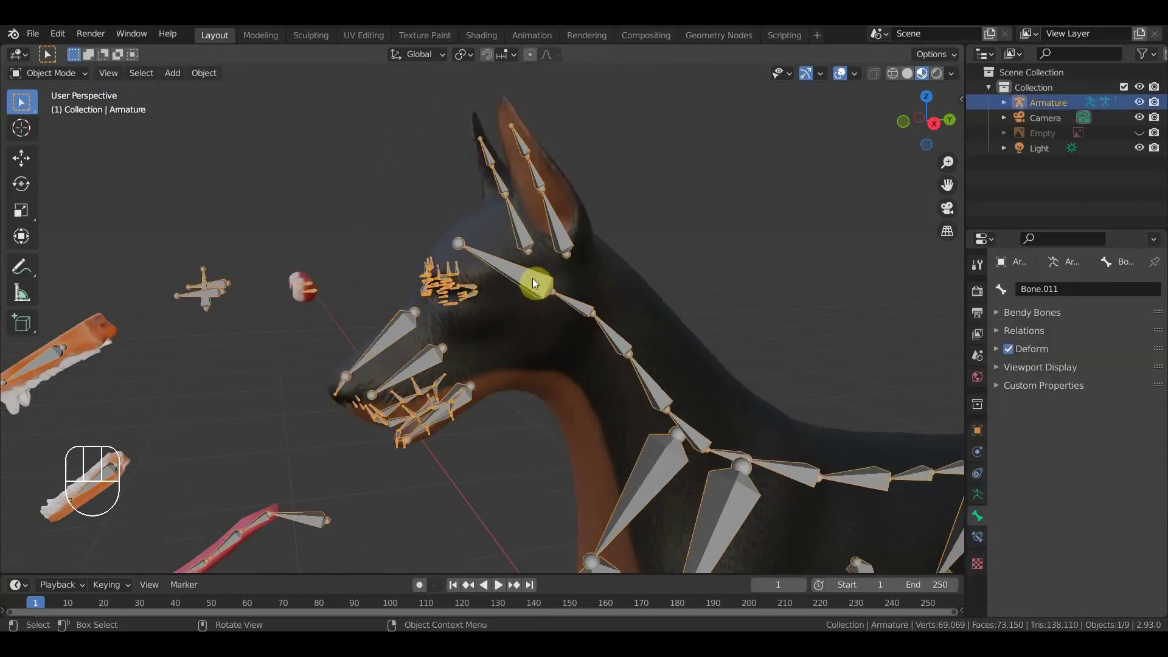
drag(52, 73, 89, 130)
drag(521, 286, 618, 287)
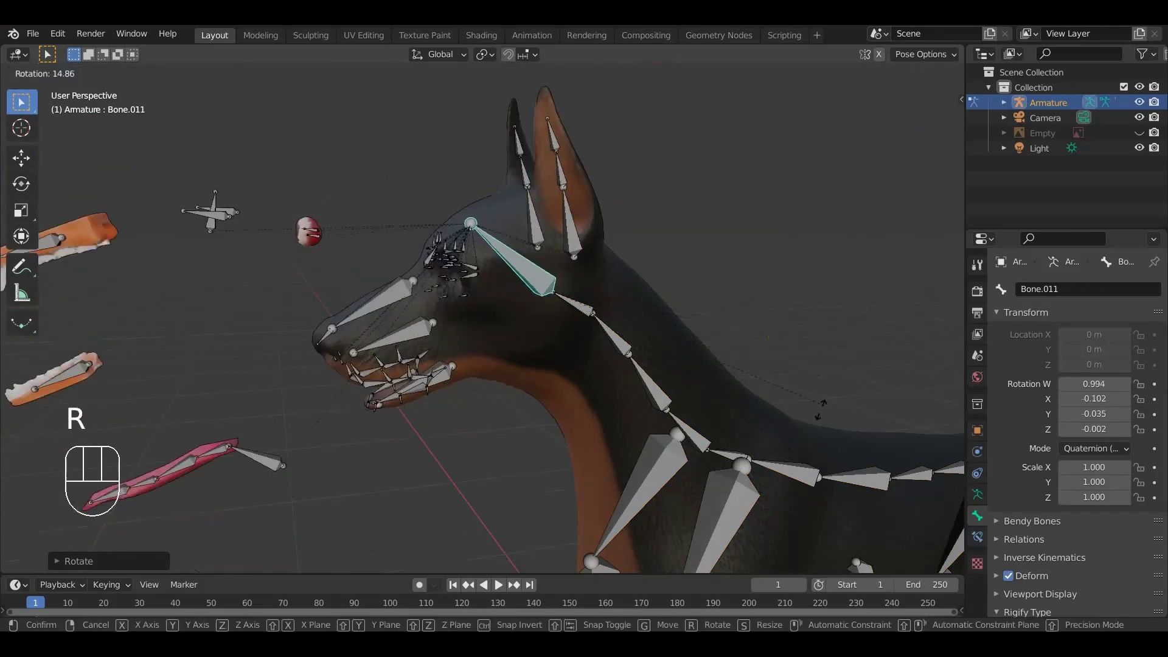
- Confirm the tilt, undo it, and zoom in close on the eyebrow bones
click(824, 414)
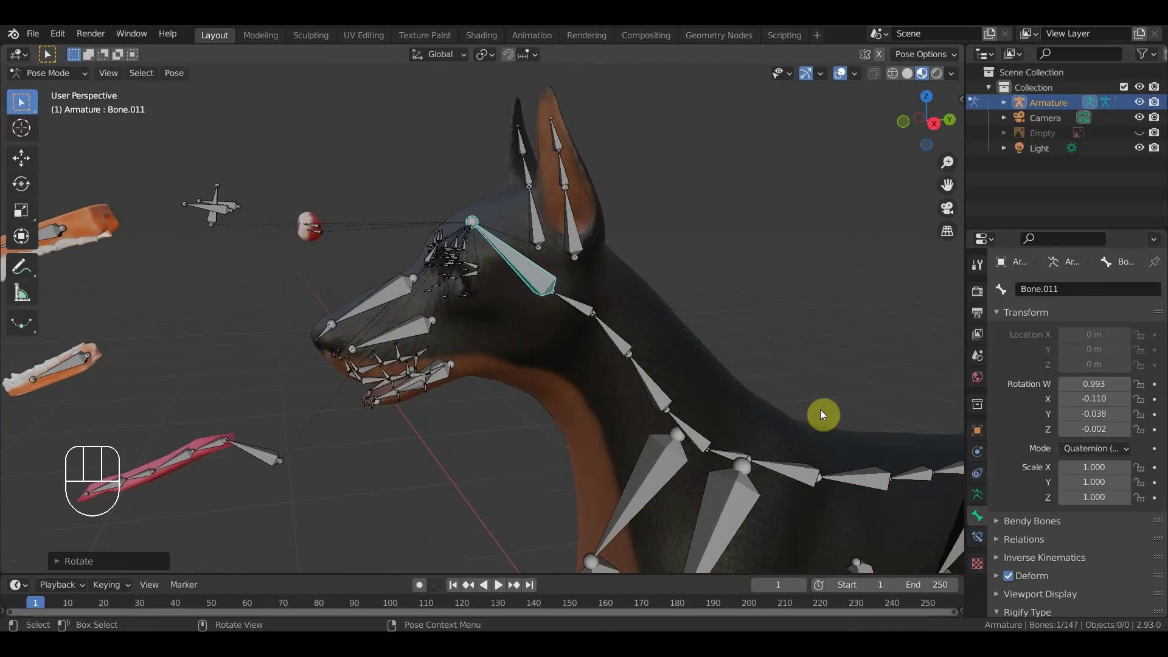
drag(785, 390, 807, 387)
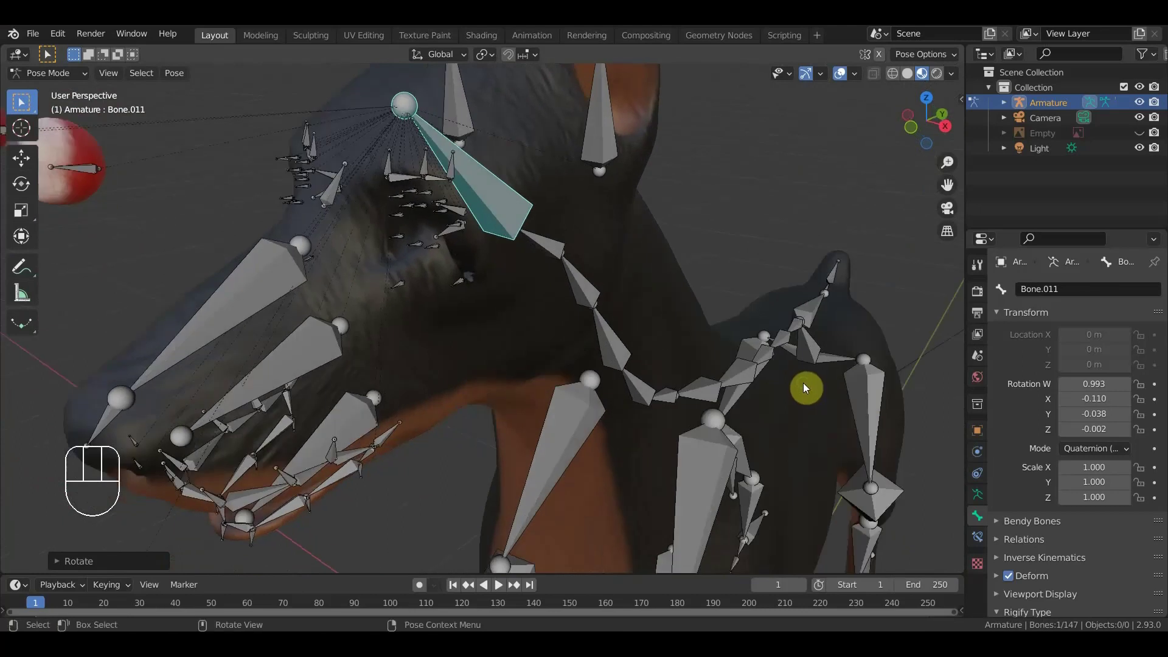
key(ctrl+z)
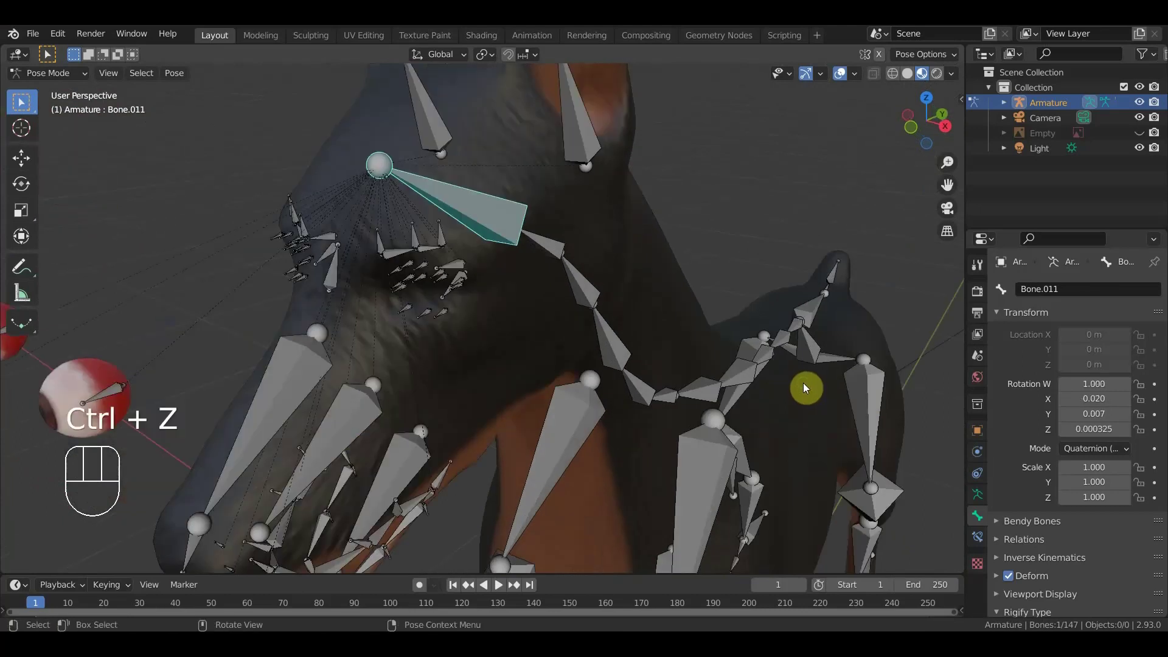
drag(61, 80, 60, 96)
drag(57, 84, 484, 263)
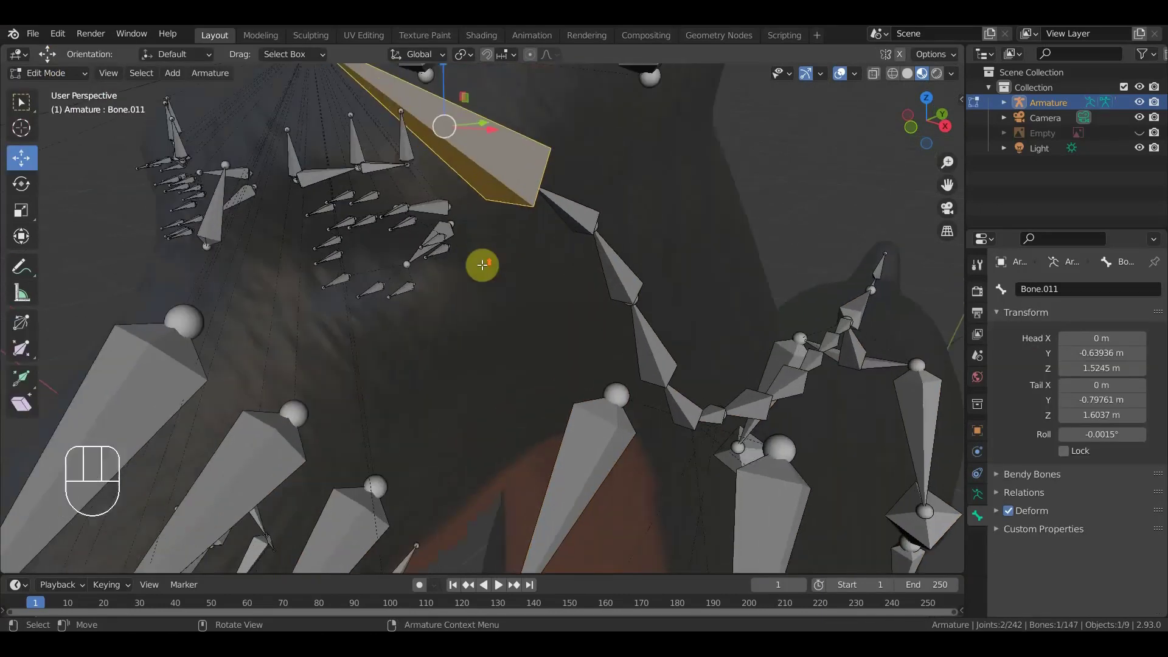
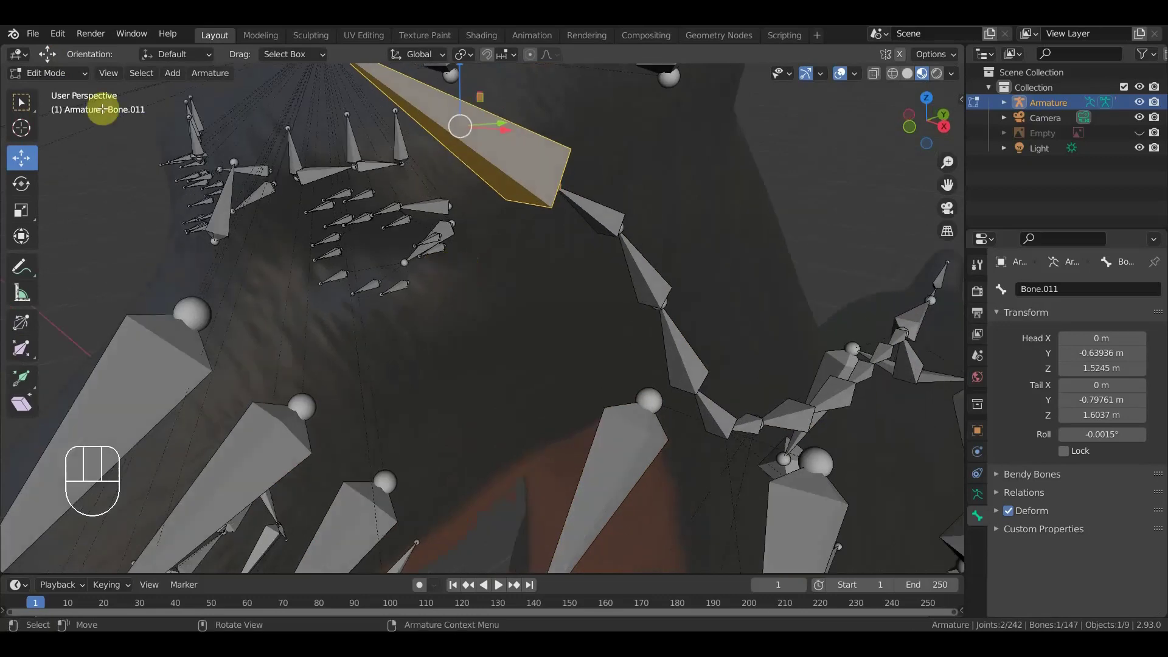
- Cycle the armature through Edit, Object and Pose modes, clearing Bone.011 back to rest
drag(55, 83, 85, 116)
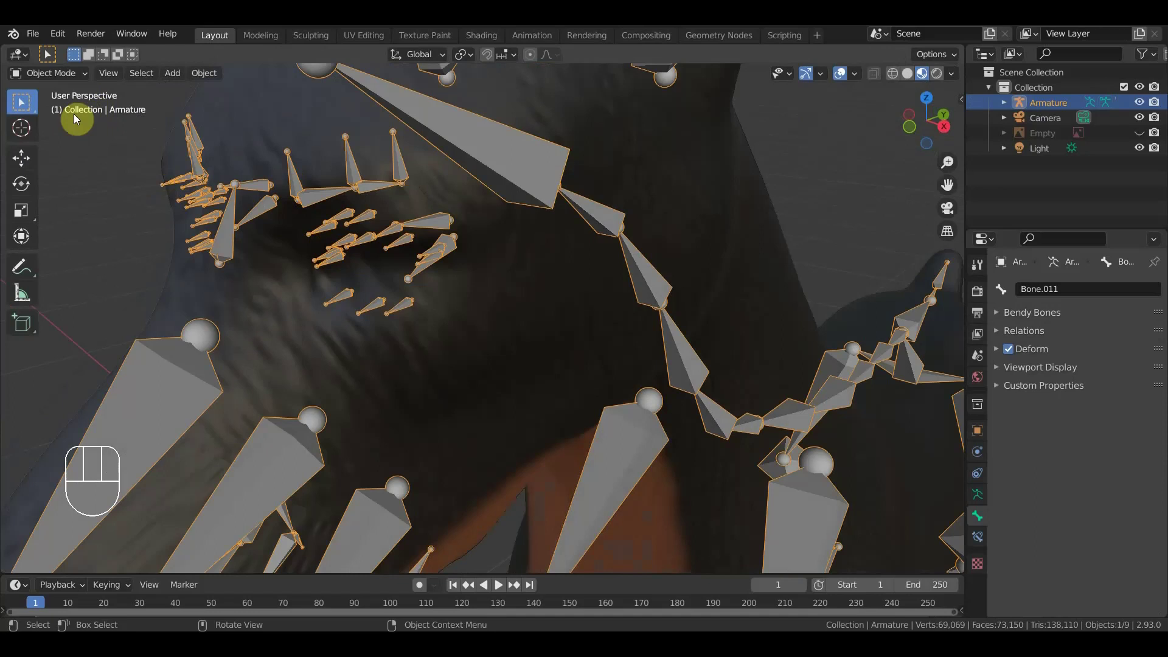
drag(65, 83, 76, 130)
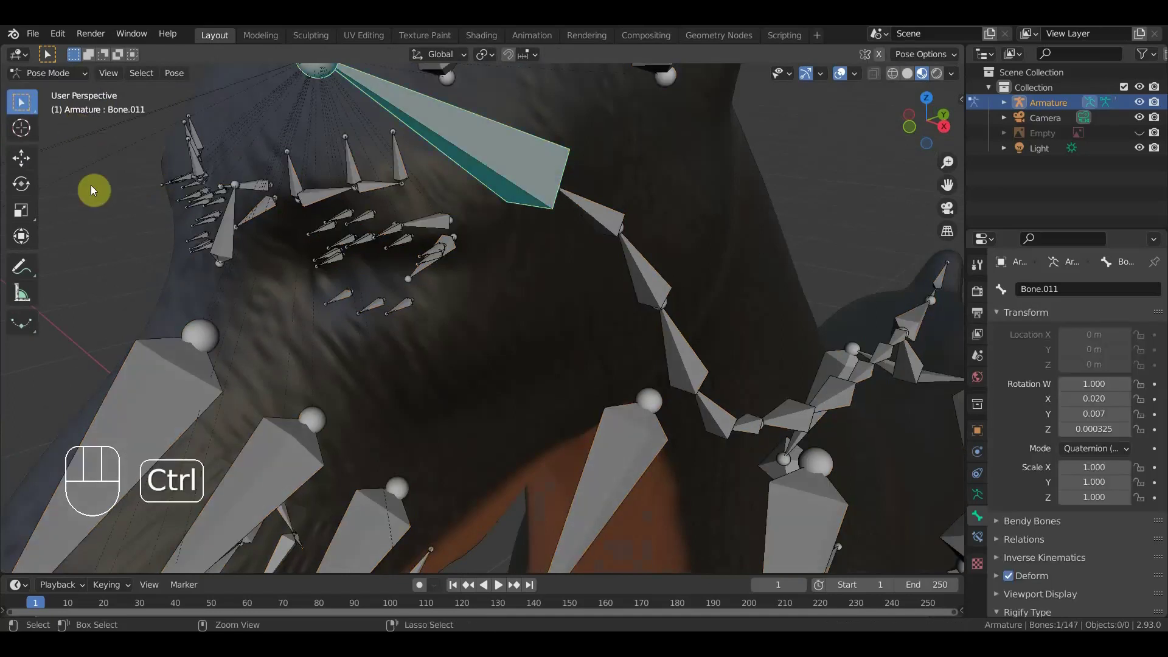
key(ctrl+z)
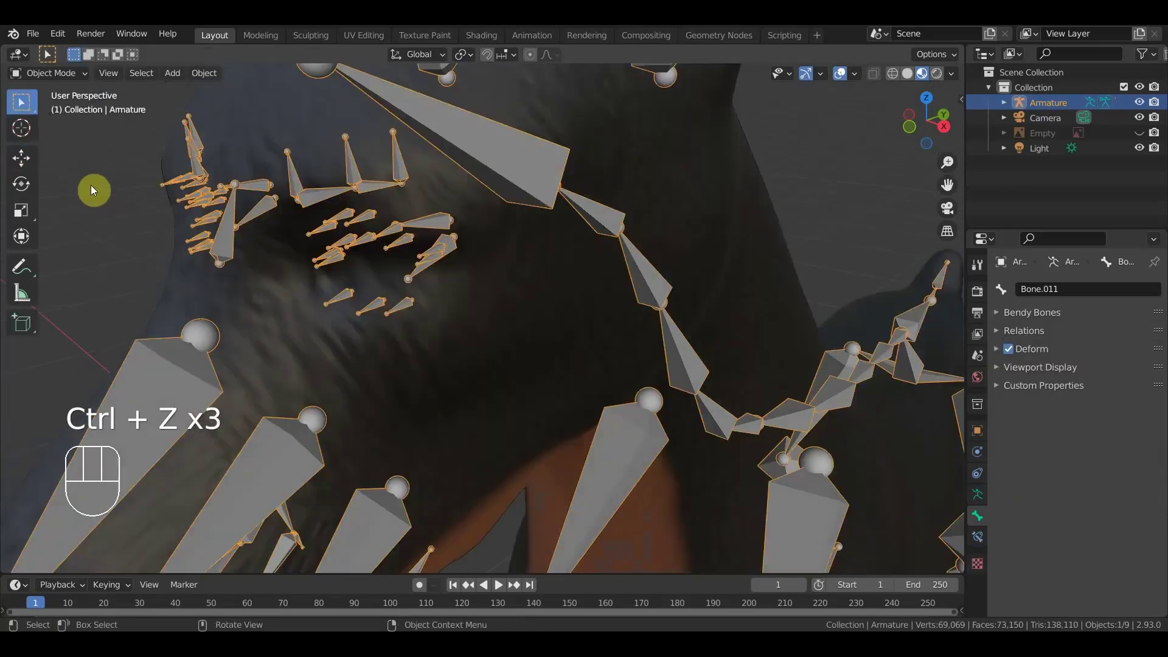
key(ctrl+z)
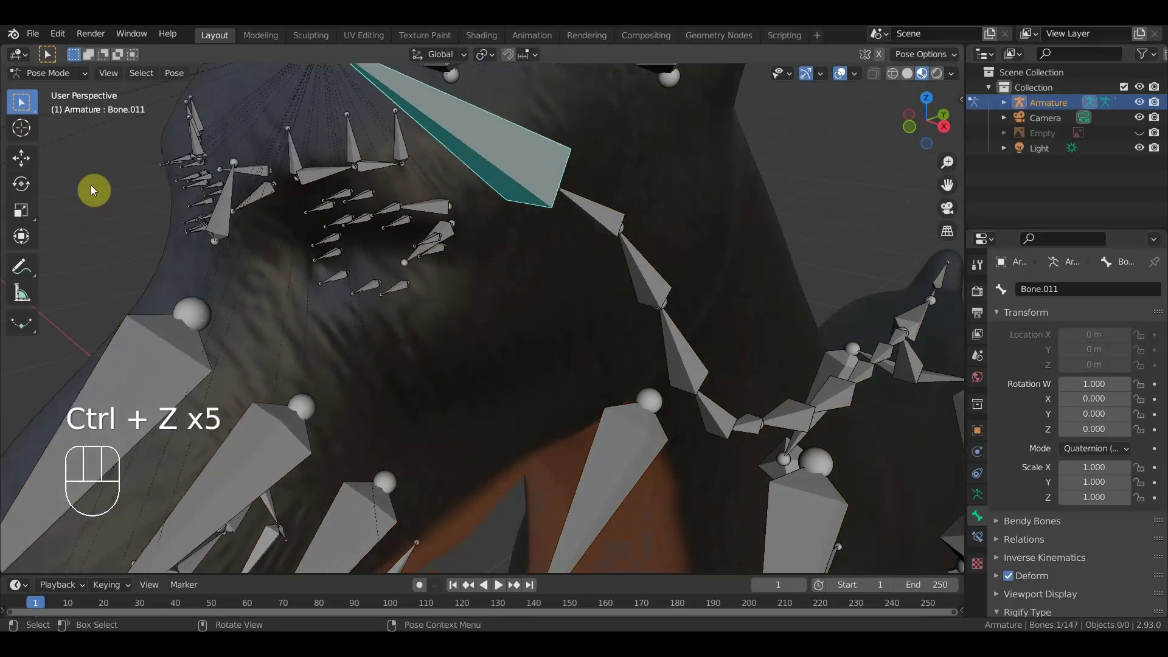
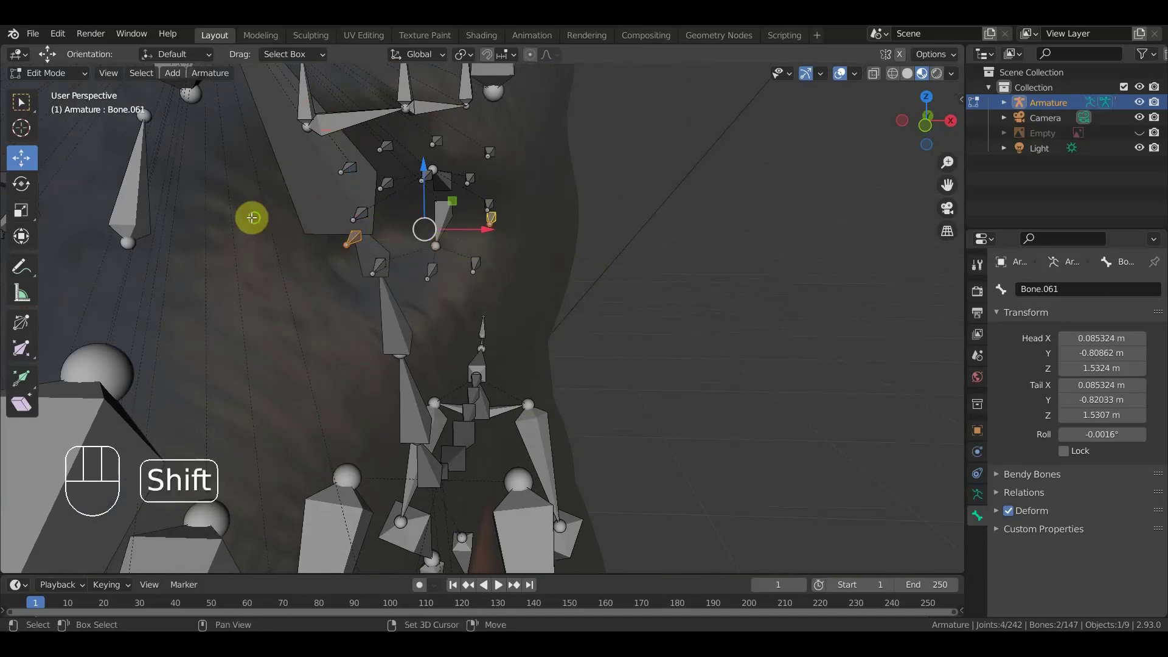
- Box-select the eyebrow bones from the front and parent them to Bone.011 with Keep Offset
drag(307, 221, 545, 254)
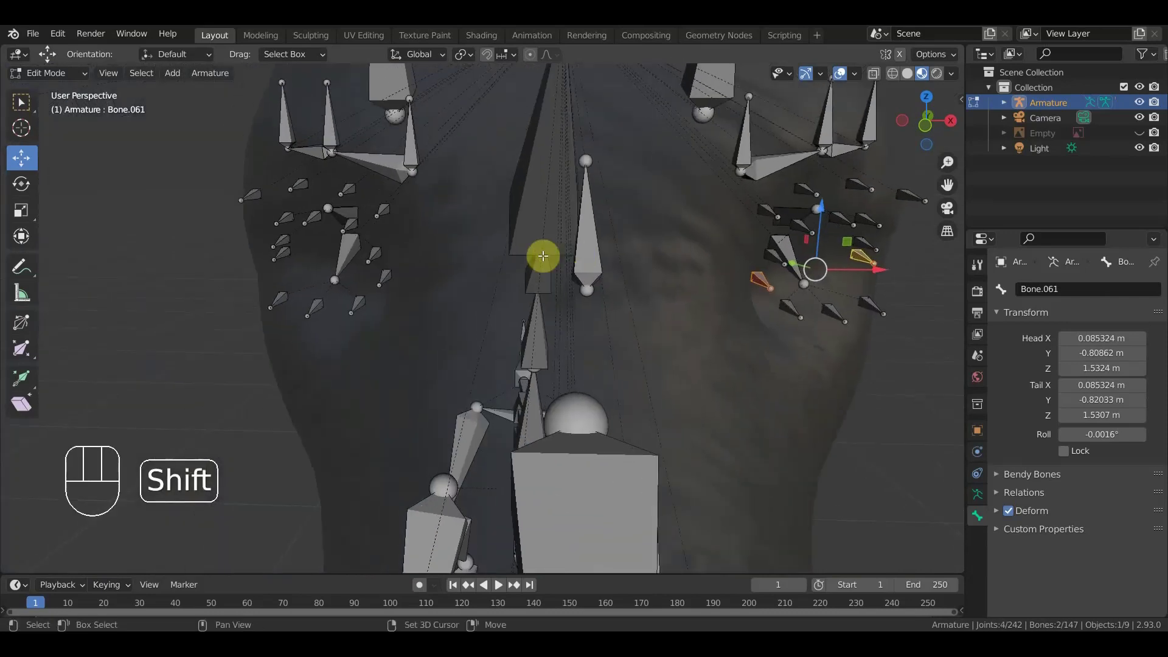
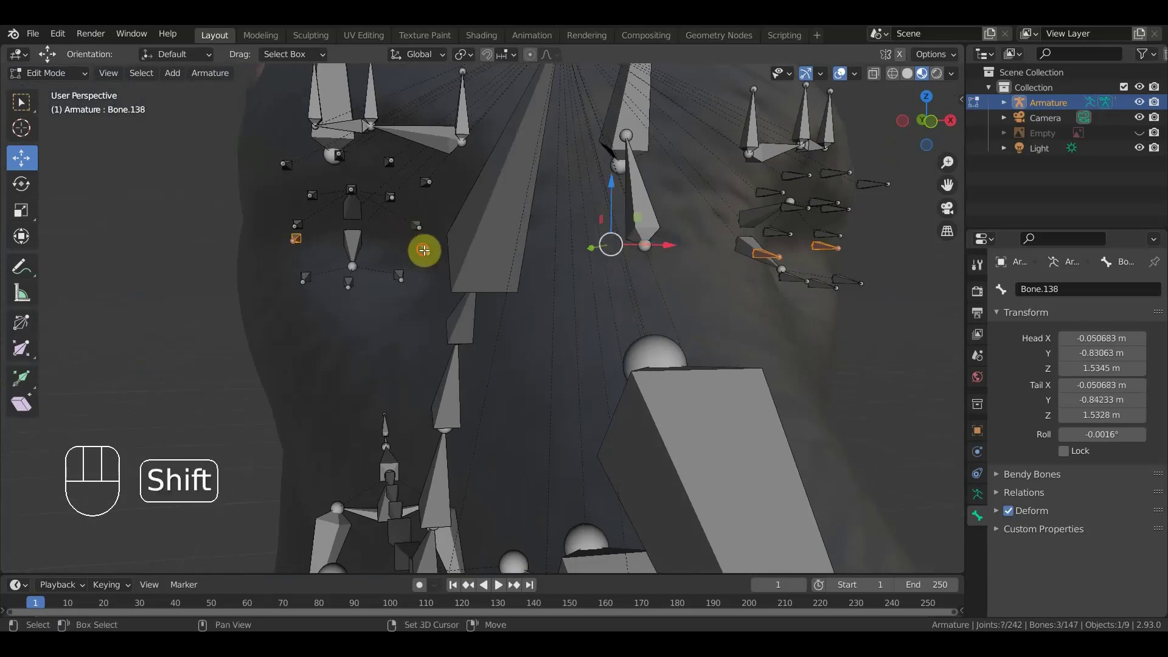
drag(426, 248, 434, 262)
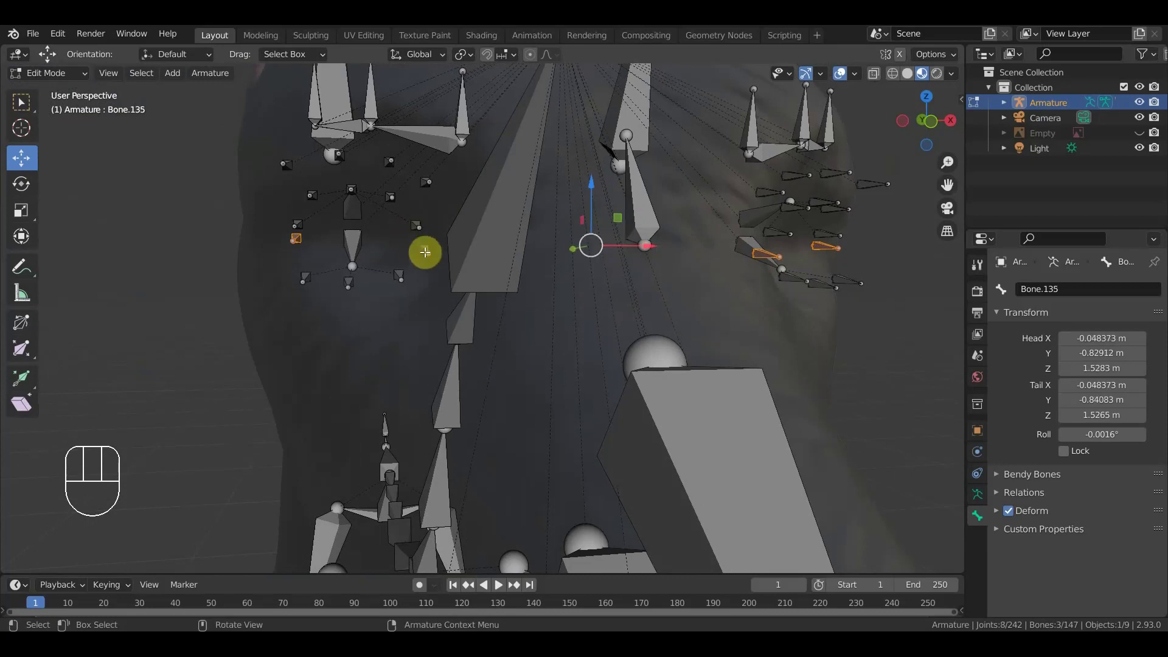
drag(426, 245, 445, 257)
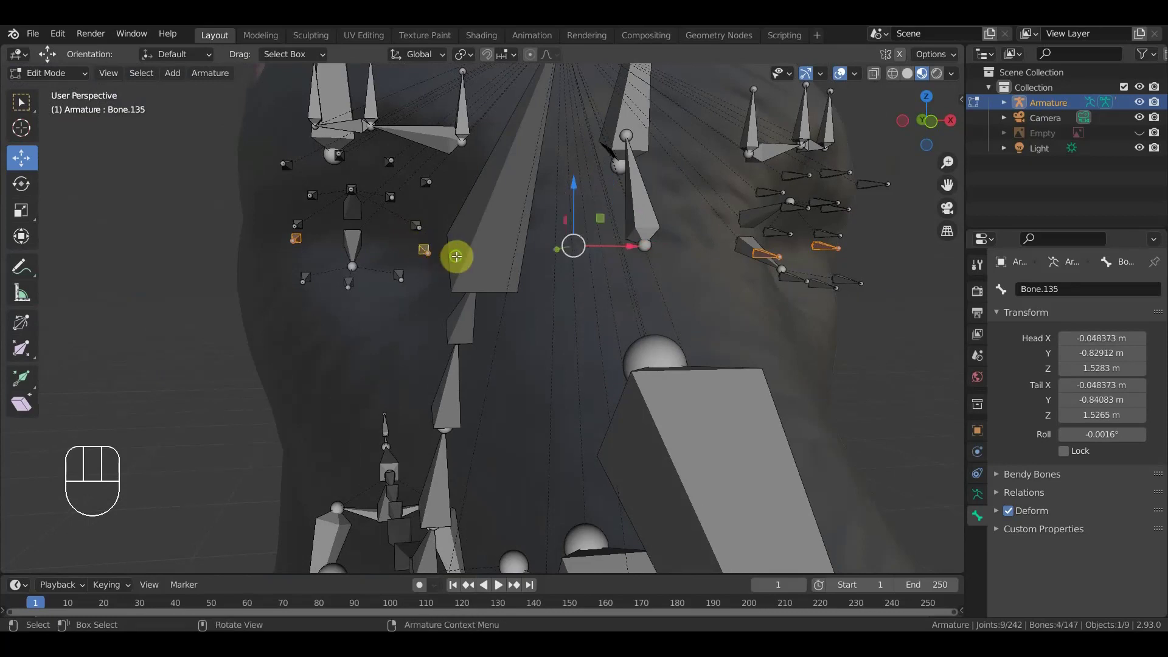
drag(449, 256, 466, 243)
click(545, 153)
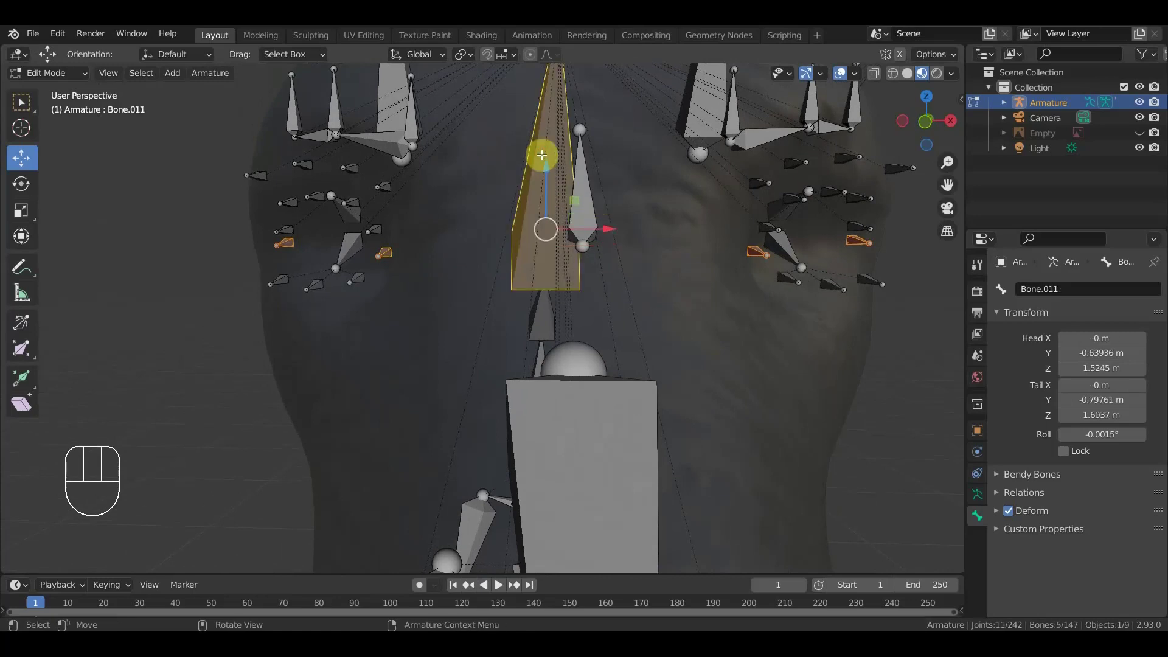
key(ctrl+p)
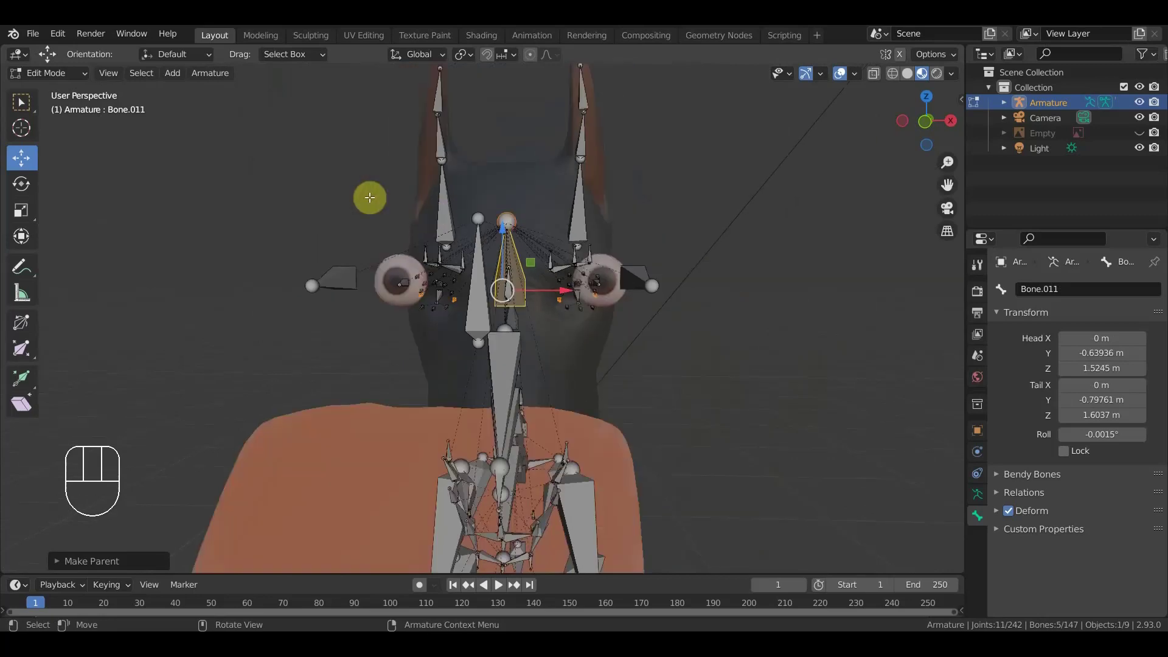
- Switch the armature back into Pose Mode
drag(63, 76, 65, 94)
drag(64, 88, 79, 130)
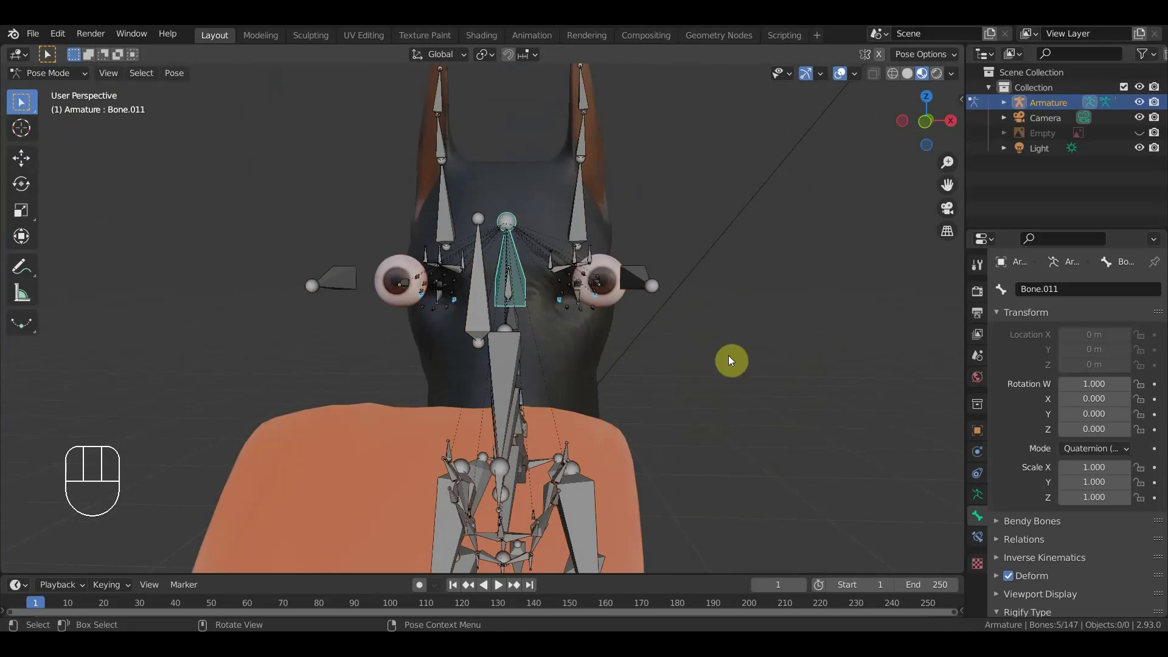
- Switch to Right Orthographic view and zoom out until the whole dog is centered
key(KP_3)
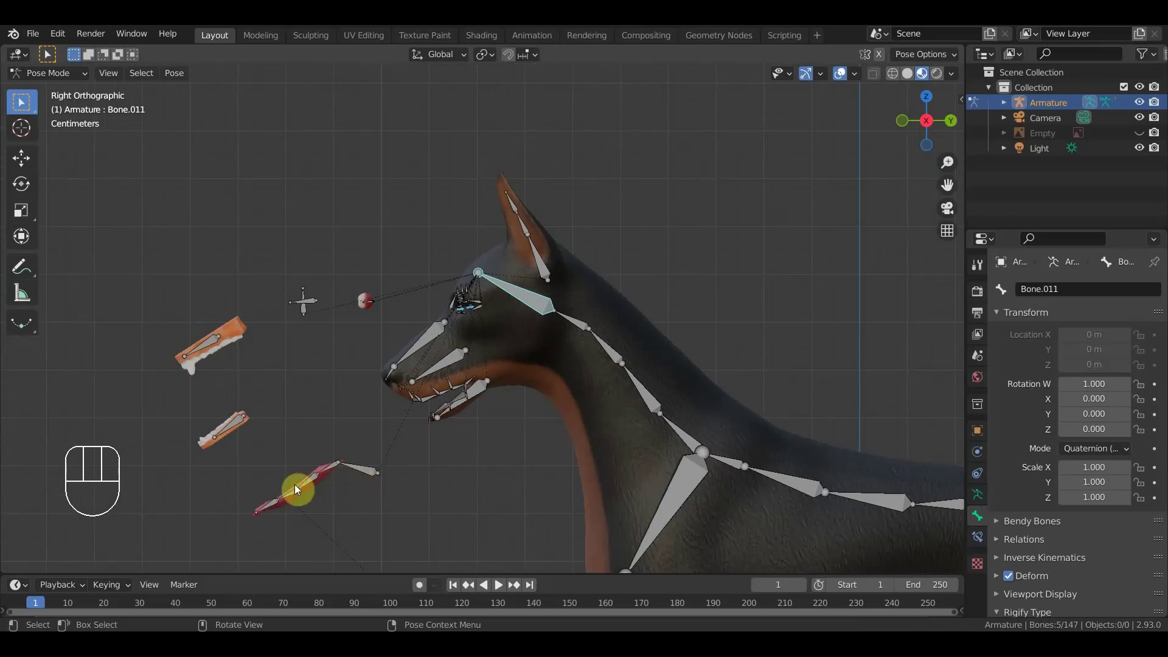
drag(330, 474, 382, 476)
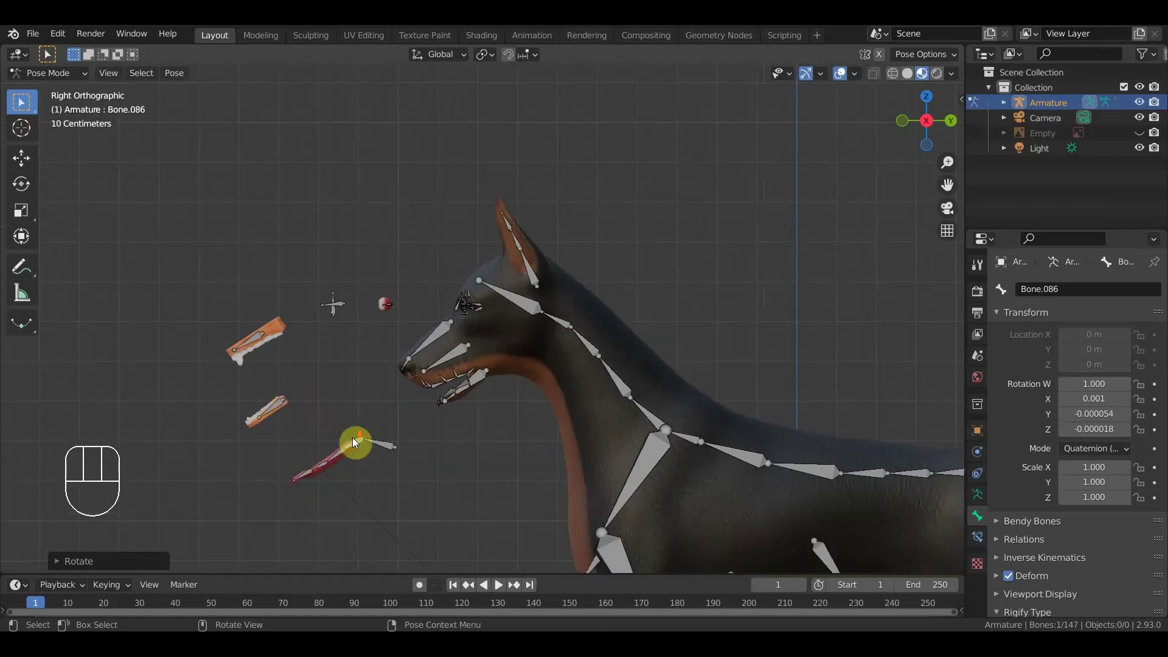
drag(406, 410, 172, 178)
drag(36, 36, 135, 155)
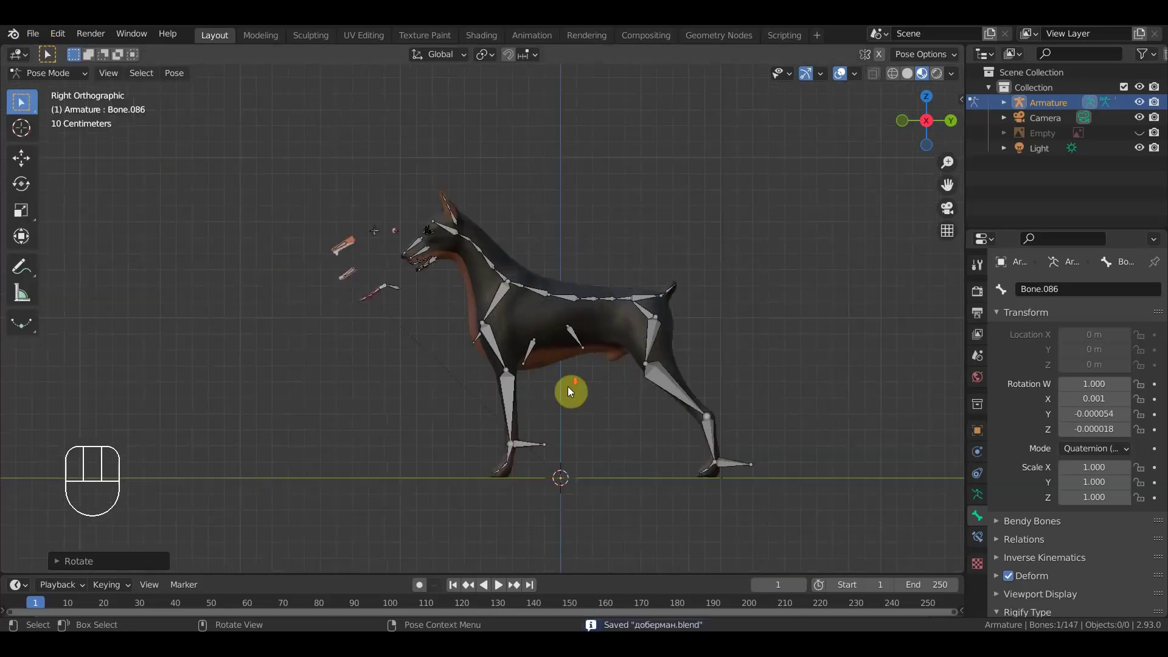
- Add an Inverse Kinematics constraint on Bone.017 targeting foot Bone.021 with chain length 2
drag(563, 374, 533, 416)
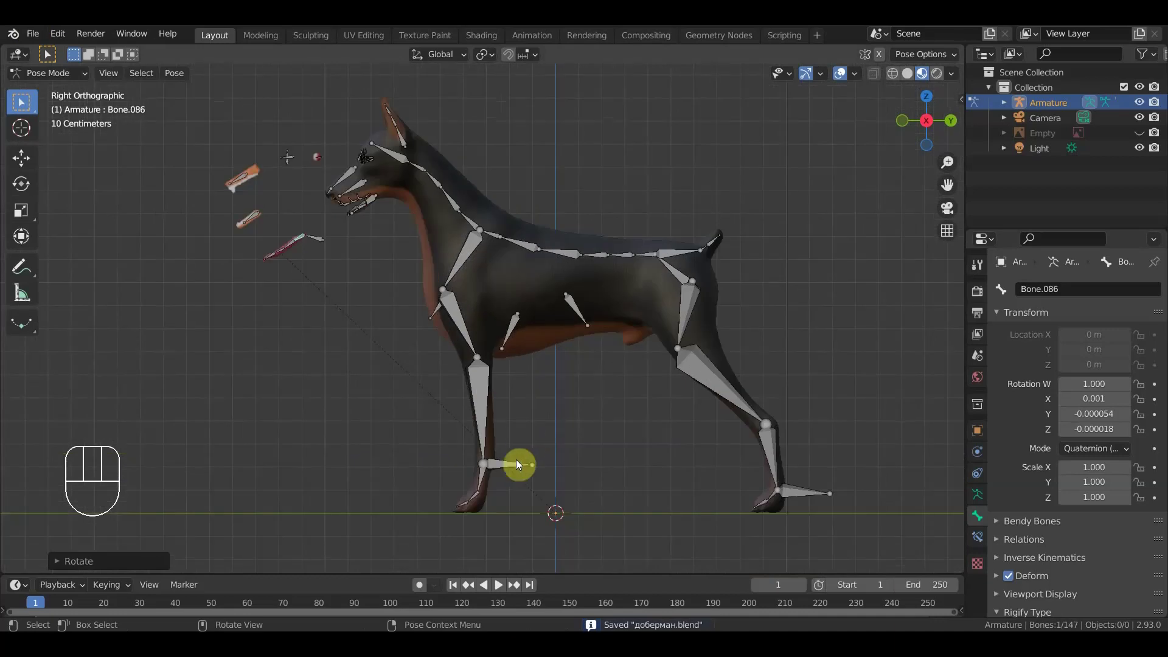
click(503, 473)
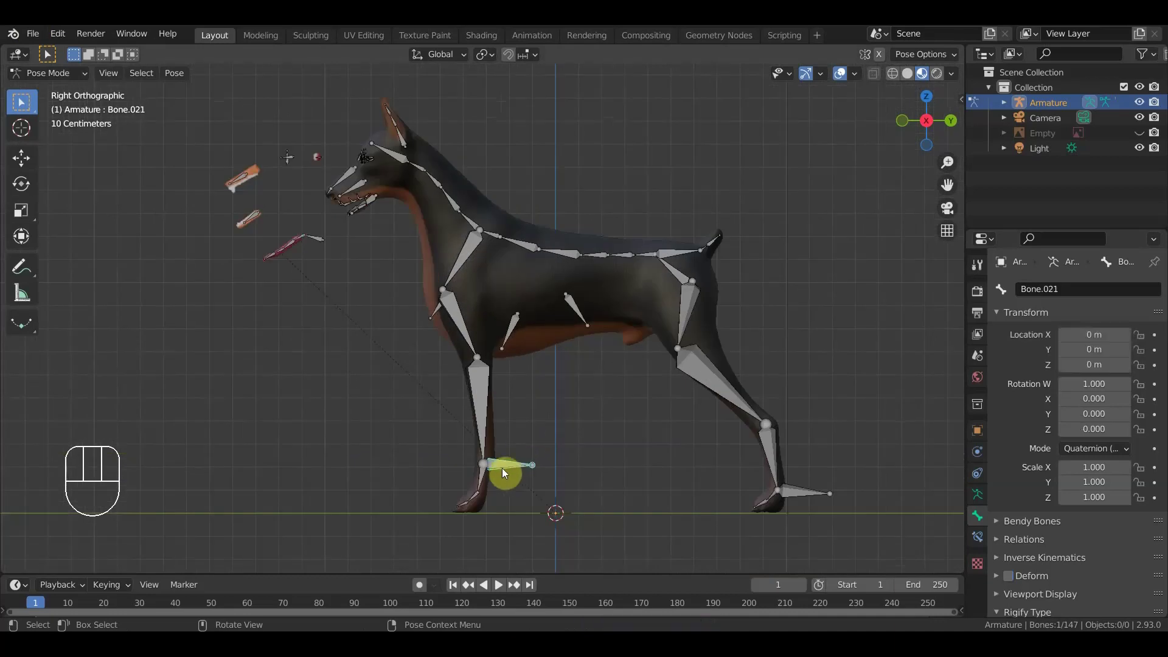
drag(484, 432, 561, 417)
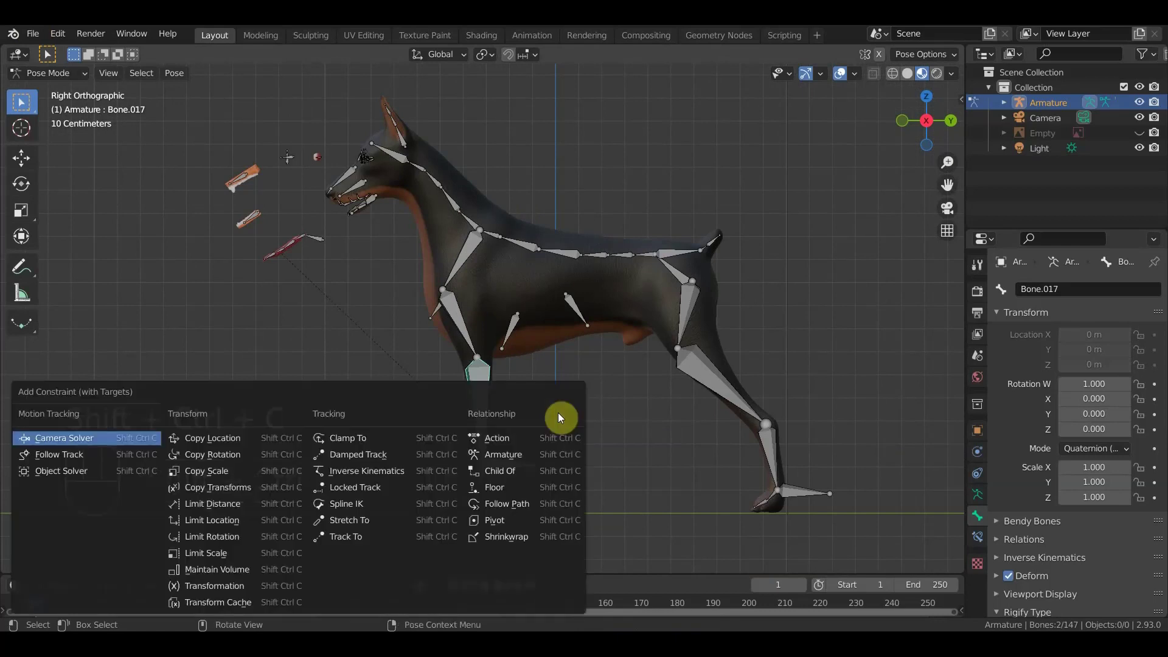
key(ctrl+shift+c)
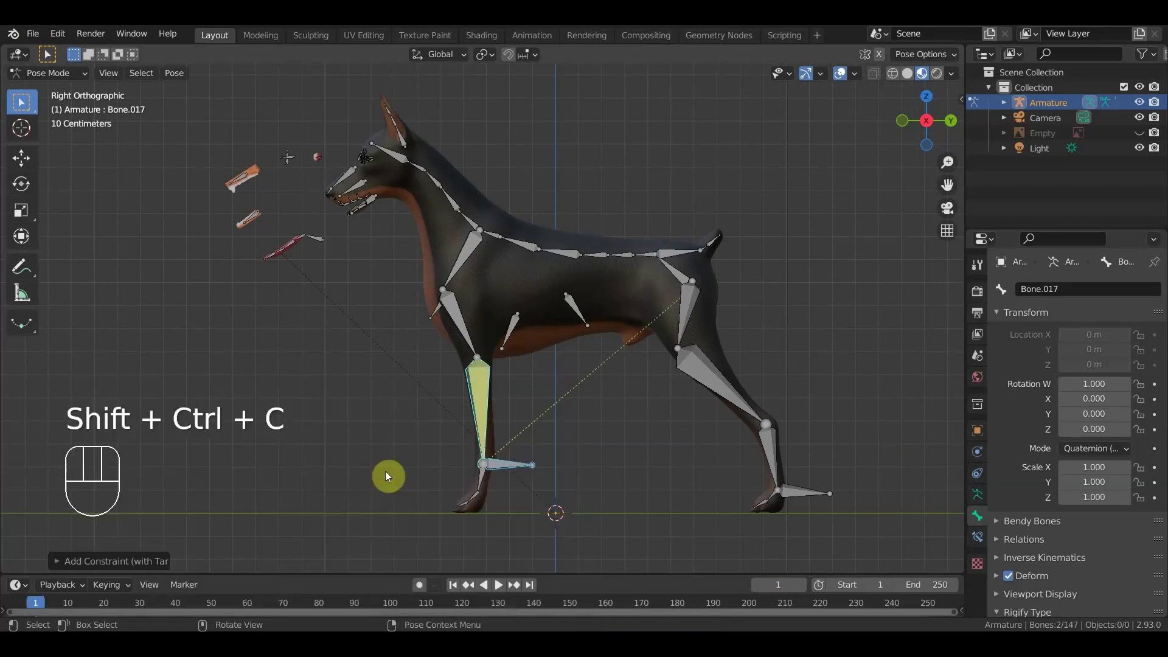
click(987, 540)
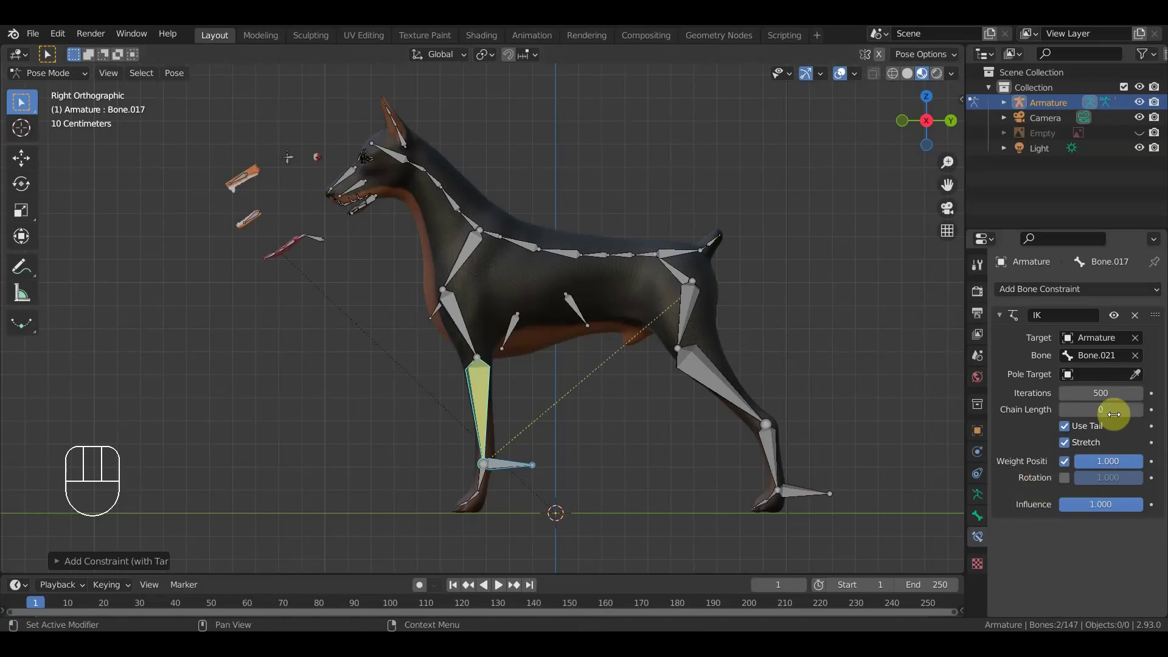
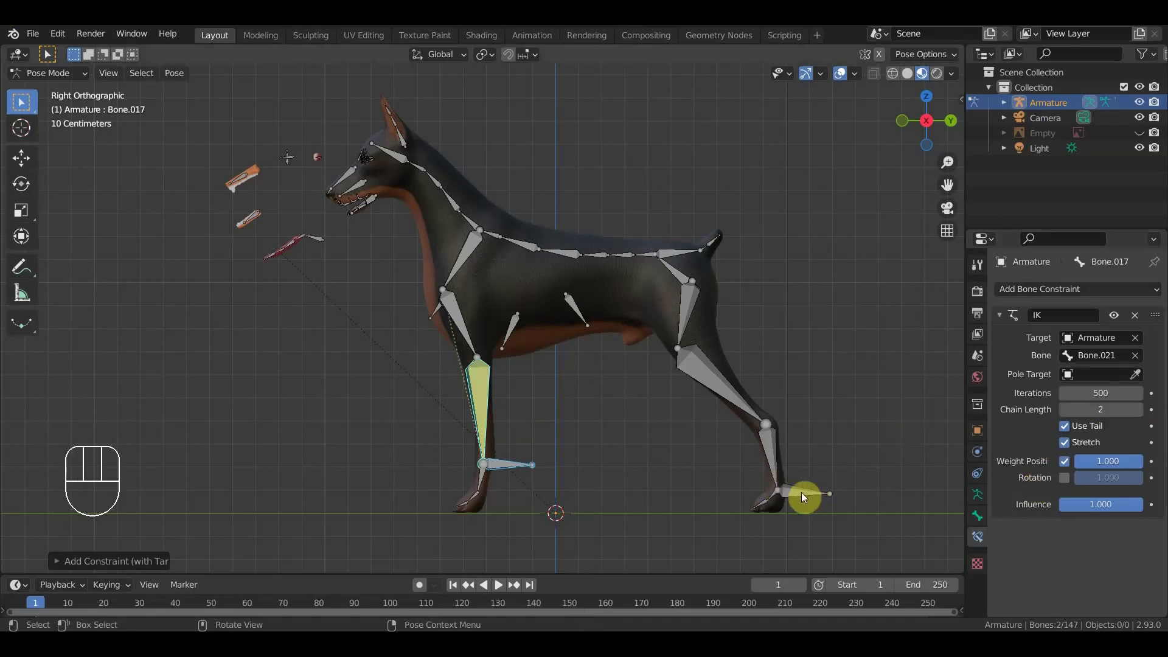
drag(624, 483, 582, 482)
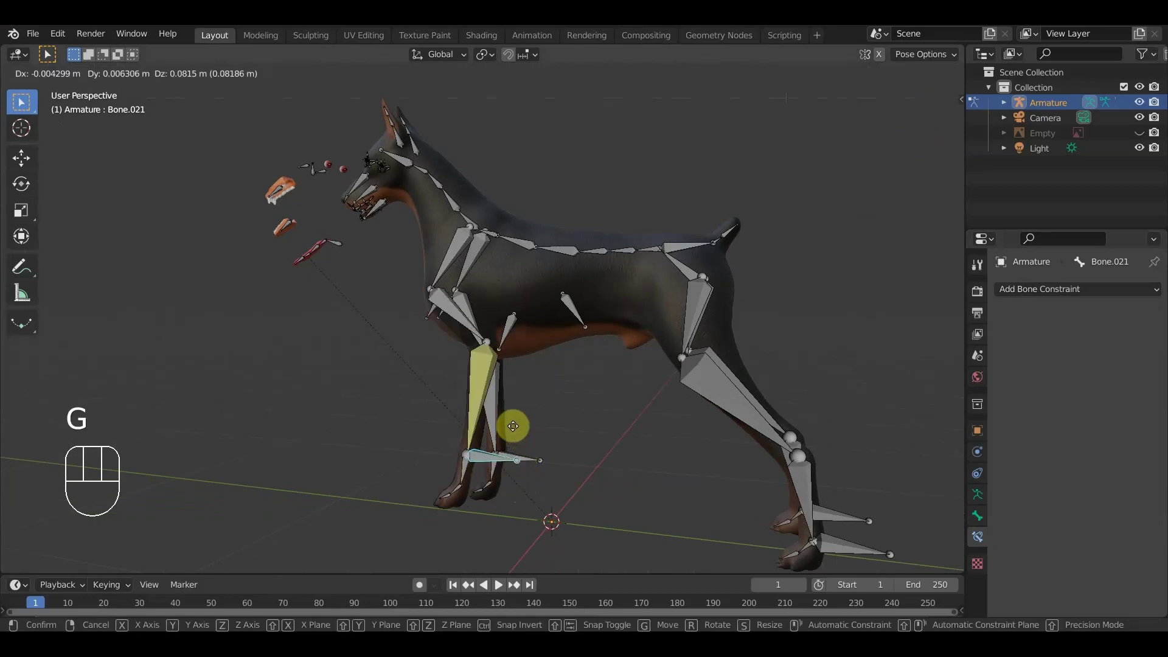
drag(514, 421, 524, 338)
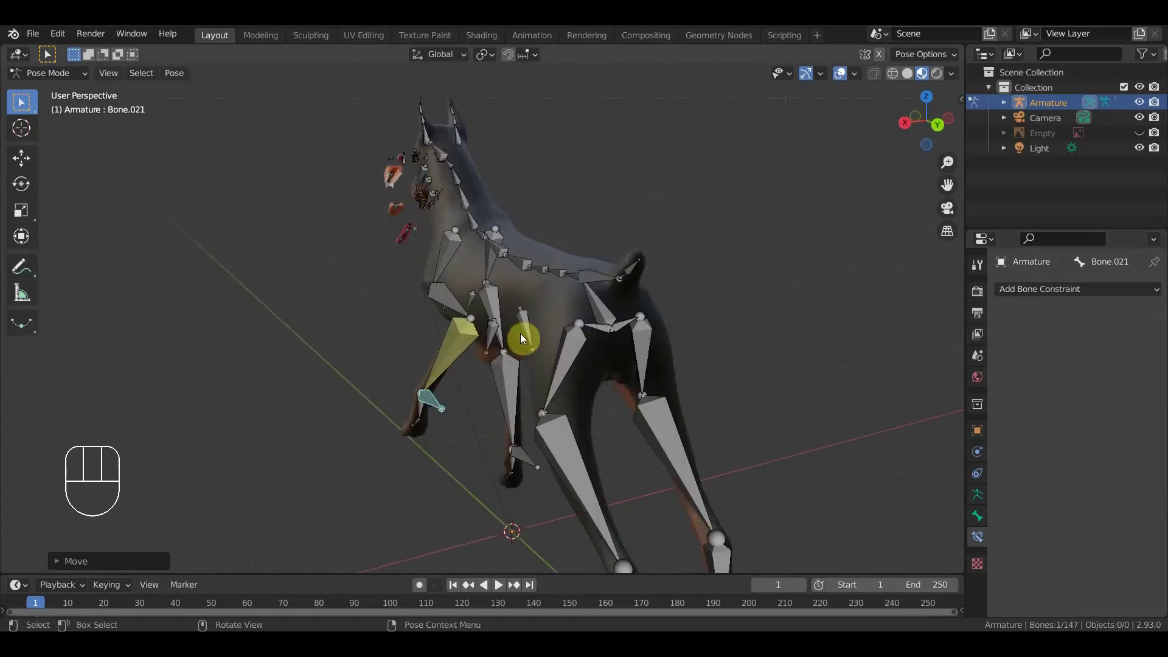
drag(544, 357, 586, 351)
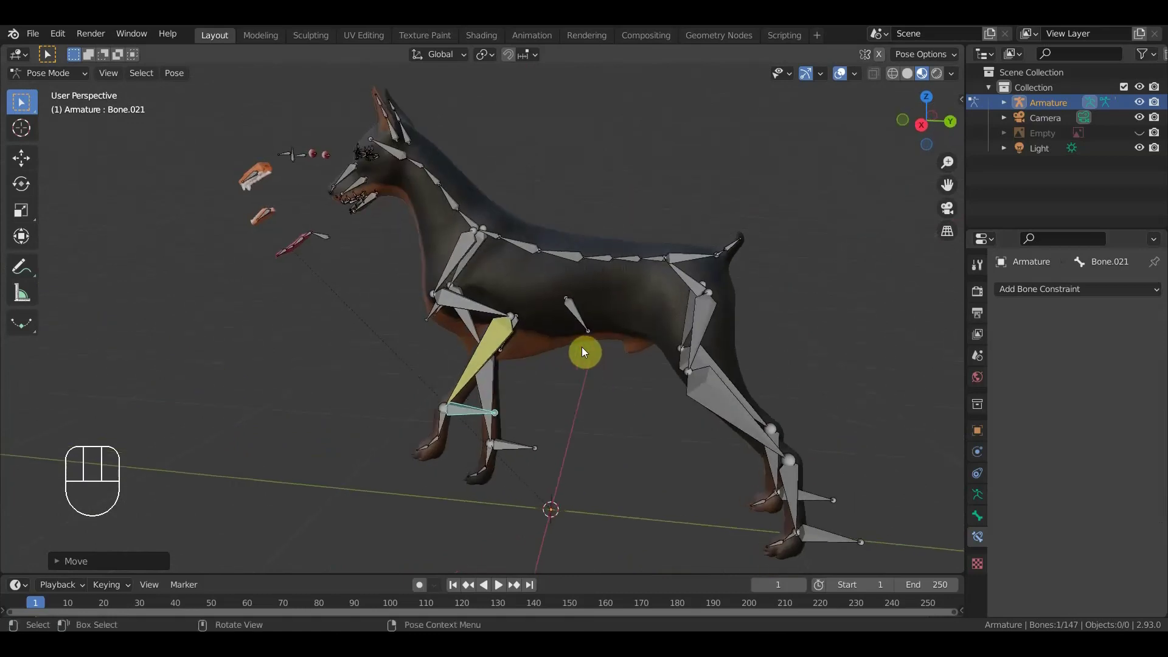
key(ctrl+z)
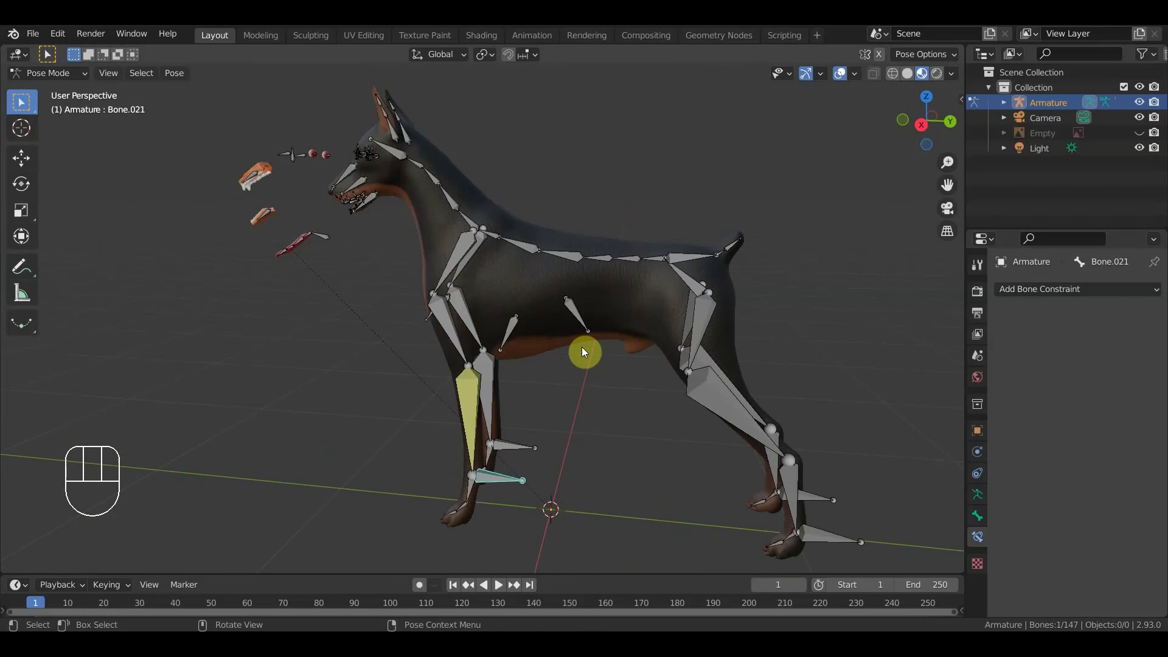
drag(619, 437, 506, 416)
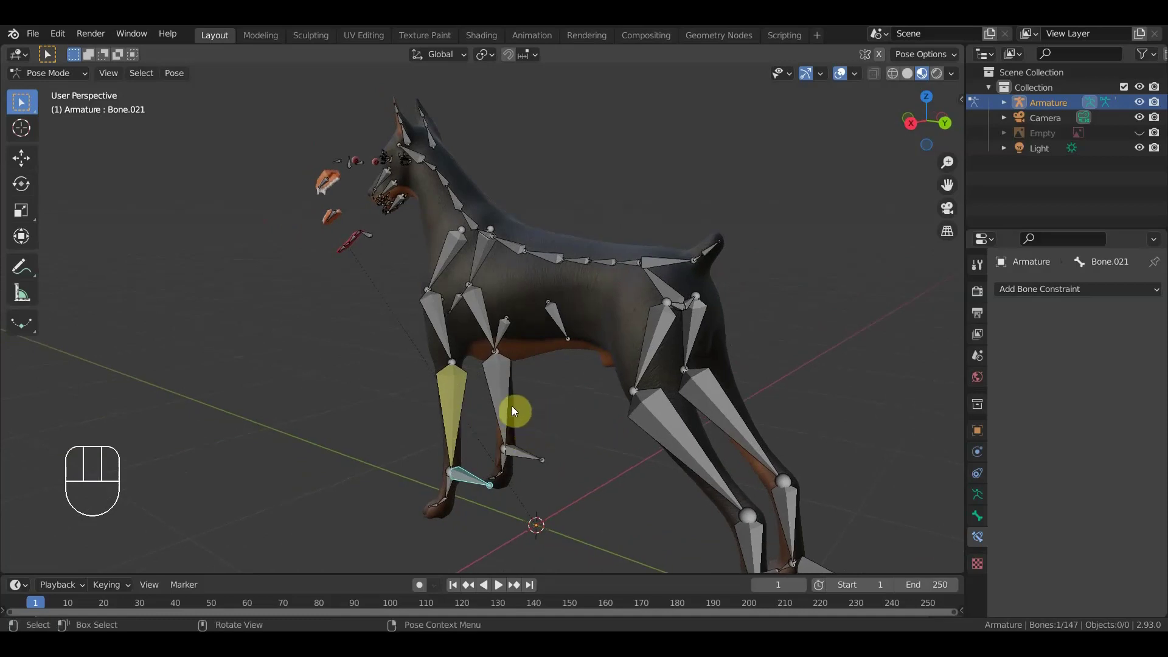
- Add an IK constraint on lower leg Bone.122 targeting foot Bone.125 with chain length 2
click(511, 409)
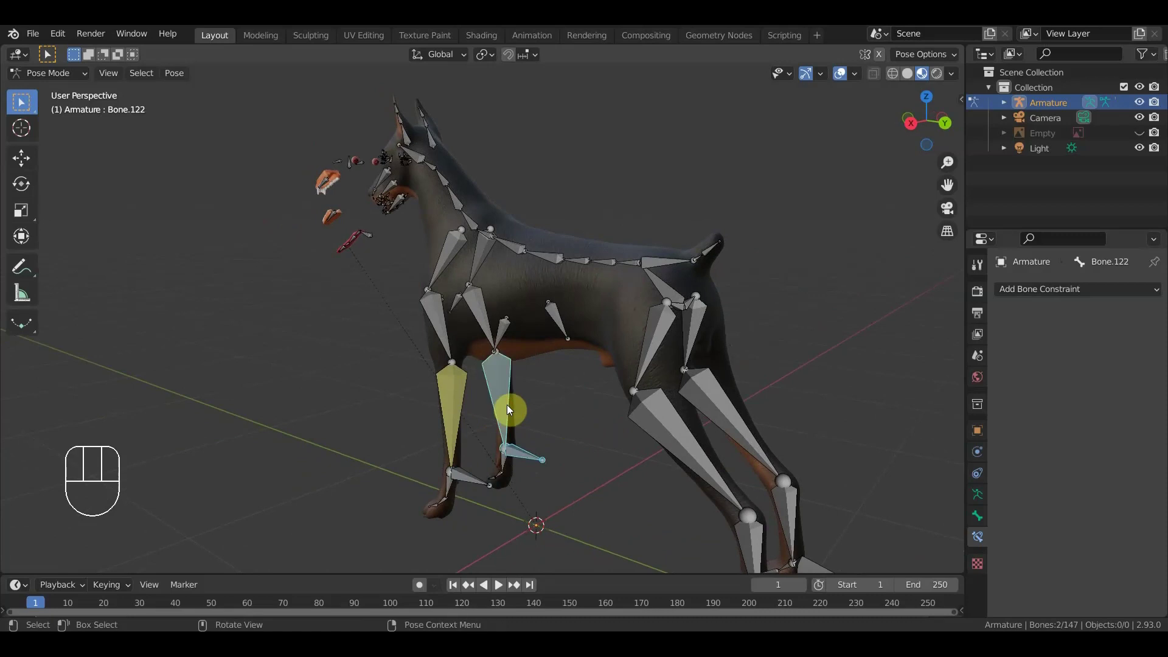
key(ctrl+shift+c)
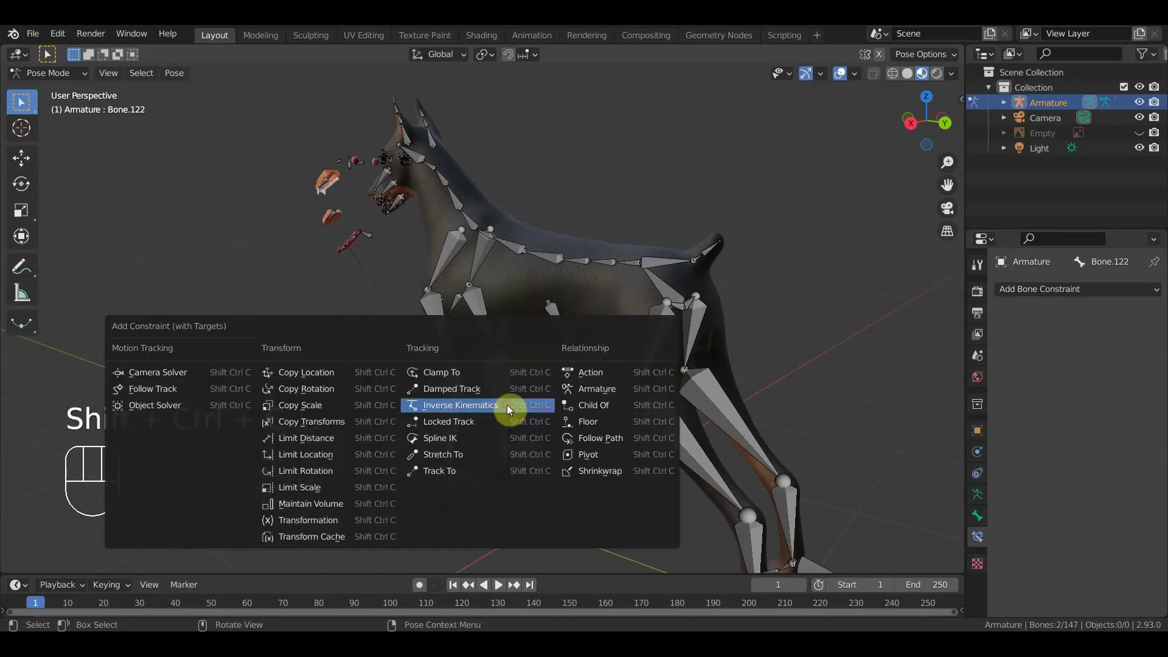
click(1144, 415)
click(1143, 415)
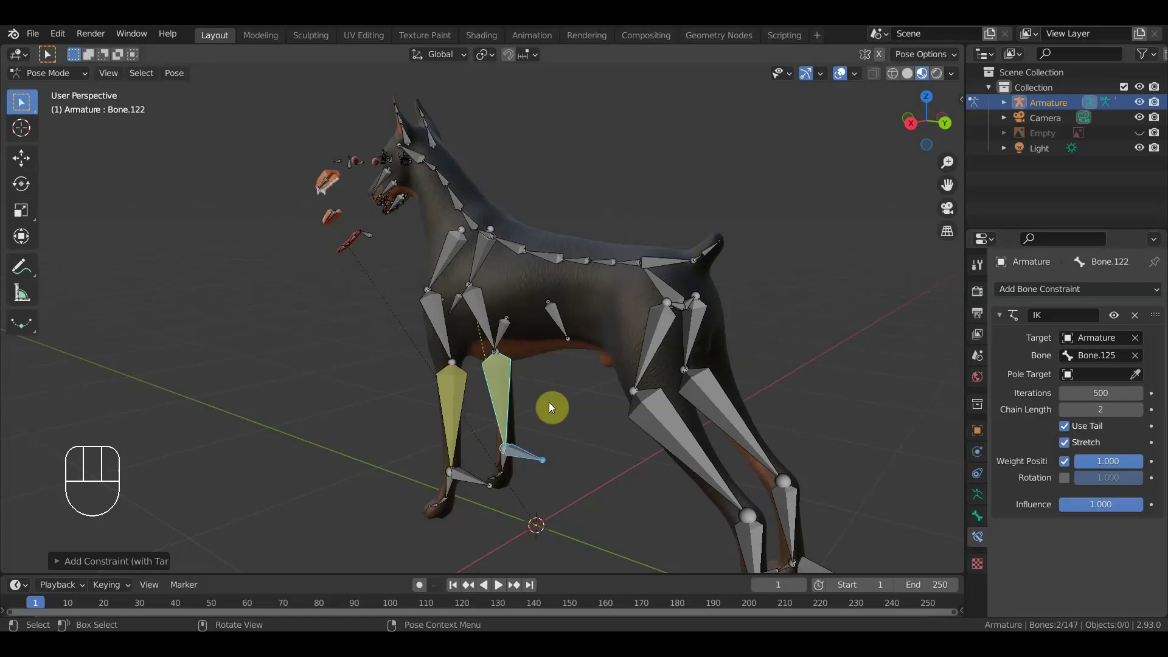
drag(587, 394, 513, 384)
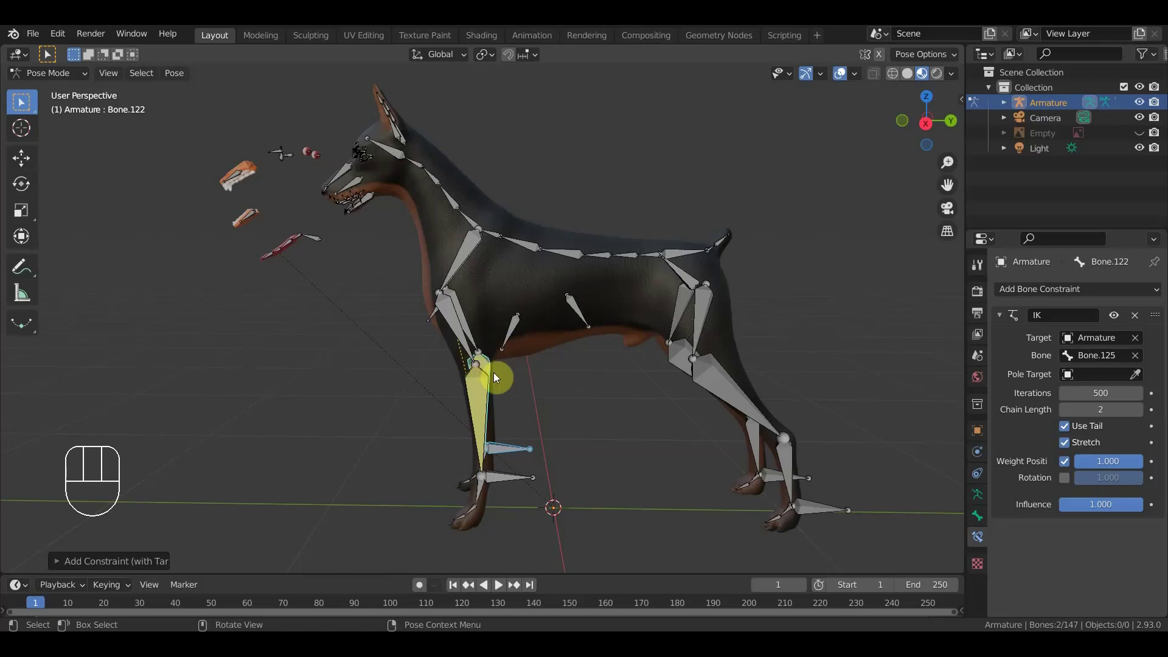
drag(593, 400, 571, 400)
middle_click(465, 343)
- Inspect the shoulder bone's constraint and reselect front-leg Bone.017
click(465, 413)
click(455, 339)
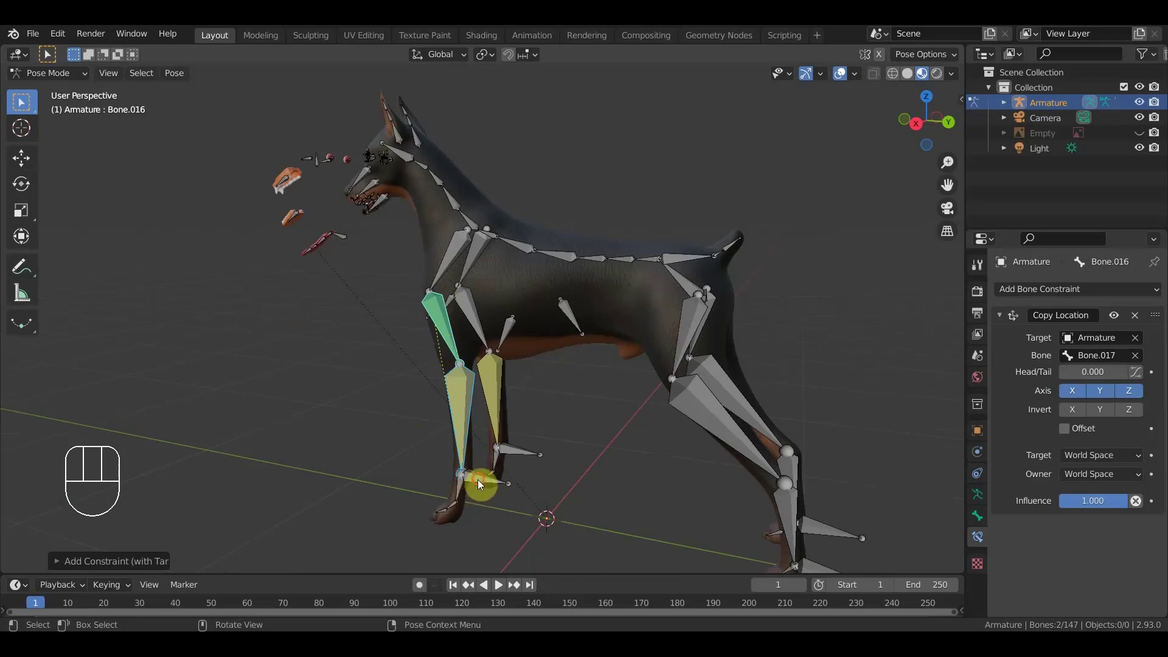
click(482, 484)
click(467, 427)
- Add Copy Transforms on Bone.017 targeting Bone.021 in Local With Parent space, then select Bone.021
key(ctrl+shift+c)
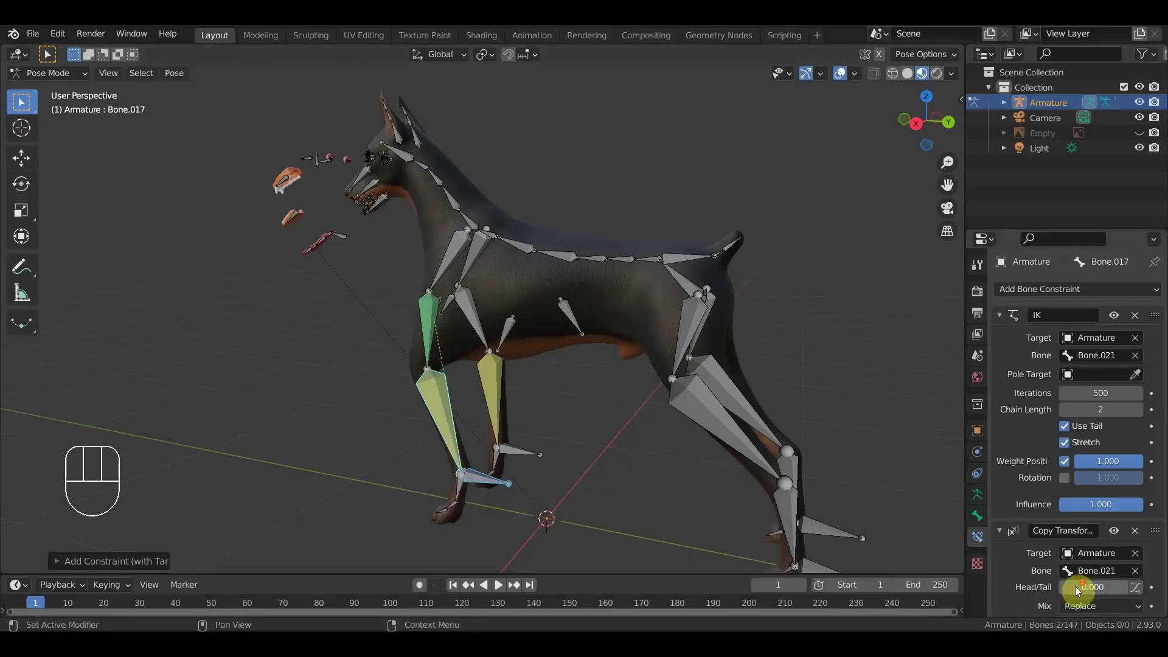
drag(1114, 579, 1103, 527)
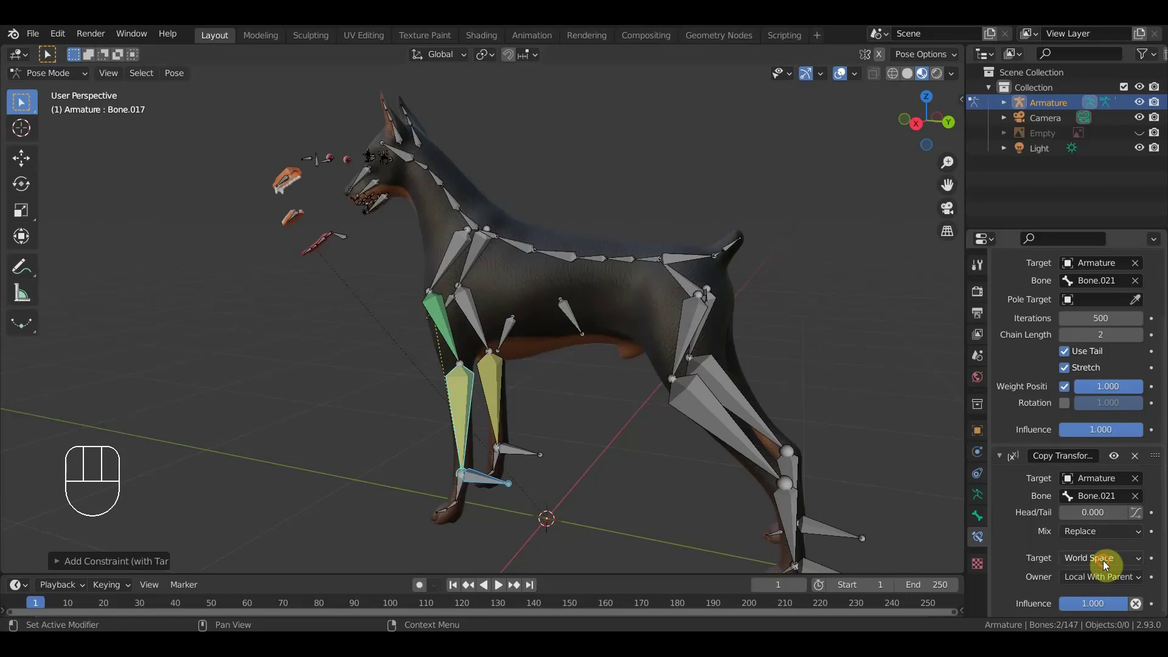
drag(1107, 565, 1096, 505)
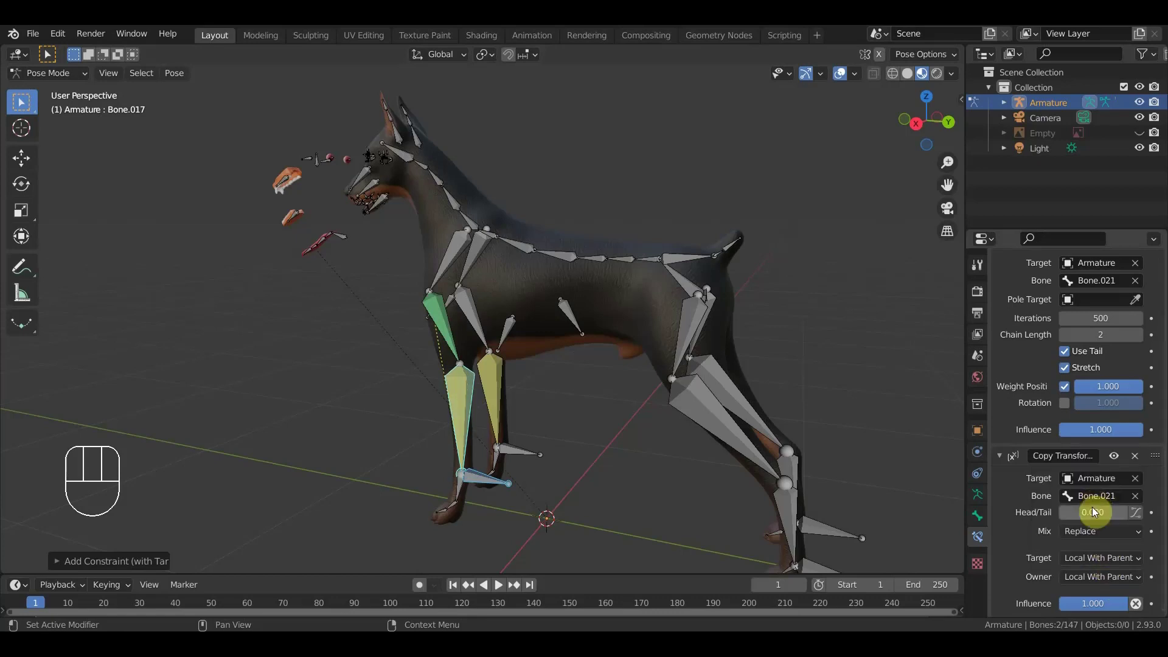
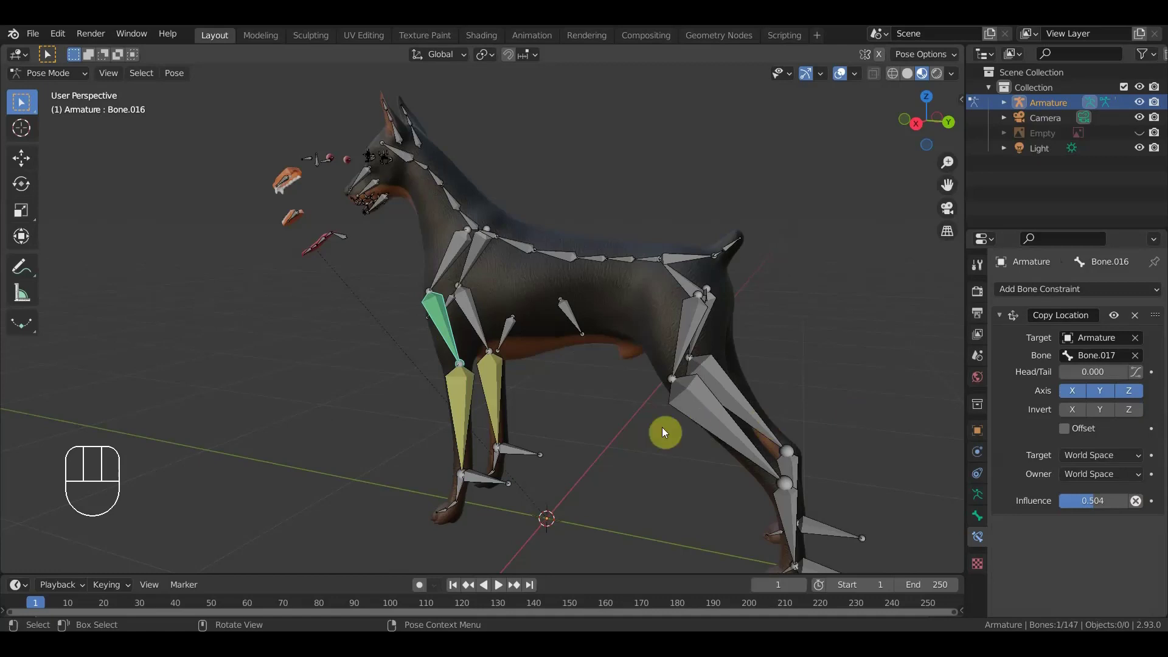
drag(647, 436, 614, 436)
click(471, 485)
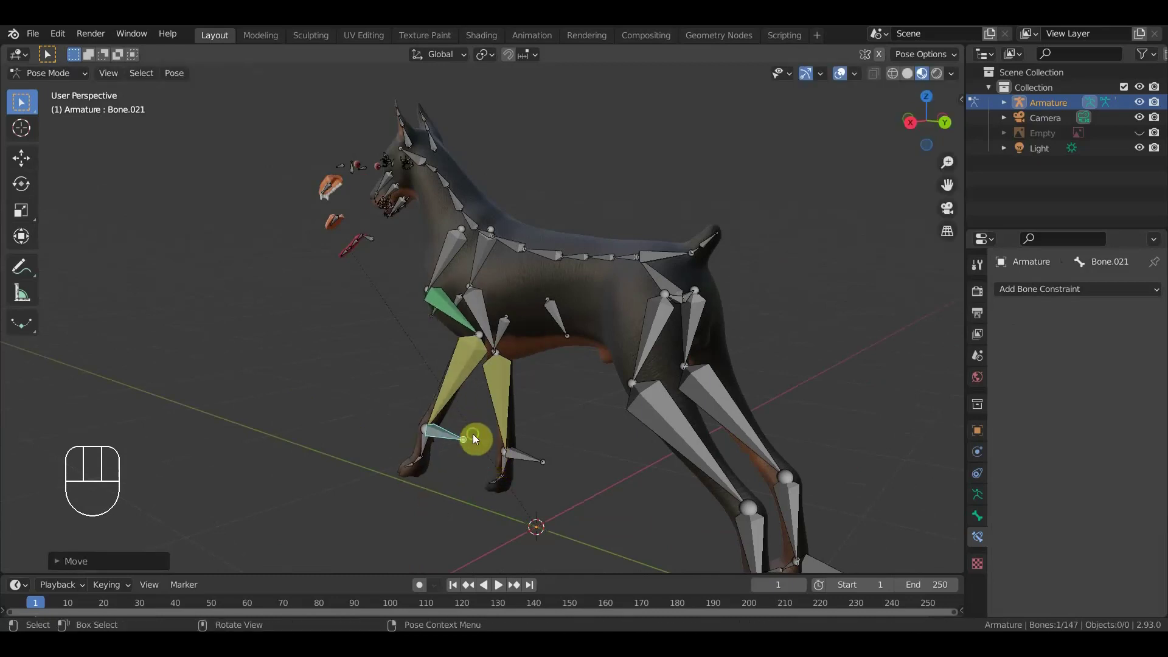
drag(476, 440, 382, 528)
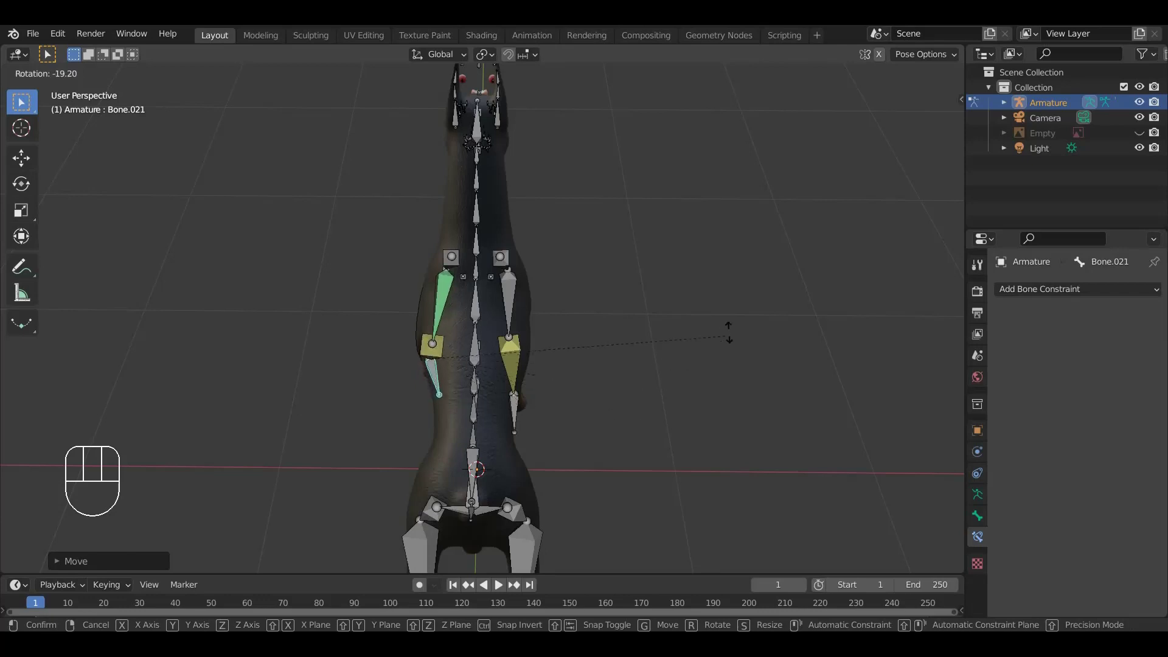
drag(656, 391, 6, 290)
drag(561, 456, 296, 477)
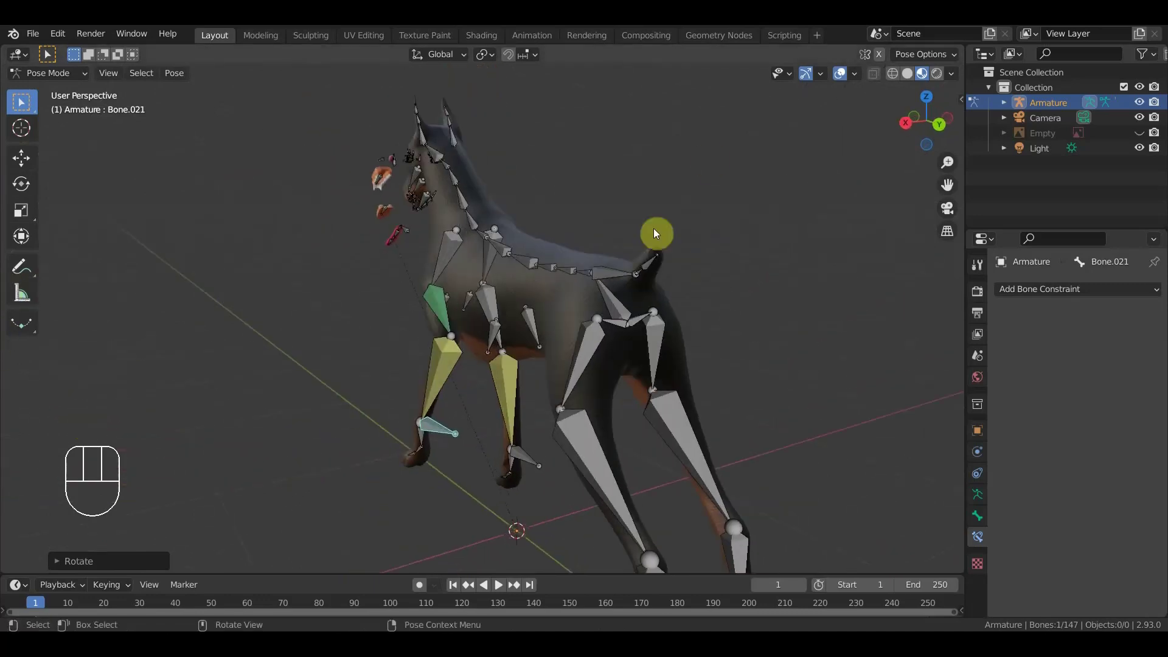
drag(447, 330, 453, 332)
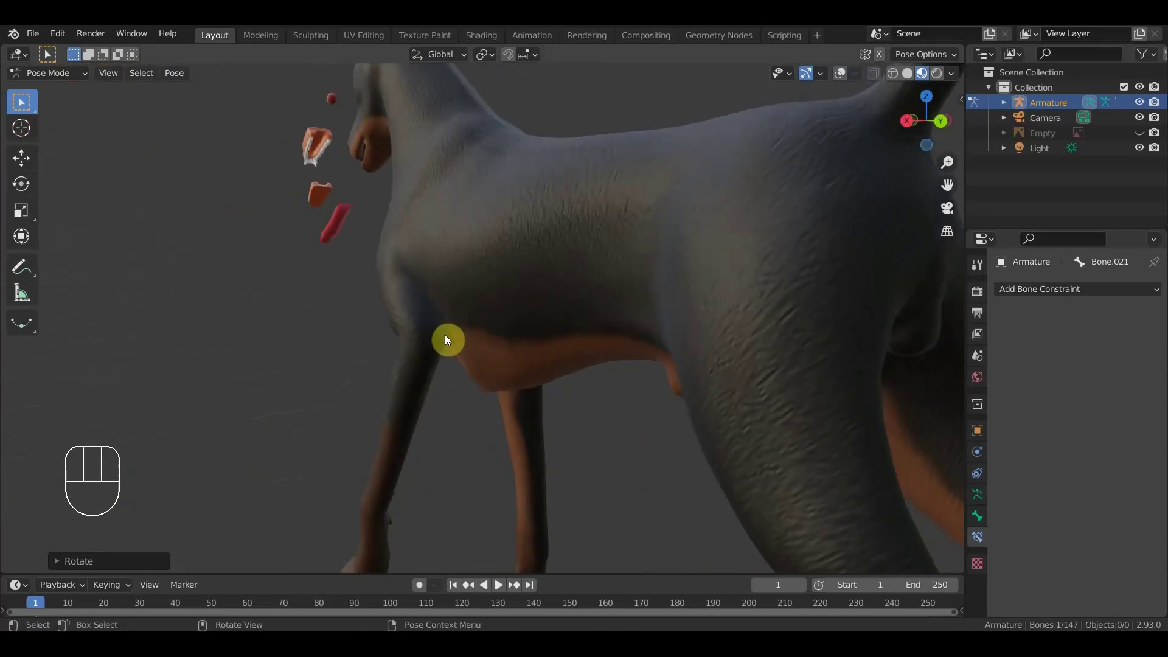
drag(448, 346, 515, 362)
drag(482, 338, 439, 324)
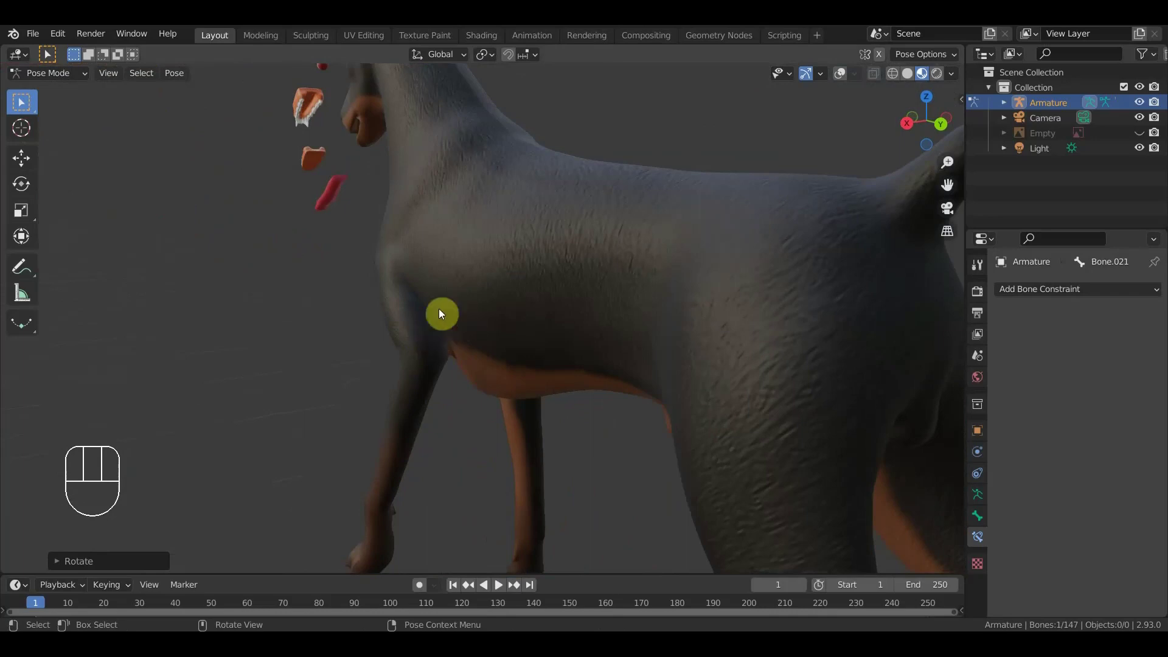
drag(432, 330, 464, 331)
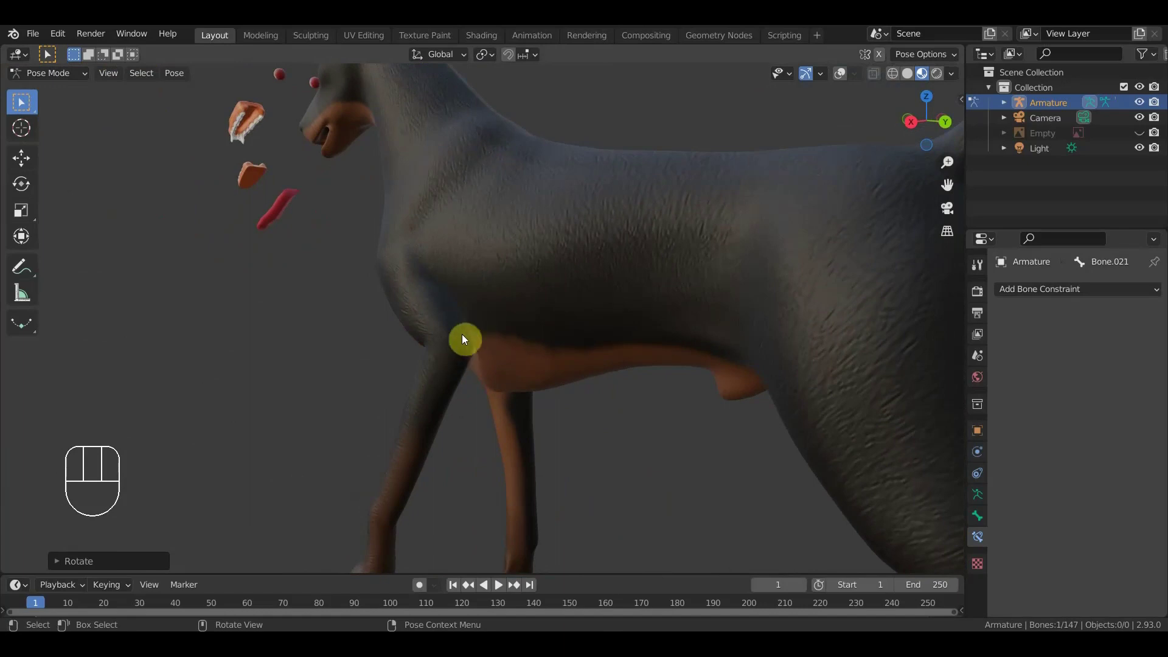
drag(467, 337, 621, 347)
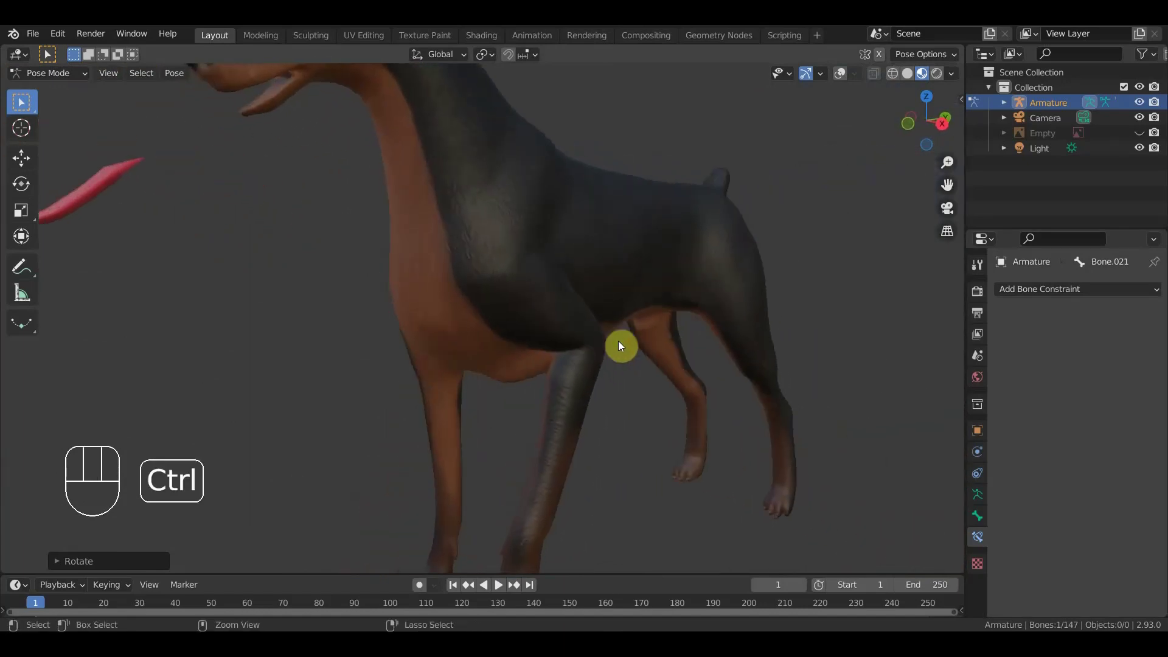
key(ctrl+z)
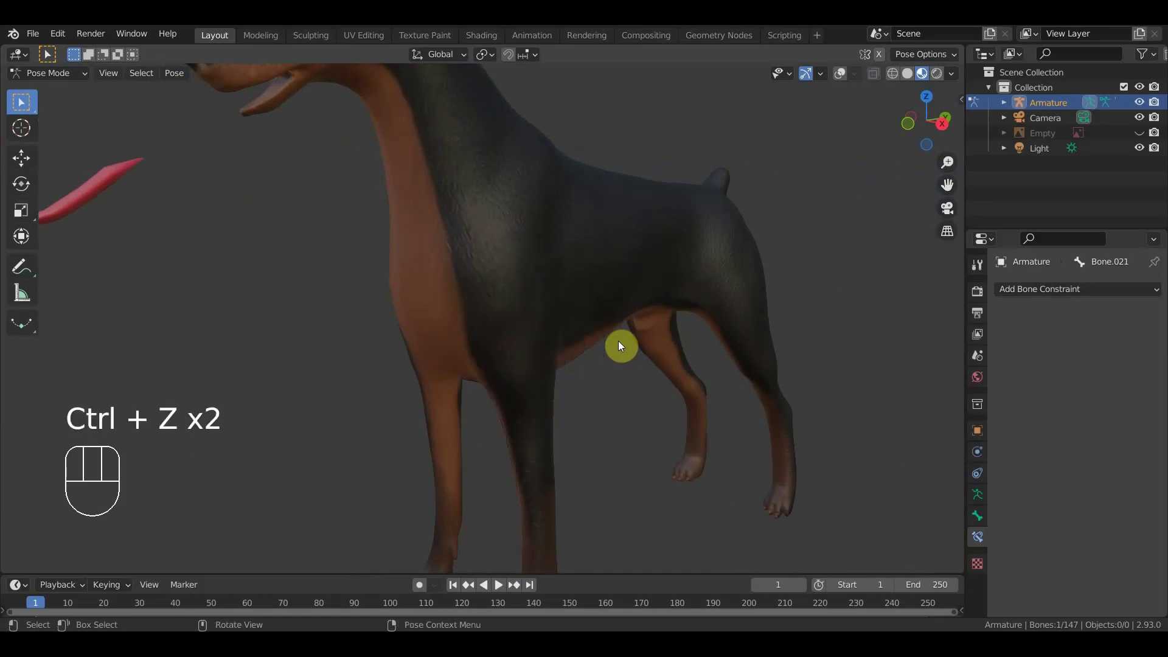
key(KP_3)
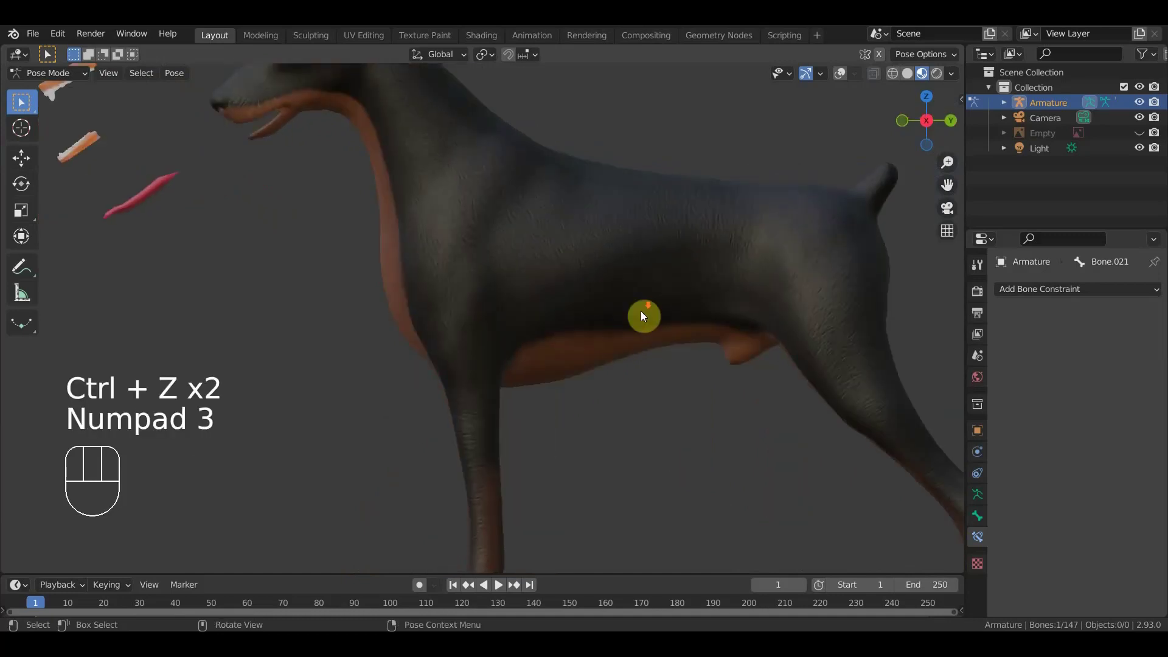
click(841, 81)
- Add a two-bone IK constraint on hind-leg Bone.025 targeting foot Bone.028
click(761, 469)
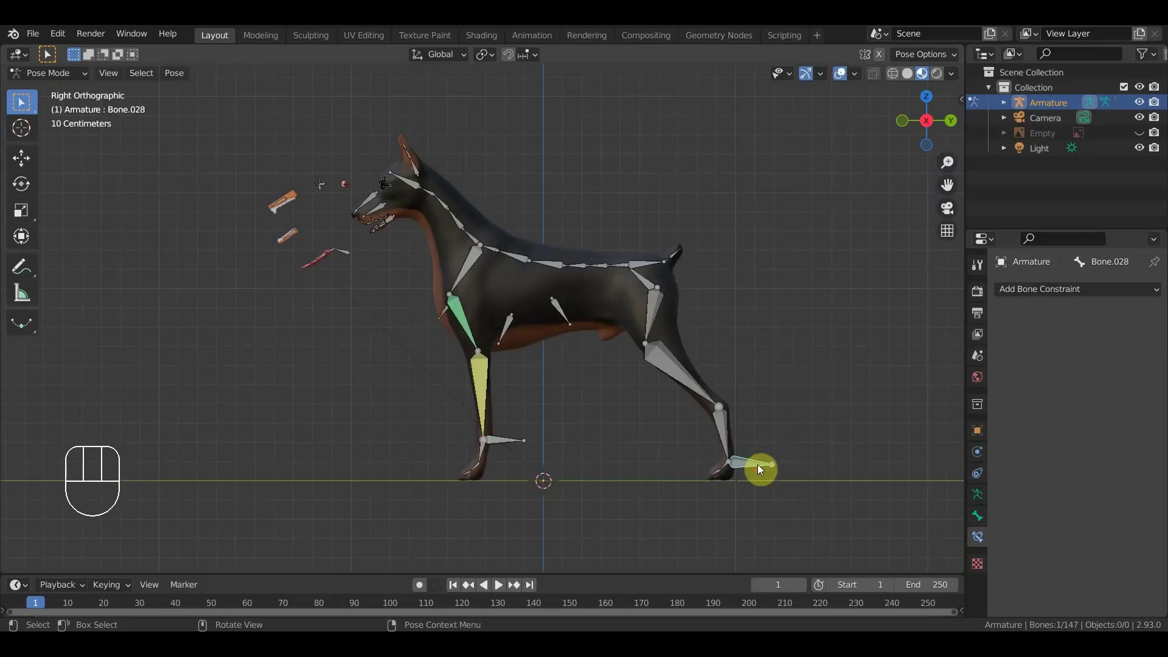
drag(728, 432, 832, 393)
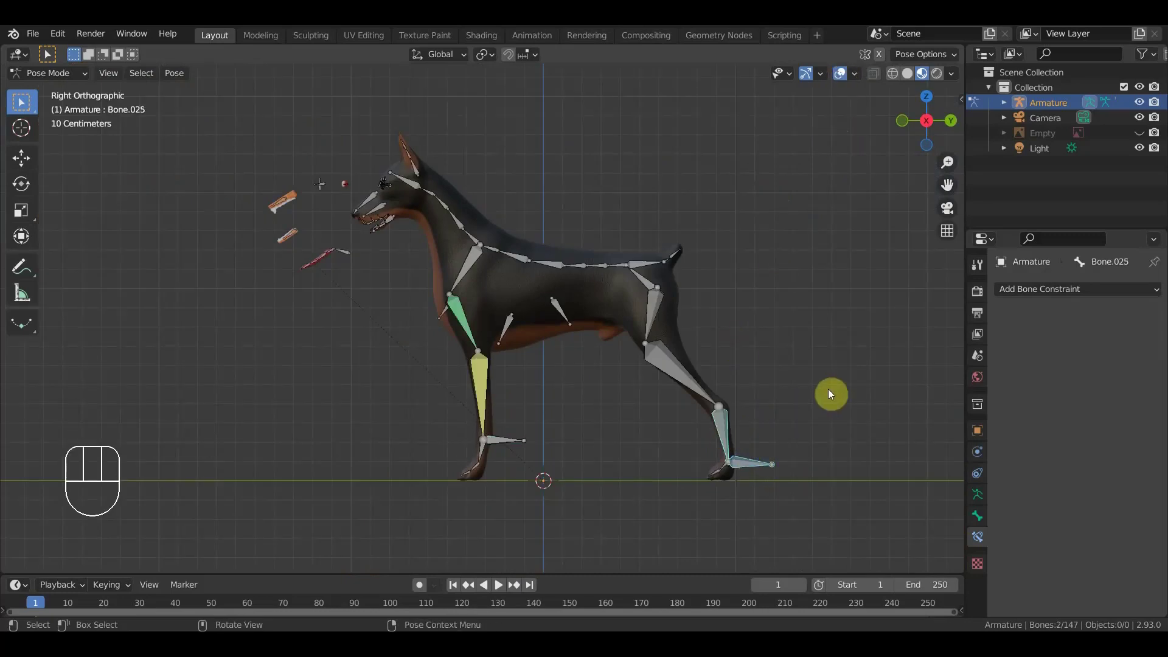
key(ctrl+shift+c)
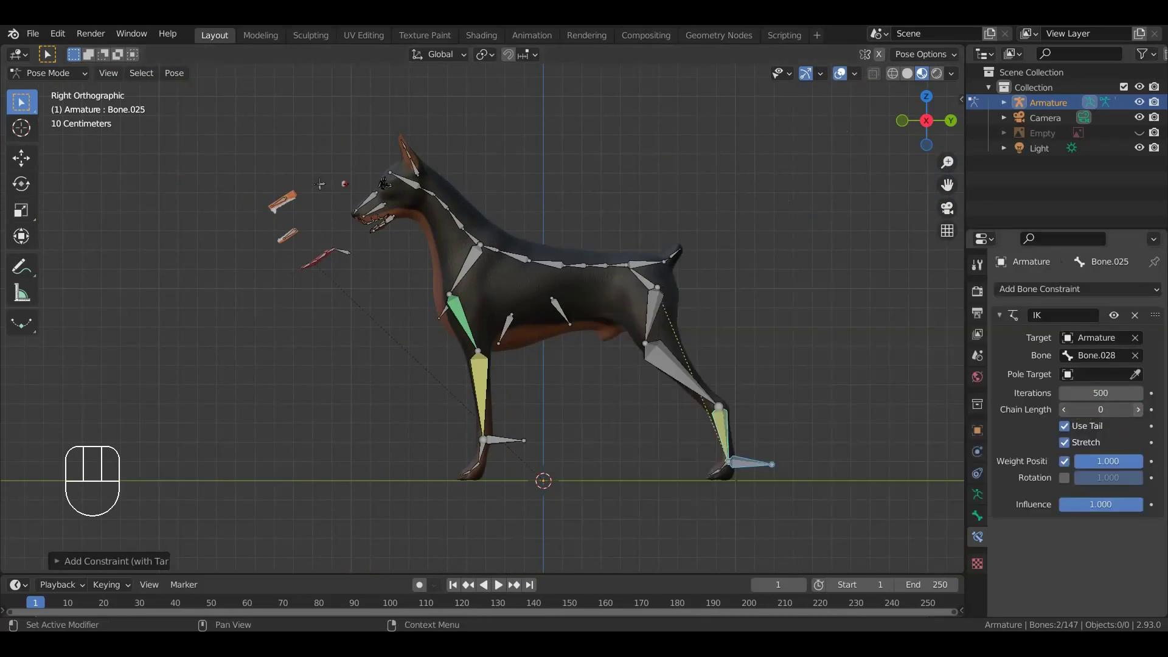
click(1141, 416)
drag(805, 444, 747, 456)
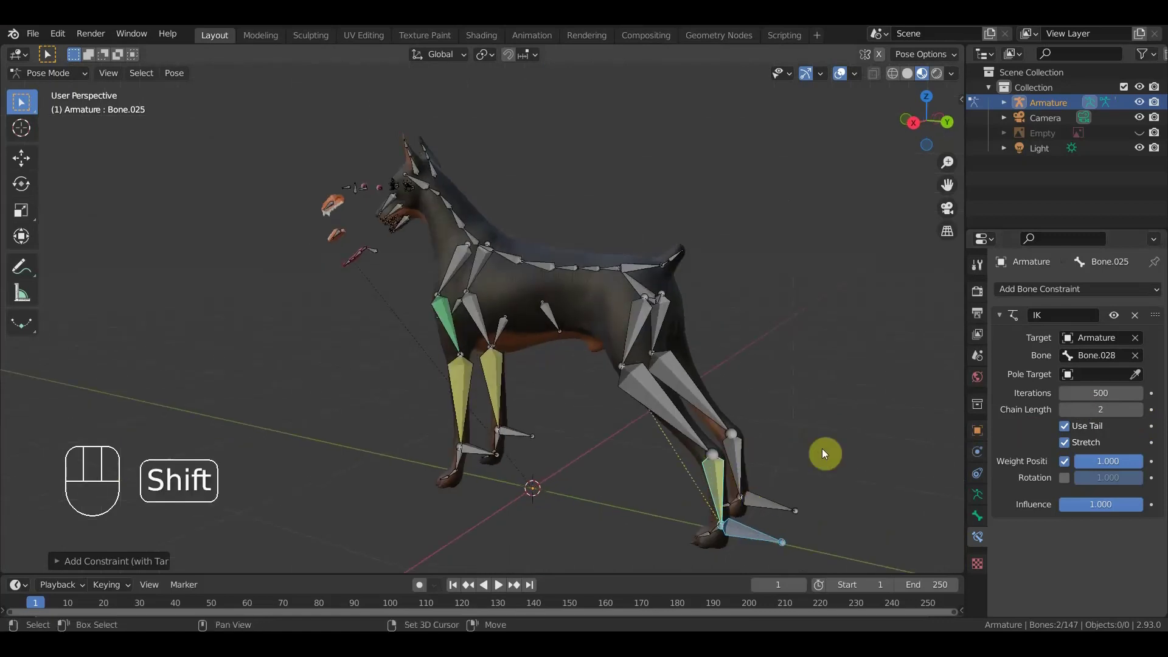
- Add Copy Transforms from Bone.028 in Local With Parent space at ~0.38 influence, then select Bone.024
key(ctrl+shift+c)
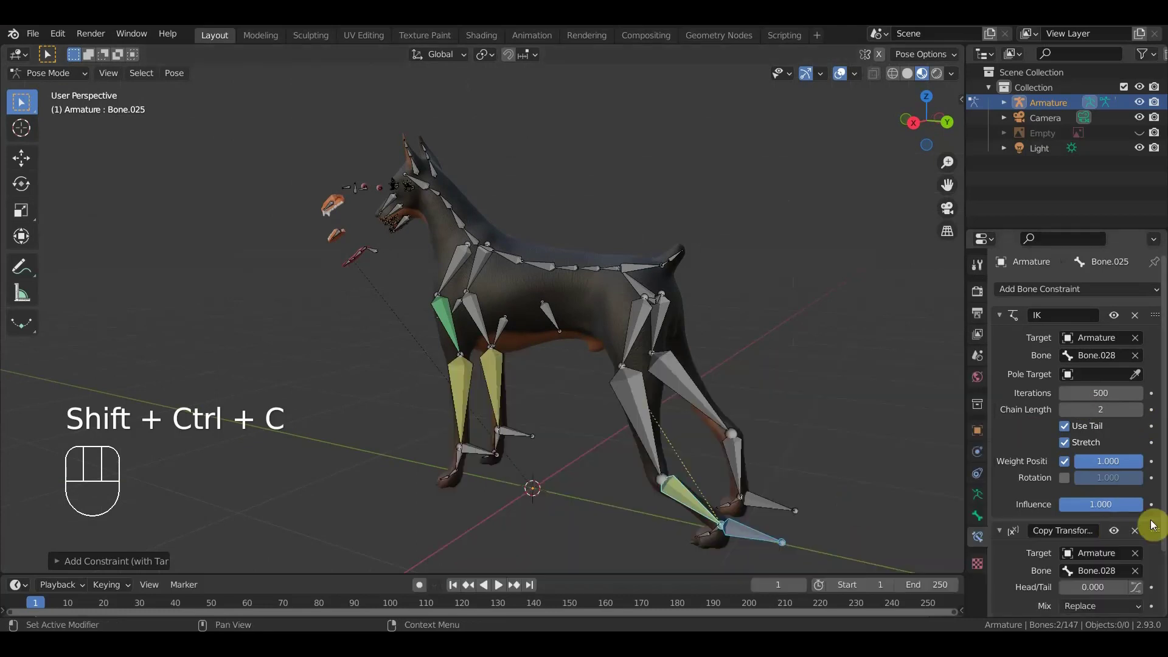
drag(1123, 583, 1102, 539)
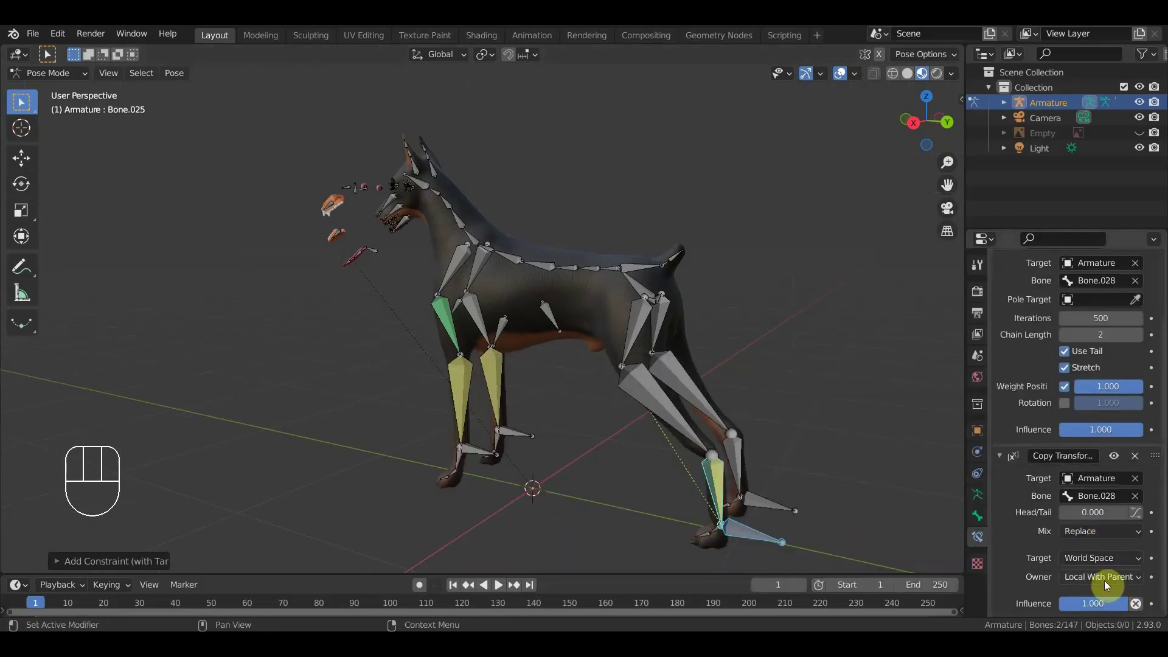
drag(1111, 568, 1122, 597)
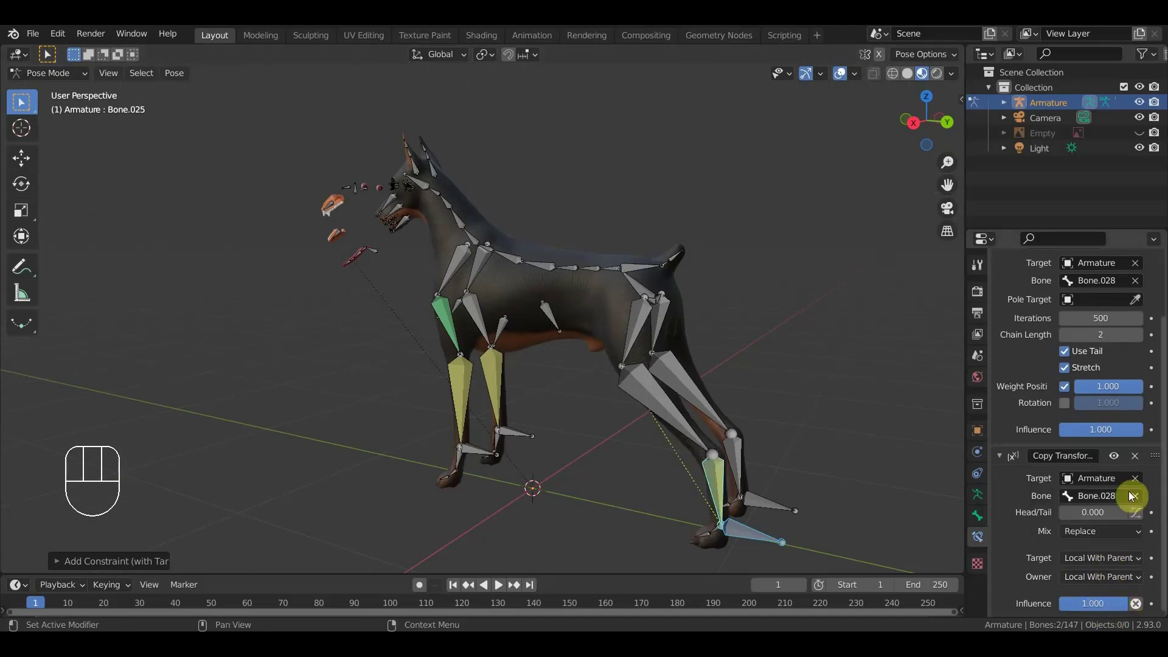
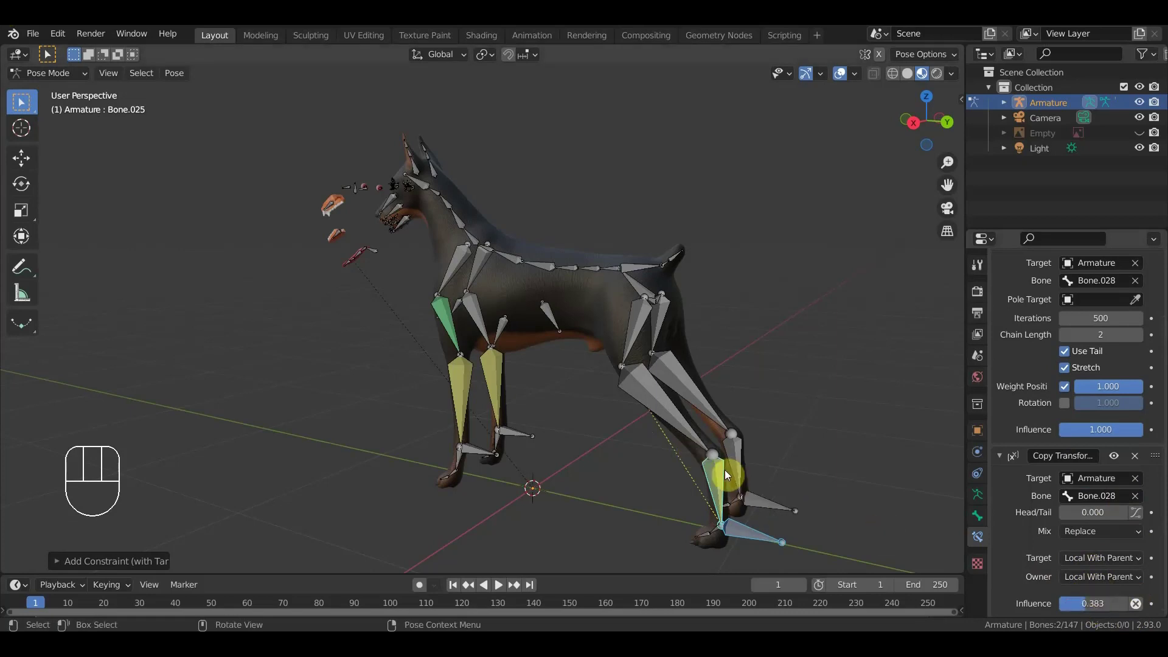
click(718, 481)
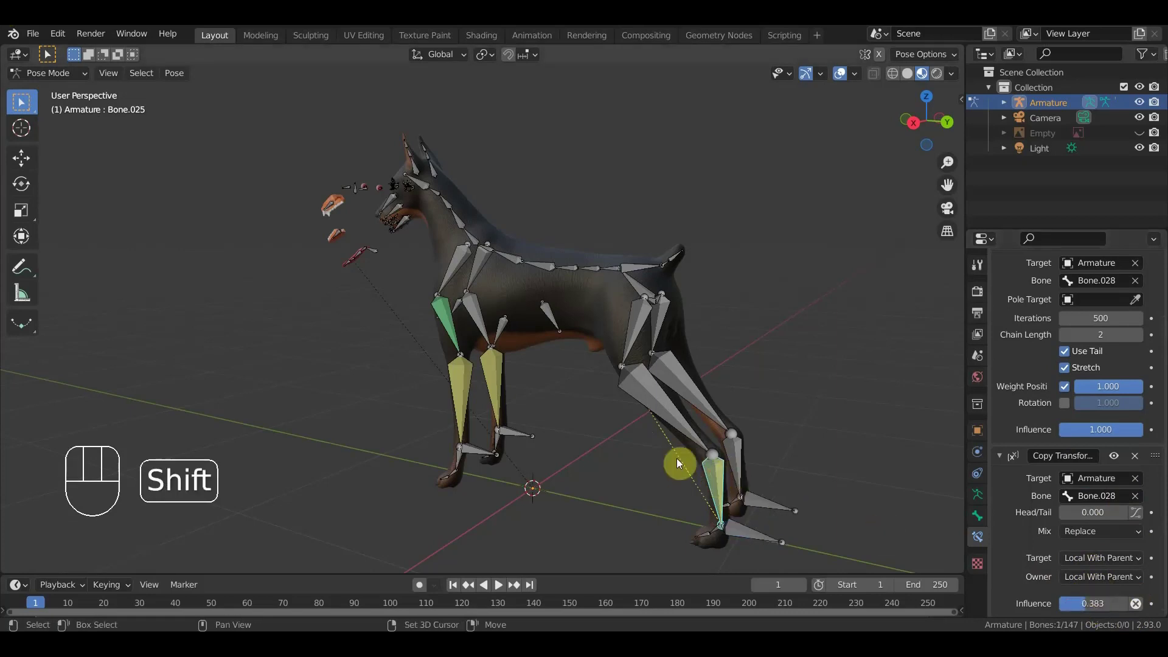
click(672, 421)
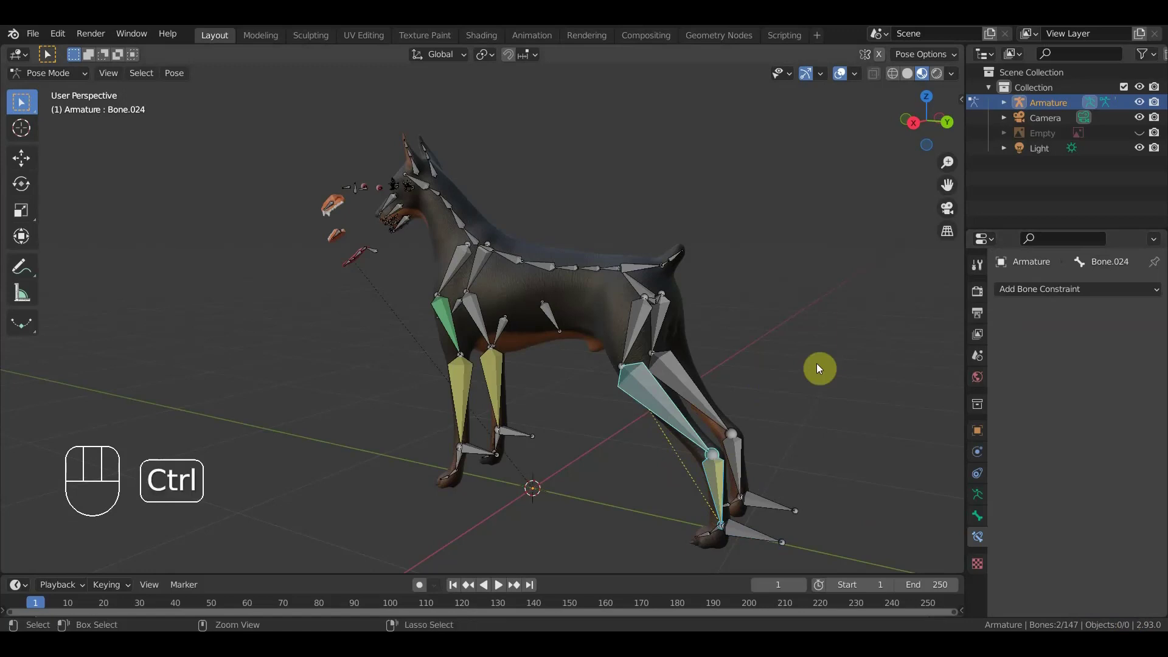
- Give Bone.024 a partial Copy Location from Bone.025 and move foot Bone.028 to test the leg
key(ctrl+shift+c)
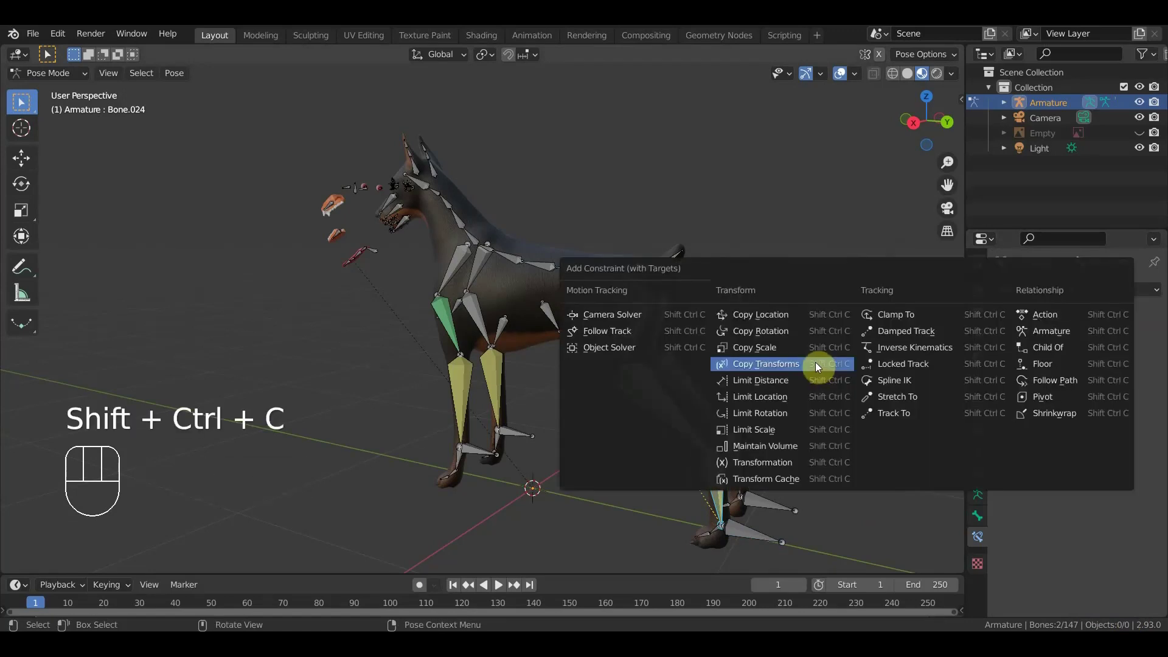
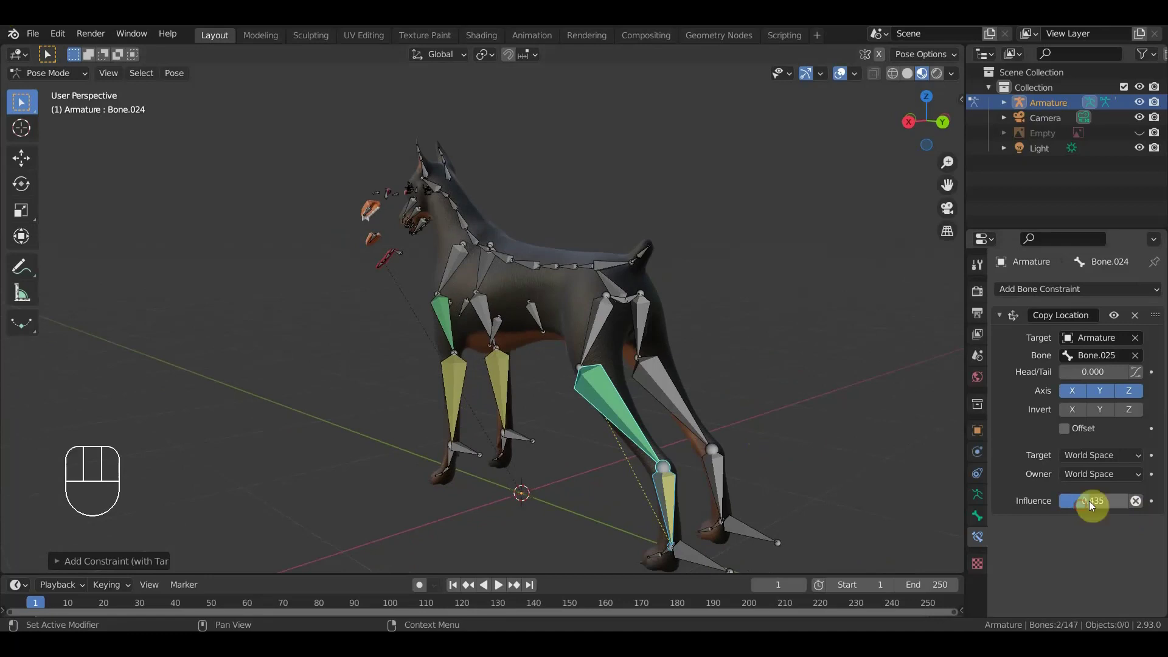
click(706, 559)
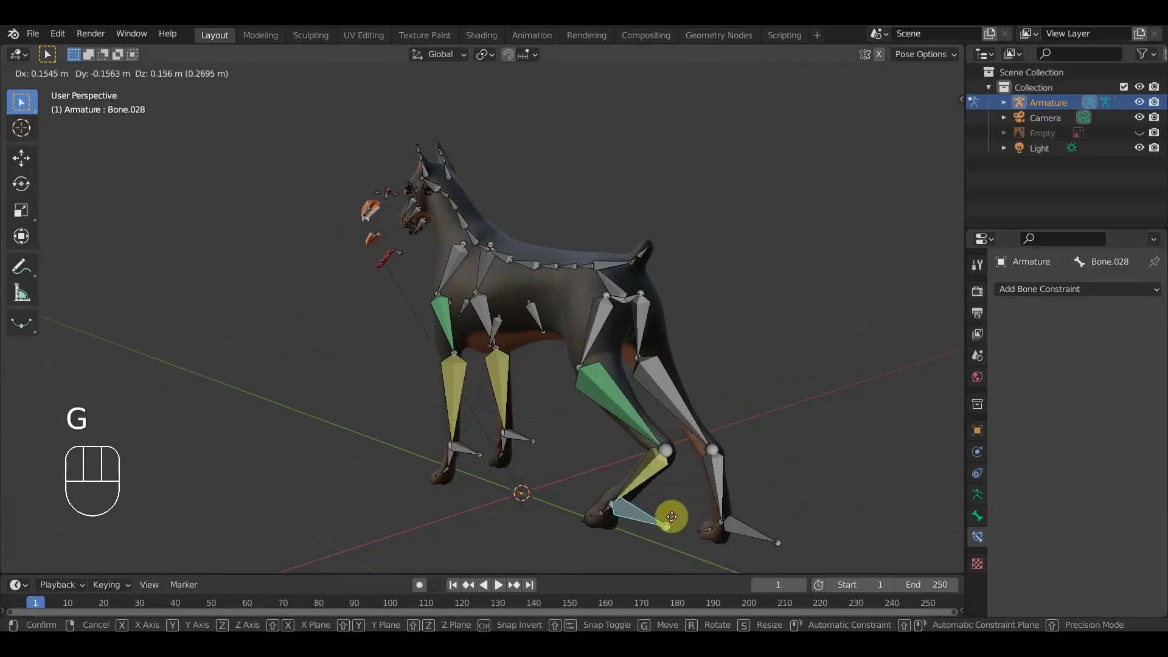
key(ctrl+z)
drag(782, 387, 742, 385)
- Check the lower leg bone's constraints from several angles, then clear the foot's test pose
click(729, 434)
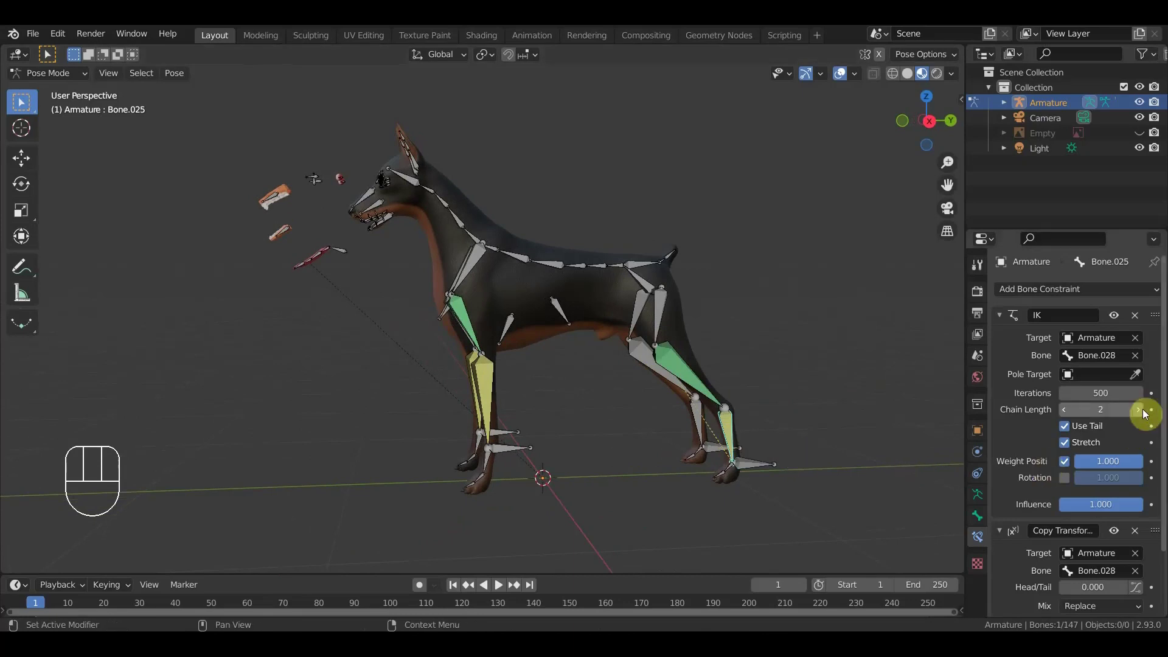
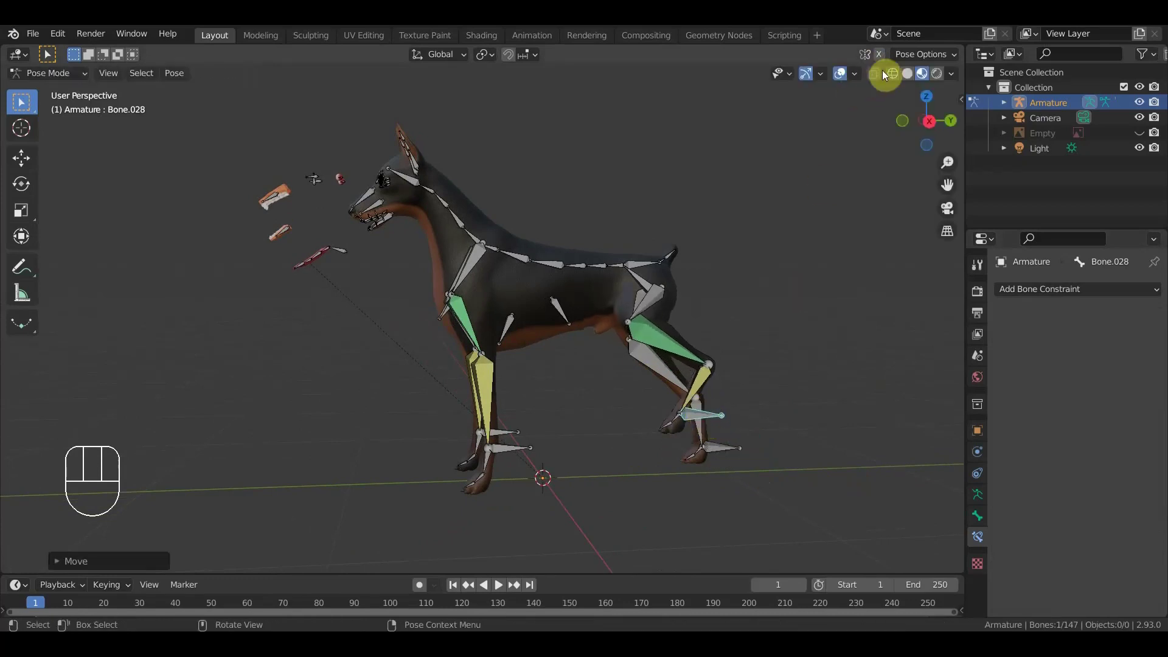
click(843, 77)
drag(830, 306, 868, 304)
drag(839, 307, 640, 327)
key(ctrl+z)
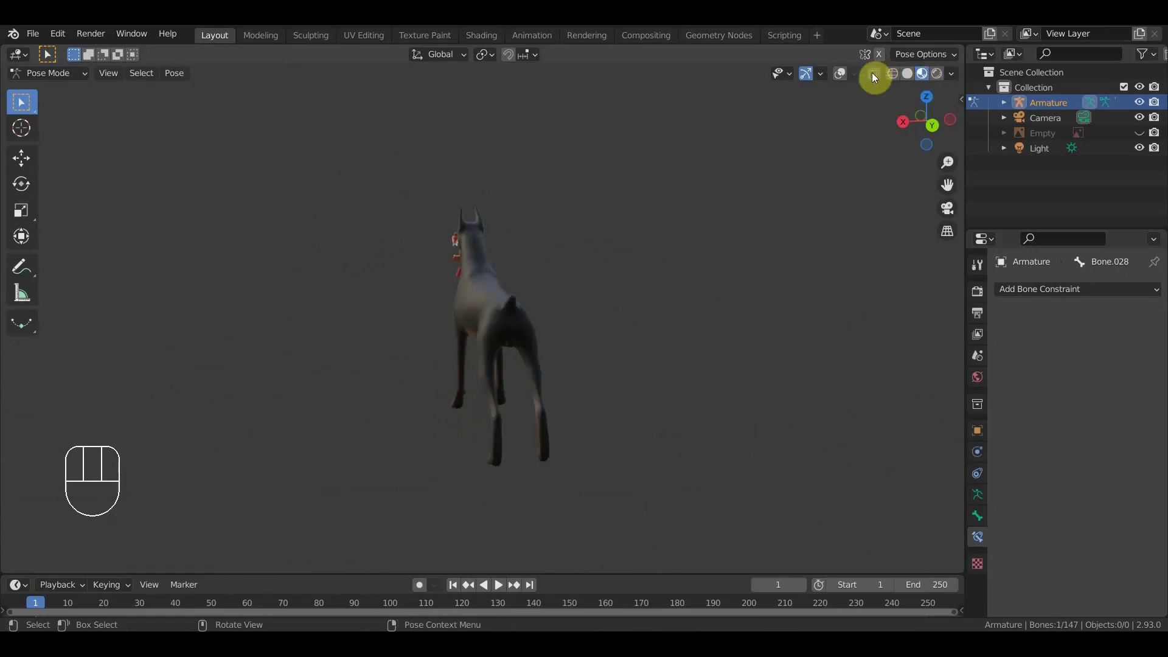
- Add an IK constraint on Bone.131 targeting Bone.132 with chain length 3
drag(634, 388, 674, 382)
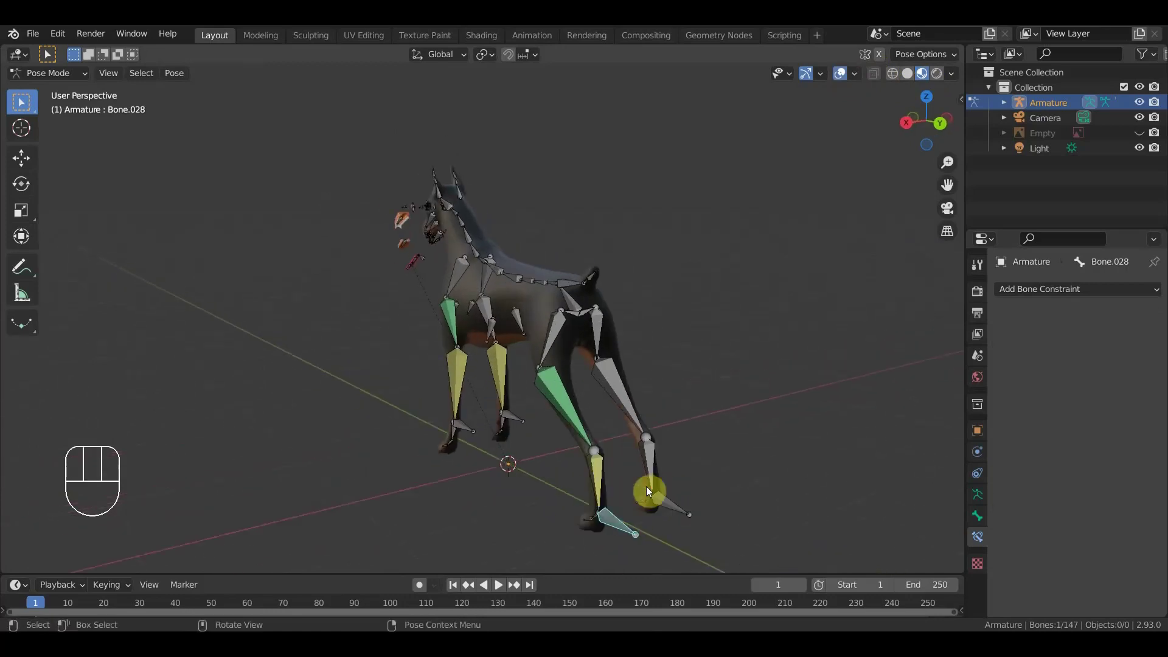
click(676, 508)
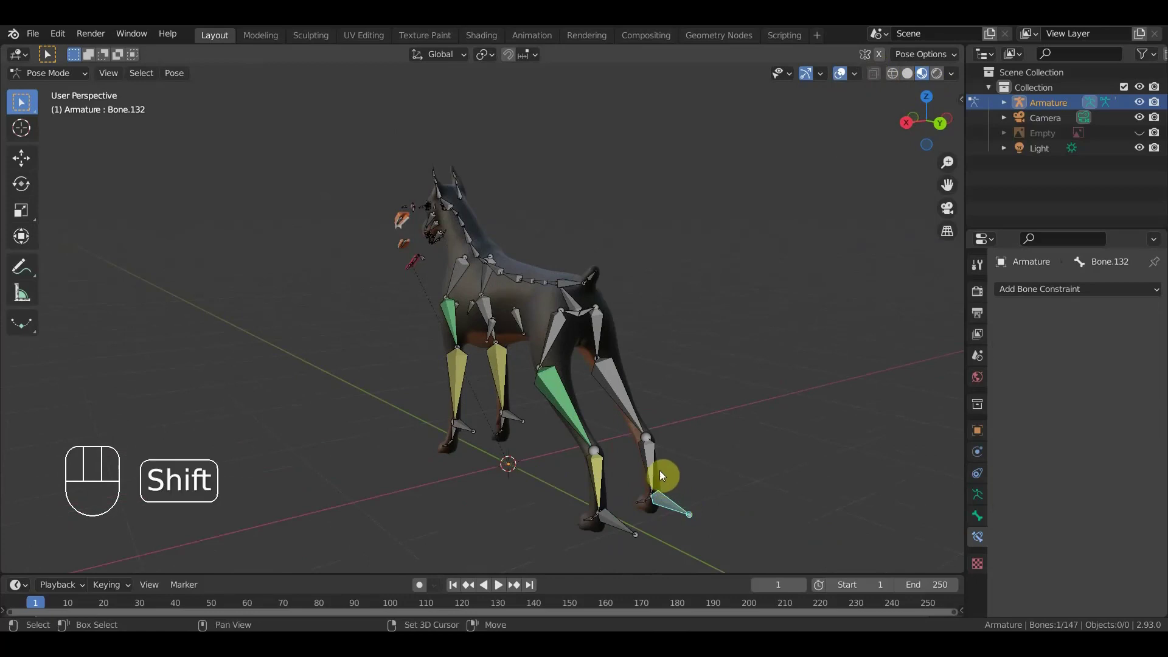
click(656, 466)
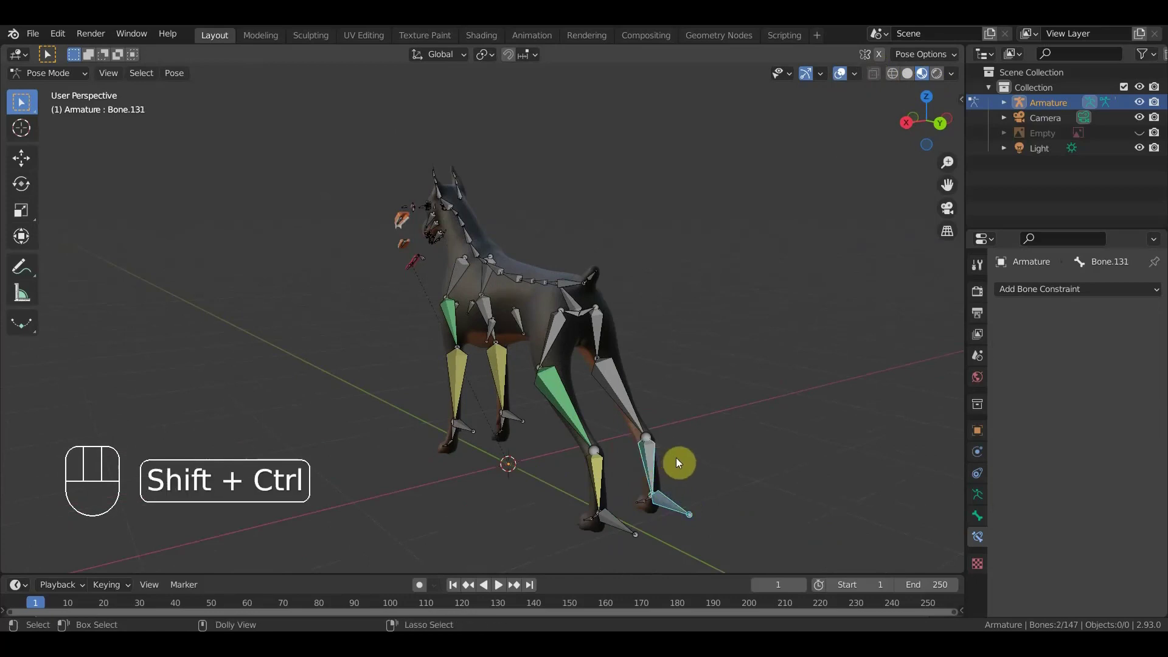
key(ctrl+shift+c)
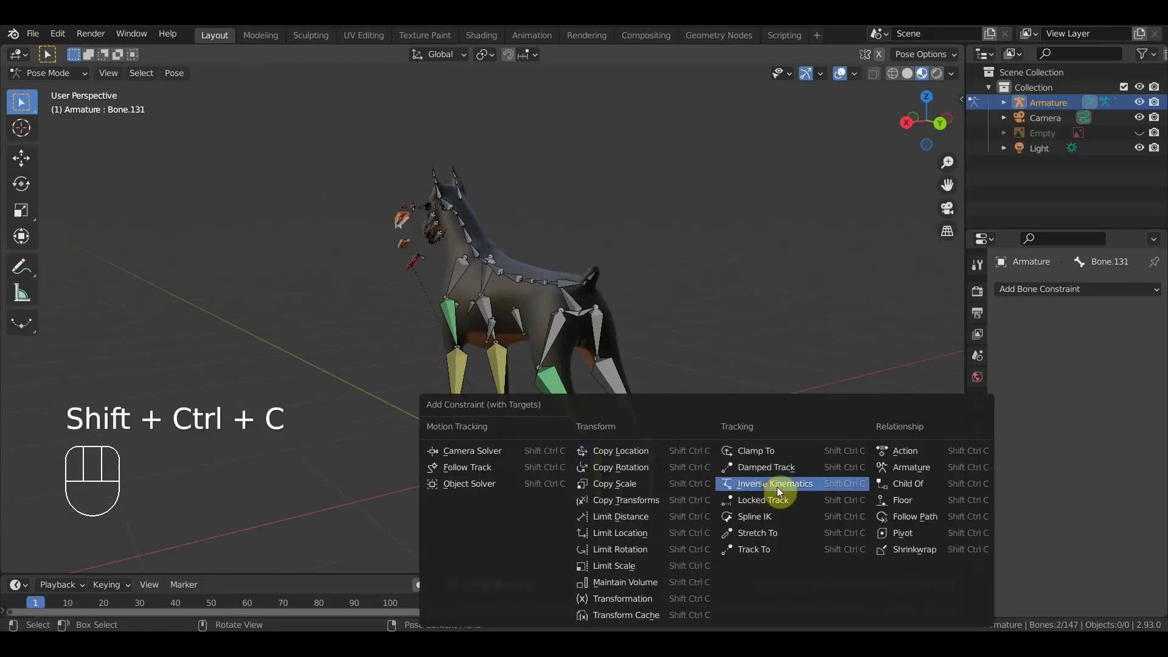
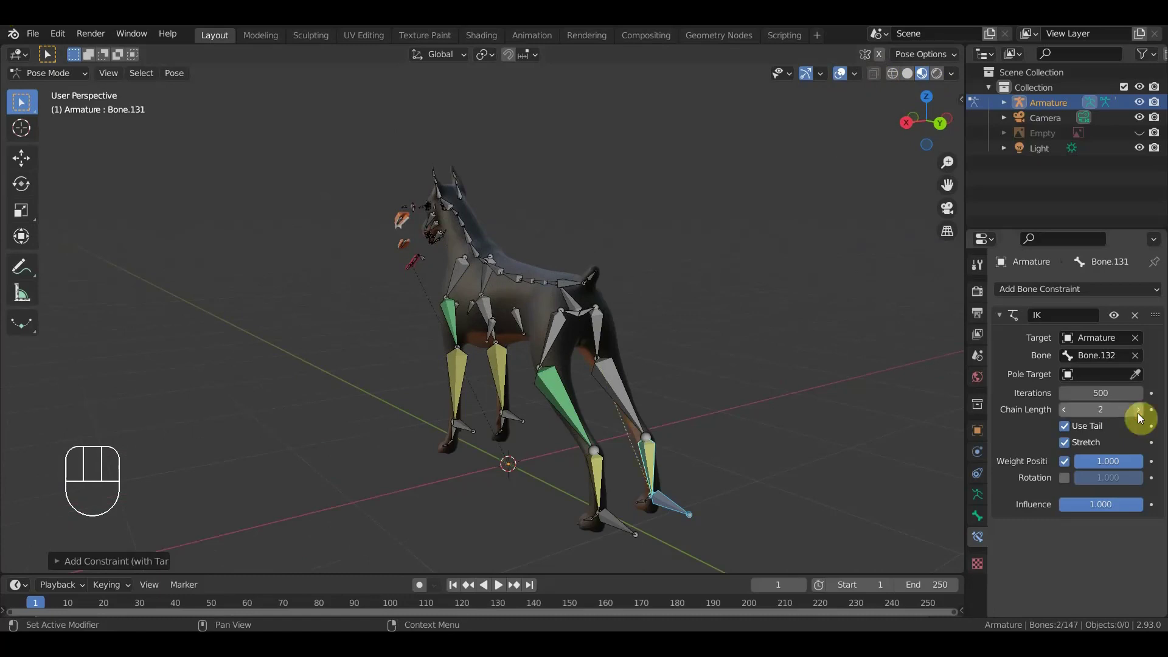
click(1141, 418)
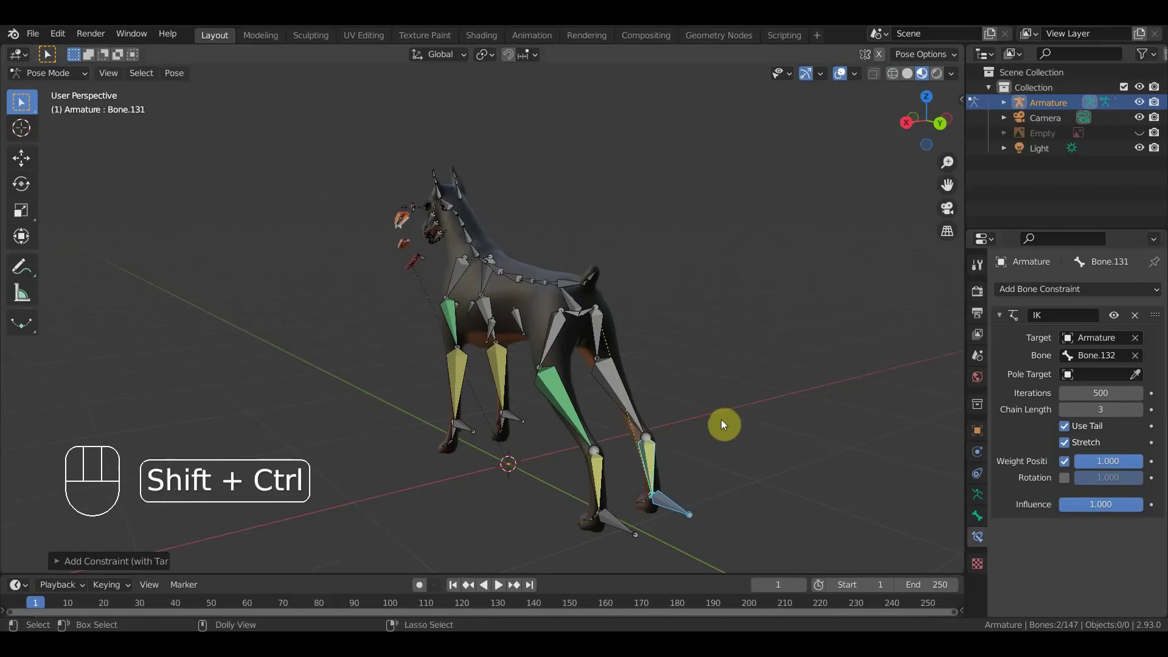
- Add Copy Transforms from Bone.132 with target and owner in Local Space at 0.513 influence
key(ctrl+shift+c)
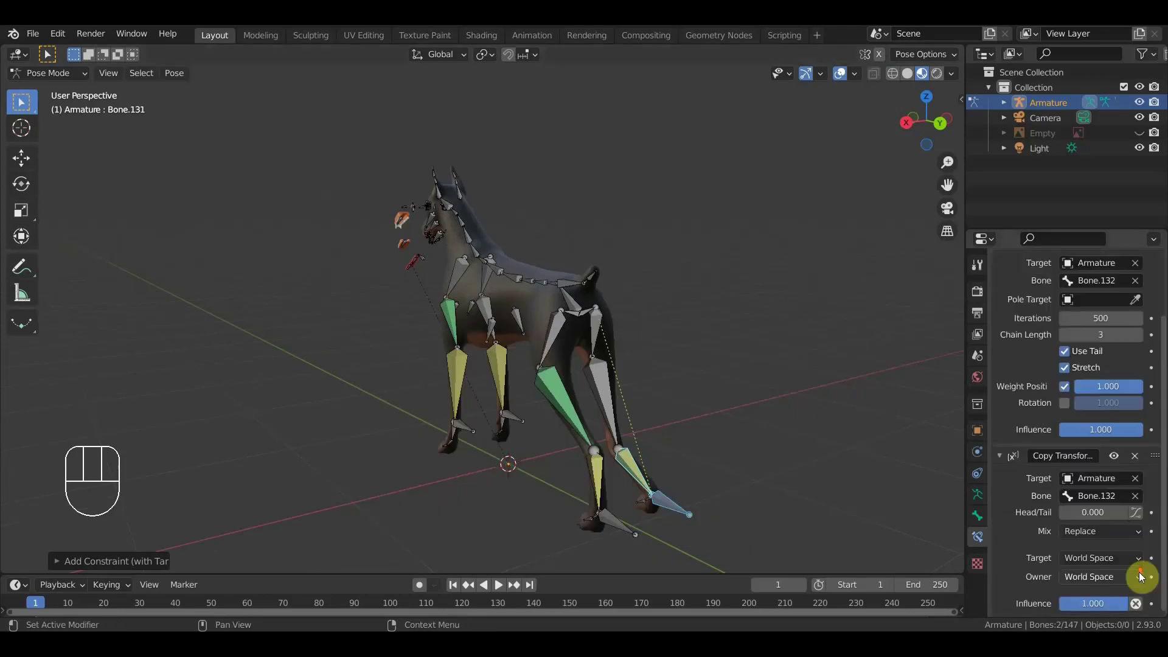
drag(1112, 565, 1123, 580)
drag(1116, 587, 790, 455)
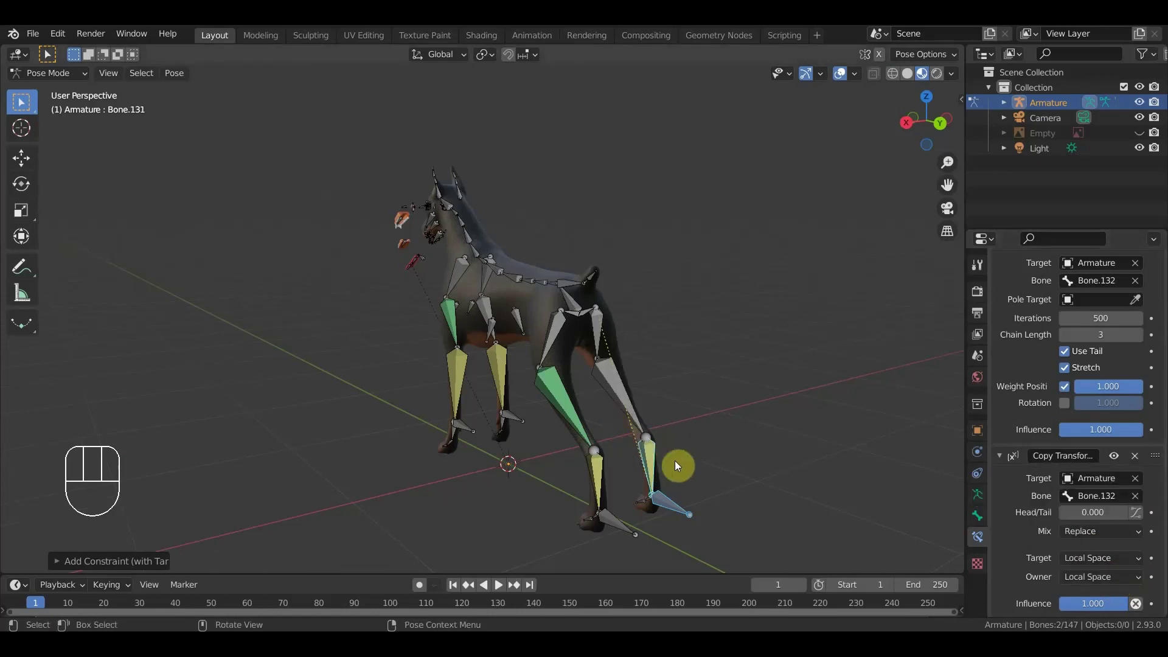
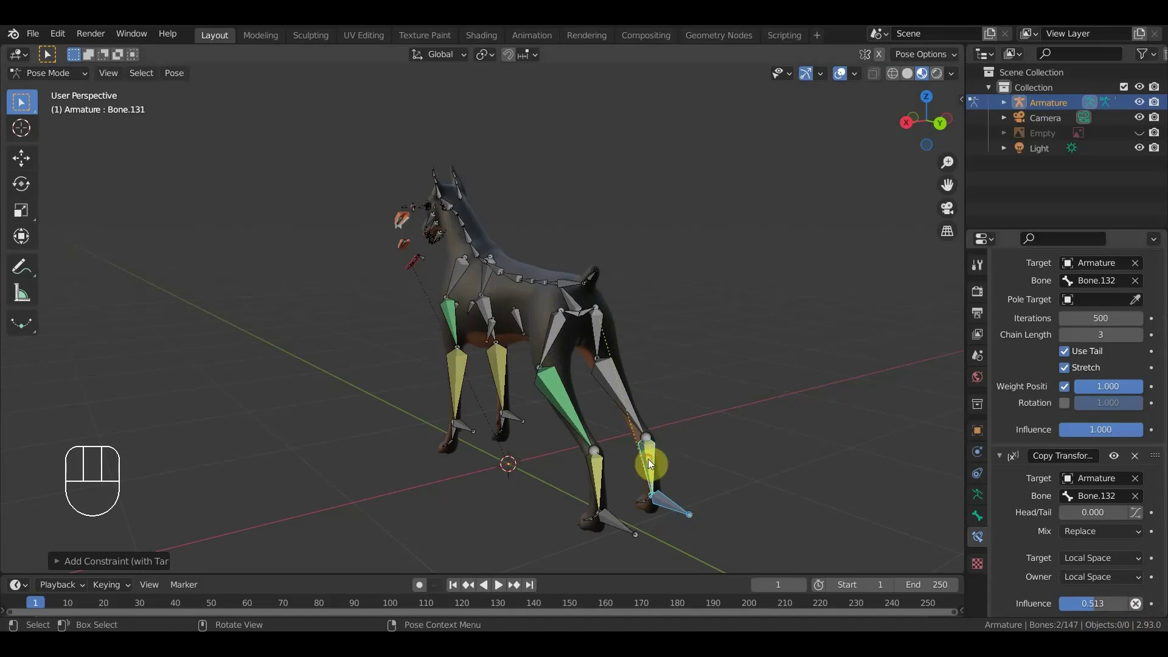
- Add a Copy Location constraint on Bone.130 targeting Bone.131 of the same hind leg
drag(631, 403, 725, 399)
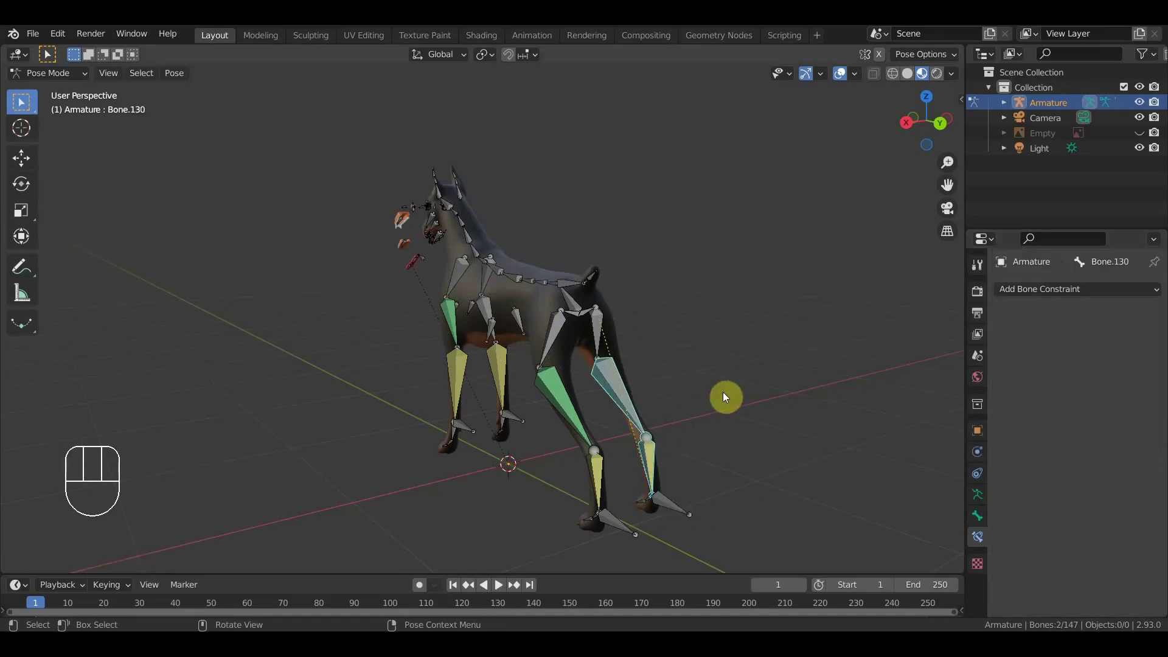
key(ctrl+shift+c)
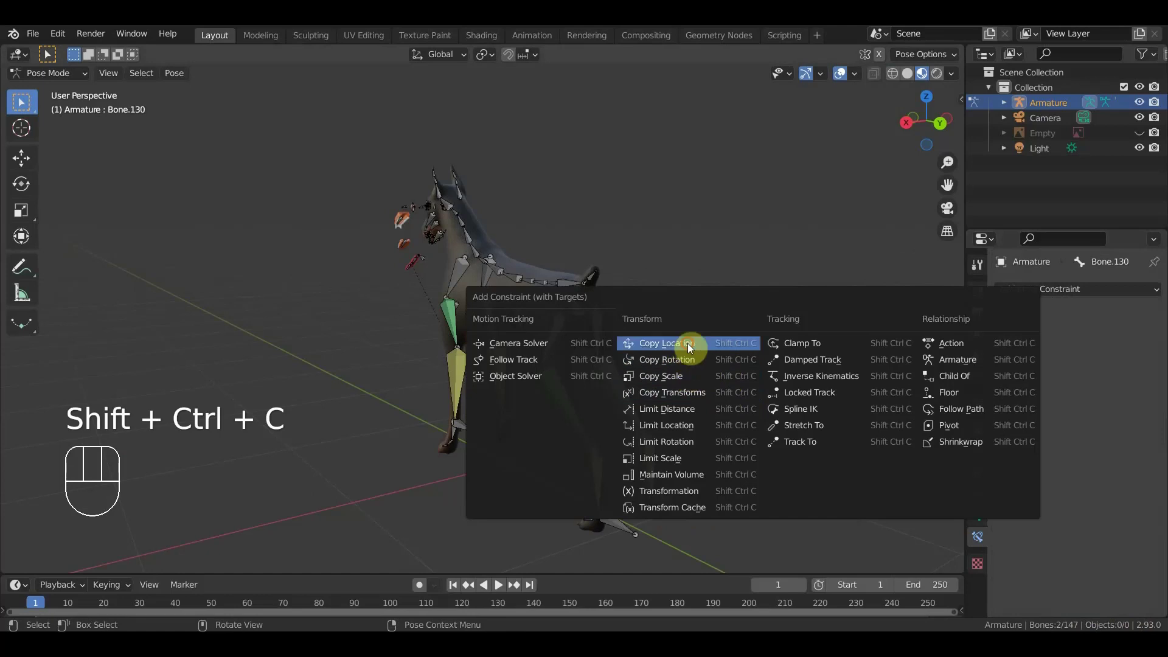
drag(735, 451, 687, 450)
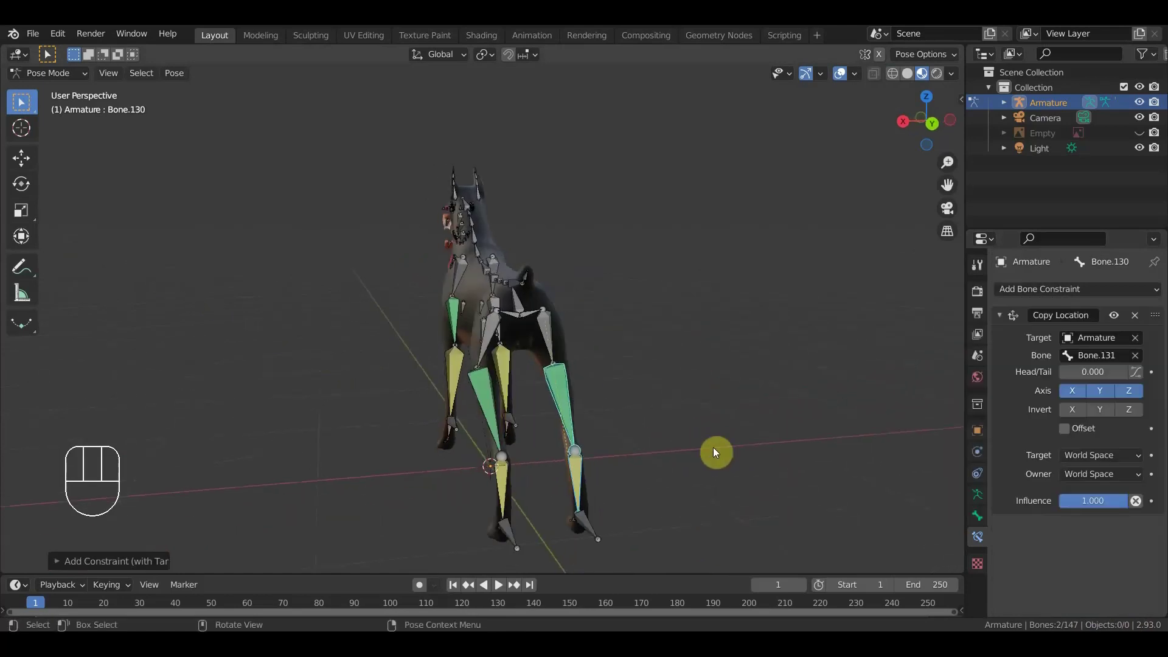
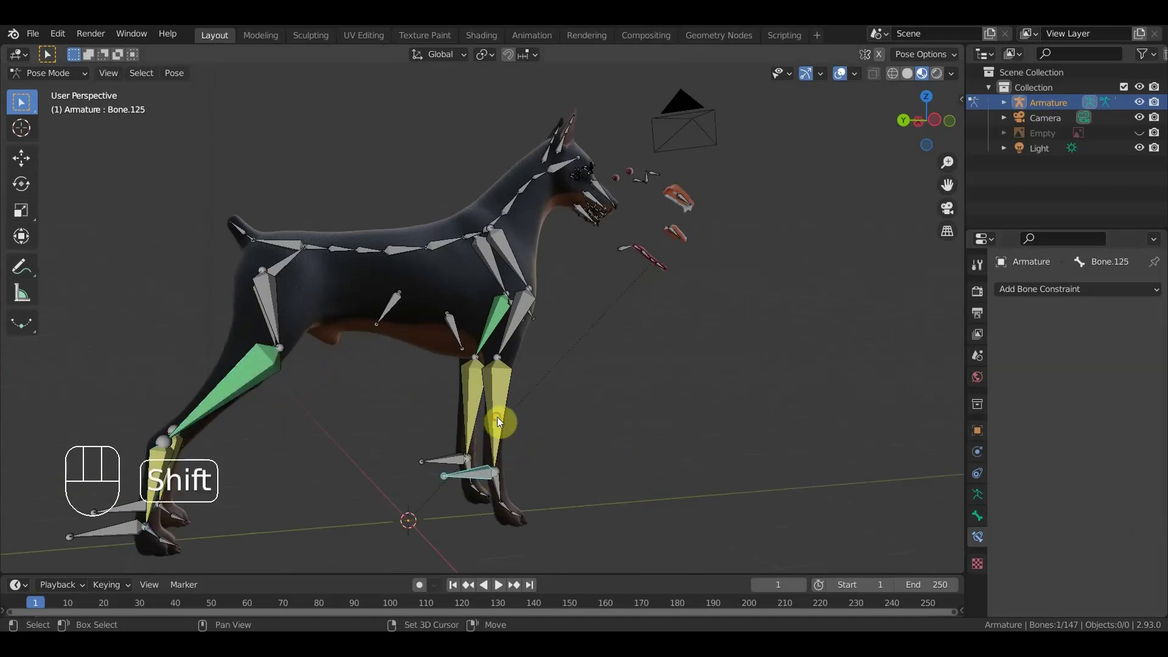
- Switch Bone.122's Copy Transforms target and owner spaces to Local Space
key(ctrl+shift+c)
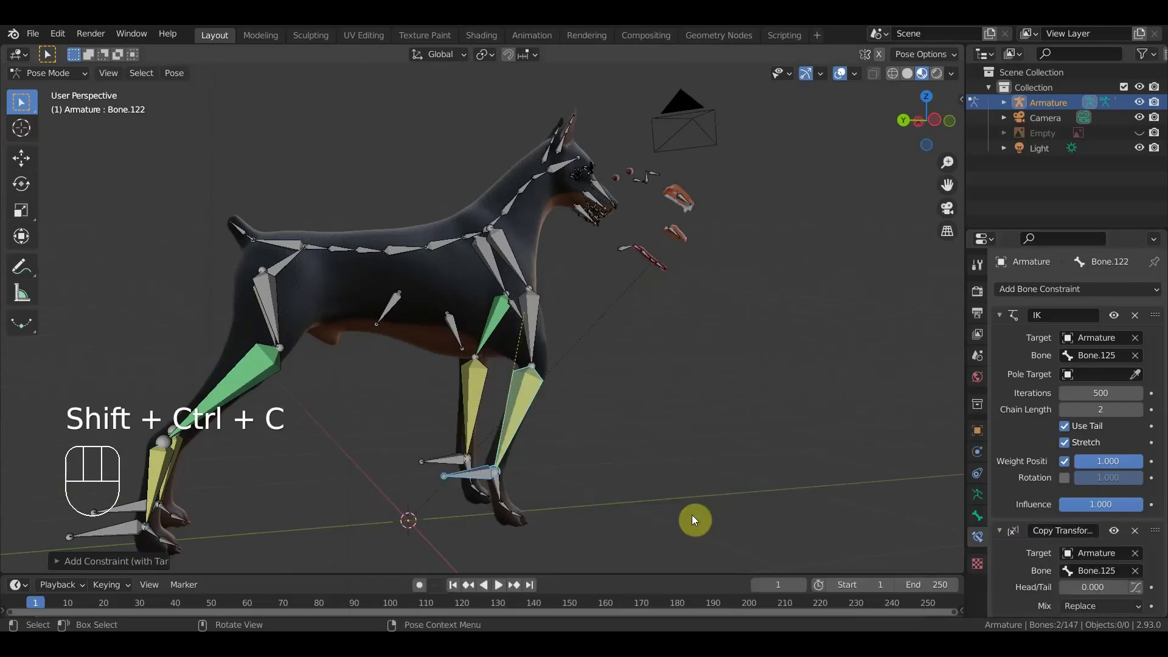
drag(1120, 562, 1114, 577)
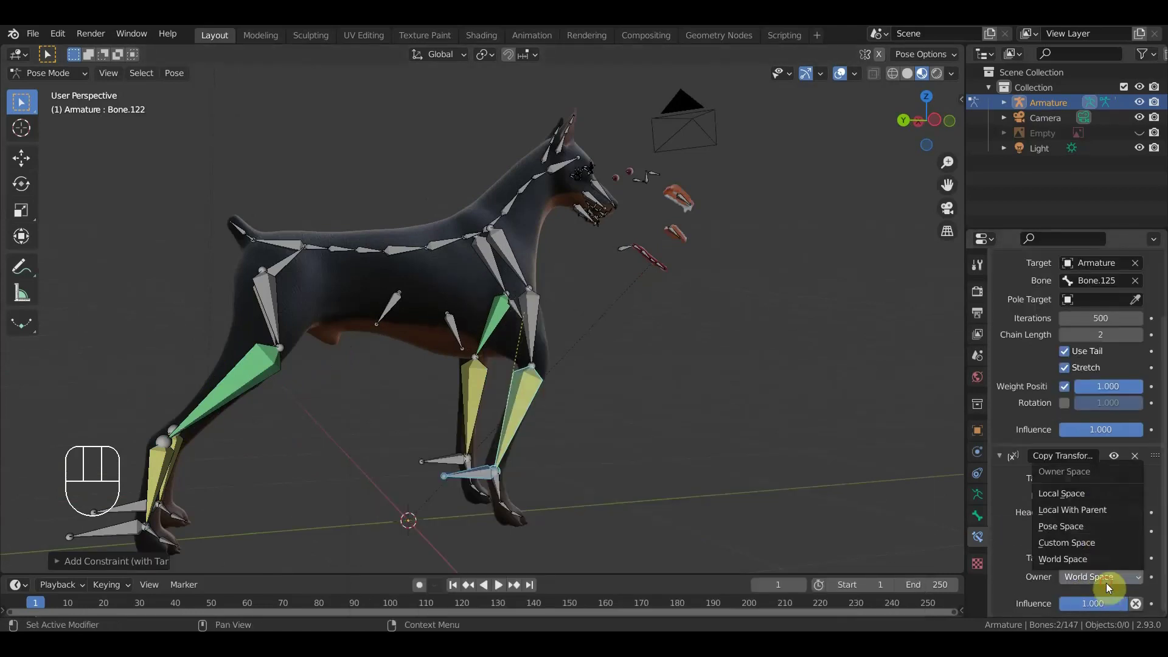
drag(1110, 587, 687, 402)
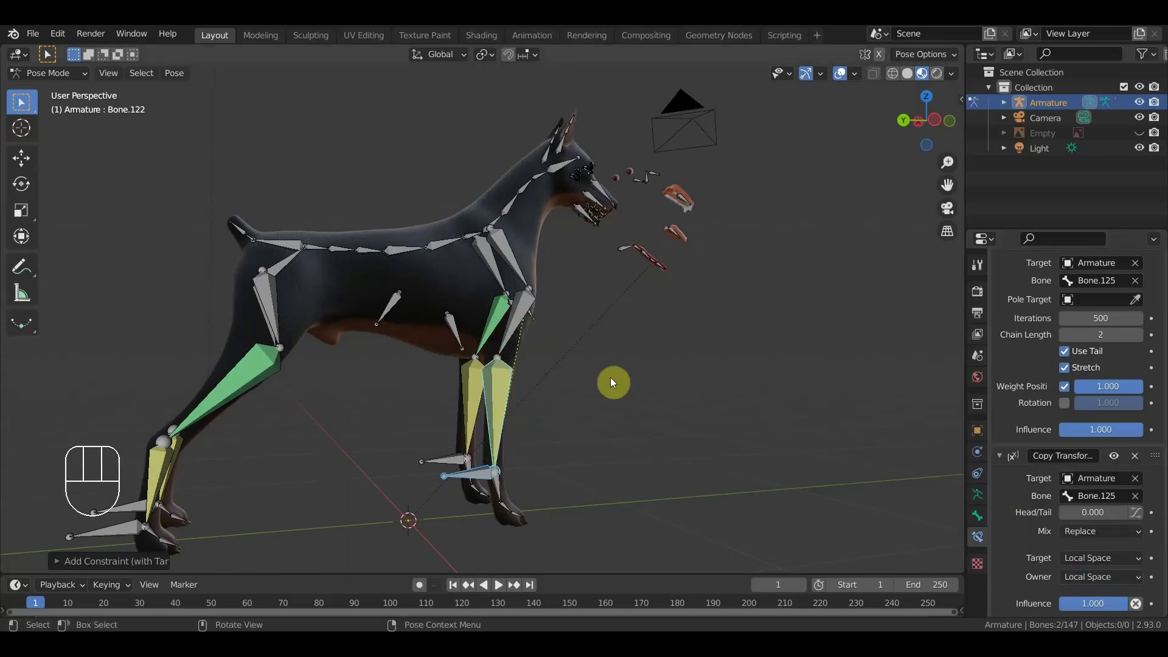
- Have Bone.121 copy Bone.122's location at 0.452 influence, then view the dog from the front
drag(504, 378, 519, 319)
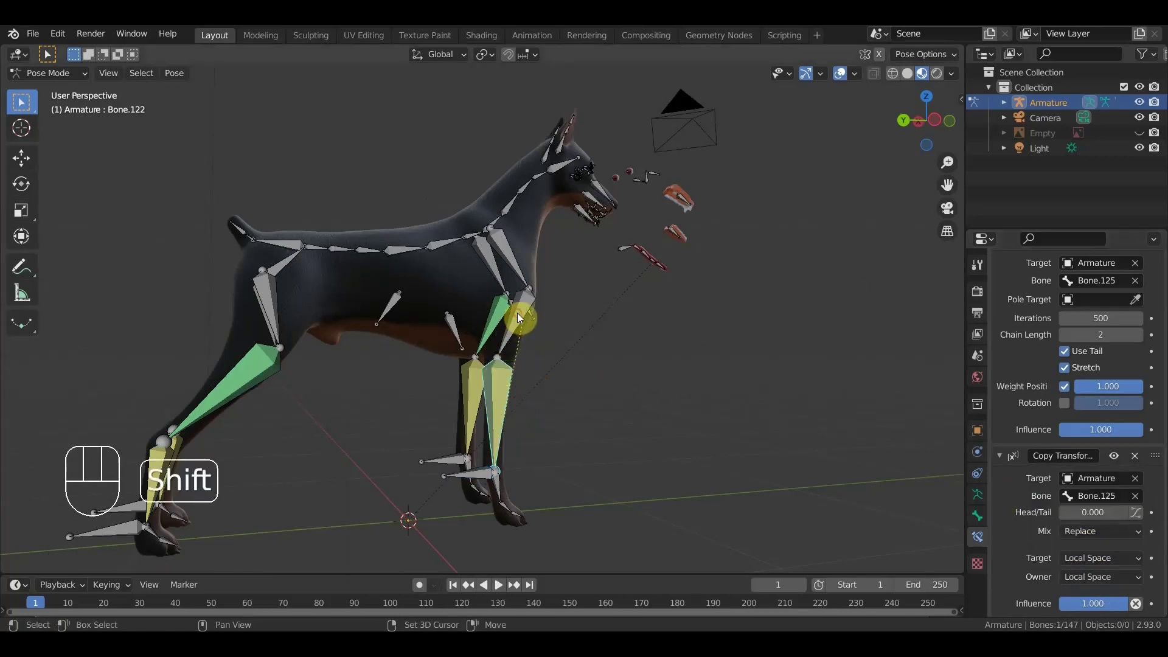
key(ctrl+shift+c)
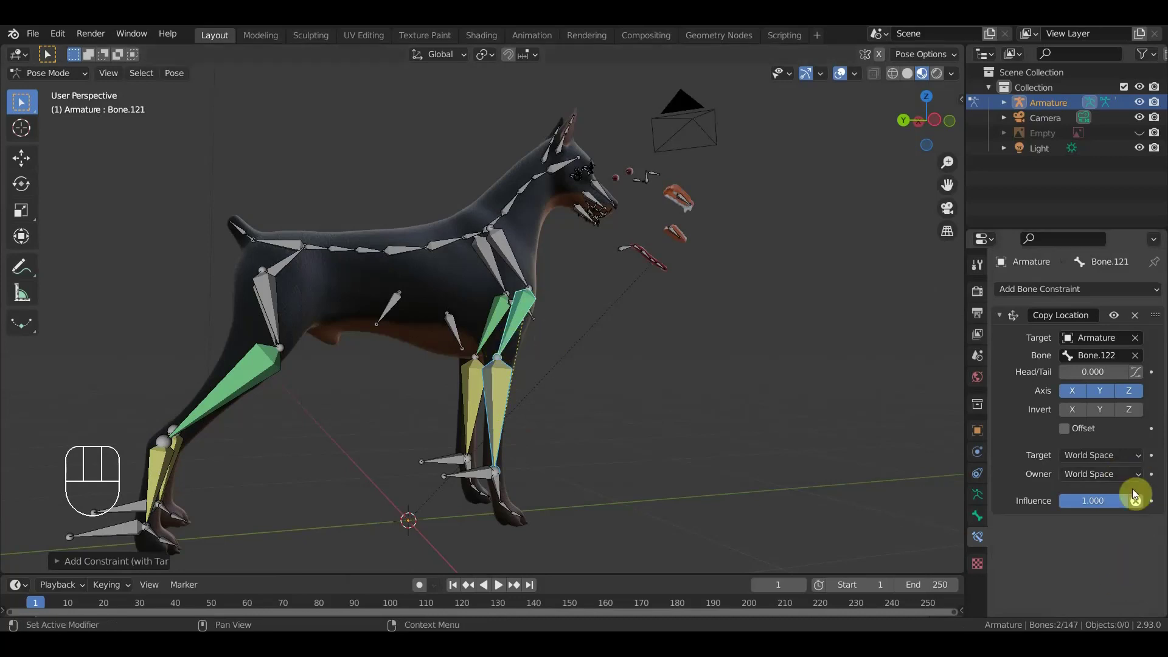
drag(1129, 506, 1094, 506)
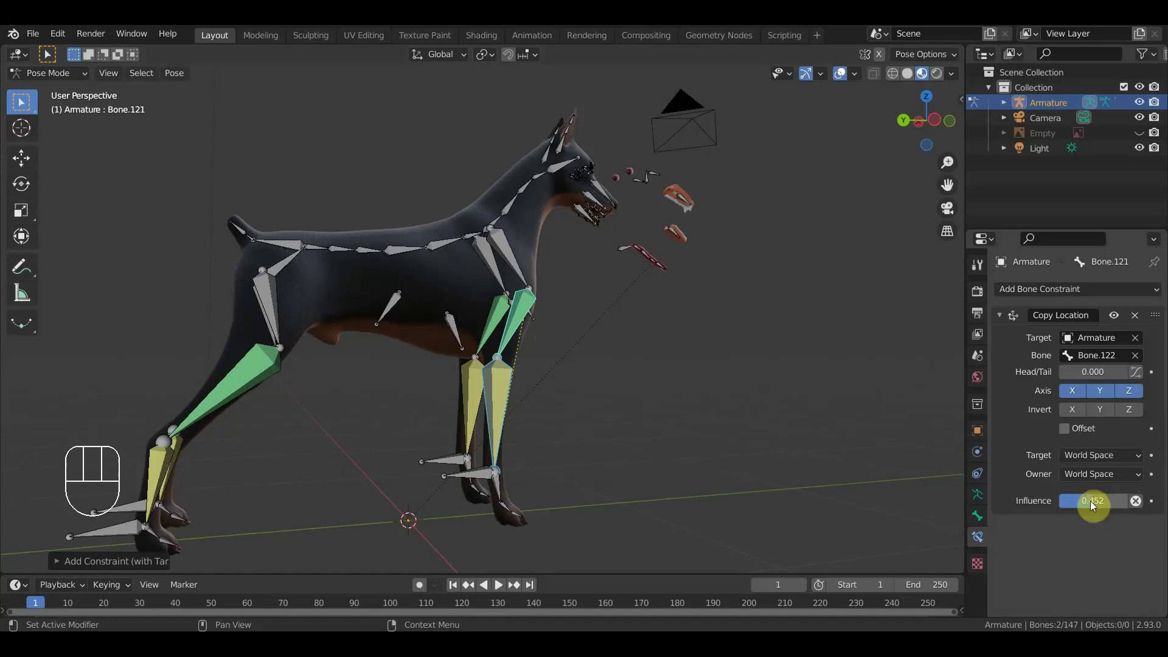
drag(582, 363, 495, 369)
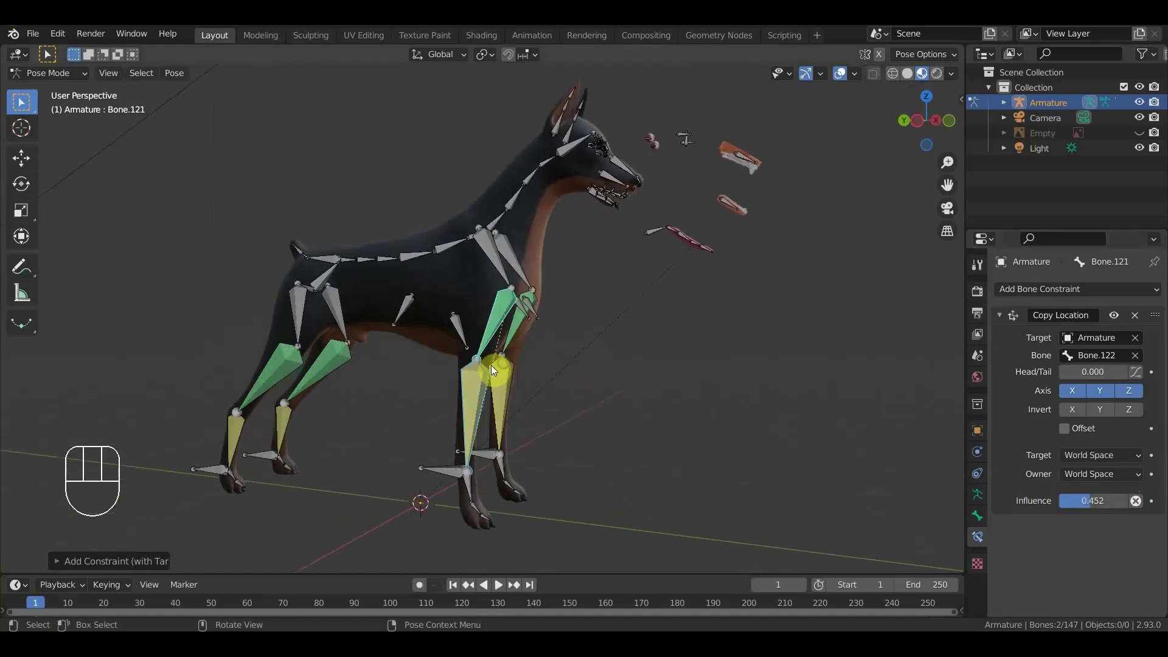
drag(527, 369, 393, 324)
- Hide the bones overlay and orbit around the chest, front legs and back to inspect deformation
click(840, 81)
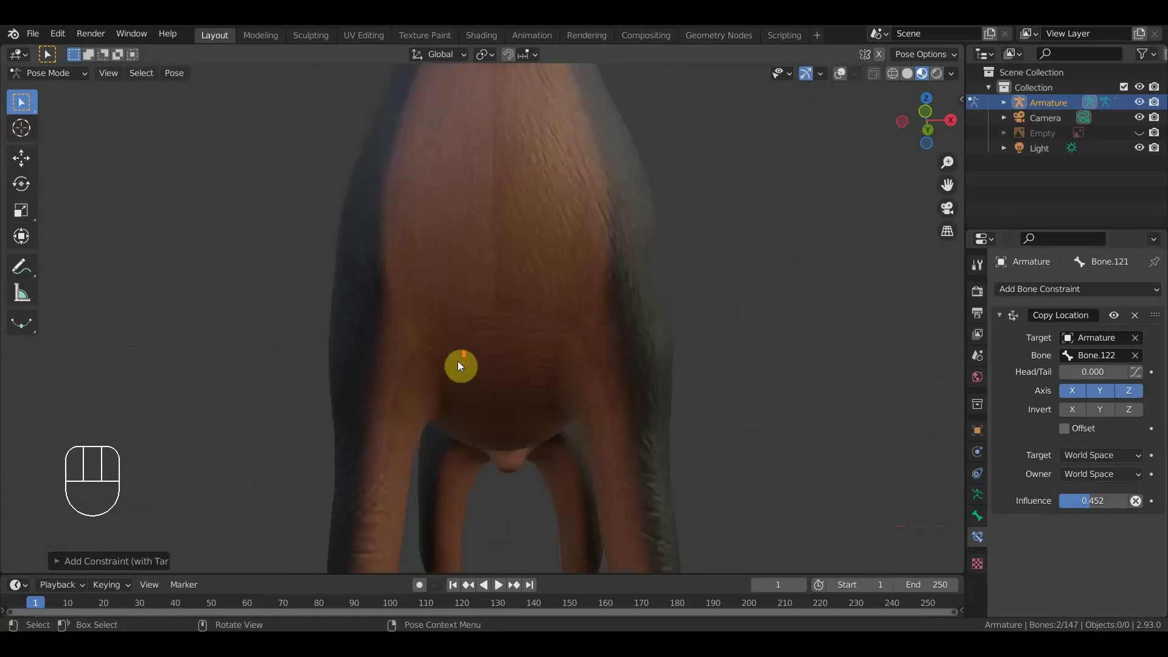
drag(482, 383, 510, 350)
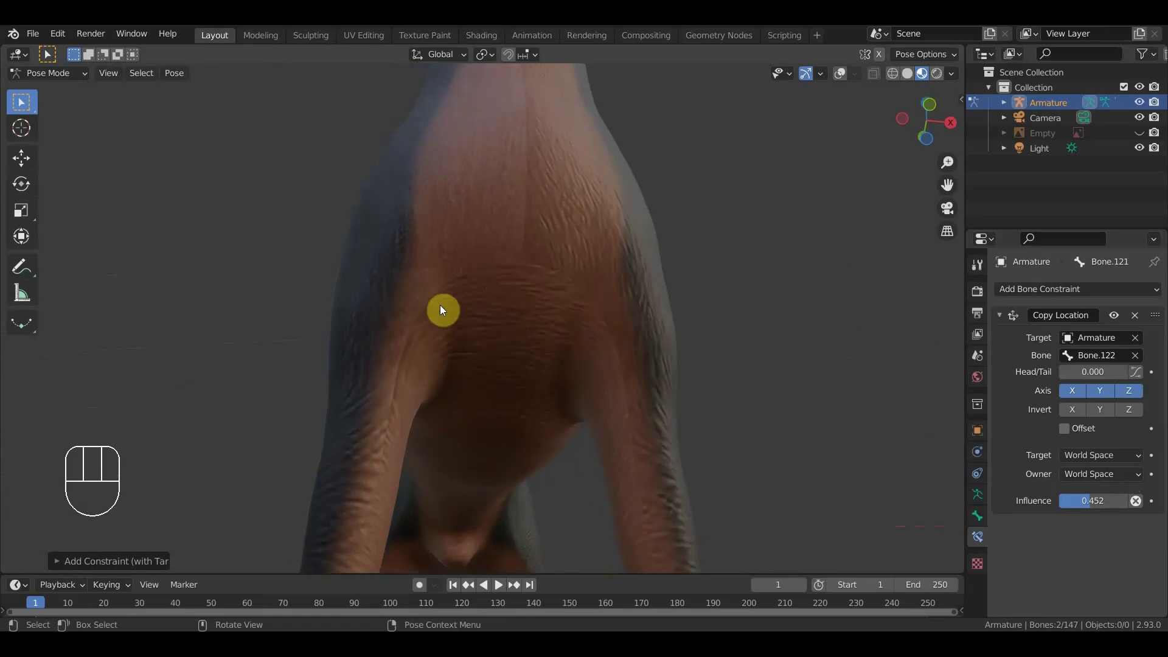
drag(525, 316, 512, 360)
drag(575, 339, 572, 383)
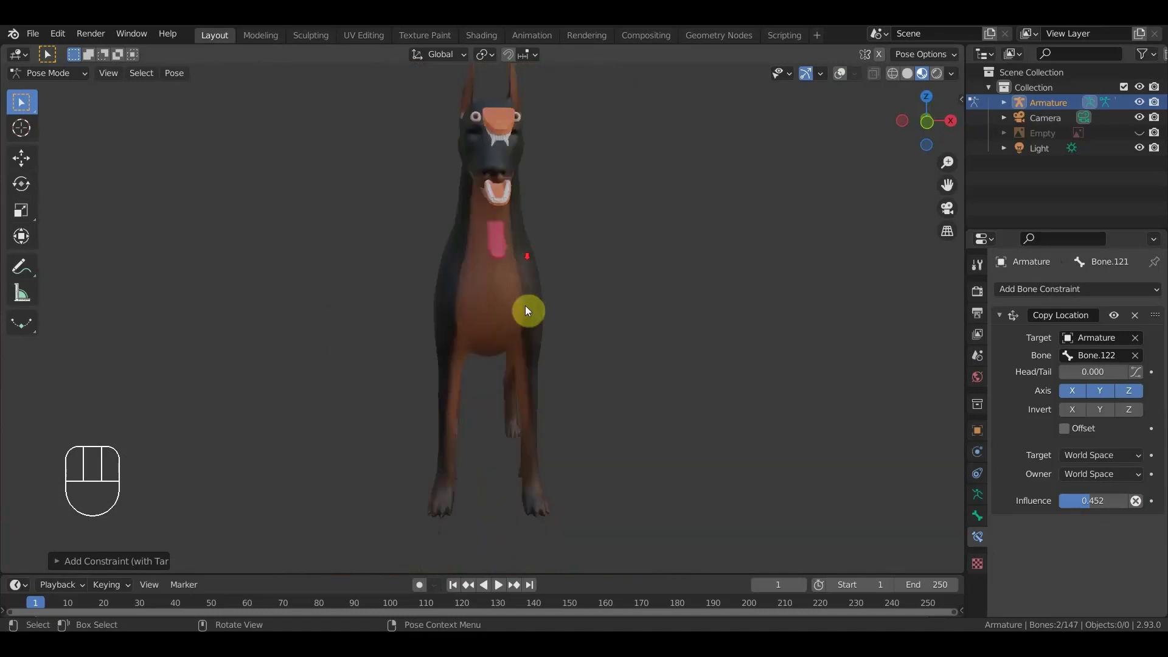
drag(526, 316, 463, 332)
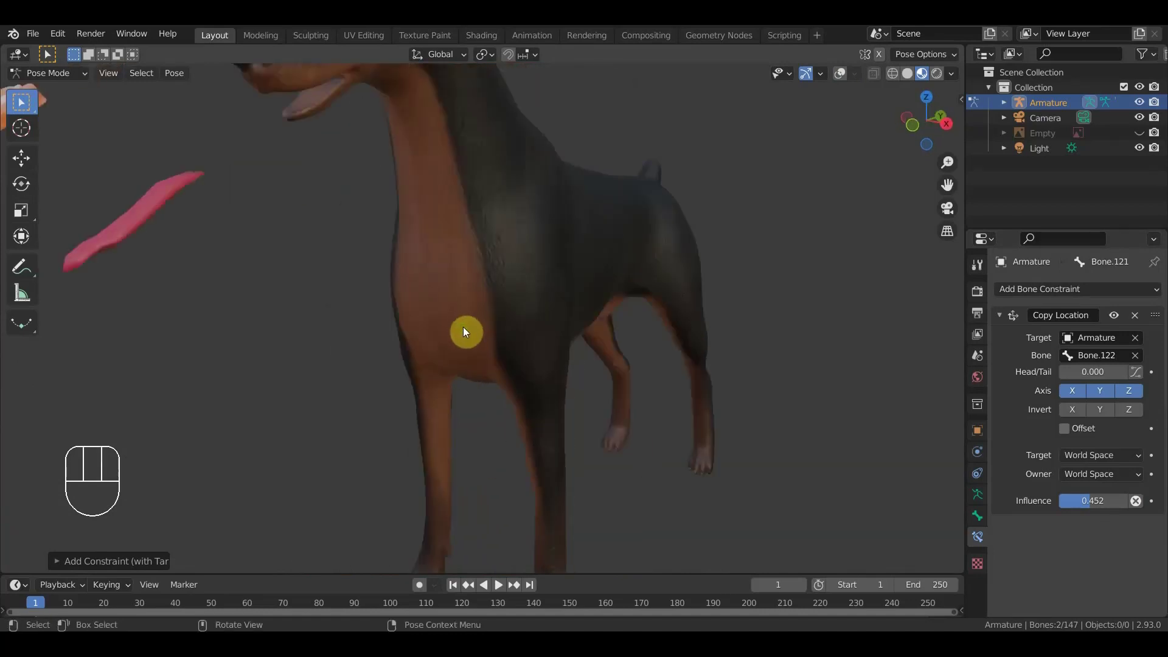
drag(495, 349, 564, 334)
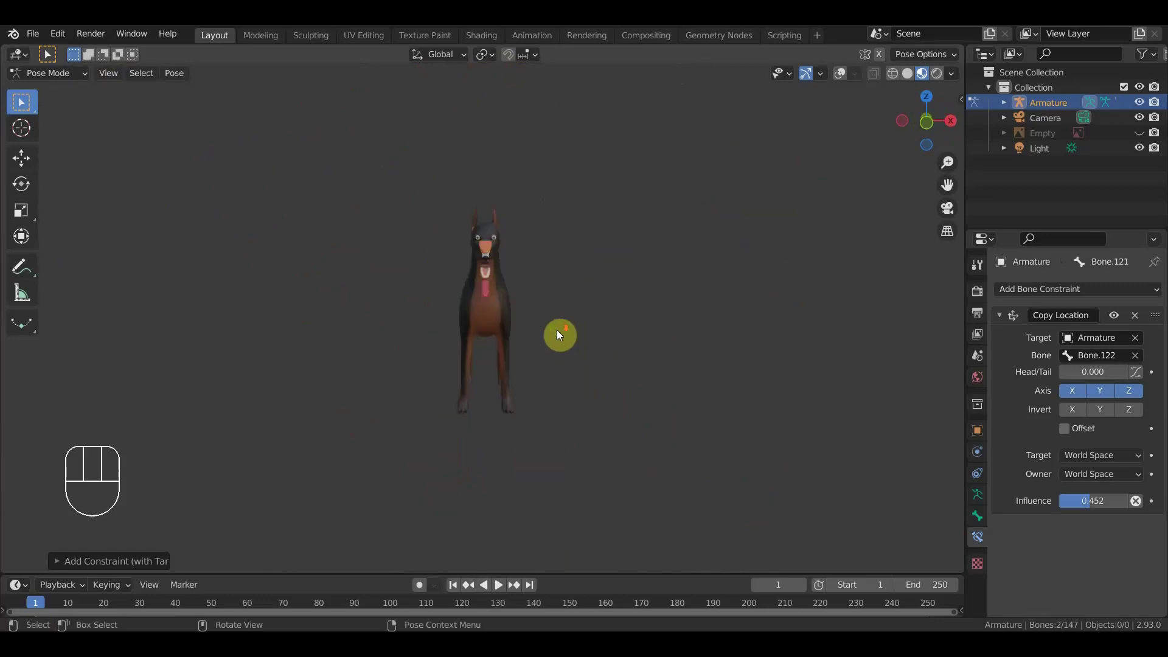
drag(537, 341, 522, 340)
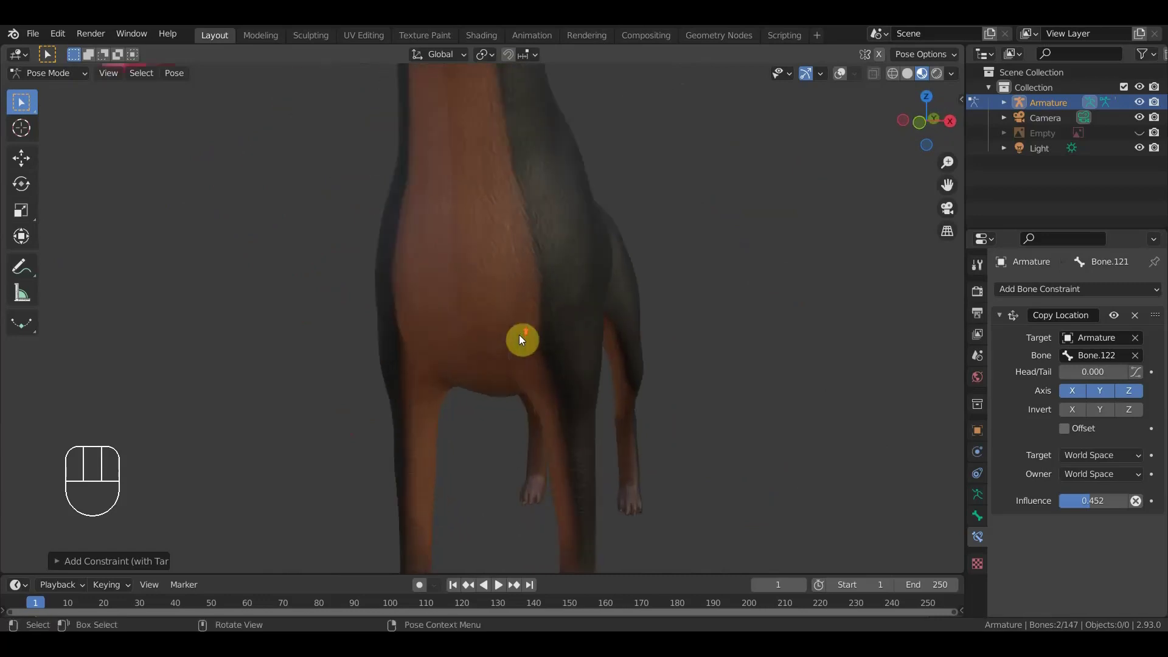
drag(520, 341, 538, 190)
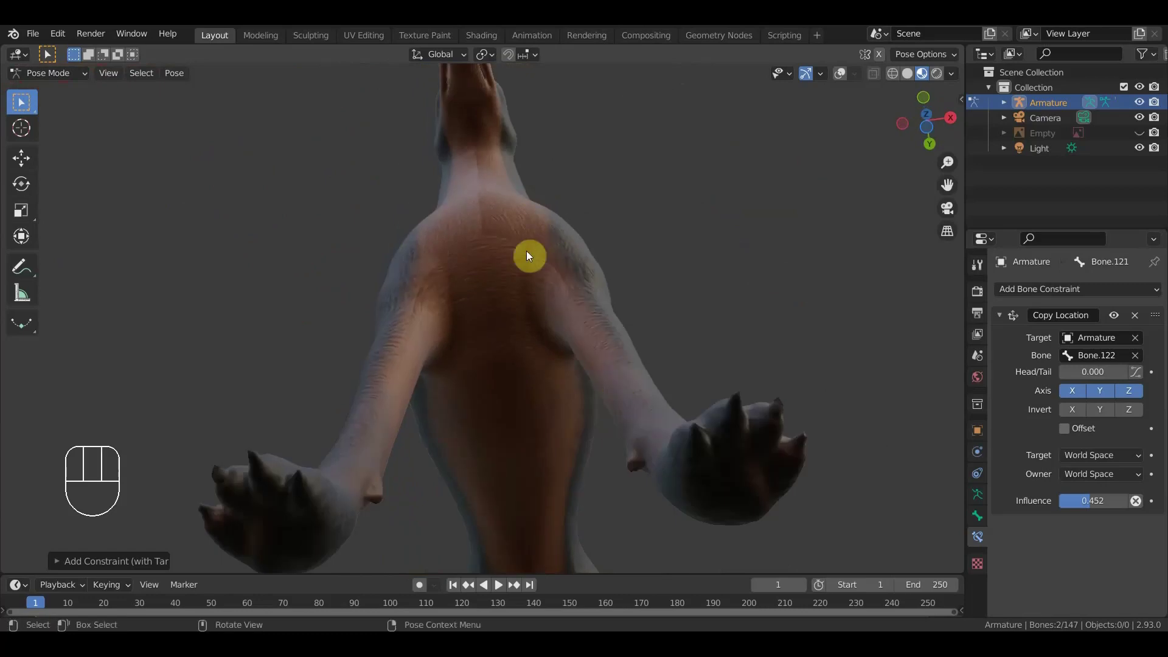
drag(458, 320, 380, 459)
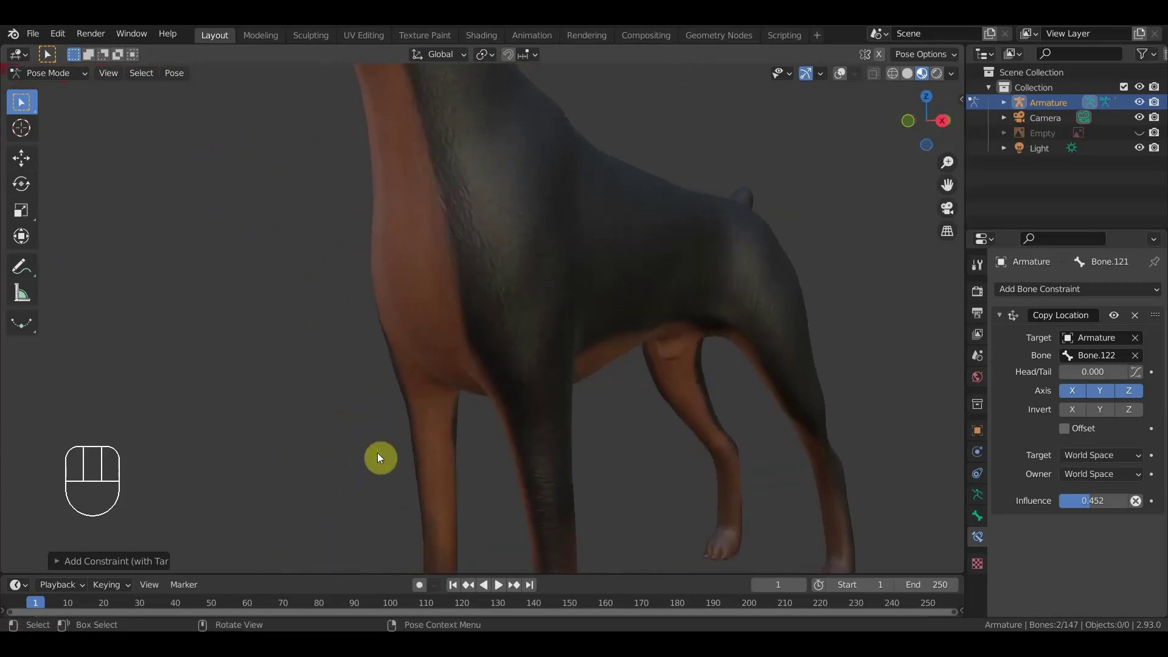
drag(461, 337, 543, 370)
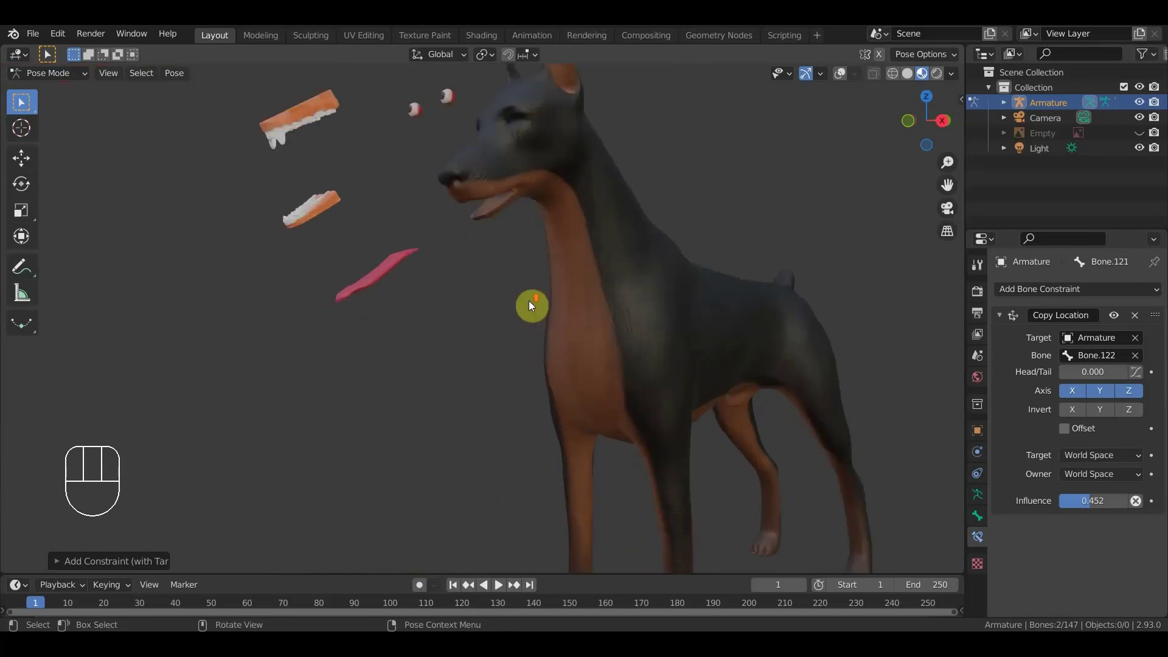
- Show the armature bones over the mesh again and select a single bone of the rig
click(844, 82)
drag(389, 314, 362, 327)
click(383, 290)
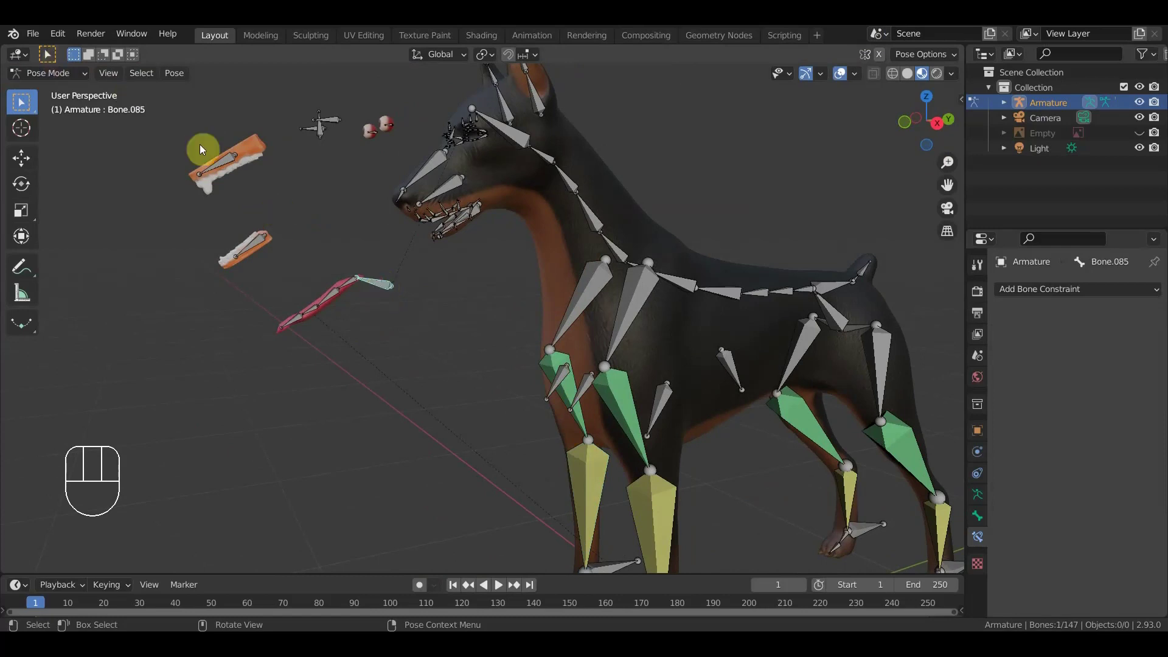
- View the dog from its right side and save the project as доберман.blend
key(KP_3)
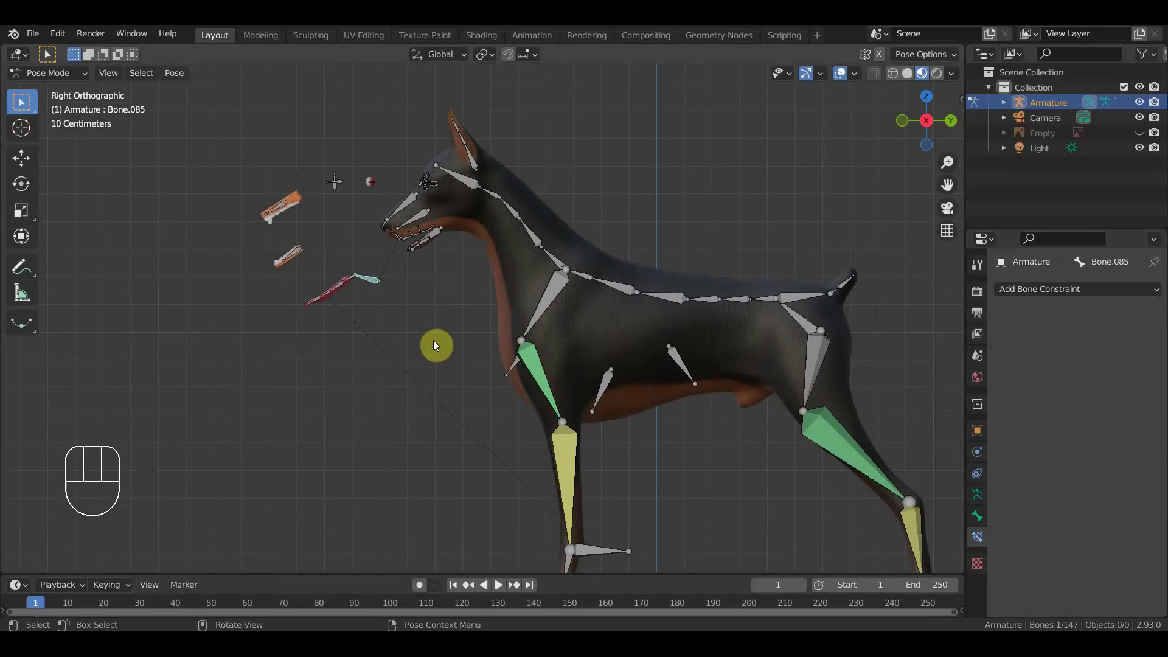
drag(387, 299, 370, 277)
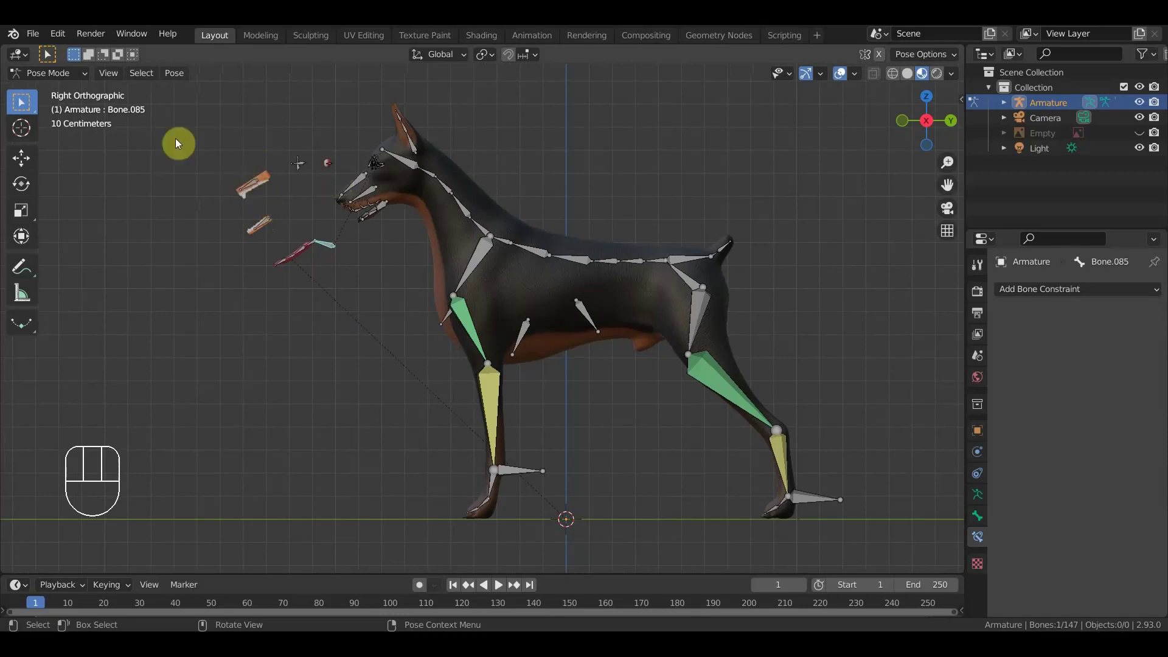
drag(55, 76, 48, 41)
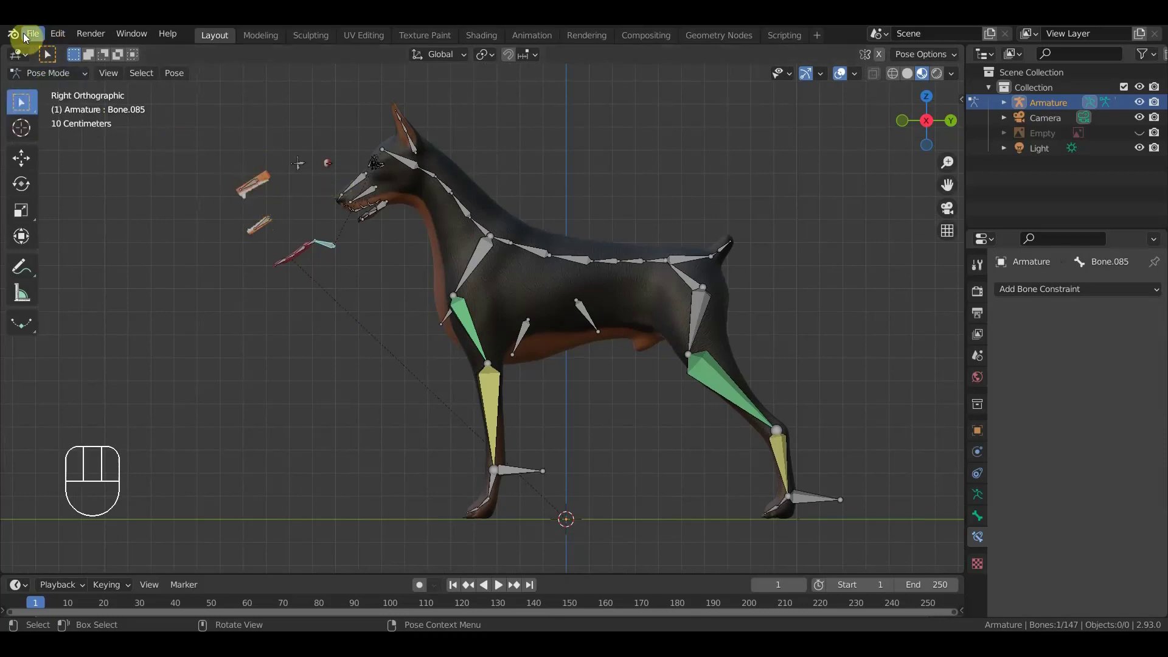
drag(27, 40, 67, 143)
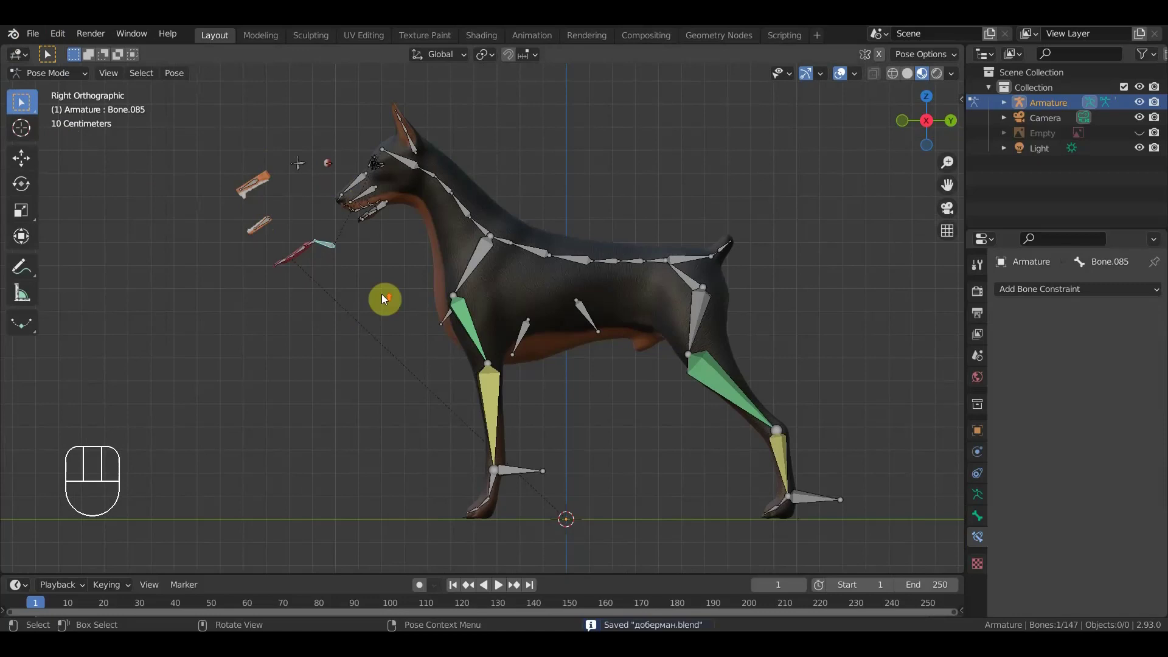
- Zoom toward the dog's head and start a box selection over the jaw bones
drag(389, 299, 551, 390)
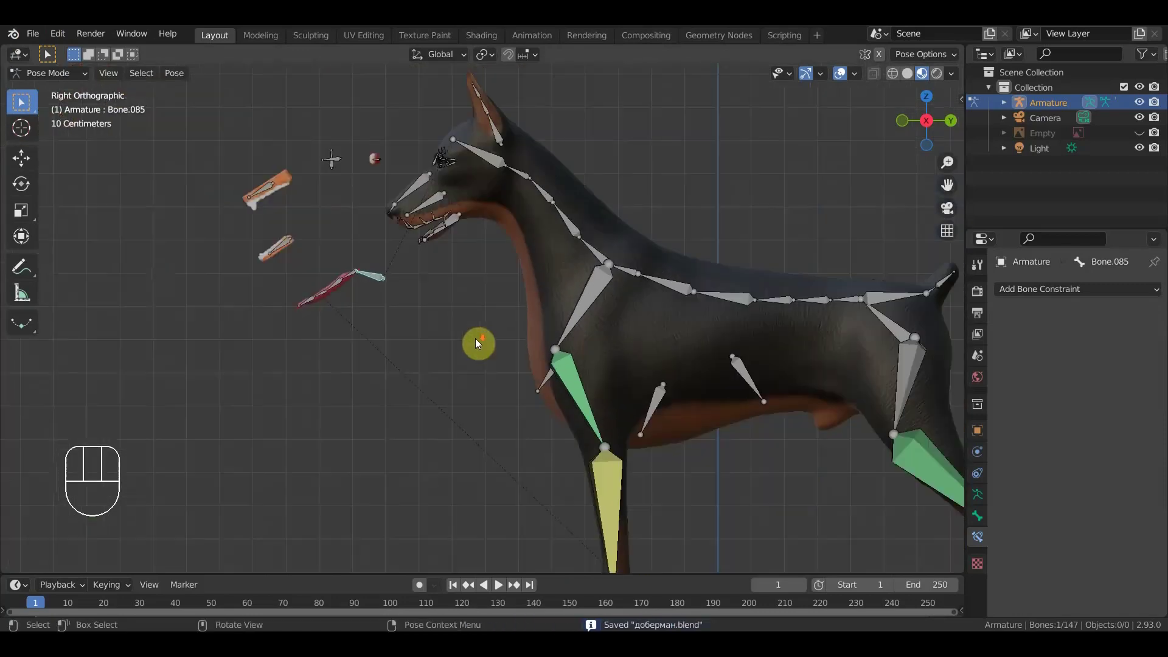
drag(453, 318, 387, 334)
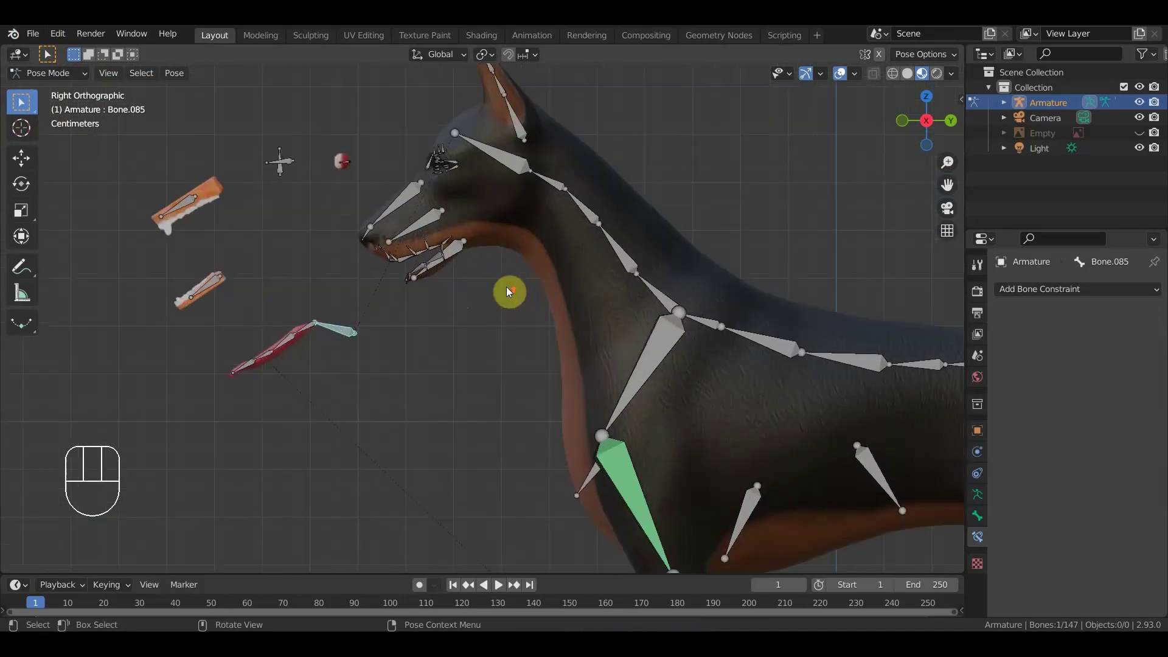
drag(512, 292, 612, 308)
drag(636, 290, 677, 287)
drag(668, 220, 596, 220)
drag(573, 298, 504, 292)
- Select bones near the head and zoom close to the bones circling the eye
click(402, 462)
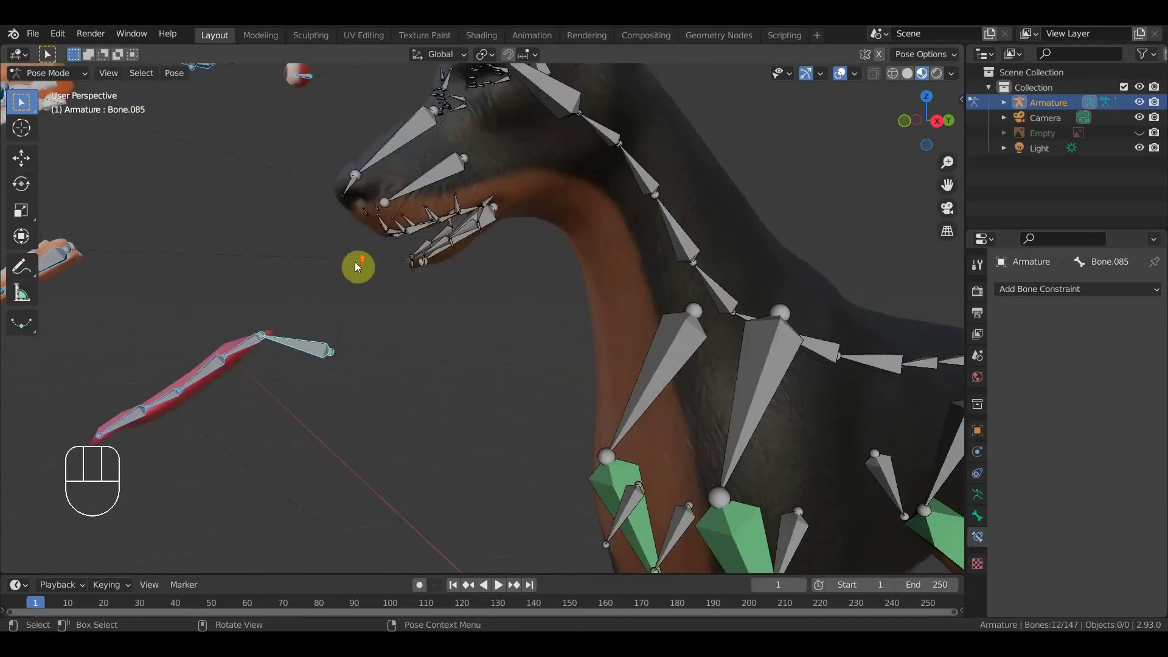
drag(394, 279, 424, 286)
drag(518, 261, 534, 254)
drag(534, 254, 526, 317)
drag(541, 313, 558, 304)
drag(731, 135, 740, 149)
middle_click(730, 152)
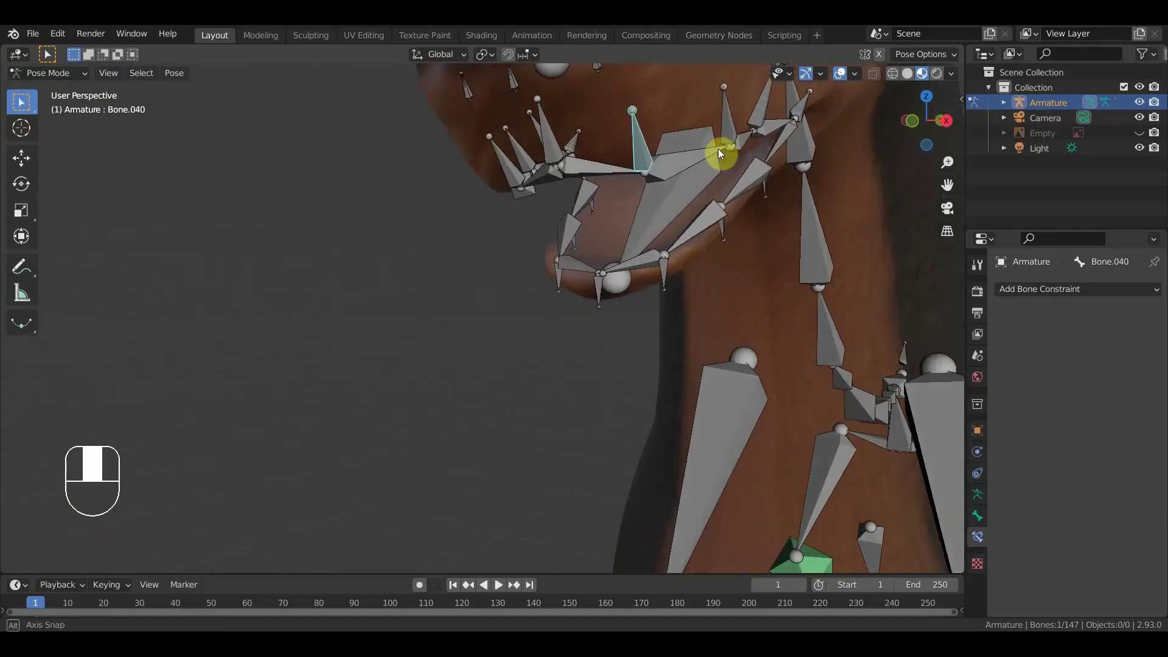
- Give the first bone above the eye a Stretch To toward its neighbour, undoing a mistaken spline constraint
click(548, 147)
click(645, 149)
drag(606, 172, 581, 176)
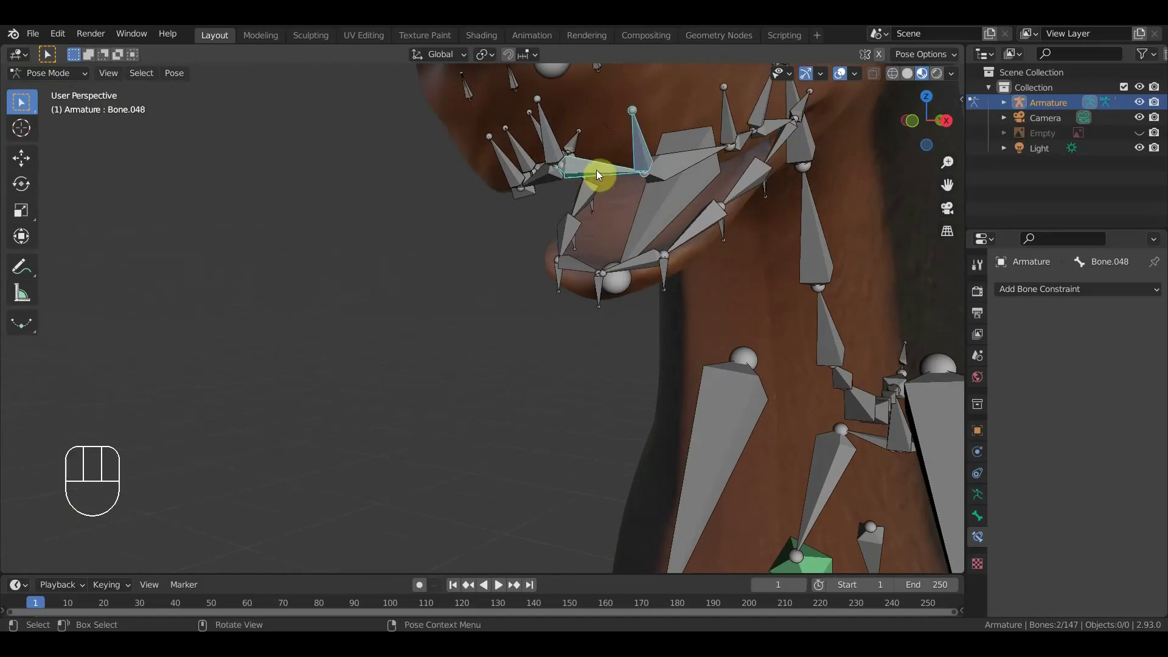
key(ctrl+shift+c)
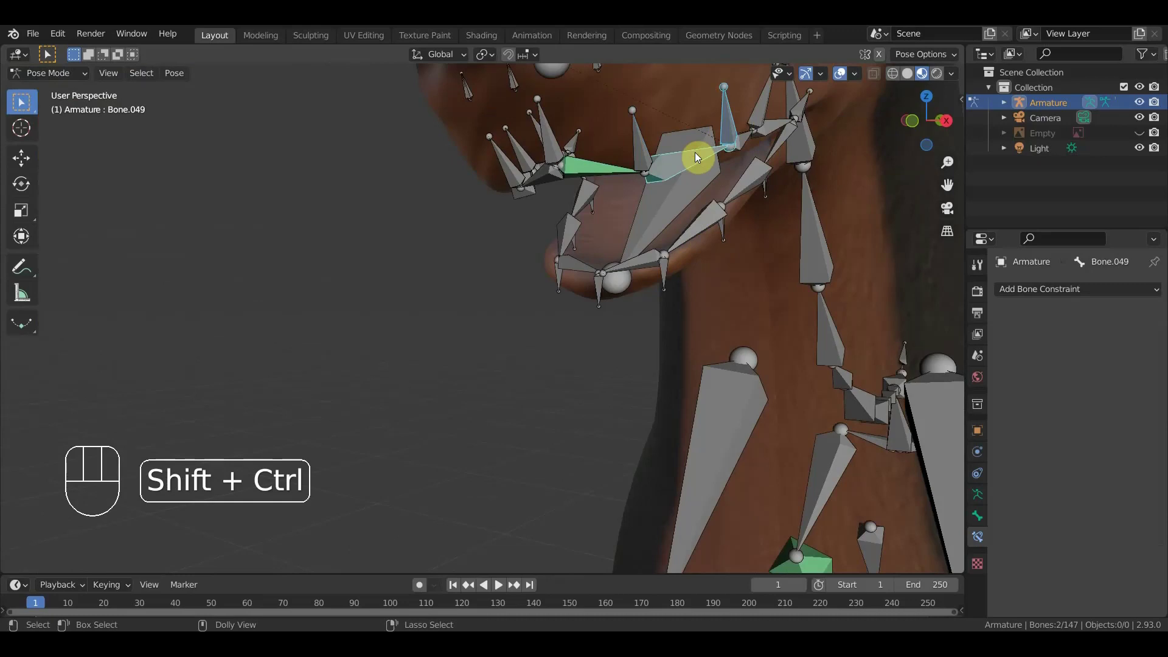
key(ctrl+shift+c)
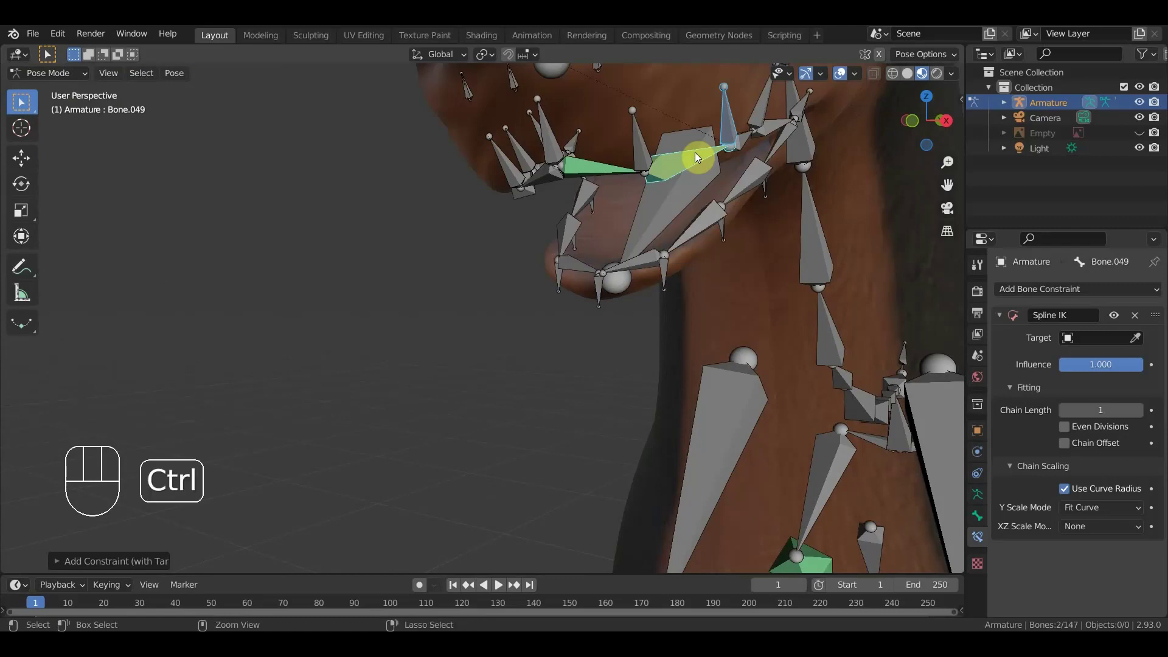
key(ctrl+z)
key(ctrl+shift+c)
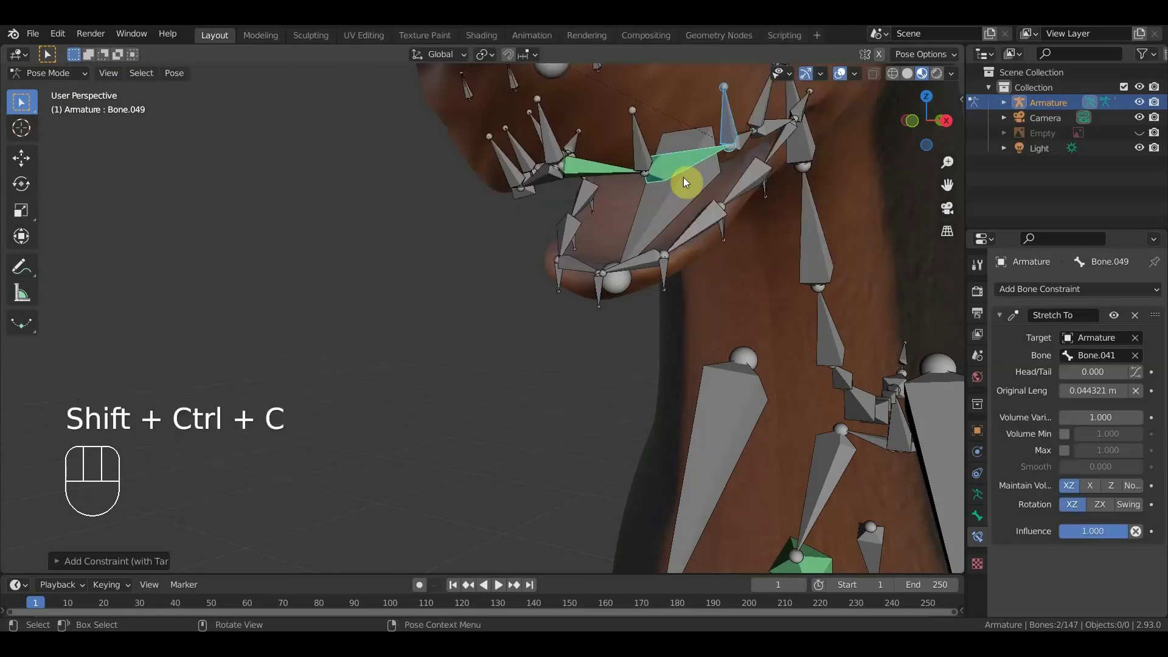
- Add Stretch To constraints to the next upper eye bones, each aimed at its neighbour
middle_click(733, 214)
drag(668, 123, 659, 147)
click(651, 155)
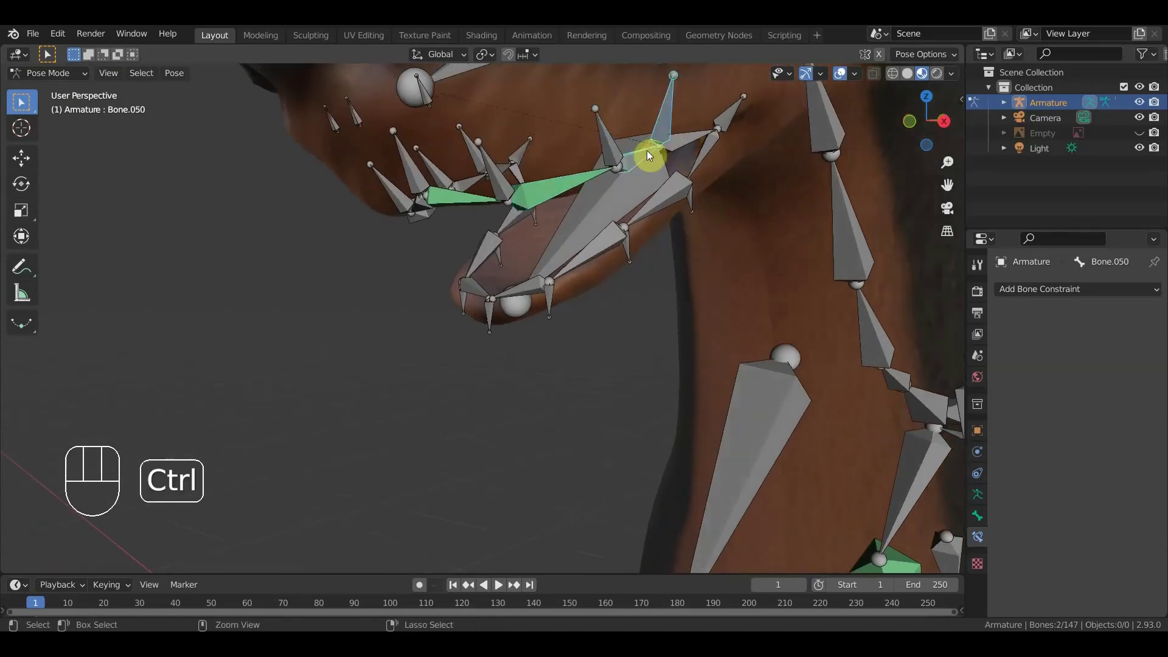
key(ctrl+shift+c)
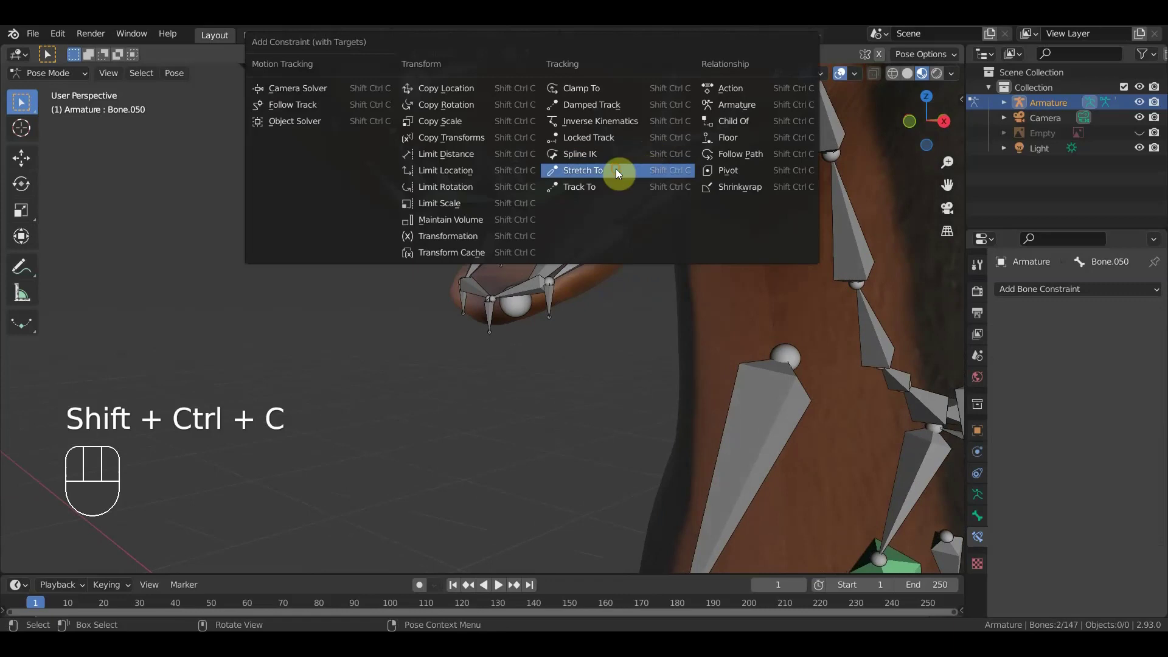
drag(735, 119, 704, 140)
click(701, 141)
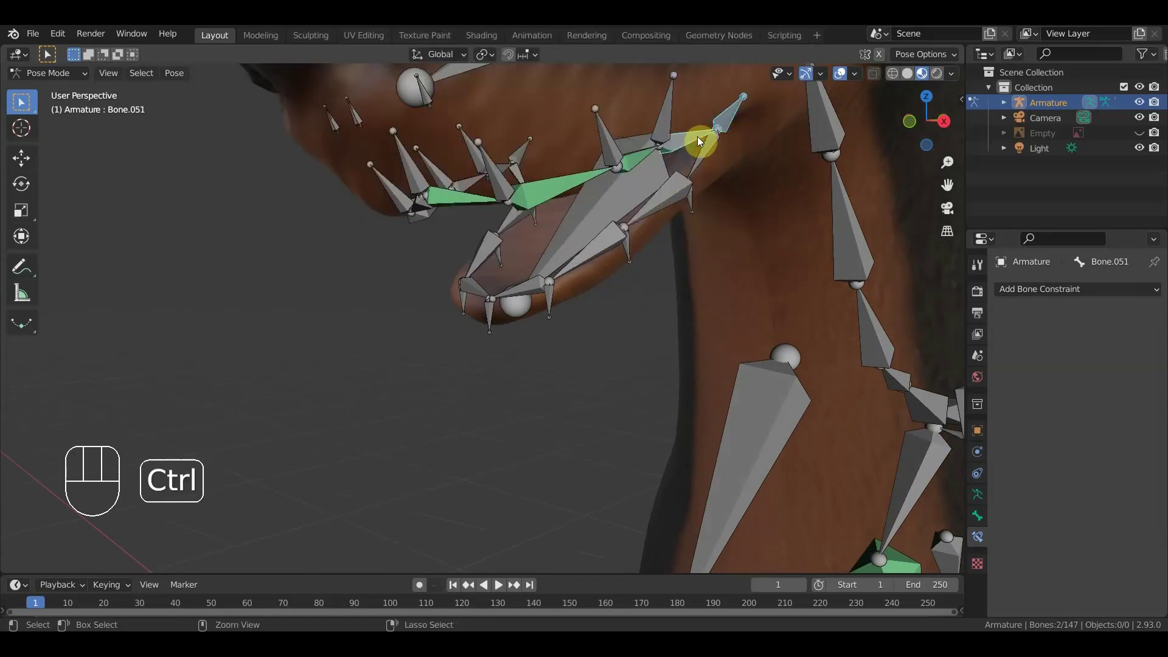
key(ctrl+shift+c)
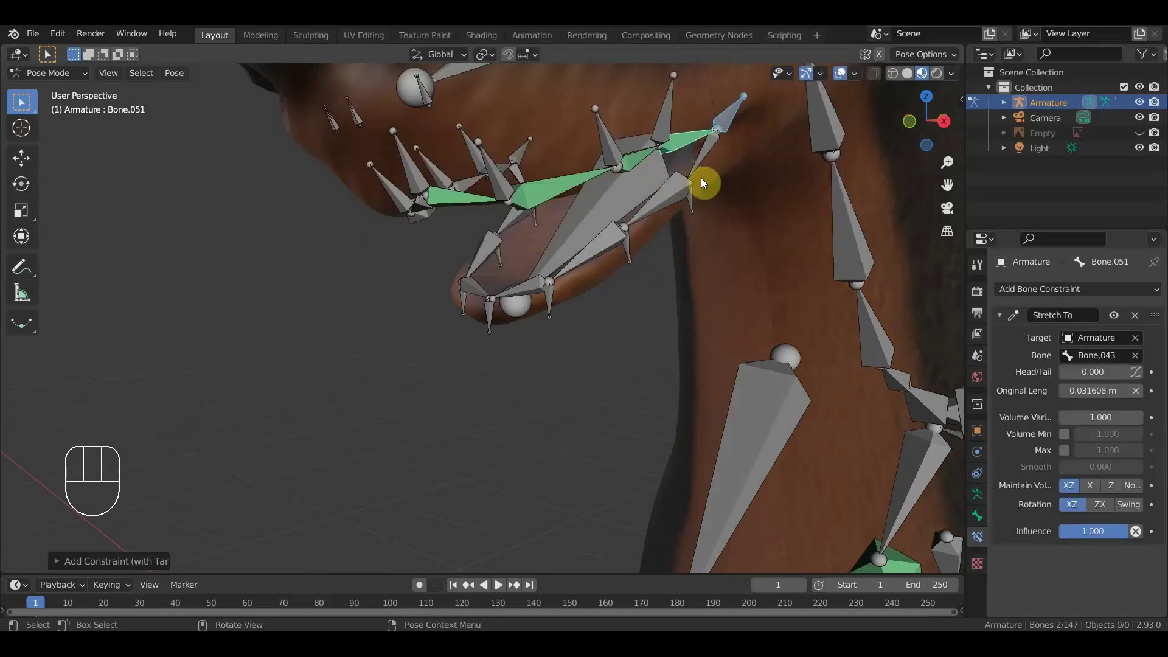
drag(694, 207, 706, 177)
click(705, 161)
key(ctrl+shift+c)
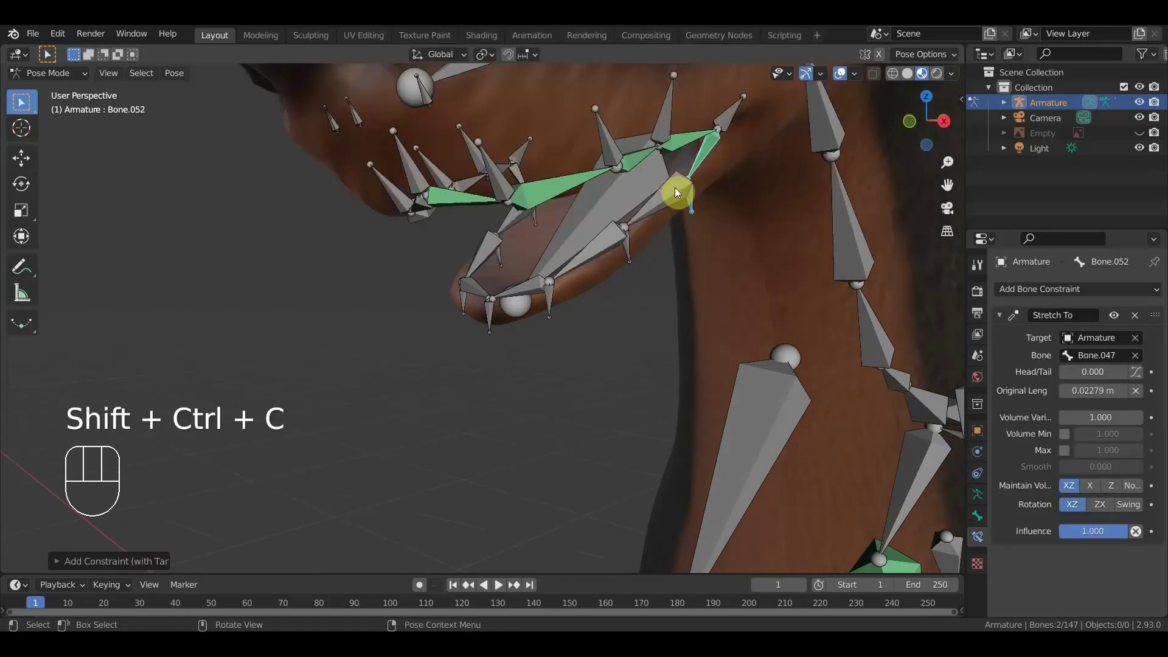
- Add Stretch To constraints to the lower and corner bones of the eye ring
drag(632, 260, 649, 229)
click(659, 209)
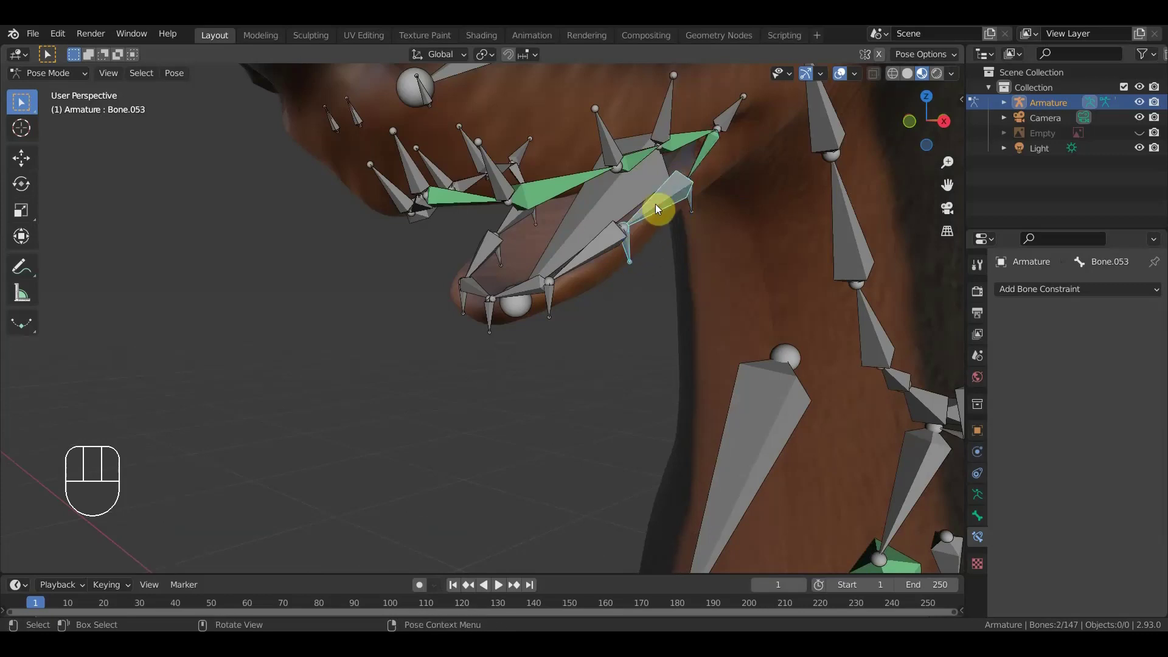
key(ctrl+shift+c)
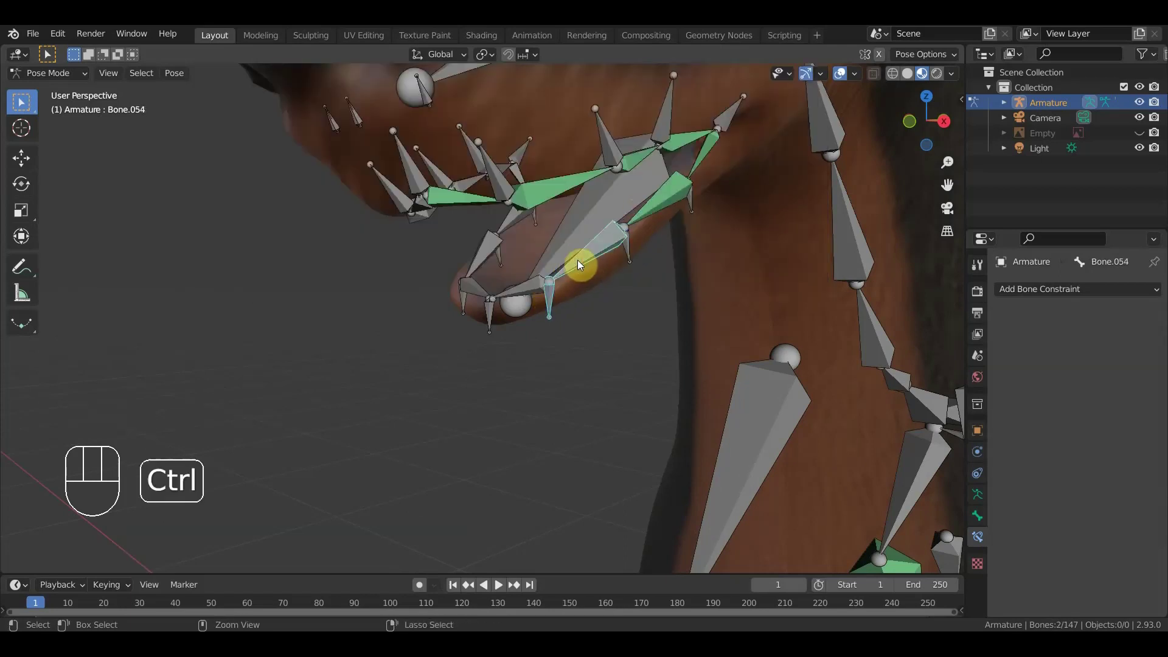
key(ctrl+shift+c)
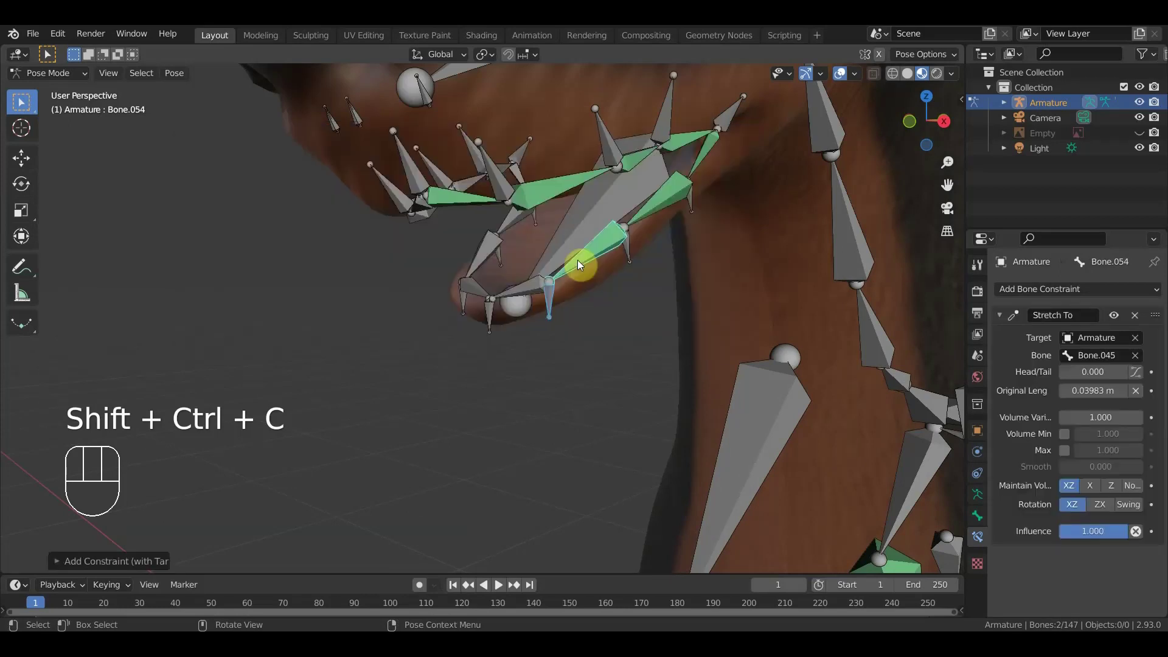
drag(495, 316, 509, 303)
click(514, 297)
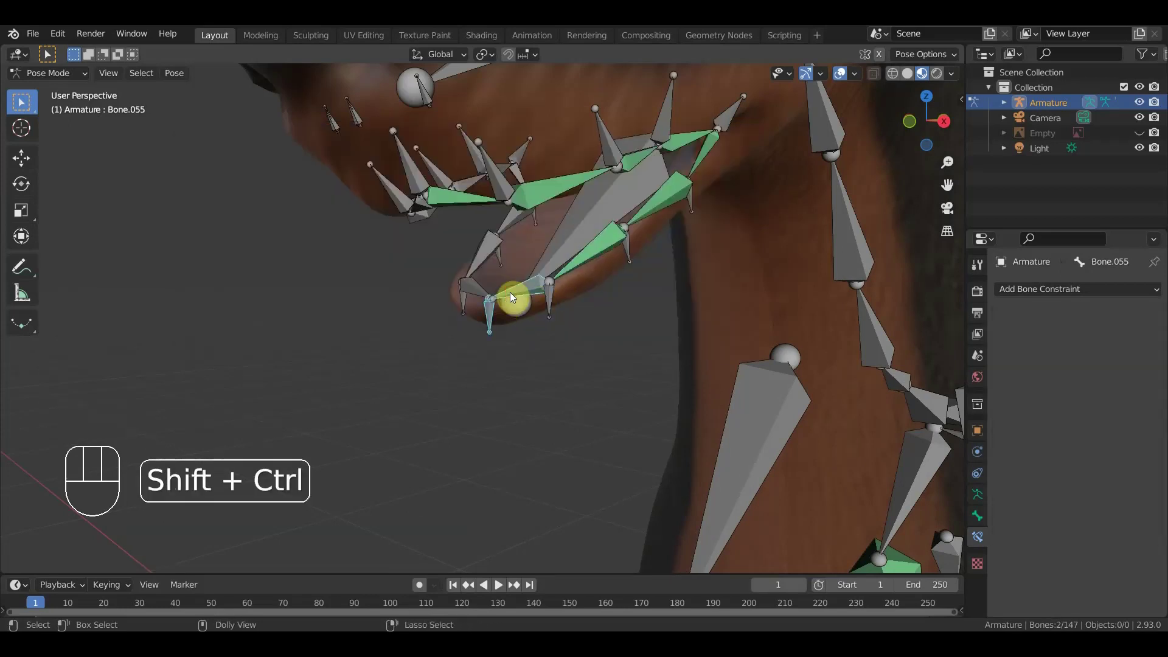
key(ctrl+shift+c)
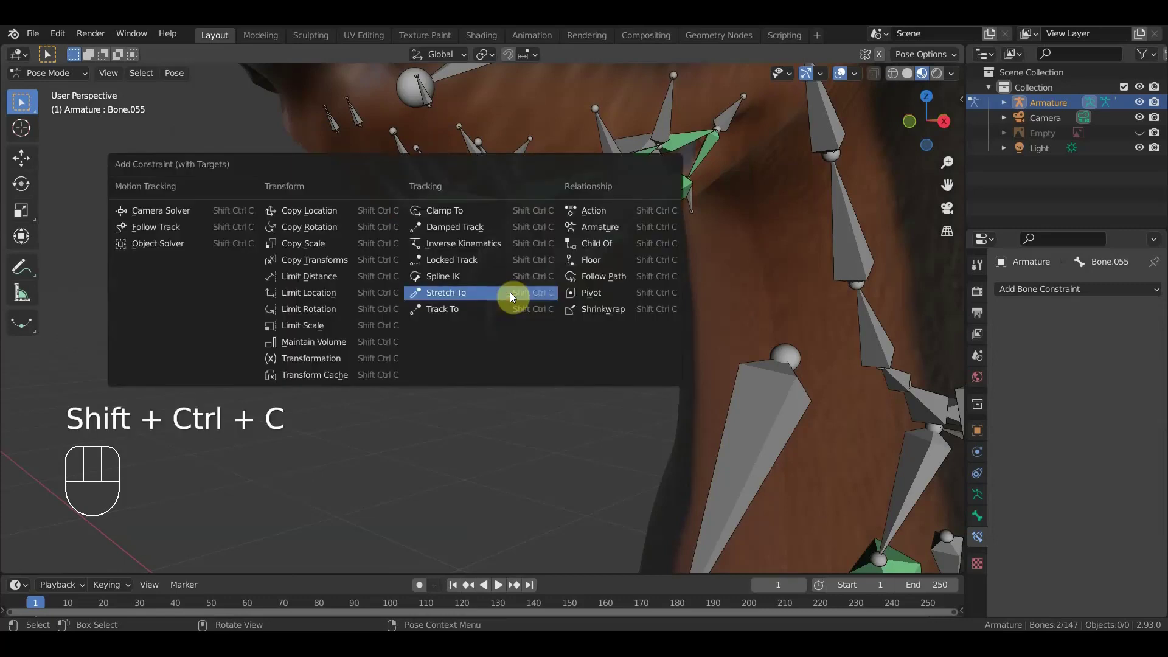
drag(526, 300, 596, 299)
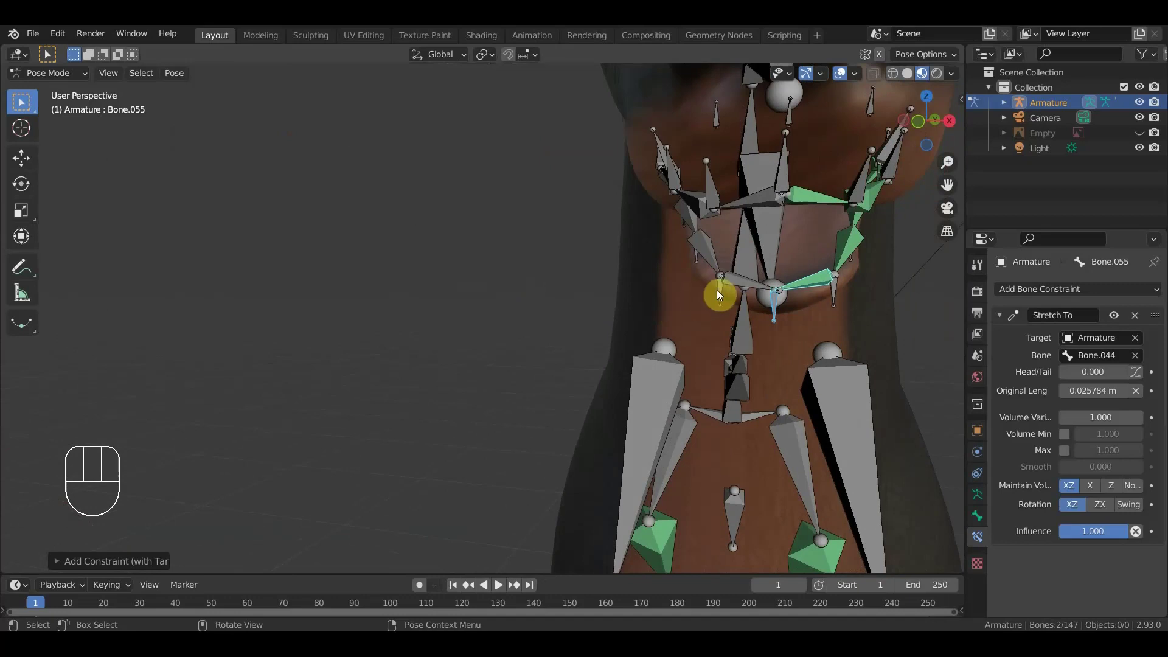
- Add Stretch To constraints to bones around the other eye, then turn toward the muzzle
middle_click(757, 216)
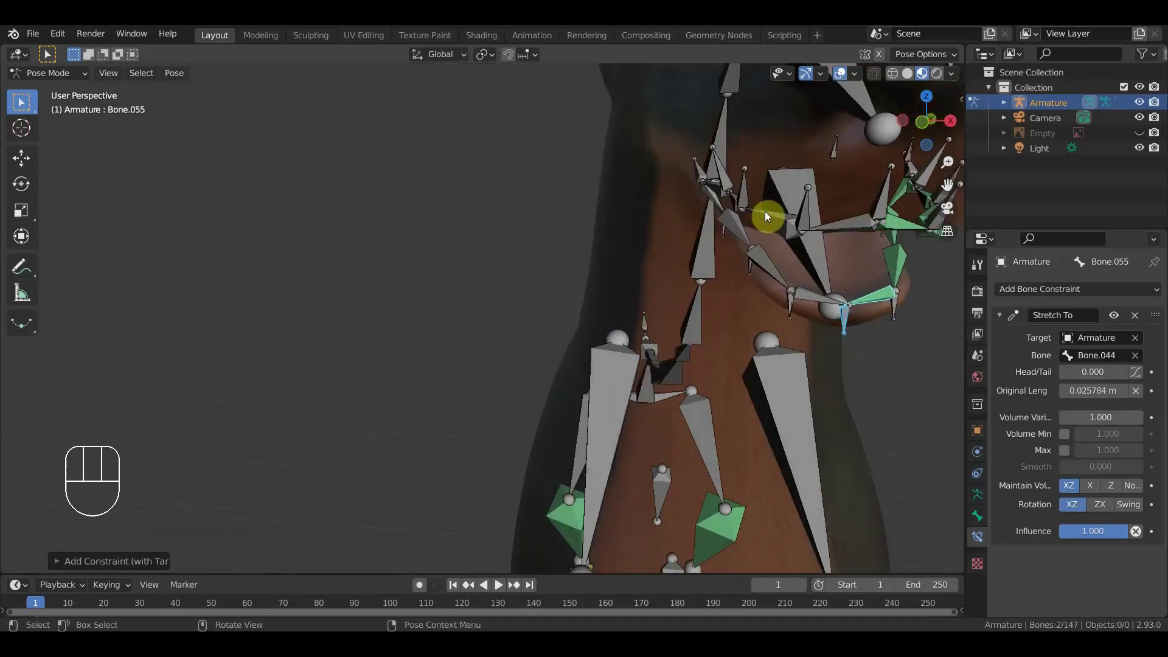
drag(808, 217, 838, 230)
click(849, 229)
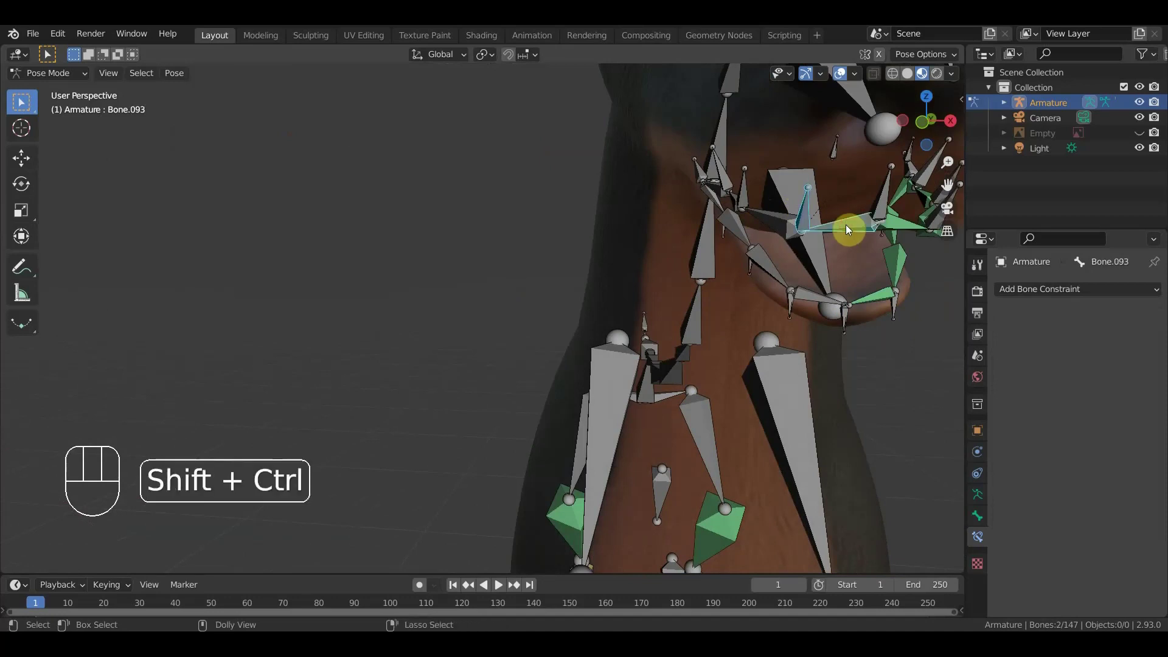
key(ctrl+shift+c)
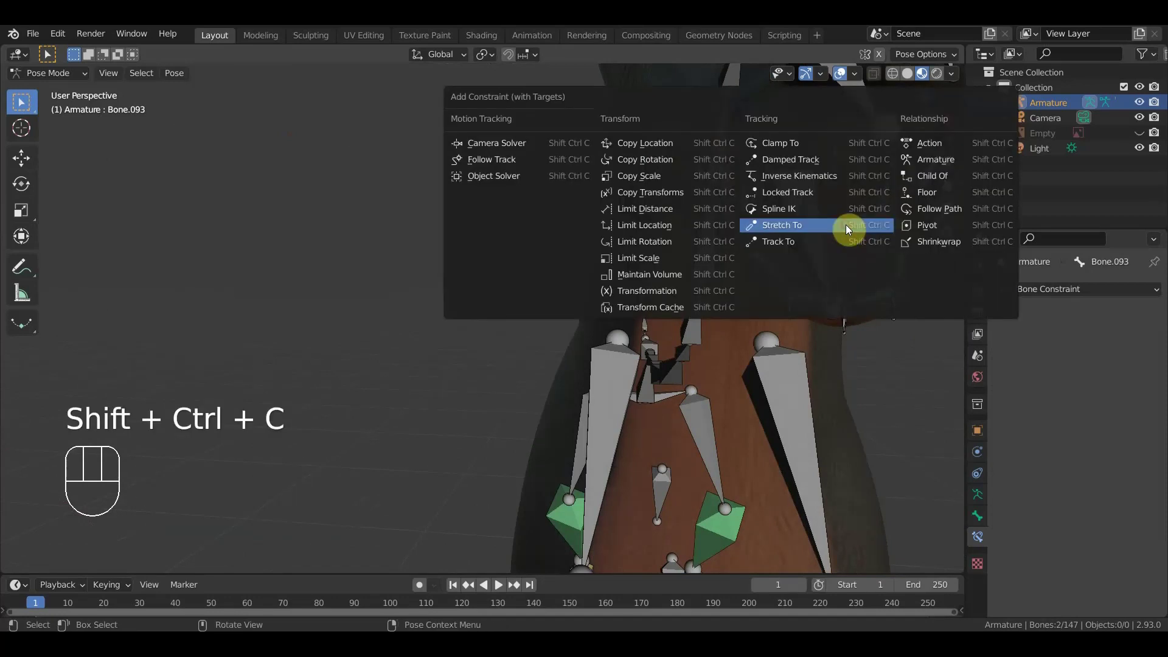
click(749, 196)
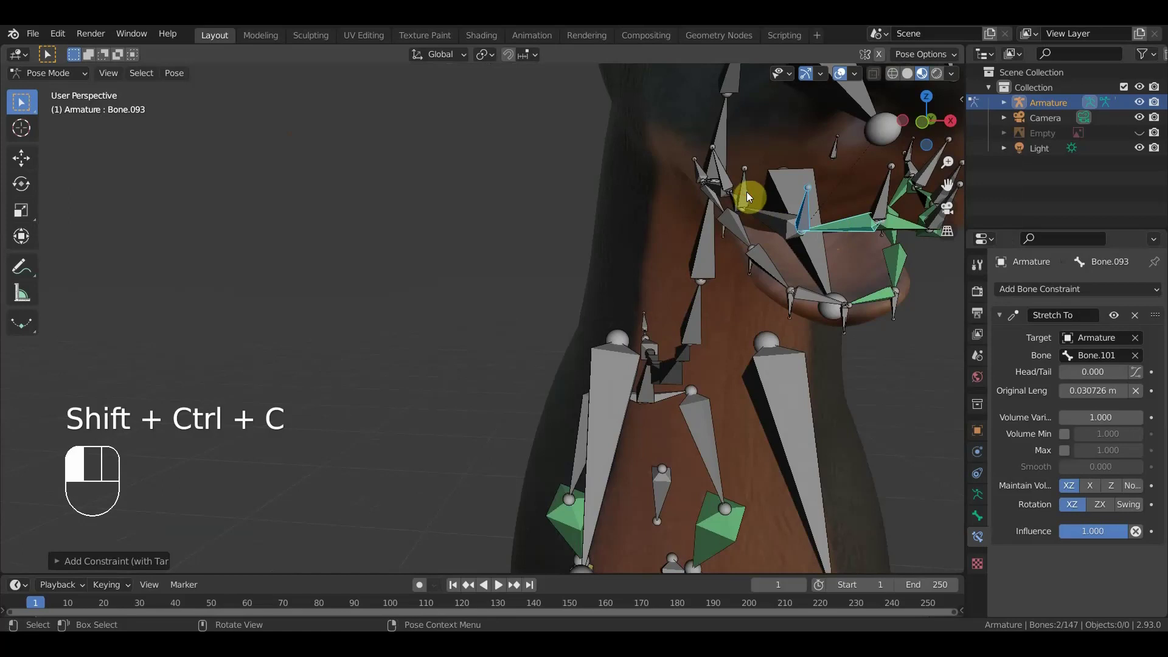
click(767, 217)
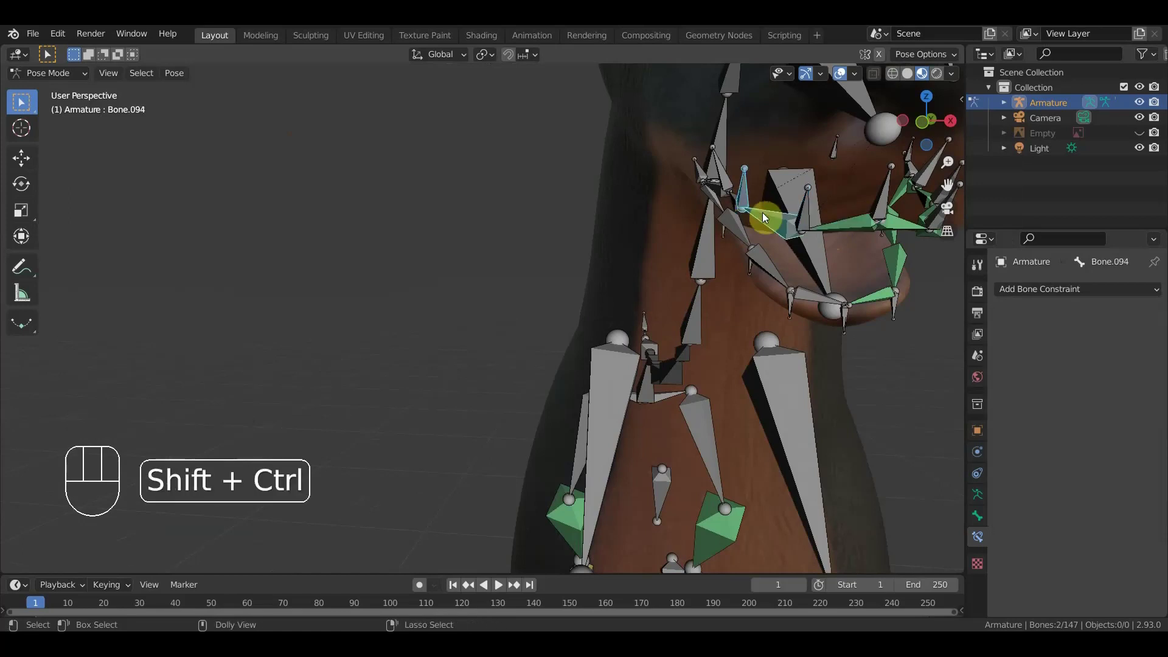
key(ctrl+shift+c)
drag(794, 229, 816, 227)
drag(813, 227, 725, 258)
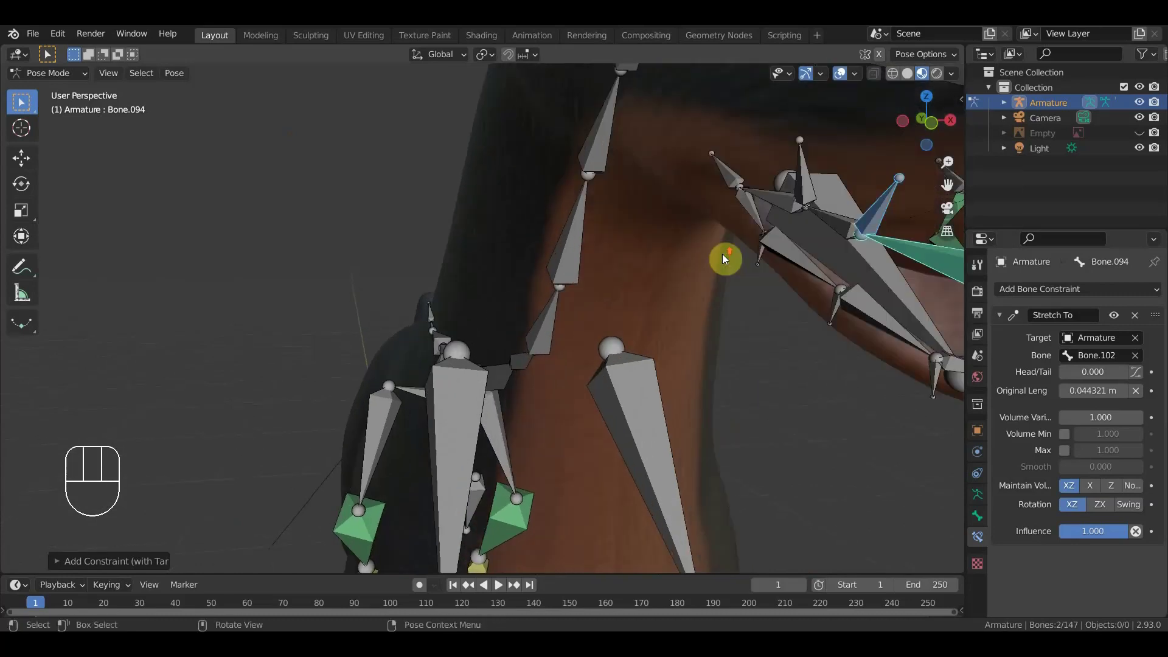
- Frame the mouth and give the first lip bones Stretch To constraints toward their neighbours
drag(742, 258, 760, 259)
drag(756, 259, 658, 263)
drag(686, 205, 697, 232)
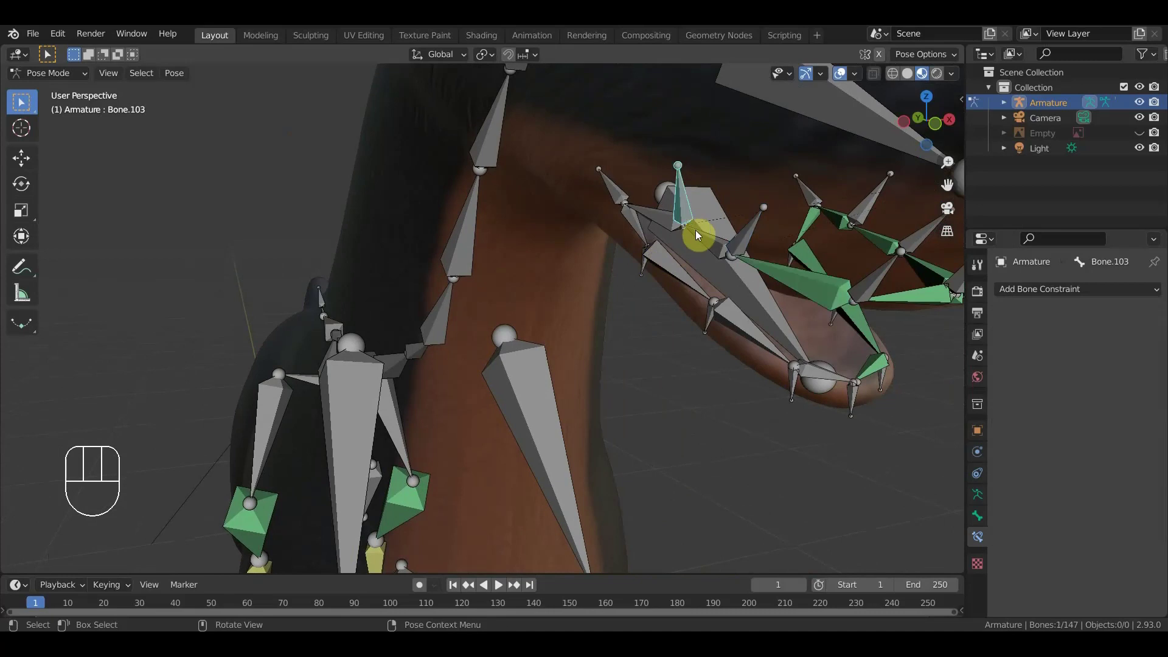
click(705, 240)
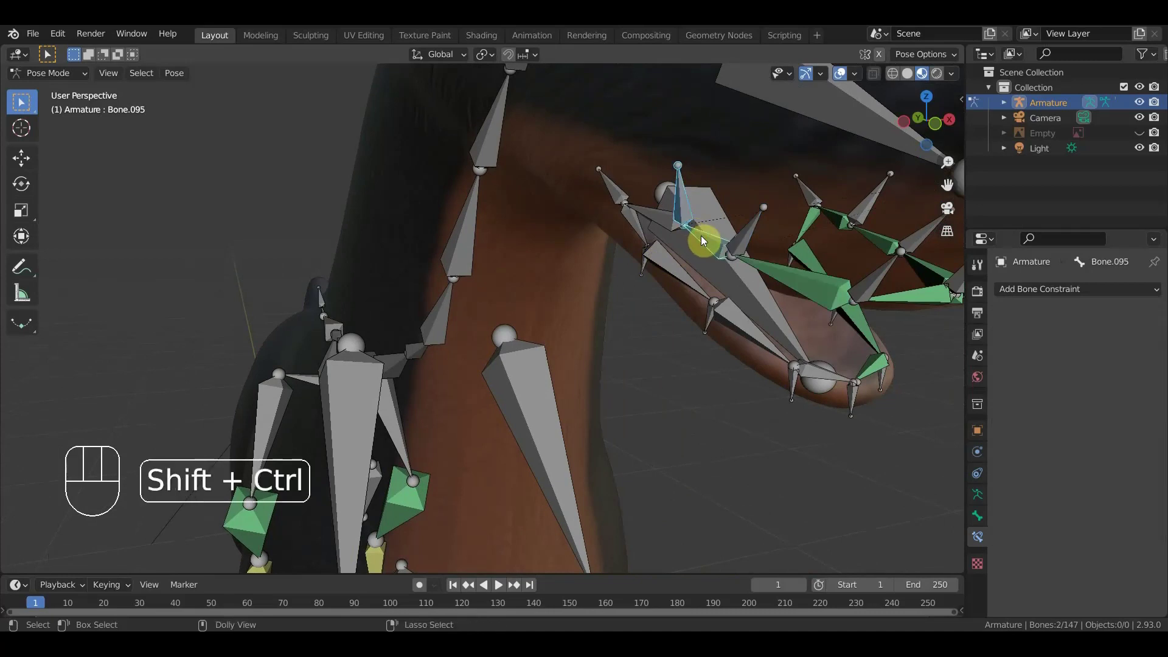
key(ctrl+shift+c)
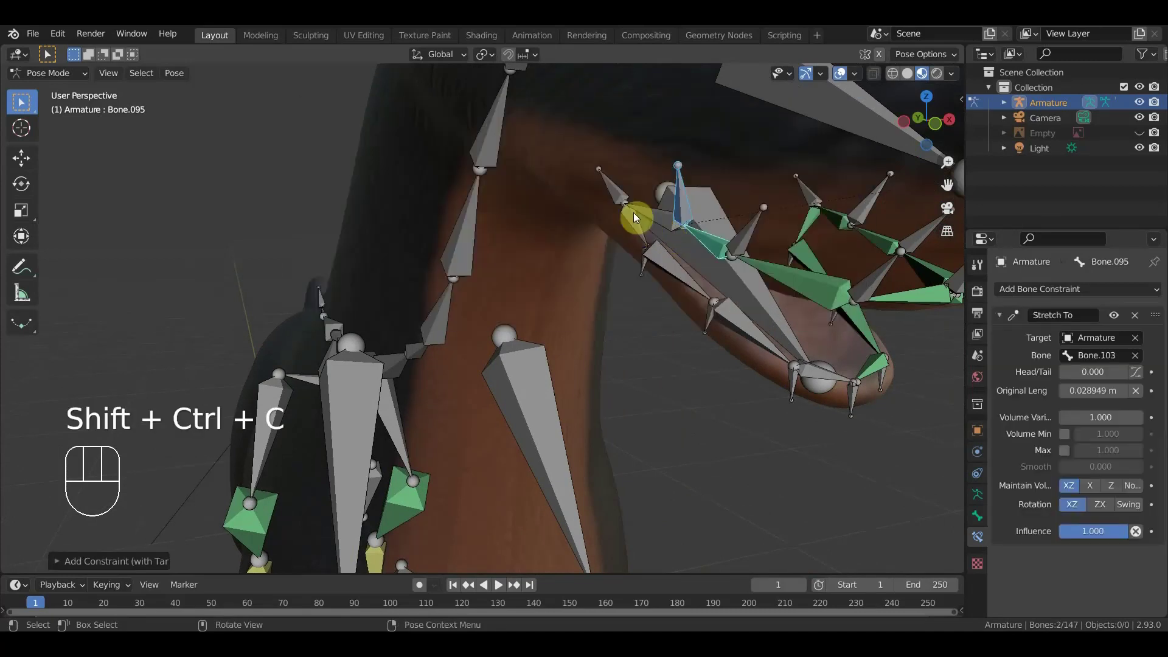
drag(619, 194, 646, 220)
click(653, 221)
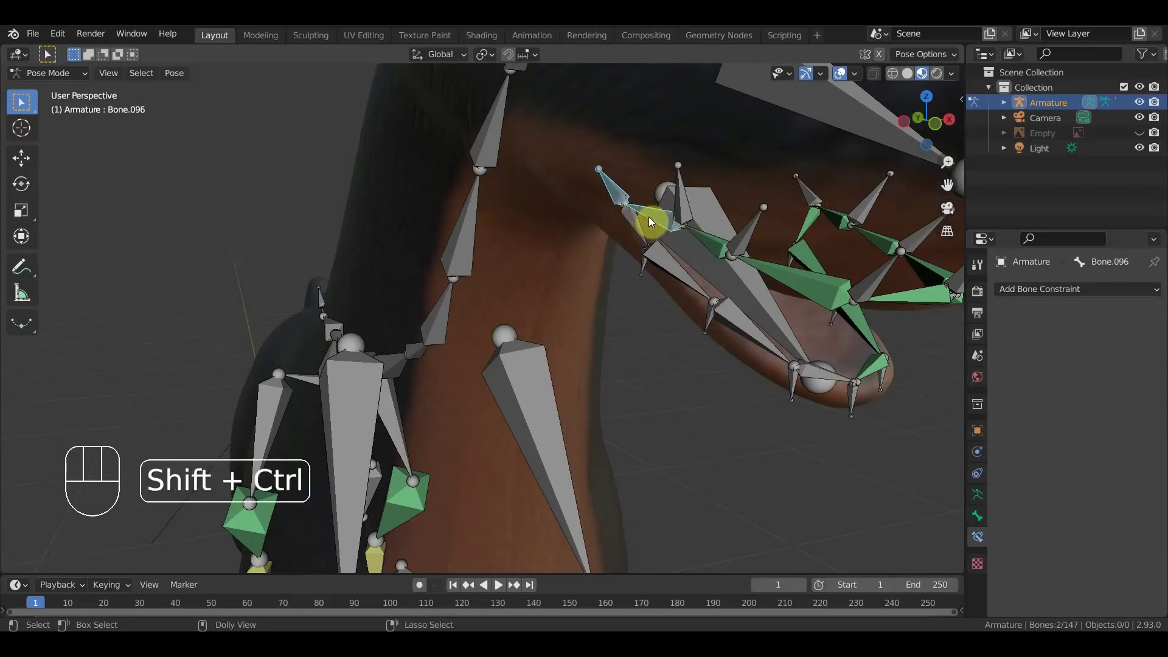
key(ctrl+shift+c)
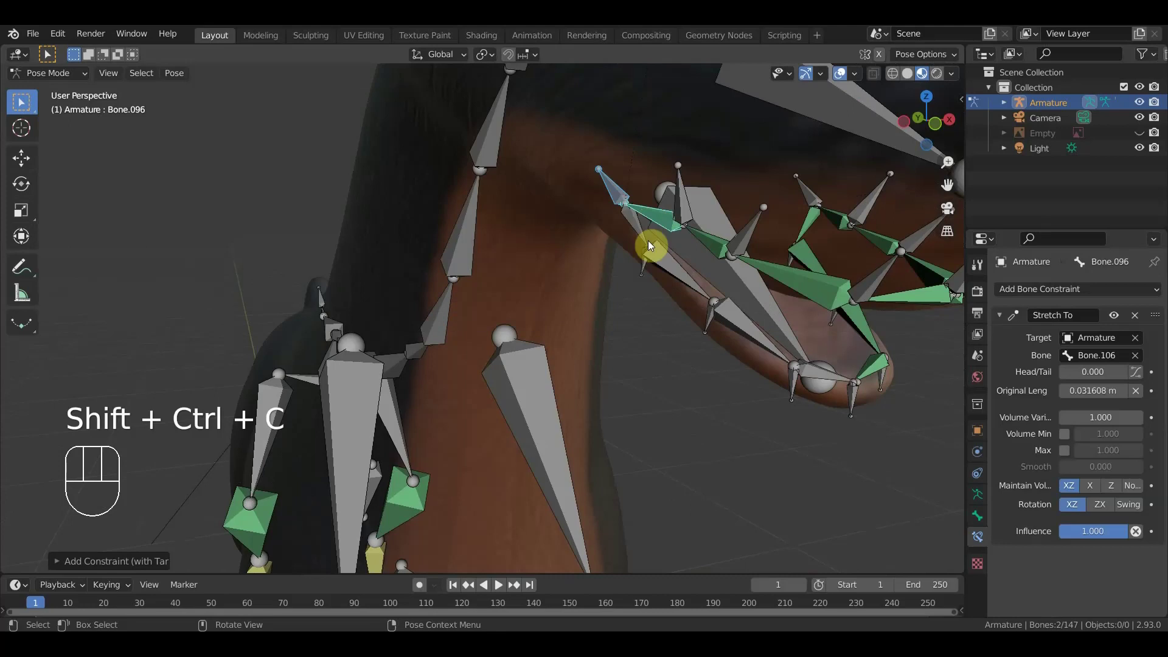
click(647, 274)
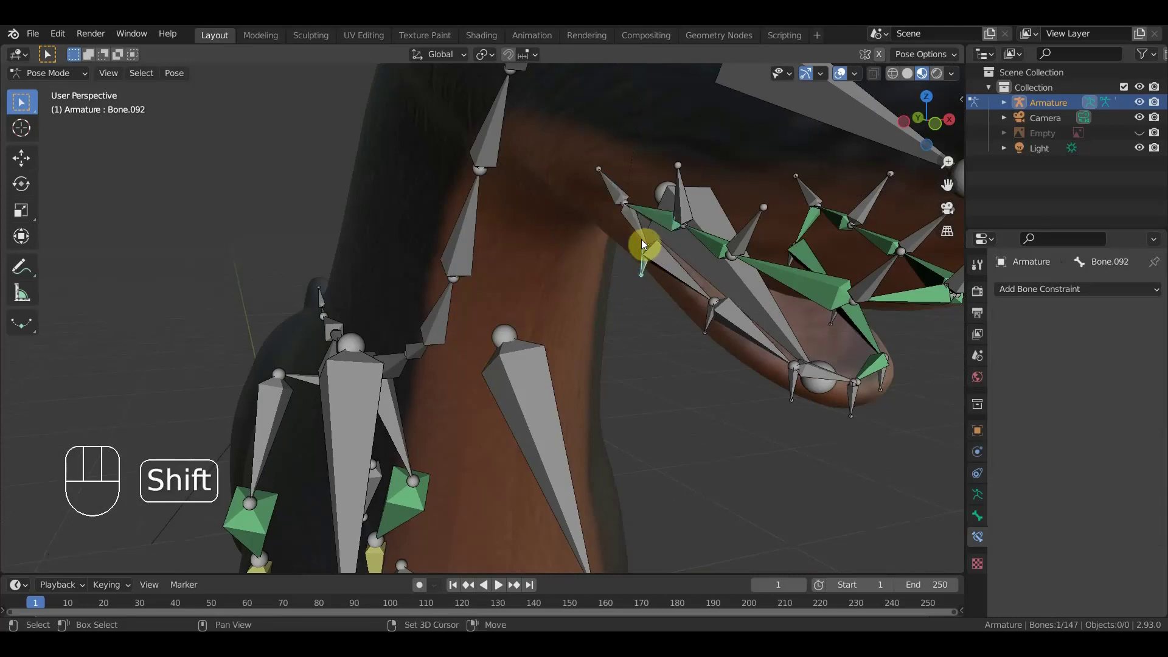
key(ctrl+shift+c)
- Add Stretch To constraints along the remaining lip bones to the mouth corner, ending with Bone.100 toward Bone.044
drag(712, 330, 705, 307)
click(696, 292)
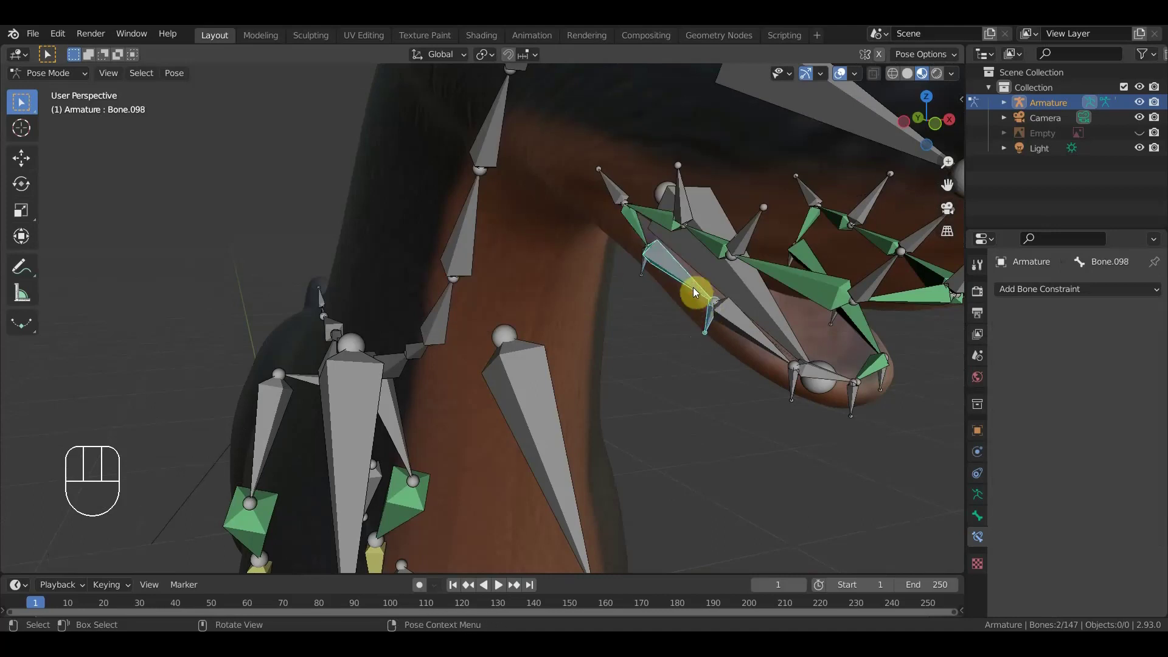
key(ctrl+shift+c)
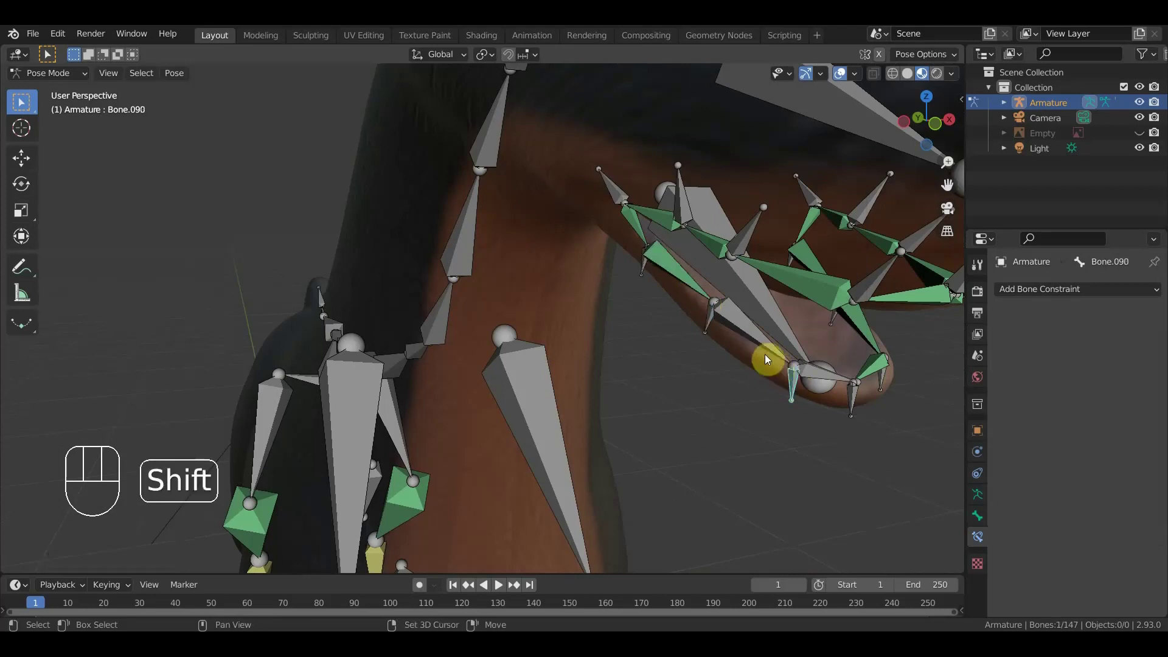
click(760, 340)
key(ctrl+shift+c)
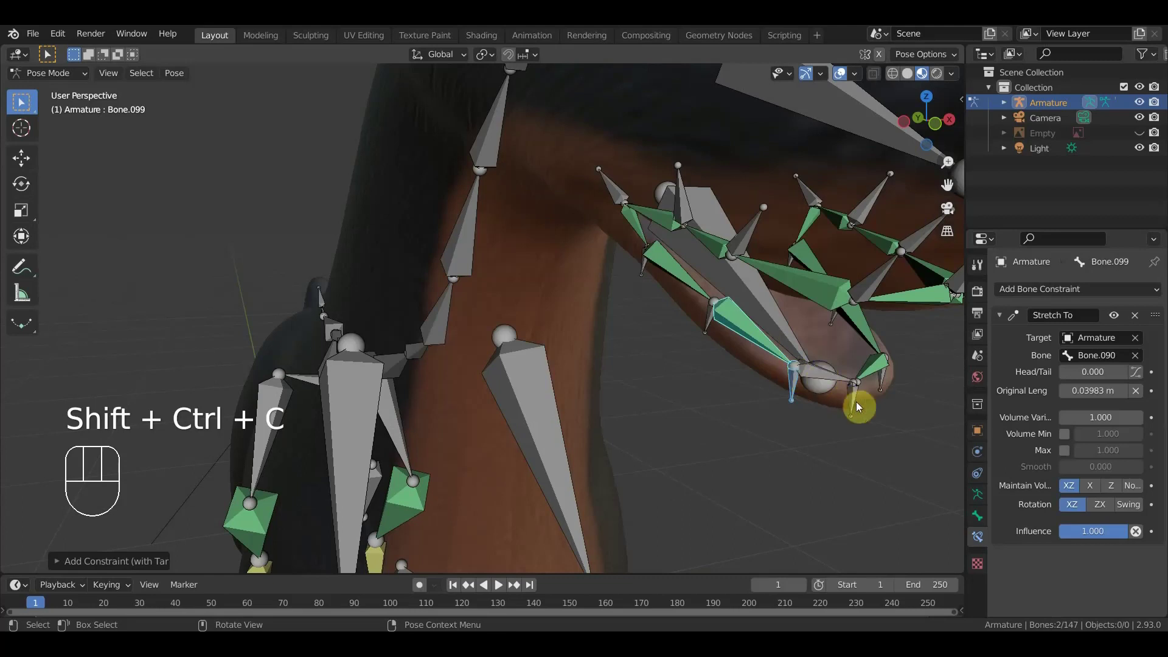
click(827, 377)
key(ctrl+shift+c)
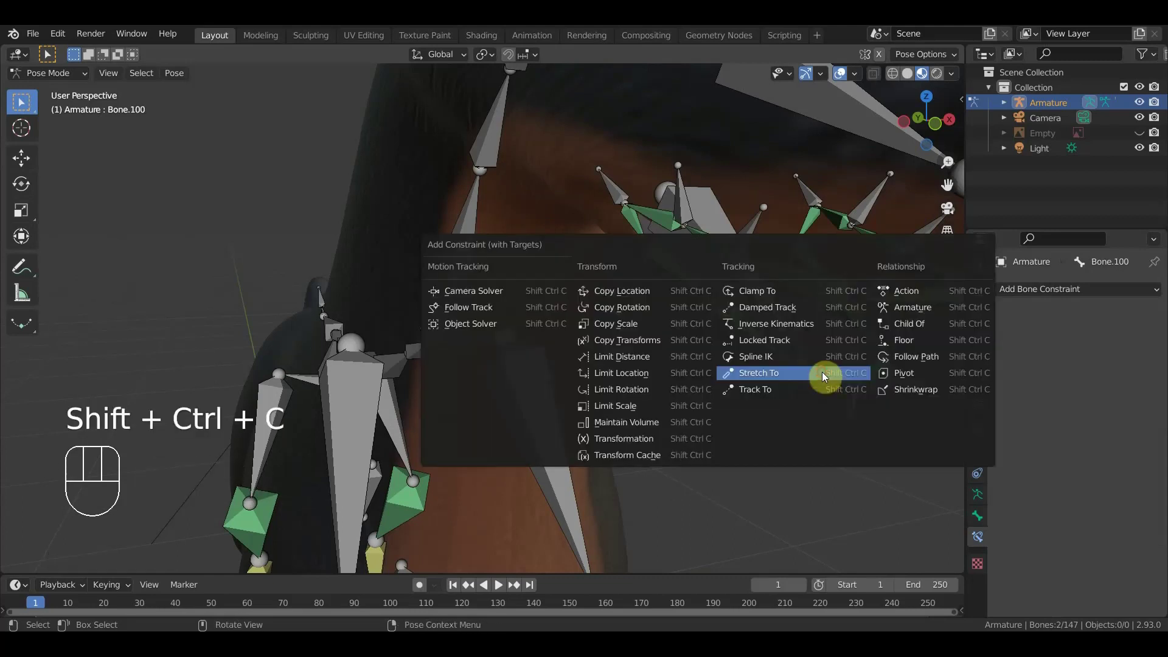
drag(811, 378, 665, 361)
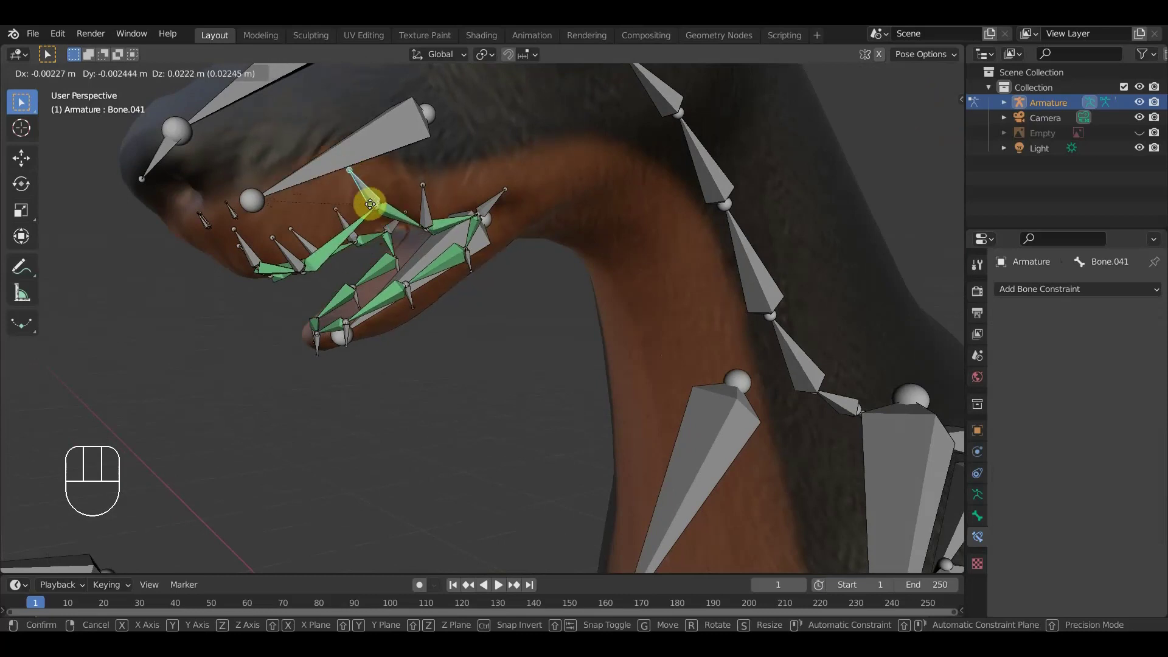
- Undo the mouth-bone test move and orbit to zoom in on the eyebrow bones
click(375, 219)
key(ctrl+z)
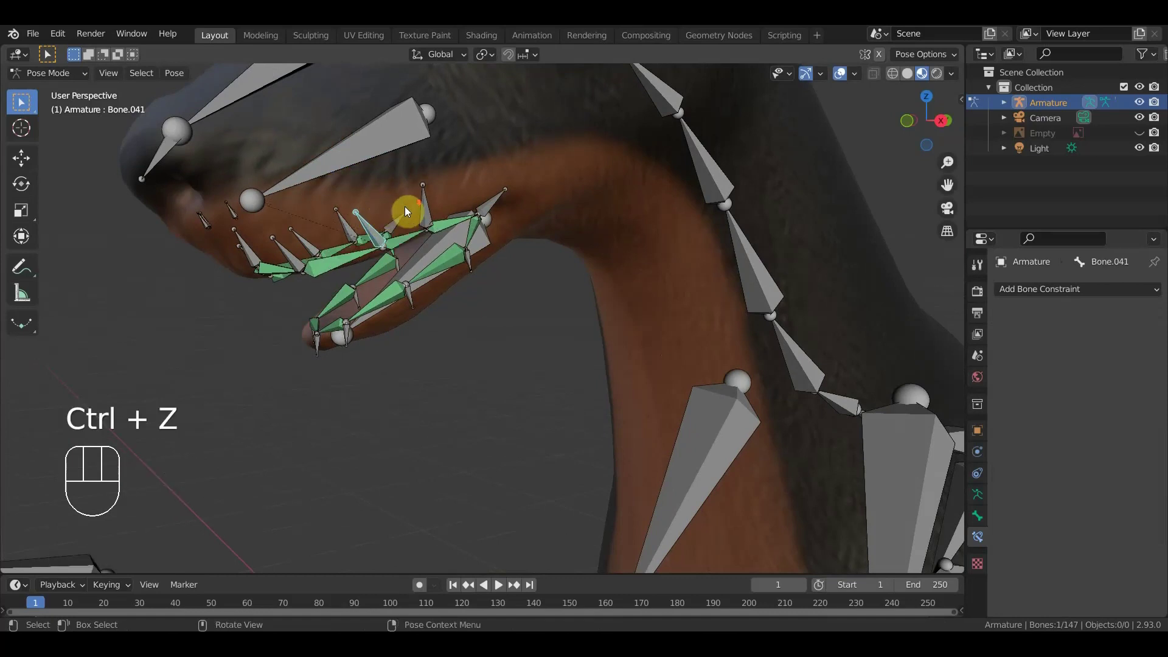
drag(423, 203, 419, 325)
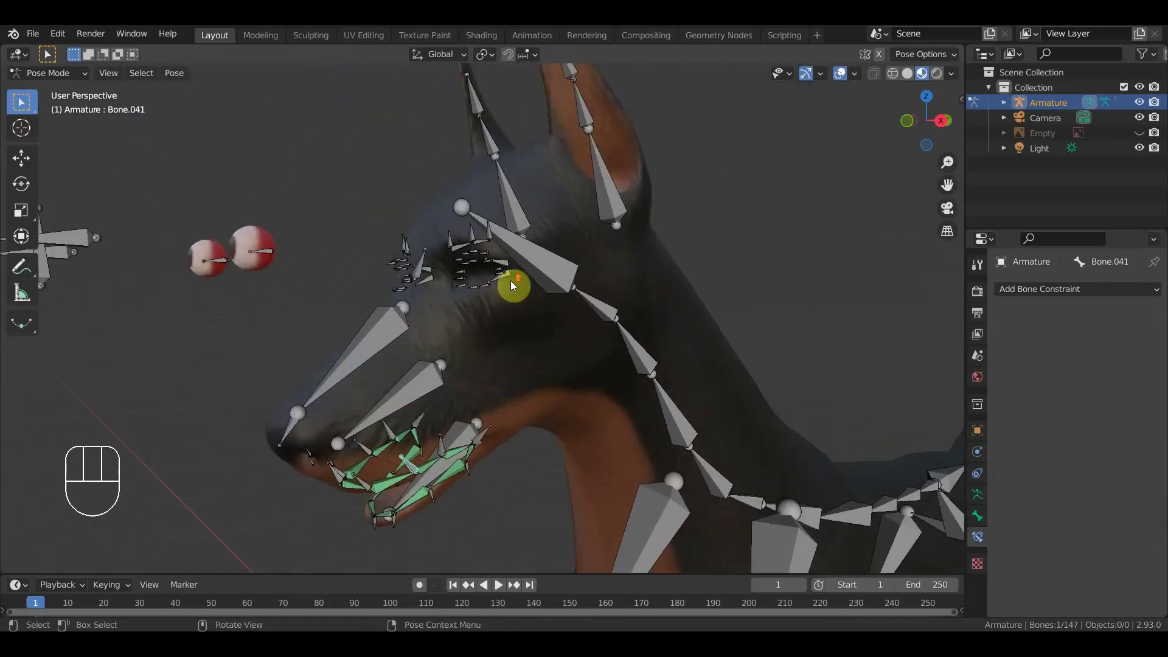
drag(526, 328, 523, 345)
drag(542, 354, 571, 354)
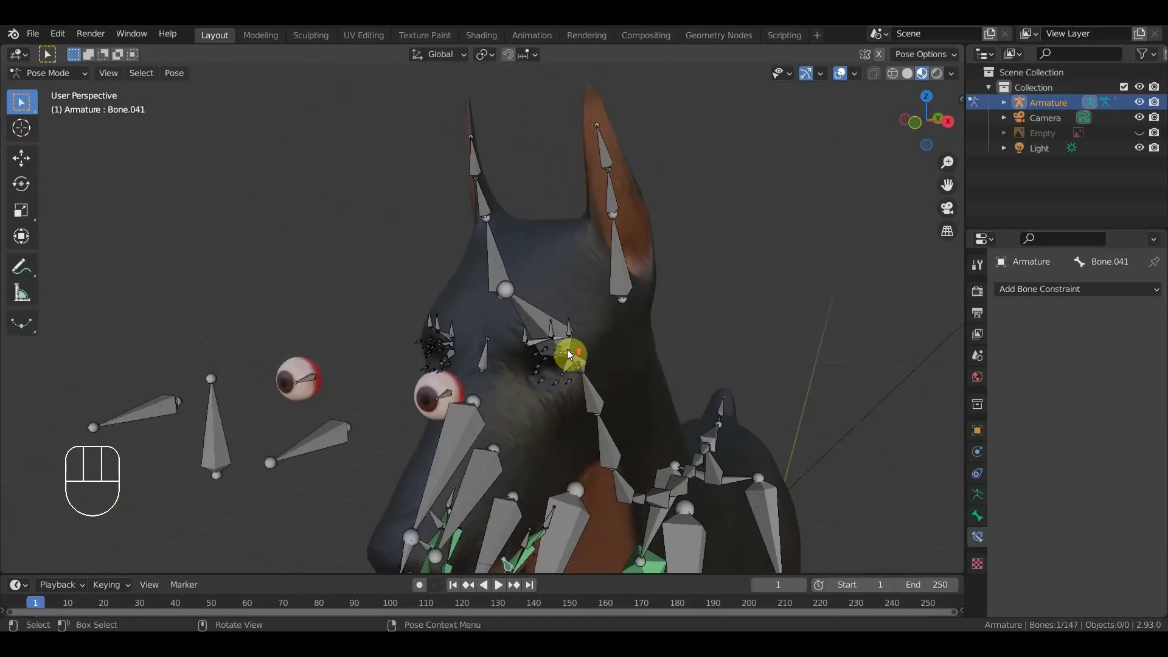
middle_click(564, 357)
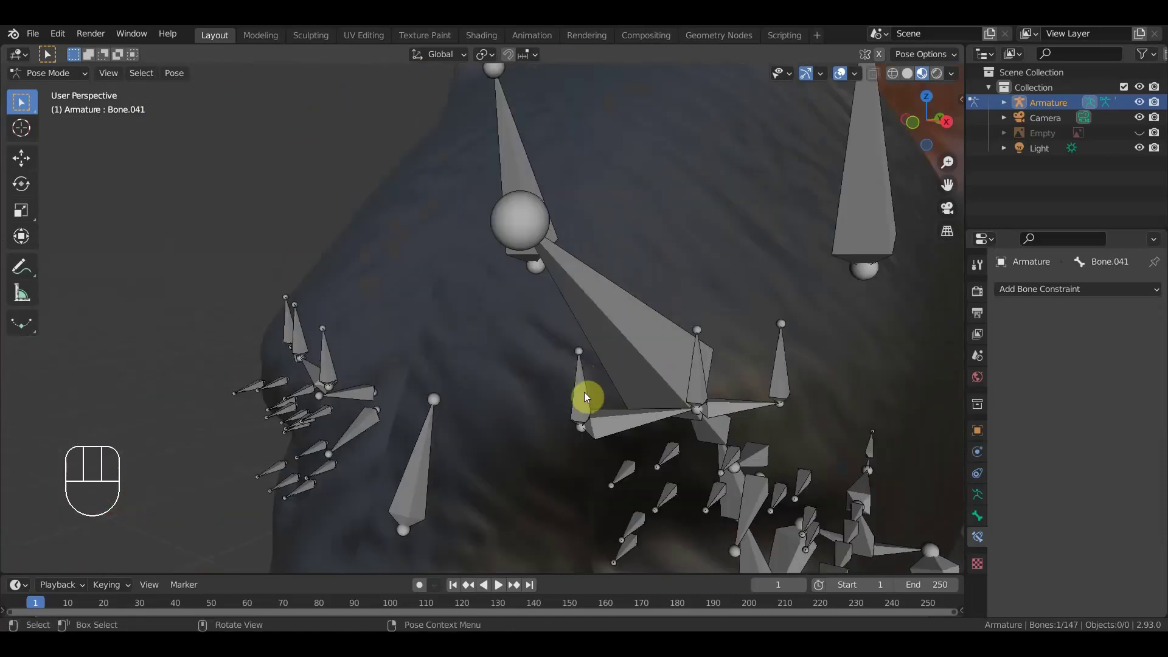
drag(698, 384, 653, 413)
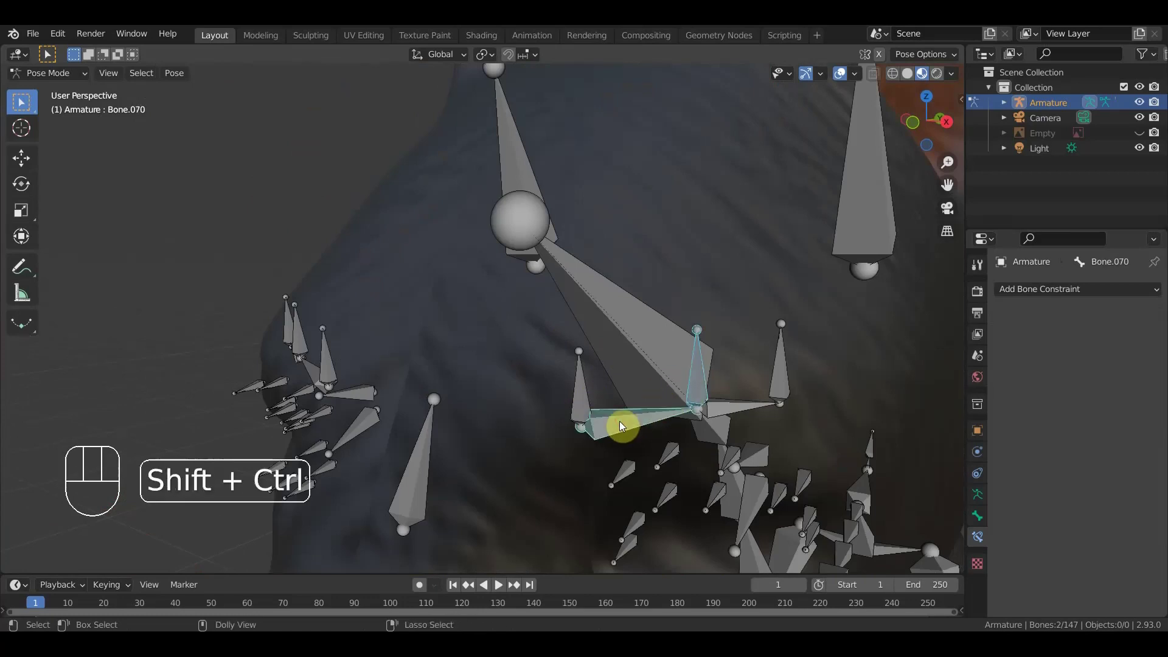
- Give the first eyebrow's bones Stretch To constraints, test-move one and undo
key(ctrl+shift+c)
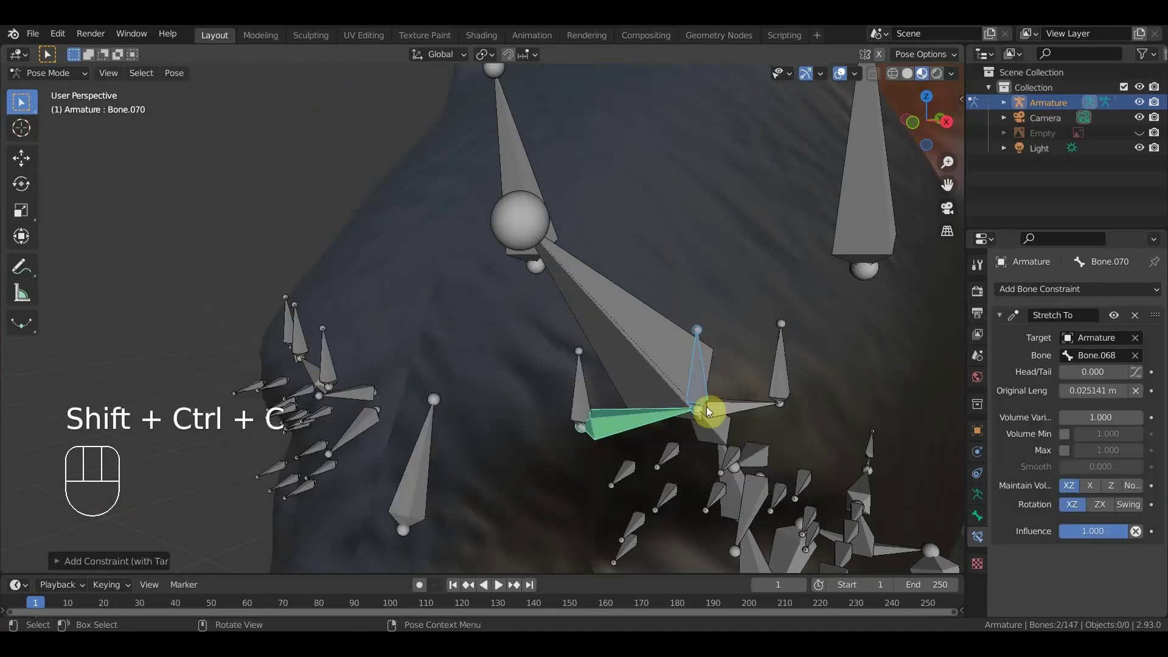
drag(786, 382, 747, 403)
click(732, 413)
key(ctrl+shift+c)
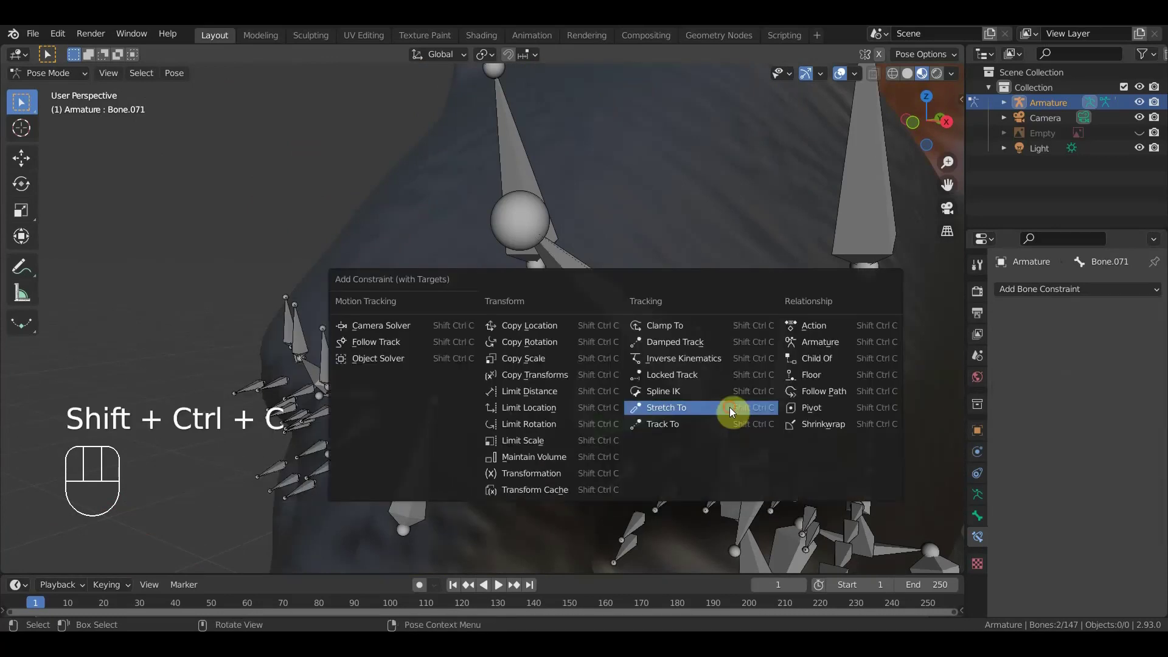
drag(647, 424, 666, 420)
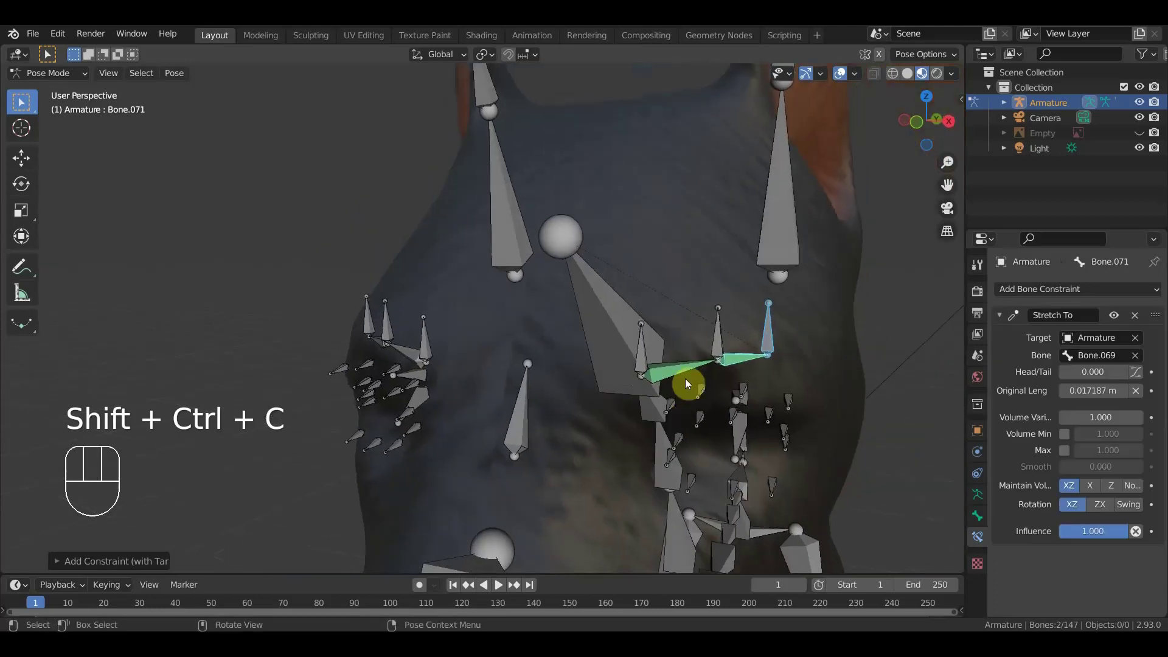
click(716, 350)
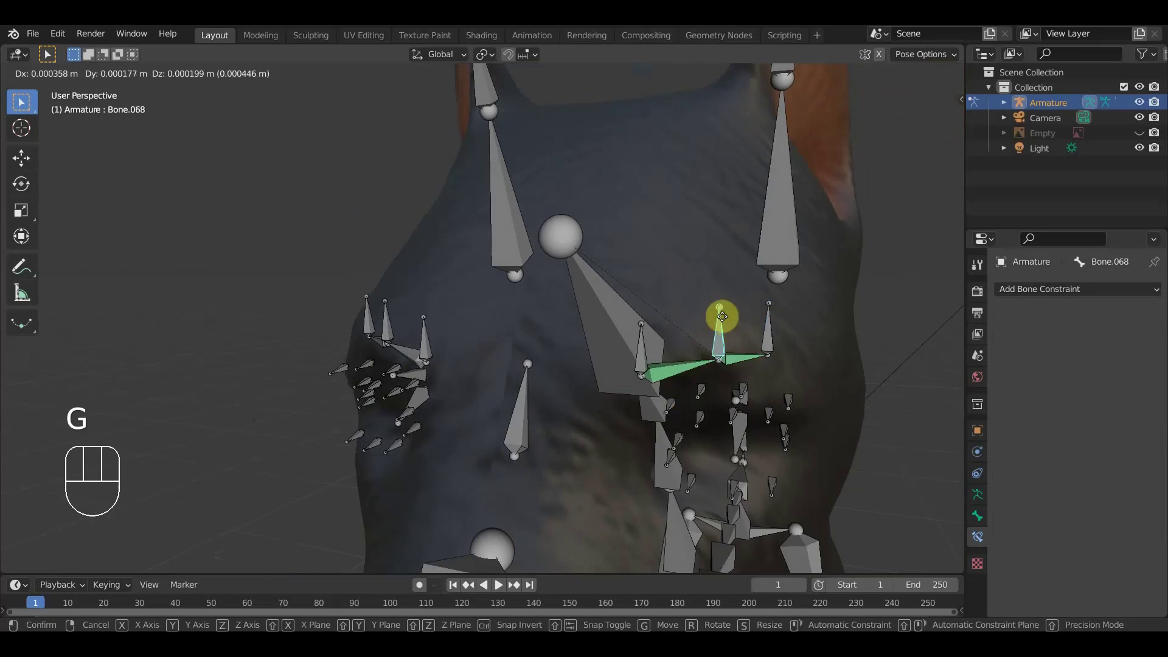
click(722, 342)
key(ctrl+z)
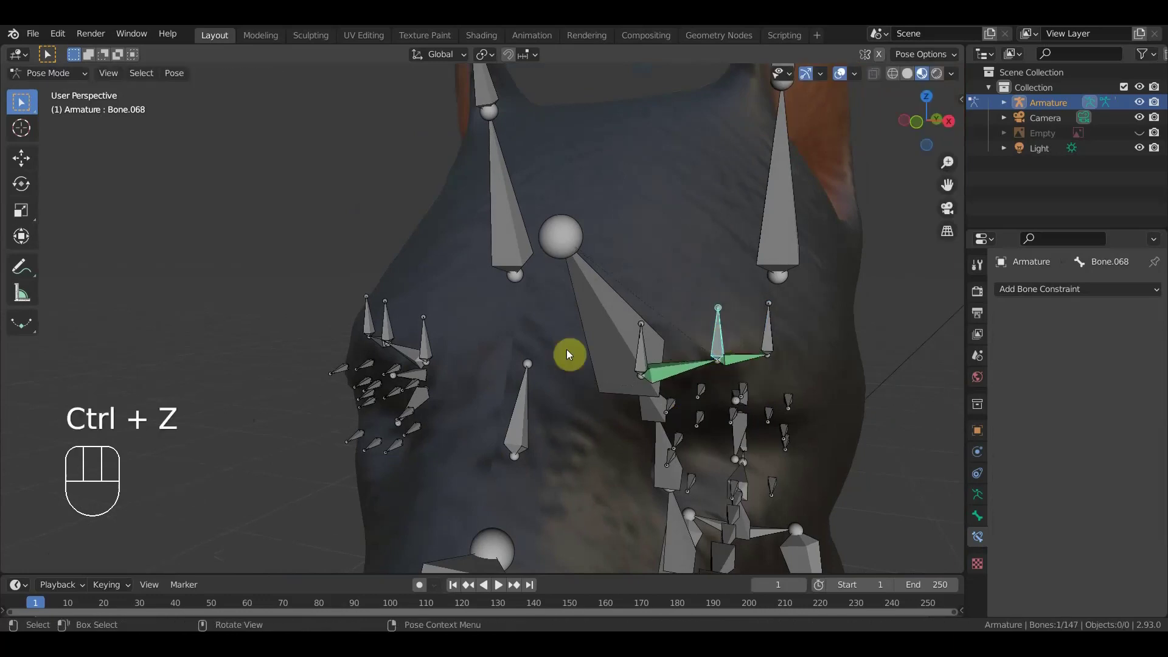
- Add Stretch To constraints to the other eyebrow's bones, Bone.108 toward Bone.110 and Bone.109 toward Bone.111
drag(549, 355, 584, 350)
drag(584, 350, 615, 359)
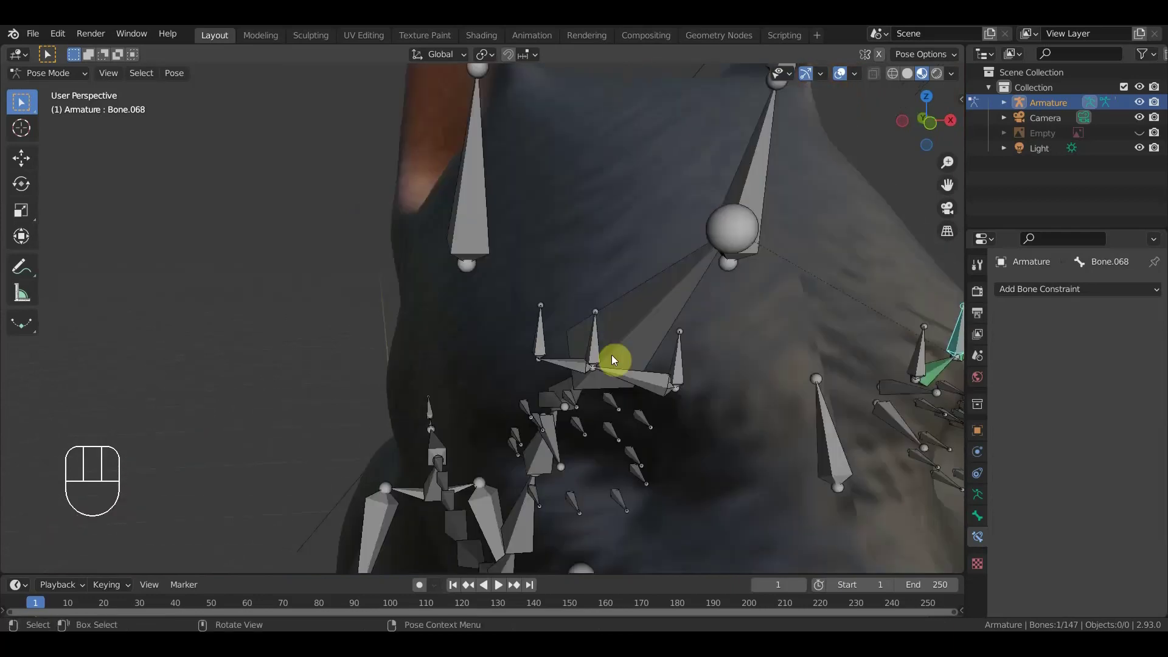
drag(597, 353, 647, 384)
click(651, 386)
key(ctrl+shift+c)
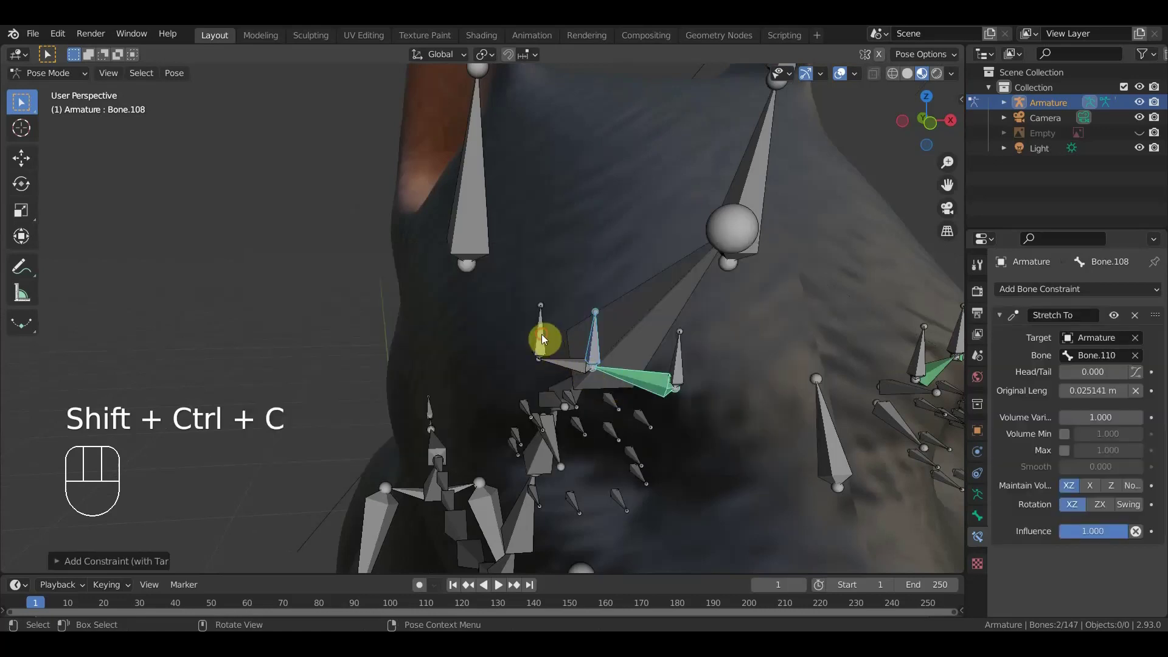
click(559, 366)
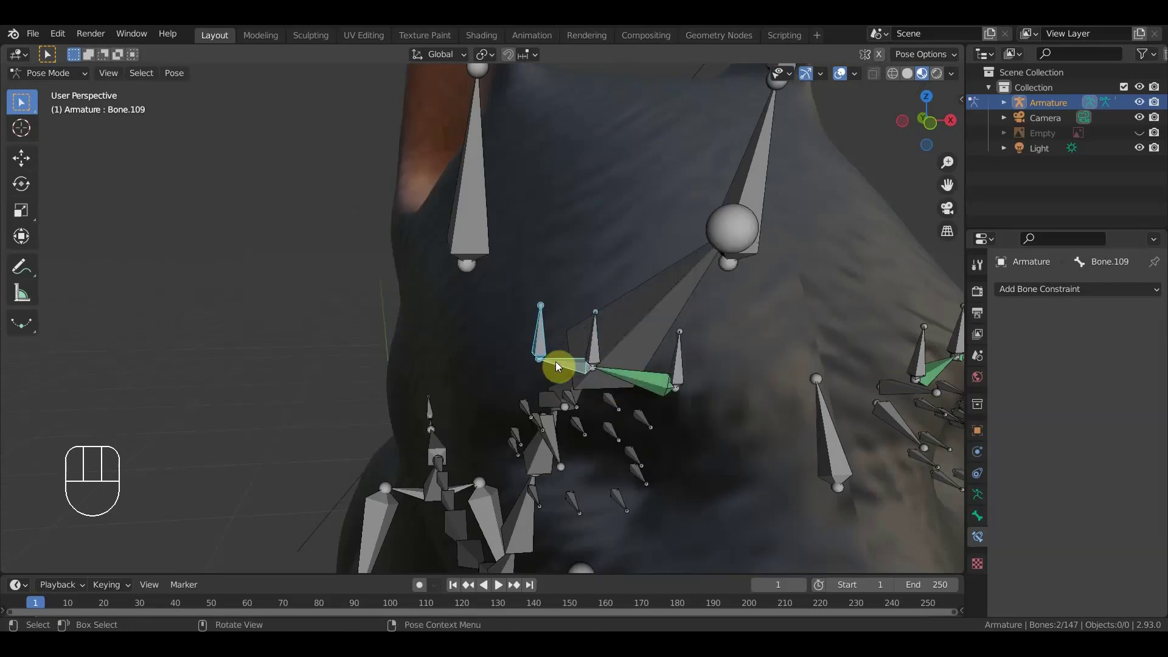
key(ctrl+shift+c)
- Orbit to the ears and try an IK constraint on the ear-tip bone, then undo it
drag(637, 356, 493, 350)
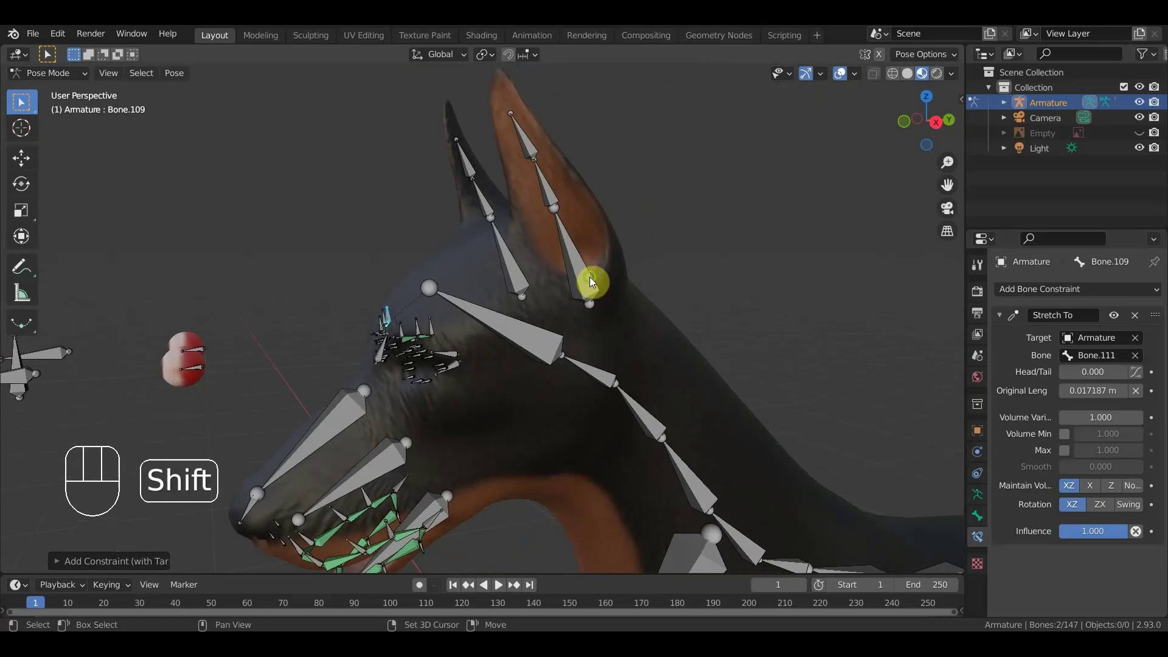
drag(600, 291, 611, 339)
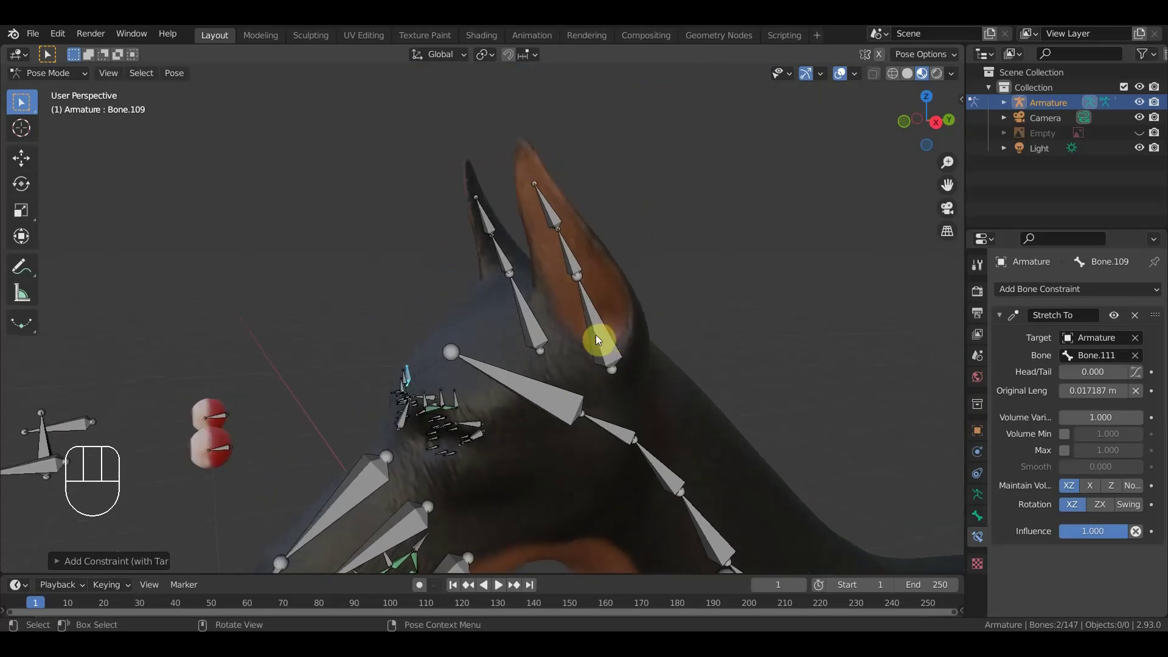
drag(600, 341, 624, 336)
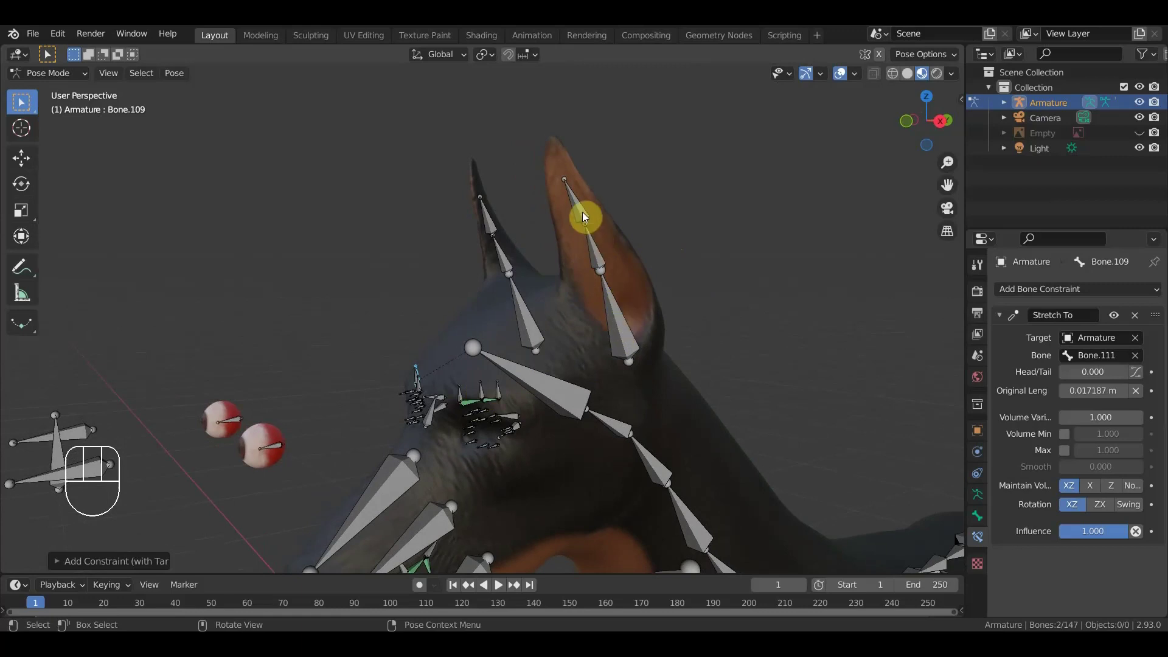
click(581, 215)
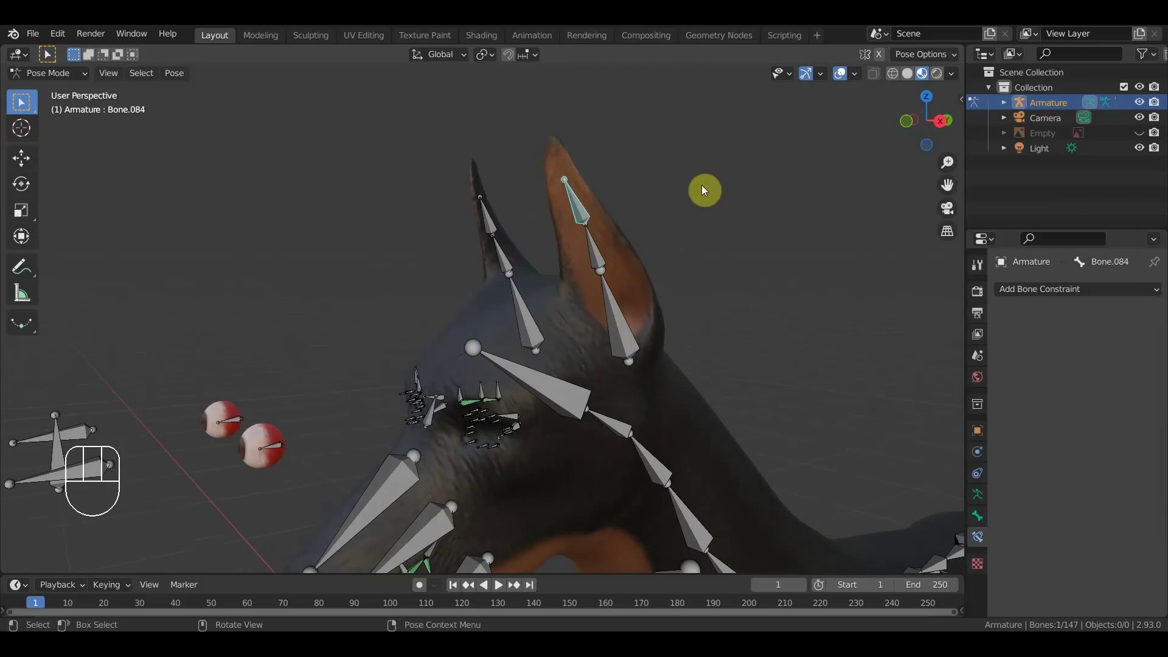
key(ctrl+shift+c)
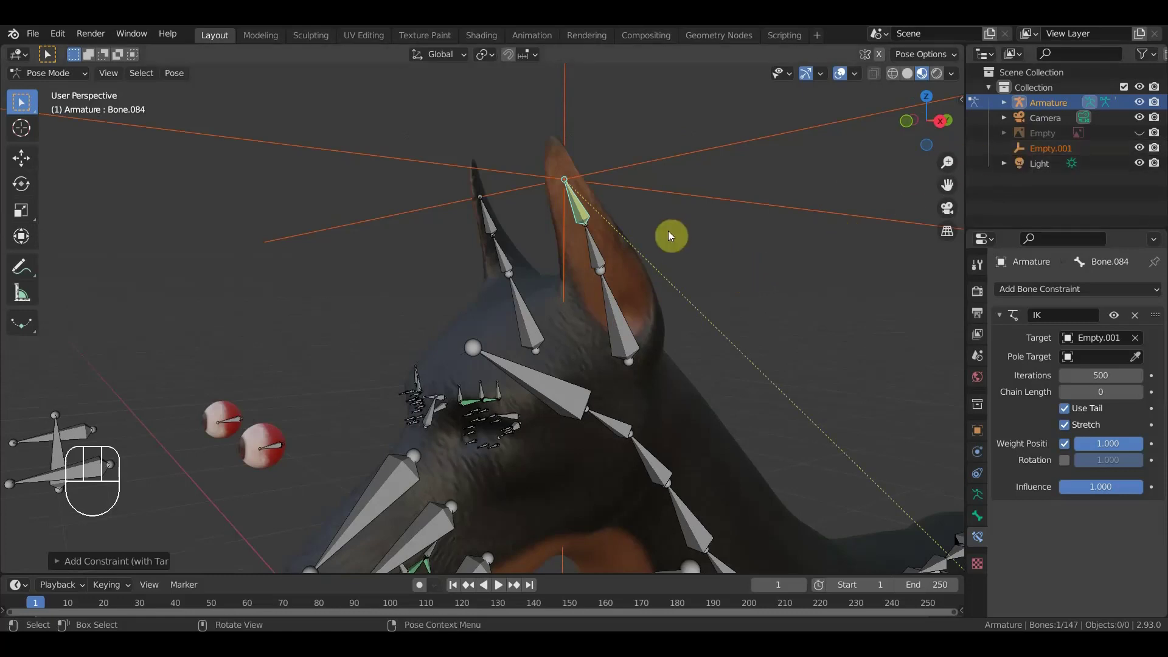
key(ctrl+z)
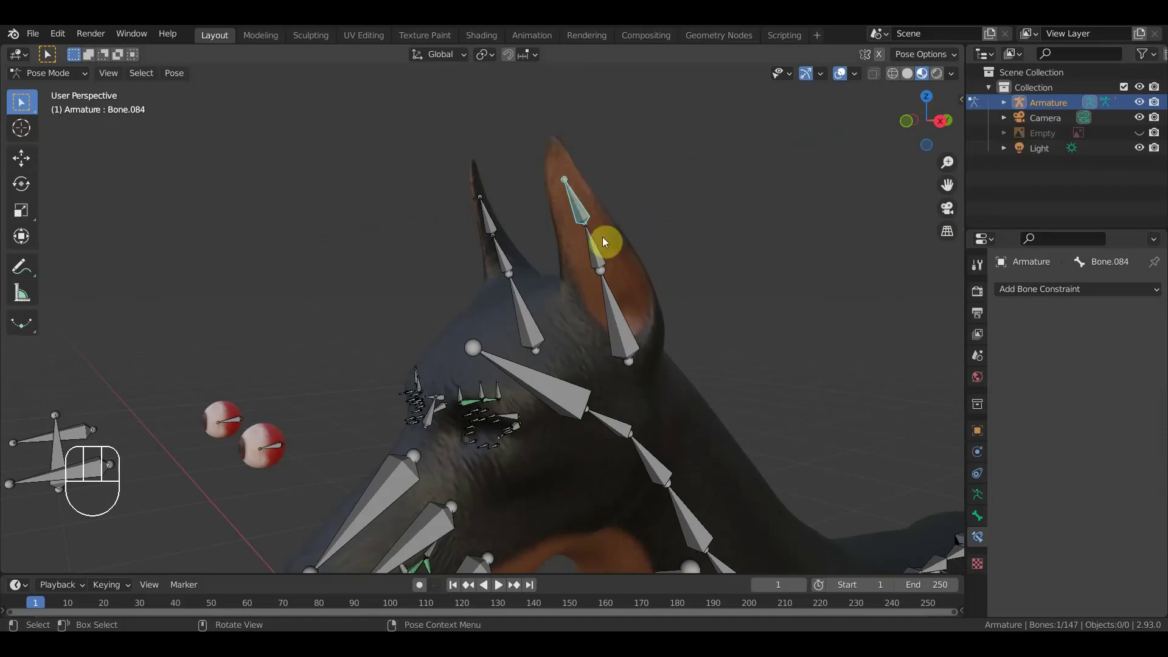
- Add an IK constraint to ear-tip Bone.084, clear its target and set chain length 1
click(597, 251)
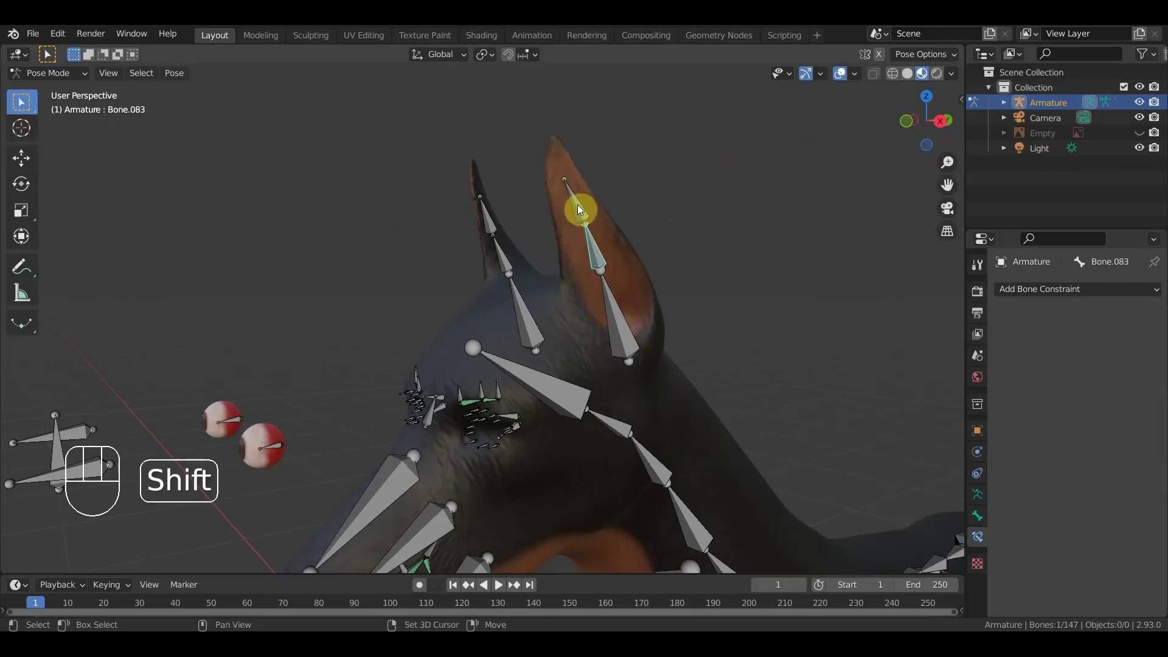
click(579, 214)
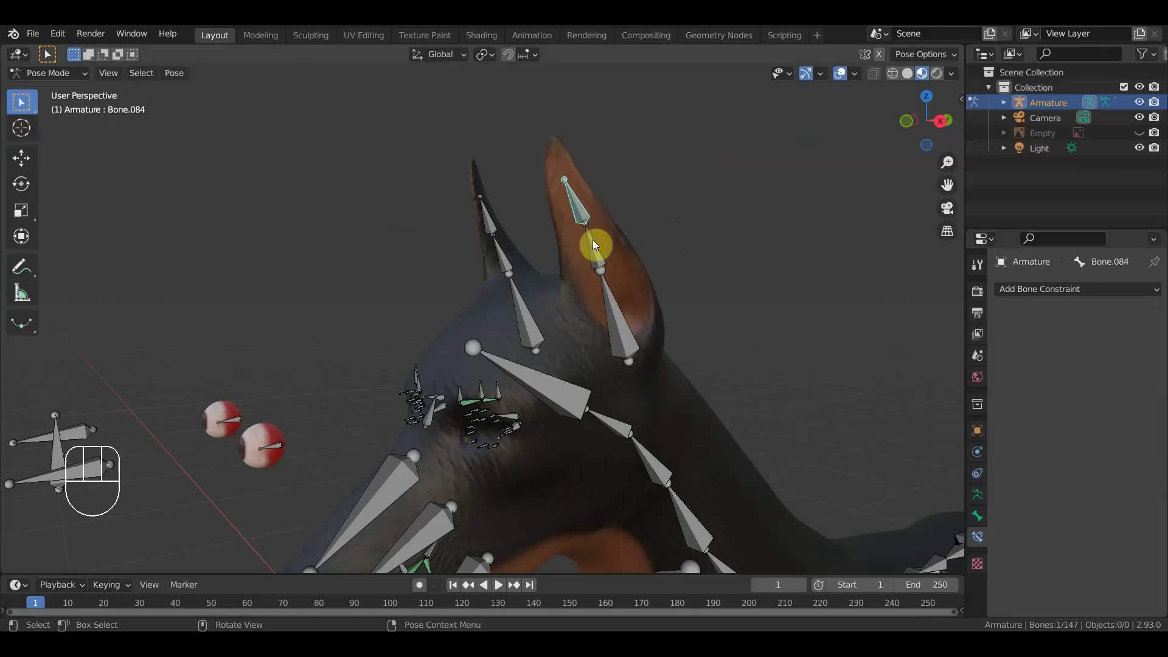
click(594, 259)
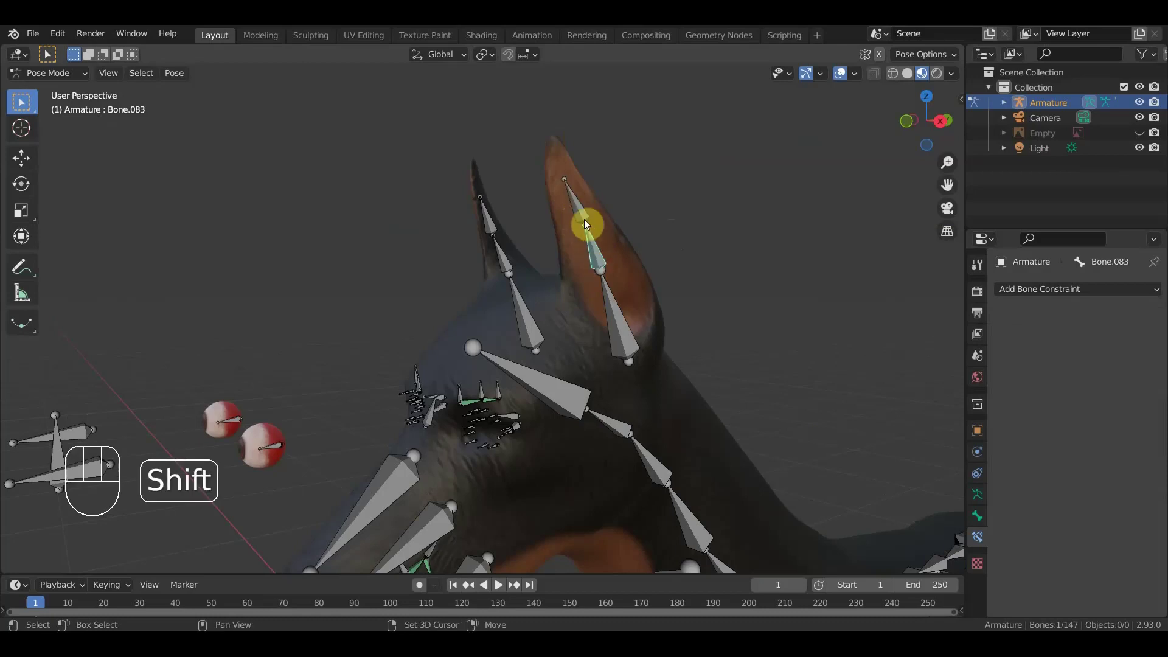
click(584, 217)
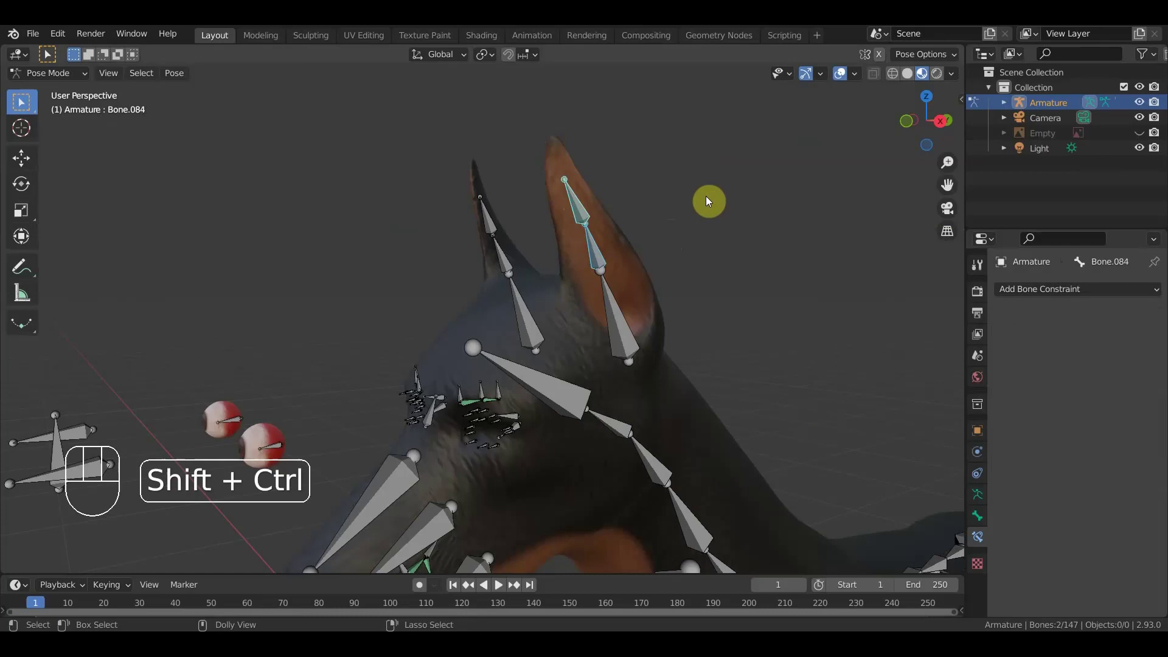
key(ctrl+shift+c)
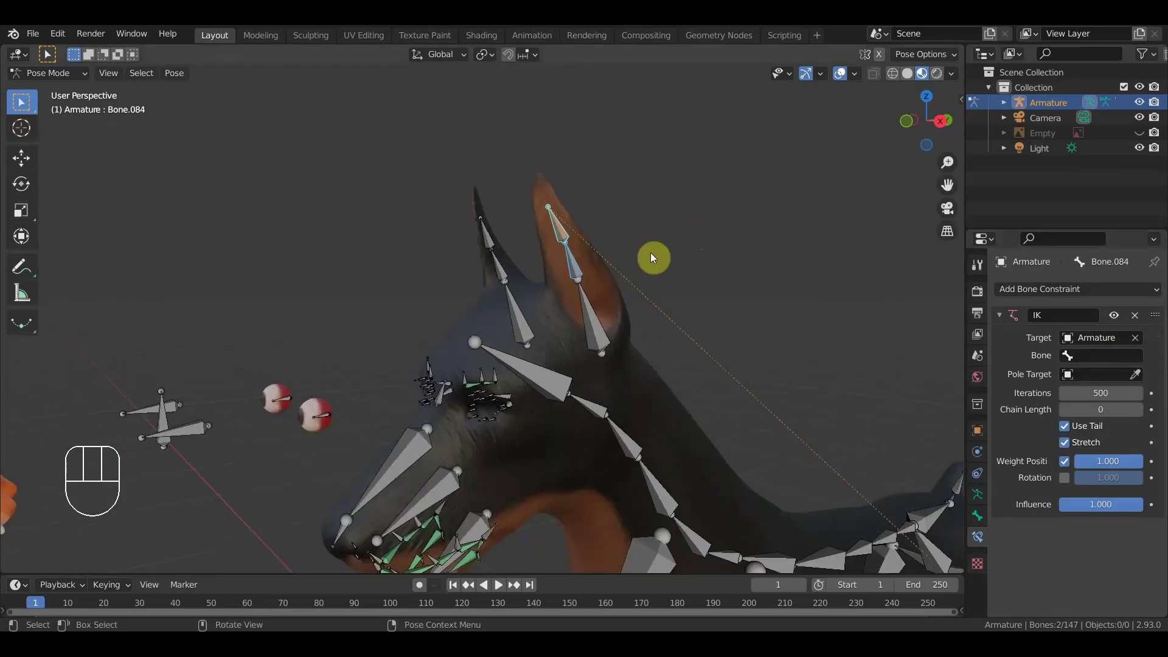
click(560, 229)
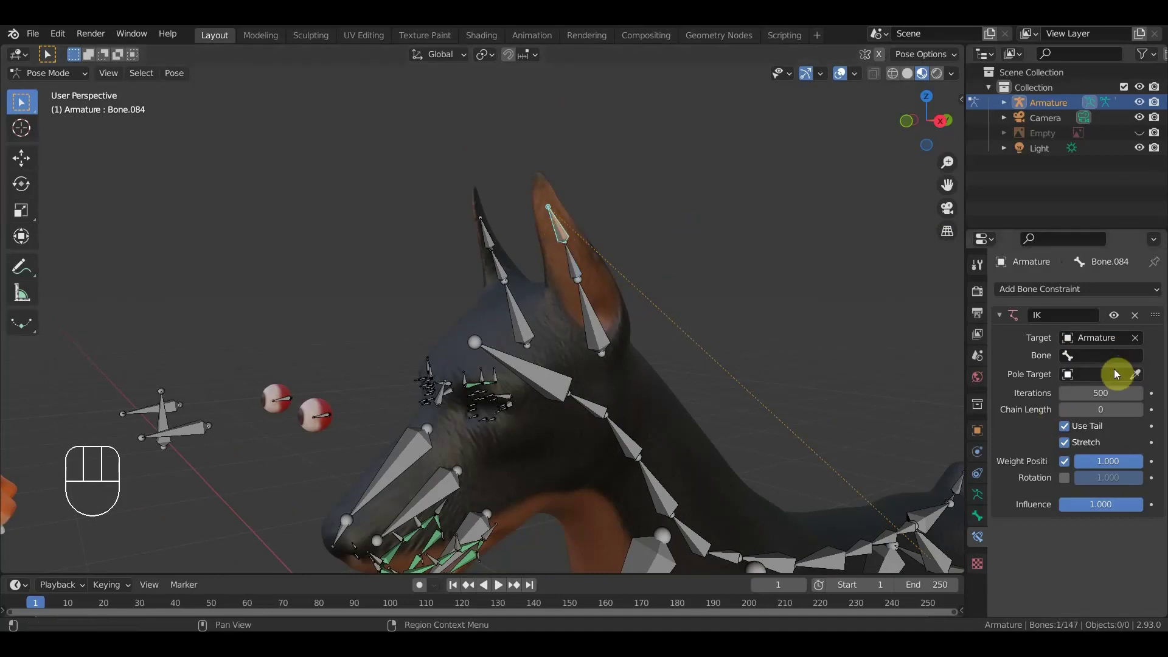
click(1143, 414)
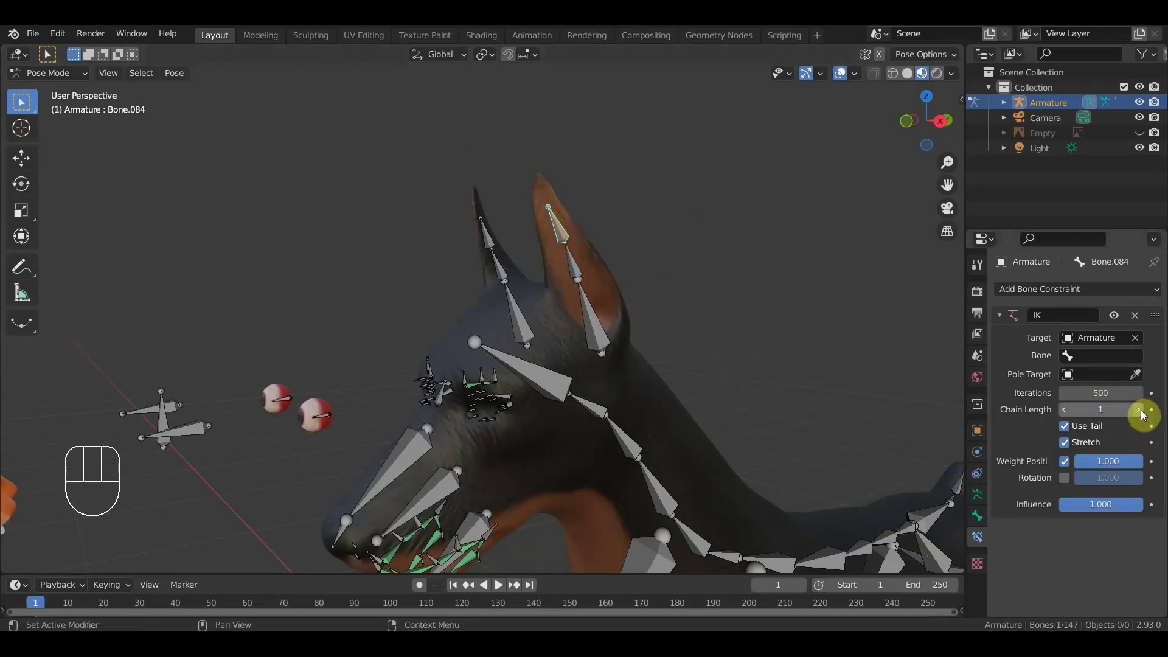
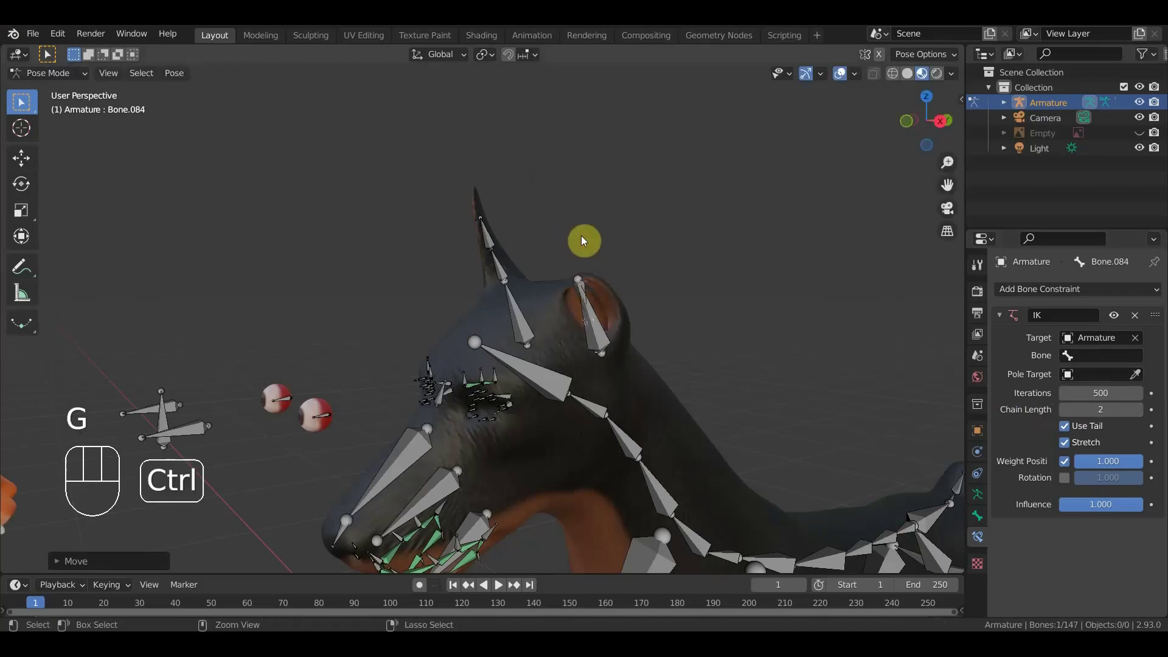
key(ctrl+z)
click(1069, 416)
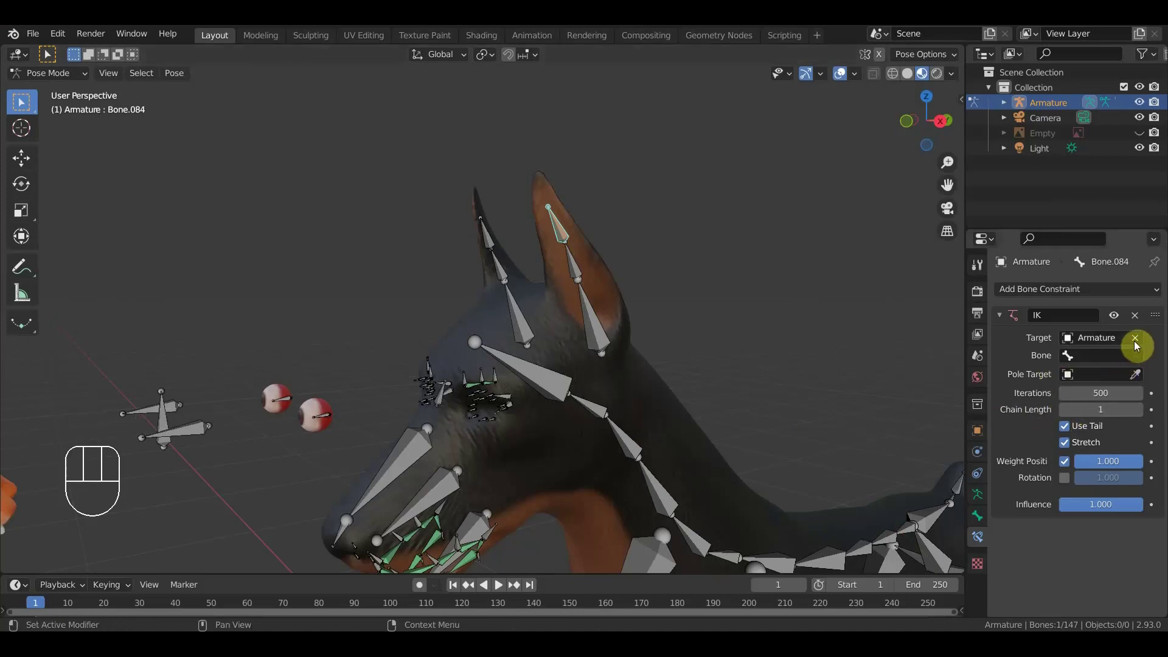
click(1138, 343)
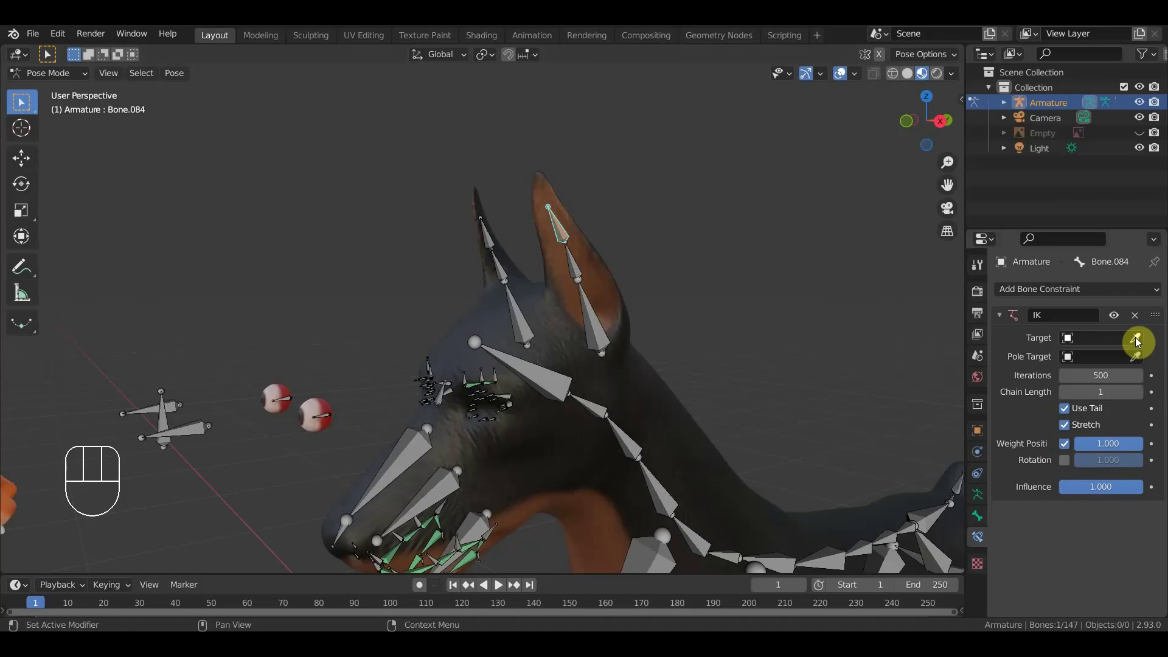
- Test-drag the ear tip, try chain length 2 and undo back to 1
click(560, 227)
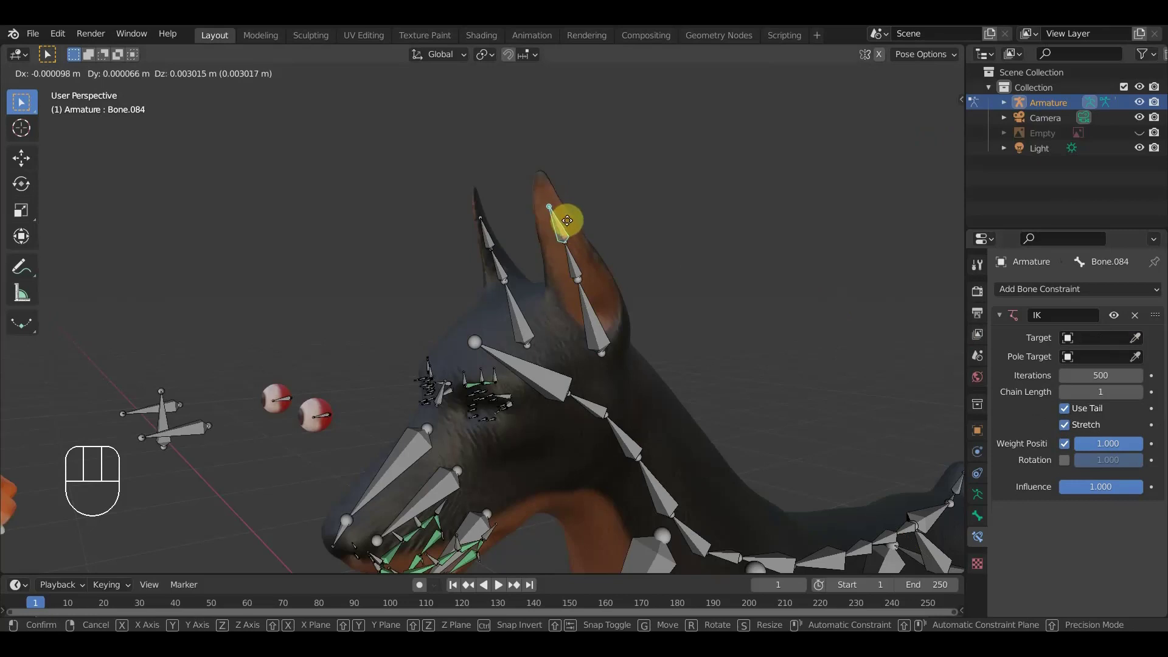
click(574, 227)
click(1140, 398)
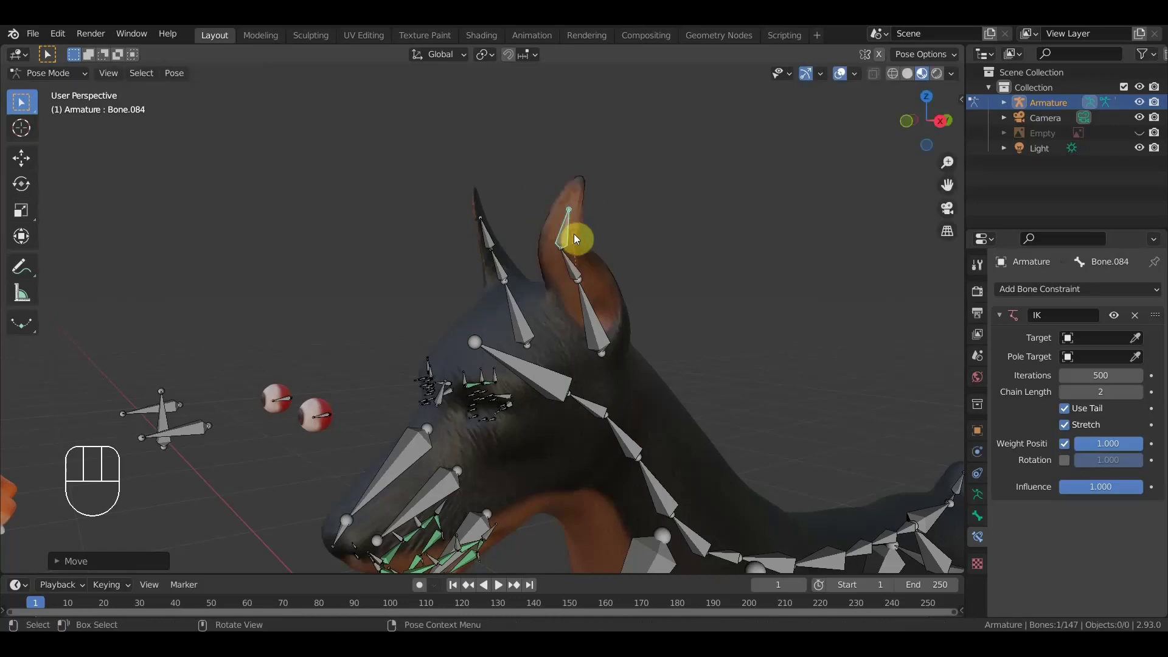
key(ctrl+z)
key(ctrl+z)
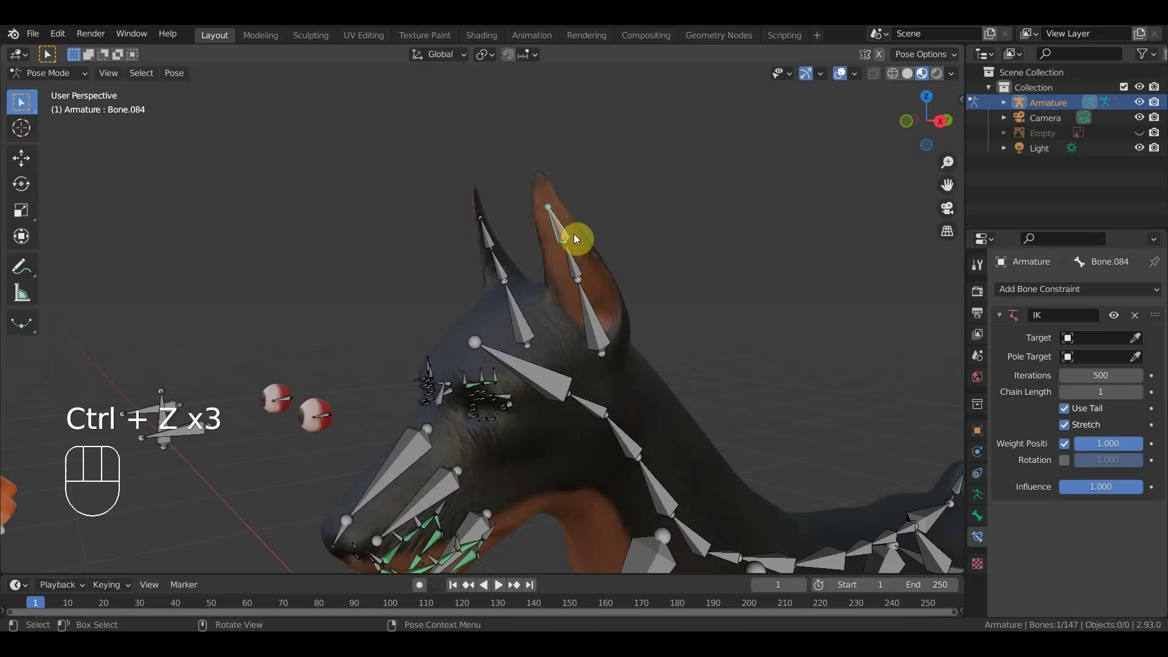
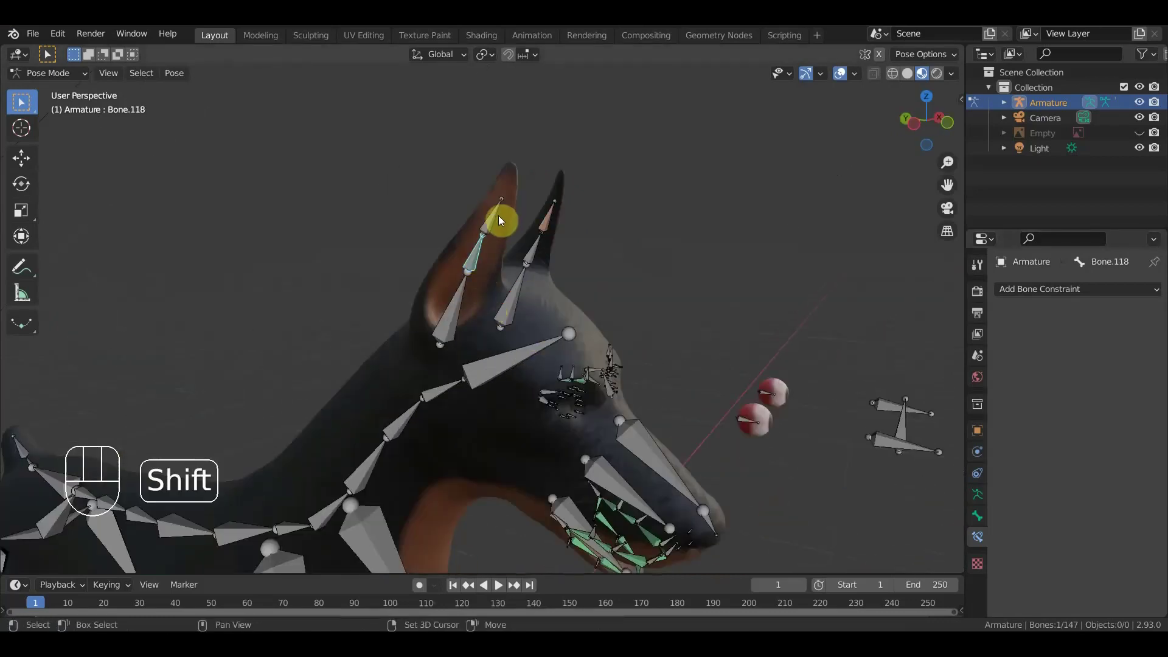
- Give ear-tip bone Bone.119 a targetless IK constraint with chain length 2
drag(495, 218, 635, 219)
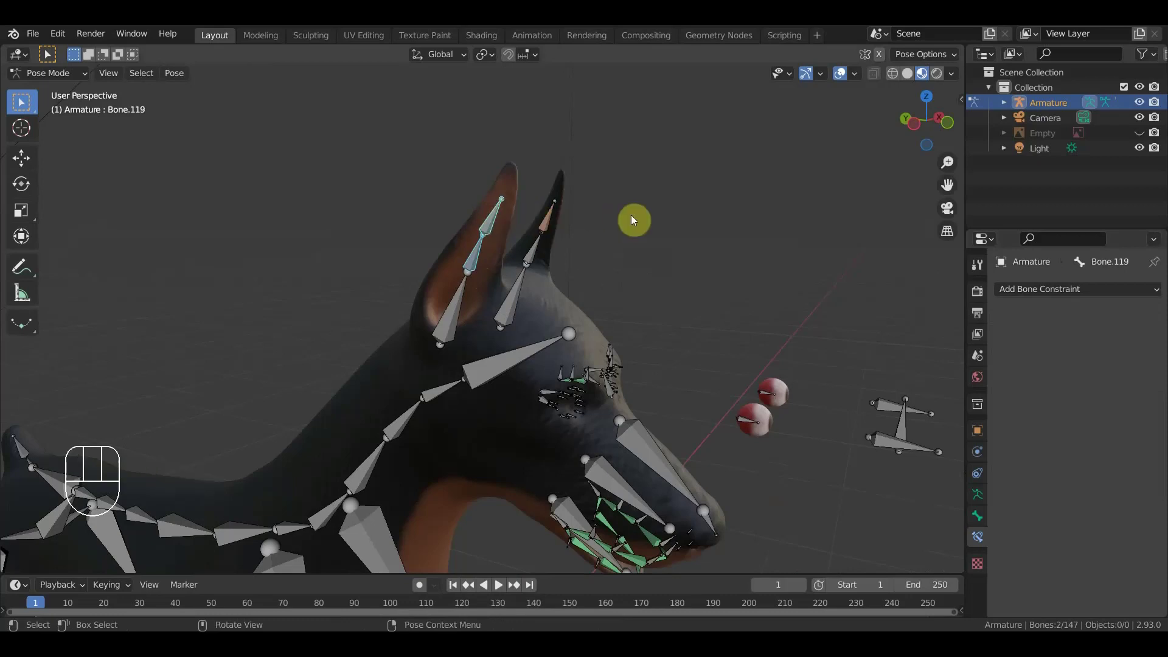
key(ctrl+shift+c)
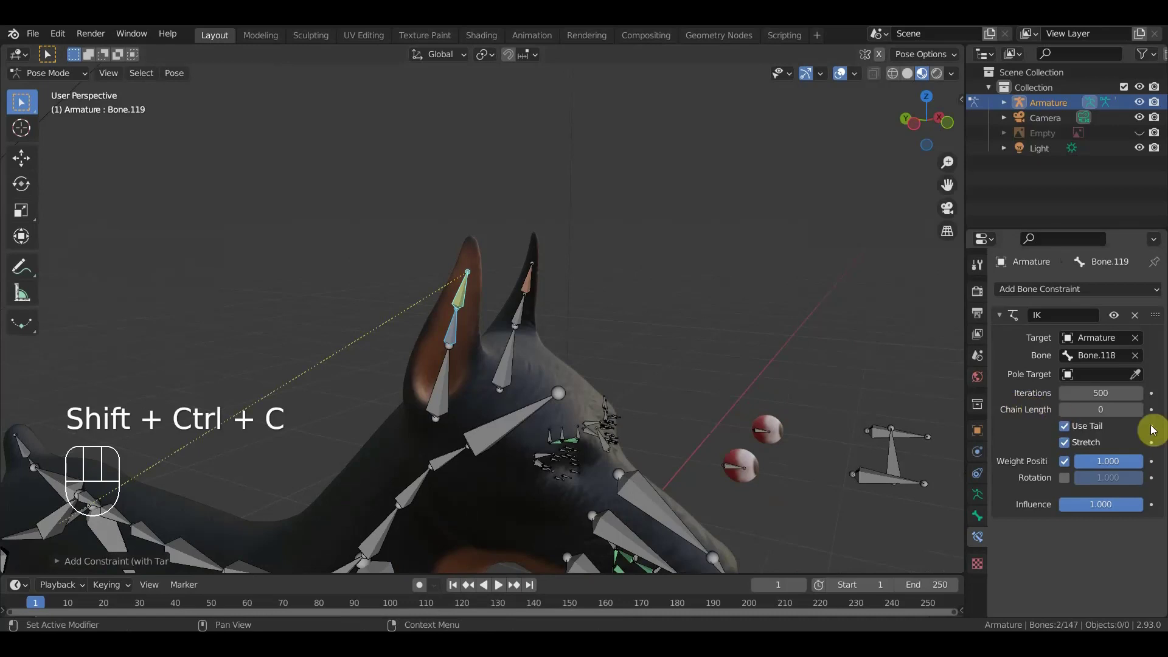
click(1142, 339)
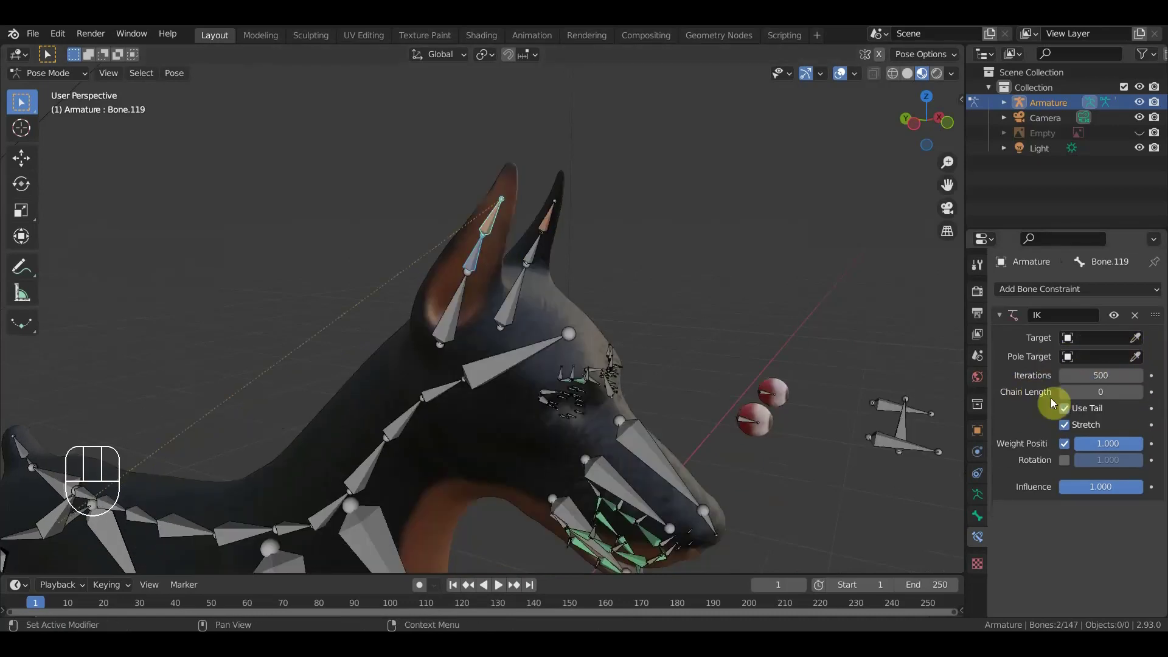
click(1141, 399)
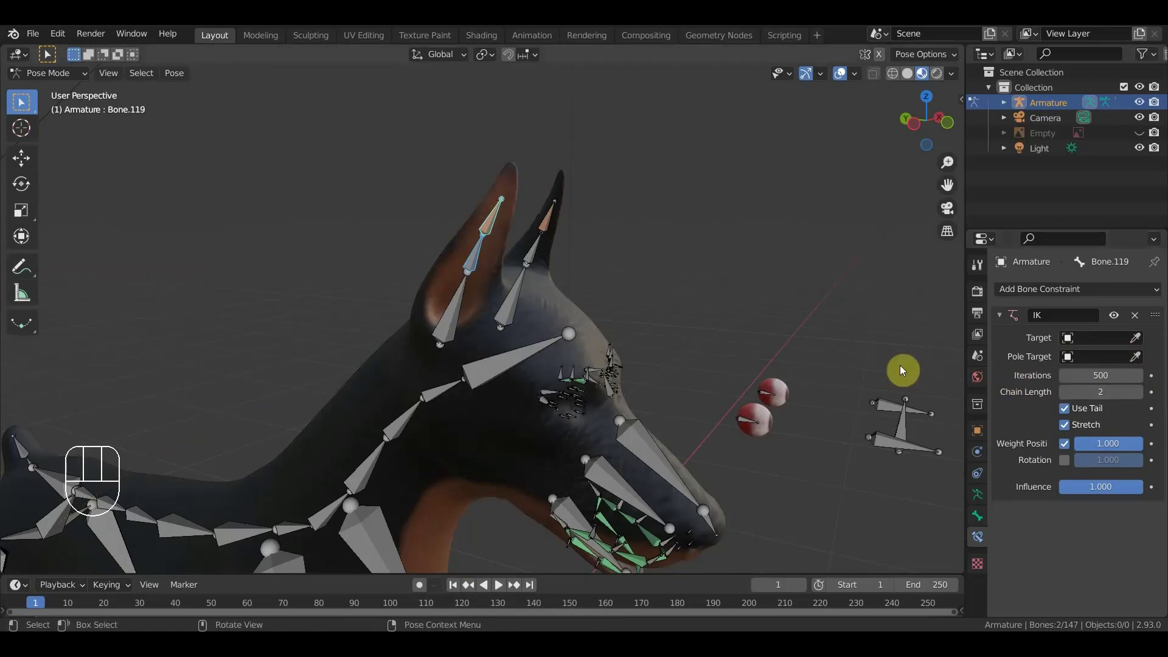
drag(550, 341, 555, 352)
drag(420, 391, 471, 376)
- Give neck bone Bone.011 a targetless IK constraint with chain length 9
click(479, 368)
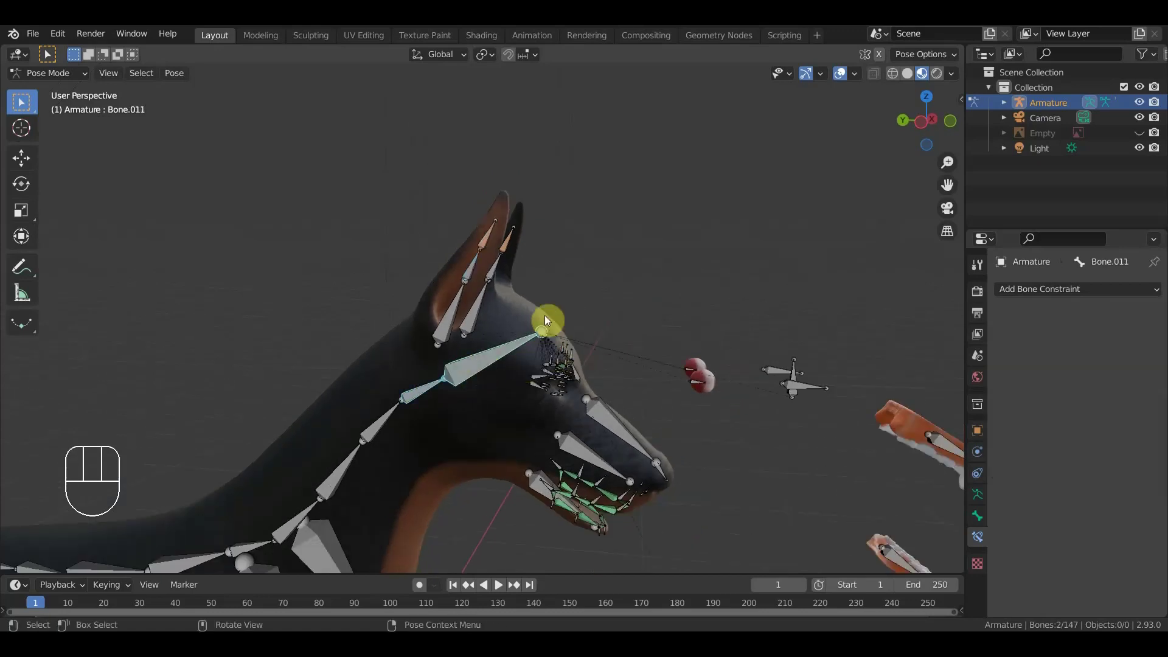
key(ctrl+shift+c)
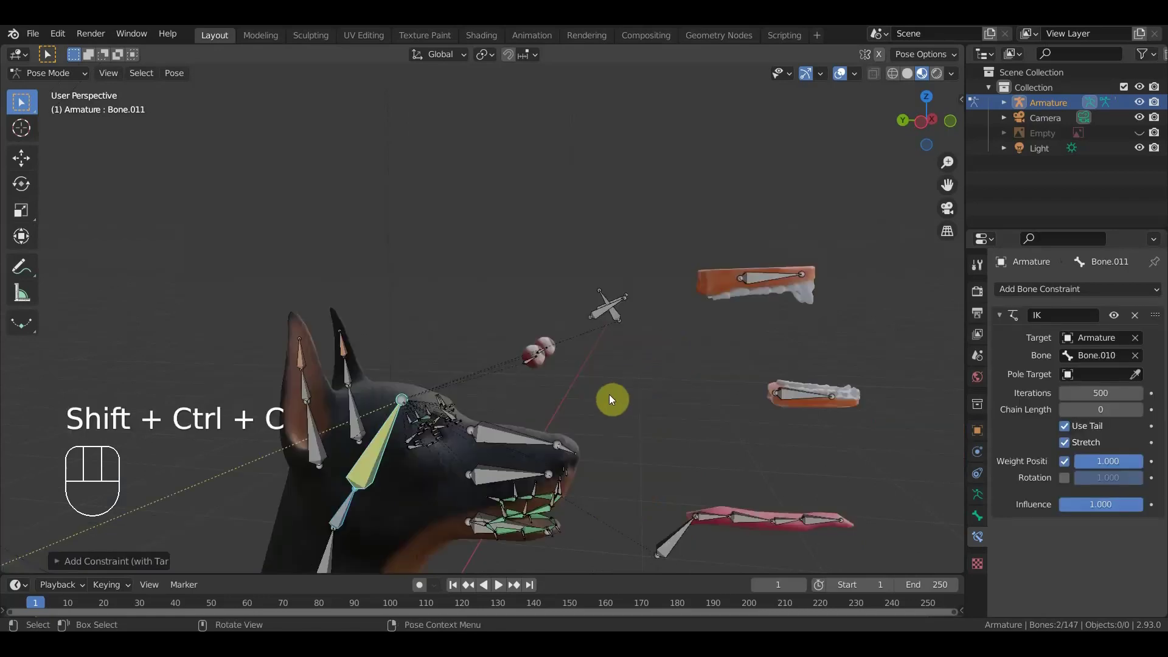
click(1140, 359)
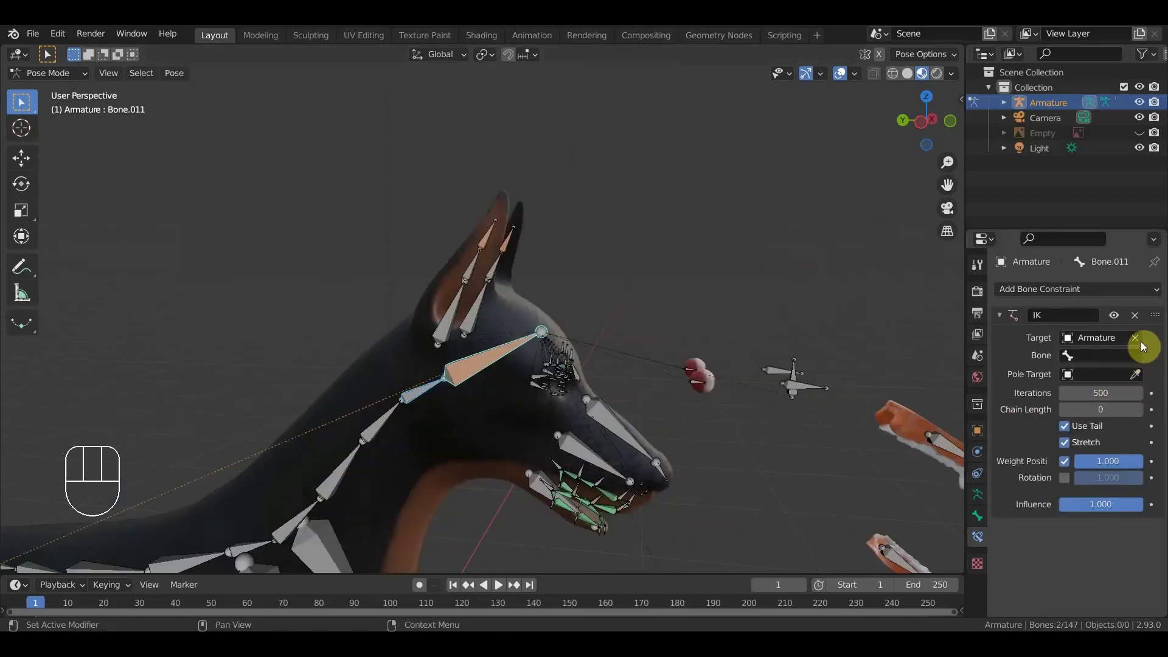
drag(1139, 342, 1144, 400)
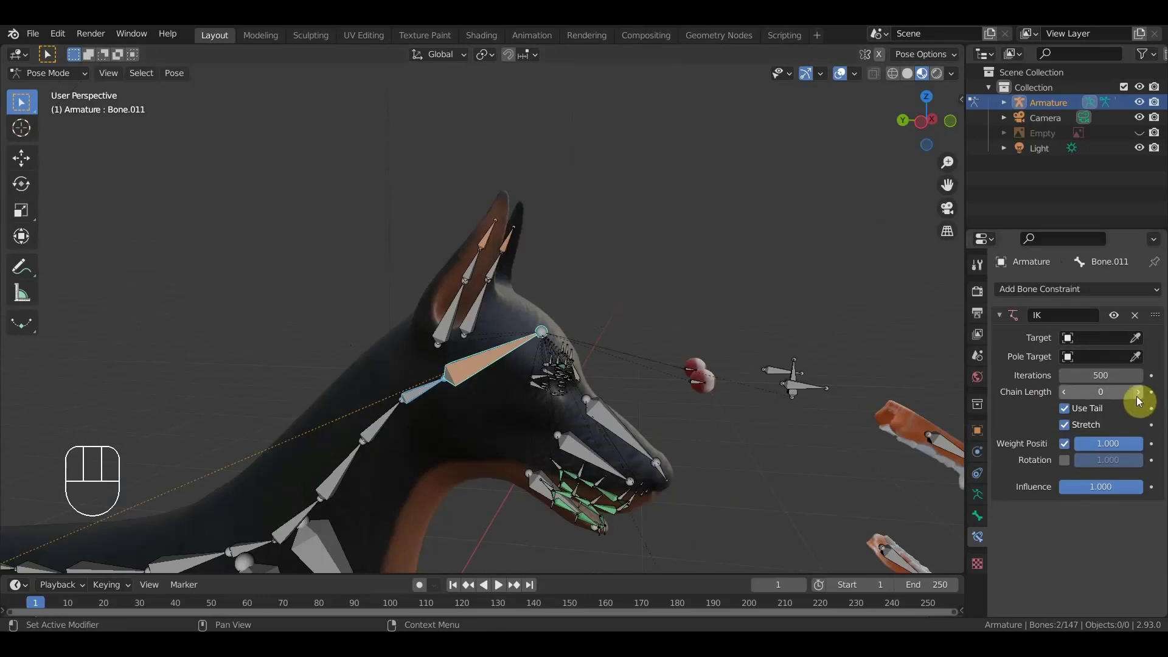
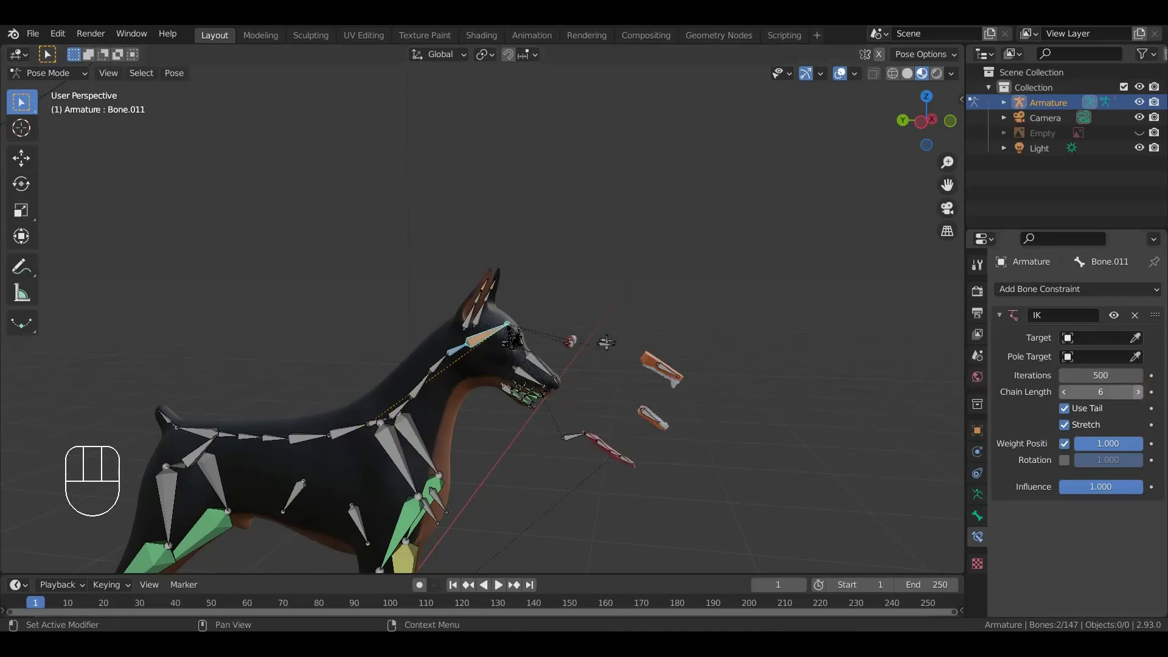
drag(1144, 396, 1144, 396)
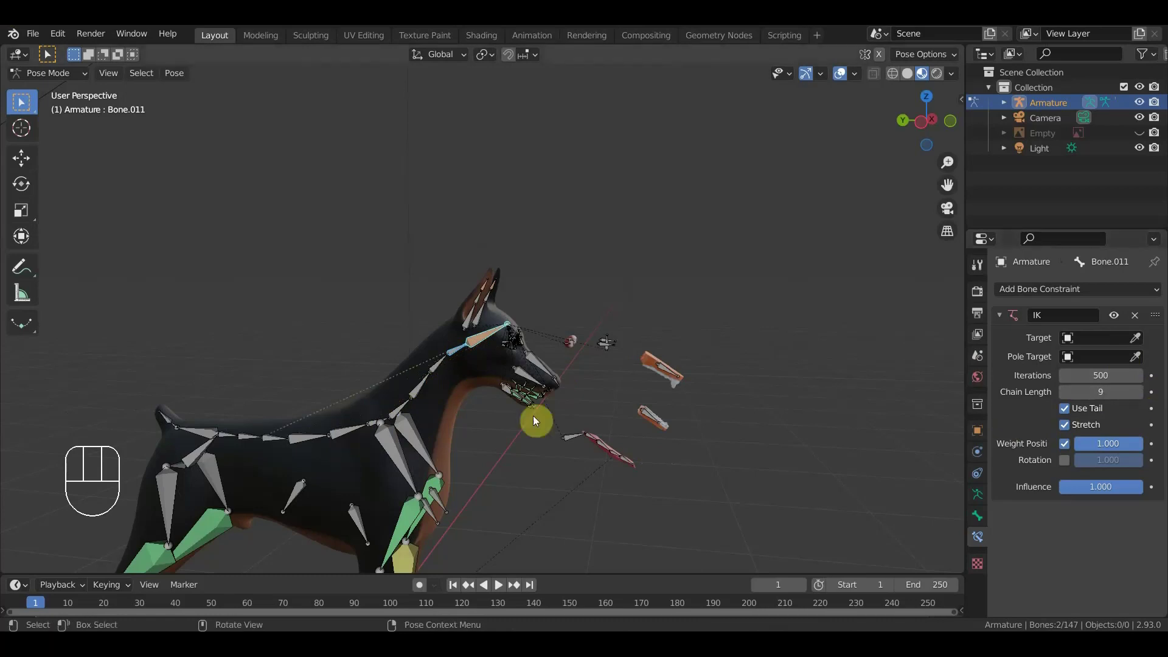
- Test-drag the head from the side view, then undo it back to rest
click(483, 346)
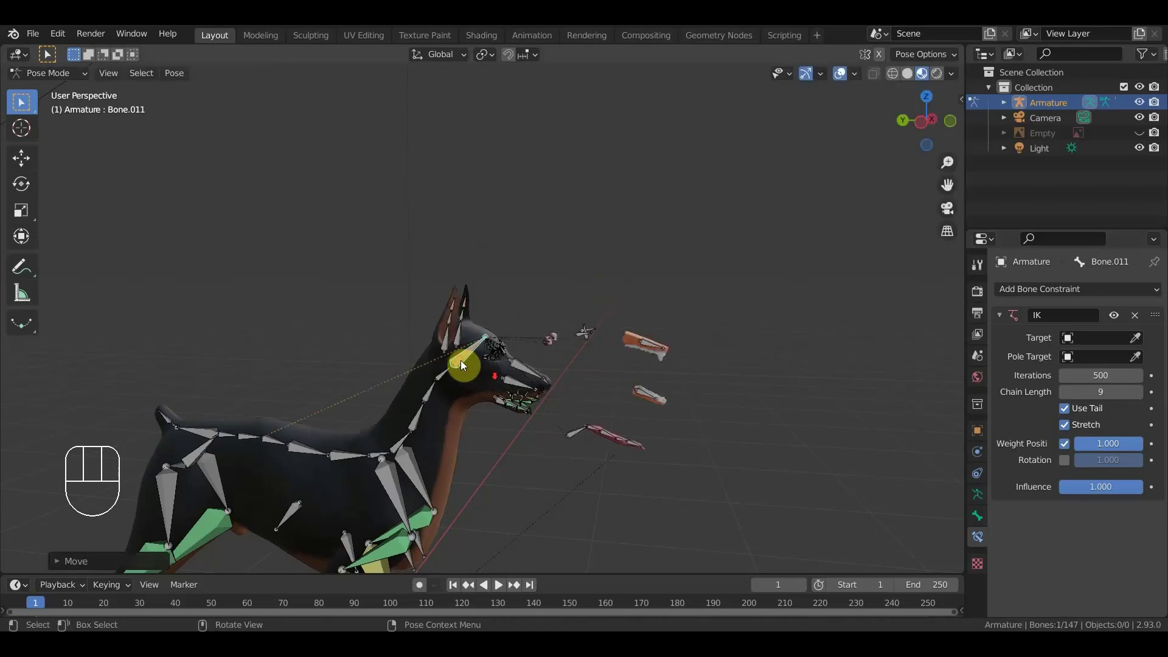
drag(529, 415, 541, 409)
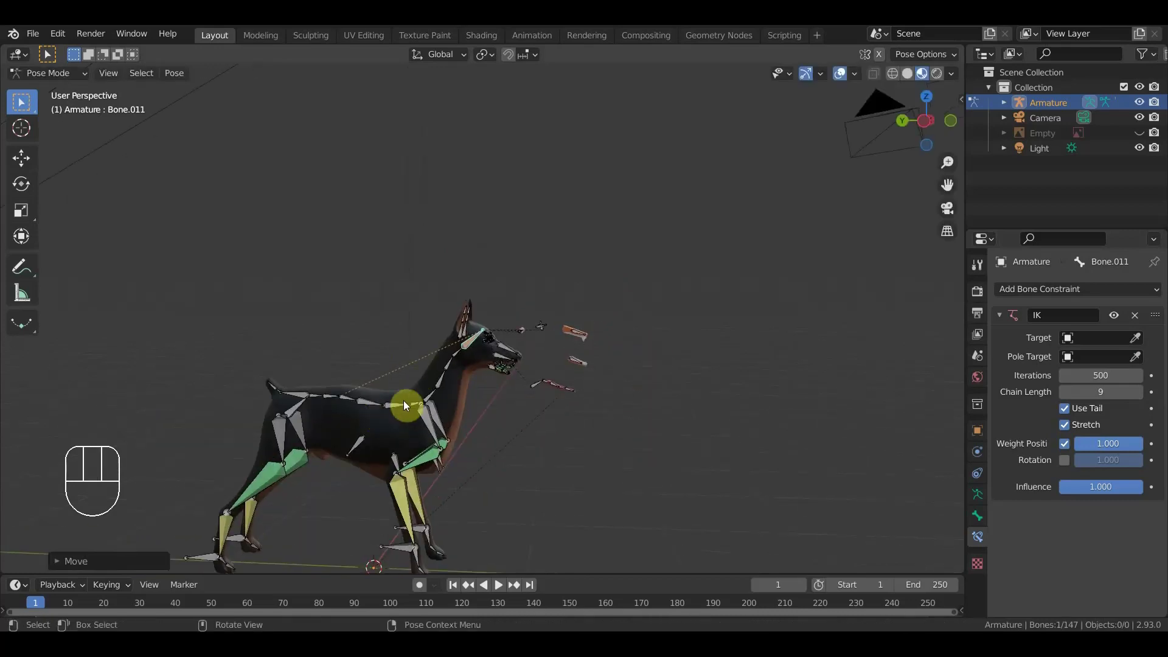
drag(470, 415, 138, 407)
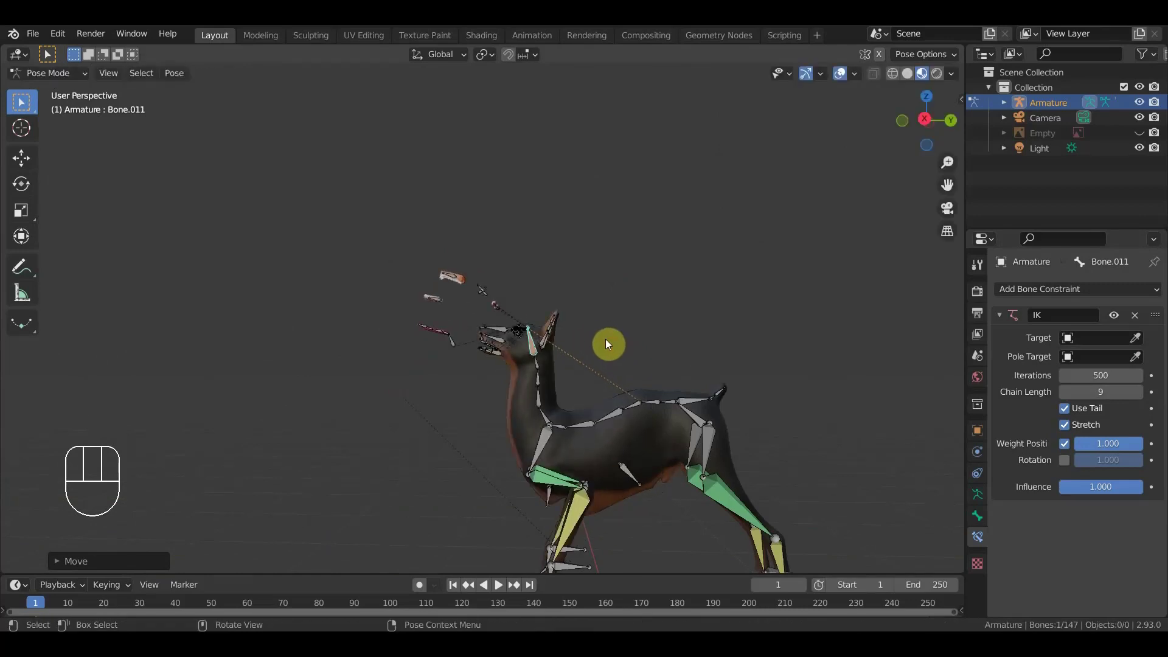
key(ctrl+z)
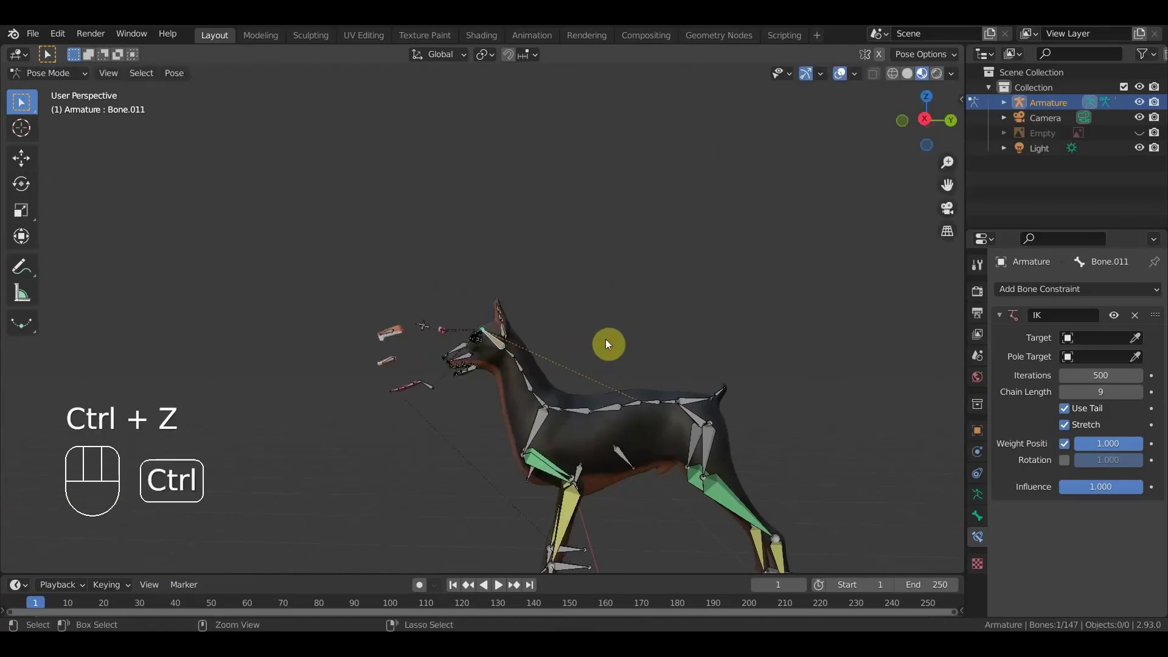
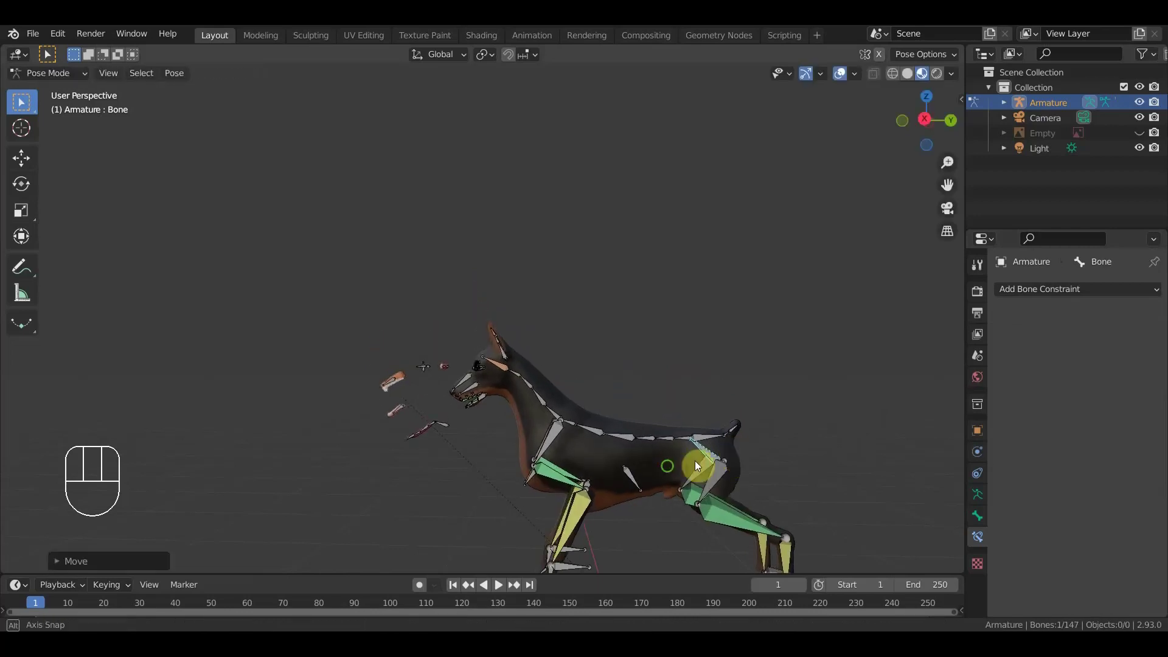
- Orbit to a front view of the dog's head and chest, undoing a stray move
drag(670, 473, 823, 463)
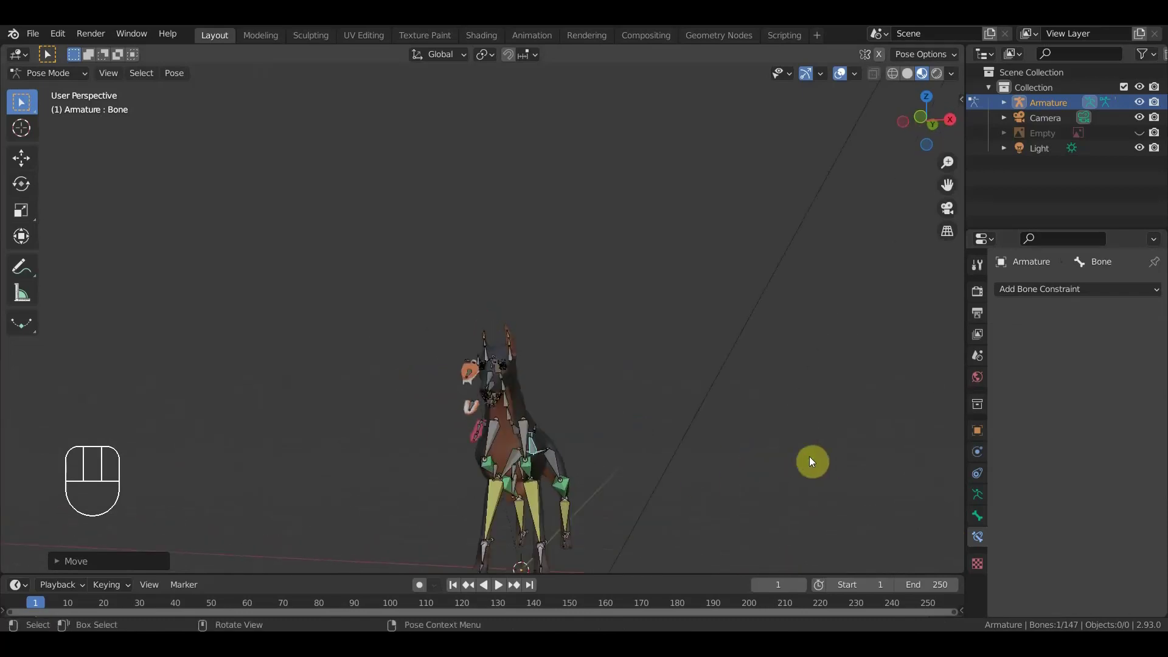
drag(575, 500, 388, 542)
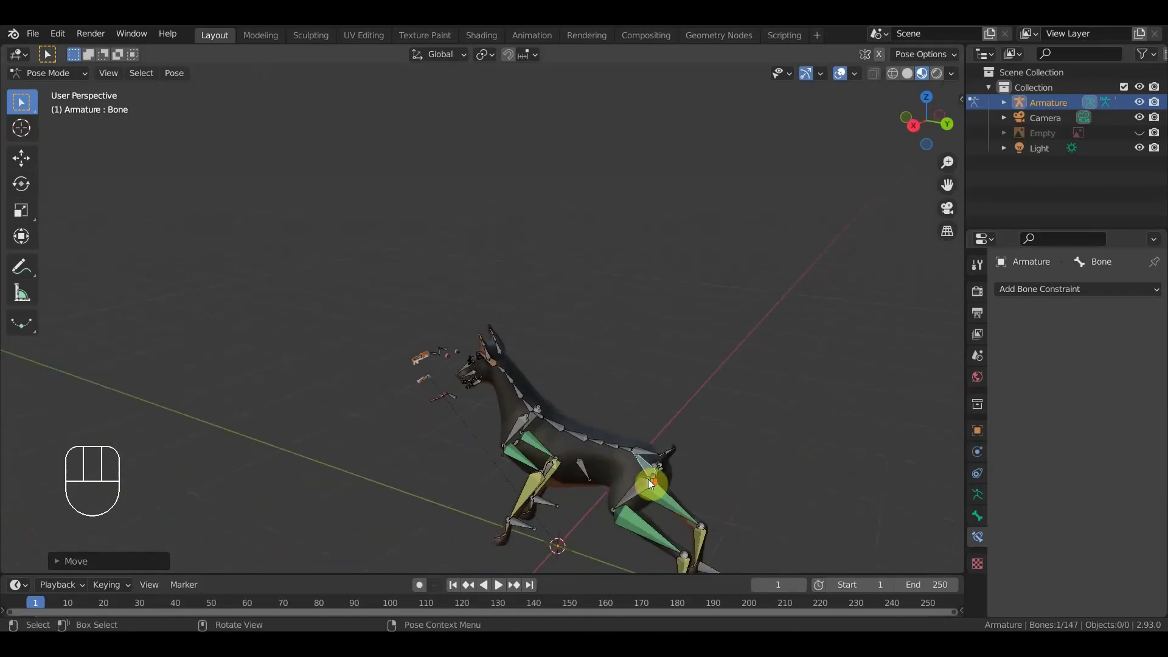
drag(650, 483, 557, 536)
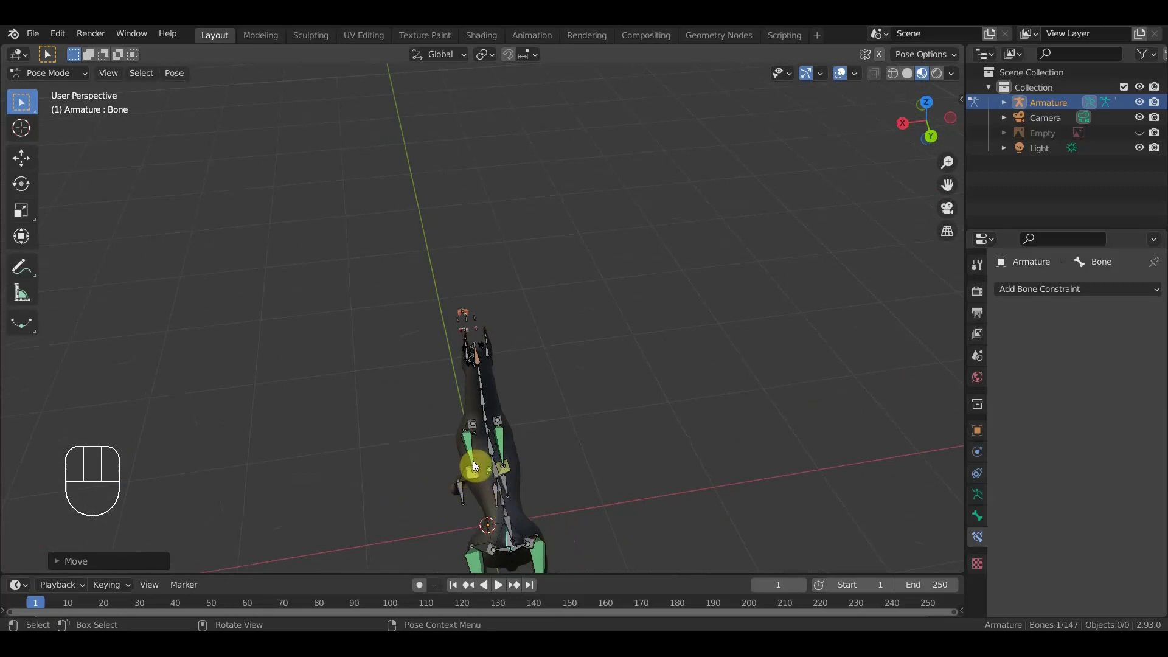
key(ctrl+z)
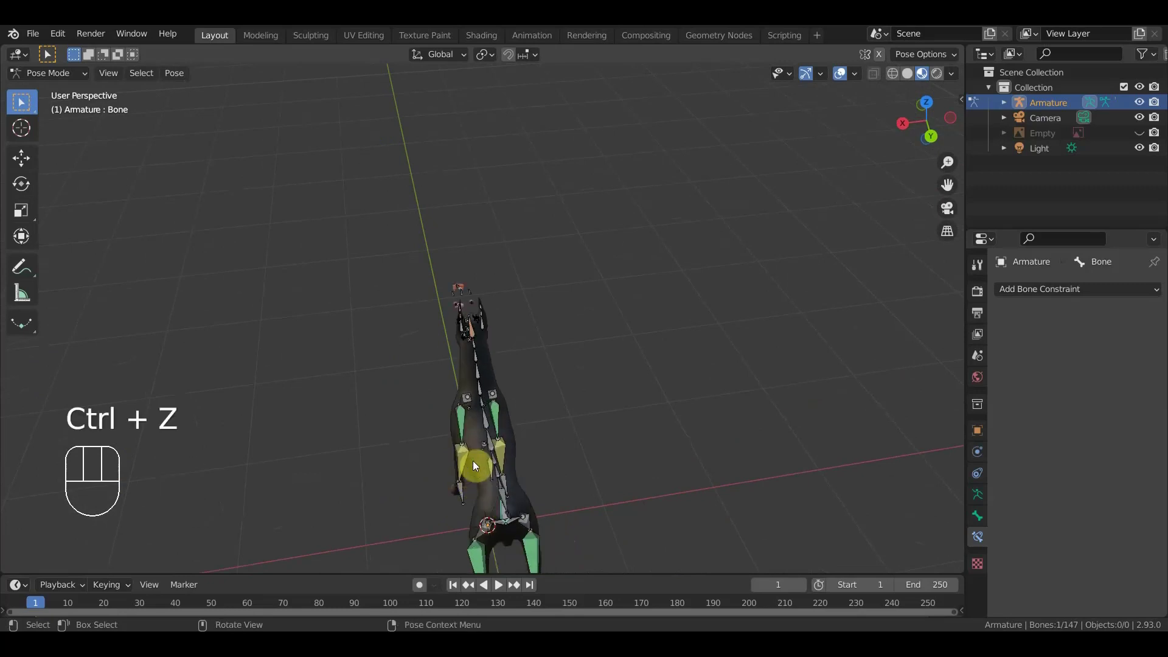
drag(547, 466, 678, 411)
key(KP_1)
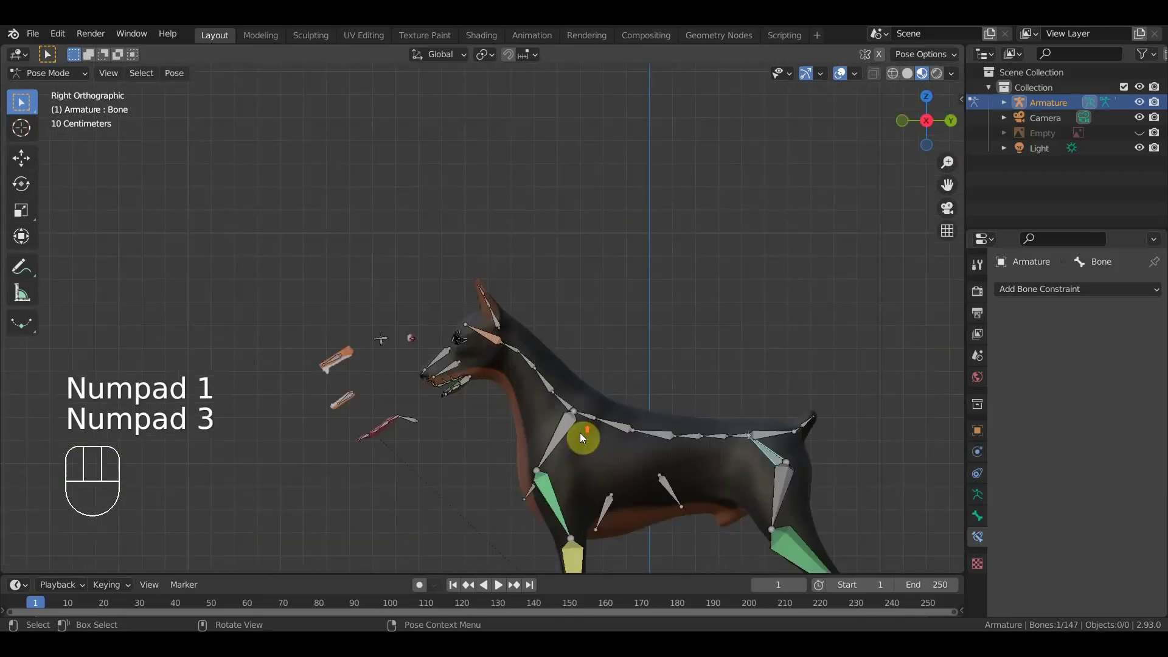
drag(585, 461, 489, 380)
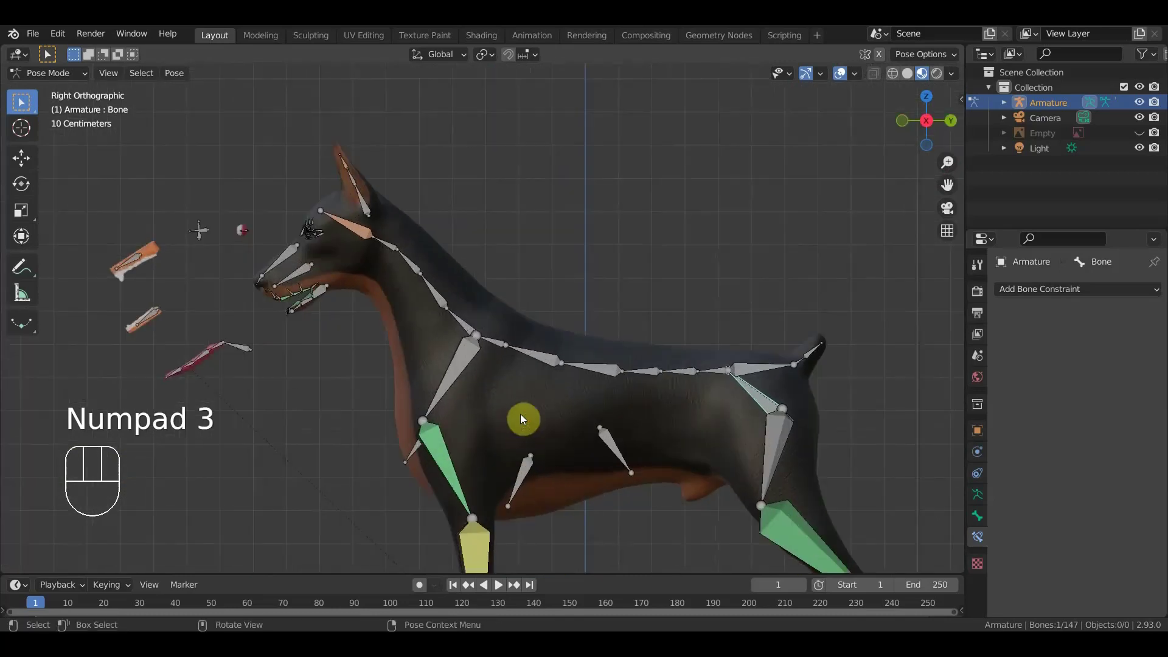
- Select the small chest bone Bone.029 to build new bones from
drag(521, 482, 503, 492)
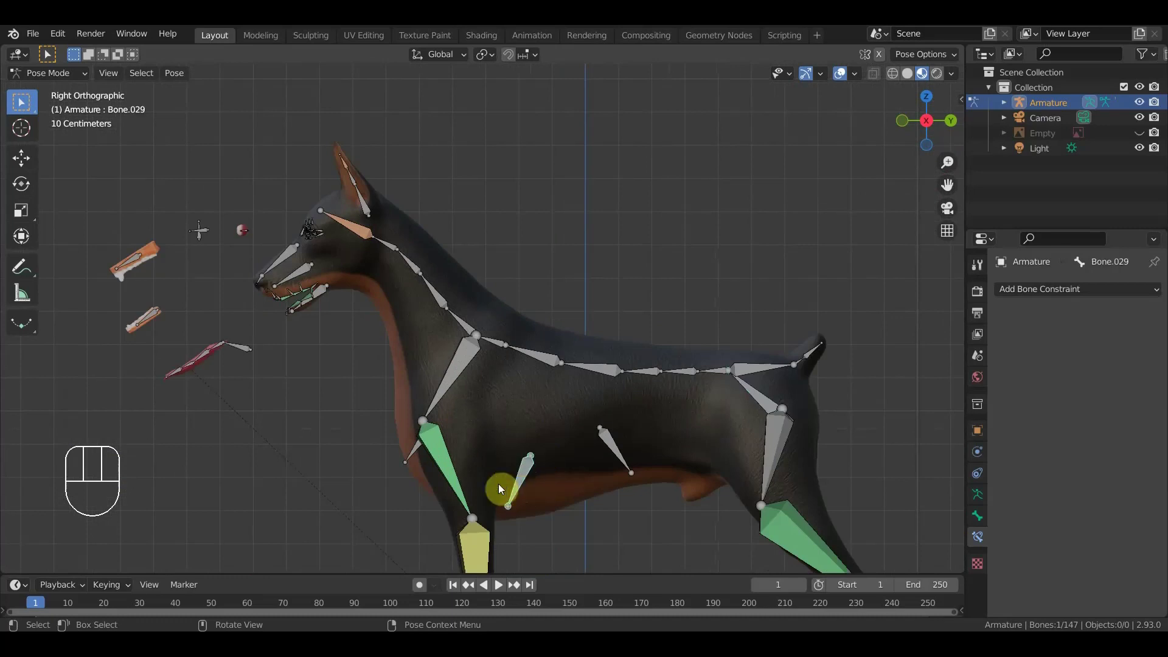
drag(506, 497, 457, 490)
drag(495, 489, 513, 489)
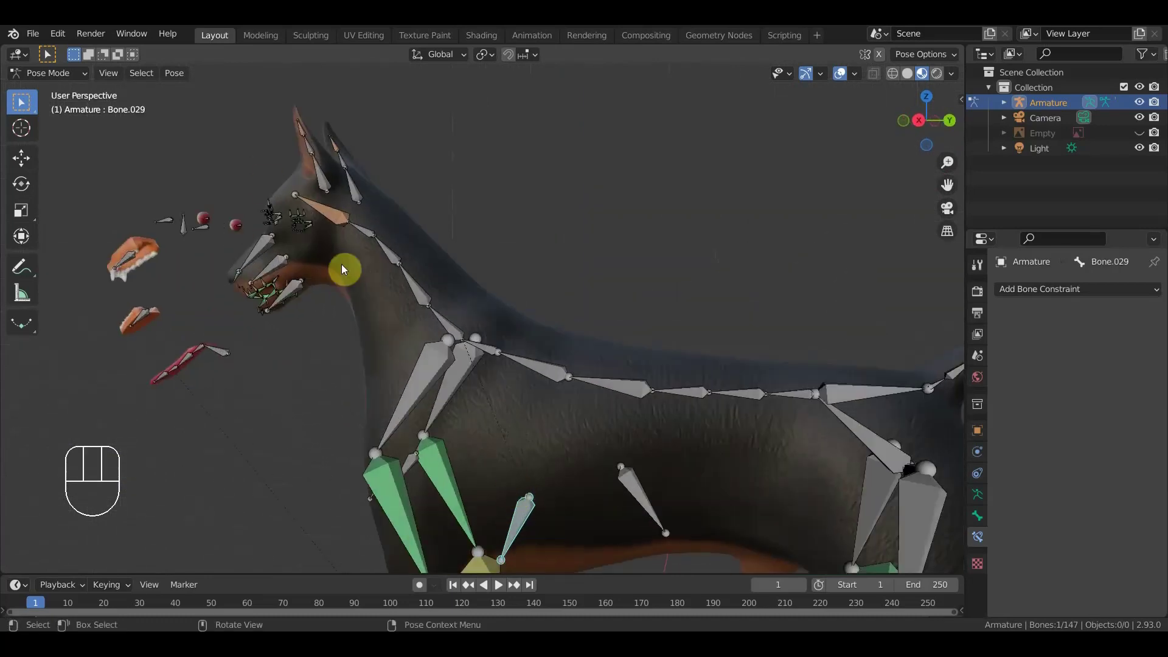
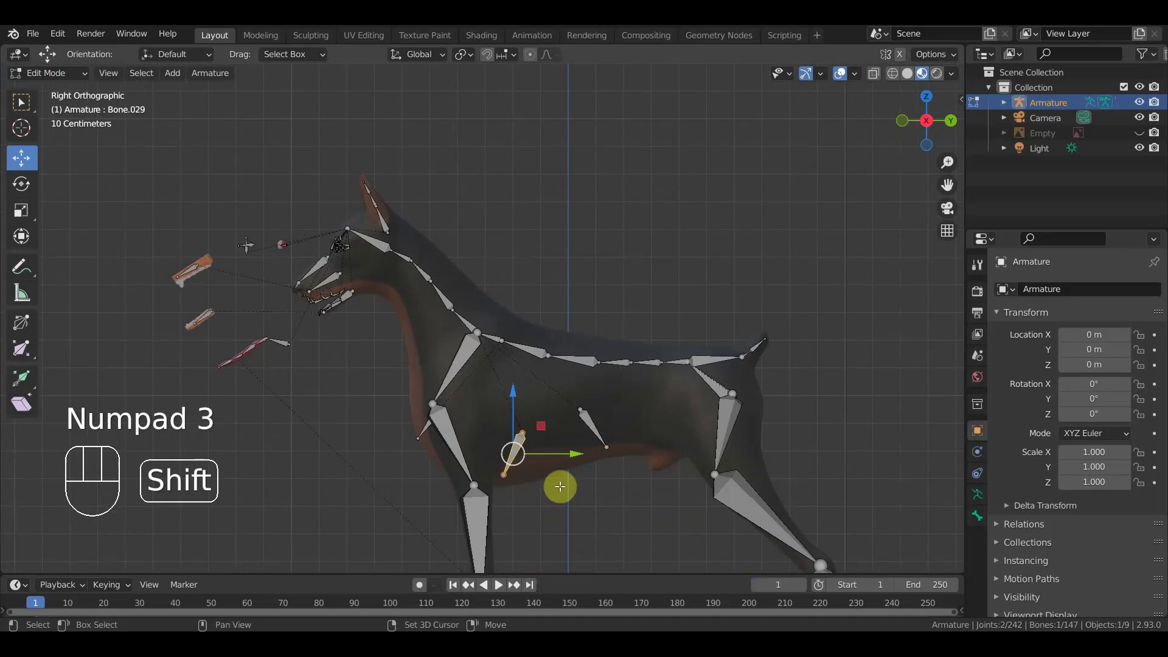
- Create a new small bone from Bone.029 and move it sideways off the chest centre
key(shift+d)
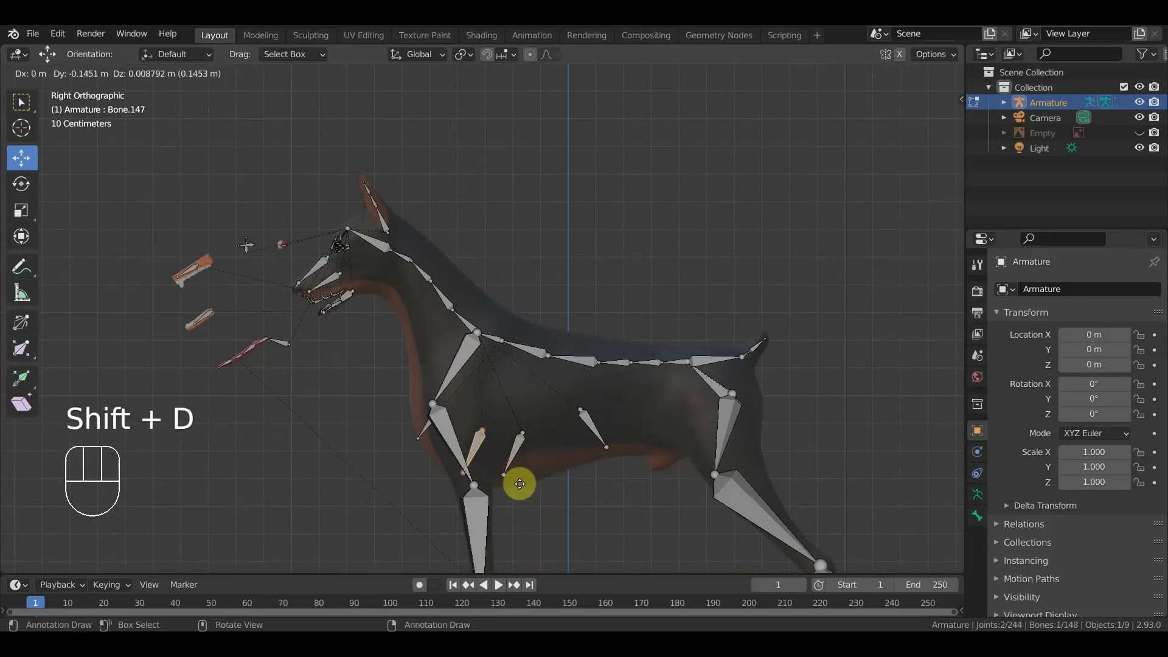
click(522, 482)
key(KP_1)
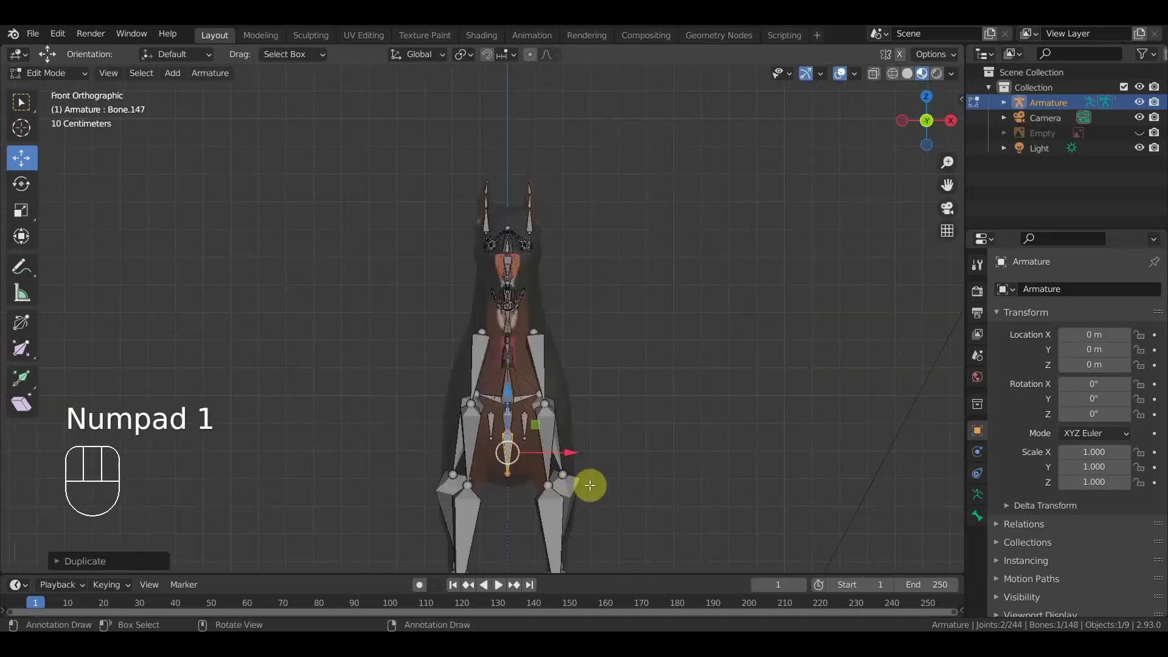
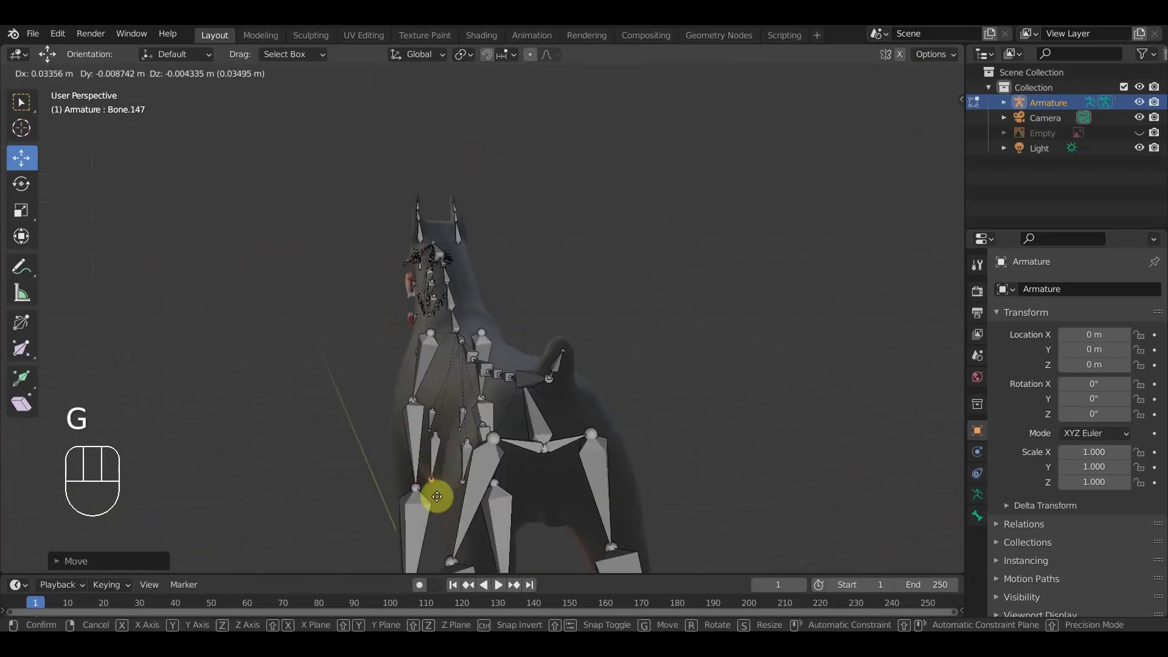
click(438, 491)
drag(478, 492, 556, 489)
drag(543, 476, 613, 483)
click(493, 456)
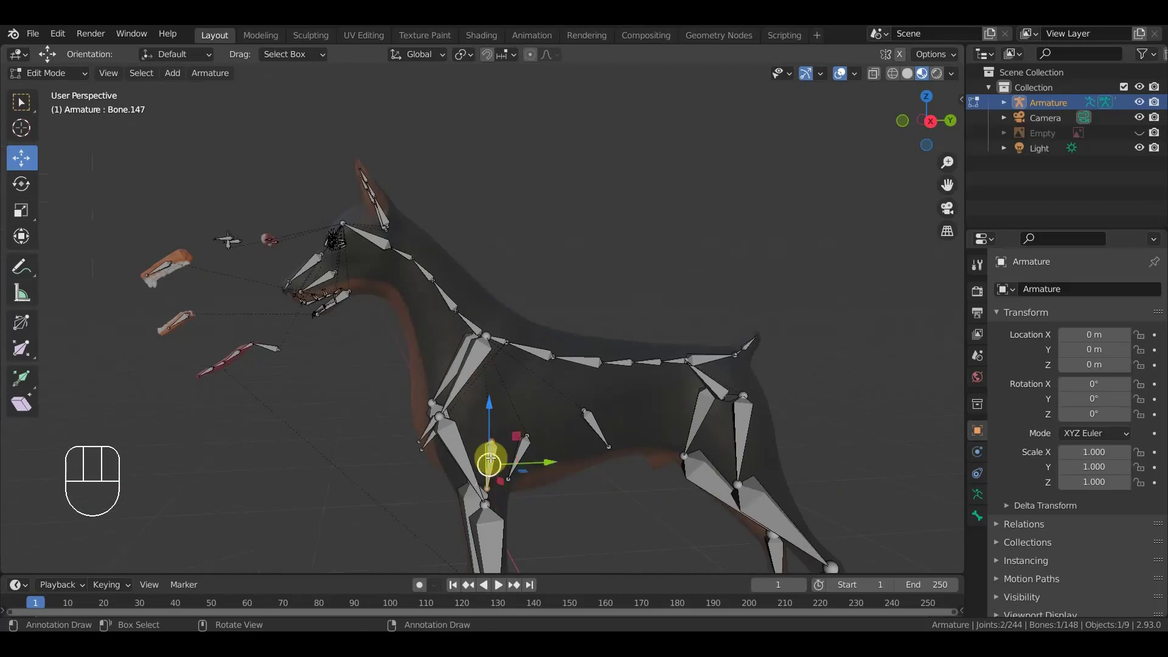
- Duplicate the new chest bone and mirror the copy on global X to the other side
key(KP_1)
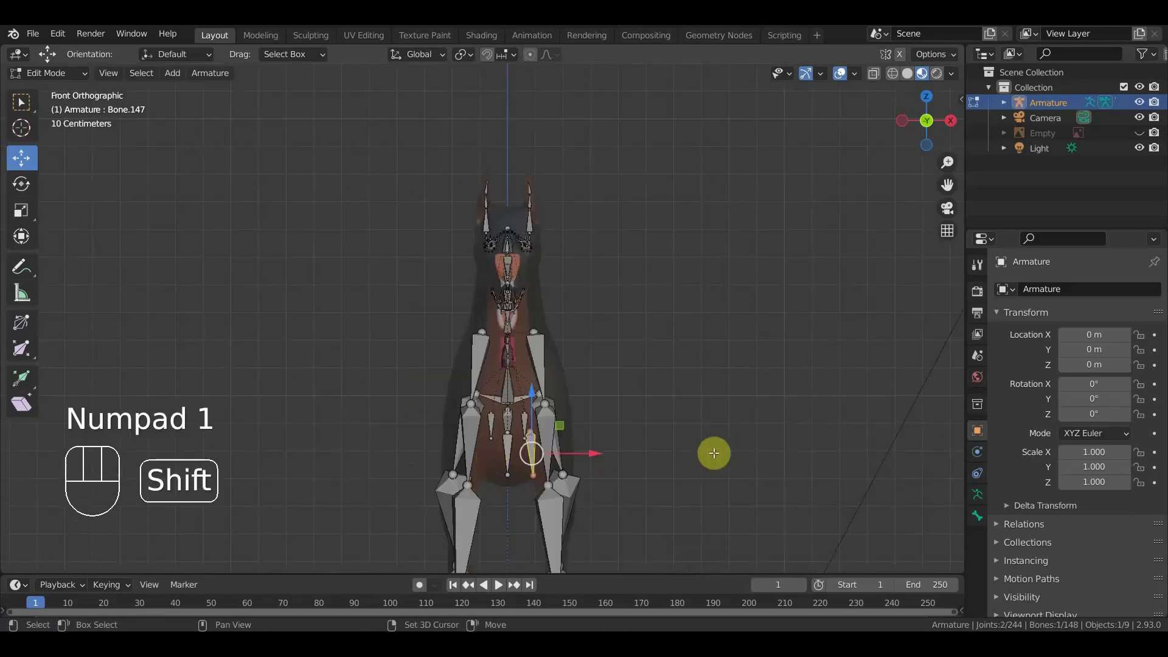
key(shift+d)
click(716, 453)
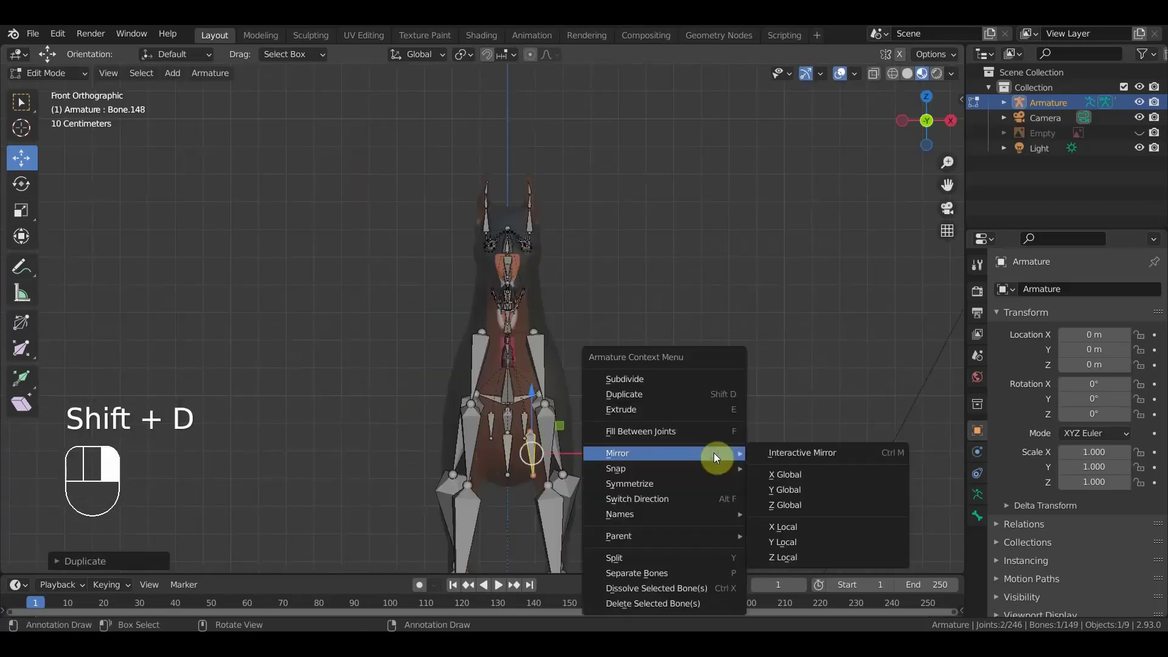
drag(583, 458, 541, 457)
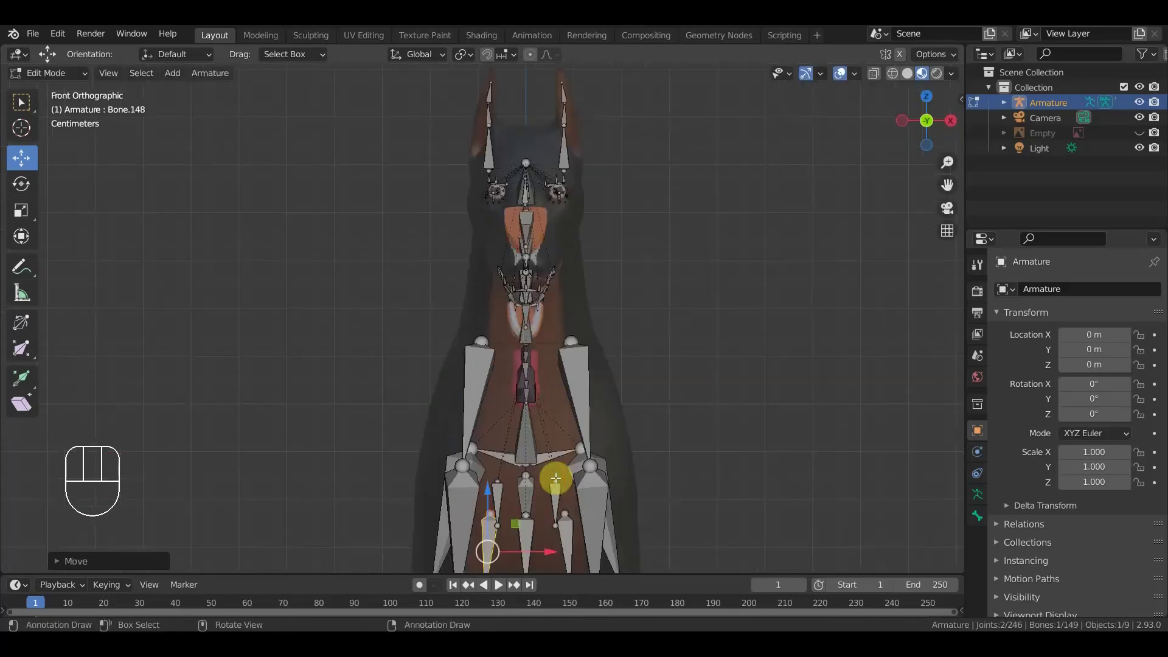
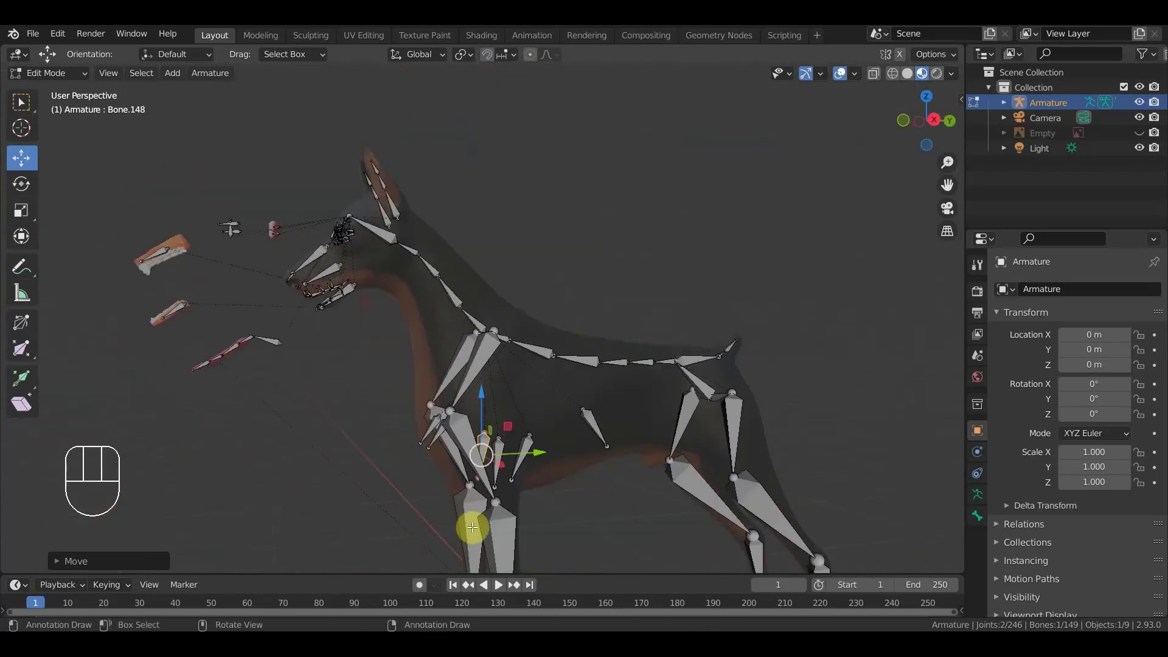
middle_click(475, 526)
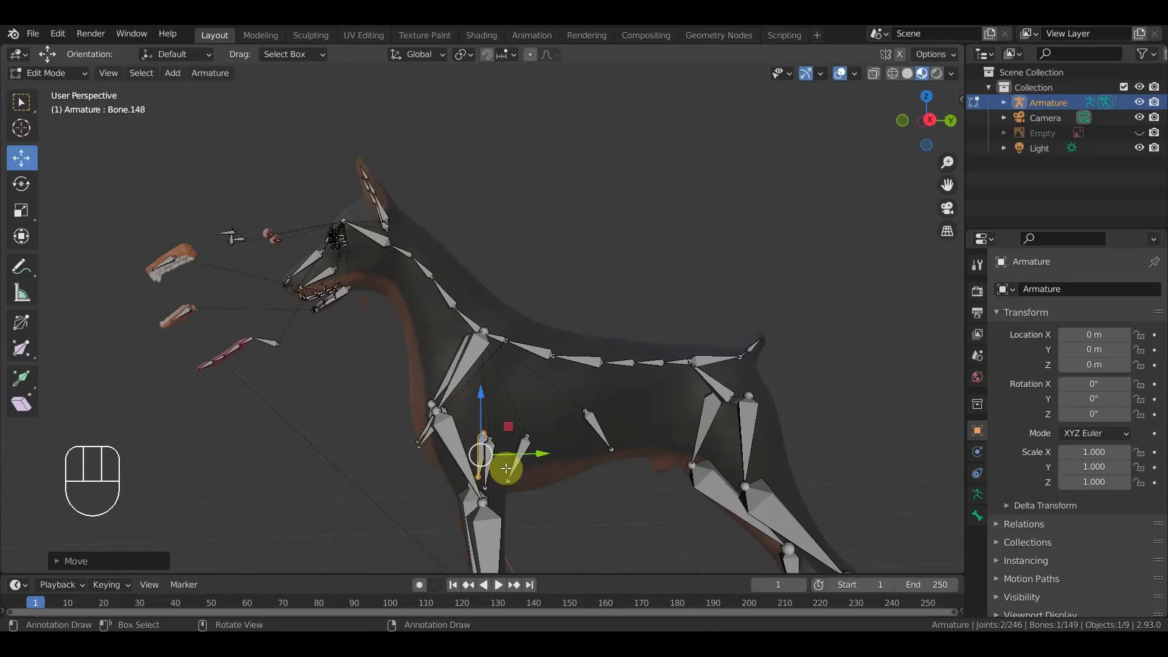
drag(527, 441, 575, 438)
key(KP_1)
- Back in Object Mode, re-parent the doberman mesh to the armature with automatic weights
drag(74, 79, 545, 300)
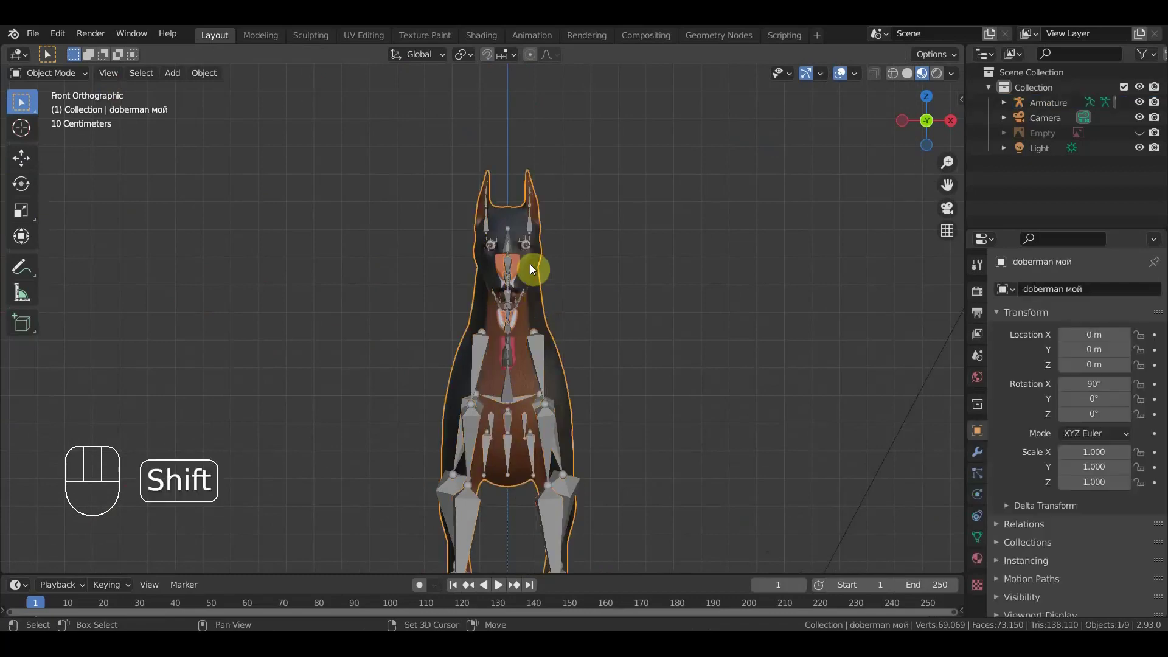
click(511, 234)
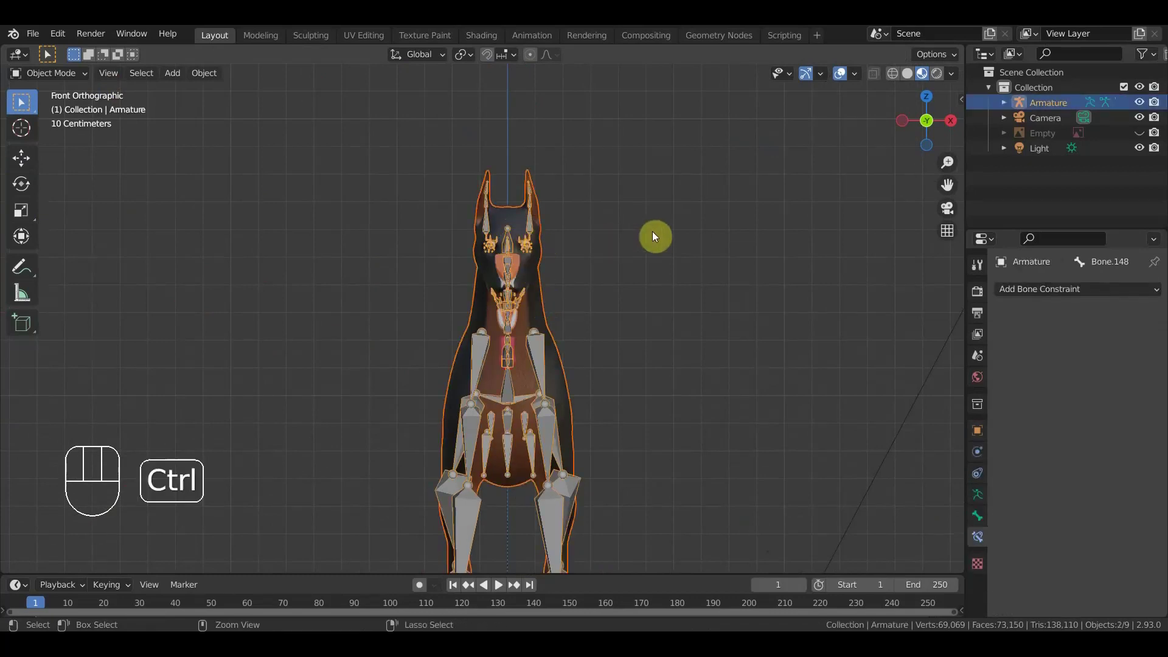
key(ctrl+p)
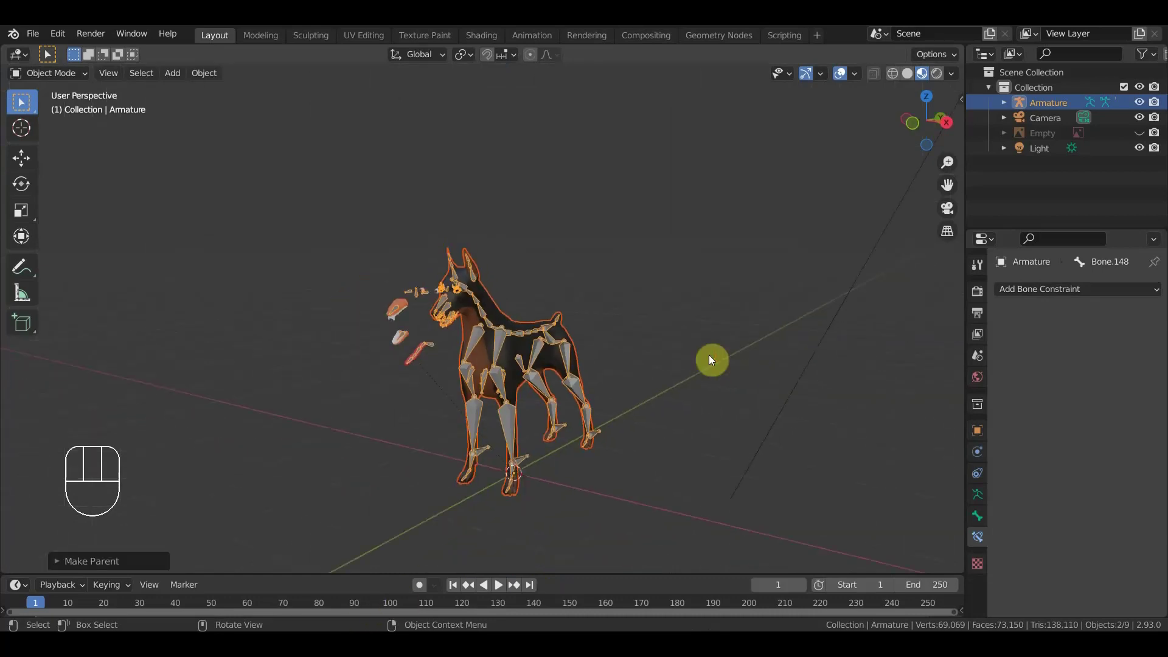
drag(720, 343, 719, 328)
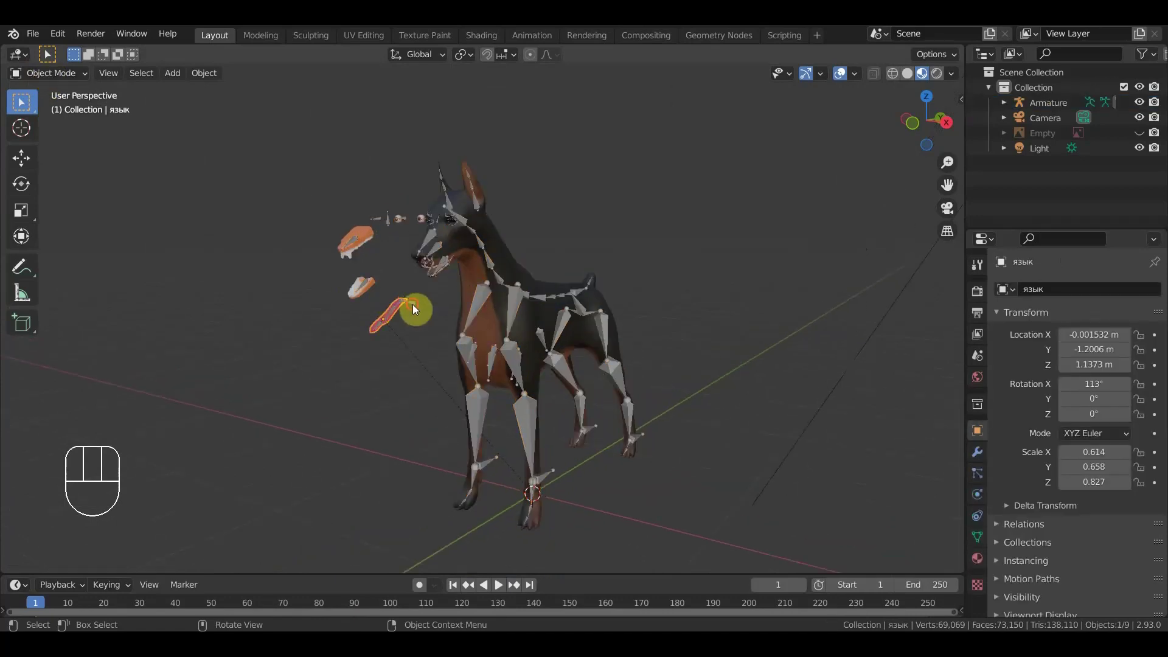
- In Pose Mode, test-move the back base bone and swing the hind leg backwards
drag(62, 78, 64, 133)
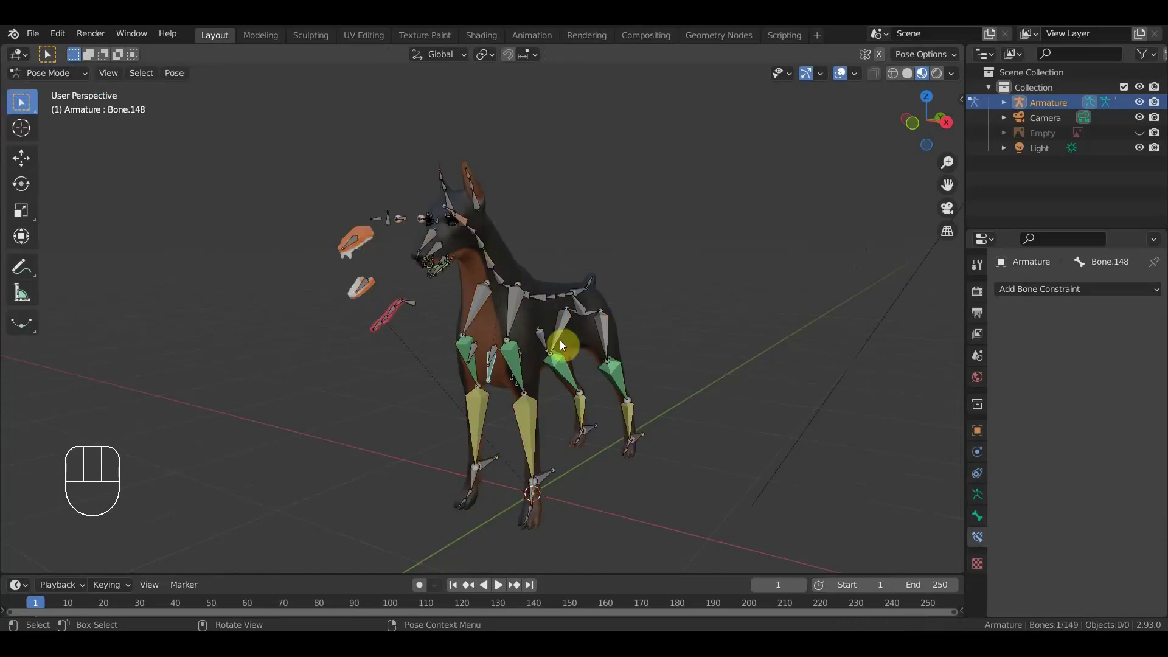
drag(558, 344, 442, 336)
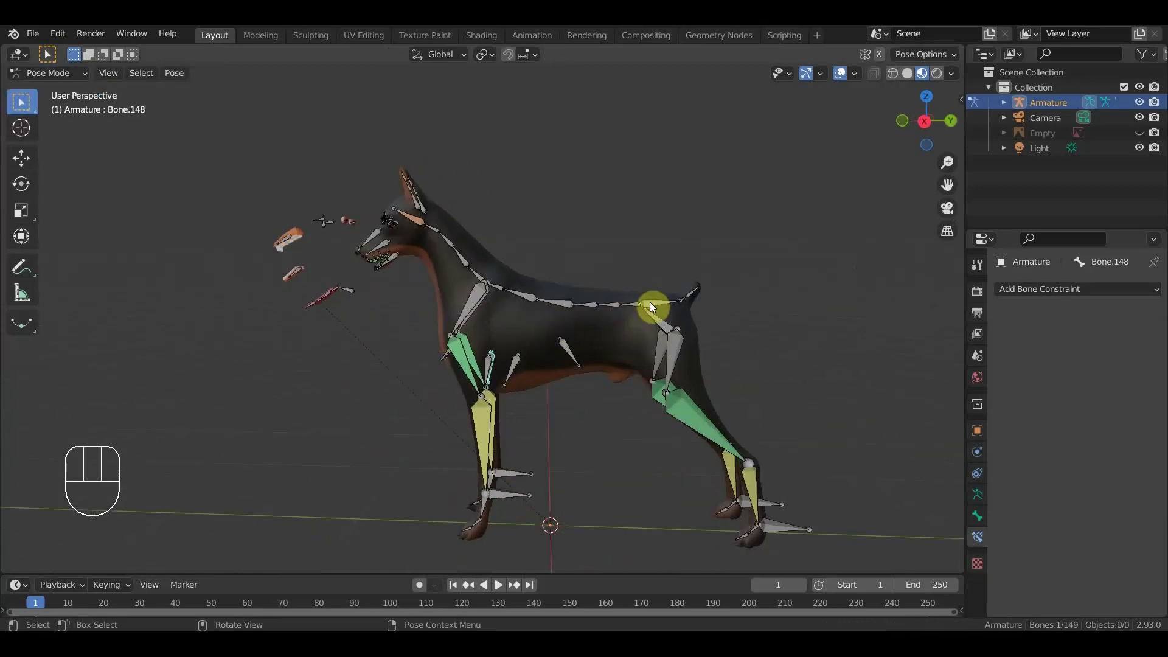
click(654, 306)
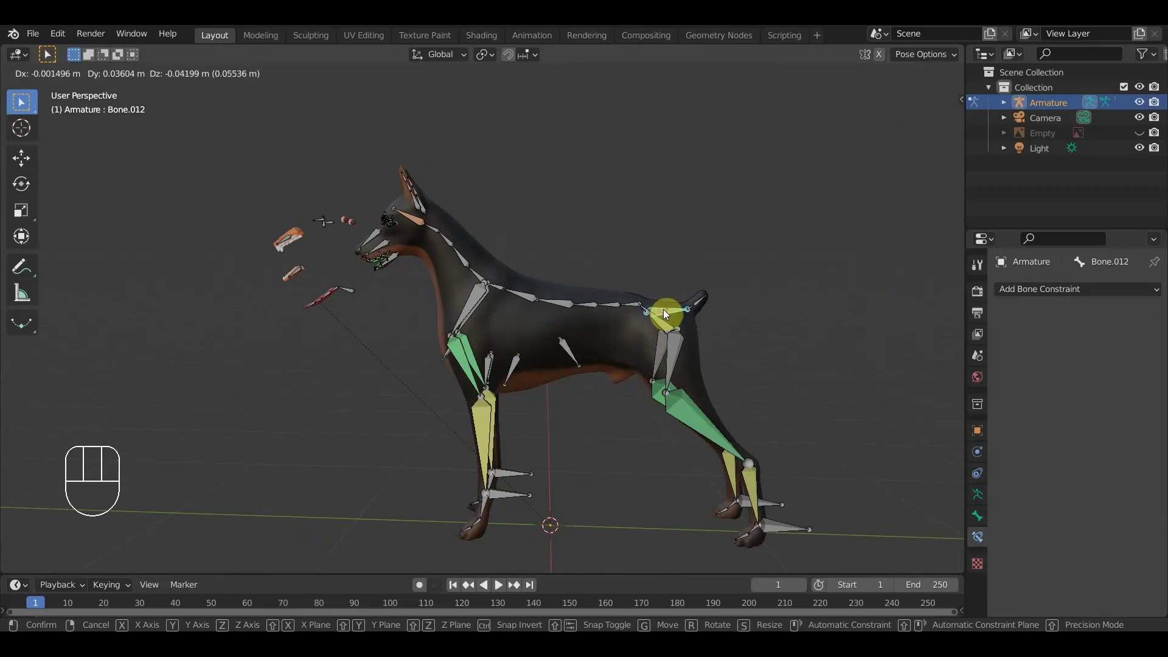
key(ctrl+z)
click(665, 328)
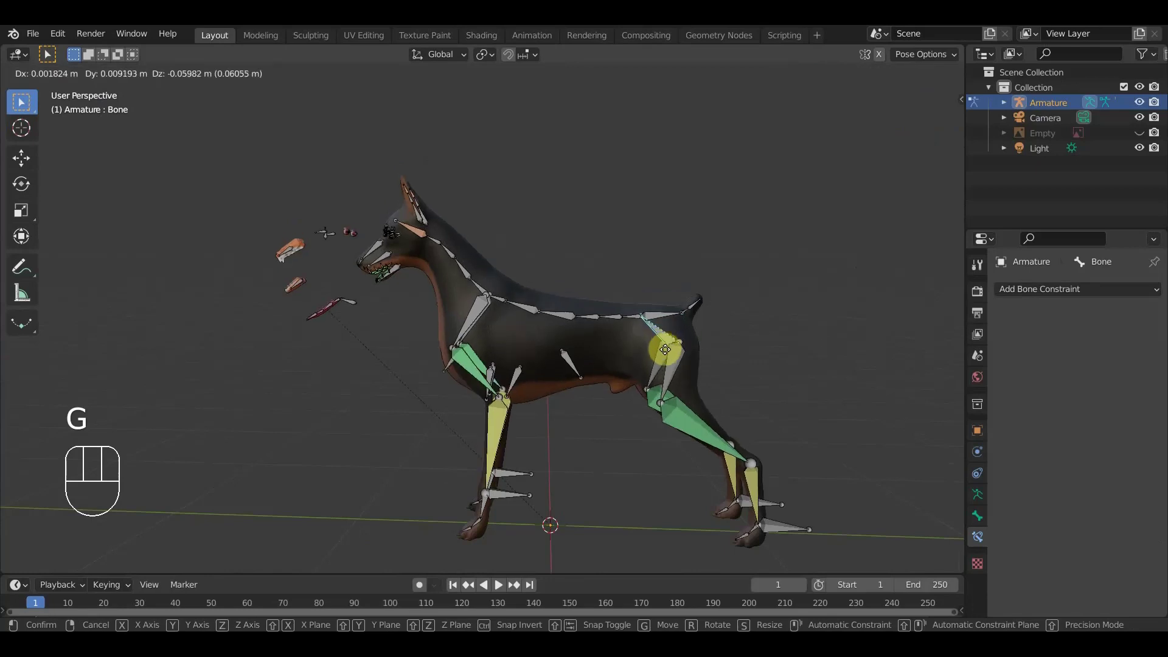
drag(653, 379, 692, 363)
- Pose the front and hind legs into a crouch, check from the right, then reset to rest
drag(622, 396, 579, 391)
drag(583, 380, 589, 355)
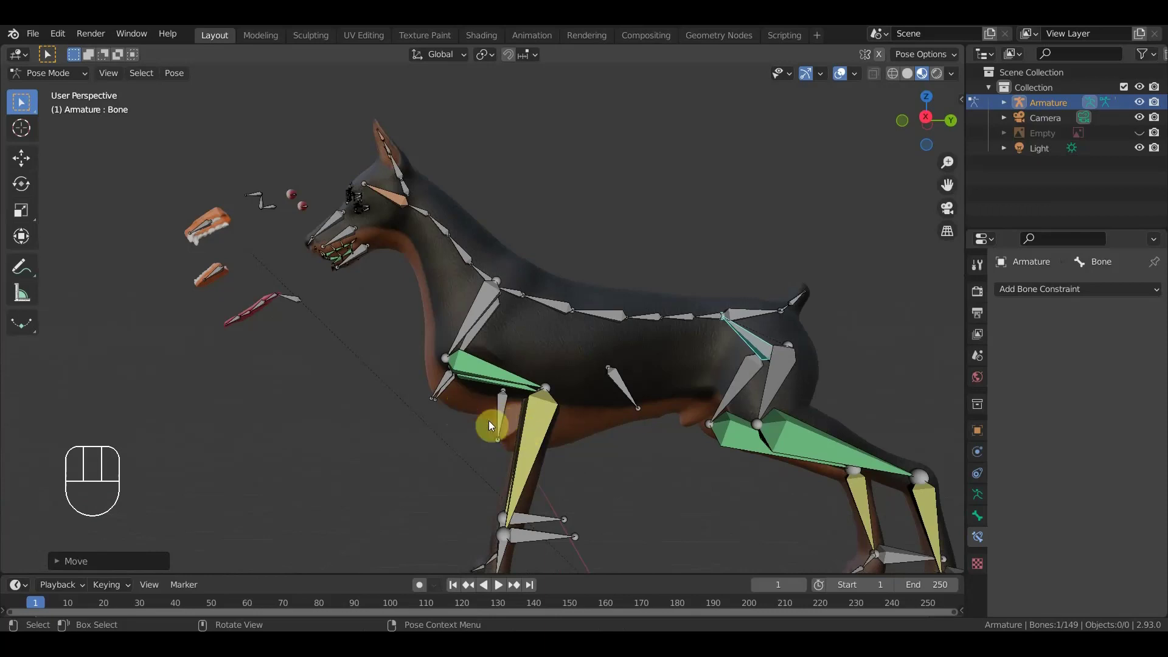
drag(488, 428, 503, 438)
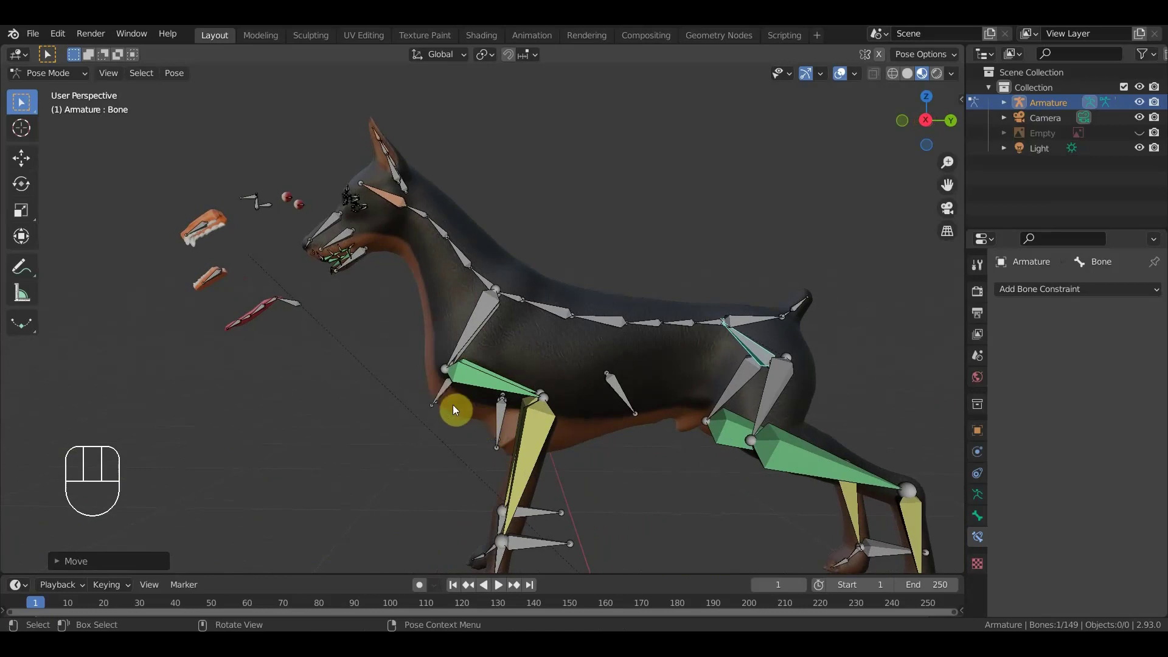
key(KP_3)
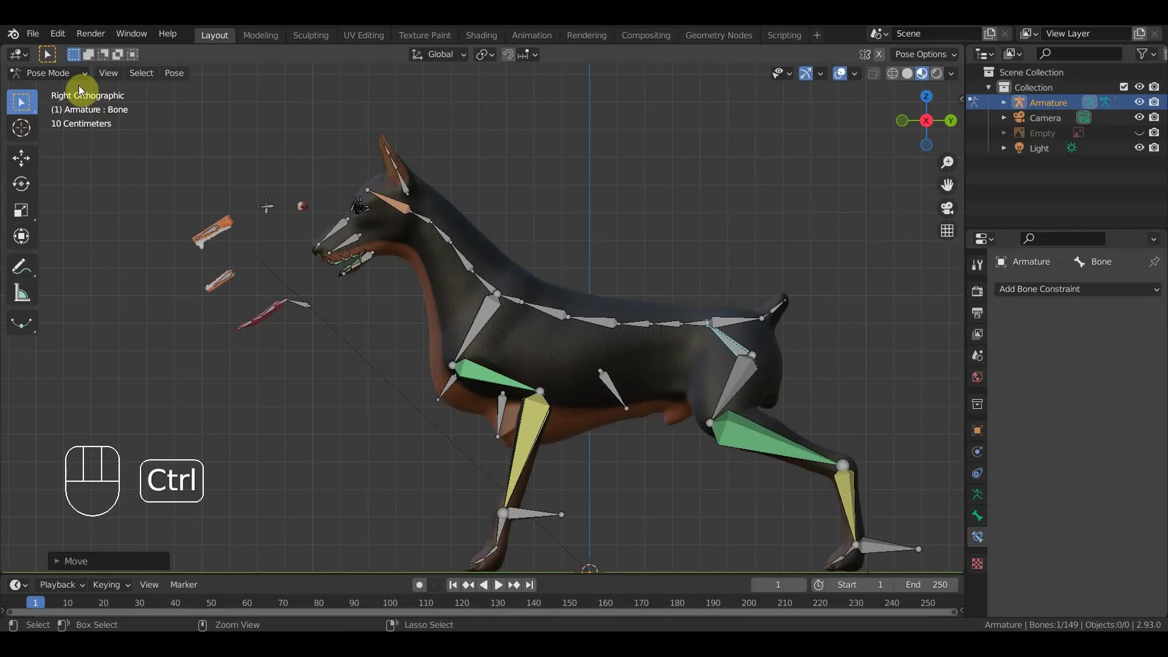
key(ctrl+z)
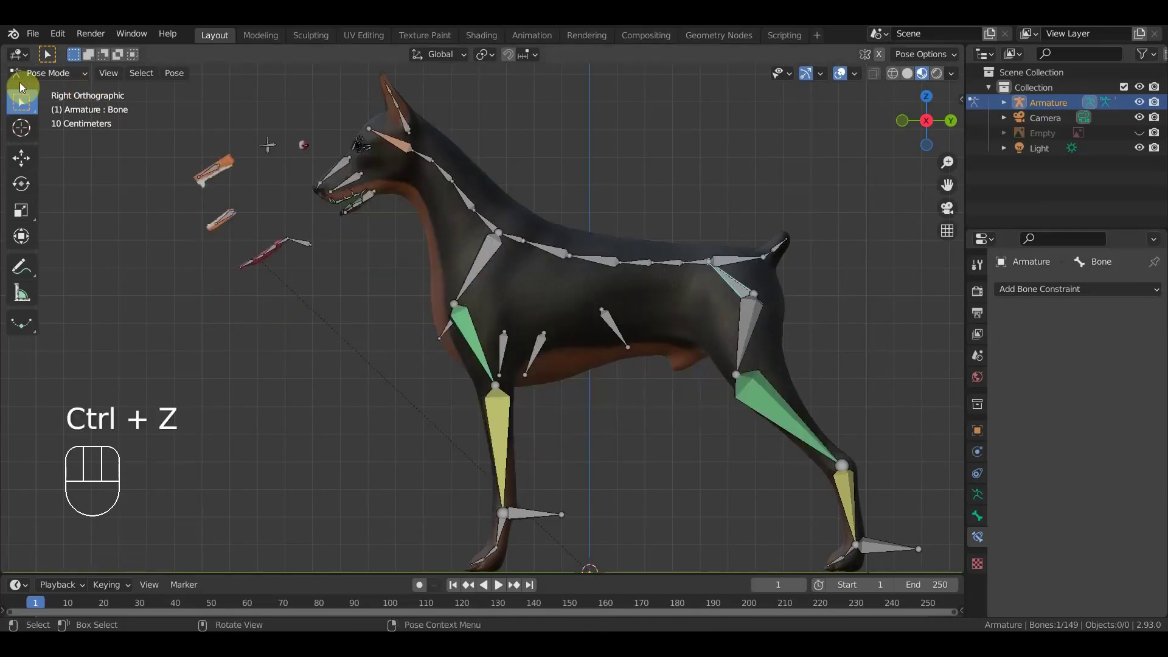
- Add another bone at the chest (Bone.150) and reposition its end from the side view
drag(49, 74, 57, 92)
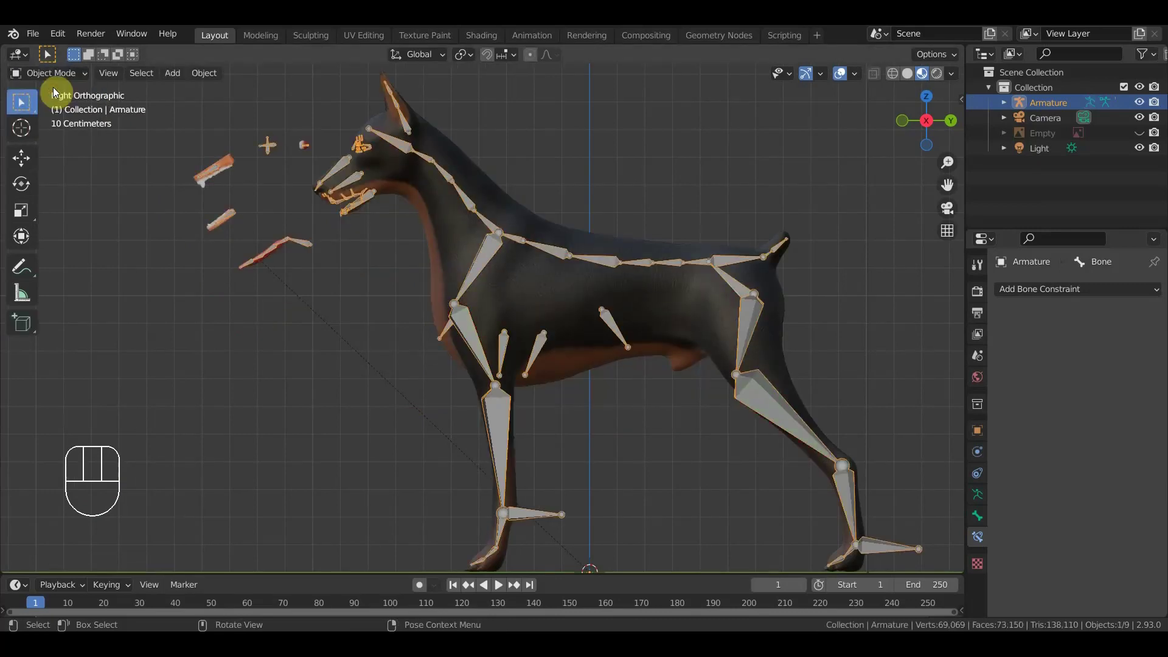
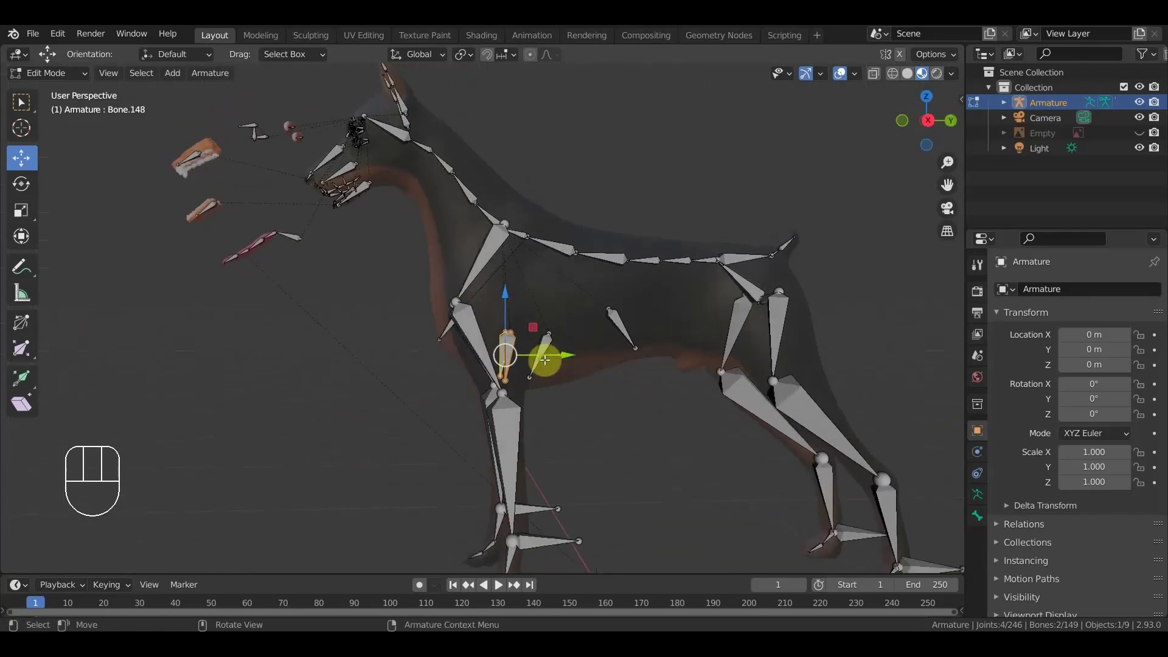
key(KP_3)
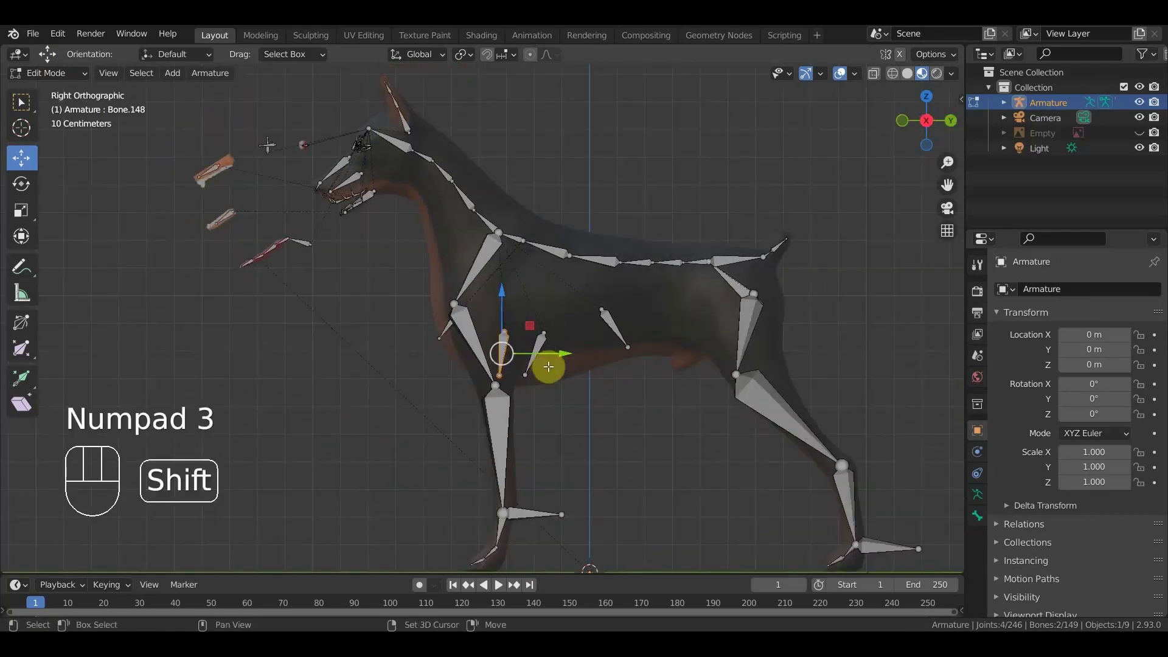
key(shift+d)
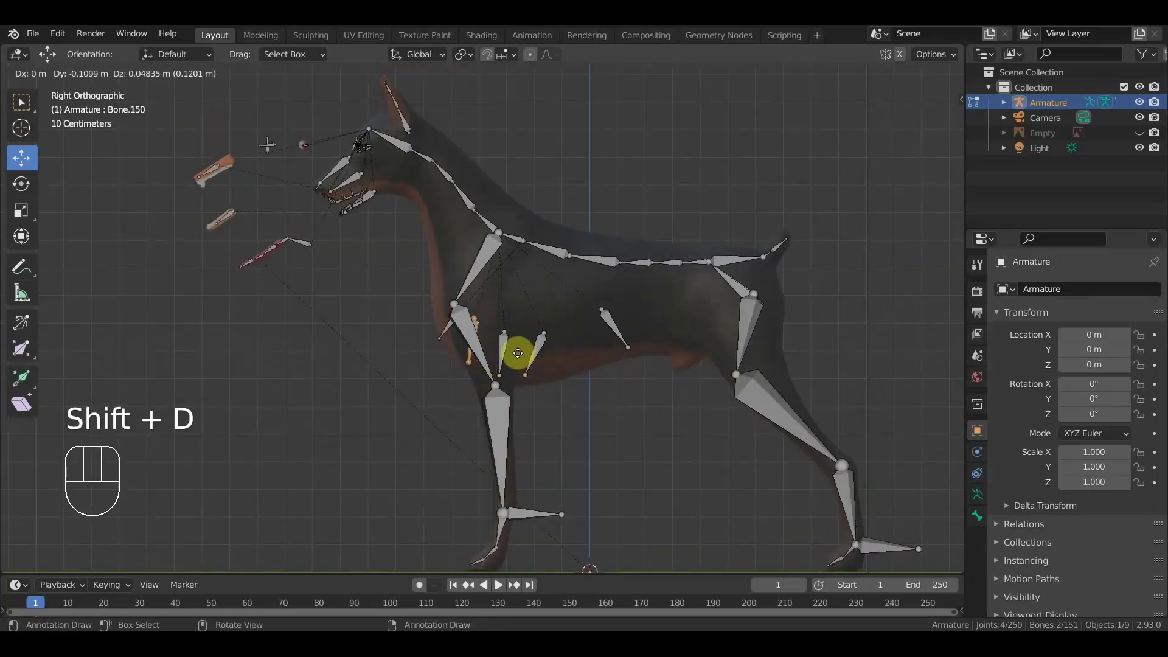
click(521, 354)
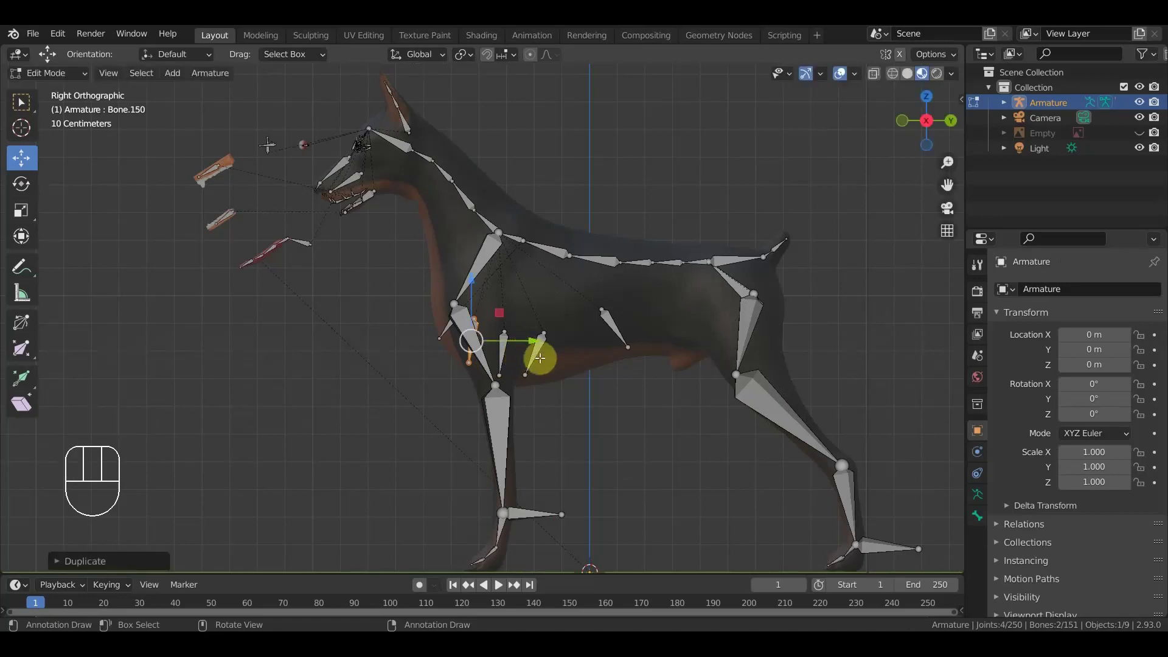
click(543, 387)
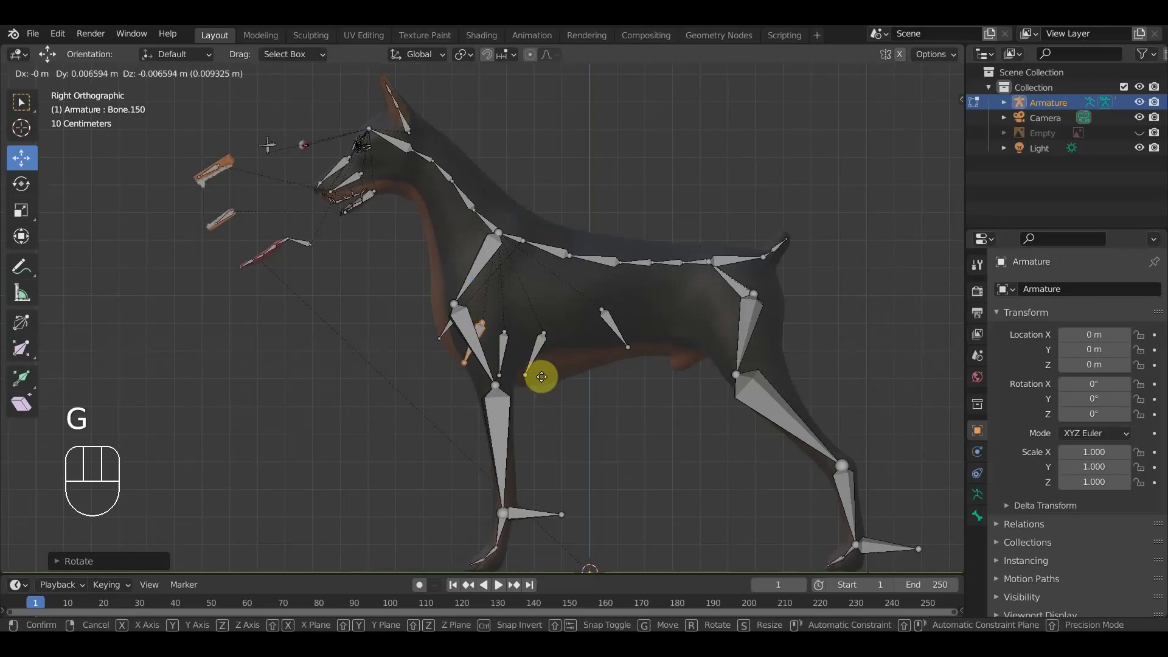
click(545, 375)
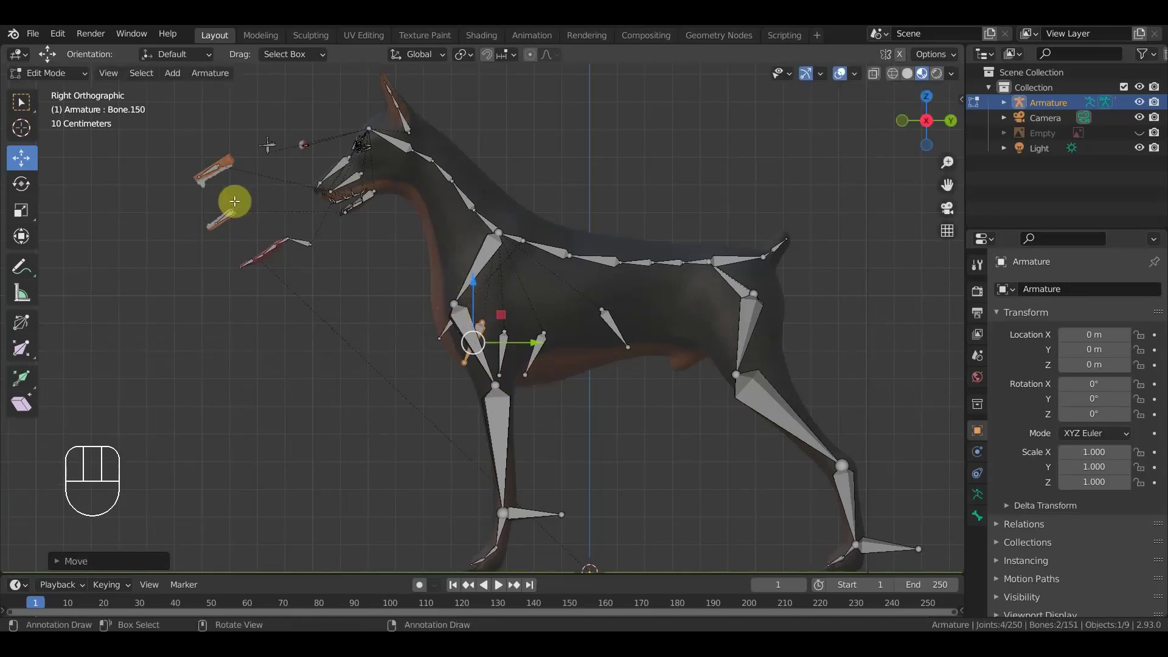
- Return to Object Mode and select the Doberman body mesh
drag(49, 78, 293, 189)
click(453, 241)
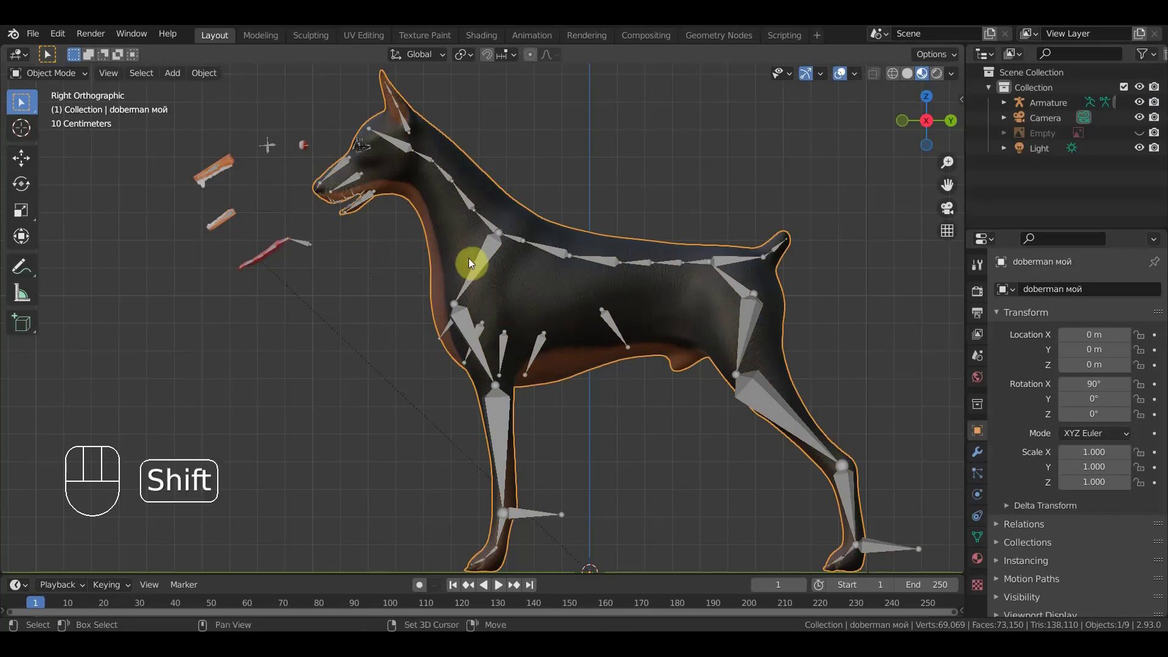
- Re-parent the mesh to the armature, enter Pose Mode and drag the body lower into a crouch
click(488, 265)
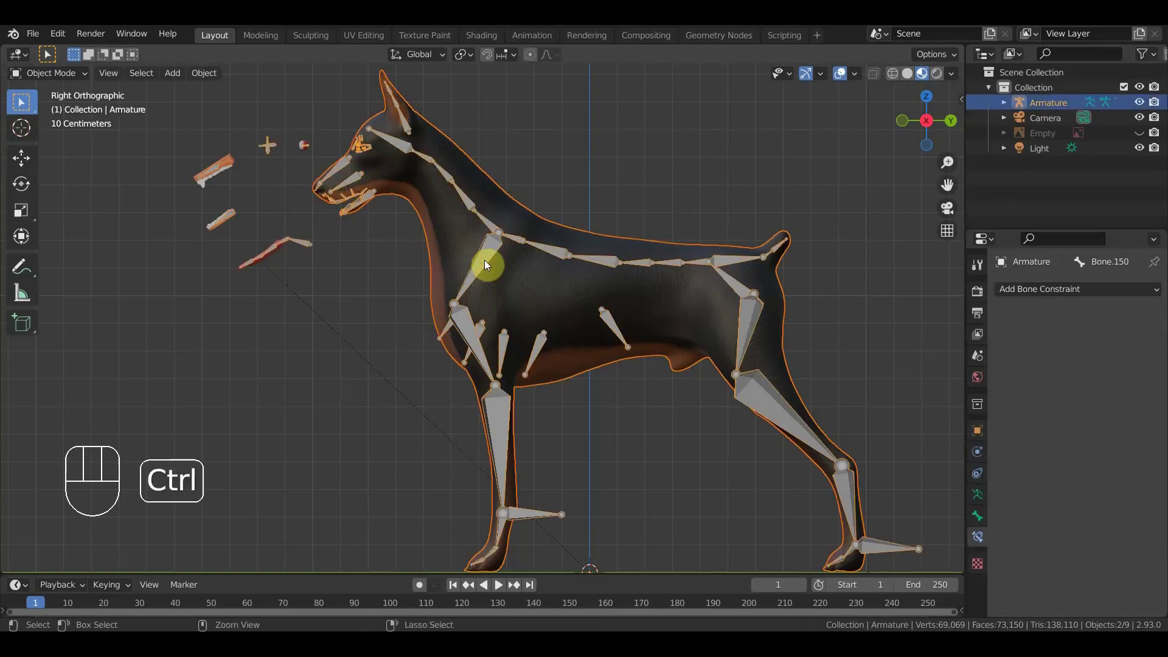
key(ctrl+p)
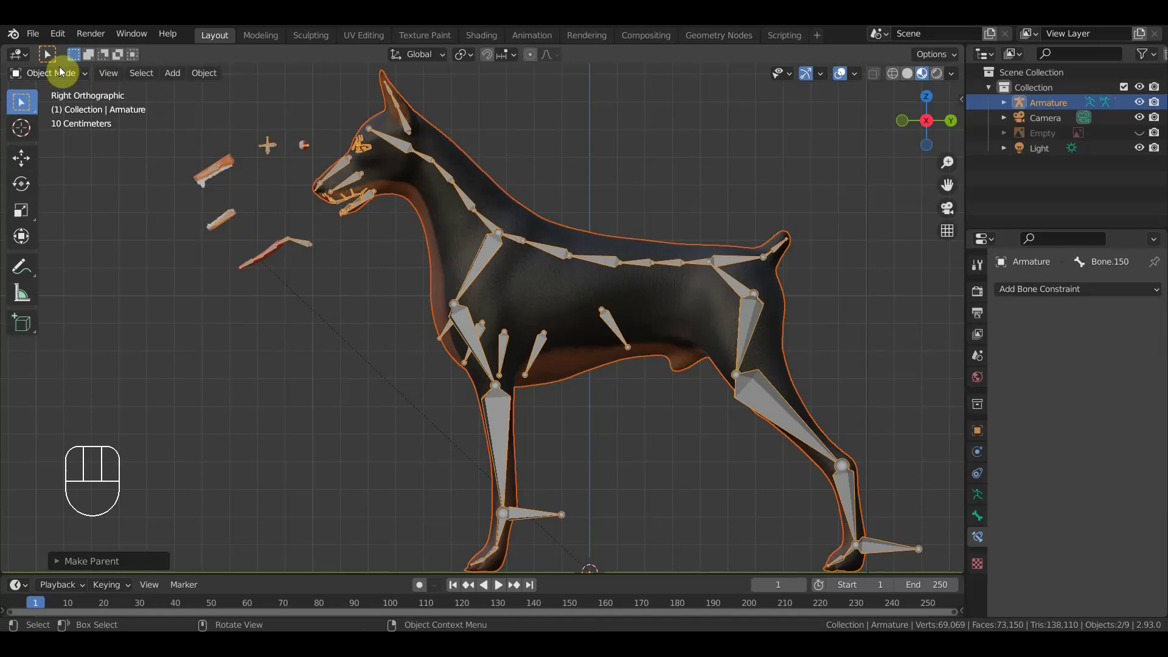
drag(61, 77, 71, 127)
click(307, 247)
drag(65, 79, 68, 124)
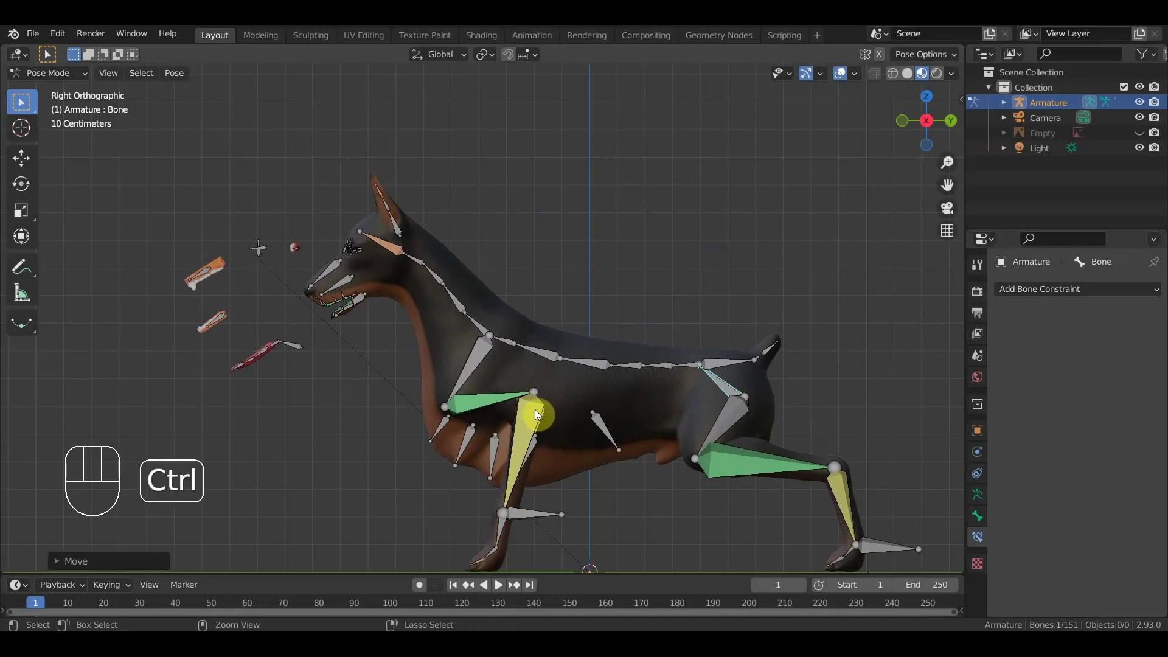
key(ctrl+z)
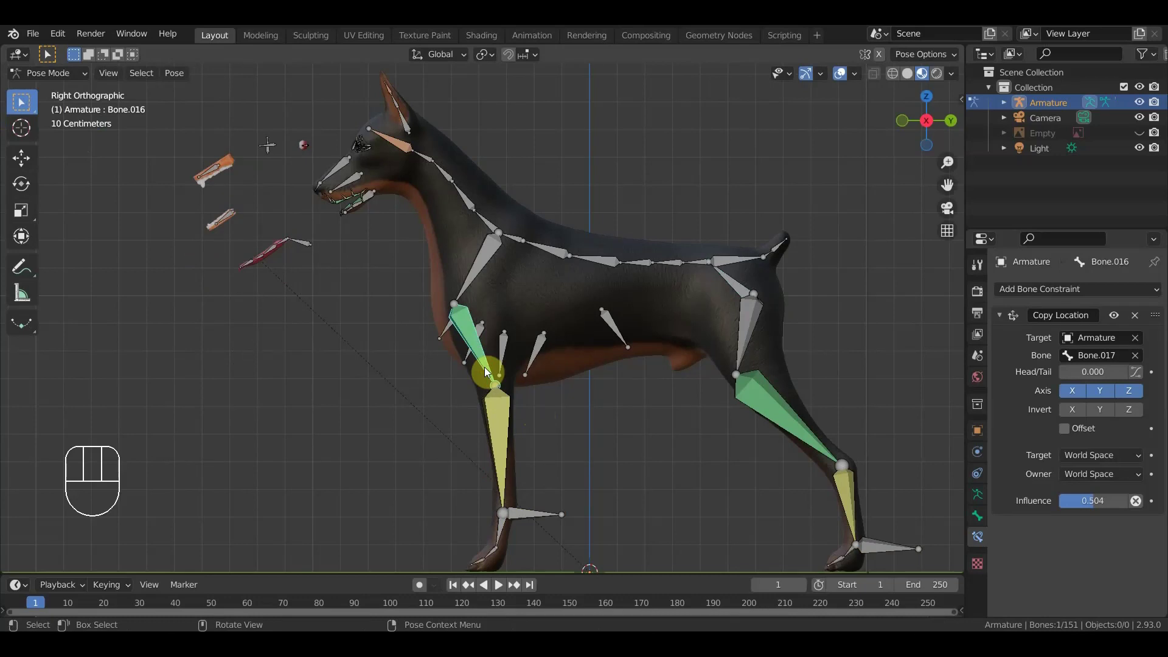
key(KP_7)
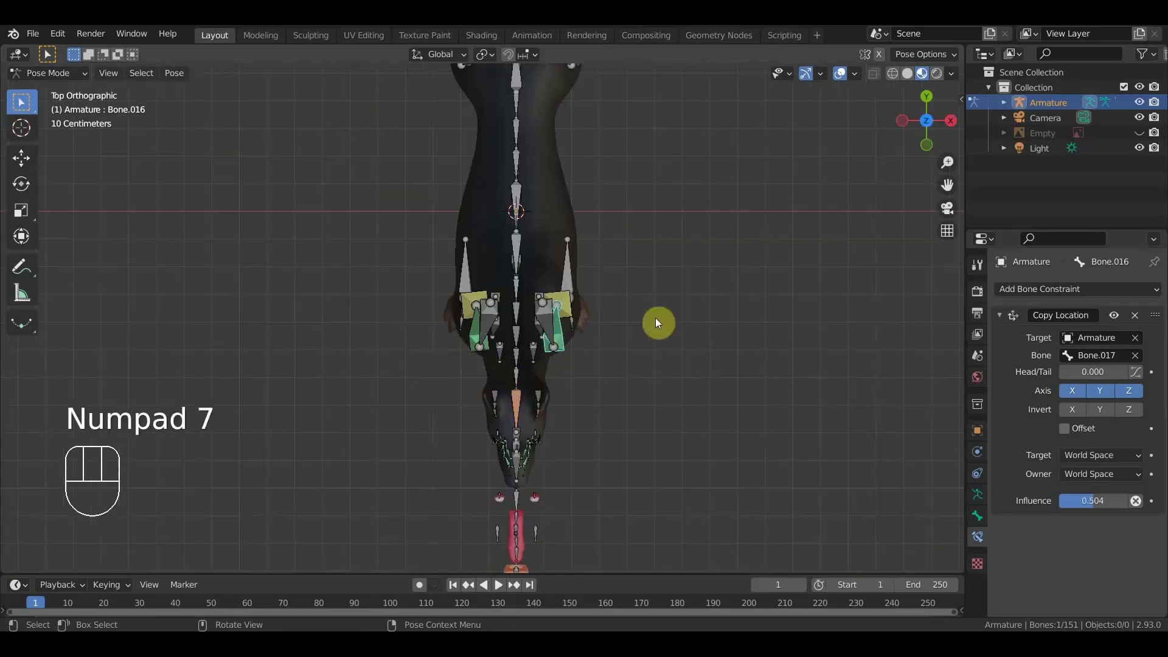
key(r)
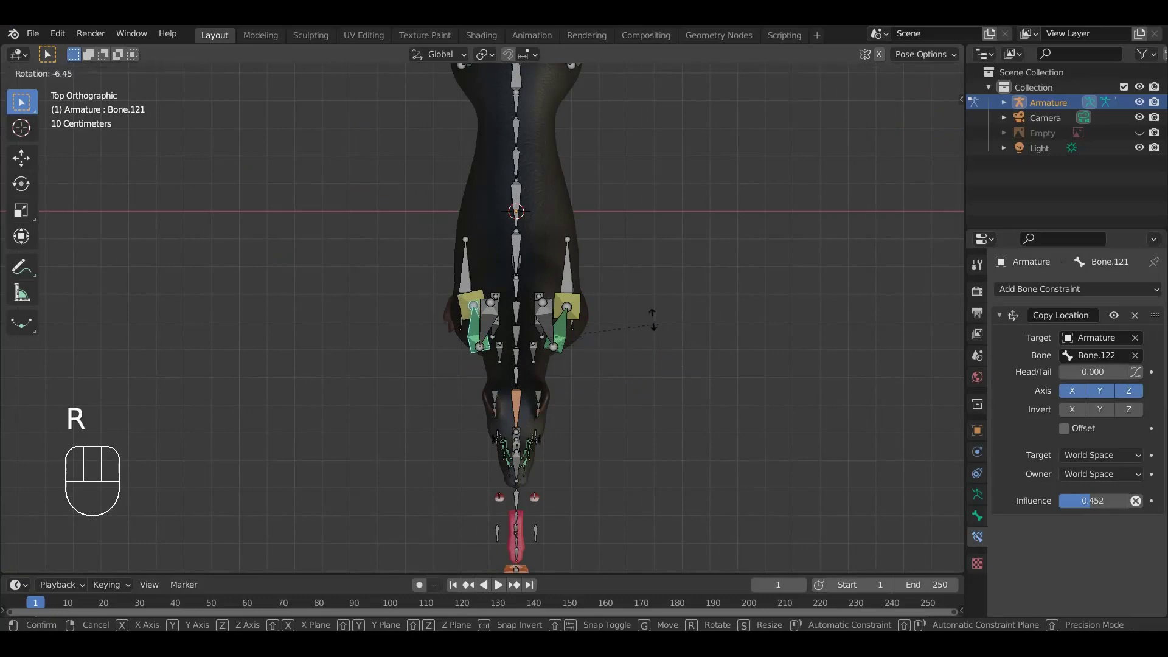
drag(663, 337, 397, 186)
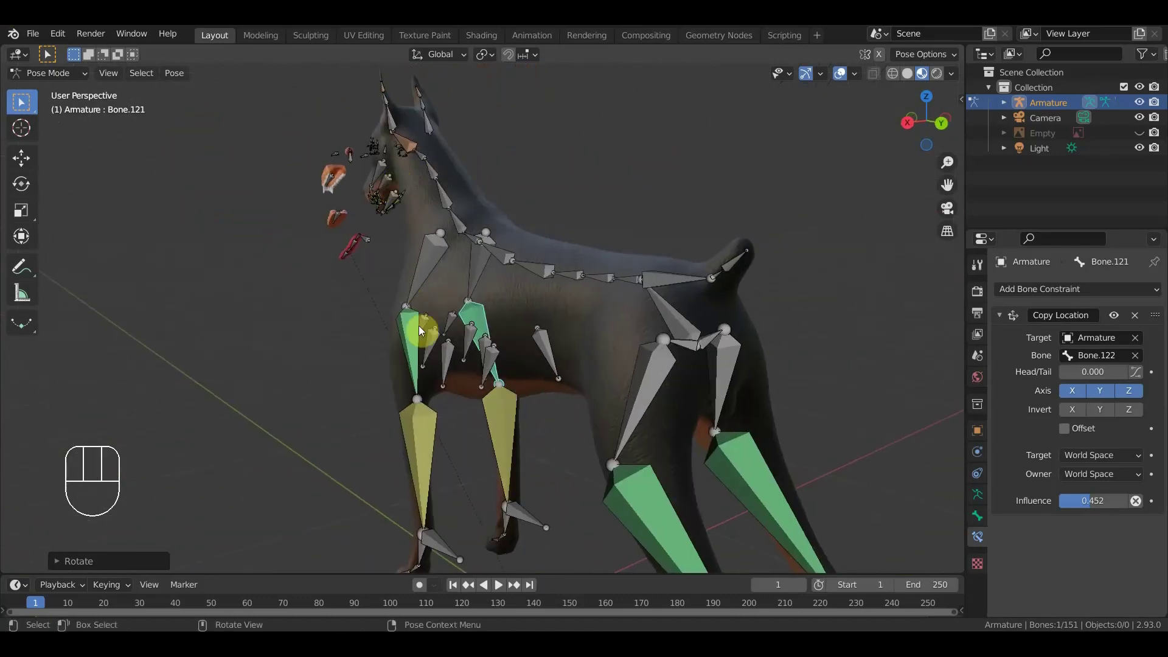
middle_click(456, 301)
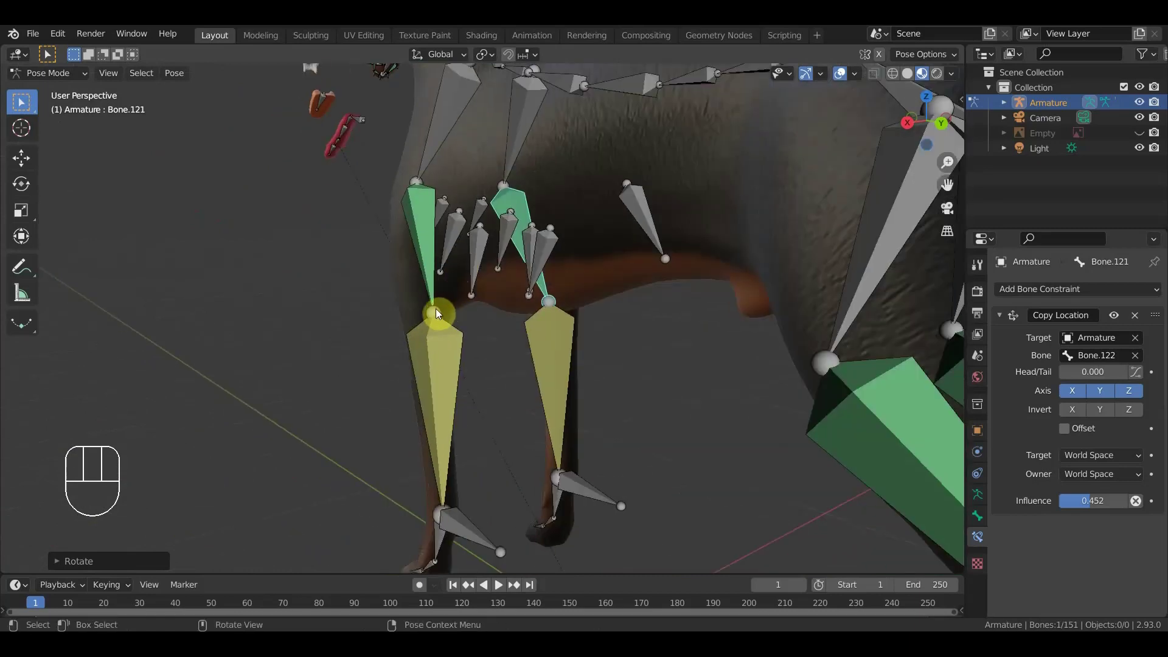
drag(421, 316, 520, 321)
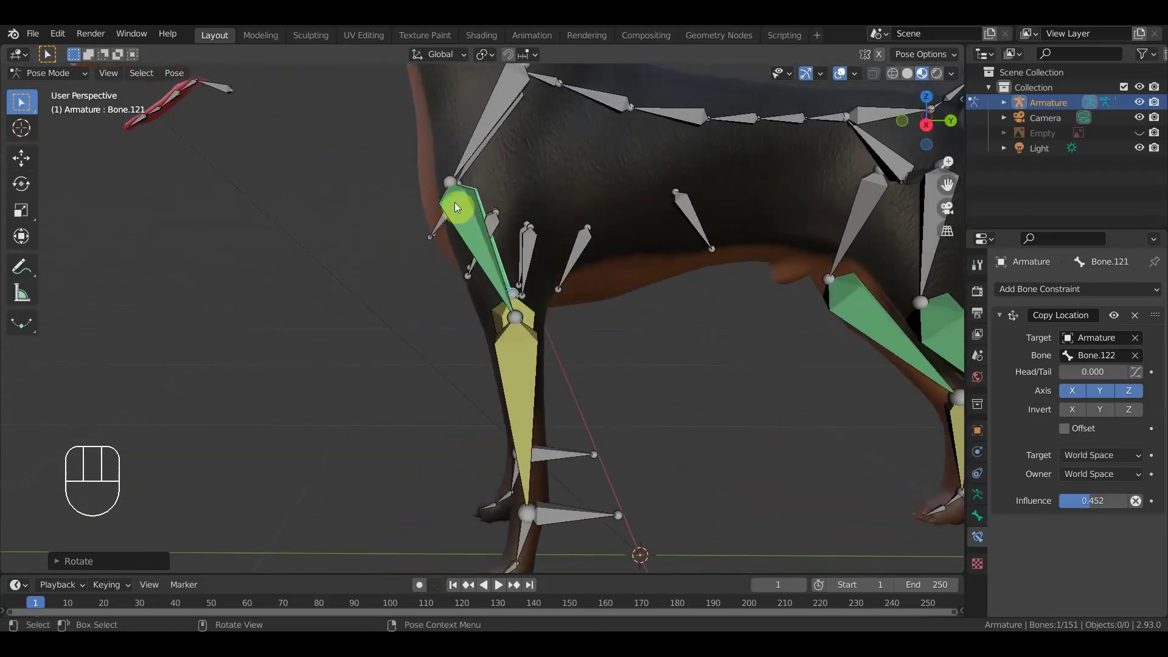
drag(475, 239, 493, 239)
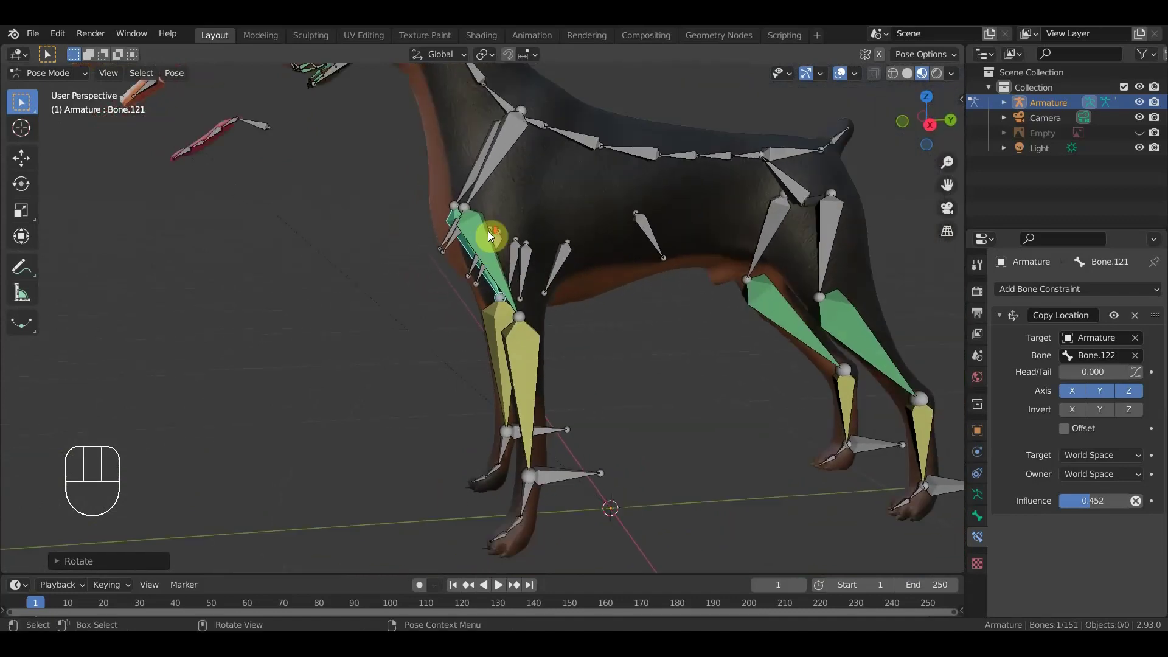
drag(491, 237, 476, 240)
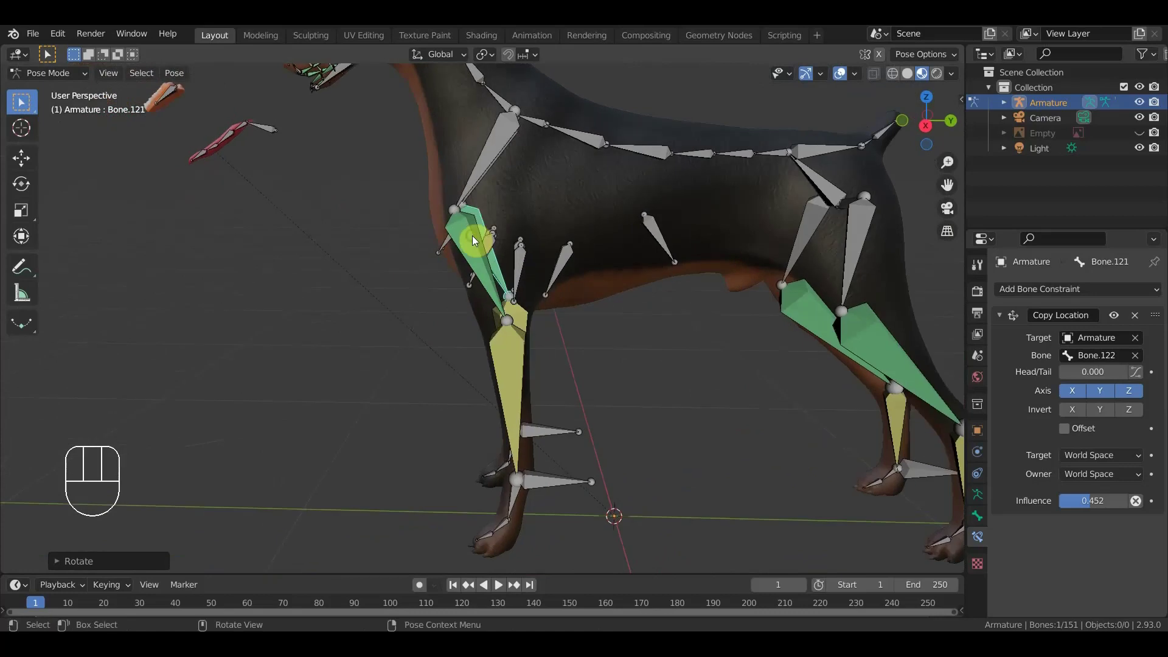
drag(510, 349, 509, 332)
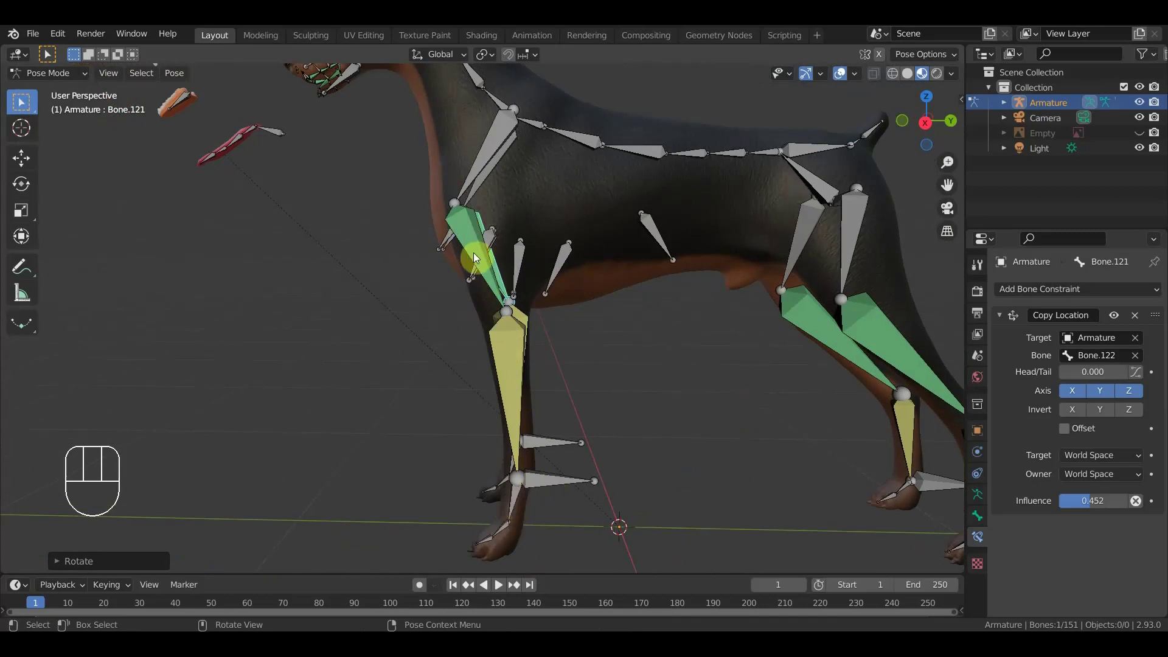
drag(480, 259, 444, 271)
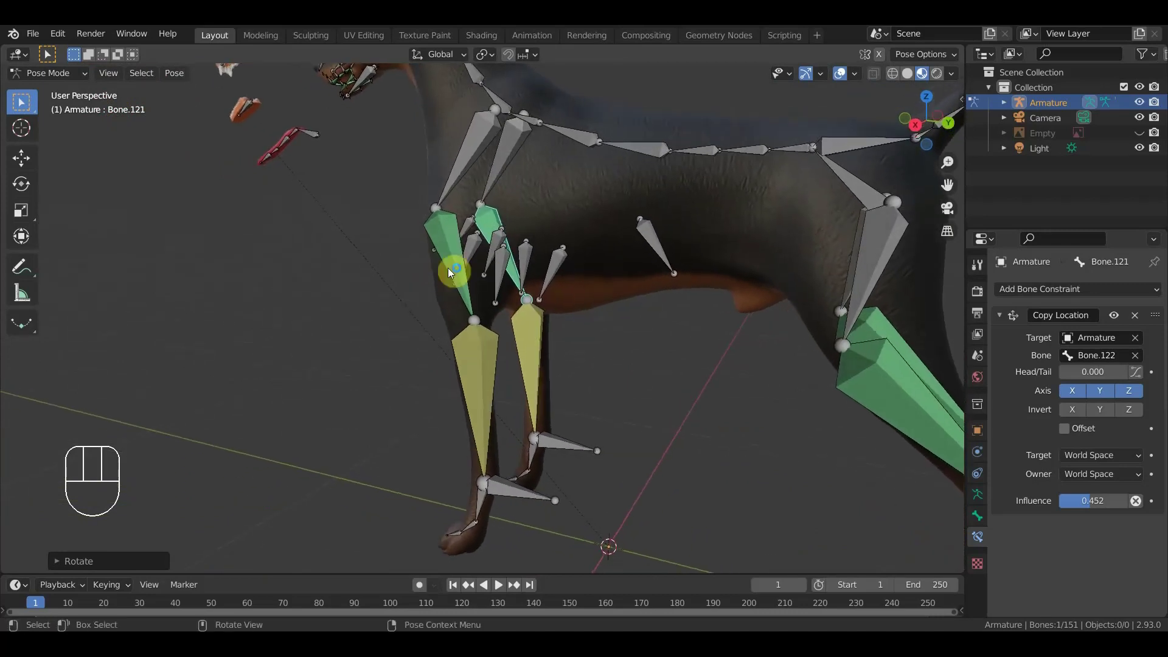
drag(492, 254, 507, 253)
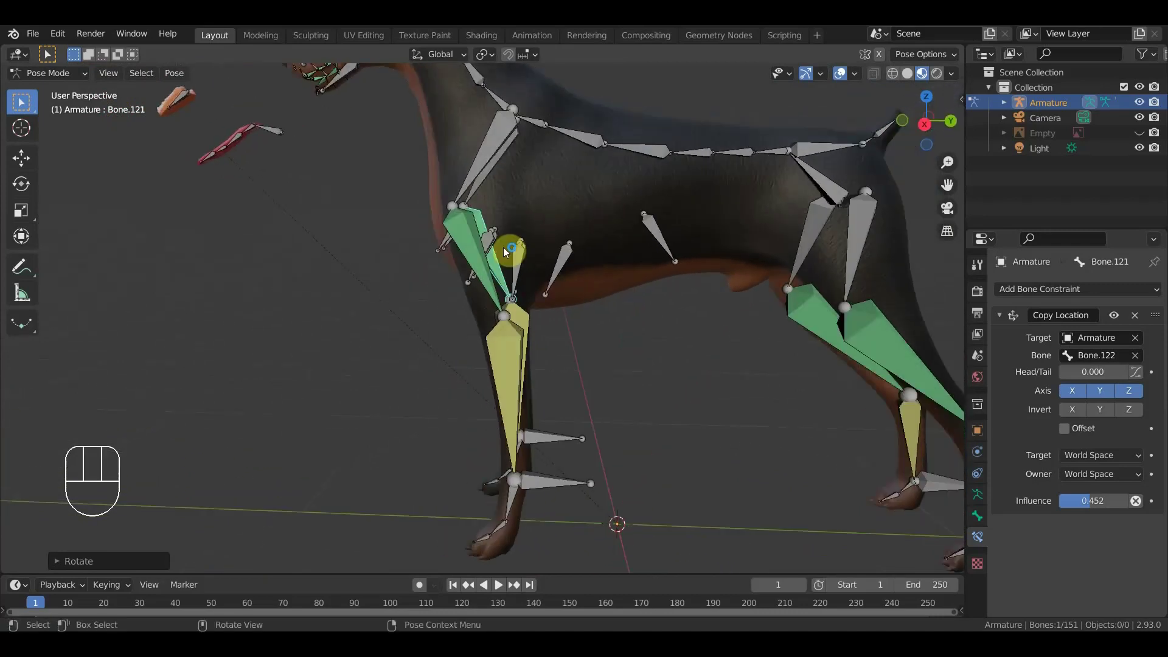
key(KP_3)
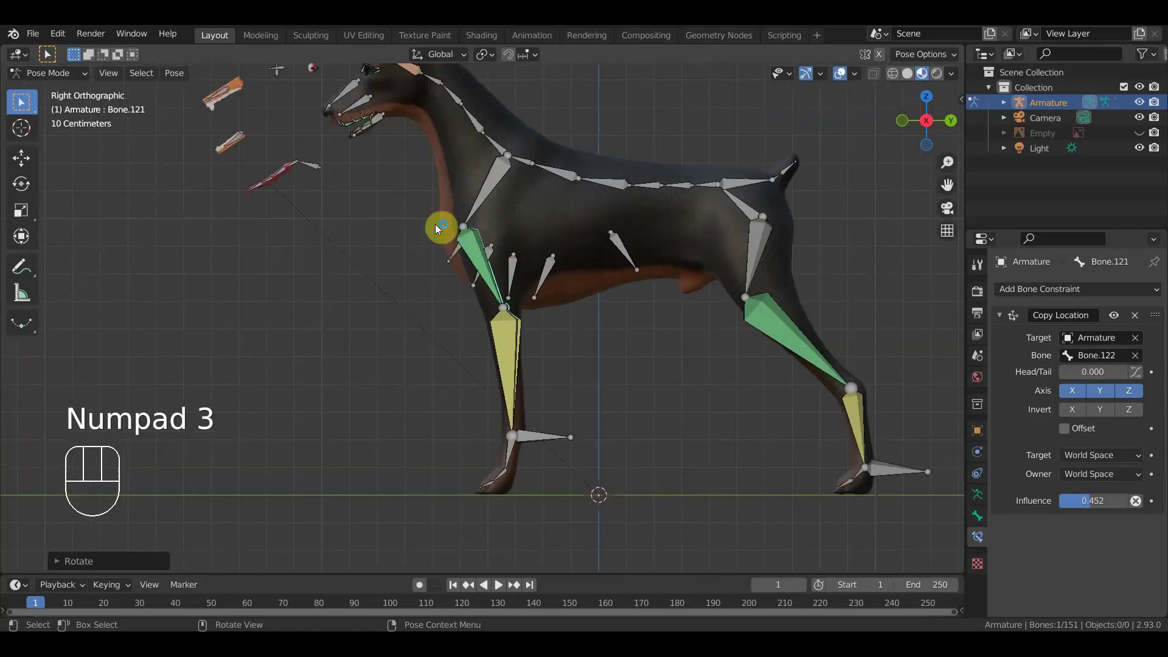
- Pose a leg bone into a stride, inspect it from several angles, then reset to rest
drag(452, 244, 469, 279)
drag(66, 76, 138, 164)
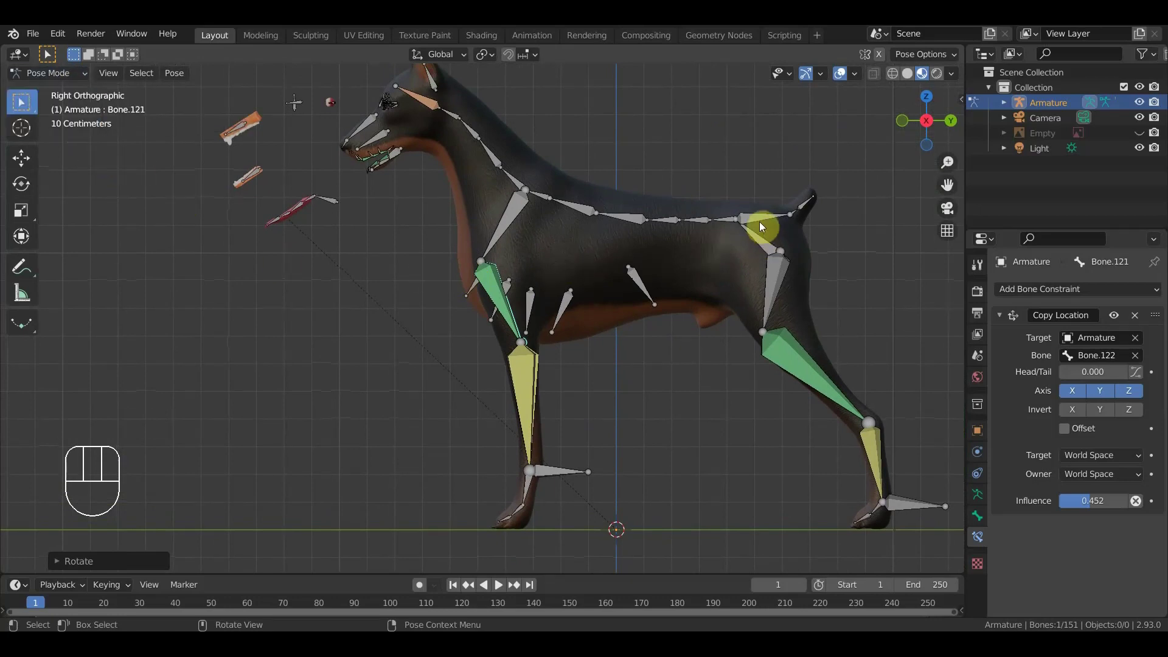
click(761, 247)
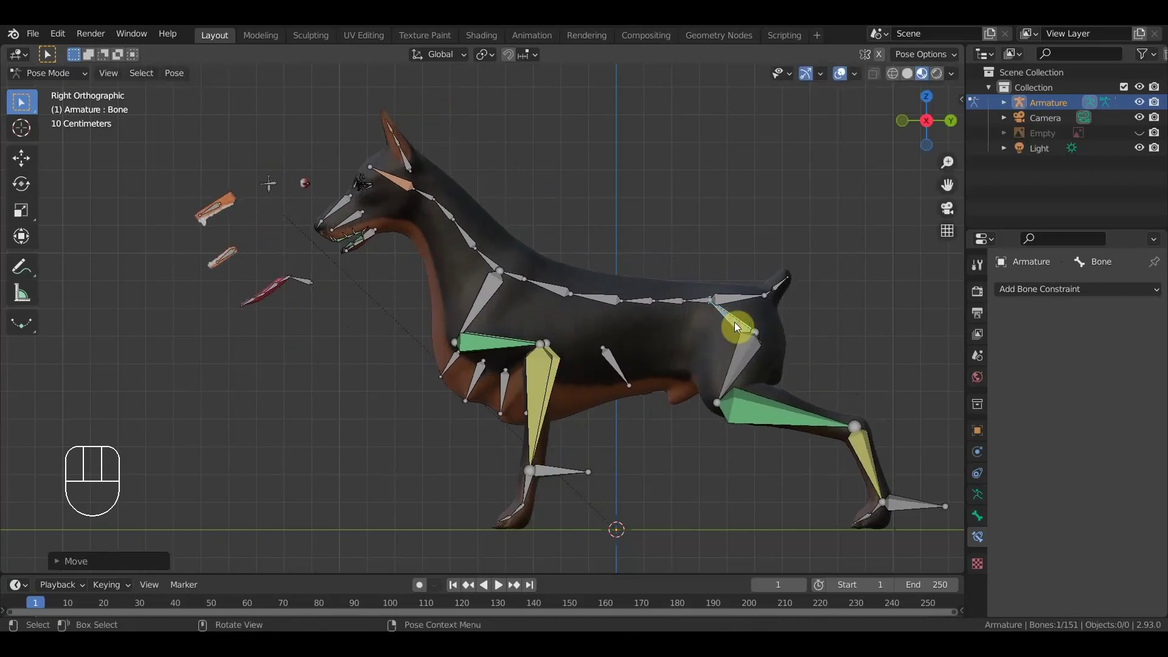
drag(757, 335, 748, 338)
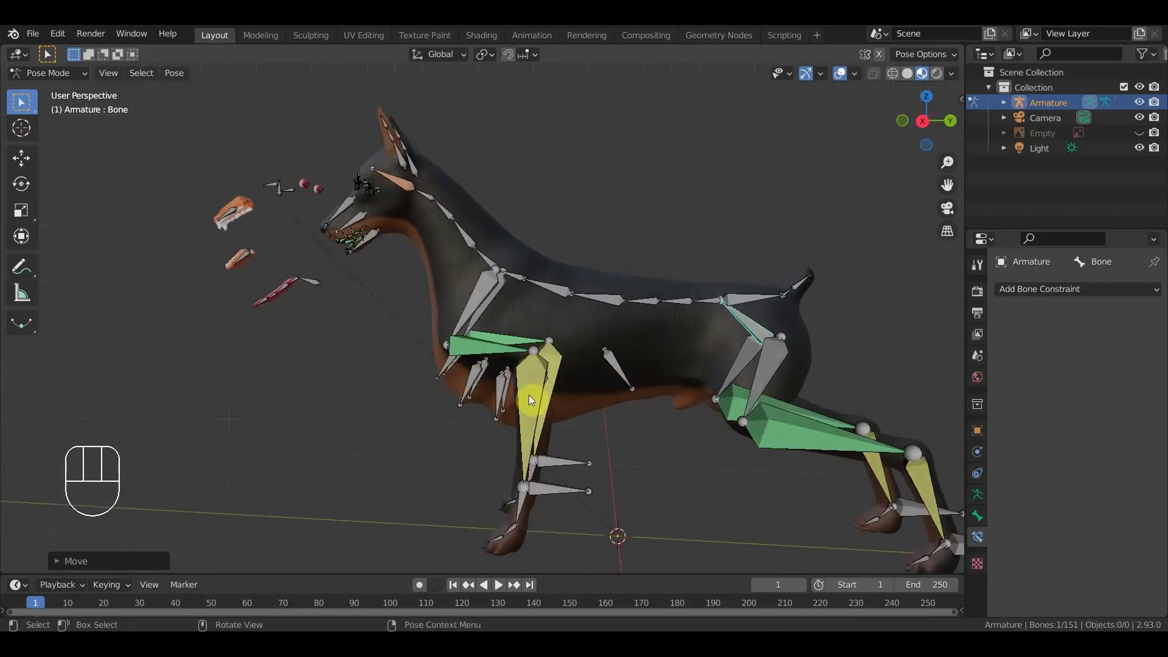
drag(500, 402, 495, 399)
drag(497, 396, 509, 393)
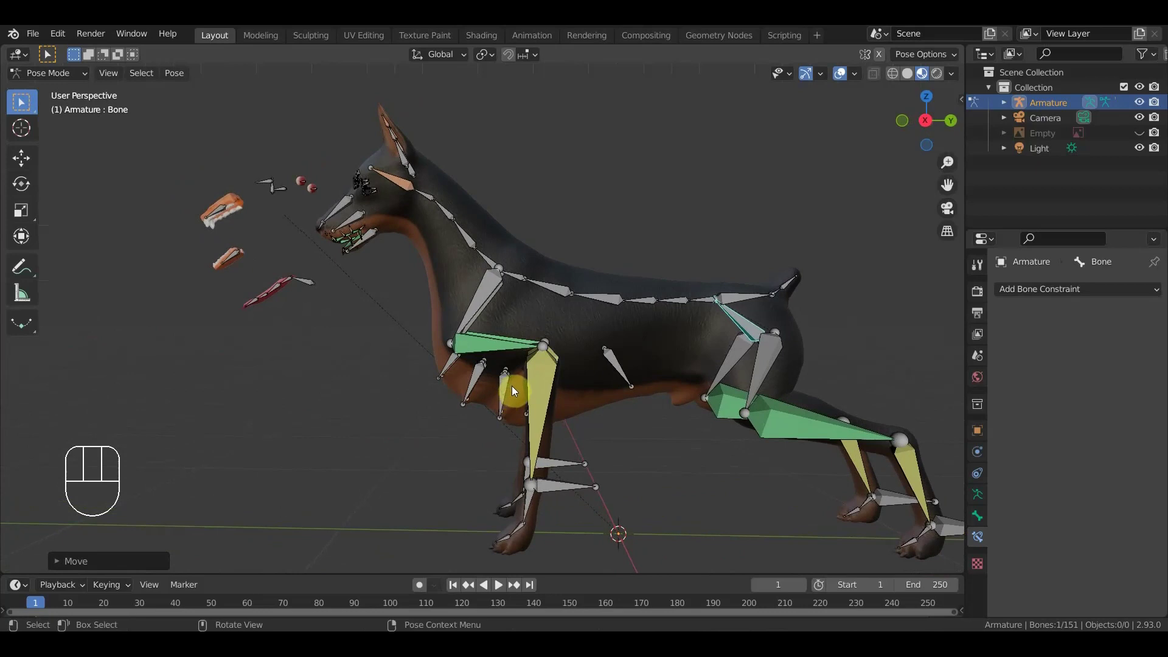
key(ctrl+z)
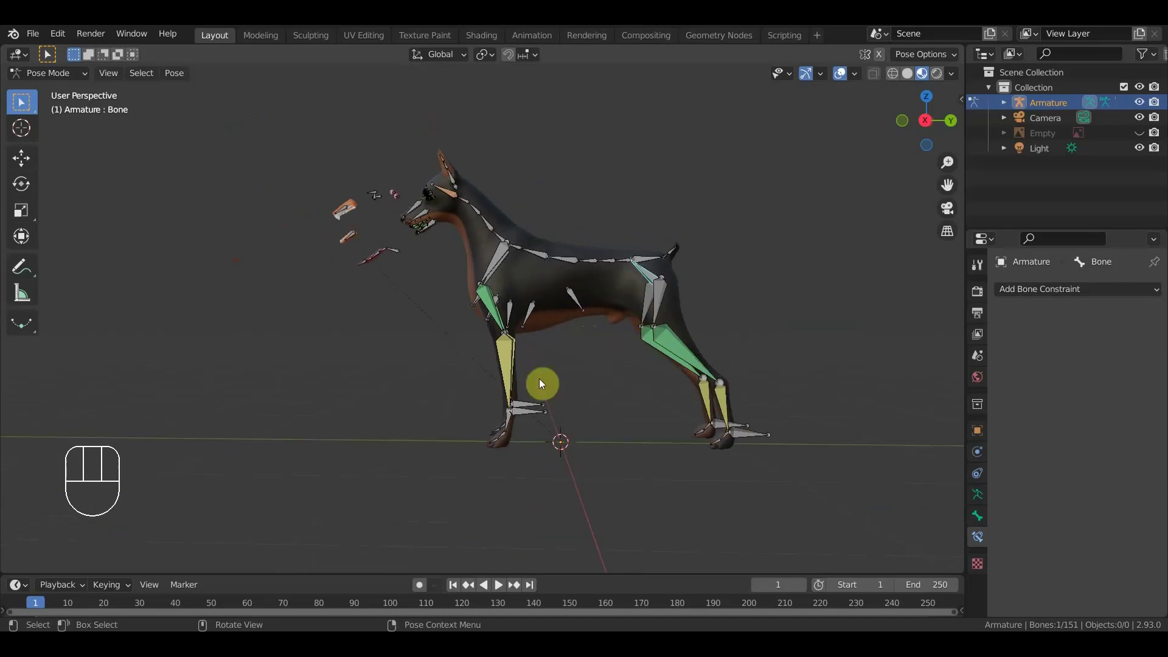
- Return to the right side view and zoom in on the front paw
drag(565, 386, 572, 393)
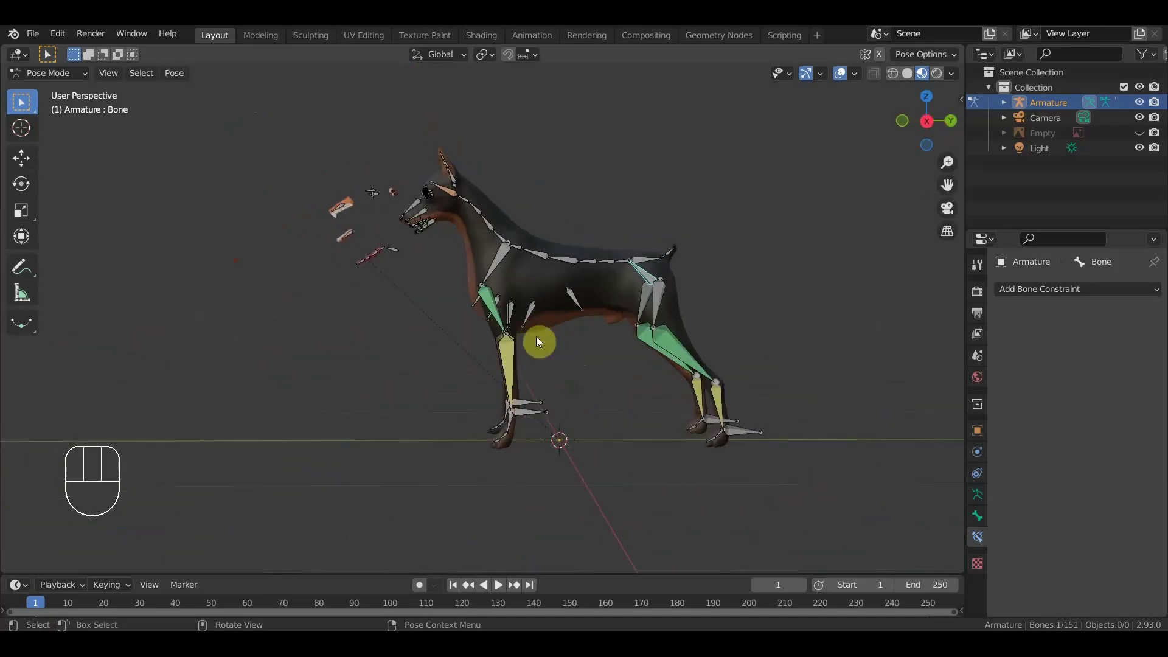
drag(569, 355, 542, 383)
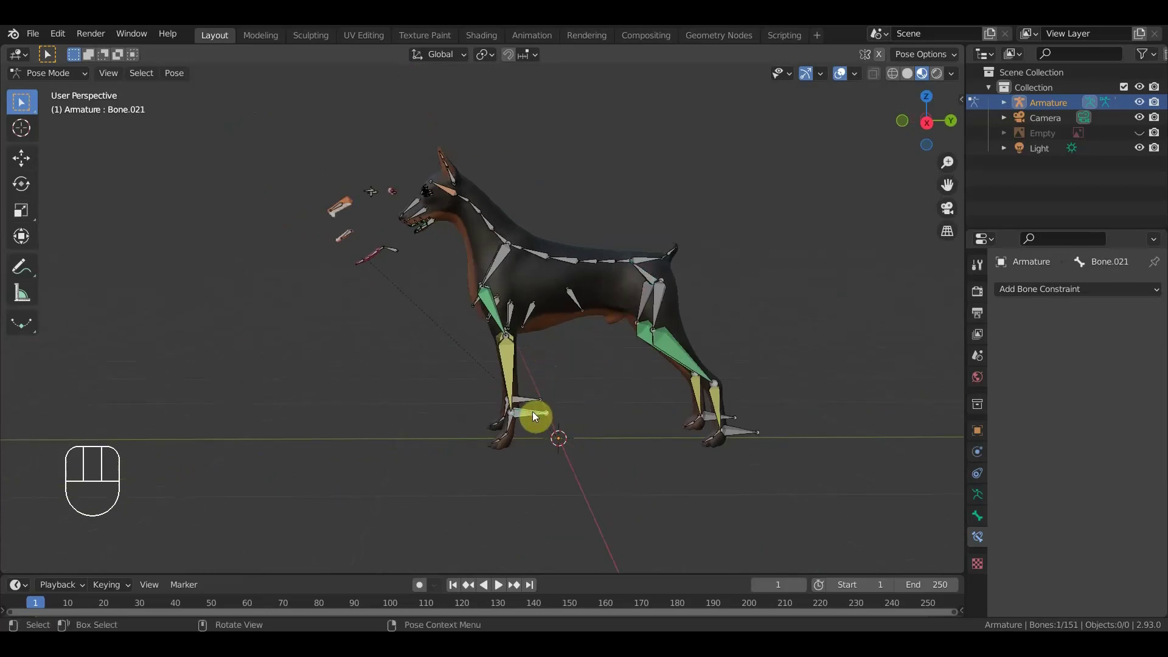
key(KP_3)
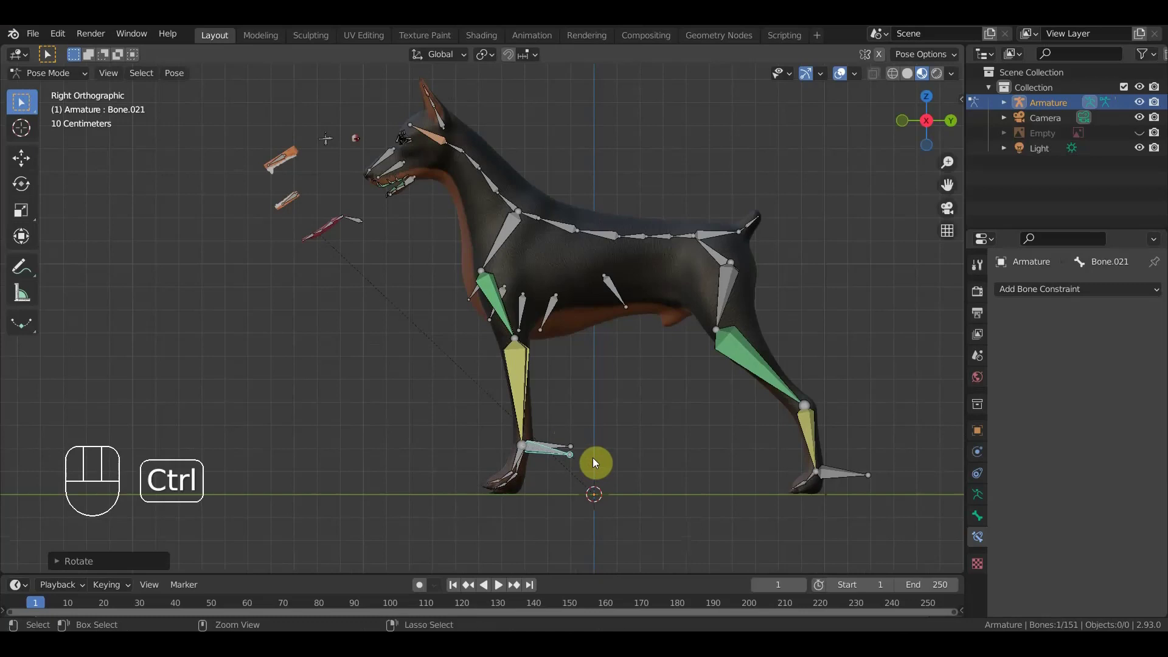
- Try a Copy Rotation constraint on the toe bone and test-bend the paw, undoing the trials
key(ctrl+z)
drag(594, 463, 611, 380)
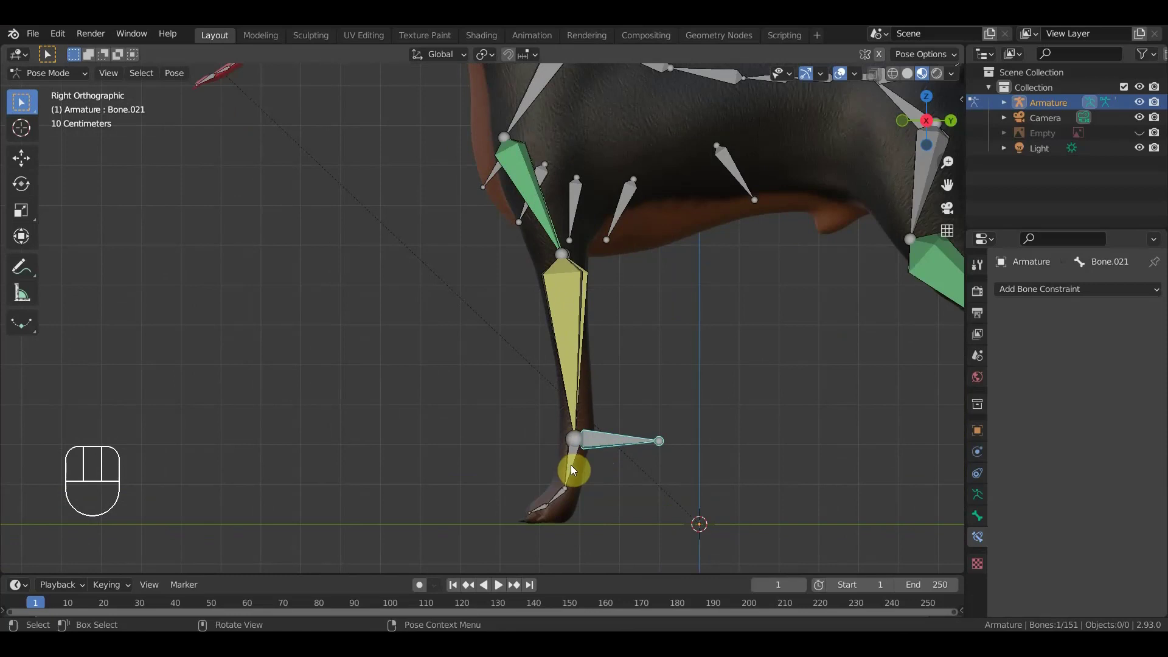
click(575, 468)
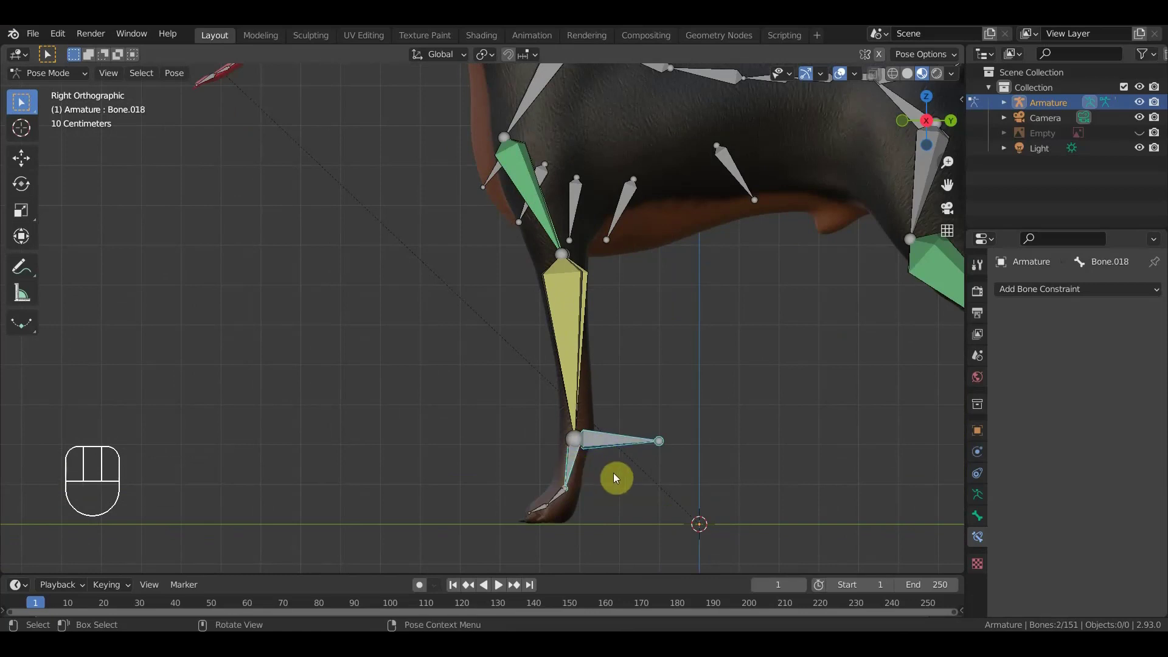
key(ctrl+shift+c)
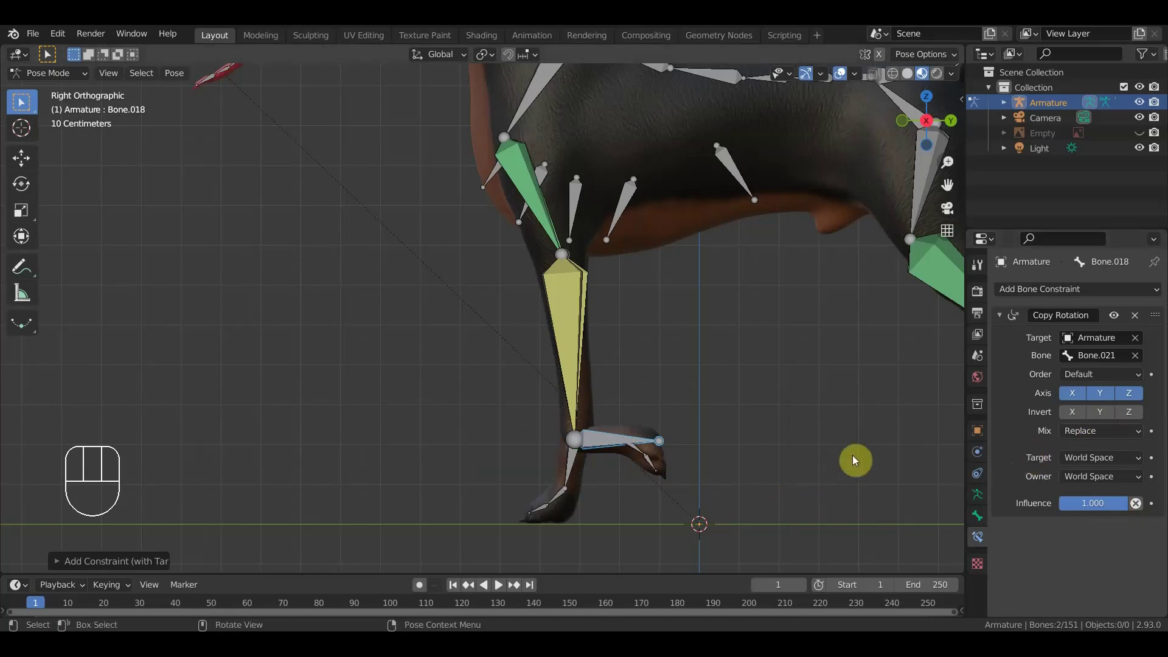
drag(1118, 462, 1111, 491)
drag(1109, 478, 1073, 563)
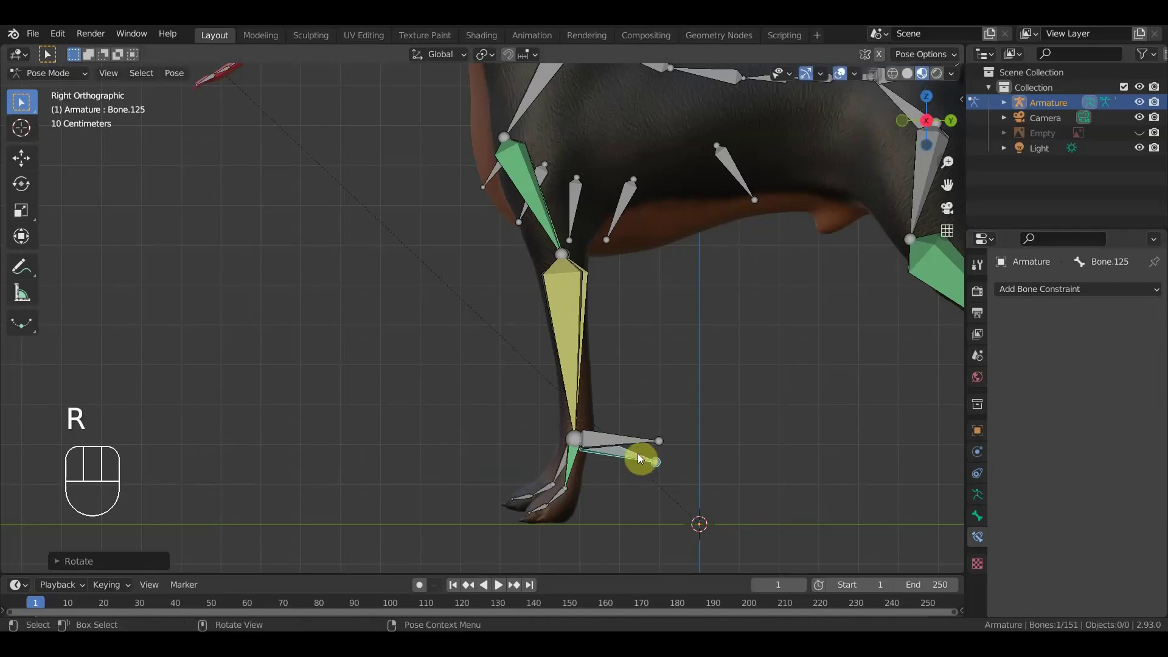
key(ctrl+z)
drag(614, 447, 665, 450)
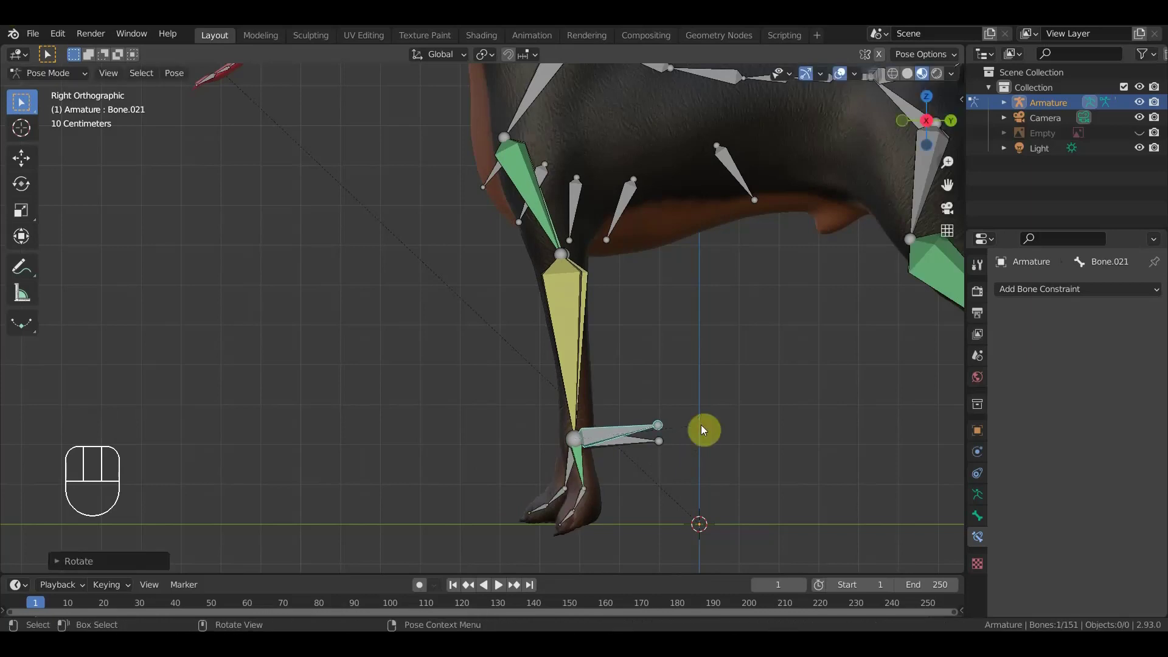
key(ctrl+z)
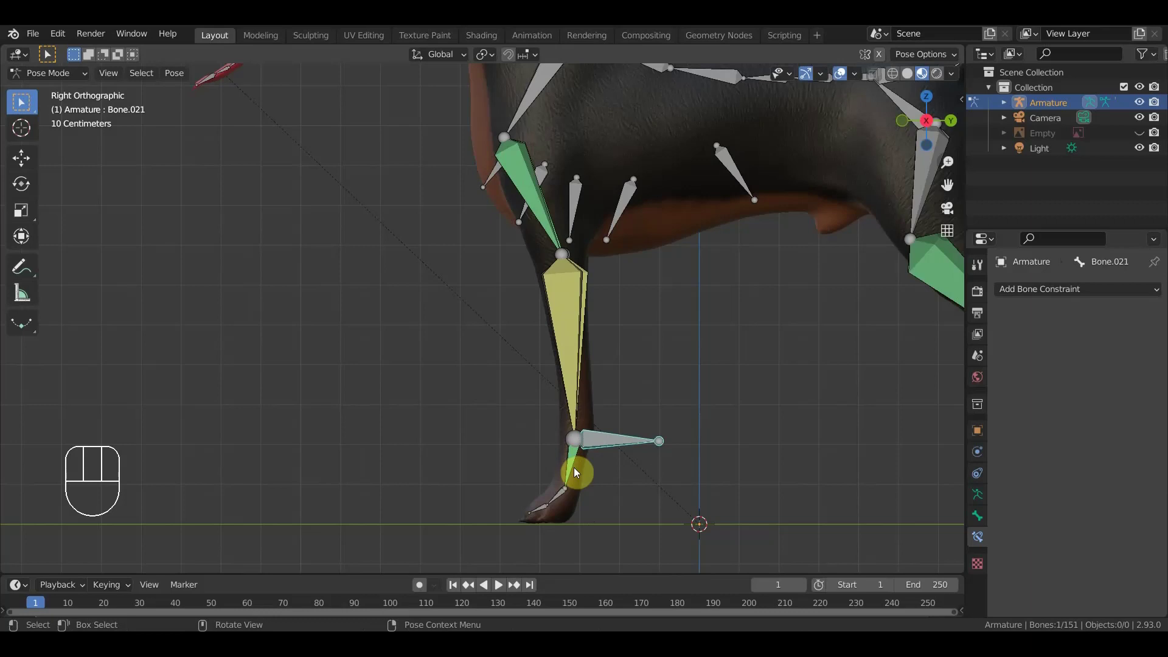
- Give Bone.019 a local-space Copy Rotation from Bone.021 at influence 0.565
click(574, 465)
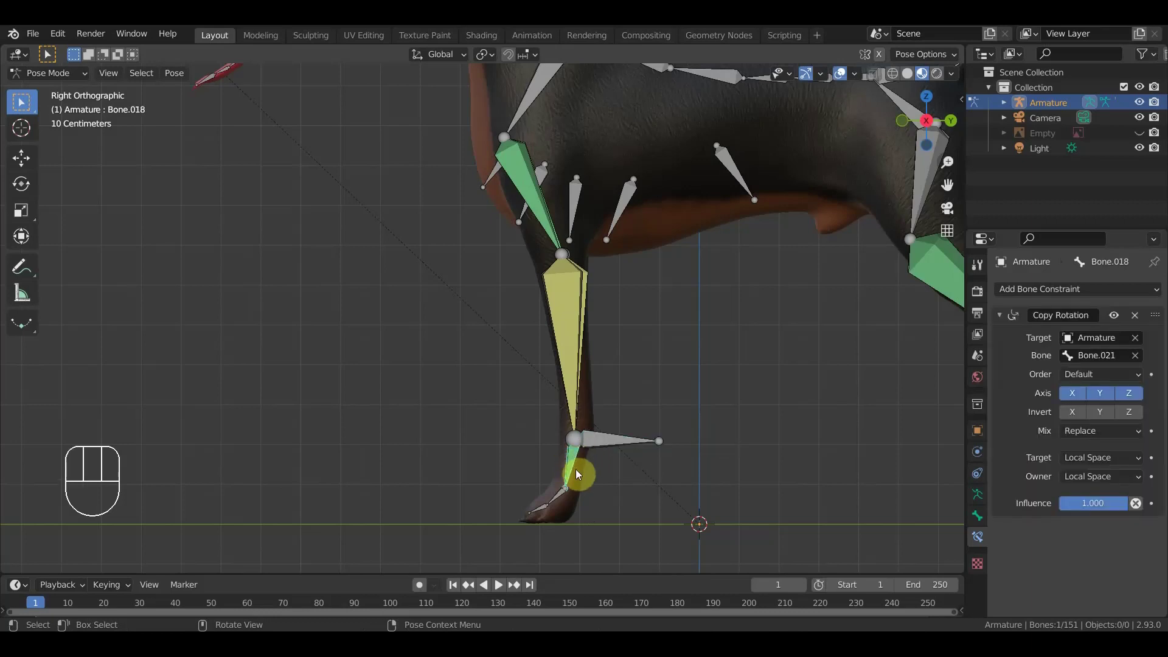
click(1137, 318)
click(619, 442)
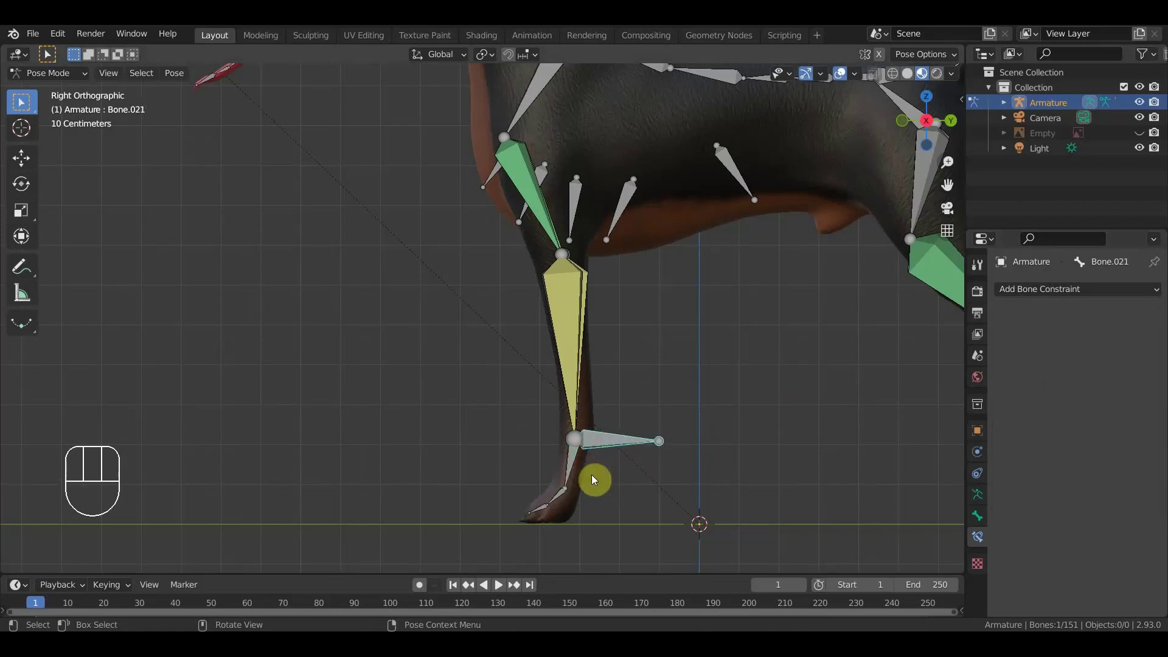
drag(563, 502, 633, 502)
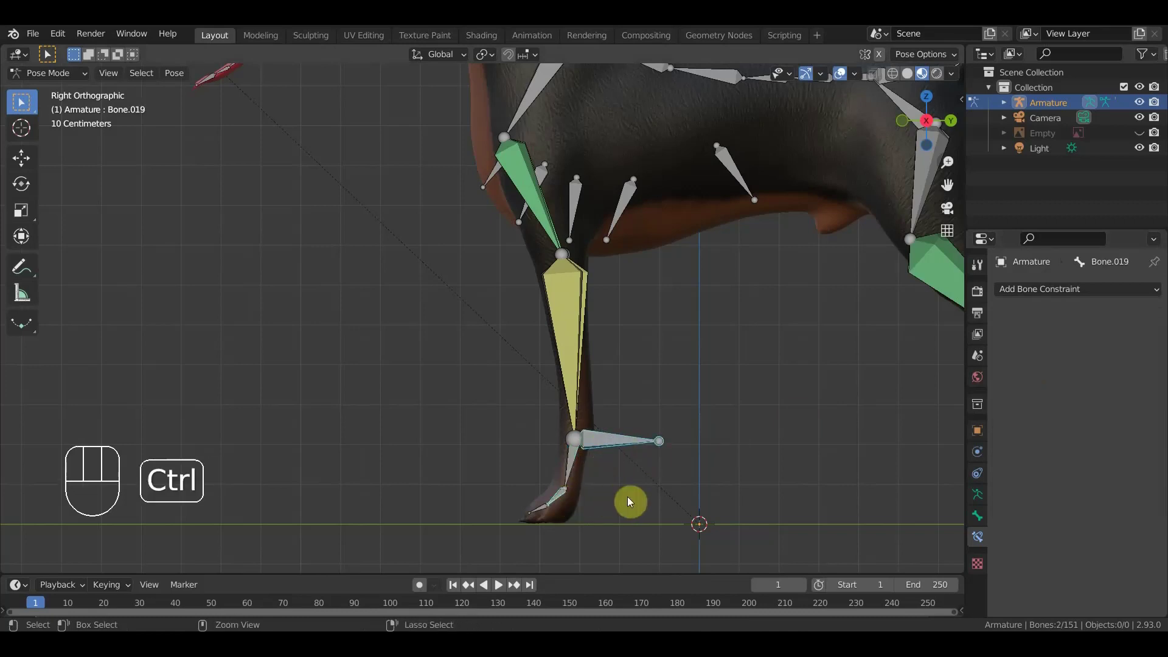
key(ctrl+shift+c)
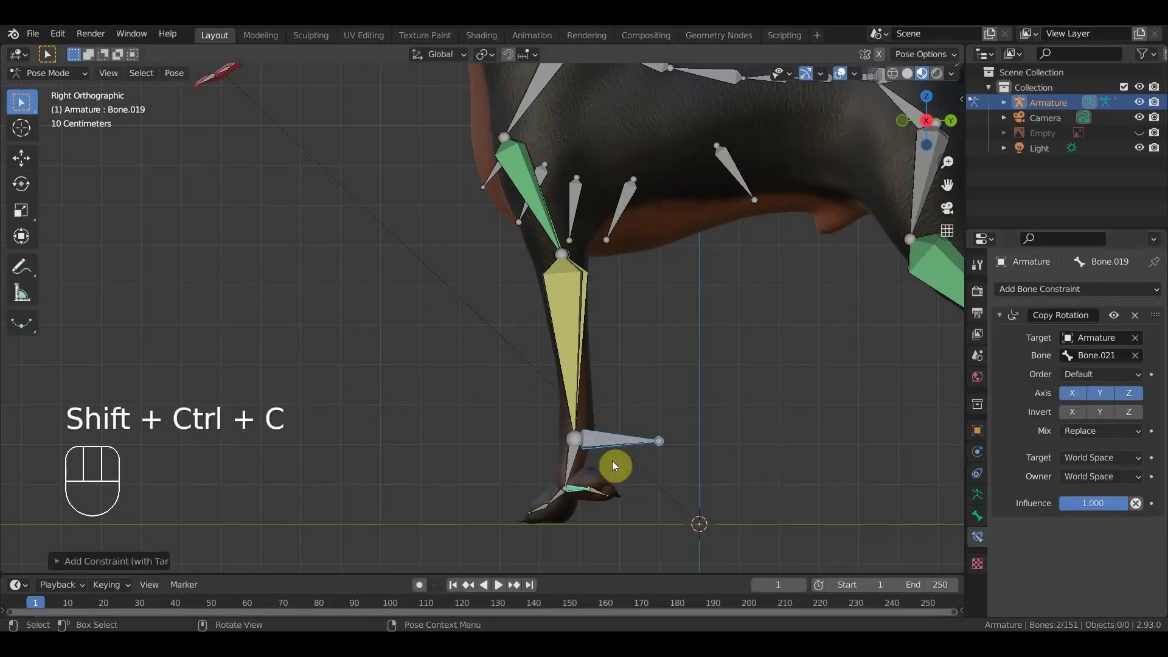
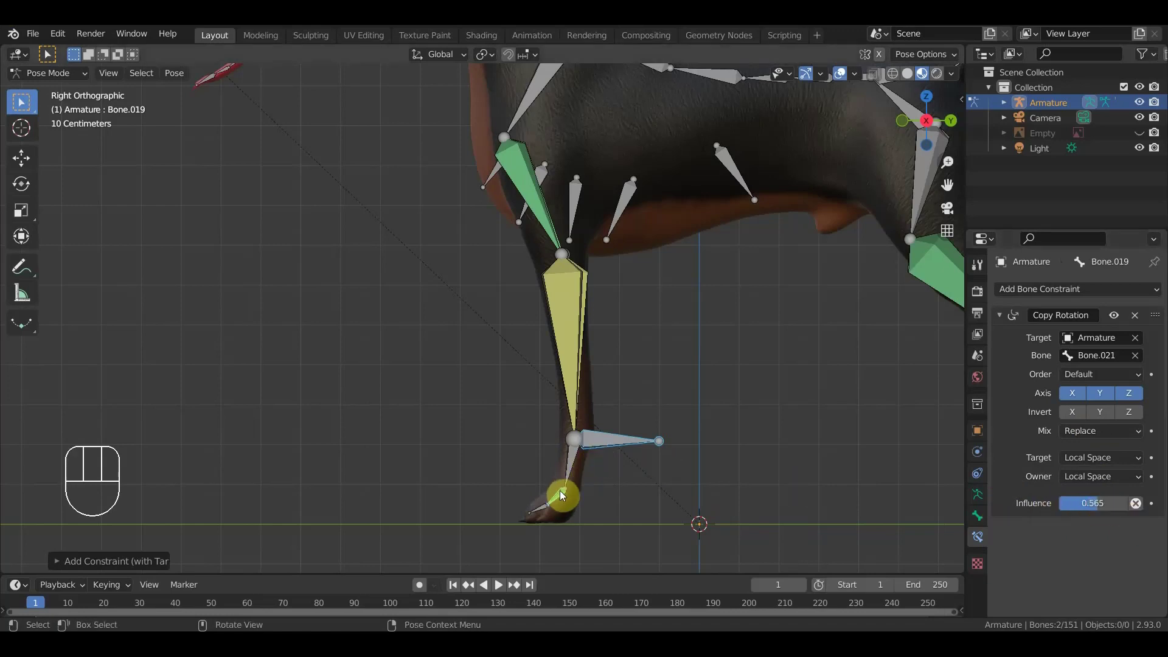
click(563, 499)
drag(573, 502, 619, 518)
drag(591, 507, 604, 498)
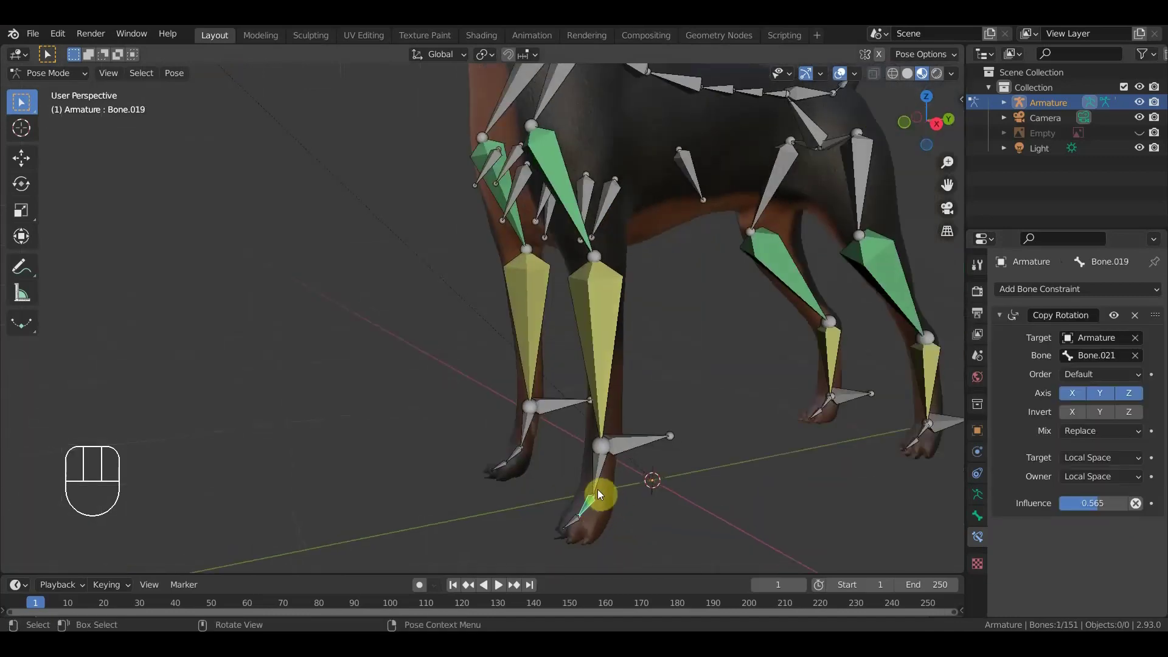
- Add a Copy Rotation constraint on Bone.018 targeting Bone.019, local space, influence 1.0, then view the leg from the side
click(601, 481)
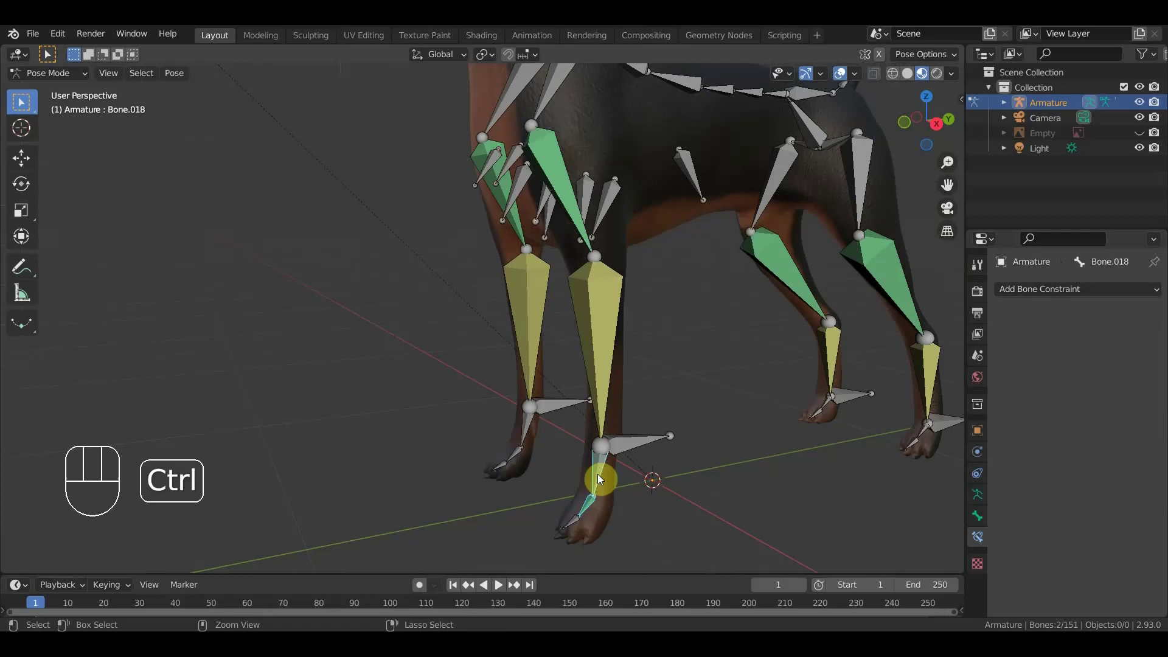
key(ctrl+shift+c)
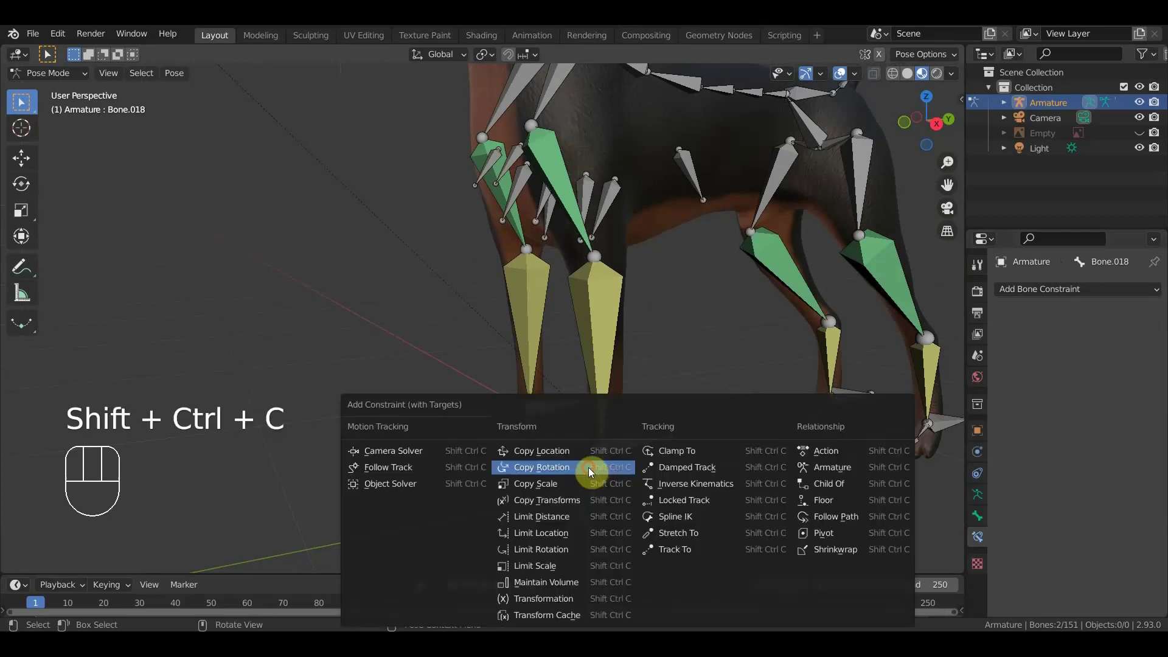
drag(787, 500, 754, 480)
drag(1087, 482, 1100, 471)
drag(1100, 463, 1084, 549)
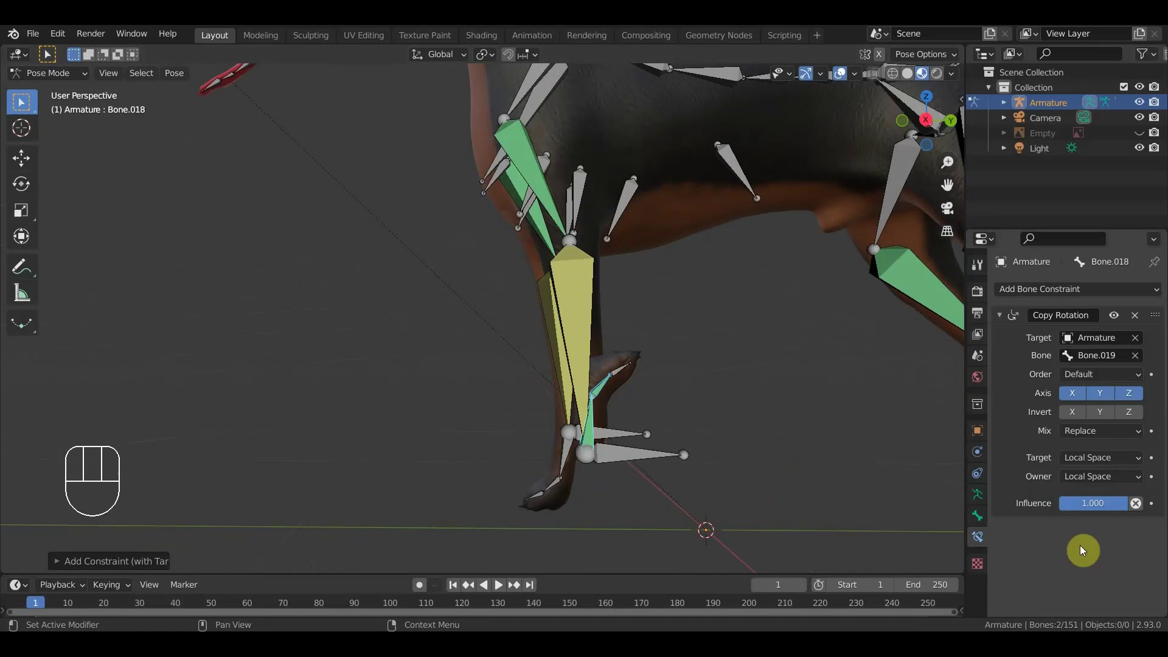
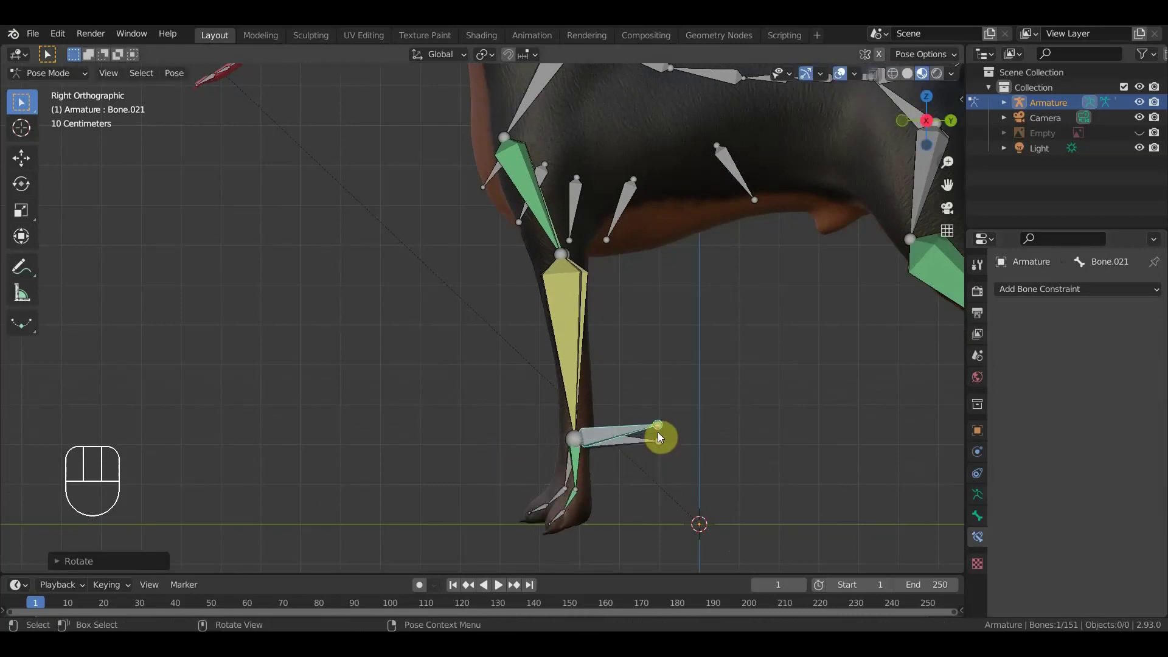
key(ctrl+z)
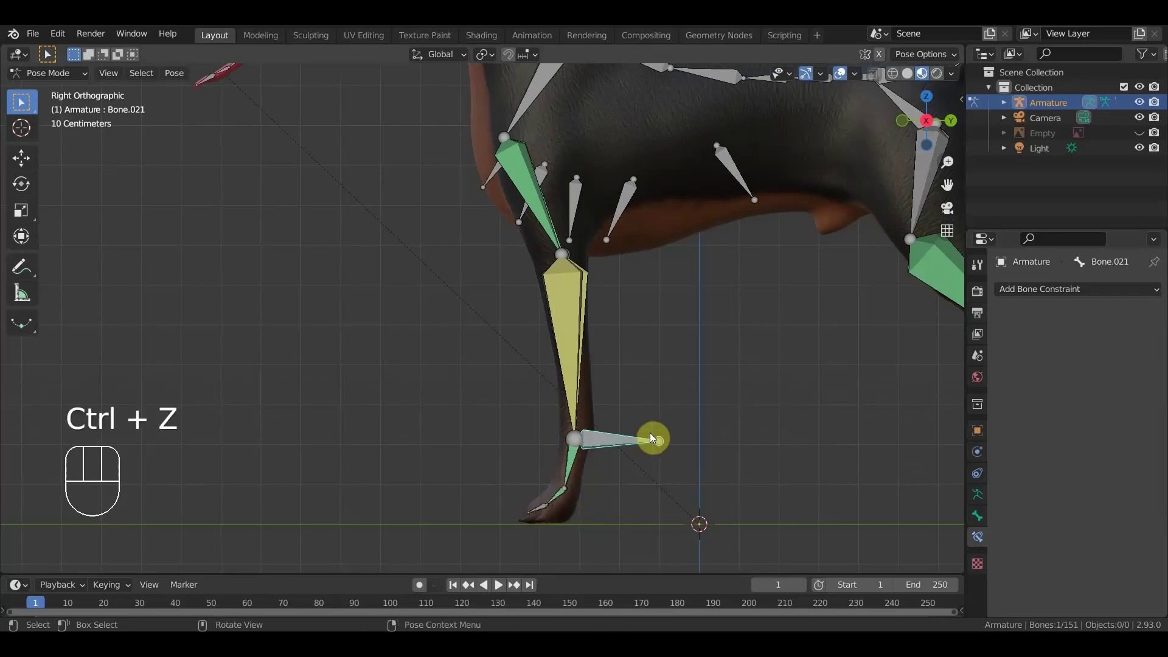
drag(561, 495, 587, 496)
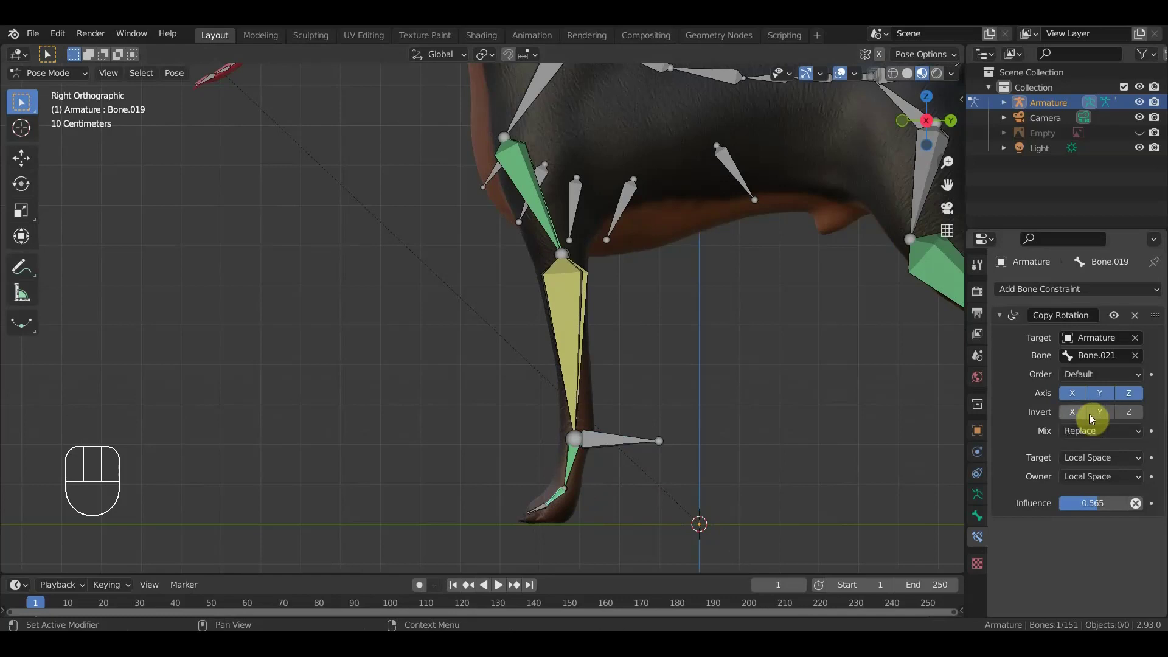
click(1077, 417)
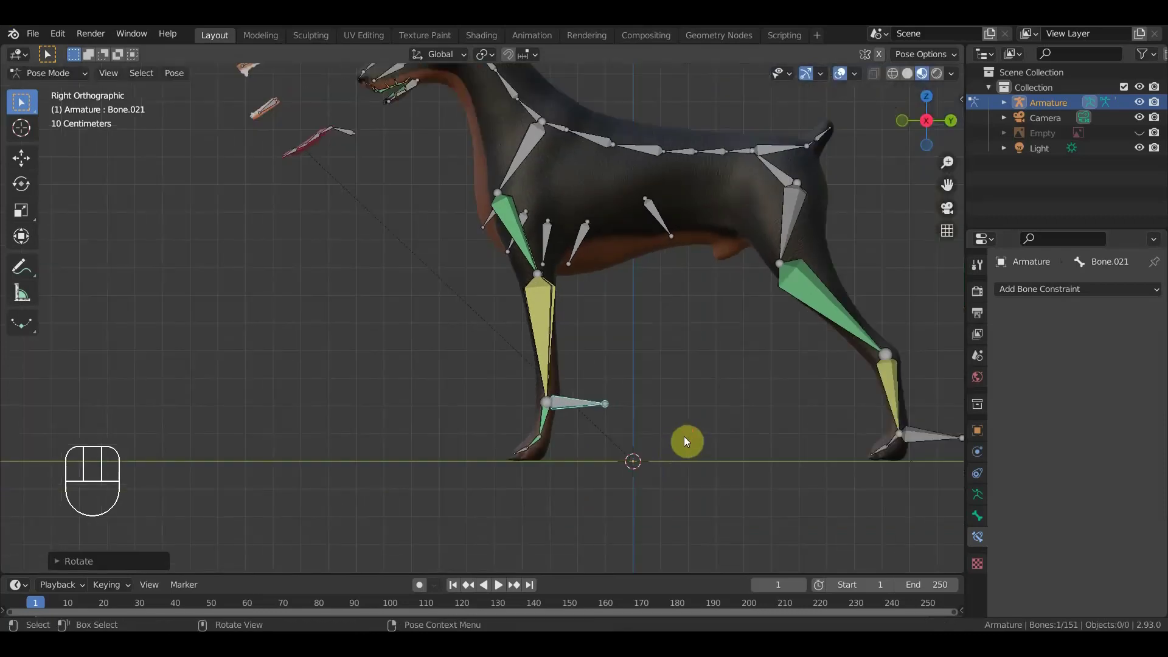
- Test-rotate a front leg bone and return the leg to its rest pose
drag(700, 409, 695, 463)
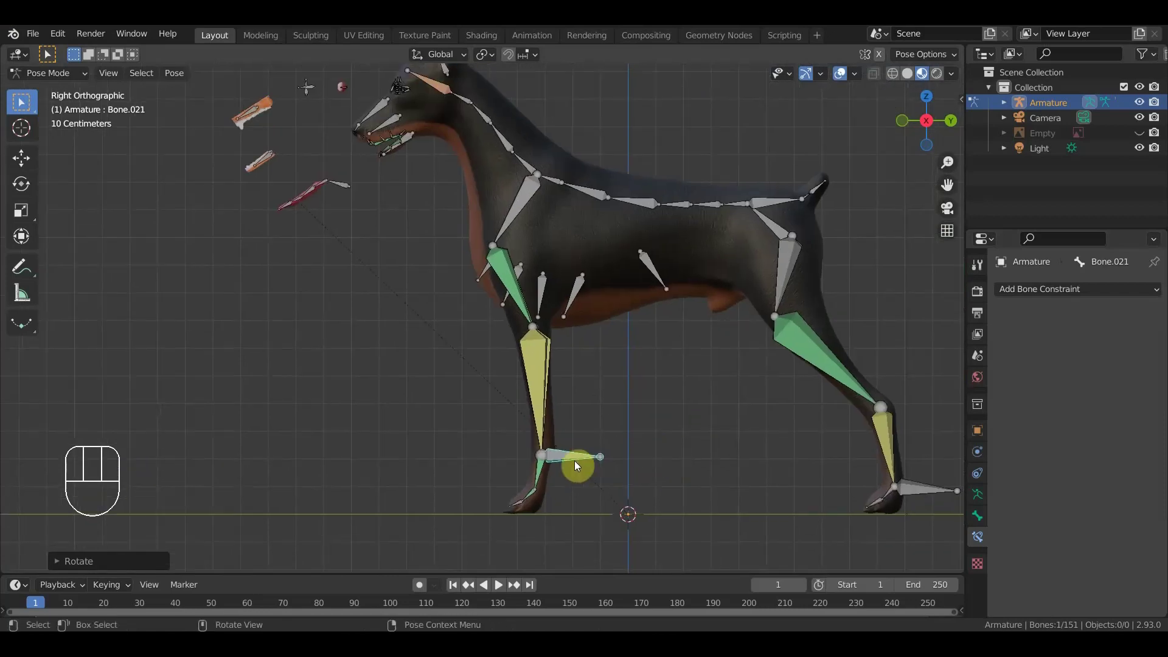
click(575, 457)
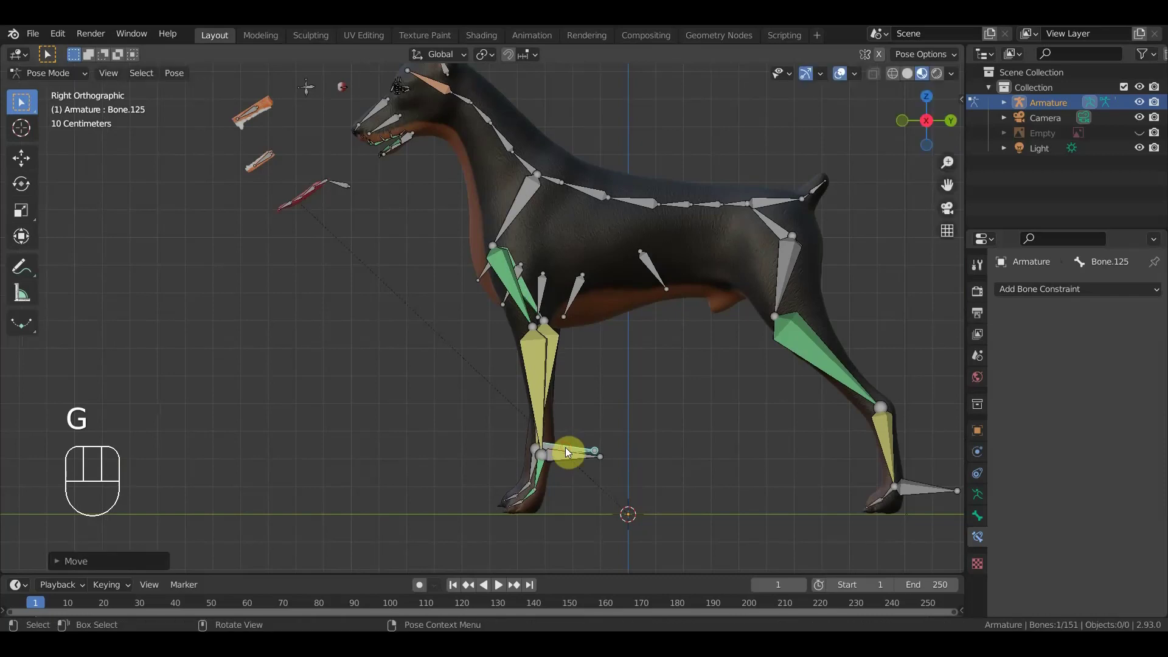
key(ctrl+z)
click(563, 462)
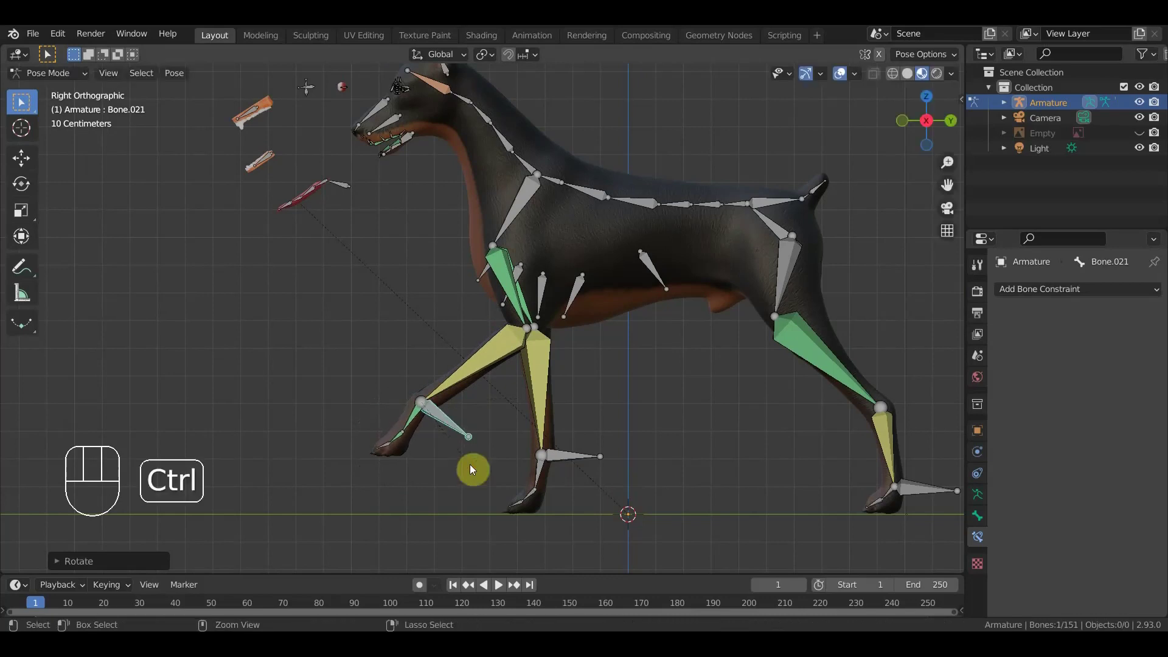
key(ctrl+z)
key(ctrl+z)
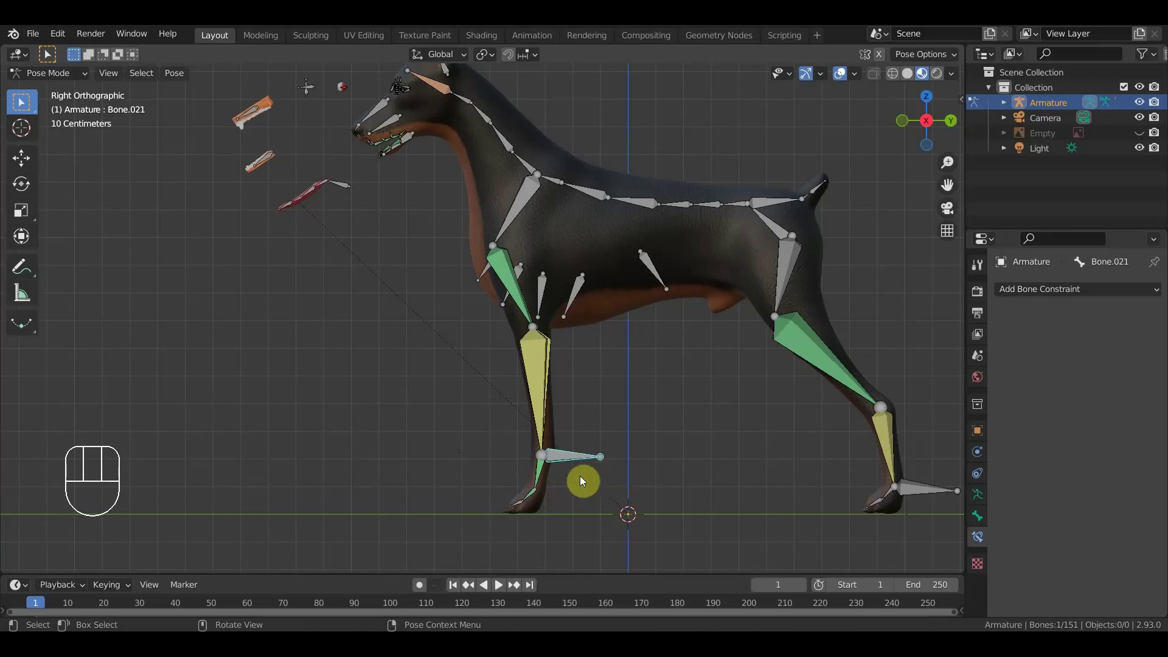
- Save the file to доберман.blend and frame the dog's head in the viewport
drag(626, 431, 631, 480)
drag(37, 39, 77, 143)
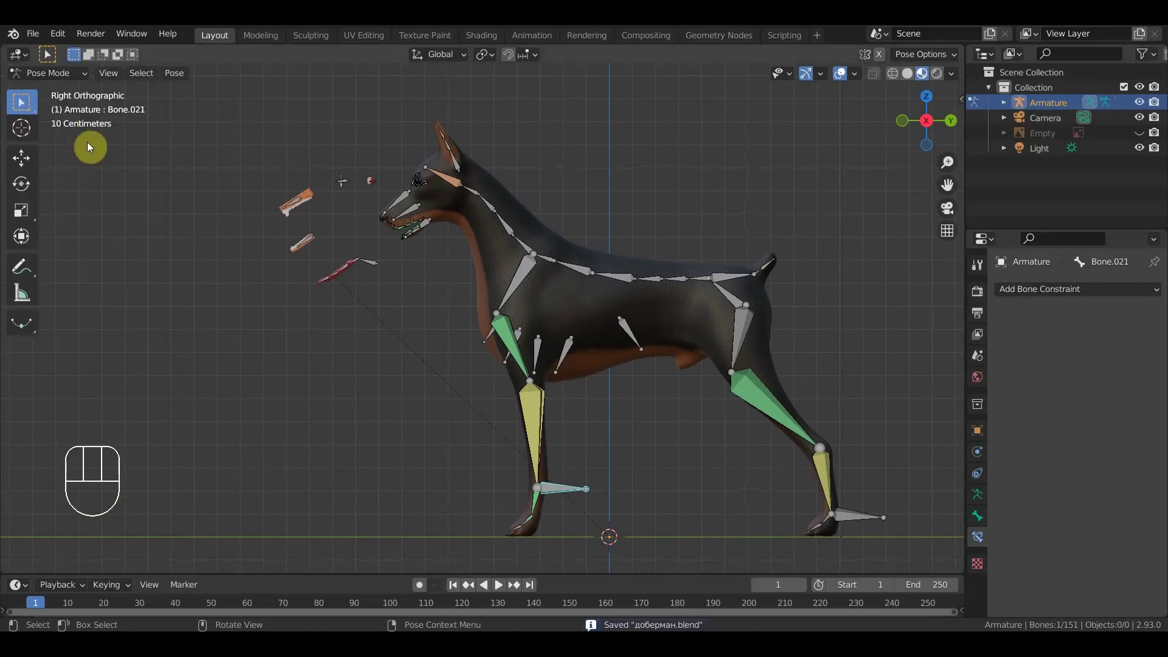
drag(374, 246, 386, 297)
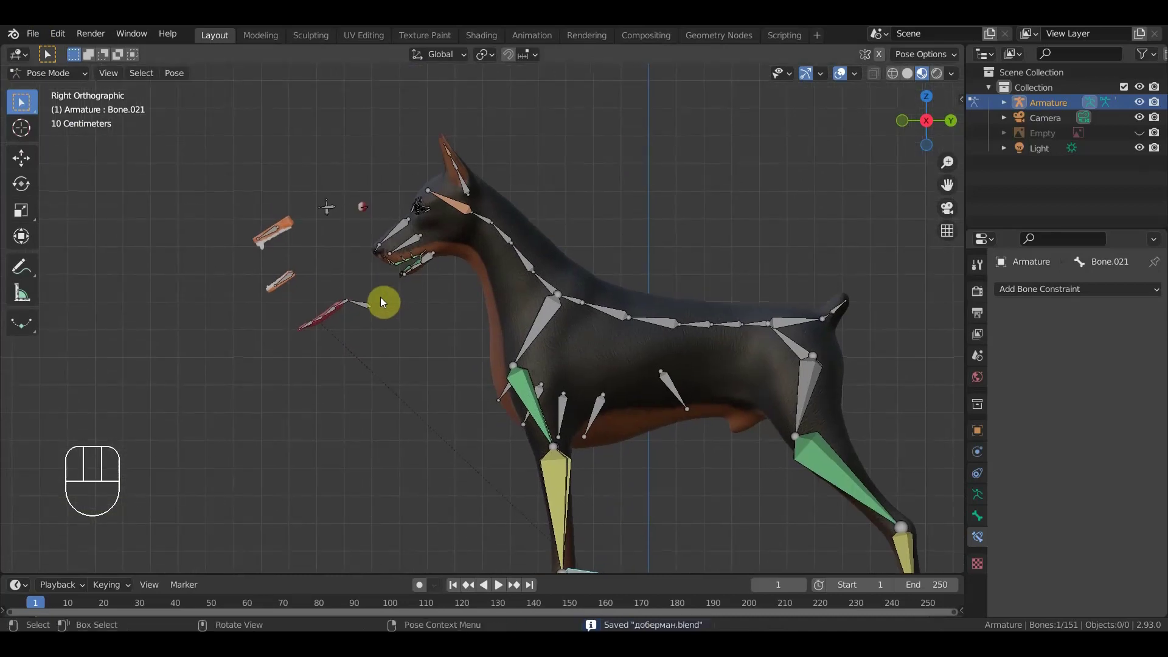
- Move eye target Bone.034 closer to the head and inspect Bone.035 from front and side
click(366, 309)
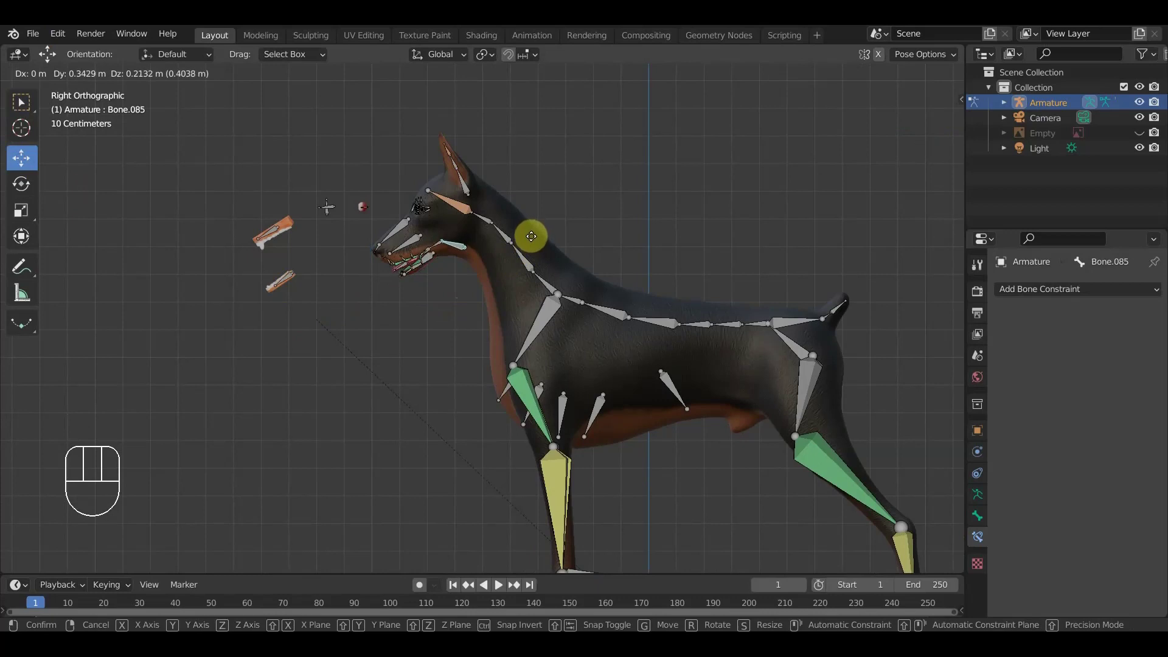
click(534, 243)
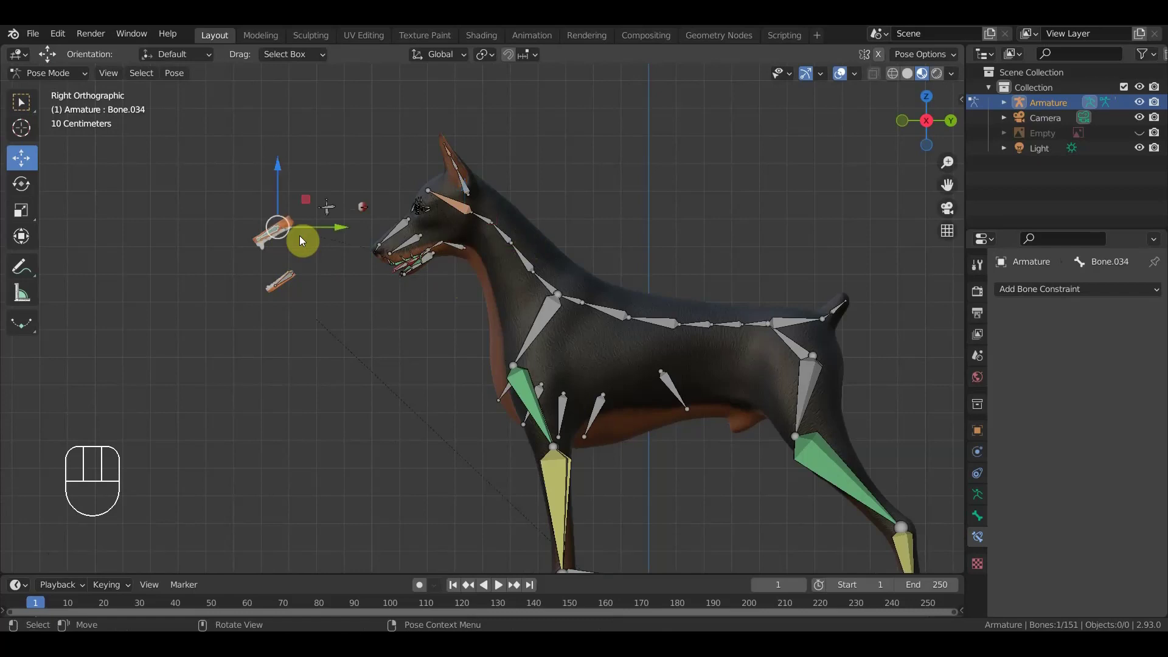
drag(369, 227, 408, 222)
drag(407, 170, 404, 267)
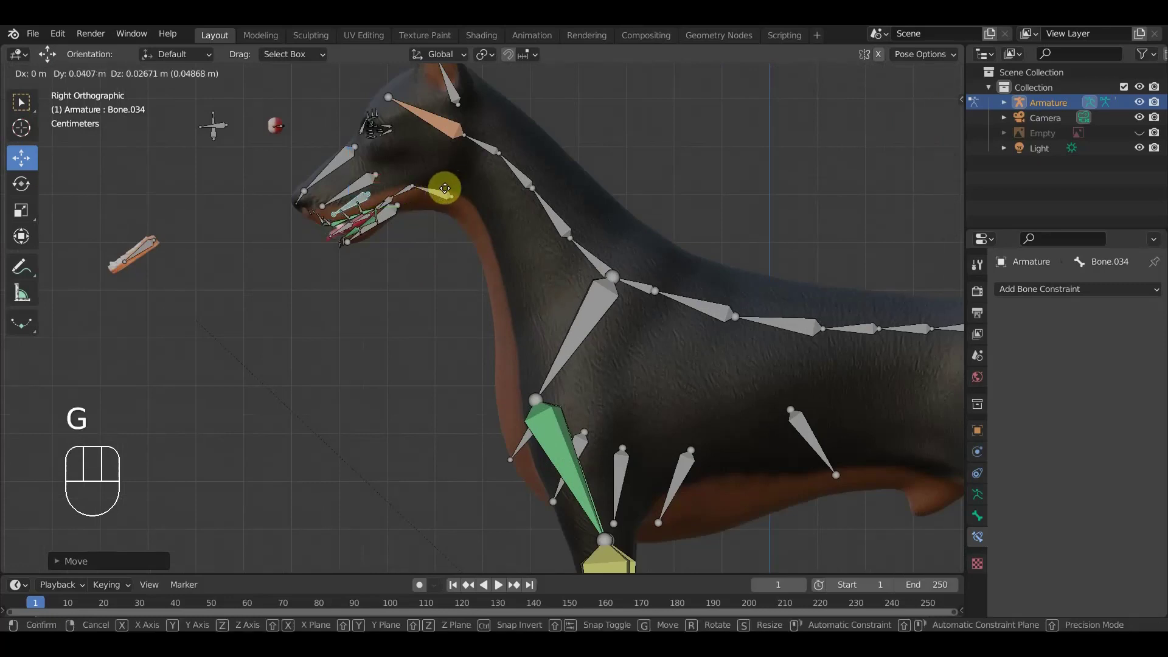
click(447, 194)
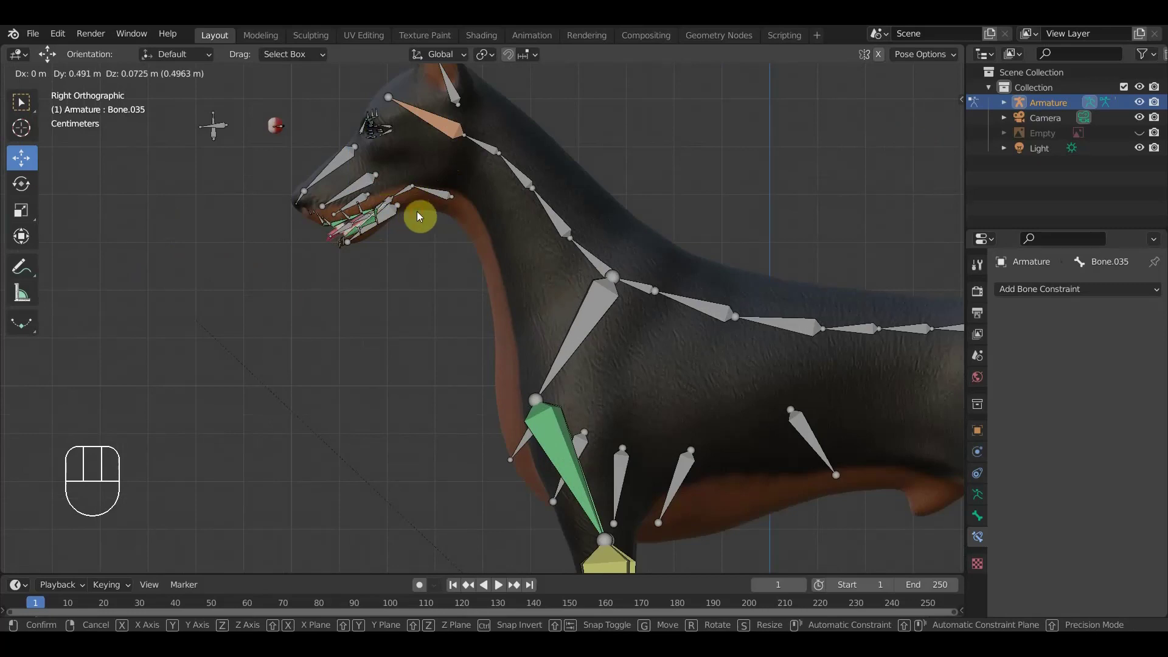
drag(408, 245, 558, 251)
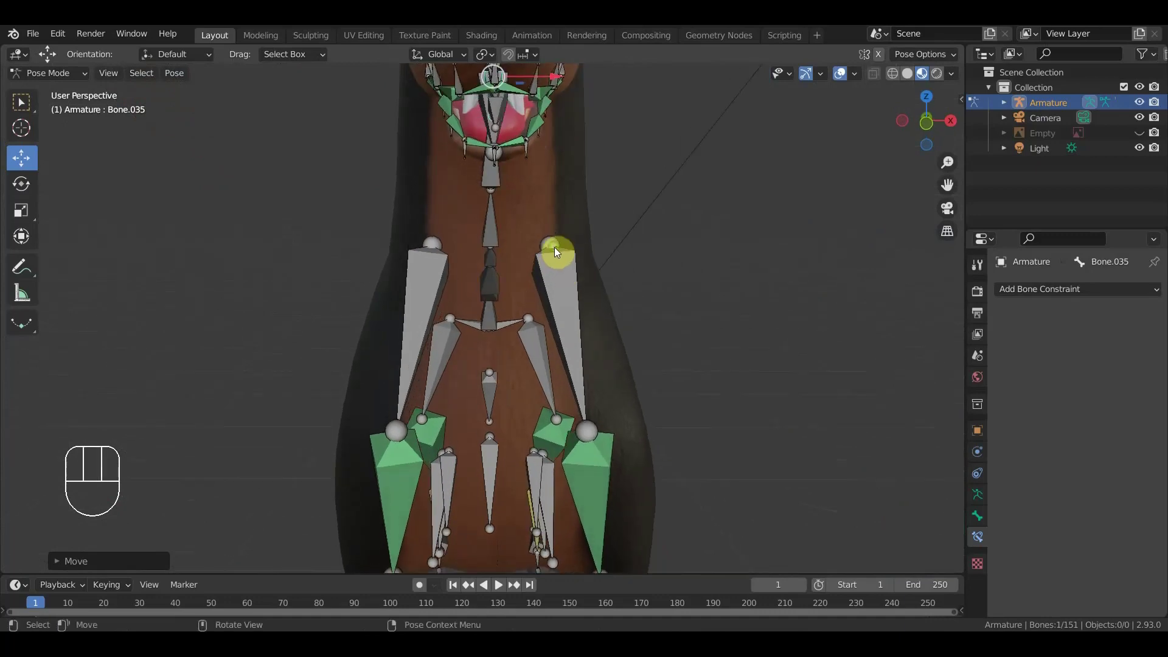
drag(554, 247, 413, 241)
- Move Bone.085 up and sideways to the dog's eye using side and front views
click(414, 136)
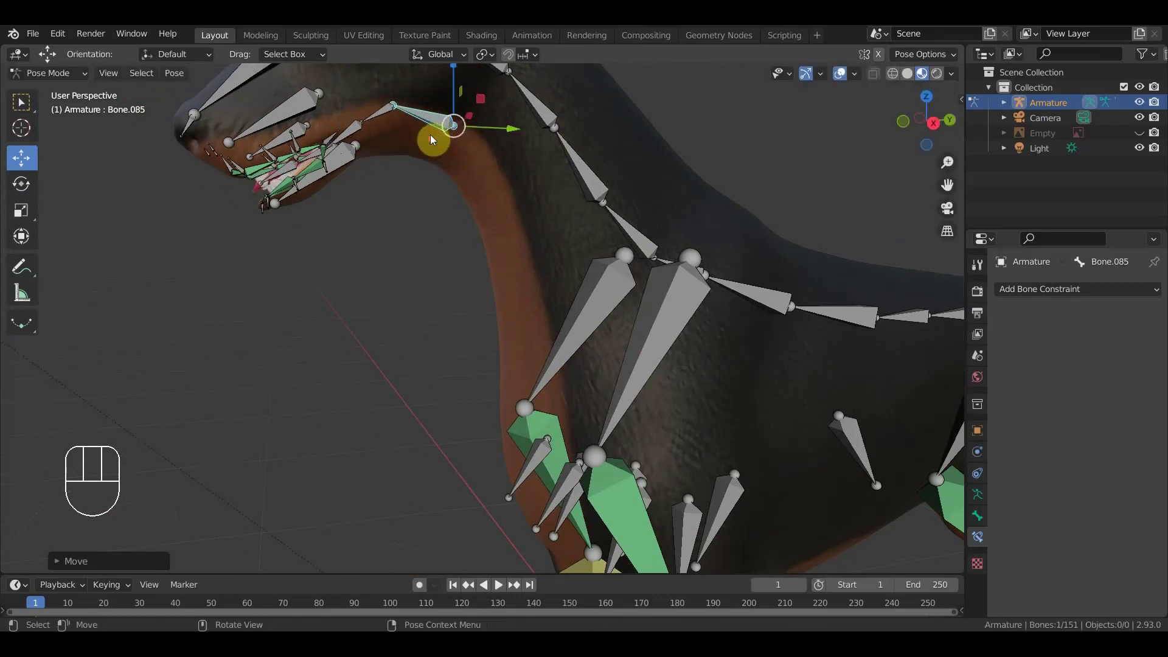
drag(412, 181, 398, 186)
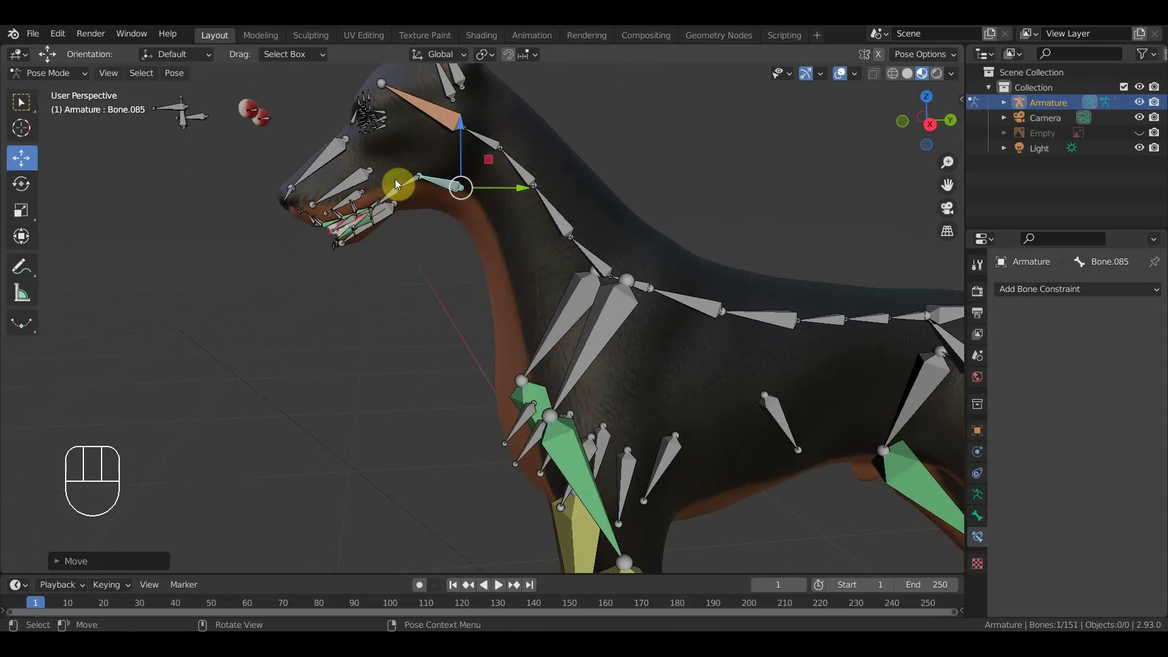
key(KP_3)
drag(281, 125, 263, 105)
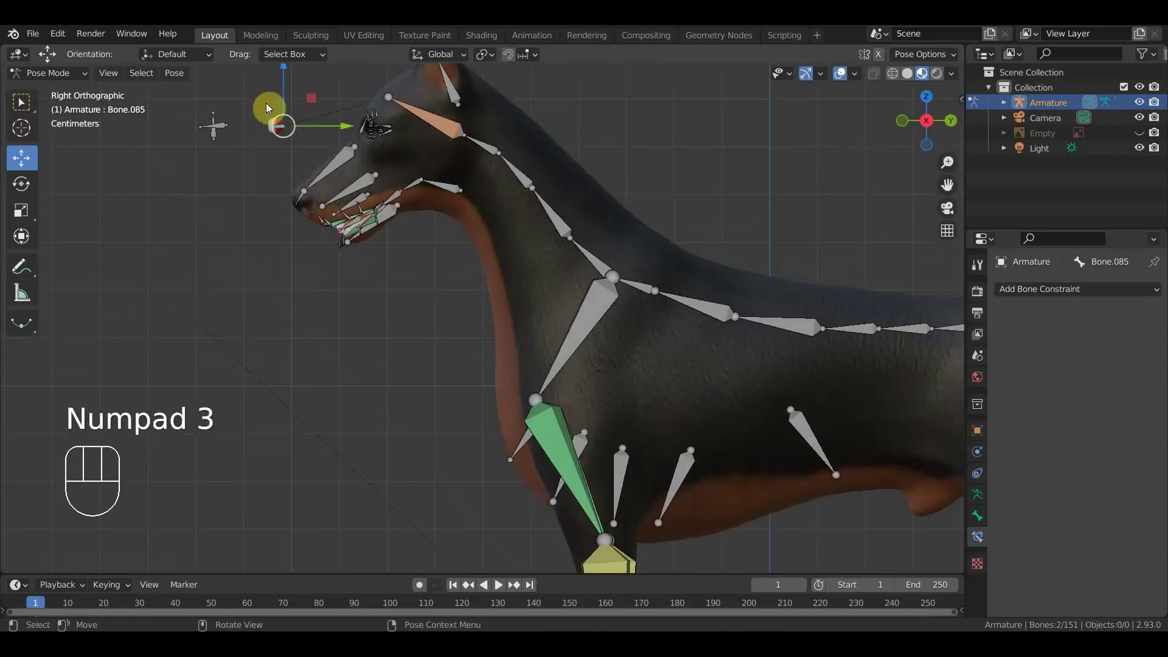
drag(351, 130, 439, 141)
key(KP_1)
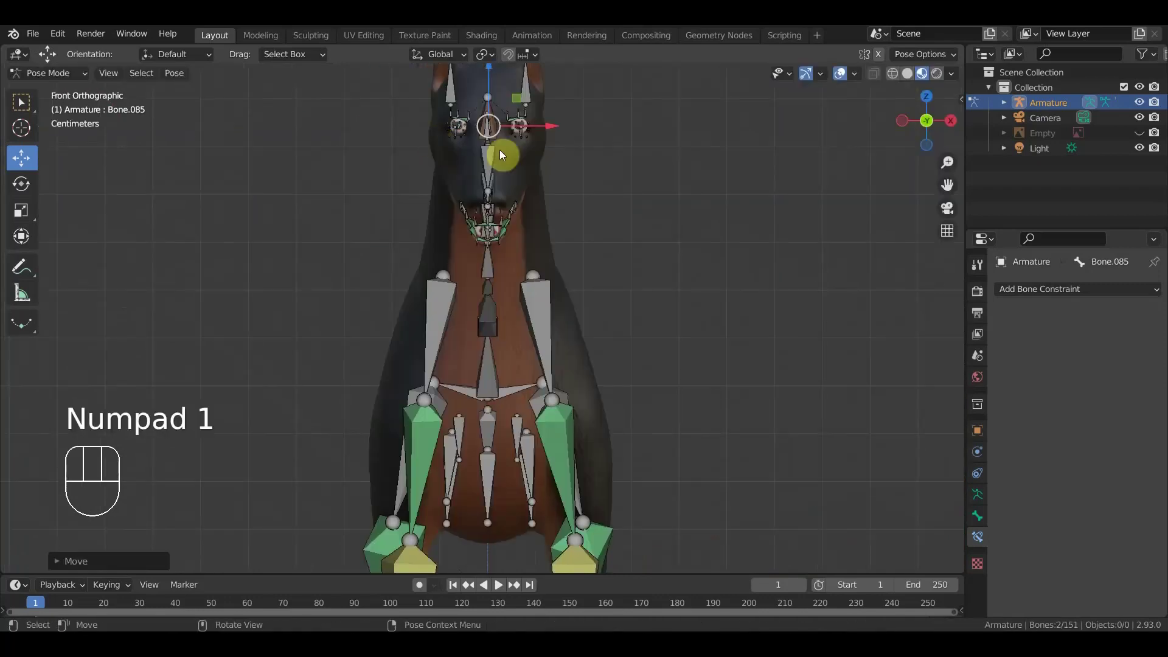
drag(568, 209, 565, 286)
drag(549, 290, 384, 317)
- Nudge Bone.085 closer to the eye, drag the eye target in front of the face, and select Bone.036 with its target
drag(381, 180, 403, 186)
drag(420, 187, 439, 175)
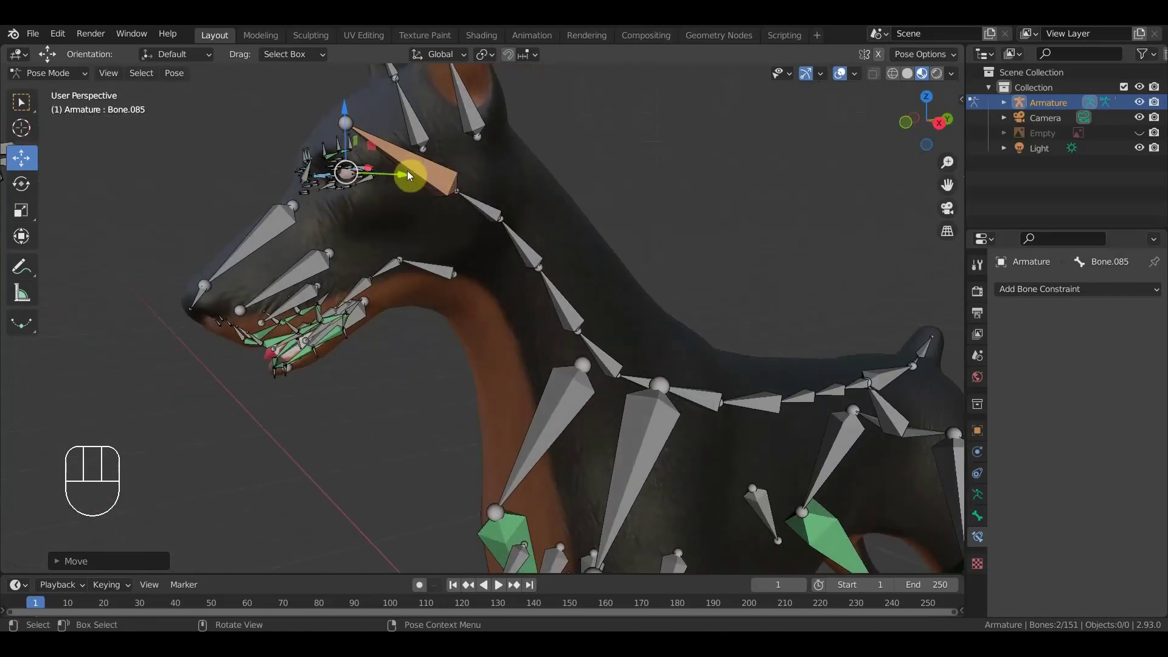
drag(392, 181, 376, 179)
drag(404, 178, 391, 183)
drag(404, 184, 405, 194)
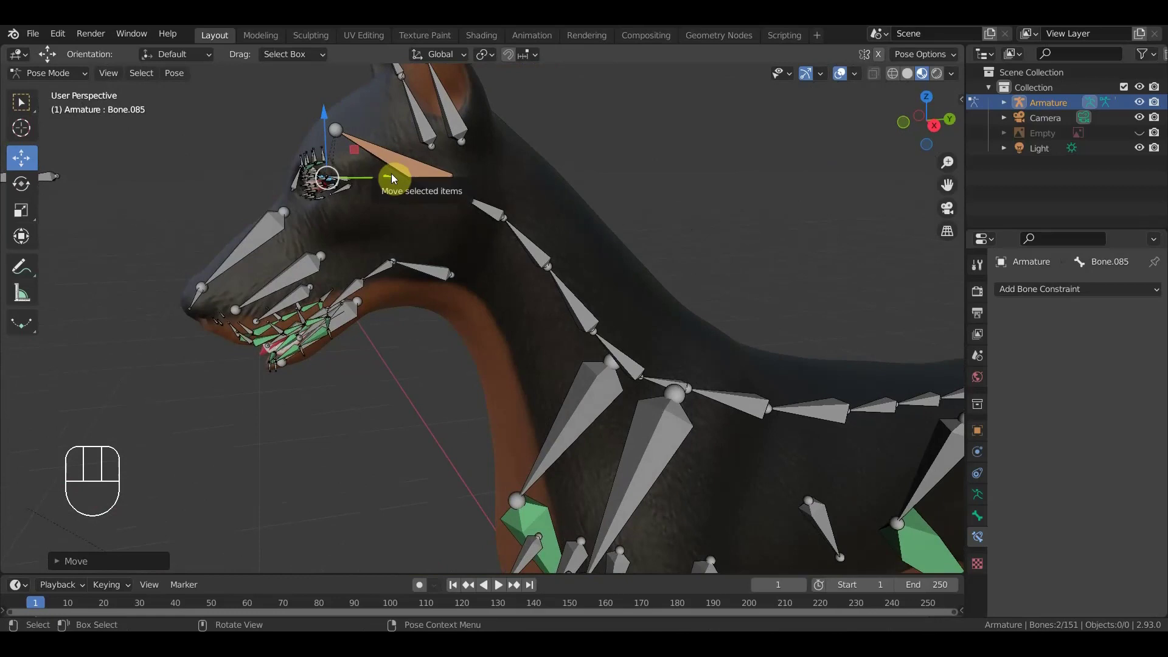
drag(394, 181, 295, 213)
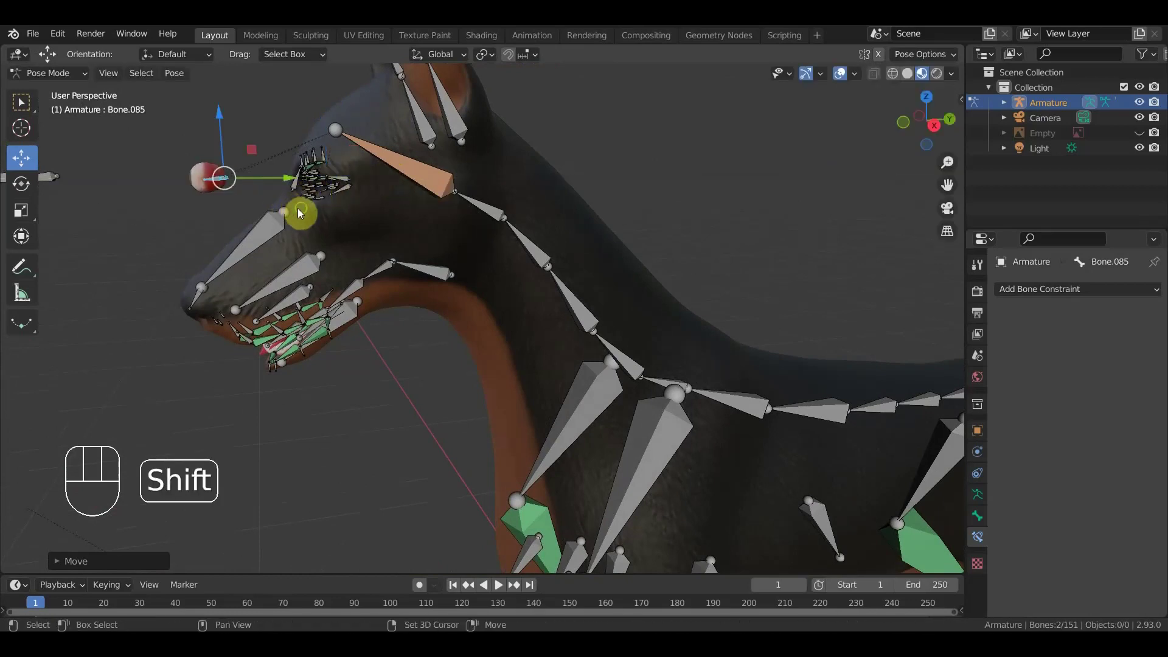
drag(336, 217, 539, 266)
drag(442, 288, 456, 297)
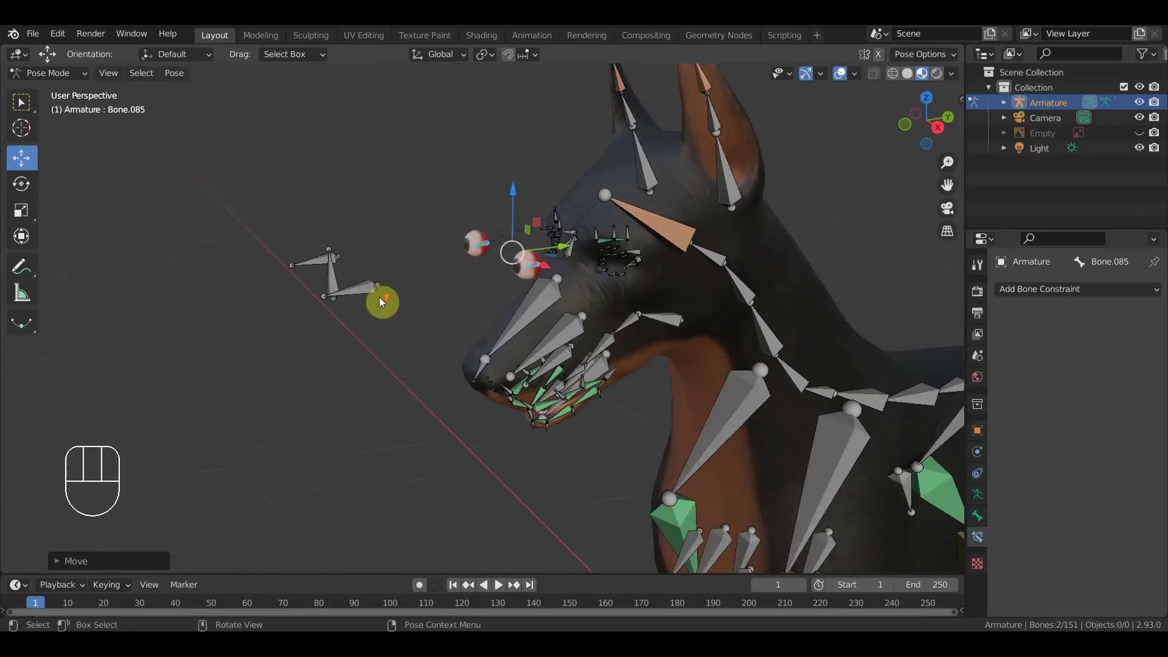
drag(286, 269, 275, 269)
drag(573, 233, 532, 189)
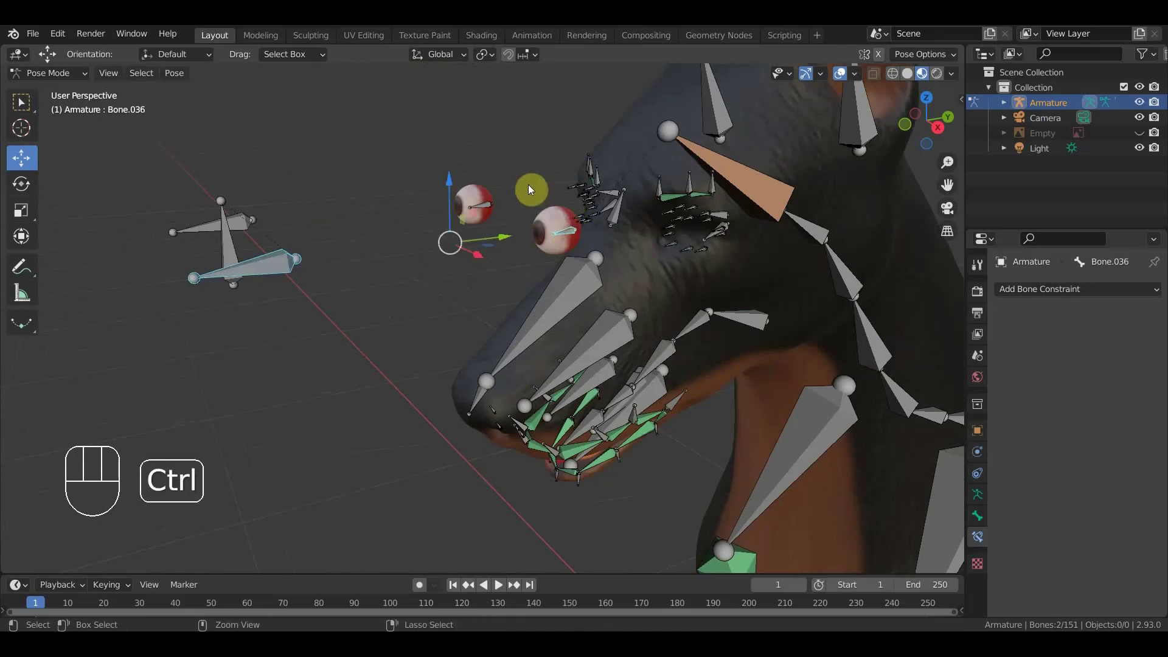
- Give Bone.036 a Track To constraint with Y track axis, Z up and about 0.5 influence, then start one on Bone.104
key(ctrl+shift+c)
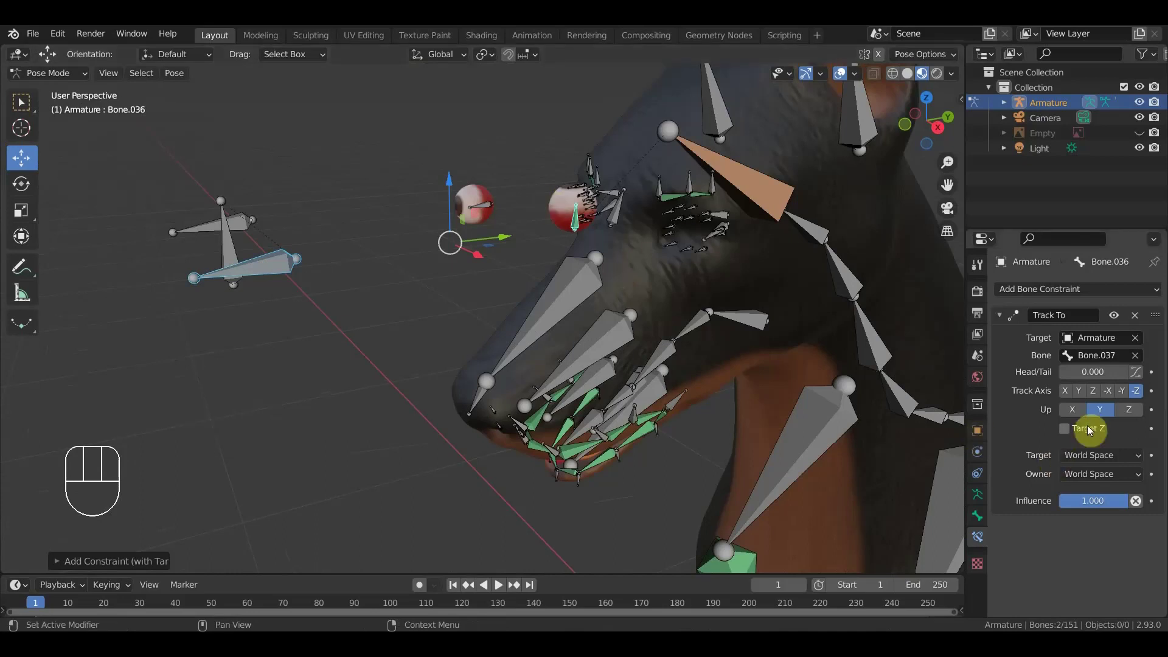
drag(1133, 438, 1117, 477)
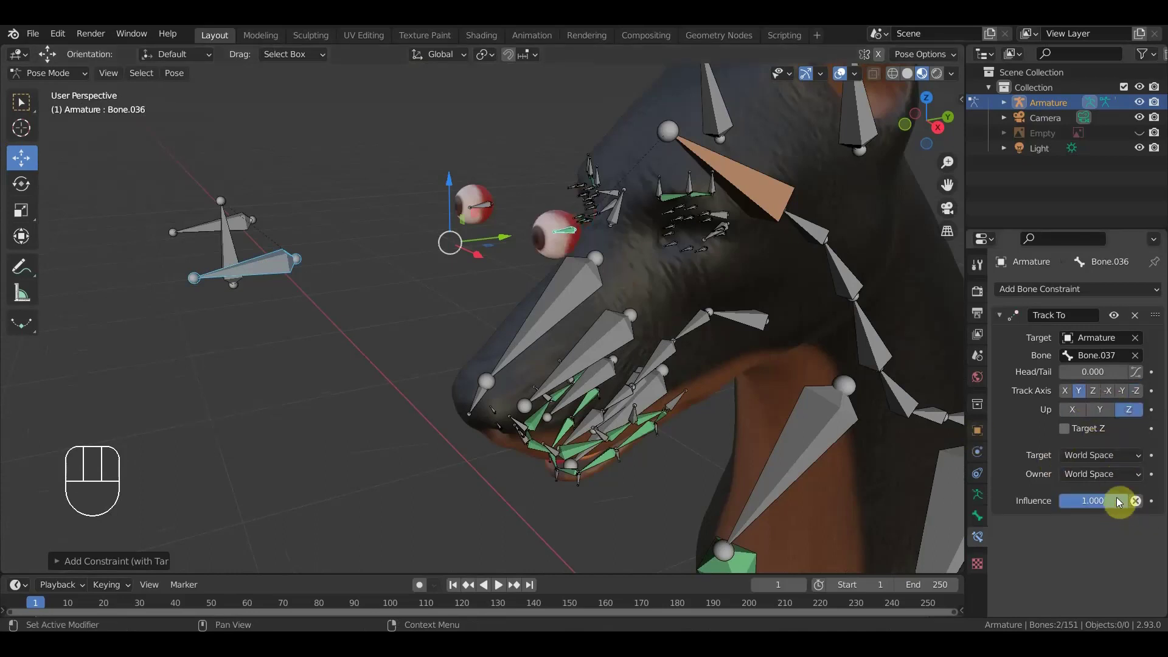
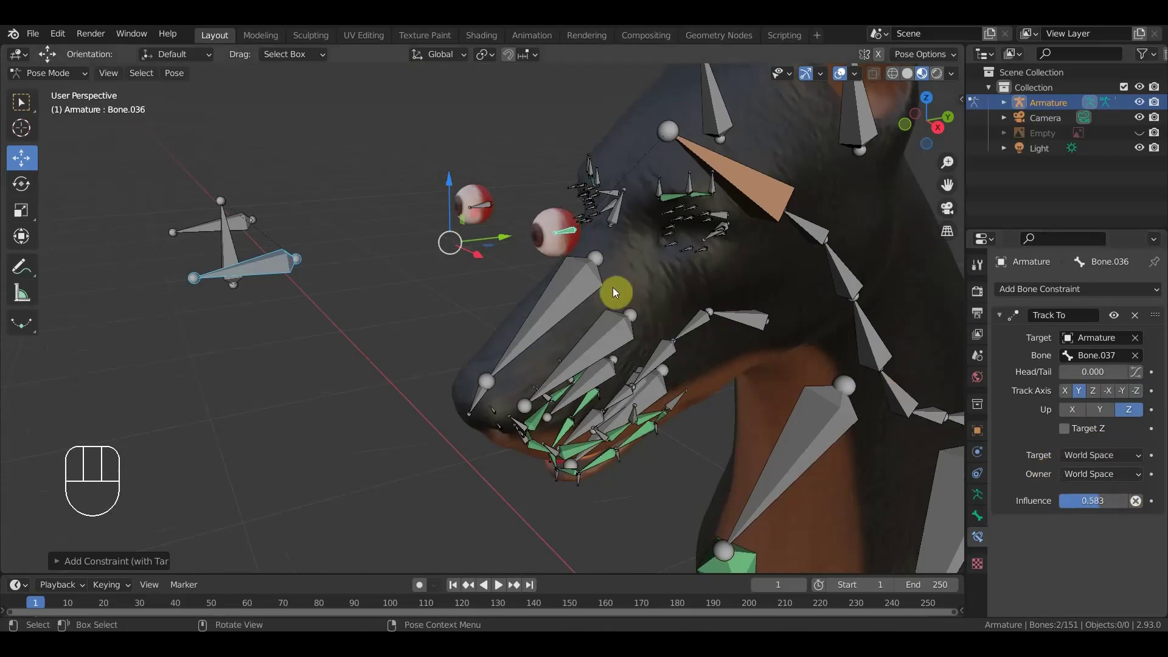
drag(246, 227, 405, 227)
click(485, 211)
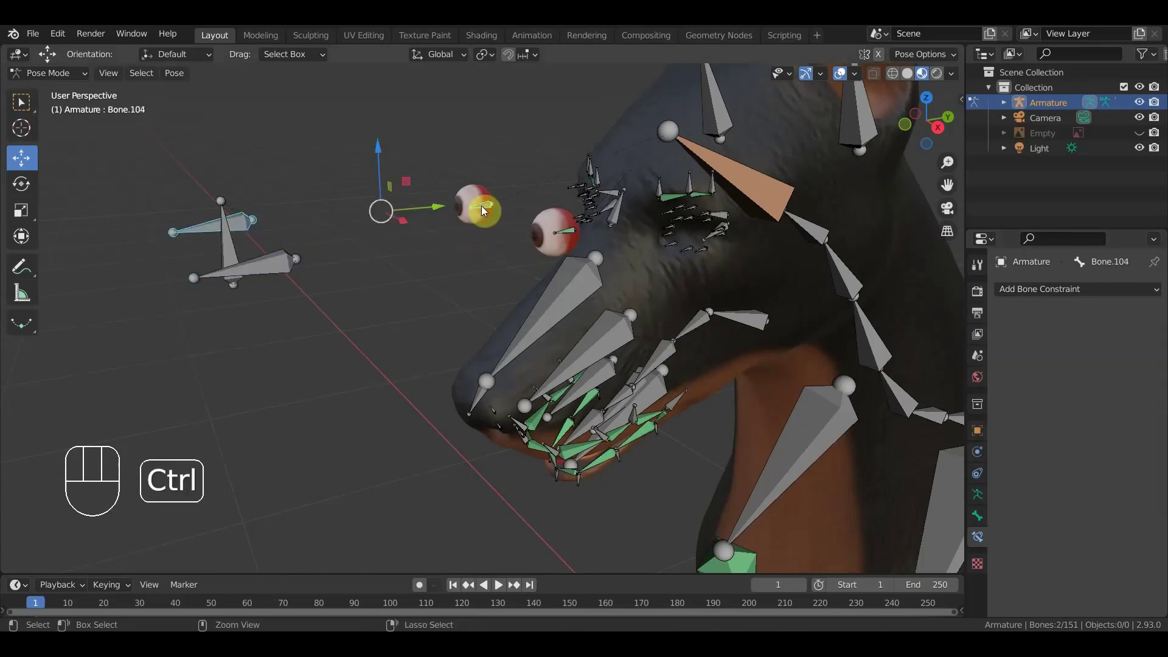
key(ctrl+shift+c)
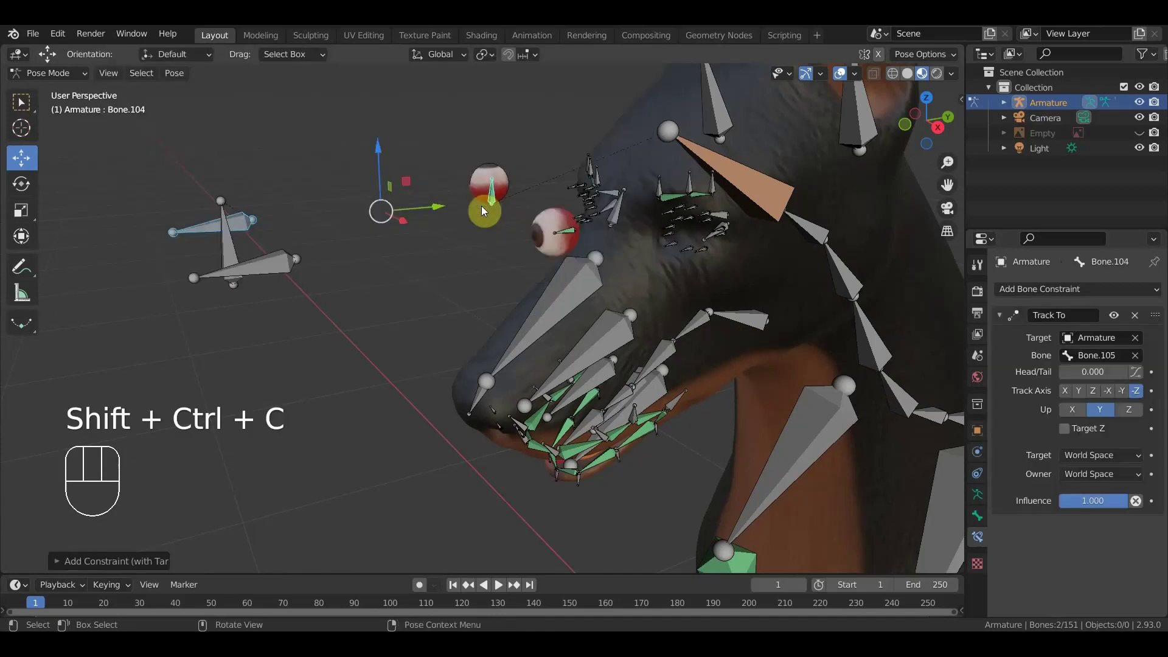
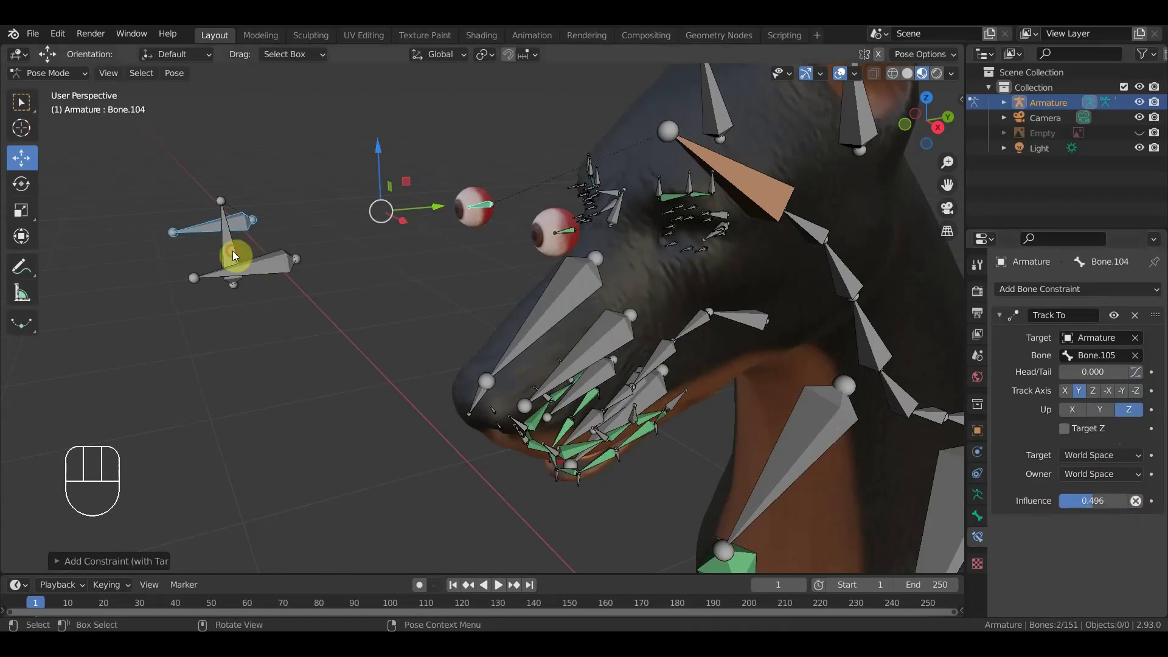
drag(311, 300, 363, 285)
drag(480, 248, 456, 287)
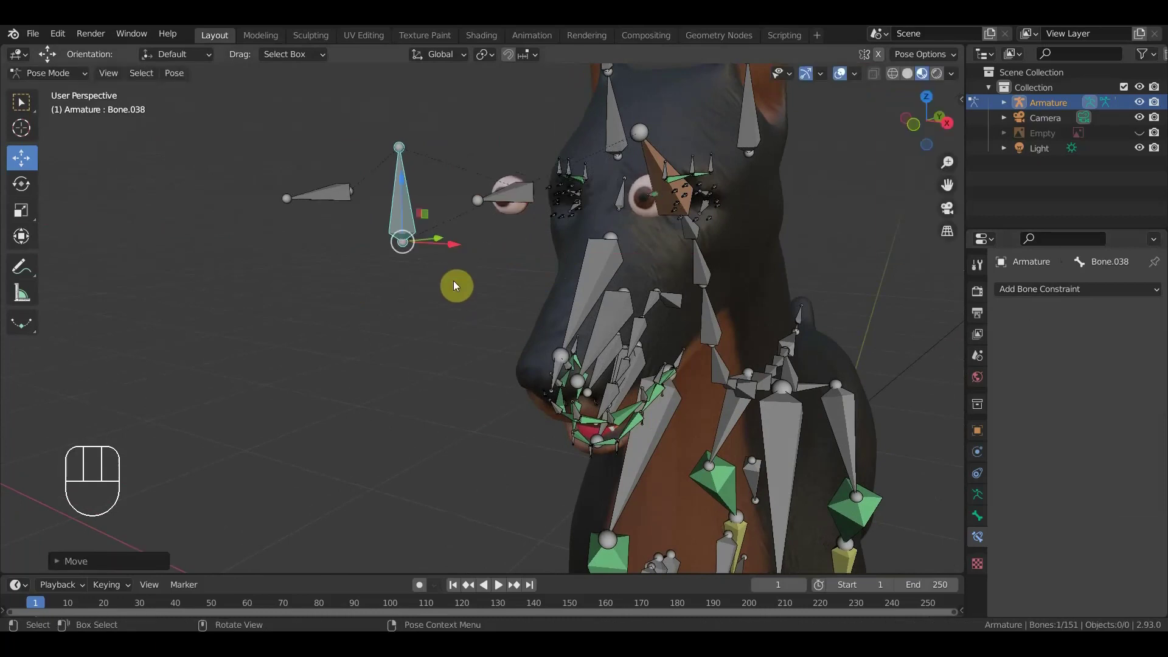
key(ctrl+z)
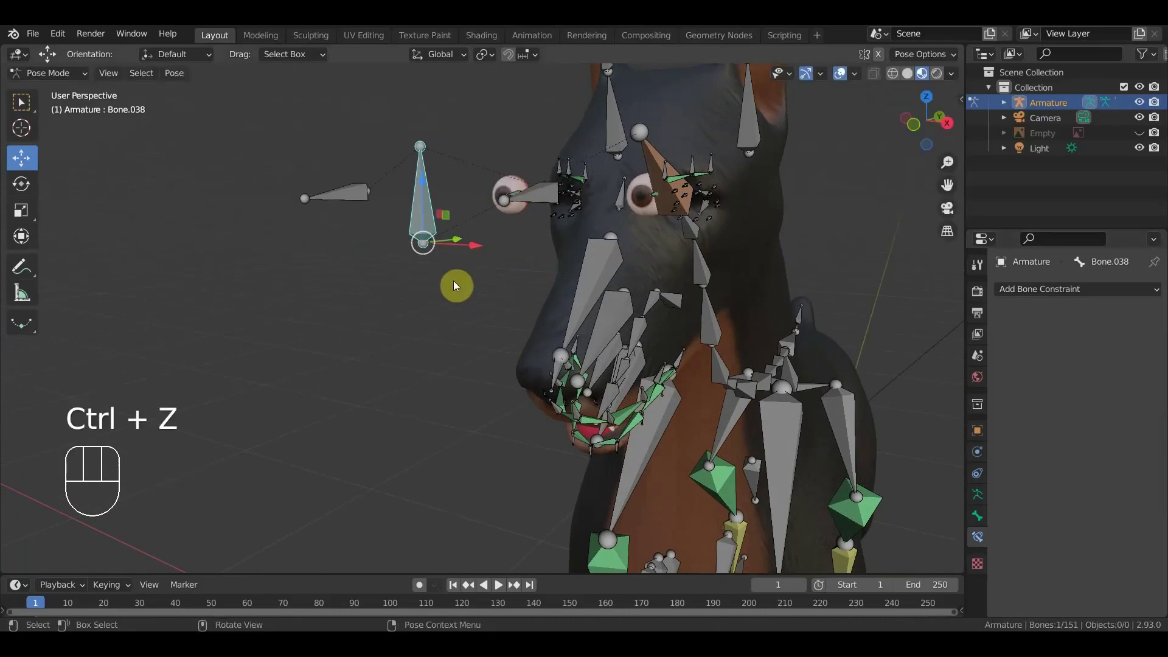
drag(402, 279, 353, 287)
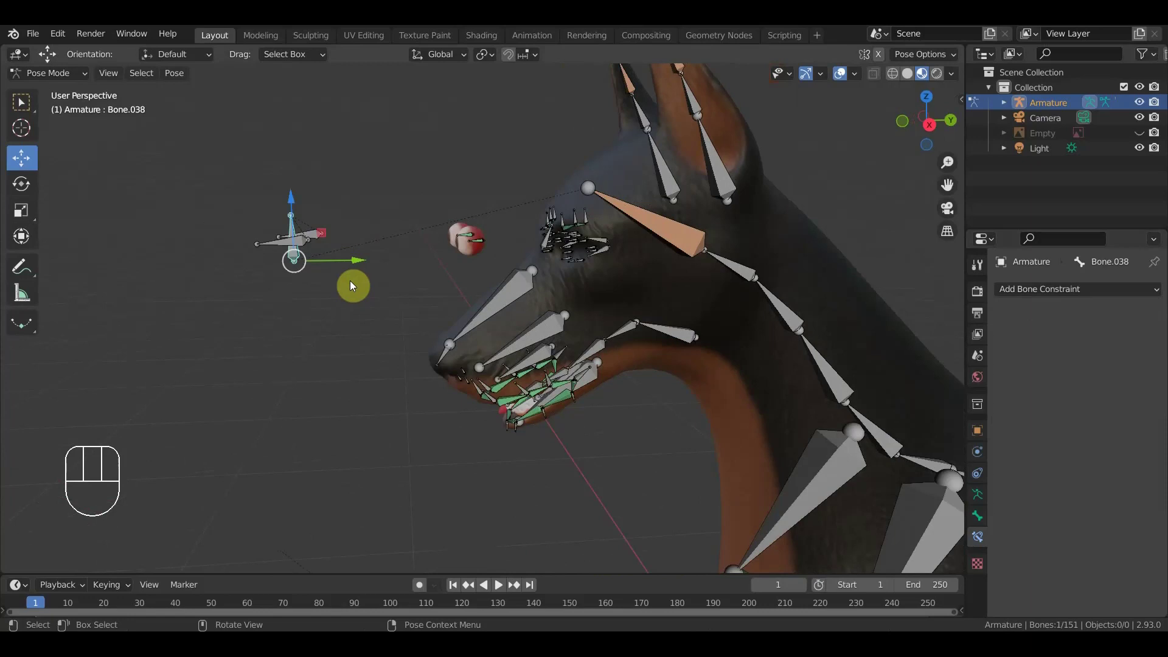
key(KP_3)
drag(450, 210, 485, 252)
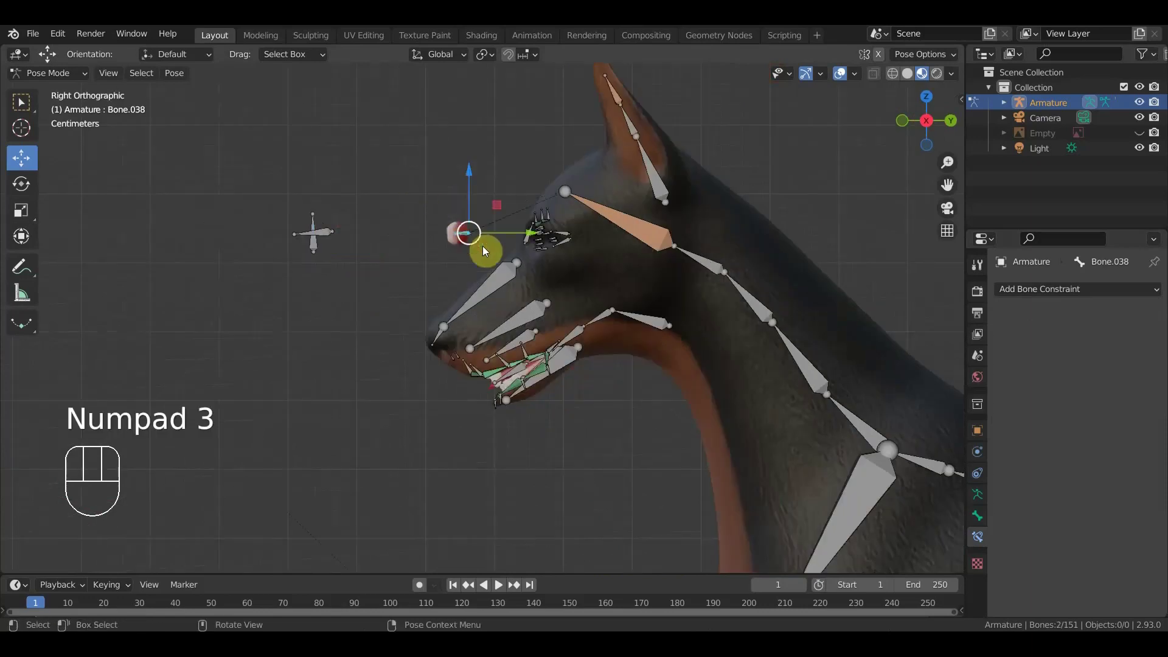
drag(533, 236, 656, 285)
drag(682, 285, 782, 282)
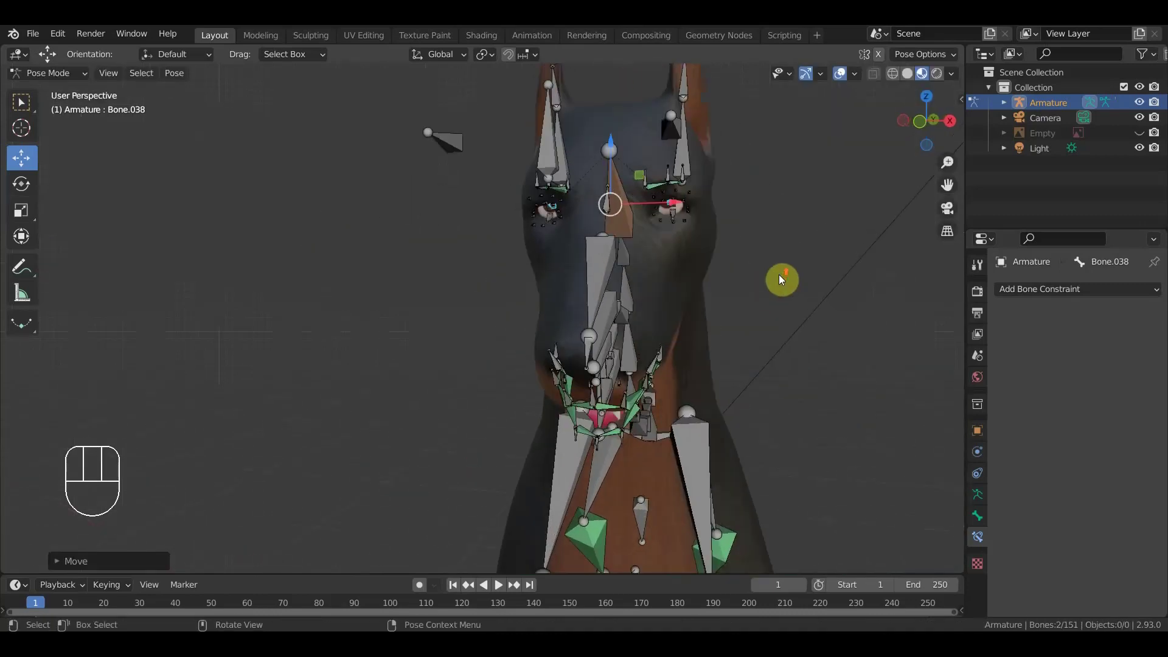
drag(613, 141, 640, 173)
drag(687, 203, 542, 208)
drag(580, 207, 491, 245)
- Select the small bone at the eye and frame the head and ear in side view
click(537, 200)
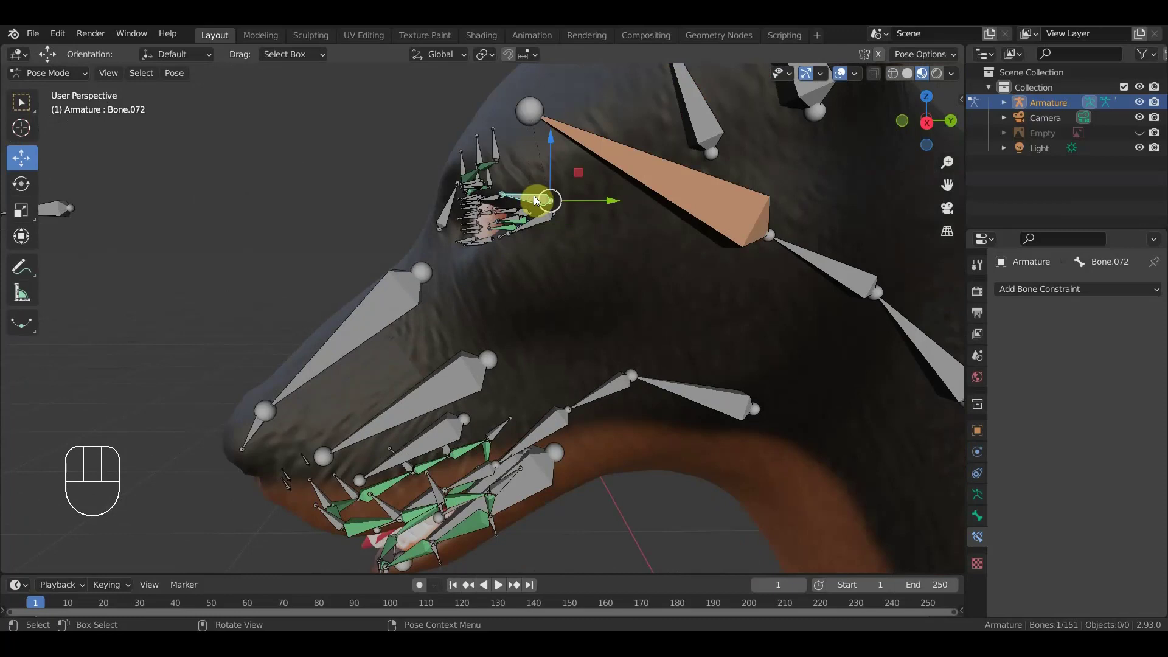
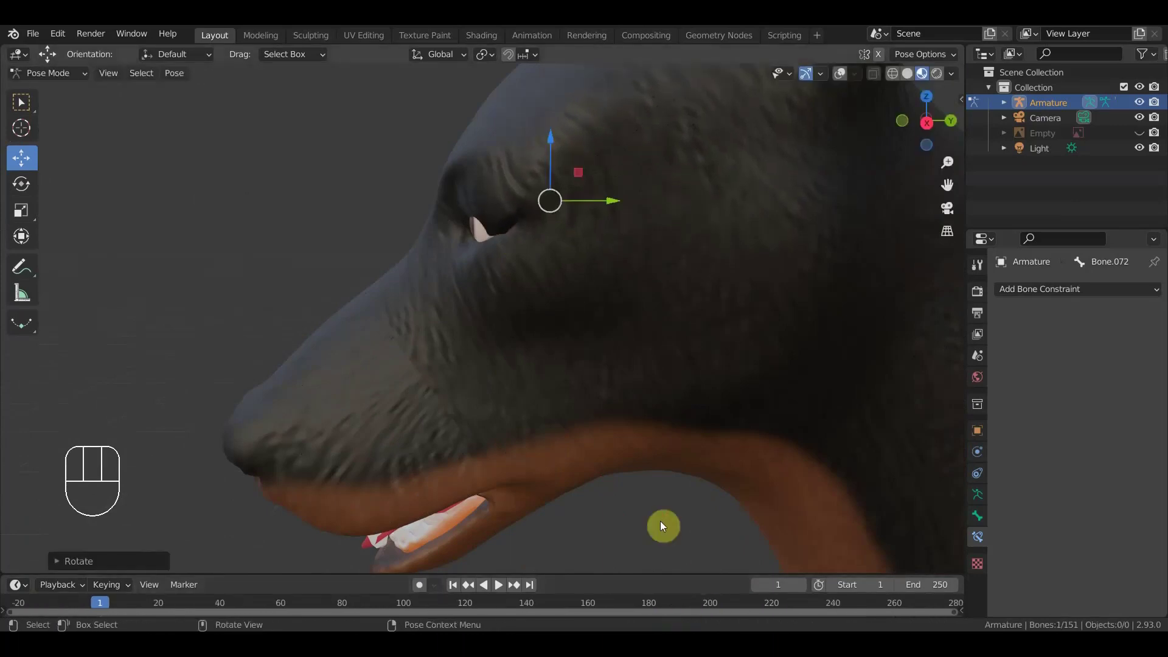
drag(662, 518, 719, 531)
drag(659, 293, 693, 271)
drag(690, 271, 589, 278)
key(KP_3)
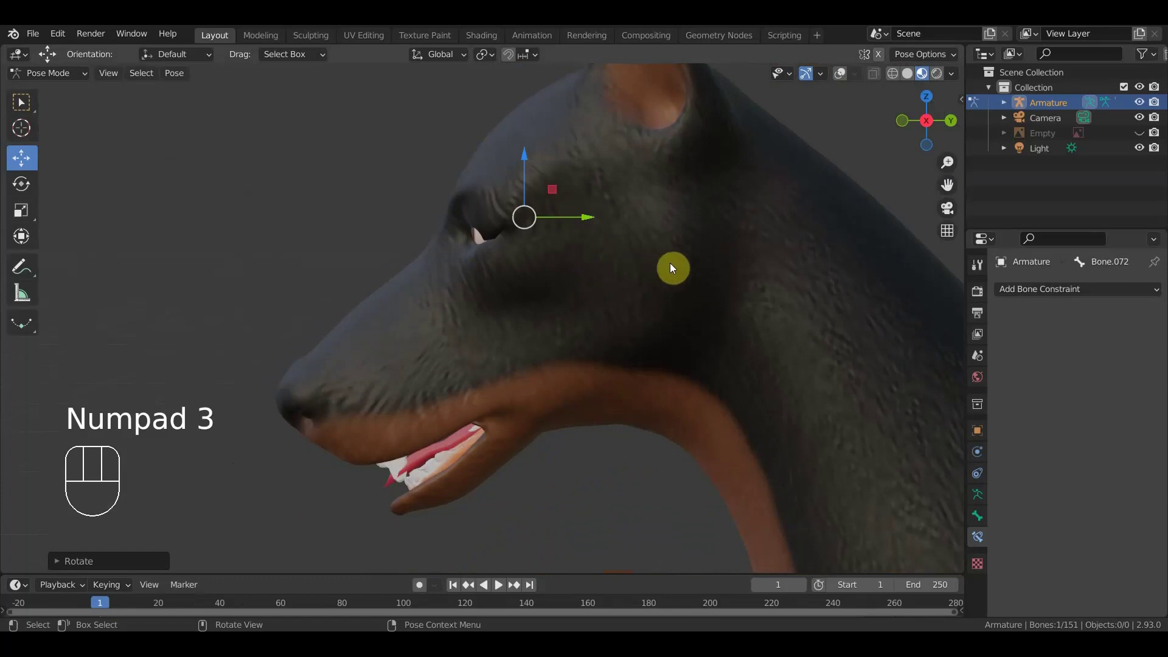
- Test-rotate eyelid bone Bone.072 by about 31 degrees and undo it
key(r)
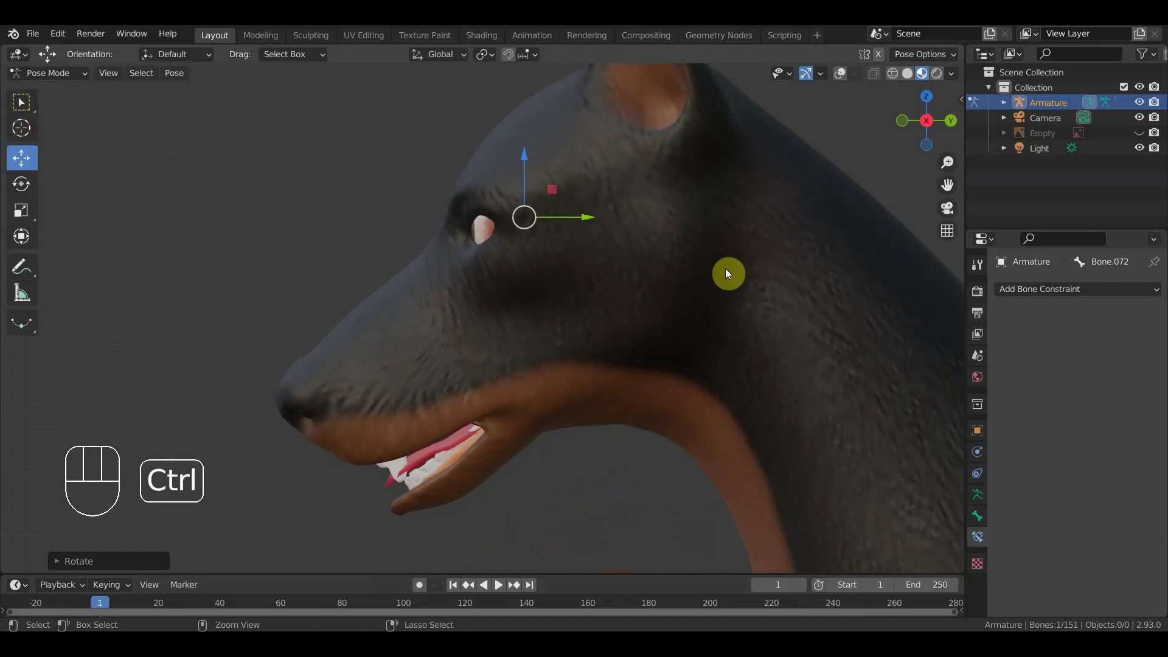
key(ctrl+z)
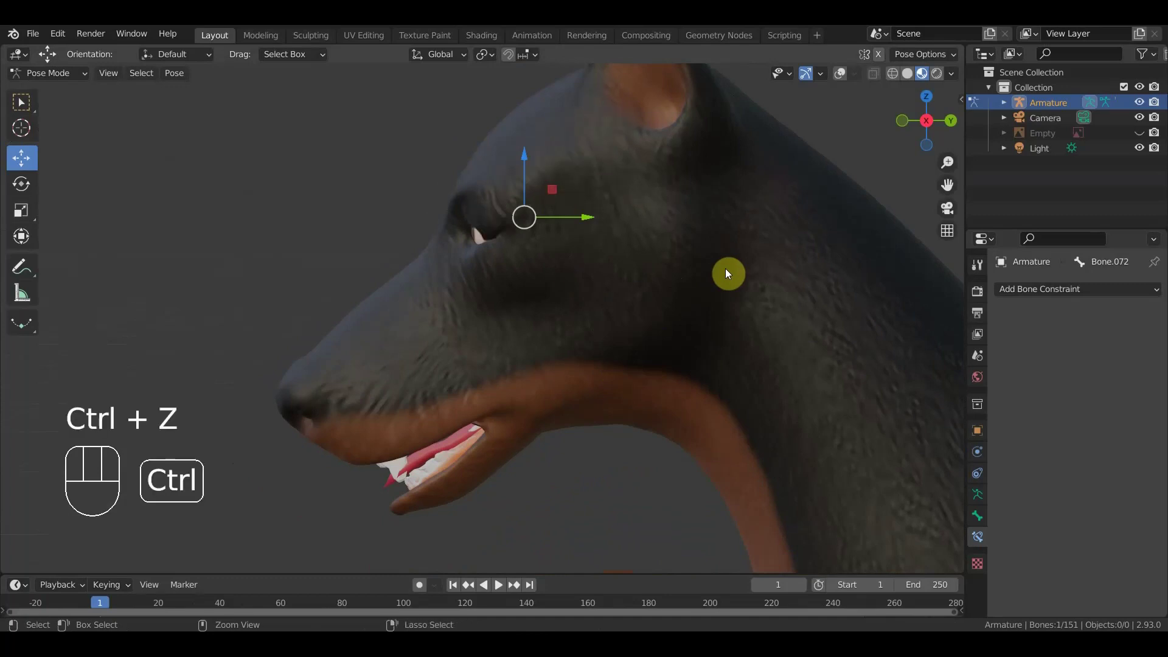
key(ctrl+z)
- Check the eyes head-on, re-enable bone overlays, and begin rotating Bone.072 from the side
drag(718, 250, 798, 304)
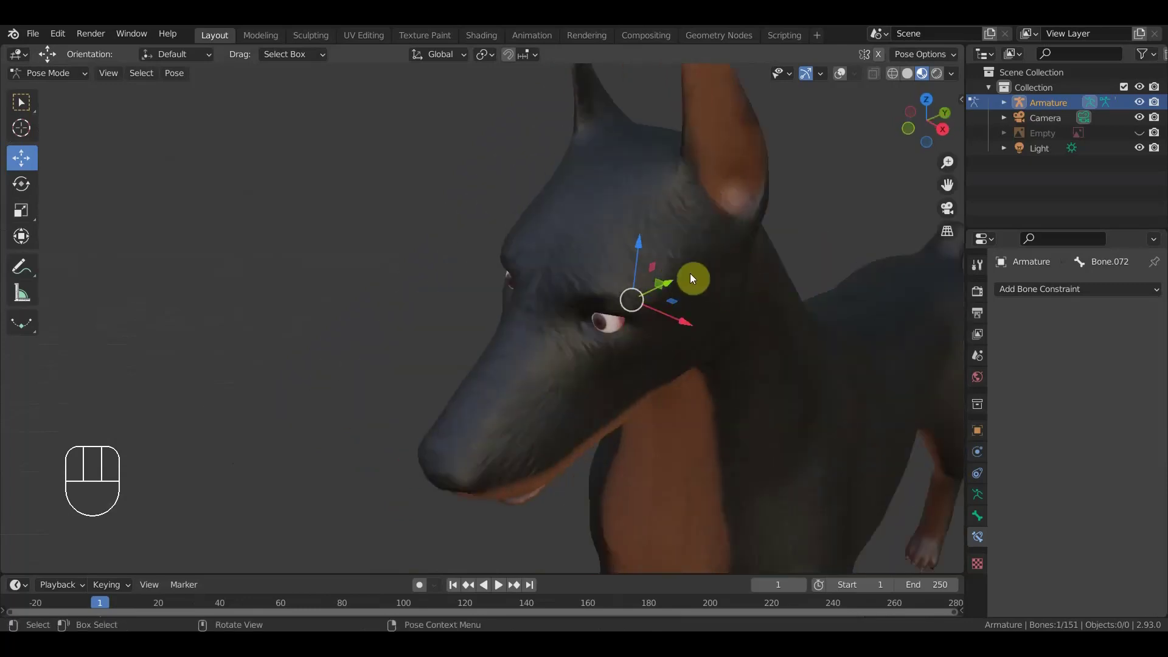
drag(764, 235, 767, 219)
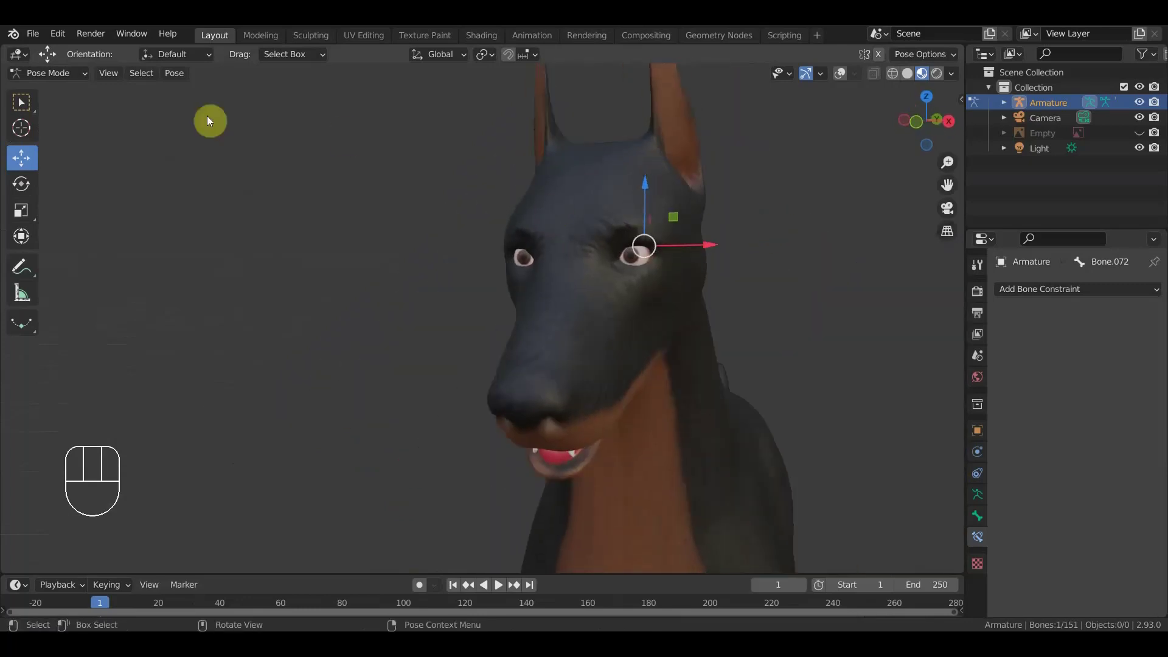
drag(60, 74, 327, 113)
click(845, 77)
drag(638, 260, 529, 270)
middle_click(606, 223)
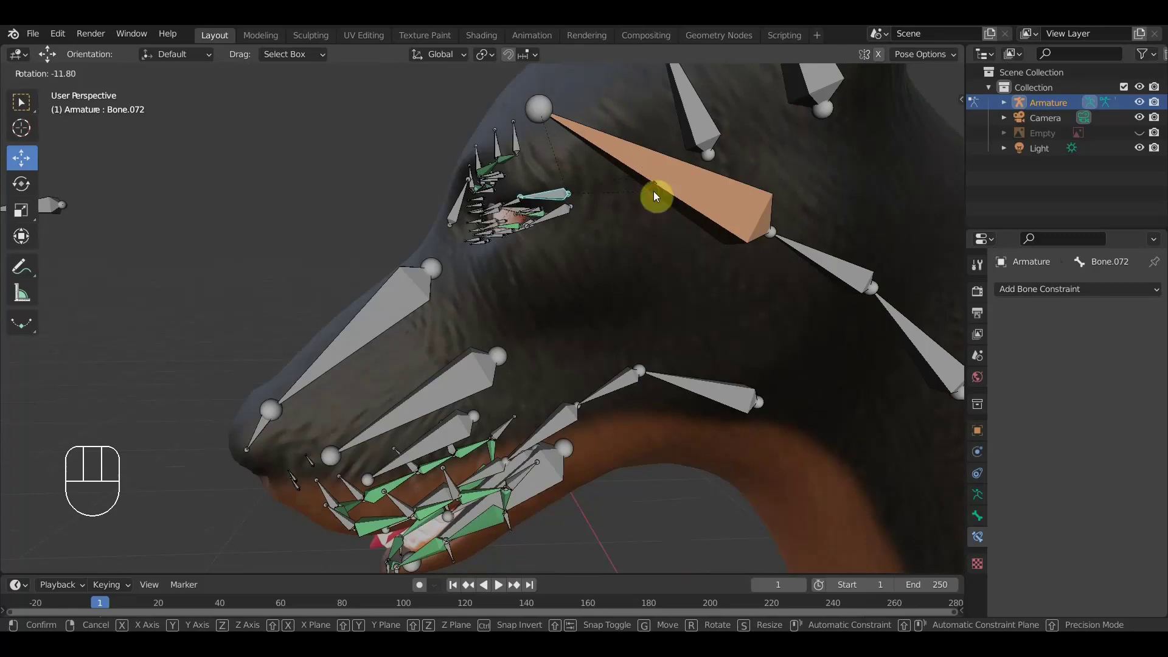
- Confirm the rotation, nudge Bone.062 above the eye, then undo both eyelid tweaks
click(647, 211)
drag(696, 218, 775, 219)
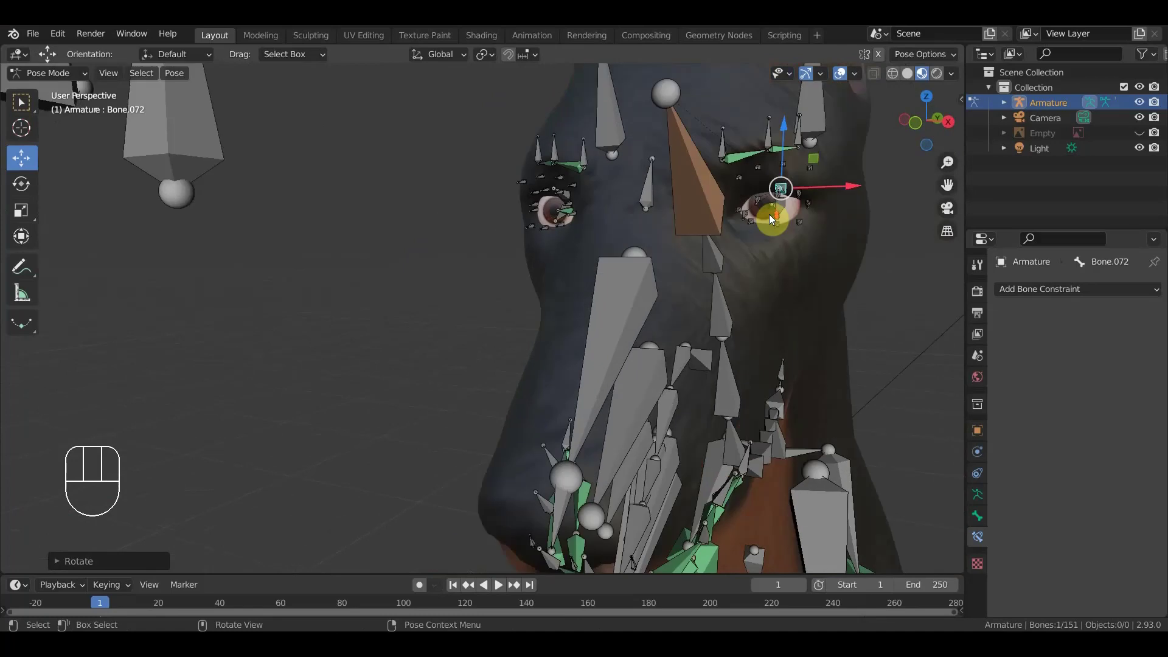
drag(758, 220, 702, 237)
drag(656, 257, 681, 261)
drag(680, 263, 696, 239)
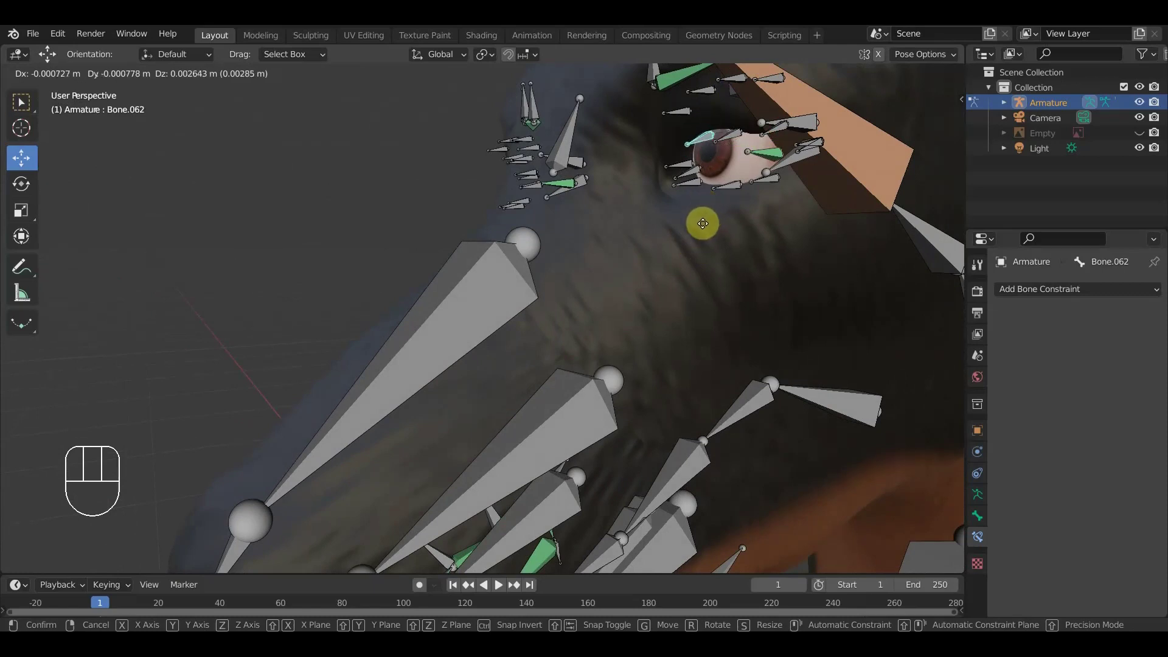
click(707, 228)
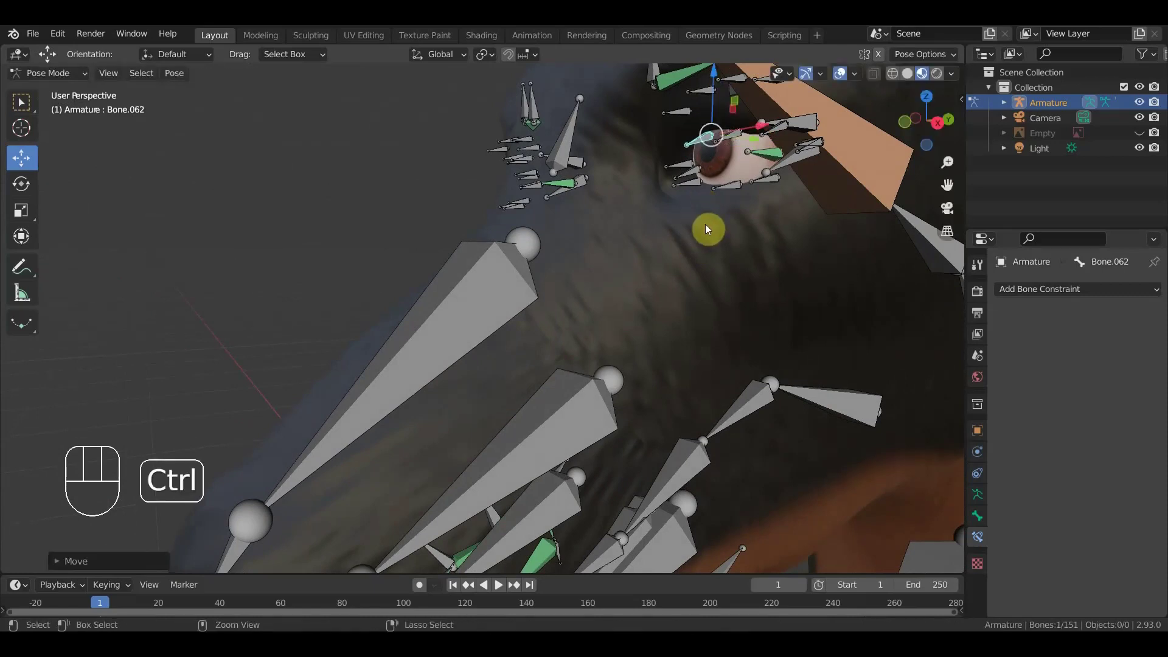
key(ctrl+z)
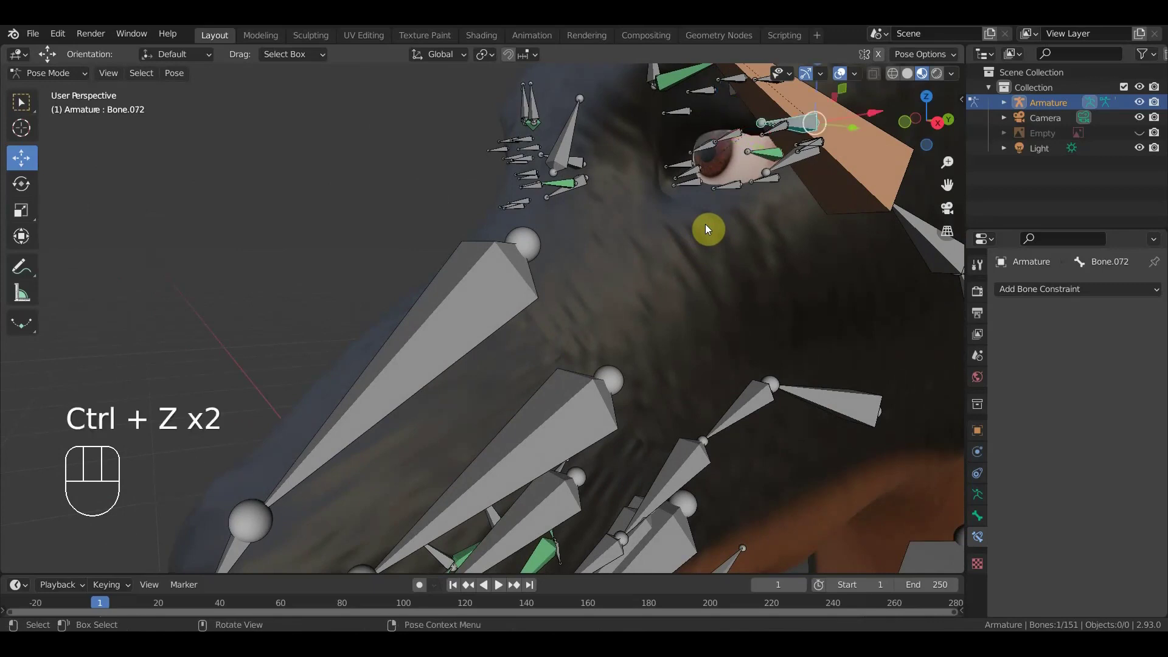
key(ctrl+z)
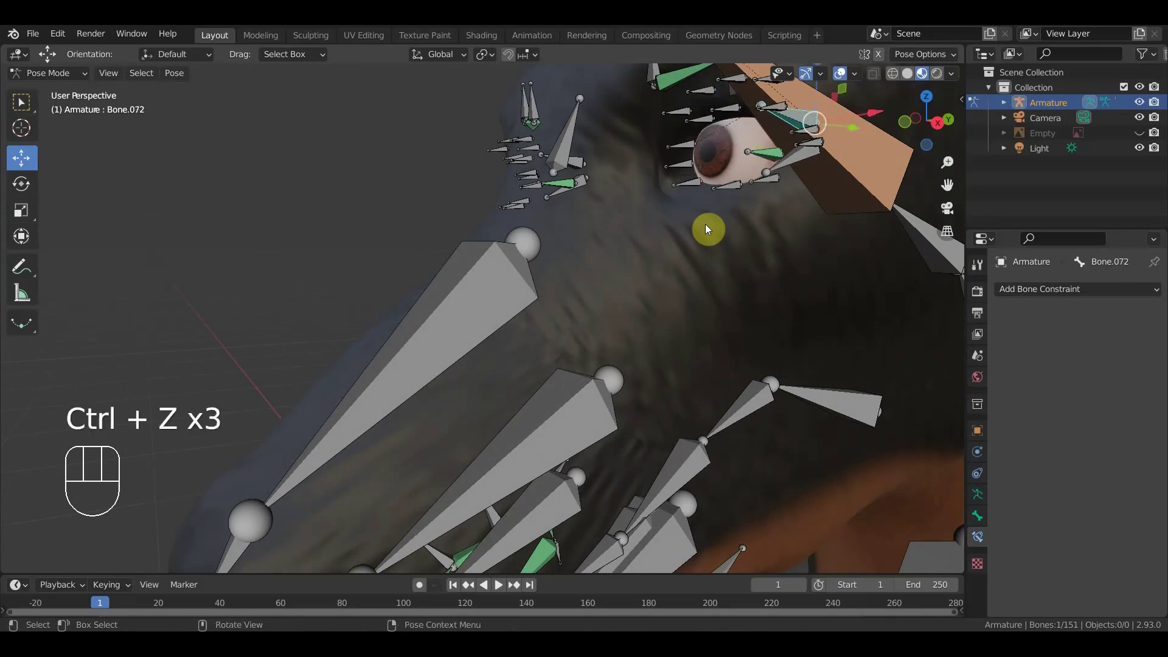
- From a side view, rotate small bone Bone.137 beside the eye, undo, and zoom to the eyeball
drag(729, 232, 695, 236)
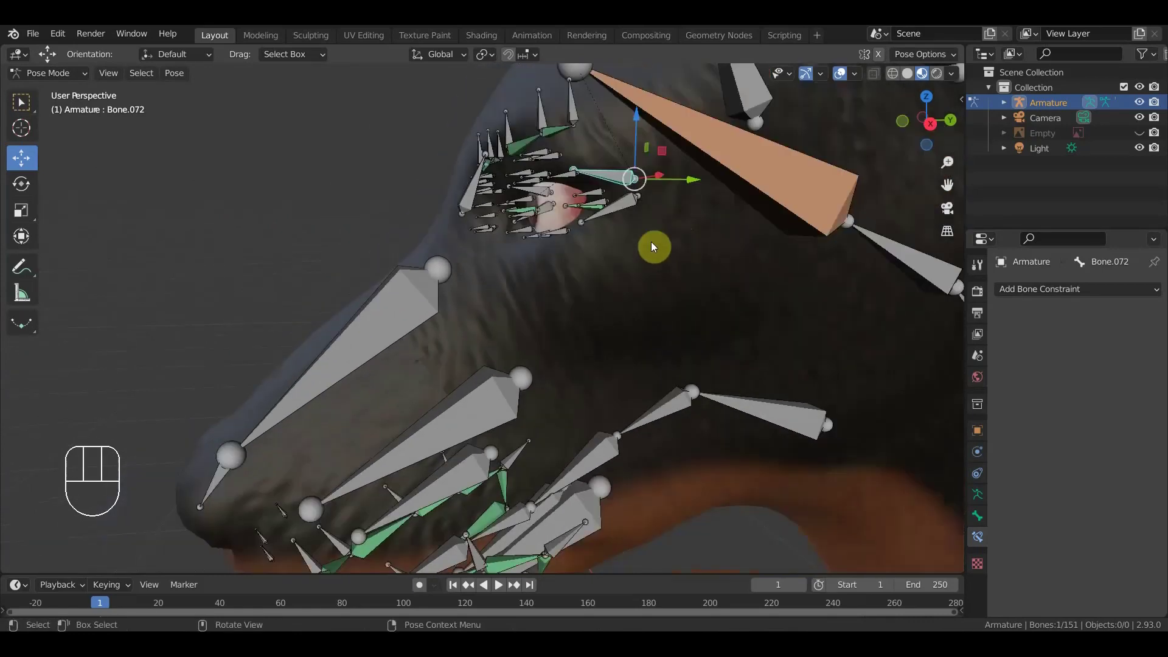
drag(591, 216, 652, 224)
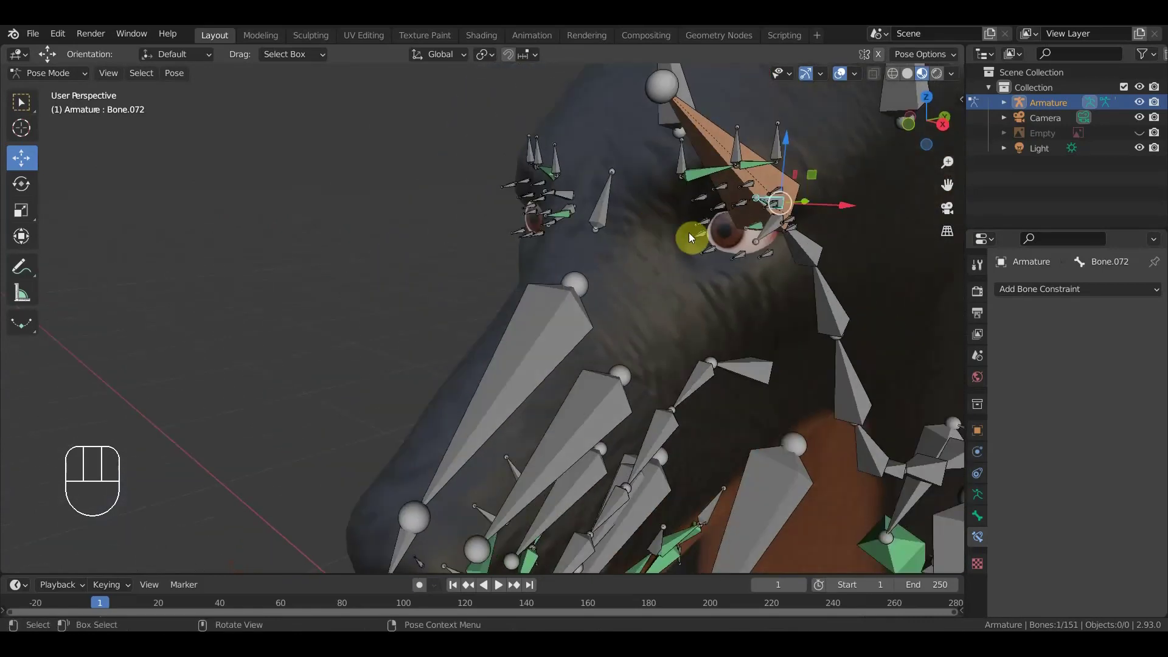
drag(681, 238, 671, 242)
drag(672, 244, 615, 225)
drag(619, 237, 663, 307)
drag(672, 301, 3, 294)
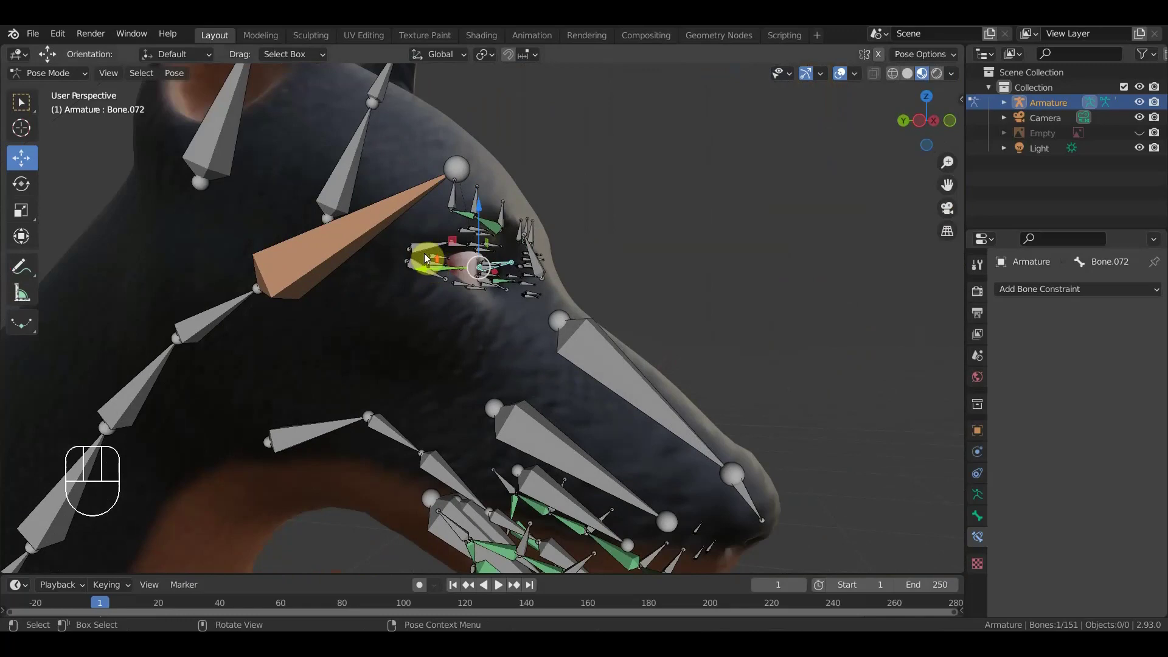
click(427, 249)
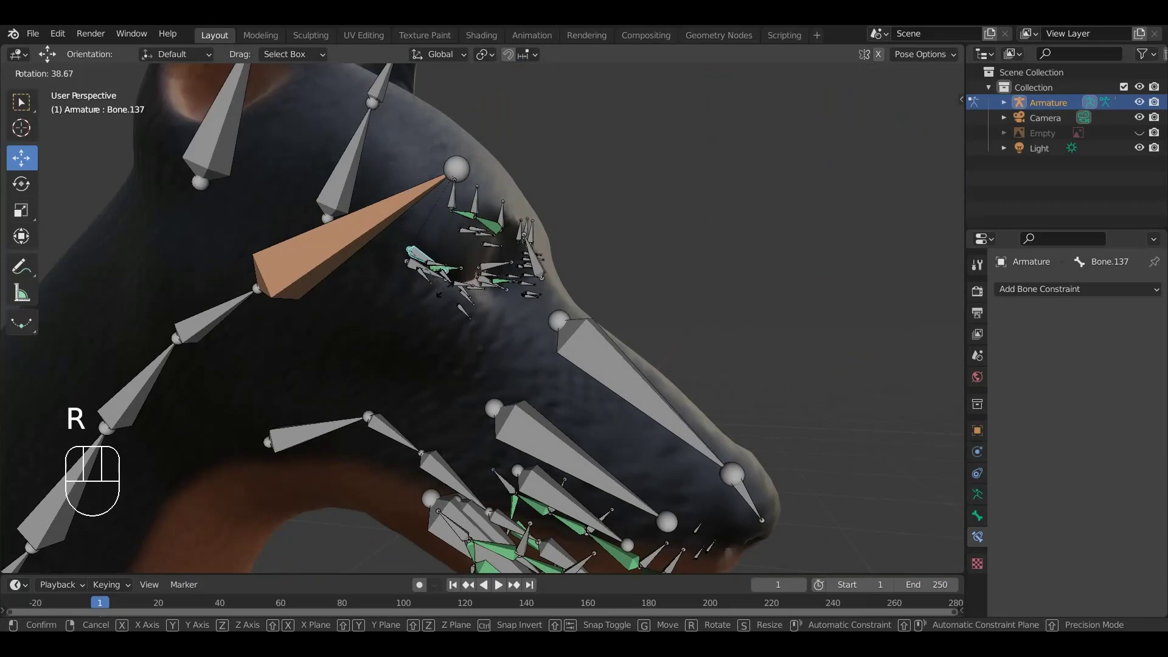
drag(447, 291, 408, 293)
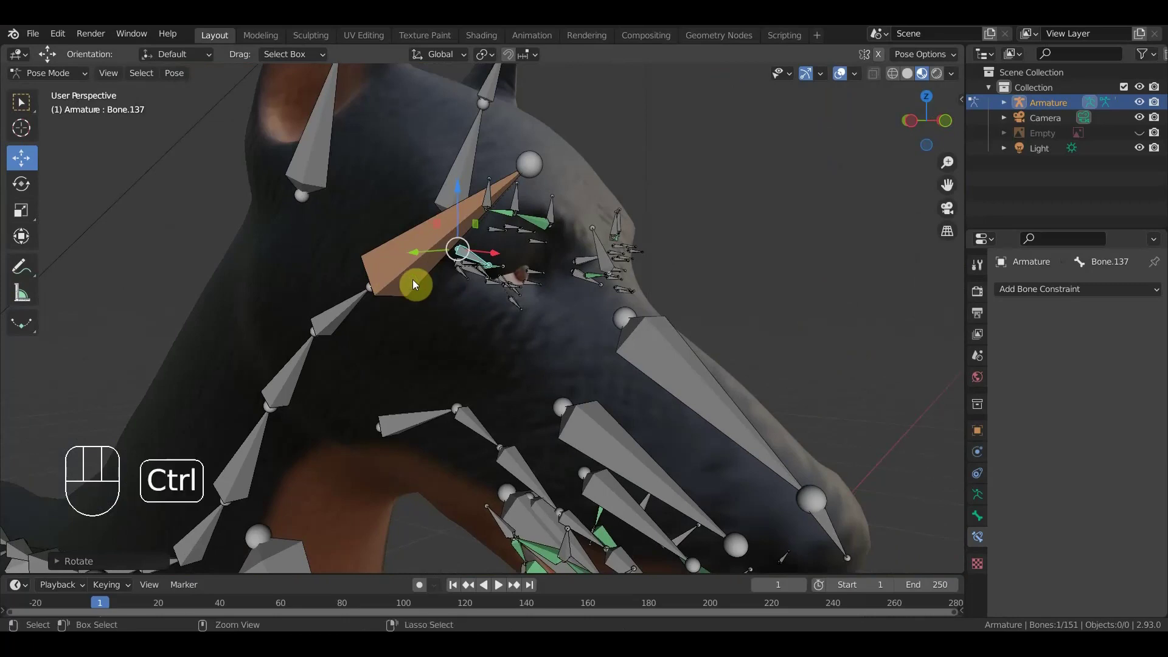
key(ctrl+z)
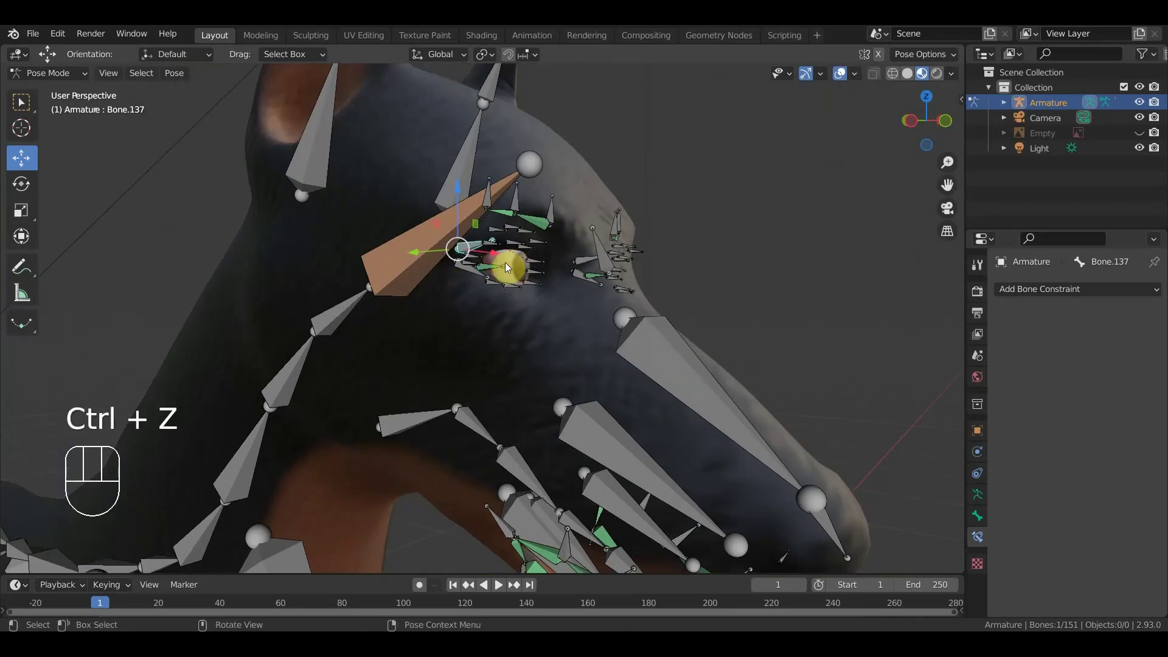
drag(495, 272, 536, 282)
drag(537, 283, 300, 293)
click(912, 263)
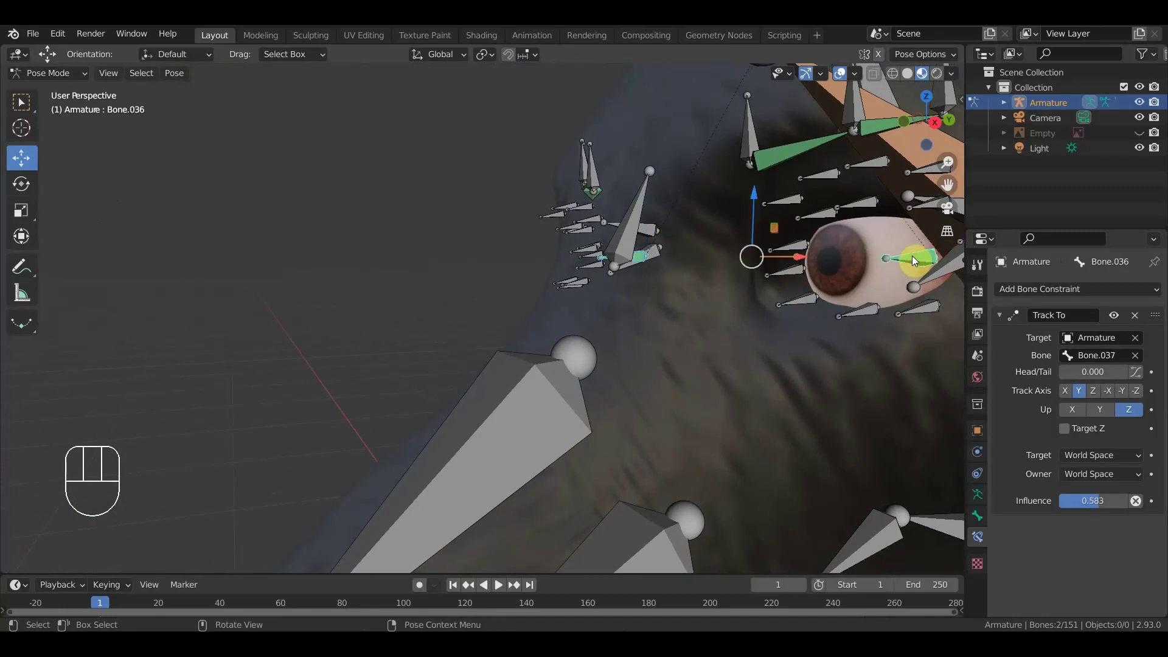
drag(680, 302, 639, 291)
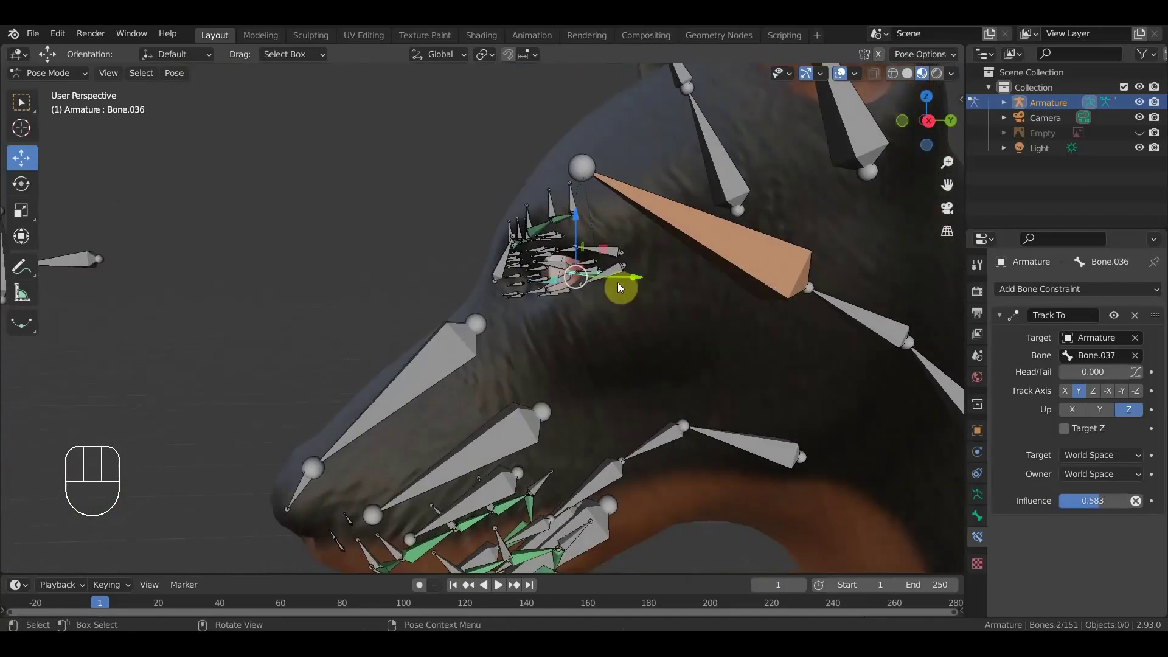
drag(646, 273, 653, 325)
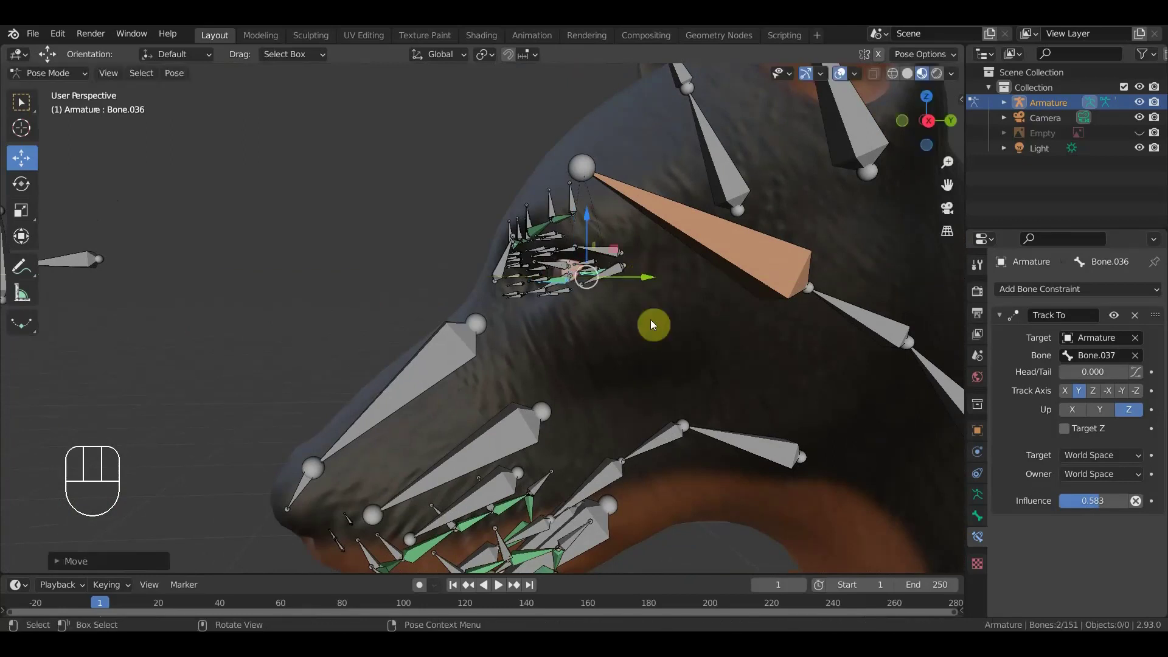
drag(657, 330, 780, 322)
middle_click(721, 315)
drag(749, 302, 740, 304)
drag(756, 336, 769, 374)
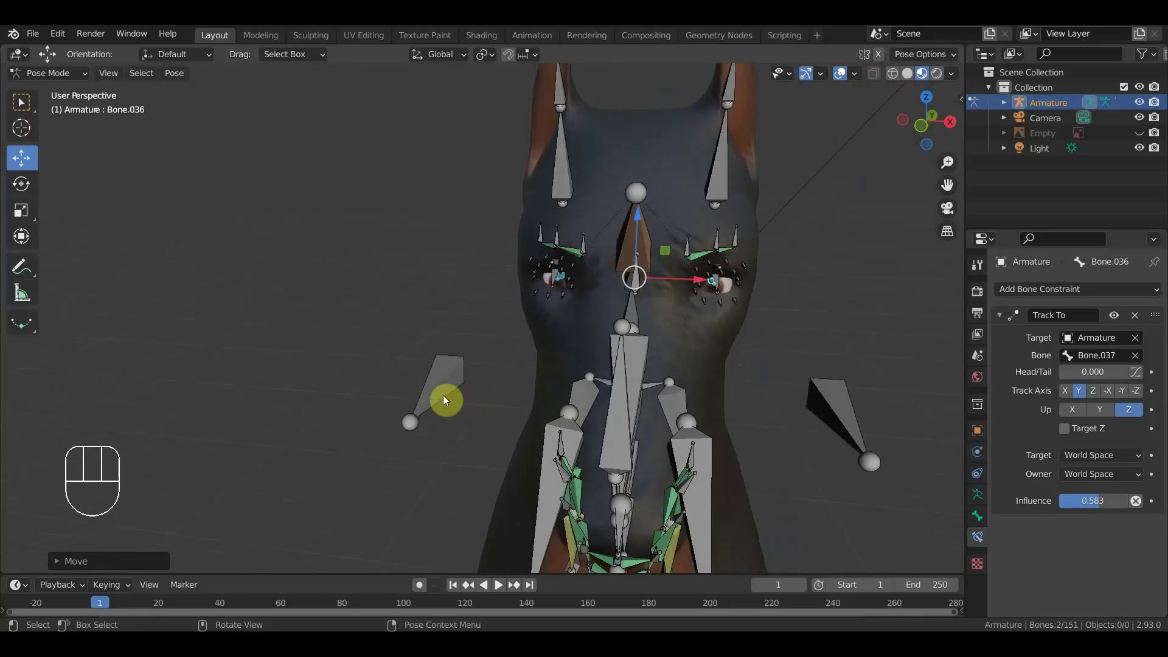
drag(443, 399, 450, 435)
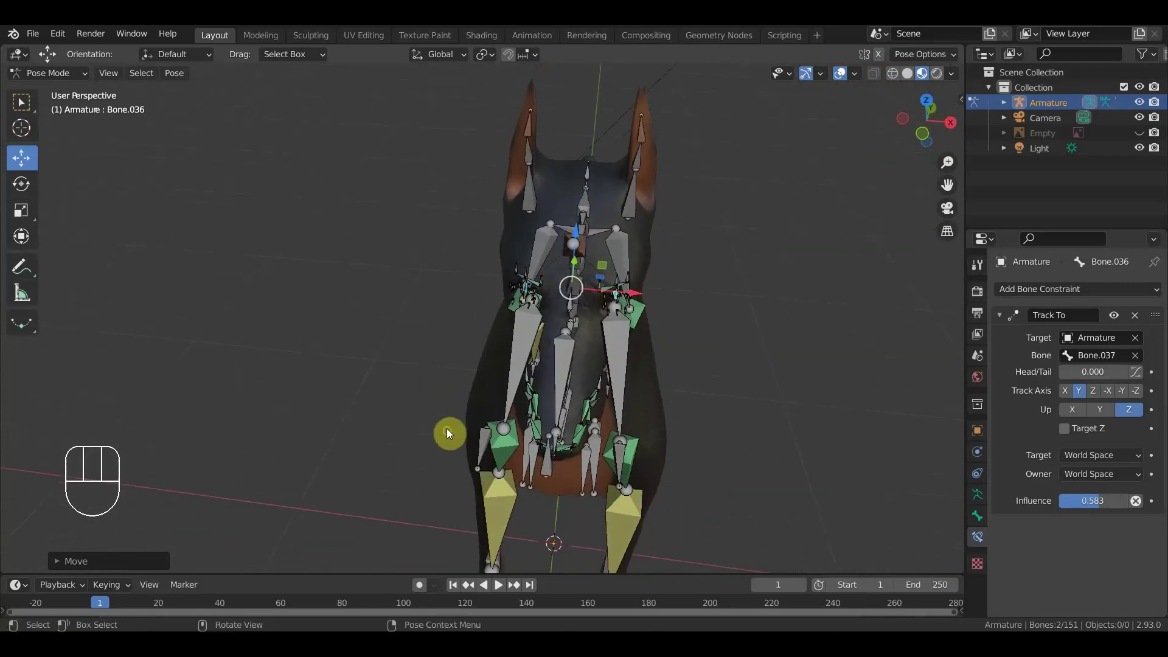
drag(478, 418, 486, 376)
middle_click(562, 290)
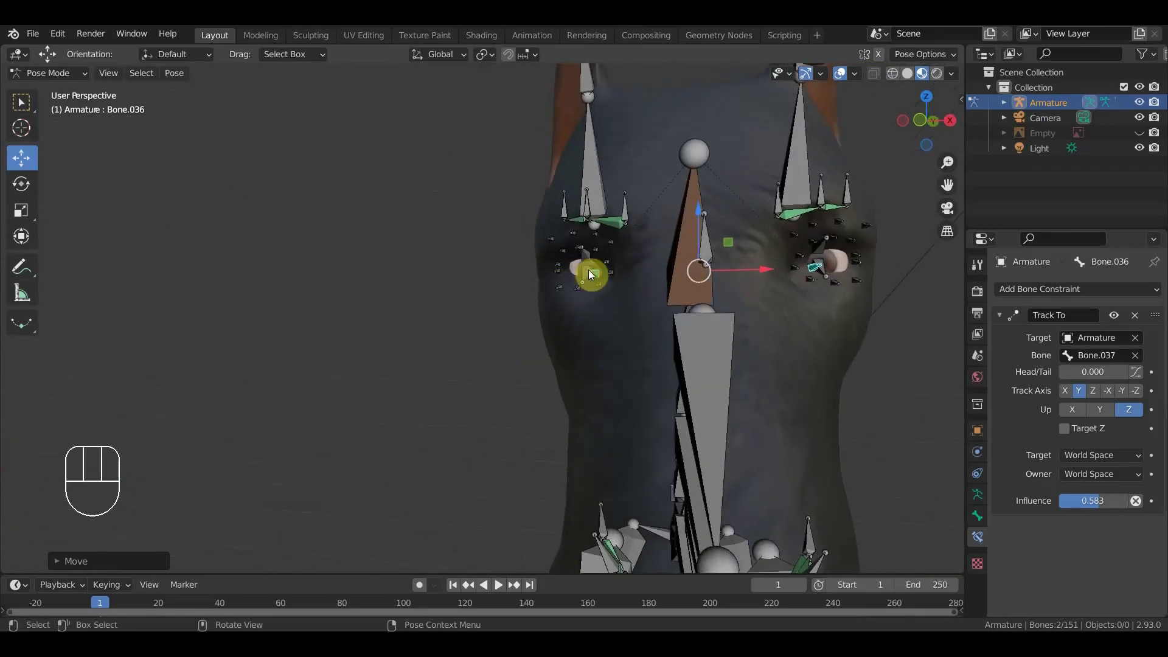
drag(585, 278, 593, 277)
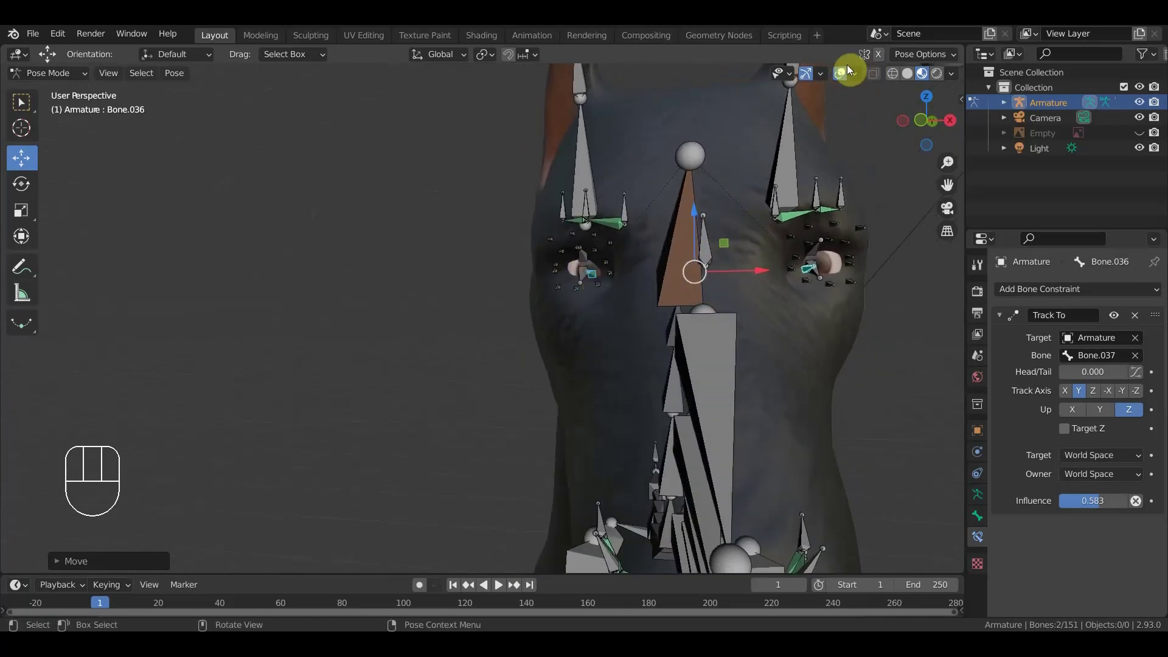
click(847, 80)
drag(814, 222, 813, 220)
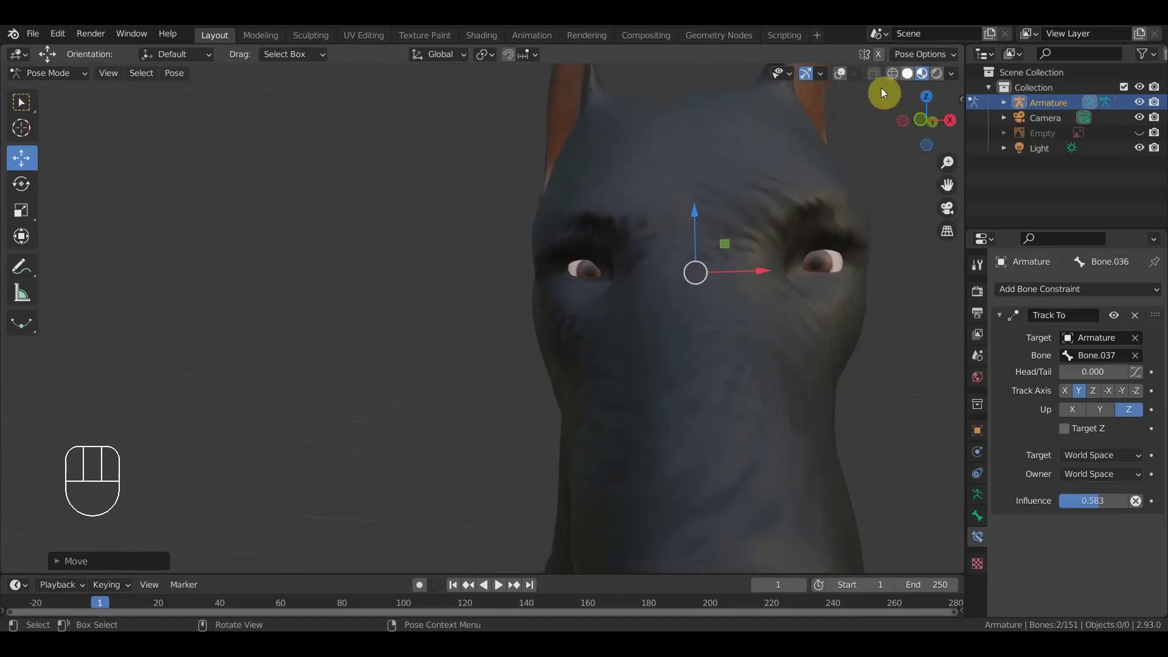
click(896, 80)
click(913, 78)
click(927, 78)
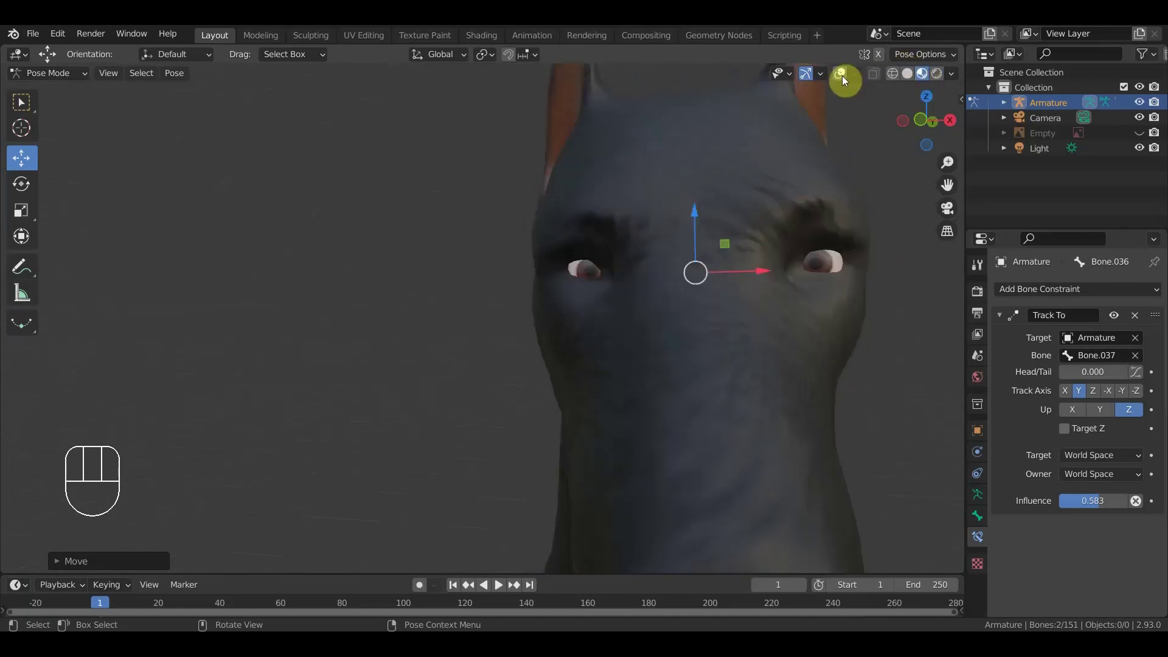
click(843, 78)
- Select the eye control then target Bone.105 and hide the bones so only the face shows
drag(596, 282, 615, 284)
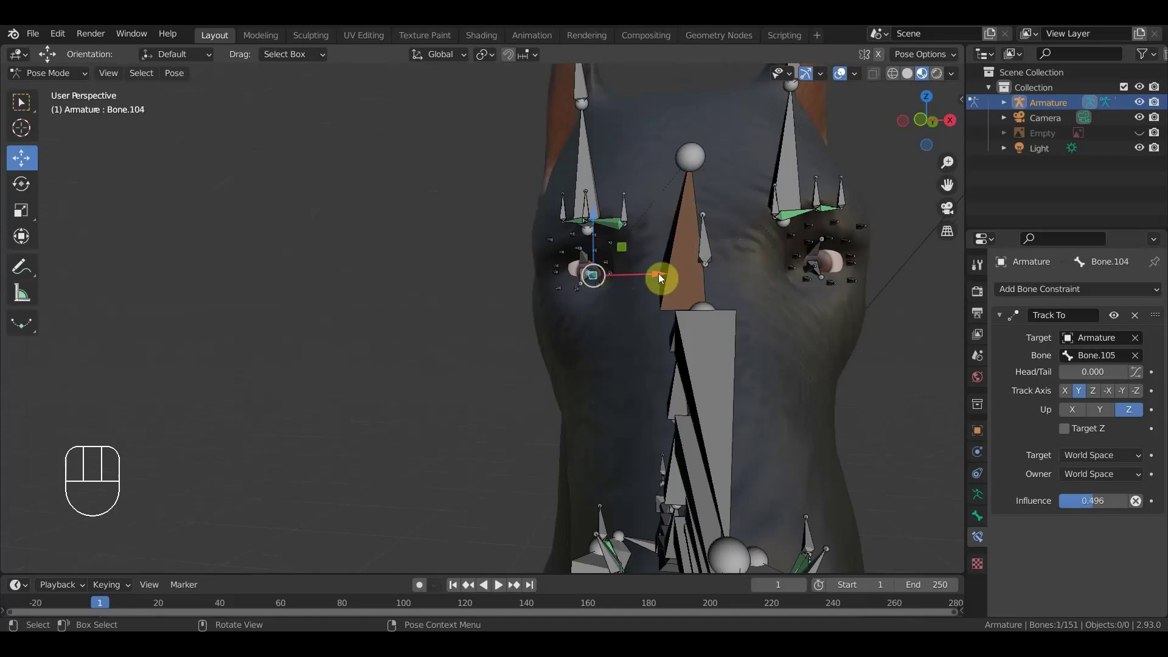
drag(665, 279, 658, 279)
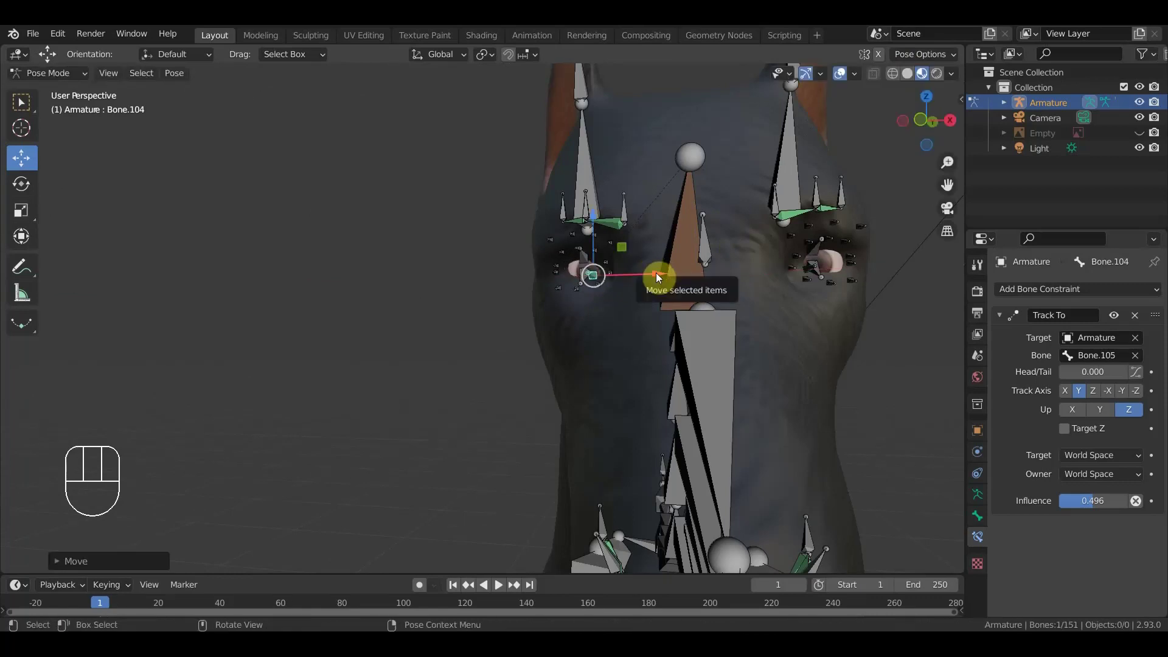
key(ctrl+z)
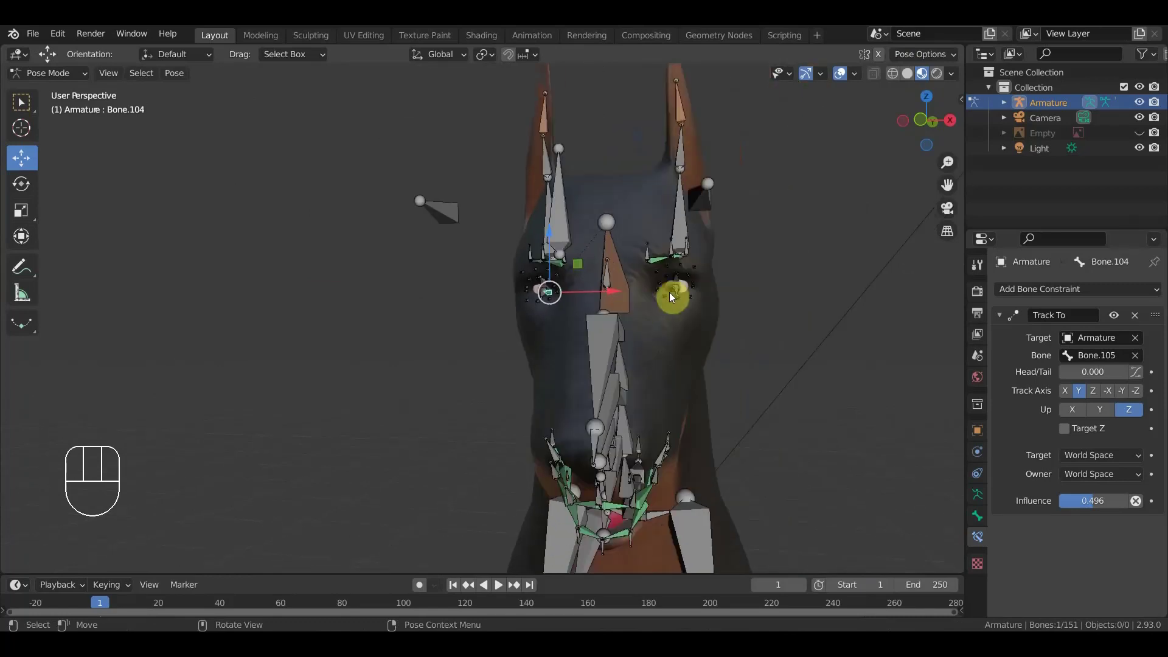
middle_click(551, 318)
drag(476, 297, 716, 228)
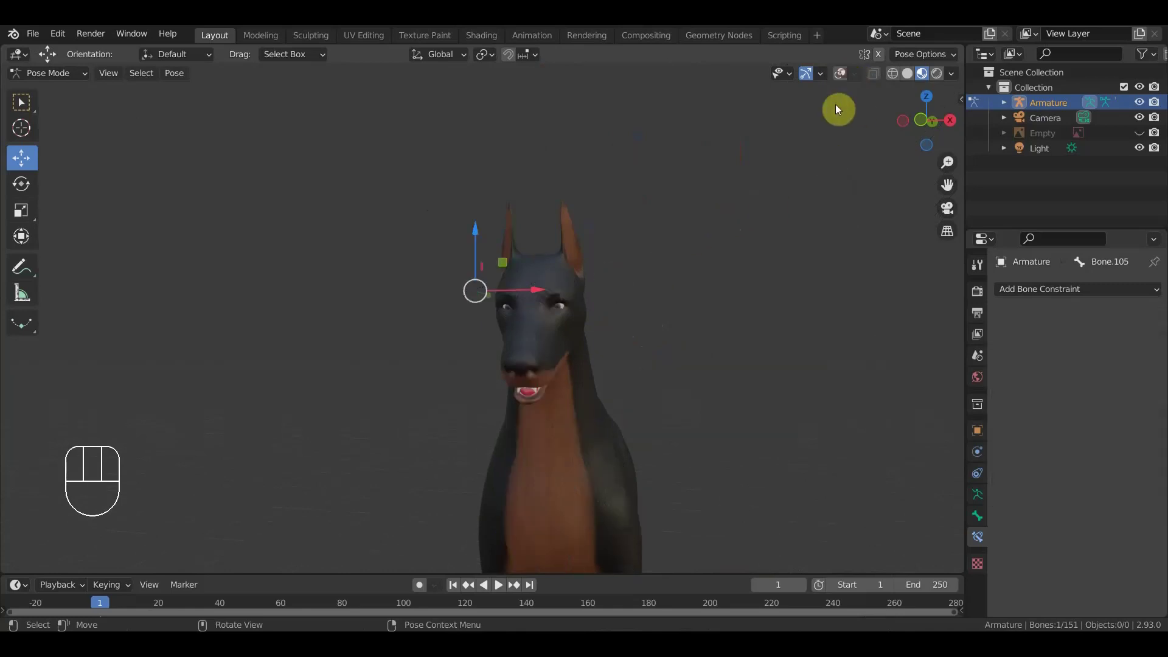
- In front view, drag eye target Bone.105 above, around and left of the eyes to check tracking
key(KP_1)
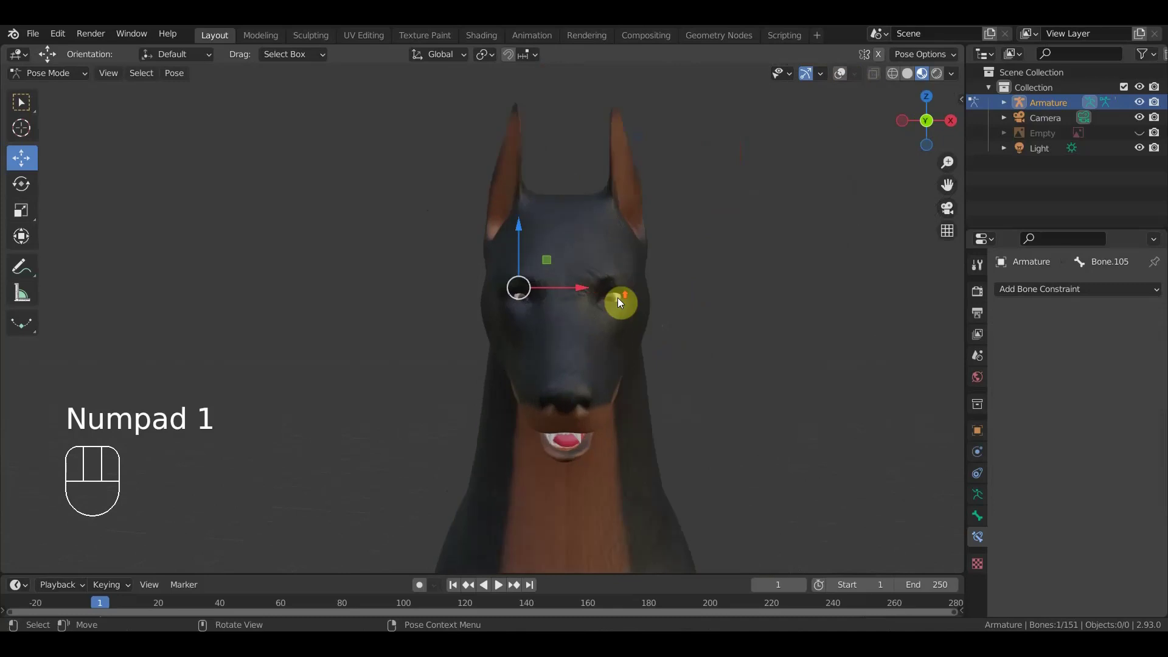
drag(522, 234, 545, 245)
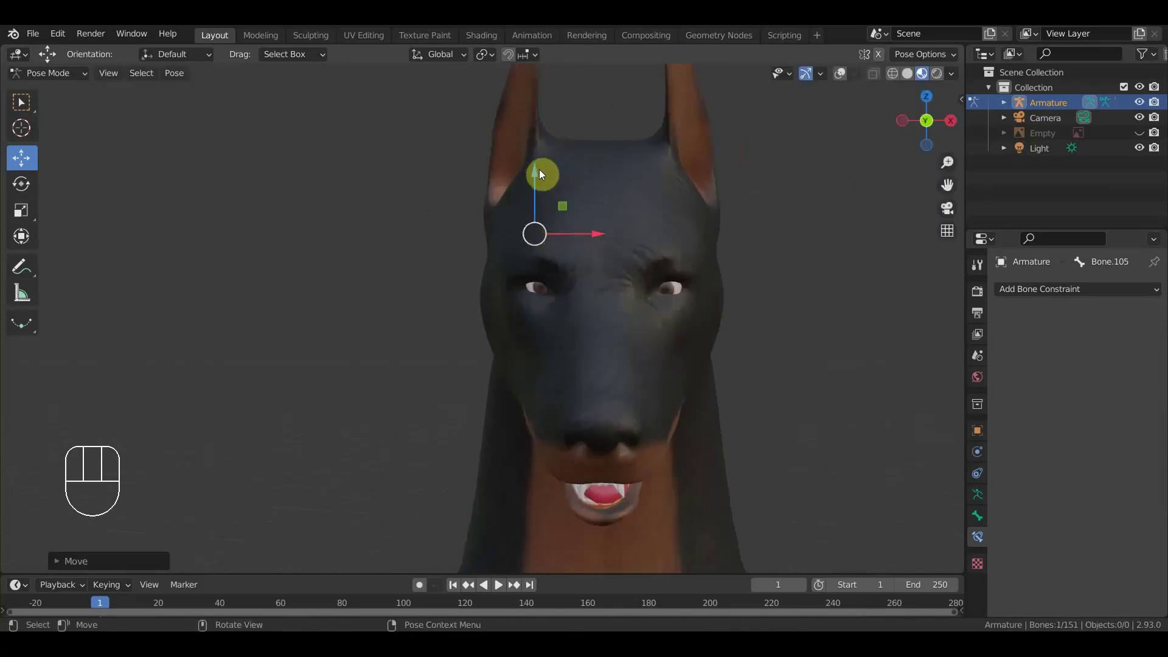
drag(544, 178, 551, 201)
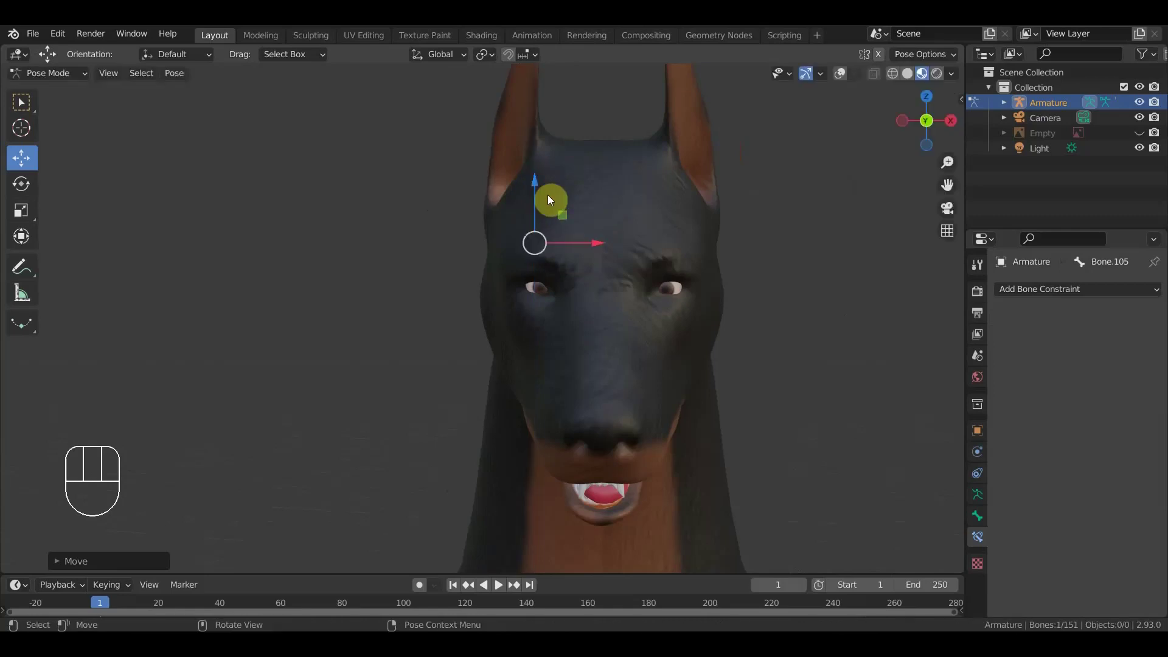
drag(601, 246, 590, 252)
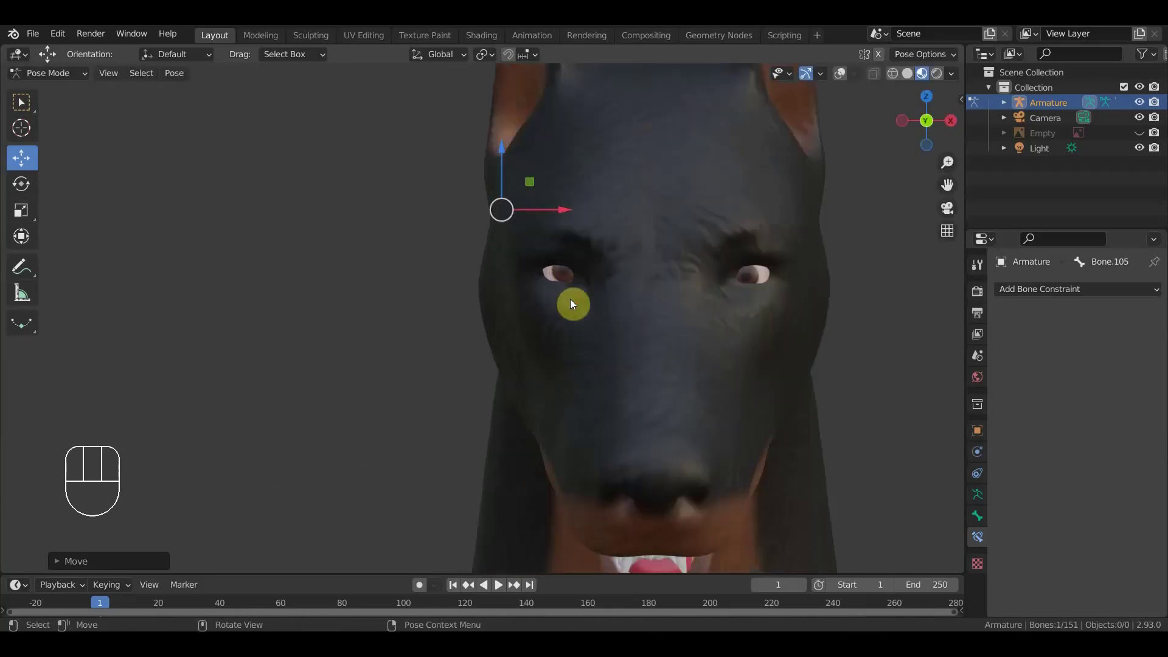
middle_click(645, 275)
drag(607, 272, 614, 271)
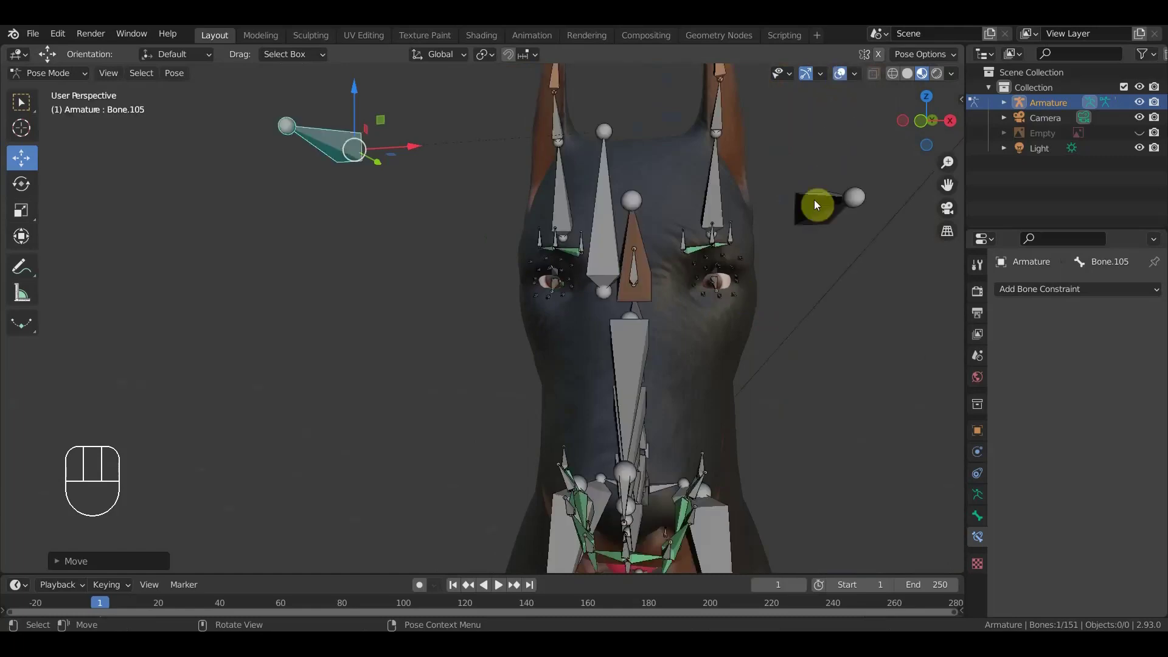
- With bones hidden, move Bone.037 in front of the face and check its distance from the side
drag(655, 292, 744, 283)
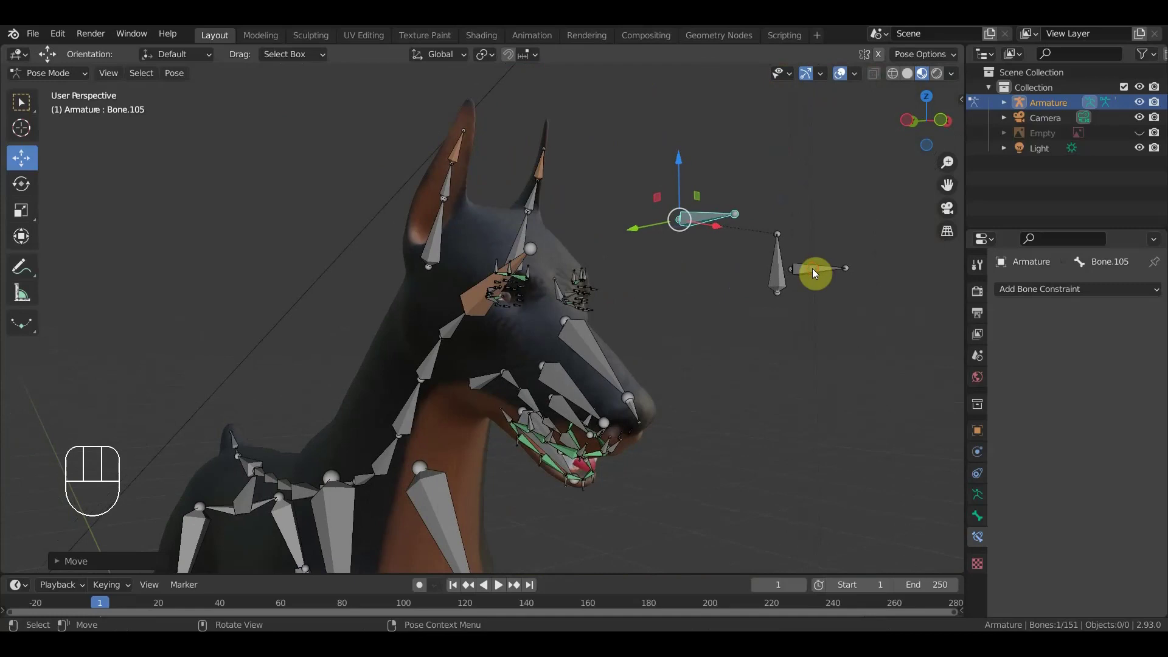
drag(816, 291, 736, 291)
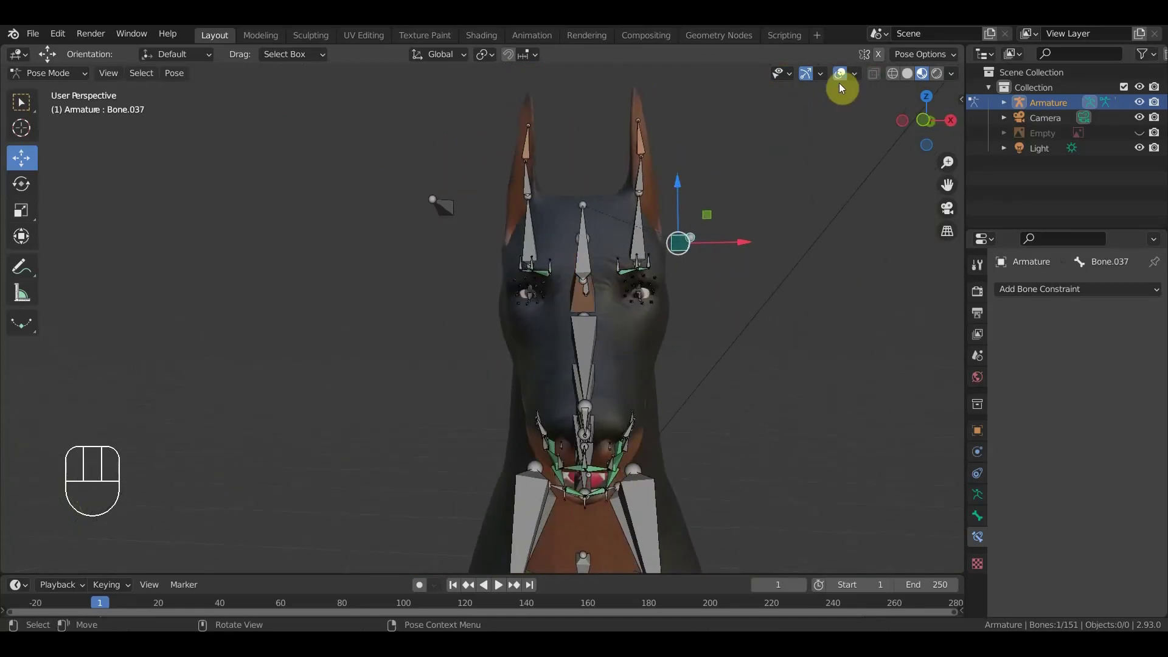
click(842, 82)
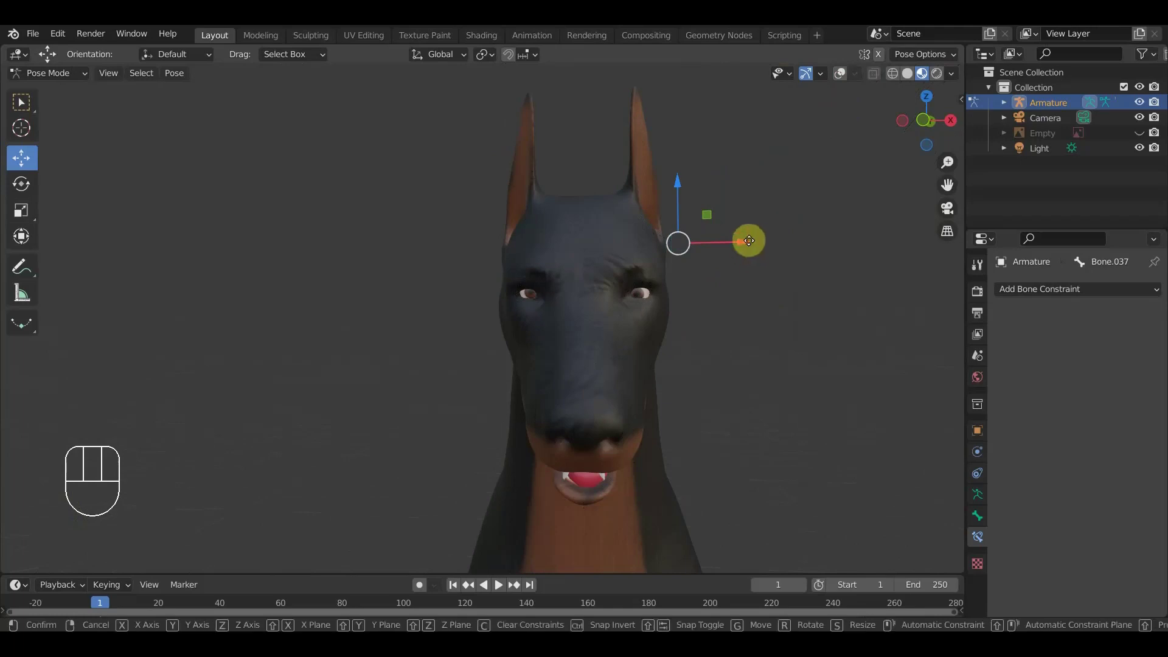
drag(756, 241, 736, 222)
drag(742, 185, 733, 233)
drag(715, 272, 616, 281)
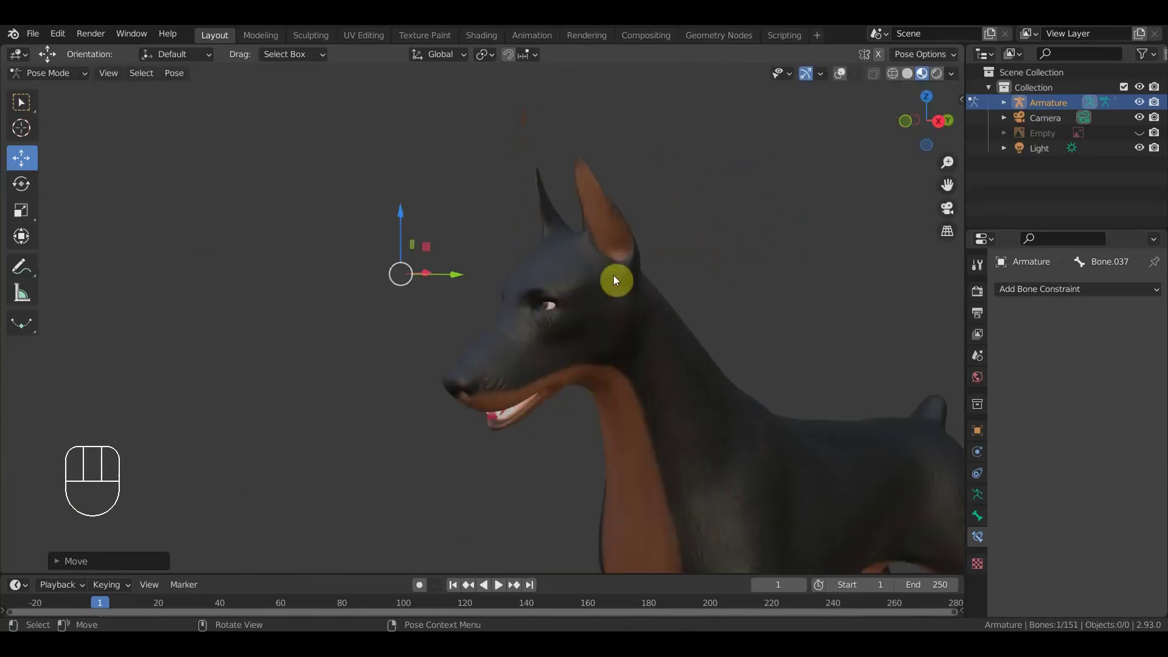
click(844, 80)
- Select Bone.038, drag it across the face in front view watching the eyes follow, and show bones again
drag(365, 305, 435, 310)
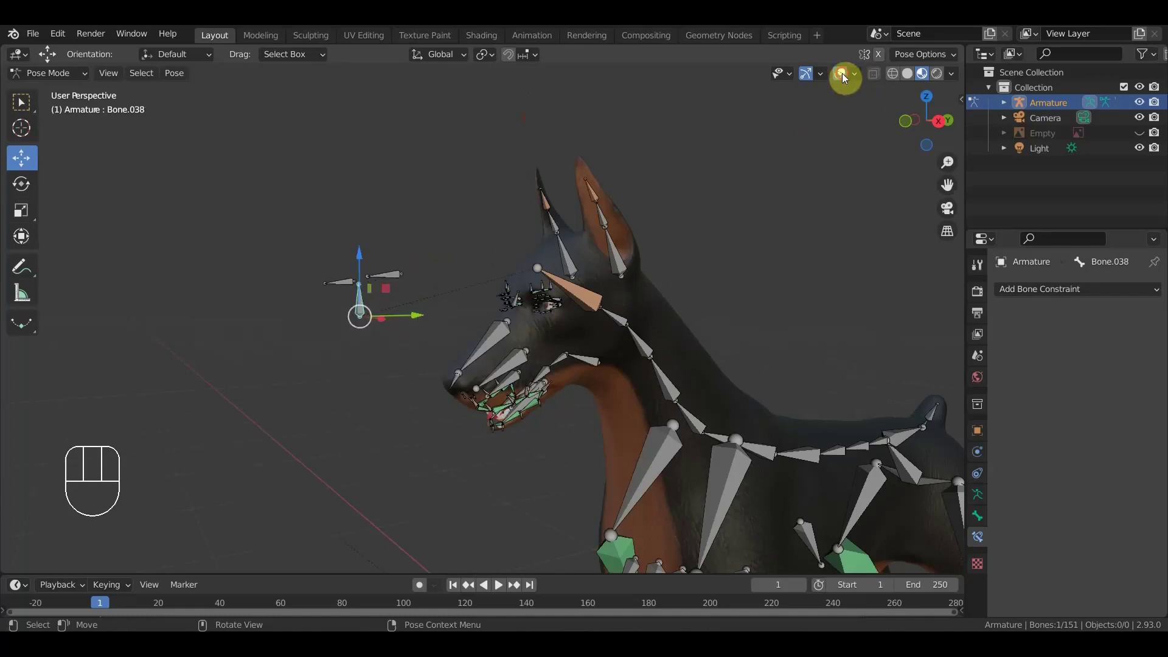
drag(649, 286, 763, 275)
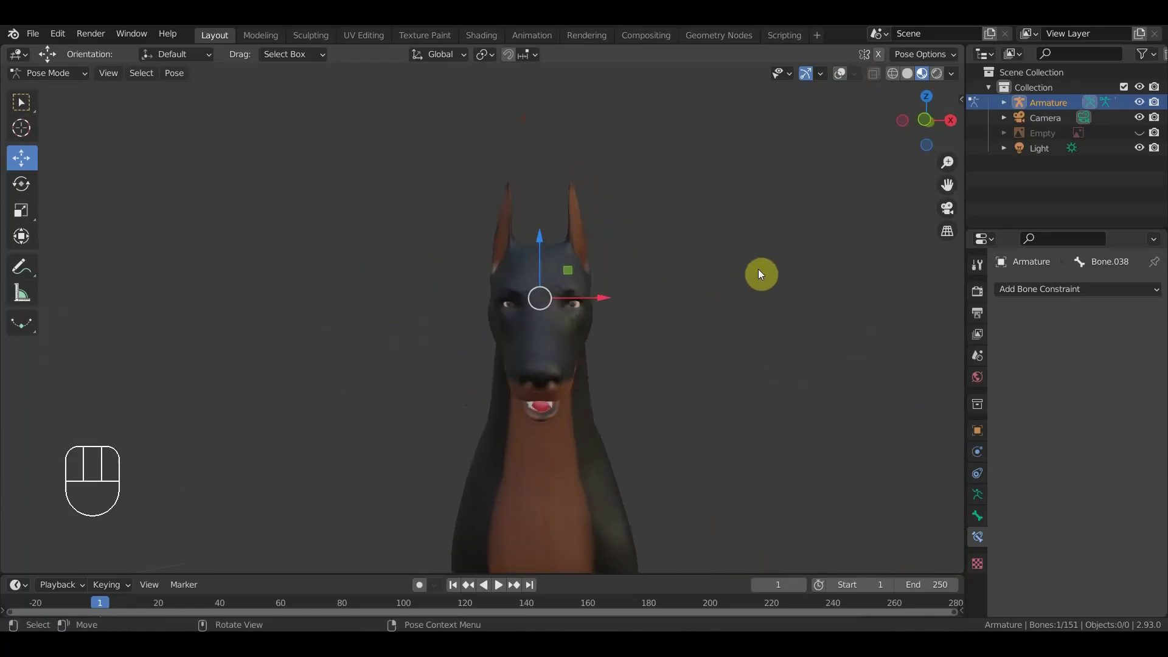
drag(649, 291, 751, 196)
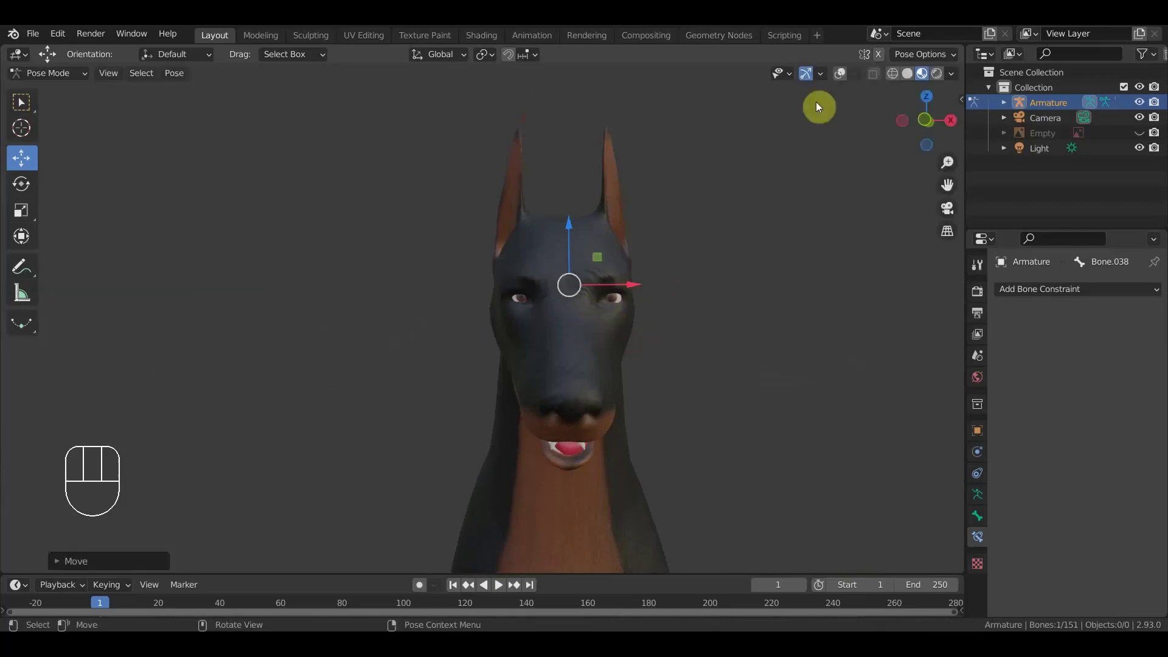
click(841, 82)
- Select eye target Bone.105 and switch the Doberman armature into Edit Mode
drag(757, 318, 707, 391)
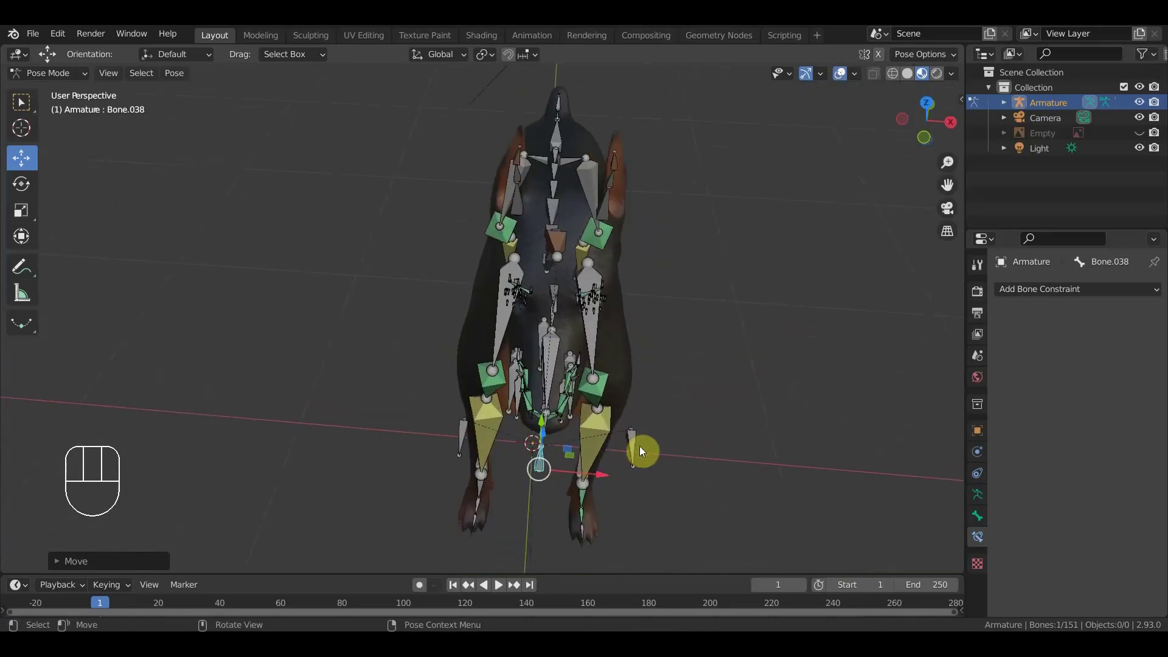
click(636, 453)
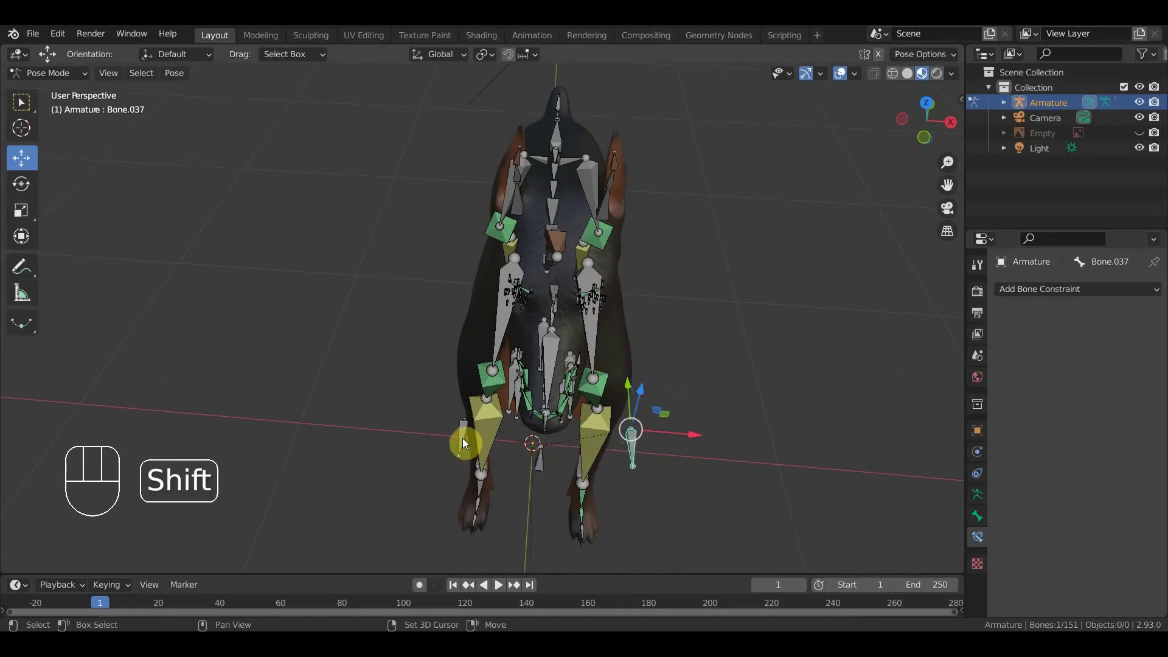
drag(613, 460, 569, 460)
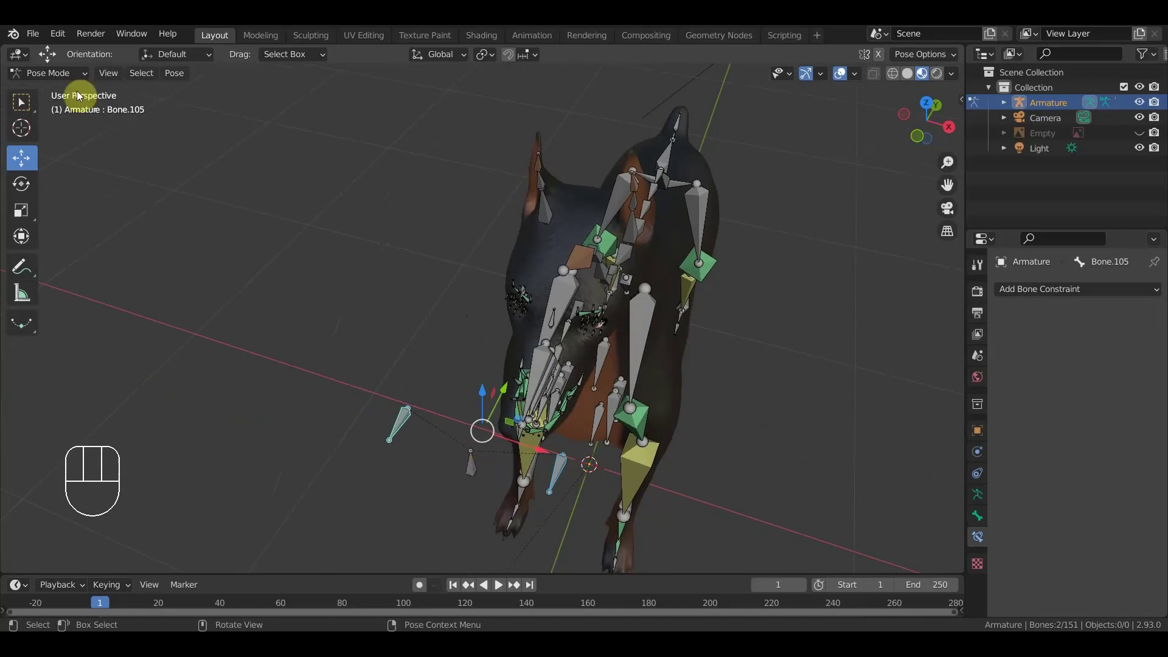
drag(68, 81, 434, 359)
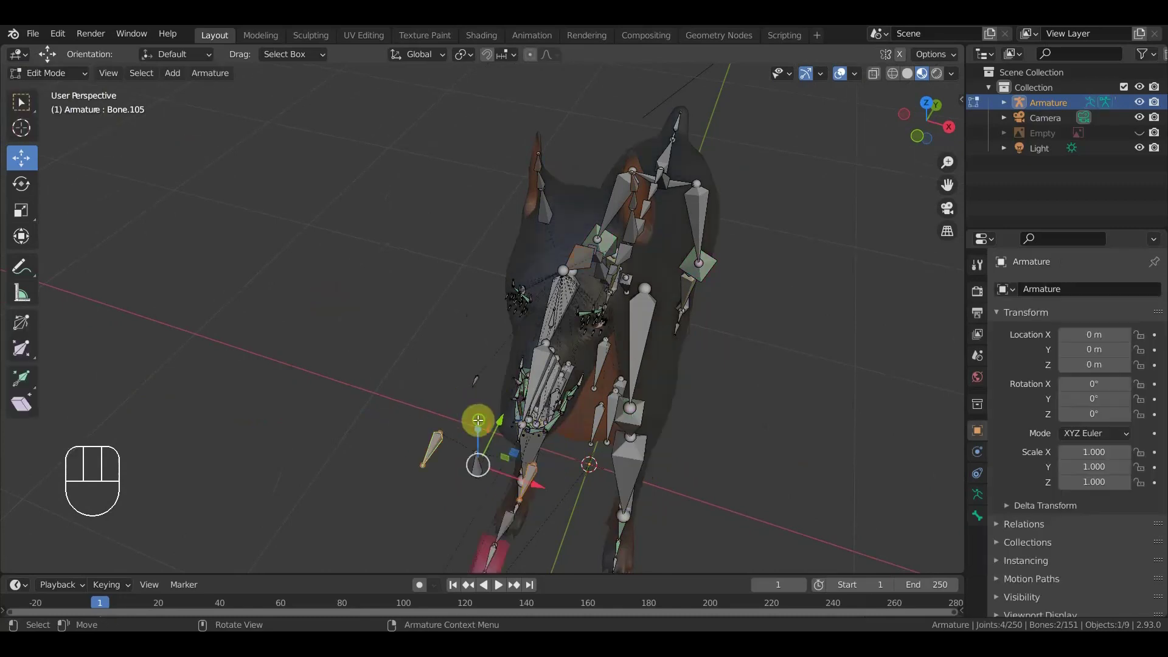
drag(485, 419, 501, 436)
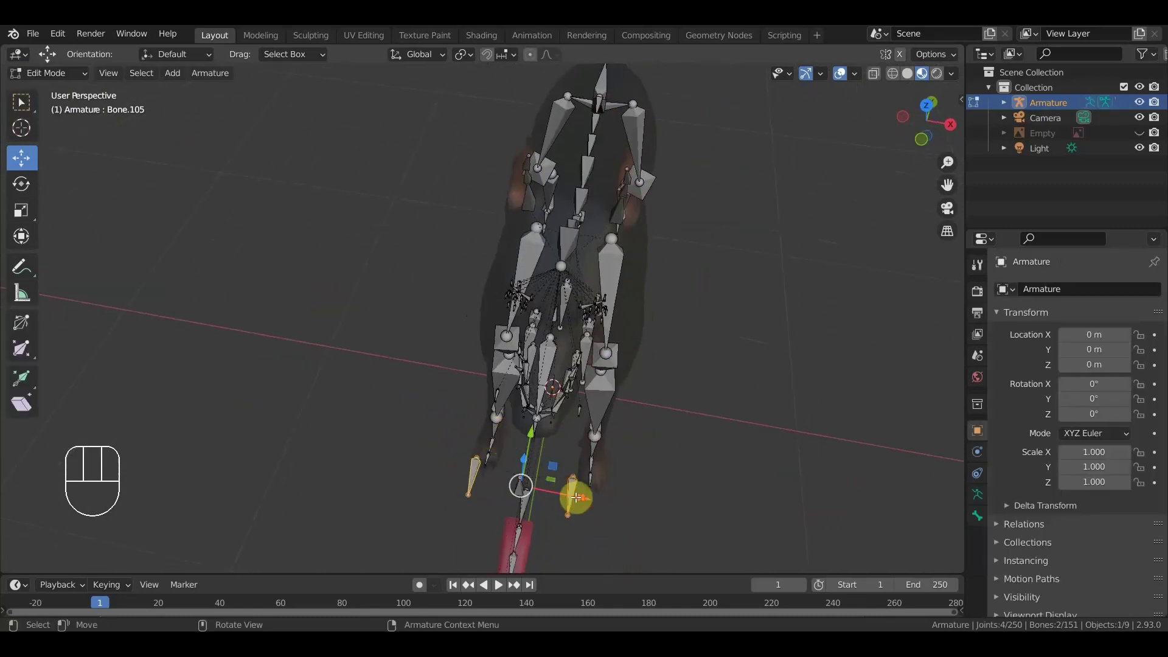
drag(598, 493, 613, 388)
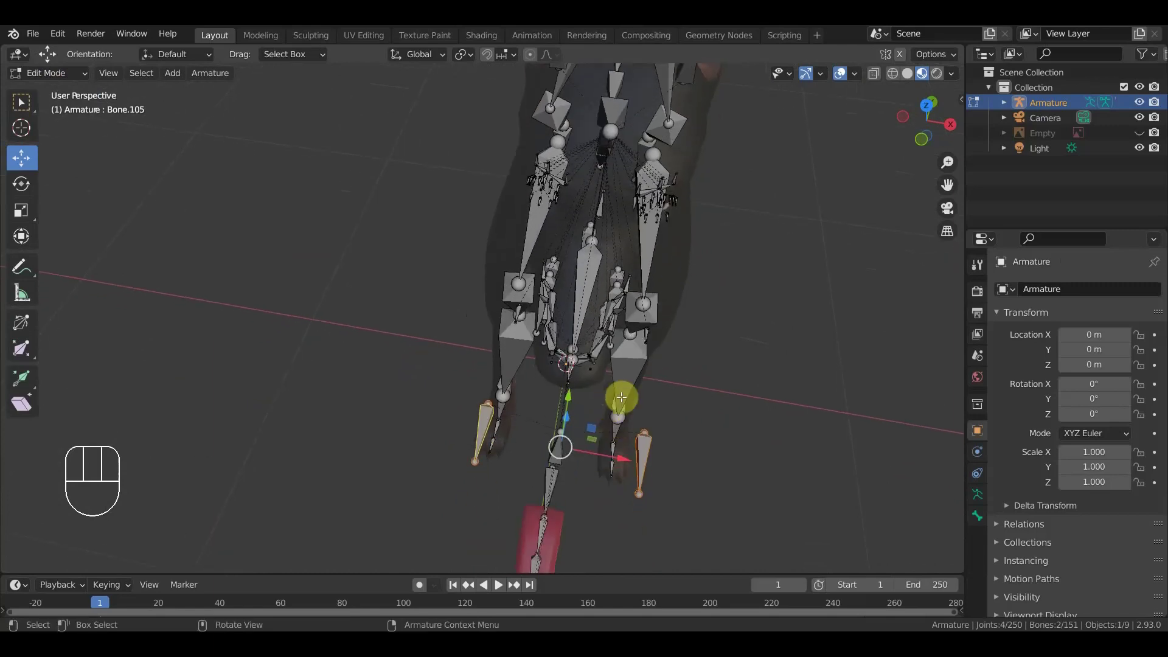
drag(641, 404, 656, 324)
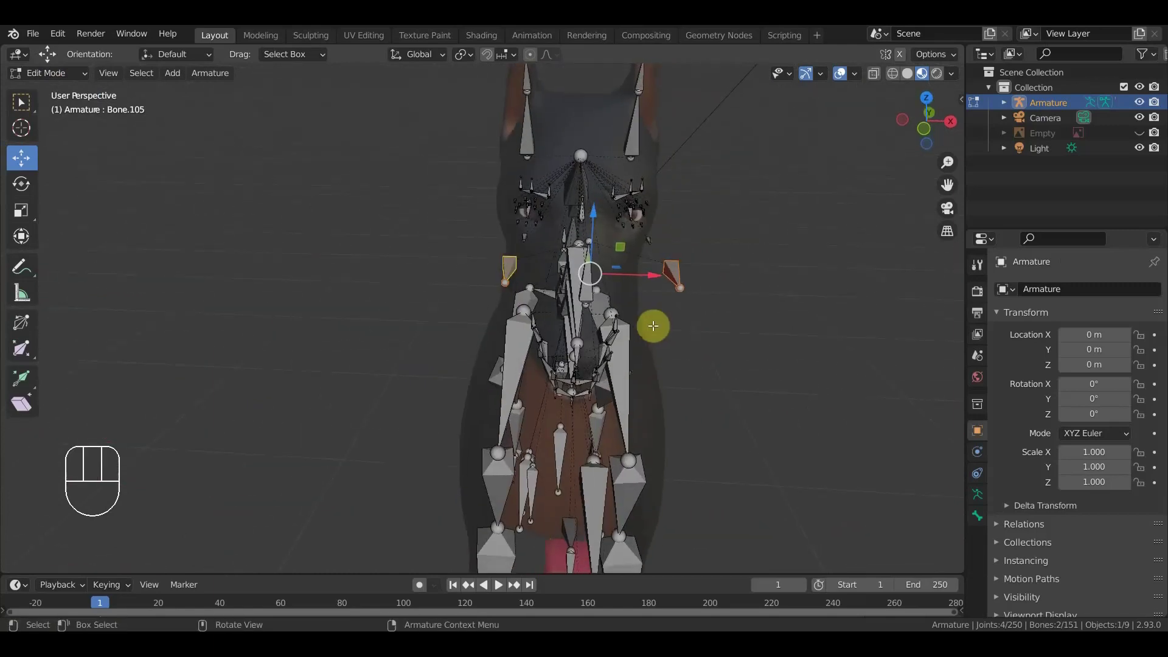
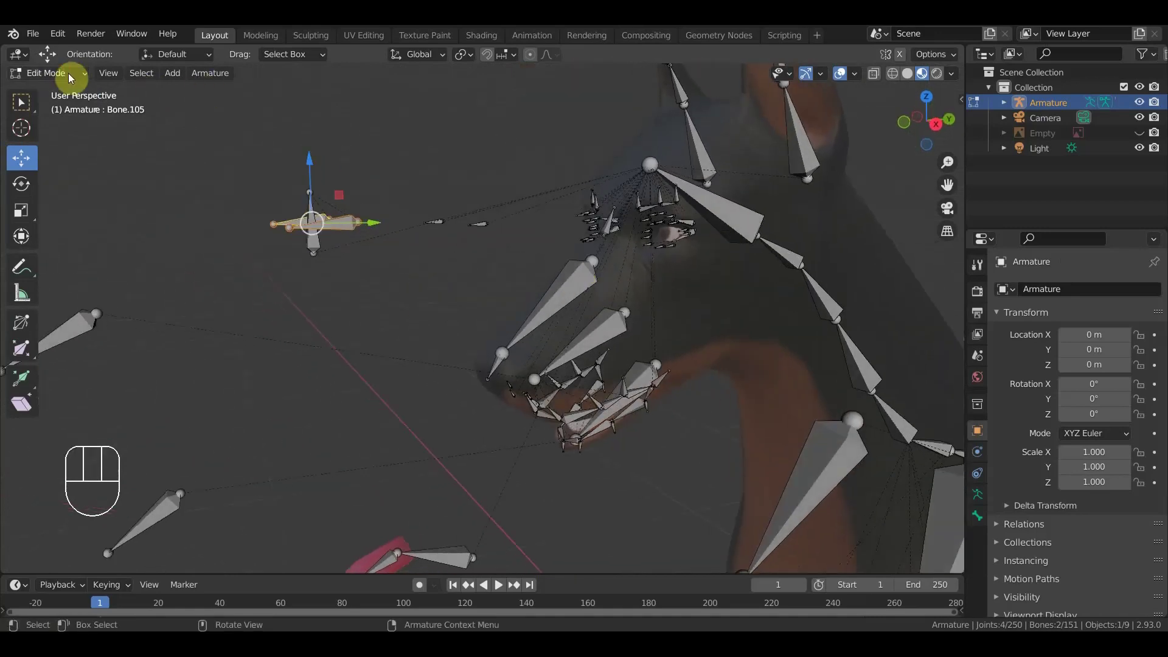
- Return the armature to Pose Mode and inspect the head bones from several angles
drag(62, 74, 401, 225)
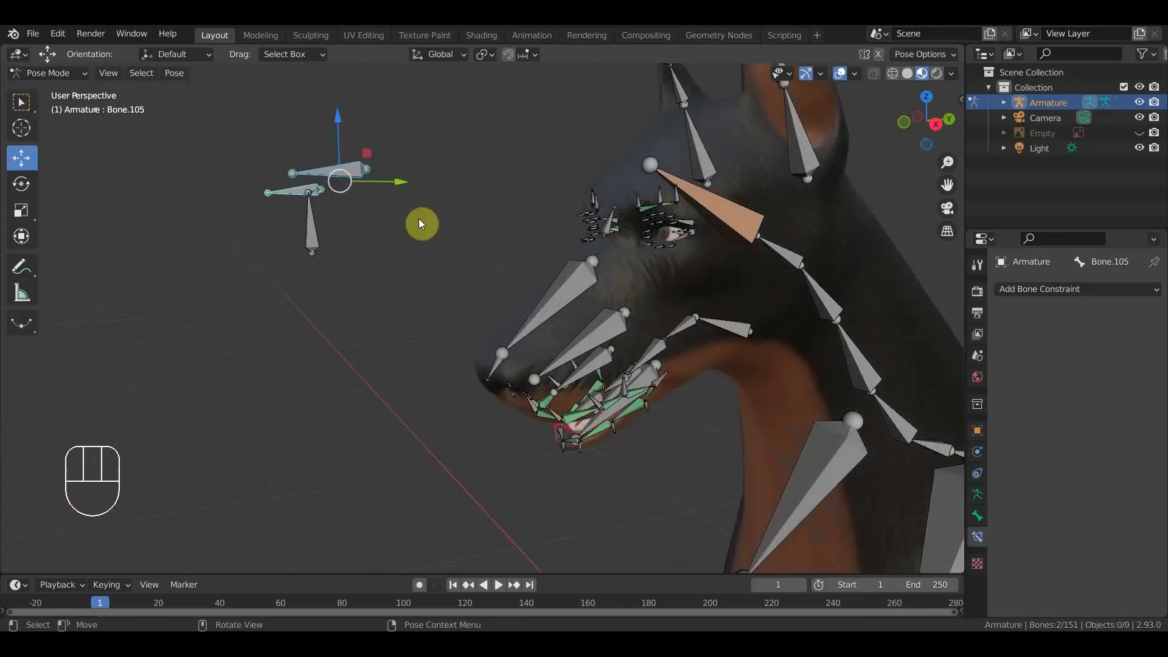
middle_click(430, 222)
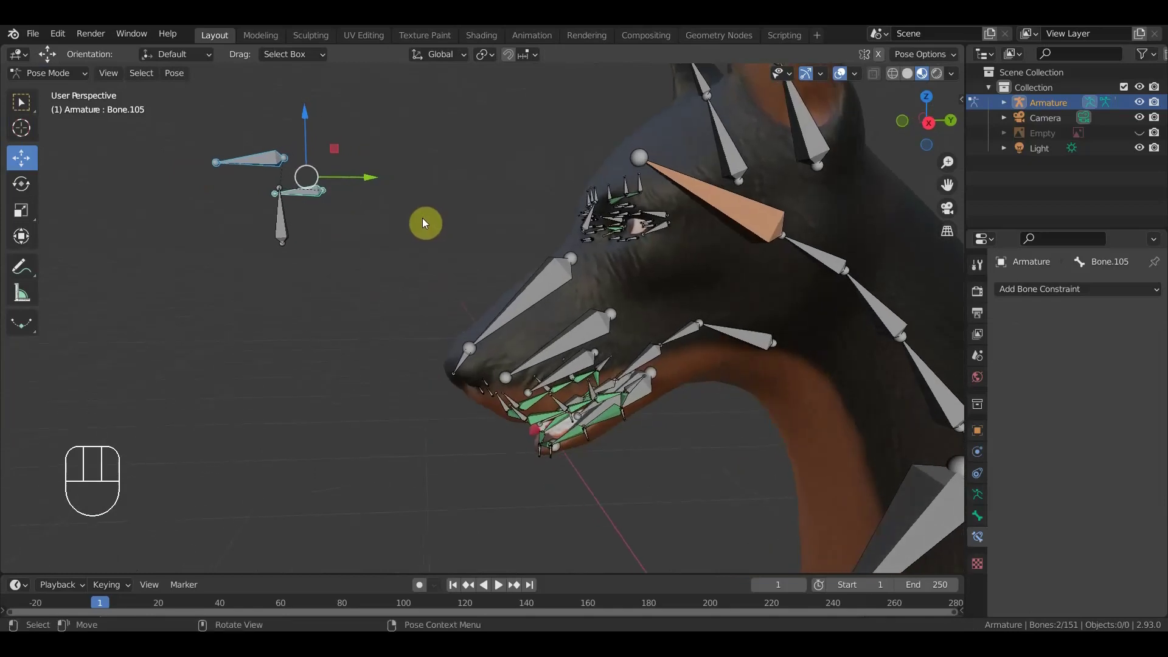
drag(511, 242, 772, 264)
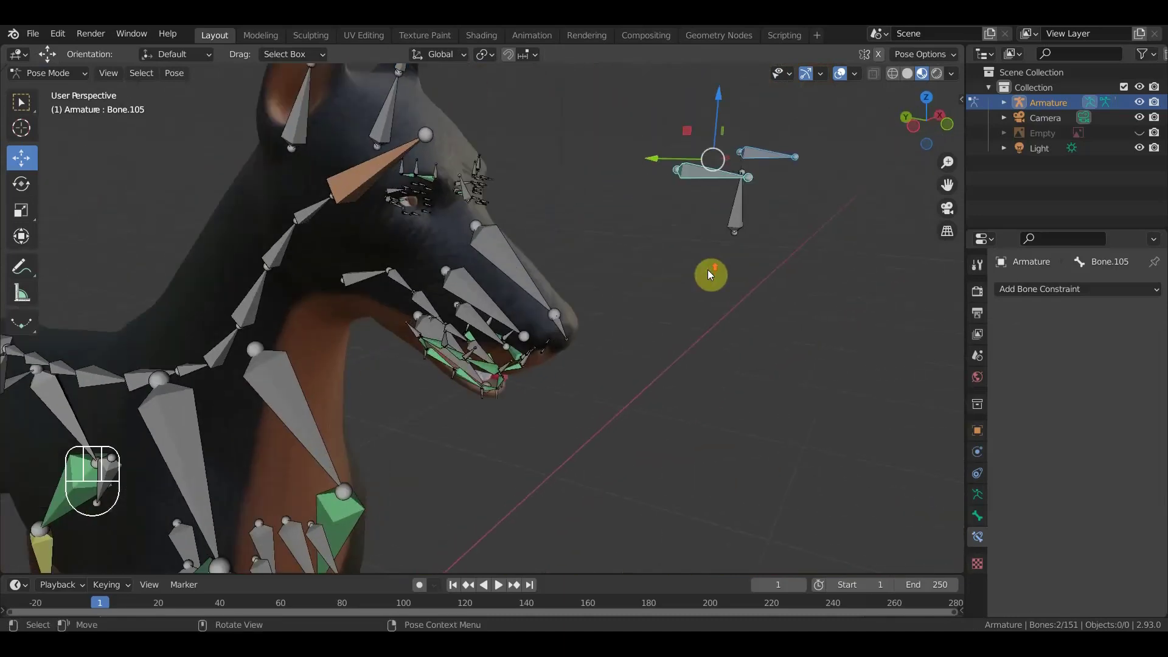
drag(698, 278, 474, 263)
key(KP_1)
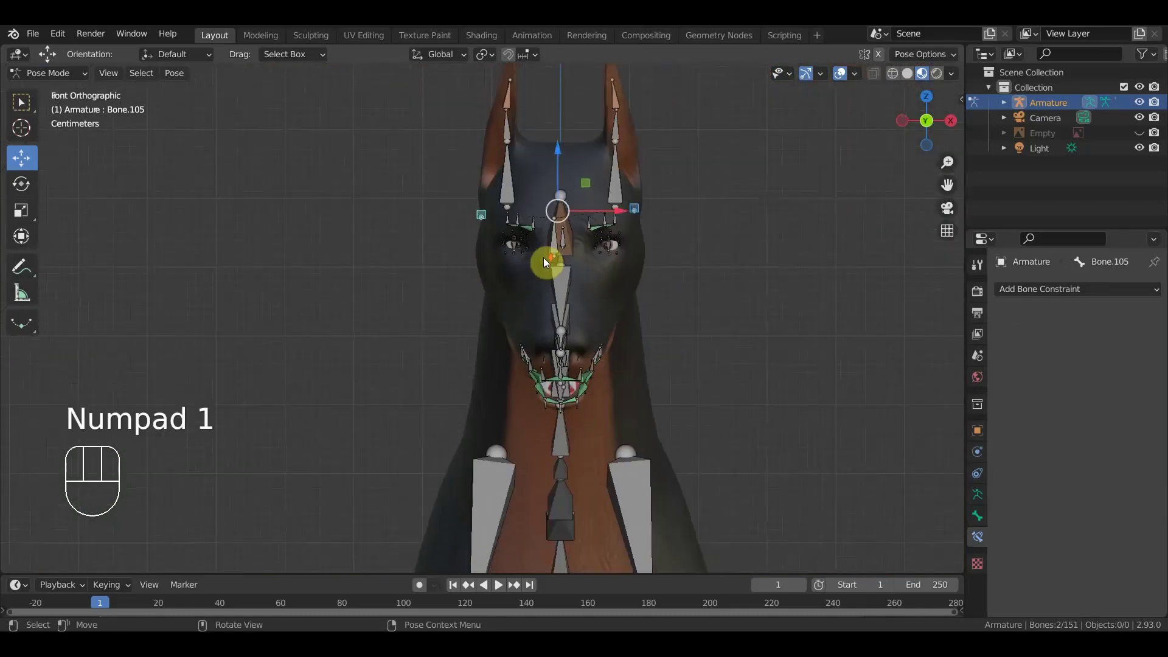
- Zoom onto the dog's head from the side and select Bone.079 near the muzzle
drag(591, 282, 591, 212)
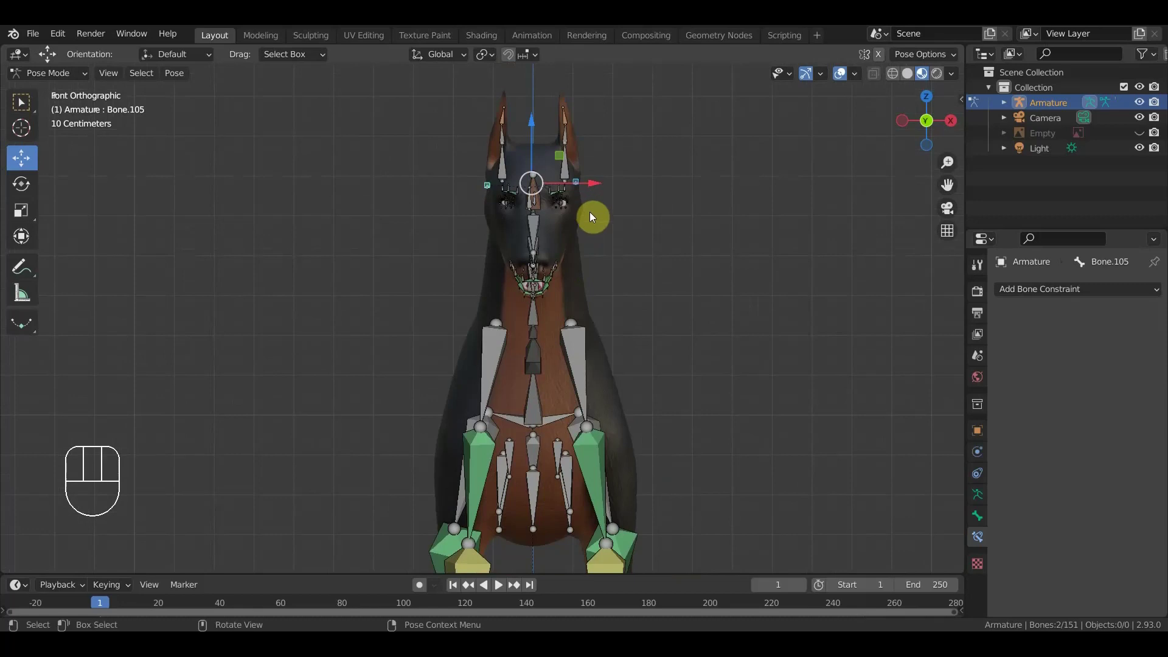
drag(595, 227, 453, 249)
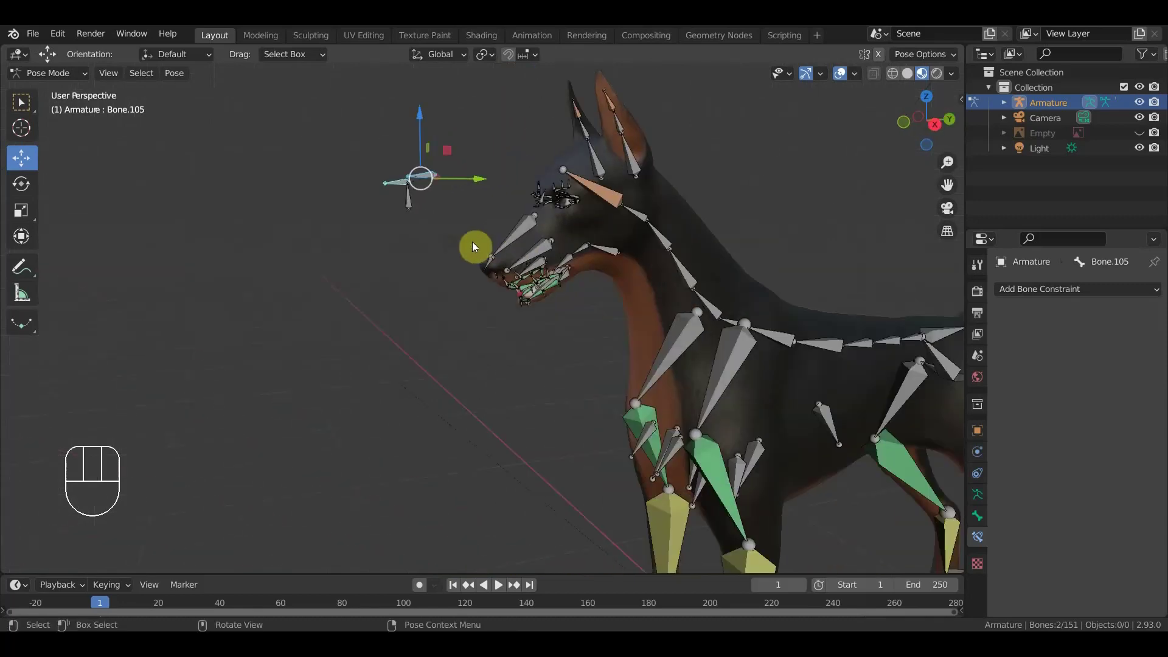
drag(548, 279, 533, 271)
drag(461, 233, 514, 270)
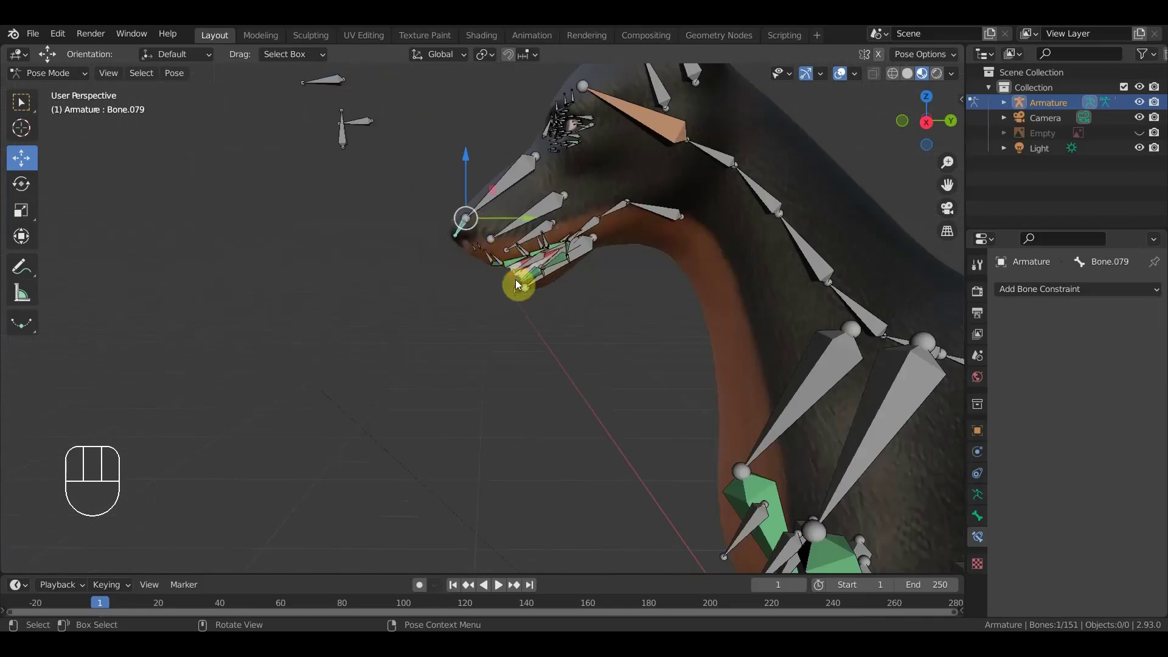
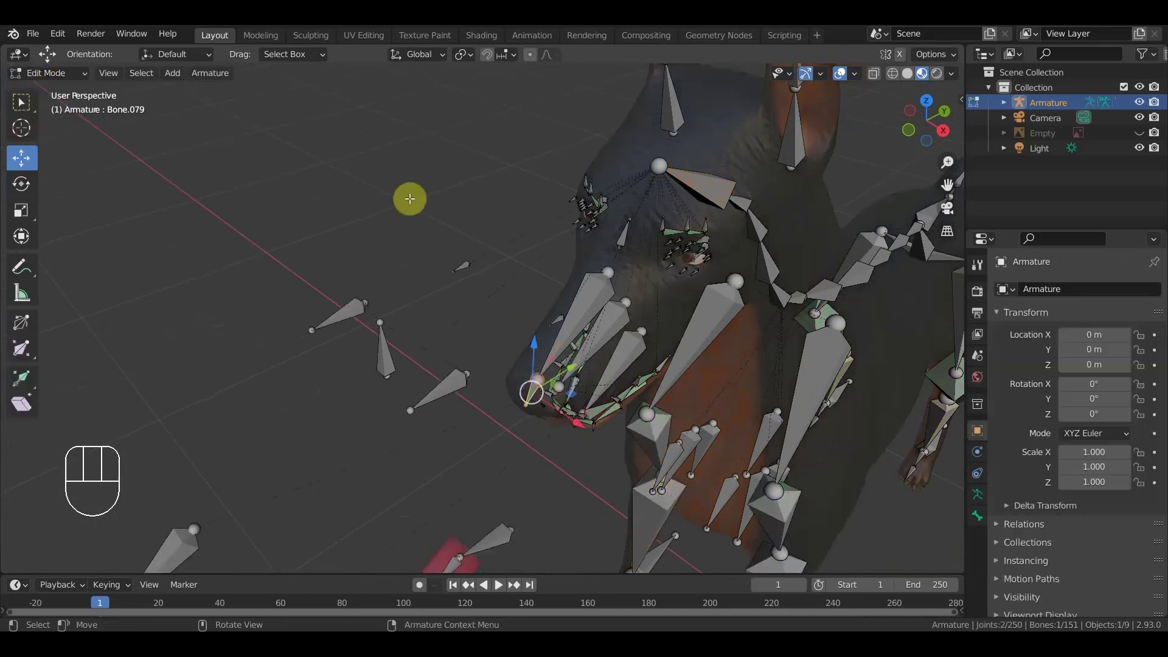
- Orbit over the top of the head and face it from the front
drag(562, 211, 534, 189)
middle_click(687, 206)
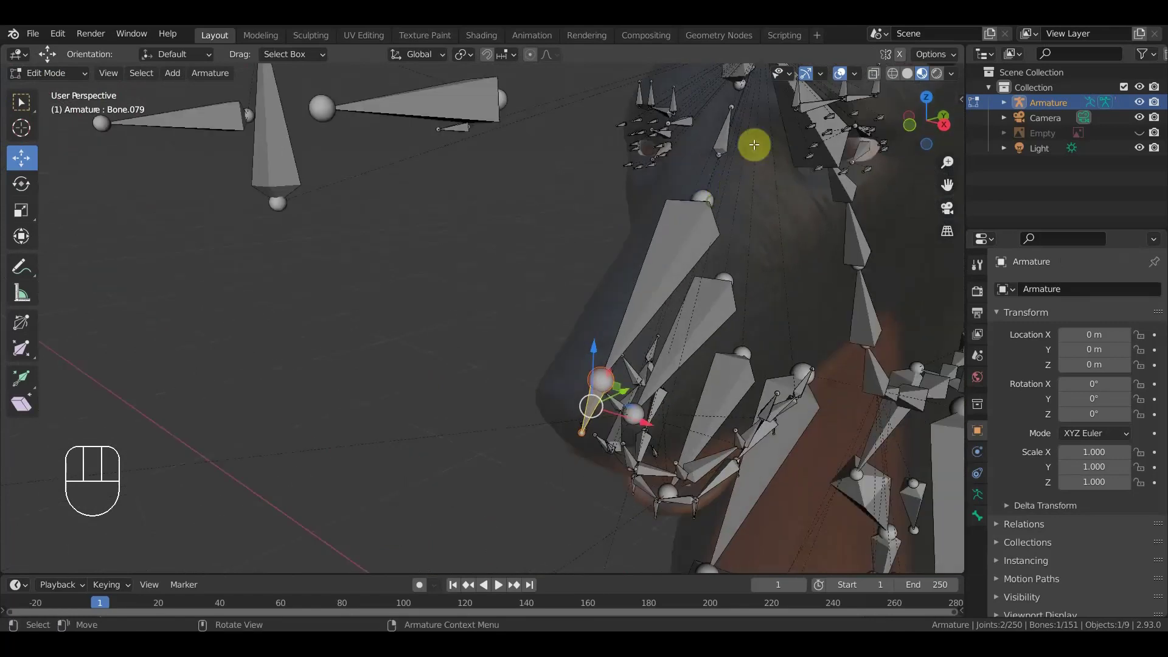
drag(735, 101, 752, 126)
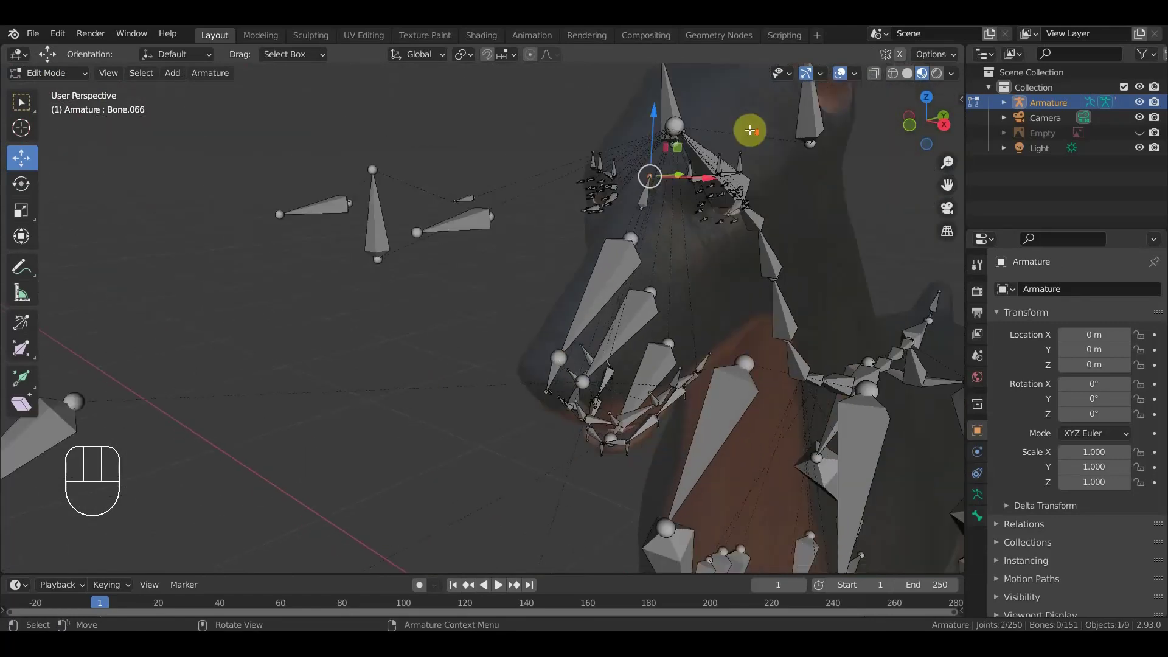
drag(772, 140, 791, 129)
key(KP_1)
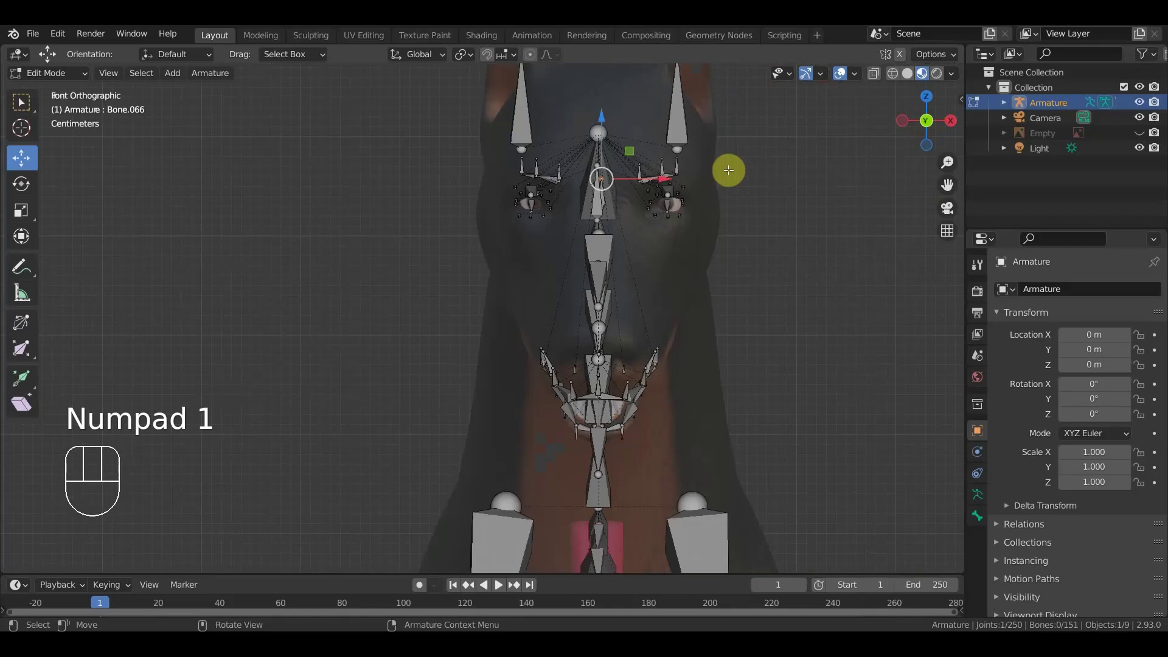
- Extrude new Bone.151 from the joint at the top of the head (152 bones)
key(shift+d)
click(826, 137)
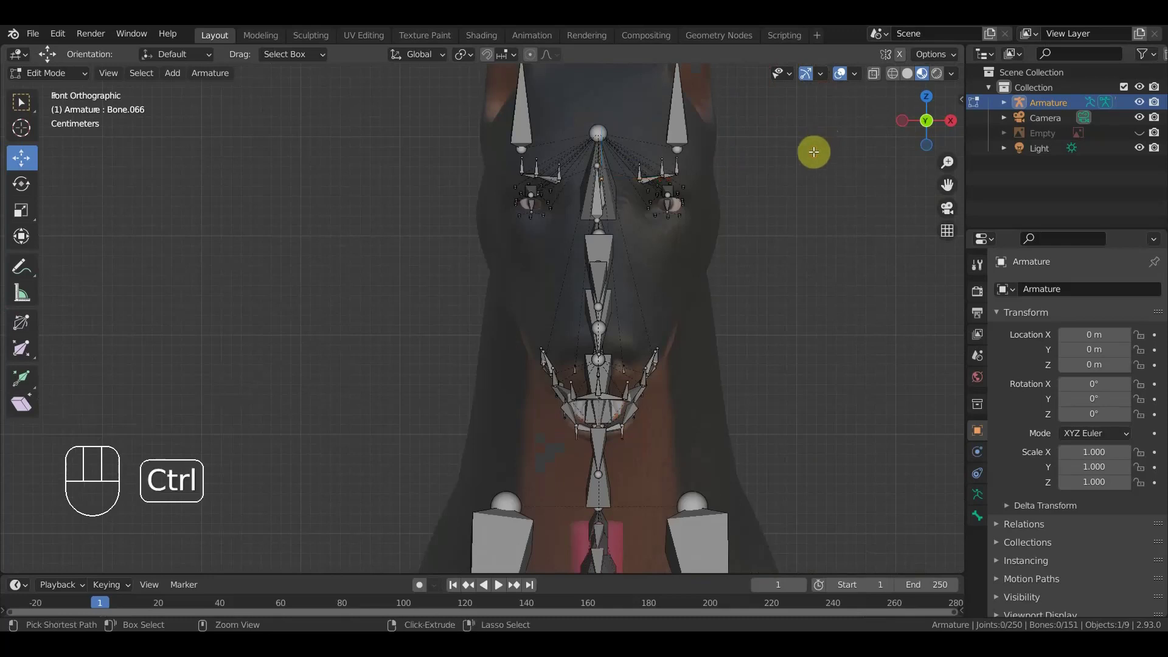
key(ctrl+z)
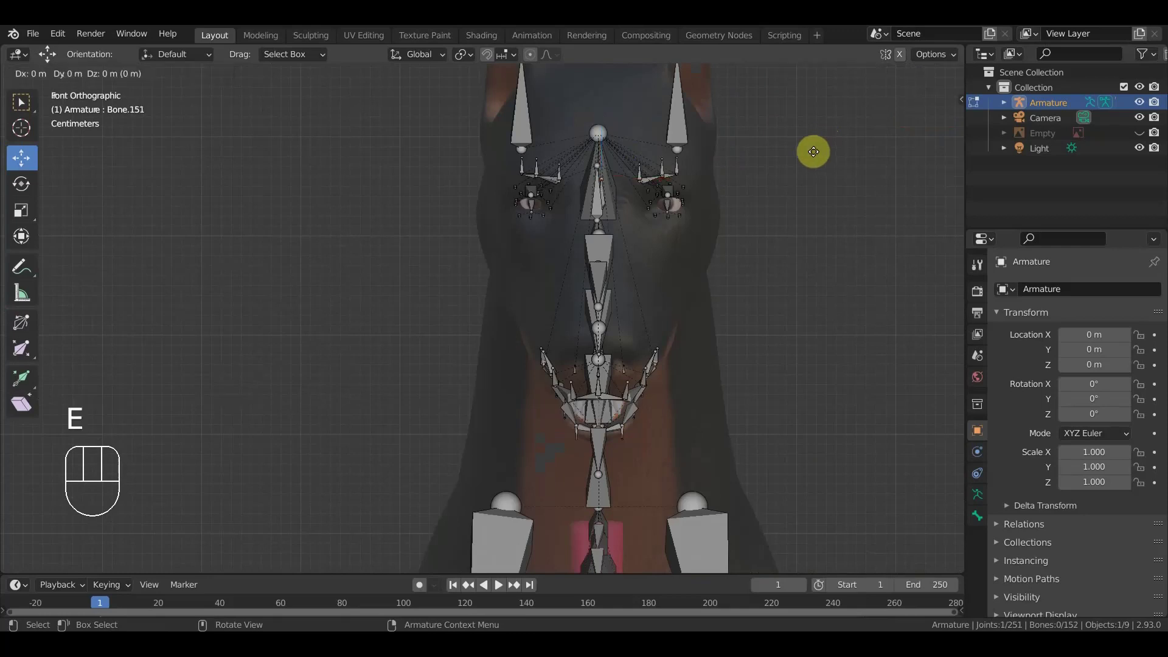
- Angle Bone.151 toward one side of the forehead and clear its parent with Alt+P
click(882, 115)
click(633, 160)
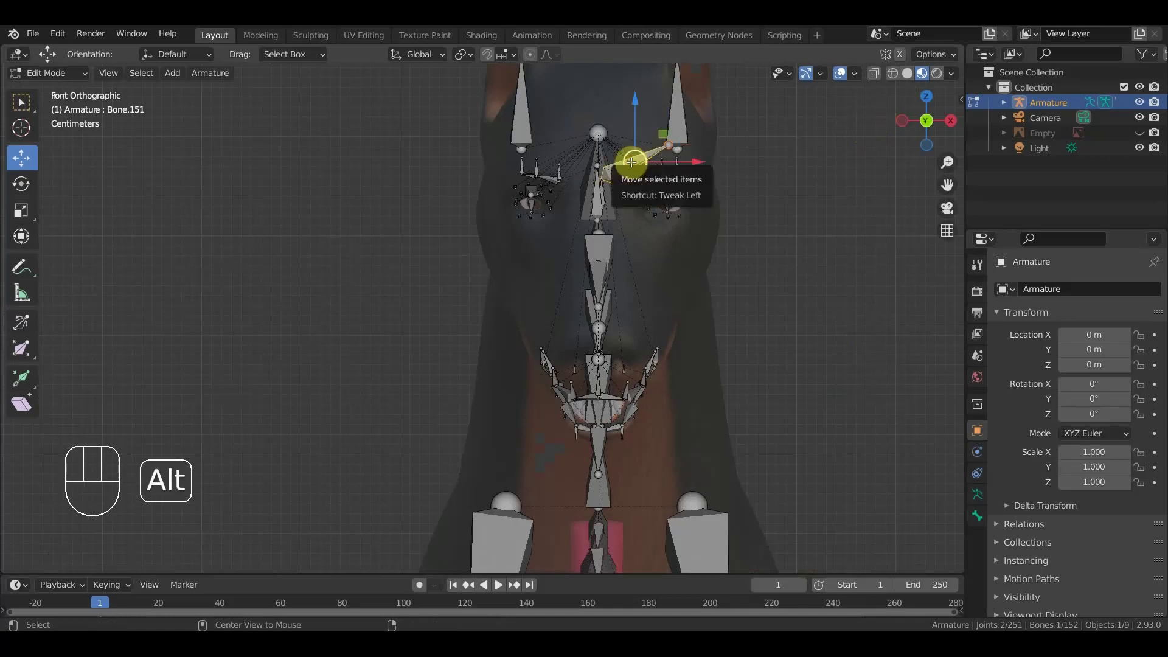
key(alt+p)
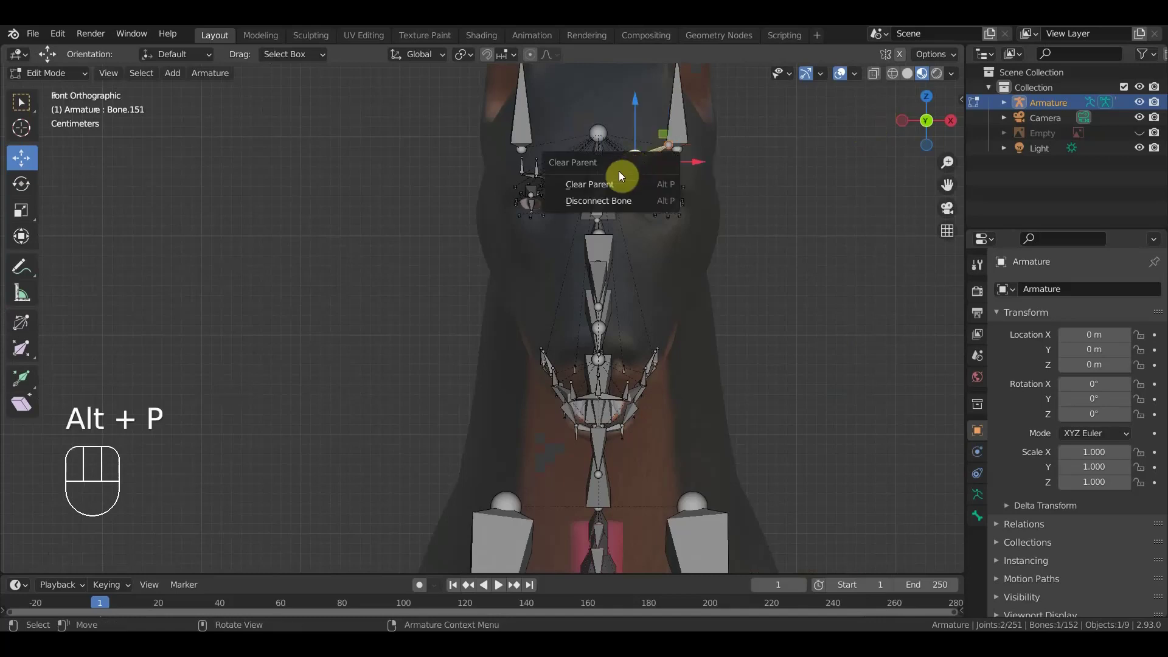
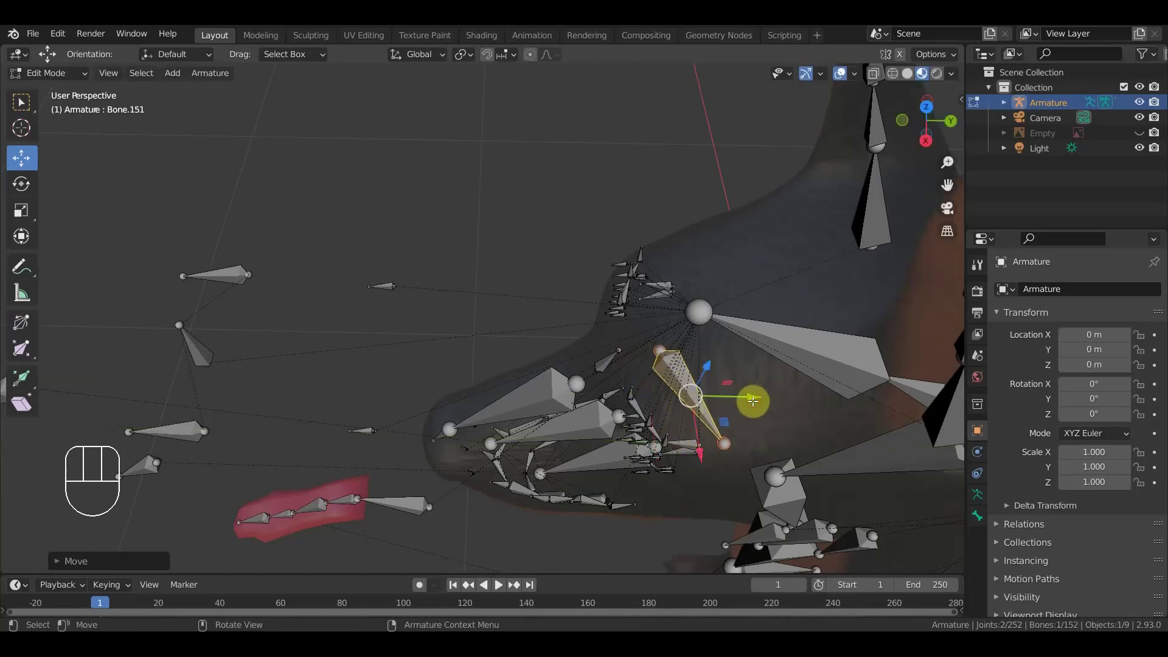
- Seat the first eyebrow bone on the brow, add Bone.152 in side view and clear its parent
drag(753, 402, 746, 332)
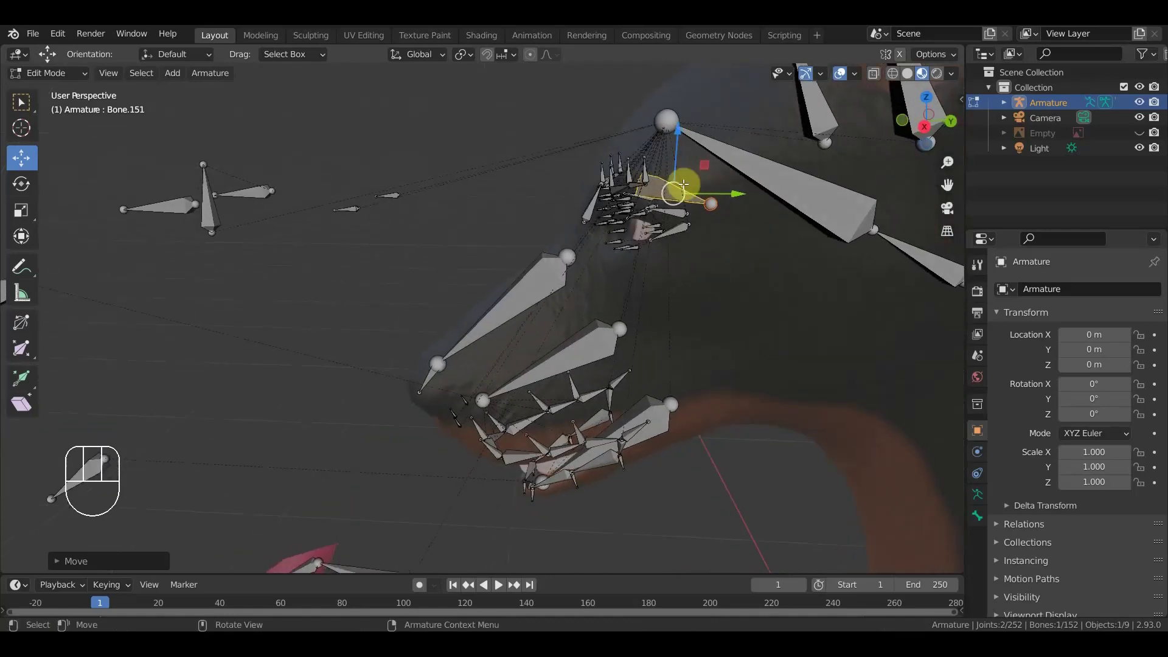
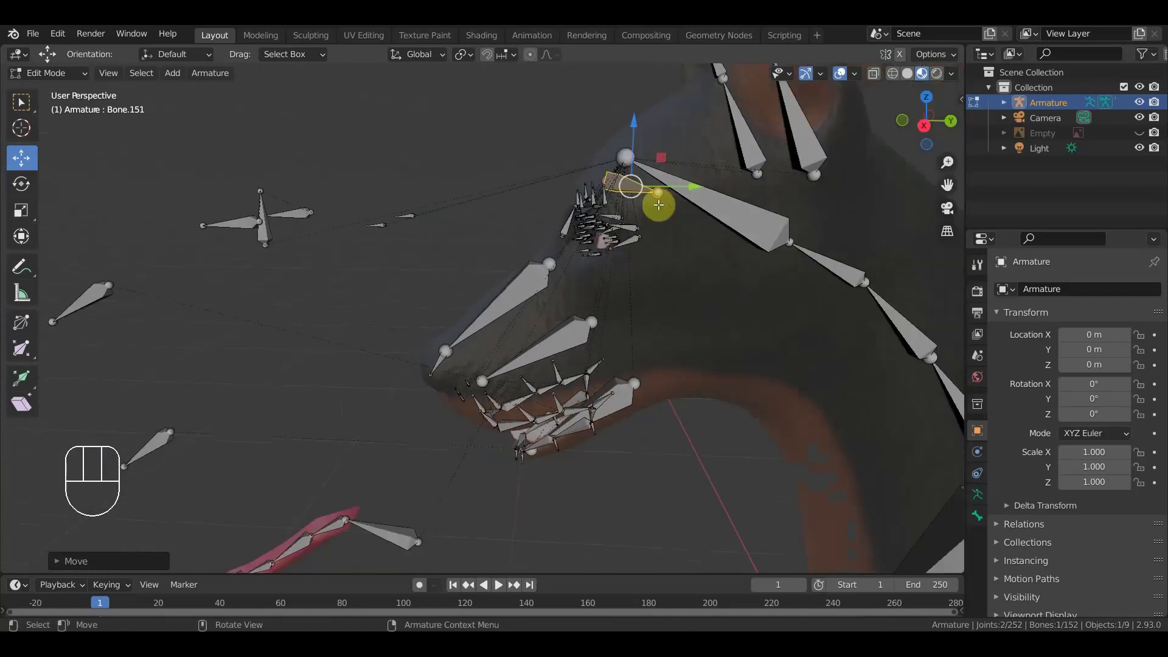
drag(656, 237, 638, 236)
drag(610, 195, 622, 200)
key(KP_3)
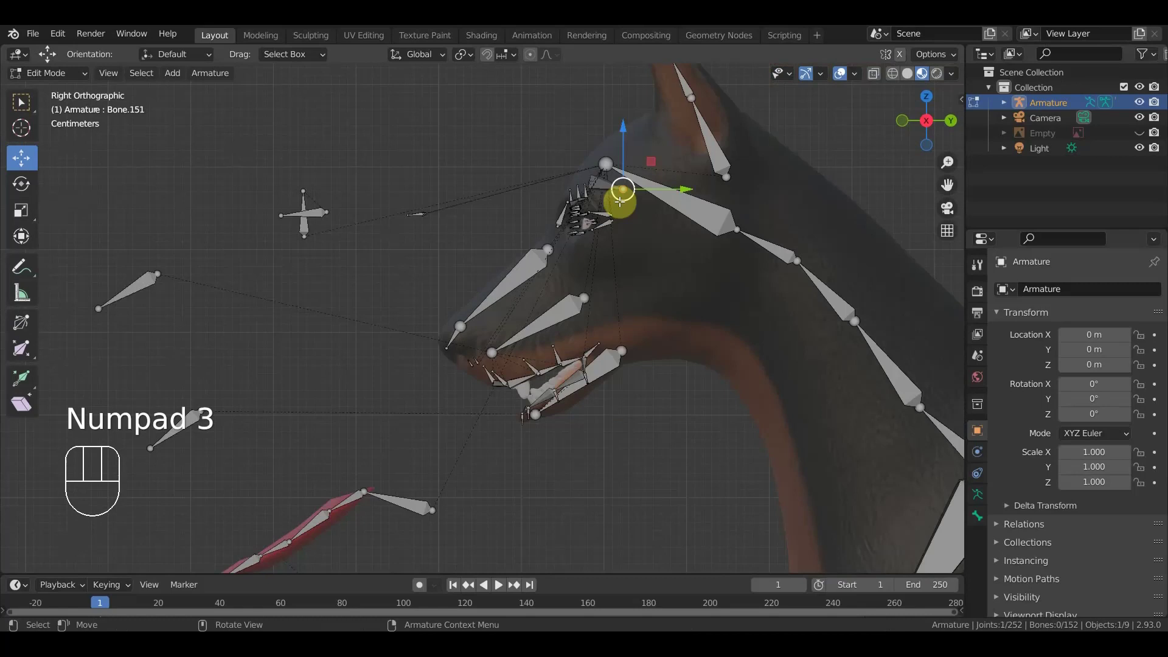
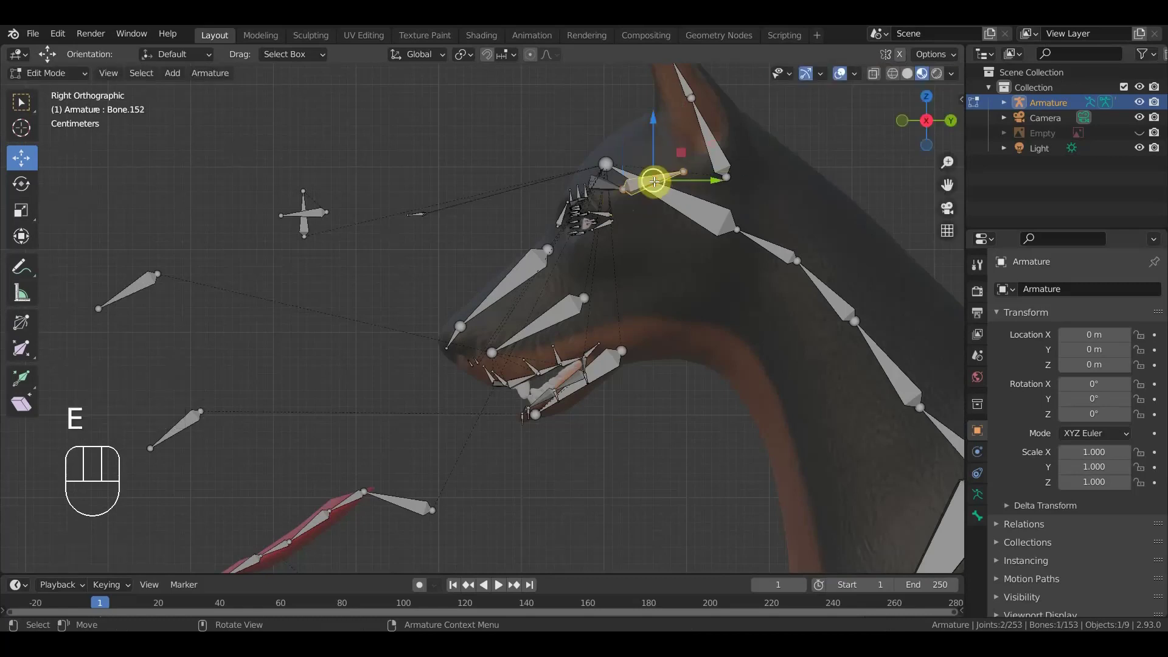
key(alt+p)
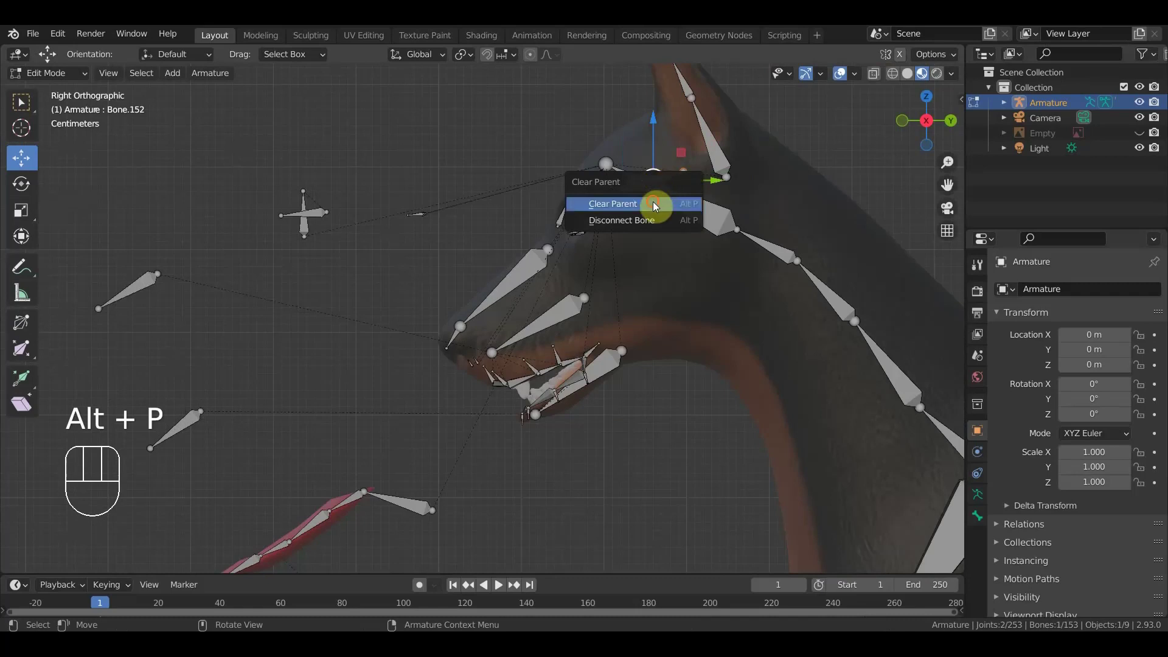
- Check the eyebrow bones and slide Bone.152 along the brow near the top of the head
drag(659, 121, 655, 151)
drag(656, 149, 727, 258)
click(798, 342)
drag(797, 347, 772, 283)
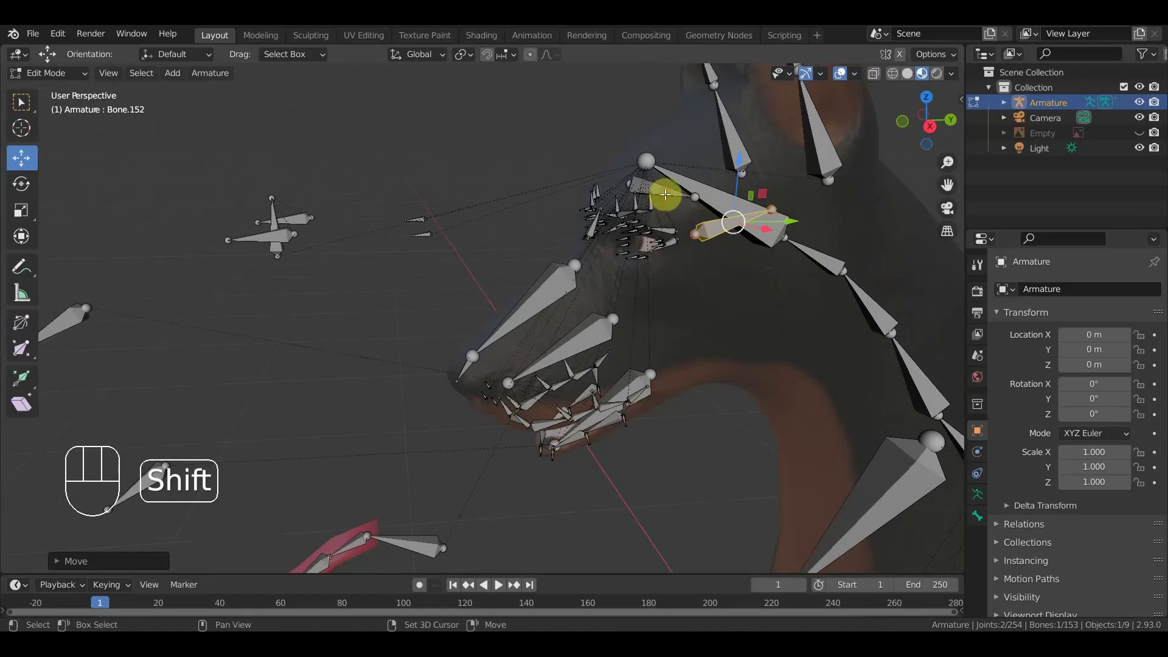
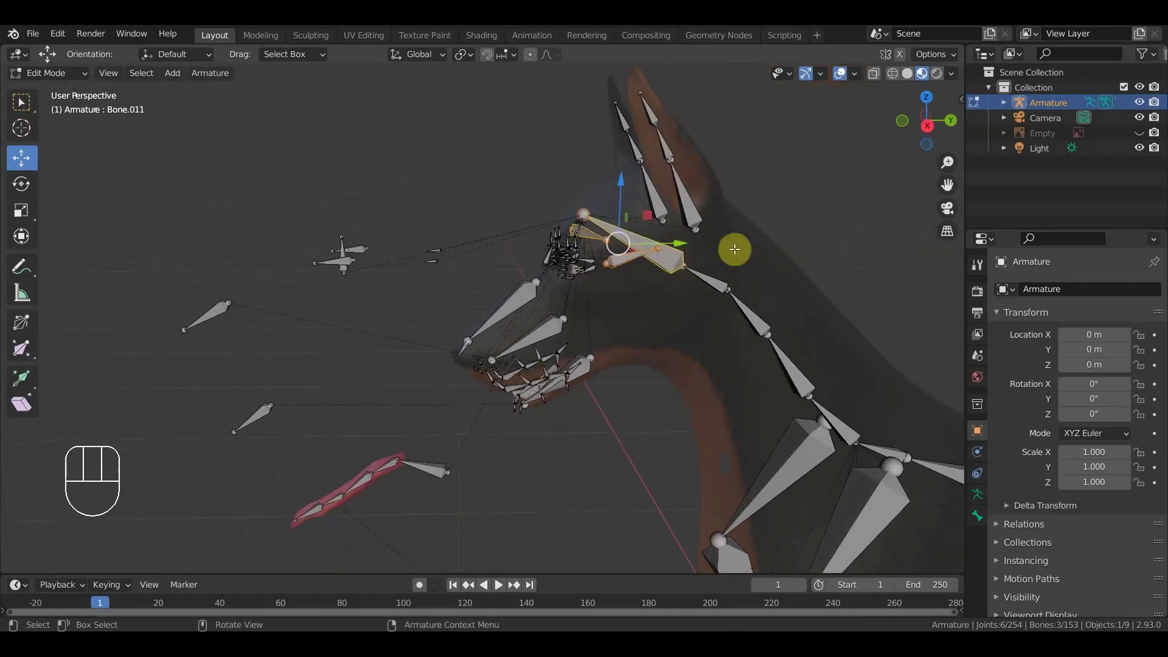
- Parent both eyebrow bones to the head bone with Keep Offset, then duplicate them (155 bones)
key(ctrl+p)
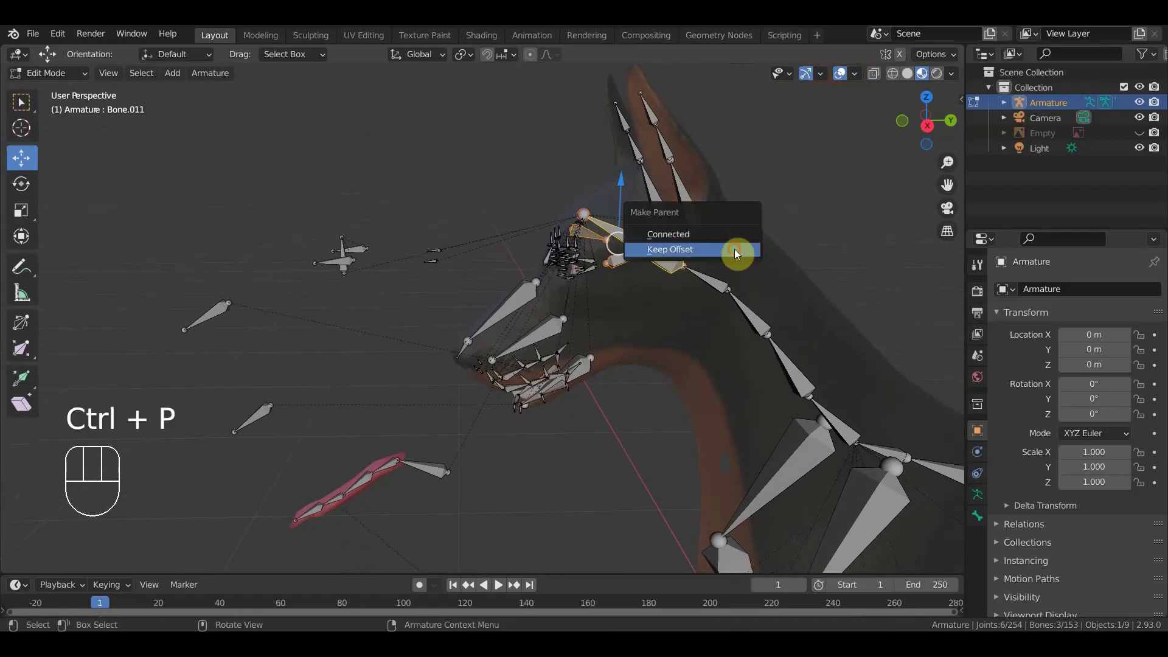
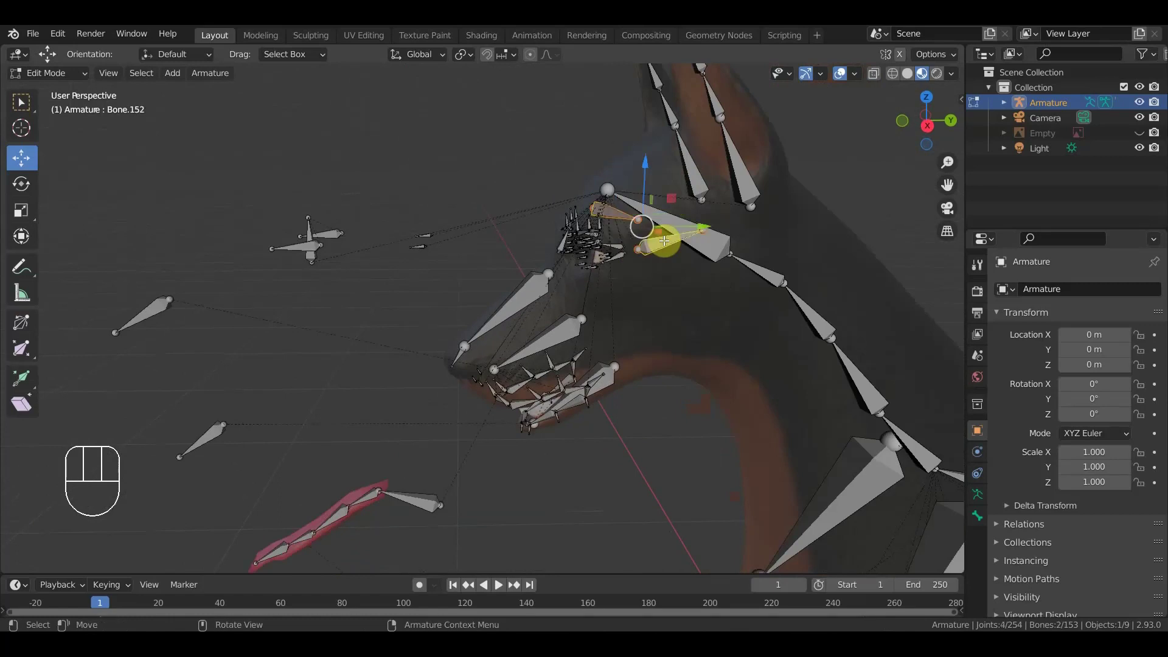
key(KP_1)
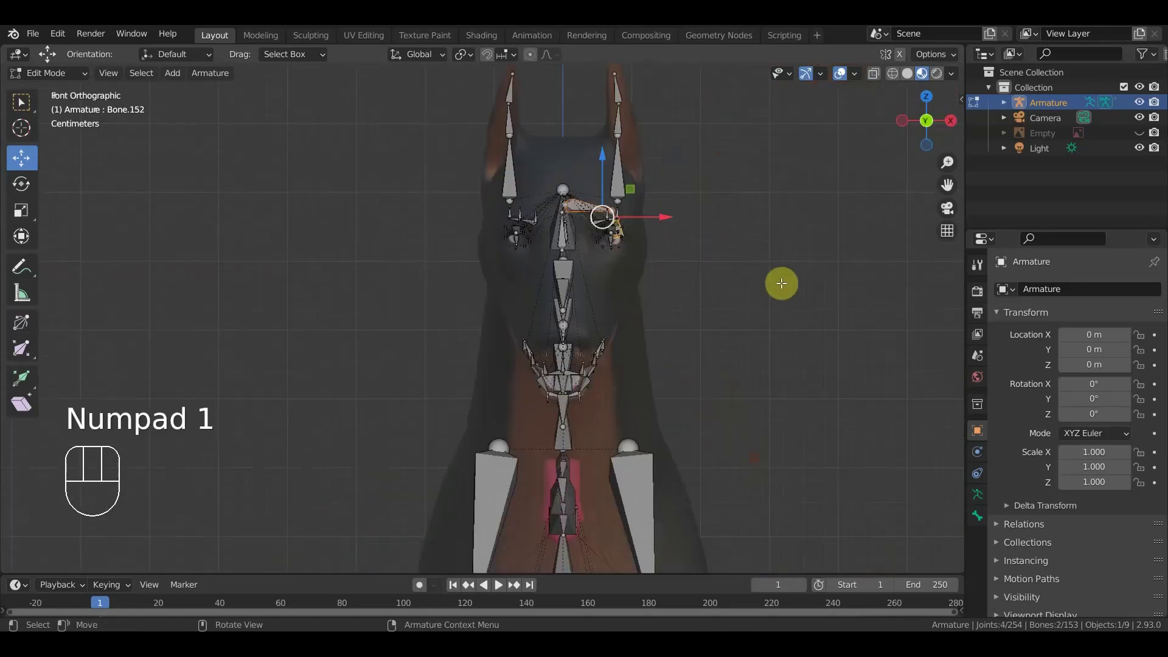
key(shift+d)
click(751, 280)
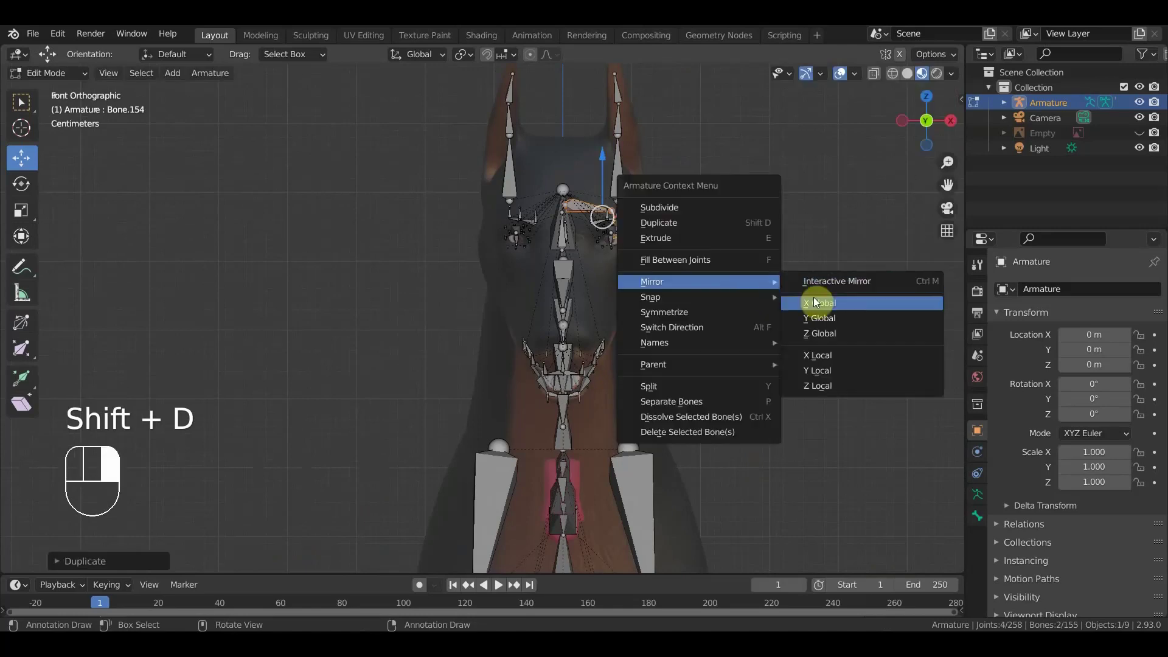
- Mirror the duplicated eyebrow bones across X onto the other brow and nudge Bone.152 along its brow
drag(671, 213, 575, 218)
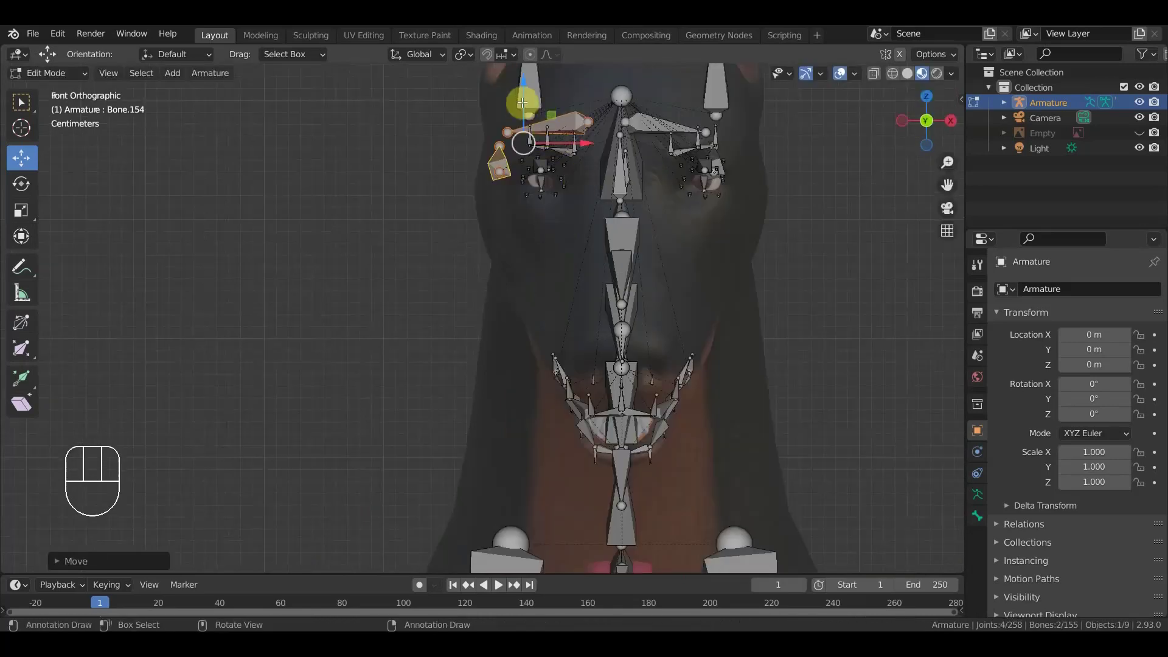
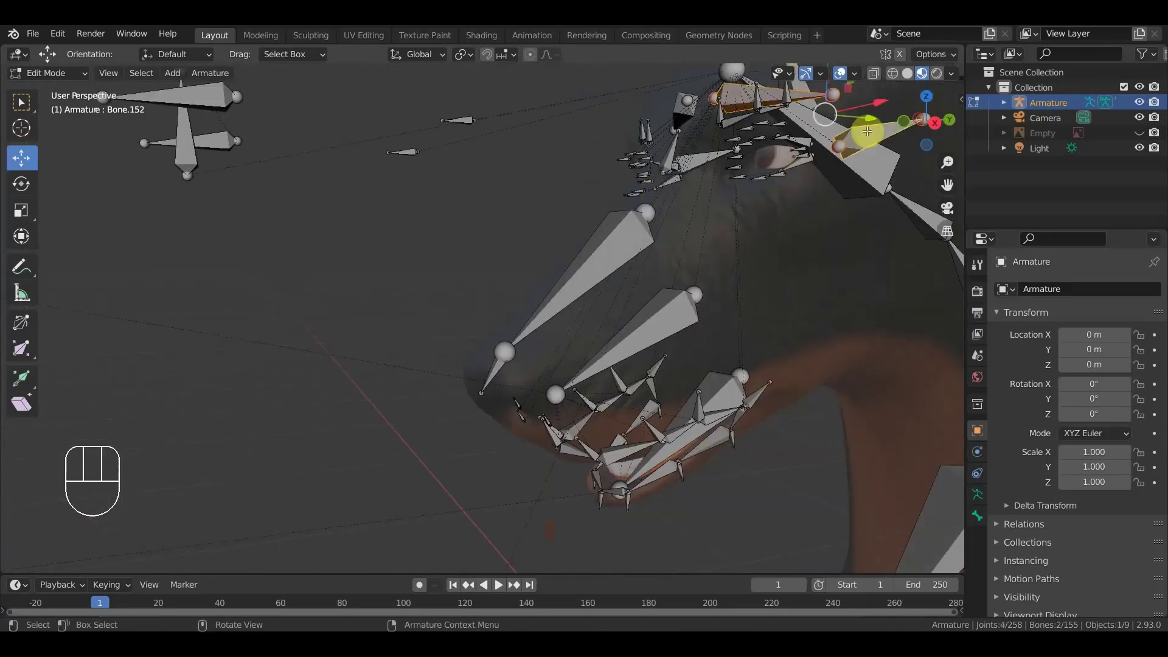
key(KP_1)
click(693, 82)
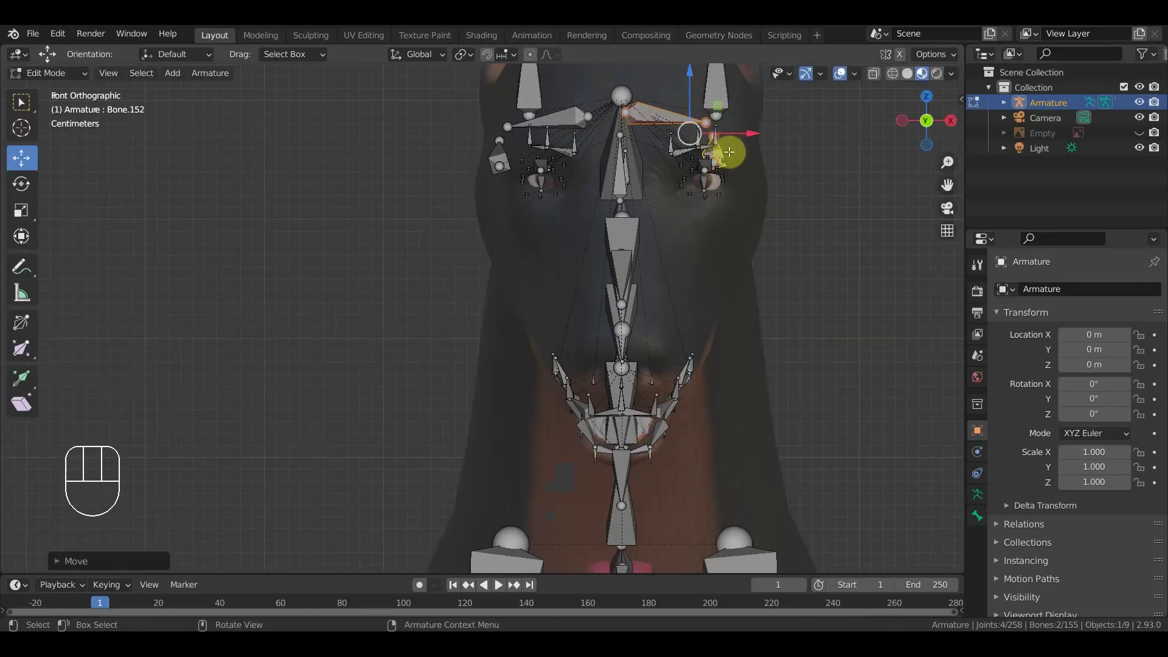
drag(723, 149, 740, 154)
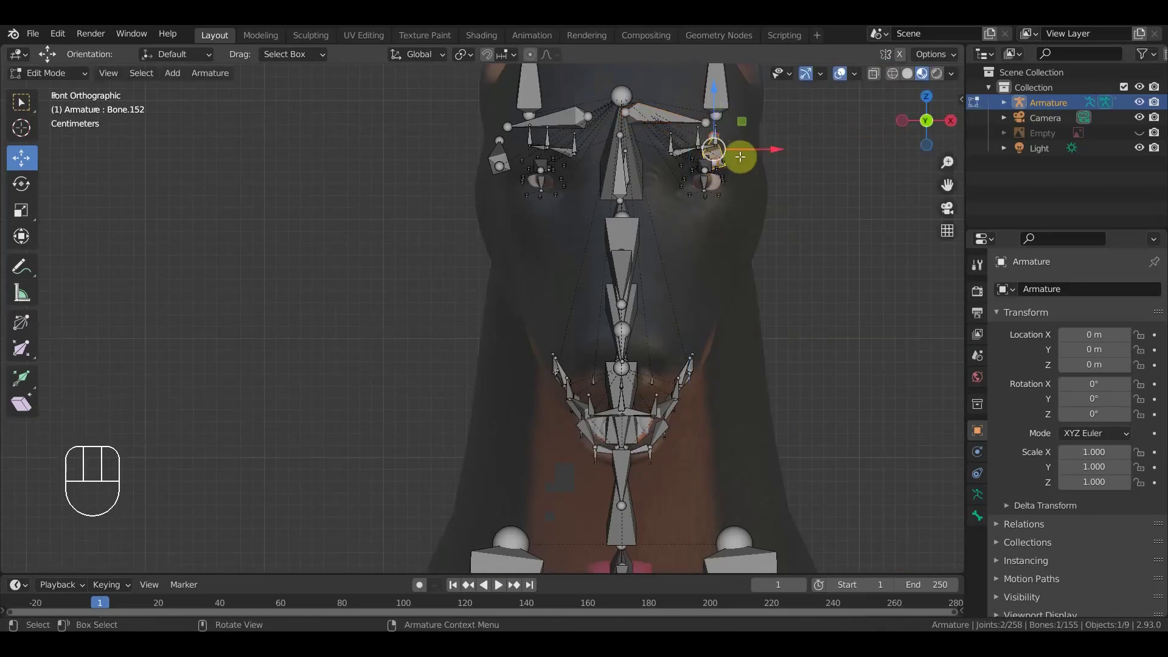
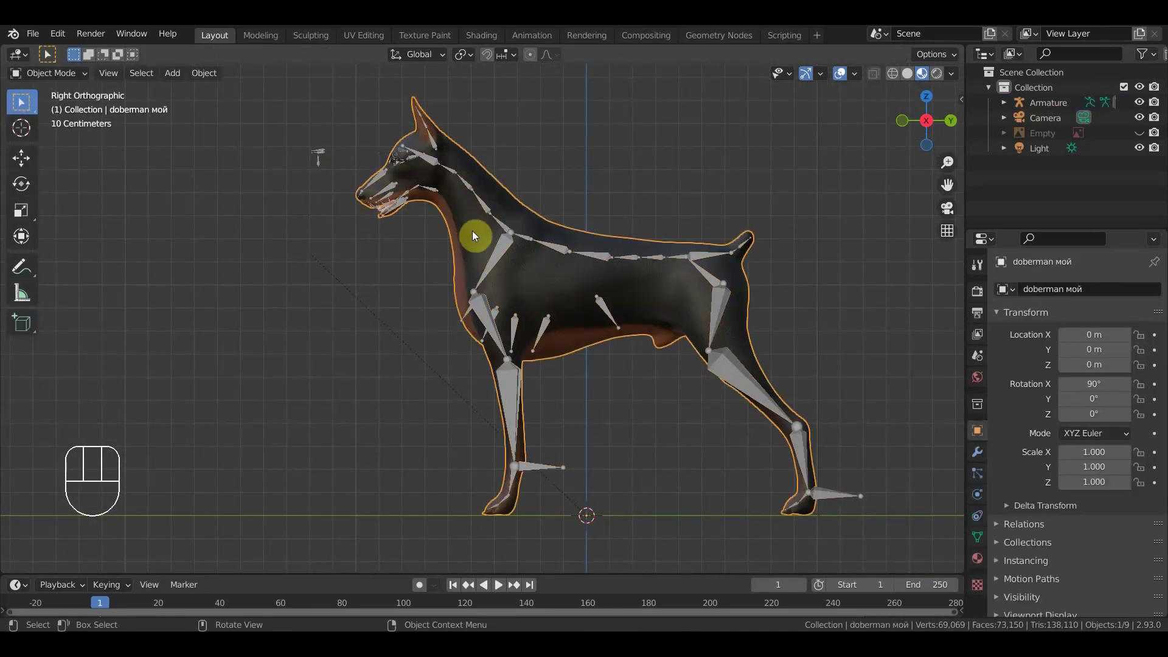
- Save the rigged dog as доберман1.blend and select the Doberman body mesh in object mode
click(430, 161)
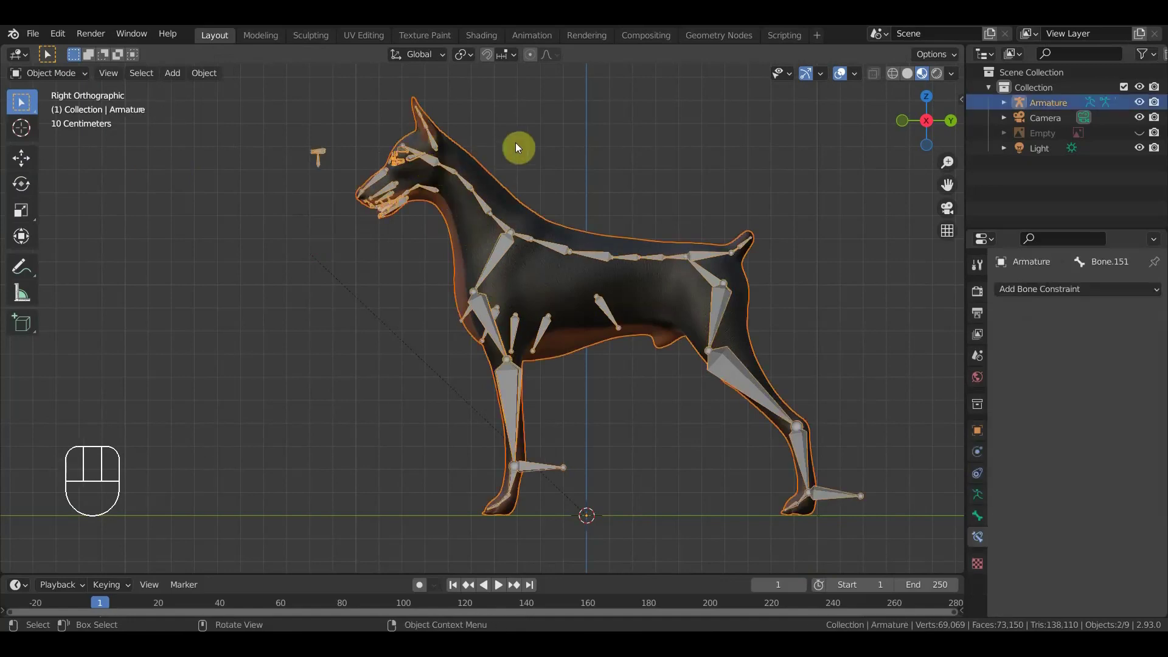
key(ctrl+p)
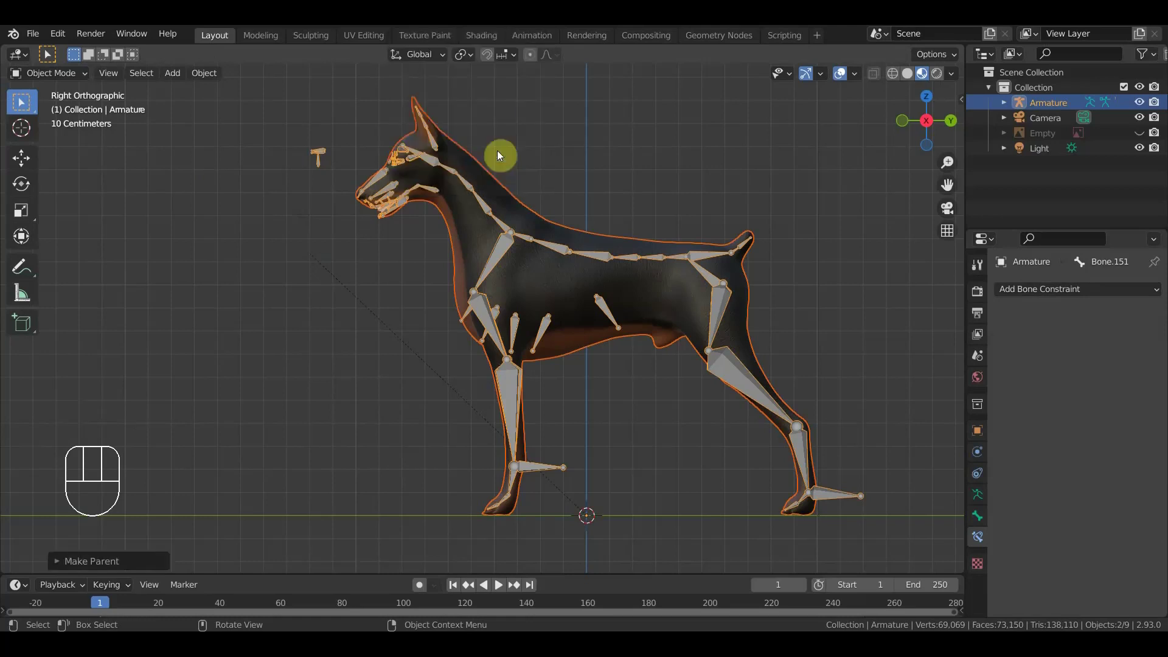
drag(227, 187, 281, 194)
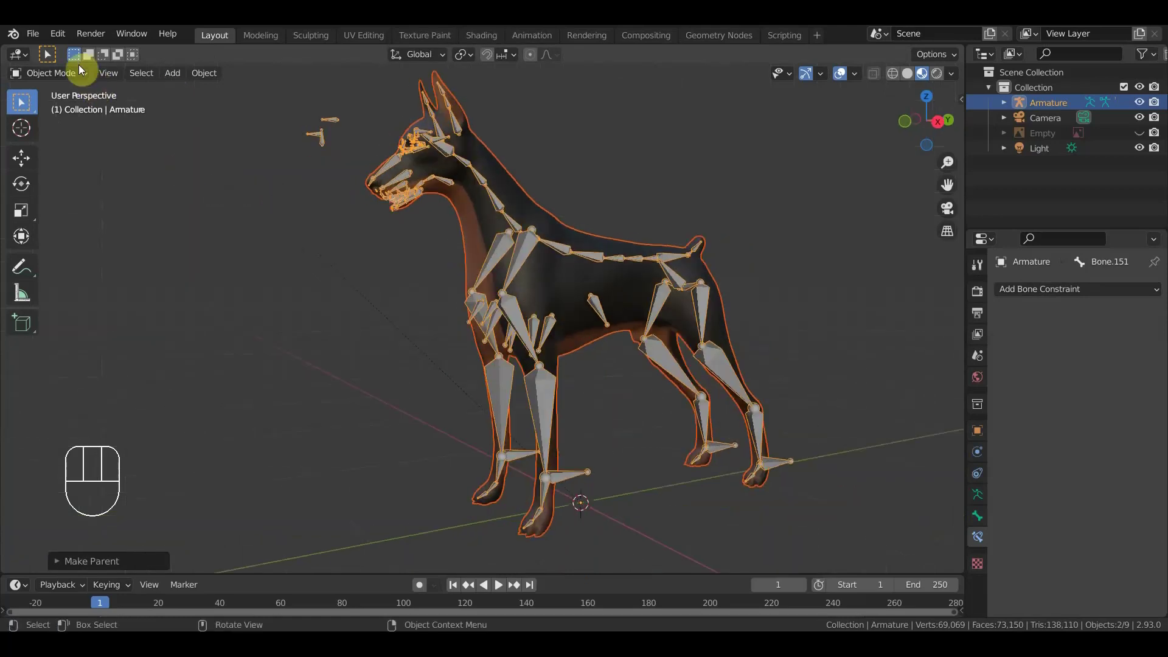
drag(42, 35, 81, 152)
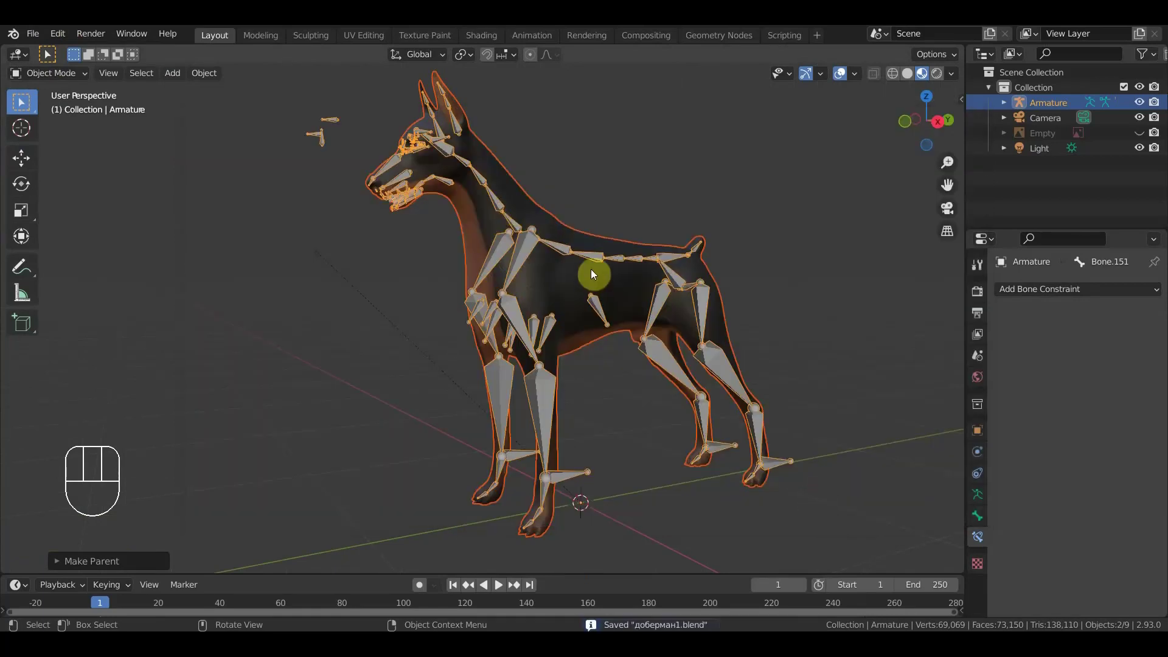
click(559, 290)
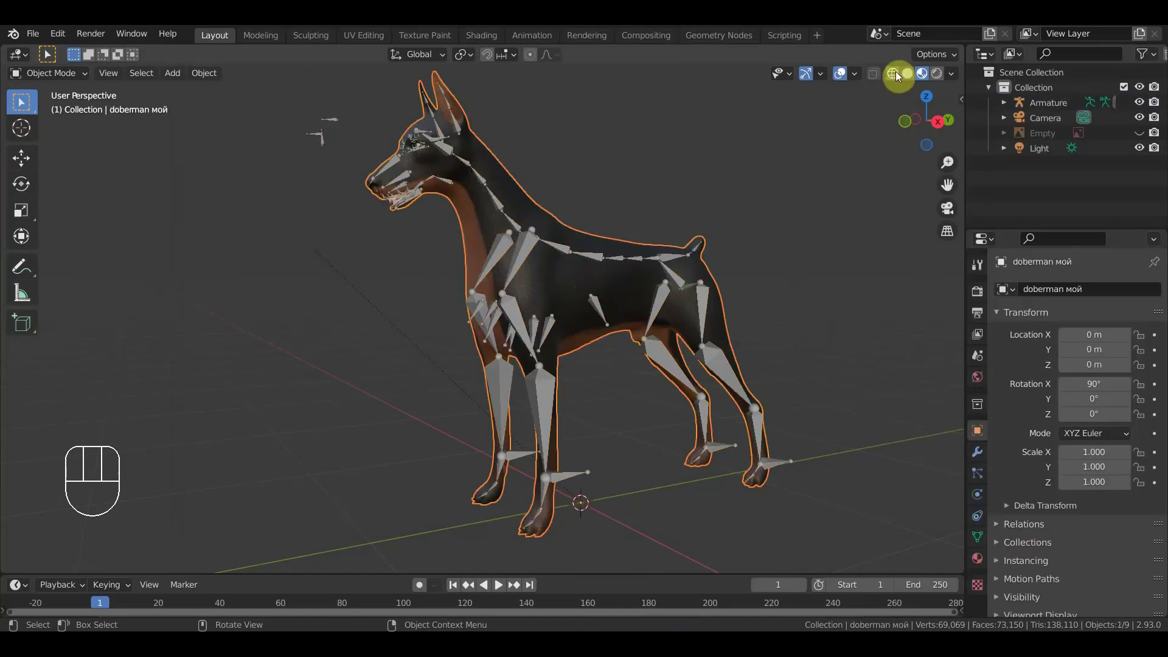
- Show wireframe, add a Decimate modifier with ratio 0.0429 and X symmetry, and apply it
click(899, 76)
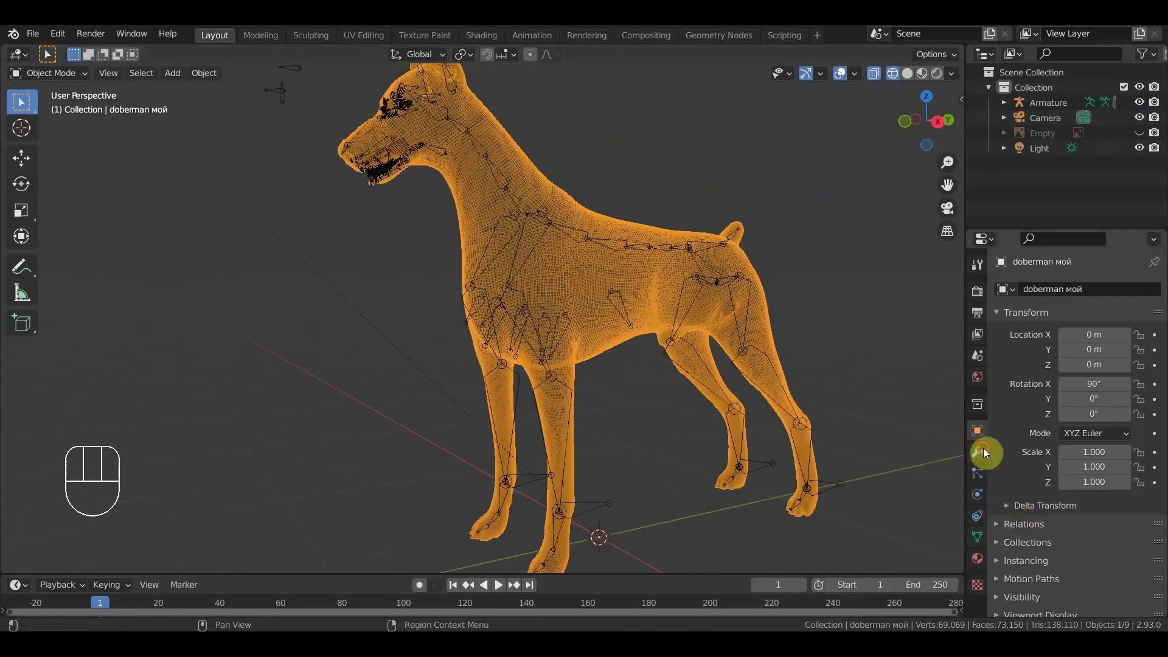
drag(1047, 293, 883, 402)
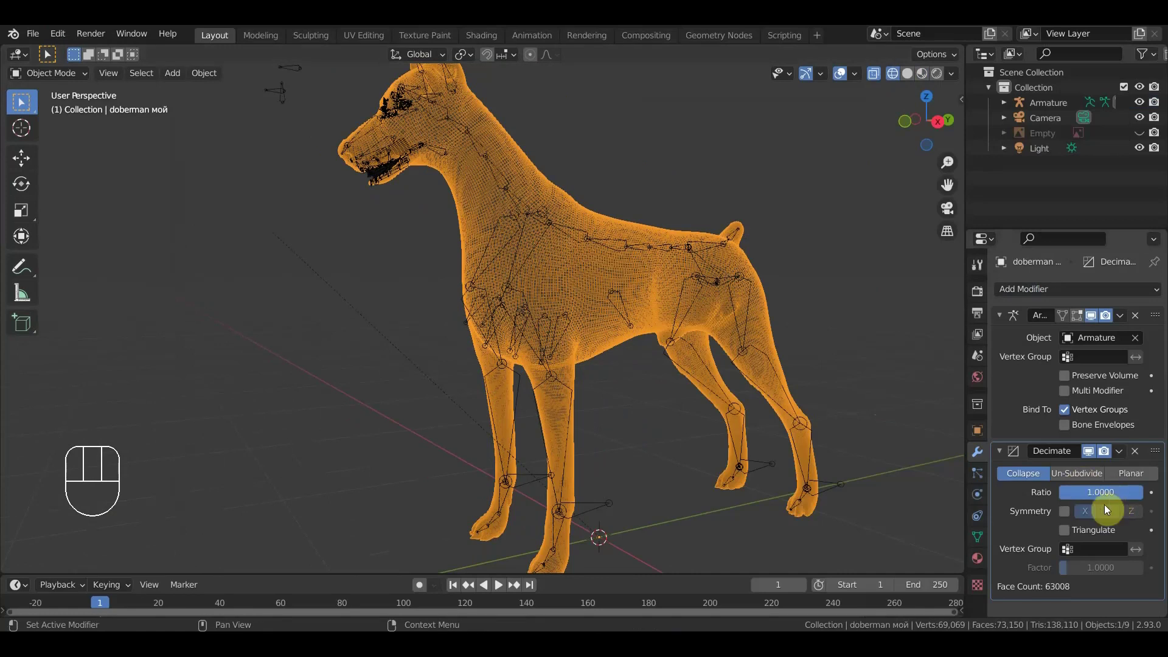
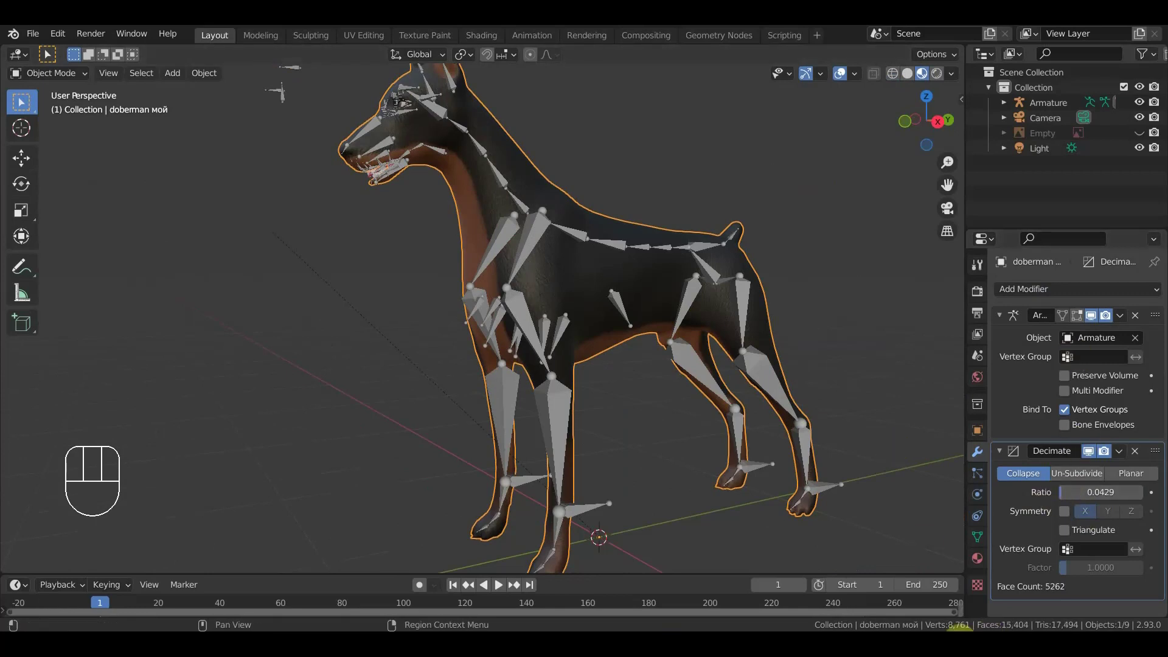
drag(1124, 459, 799, 362)
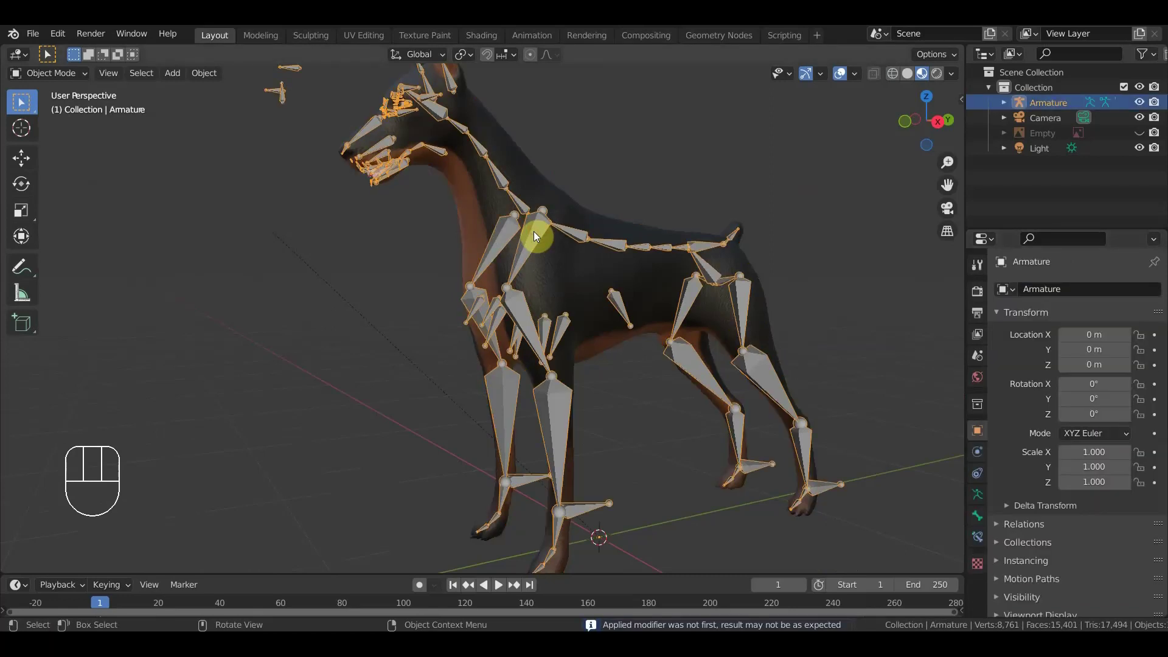
- Enter Pose Mode and grab the upper hind-leg bone in Right view to bend the leg
drag(63, 78, 67, 133)
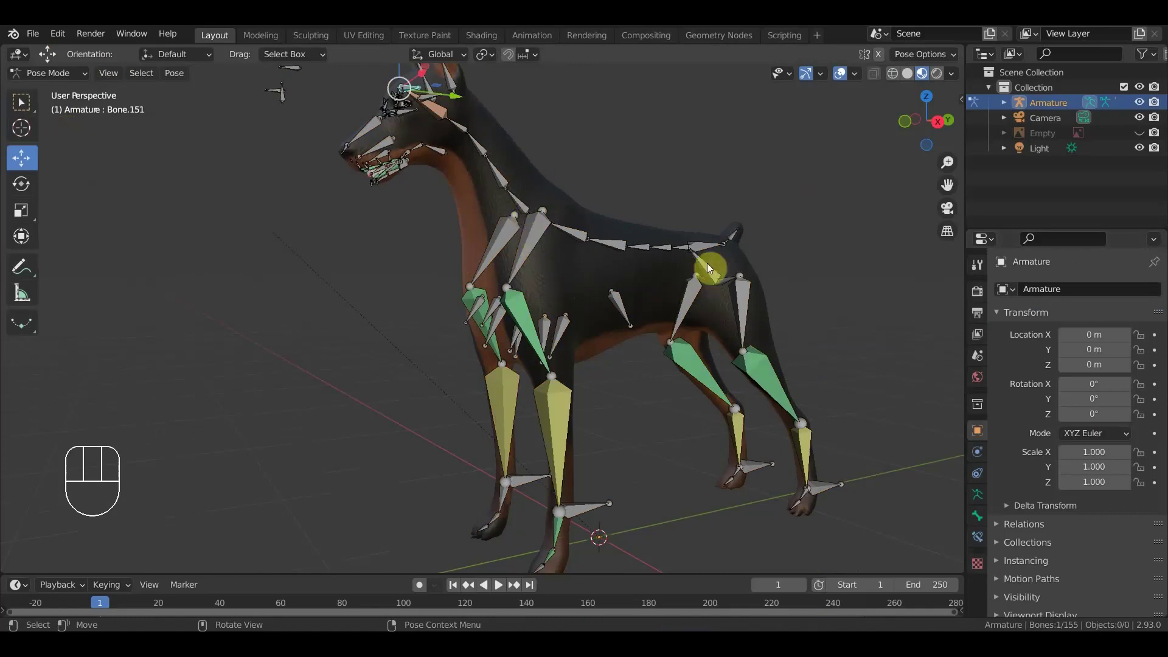
click(710, 274)
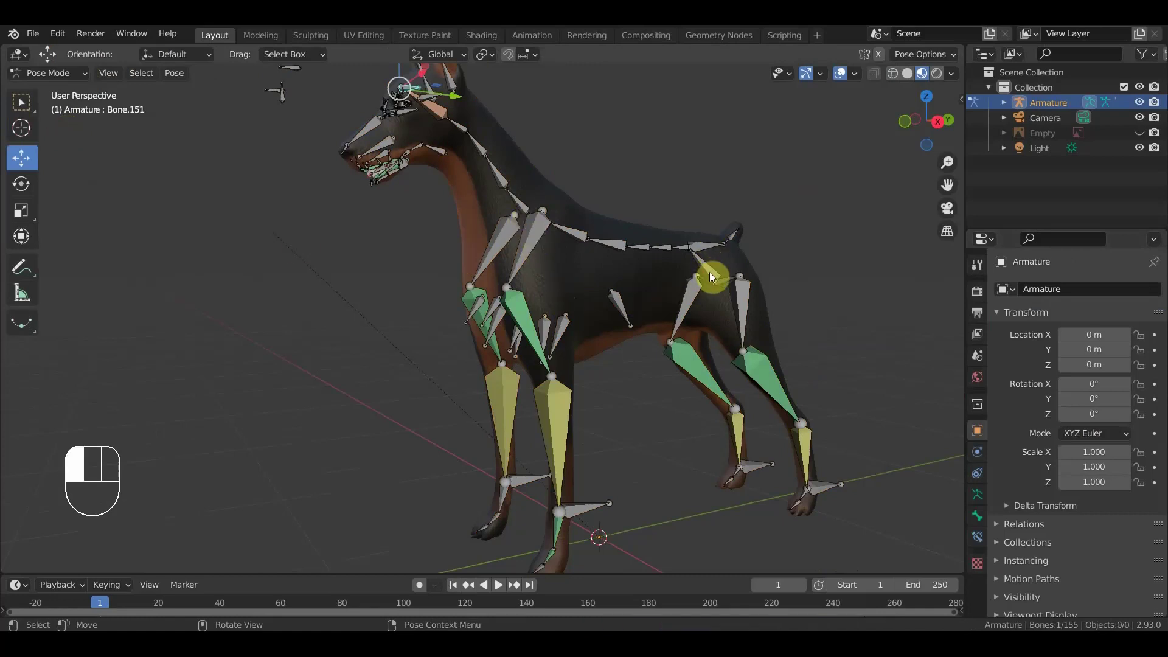
key(KP_3)
key(g)
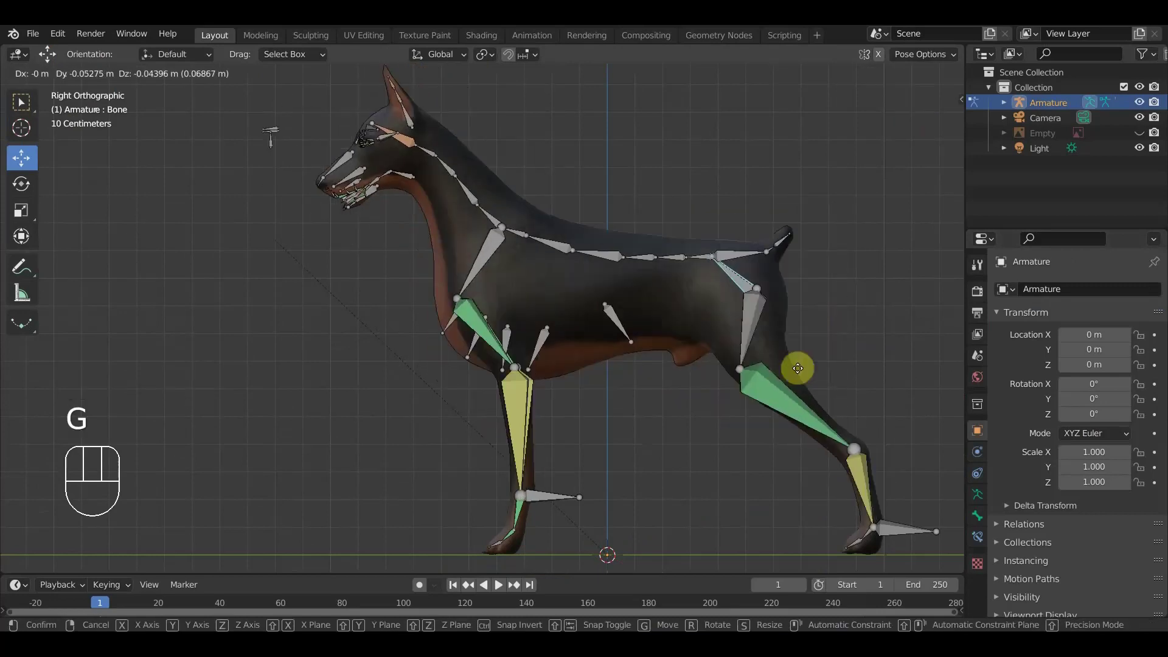